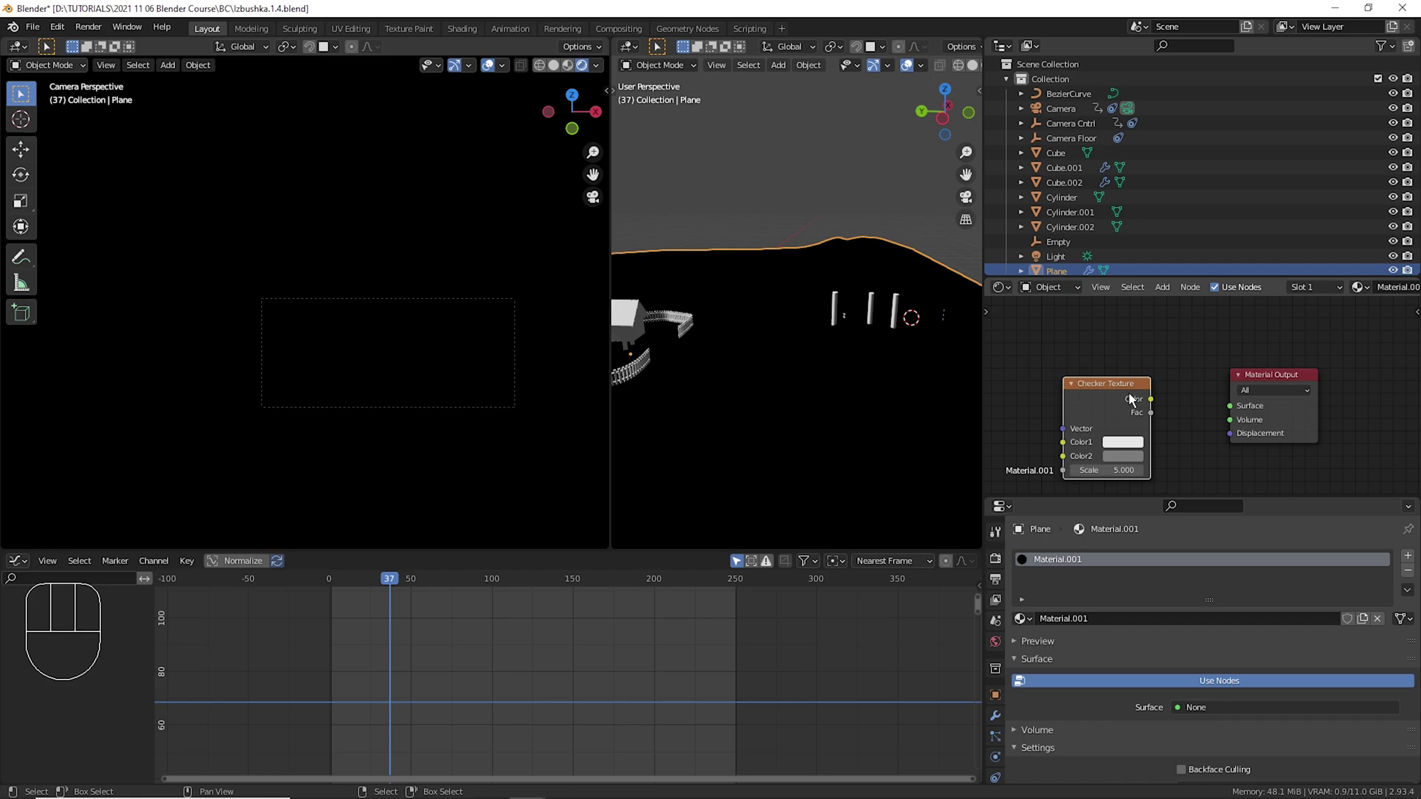
Link a Viewer node to the Checker Texture so the plane previews the checker pattern.
{"action": "left_click", "coordinate": [1125, 398]}
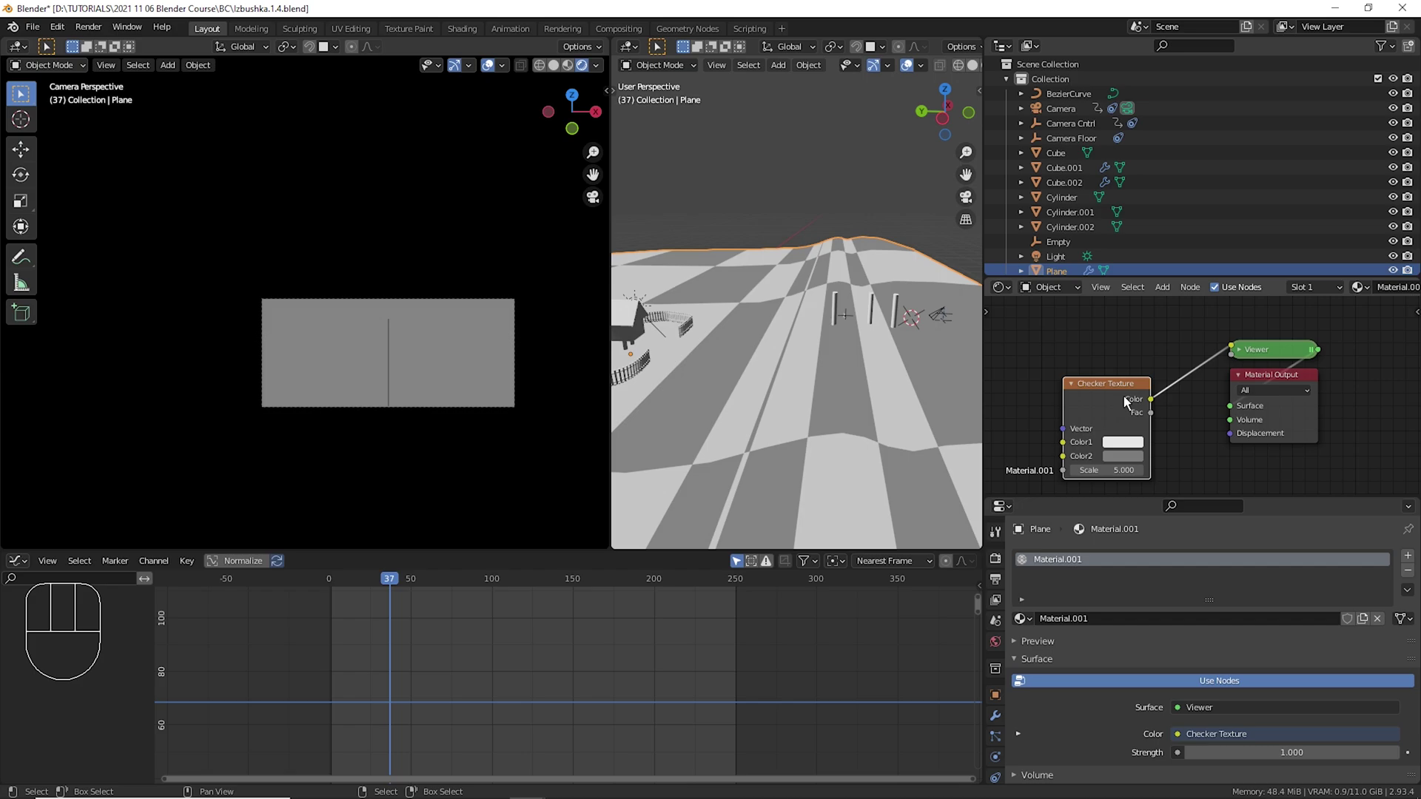
{"action": "left_click_drag", "start_coordinate": [1278, 359], "coordinate": [1276, 359]}
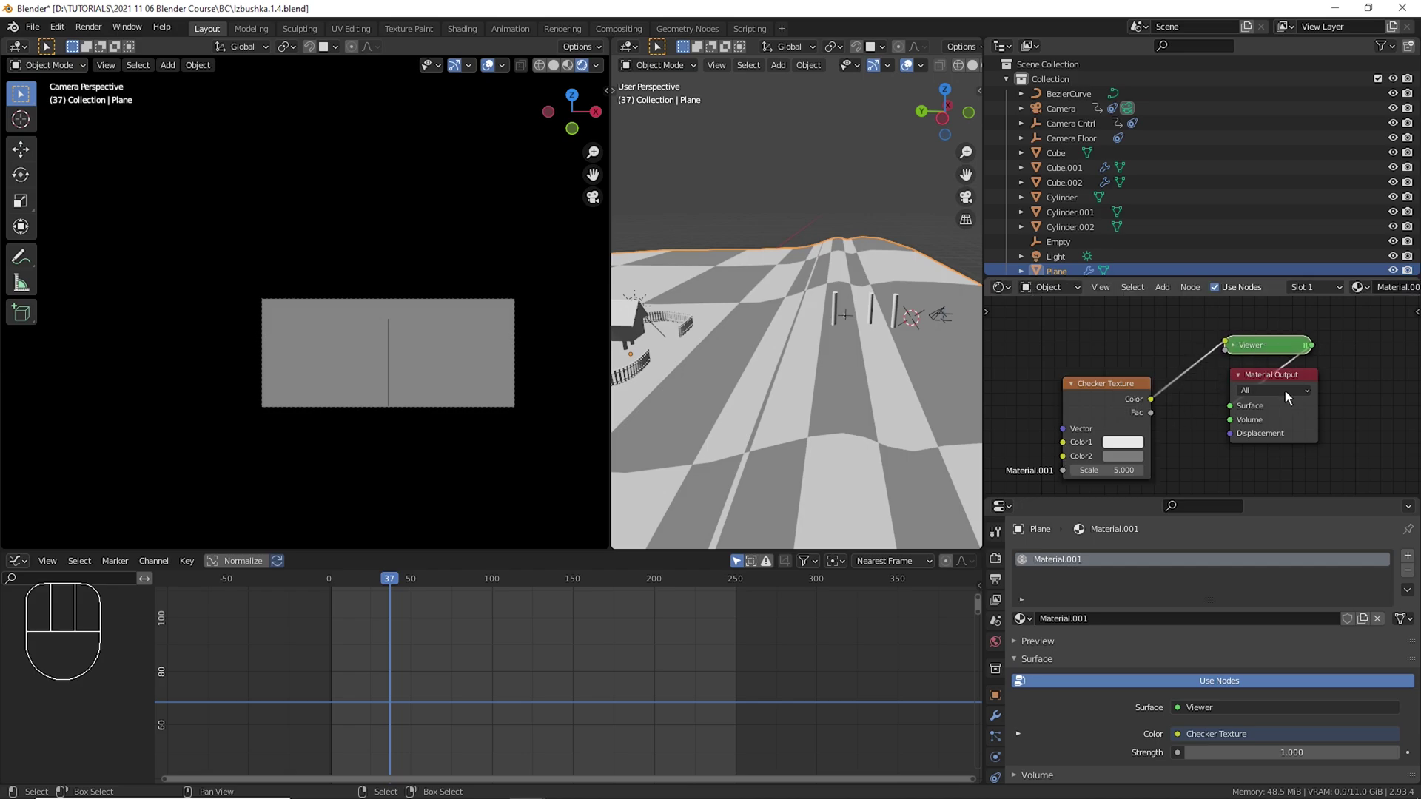
{"action": "left_click_drag", "start_coordinate": [1296, 386], "coordinate": [1291, 384]}
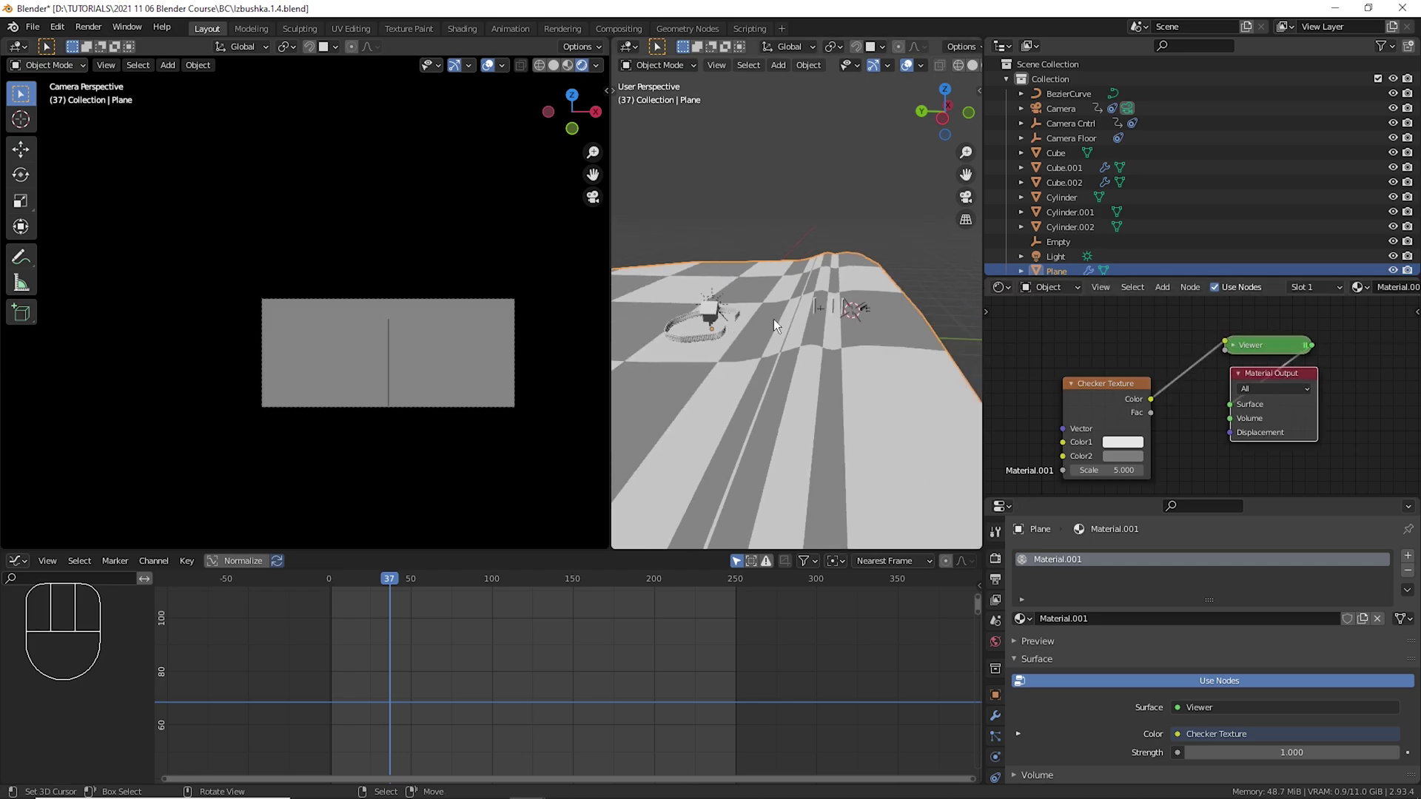
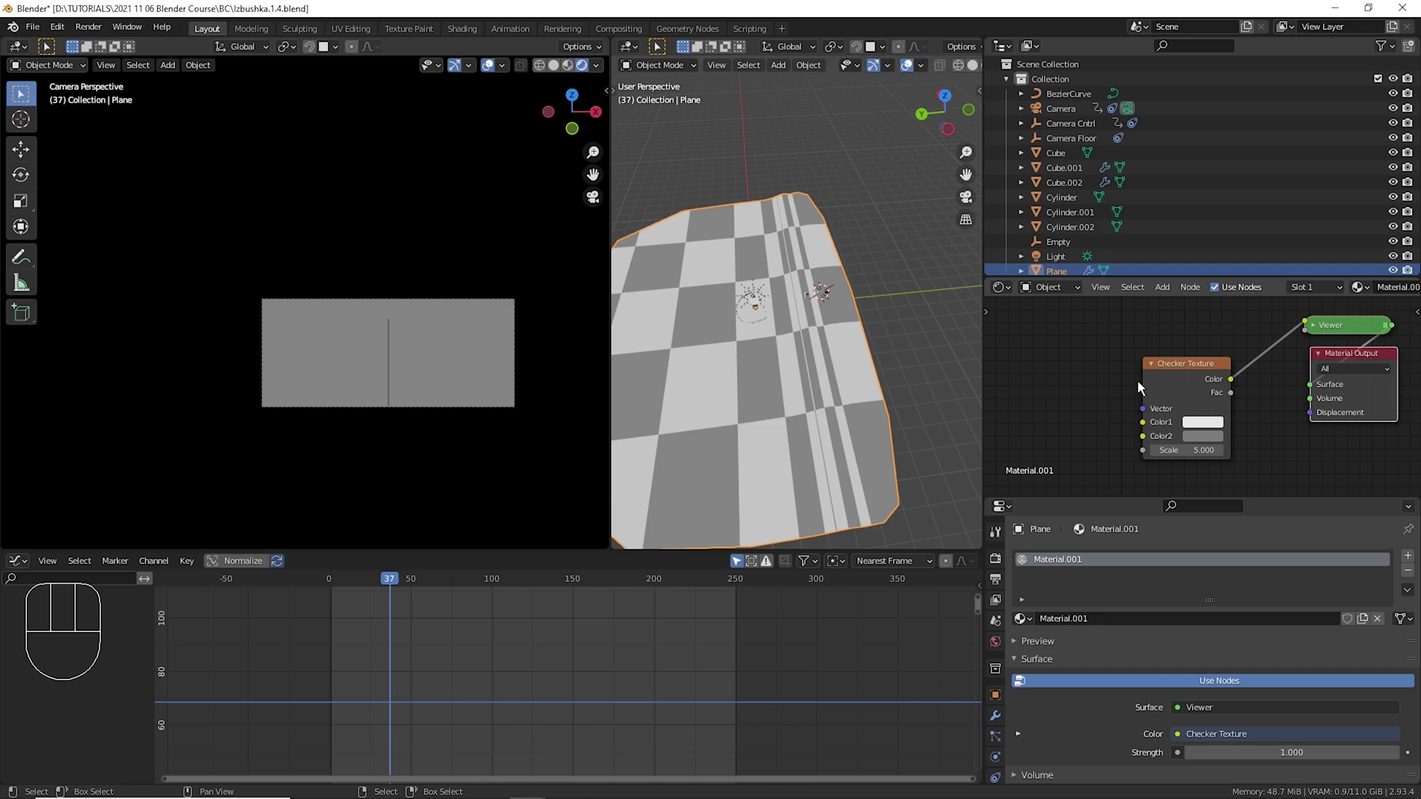
Move the Checker Texture node aside to make room for coordinate and mapping nodes.
{"action": "left_click", "coordinate": [1133, 375]}
{"action": "left_click_drag", "start_coordinate": [1205, 376], "coordinate": [1192, 372]}
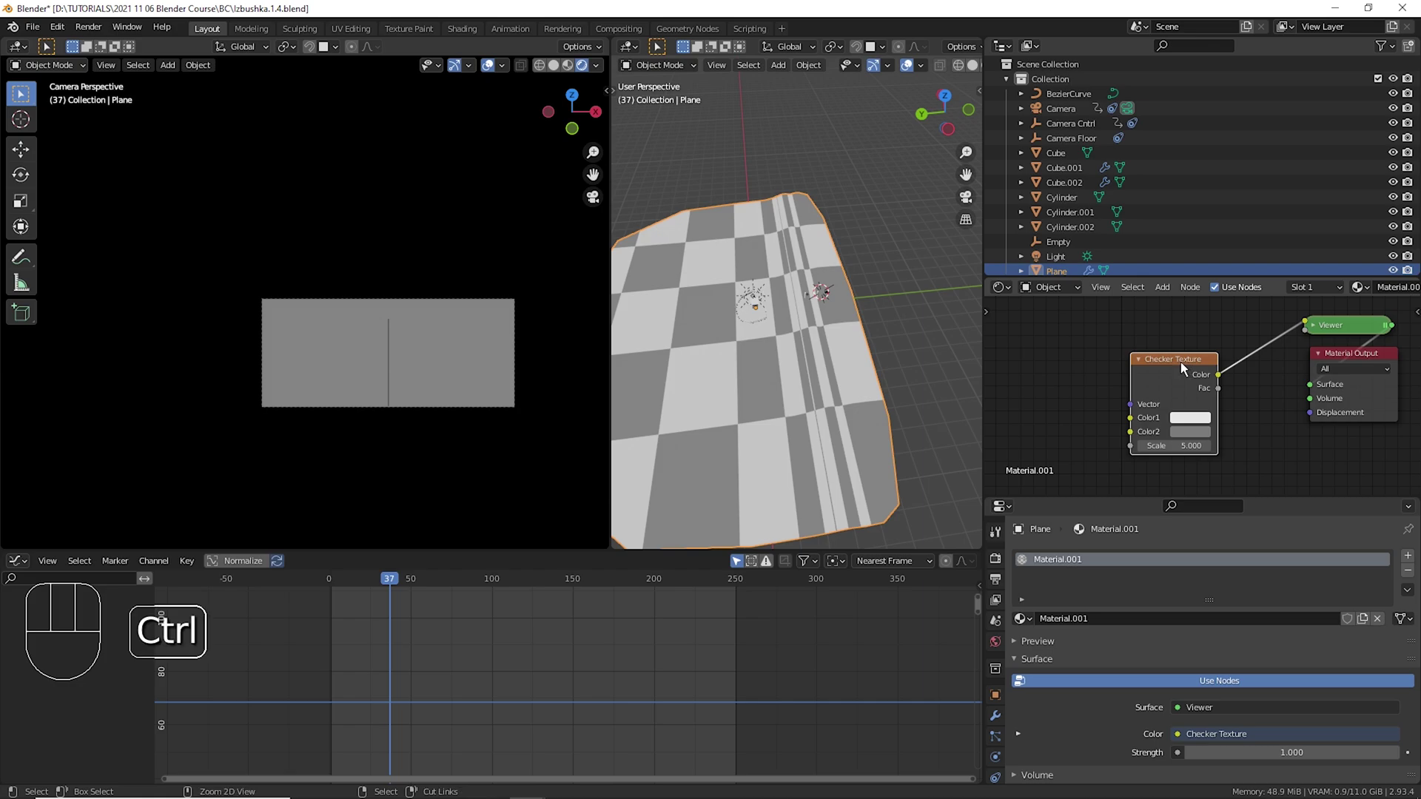
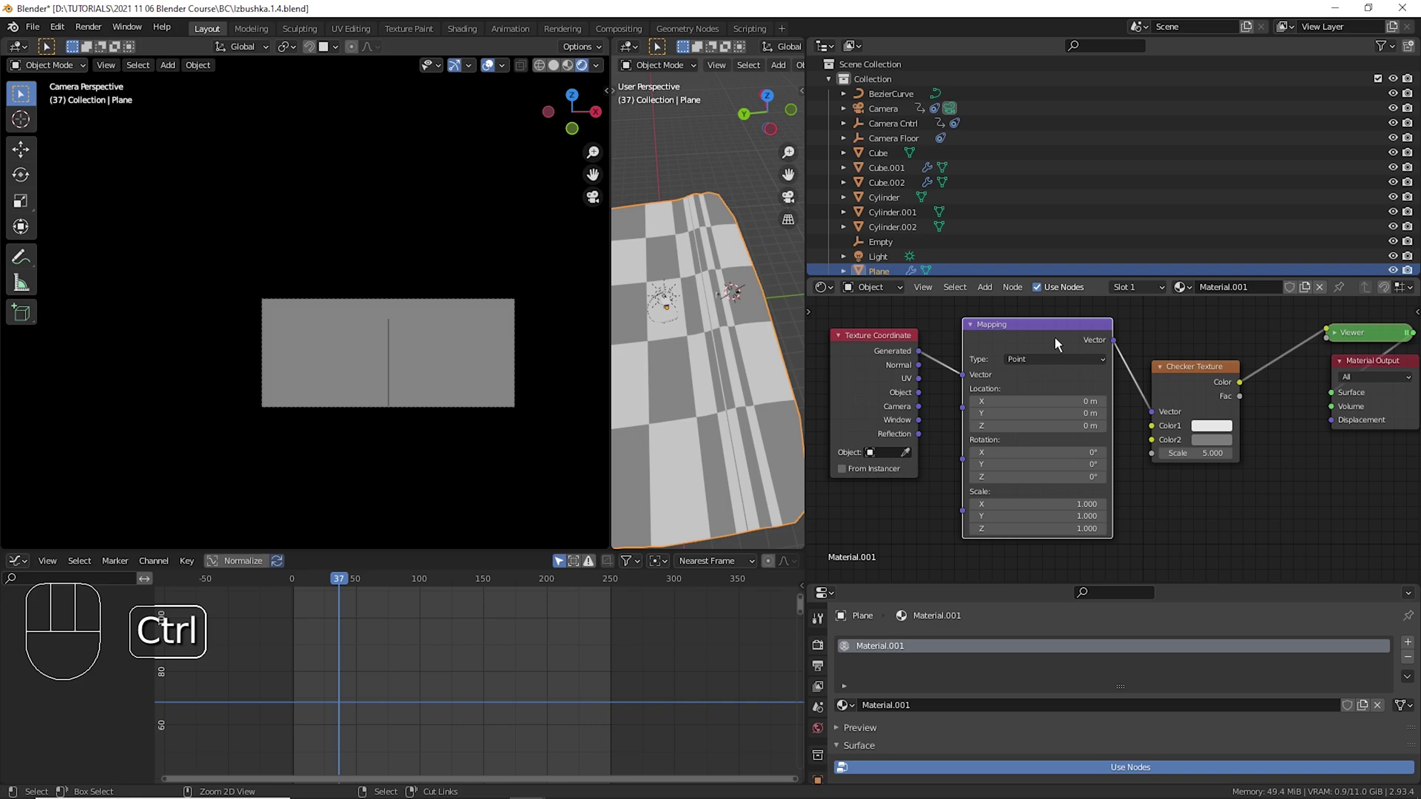
Remove the Mapping node (keeping links) so UV coordinates feed the checker directly at scale 500.
{"action": "key", "text": "ctrl+x"}
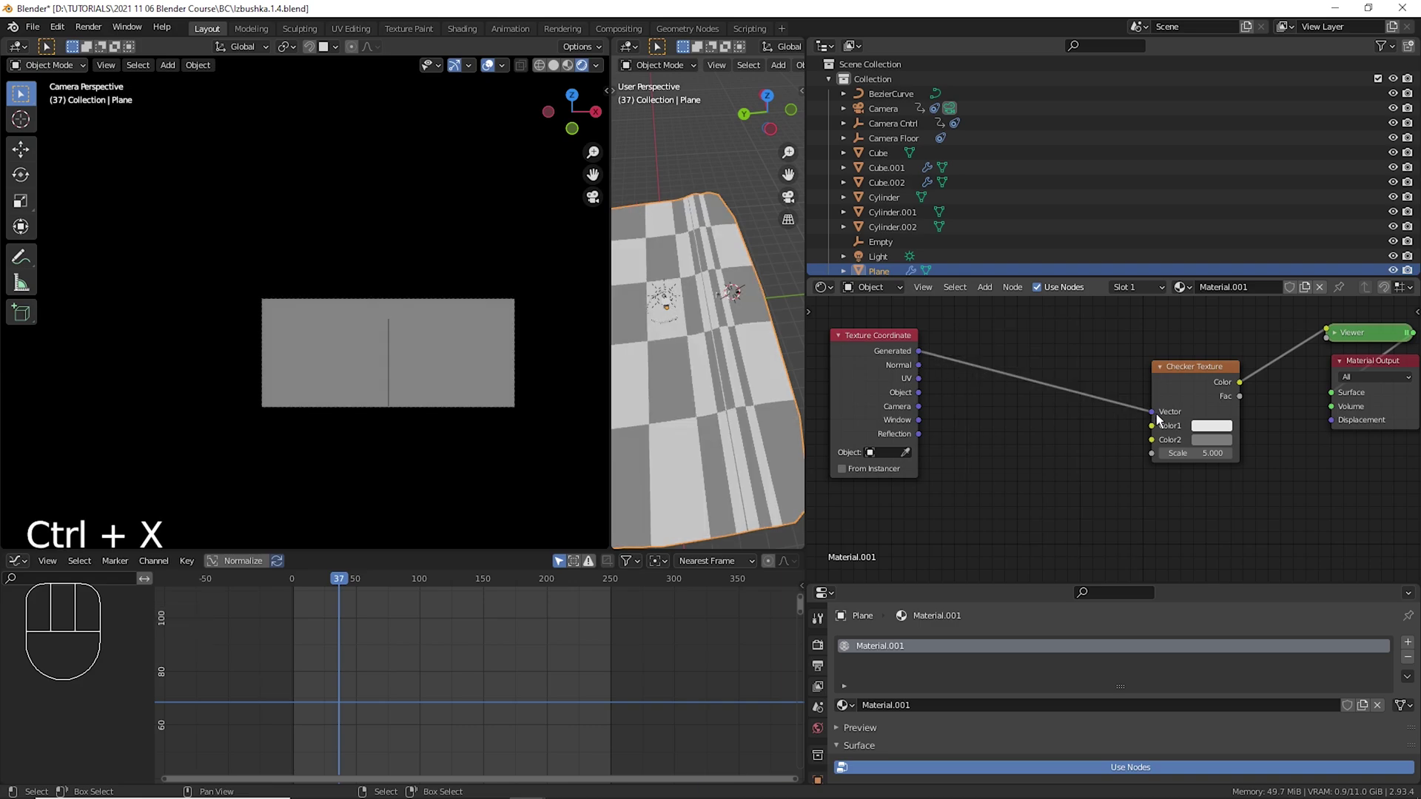
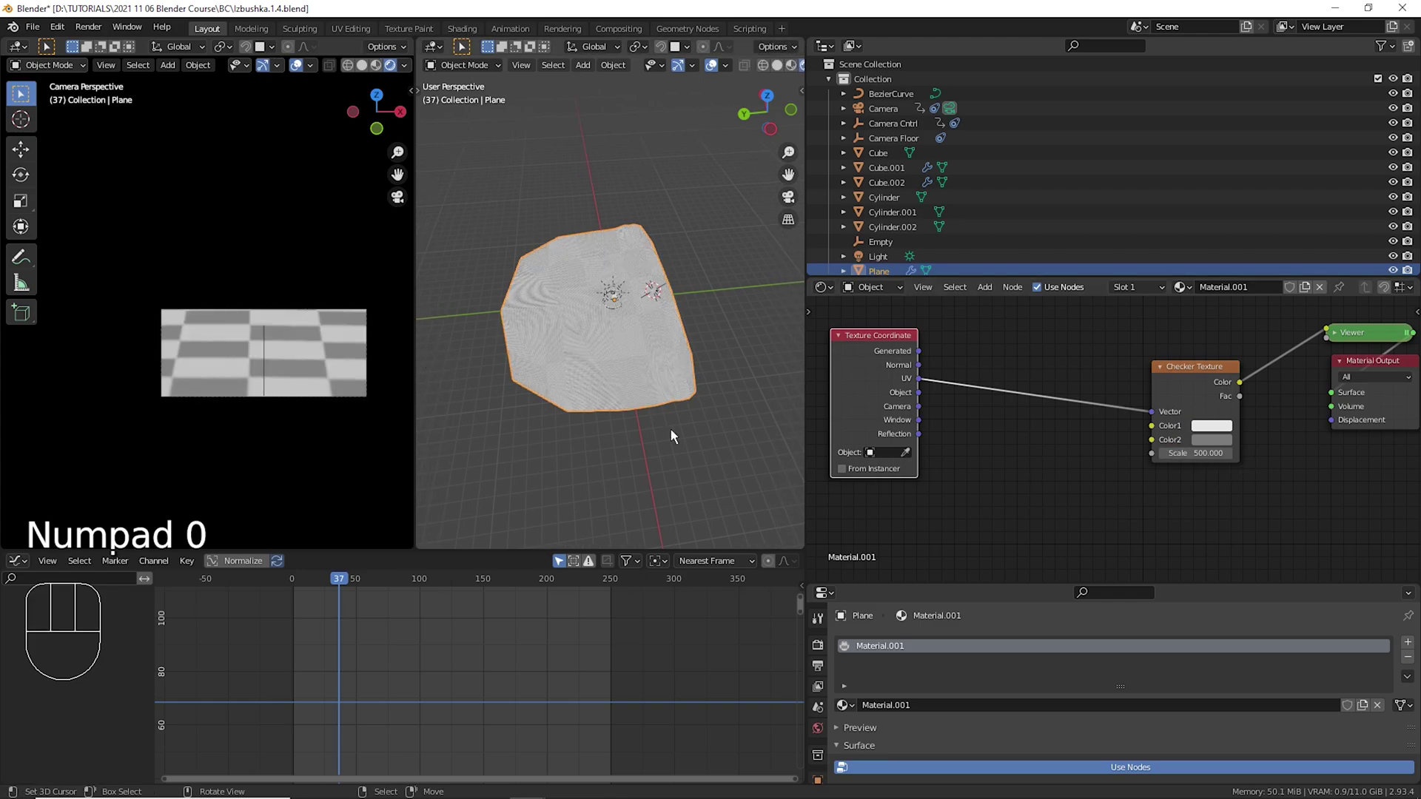
{"action": "left_click_drag", "start_coordinate": [689, 341], "coordinate": [688, 370]}
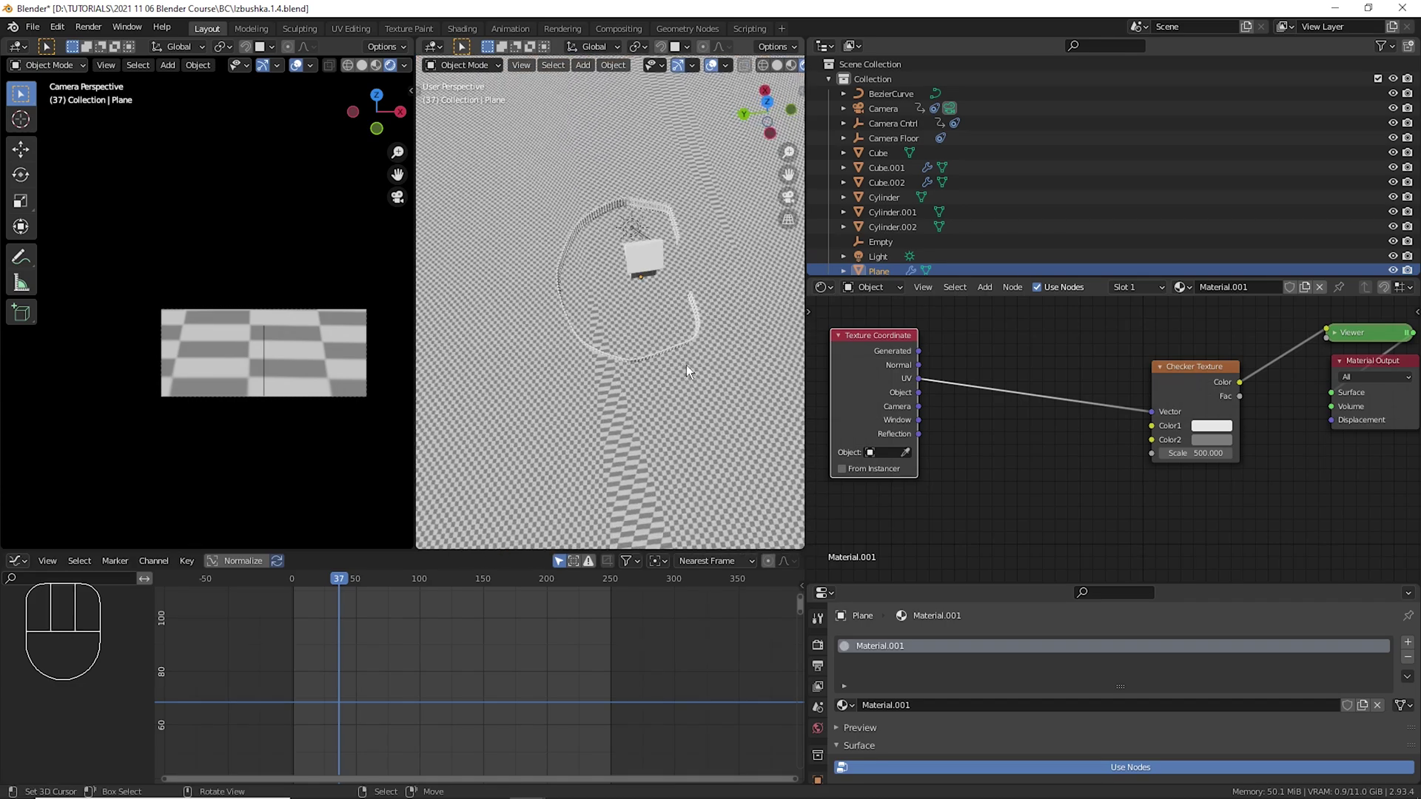
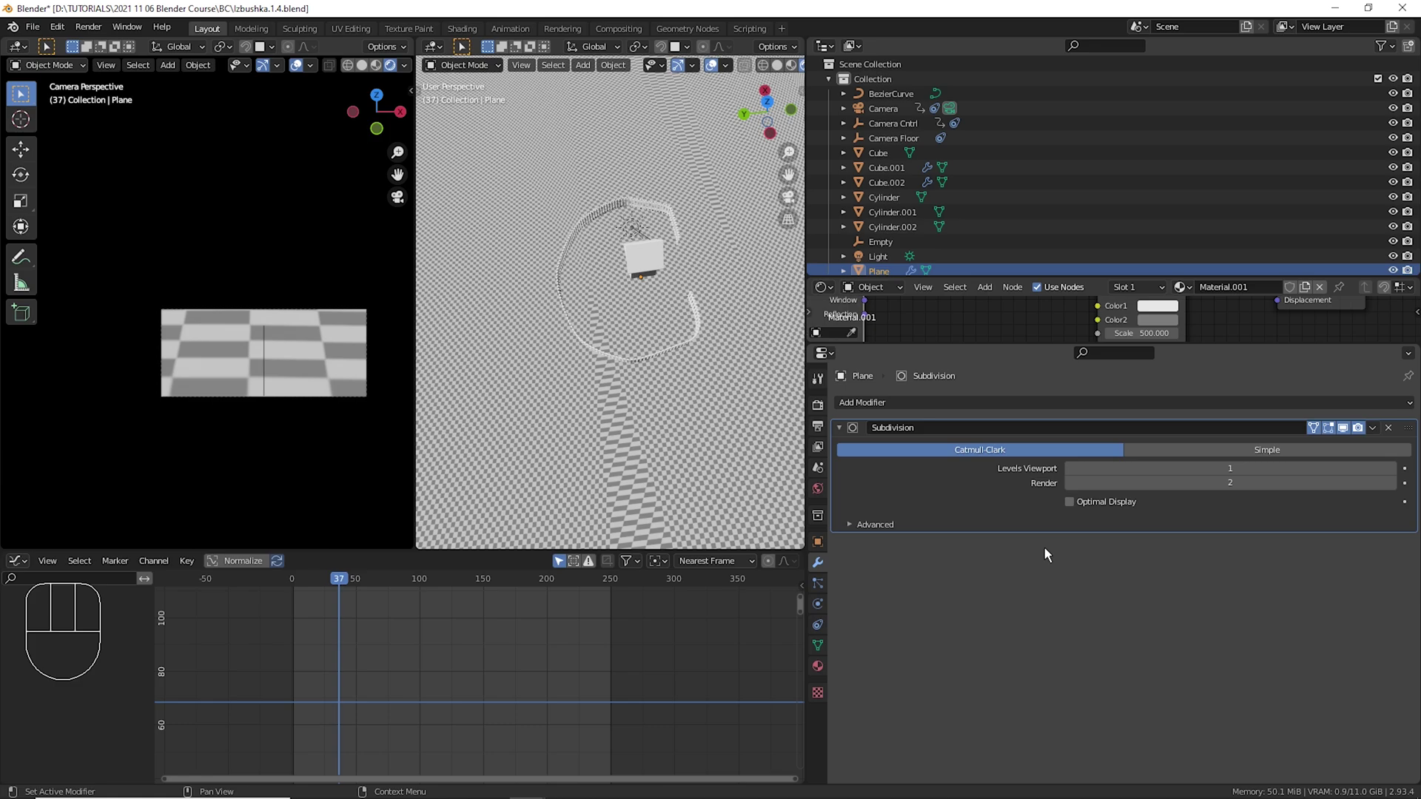
Set the plane's Subdivision viewport level to 2 and inspect the ground plane up close.
{"action": "left_click", "coordinate": [1403, 482]}
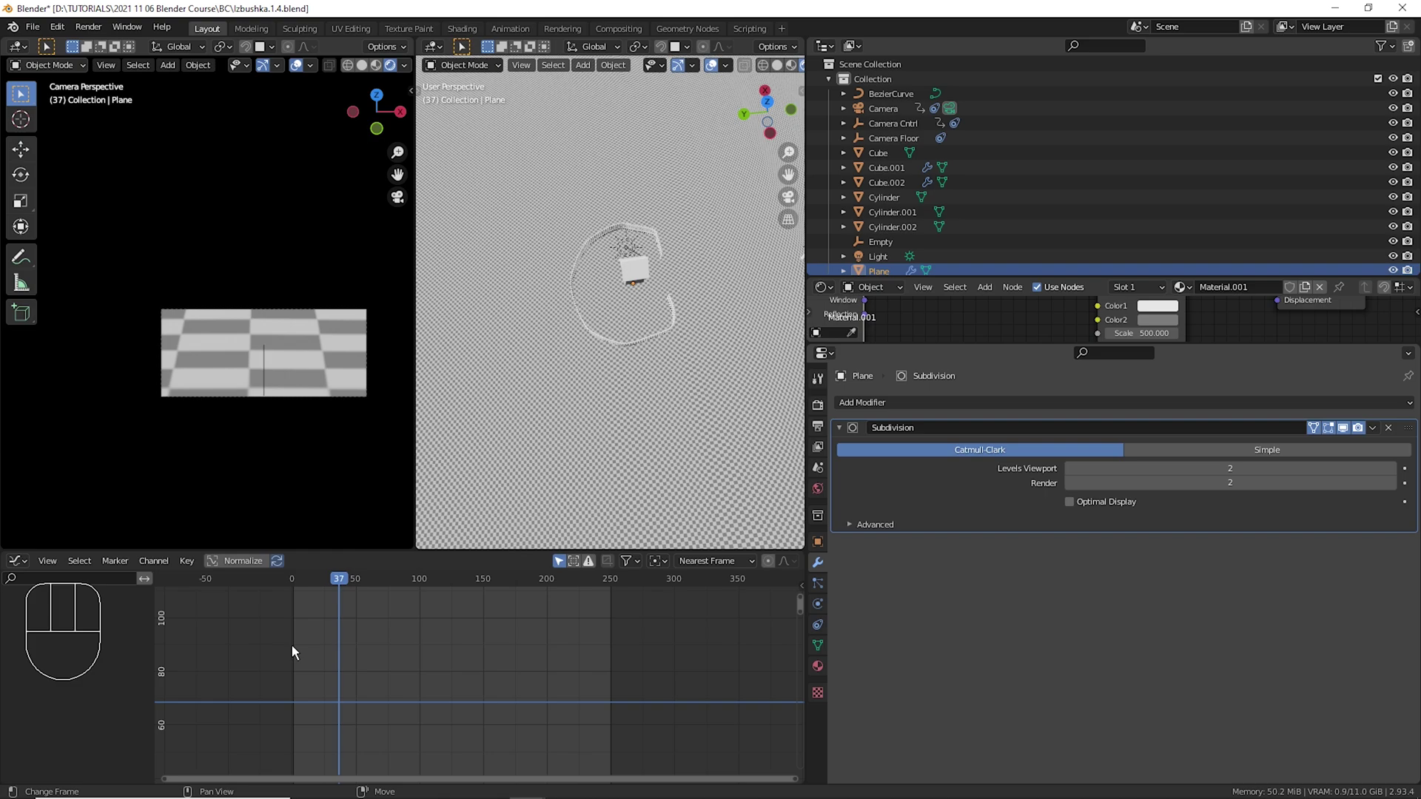
{"action": "left_click_drag", "start_coordinate": [308, 652], "coordinate": [356, 566]}
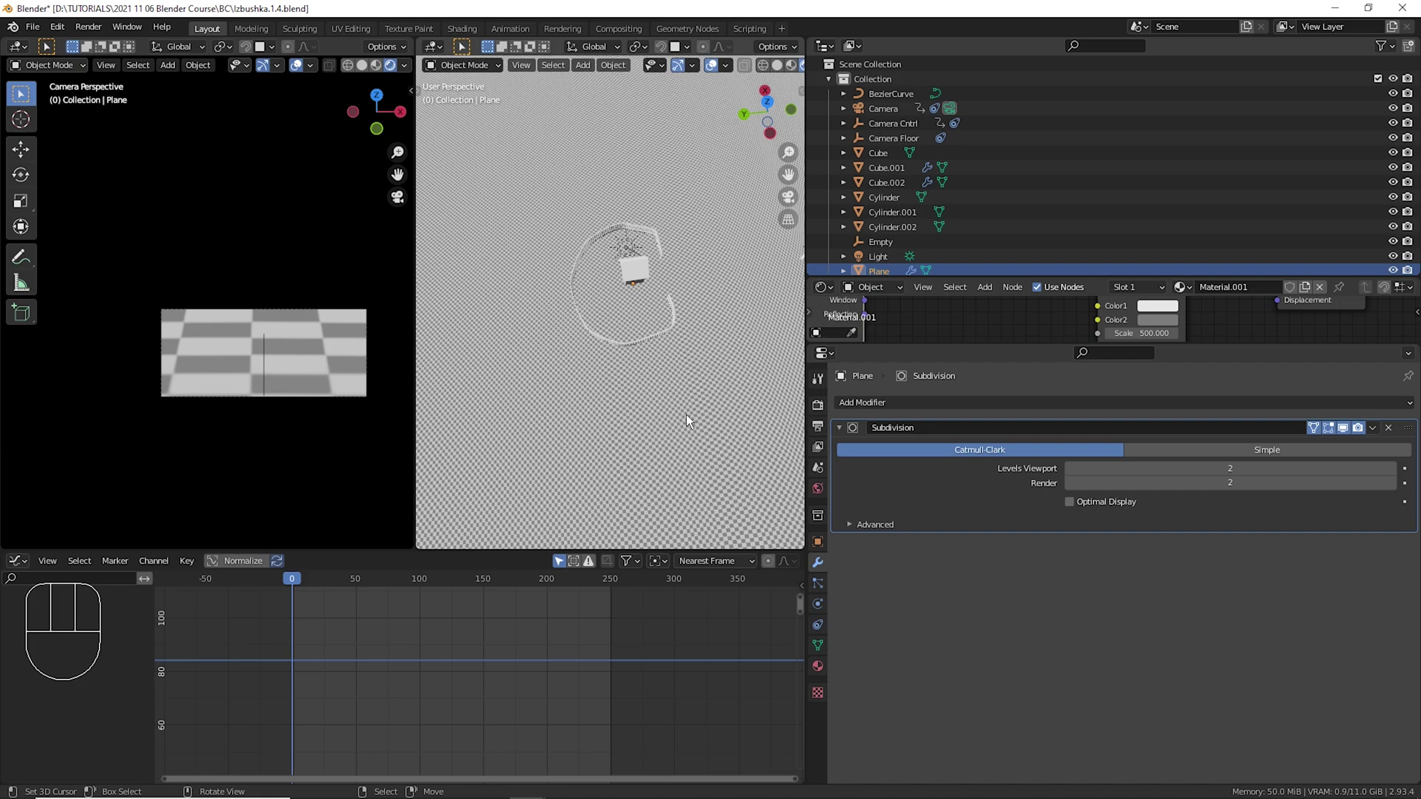
{"action": "middle_click", "coordinate": [626, 425]}
{"action": "left_click_drag", "start_coordinate": [717, 398], "coordinate": [698, 362]}
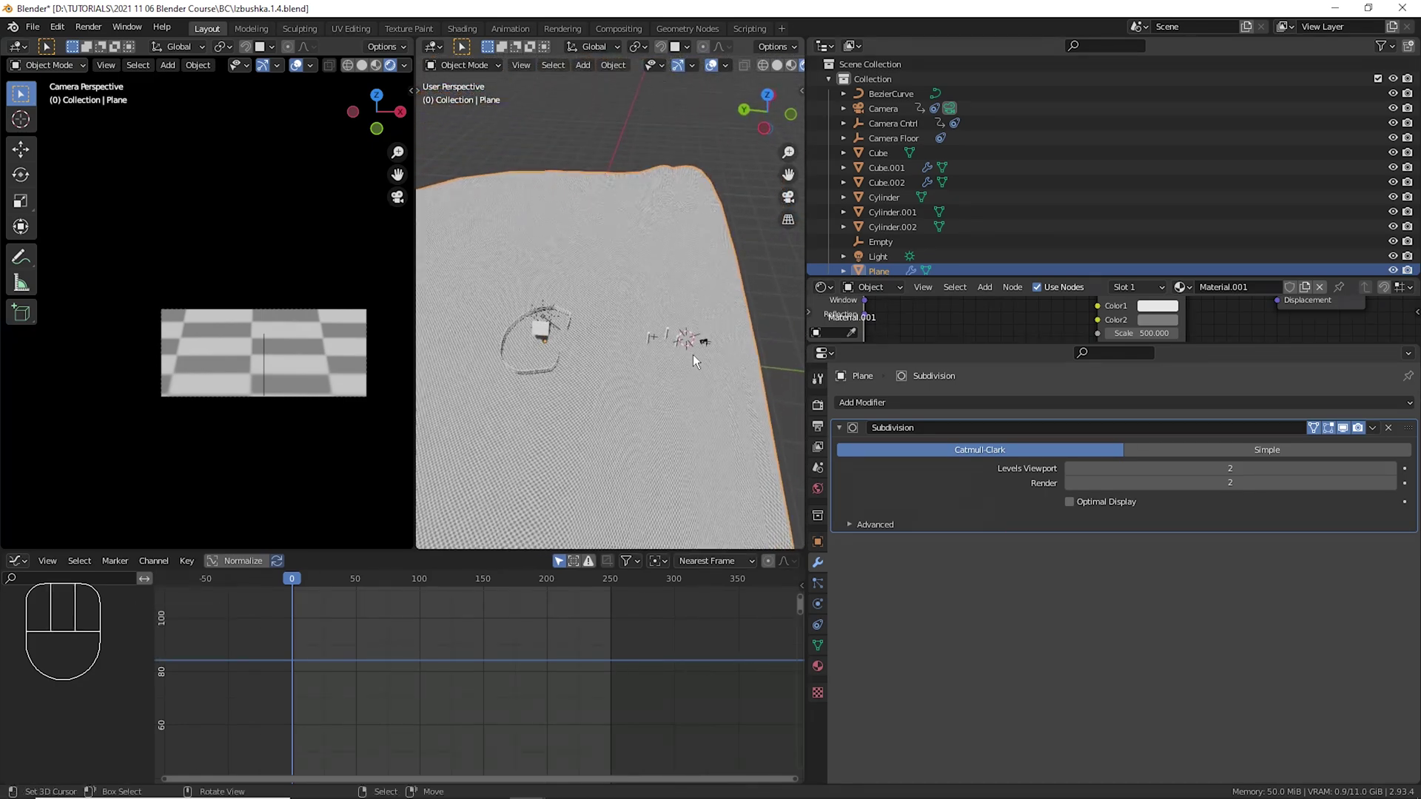
{"action": "left_click_drag", "start_coordinate": [692, 377], "coordinate": [717, 352]}
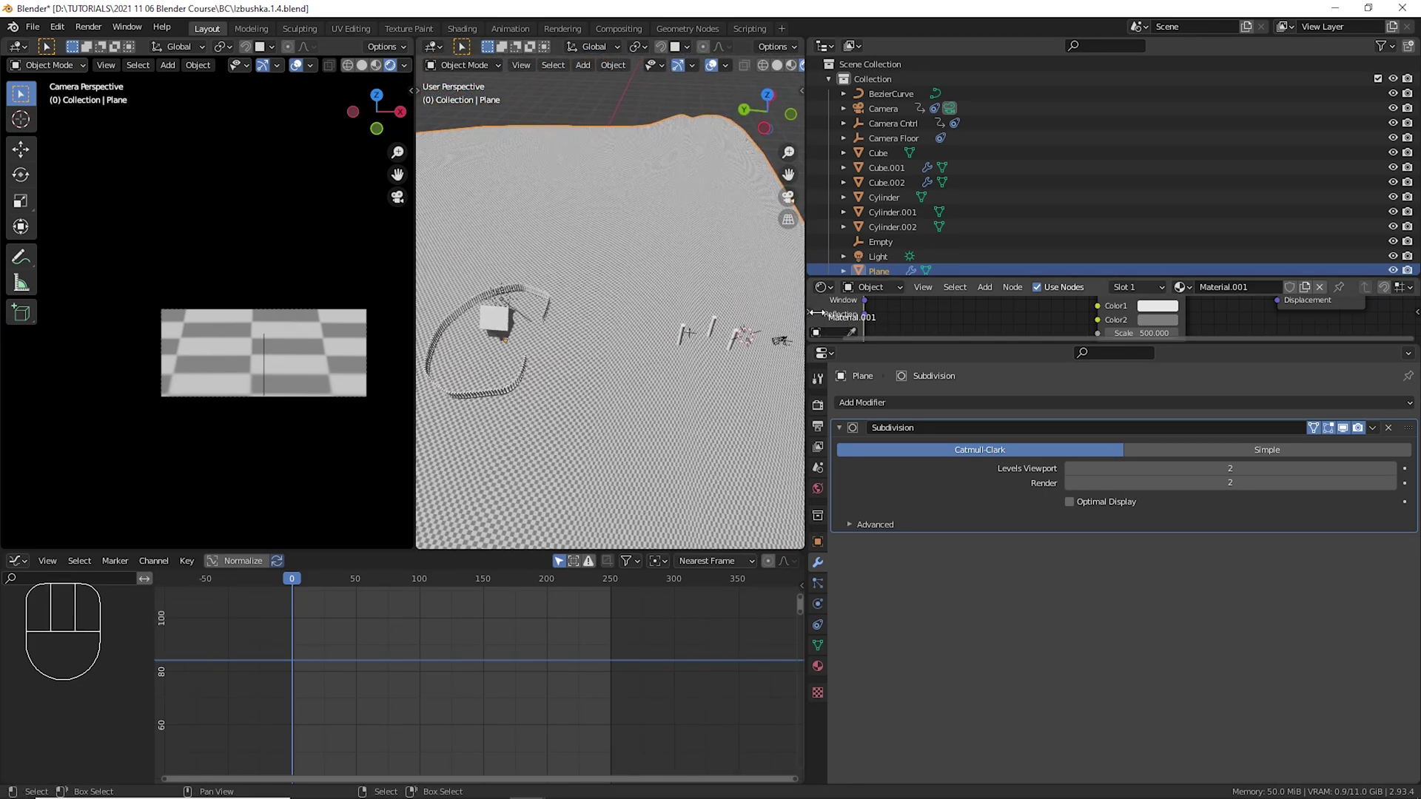
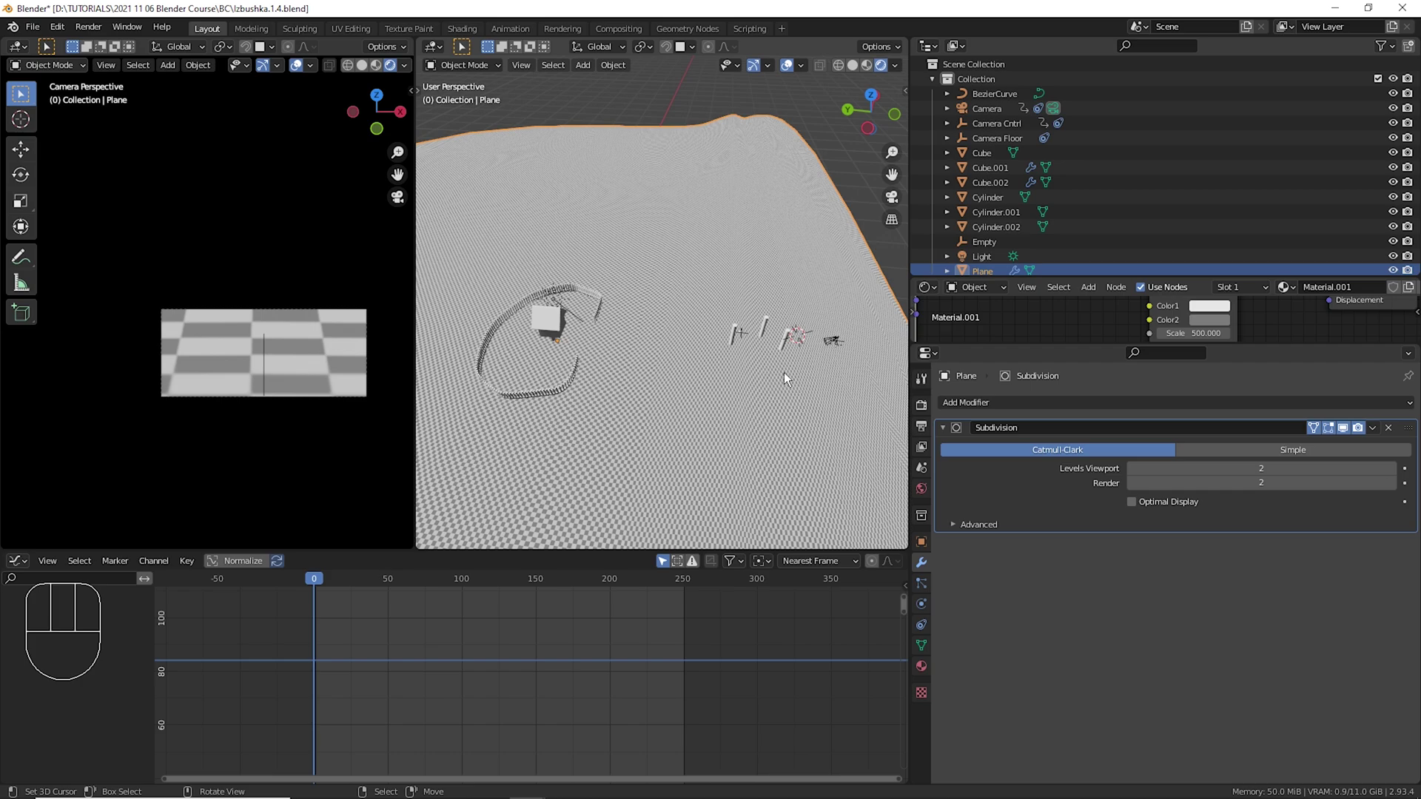
Scrub the animation forward to around frame 93 and view it from ground level.
{"action": "left_click_drag", "start_coordinate": [319, 645], "coordinate": [366, 639]}
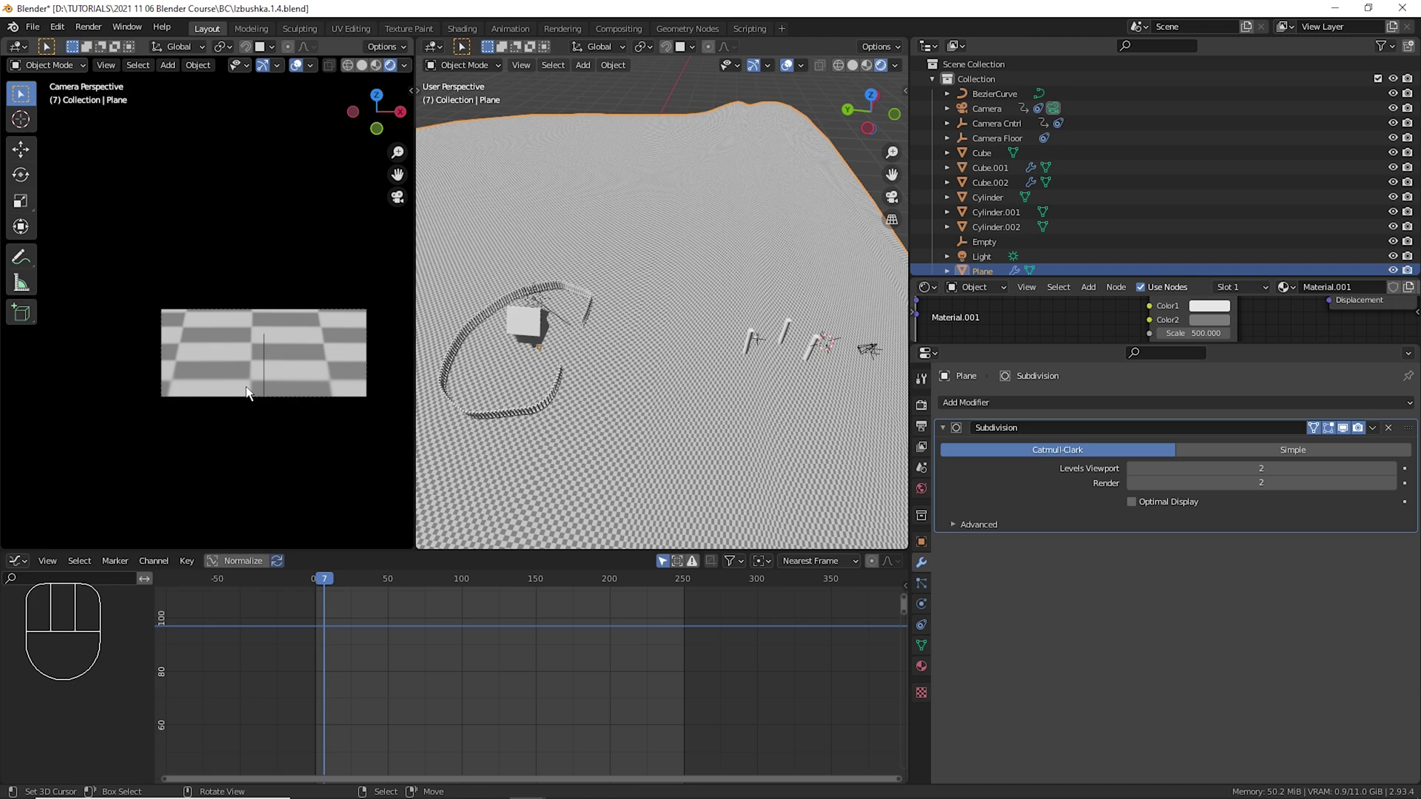
{"action": "left_click_drag", "start_coordinate": [349, 628], "coordinate": [462, 646]}
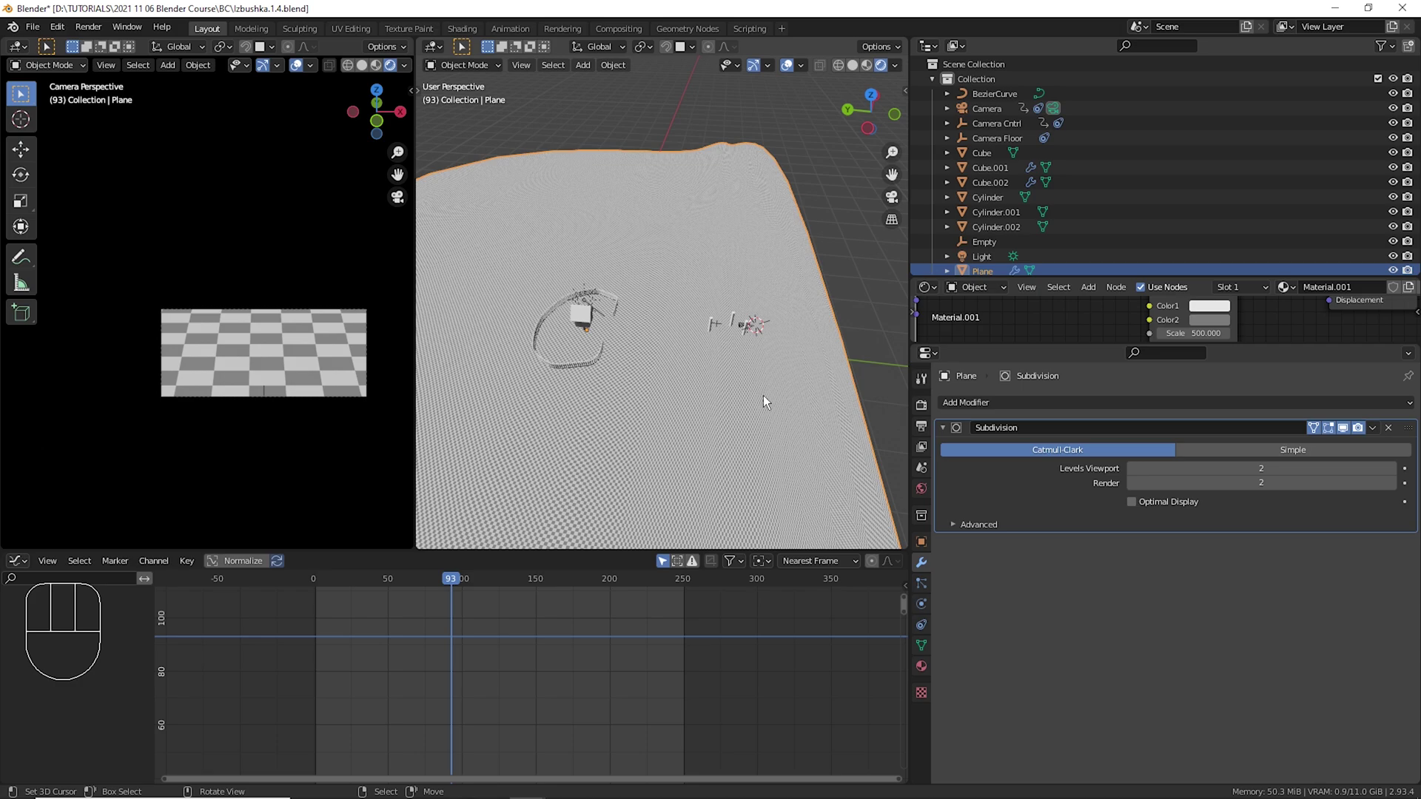
{"action": "left_click_drag", "start_coordinate": [776, 378], "coordinate": [763, 323]}
Select every object and all their keyframes in the Graph Editor.
{"action": "key", "text": "a"}
{"action": "key", "text": "z"}
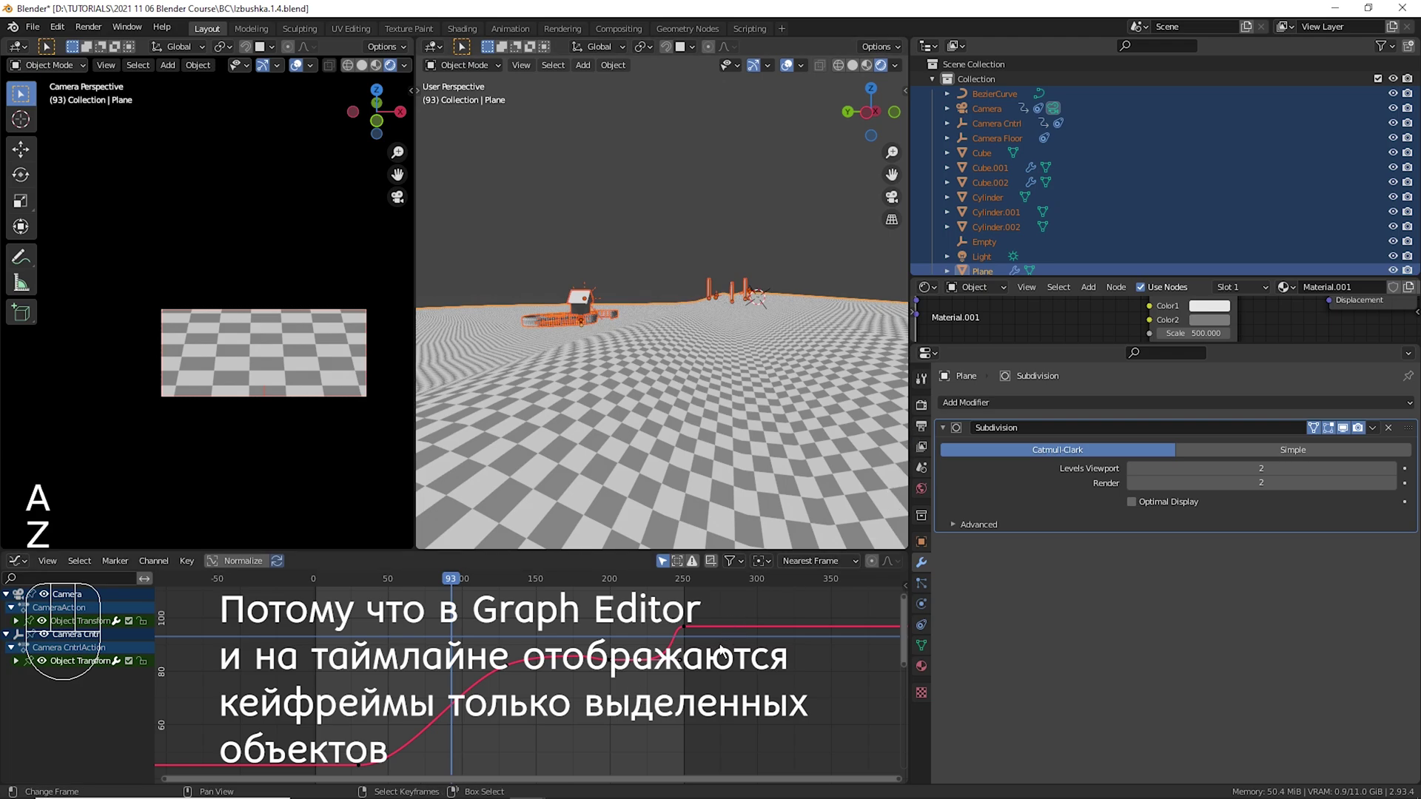
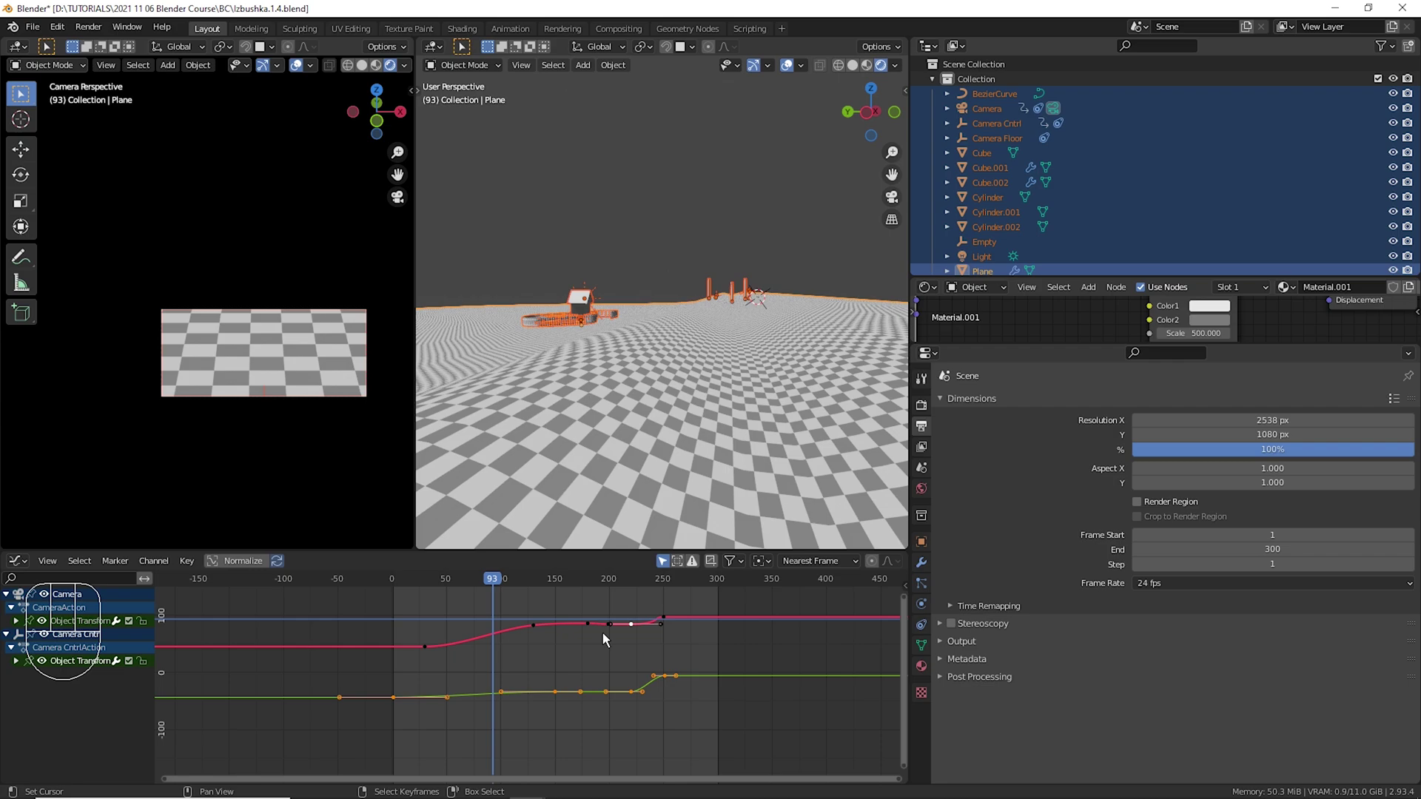
{"action": "left_click_drag", "start_coordinate": [455, 639], "coordinate": [407, 635]}
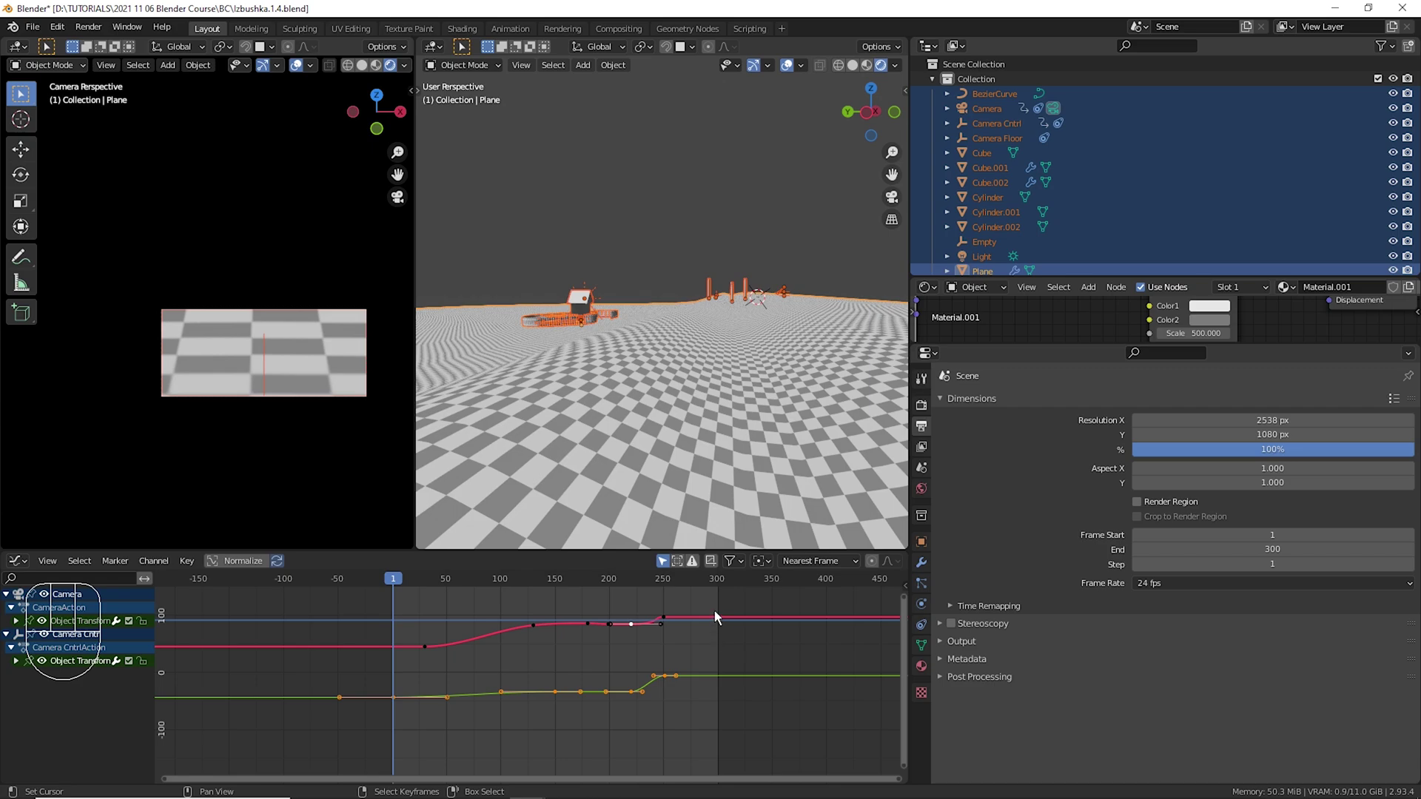
{"action": "left_click_drag", "start_coordinate": [725, 616], "coordinate": [384, 754]}
{"action": "key", "text": "a"}
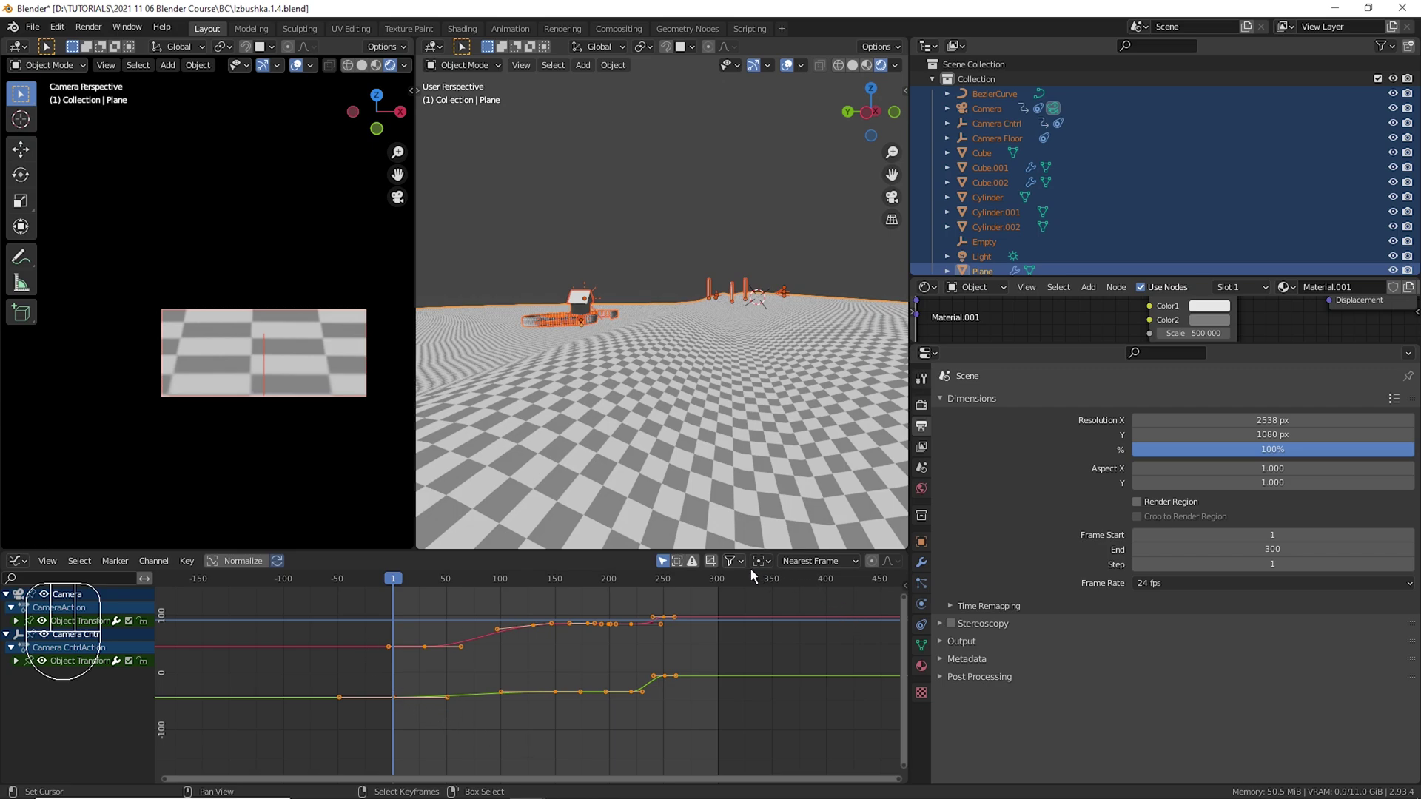
Scale the selected keyframes along time so the animation stretches out to frame 300.
{"action": "left_click_drag", "start_coordinate": [775, 572], "coordinate": [638, 581]}
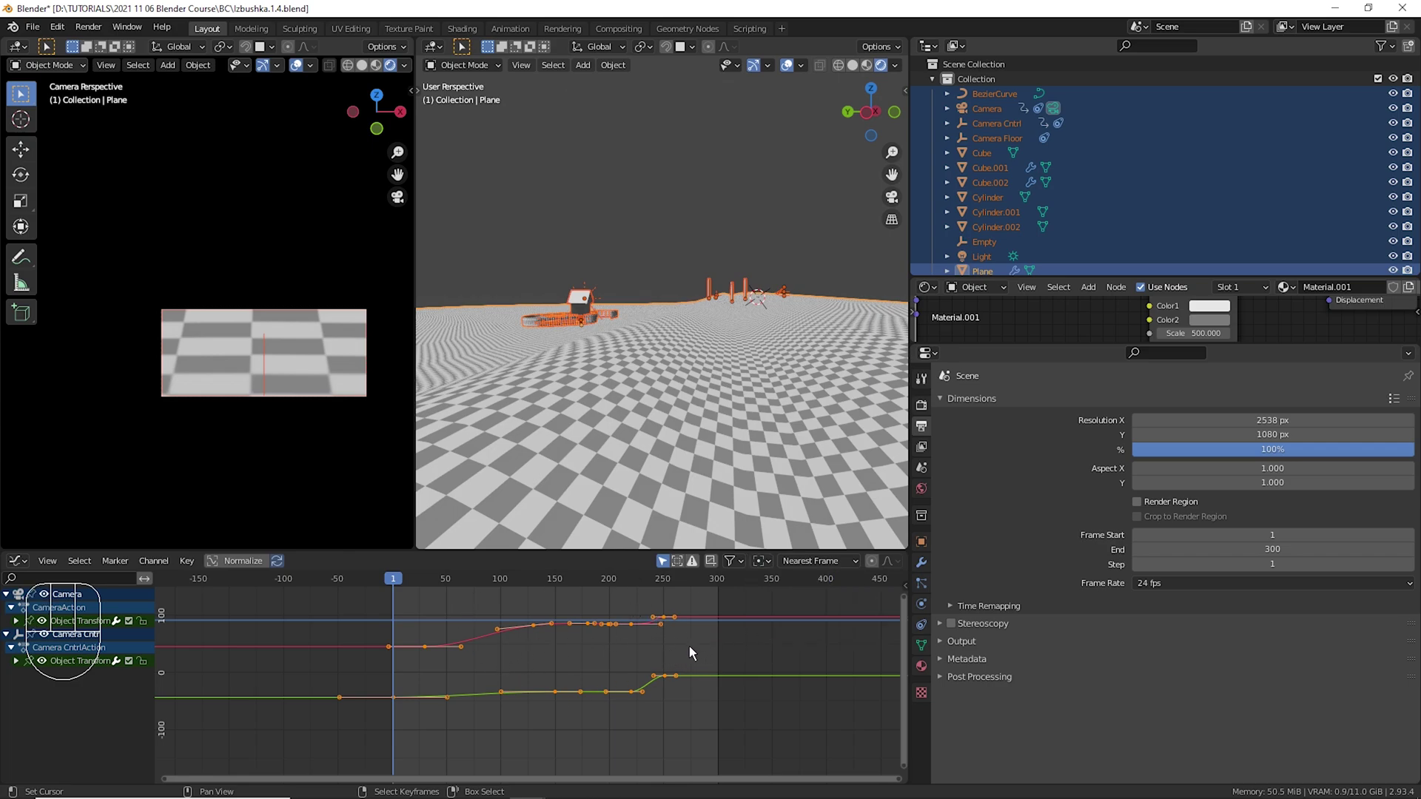
{"action": "key", "text": "s"}
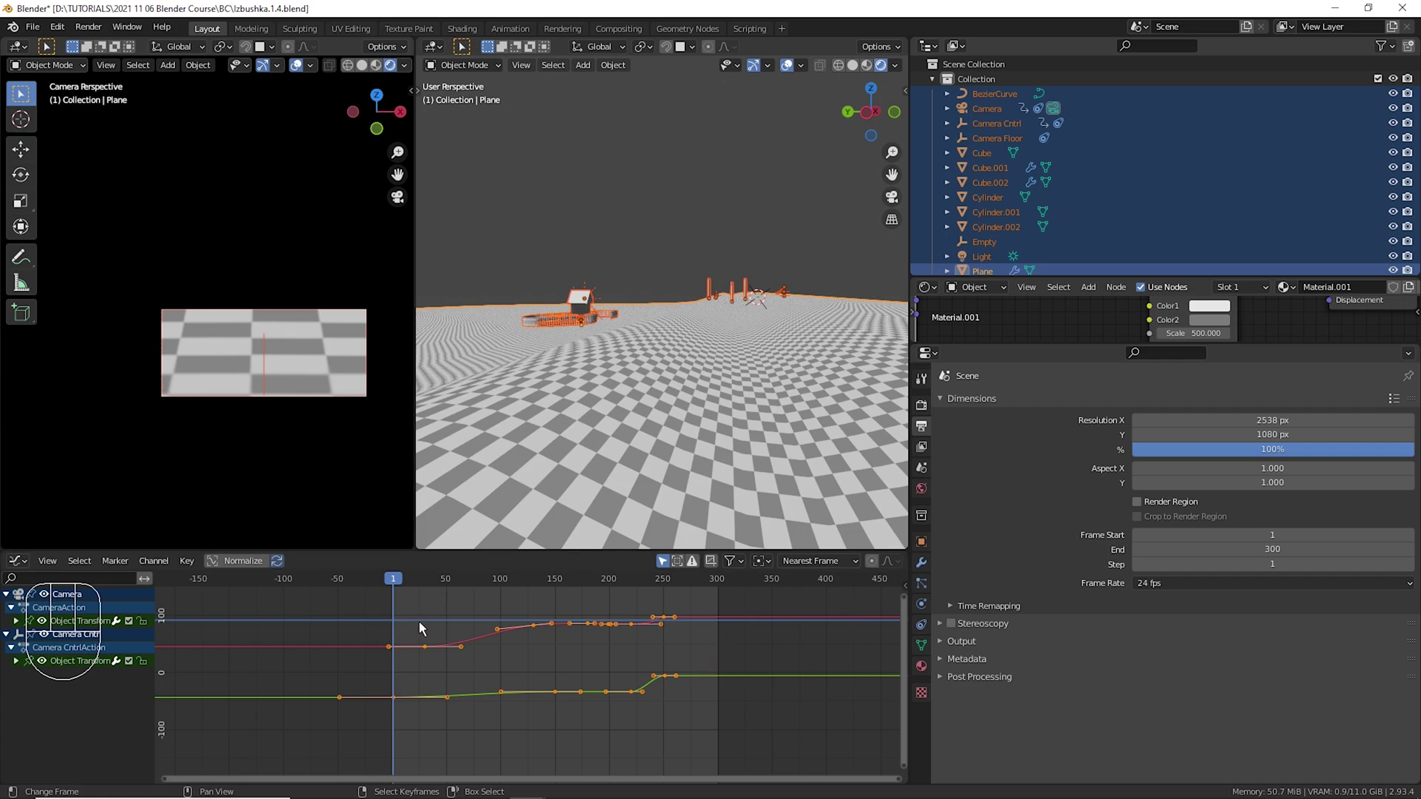
{"action": "left_click_drag", "start_coordinate": [773, 577], "coordinate": [790, 611]}
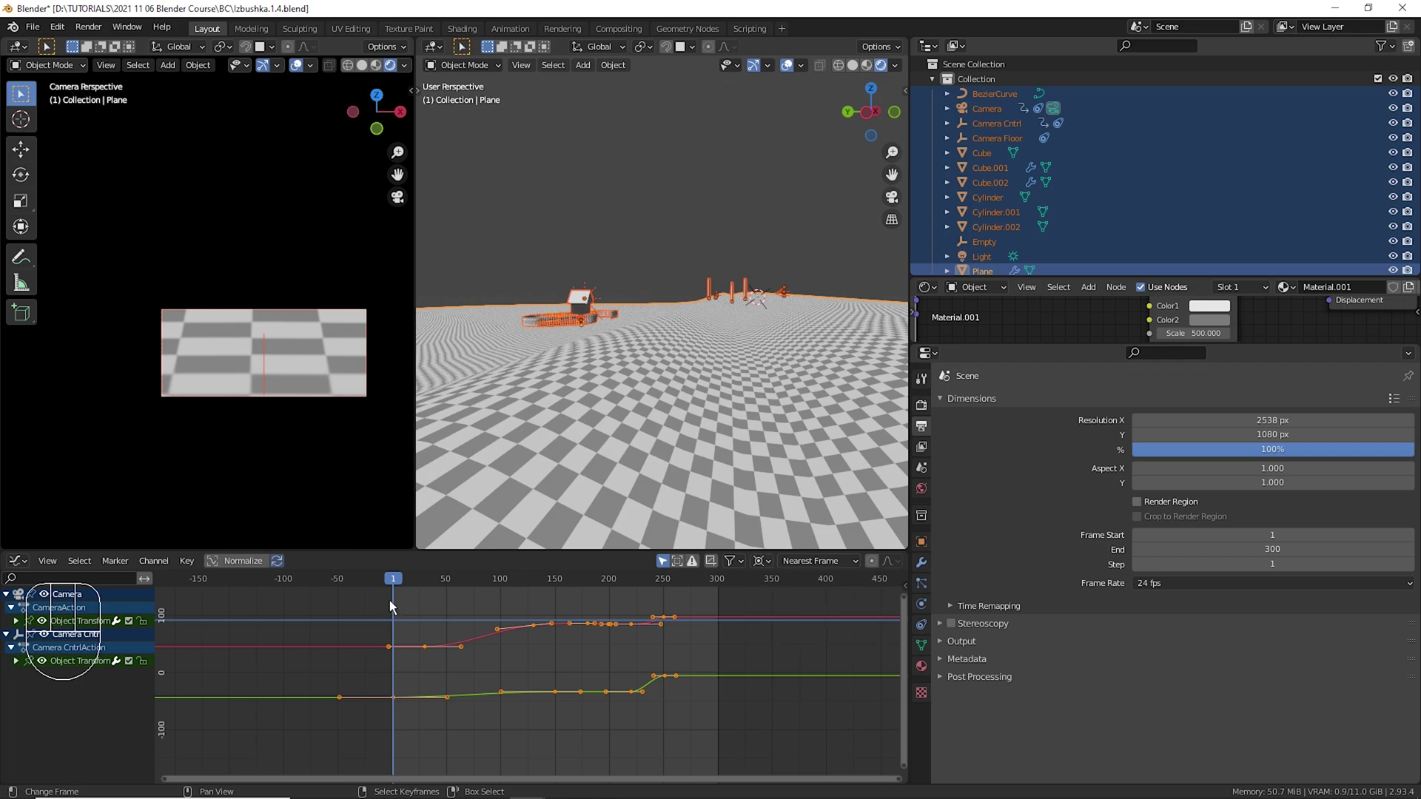
{"action": "left_click_drag", "start_coordinate": [408, 594], "coordinate": [409, 592]}
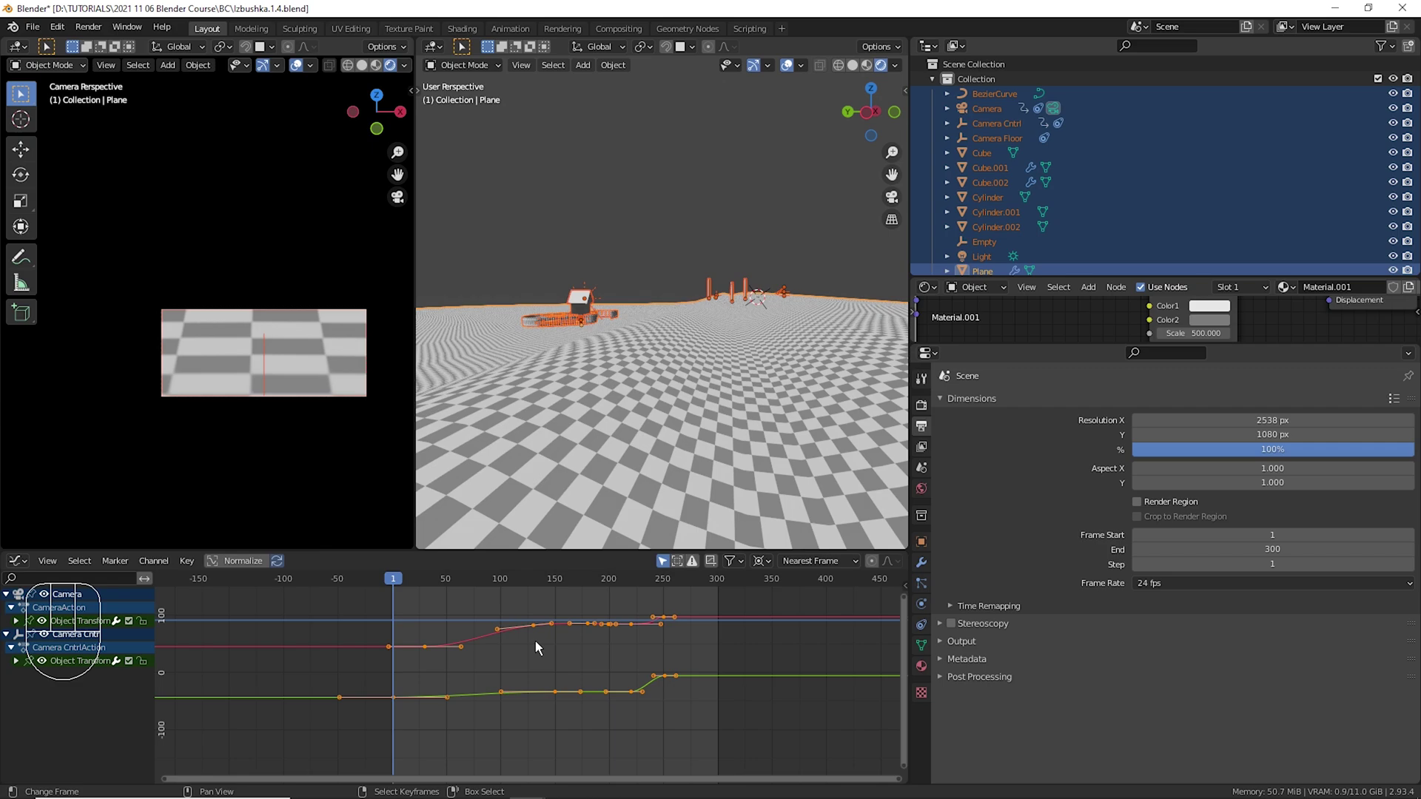
{"action": "key", "text": "s"}
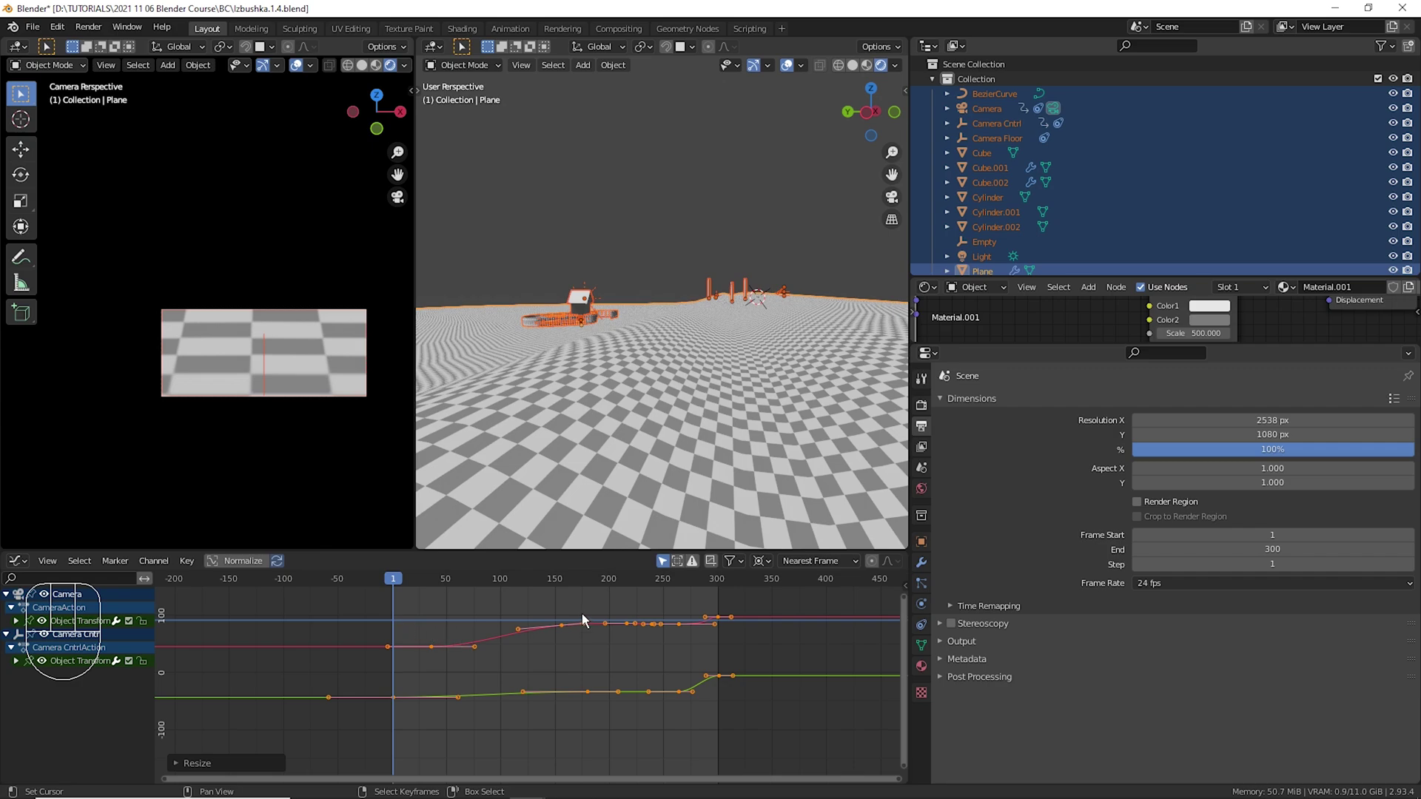
Slide a selected group of the influence keyframes along the timeline into place.
{"action": "left_click_drag", "start_coordinate": [484, 634], "coordinate": [432, 680]}
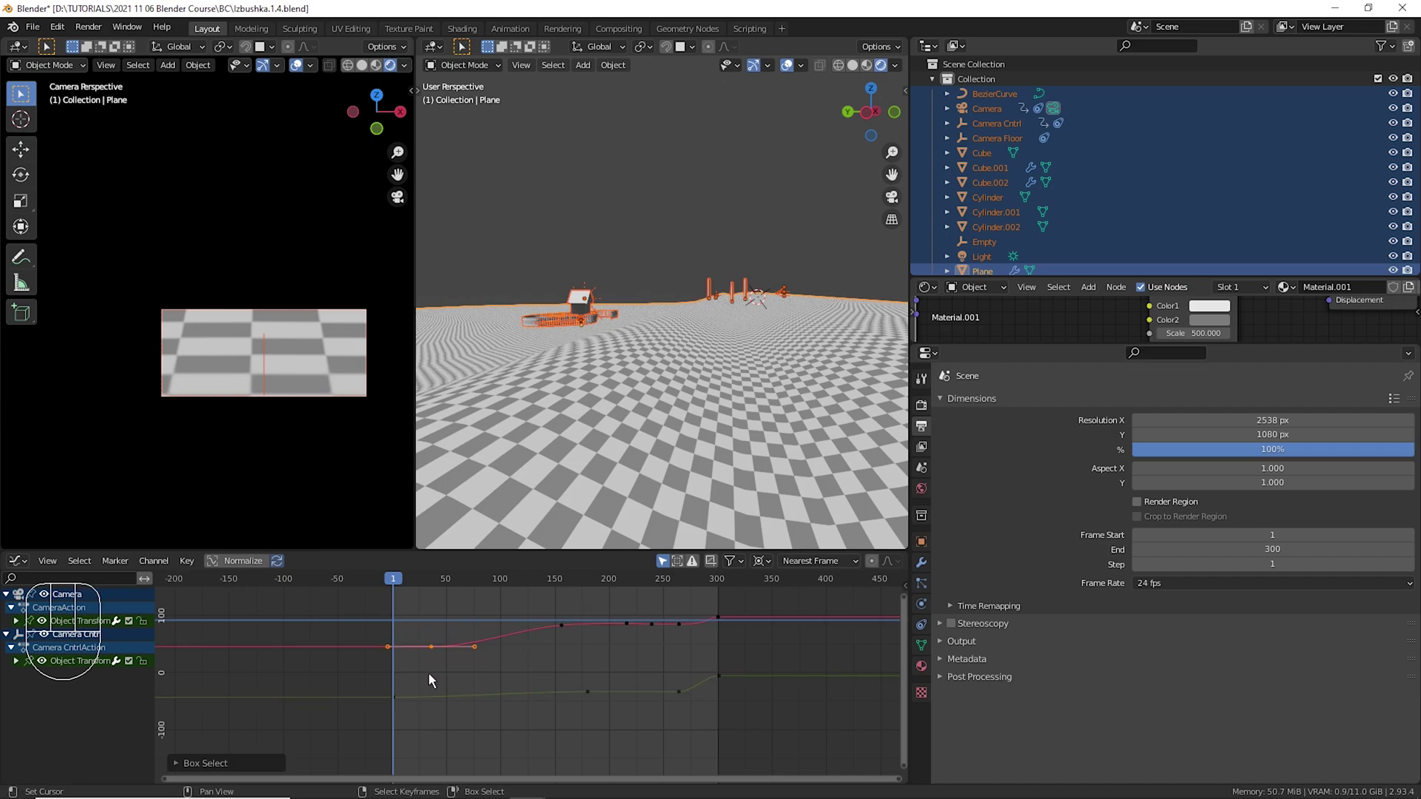
{"action": "left_click_drag", "start_coordinate": [401, 622], "coordinate": [387, 639]}
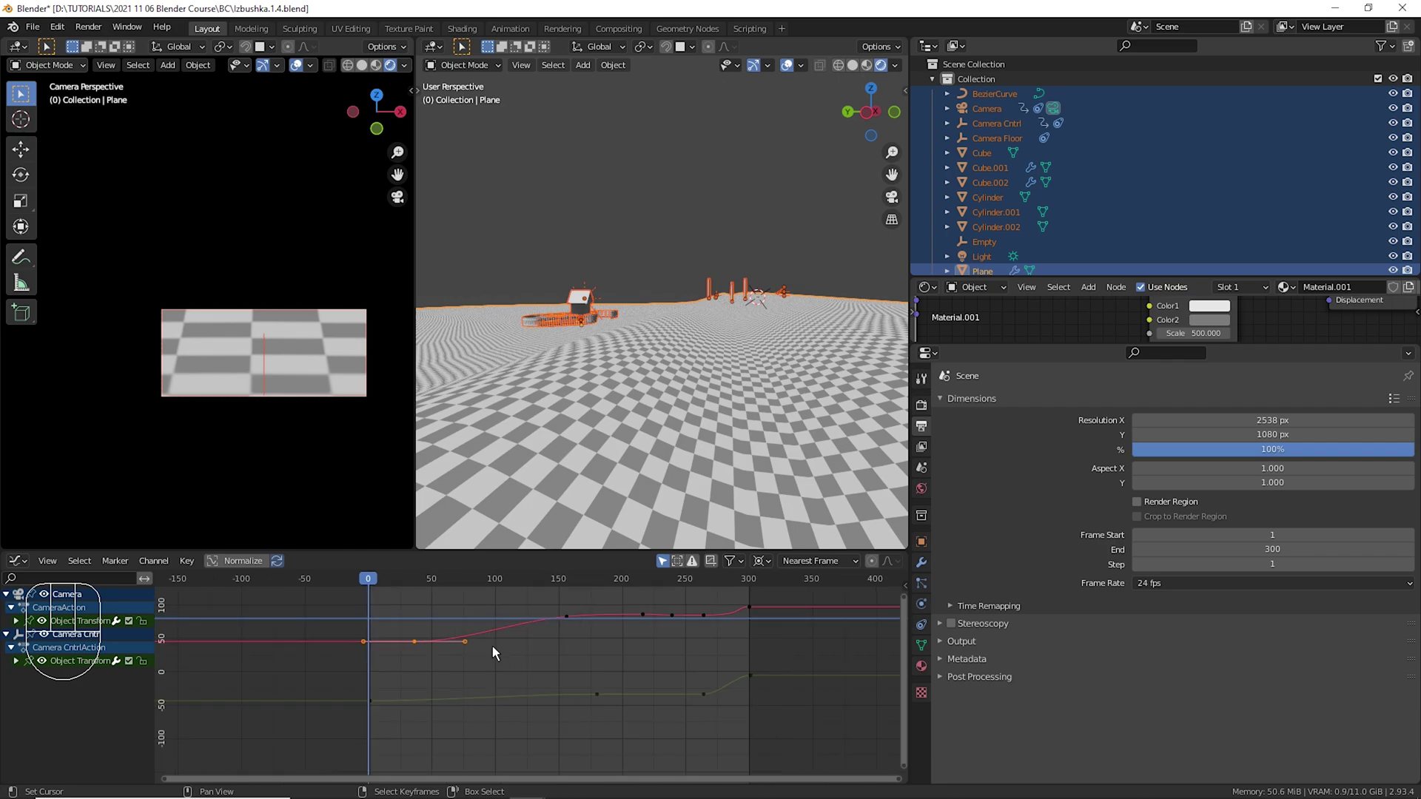
{"action": "key", "text": "g"}
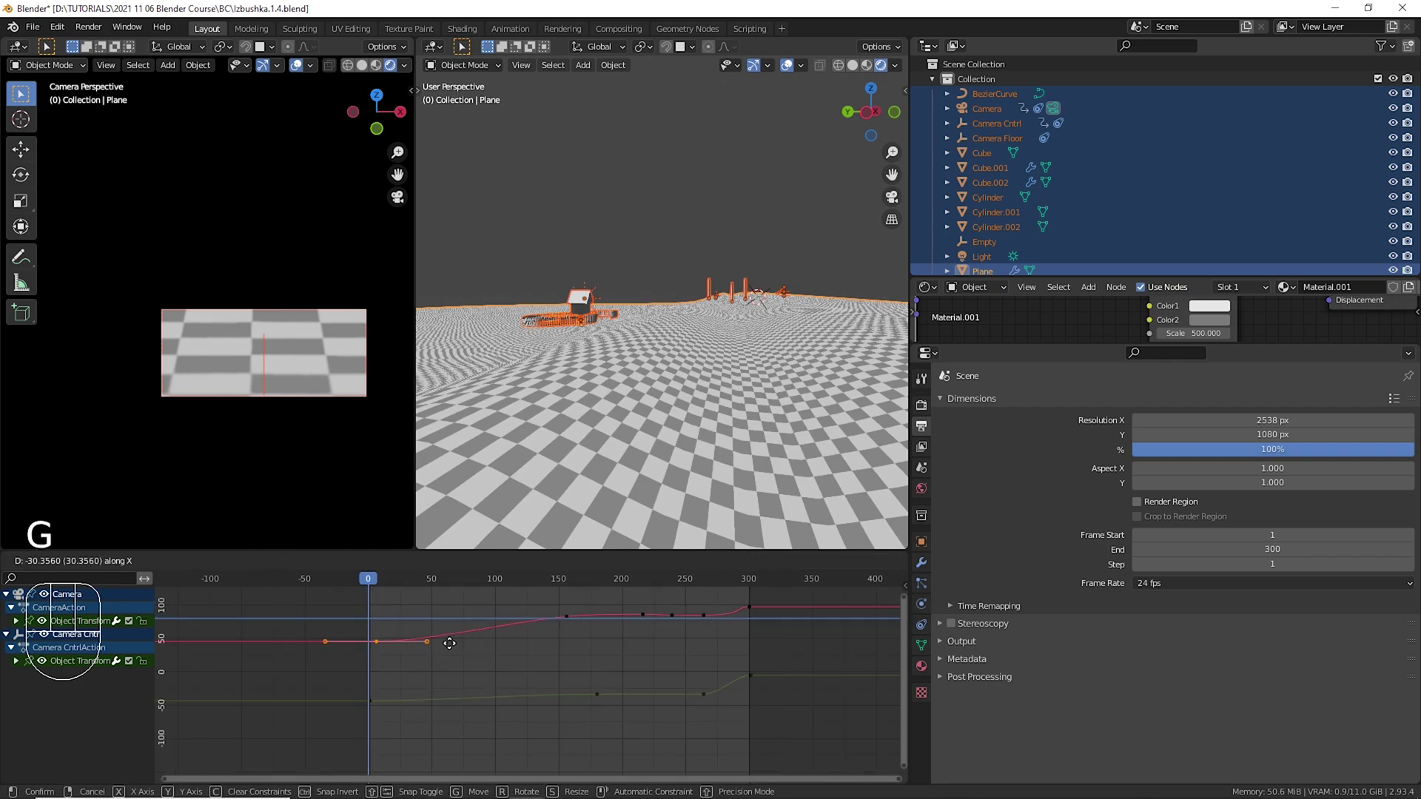
{"action": "left_click_drag", "start_coordinate": [376, 619], "coordinate": [515, 639]}
{"action": "right_click", "coordinate": [577, 634]}
{"action": "key", "text": "g"}
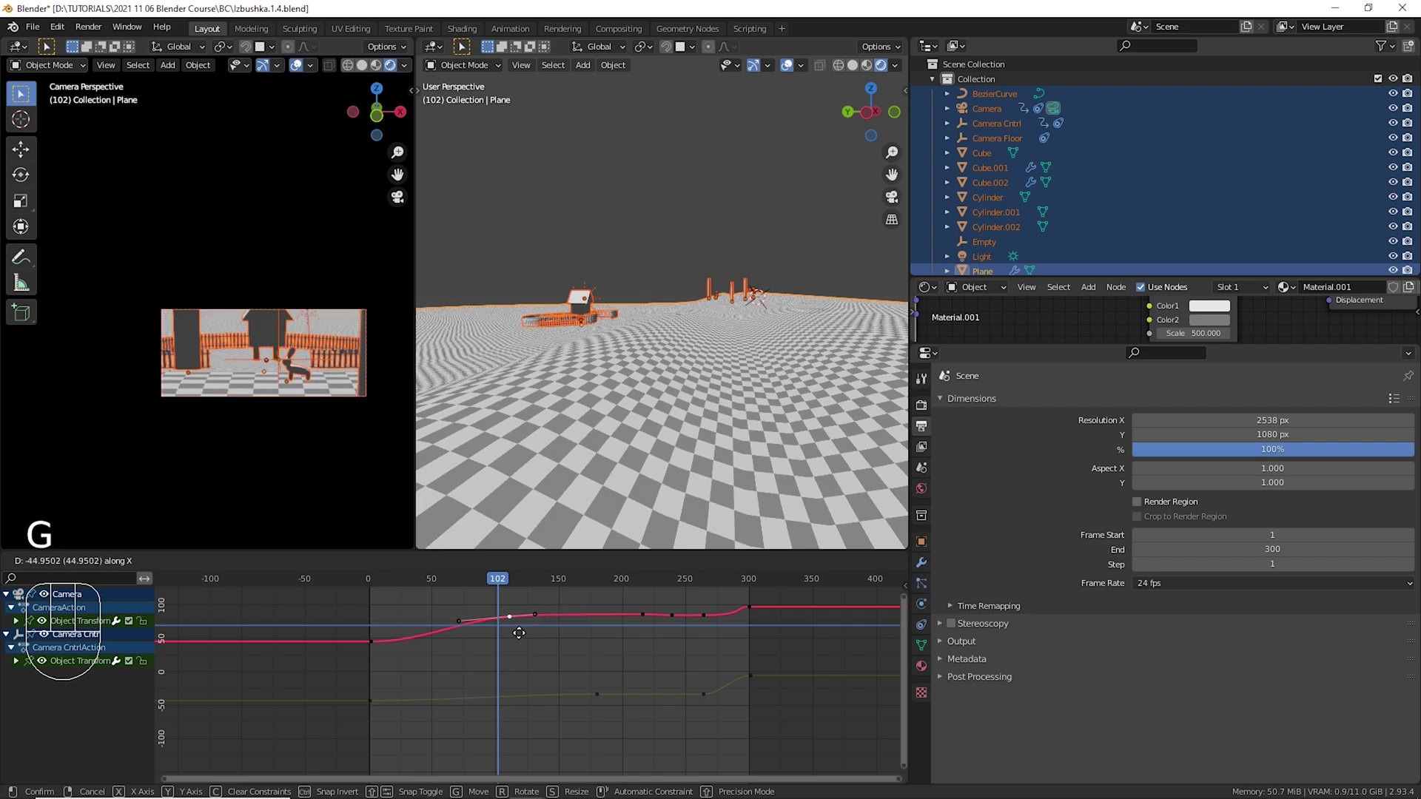
{"action": "left_click_drag", "start_coordinate": [378, 625], "coordinate": [386, 636]}
{"action": "key", "text": "g"}
{"action": "left_click", "coordinate": [371, 625]}
Play back the retimed animation, nudging the keyframes between previews.
{"action": "key", "text": "space"}
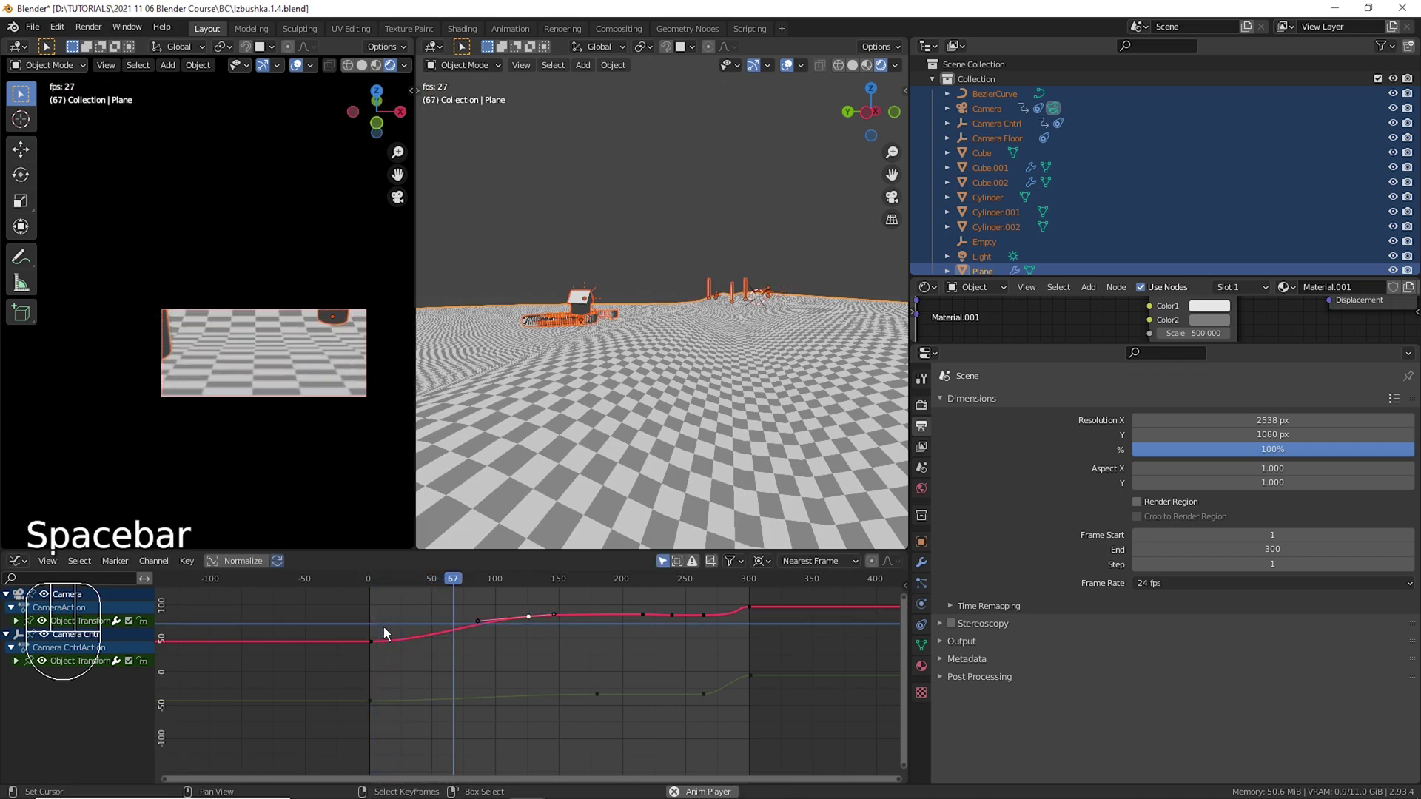
{"action": "key", "text": "space"}
{"action": "key", "text": "g"}
{"action": "left_click", "coordinate": [369, 631]}
{"action": "key", "text": "space"}
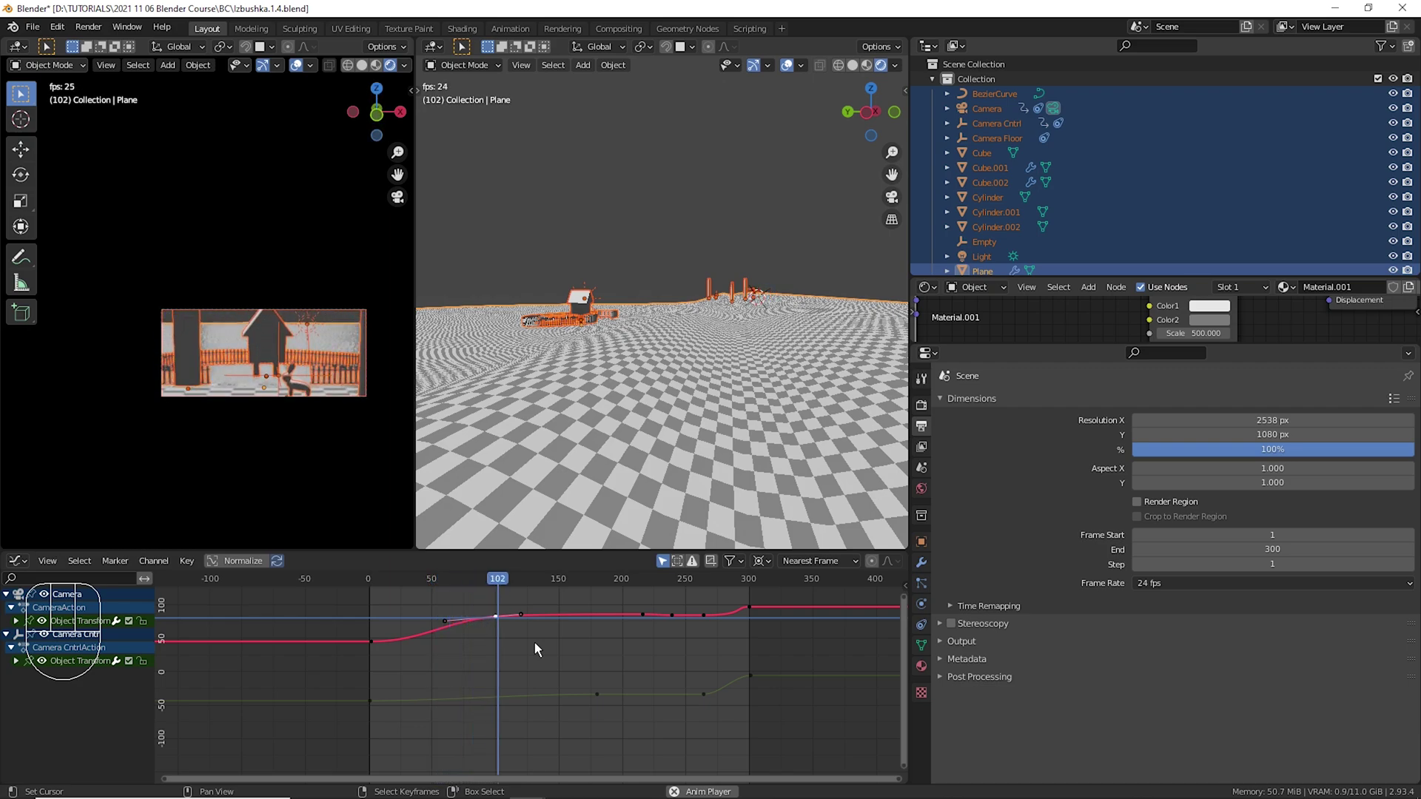
{"action": "key", "text": "space"}
Adjust the keyframes once more and preview the camera shake near frame 290.
{"action": "key", "text": "g"}
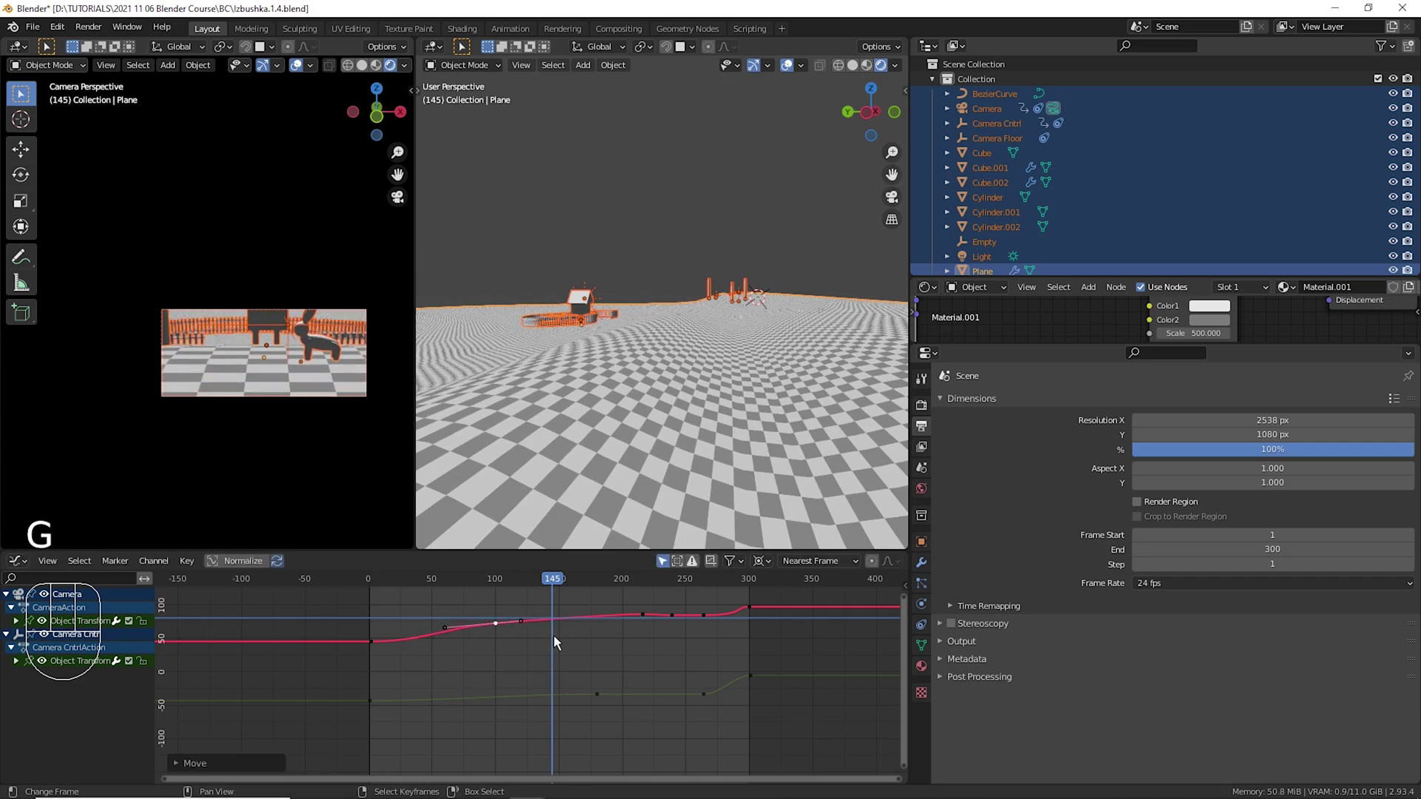
{"action": "left_click", "coordinate": [366, 629]}
{"action": "key", "text": "space"}
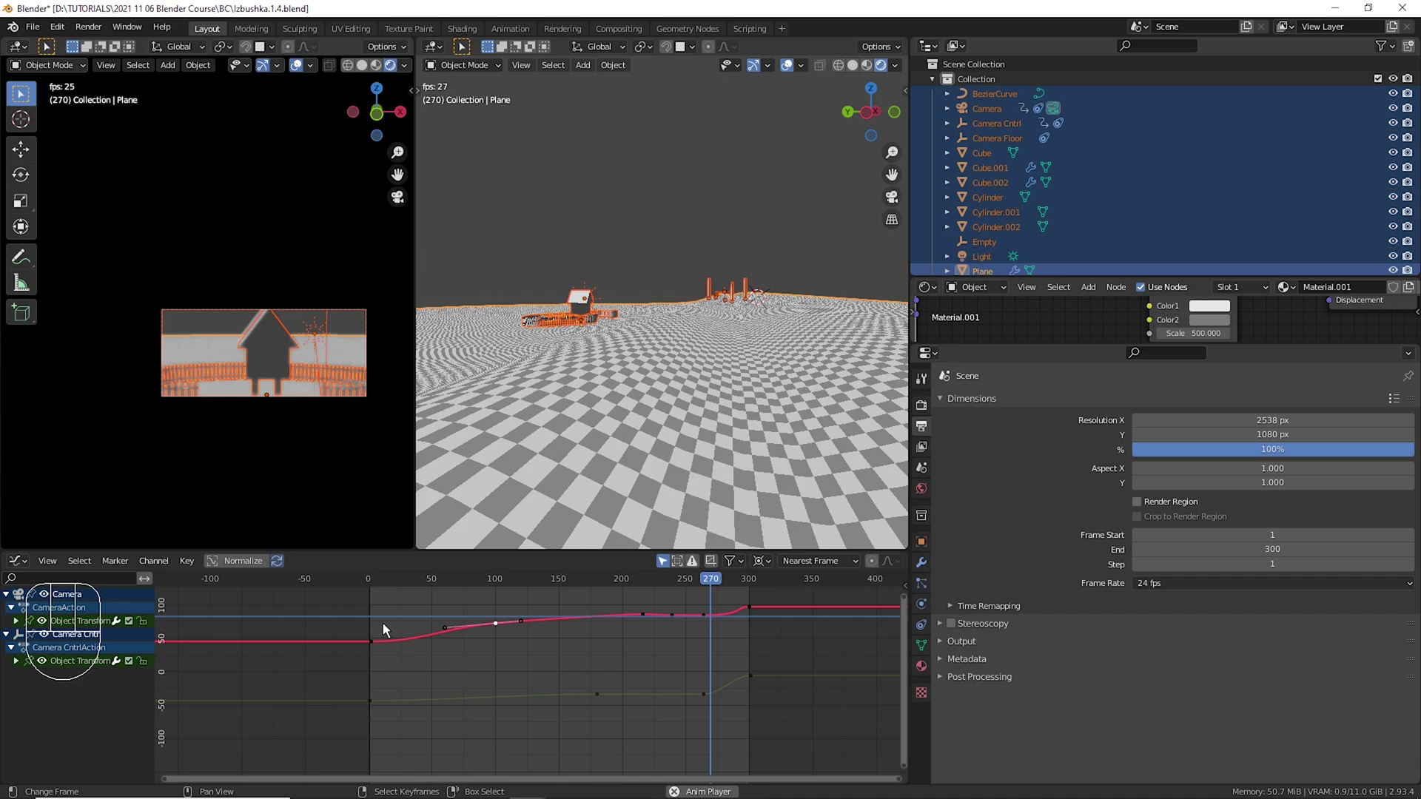
{"action": "key", "text": "space"}
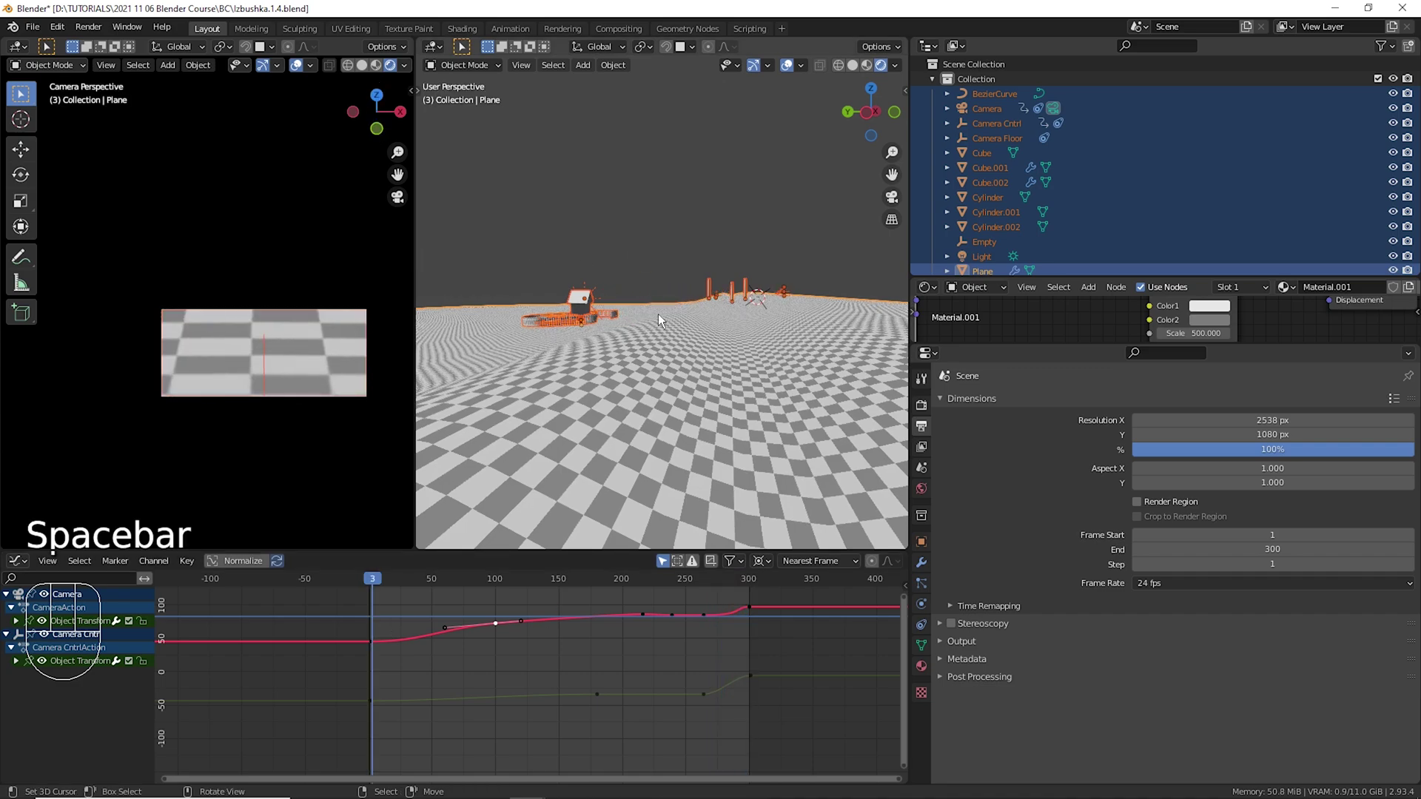
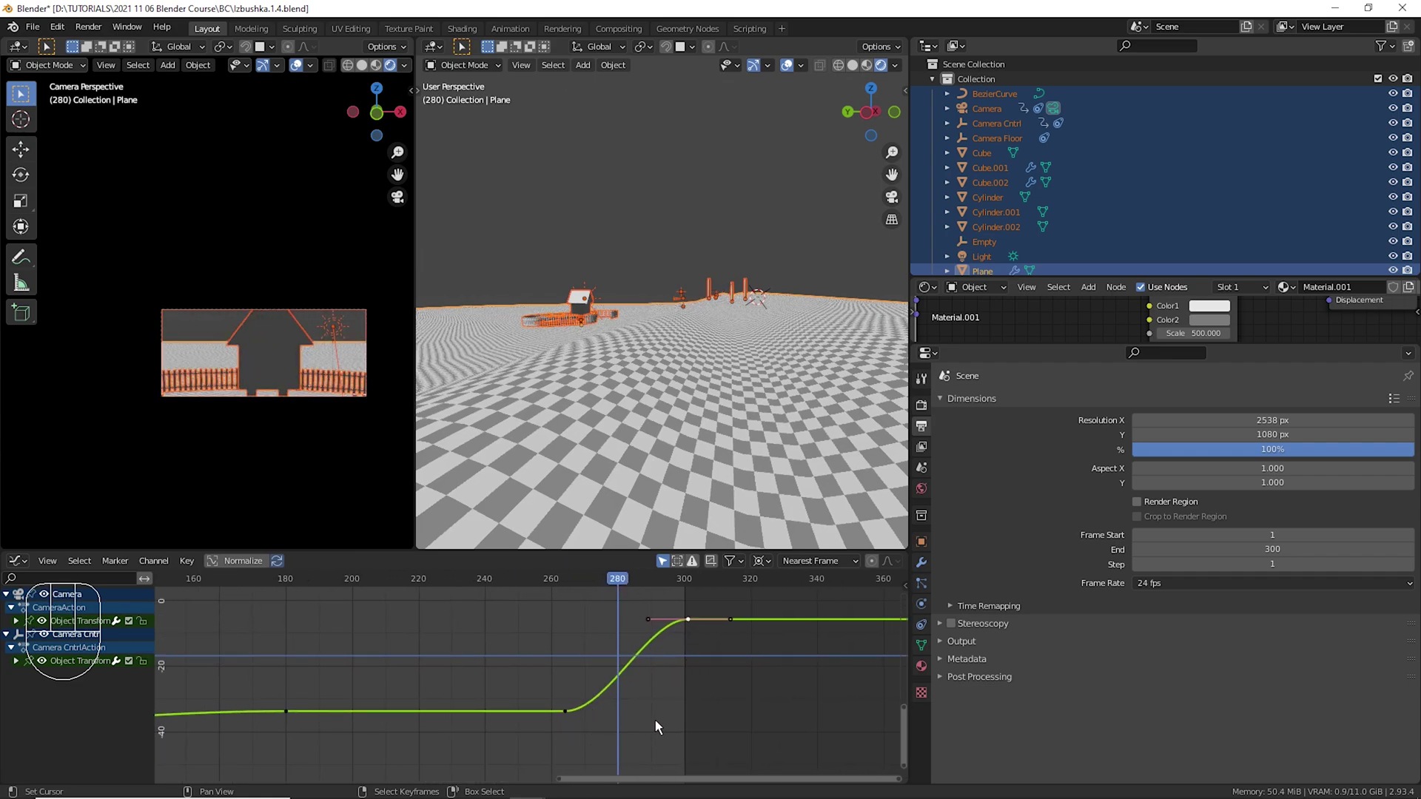
Try linear interpolation on the green curve's end keyframes, then revert to Bezier.
{"action": "right_click", "coordinate": [703, 634]}
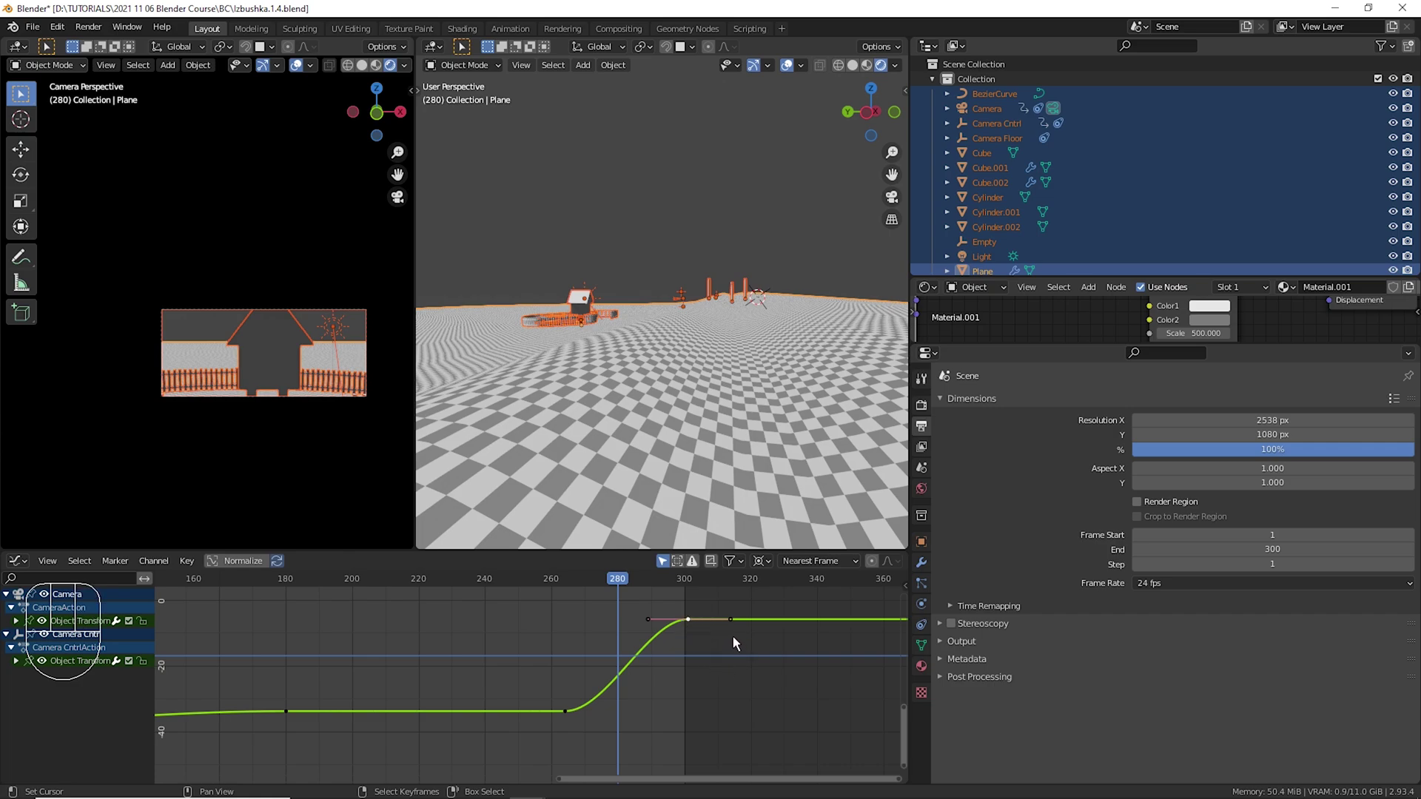
{"action": "right_click", "coordinate": [702, 632]}
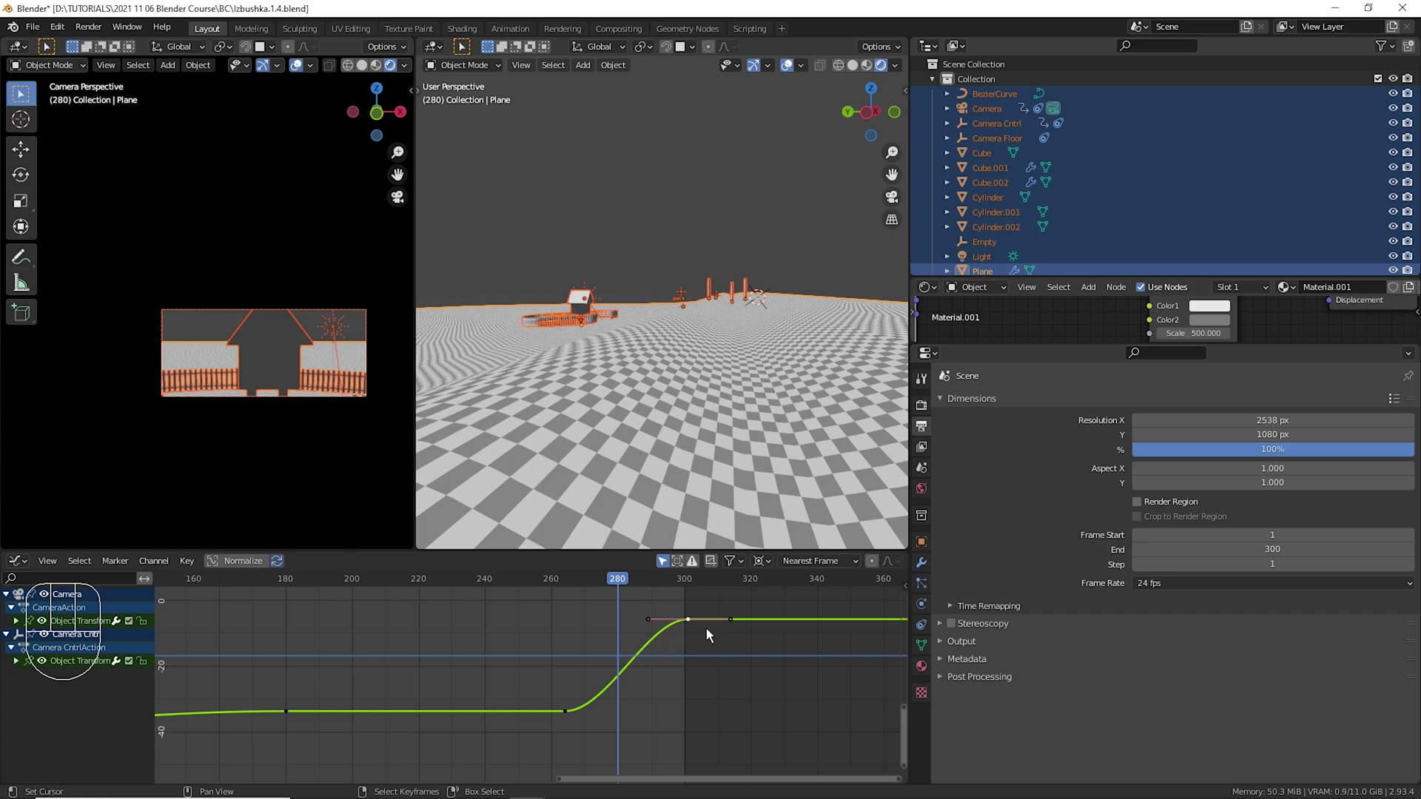
{"action": "right_click", "coordinate": [535, 617]}
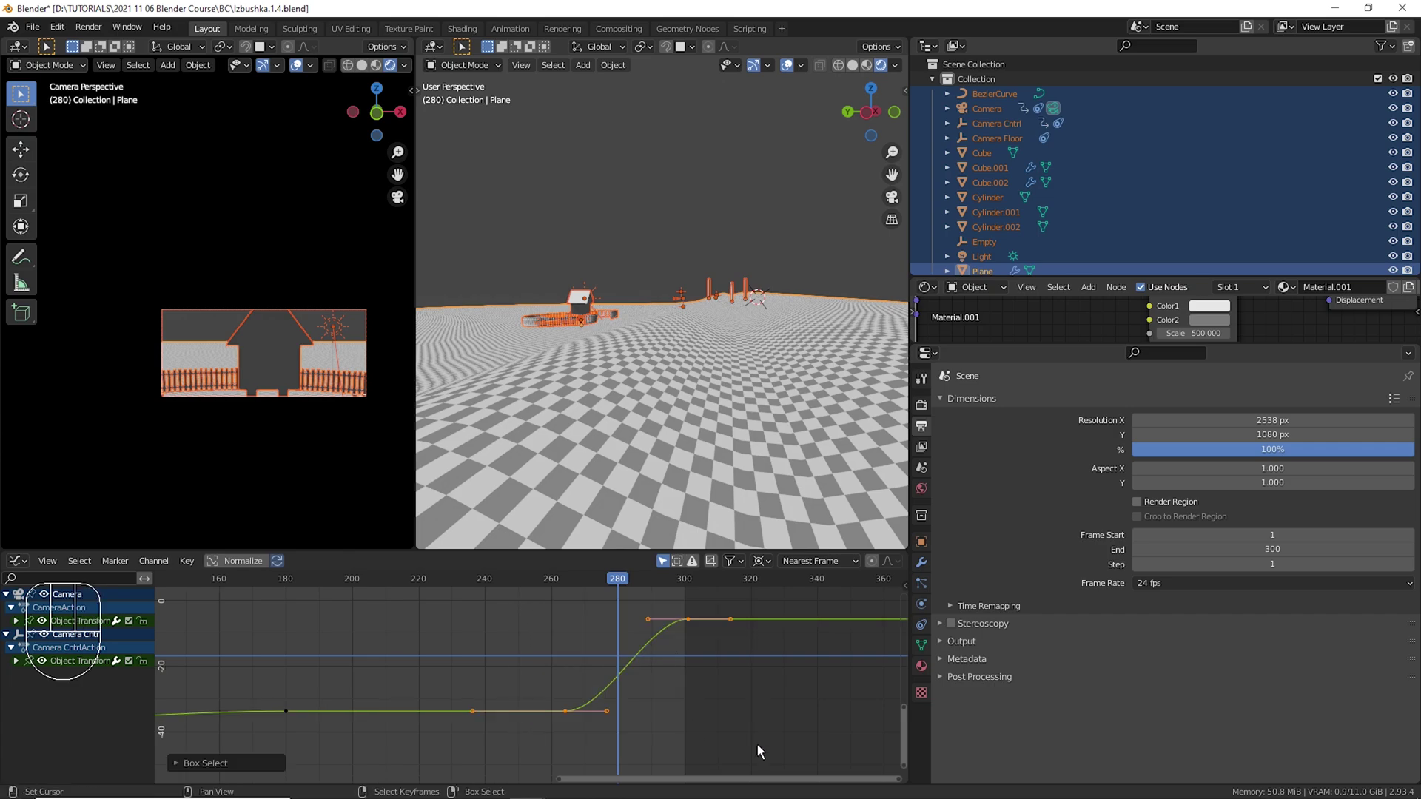
{"action": "key", "text": "t"}
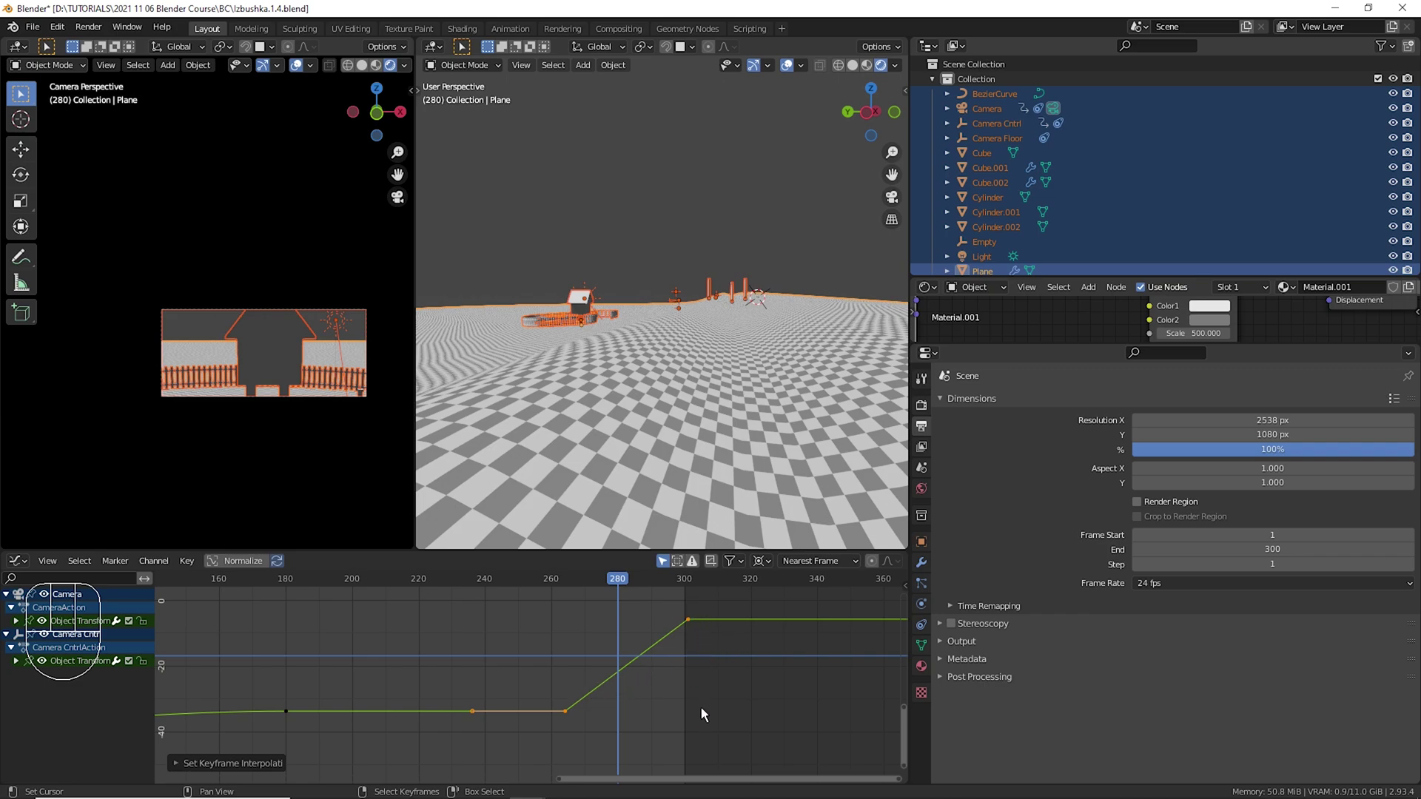
{"action": "key", "text": "t"}
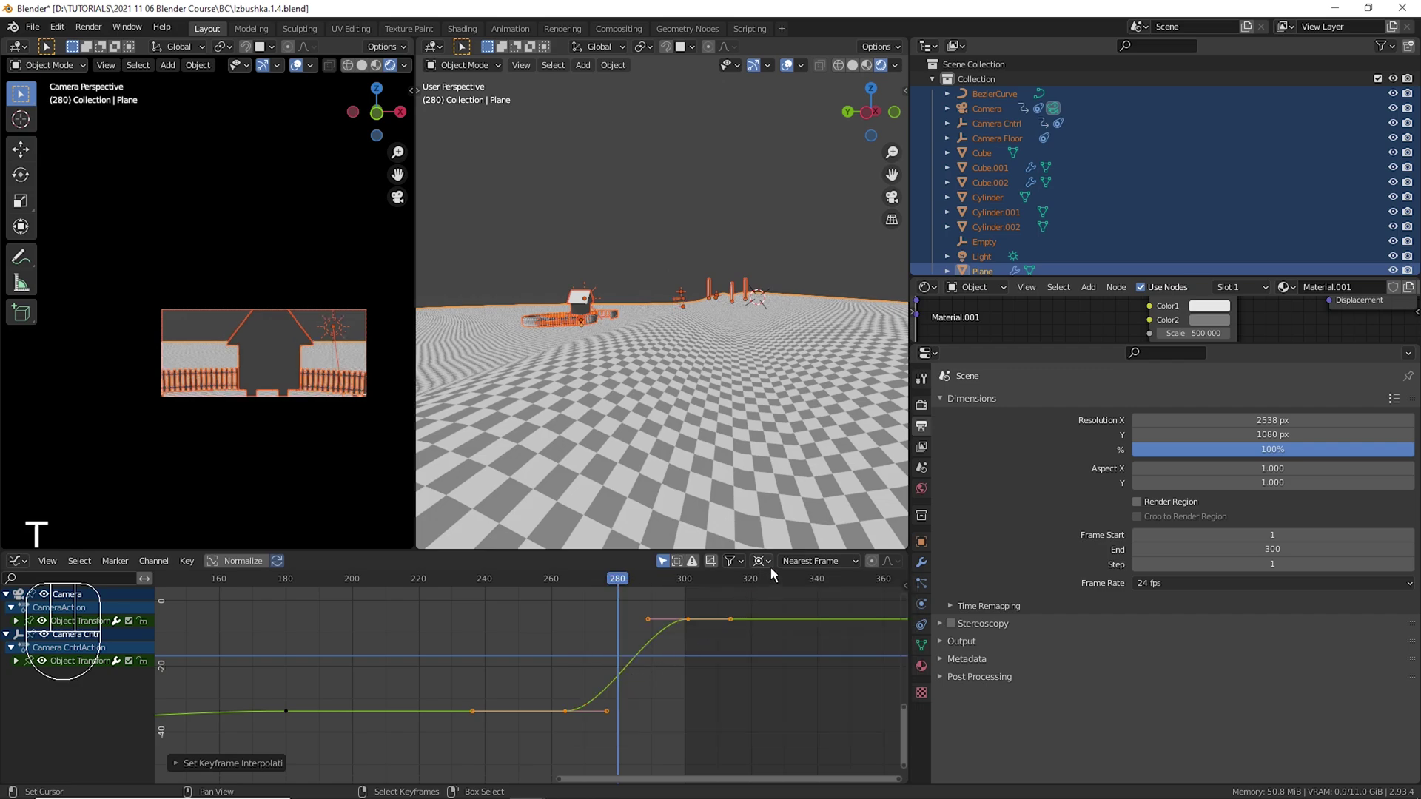
{"action": "left_click_drag", "start_coordinate": [776, 571], "coordinate": [788, 593]}
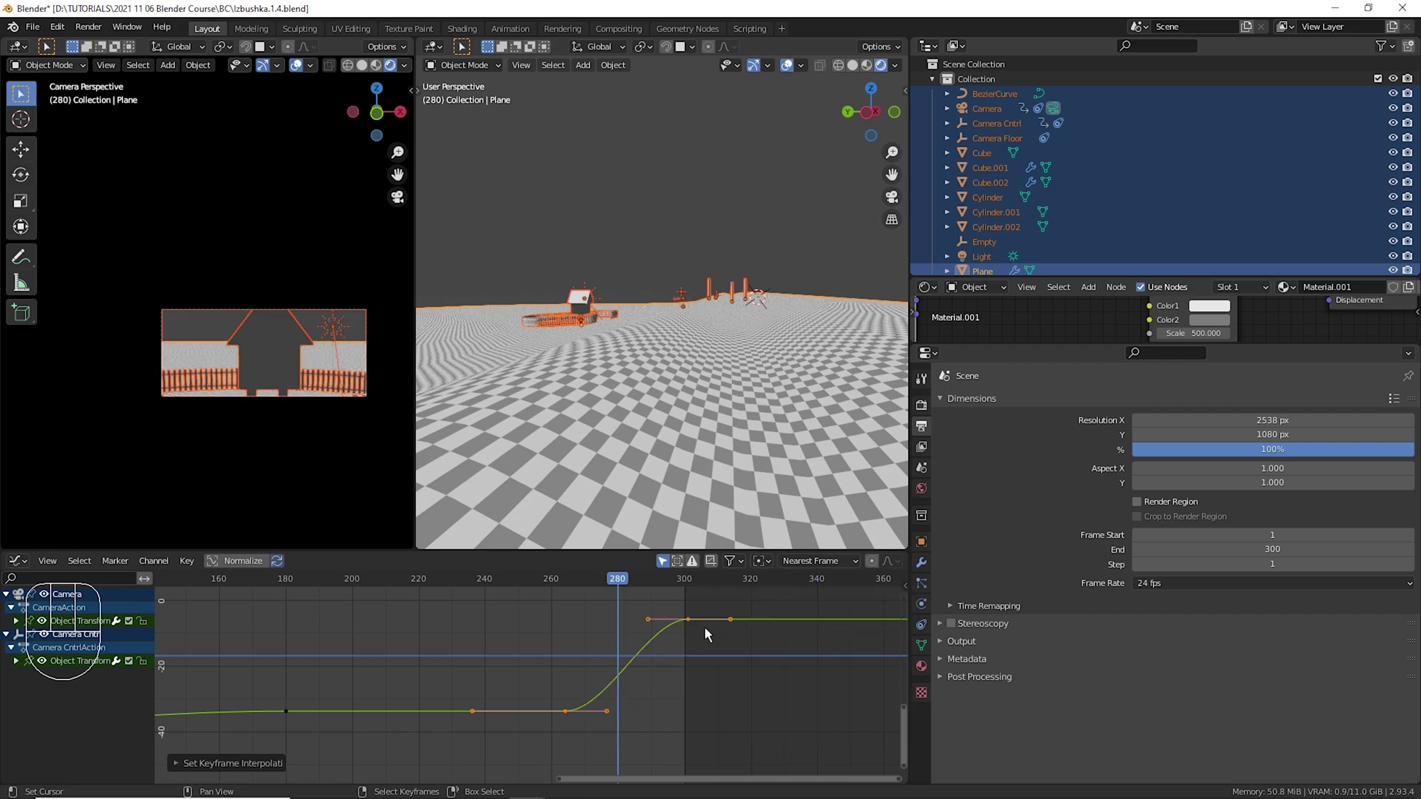
{"action": "right_click", "coordinate": [702, 632]}
Rotate the green curve's handles to steepen its climb into frame 300 and preview it.
{"action": "key", "text": "r"}
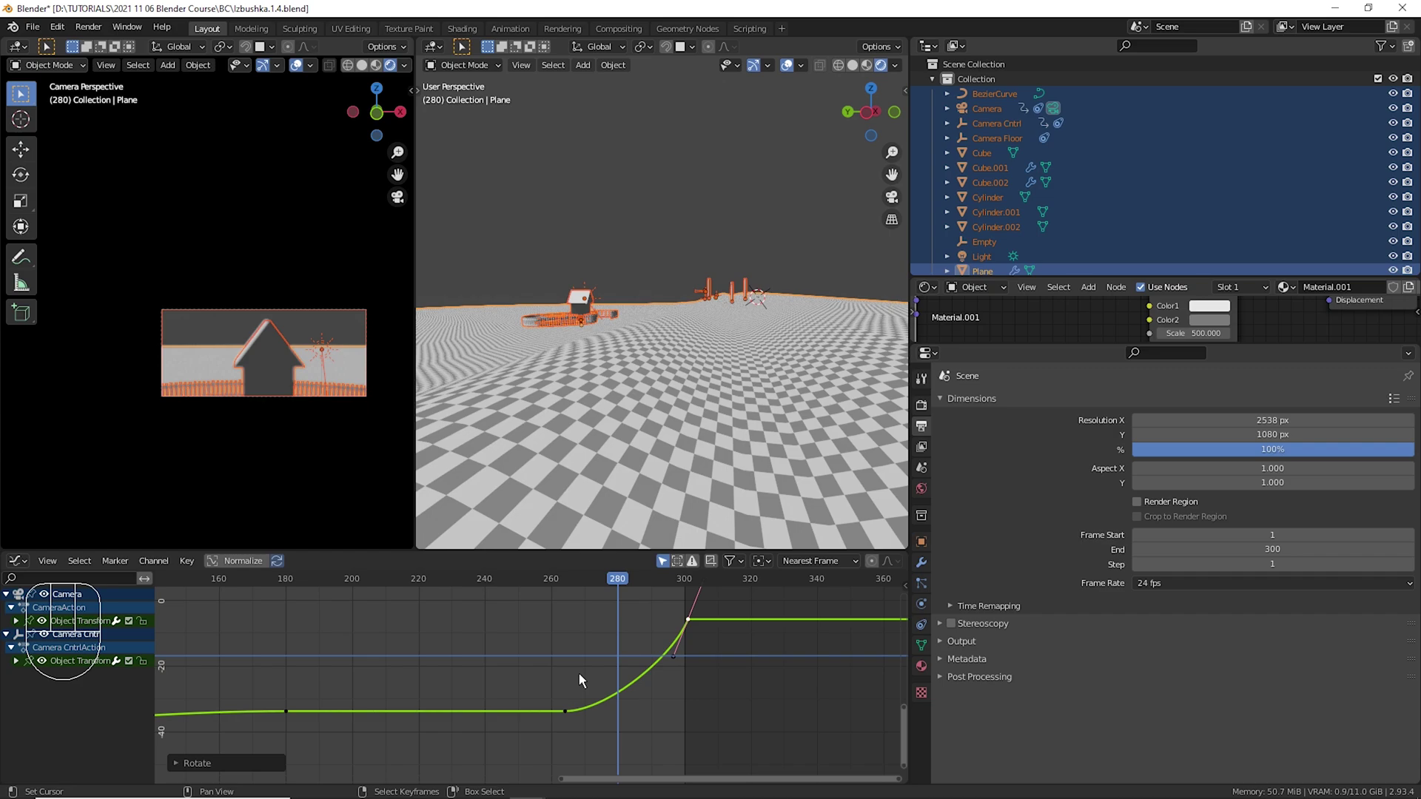
{"action": "left_click_drag", "start_coordinate": [568, 683], "coordinate": [571, 693]}
{"action": "key", "text": "space"}
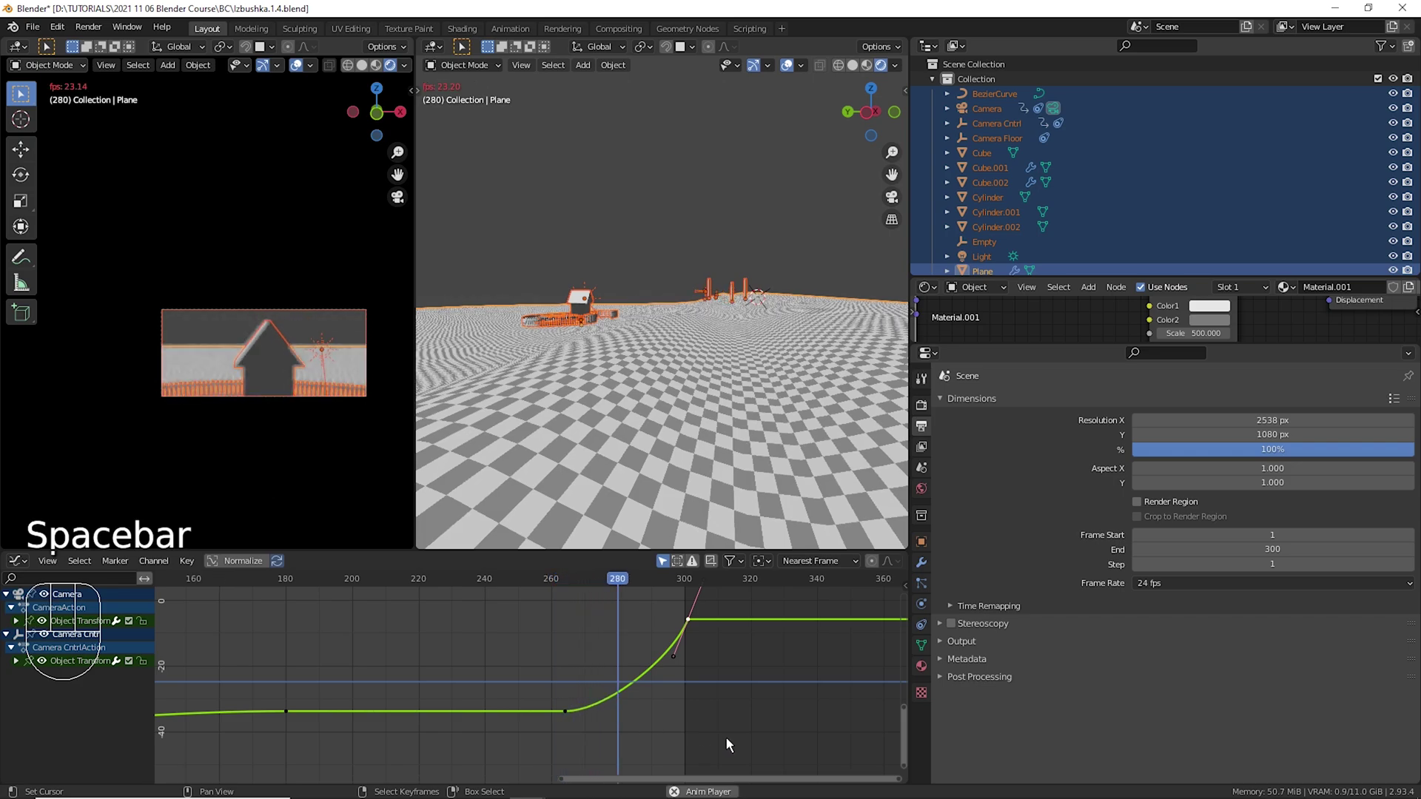
{"action": "key", "text": "space"}
{"action": "key", "text": "space"}
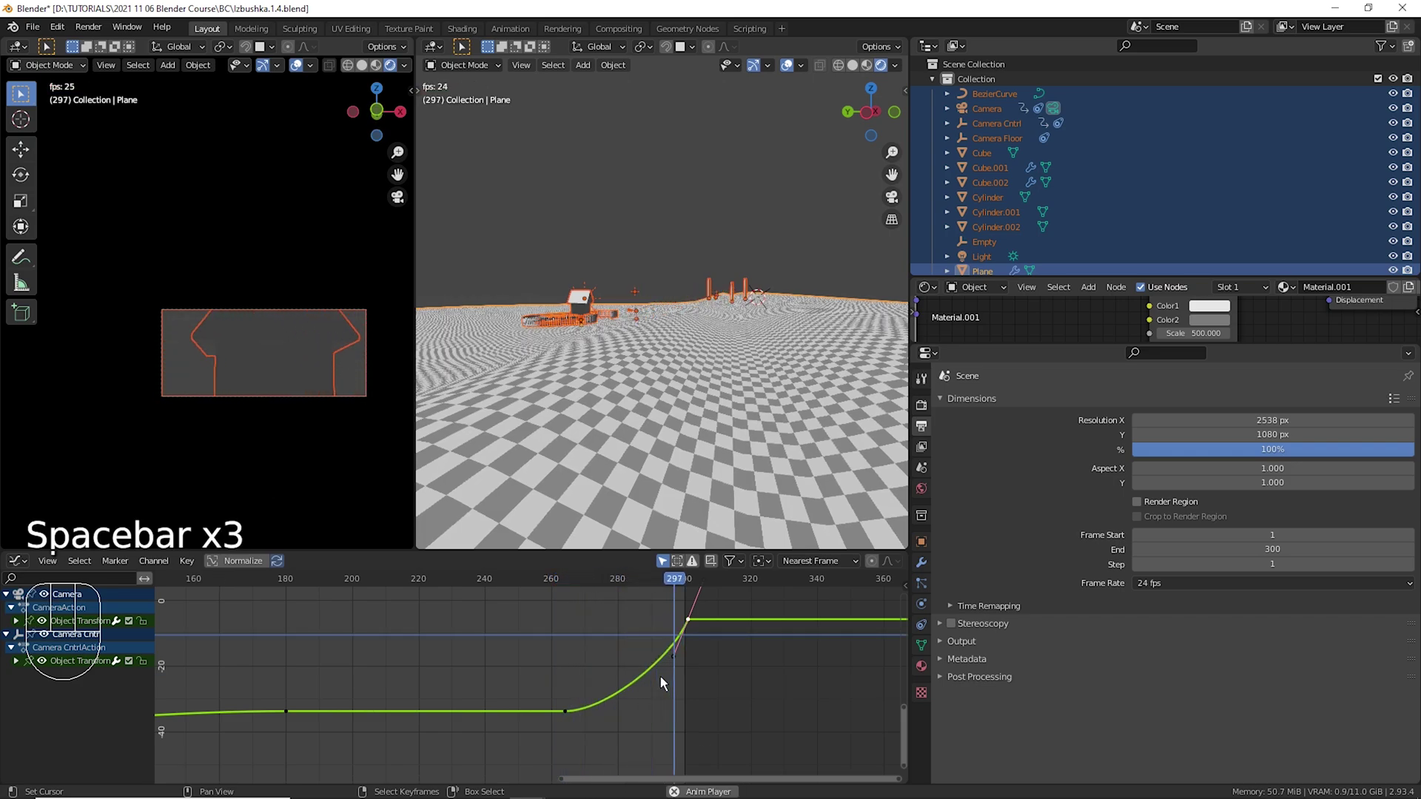
{"action": "key", "text": "space"}
{"action": "right_click", "coordinate": [579, 723]}
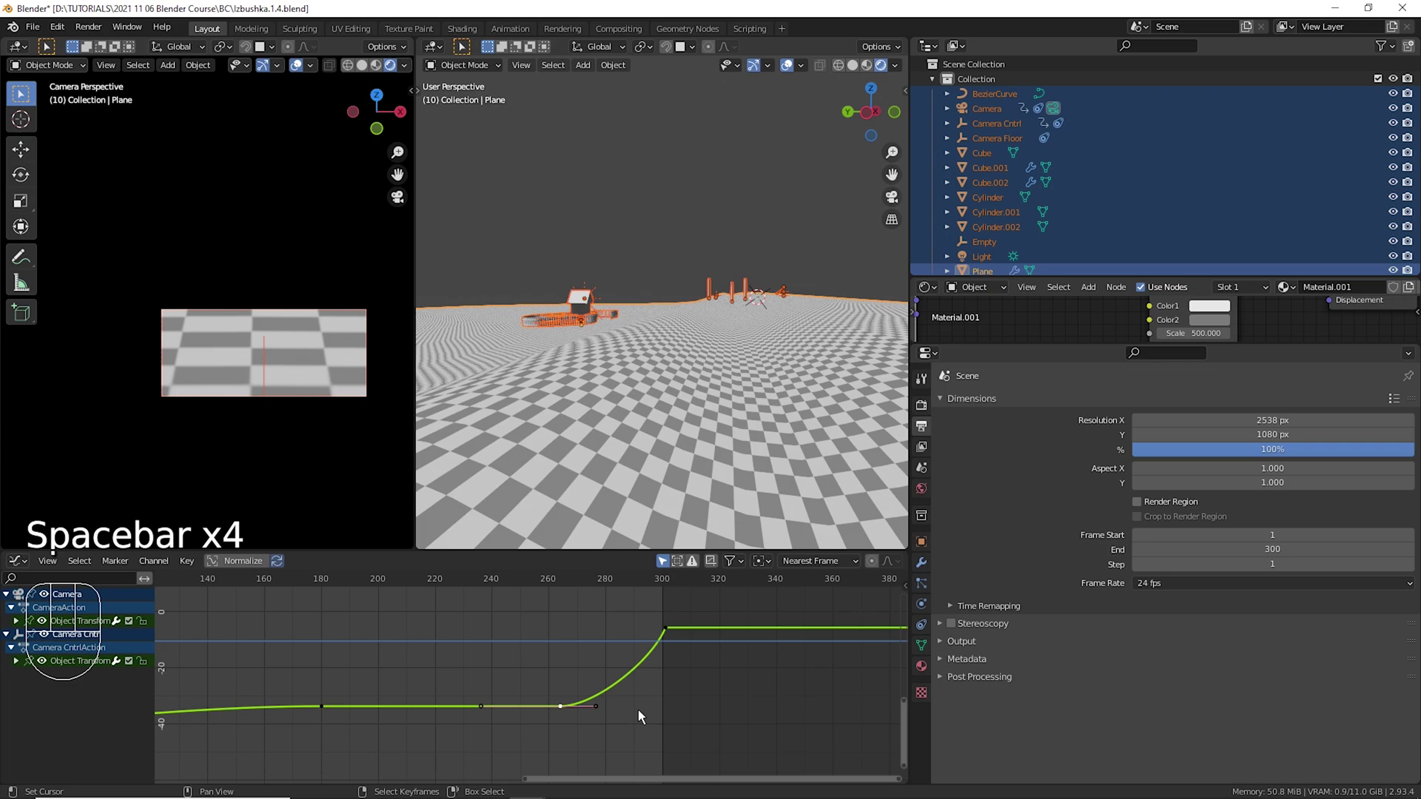
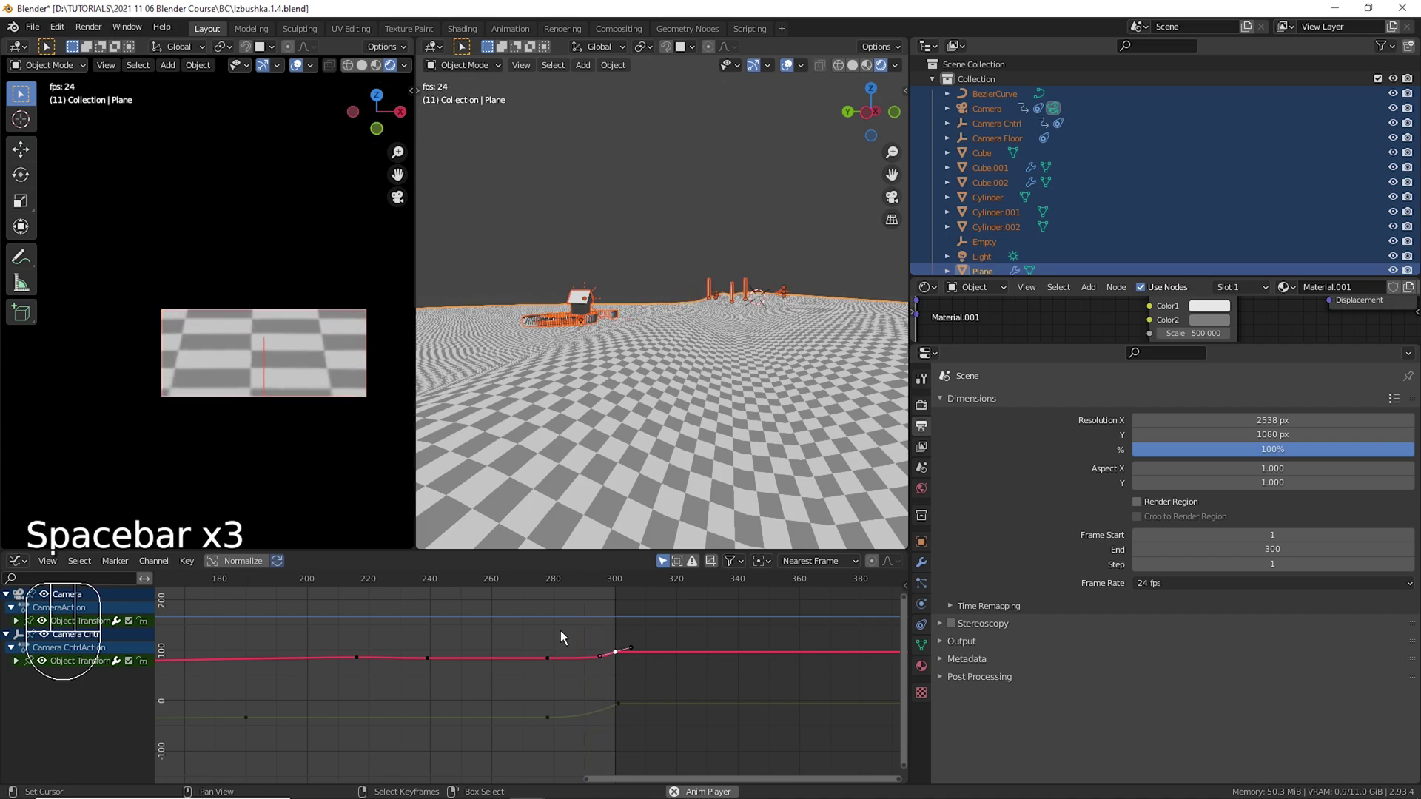
{"action": "key", "text": "space"}
Move the red curve's last keyframes near frame 300, previewing the shake between tweaks.
{"action": "left_click_drag", "start_coordinate": [583, 657], "coordinate": [543, 772]}
{"action": "key", "text": "g"}
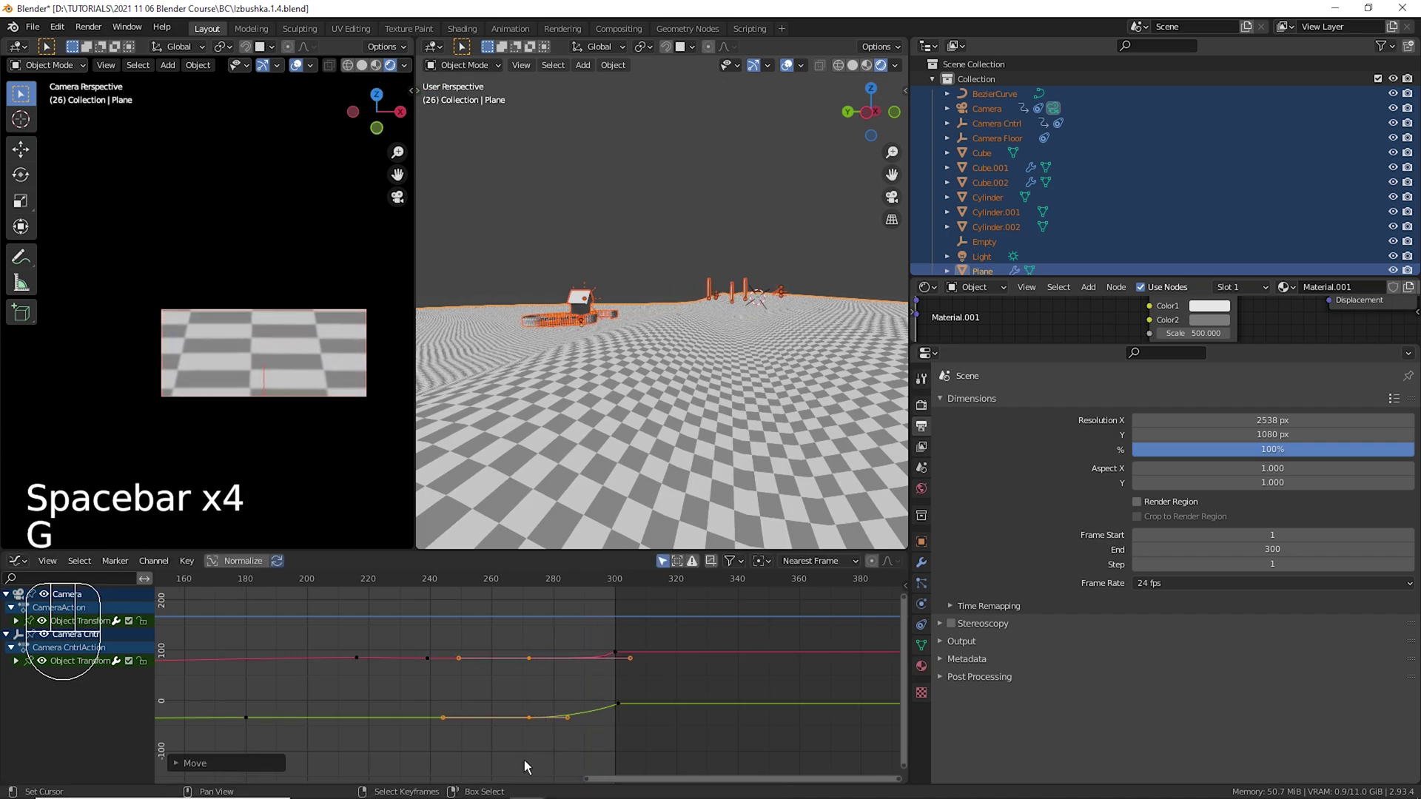
{"action": "left_click", "coordinate": [541, 651]}
{"action": "key", "text": "space"}
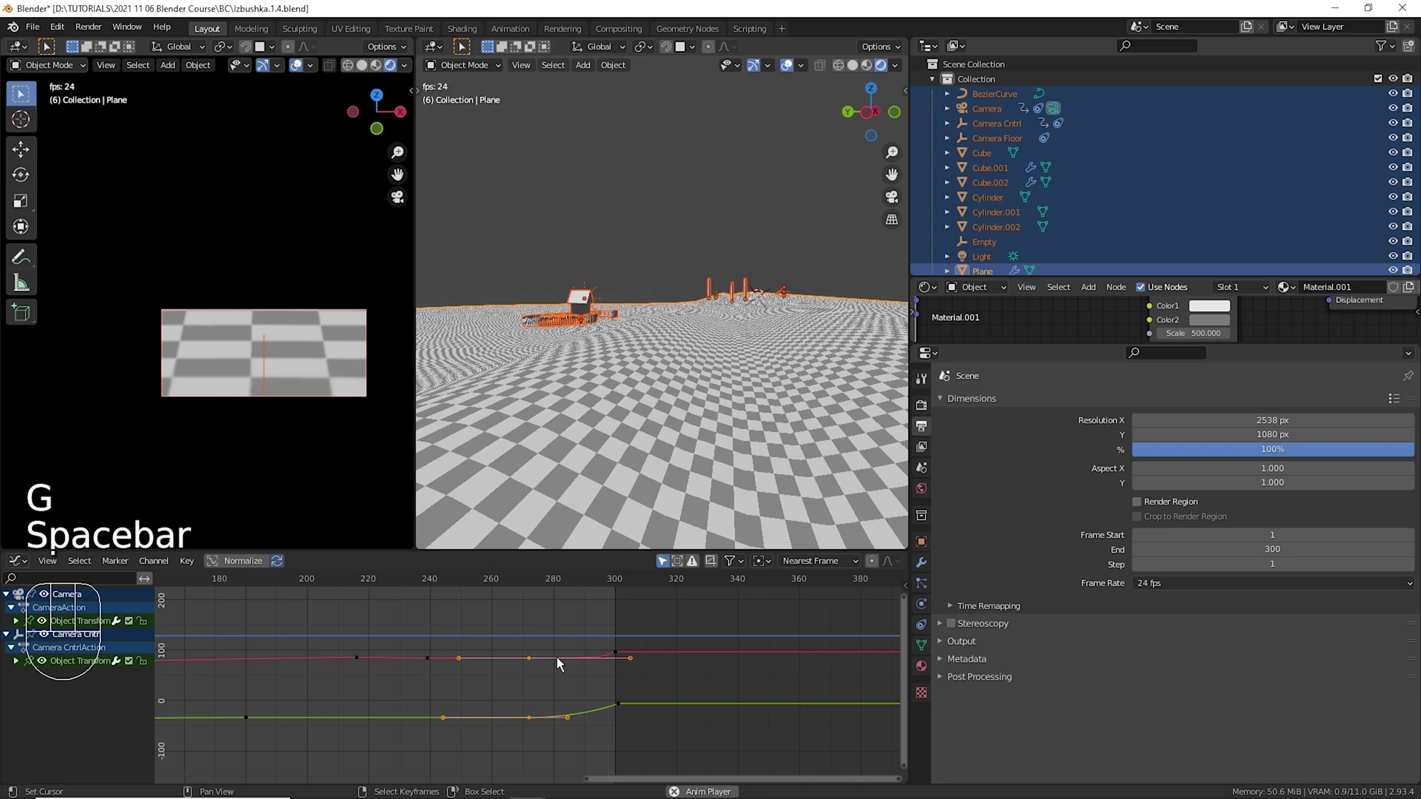
{"action": "left_click", "coordinate": [539, 636]}
{"action": "key", "text": "space"}
{"action": "key", "text": "space"}
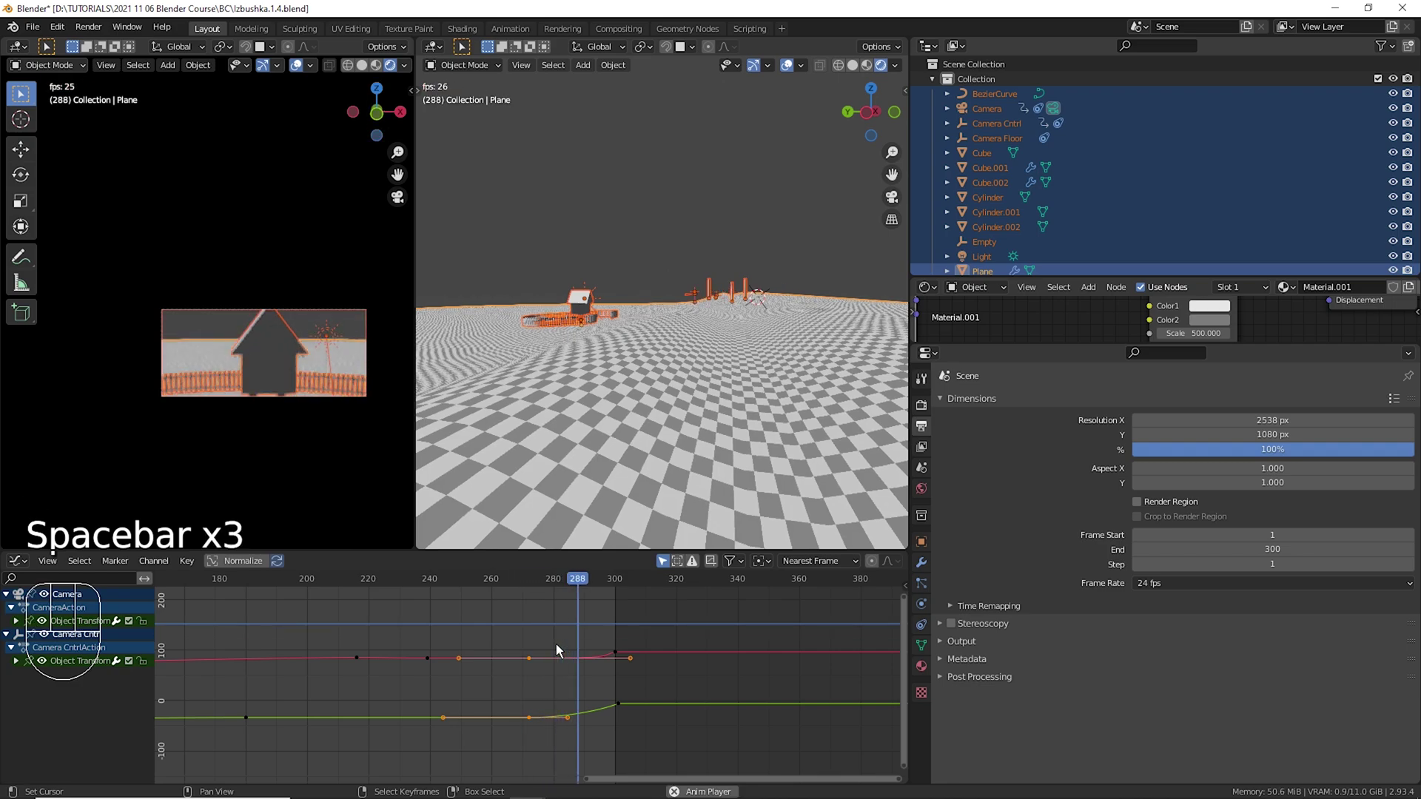
{"action": "key", "text": "space"}
{"action": "key", "text": "g"}
{"action": "left_click", "coordinate": [558, 649]}
{"action": "key", "text": "space"}
{"action": "key", "text": "space"}
Scale the red curve's keyframe handles to flatten its ending and play it back.
{"action": "right_click", "coordinate": [550, 668]}
{"action": "key", "text": "s"}
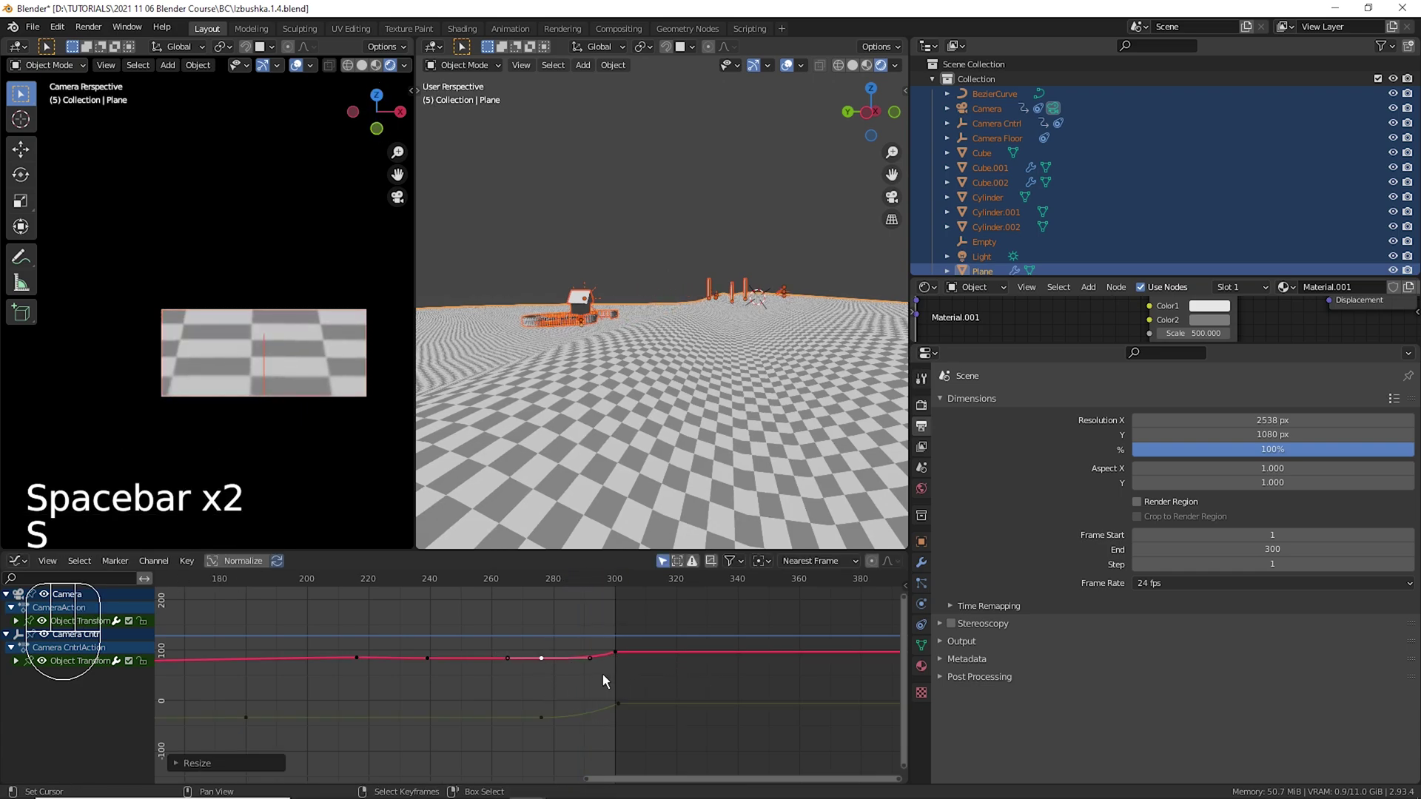
{"action": "left_click", "coordinate": [518, 638]}
{"action": "key", "text": "space"}
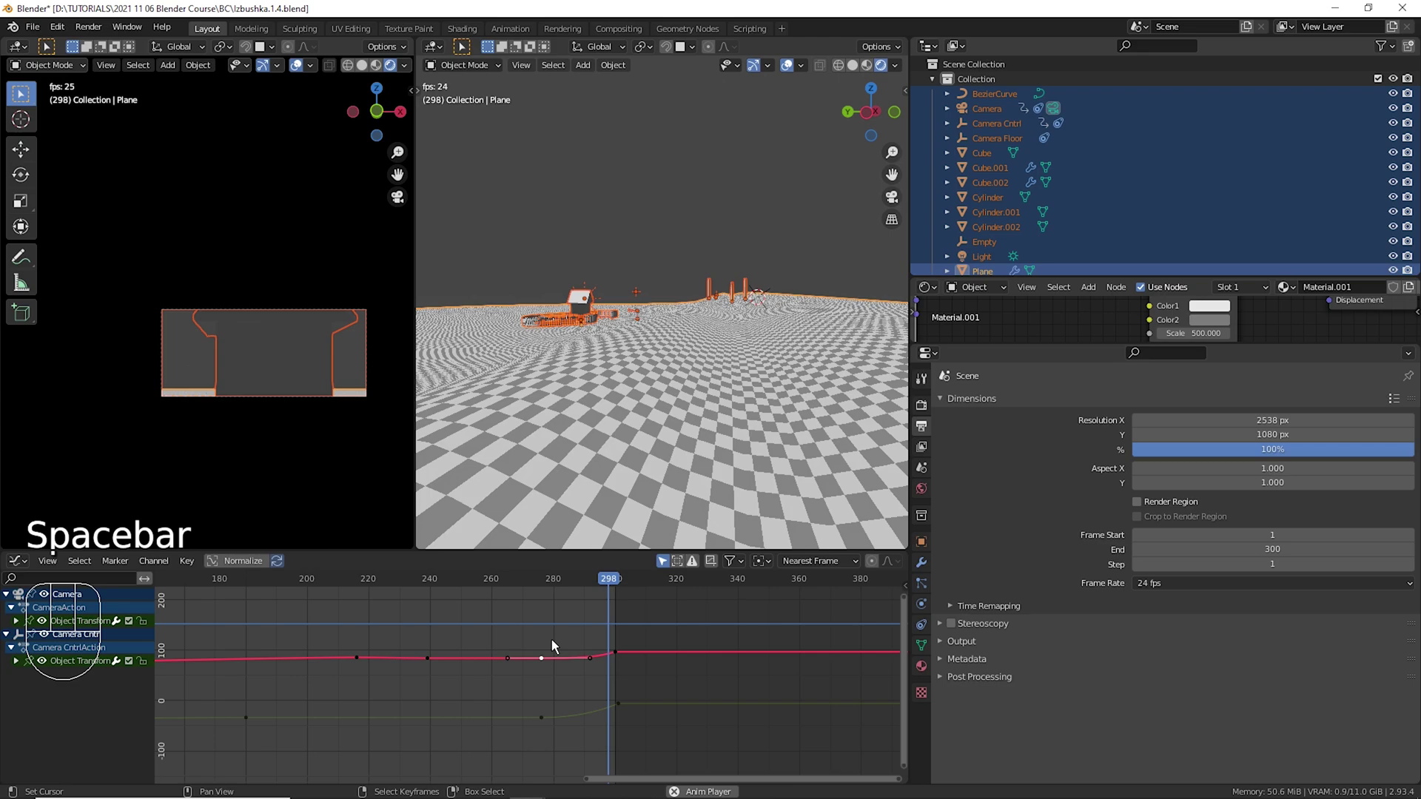
{"action": "left_click", "coordinate": [560, 636]}
{"action": "key", "text": "space"}
{"action": "right_click", "coordinate": [629, 663]}
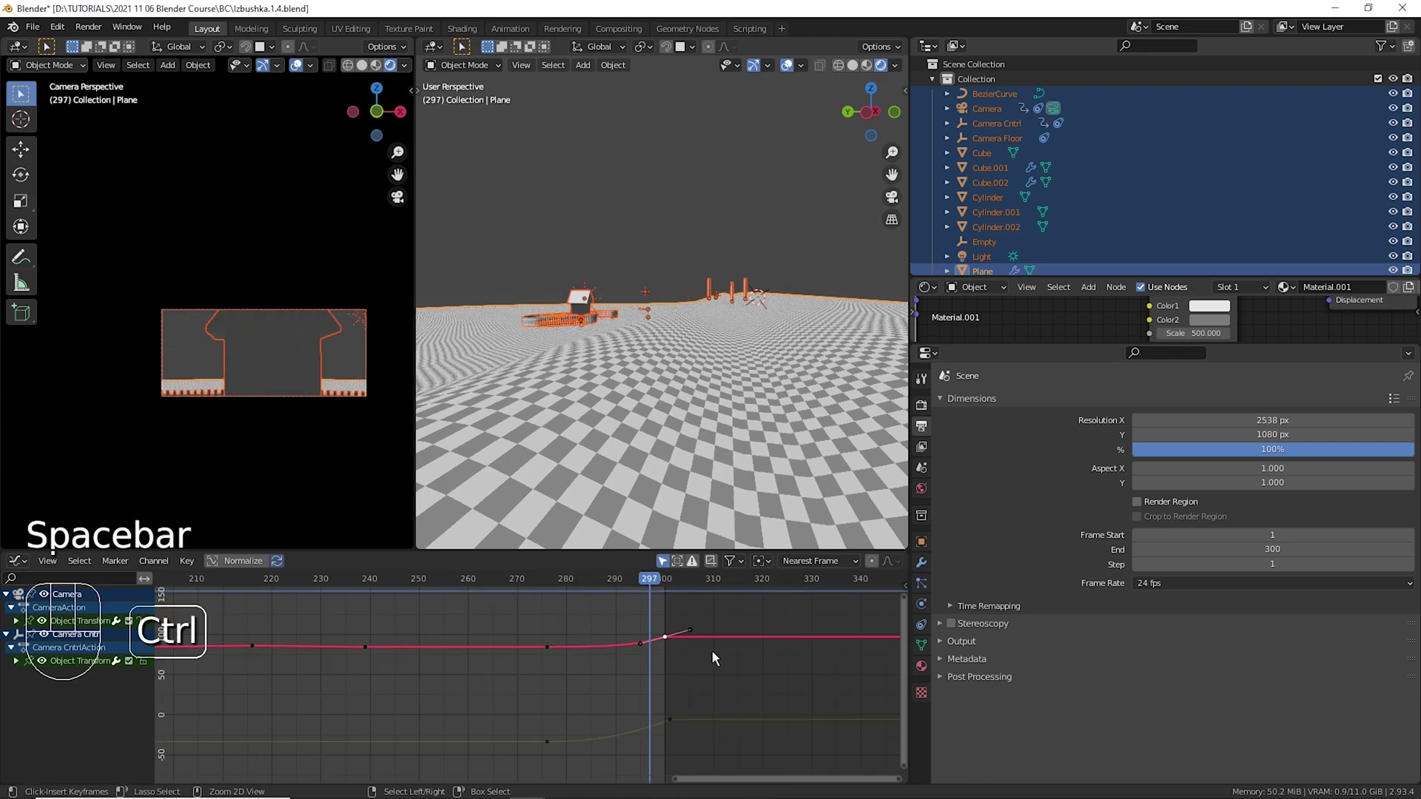
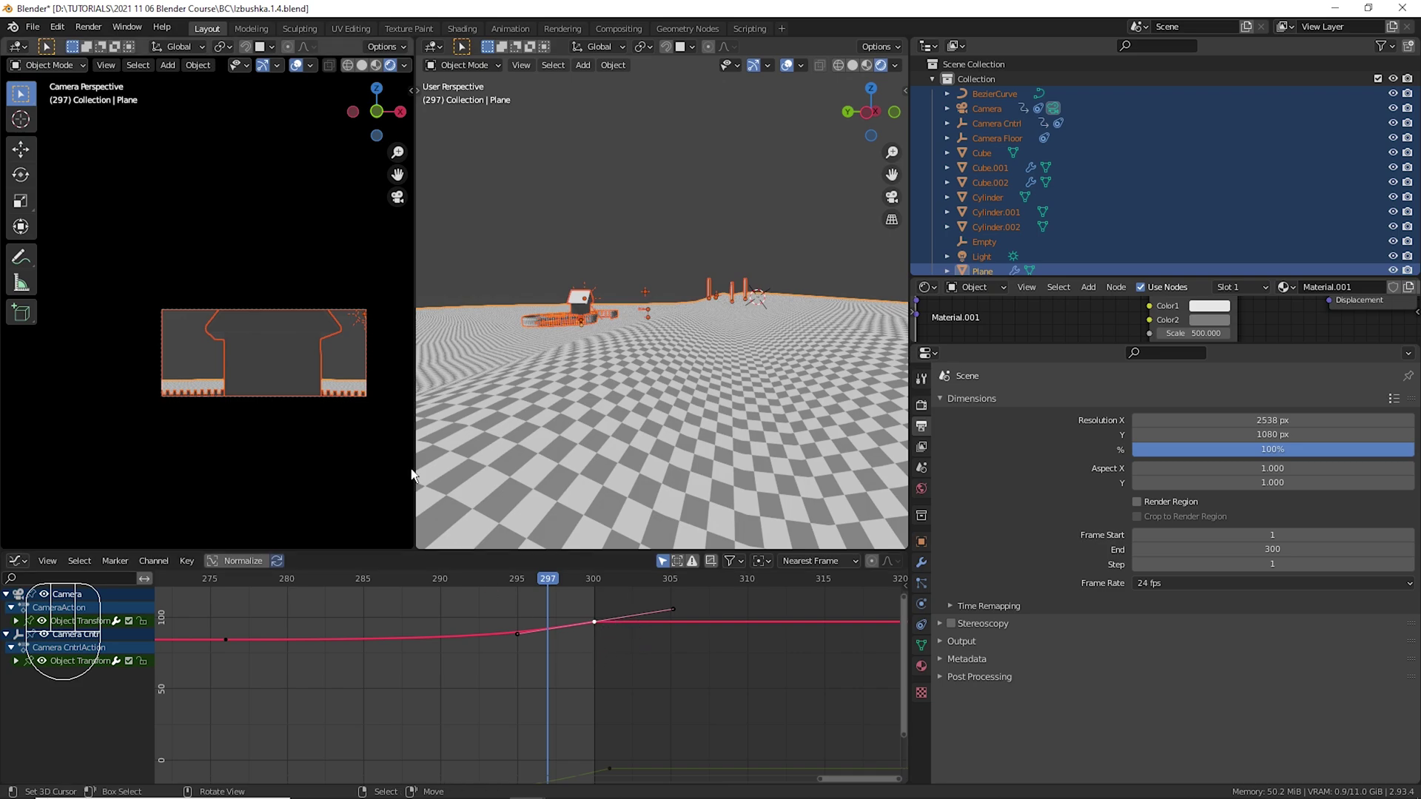
Tilt the red curve's frame-300 handle upward and play through the late 290s to check it.
{"action": "key", "text": "g"}
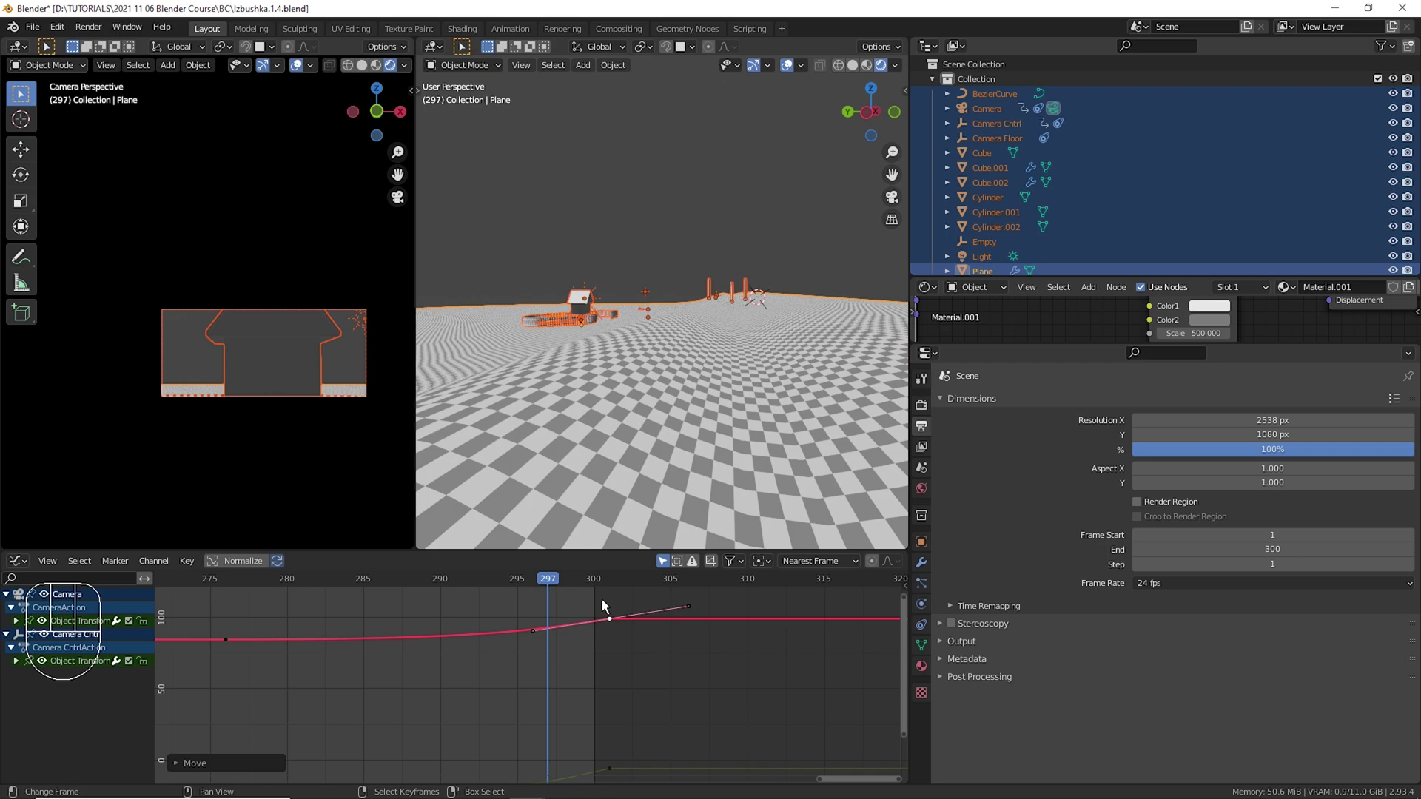
{"action": "left_click", "coordinate": [606, 614]}
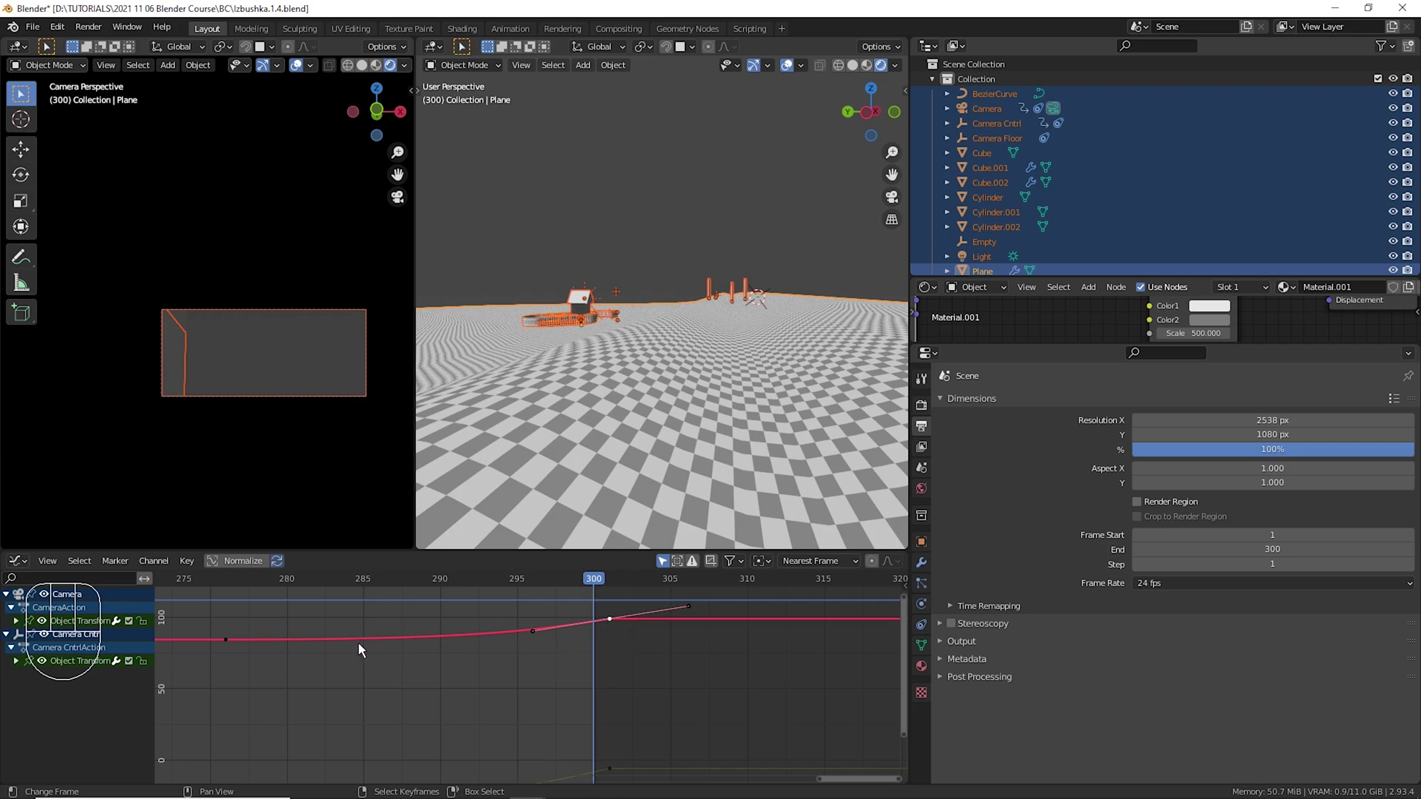
{"action": "left_click_drag", "start_coordinate": [247, 629], "coordinate": [258, 661]}
{"action": "key", "text": "space"}
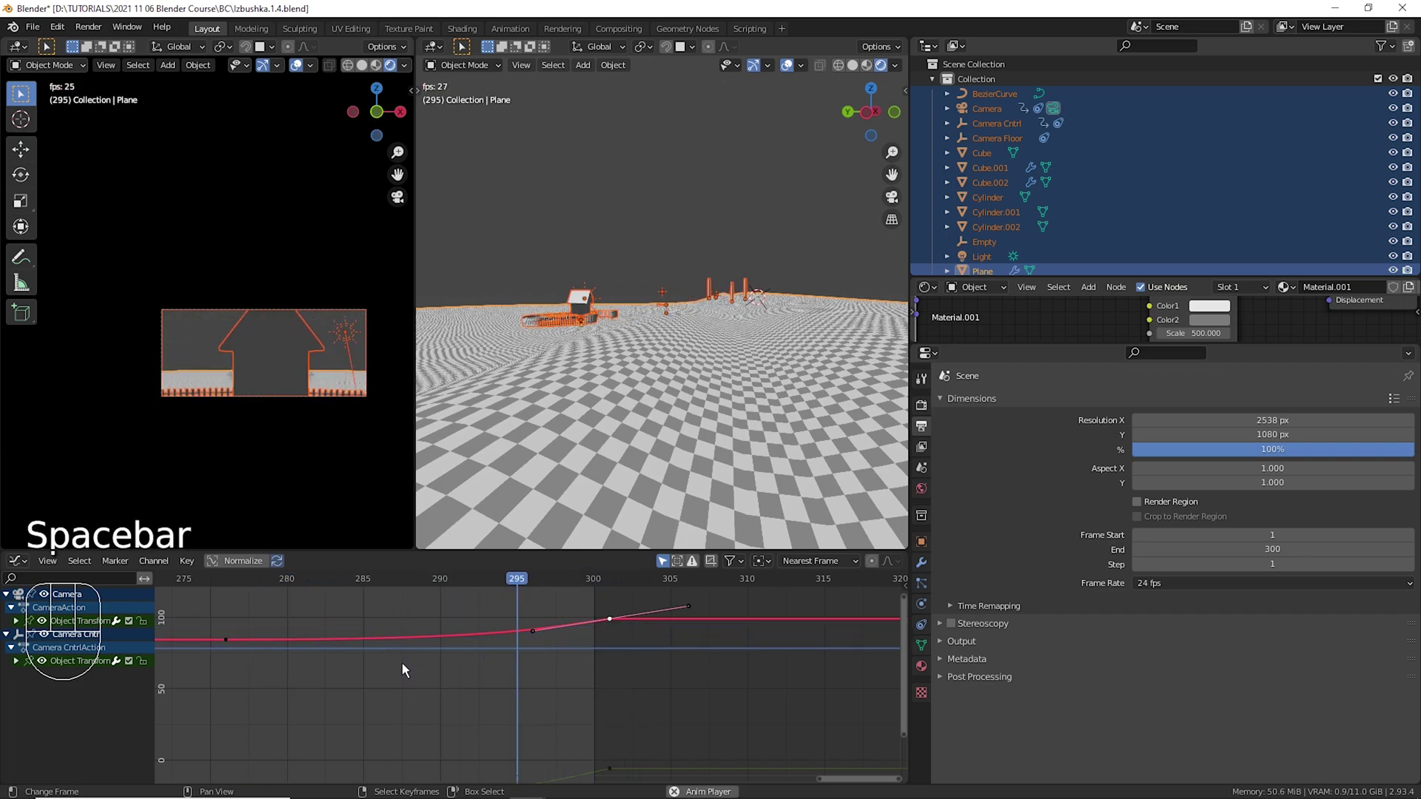
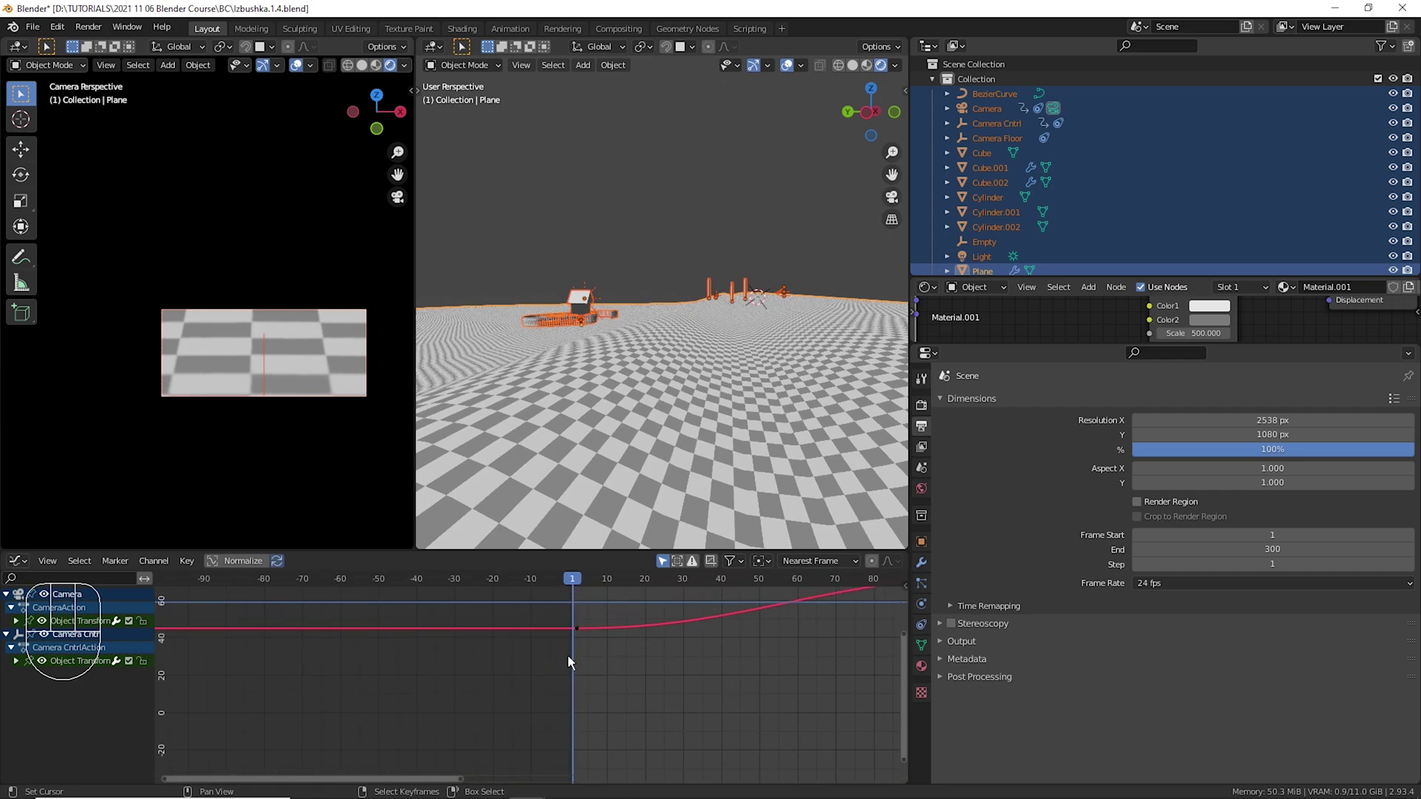
Move the red curve's first keyframe handle flat at frame 1 and play the full shake.
{"action": "right_click", "coordinate": [590, 641]}
{"action": "key", "text": "g"}
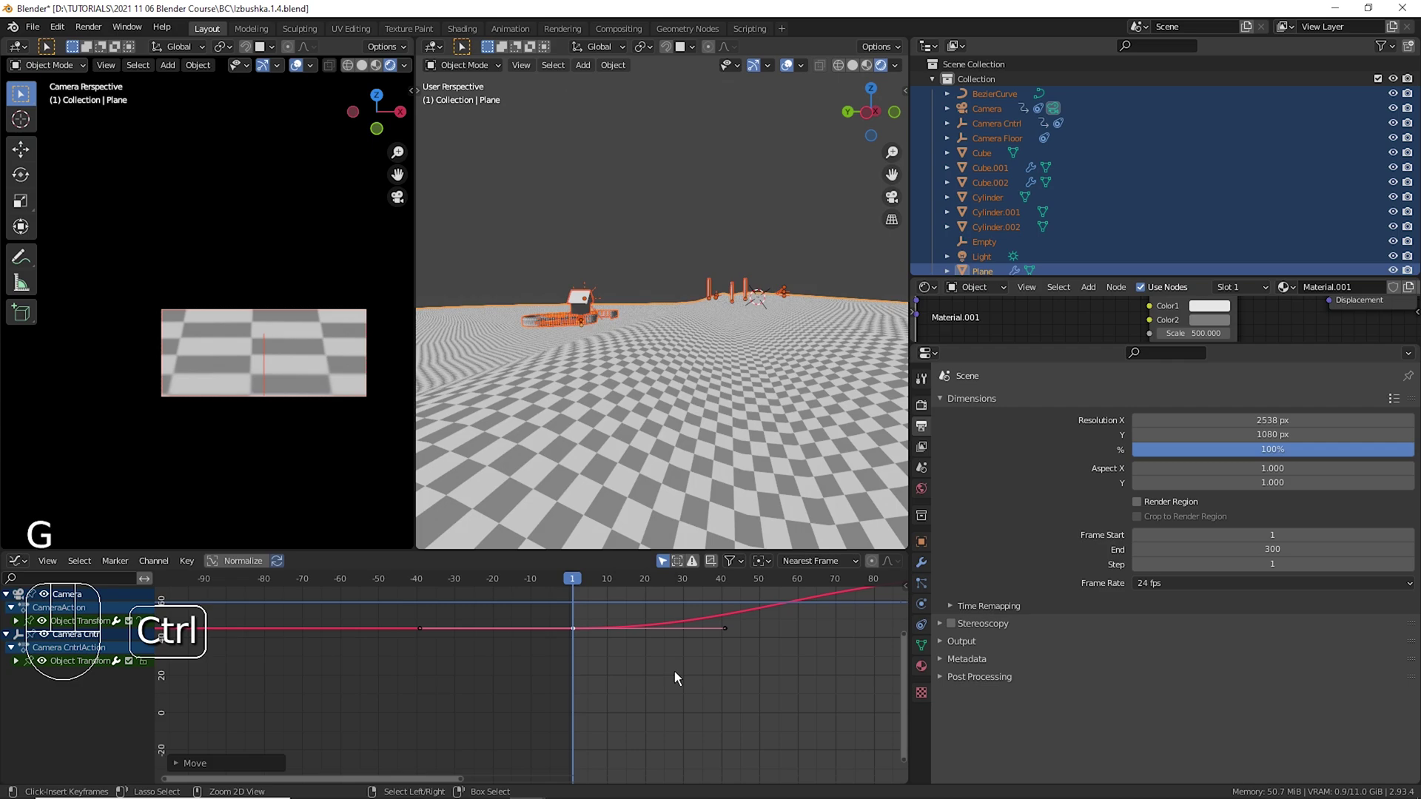
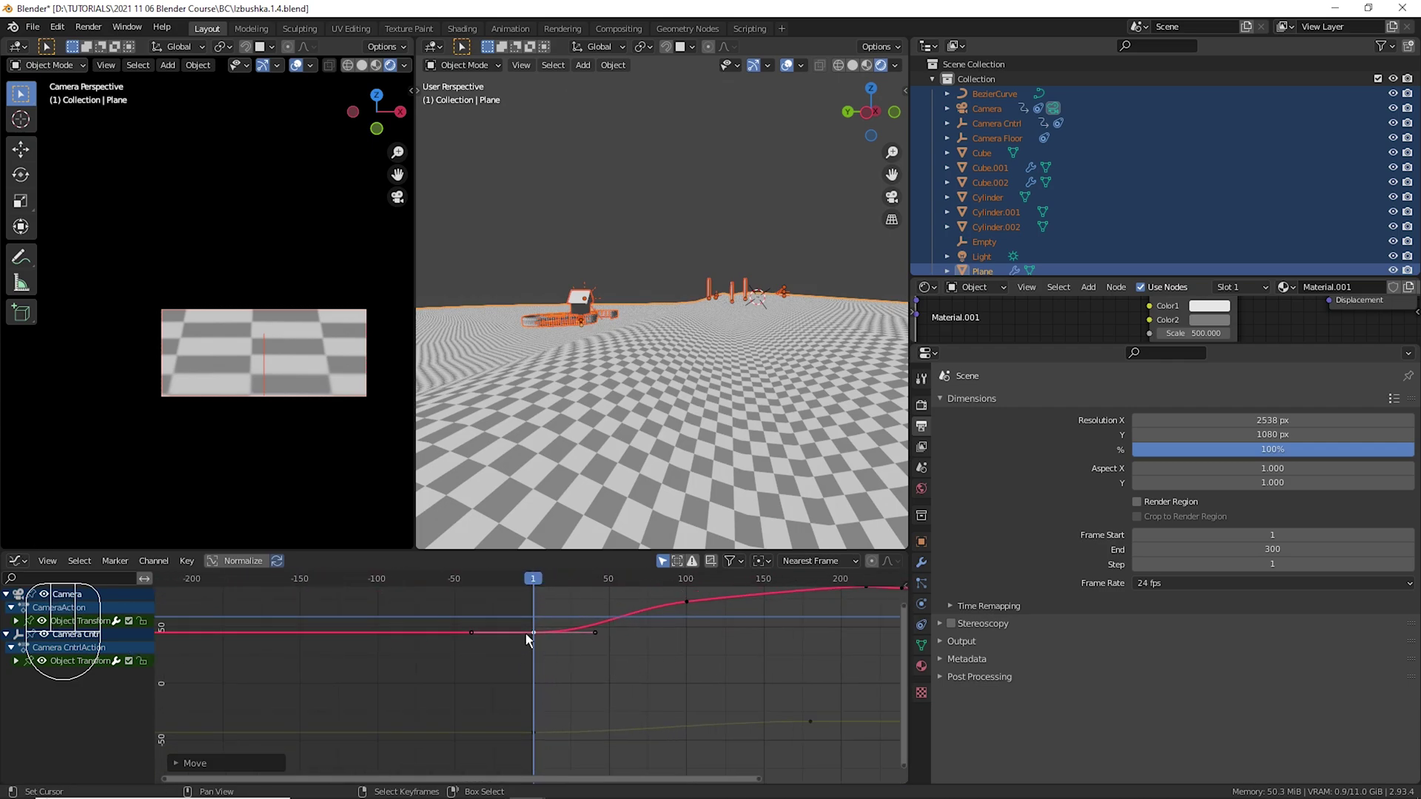
{"action": "left_click_drag", "start_coordinate": [548, 606], "coordinate": [550, 614]}
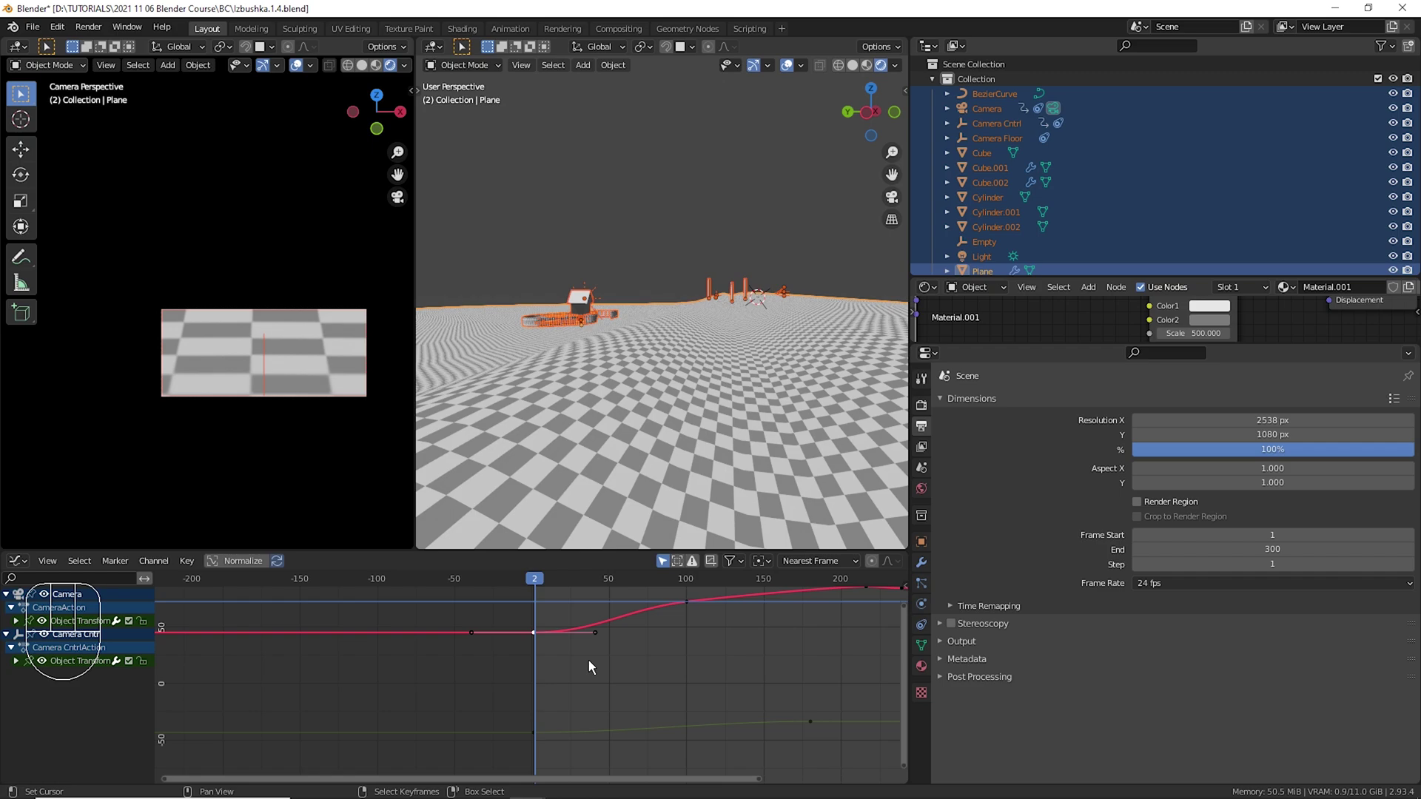
{"action": "key", "text": "space"}
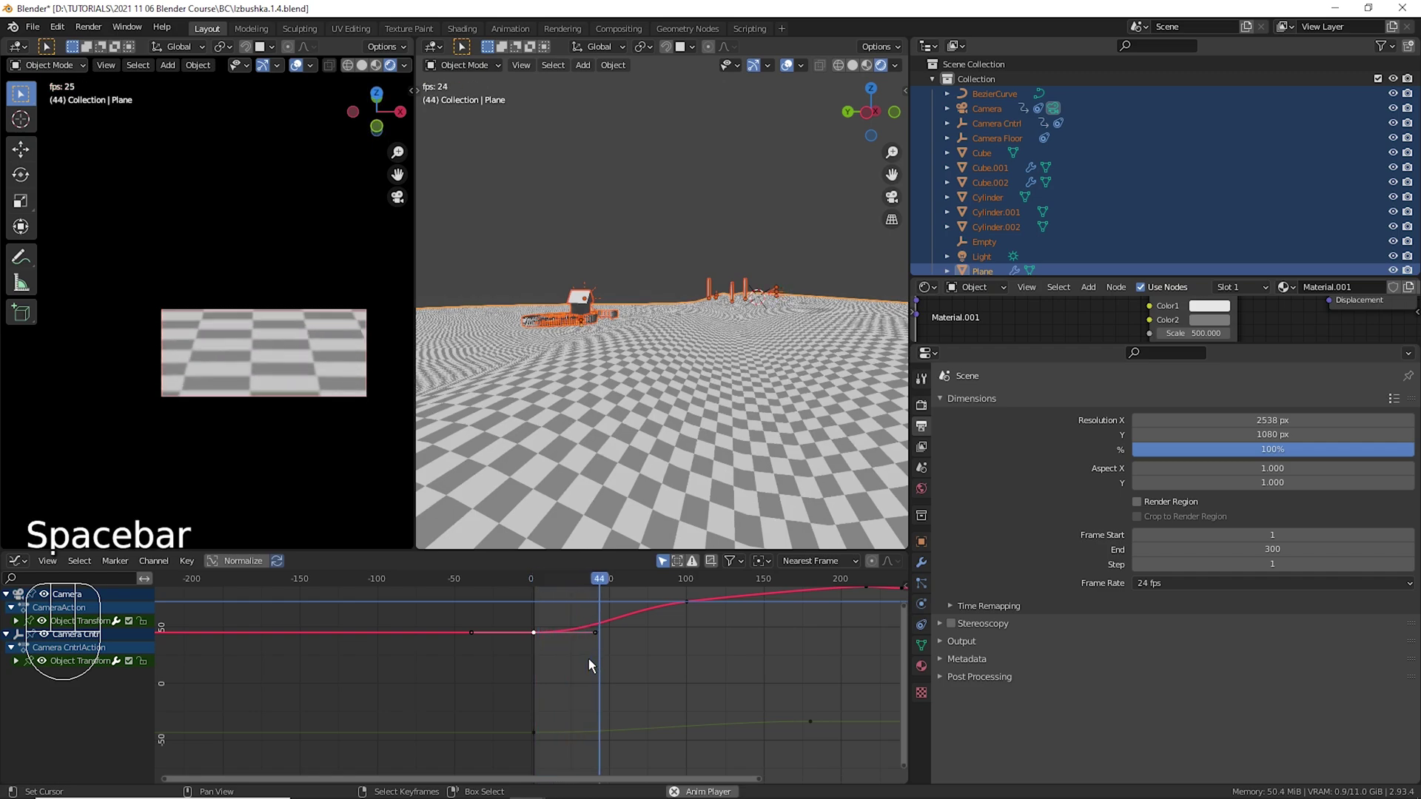
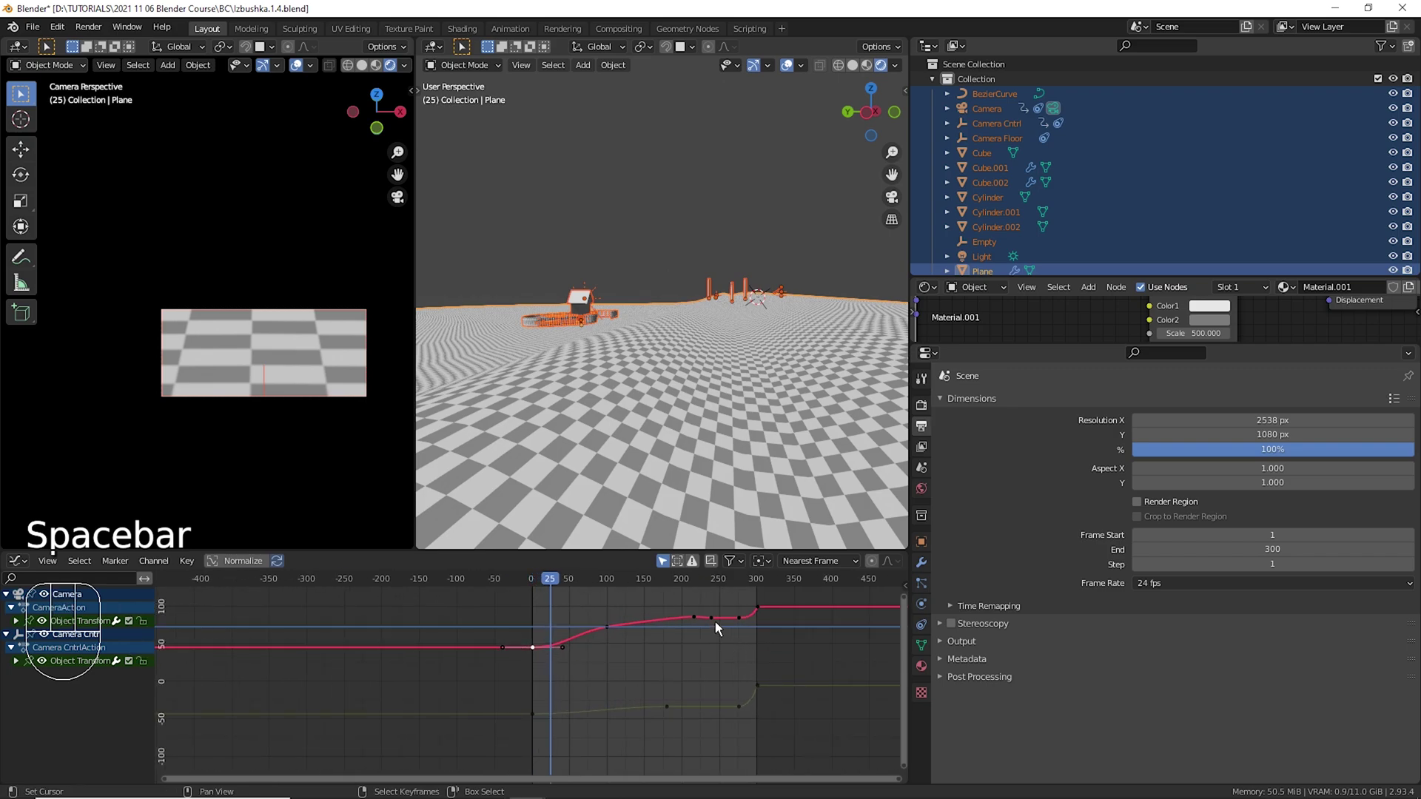
Scrub through the camera curves and reposition the red curve's keyframe near frame 100.
{"action": "left_click_drag", "start_coordinate": [706, 613], "coordinate": [725, 618]}
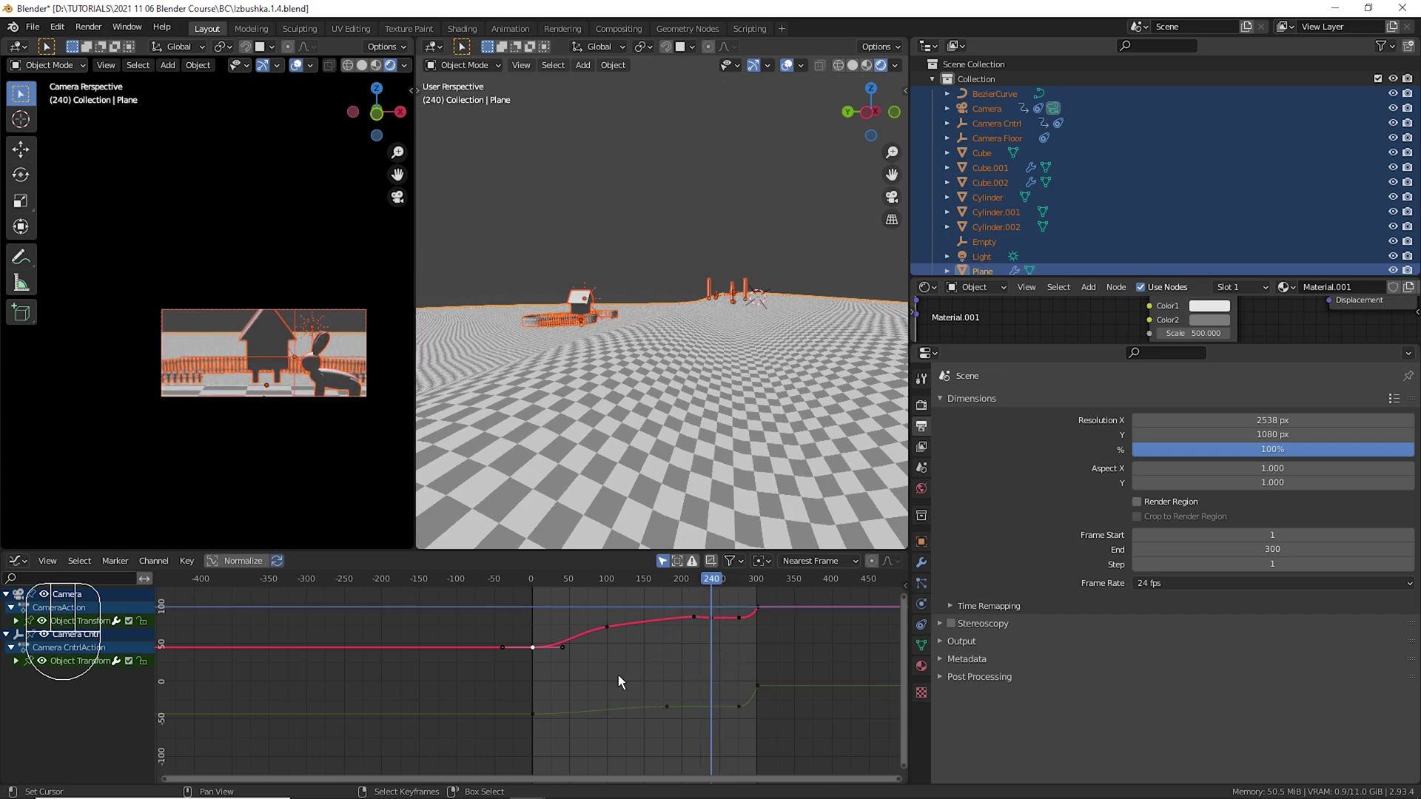
{"action": "left_click_drag", "start_coordinate": [547, 658], "coordinate": [570, 659]}
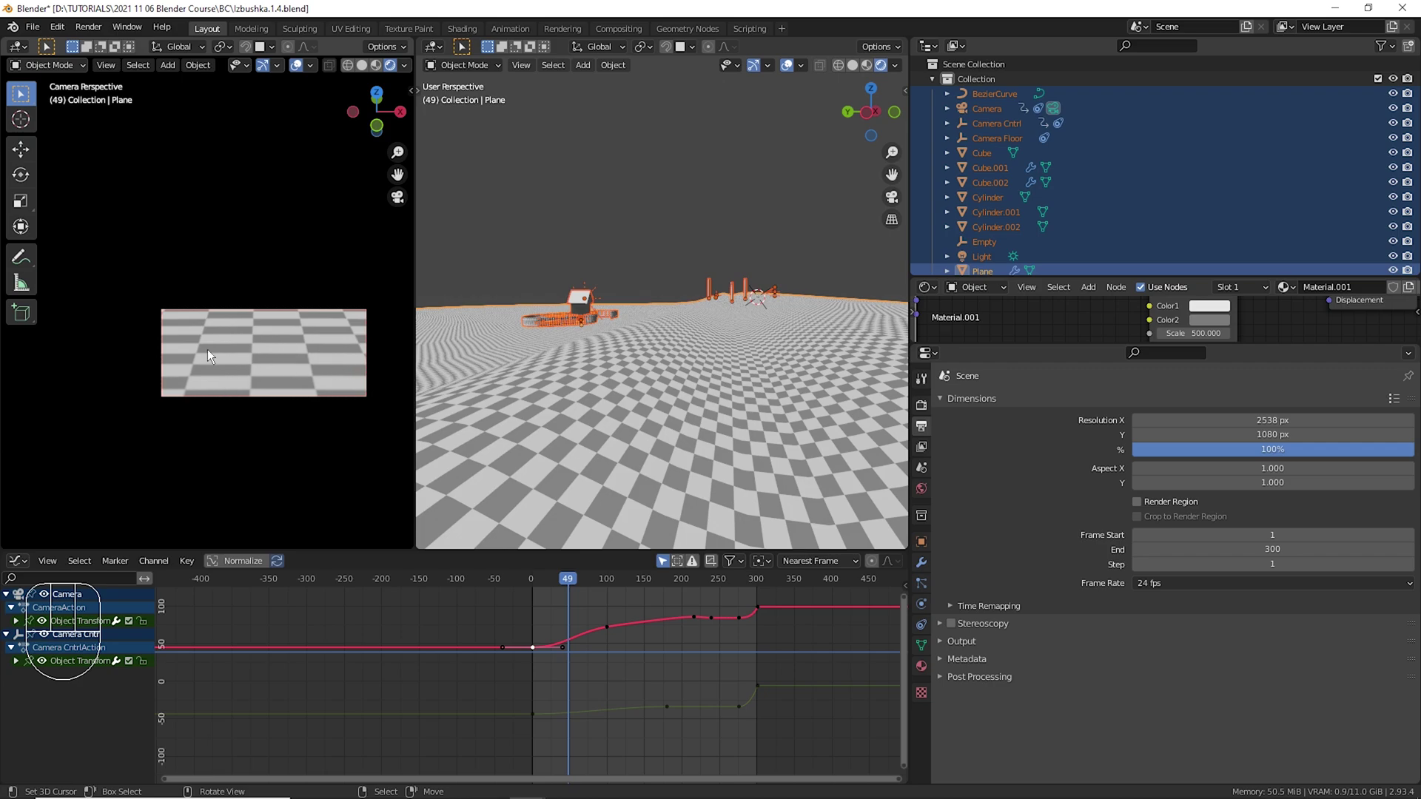
{"action": "left_click_drag", "start_coordinate": [543, 629], "coordinate": [620, 634]}
{"action": "right_click", "coordinate": [617, 639]}
{"action": "key", "text": "g"}
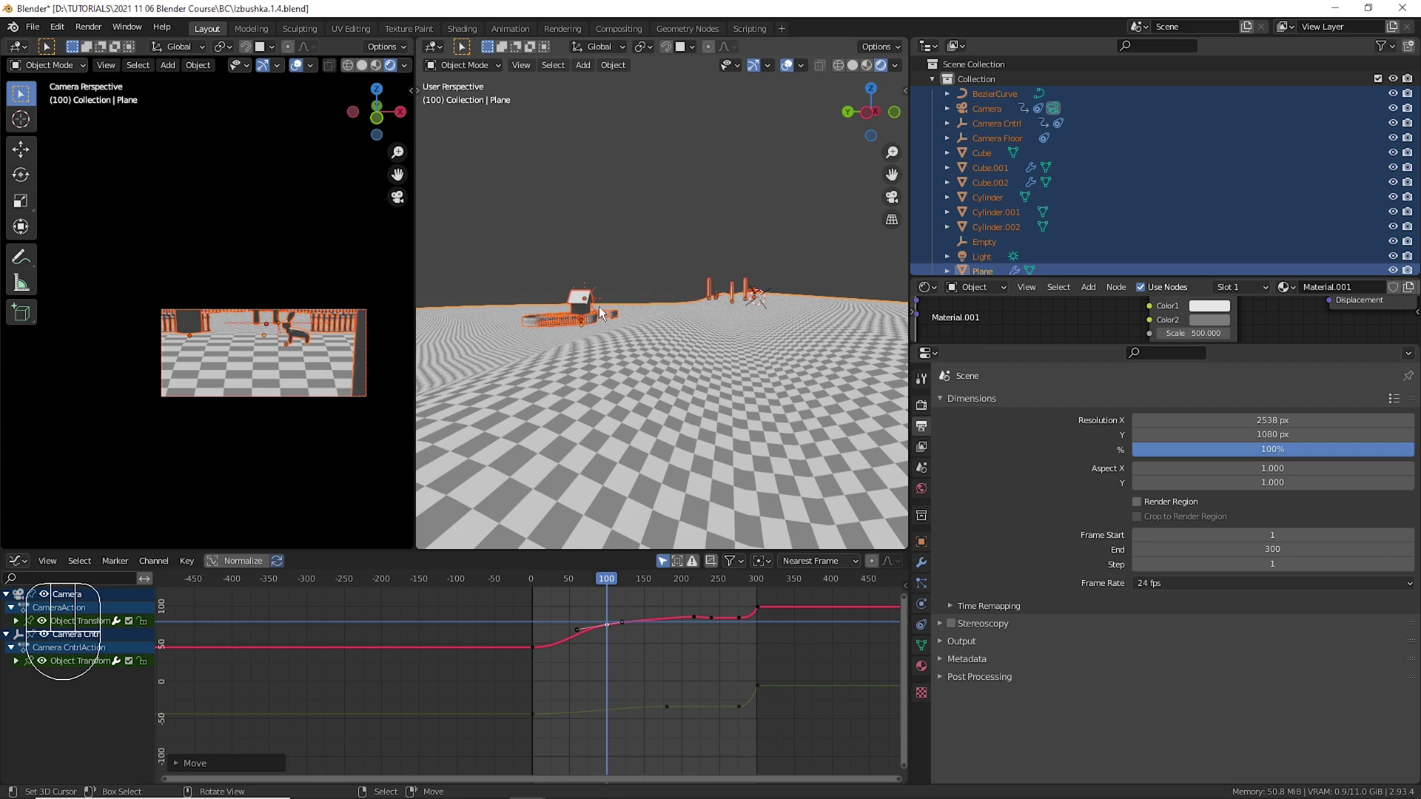
Select the Cube and start moving it down along the Z axis.
{"action": "right_click", "coordinate": [595, 307]}
{"action": "key", "text": "g"}
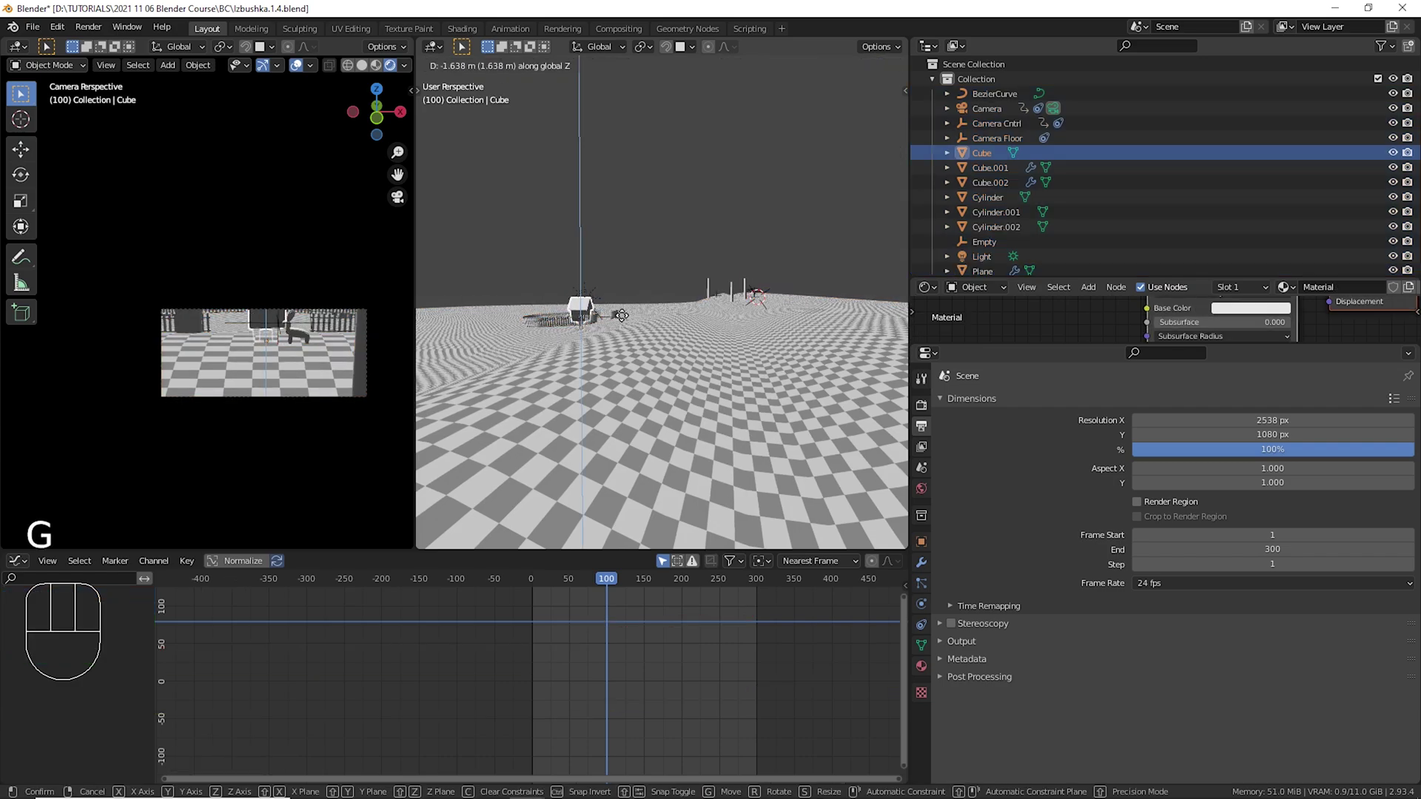
{"action": "left_click_drag", "start_coordinate": [545, 638], "coordinate": [612, 612]}
{"action": "left_click_drag", "start_coordinate": [641, 629], "coordinate": [622, 607]}
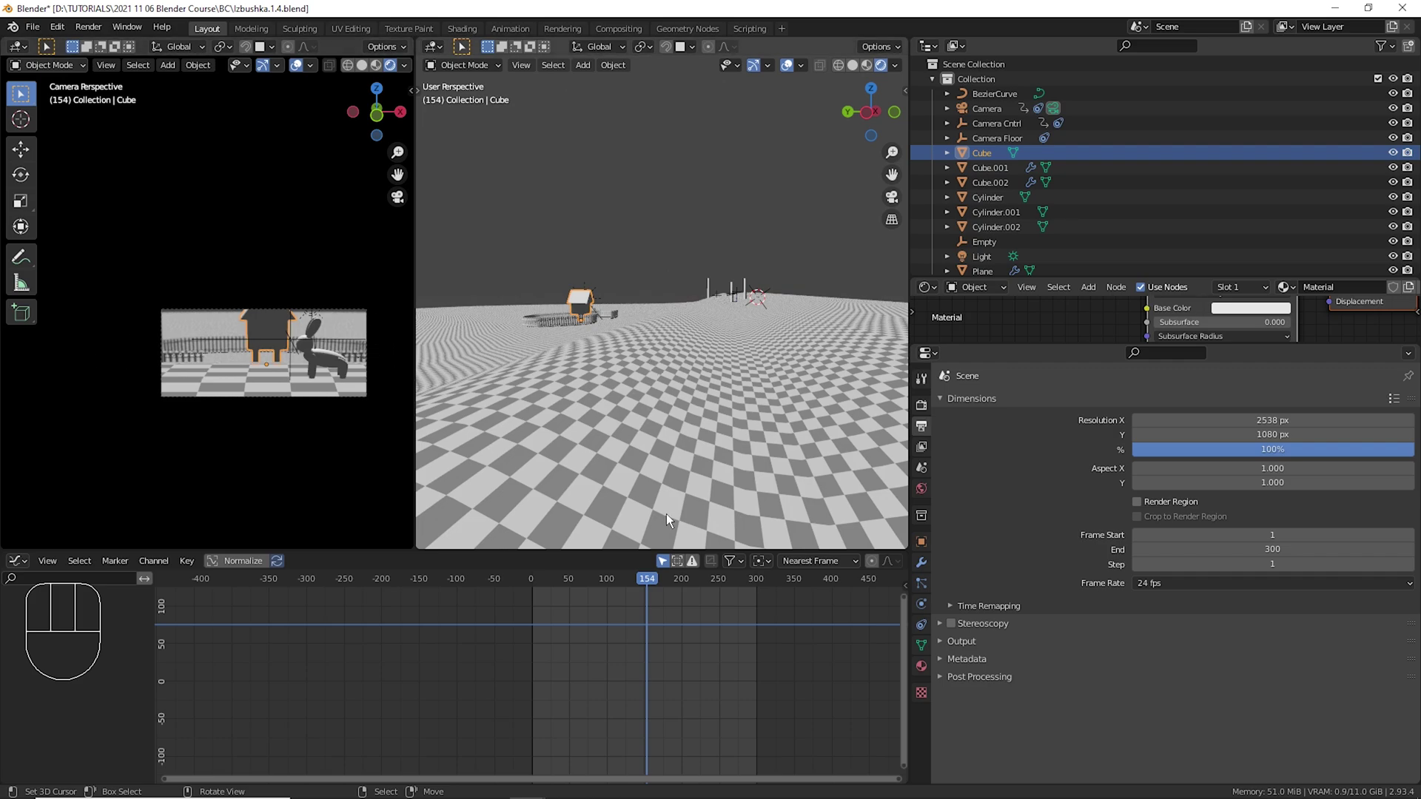
{"action": "left_click_drag", "start_coordinate": [595, 648], "coordinate": [588, 642]}
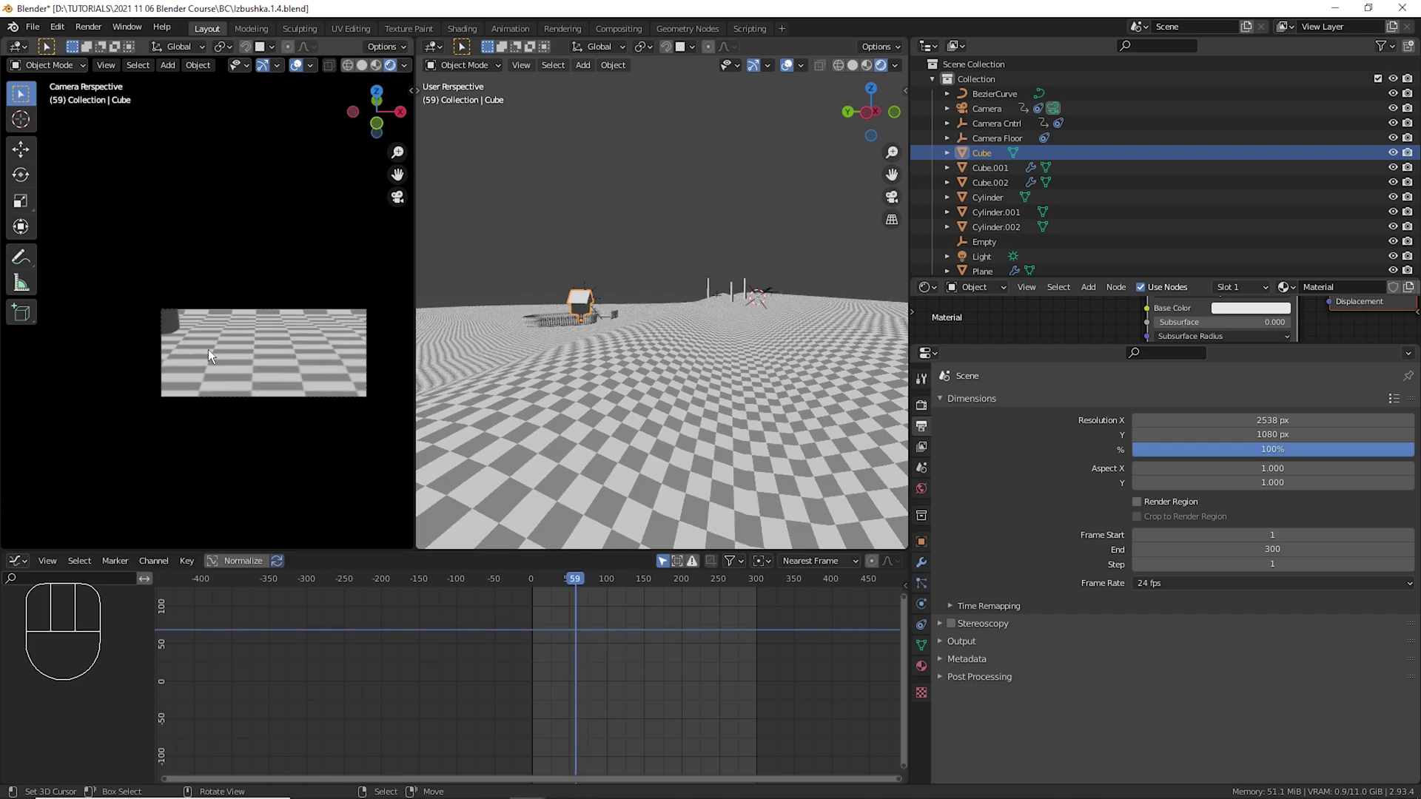
{"action": "left_click", "coordinate": [558, 655]}
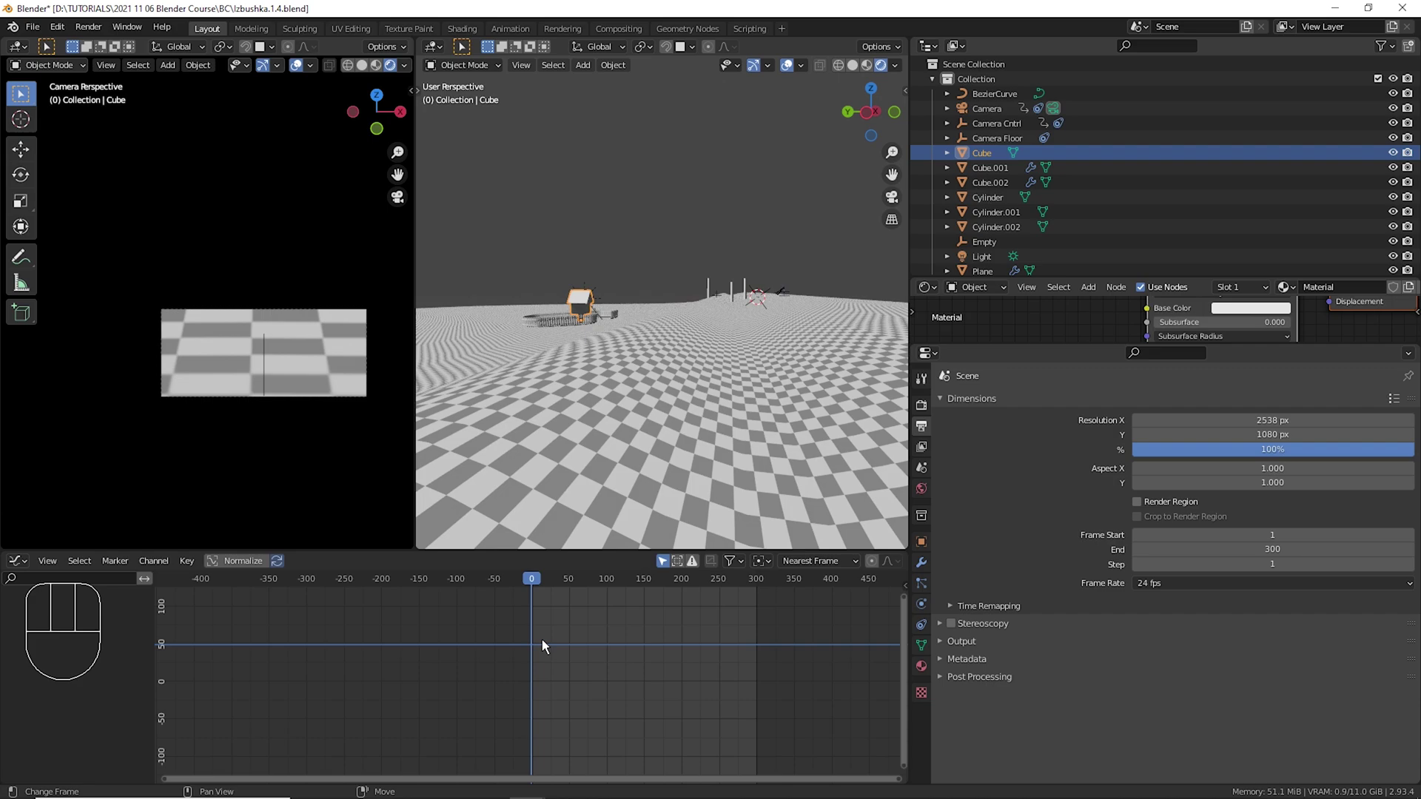
{"action": "left_click_drag", "start_coordinate": [548, 650], "coordinate": [600, 617]}
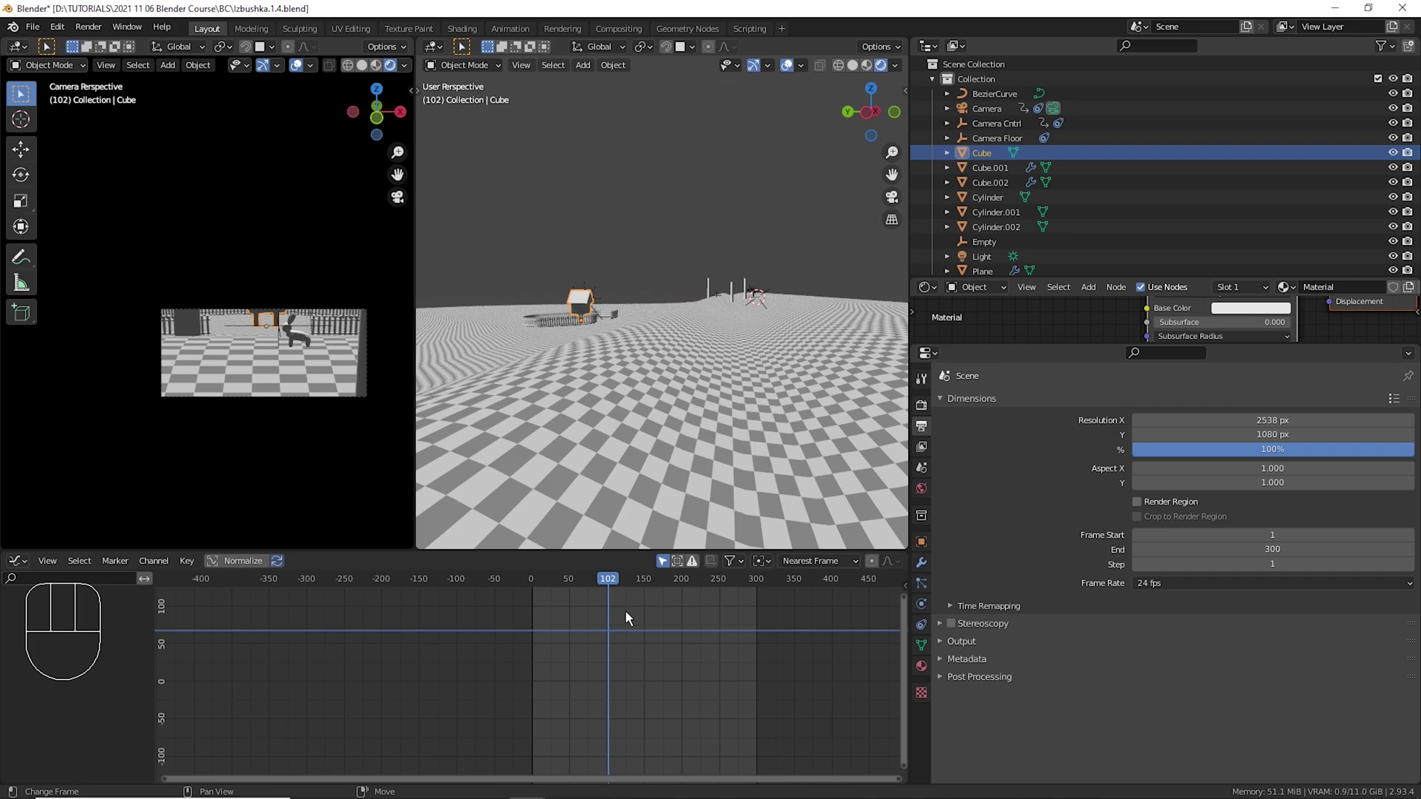
{"action": "left_click_drag", "start_coordinate": [623, 619], "coordinate": [638, 618]}
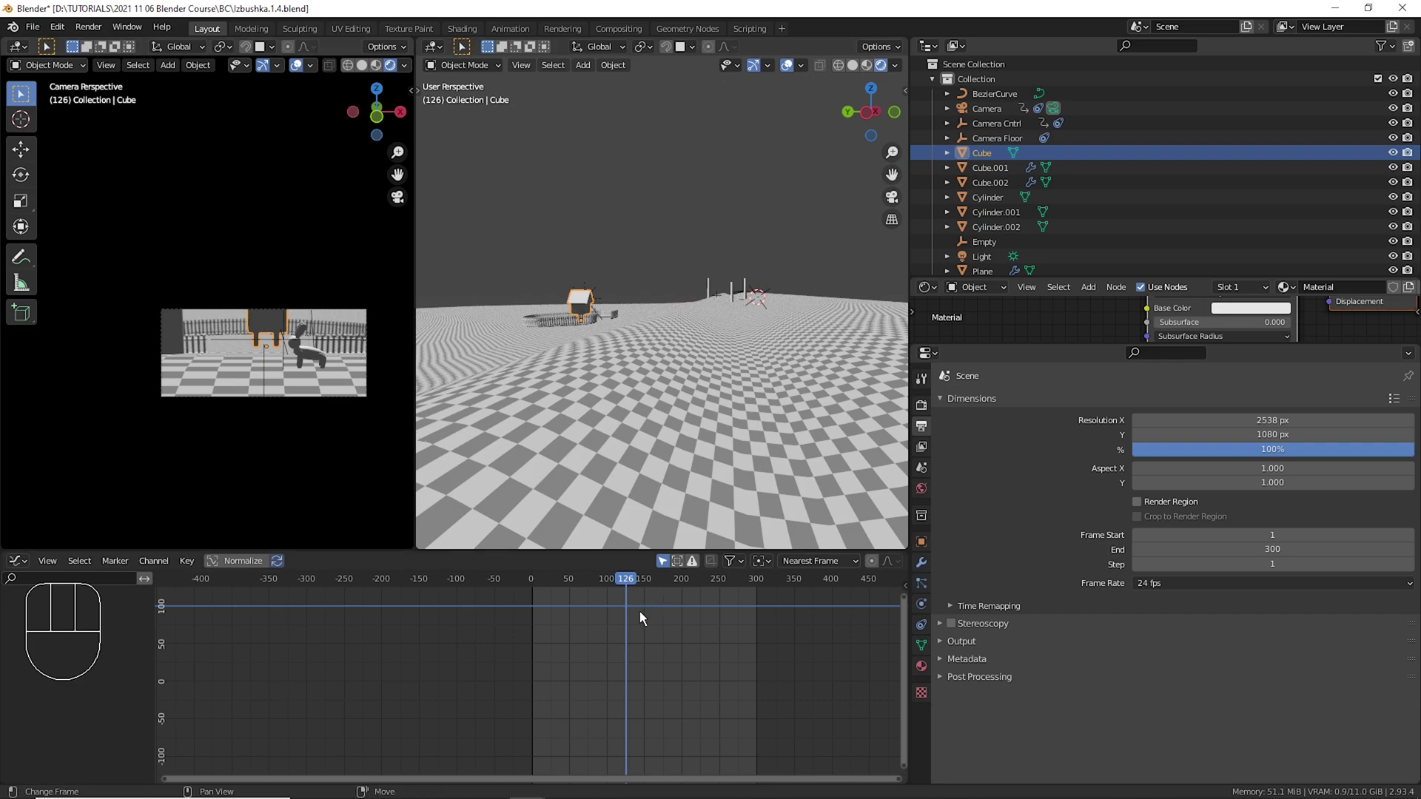
{"action": "left_click_drag", "start_coordinate": [635, 628], "coordinate": [651, 619]}
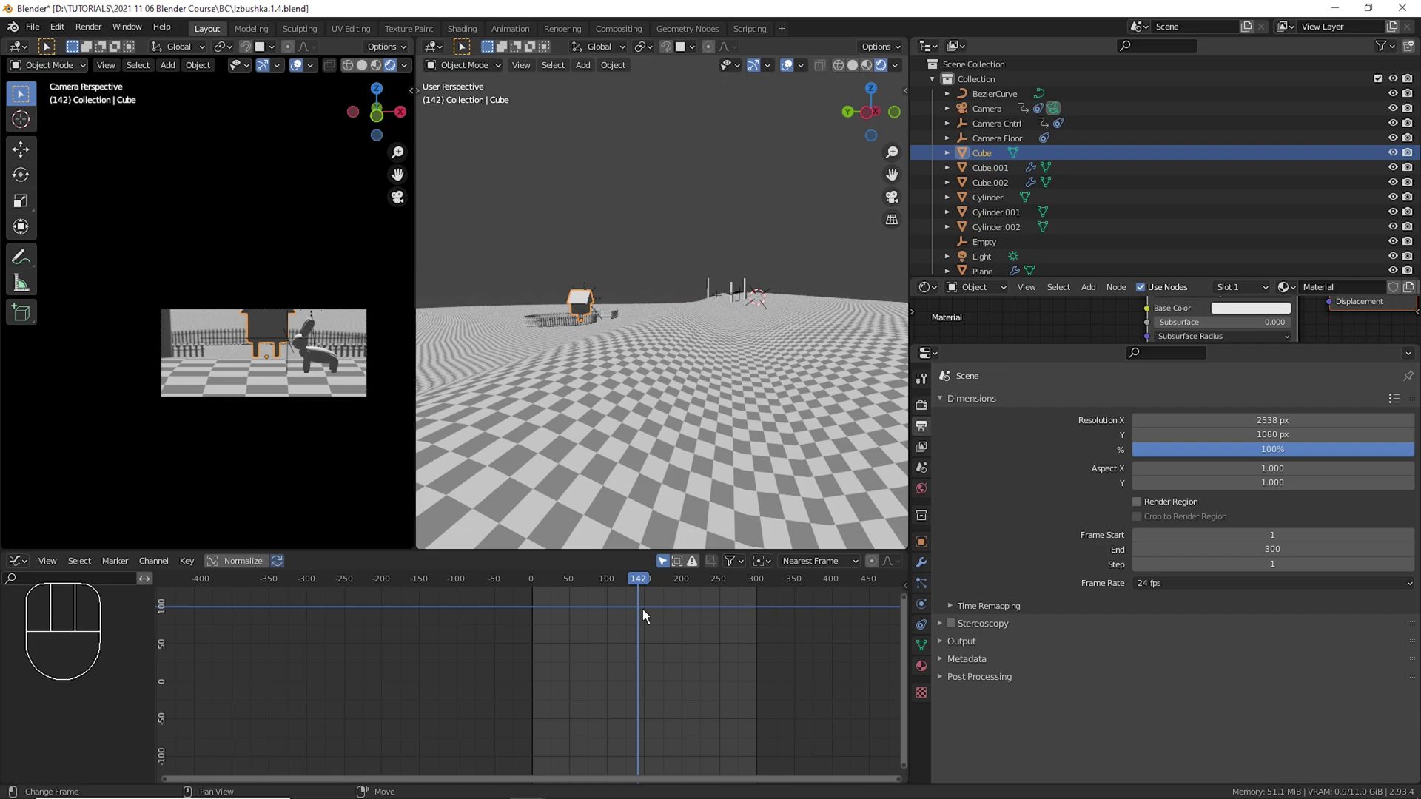
{"action": "left_click_drag", "start_coordinate": [648, 618], "coordinate": [592, 629]}
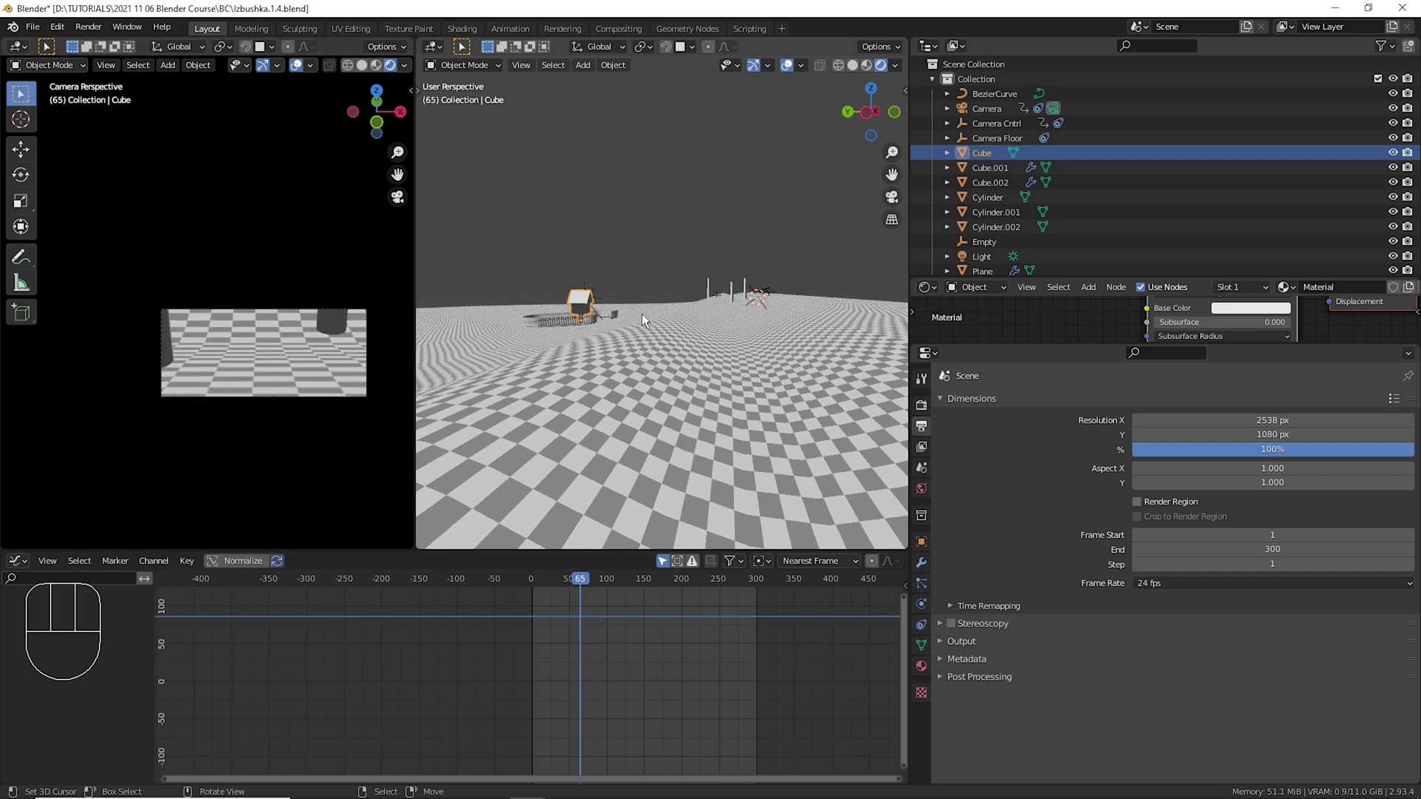
{"action": "left_click_drag", "start_coordinate": [768, 318], "coordinate": [730, 327]}
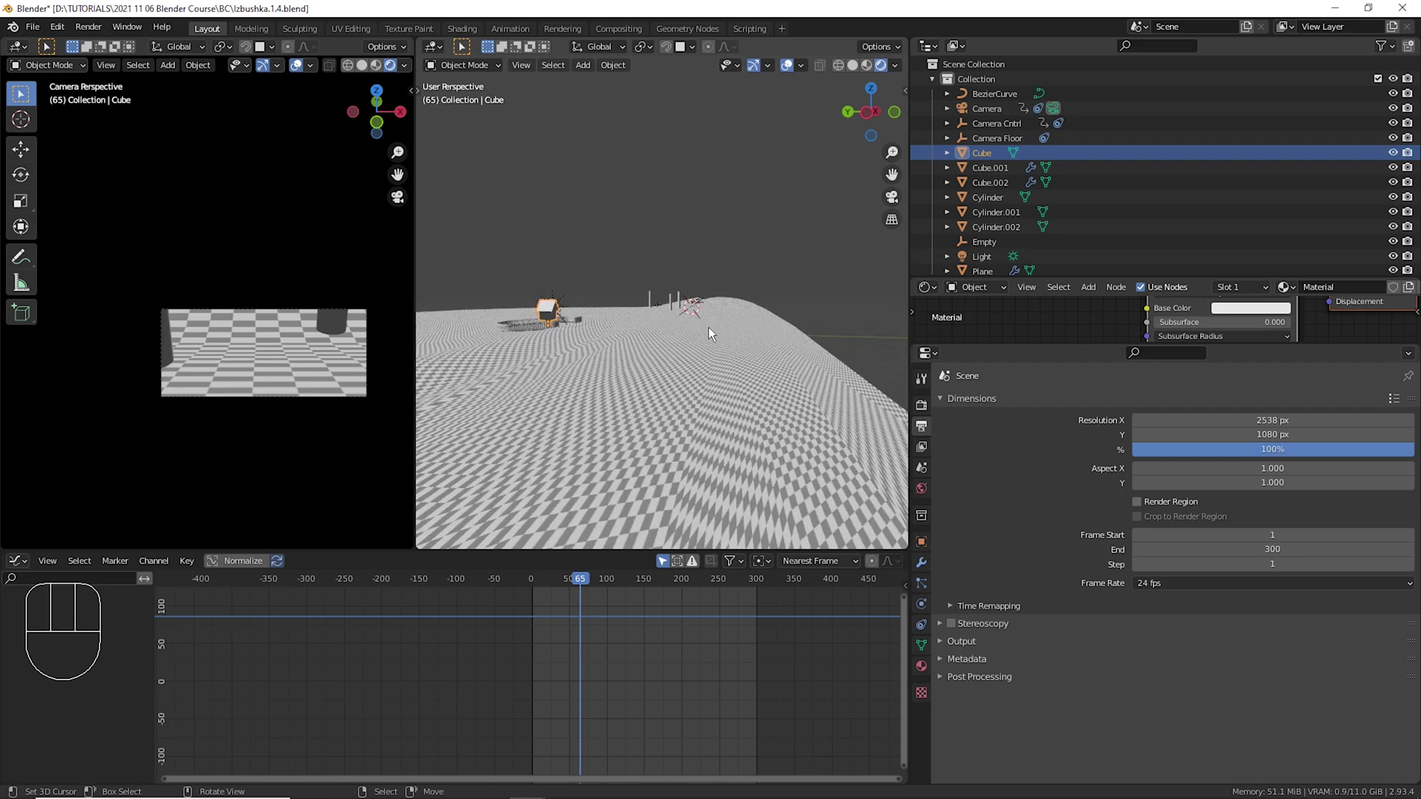
Look down on the terrain and select the checkered ground Plane.
{"action": "left_click_drag", "start_coordinate": [710, 370], "coordinate": [727, 461]}
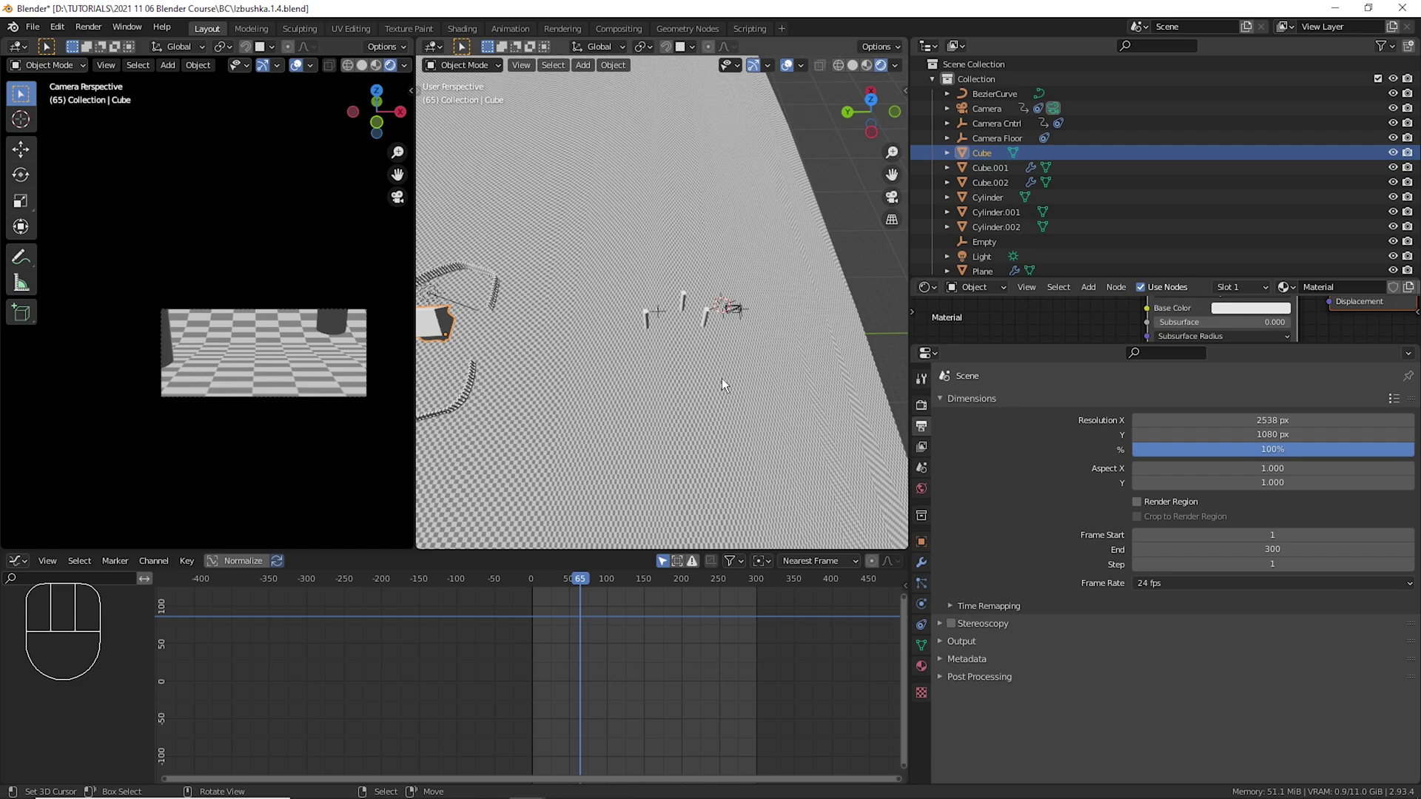
{"action": "right_click", "coordinate": [728, 385]}
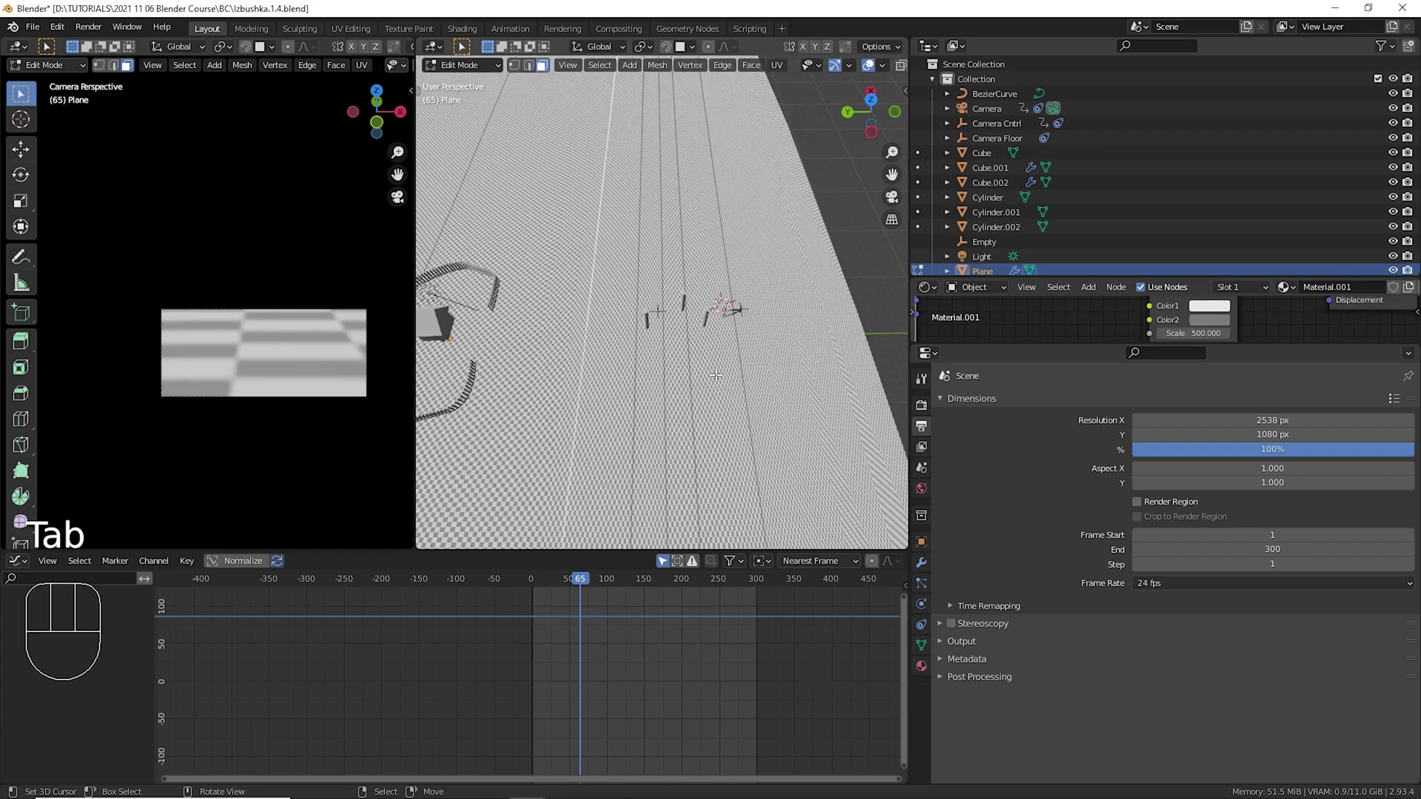
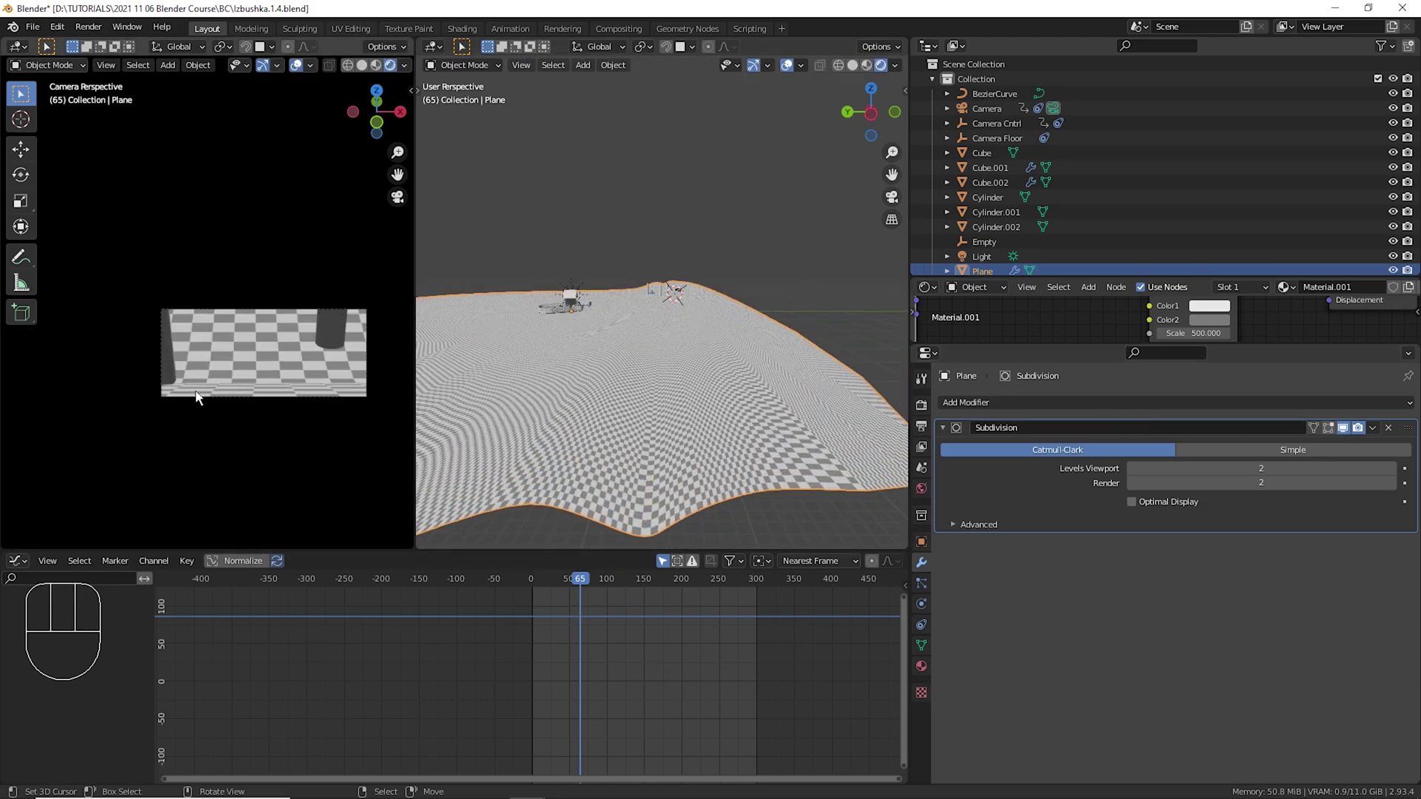
Move the terrain plane's middle vertices to form a sharp crease and leave Edit Mode.
{"action": "left_click_drag", "start_coordinate": [336, 396], "coordinate": [263, 402]}
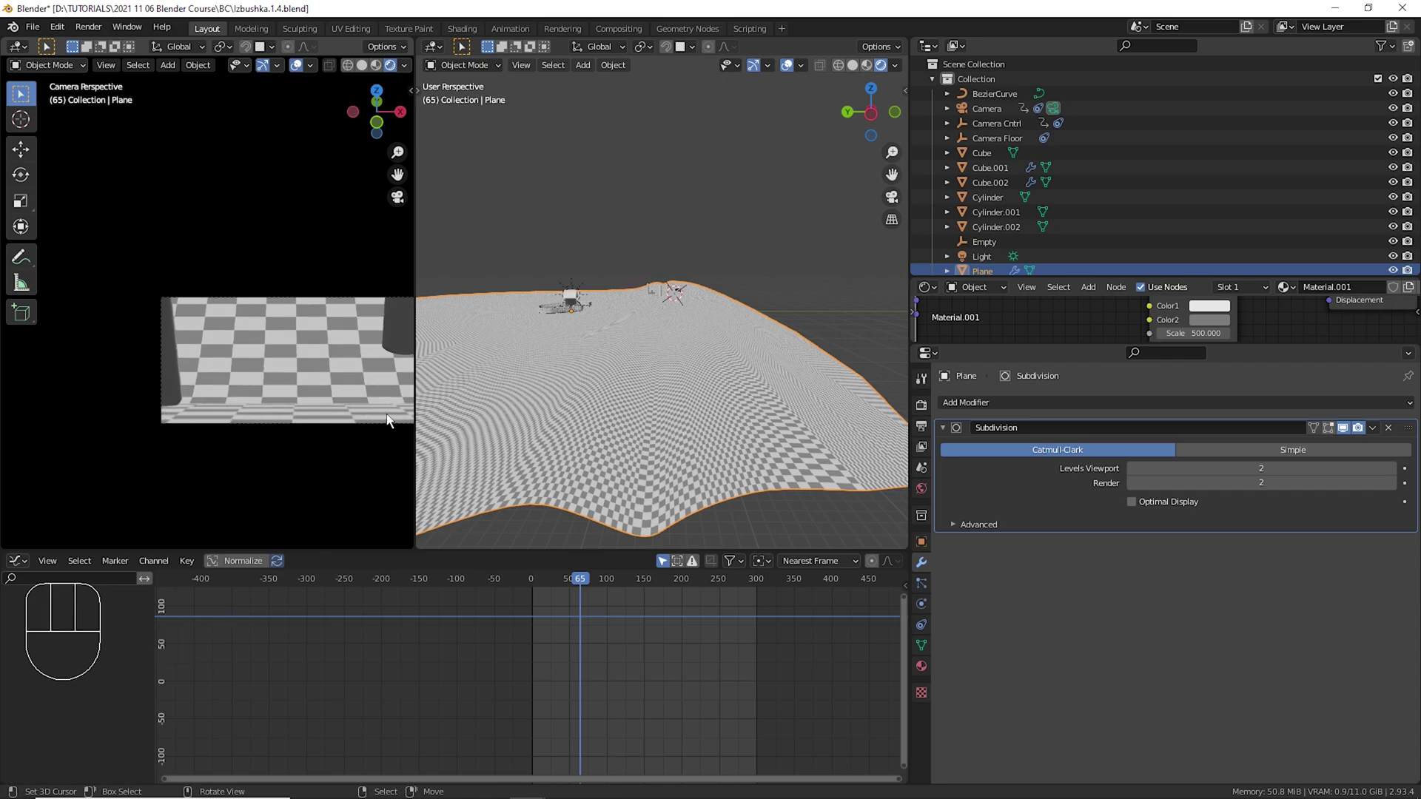
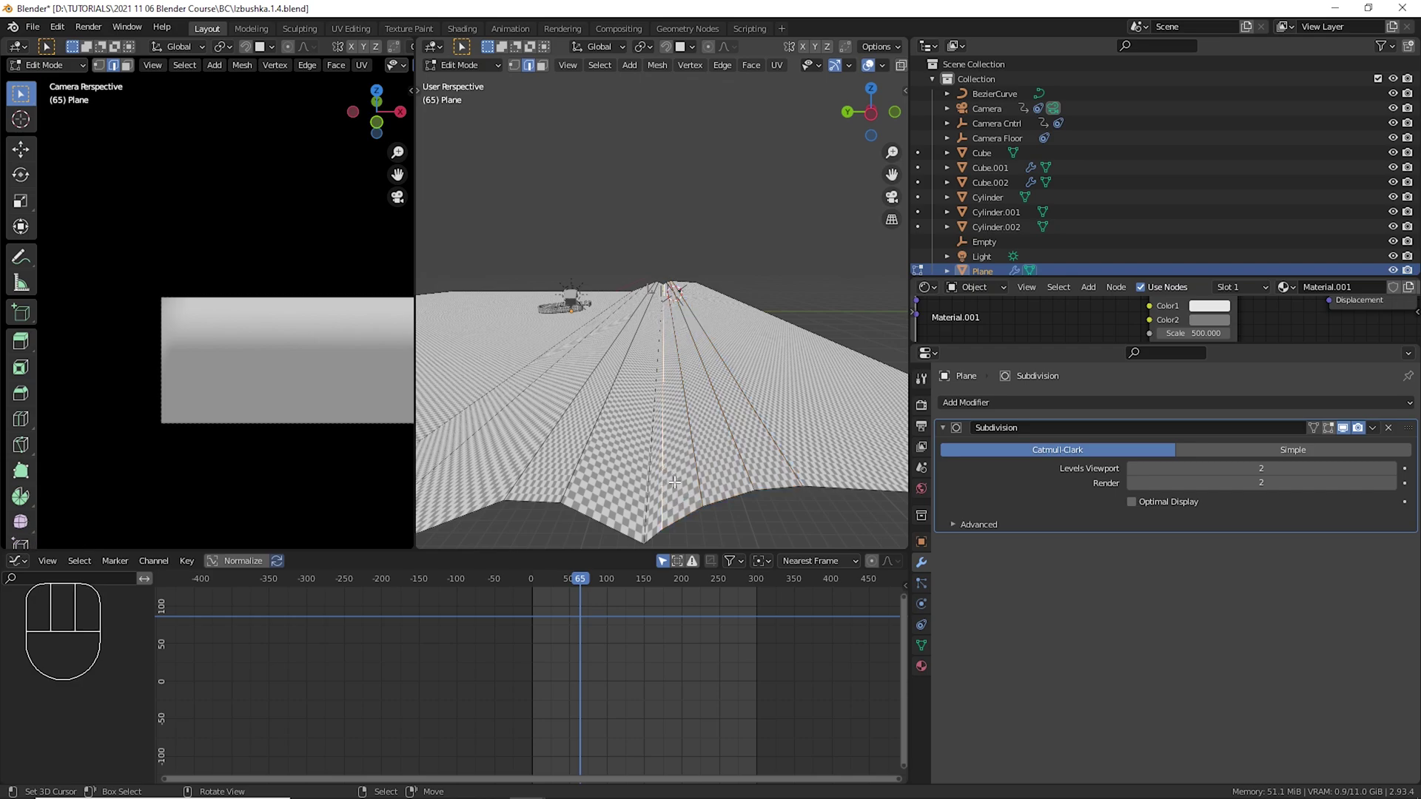
{"action": "key", "text": "v"}
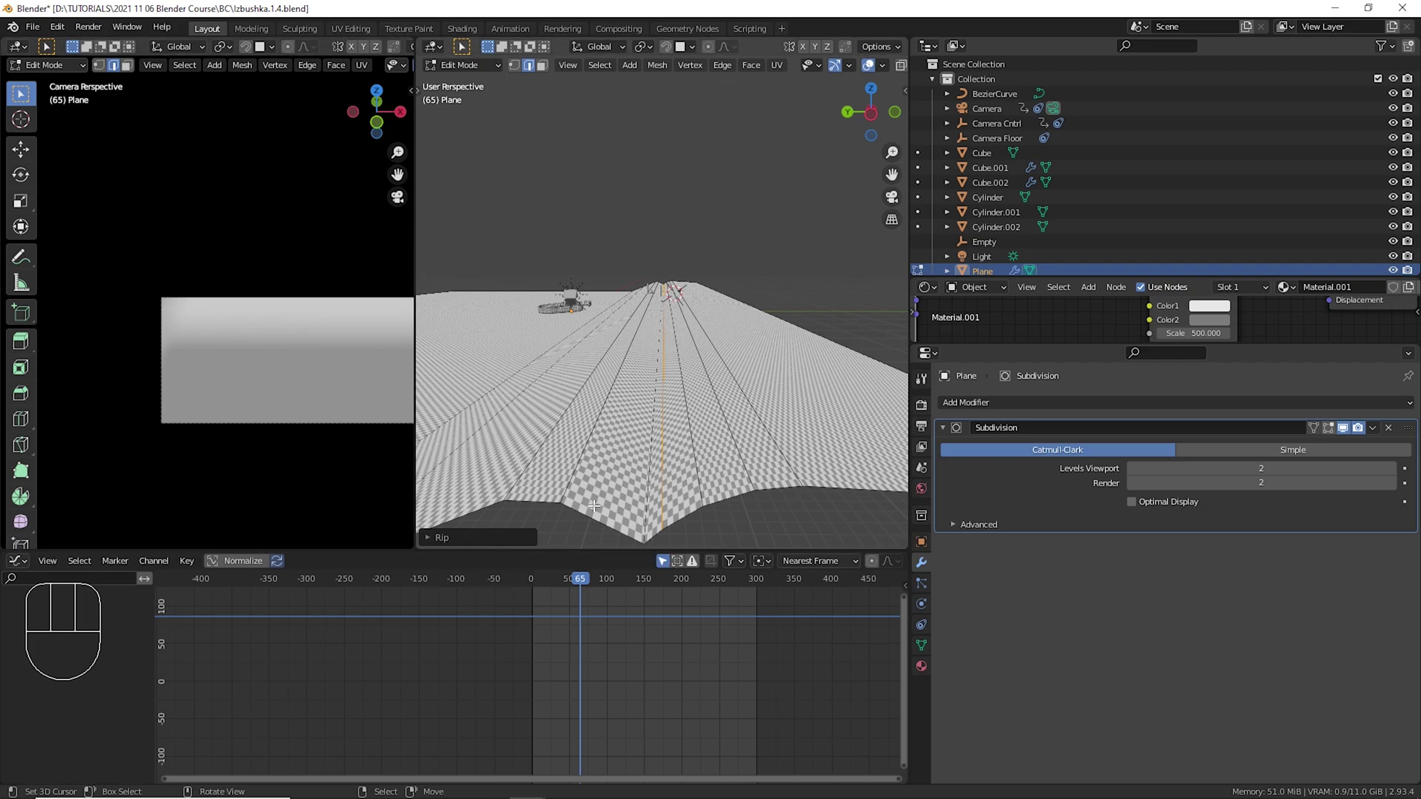
{"action": "key", "text": "Tab"}
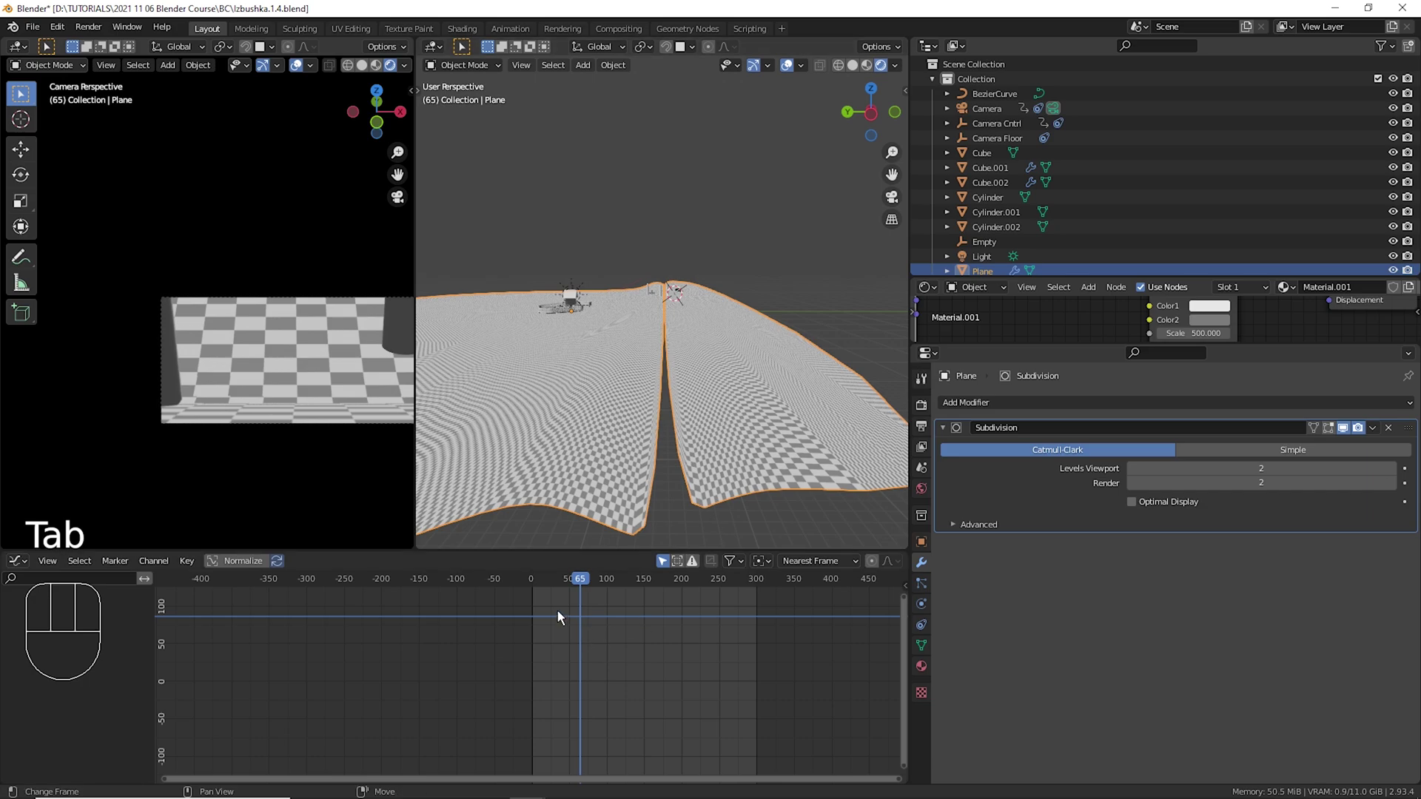
Scrub the timeline and play the animation over the creased terrain.
{"action": "left_click_drag", "start_coordinate": [553, 668], "coordinate": [593, 663]}
{"action": "left_click_drag", "start_coordinate": [549, 650], "coordinate": [713, 648]}
{"action": "key", "text": "space"}
{"action": "key", "text": "s"}
{"action": "key", "text": "space"}
Scrub the timeline and reframe the view on the terrain Plane.
{"action": "left_click_drag", "start_coordinate": [657, 639], "coordinate": [625, 632]}
{"action": "right_click", "coordinate": [705, 266]}
{"action": "key", "text": "KP_Decimal"}
{"action": "right_click", "coordinate": [675, 368]}
{"action": "left_click_drag", "start_coordinate": [549, 657], "coordinate": [646, 661]}
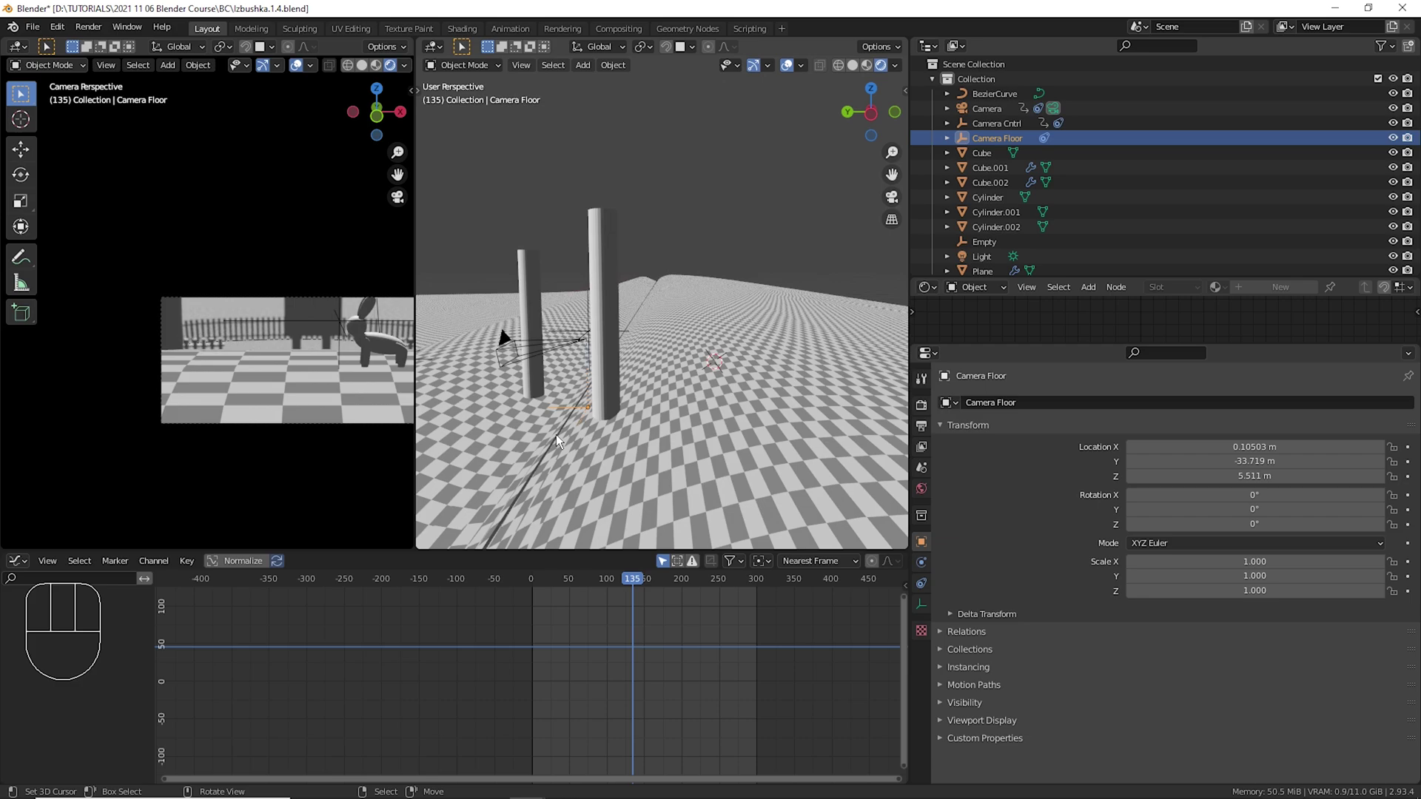
Undo the terrain reshaping back to the earlier gentle hills.
{"action": "key", "text": "ctrl+z"}
{"action": "key", "text": "ctrl+z"}
{"action": "key", "text": "ctrl+z"}
{"action": "key", "text": "ctrl+z"}
{"action": "key", "text": "ctrl+z"}
{"action": "key", "text": "ctrl+z"}
{"action": "key", "text": "ctrl+z"}
{"action": "key", "text": "ctrl+z"}
{"action": "key", "text": "ctrl+z"}
{"action": "key", "text": "ctrl+z"}
{"action": "key", "text": "ctrl+z"}
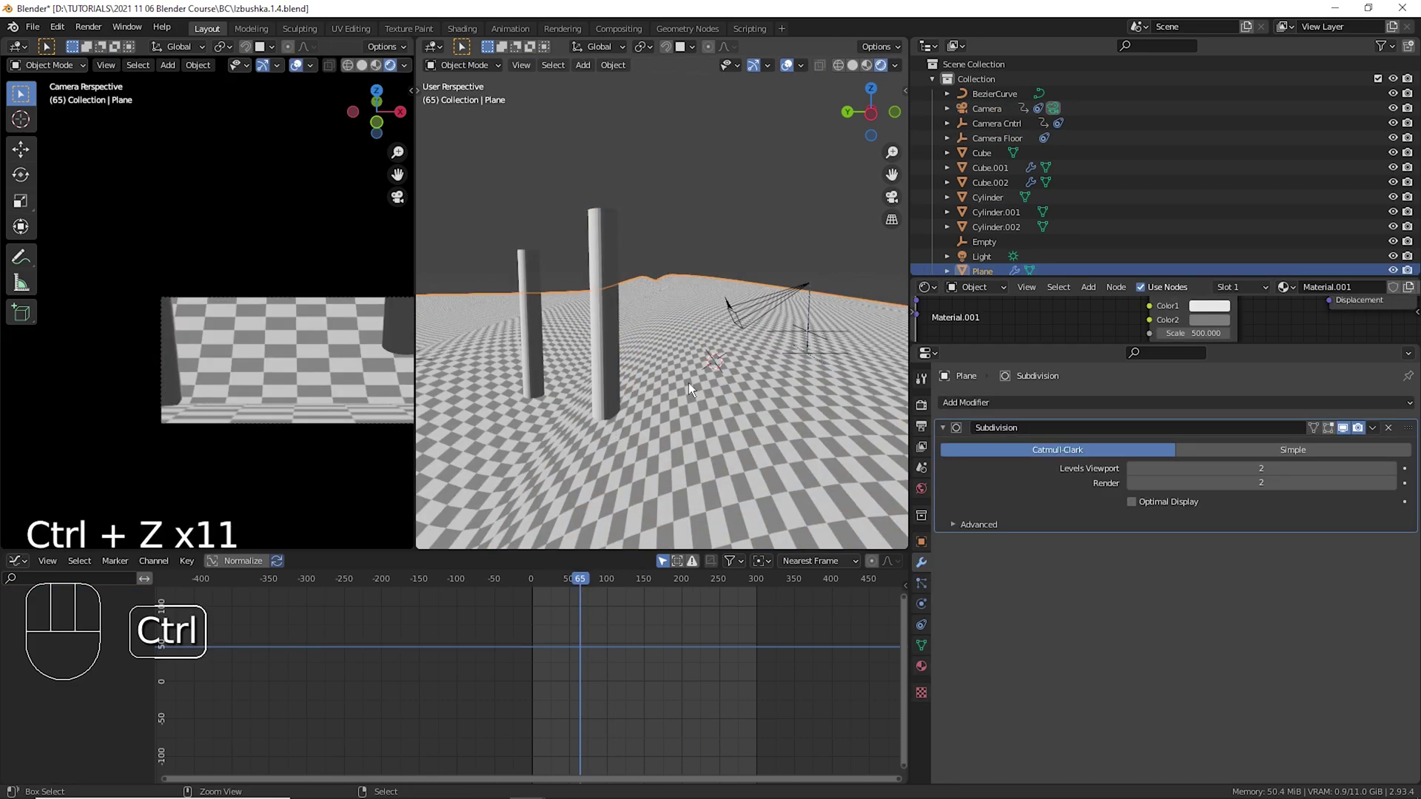
Select the Camera and scrub to later frames, reframing the view above the terrain.
{"action": "left_click_drag", "start_coordinate": [539, 645], "coordinate": [651, 639]}
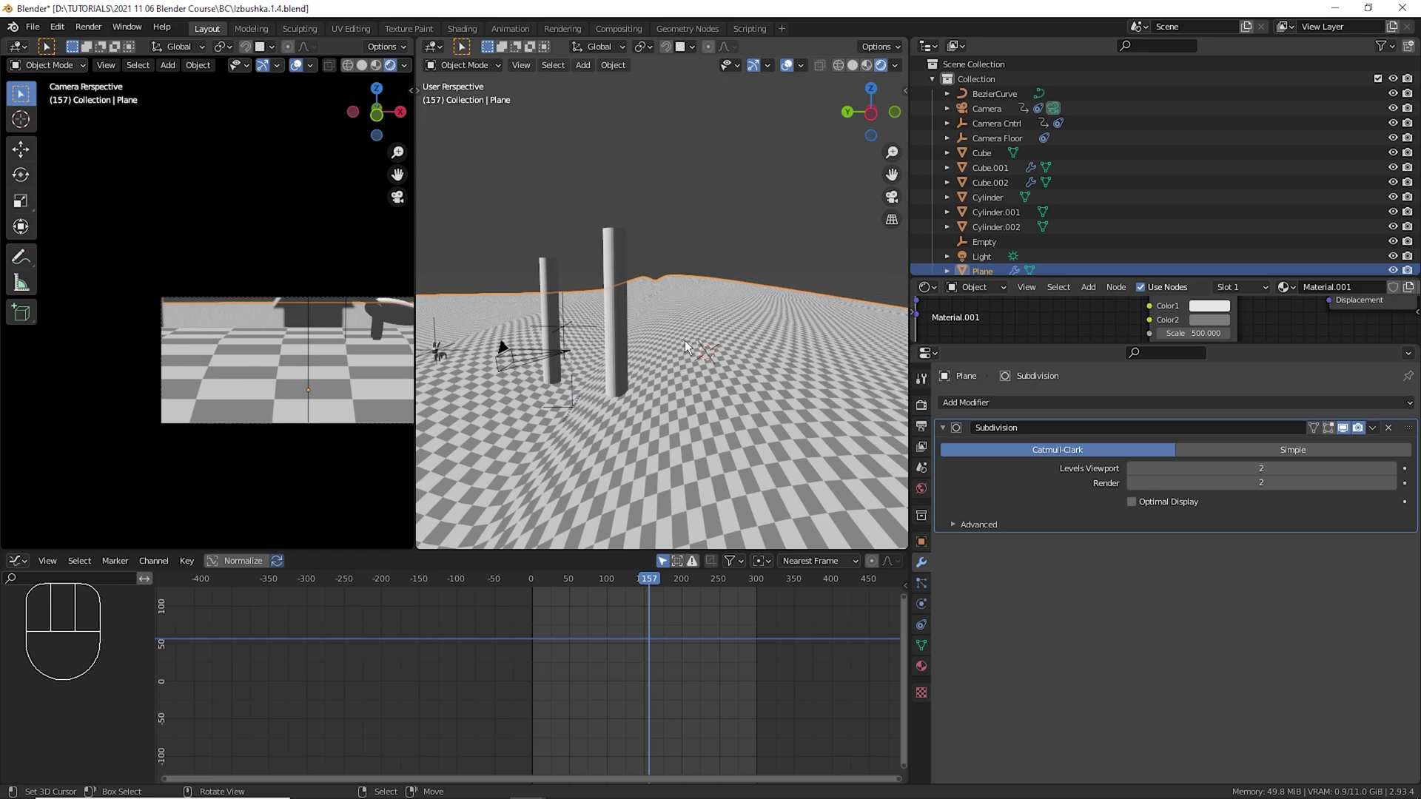
{"action": "right_click", "coordinate": [722, 357]}
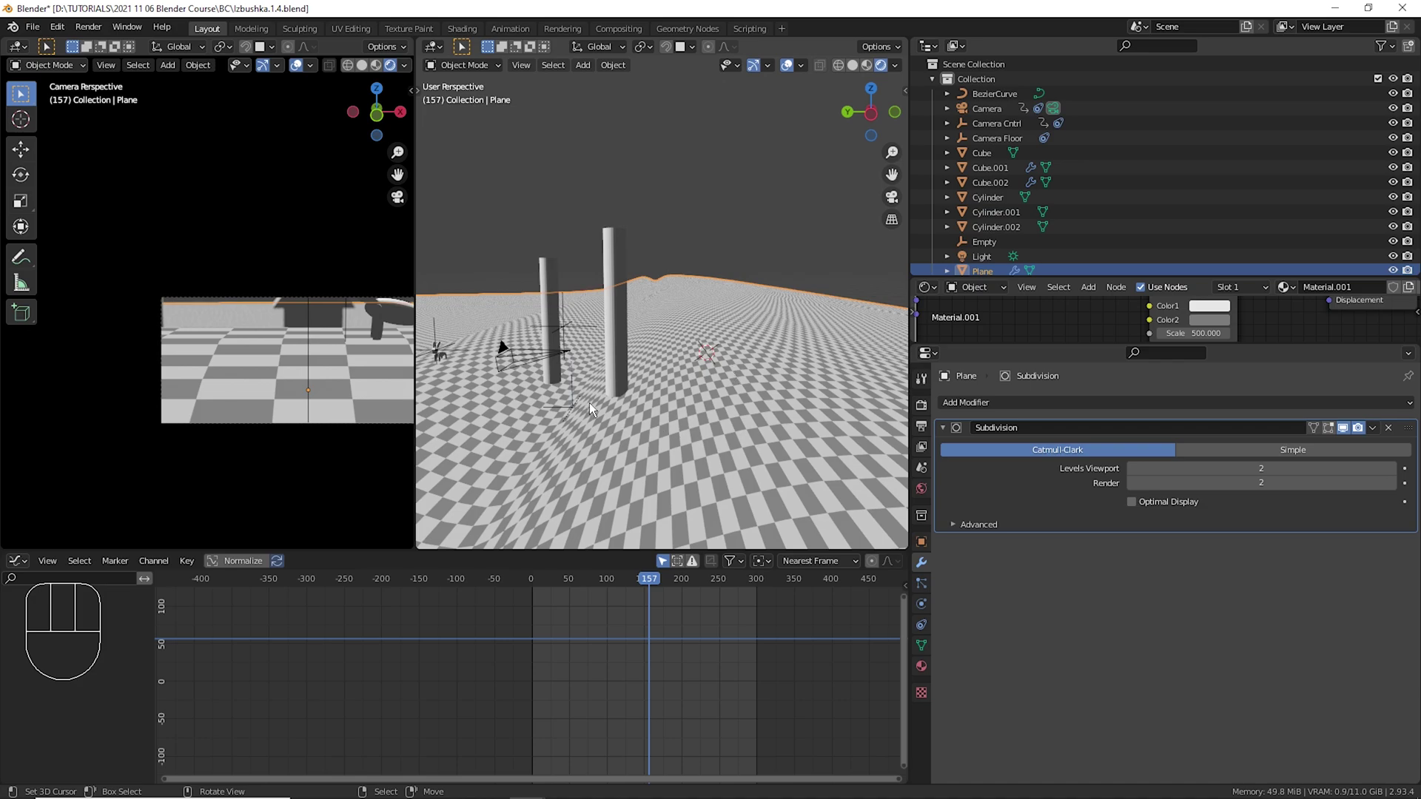
{"action": "right_click", "coordinate": [586, 399]}
{"action": "right_click", "coordinate": [585, 396]}
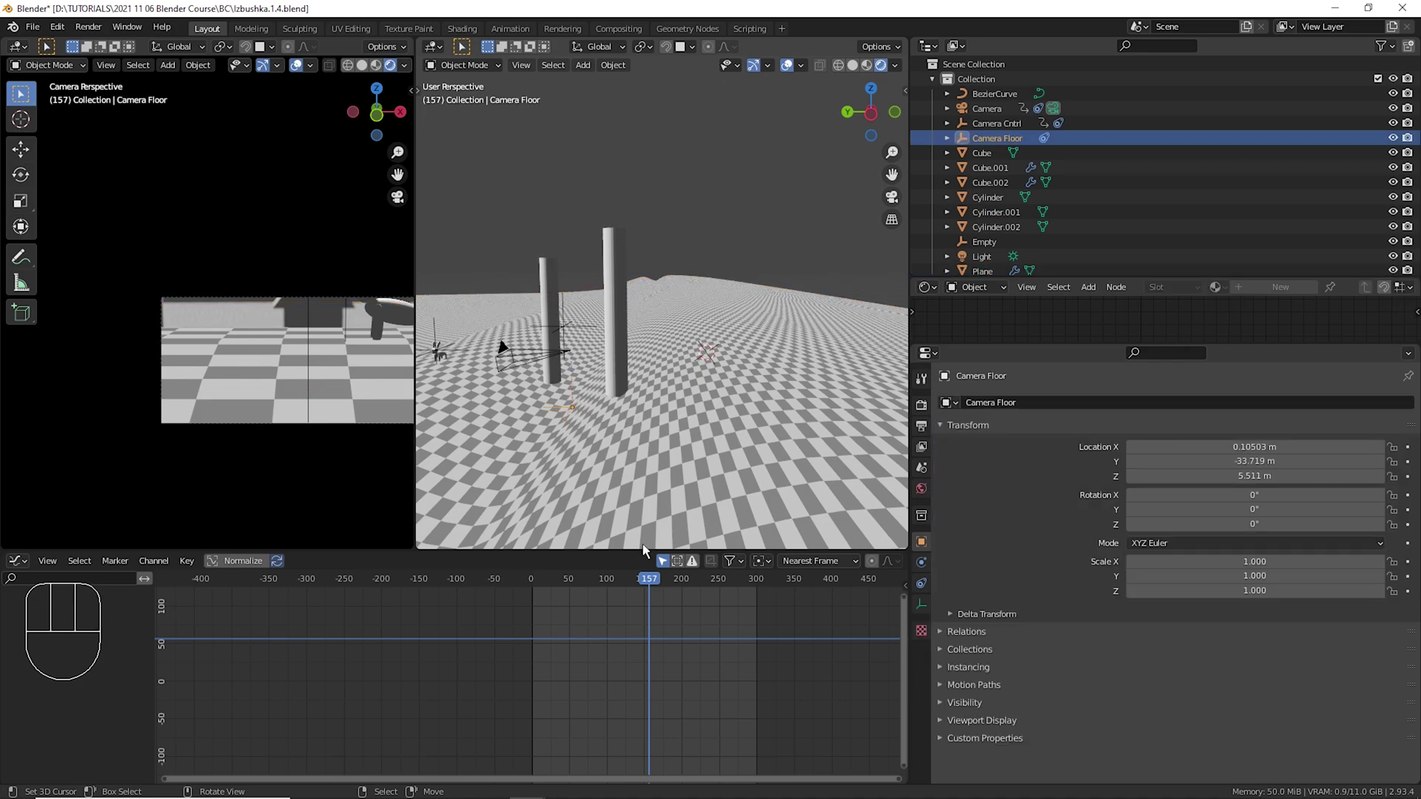
{"action": "left_click_drag", "start_coordinate": [556, 645], "coordinate": [658, 631]}
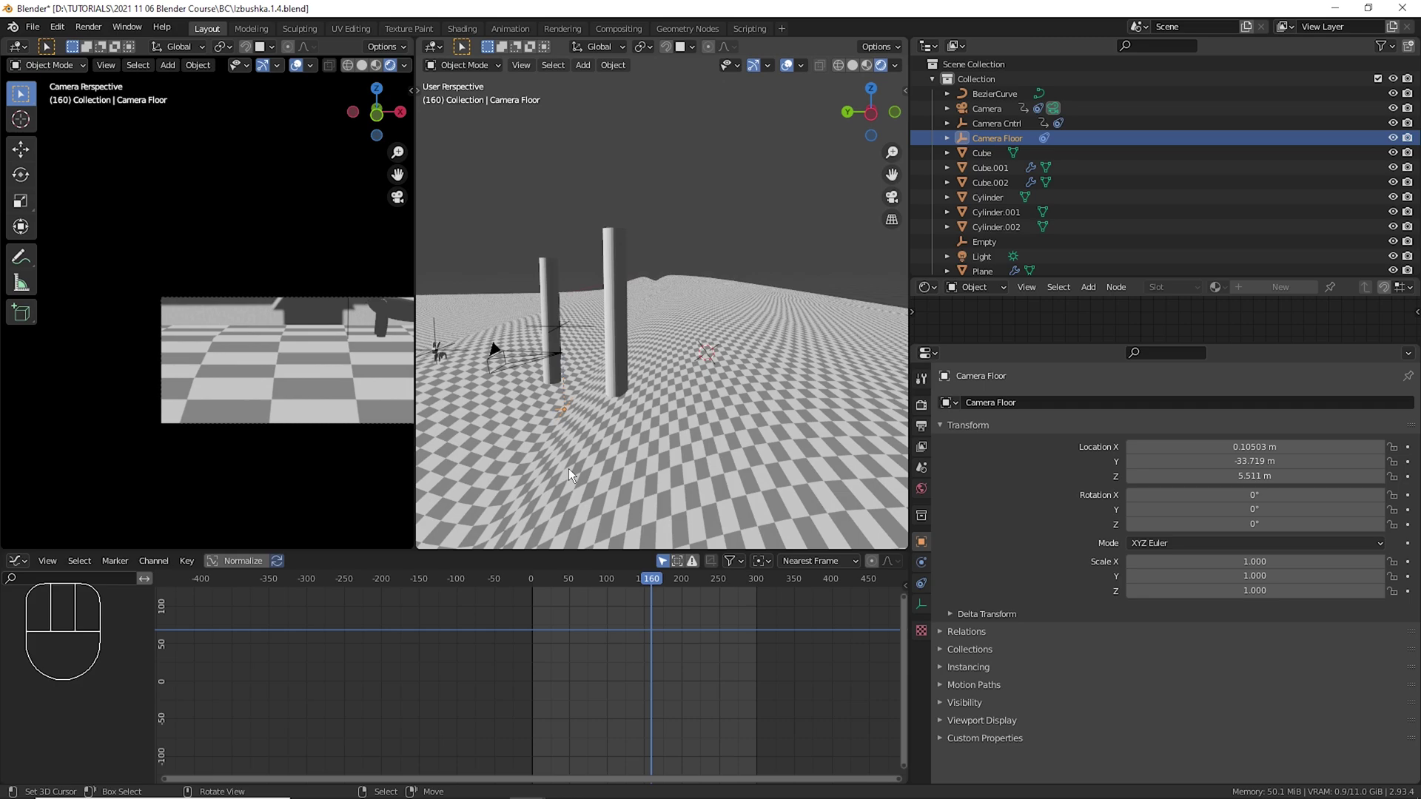
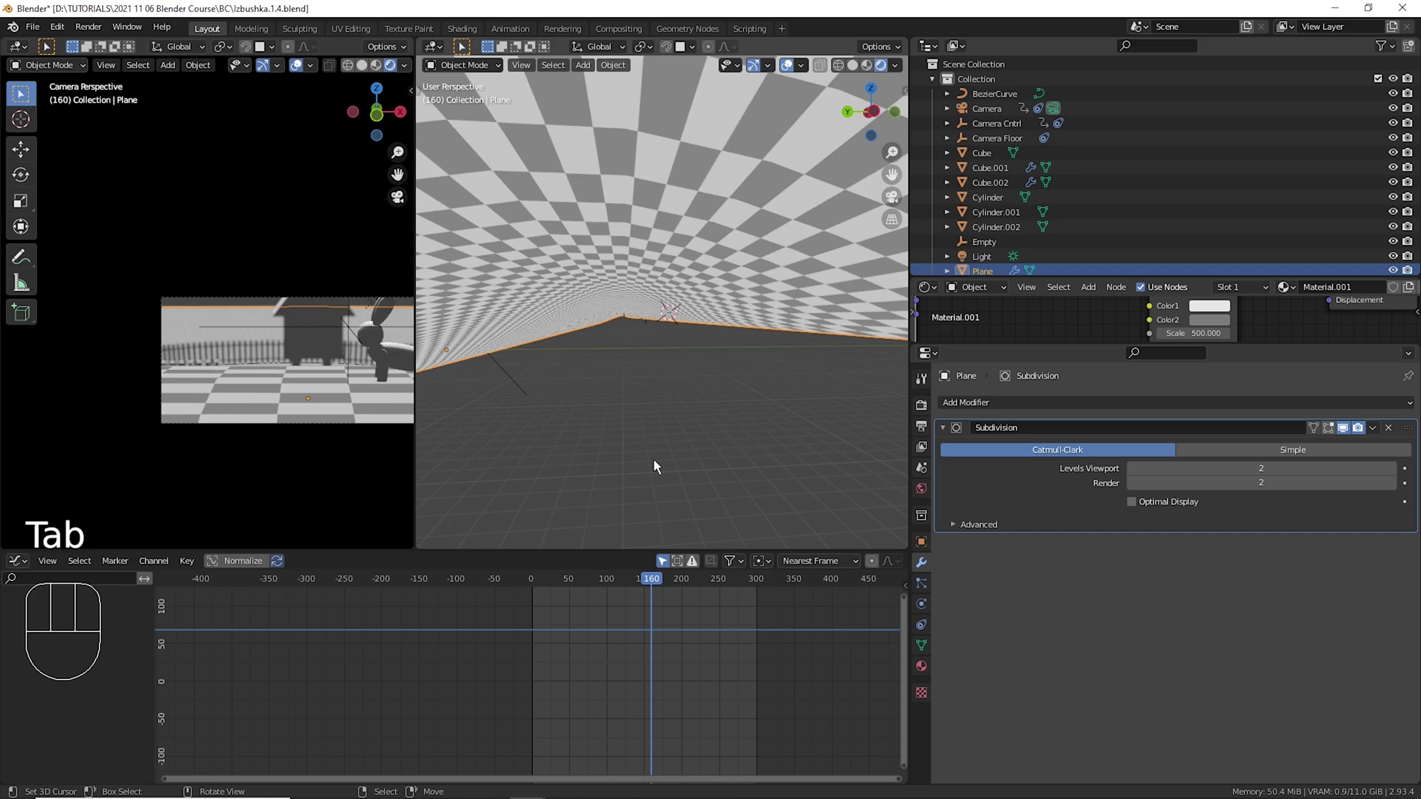
{"action": "middle_click", "coordinate": [675, 392]}
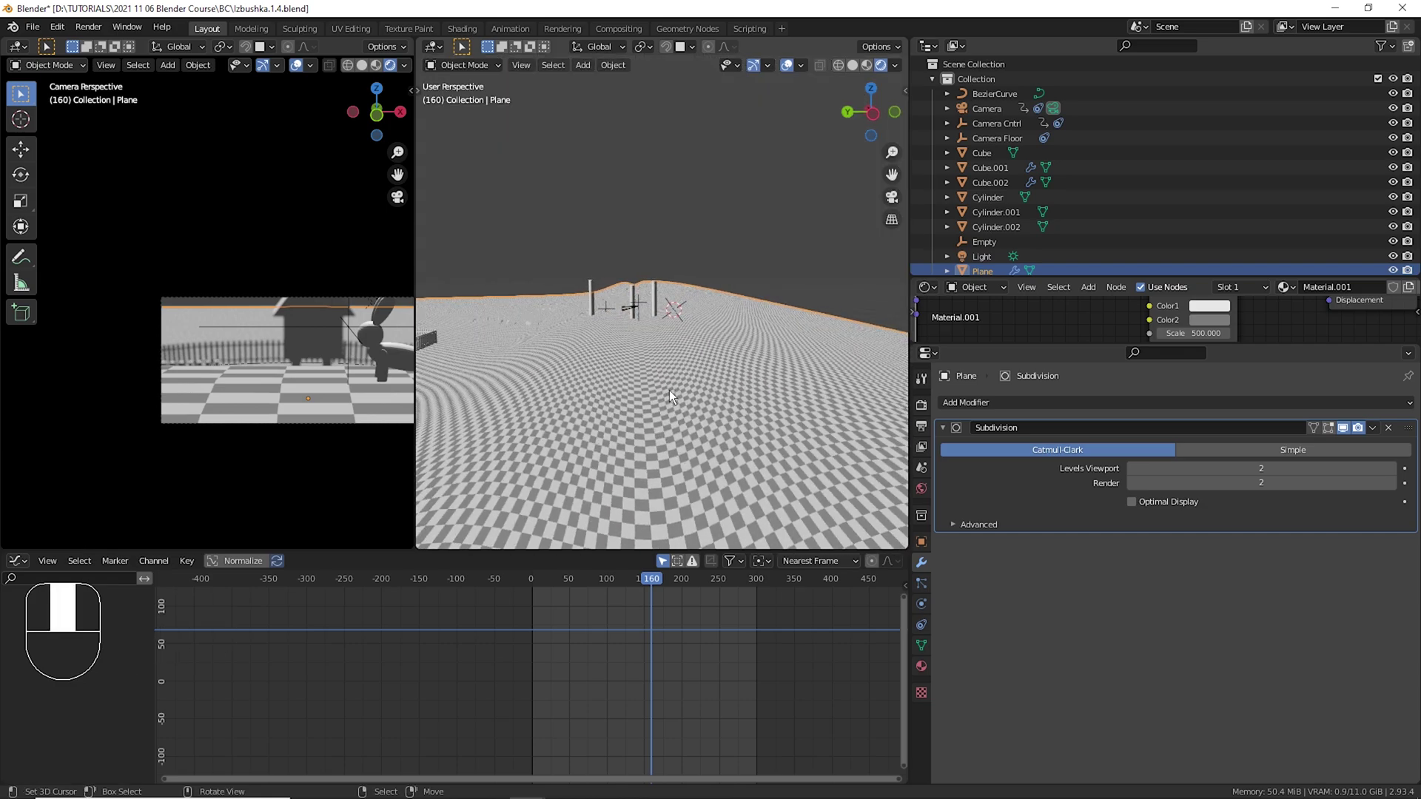
{"action": "left_click_drag", "start_coordinate": [624, 354], "coordinate": [611, 333]}
{"action": "left_click_drag", "start_coordinate": [601, 412], "coordinate": [631, 388]}
{"action": "right_click", "coordinate": [595, 387]}
{"action": "key", "text": "KP_Decimal"}
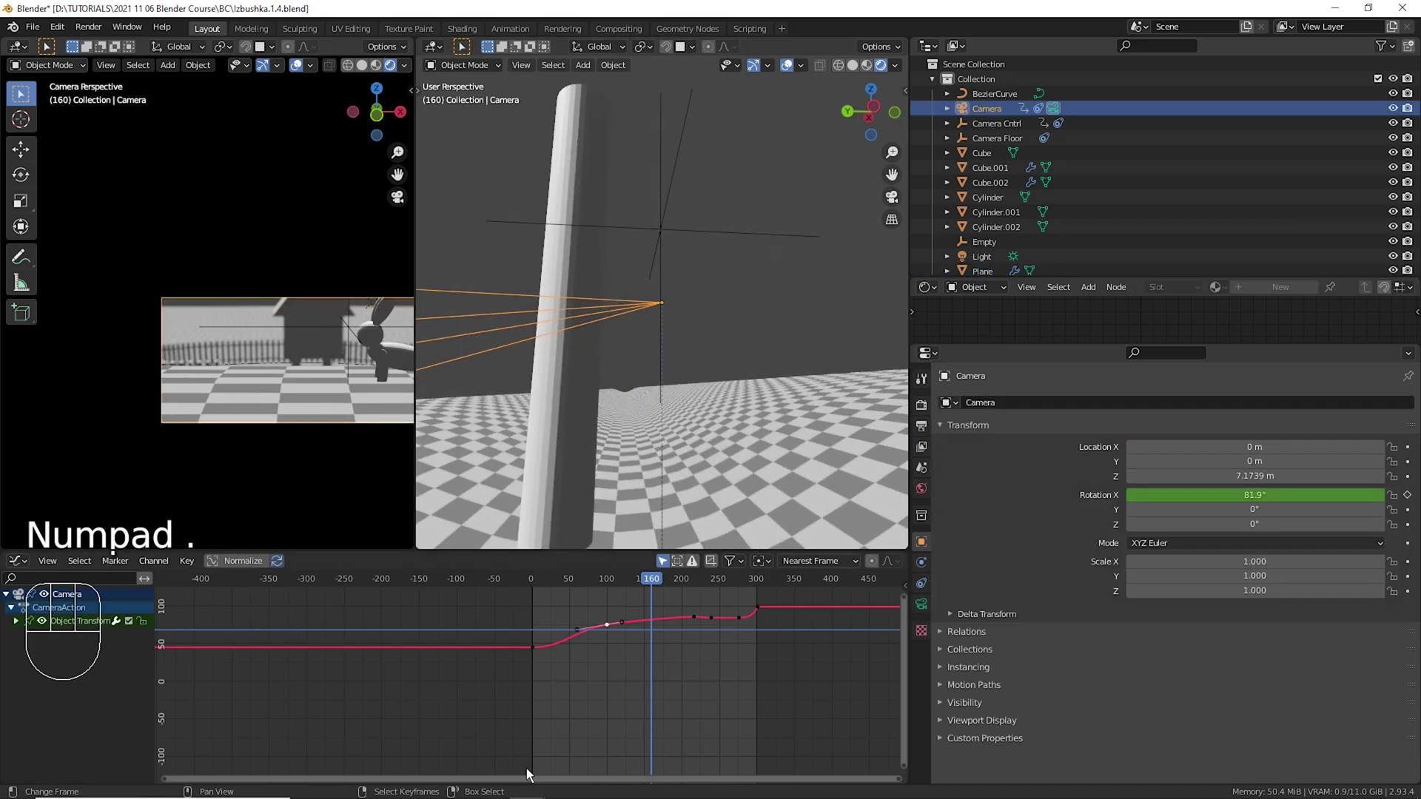
Play and stop the animation to check the camera's tilt, then select Cube.001.
{"action": "left_click_drag", "start_coordinate": [552, 699], "coordinate": [529, 679]}
{"action": "key", "text": "space"}
{"action": "left_click_drag", "start_coordinate": [324, 436], "coordinate": [222, 417]}
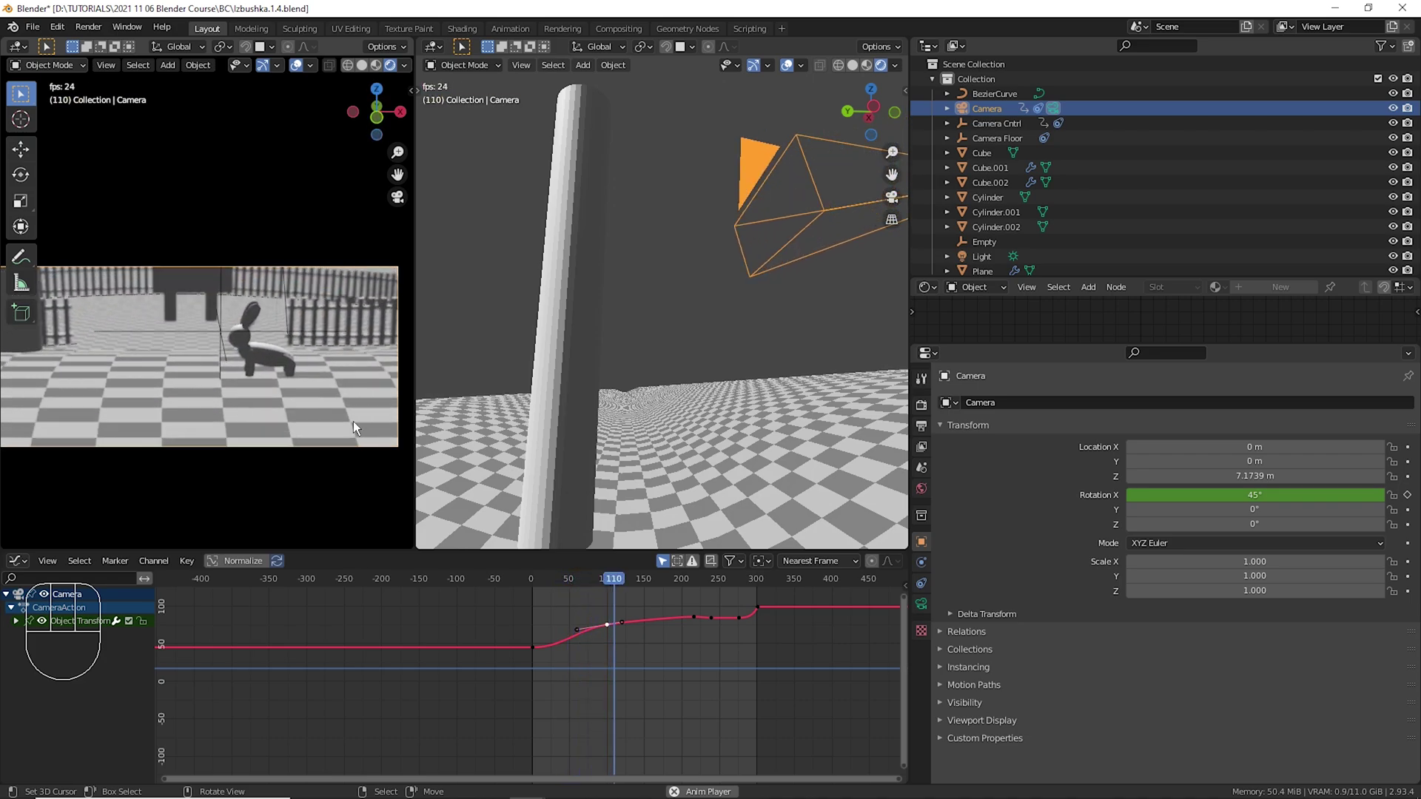
{"action": "key", "text": "space"}
{"action": "right_click", "coordinate": [284, 359]}
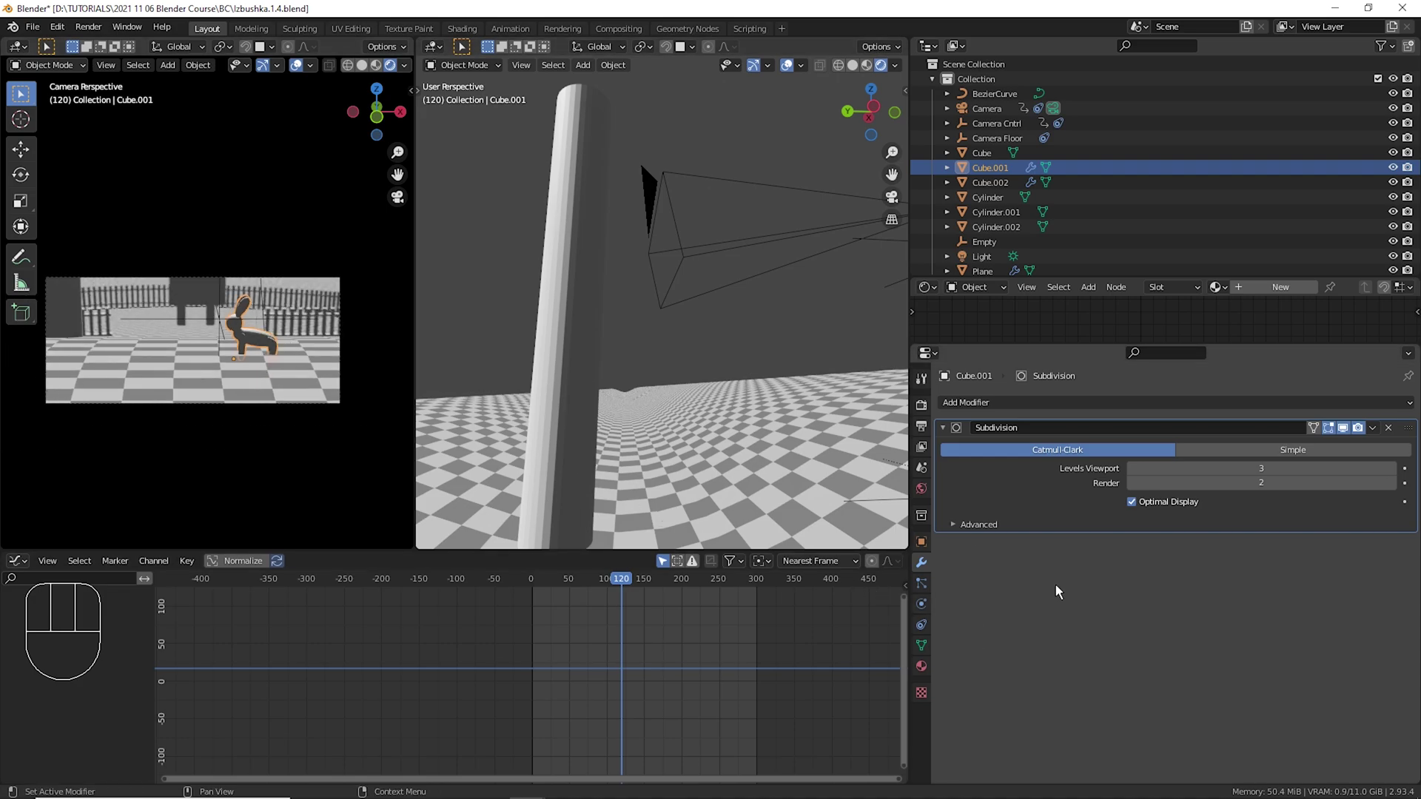
Show Cube.001's Shrinkwrap-to-Plane constraint in the constraints properties.
{"action": "left_click_drag", "start_coordinate": [1018, 422], "coordinate": [1289, 559]}
{"action": "left_click", "coordinate": [1402, 457]}
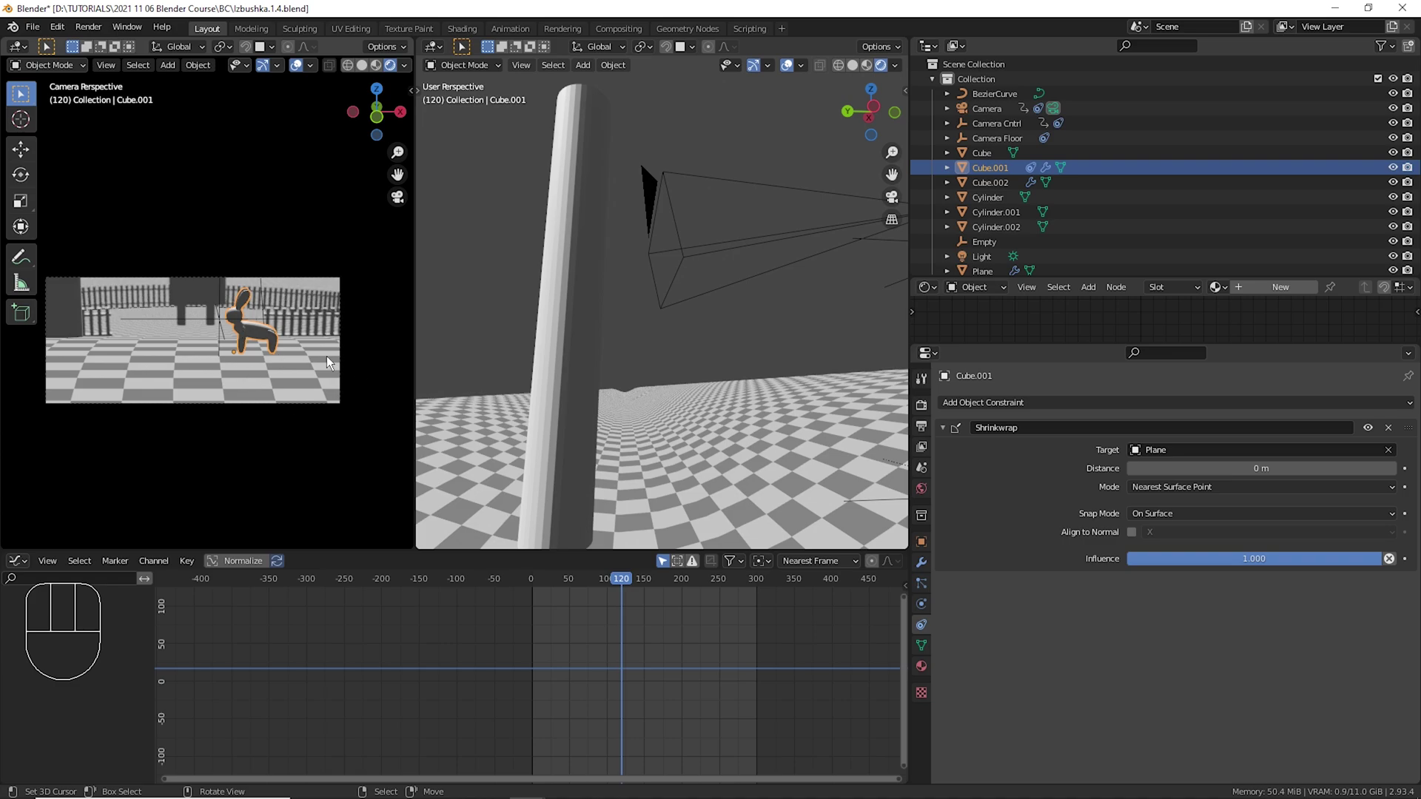
{"action": "middle_click", "coordinate": [311, 330]}
{"action": "left_click_drag", "start_coordinate": [292, 335], "coordinate": [300, 339]}
Select Cylinder, Cylinder.001 and Cylinder.002 and orbit down near the ground.
{"action": "right_click", "coordinate": [165, 272]}
{"action": "right_click", "coordinate": [331, 276]}
{"action": "right_click", "coordinate": [382, 332]}
{"action": "left_click_drag", "start_coordinate": [282, 313], "coordinate": [317, 319]}
{"action": "left_click_drag", "start_coordinate": [298, 315], "coordinate": [287, 311]}
{"action": "left_click_drag", "start_coordinate": [243, 291], "coordinate": [266, 298]}
{"action": "left_click_drag", "start_coordinate": [264, 316], "coordinate": [270, 288]}
{"action": "middle_click", "coordinate": [301, 286]}
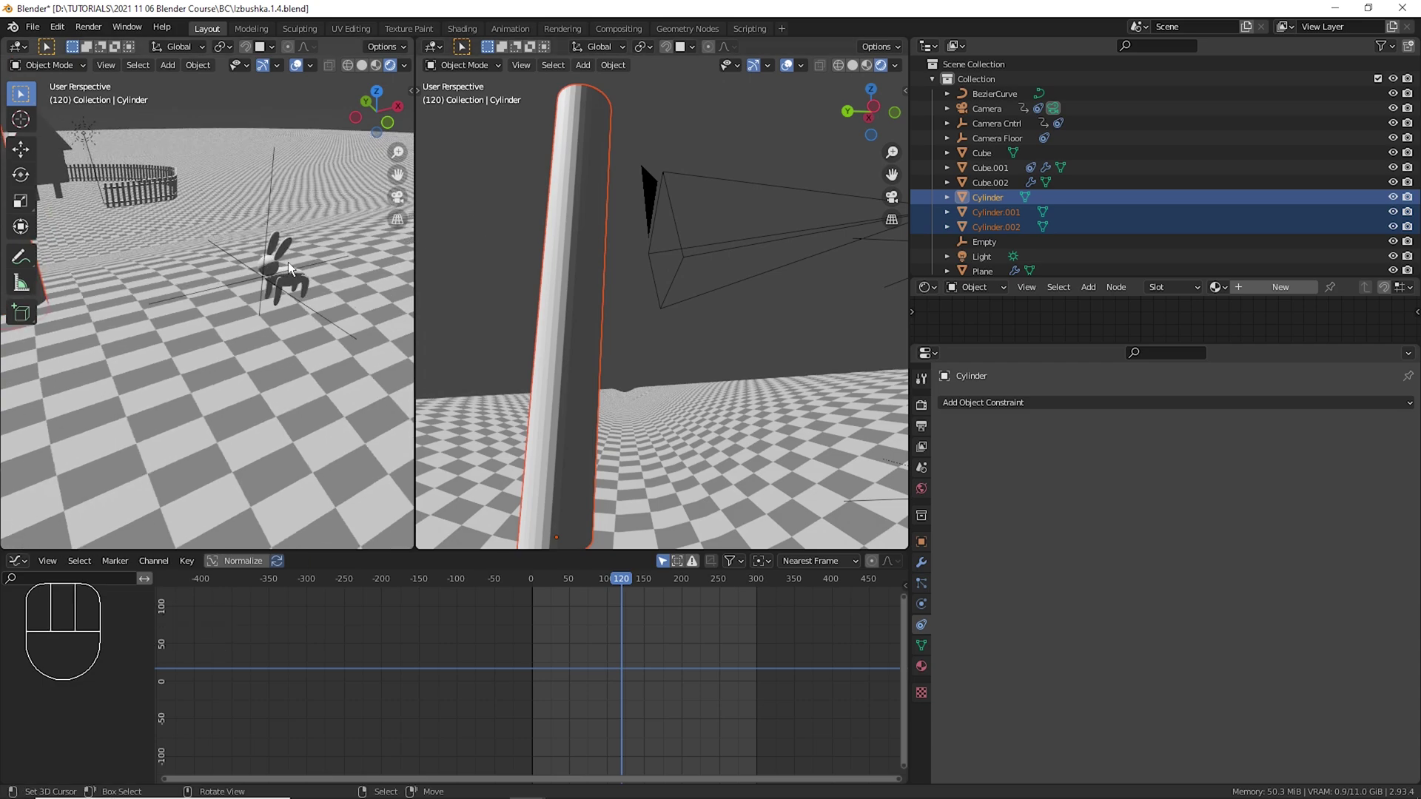
Add Cube.001 to the selection and copy its Shrinkwrap constraint onto the three cylinders.
{"action": "right_click", "coordinate": [288, 266]}
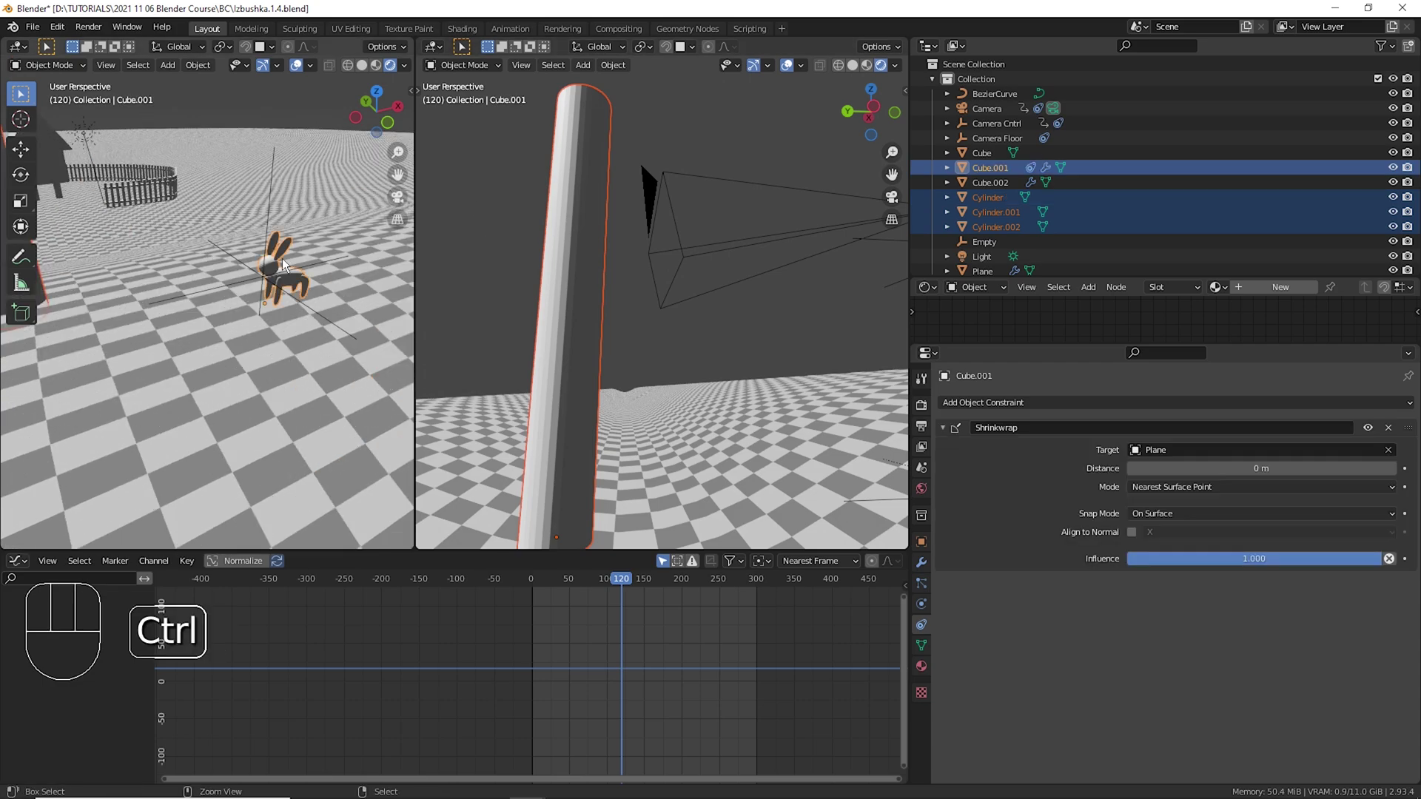
{"action": "key", "text": "ctrl+c"}
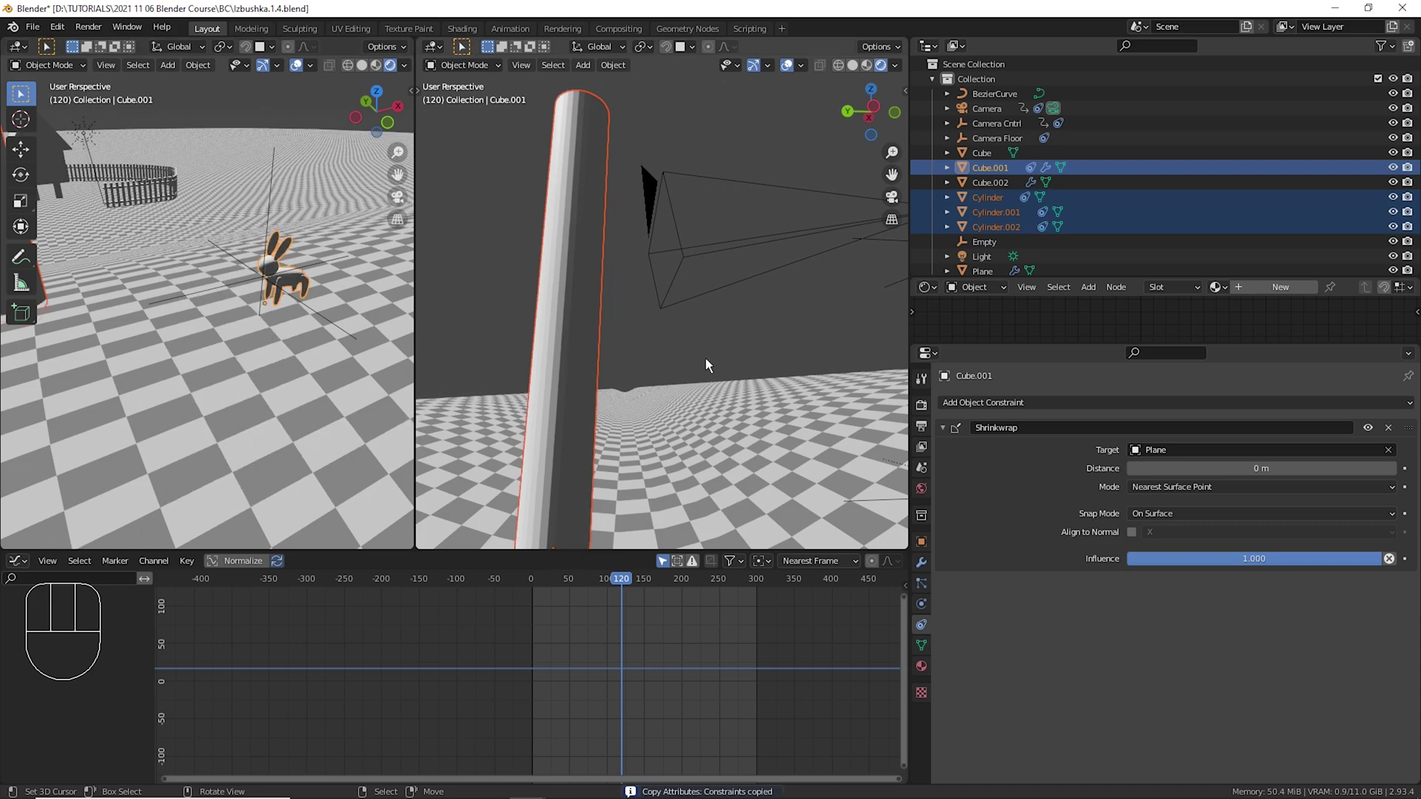
{"action": "left_click_drag", "start_coordinate": [744, 355], "coordinate": [586, 349]}
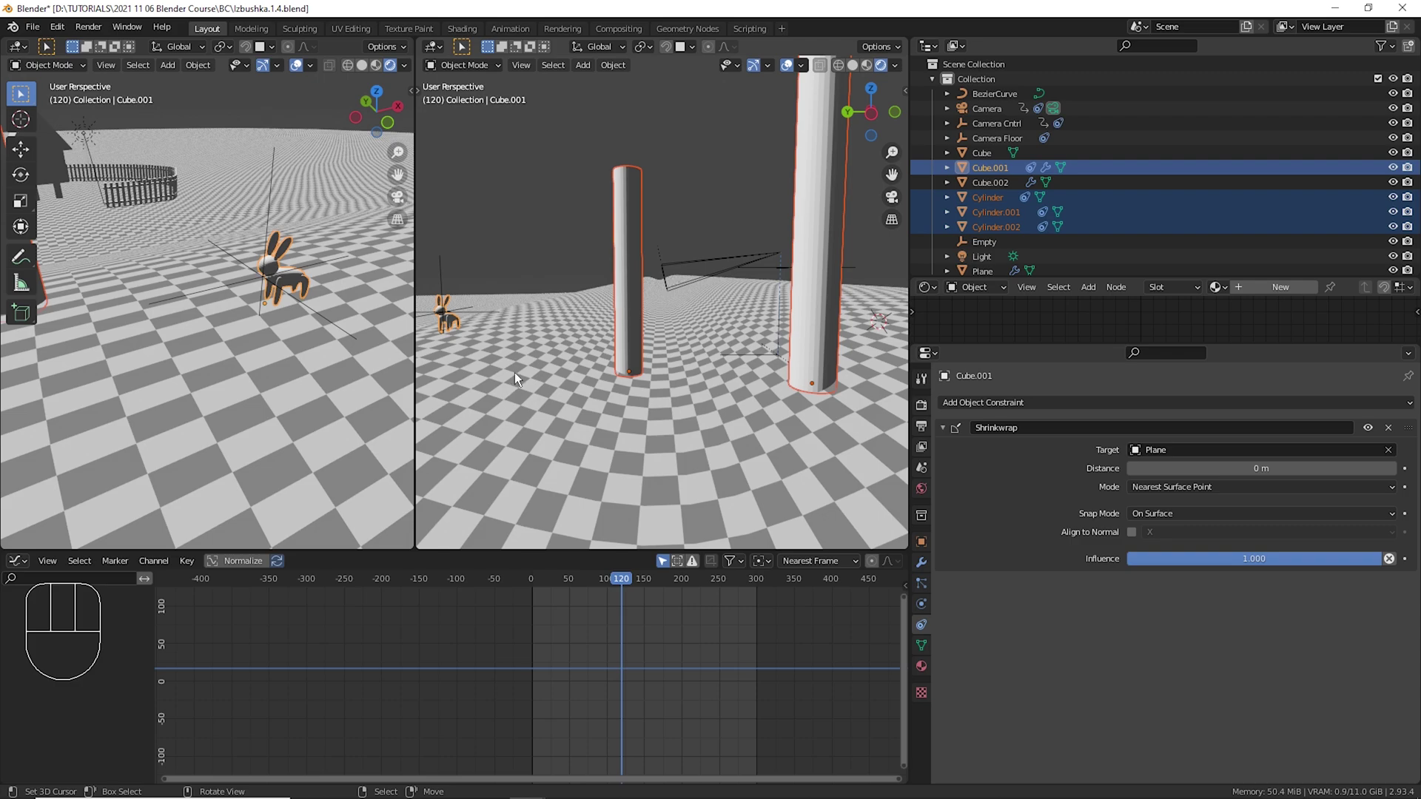
Check the scene through the camera from an early frame and reframe on the cylinders.
{"action": "key", "text": "KP_0"}
{"action": "left_click_drag", "start_coordinate": [549, 659], "coordinate": [559, 660]}
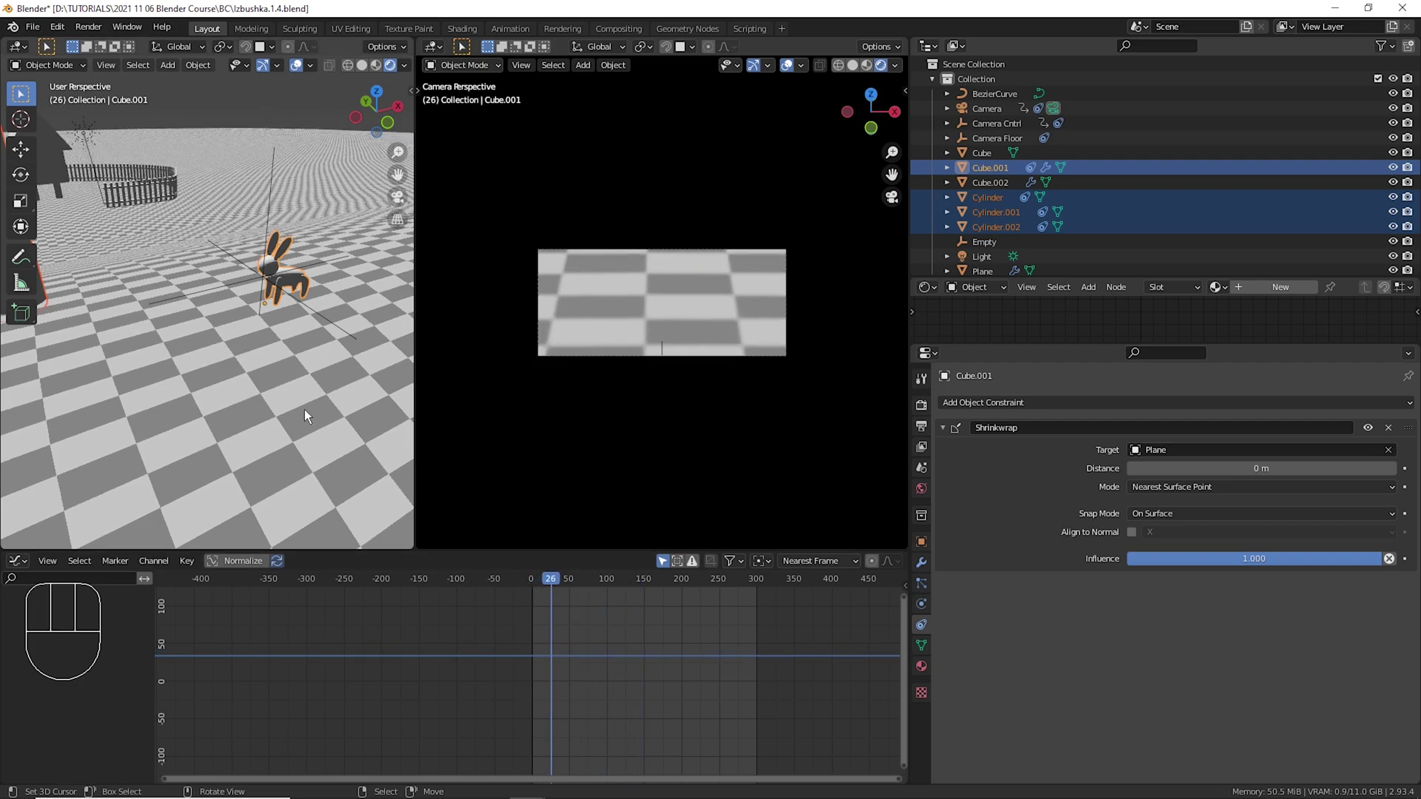
{"action": "key", "text": "KP_0"}
{"action": "middle_click", "coordinate": [661, 385]}
{"action": "left_click_drag", "start_coordinate": [668, 331], "coordinate": [715, 316]}
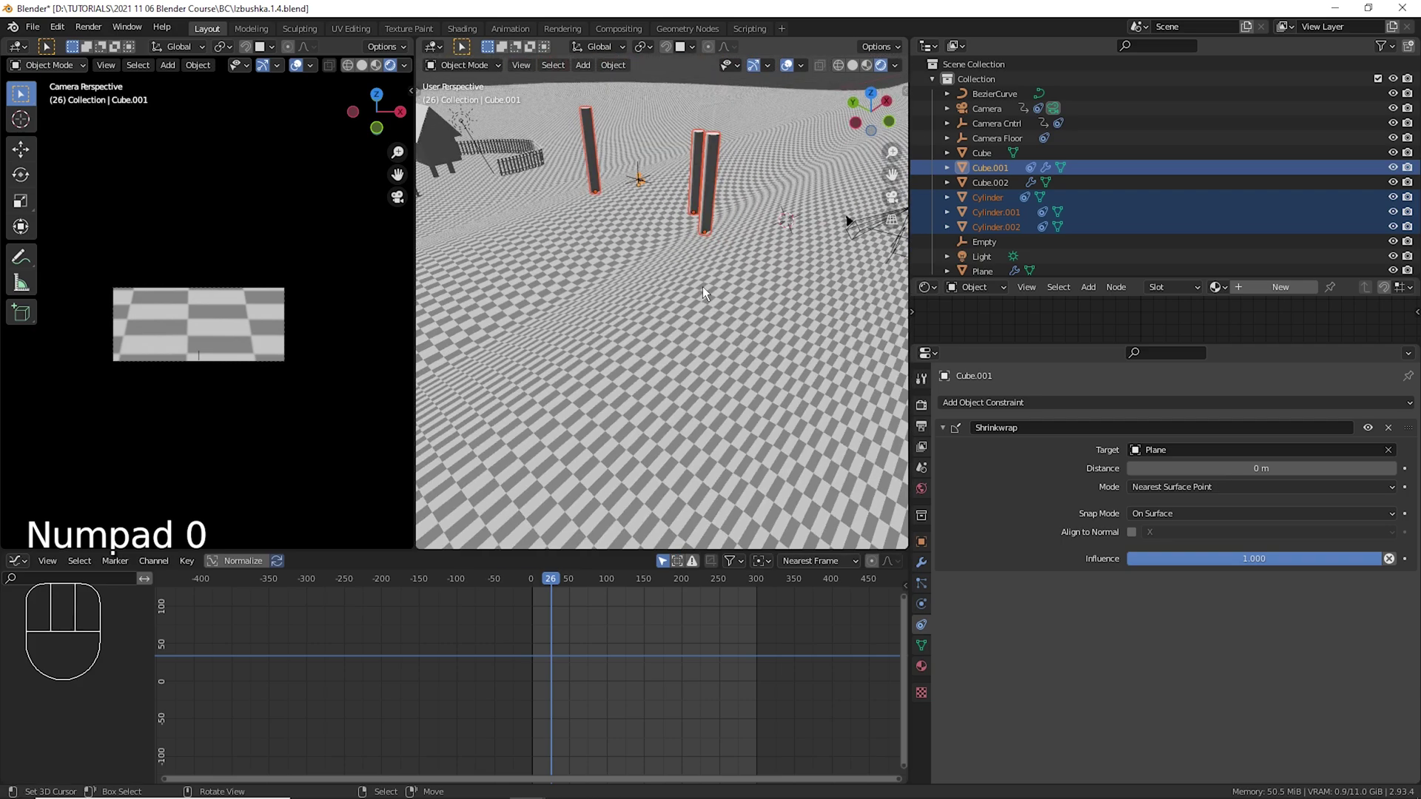
{"action": "key", "text": "KP_Enter"}
{"action": "key", "text": "KP_Decimal"}
{"action": "middle_click", "coordinate": [771, 271]}
{"action": "left_click_drag", "start_coordinate": [751, 210], "coordinate": [721, 174]}
Play the animation twice to watch the cylinders ride the terrain, then scrub back.
{"action": "left_click", "coordinate": [513, 640]}
{"action": "key", "text": "space"}
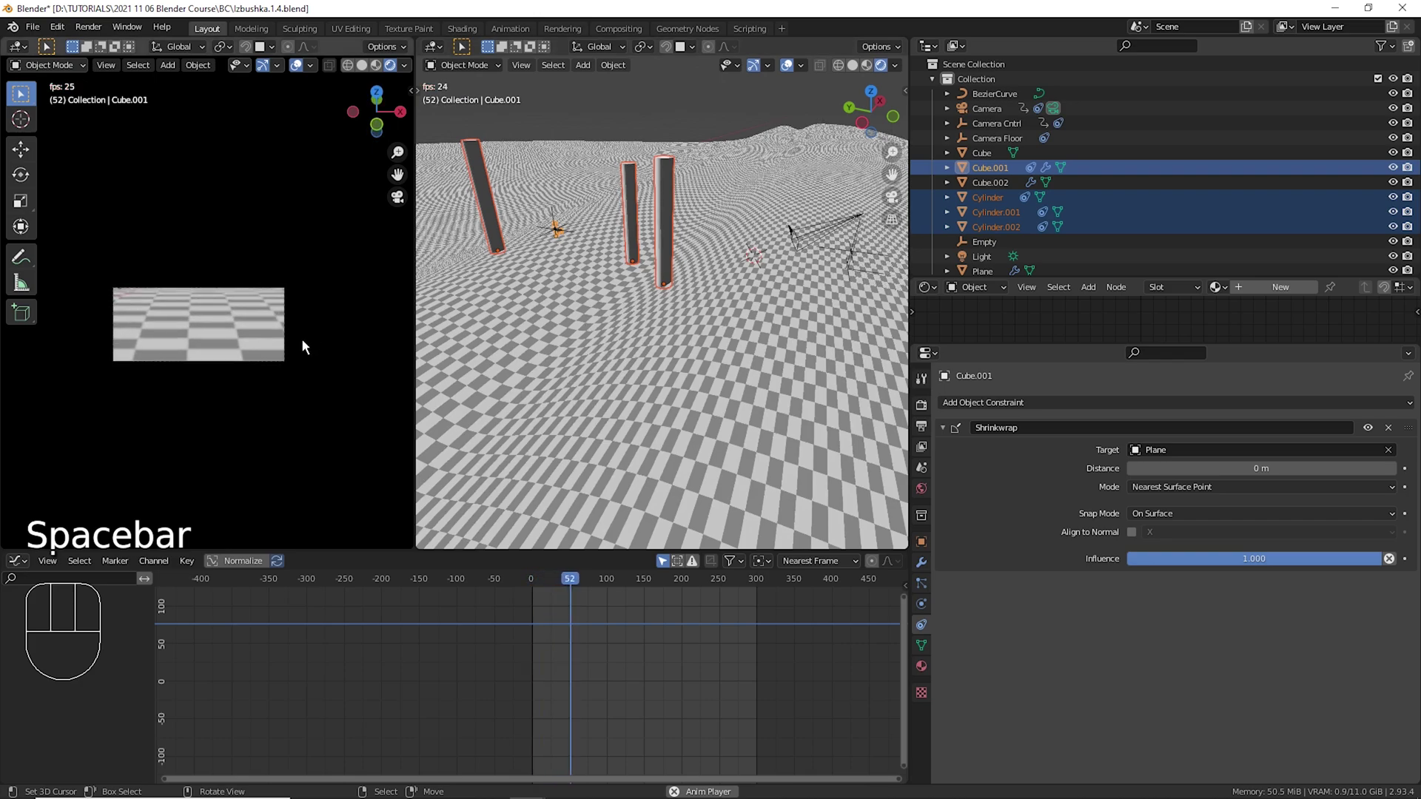
{"action": "key", "text": "space"}
{"action": "left_click", "coordinate": [539, 650]}
{"action": "key", "text": "space"}
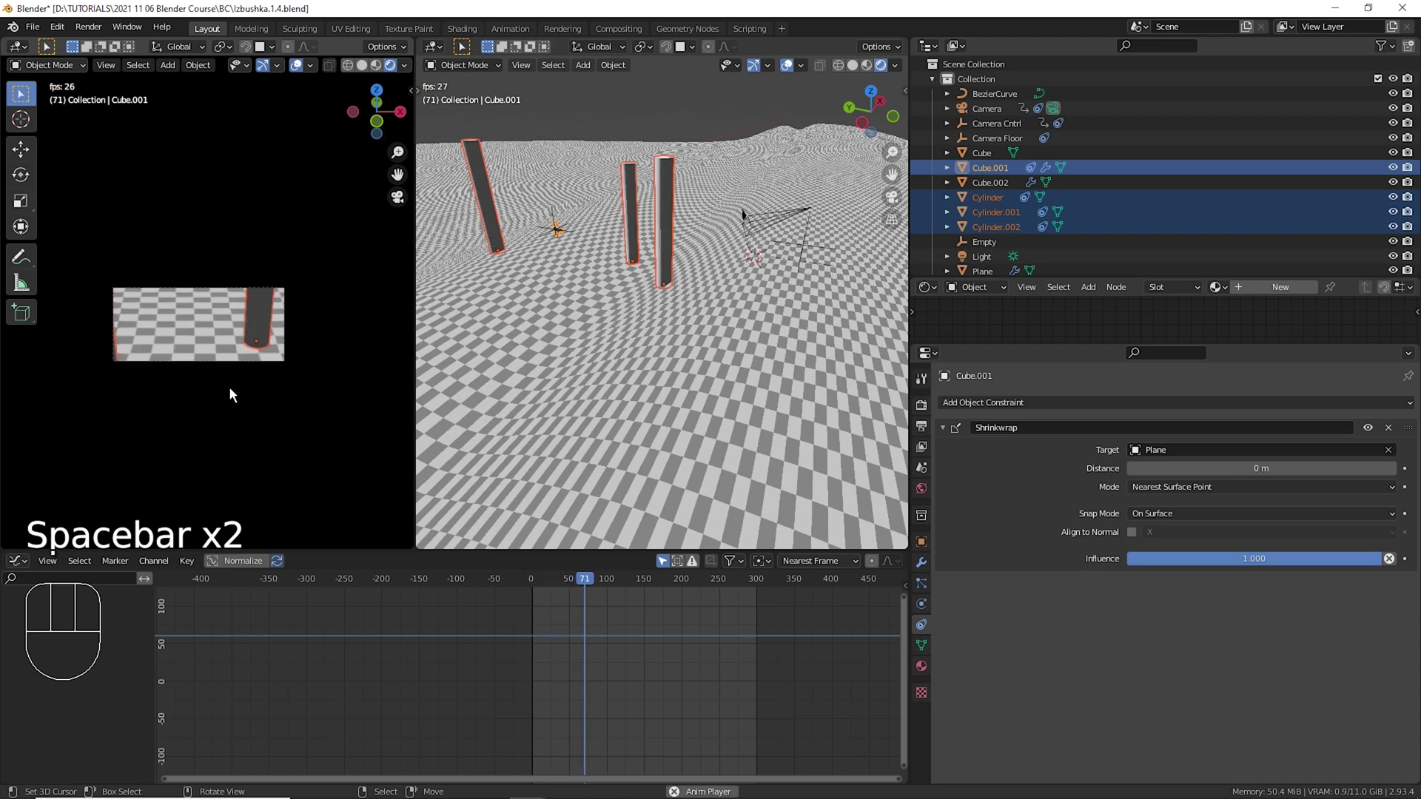
{"action": "key", "text": "space"}
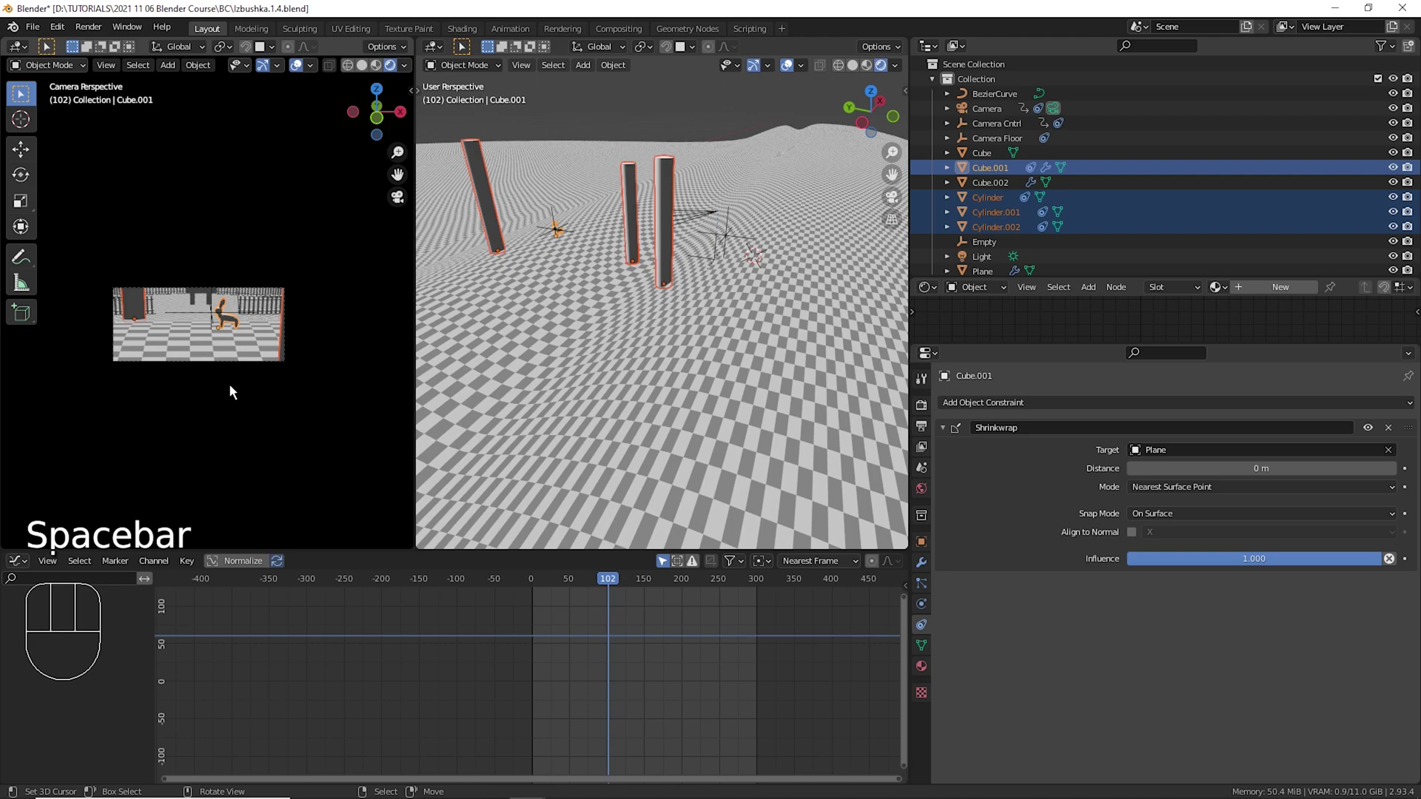
{"action": "left_click_drag", "start_coordinate": [529, 623], "coordinate": [427, 502]}
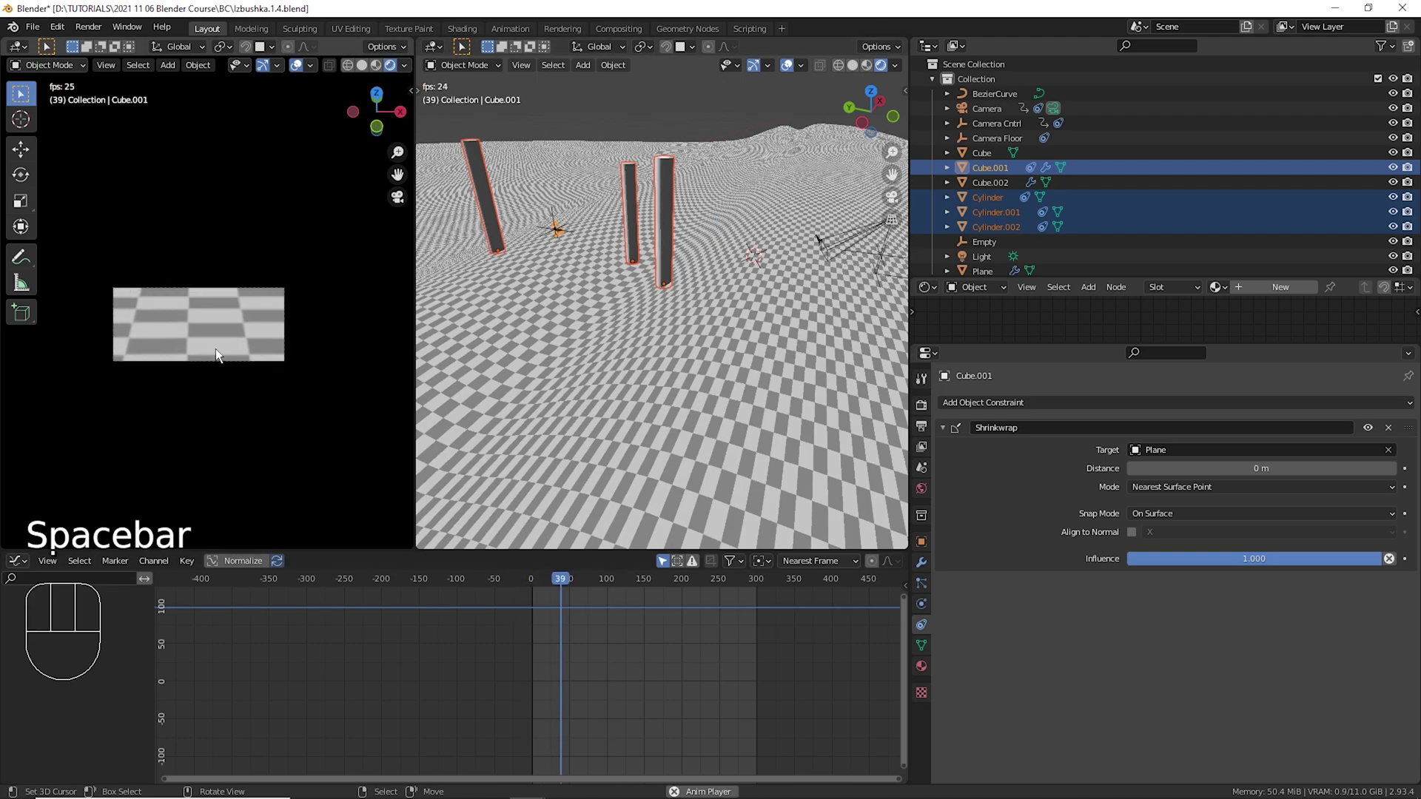
{"action": "left_click_drag", "start_coordinate": [572, 642], "coordinate": [382, 527]}
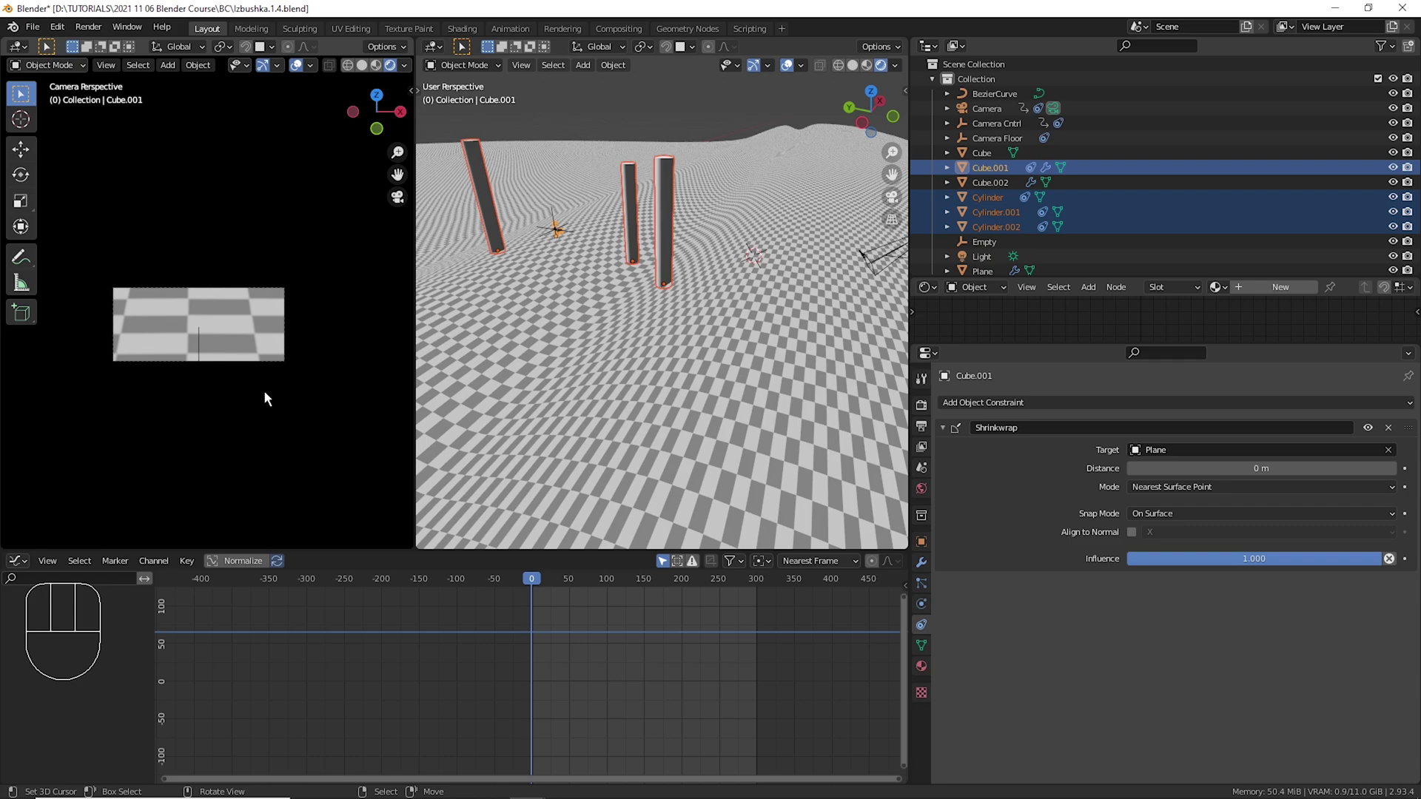
{"action": "left_click_drag", "start_coordinate": [826, 305], "coordinate": [801, 302]}
Select Camera Cntrl and scale a group of its keyframes, checking the timing in playback.
{"action": "right_click", "coordinate": [806, 288]}
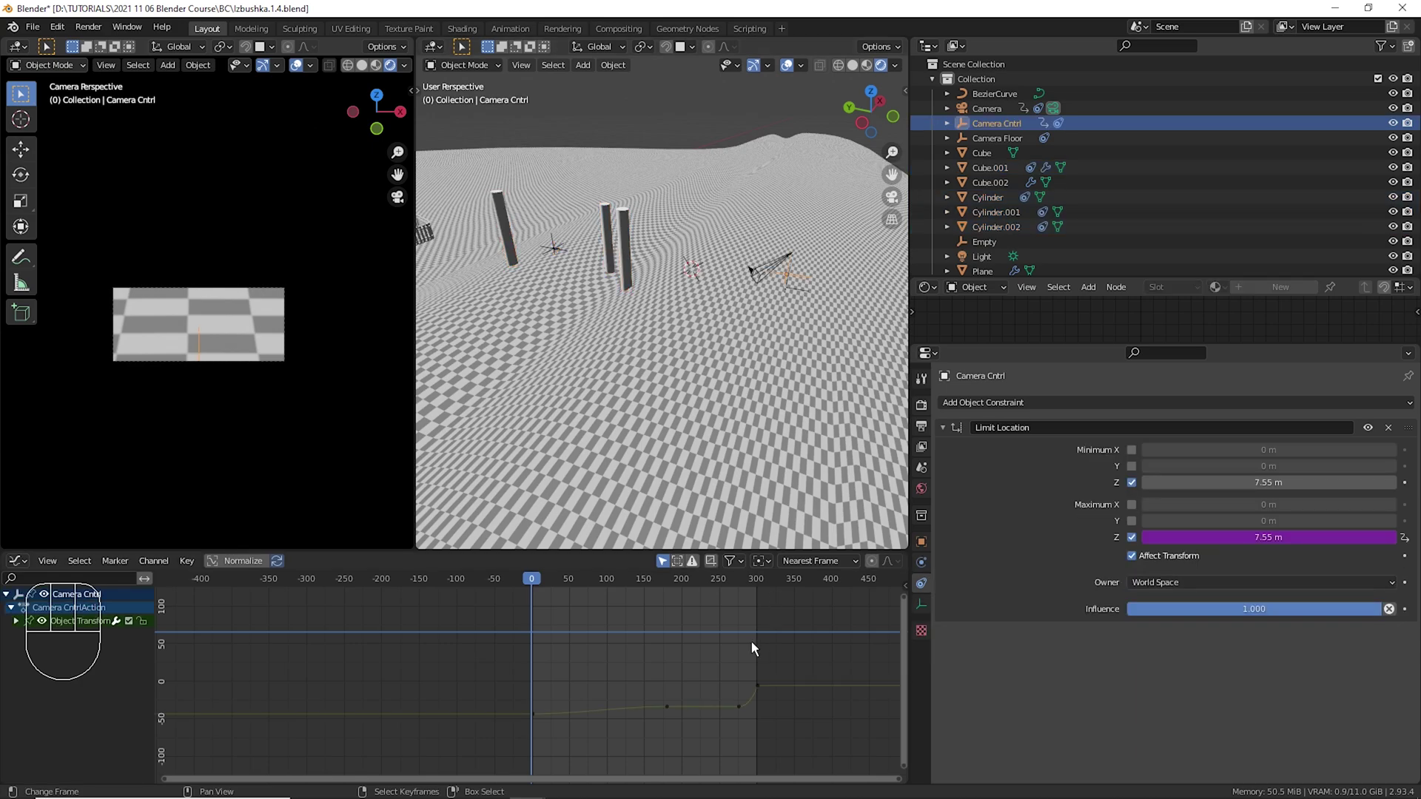
{"action": "left_click_drag", "start_coordinate": [529, 704], "coordinate": [591, 749]}
{"action": "key", "text": "s"}
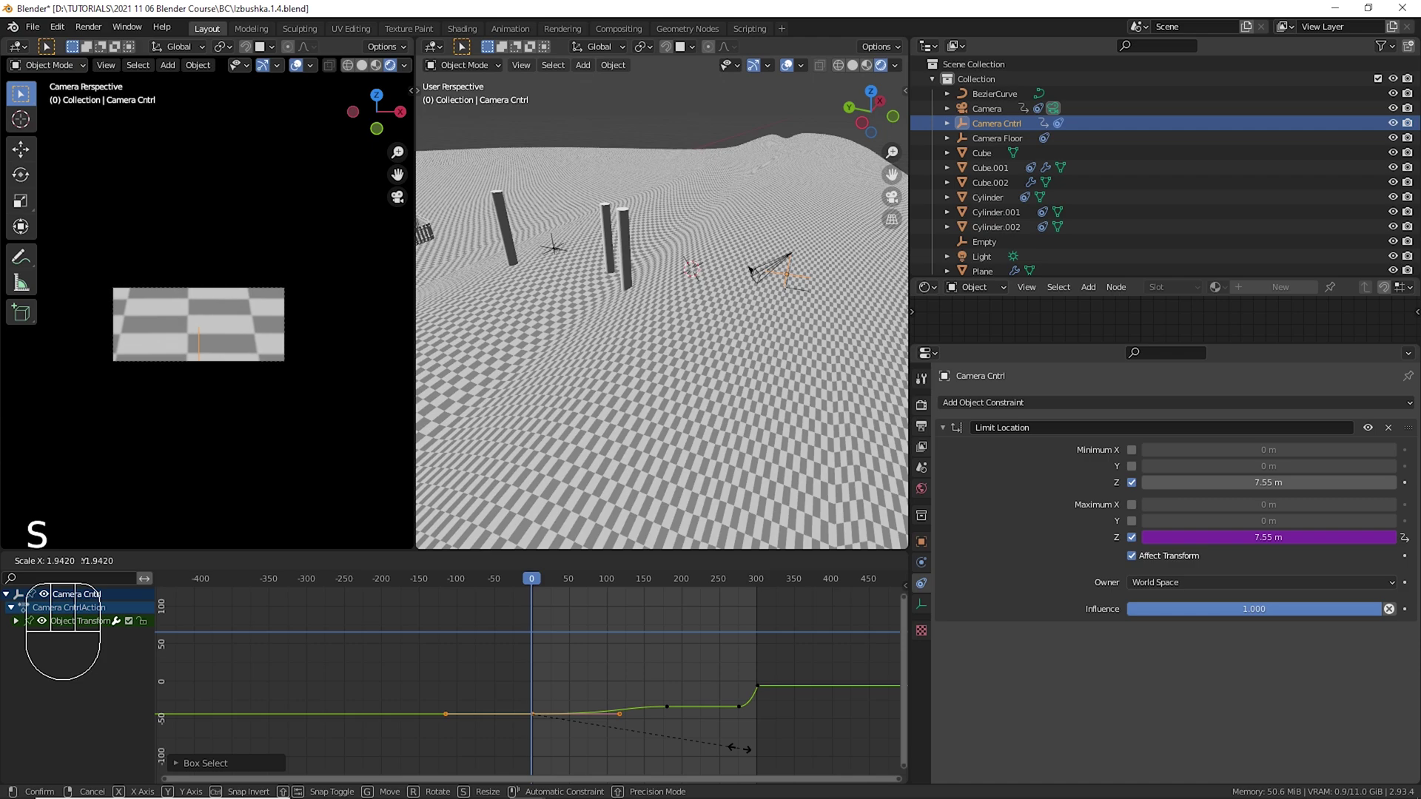
{"action": "key", "text": "space"}
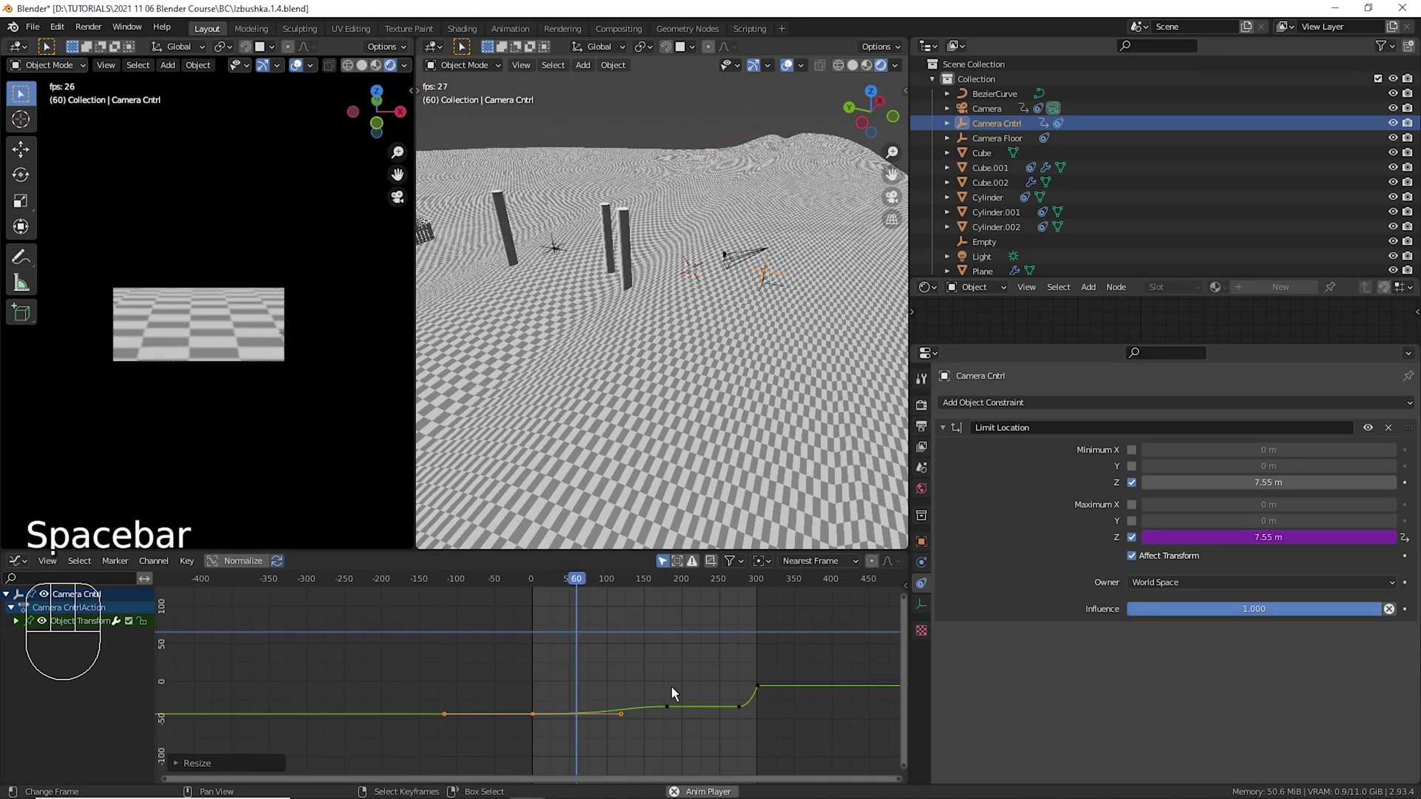
{"action": "key", "text": "s"}
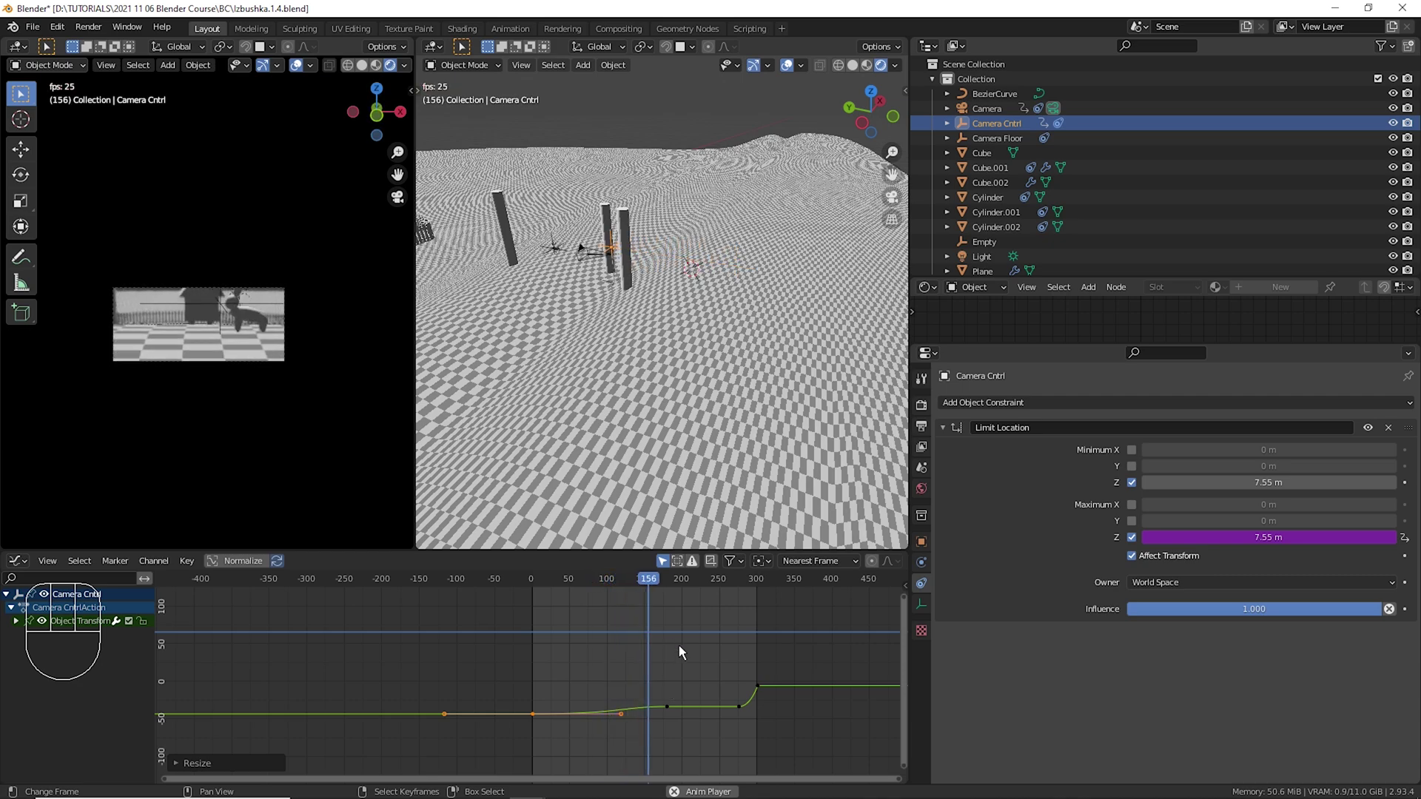
{"action": "key", "text": "space"}
Move and scale further Camera Cntrl keyframes to reshape its motion curve.
{"action": "left_click_drag", "start_coordinate": [673, 705], "coordinate": [694, 735]}
{"action": "key", "text": "g"}
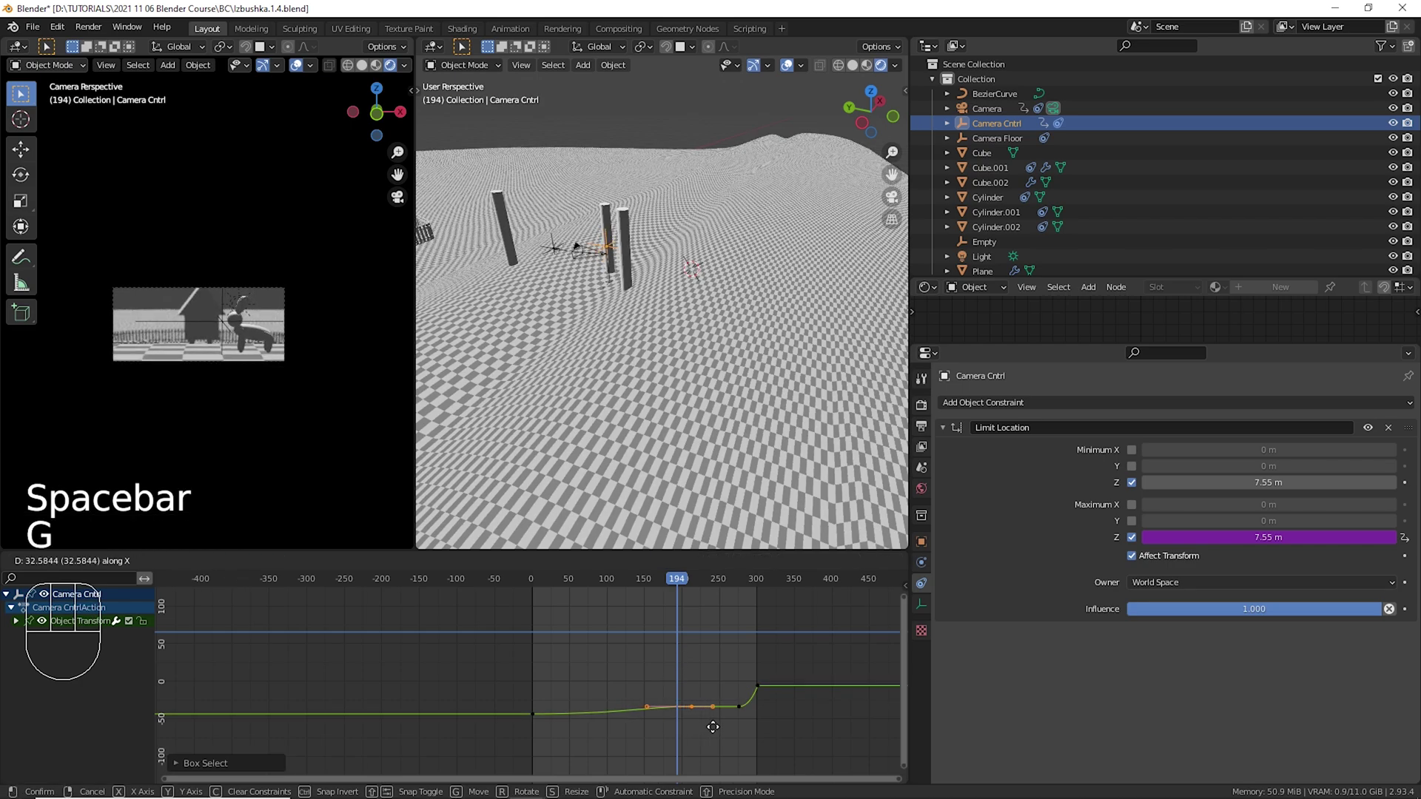
{"action": "left_click", "coordinate": [531, 679]}
{"action": "key", "text": "space"}
{"action": "key", "text": "space"}
{"action": "right_click", "coordinate": [535, 733]}
{"action": "right_click", "coordinate": [547, 726]}
{"action": "key", "text": "s"}
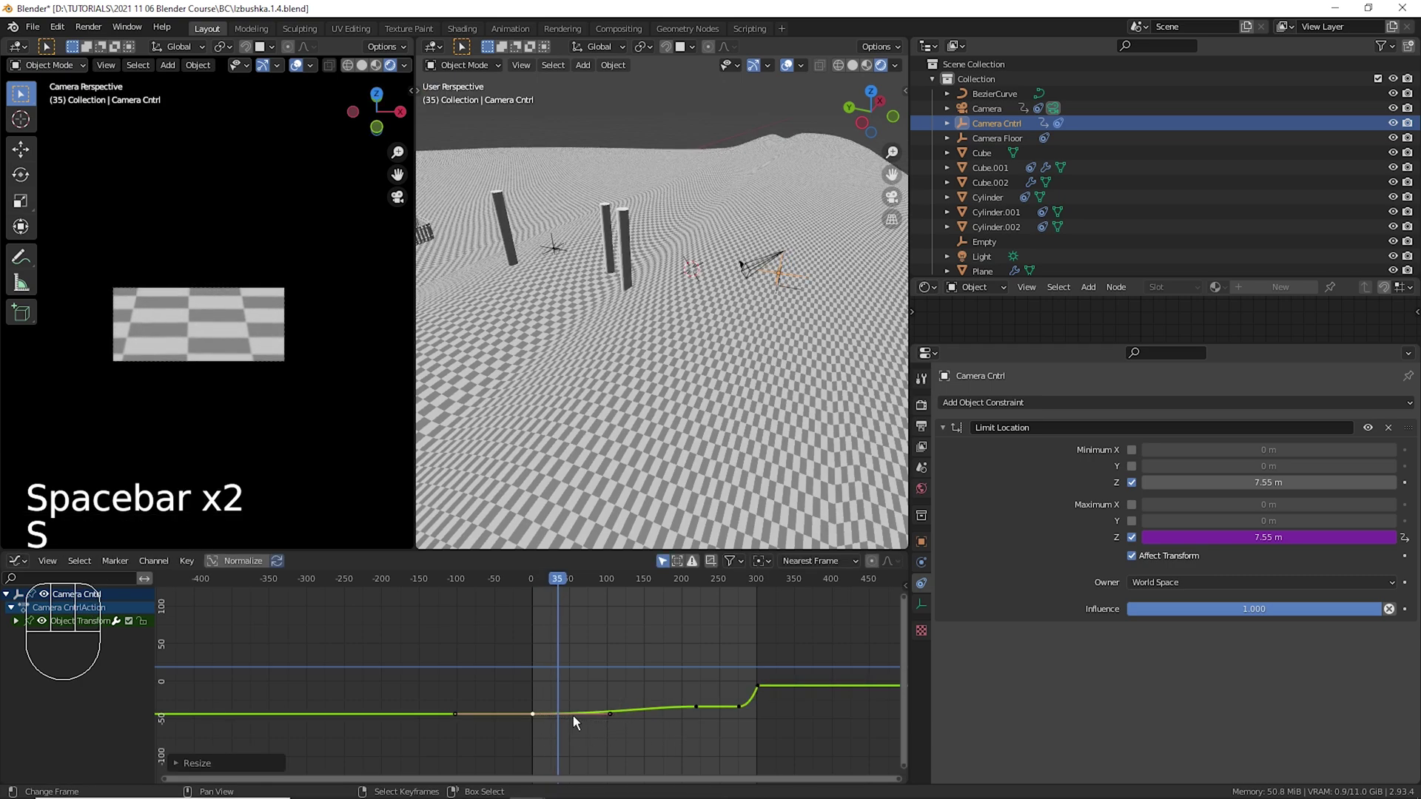
{"action": "left_click", "coordinate": [525, 697]}
Preview the retimed camera move by playback and frame scrubbing, then select Cube.001.
{"action": "key", "text": "space"}
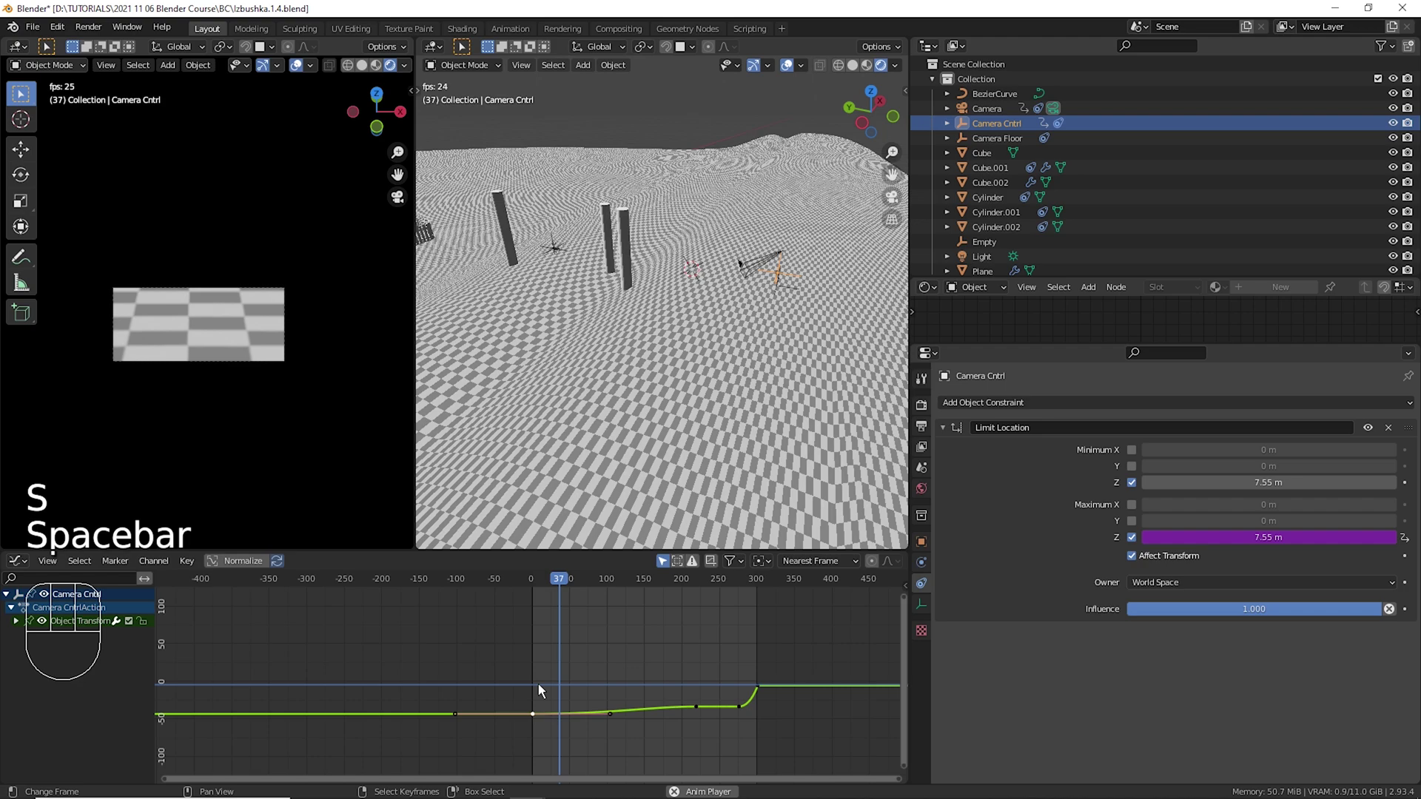
{"action": "key", "text": "s"}
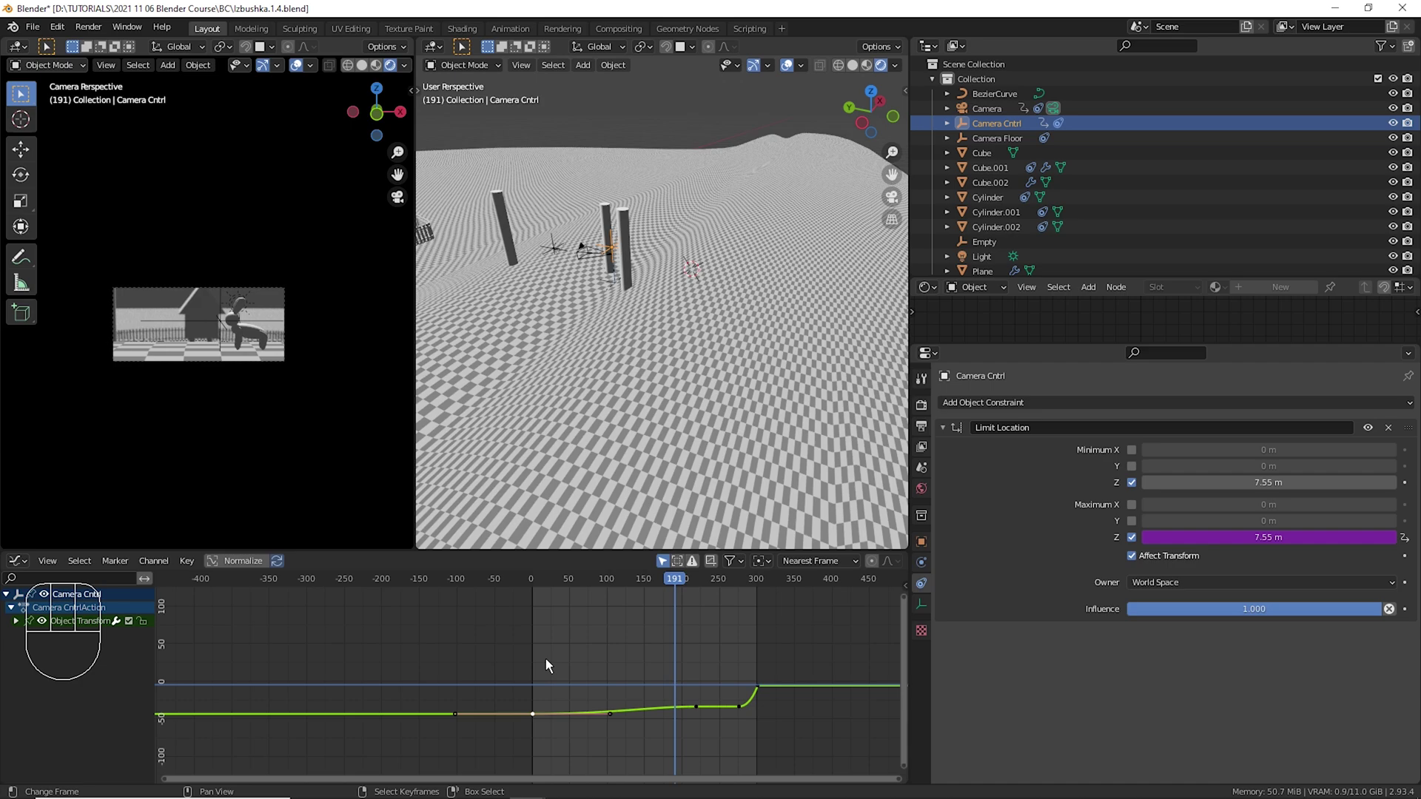
{"action": "left_click_drag", "start_coordinate": [538, 656], "coordinate": [617, 630]}
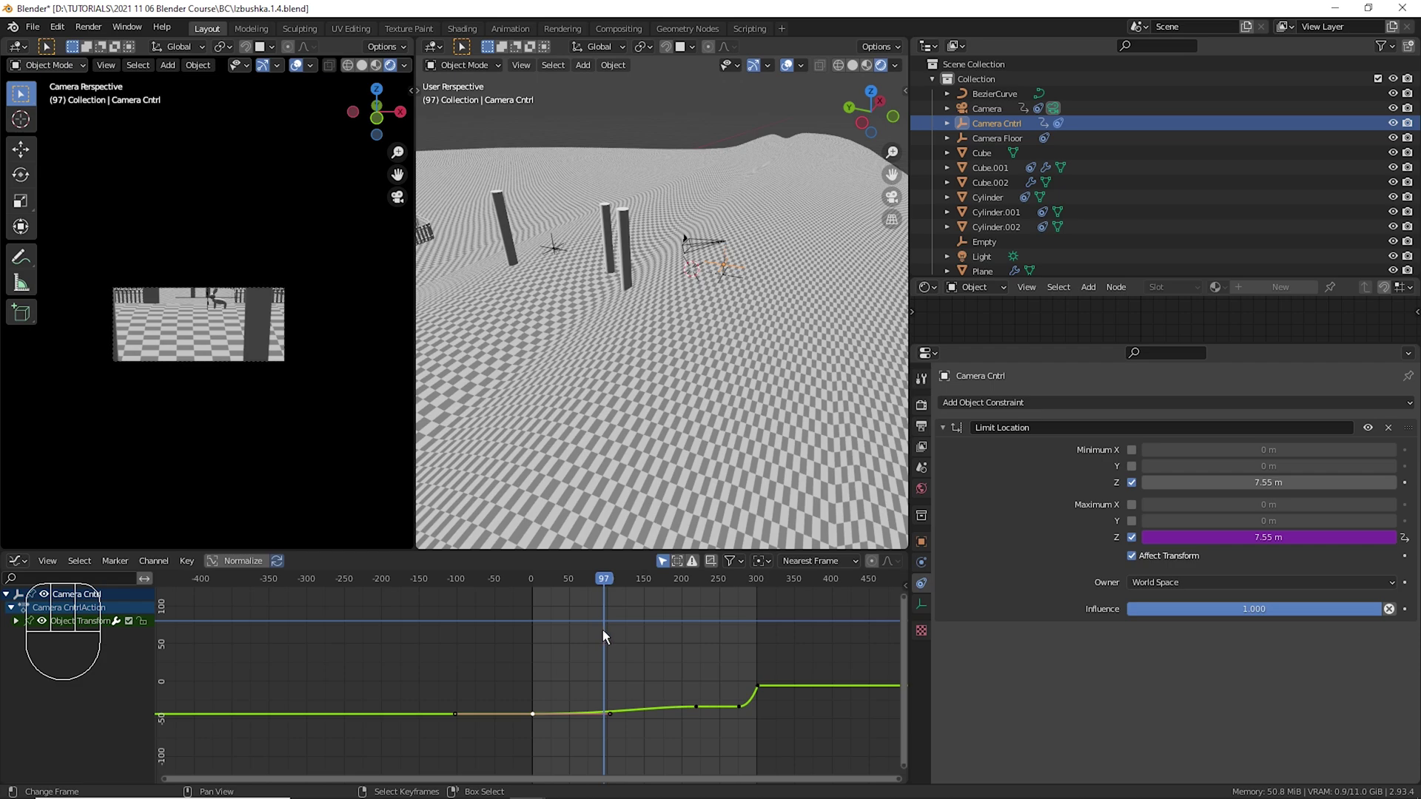
{"action": "left_click_drag", "start_coordinate": [568, 675], "coordinate": [609, 670]}
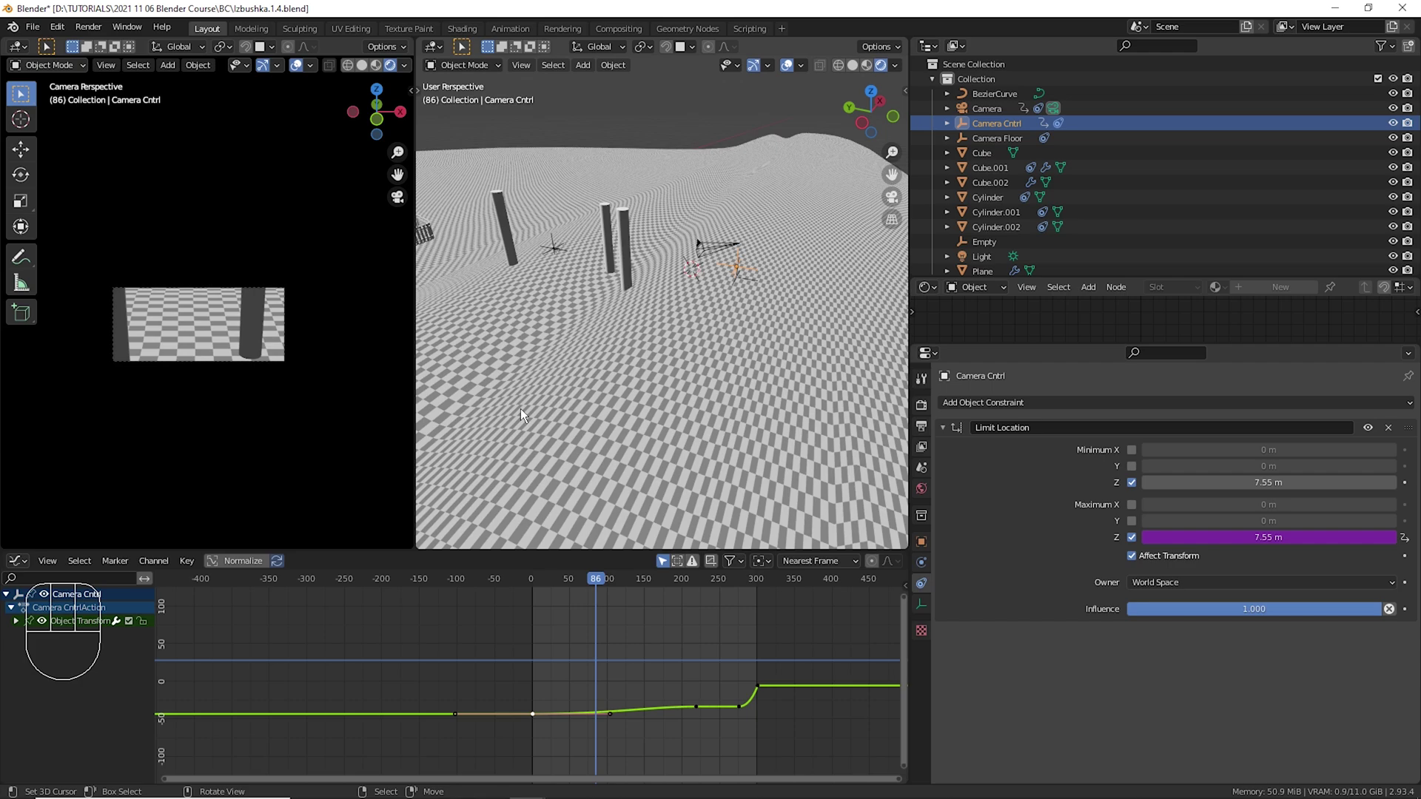
{"action": "left_click", "coordinate": [590, 647]}
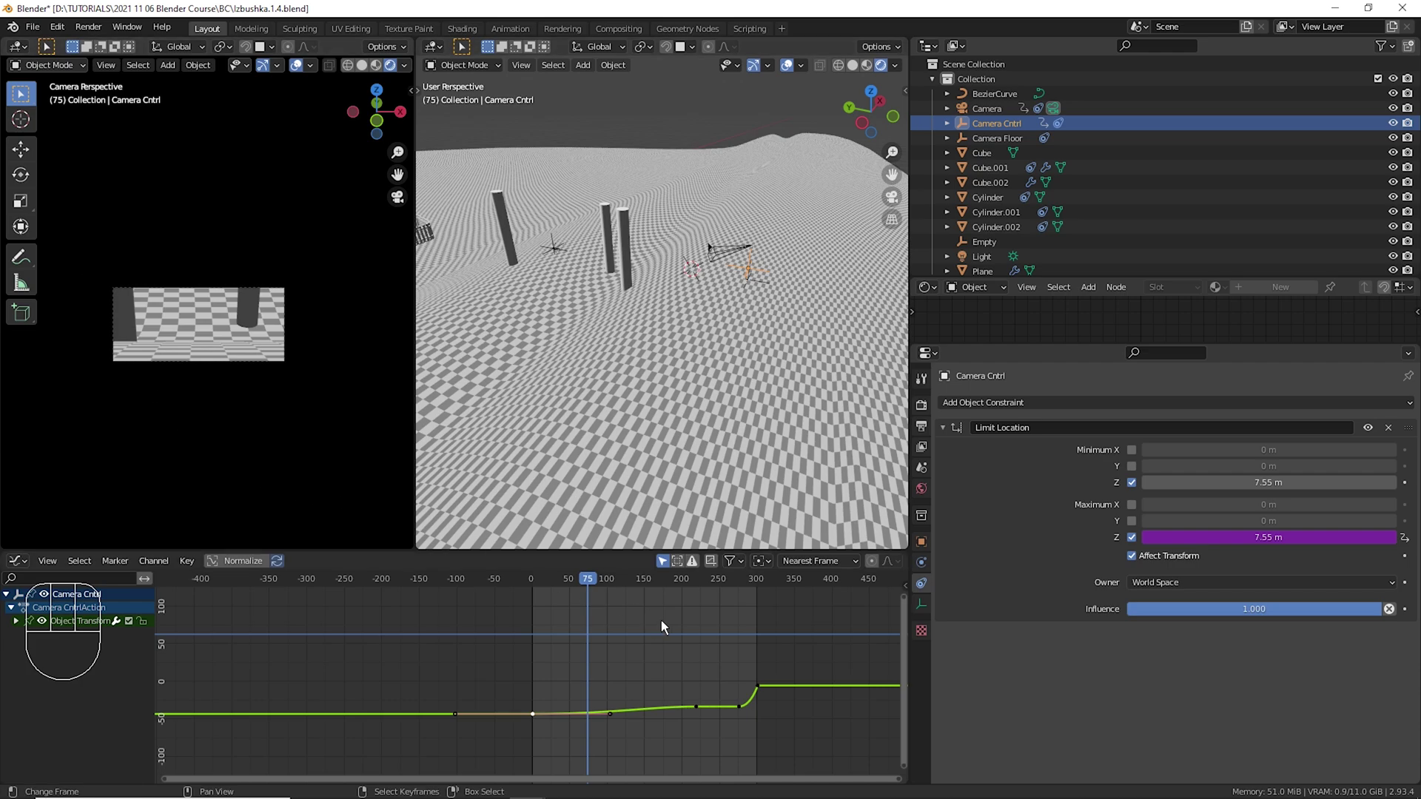
{"action": "left_click_drag", "start_coordinate": [628, 642], "coordinate": [697, 661]}
{"action": "right_click", "coordinate": [279, 357]}
{"action": "key", "text": "KP_Decimal"}
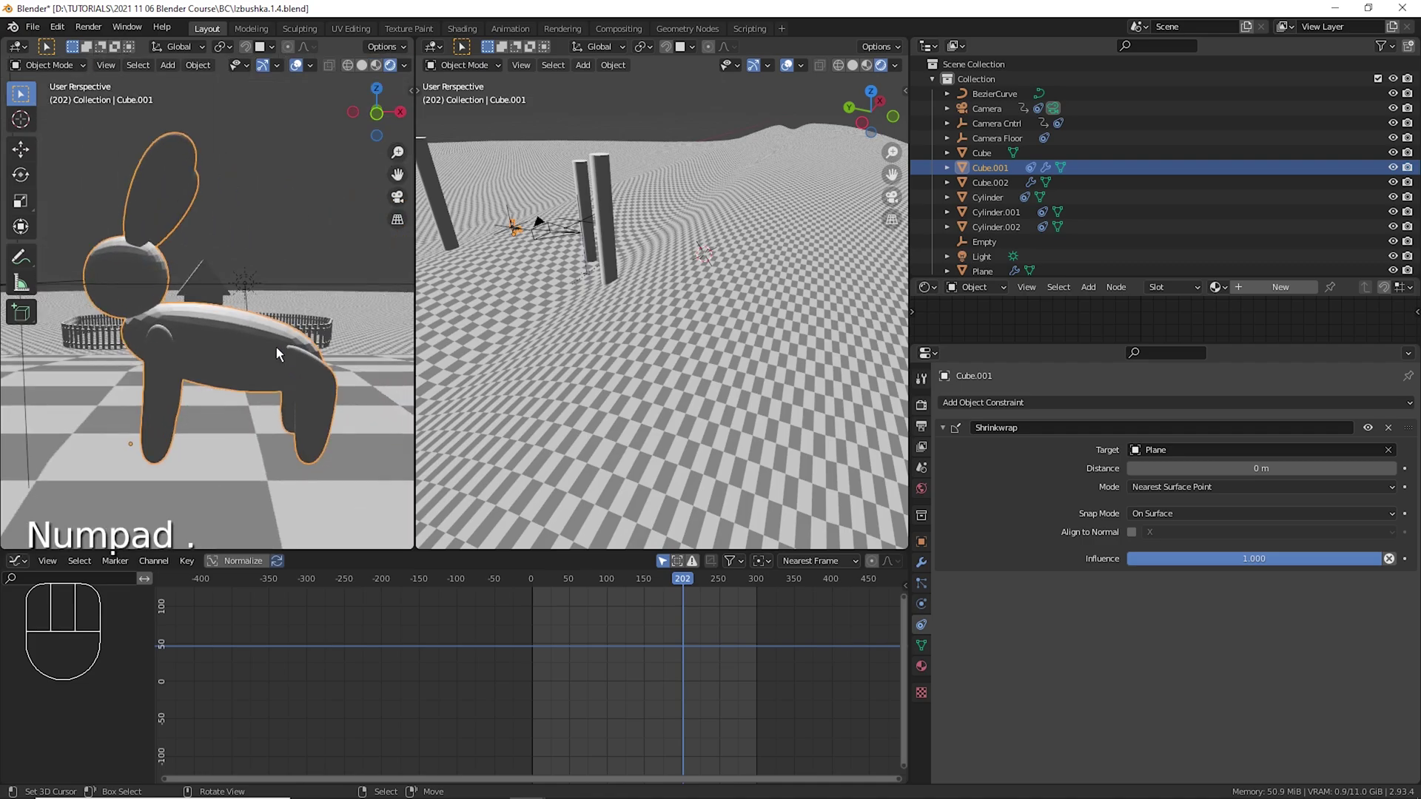
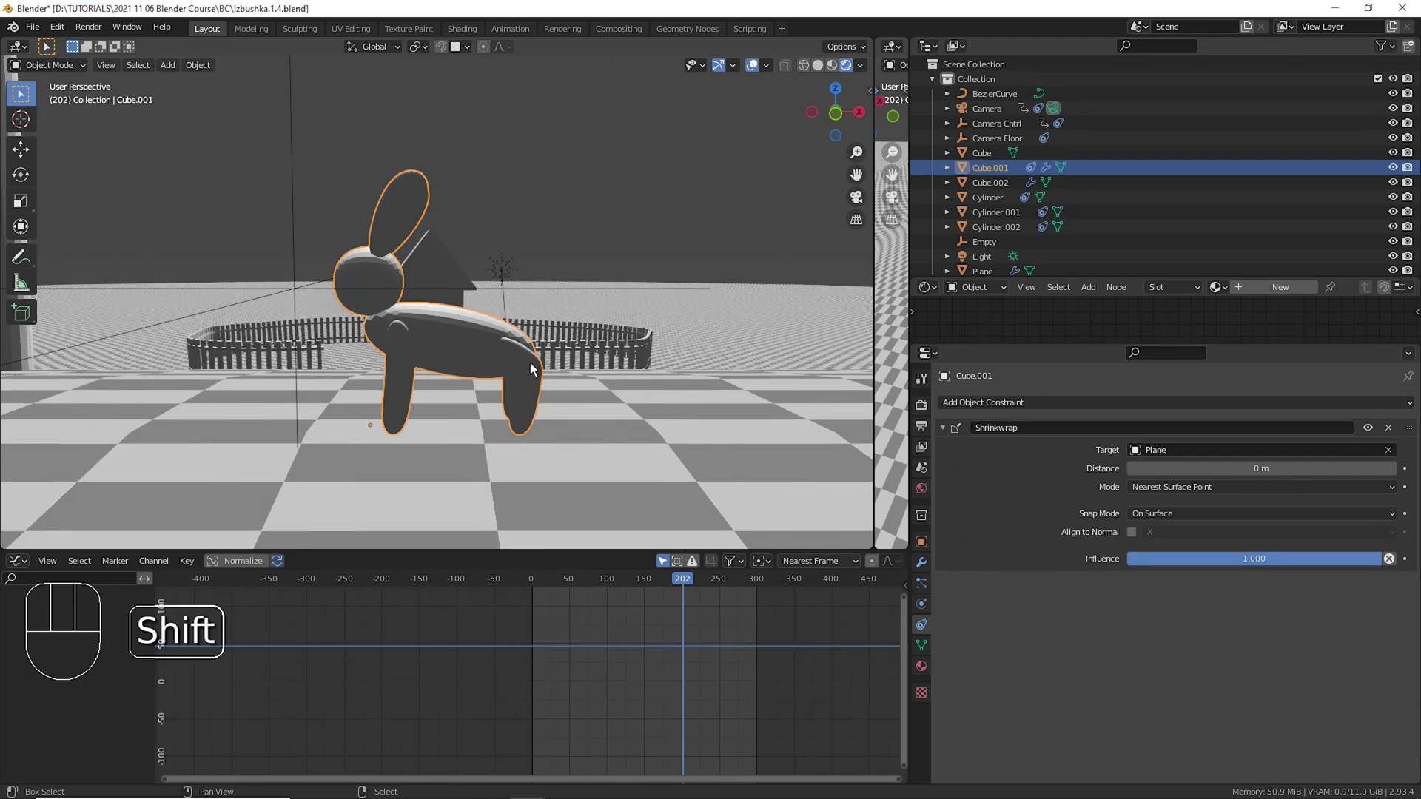
Add a single-bone Armature object to the scene.
{"action": "key", "text": "shift+s"}
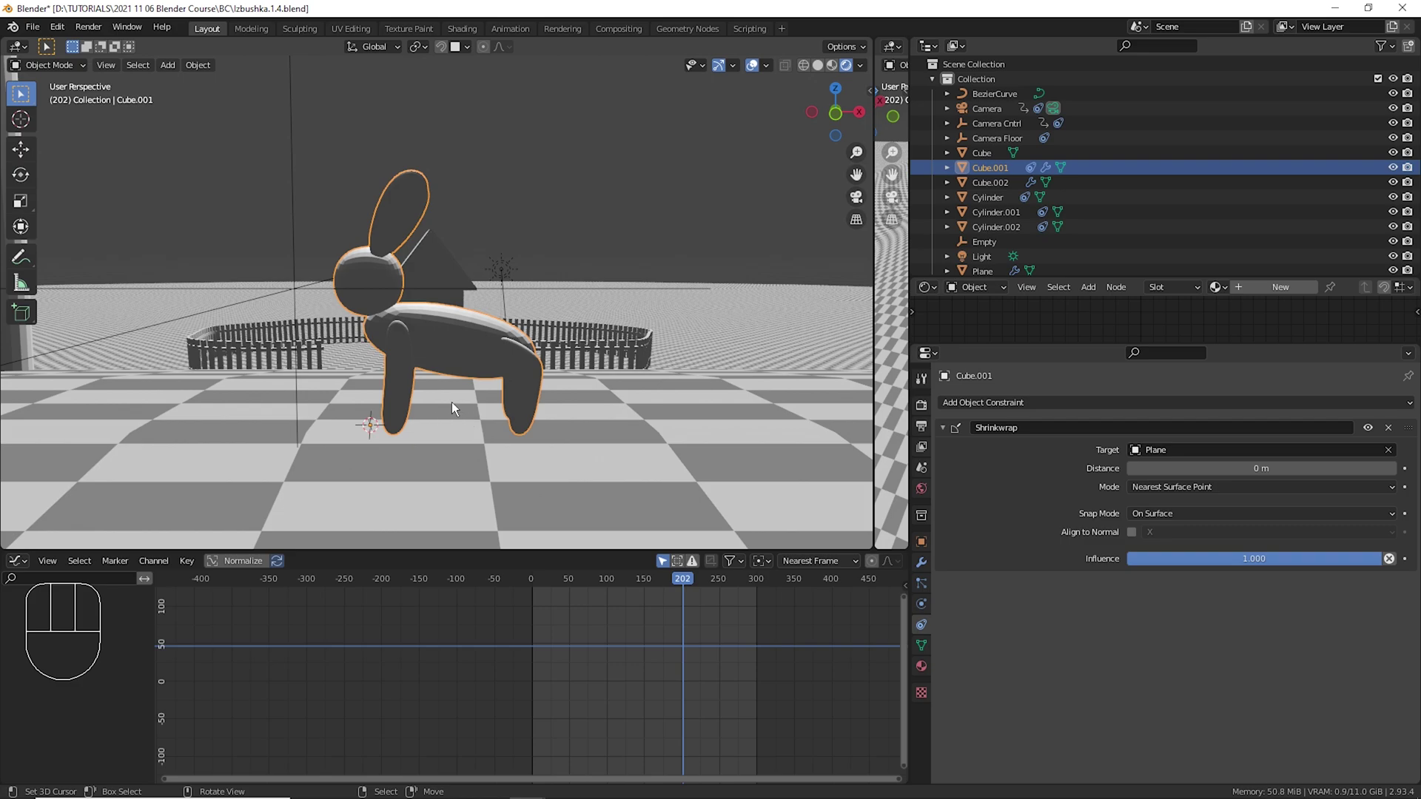
{"action": "key", "text": "shift+a"}
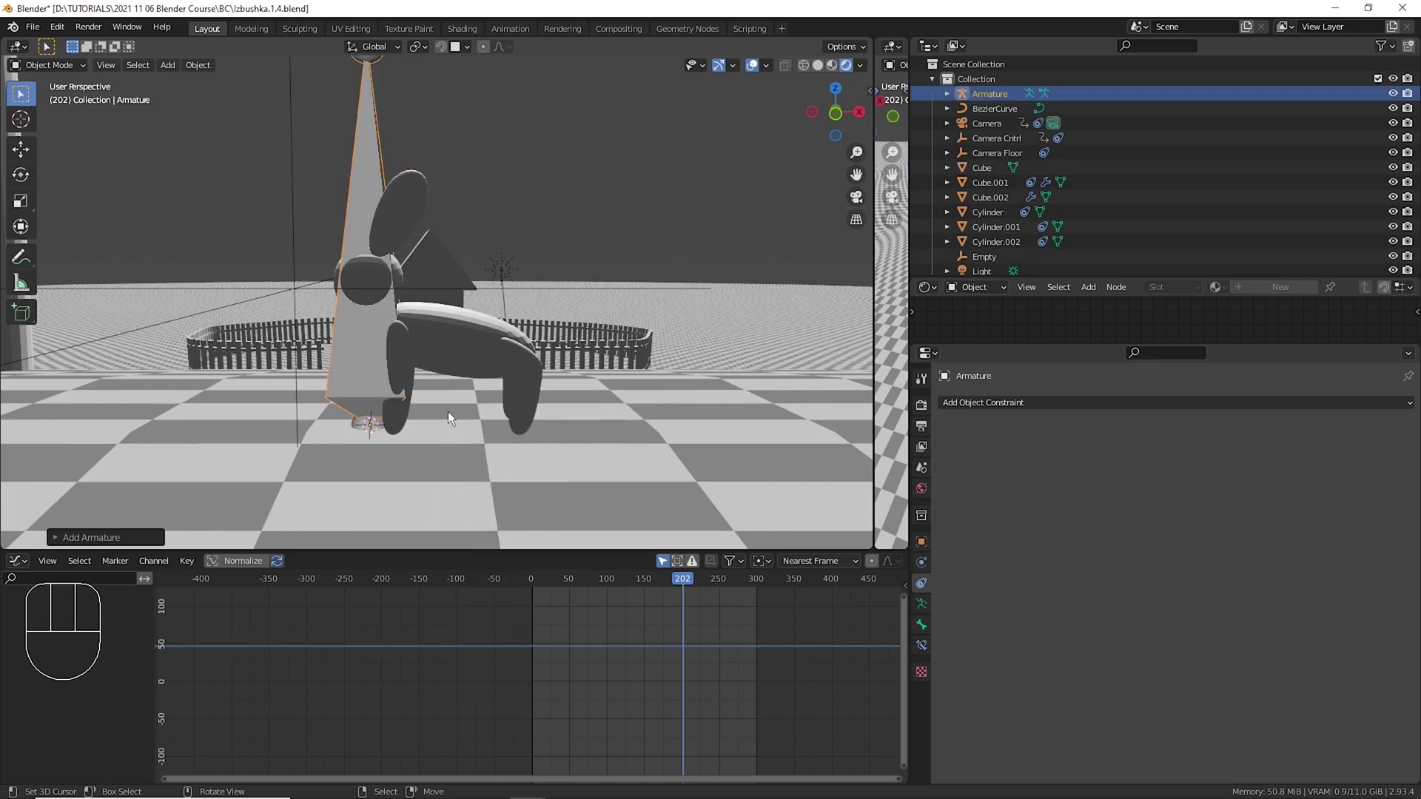
Enter Edit Mode on the Armature and switch to front orthographic view.
{"action": "key", "text": "Tab"}
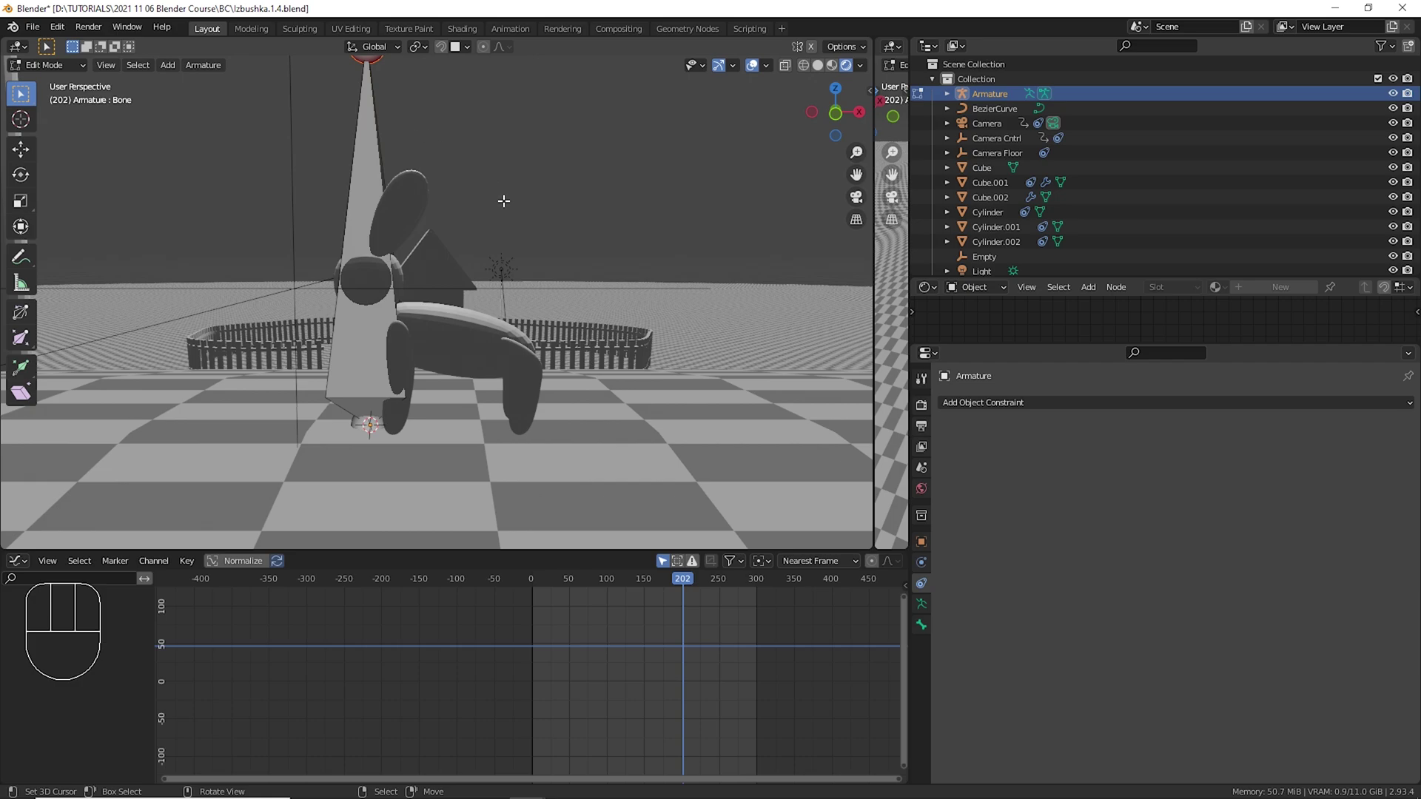
{"action": "key", "text": "KP_1"}
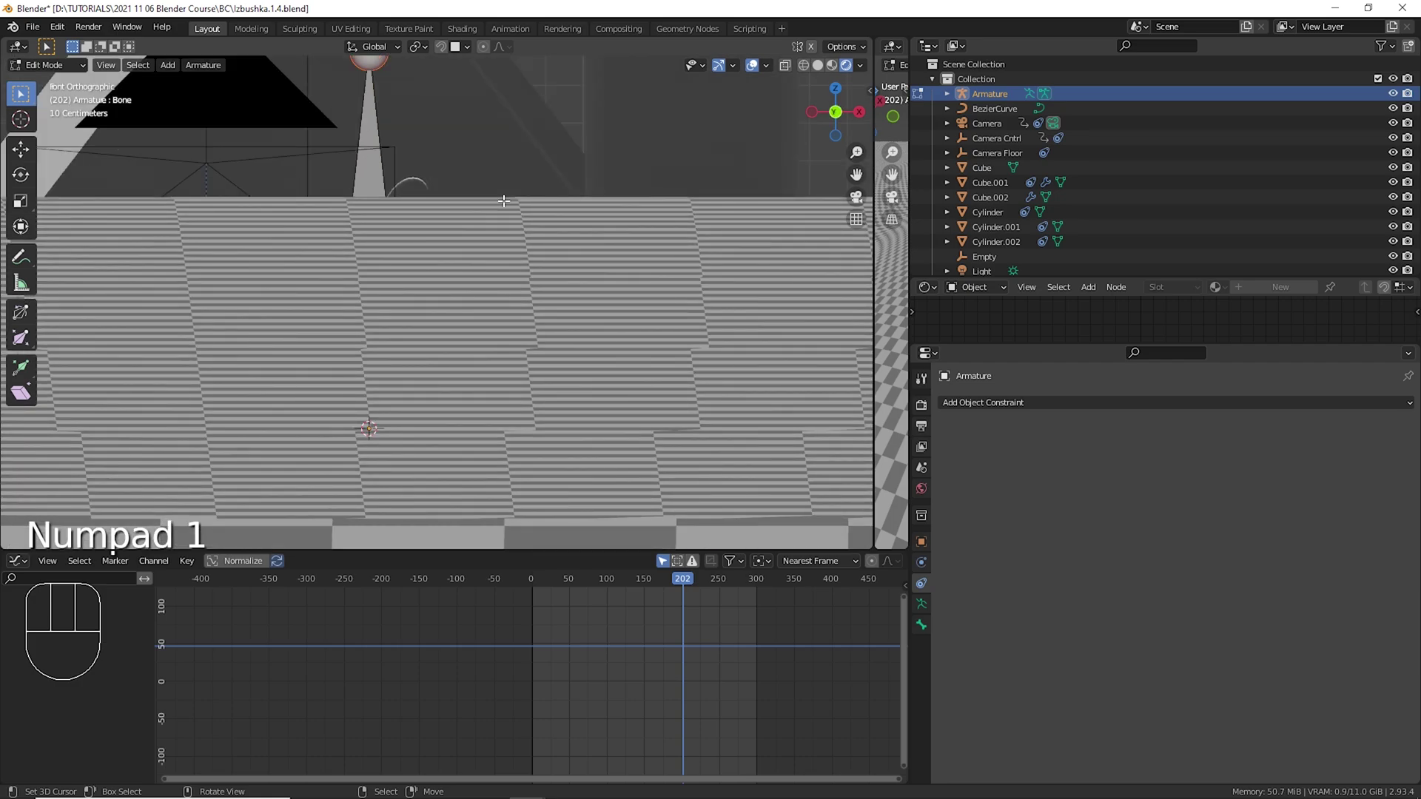
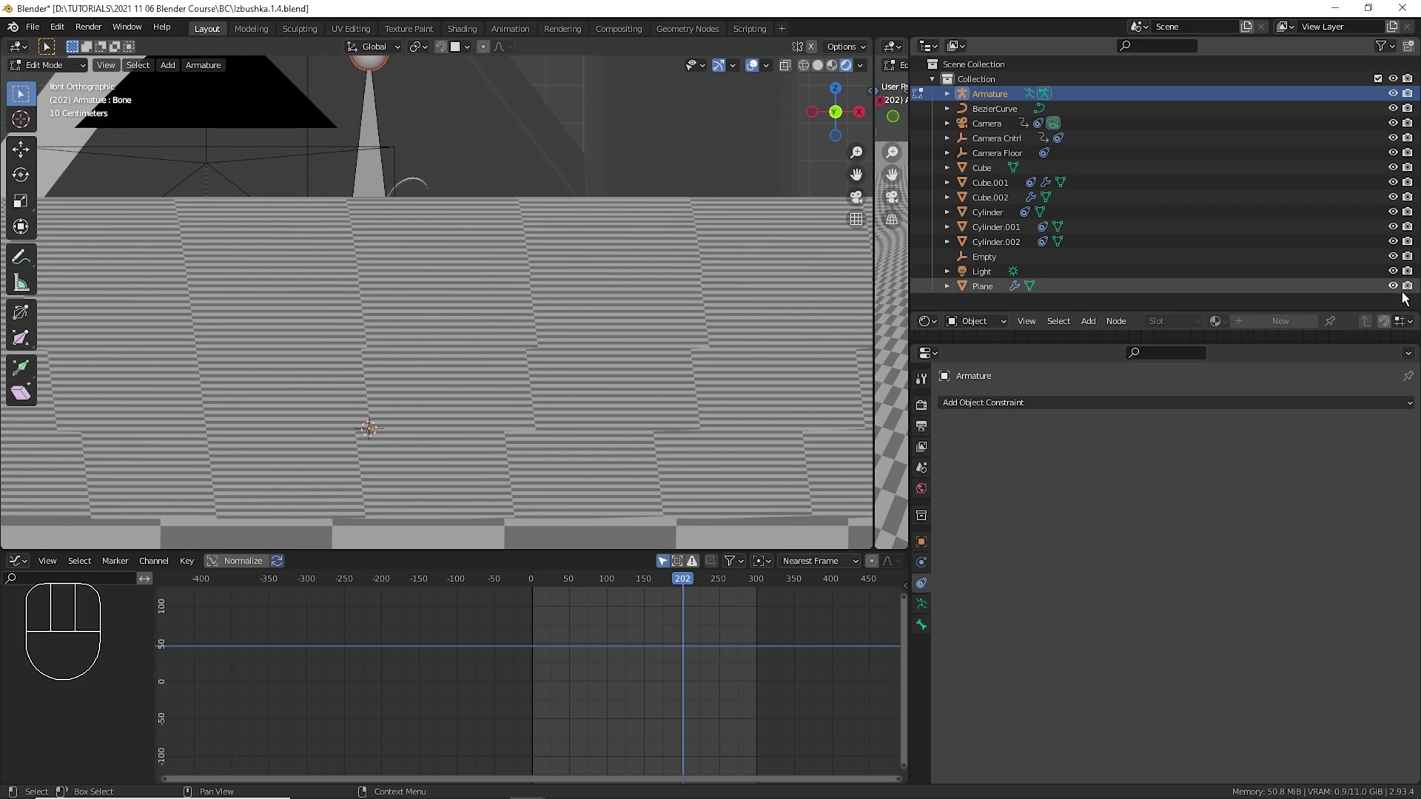
Hide the Plane, cube and cylinders in the Outliner, leaving Cube.001 visible.
{"action": "left_click", "coordinate": [1406, 297]}
{"action": "left_click", "coordinate": [1409, 299]}
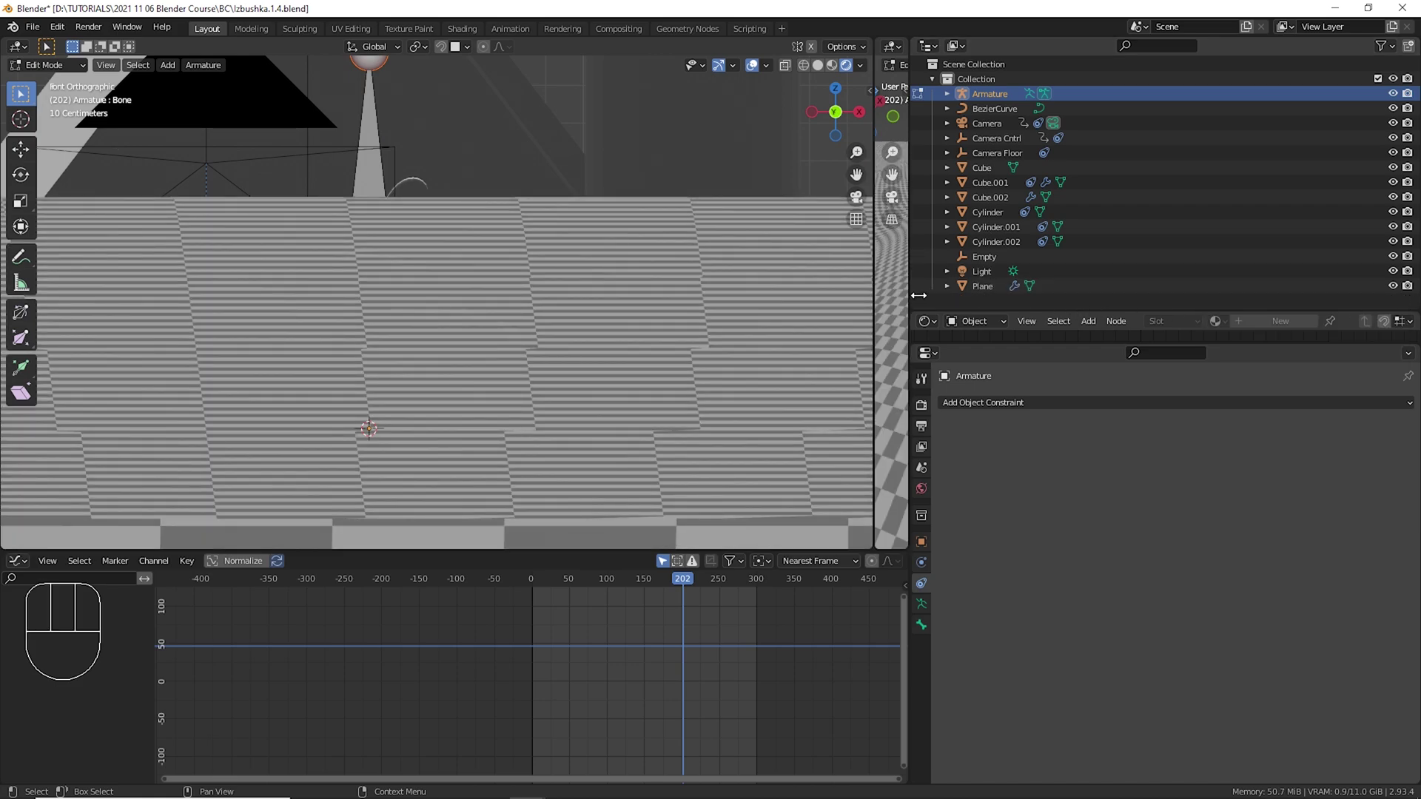
{"action": "left_click", "coordinate": [1404, 296]}
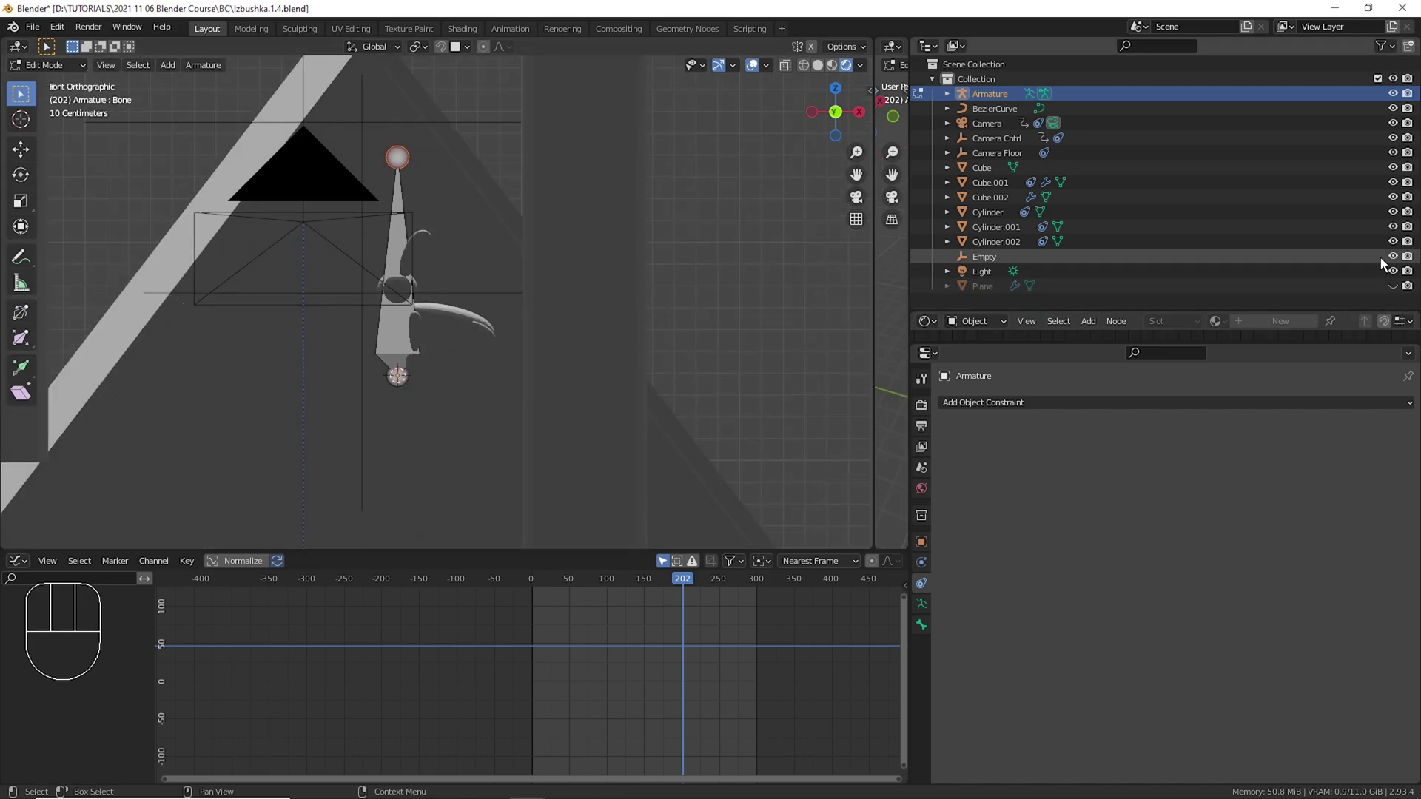
{"action": "left_click", "coordinate": [1404, 249]}
{"action": "left_click", "coordinate": [1404, 239]}
{"action": "left_click", "coordinate": [1402, 228]}
{"action": "left_click", "coordinate": [1400, 217]}
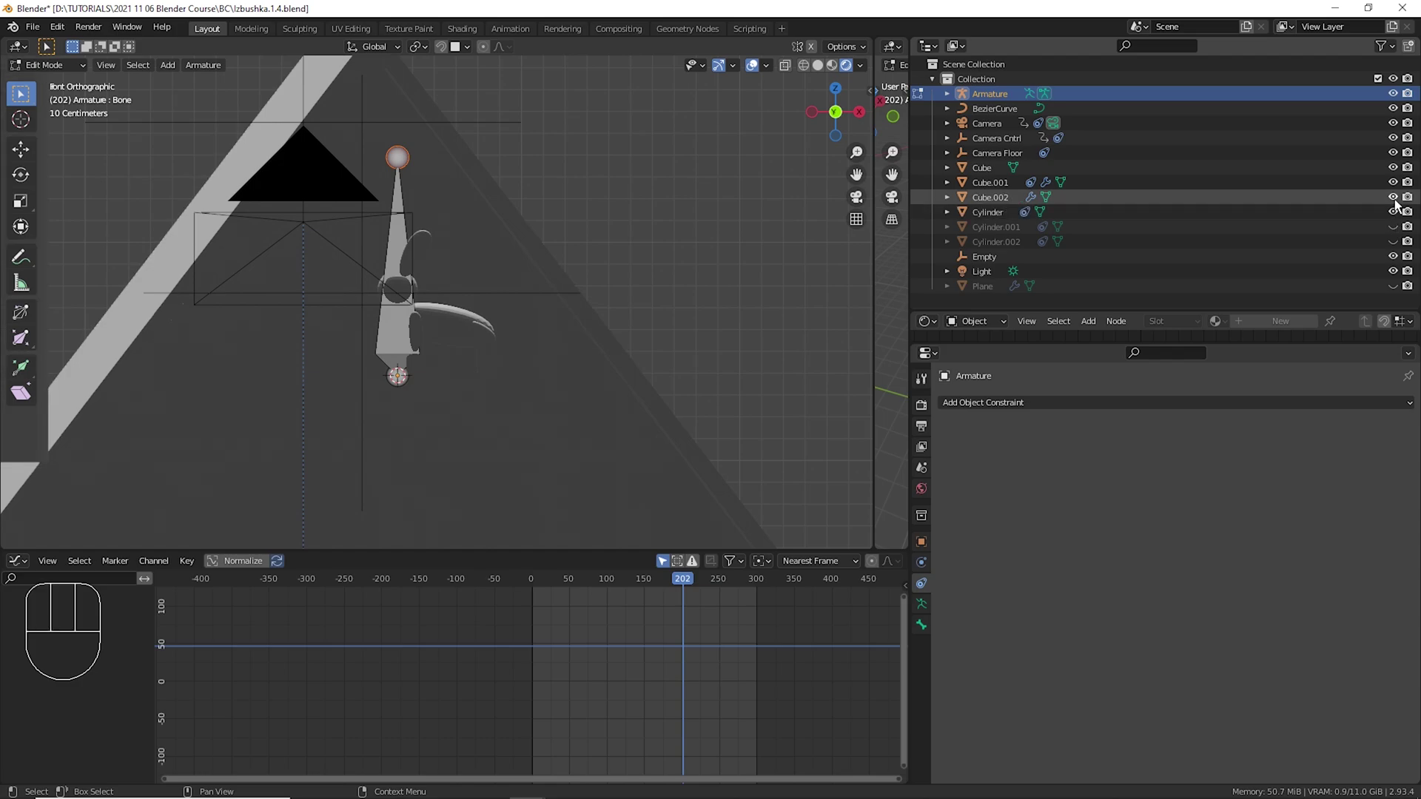
{"action": "left_click", "coordinate": [1406, 220]}
{"action": "left_click", "coordinate": [1406, 209]}
{"action": "left_click", "coordinate": [1408, 197]}
{"action": "left_click", "coordinate": [1408, 197]}
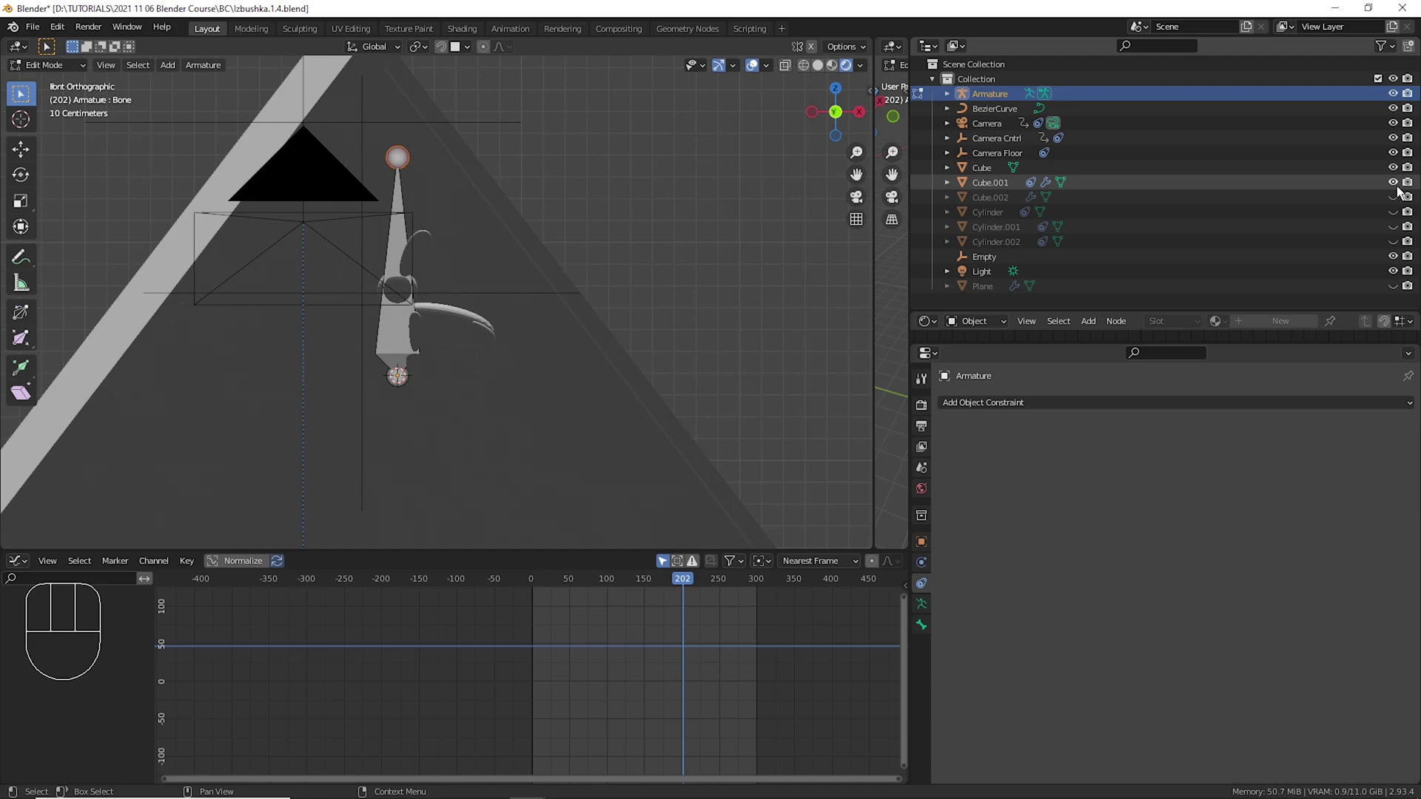
Switch the viewport to solid shading for the bunny's body.
{"action": "left_click", "coordinate": [1406, 179]}
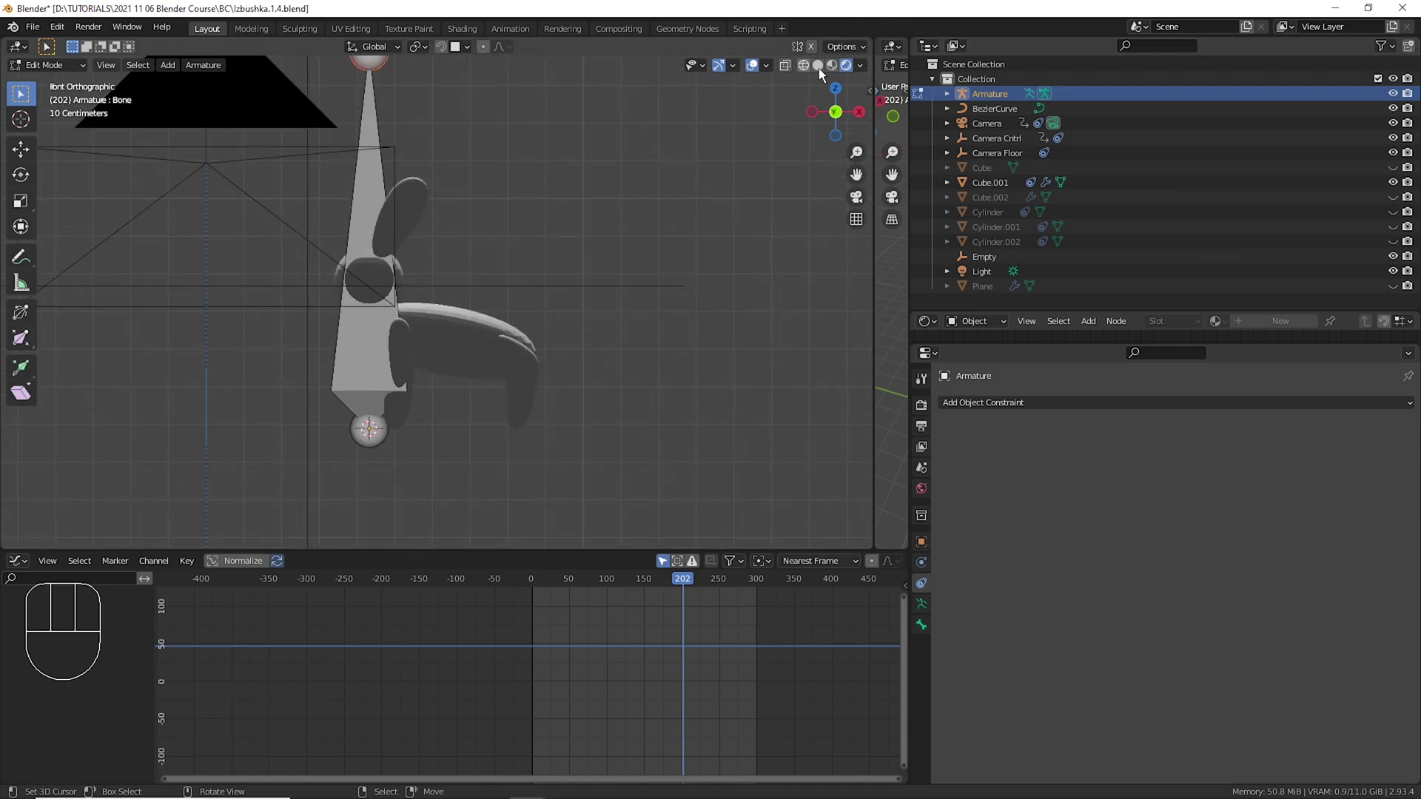
{"action": "left_click", "coordinate": [827, 75]}
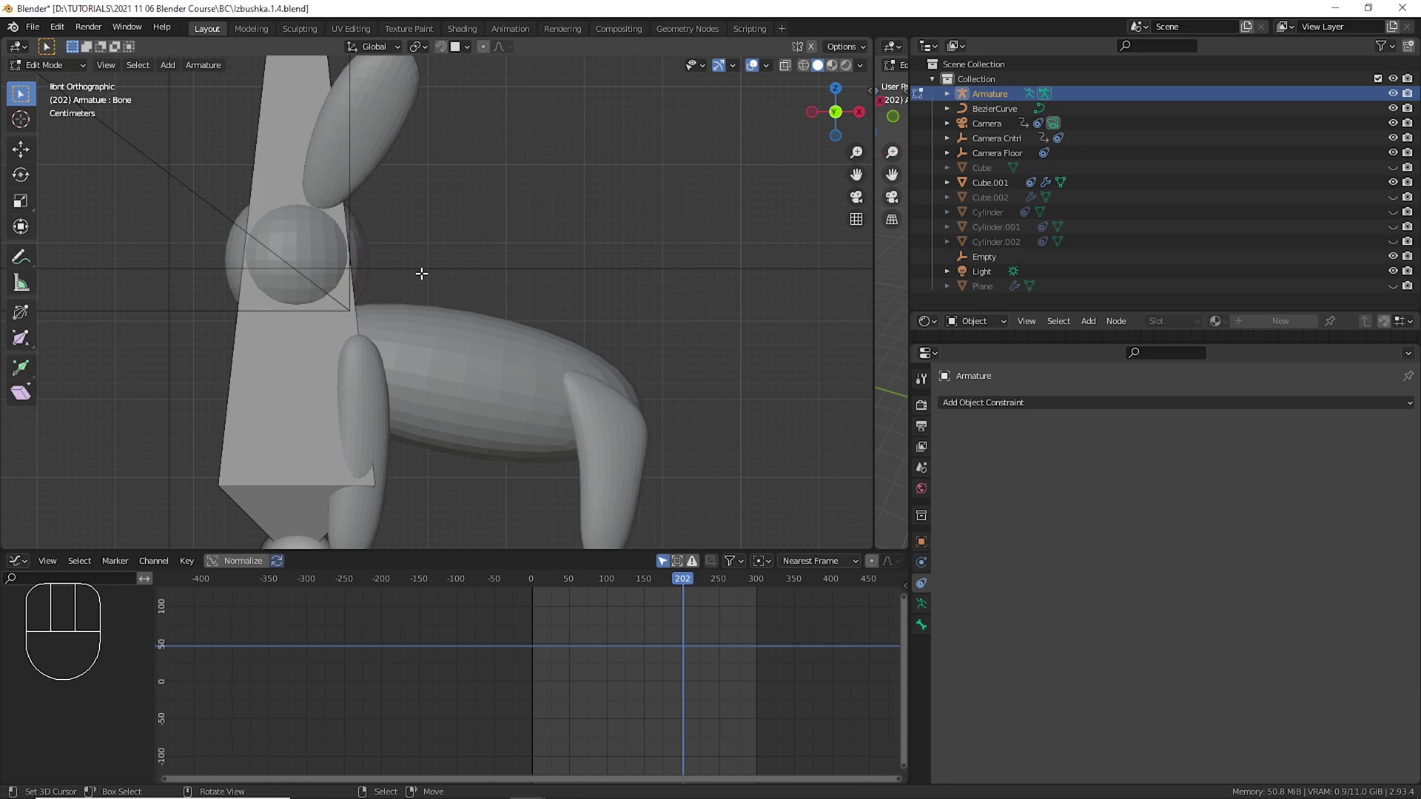
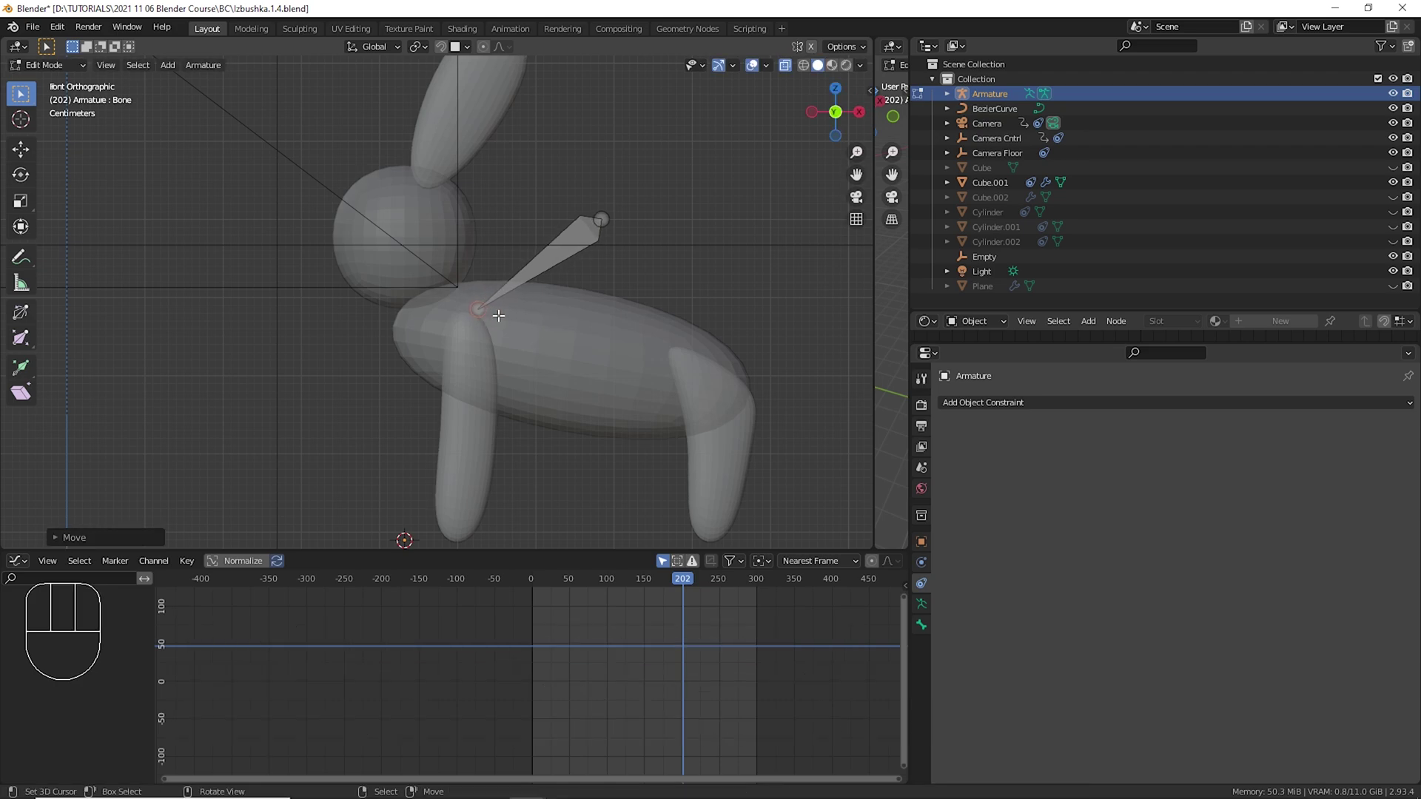
Extrude a chain of bones toward the head, along the body and down the leg to the foot.
{"action": "key", "text": "e"}
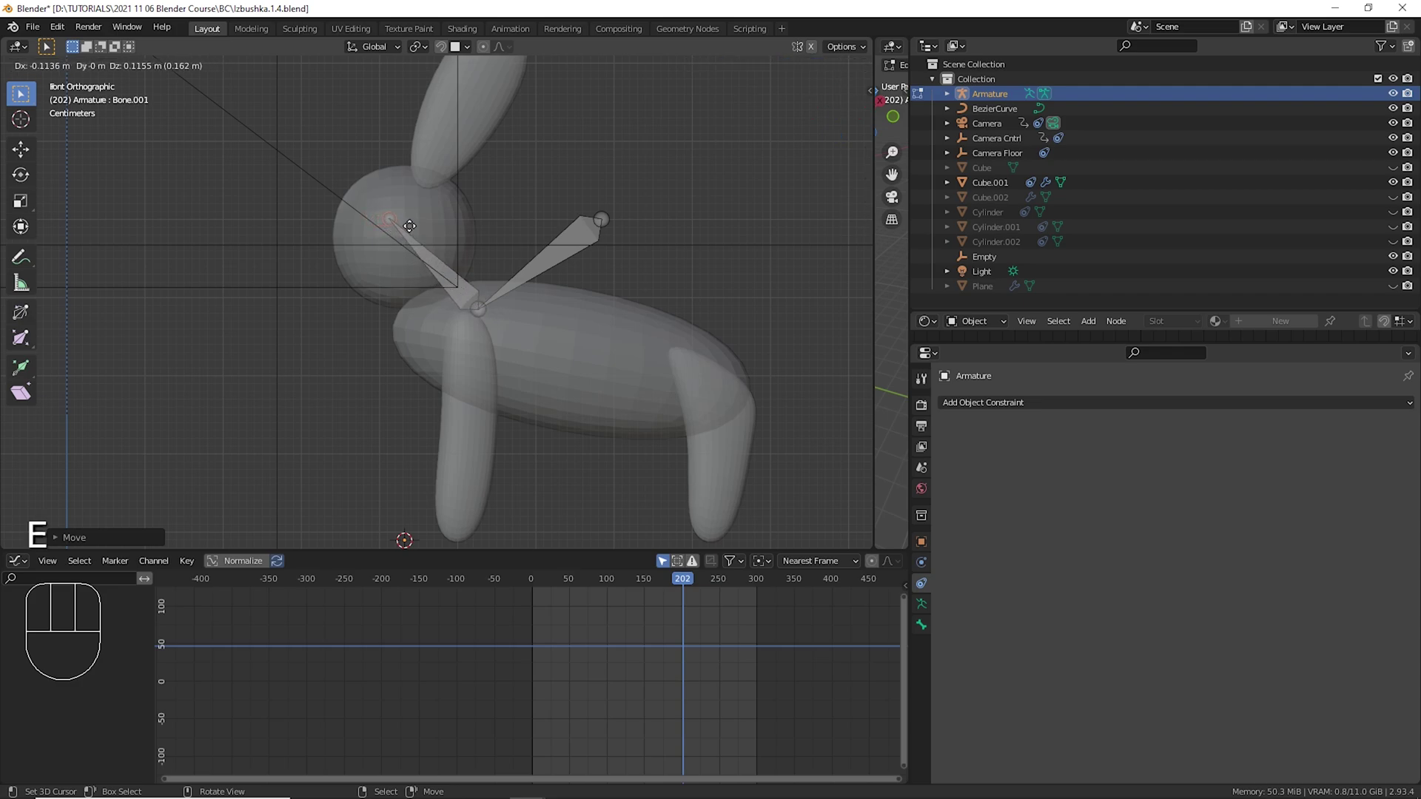
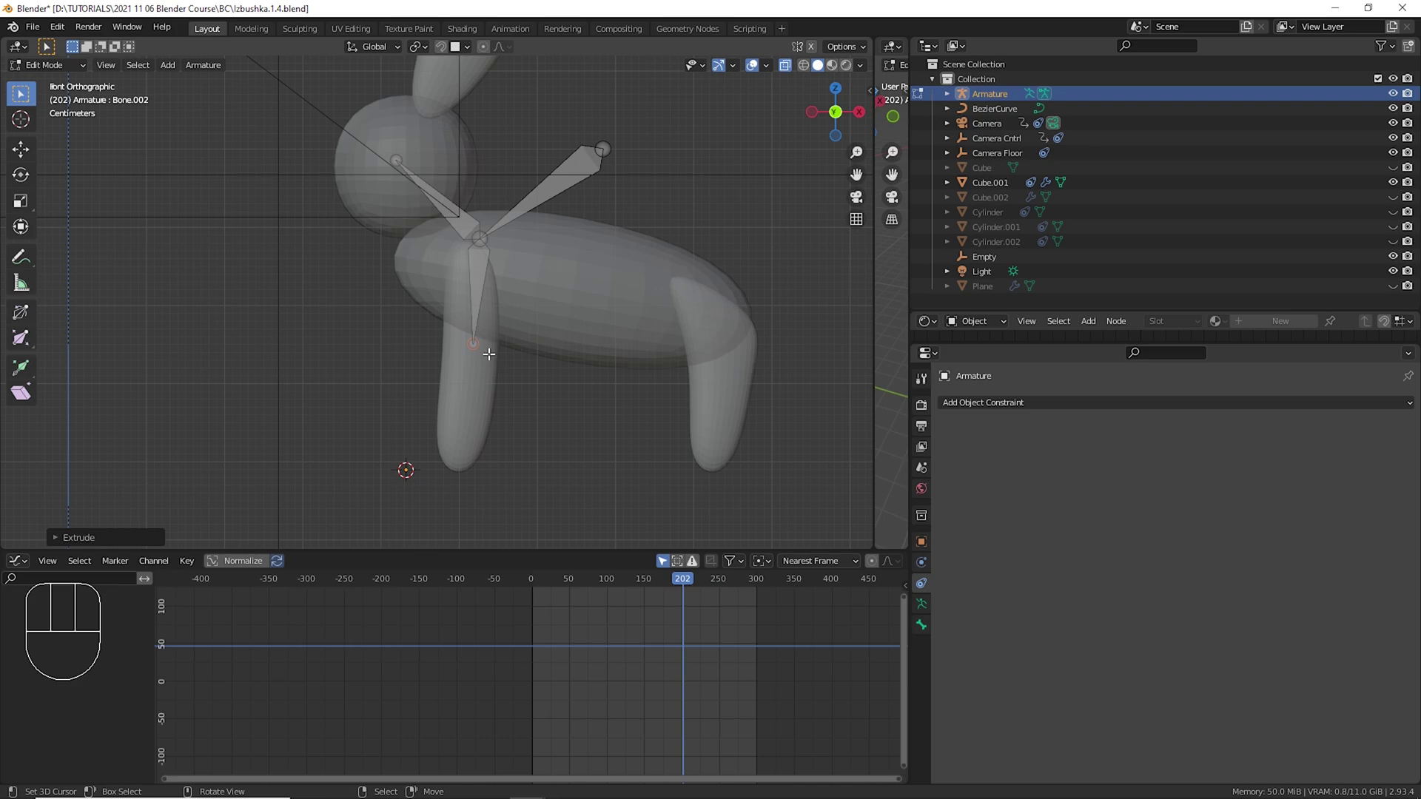
{"action": "key", "text": "e"}
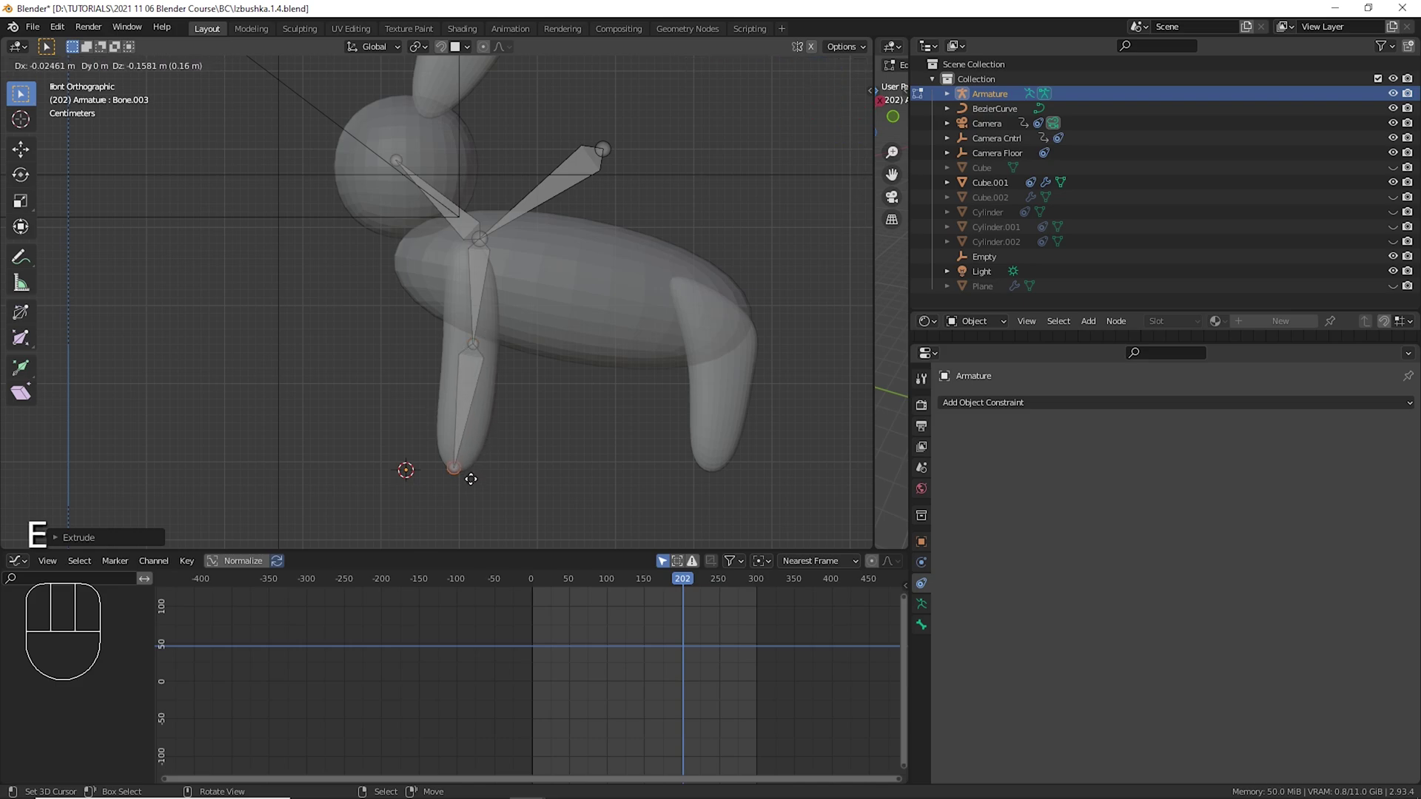
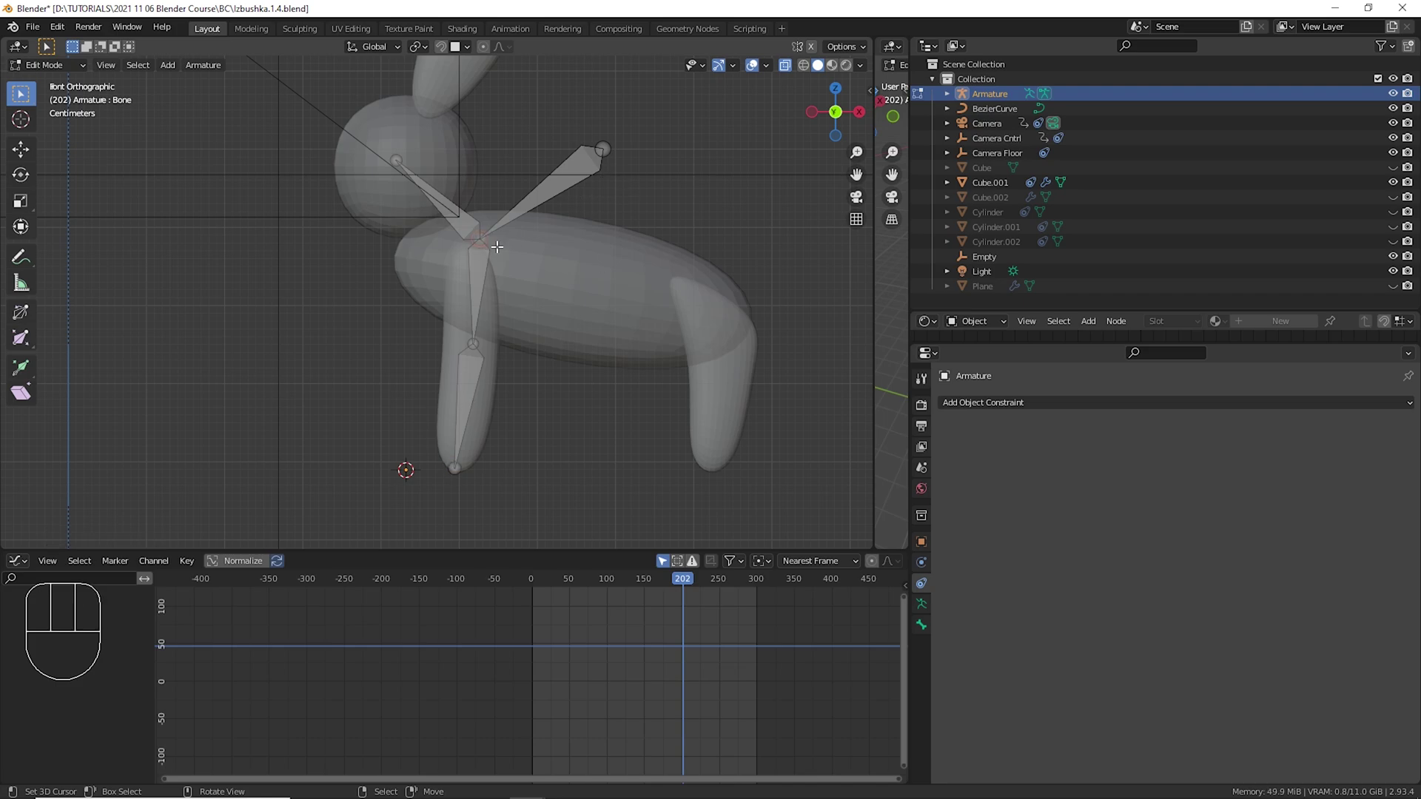
{"action": "key", "text": "e"}
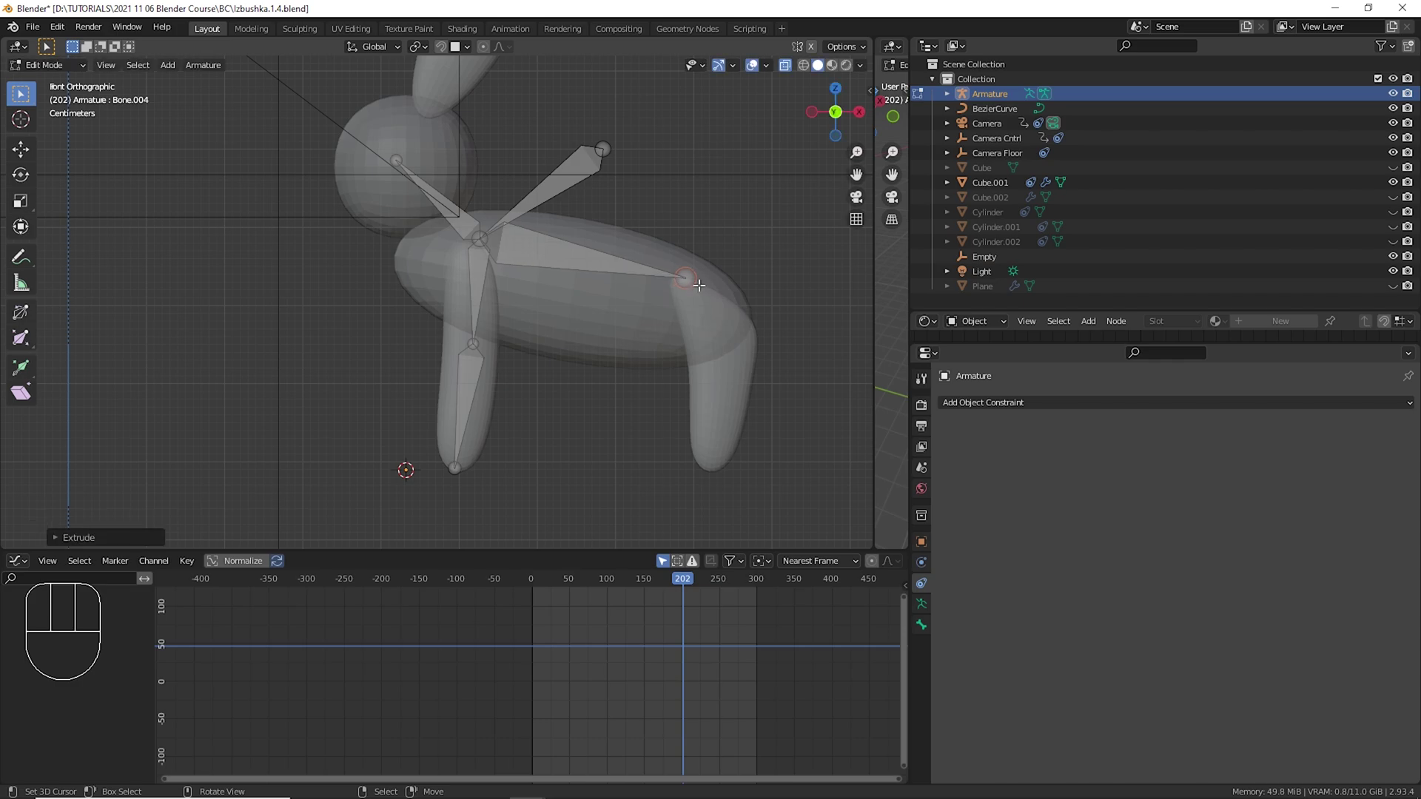
{"action": "key", "text": "e"}
{"action": "key", "text": "e"}
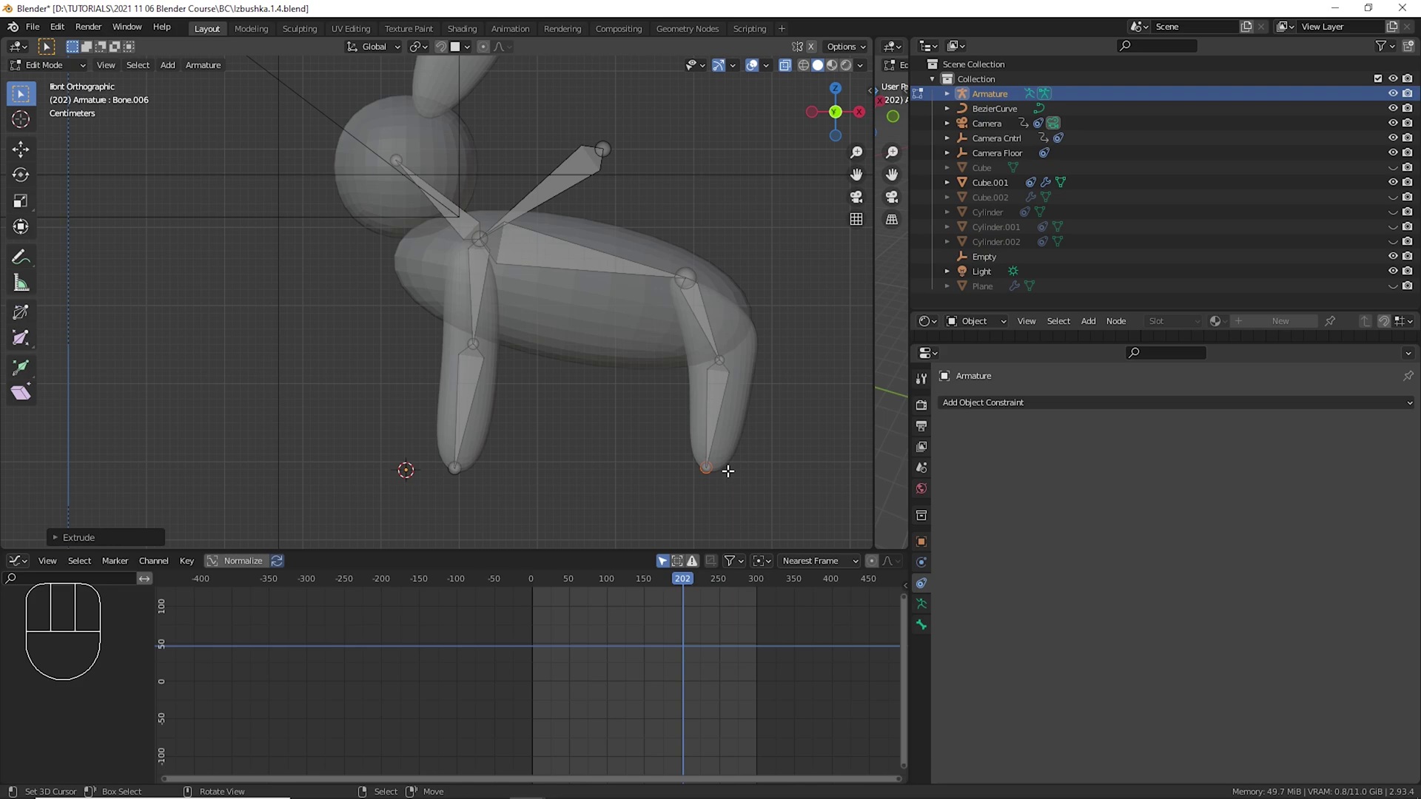
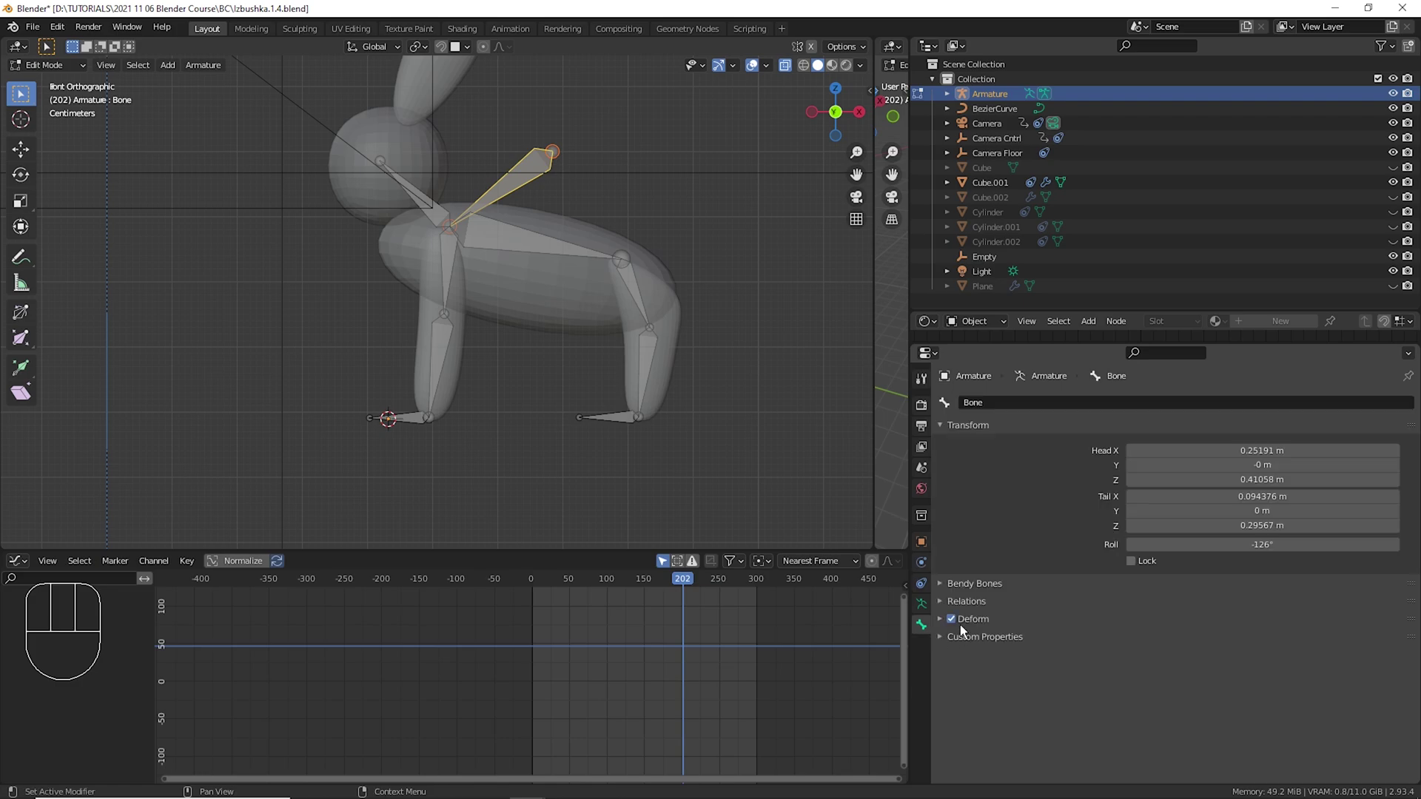
Turn off Deform for the upper bone and switch the armature into Pose Mode.
{"action": "left_click", "coordinate": [965, 630]}
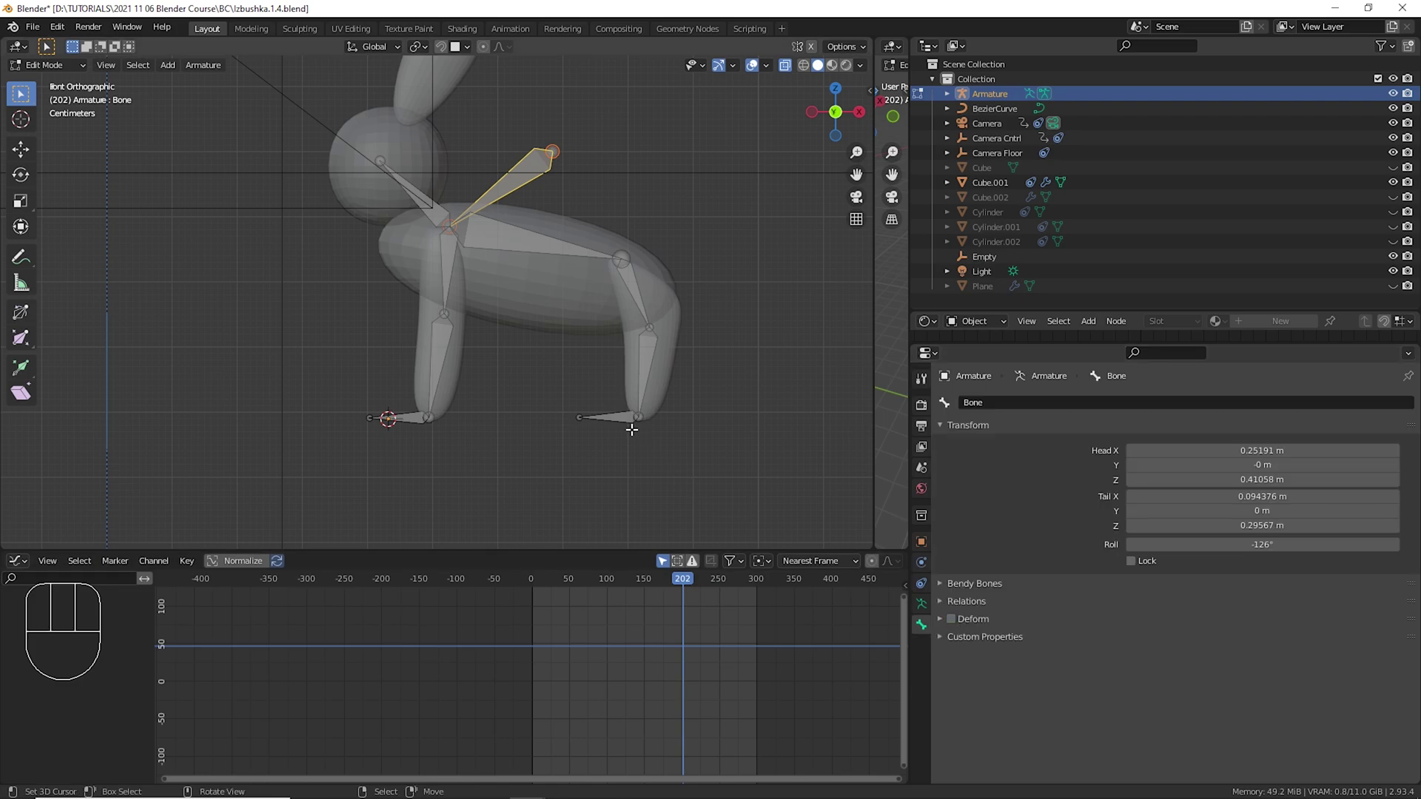
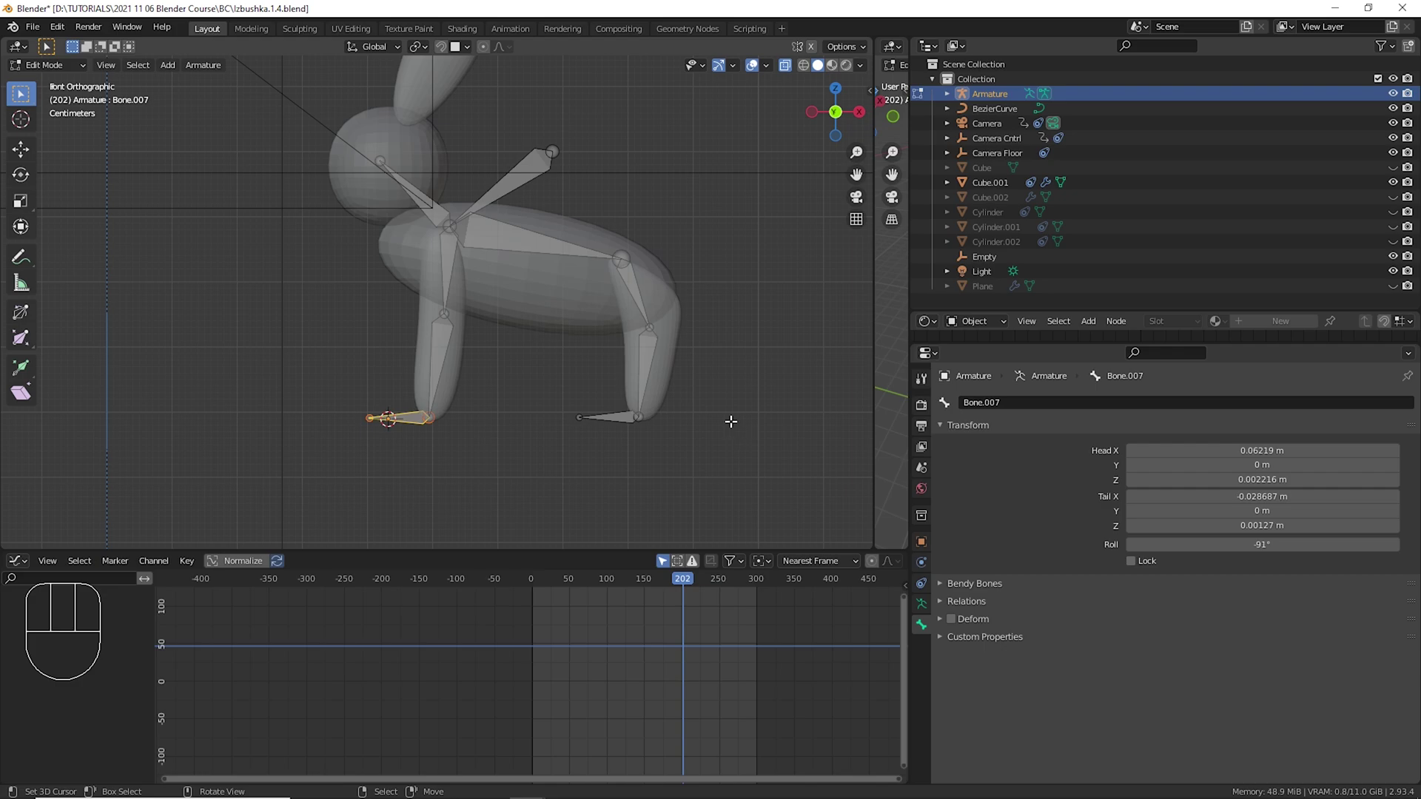
{"action": "left_click_drag", "start_coordinate": [76, 73], "coordinate": [60, 129]}
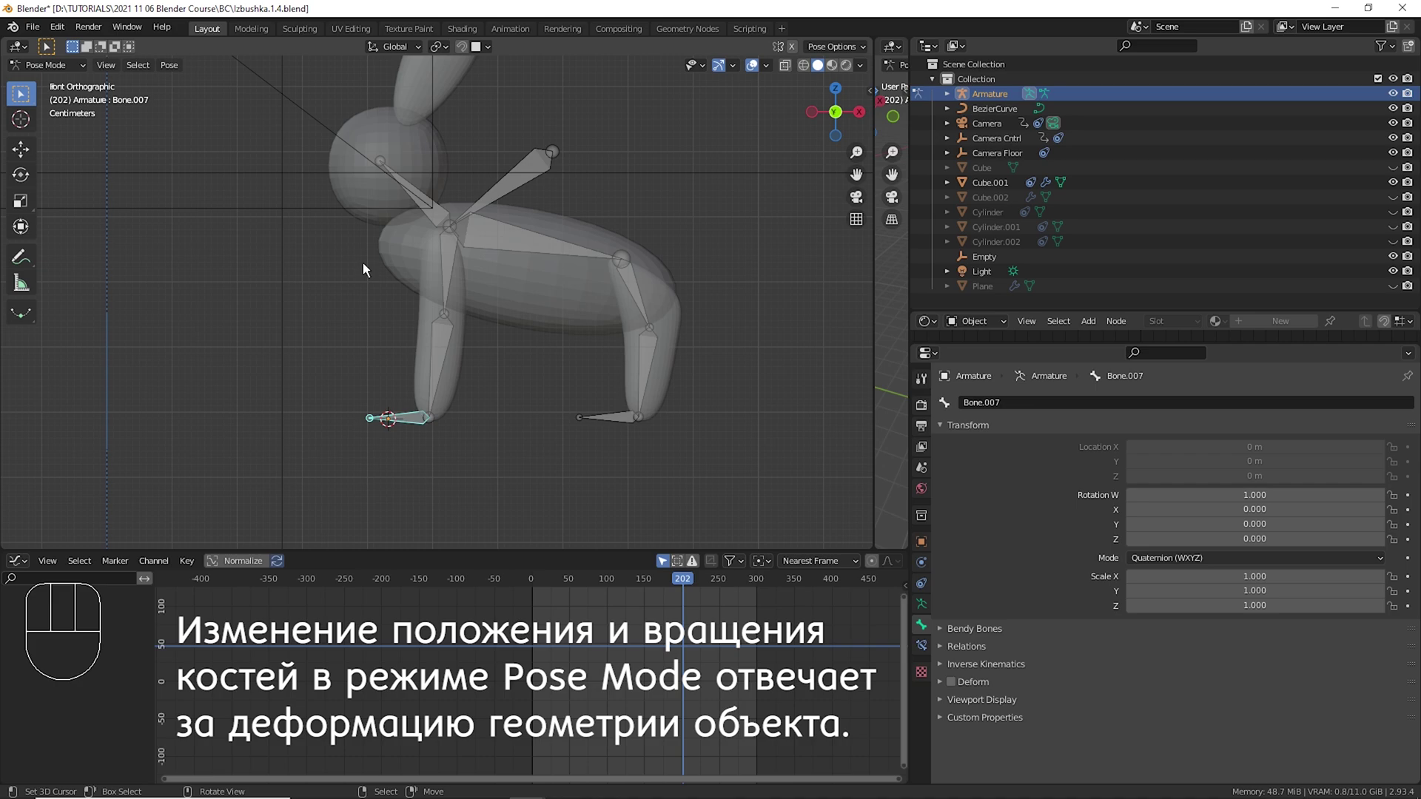
{"action": "left_click_drag", "start_coordinate": [409, 274], "coordinate": [379, 267]}
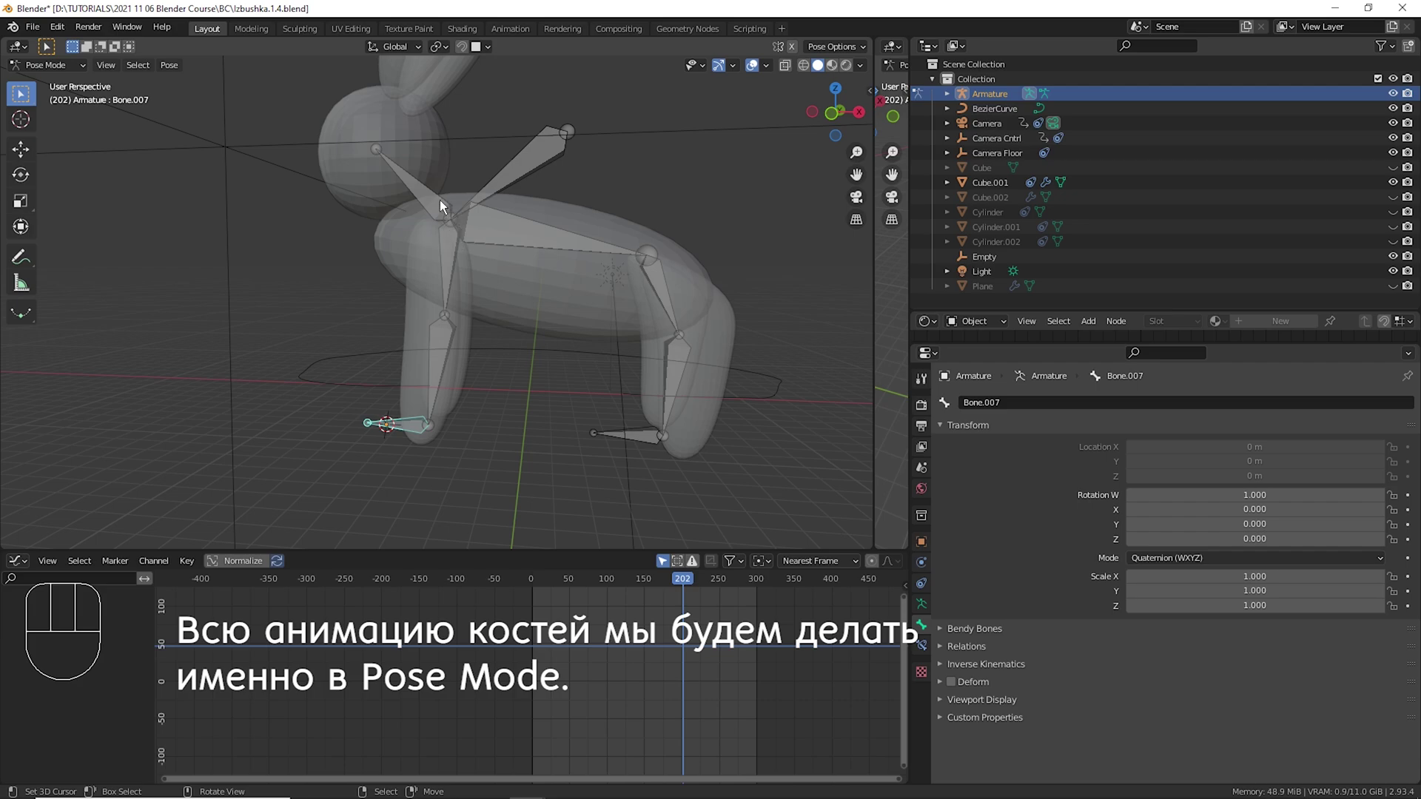
{"action": "right_click", "coordinate": [444, 208]}
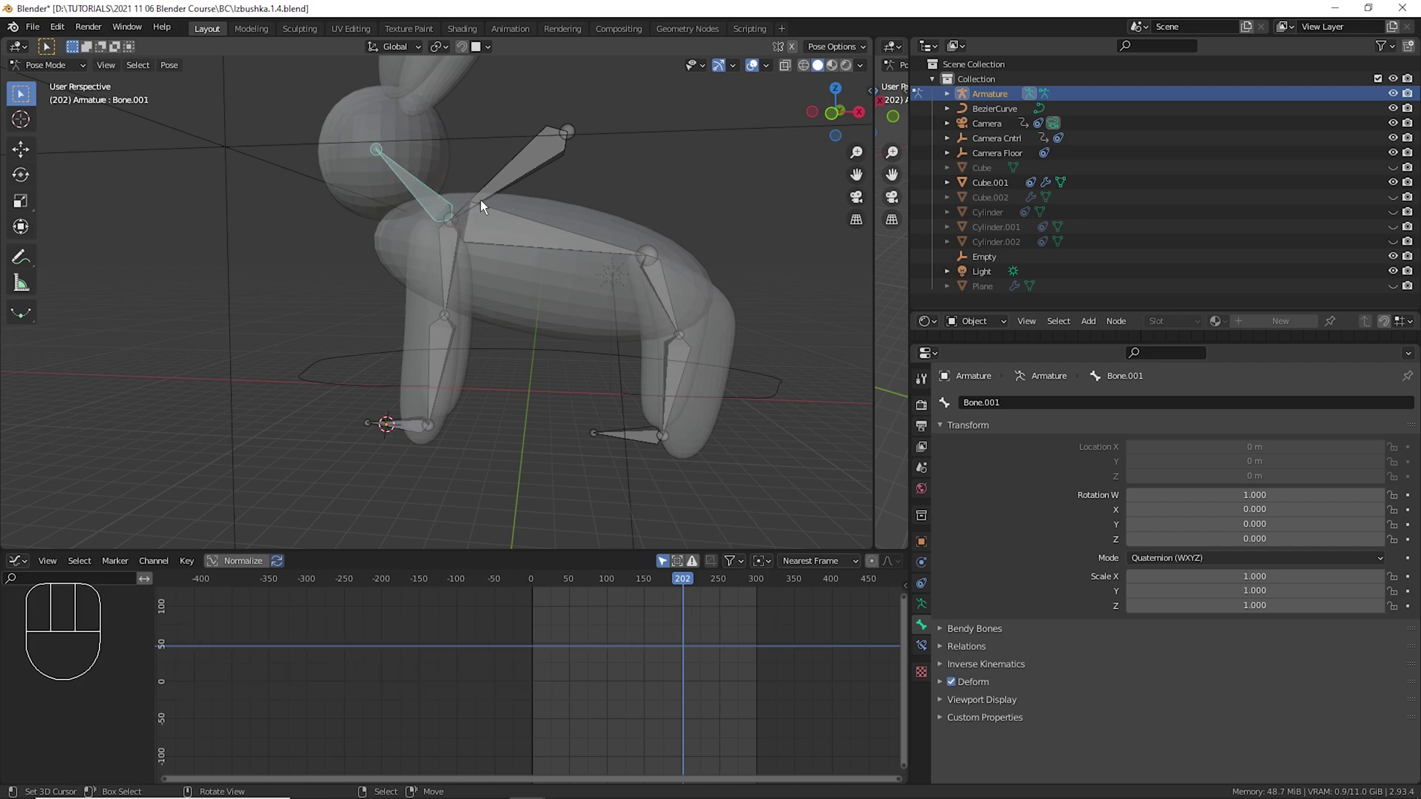
{"action": "left_click_drag", "start_coordinate": [523, 227], "coordinate": [536, 226]}
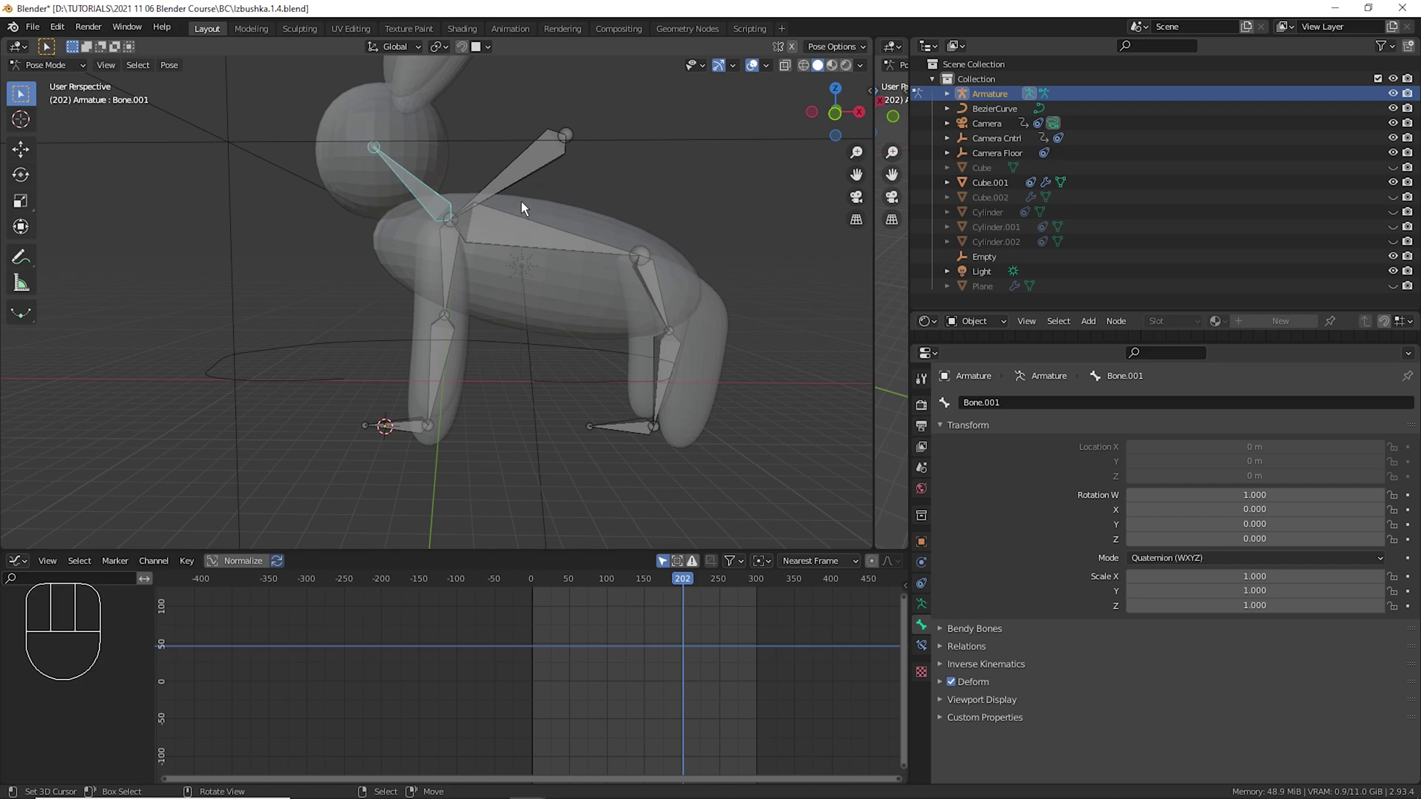
{"action": "key", "text": "g"}
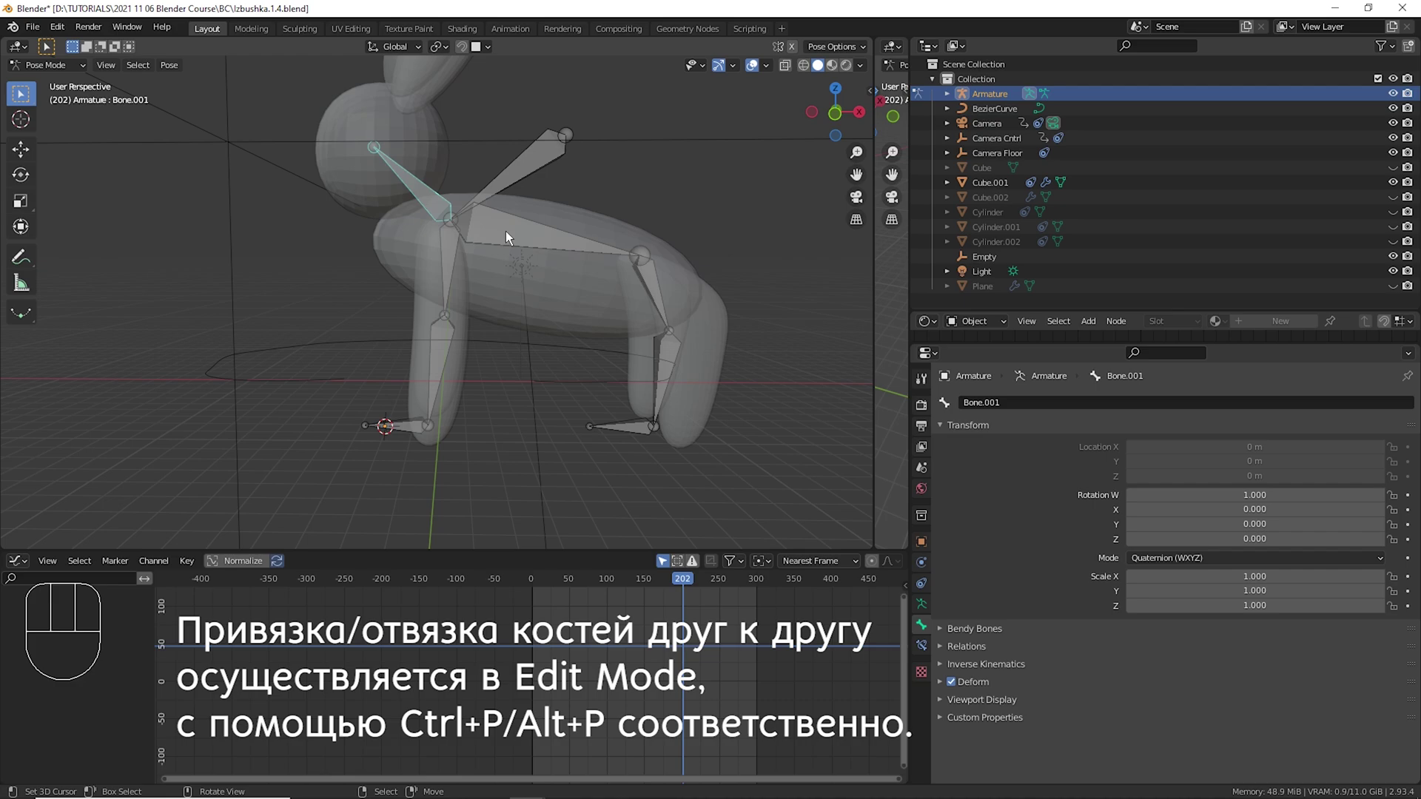
{"action": "key", "text": "g"}
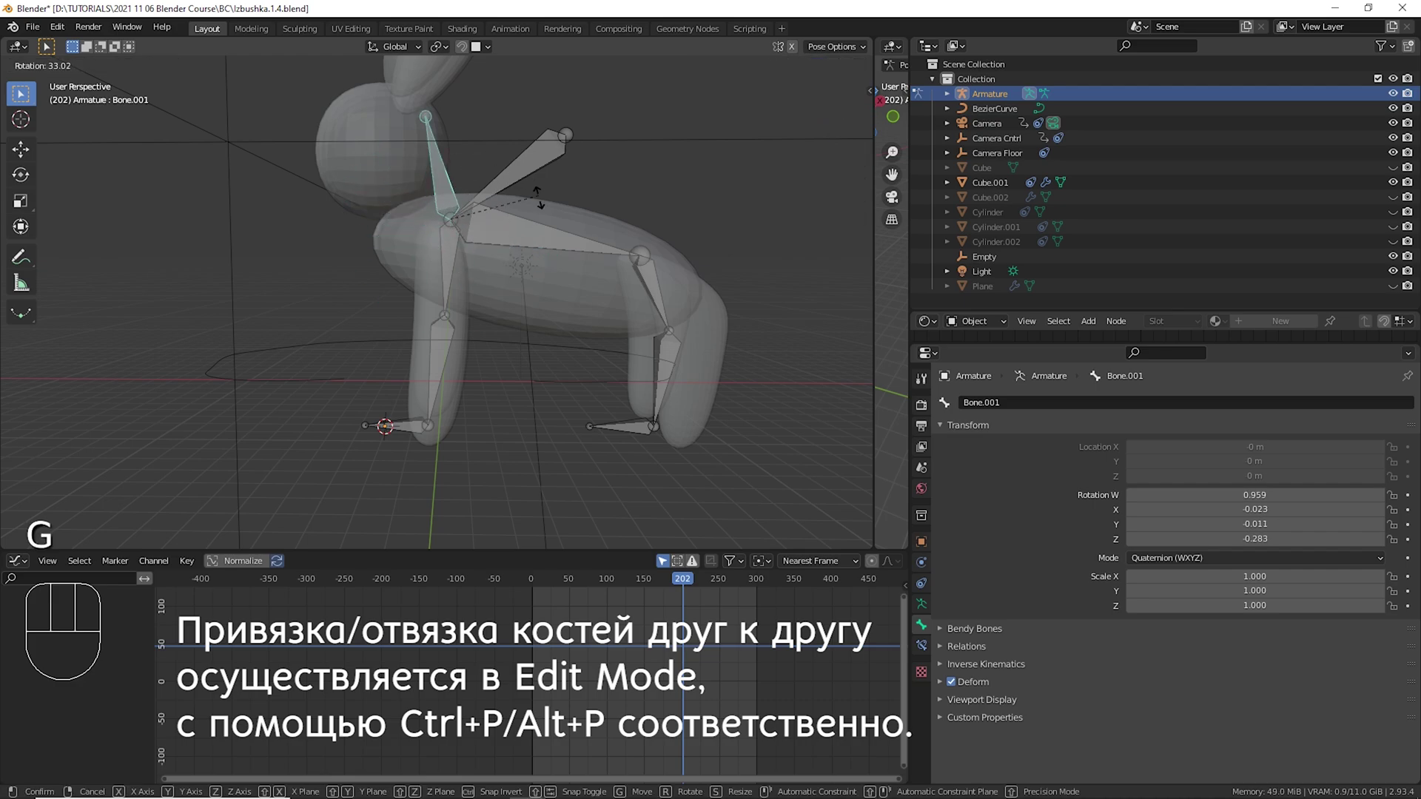
{"action": "key", "text": "r"}
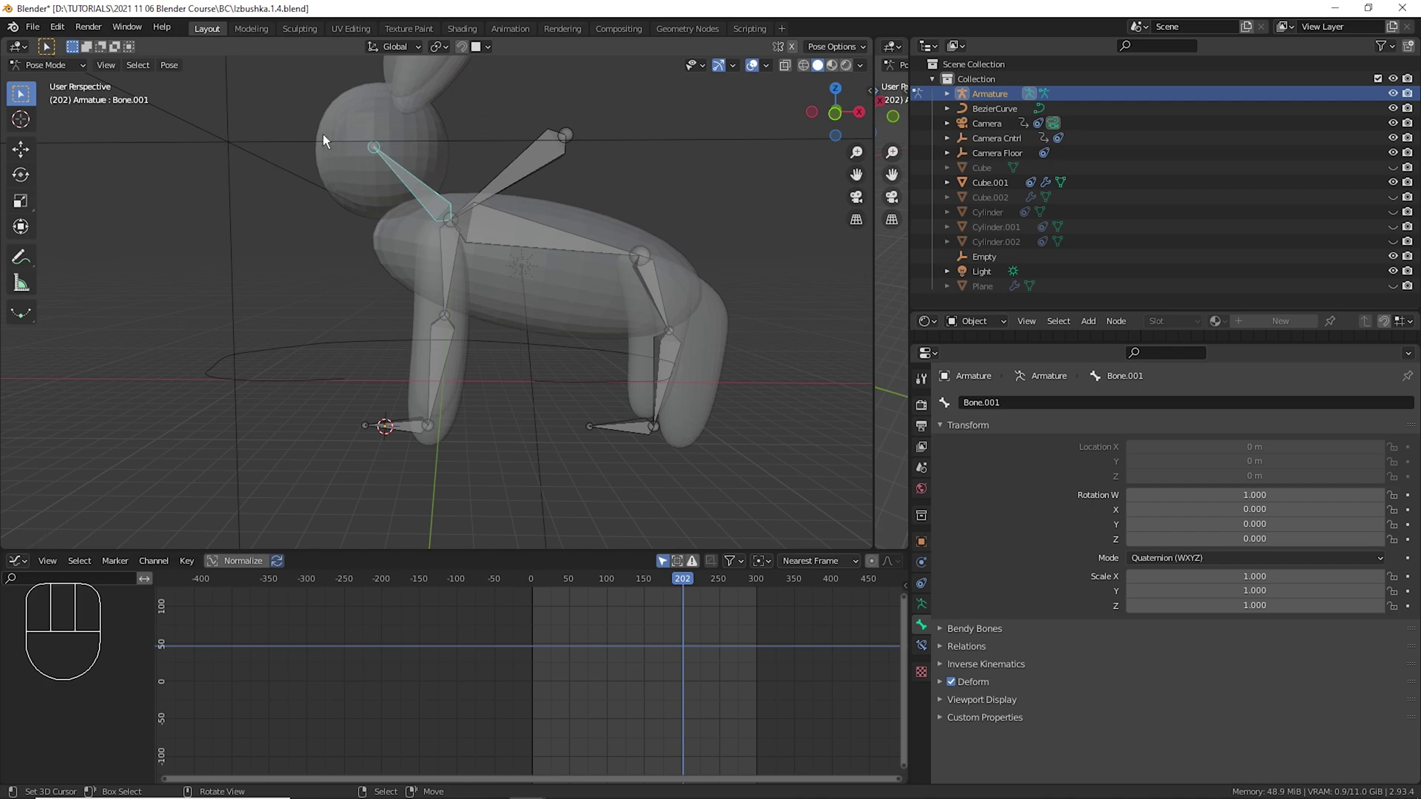
{"action": "left_click_drag", "start_coordinate": [434, 172], "coordinate": [441, 229]}
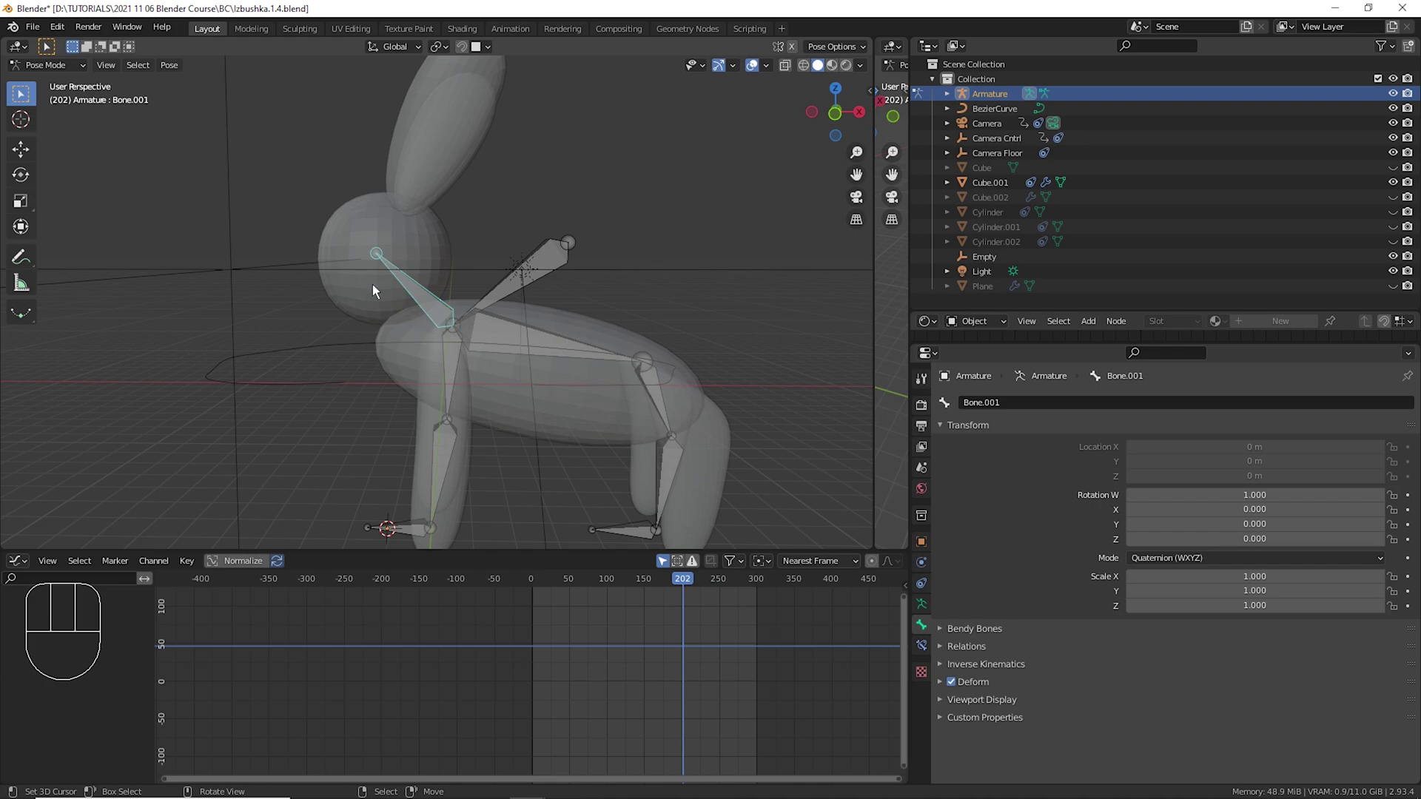
{"action": "key", "text": "ctrl+z"}
{"action": "right_click", "coordinate": [438, 314]}
{"action": "key", "text": "alt+r"}
{"action": "left_click_drag", "start_coordinate": [413, 295], "coordinate": [469, 379]}
{"action": "middle_click", "coordinate": [535, 346]}
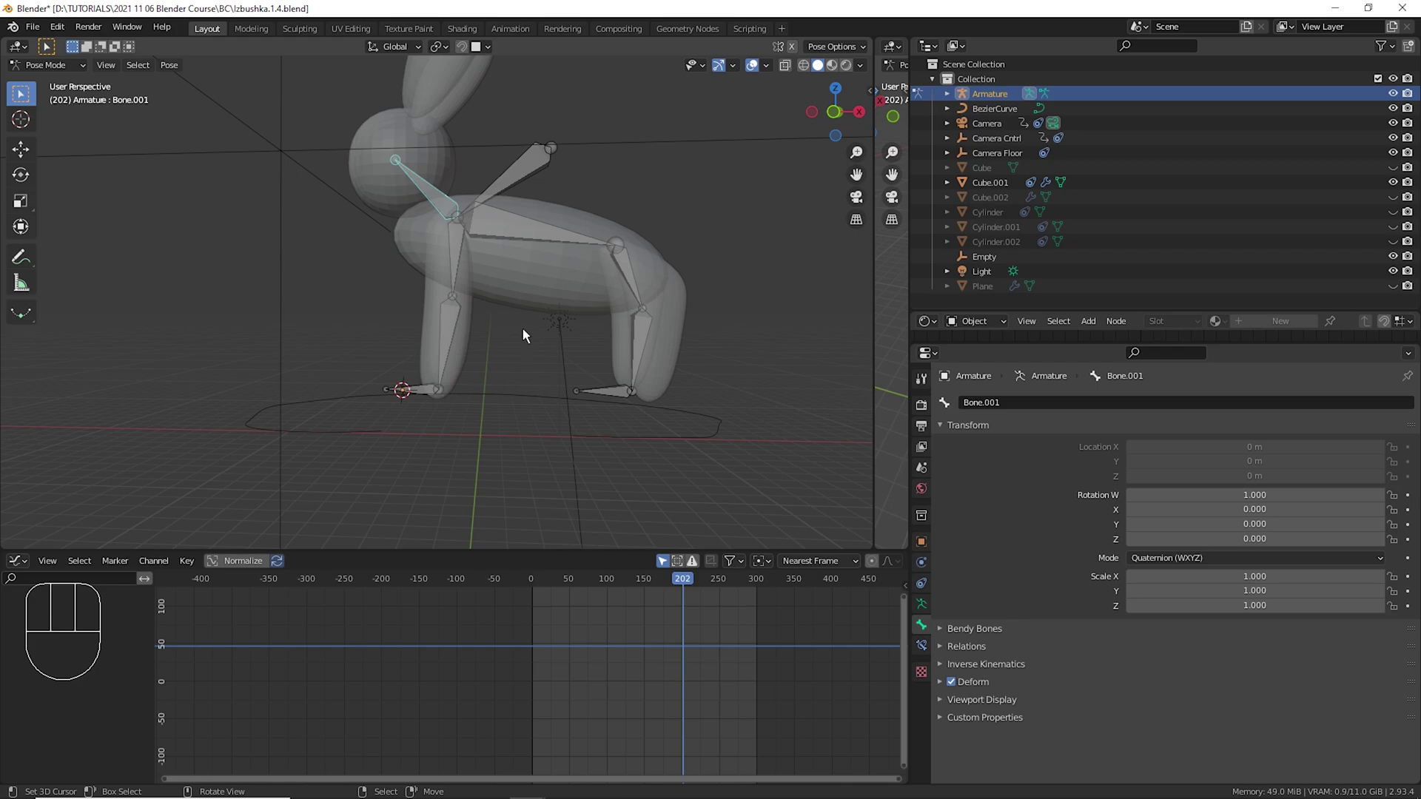
{"action": "middle_click", "coordinate": [523, 276]}
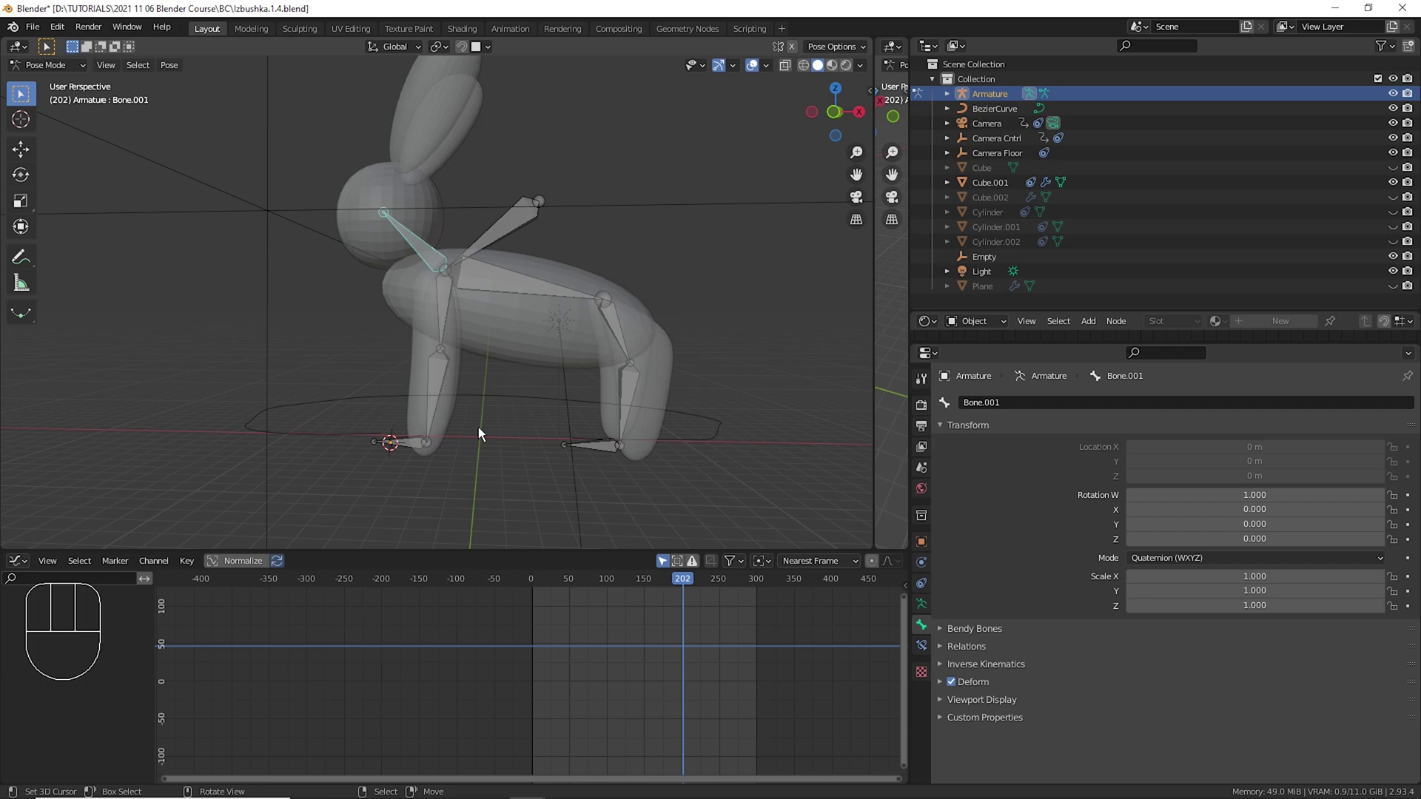
{"action": "right_click", "coordinate": [459, 320]}
{"action": "key", "text": "r"}
{"action": "right_click", "coordinate": [416, 455]}
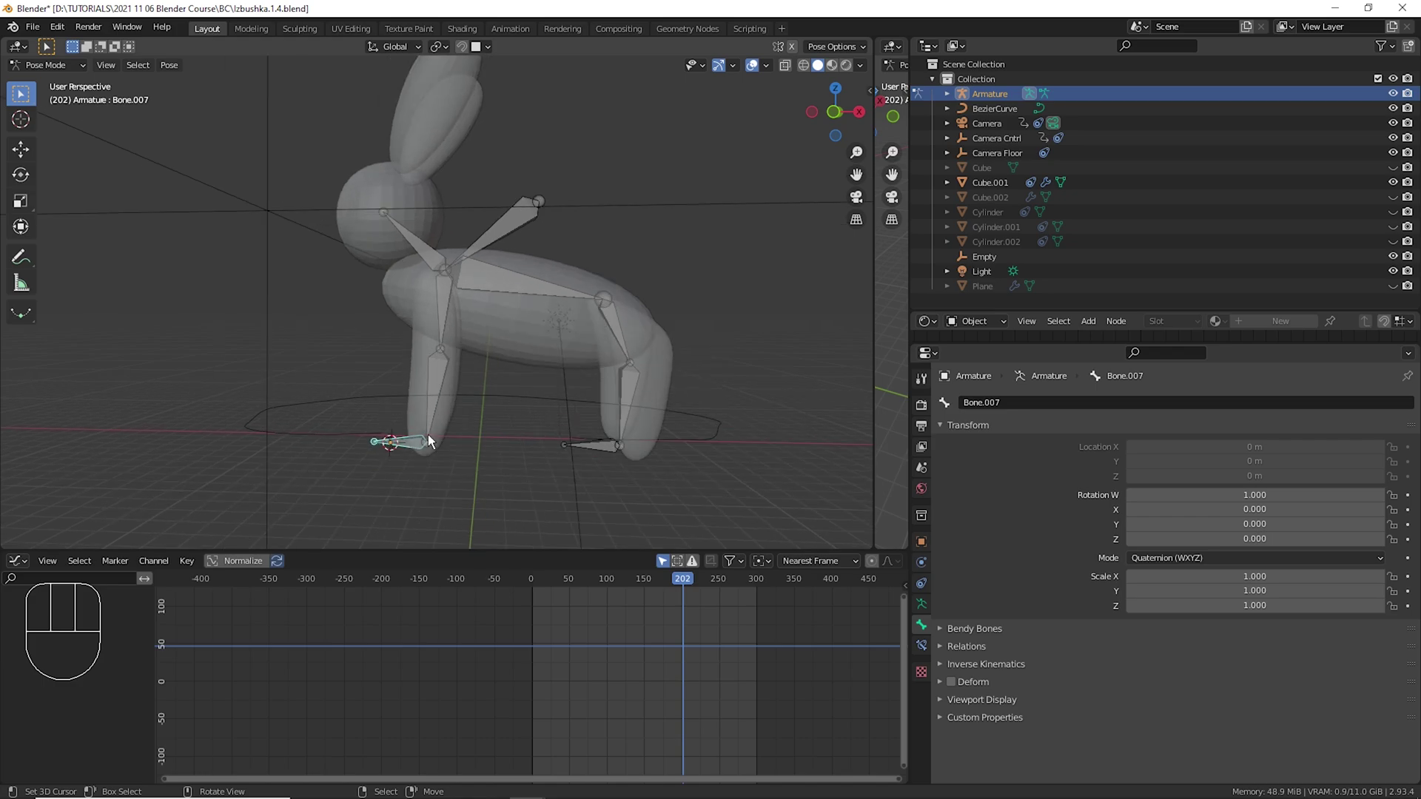
Rename the foot bones Leg Front.IK and Leg Back.IK in Edit Mode, then select Bone.003 in Pose Mode.
{"action": "key", "text": "Tab"}
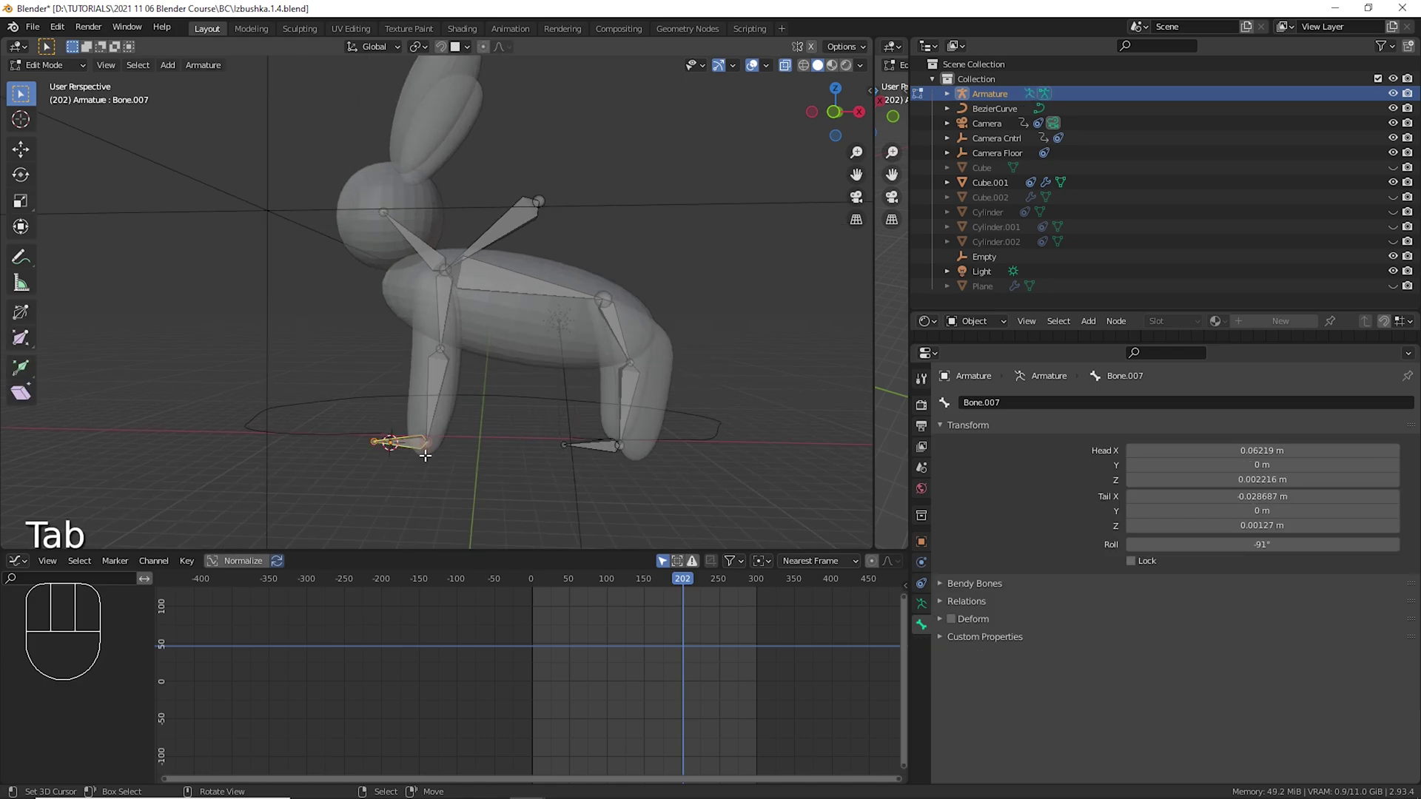
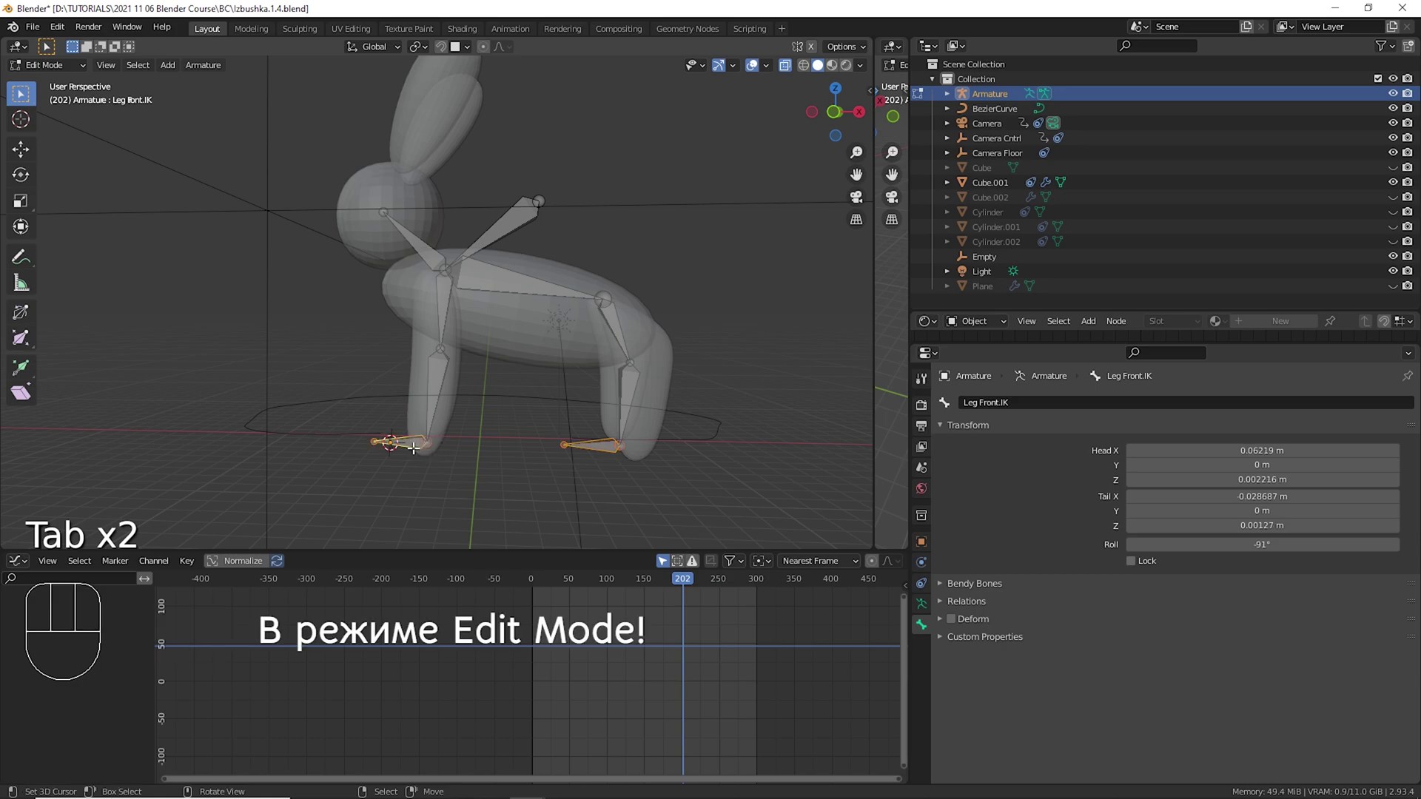
{"action": "key", "text": "alt+p"}
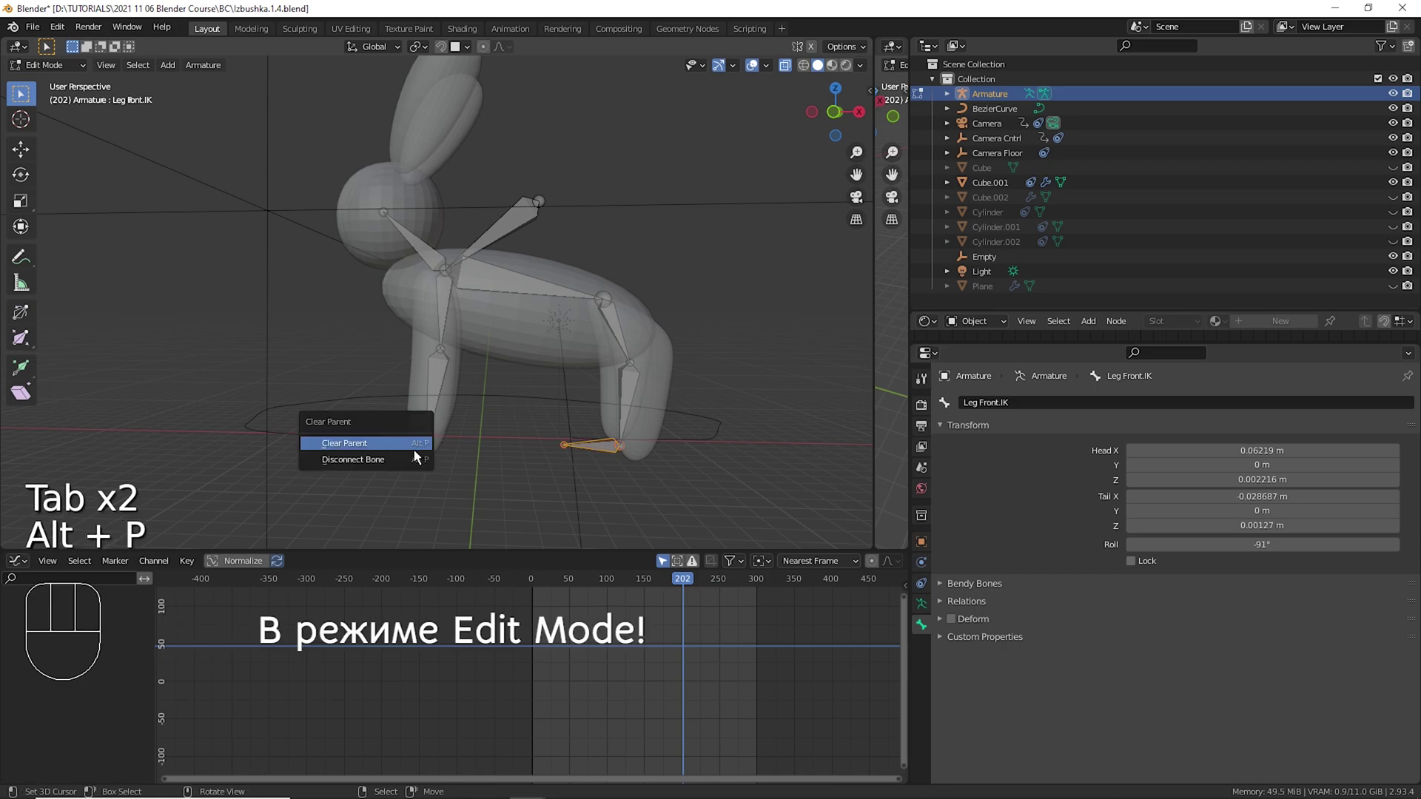
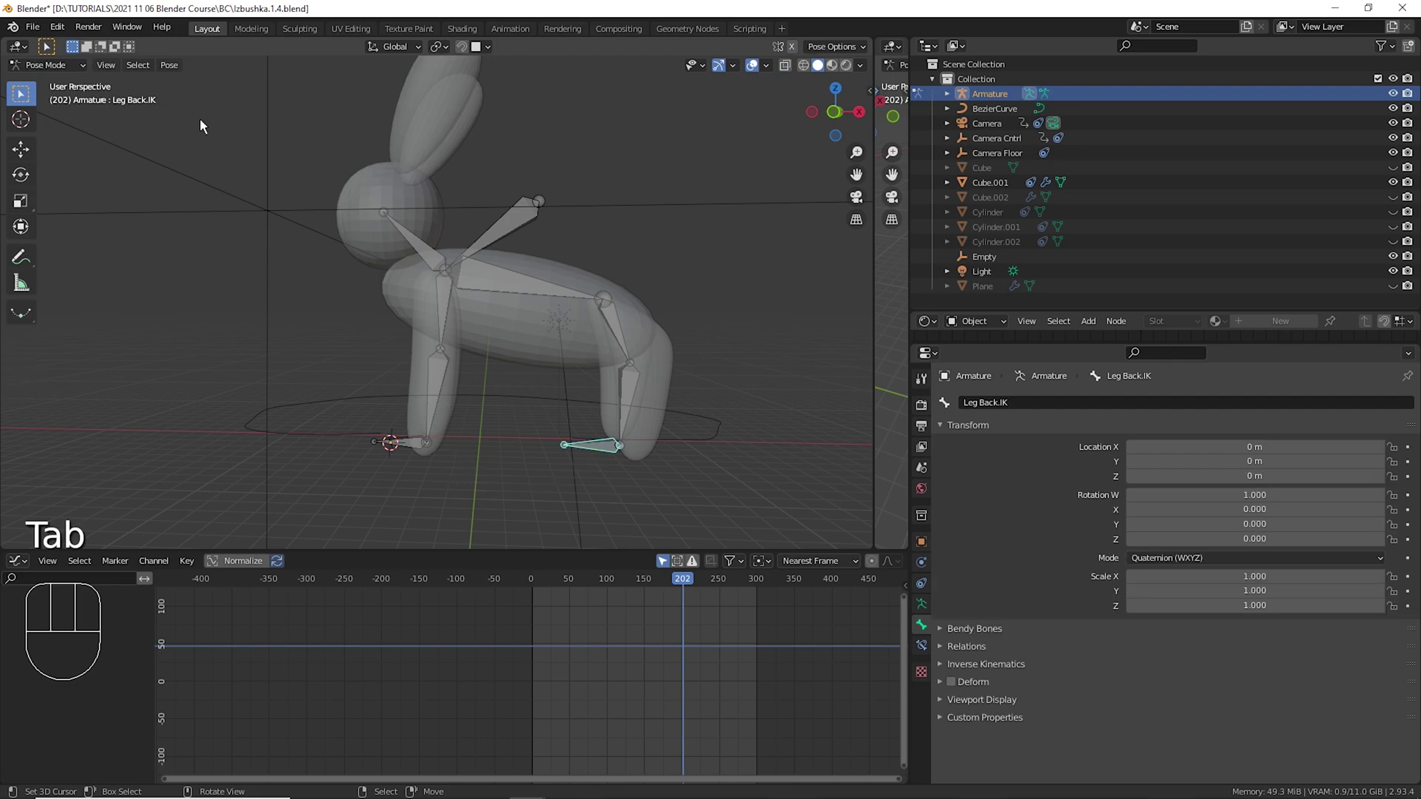
{"action": "right_click", "coordinate": [450, 395]}
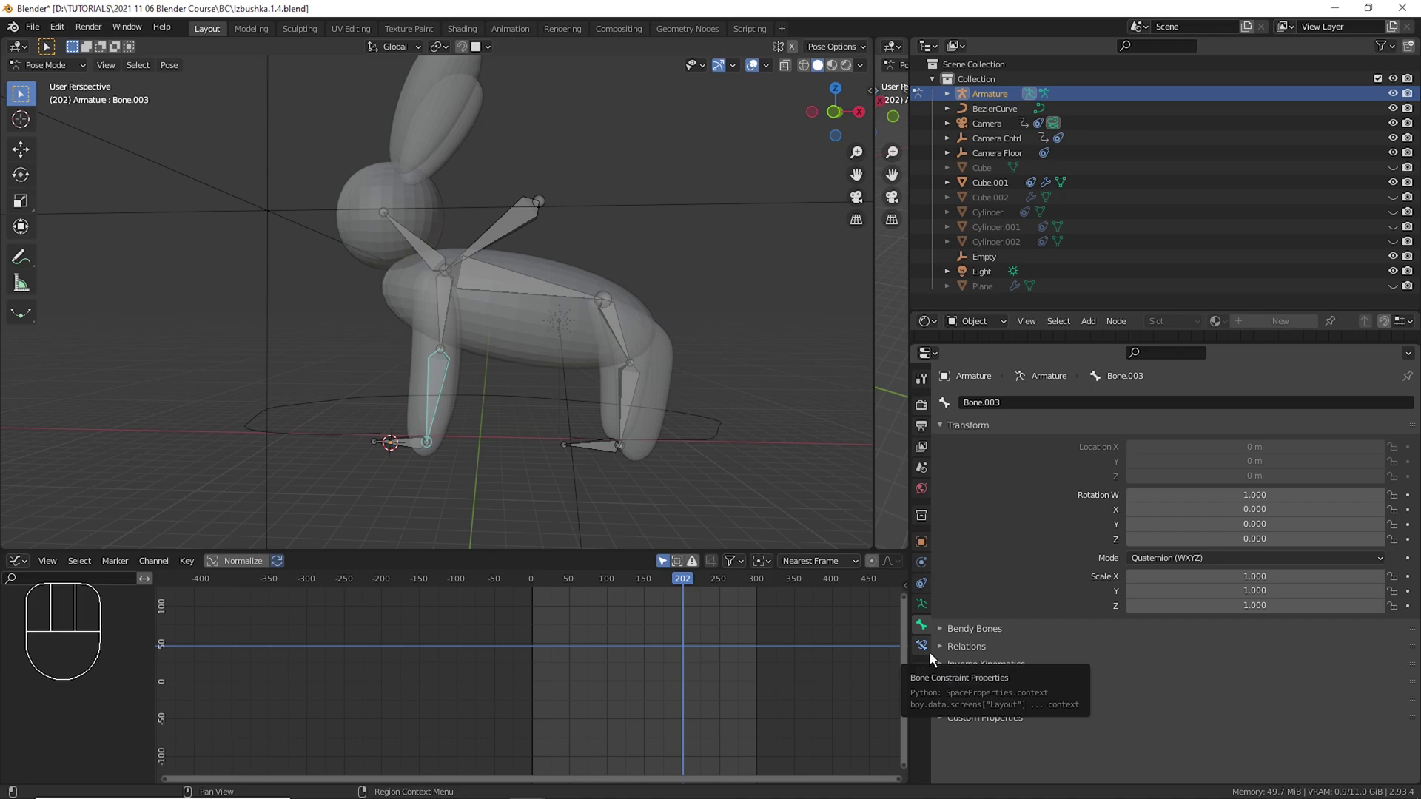
Add an Inverse Kinematics constraint to Bone.003 targeting Armature bone Leg Front.IK, then select Bone.006.
{"action": "left_click", "coordinate": [936, 660]}
{"action": "left_click_drag", "start_coordinate": [1033, 420], "coordinate": [1196, 490]}
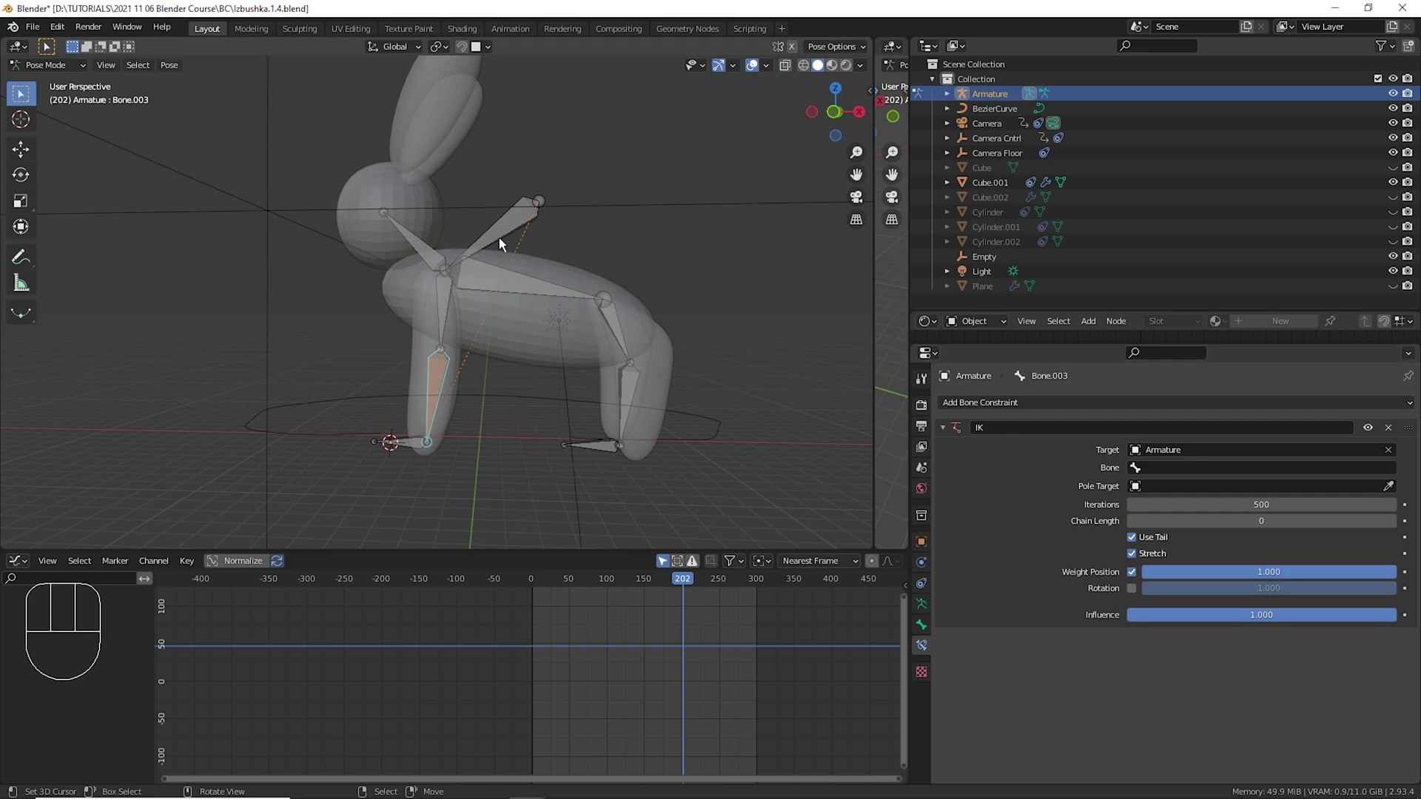
{"action": "left_click_drag", "start_coordinate": [1188, 480], "coordinate": [1120, 474]}
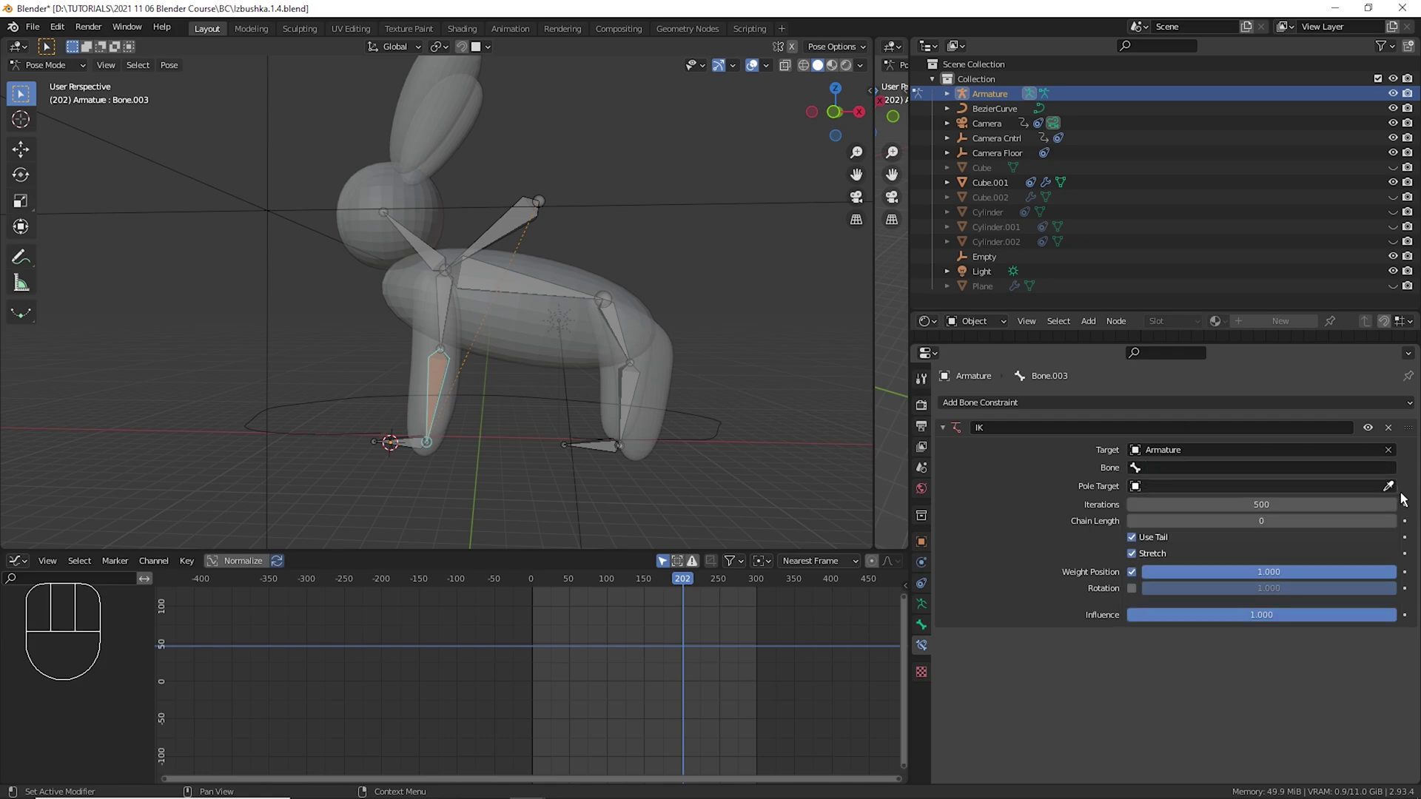
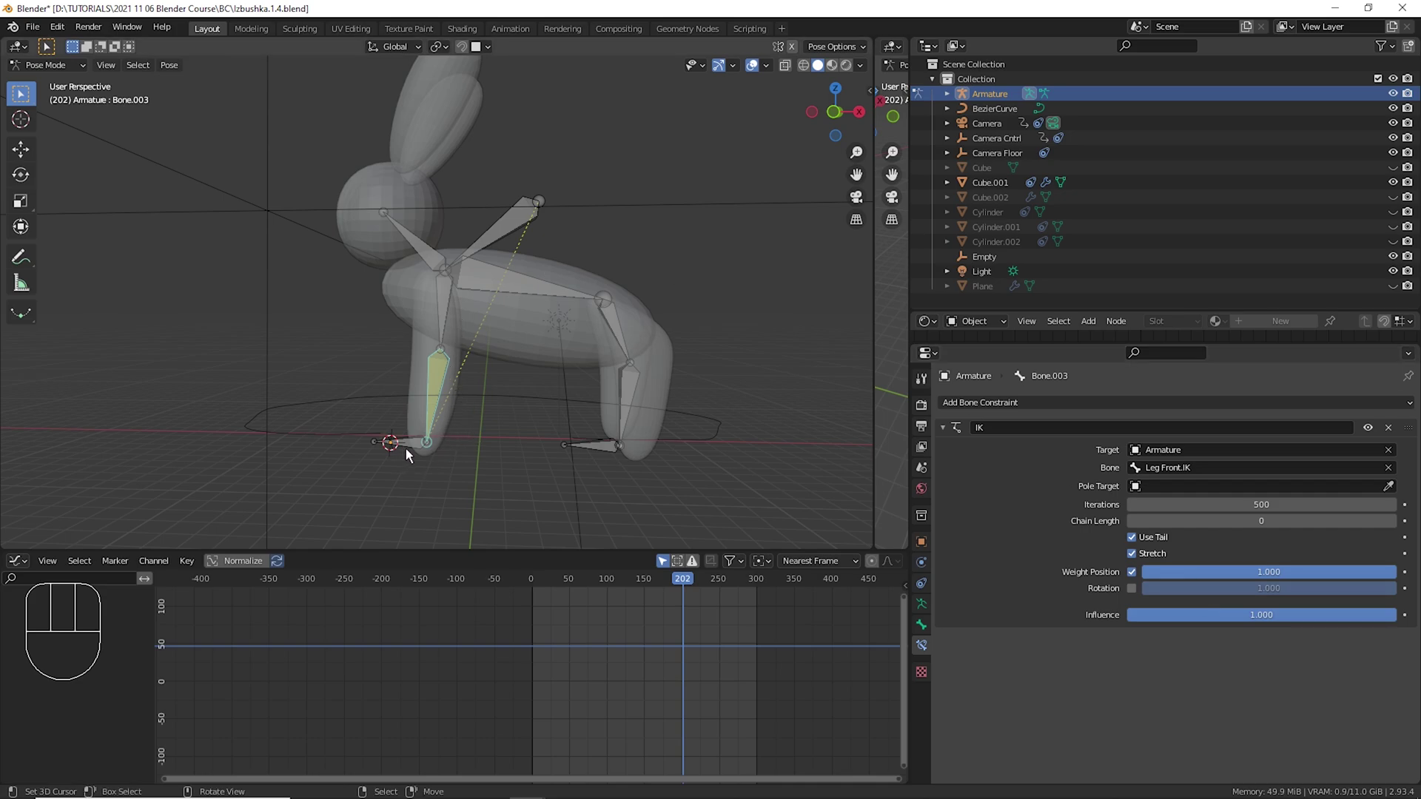
{"action": "right_click", "coordinate": [637, 413]}
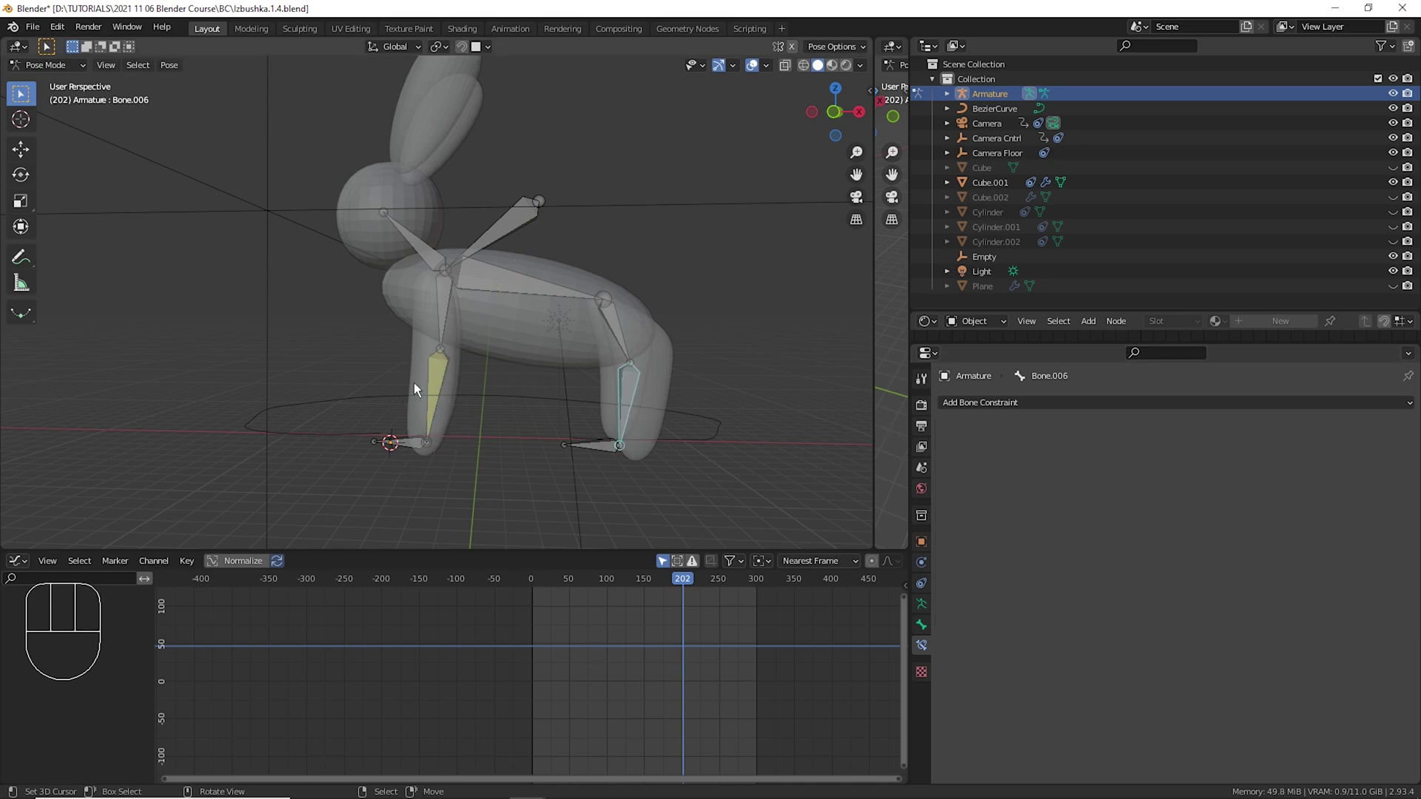
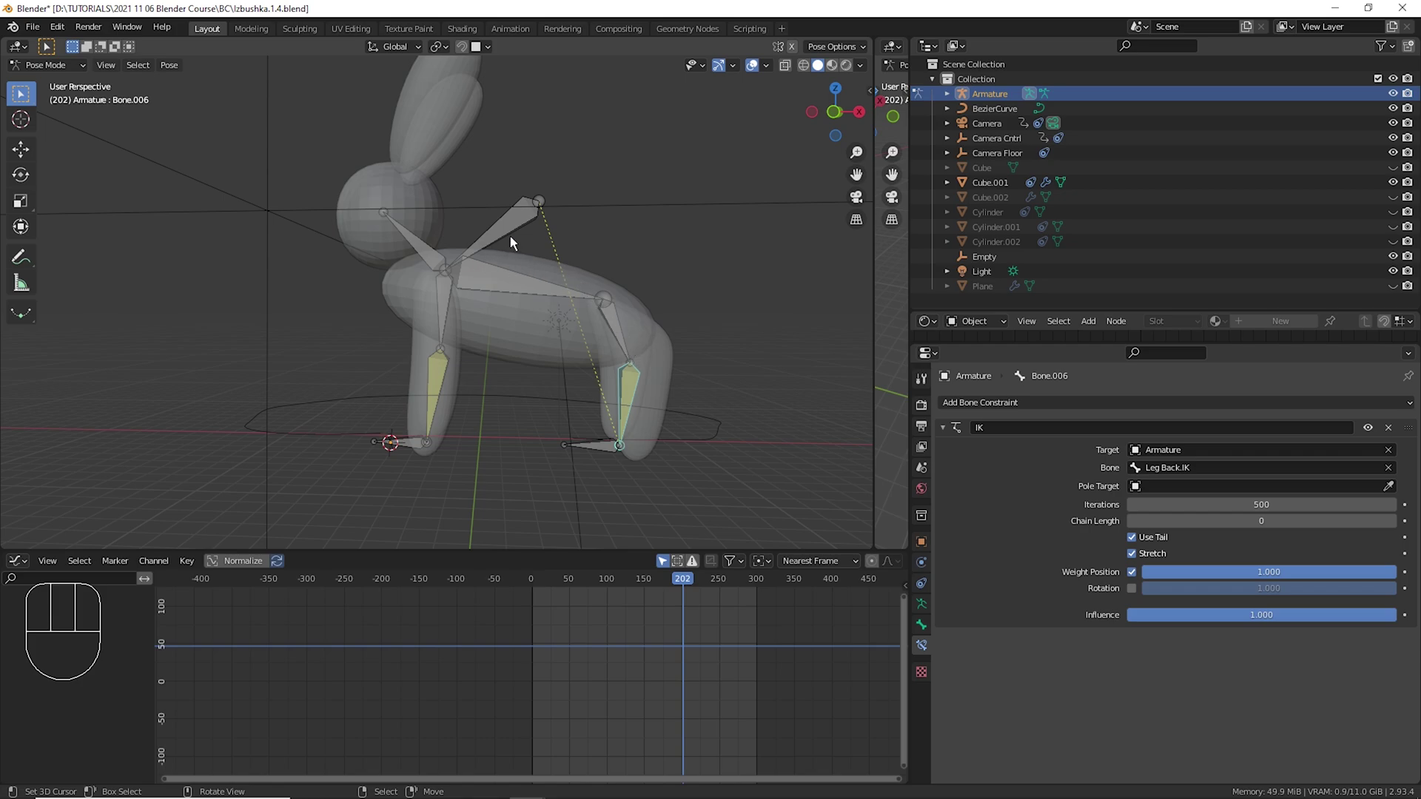
Select the lower back-leg bone Bone.006 and set its IK chain length to 2.
{"action": "right_click", "coordinate": [518, 240]}
{"action": "right_click", "coordinate": [512, 287]}
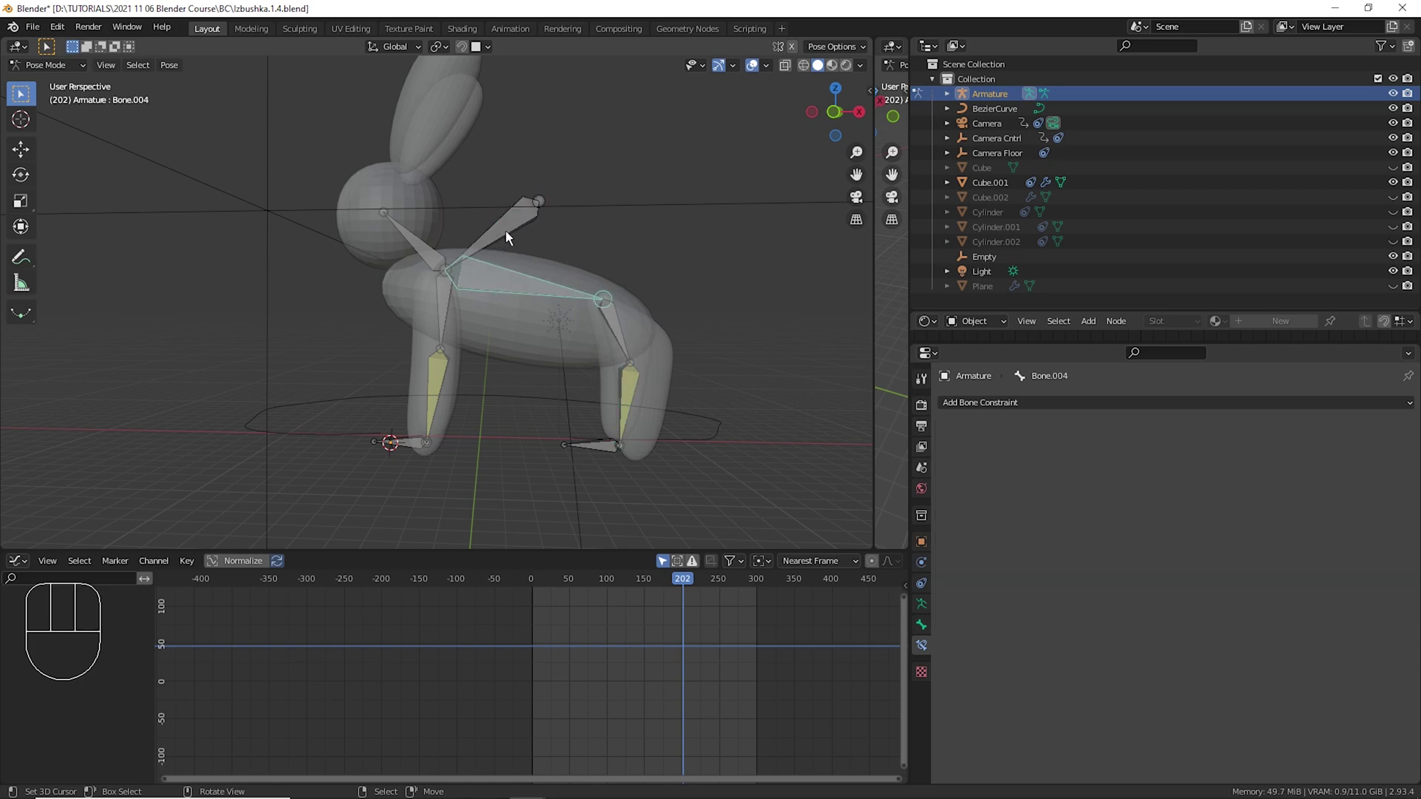
{"action": "right_click", "coordinate": [515, 239]}
{"action": "right_click", "coordinate": [627, 331]}
{"action": "right_click", "coordinate": [558, 300]}
{"action": "right_click", "coordinate": [637, 408]}
{"action": "right_click", "coordinate": [625, 343]}
{"action": "right_click", "coordinate": [617, 456]}
{"action": "right_click", "coordinate": [641, 394]}
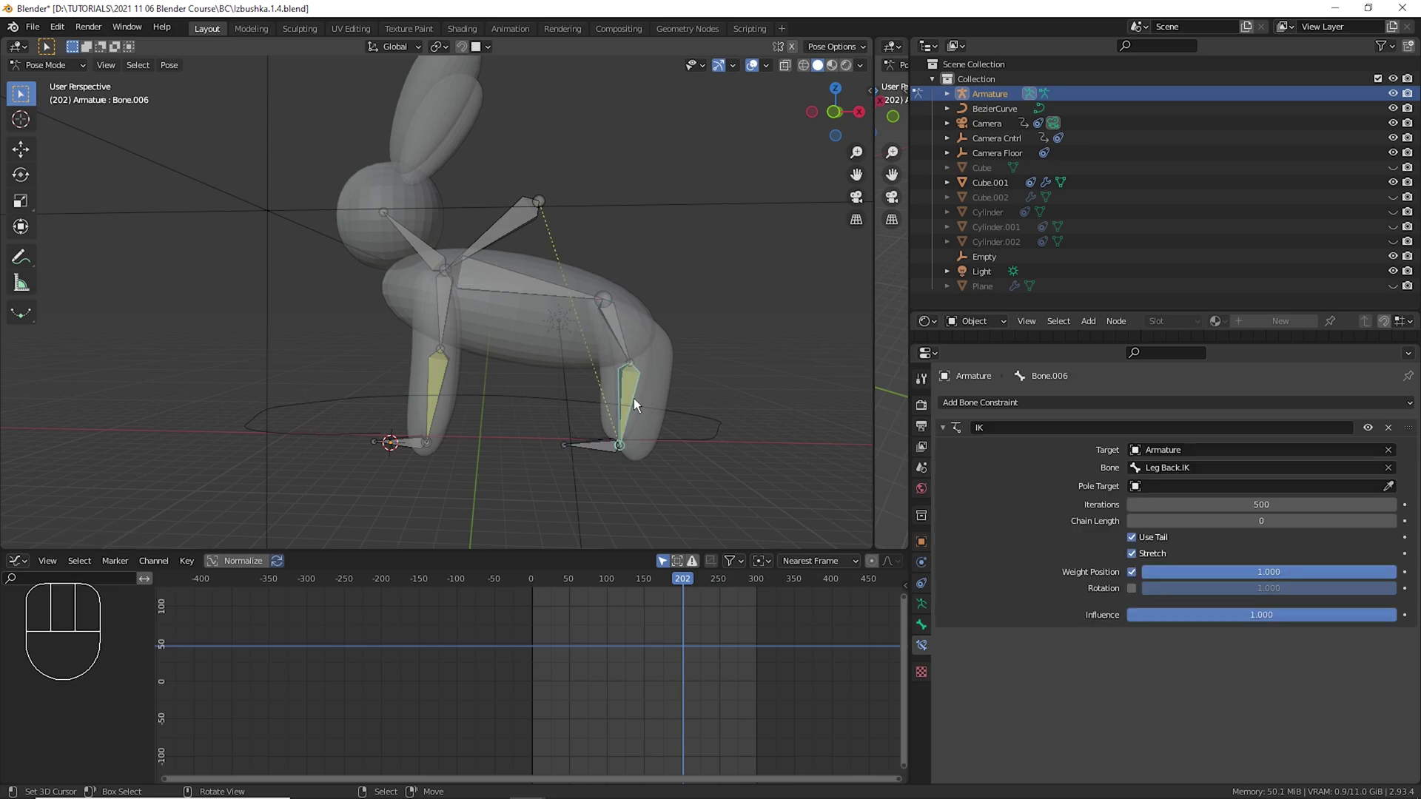
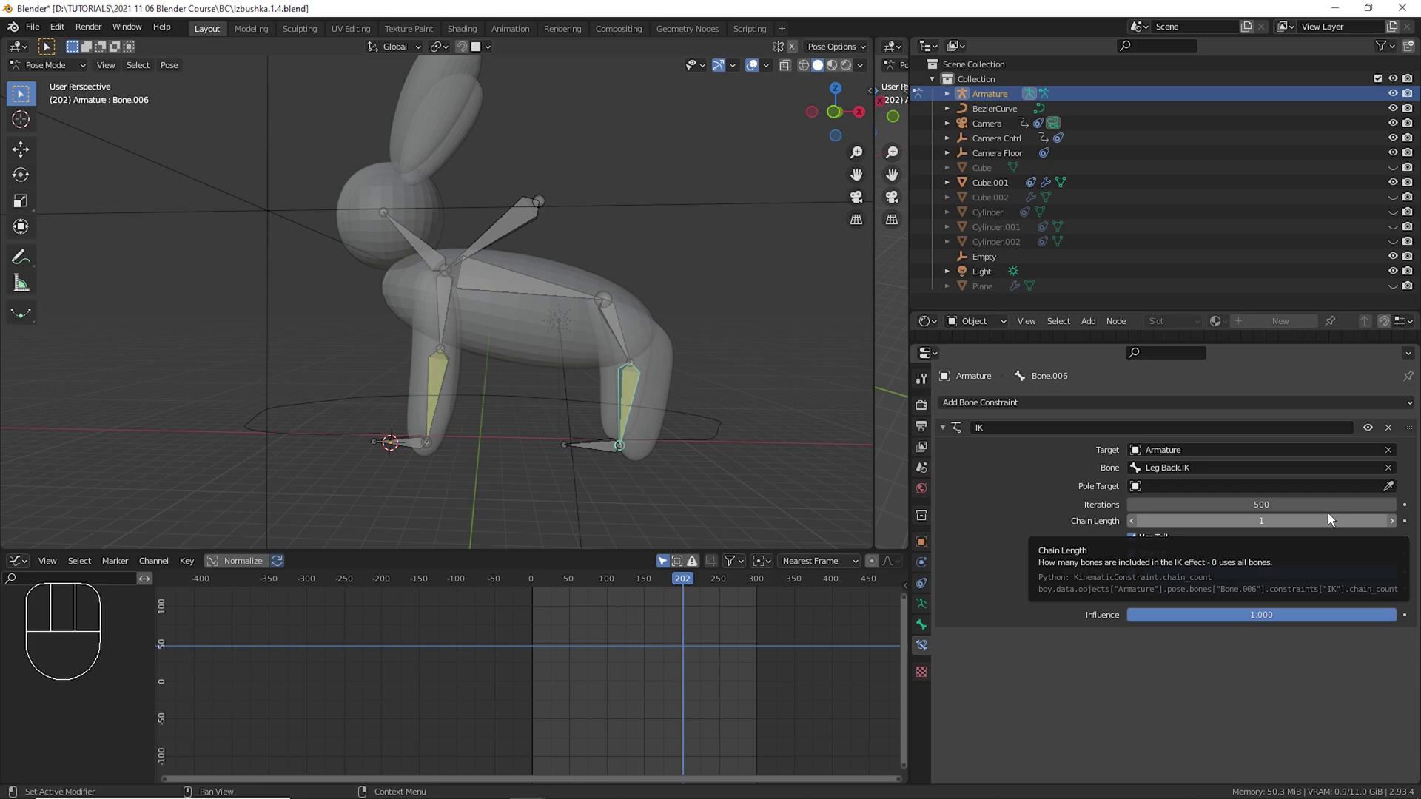
{"action": "left_click", "coordinate": [1403, 531]}
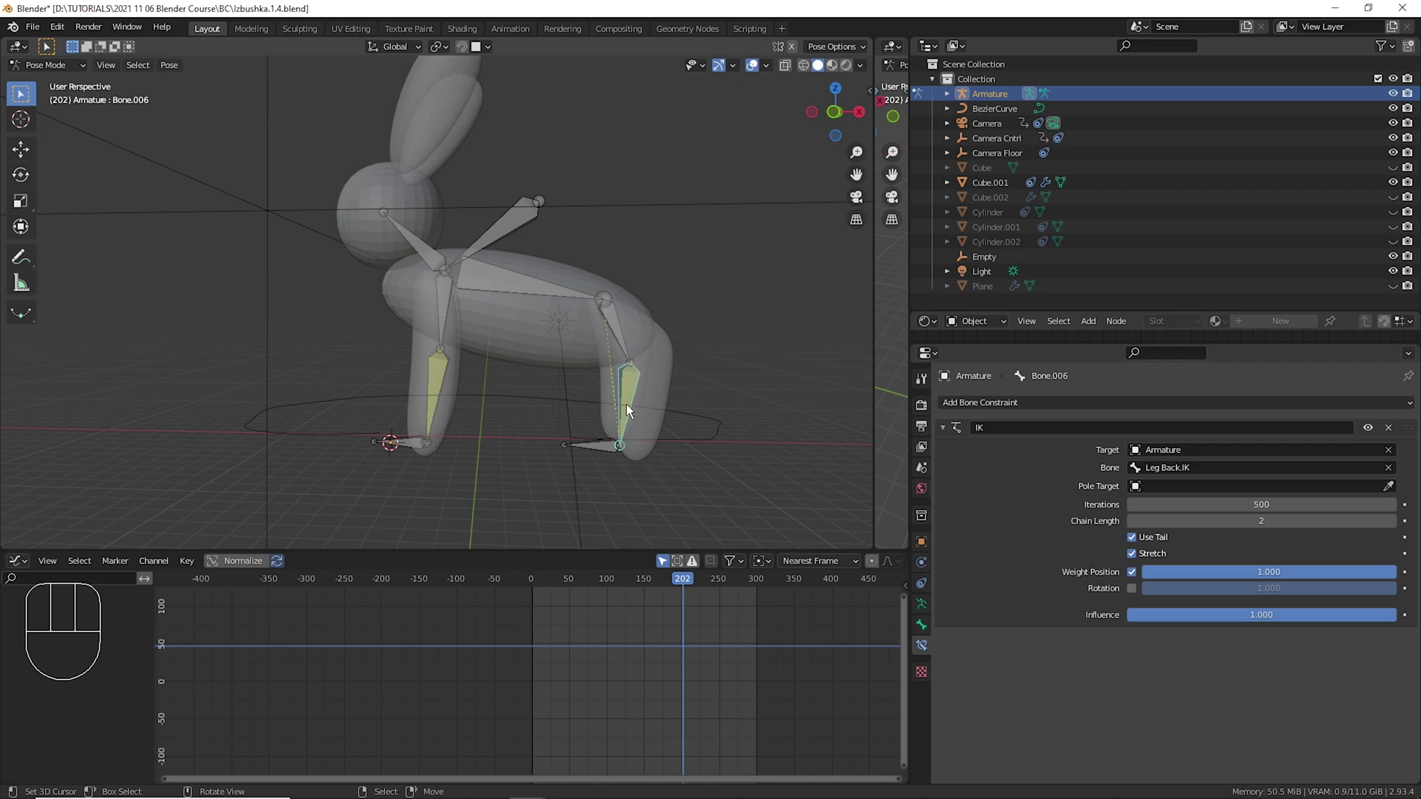
Select the front leg's lower bone Bone.003 and set its IK chain length to 2.
{"action": "right_click", "coordinate": [633, 408]}
{"action": "right_click", "coordinate": [627, 338]}
{"action": "right_click", "coordinate": [449, 390]}
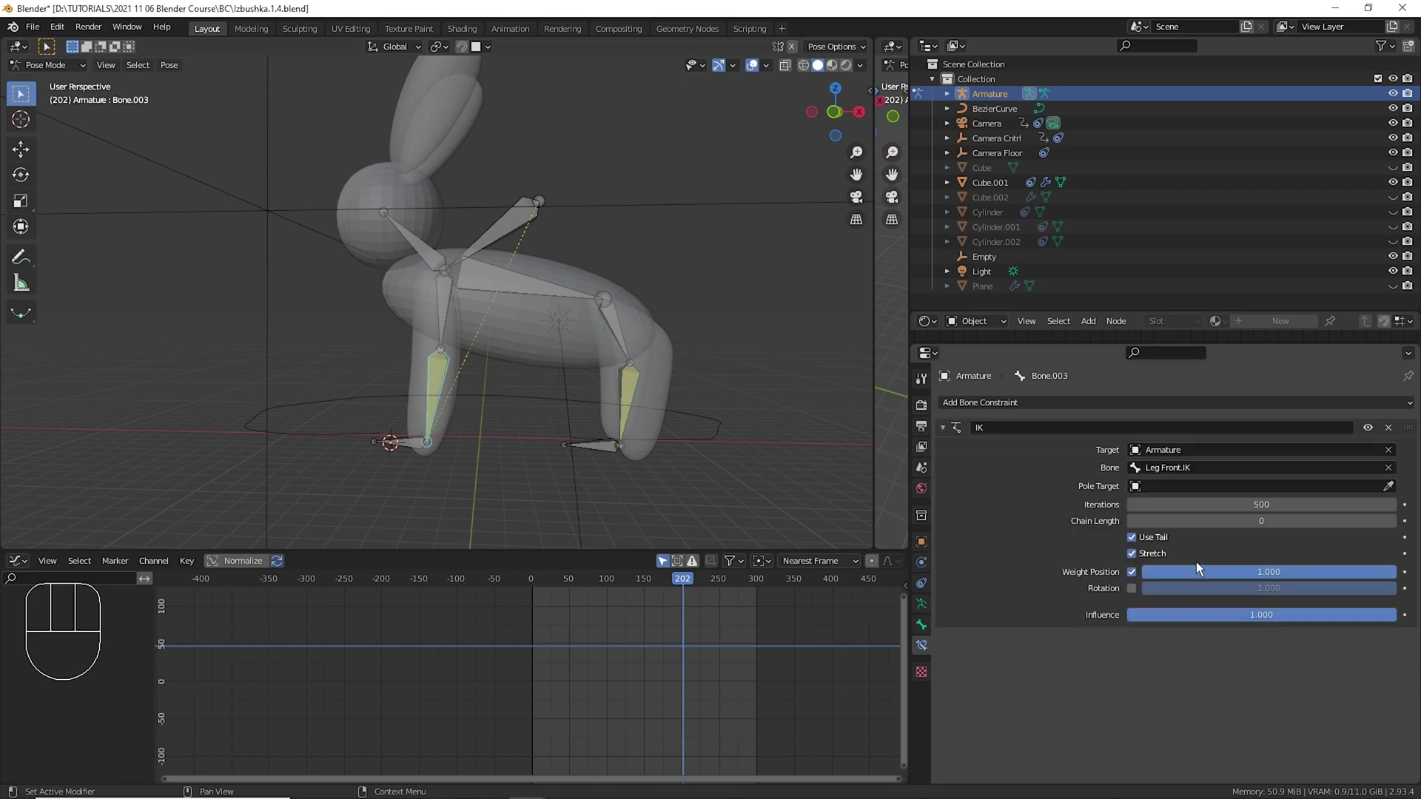
{"action": "left_click", "coordinate": [1406, 531]}
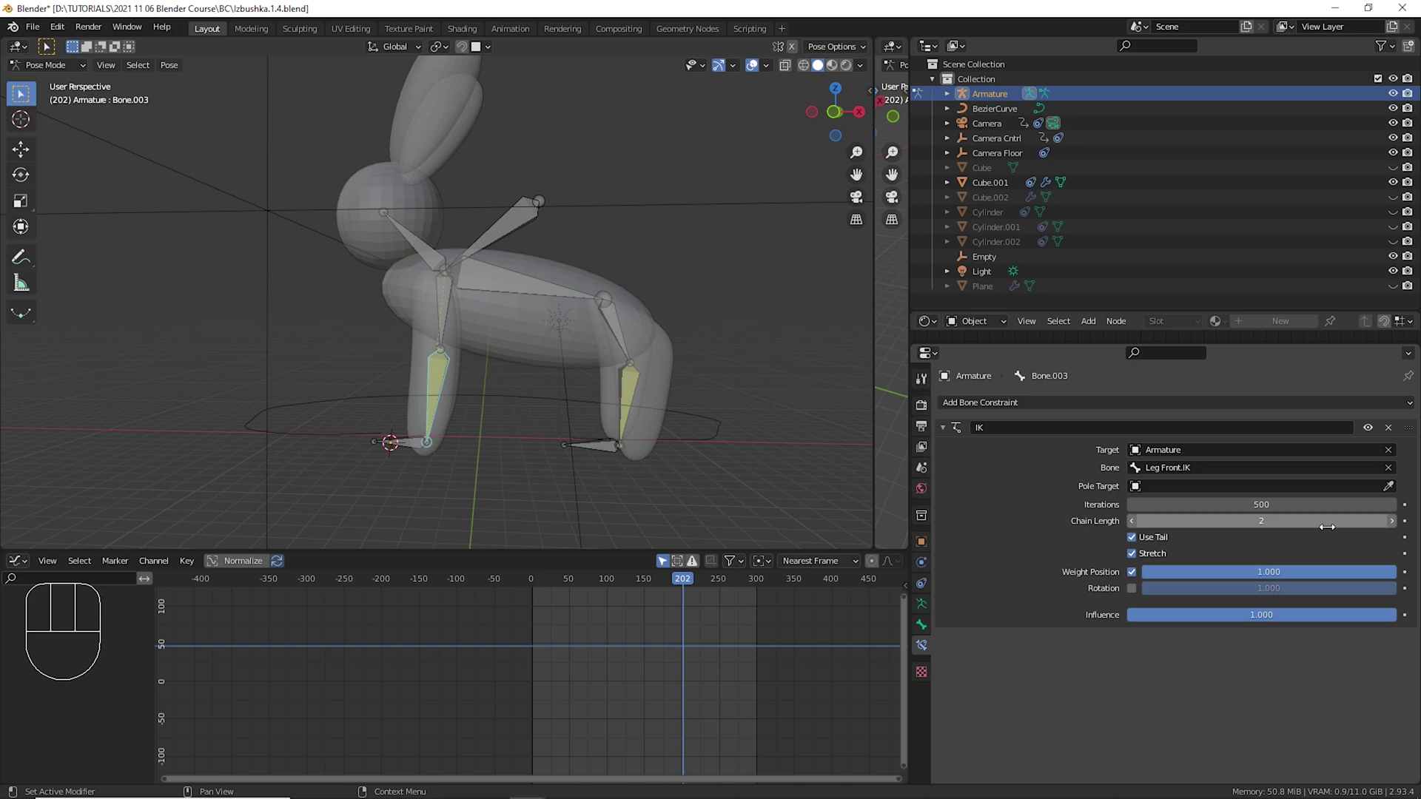
{"action": "key", "text": "ctrl+z"}
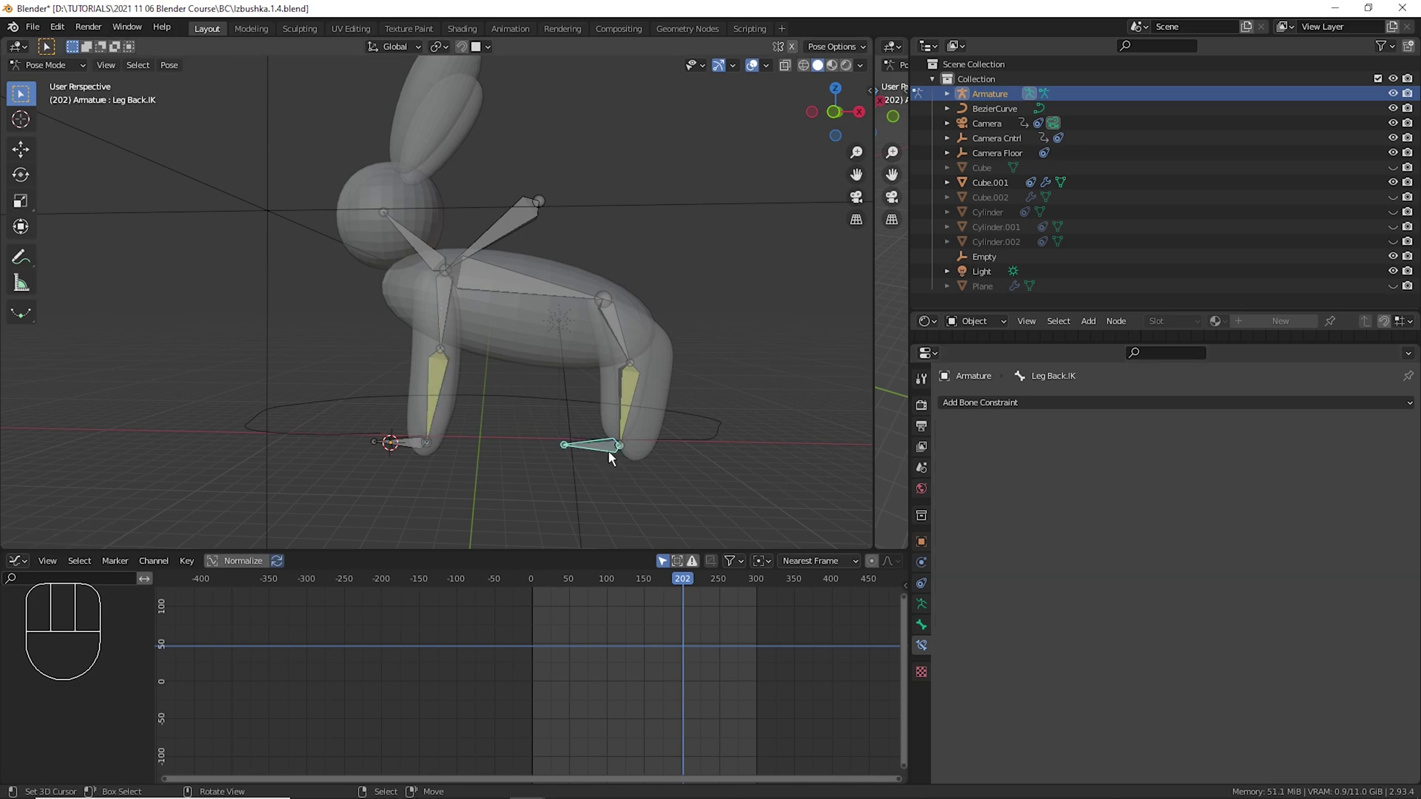
{"action": "left_click_drag", "start_coordinate": [613, 457], "coordinate": [620, 435]}
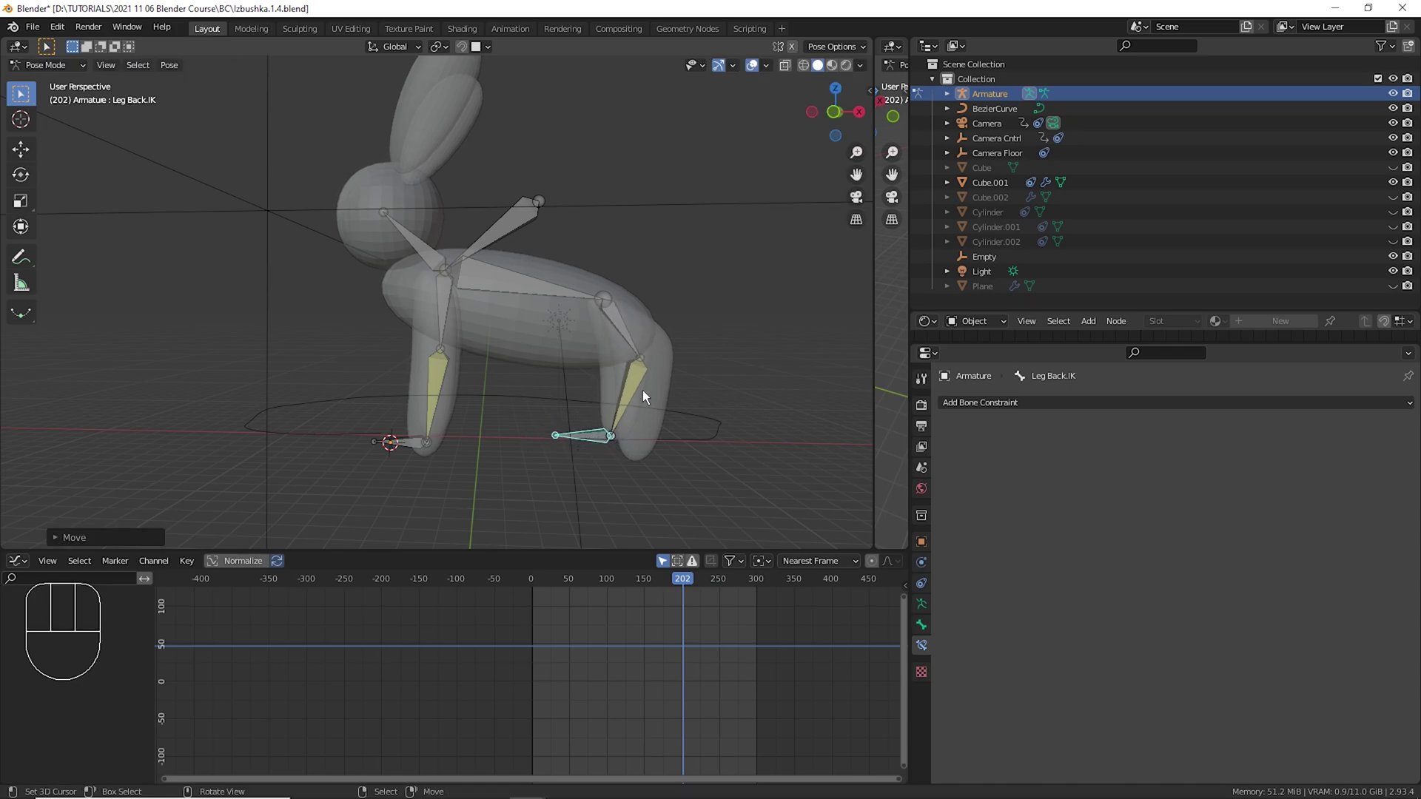
{"action": "key", "text": "ctrl+z"}
{"action": "right_click", "coordinate": [538, 224]}
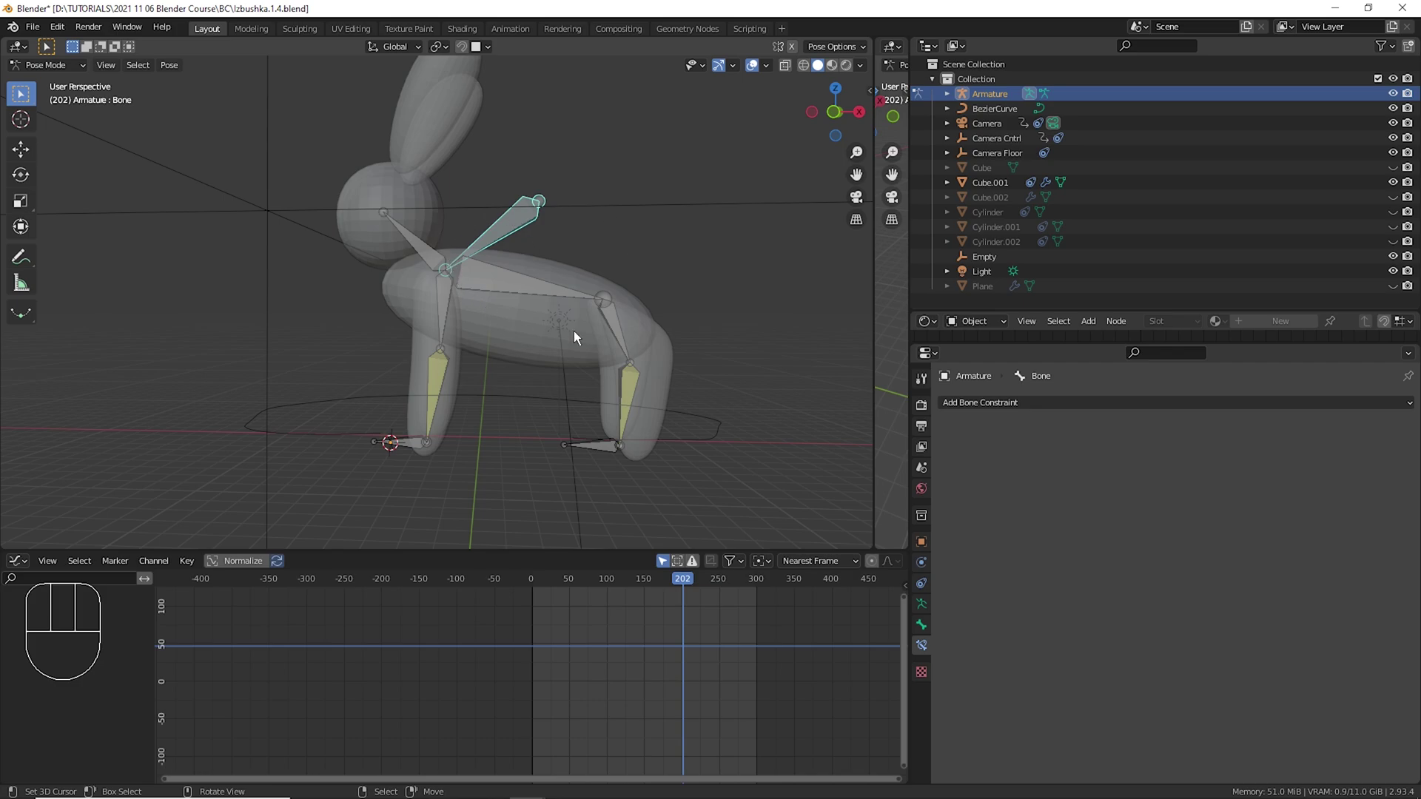
{"action": "key", "text": "g"}
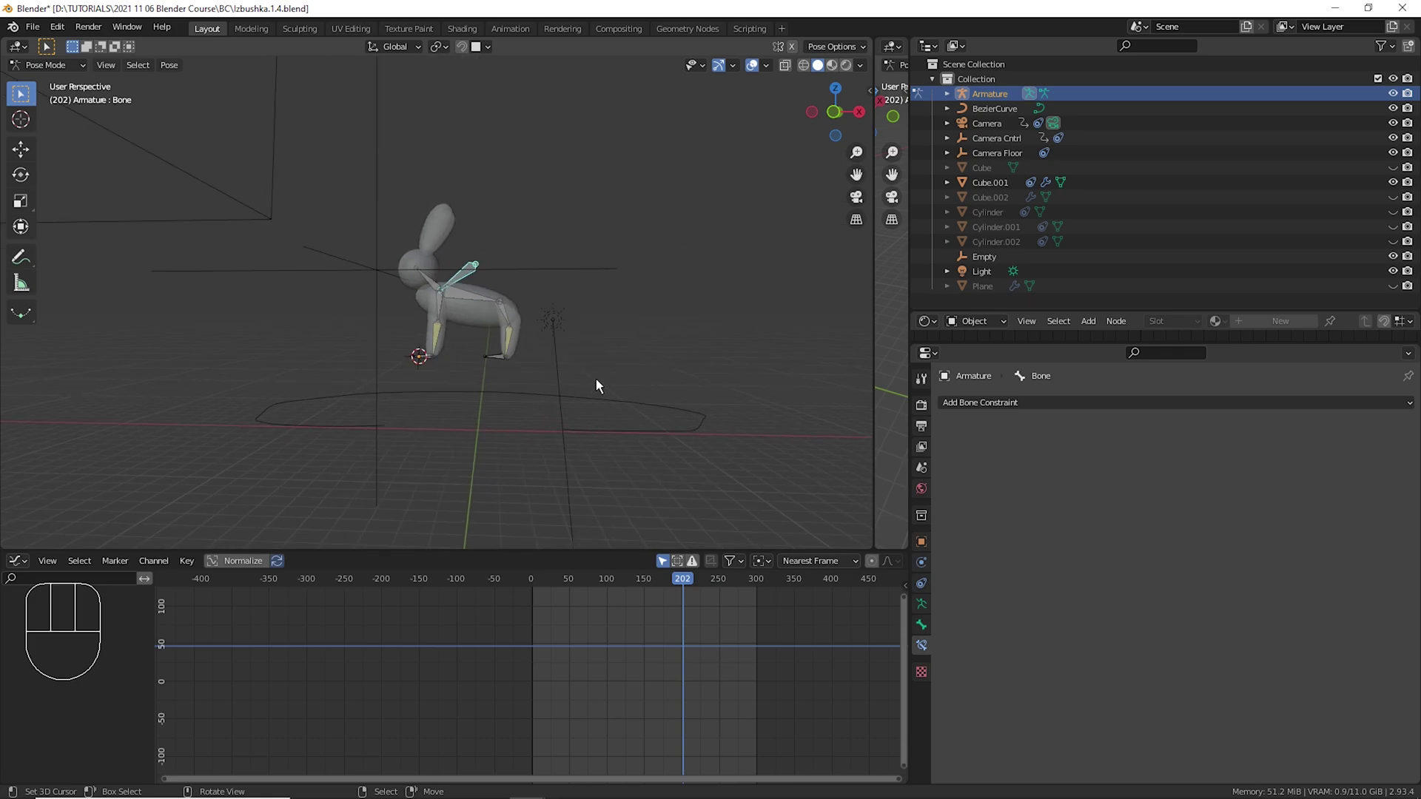
In Object Mode select Cube.001 plus the Armature and parent with Armature Deform (Ctrl+P).
{"action": "key", "text": "KP_0"}
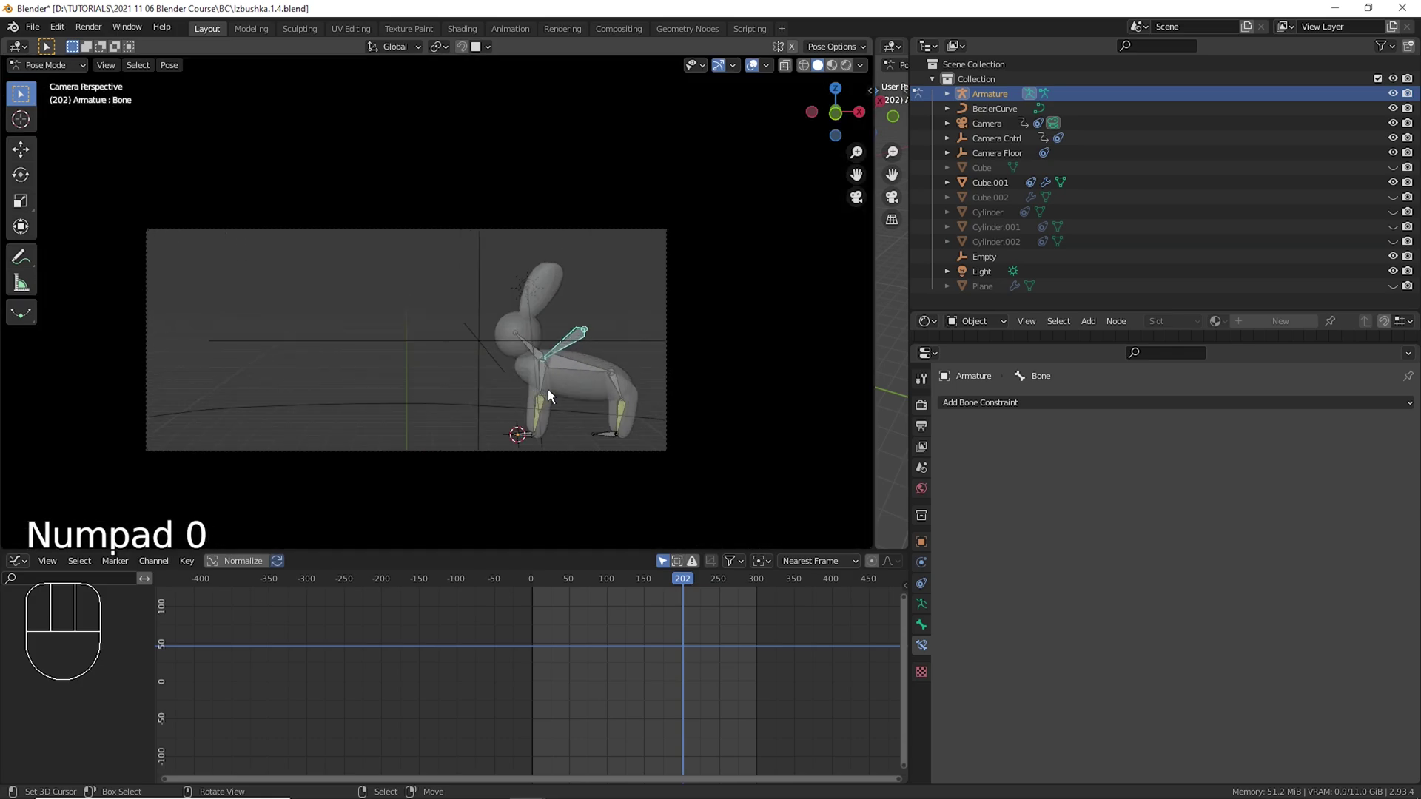
{"action": "key", "text": "Tab"}
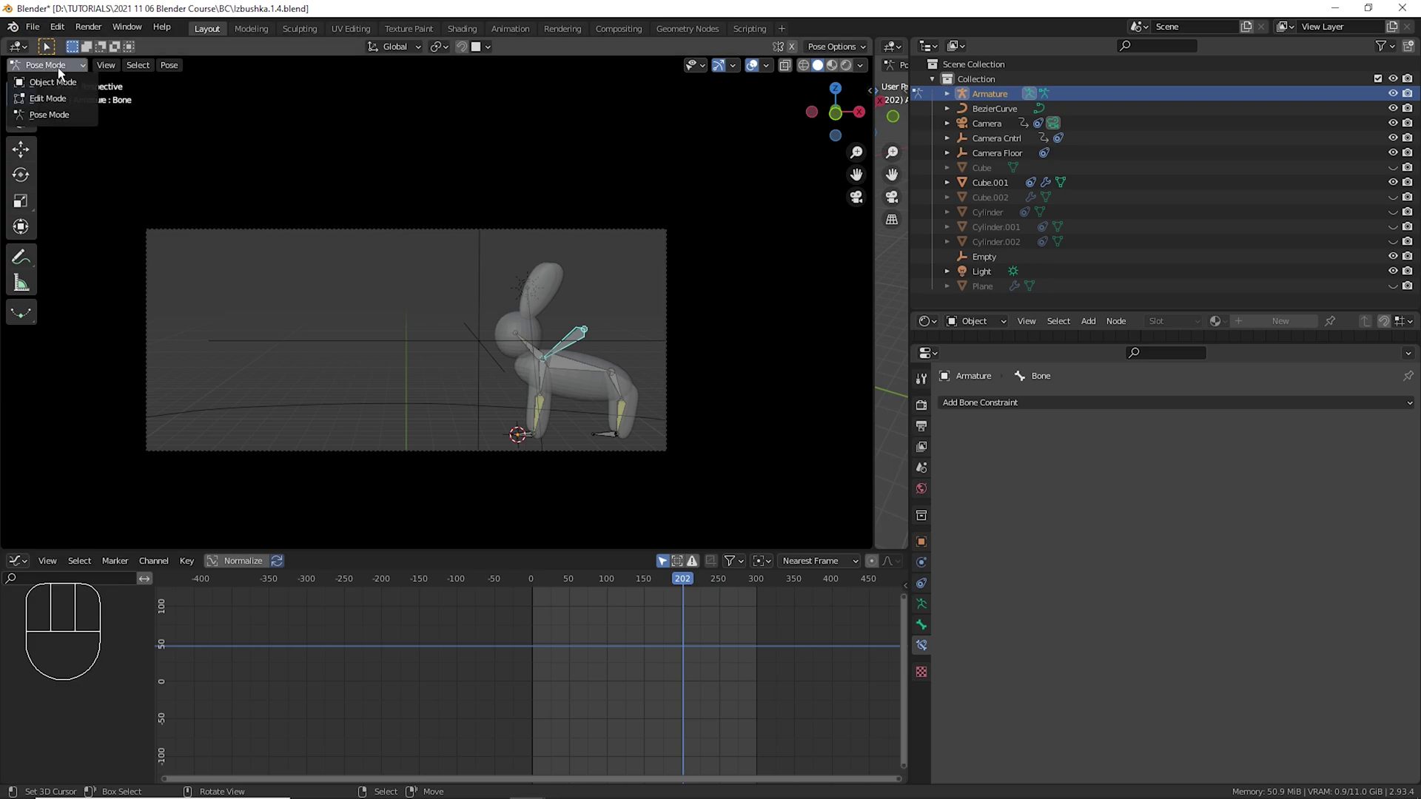
{"action": "left_click_drag", "start_coordinate": [64, 73], "coordinate": [66, 99]}
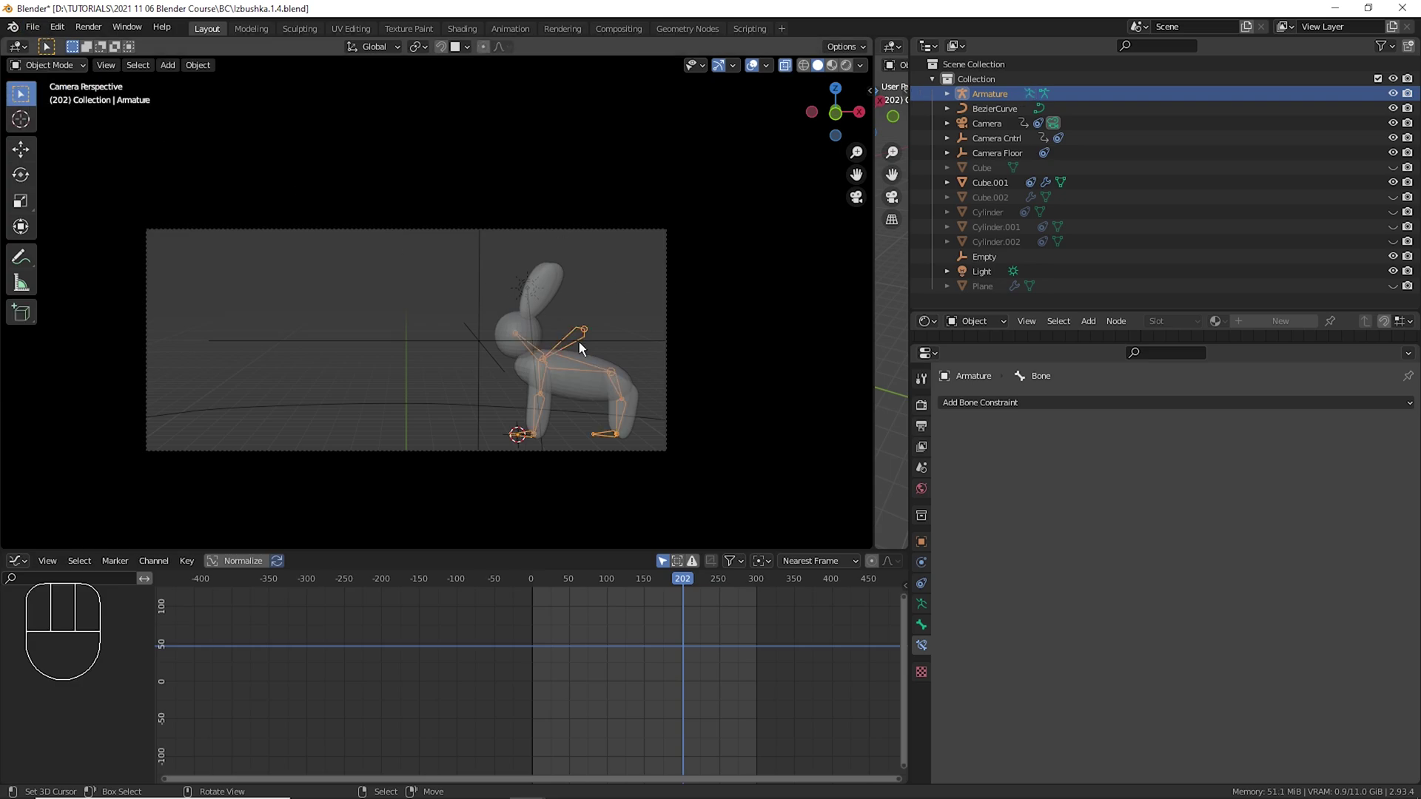
{"action": "left_click_drag", "start_coordinate": [612, 306], "coordinate": [501, 254]}
{"action": "left_click_drag", "start_coordinate": [434, 279], "coordinate": [579, 310]}
{"action": "left_click_drag", "start_coordinate": [661, 314], "coordinate": [610, 309]}
{"action": "left_click_drag", "start_coordinate": [616, 308], "coordinate": [526, 292]}
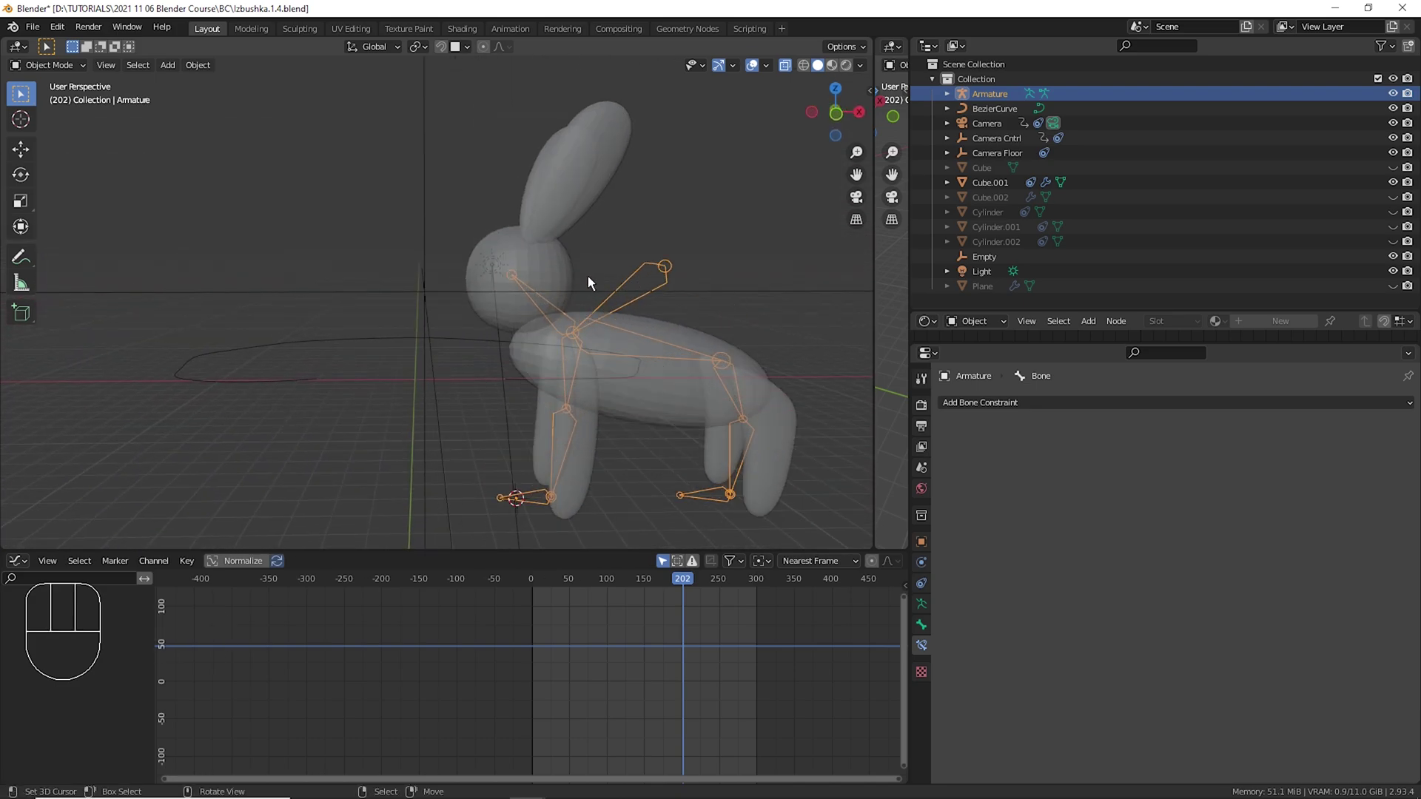
{"action": "right_click", "coordinate": [562, 263]}
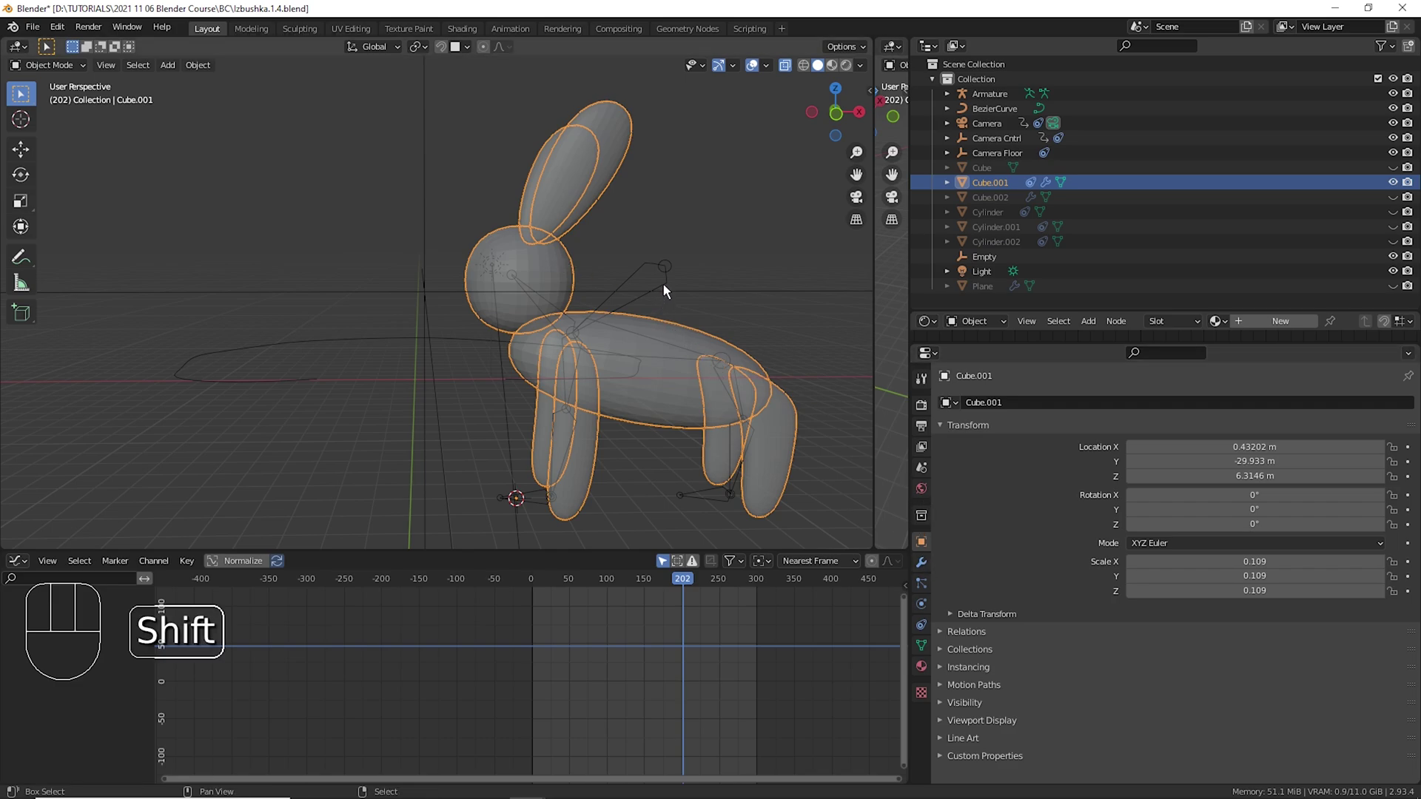
{"action": "right_click", "coordinate": [671, 283]}
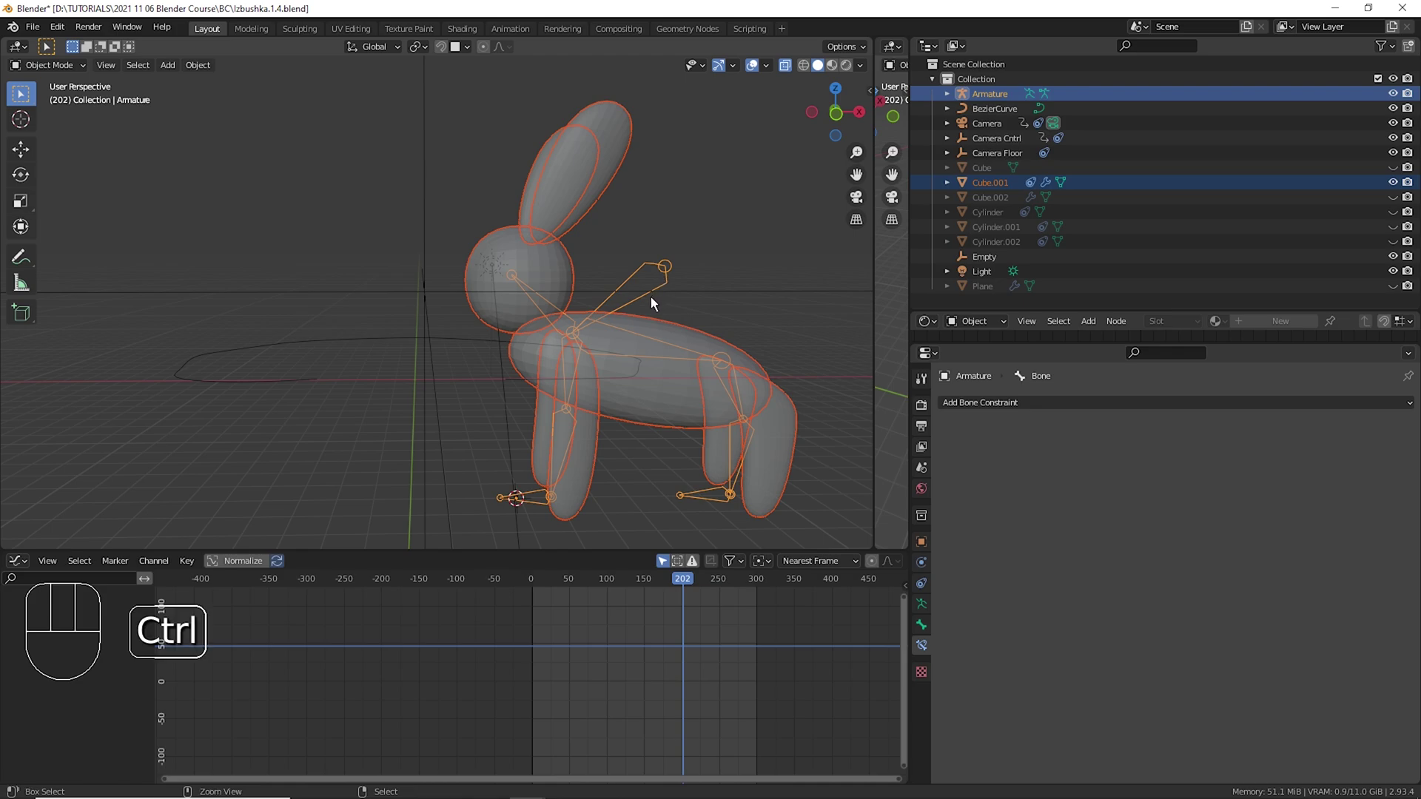
{"action": "key", "text": "ctrl+p"}
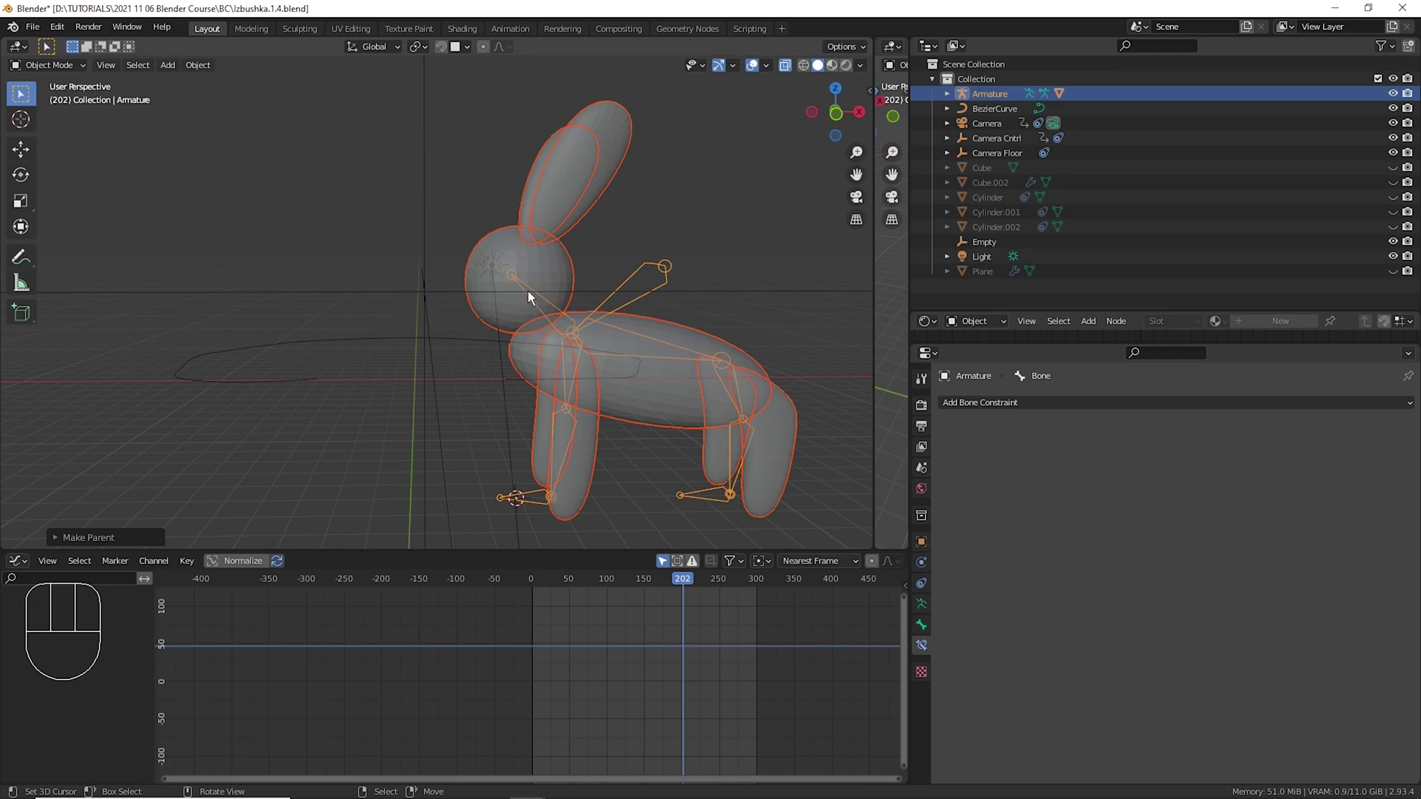
Select only the armature, enter Pose Mode and test-move the neck bone.
{"action": "right_click", "coordinate": [662, 285]}
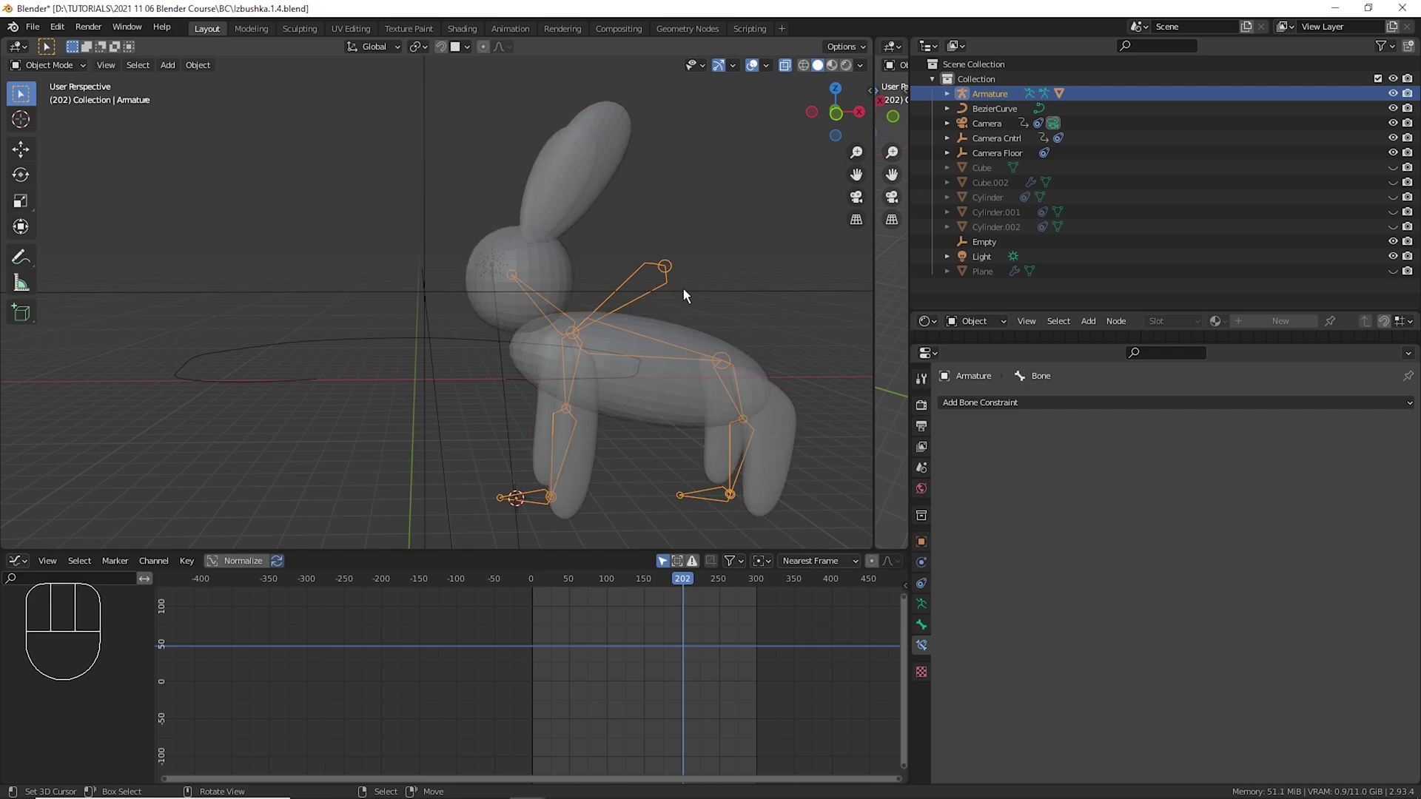
{"action": "left_click_drag", "start_coordinate": [66, 77], "coordinate": [119, 141]}
{"action": "left_click_drag", "start_coordinate": [695, 300], "coordinate": [677, 303]}
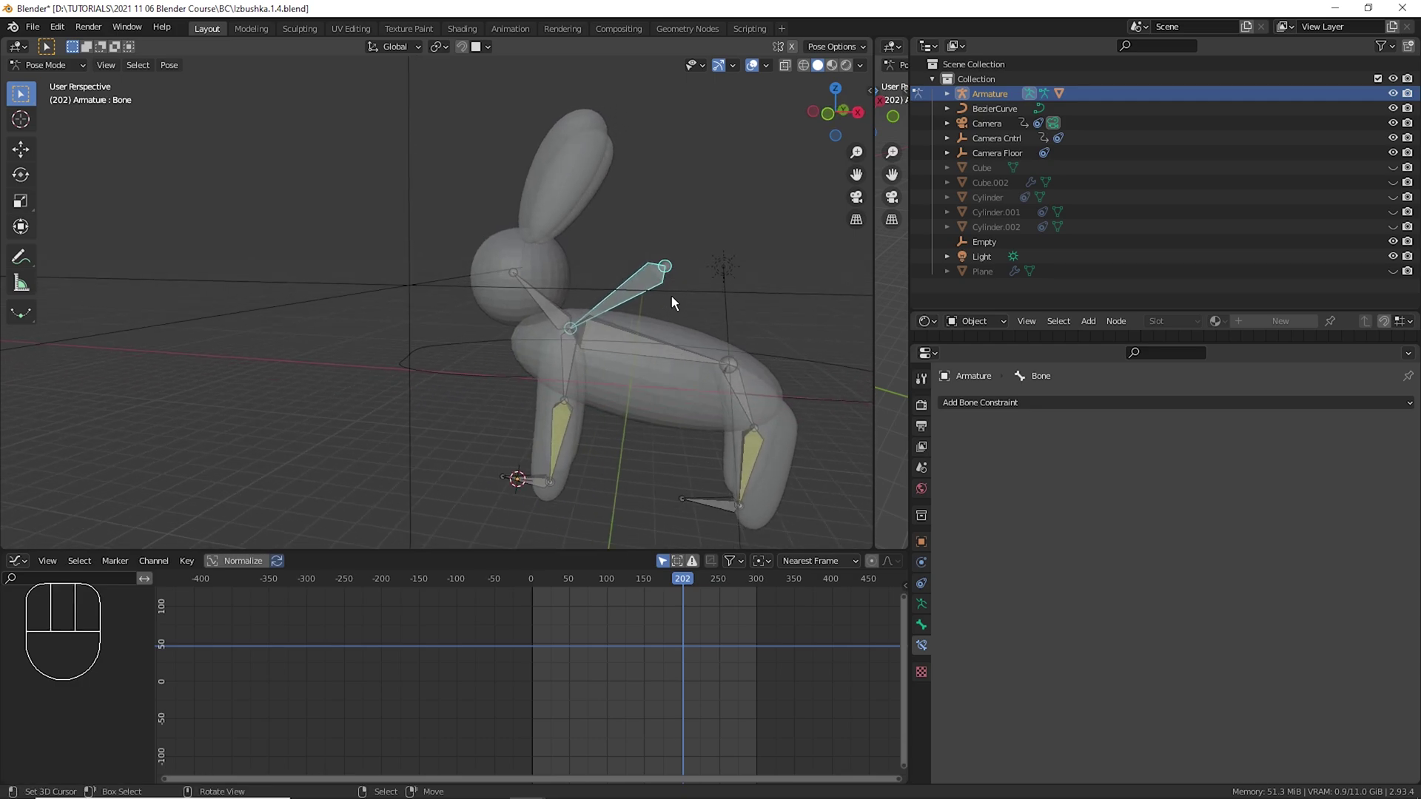
{"action": "left_click_drag", "start_coordinate": [661, 288], "coordinate": [657, 287]}
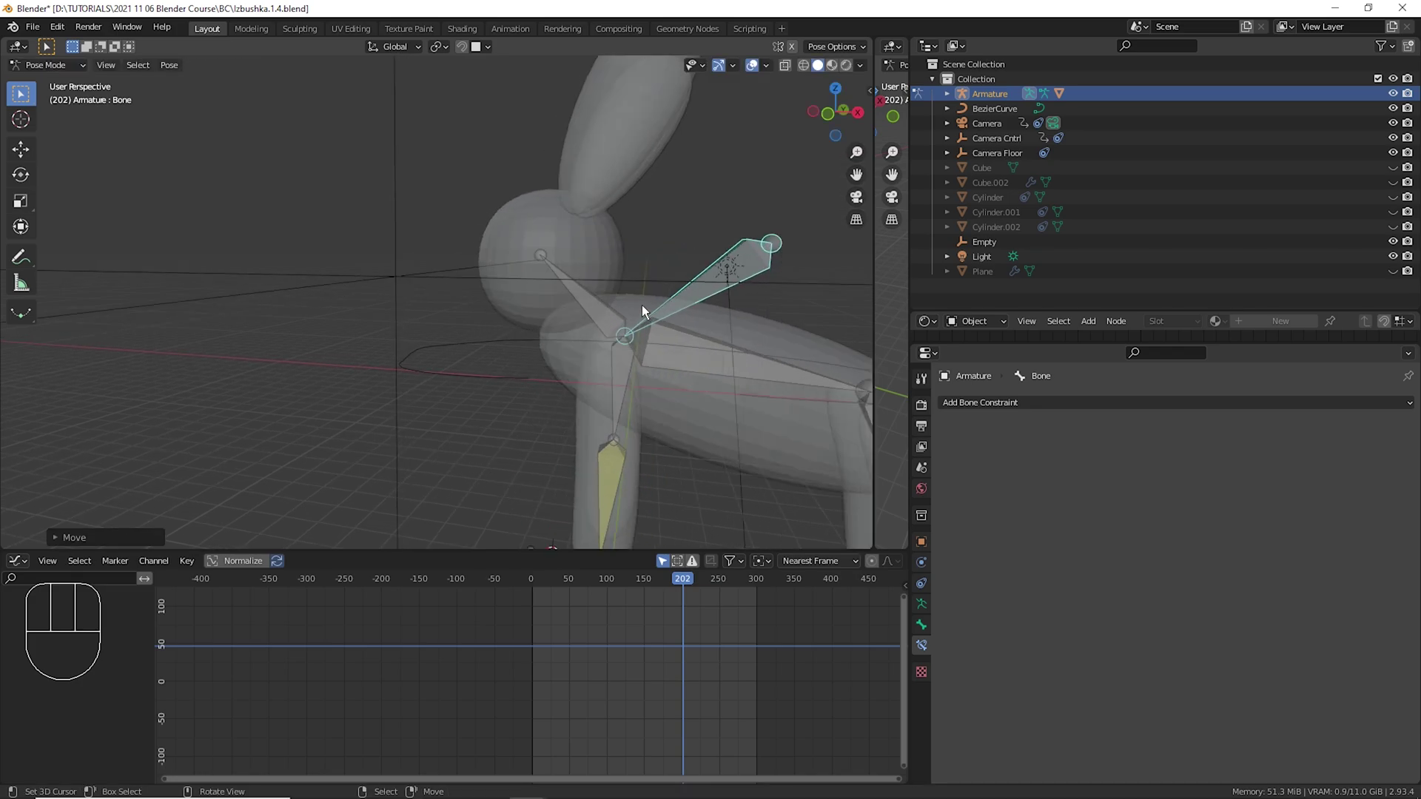
{"action": "left_click_drag", "start_coordinate": [42, 75], "coordinate": [63, 94]}
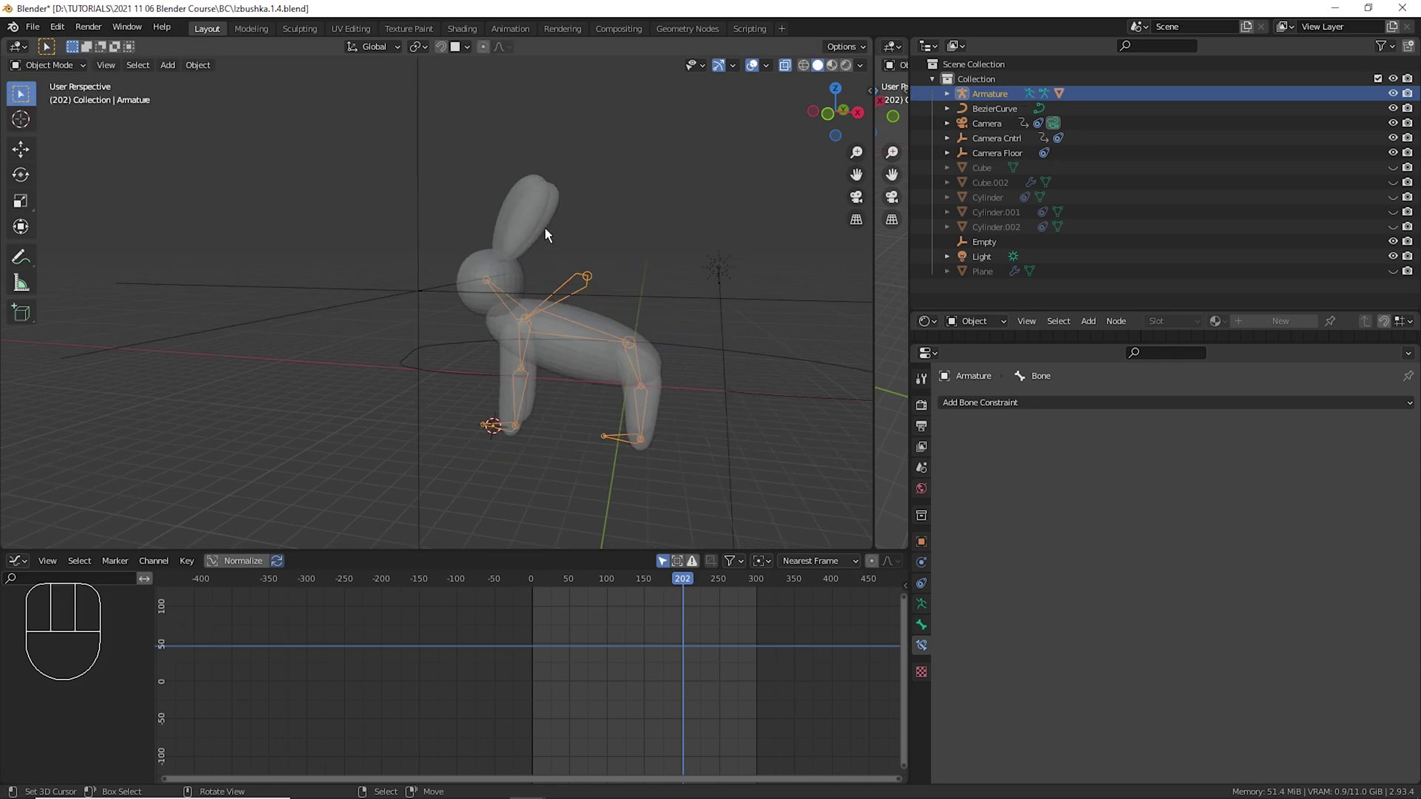
Select all of the rabbit's ear geometry in Edit Mode on Cube.001 with linked select.
{"action": "left_click_drag", "start_coordinate": [557, 240], "coordinate": [590, 239]}
{"action": "right_click", "coordinate": [578, 196]}
{"action": "key", "text": "Tab"}
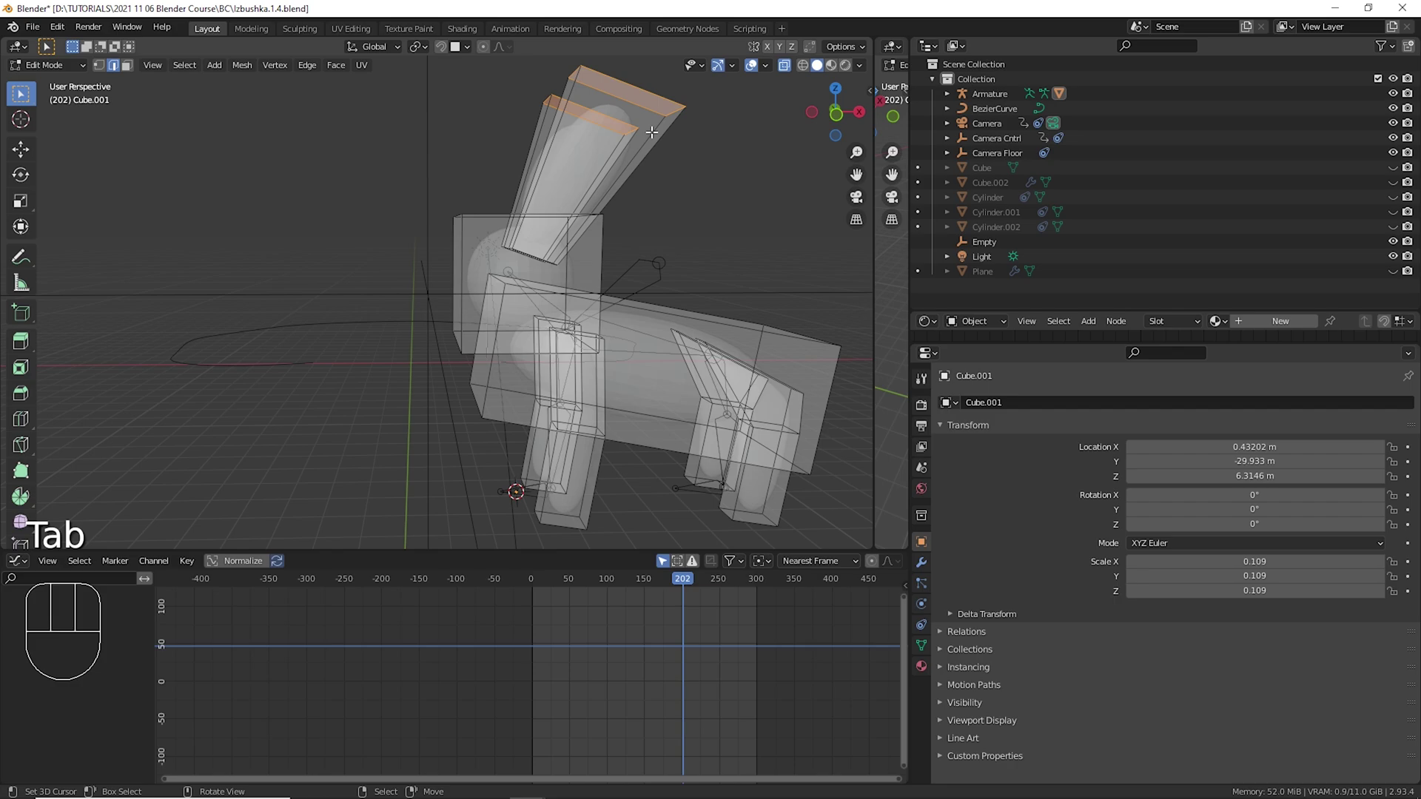
{"action": "key", "text": "ctrl+l"}
{"action": "key", "text": "ctrl+l"}
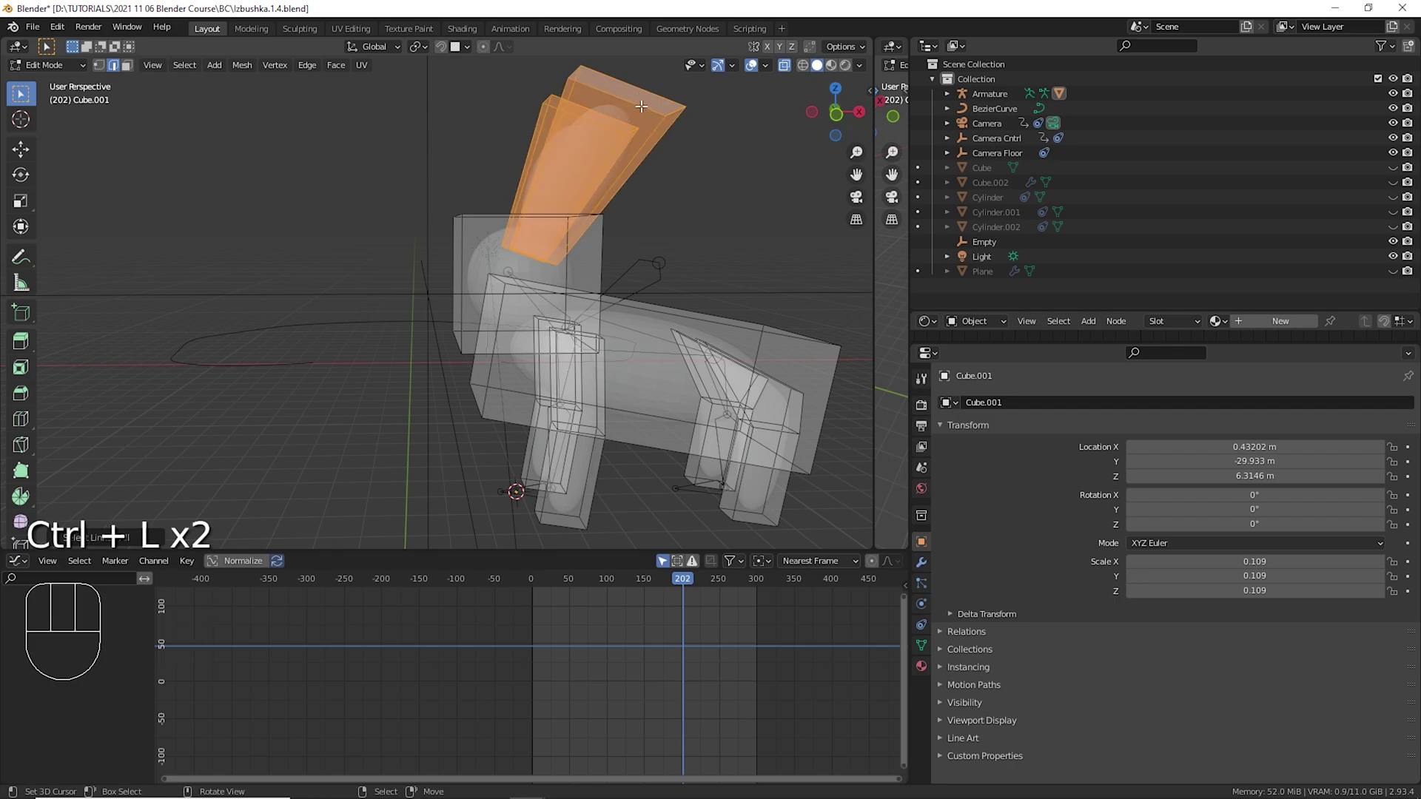
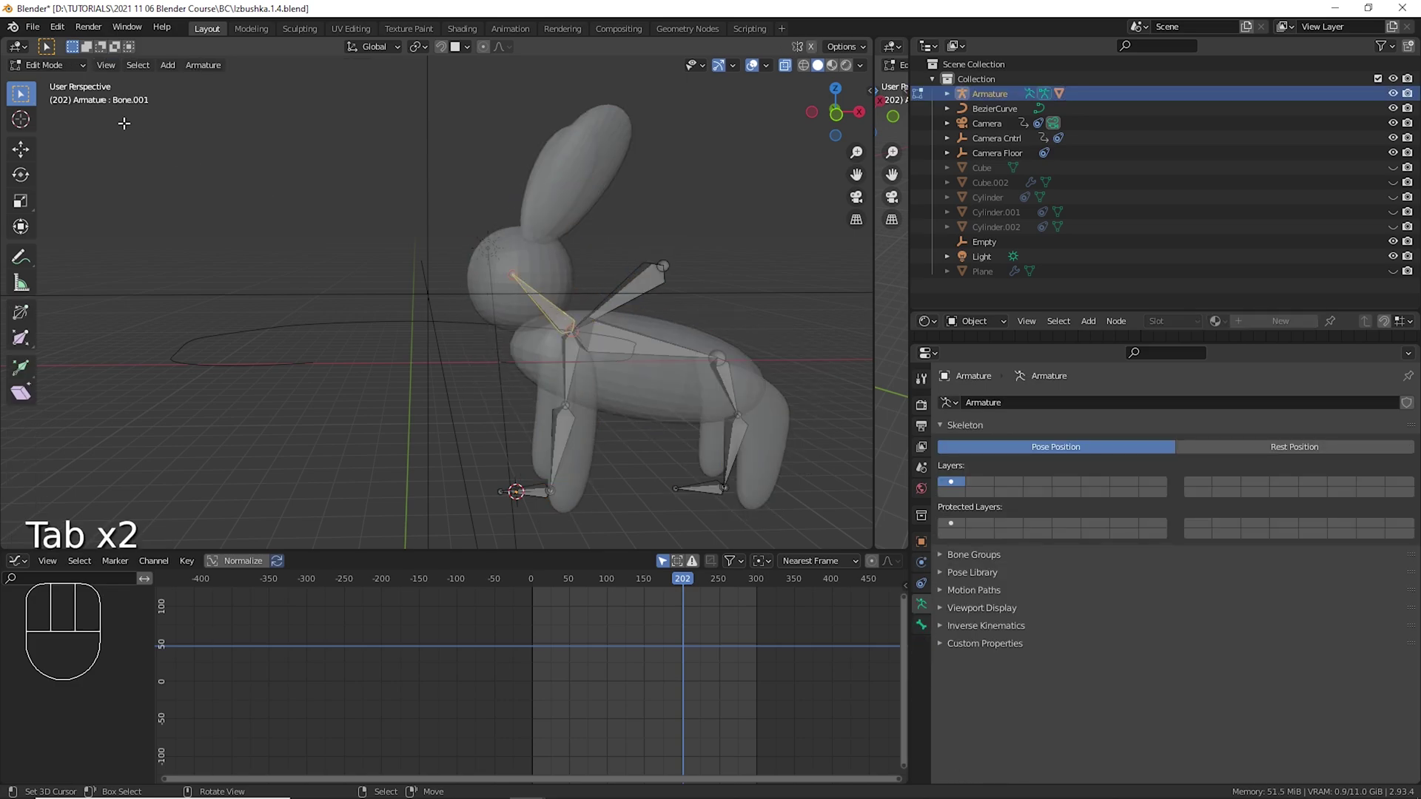
{"action": "key", "text": "Tab"}
{"action": "right_click", "coordinate": [618, 176]}
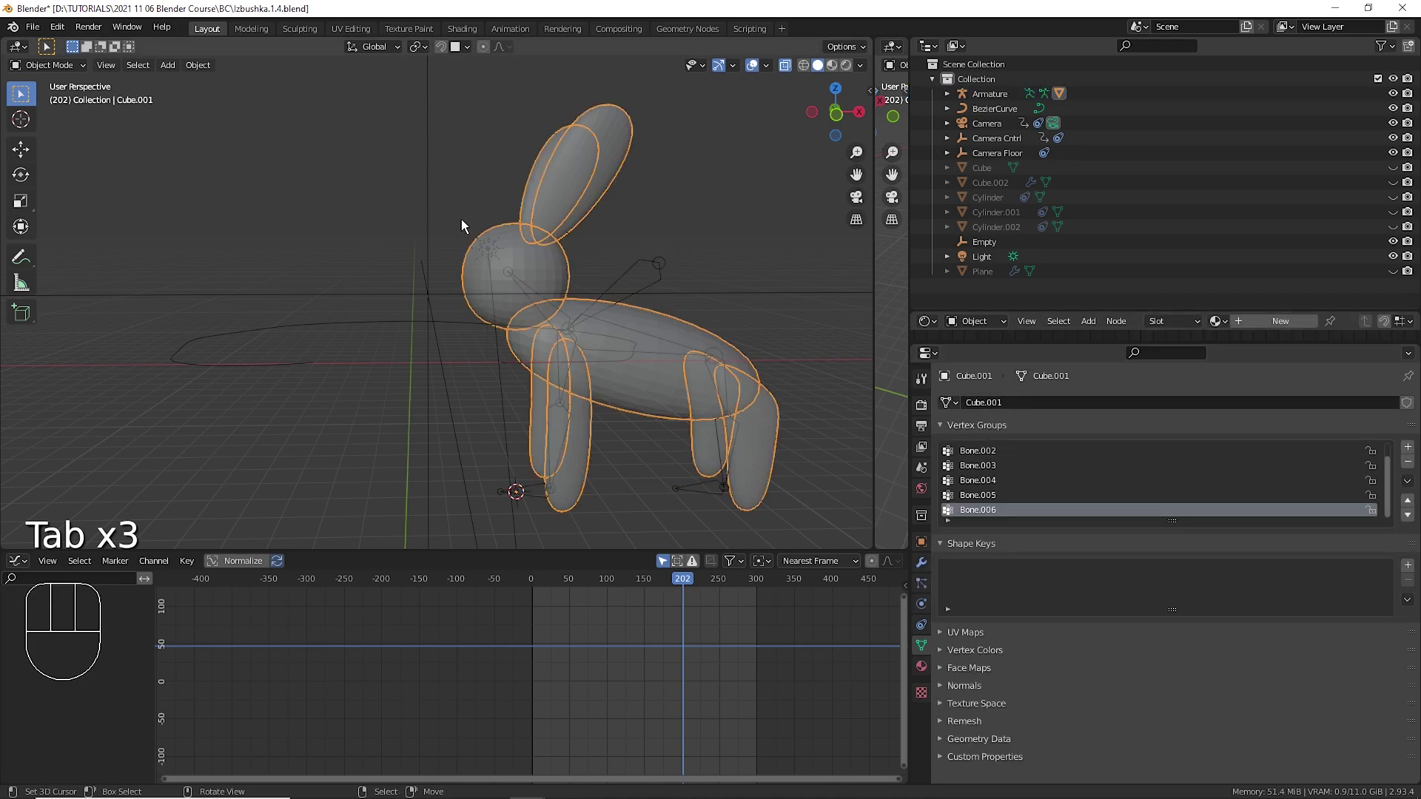
Assign the selected ear vertices to the Bone.001 vertex group at weight 1.0 and return to Object Mode.
{"action": "left_click", "coordinate": [998, 462]}
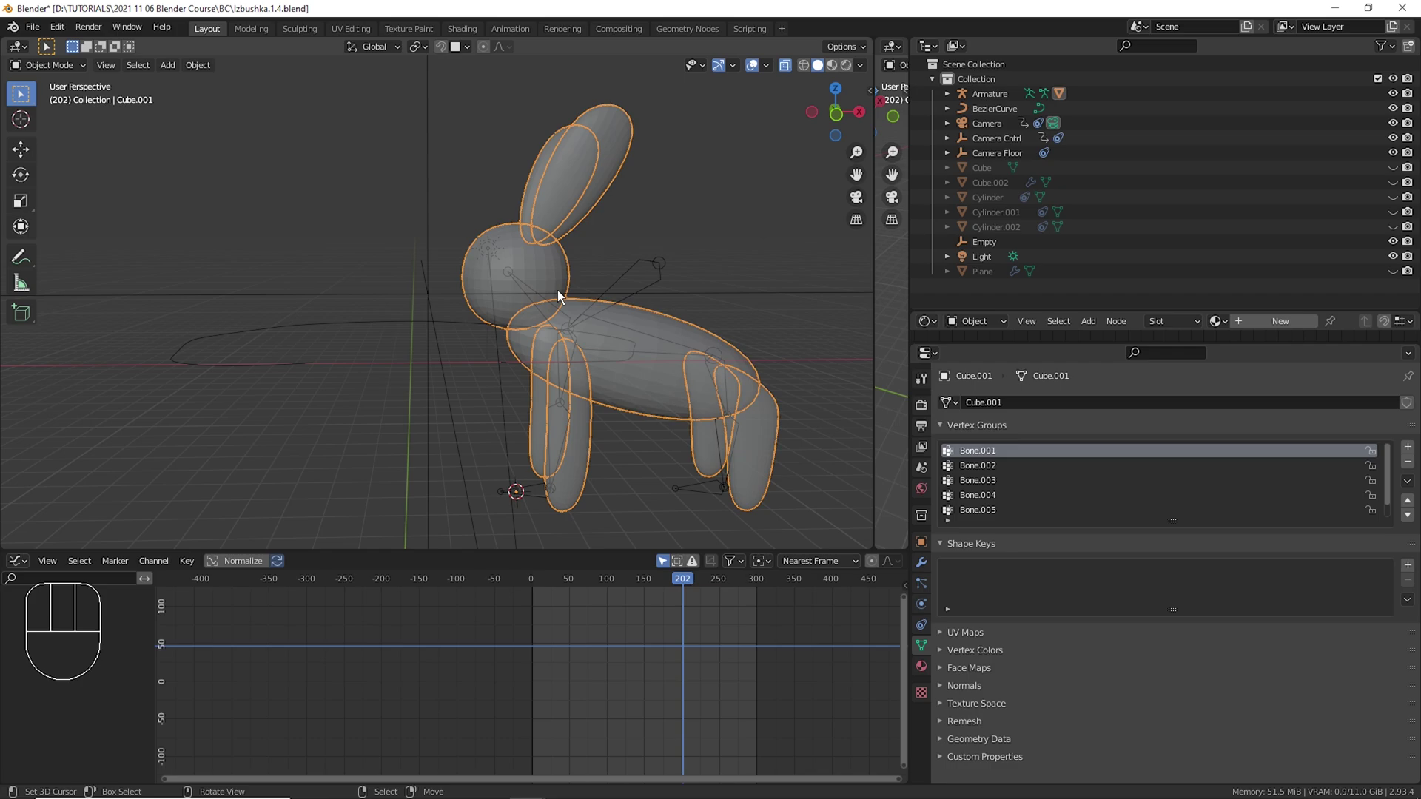
{"action": "key", "text": "Tab"}
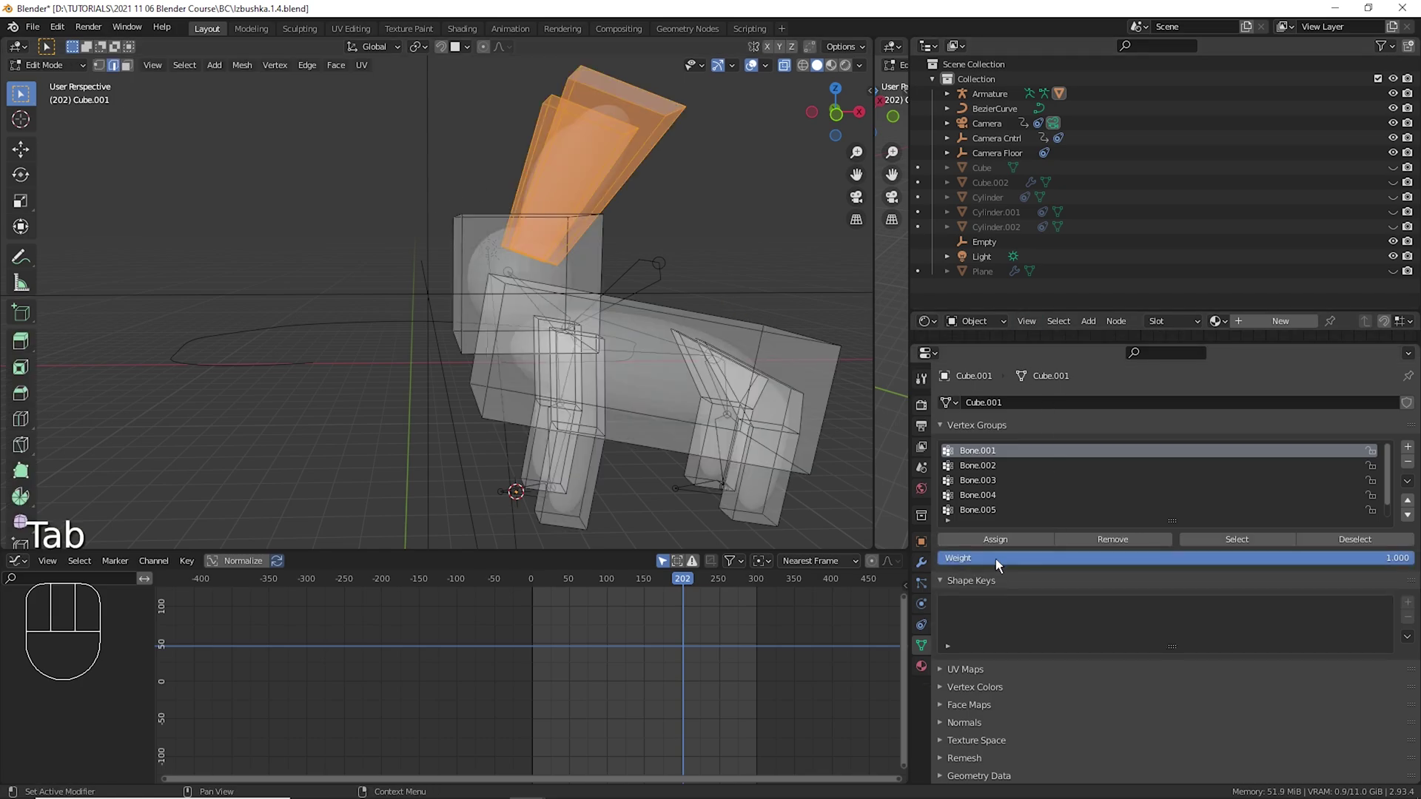
{"action": "left_click", "coordinate": [987, 460]}
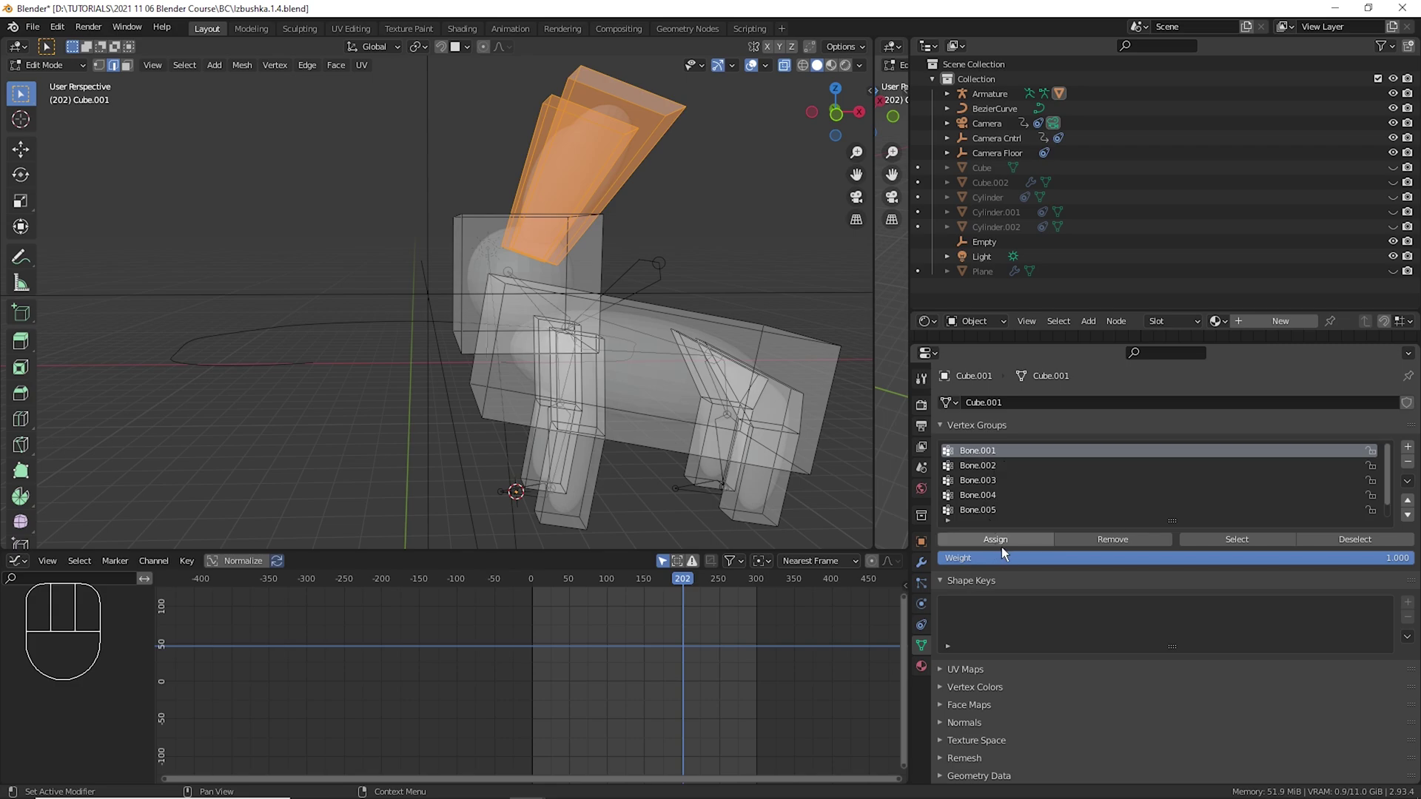
{"action": "left_click", "coordinate": [1009, 553]}
{"action": "key", "text": "Tab"}
Put the armature in Pose Mode and move its main bone to check the bunny mesh follows.
{"action": "right_click", "coordinate": [667, 290]}
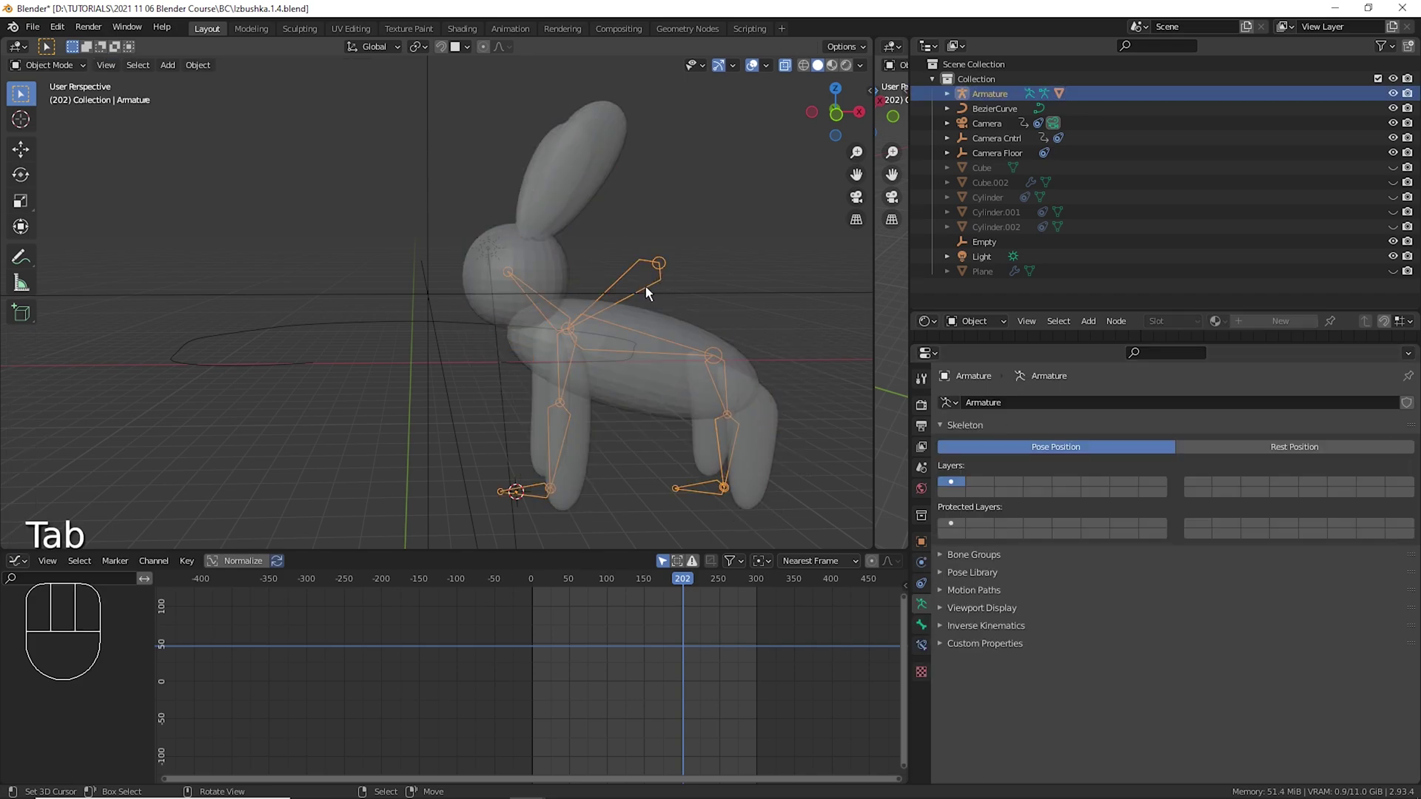
{"action": "left_click", "coordinate": [47, 81]}
{"action": "left_click_drag", "start_coordinate": [49, 77], "coordinate": [77, 130]}
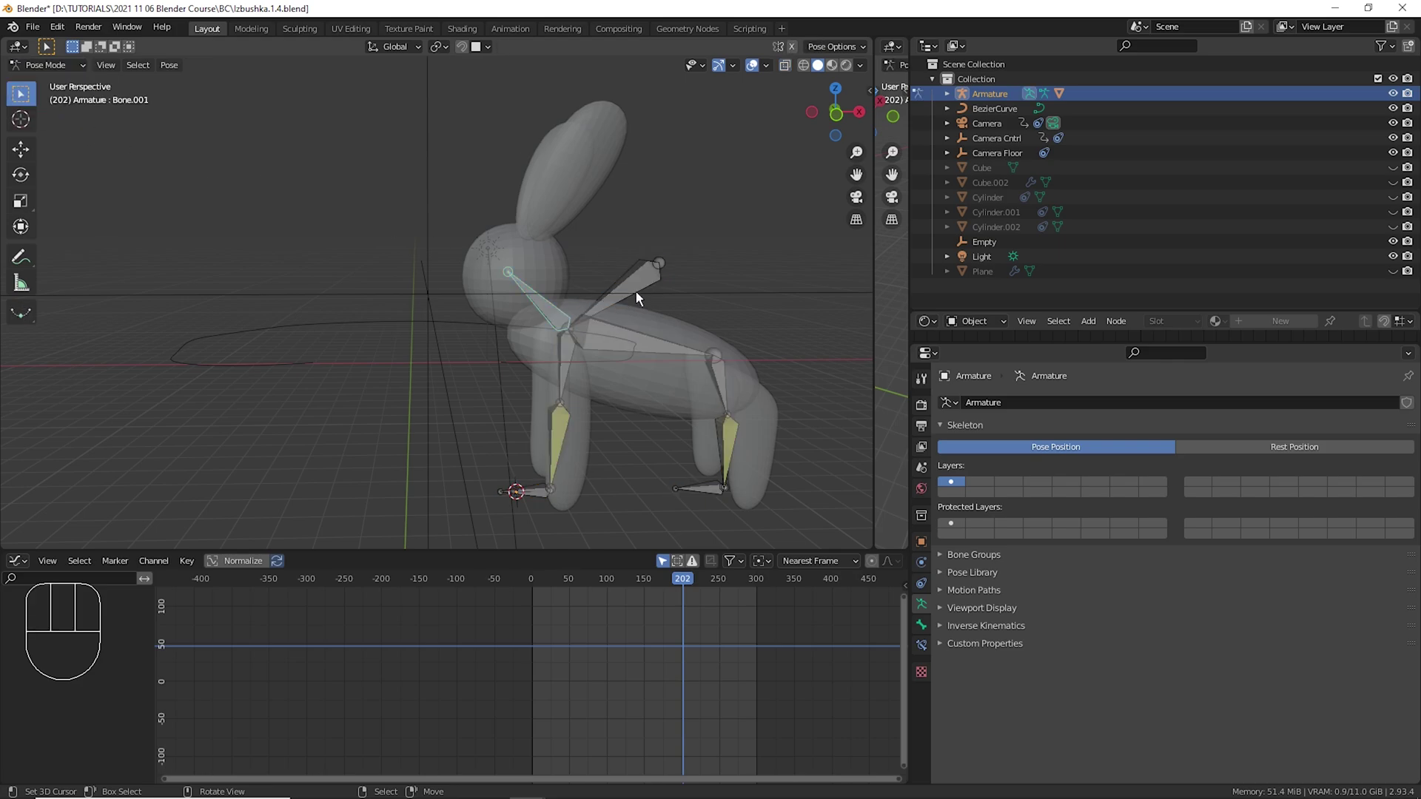
{"action": "left_click_drag", "start_coordinate": [641, 296], "coordinate": [618, 302]}
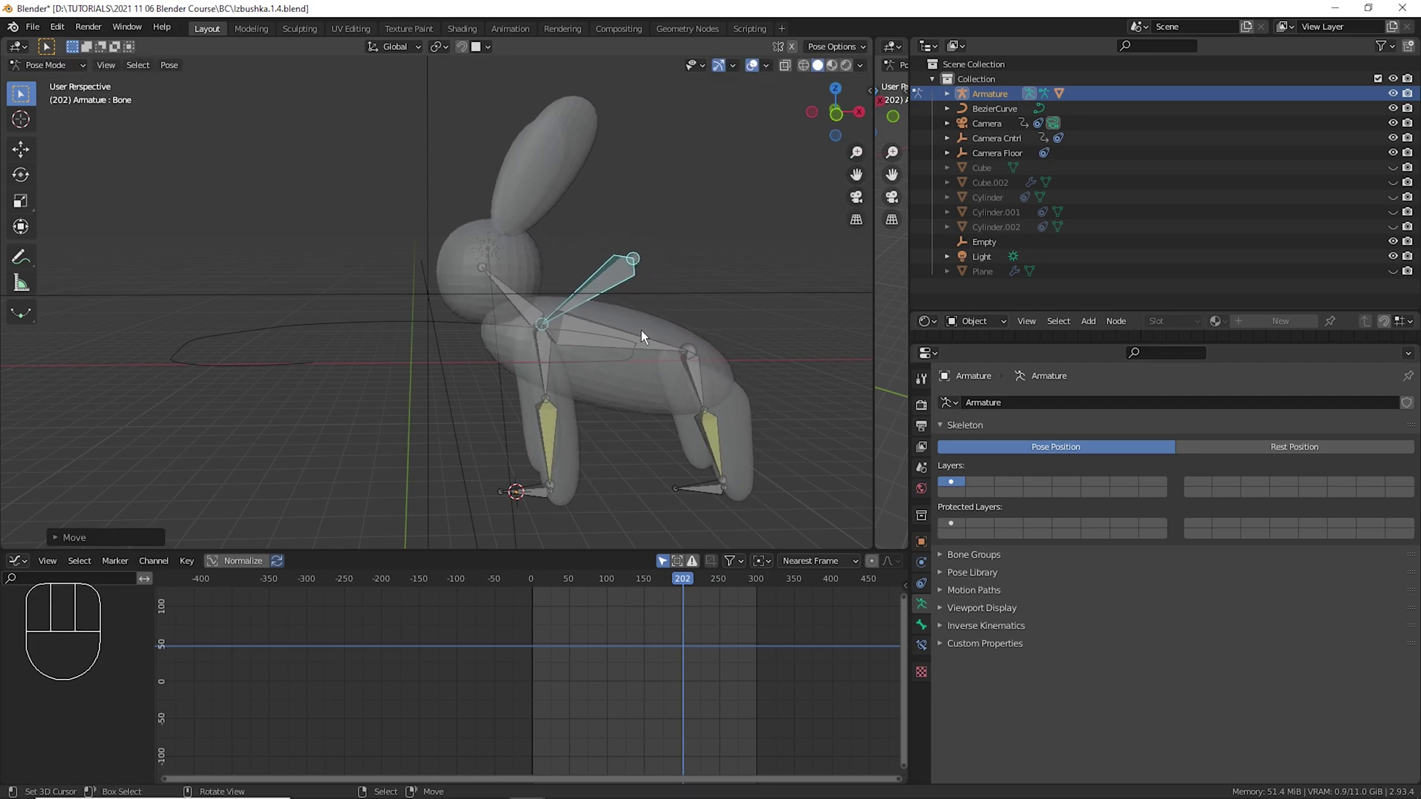
{"action": "right_click", "coordinate": [649, 336]}
{"action": "left_click_drag", "start_coordinate": [616, 291], "coordinate": [616, 306]}
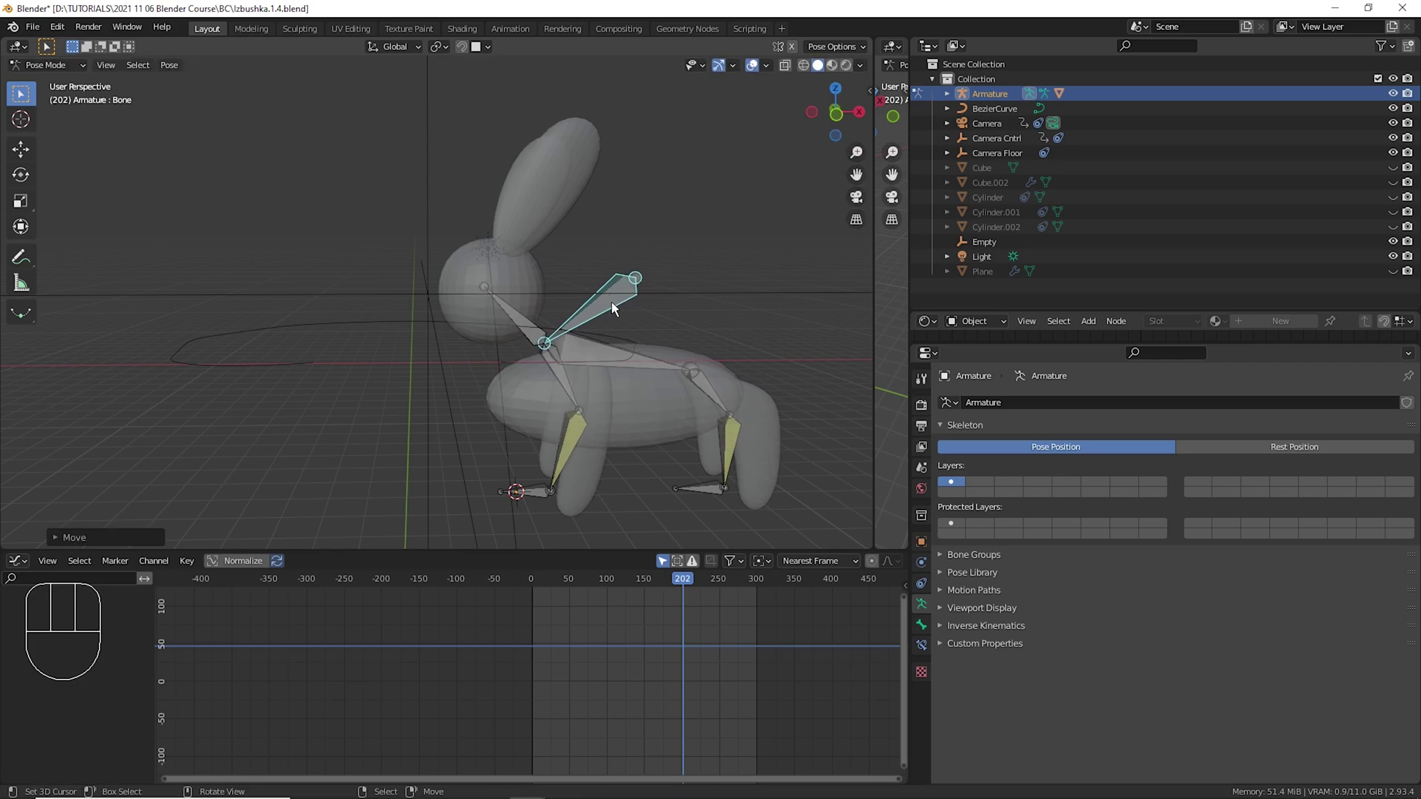
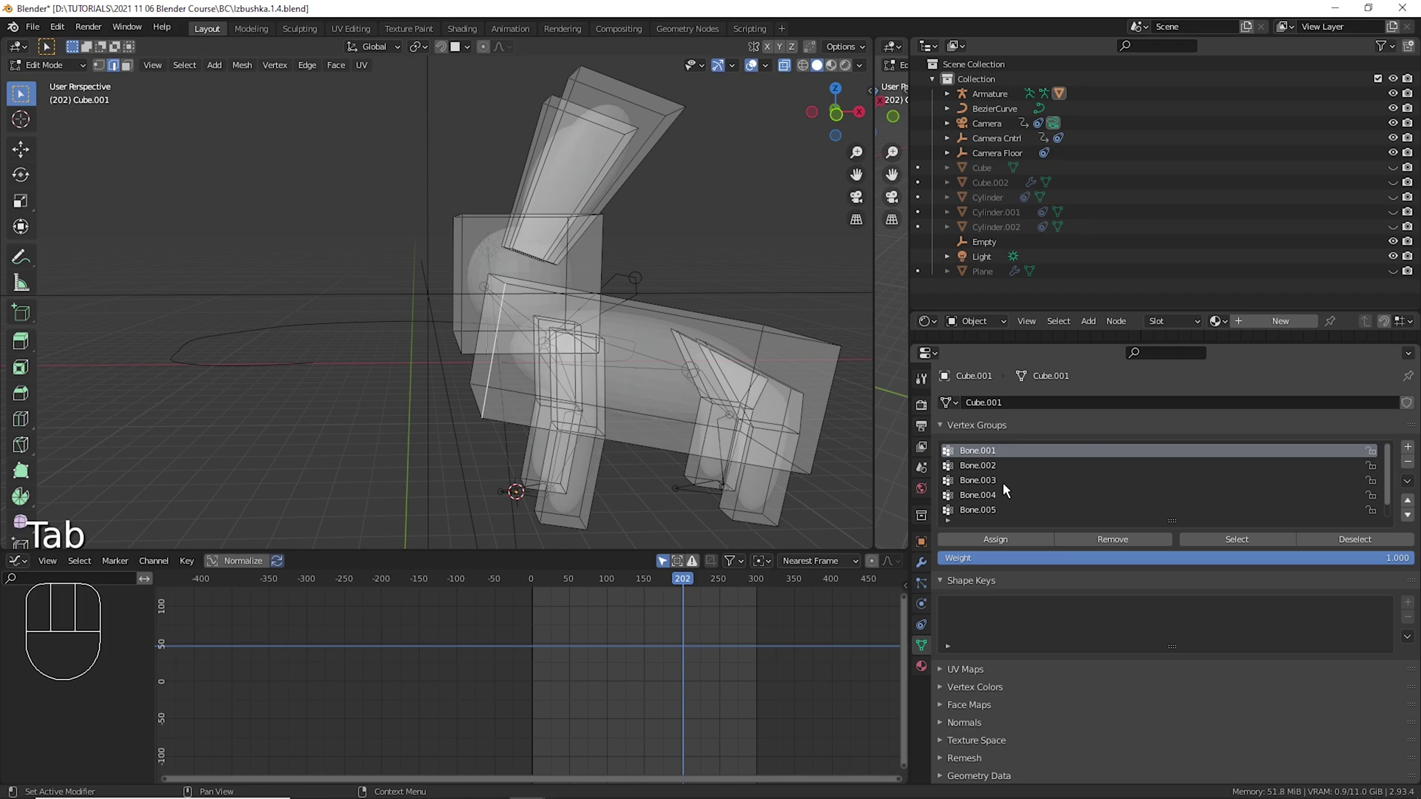
Enable Edit Mode and On Cage display for the Subdivision and Armature modifiers on Cube.001.
{"action": "left_click", "coordinate": [931, 572]}
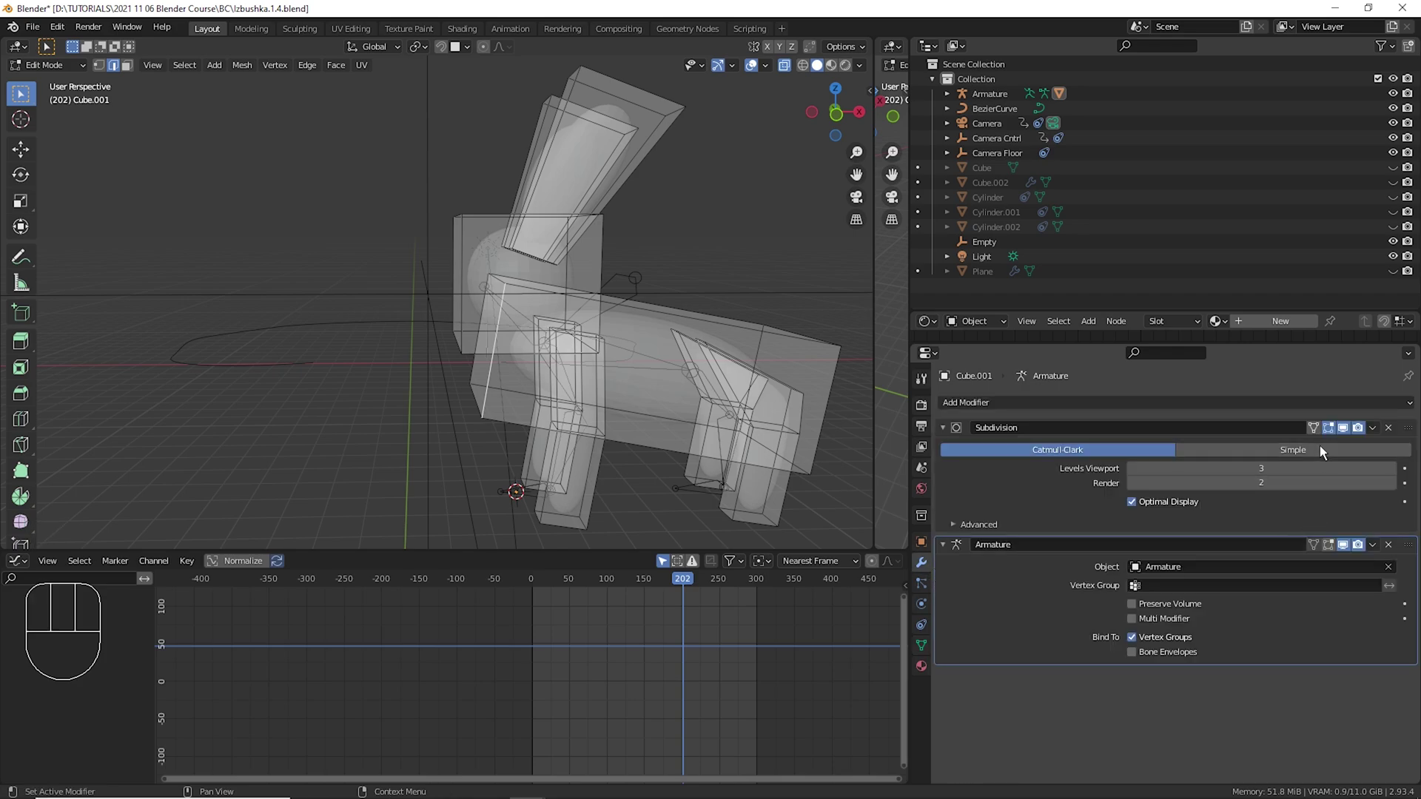
{"action": "left_click", "coordinate": [1326, 439]}
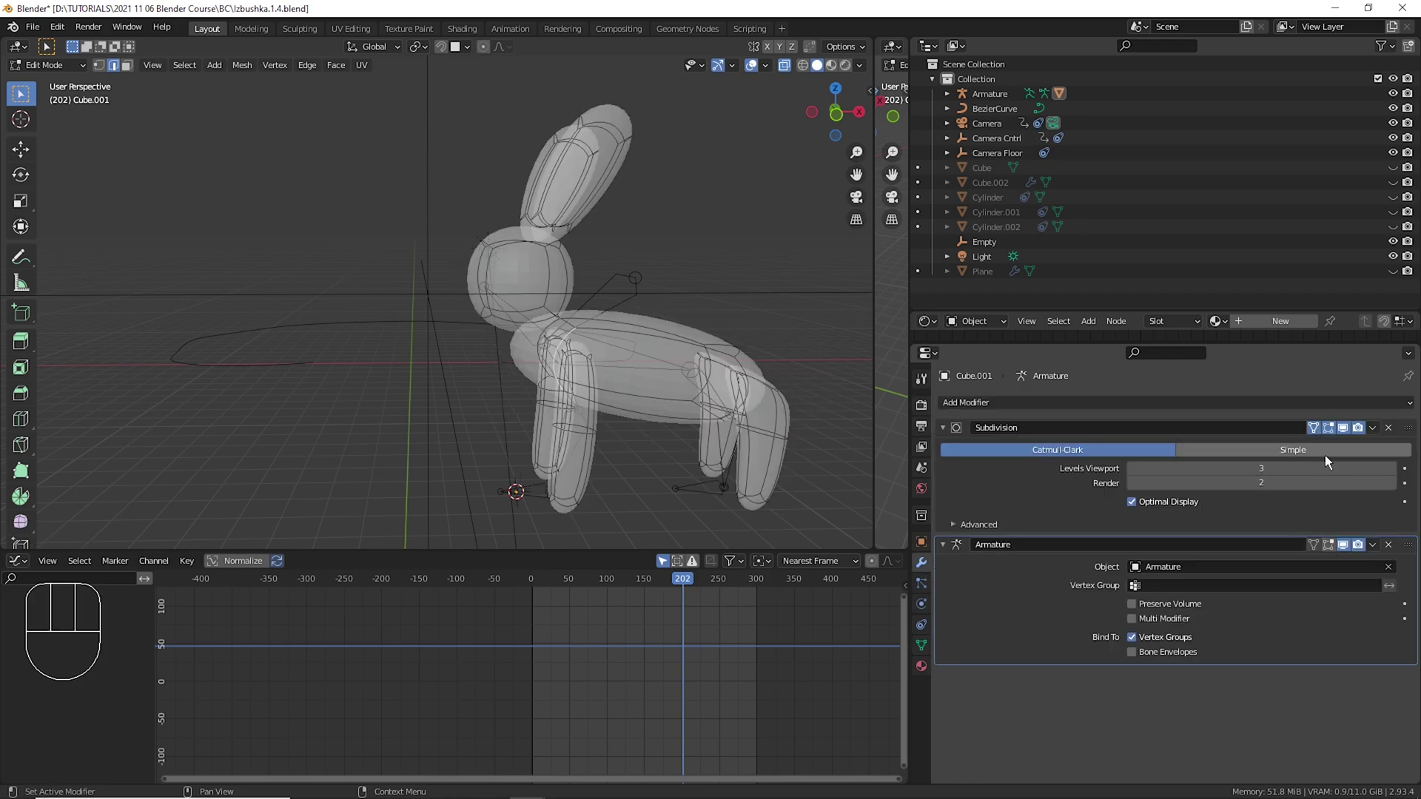
{"action": "left_click", "coordinate": [1339, 555]}
{"action": "left_click", "coordinate": [1323, 555]}
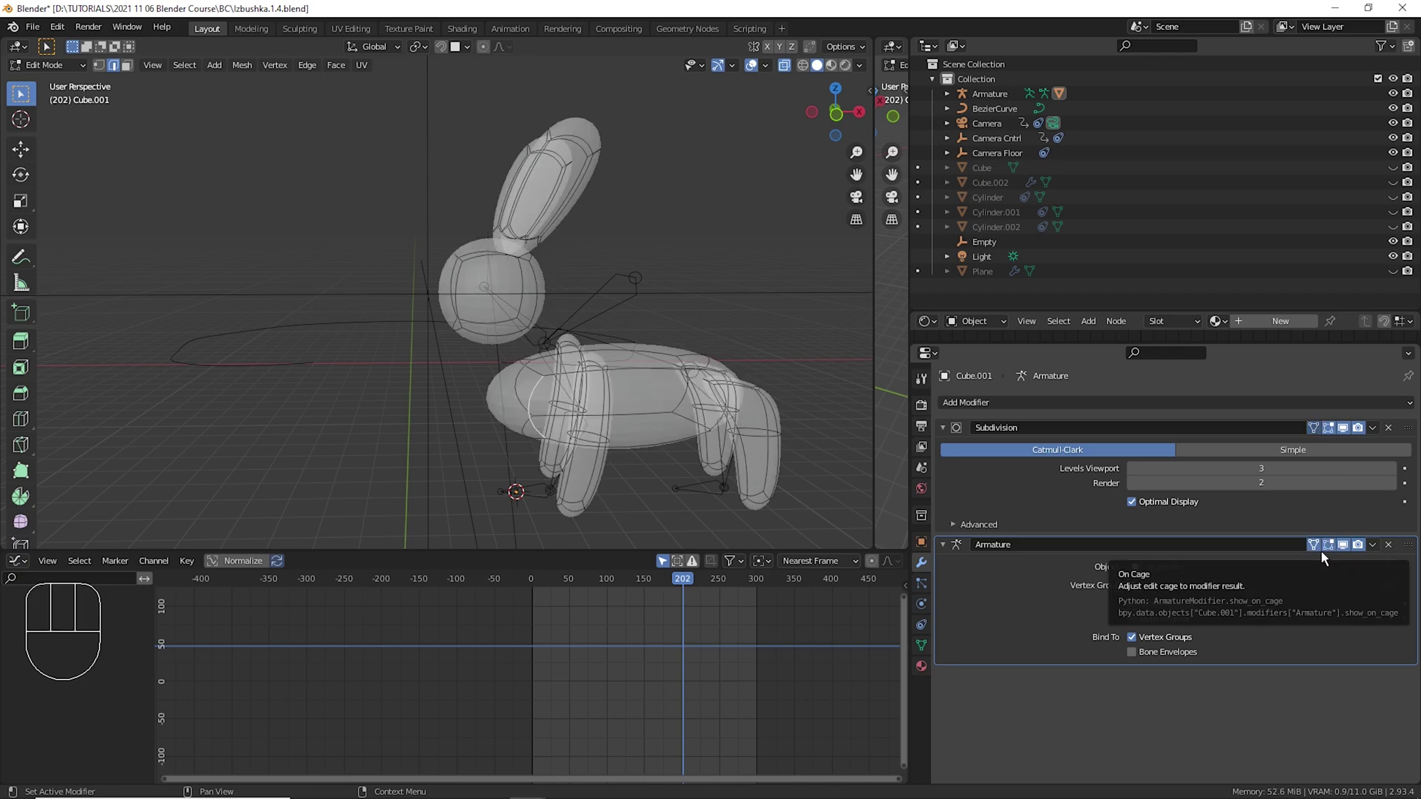
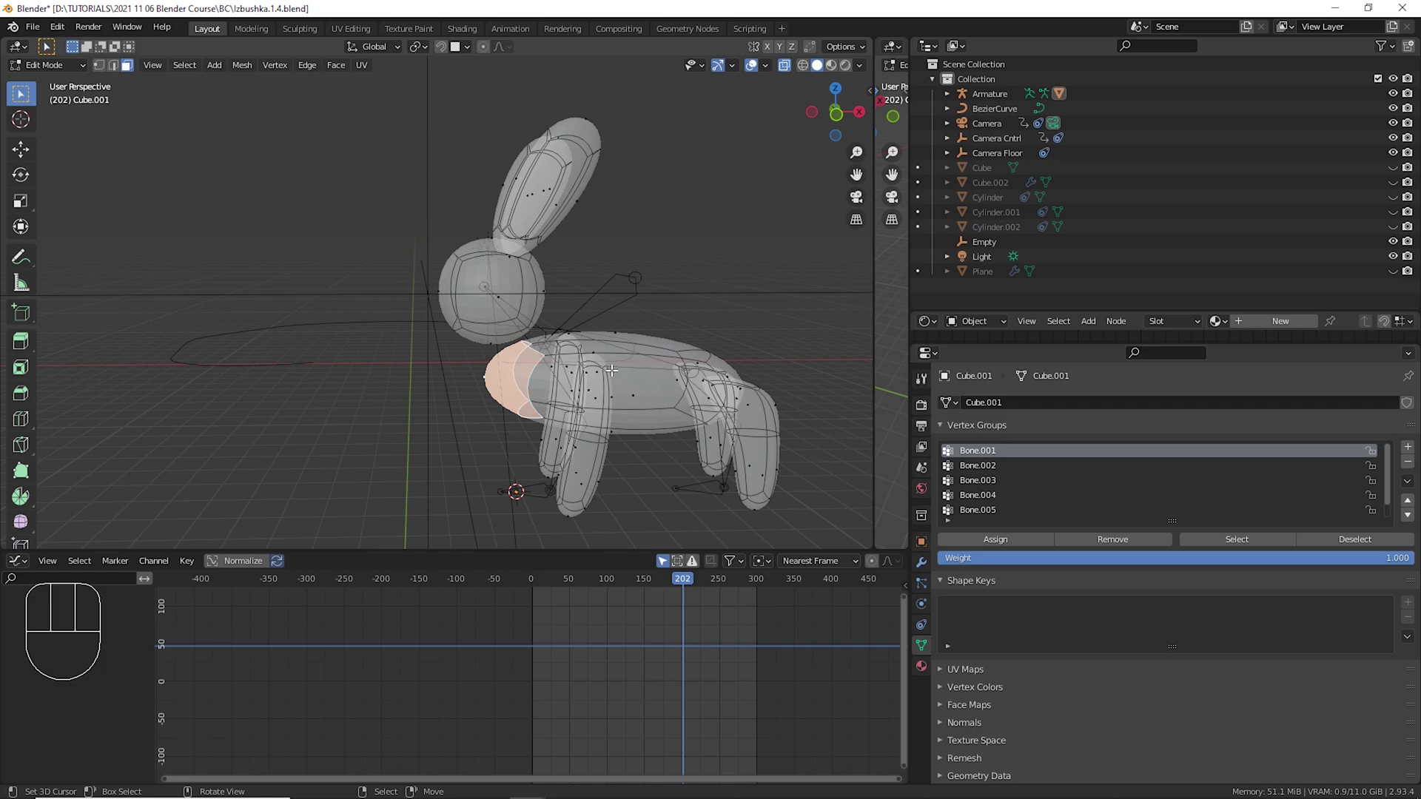
Return the timeline to frame 0, add the front-leg top vertex to Bone.001, and go back to Object Mode.
{"action": "left_click_drag", "start_coordinate": [560, 636], "coordinate": [521, 564]}
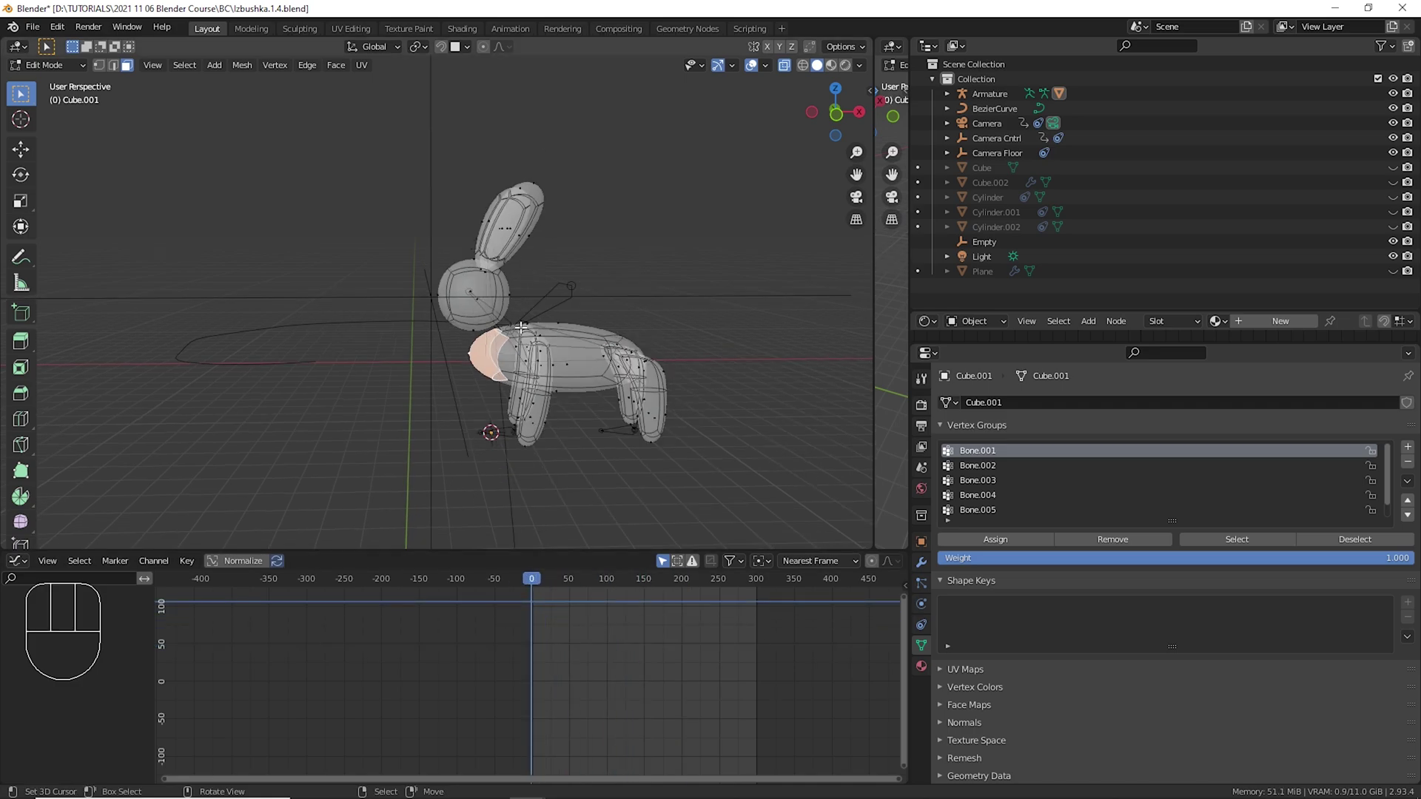
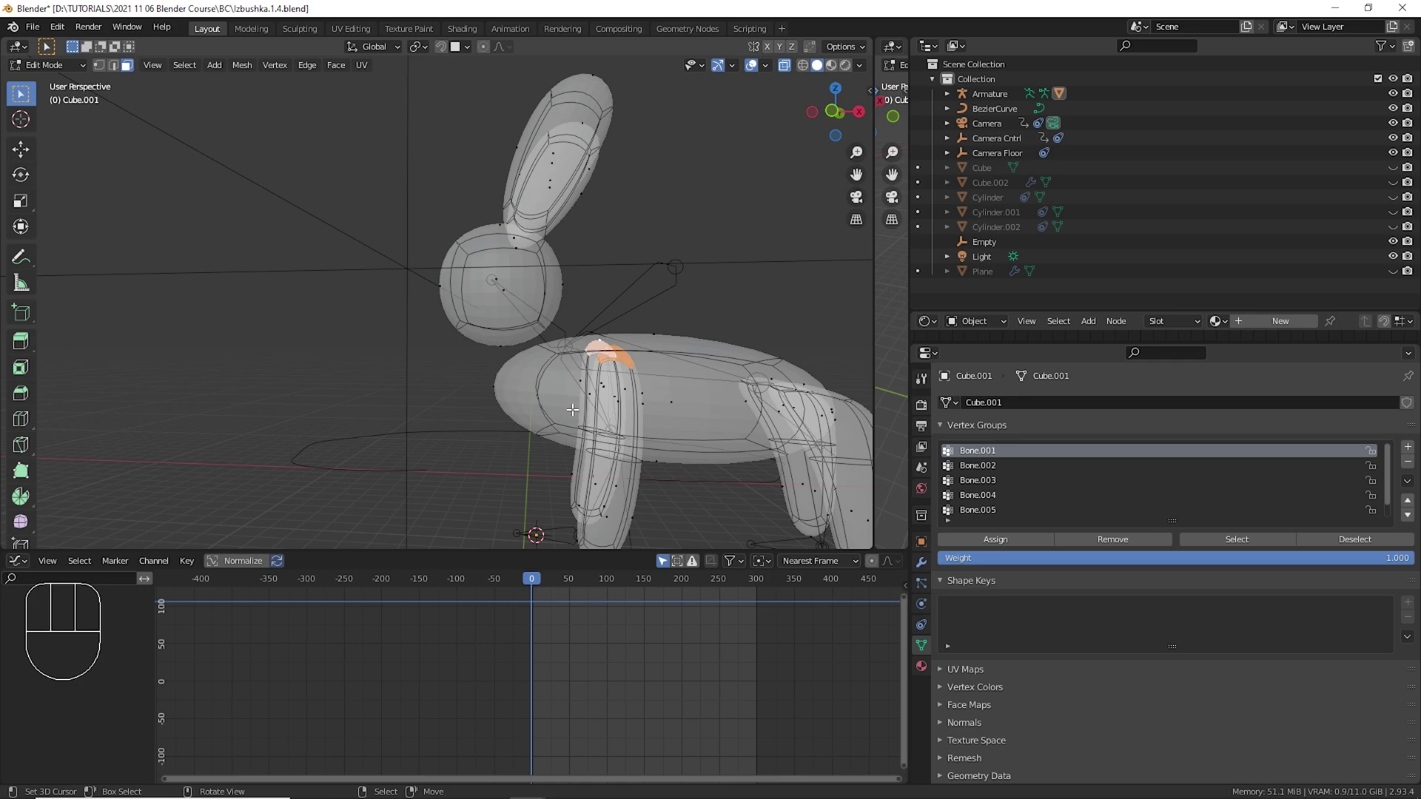
{"action": "left_click", "coordinate": [1021, 551]}
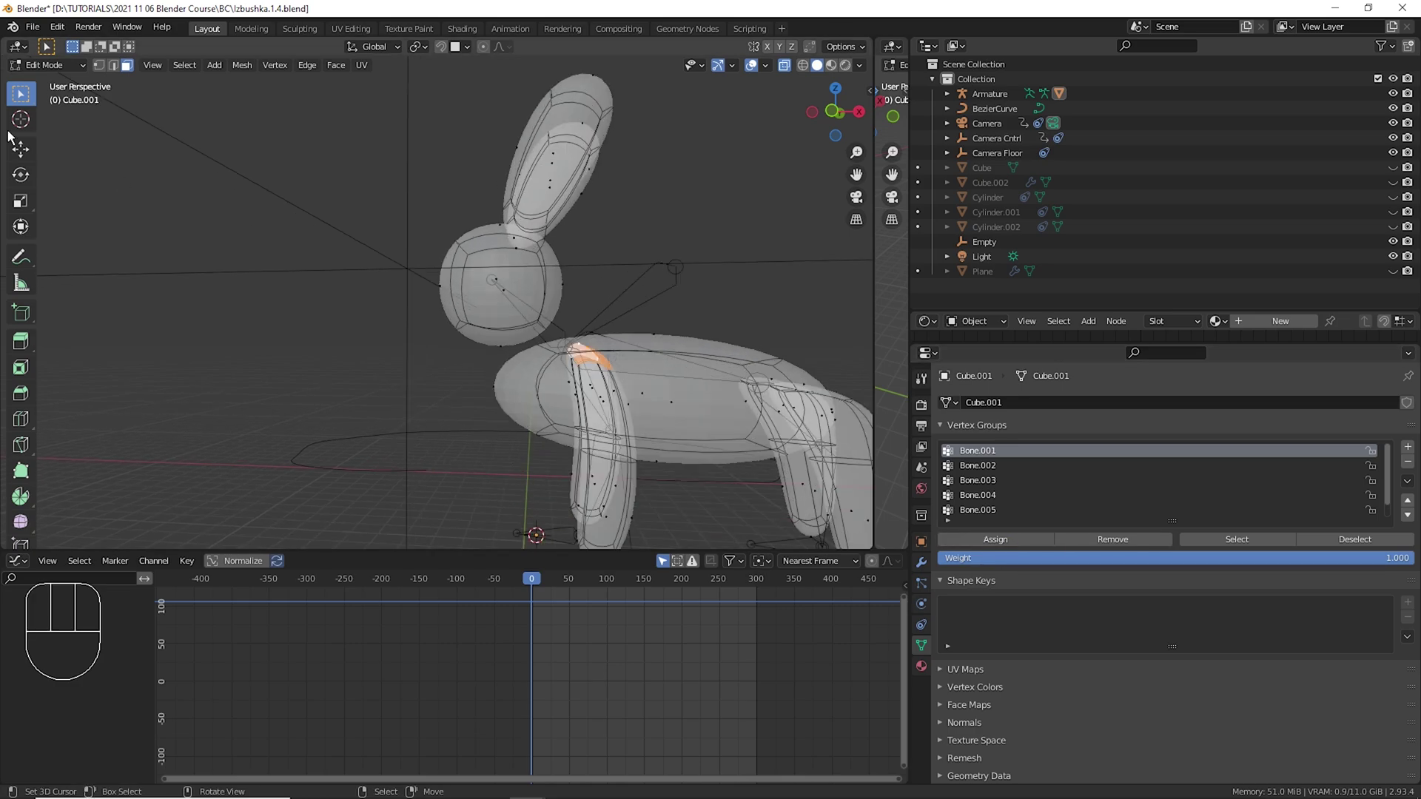
{"action": "left_click_drag", "start_coordinate": [58, 77], "coordinate": [69, 90]}
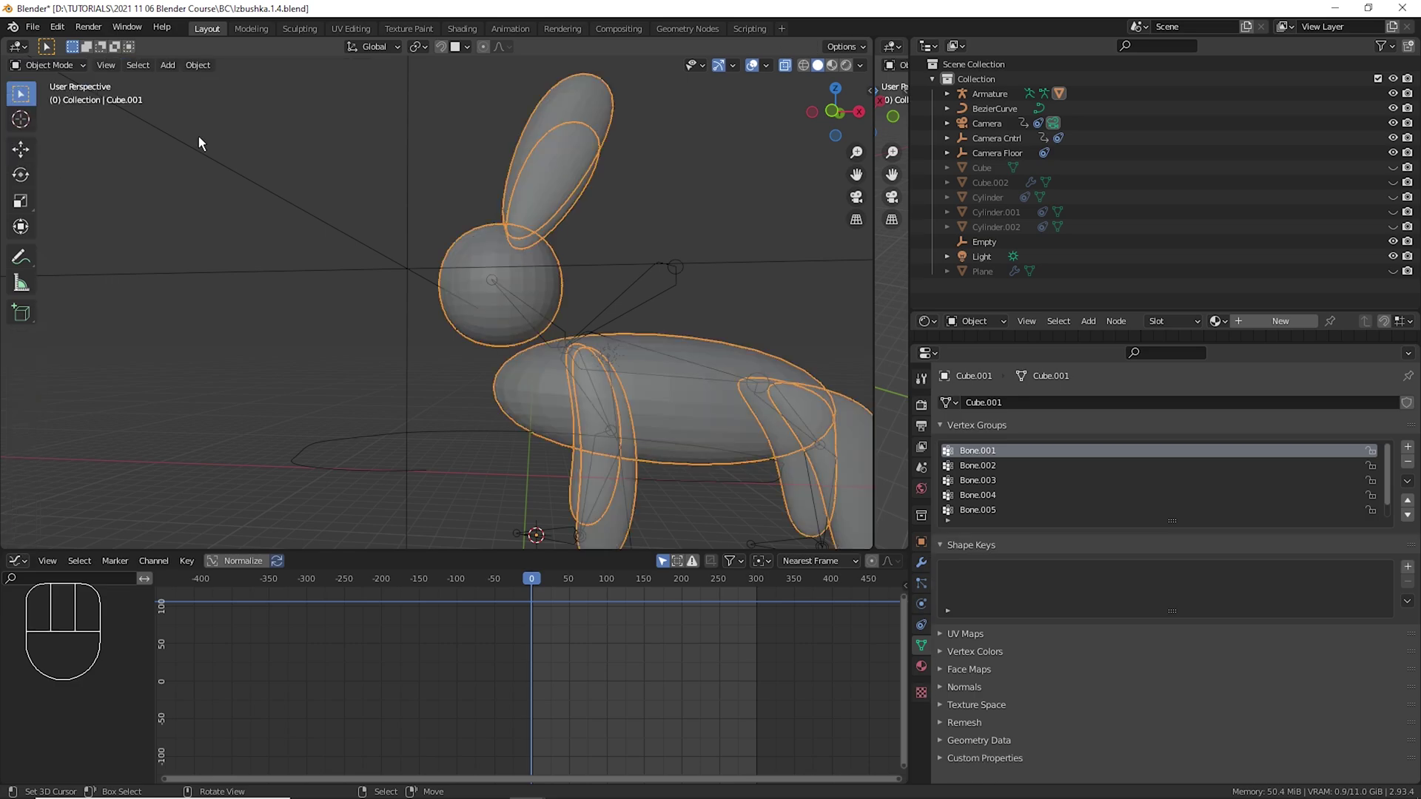
Enter Pose Mode, select all bones and clear their pose location and rotation (Alt+G, Alt+R).
{"action": "right_click", "coordinate": [677, 291]}
{"action": "left_click_drag", "start_coordinate": [74, 76], "coordinate": [188, 150]}
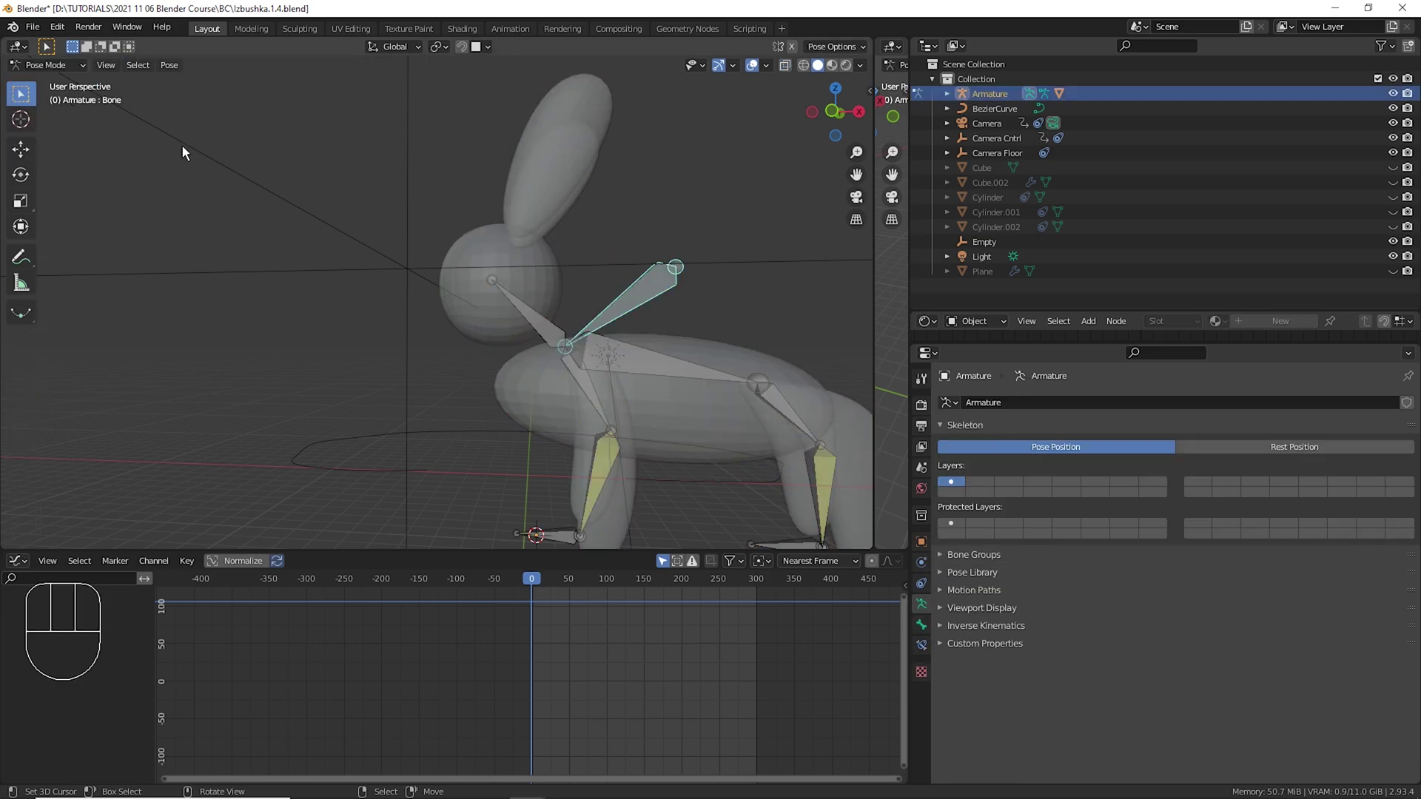
{"action": "key", "text": "g"}
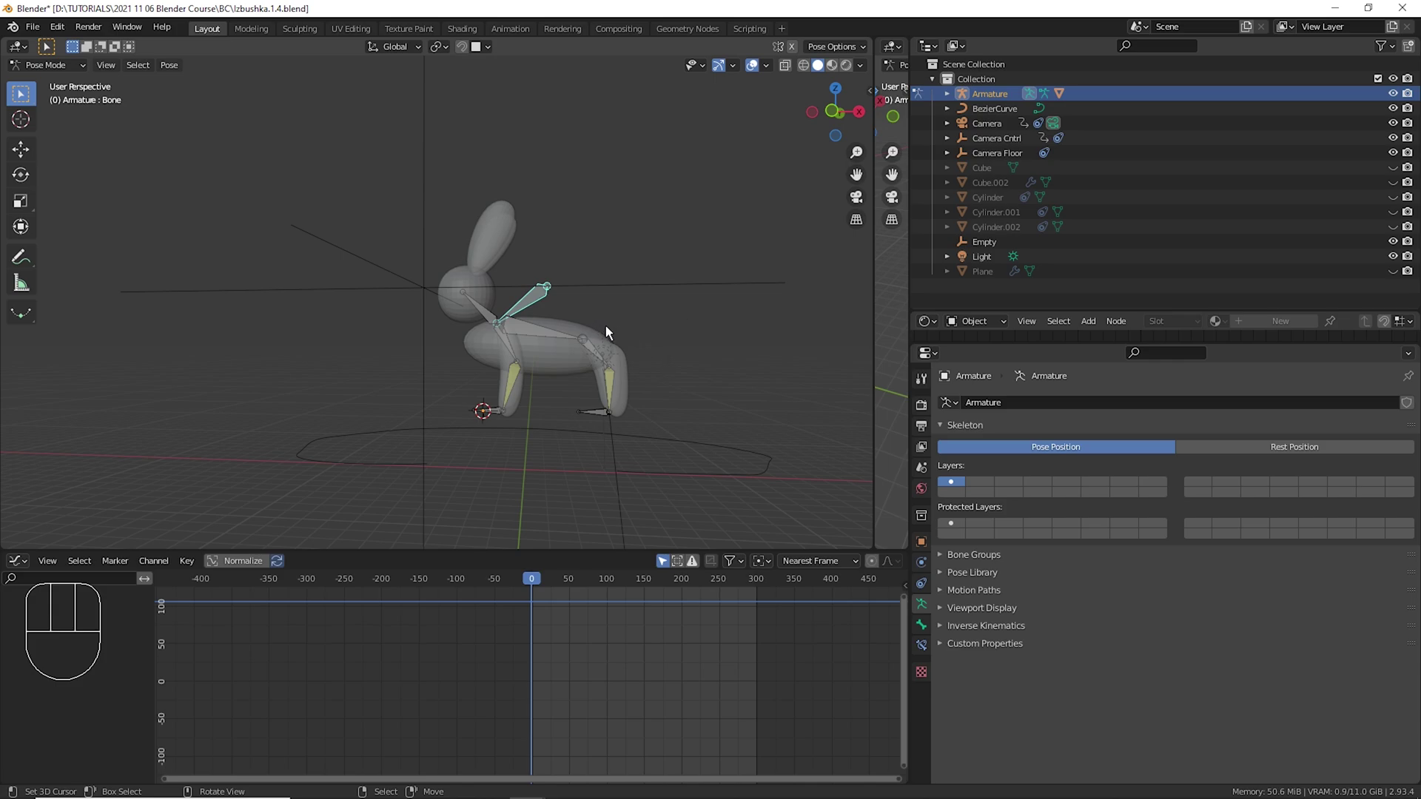
{"action": "key", "text": "a"}
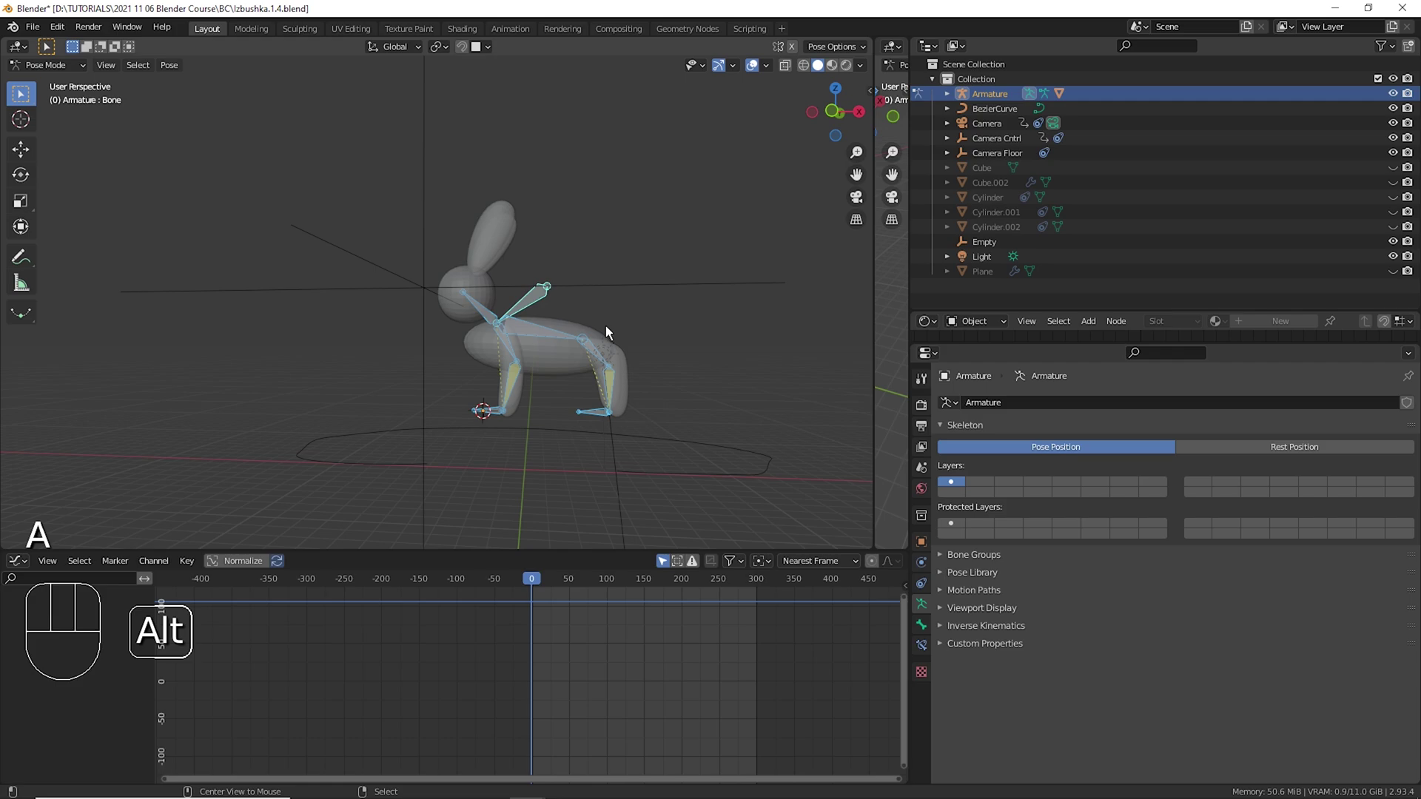
{"action": "key", "text": "alt+g"}
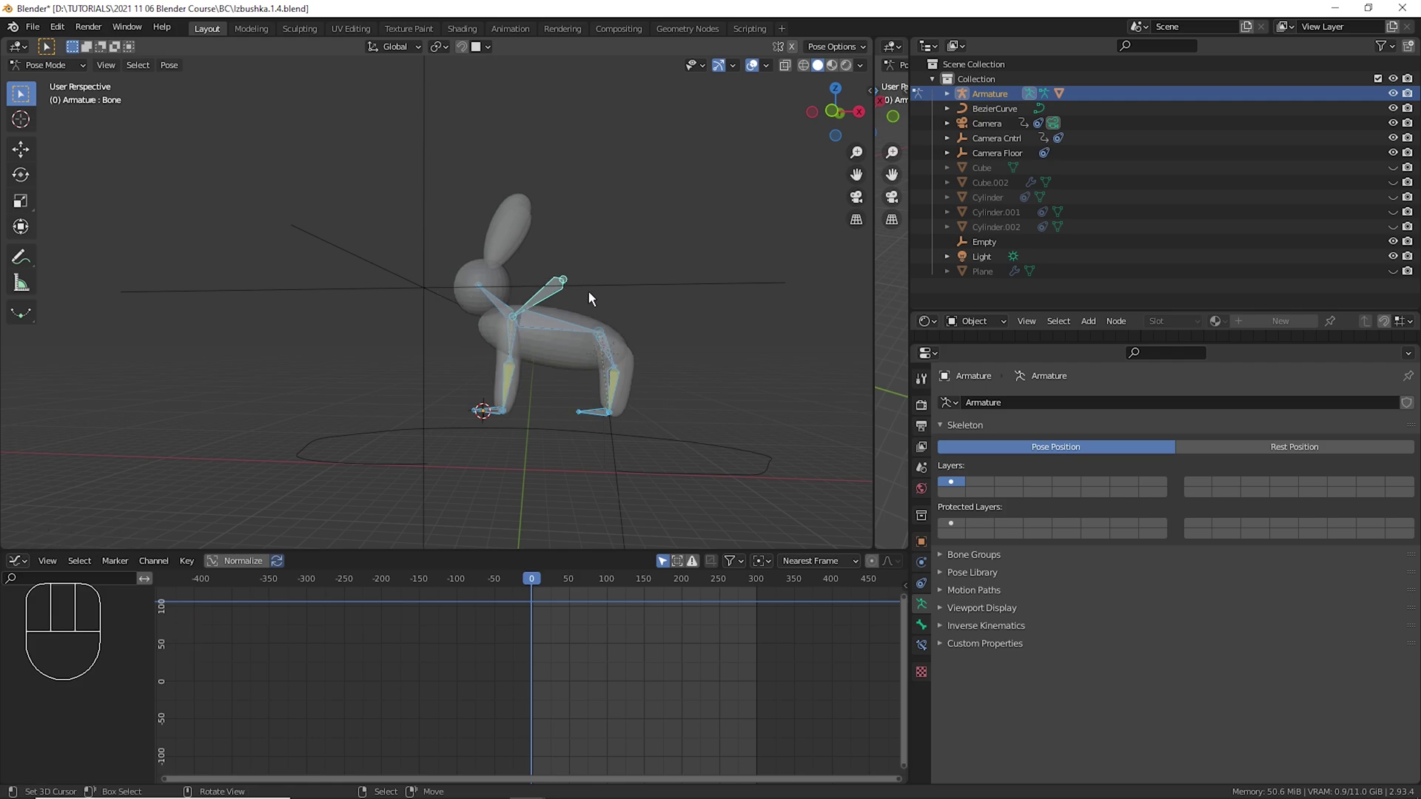
{"action": "key", "text": "alt+r"}
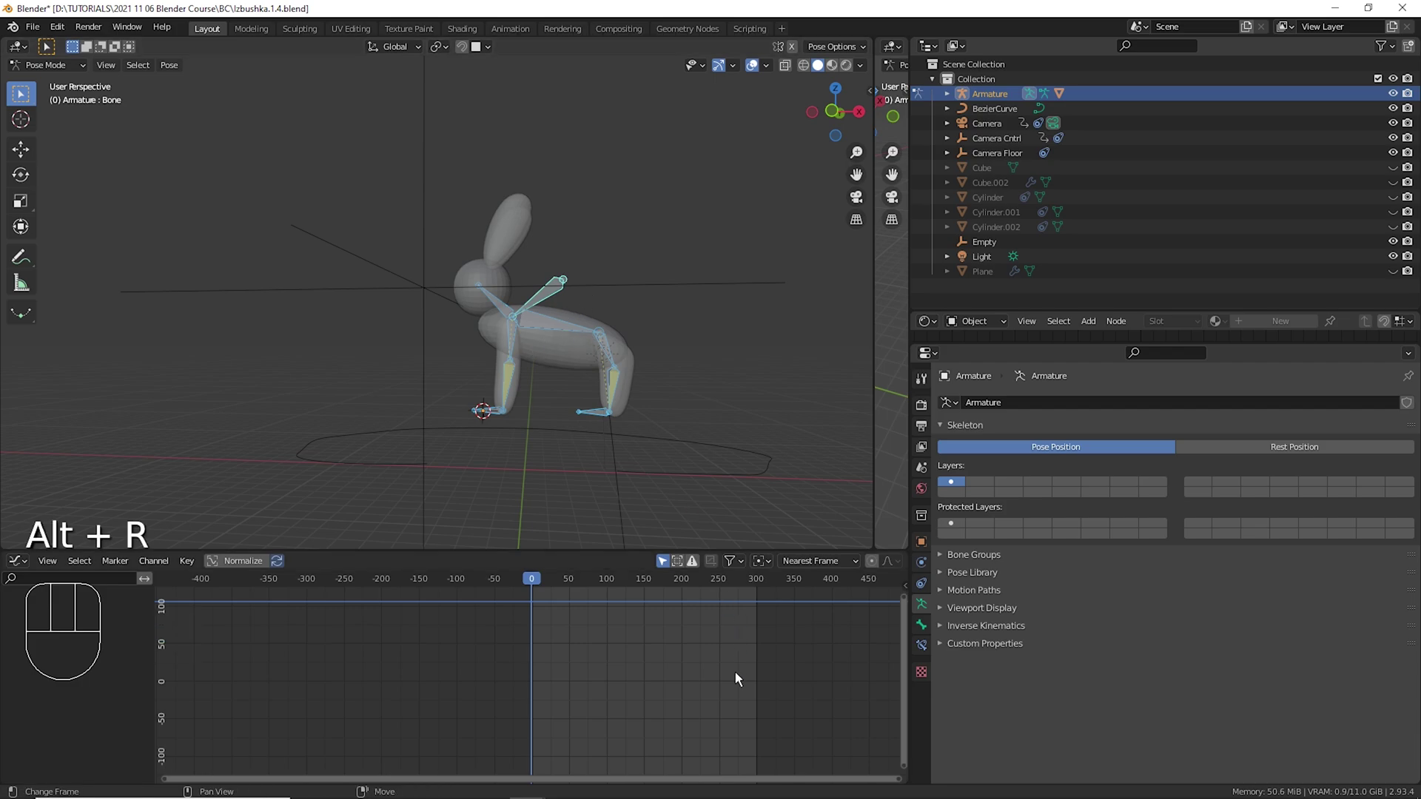
Set the current frame to 101 and select a leg bone on the bunny.
{"action": "left_click_drag", "start_coordinate": [603, 635], "coordinate": [623, 634]}
{"action": "left_click_drag", "start_coordinate": [1406, 180], "coordinate": [1409, 287]}
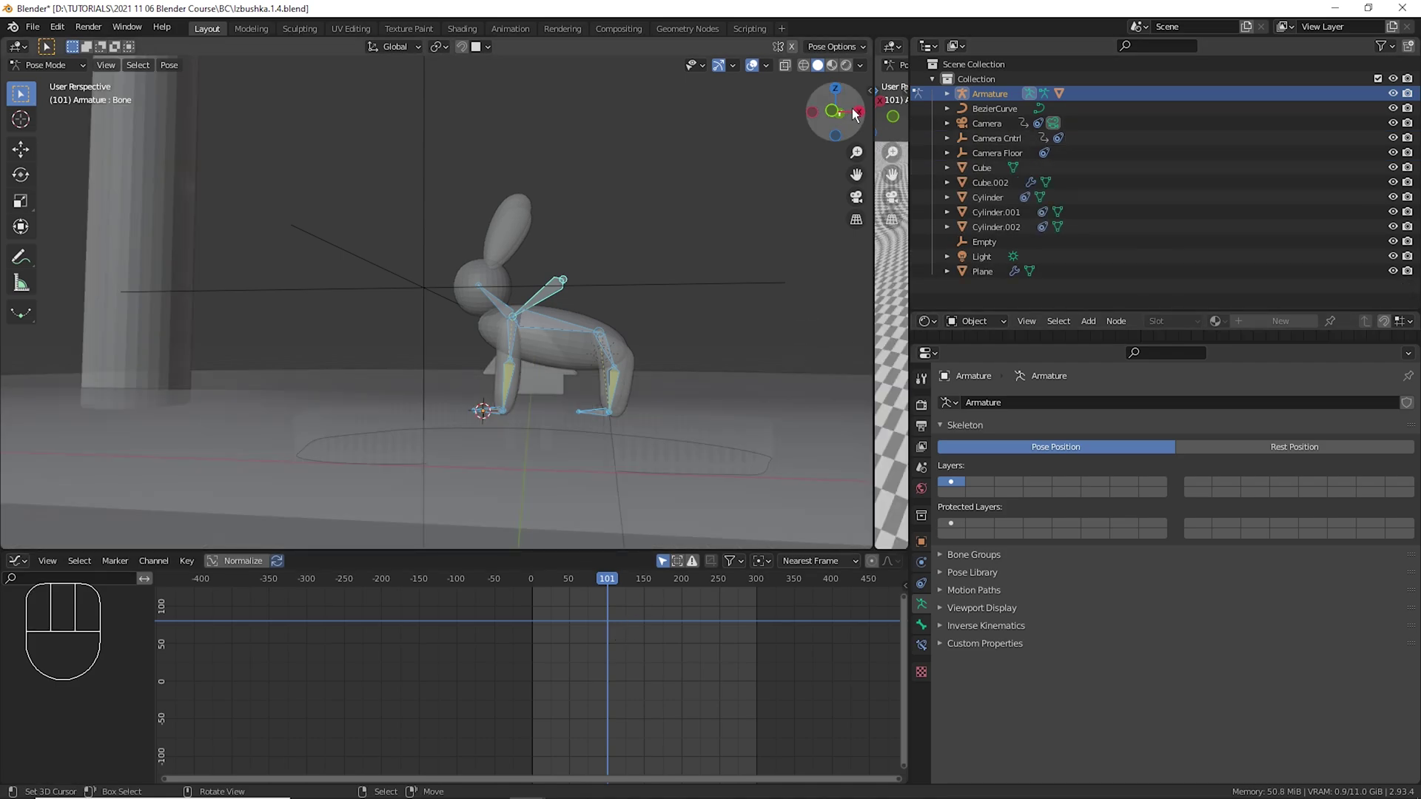
{"action": "left_click", "coordinate": [799, 76]}
{"action": "left_click_drag", "start_coordinate": [613, 315], "coordinate": [585, 298]}
{"action": "right_click", "coordinate": [569, 298]}
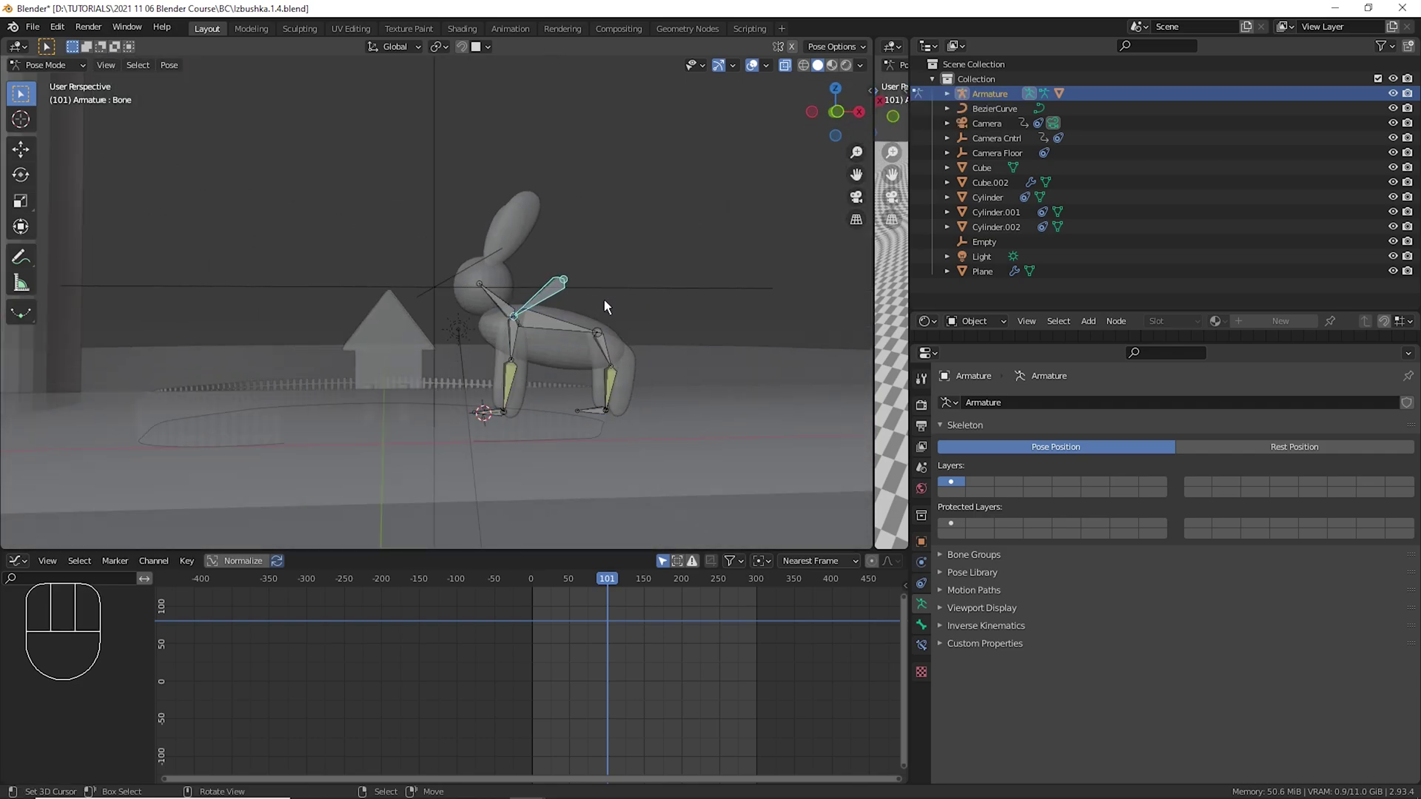
Trial-move and rotate the leg and back-leg IK bones to test deformation, cancelling each with right-click.
{"action": "key", "text": "g"}
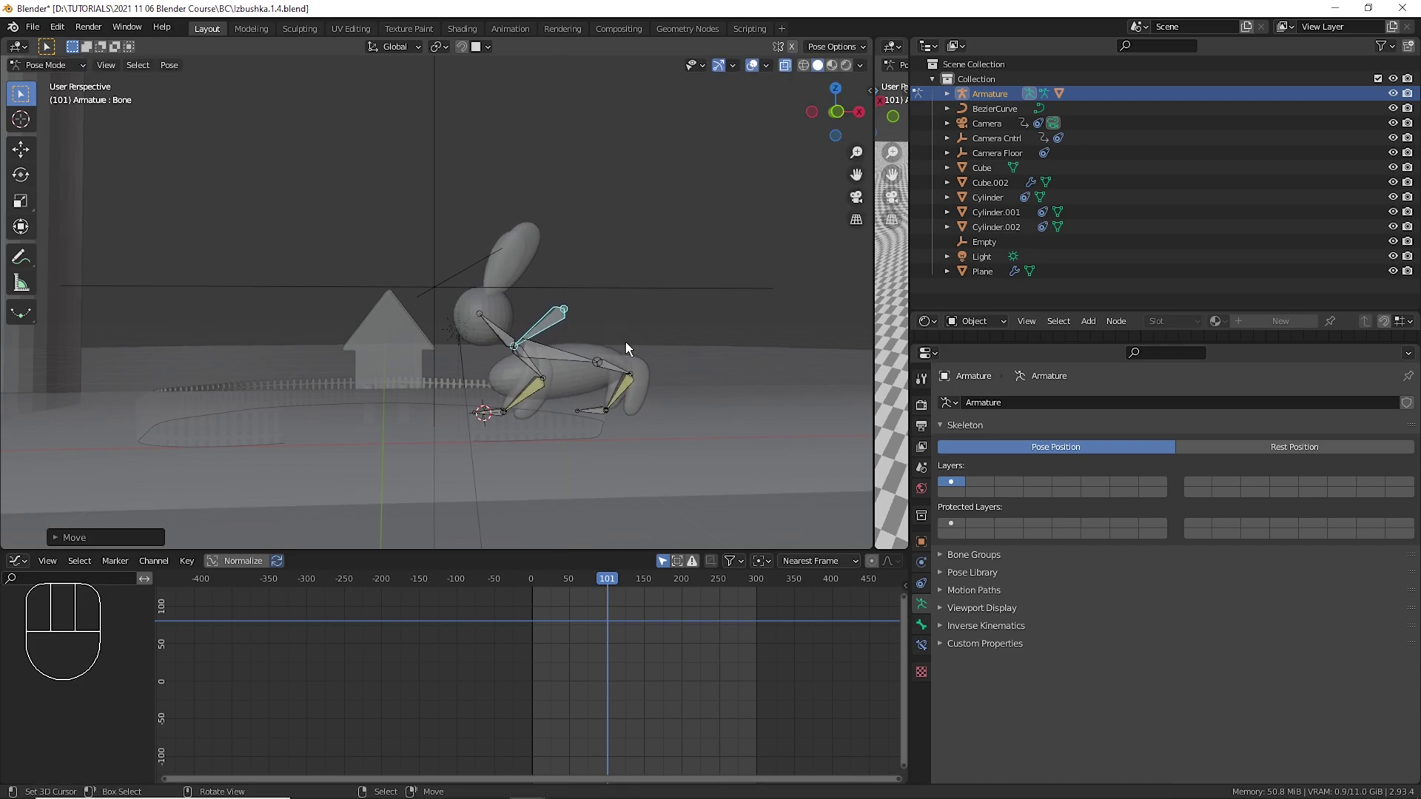
{"action": "right_click", "coordinate": [608, 423]}
{"action": "left_click_drag", "start_coordinate": [671, 417], "coordinate": [655, 423]}
{"action": "key", "text": "g"}
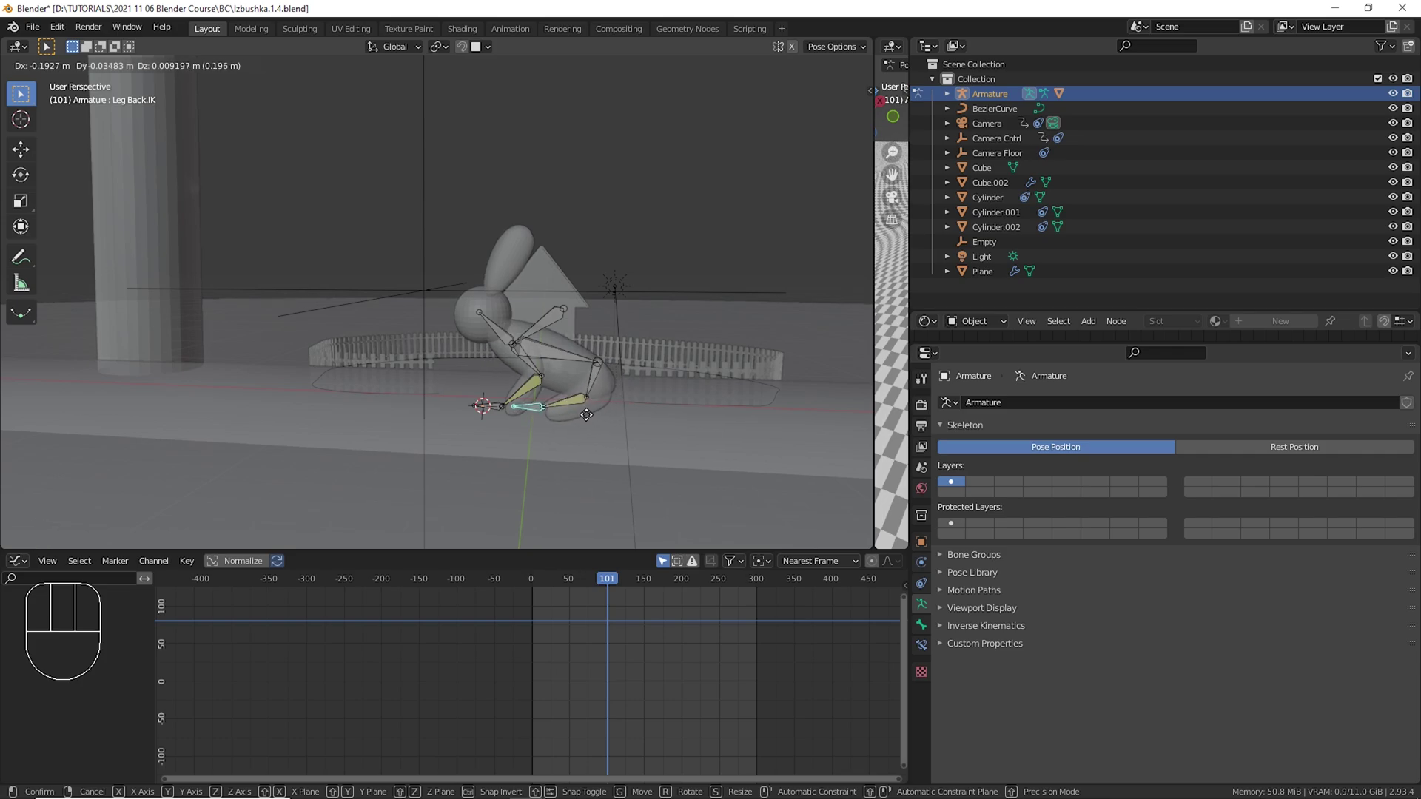
{"action": "right_click", "coordinate": [568, 330]}
{"action": "key", "text": "g"}
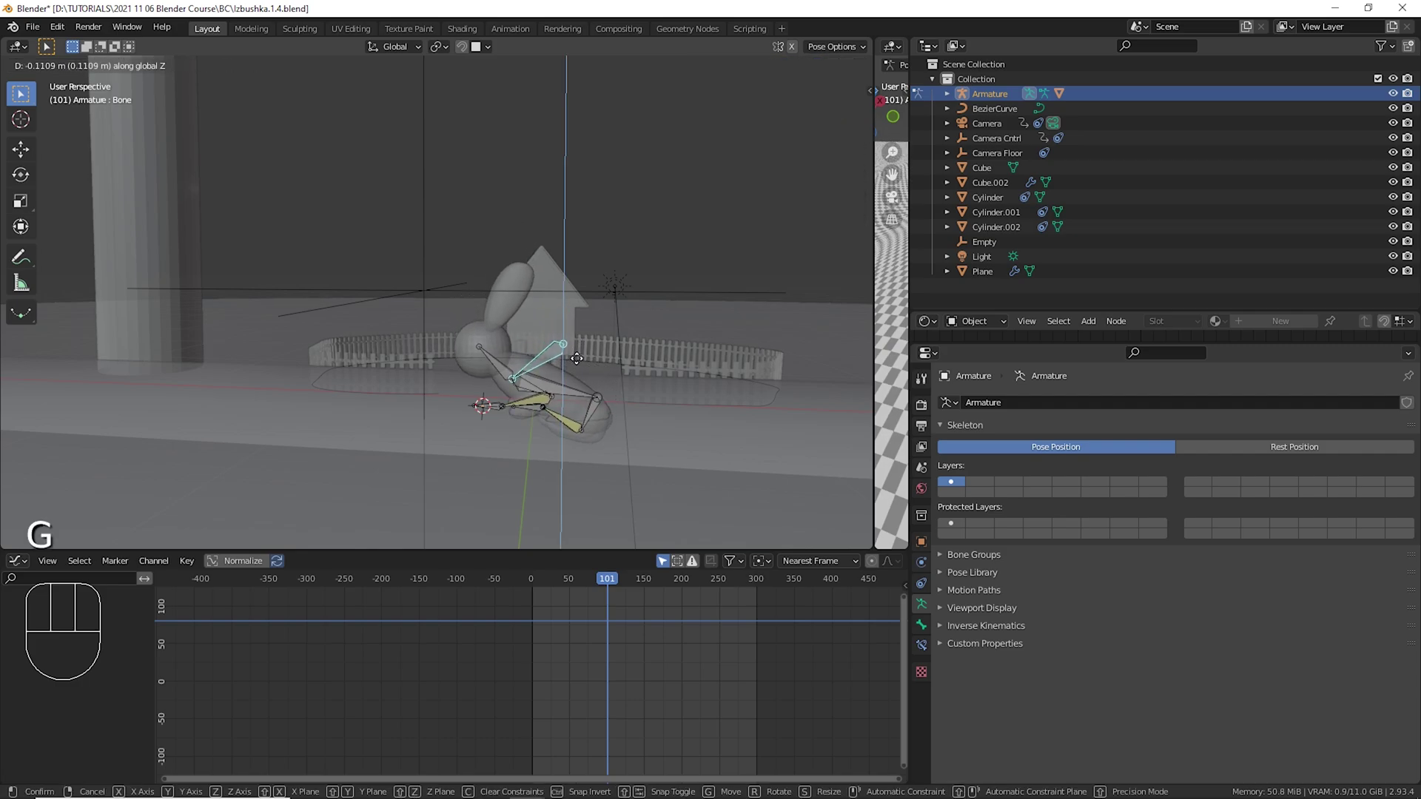
{"action": "right_click", "coordinate": [579, 403]}
{"action": "key", "text": "r"}
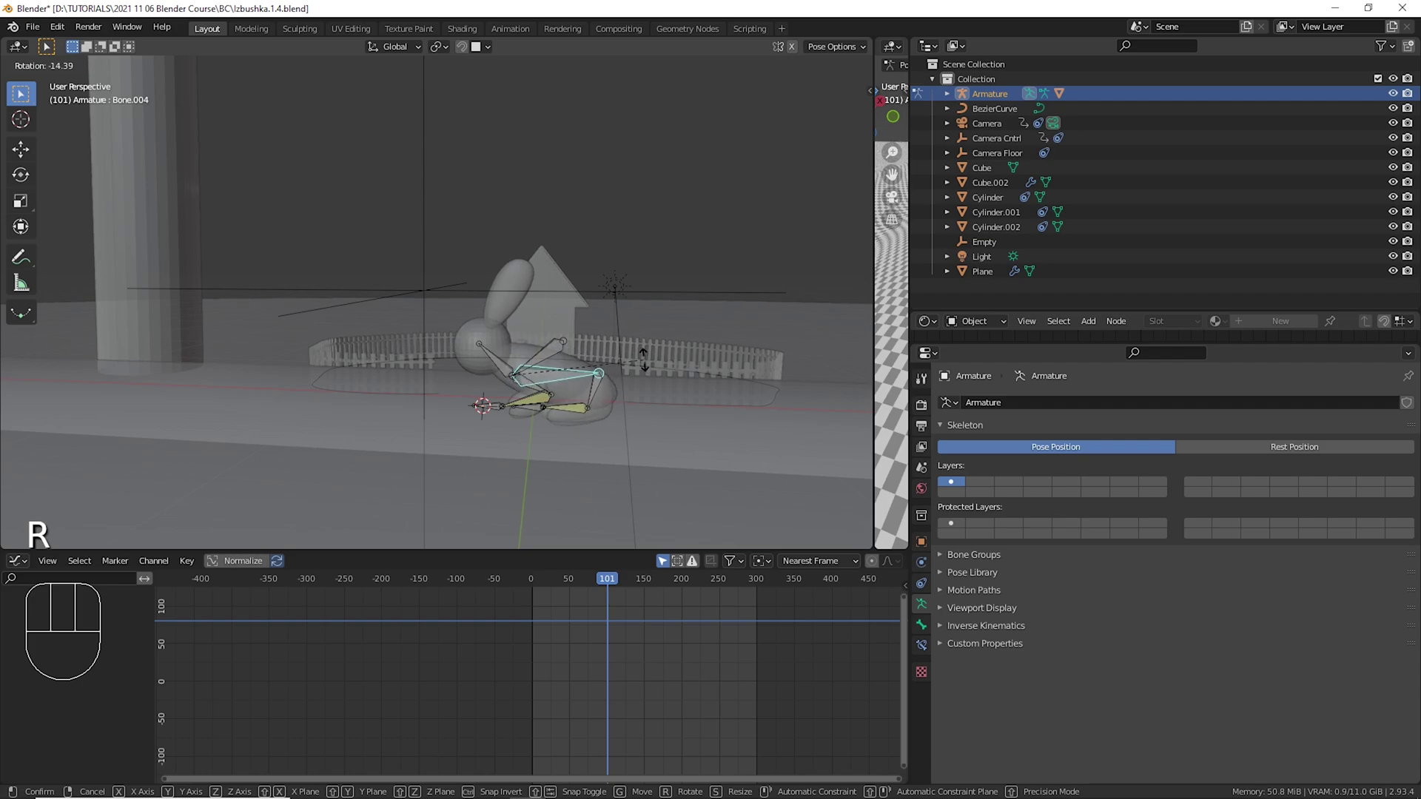
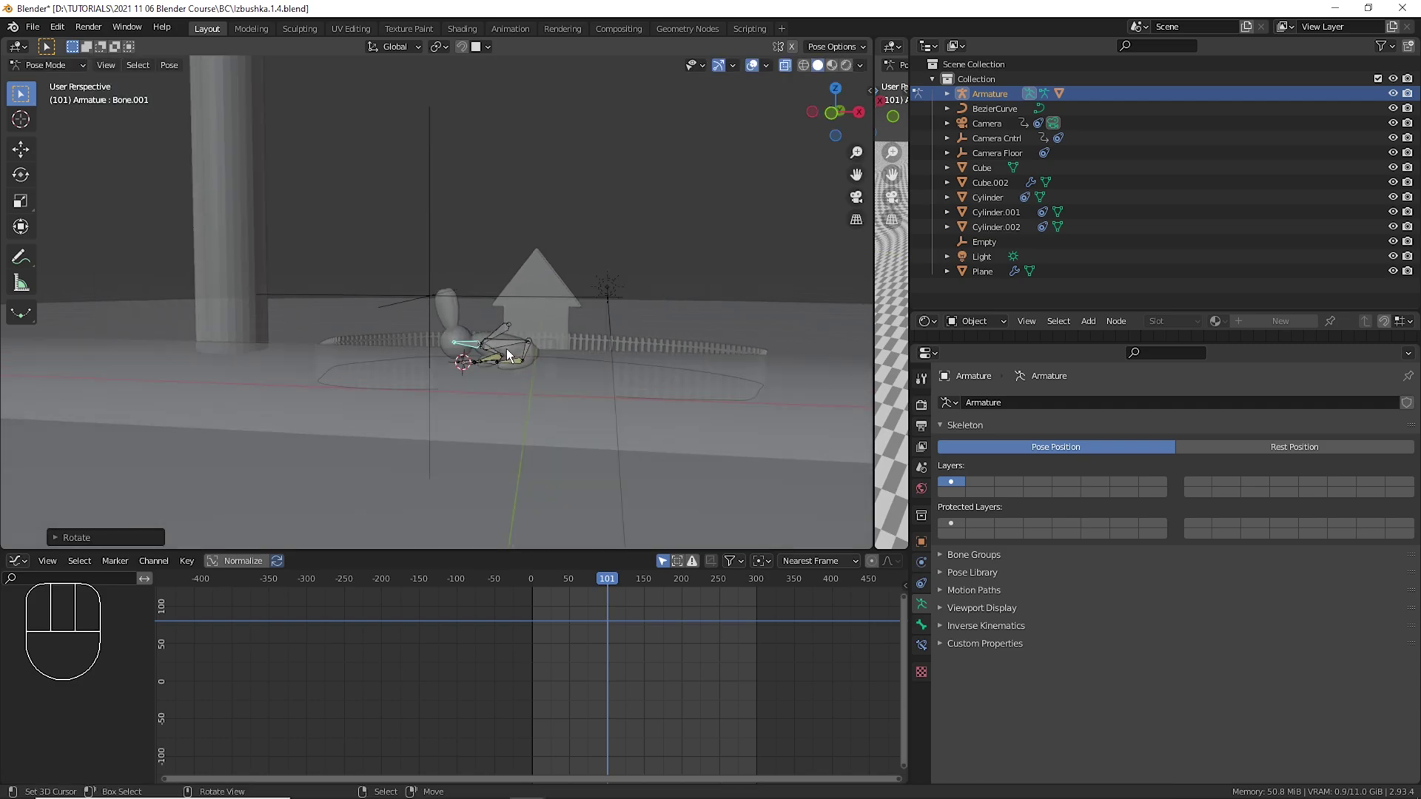
{"action": "left_click_drag", "start_coordinate": [564, 373], "coordinate": [601, 385]}
{"action": "key", "text": "a"}
{"action": "key", "text": "r"}
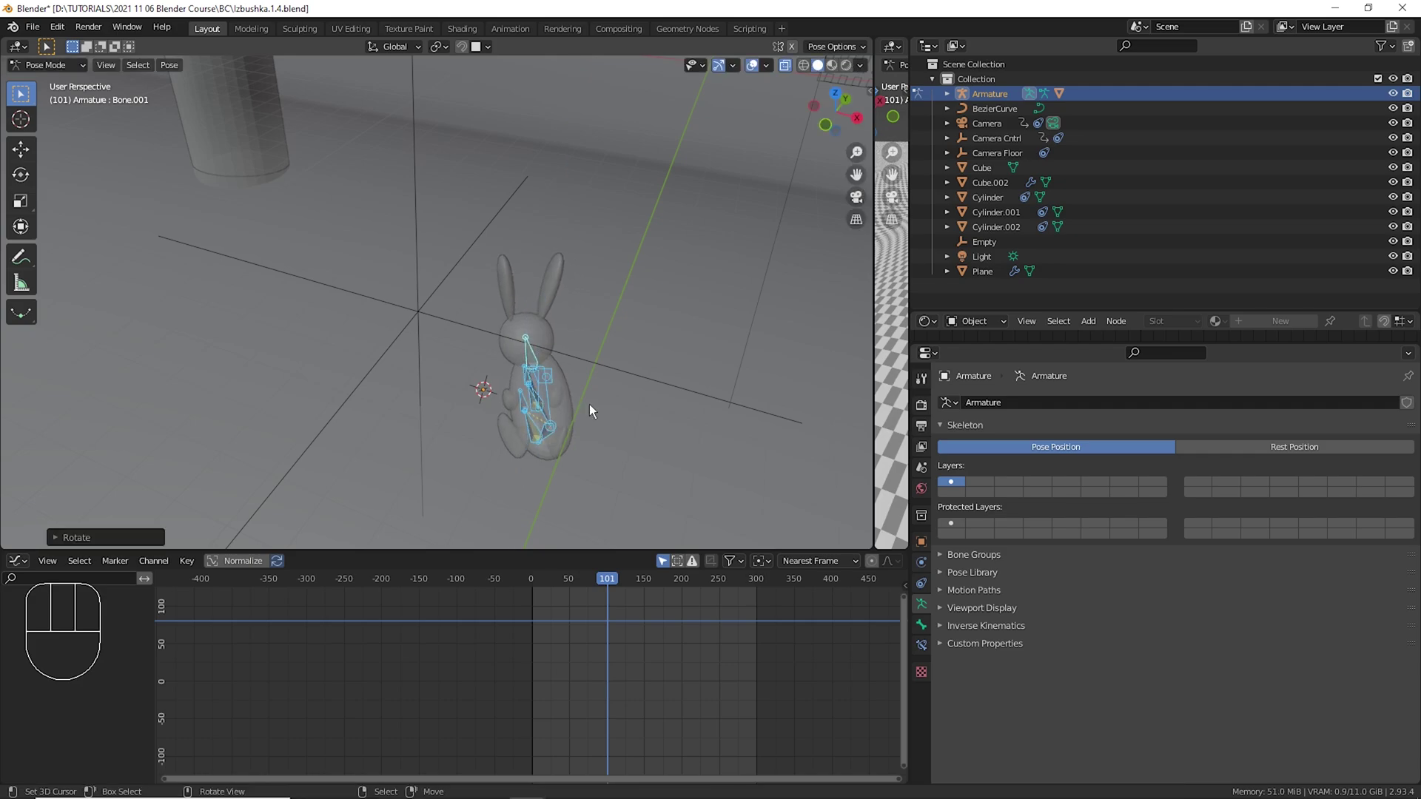
Look through the scene camera and scrub the timeline through frames 74 to 159.
{"action": "key", "text": "KP_0"}
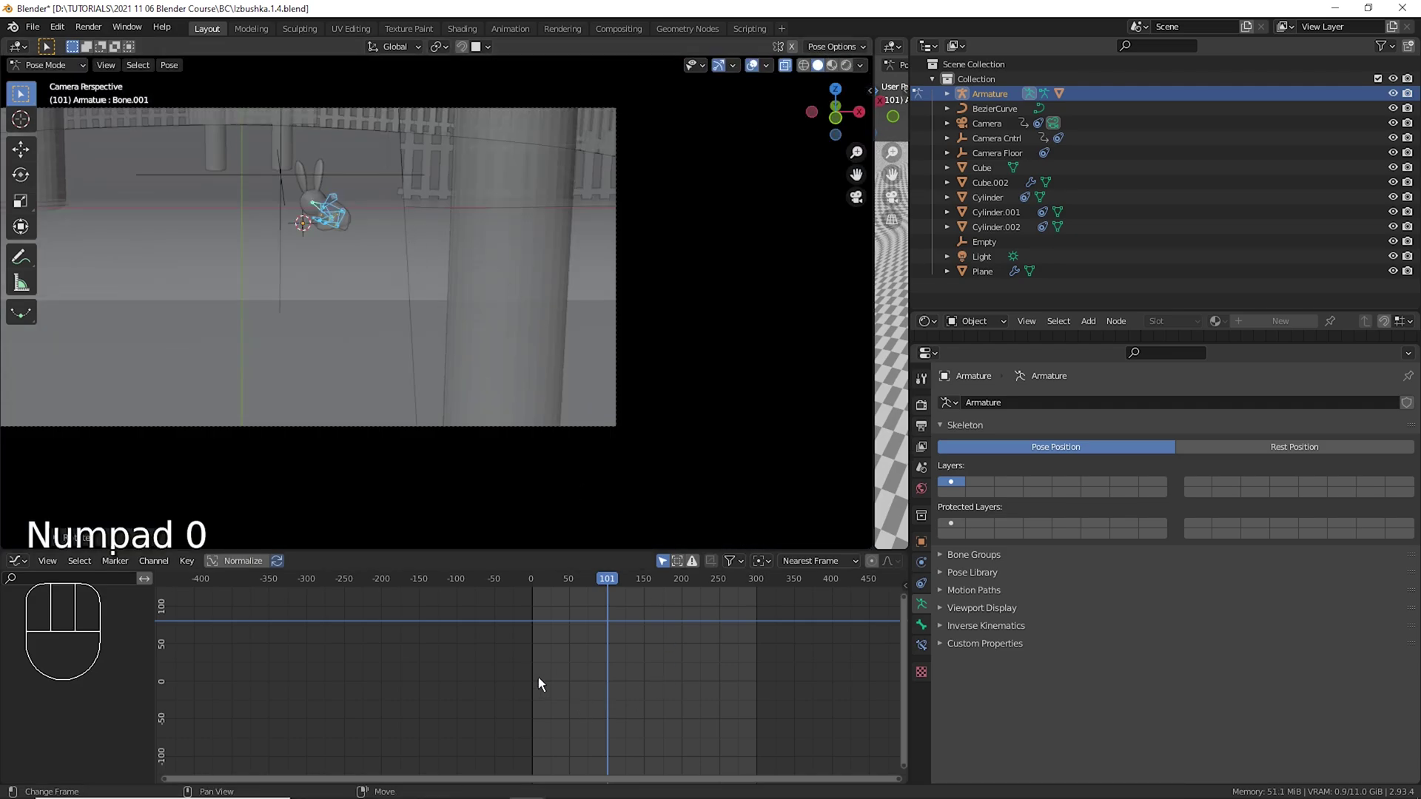
{"action": "left_click_drag", "start_coordinate": [547, 294], "coordinate": [612, 470]}
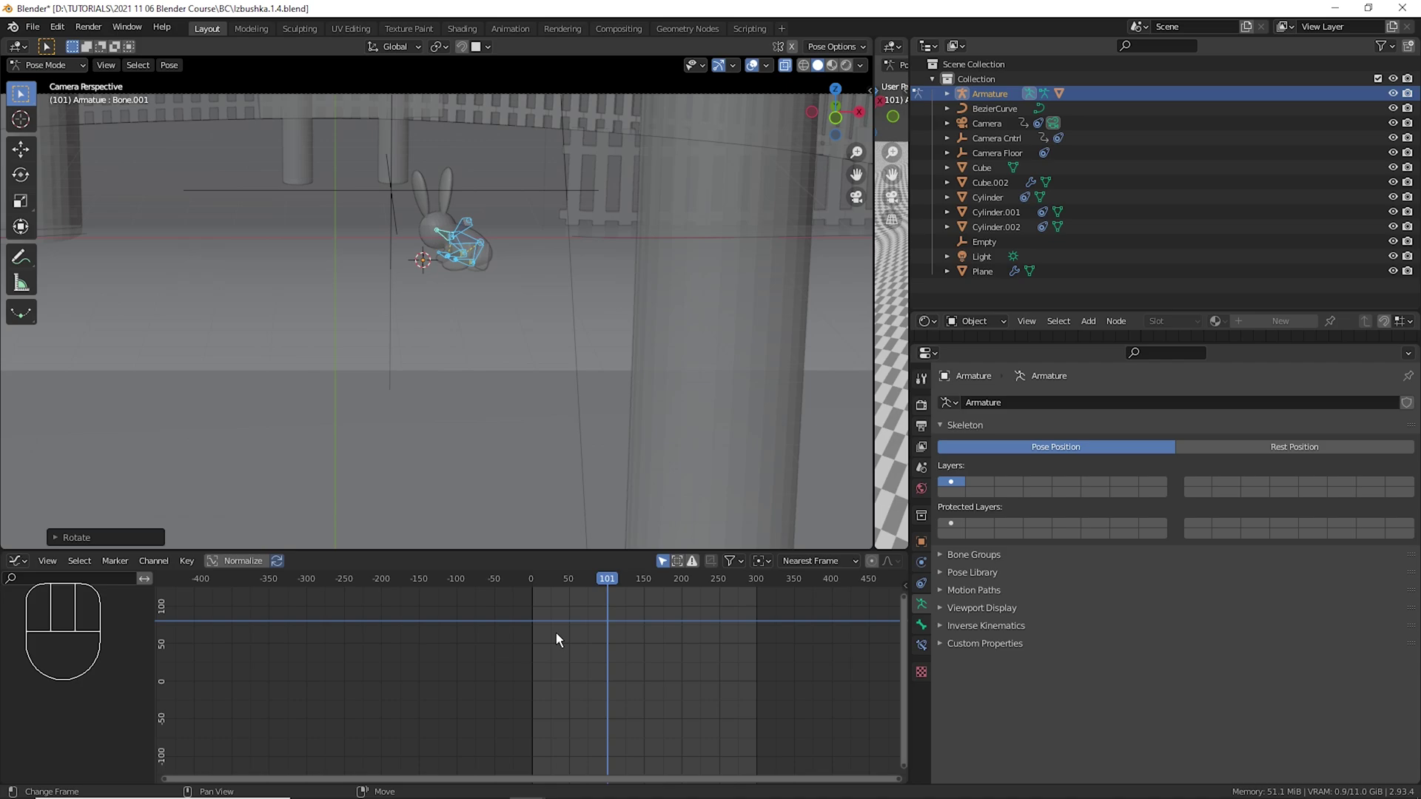
{"action": "left_click_drag", "start_coordinate": [536, 648], "coordinate": [603, 637]}
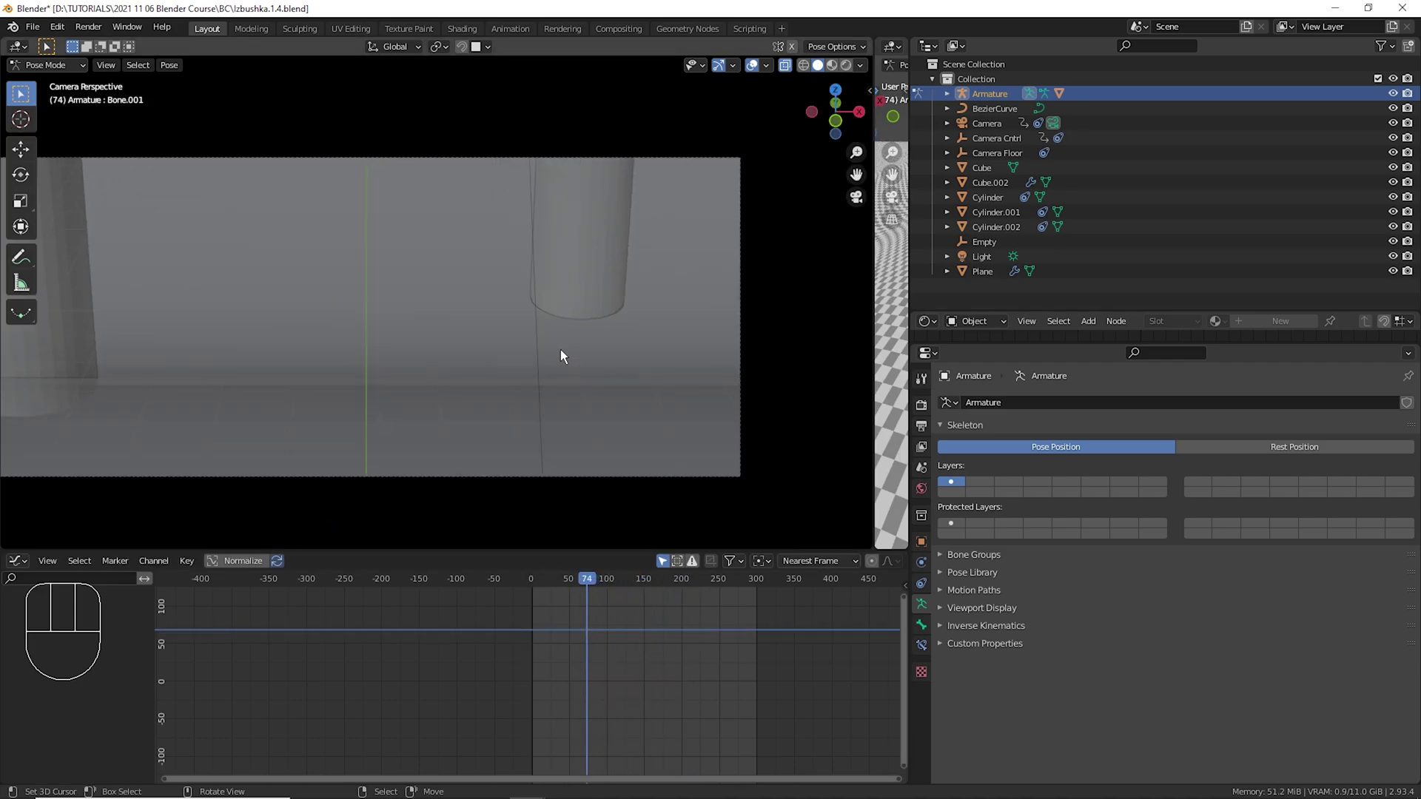
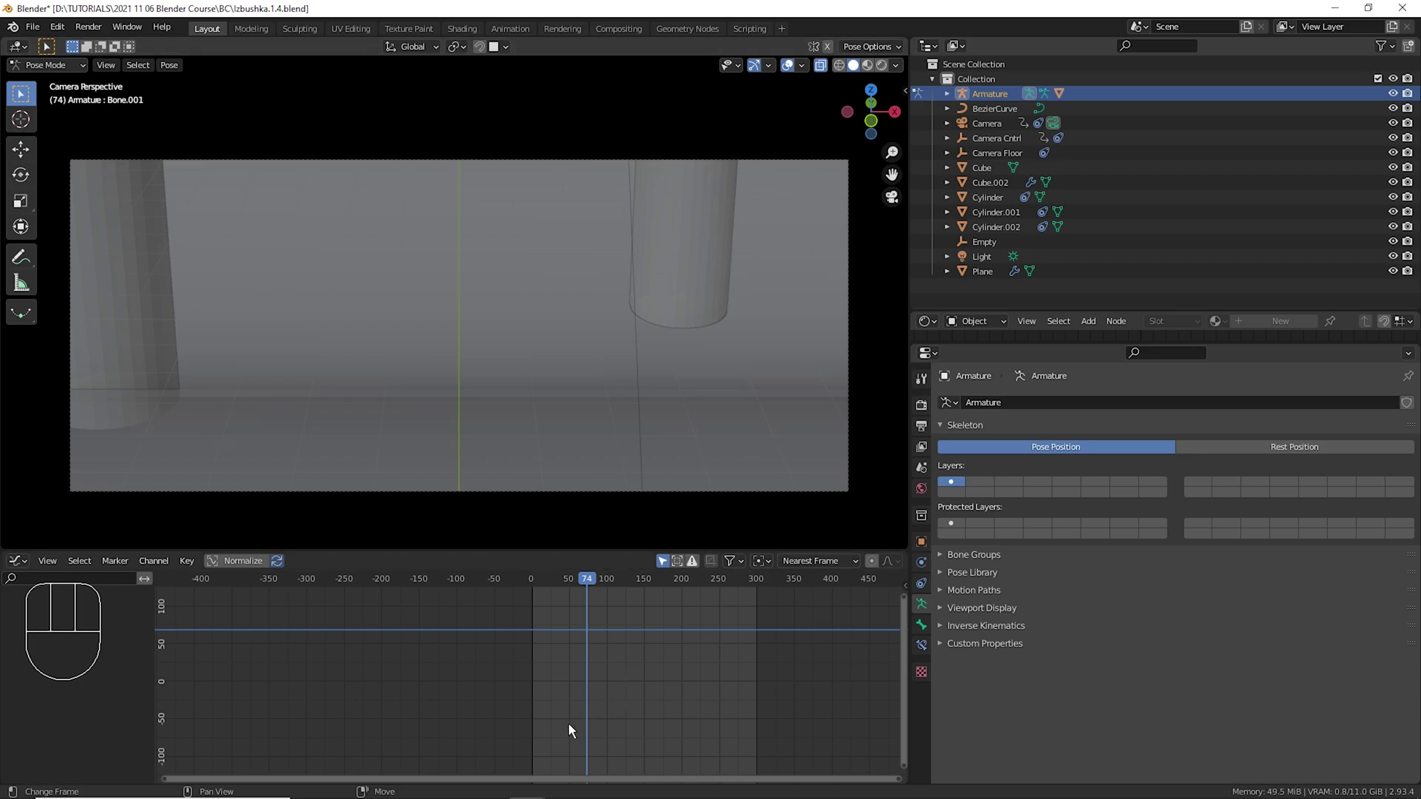
{"action": "left_click_drag", "start_coordinate": [533, 702], "coordinate": [664, 706]}
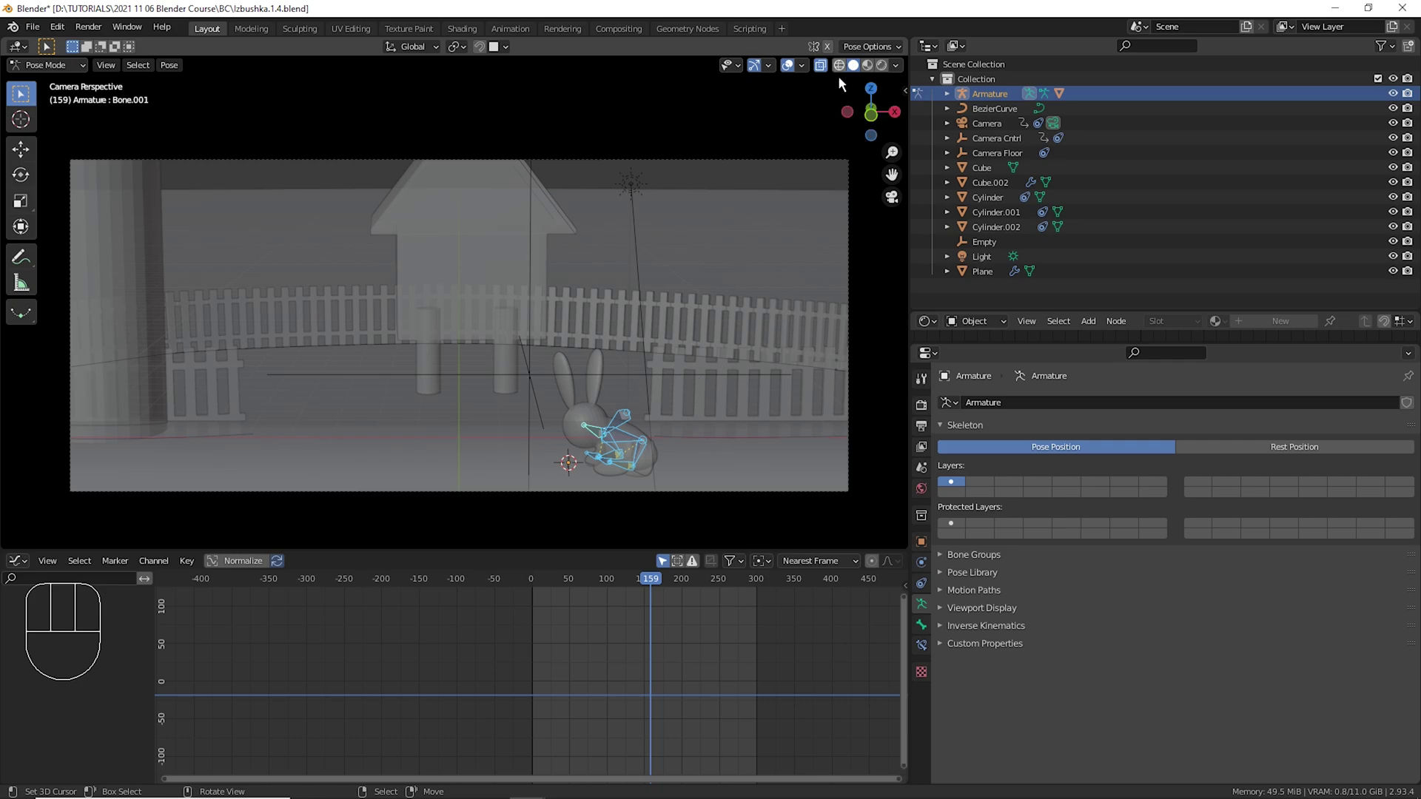
Toggle the armature between Object and Pose Mode using the 3D View header controls.
{"action": "left_click", "coordinate": [834, 80]}
{"action": "left_click", "coordinate": [835, 76]}
{"action": "left_click", "coordinate": [834, 76]}
{"action": "left_click", "coordinate": [835, 76]}
{"action": "left_click_drag", "start_coordinate": [60, 77], "coordinate": [60, 93]}
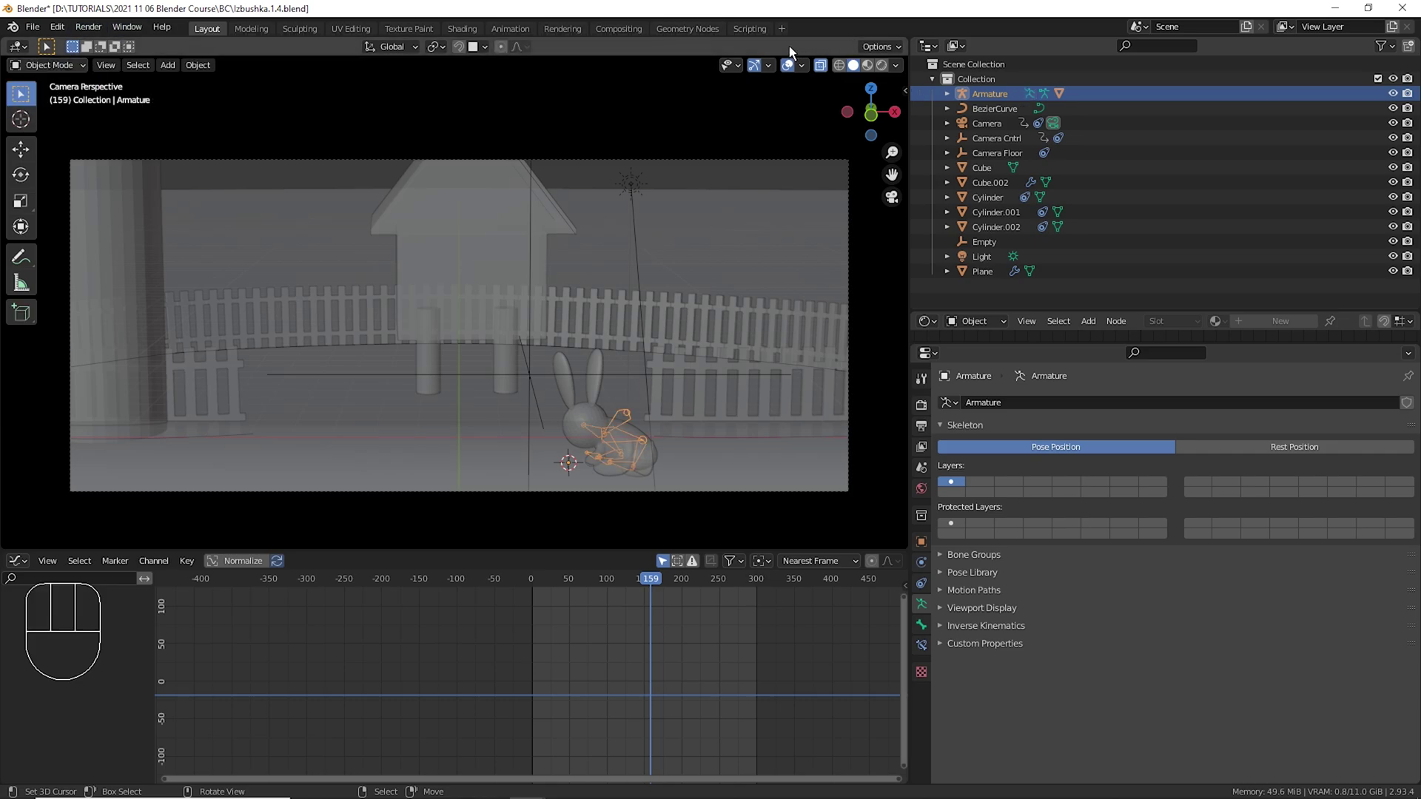
{"action": "left_click", "coordinate": [830, 79]}
{"action": "left_click_drag", "start_coordinate": [74, 80], "coordinate": [67, 130]}
{"action": "left_click_drag", "start_coordinate": [664, 442], "coordinate": [699, 361]}
{"action": "double_click", "coordinate": [835, 84]}
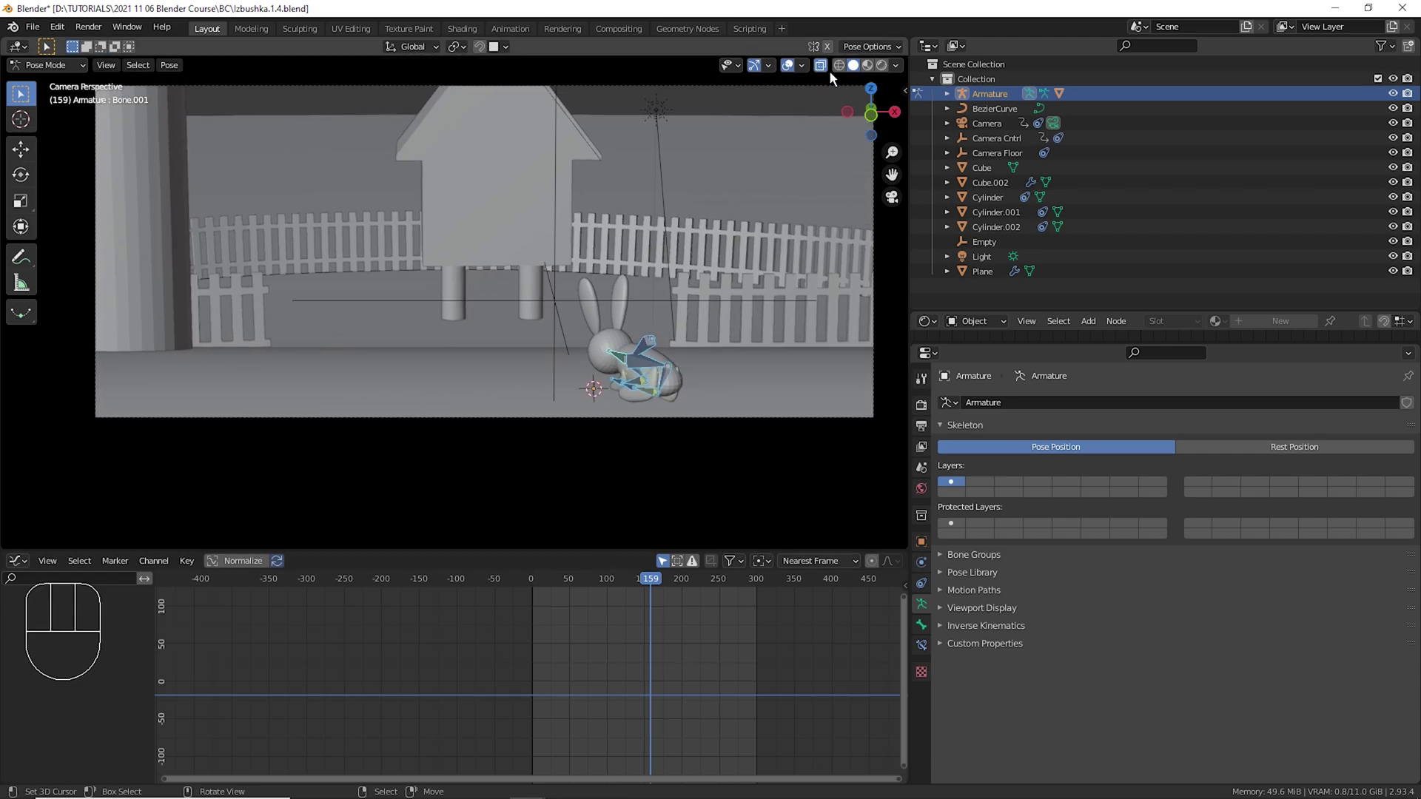
{"action": "left_click", "coordinate": [836, 79]}
{"action": "left_click", "coordinate": [839, 77]}
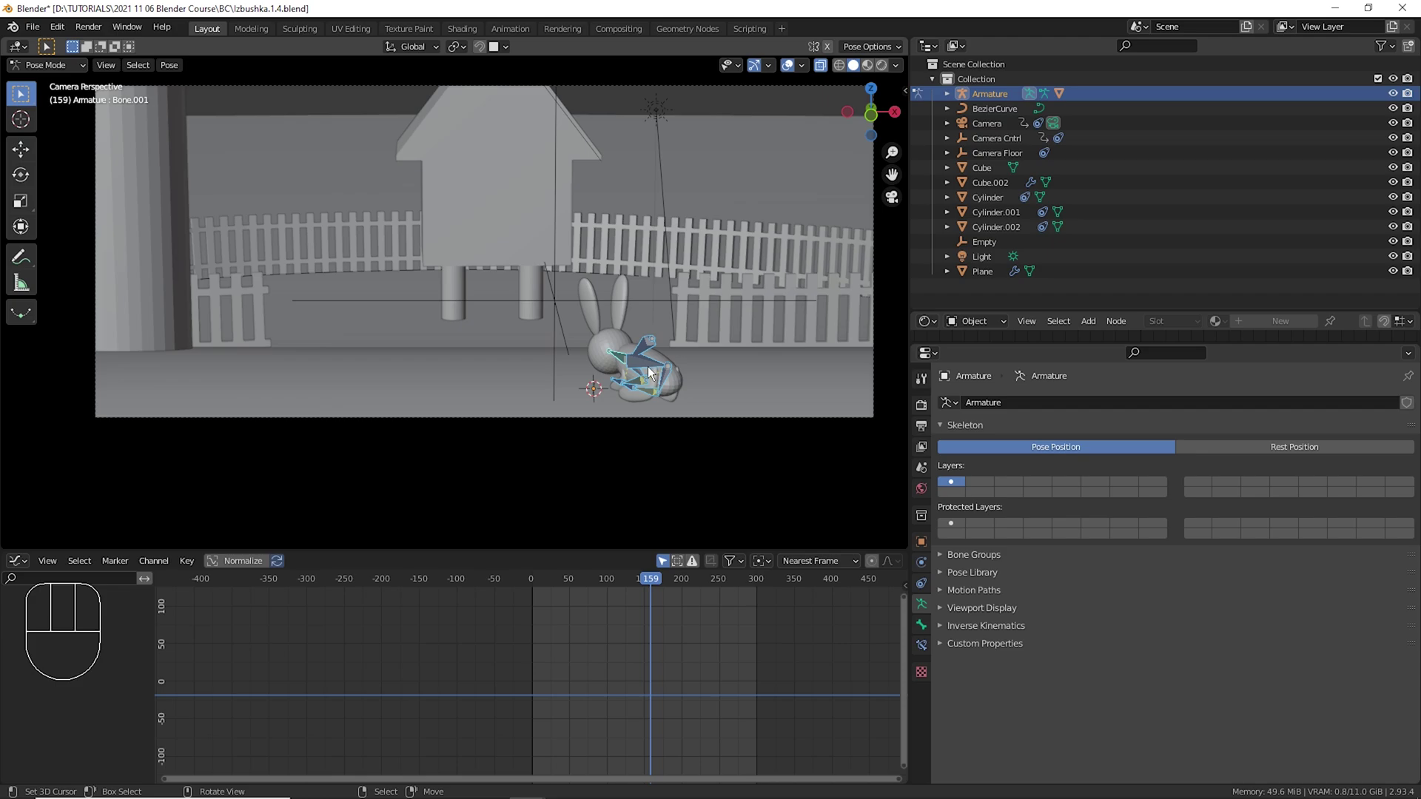
Play and stop the animation to watch the shake, then select Bone.001 at frame 149.
{"action": "key", "text": "space"}
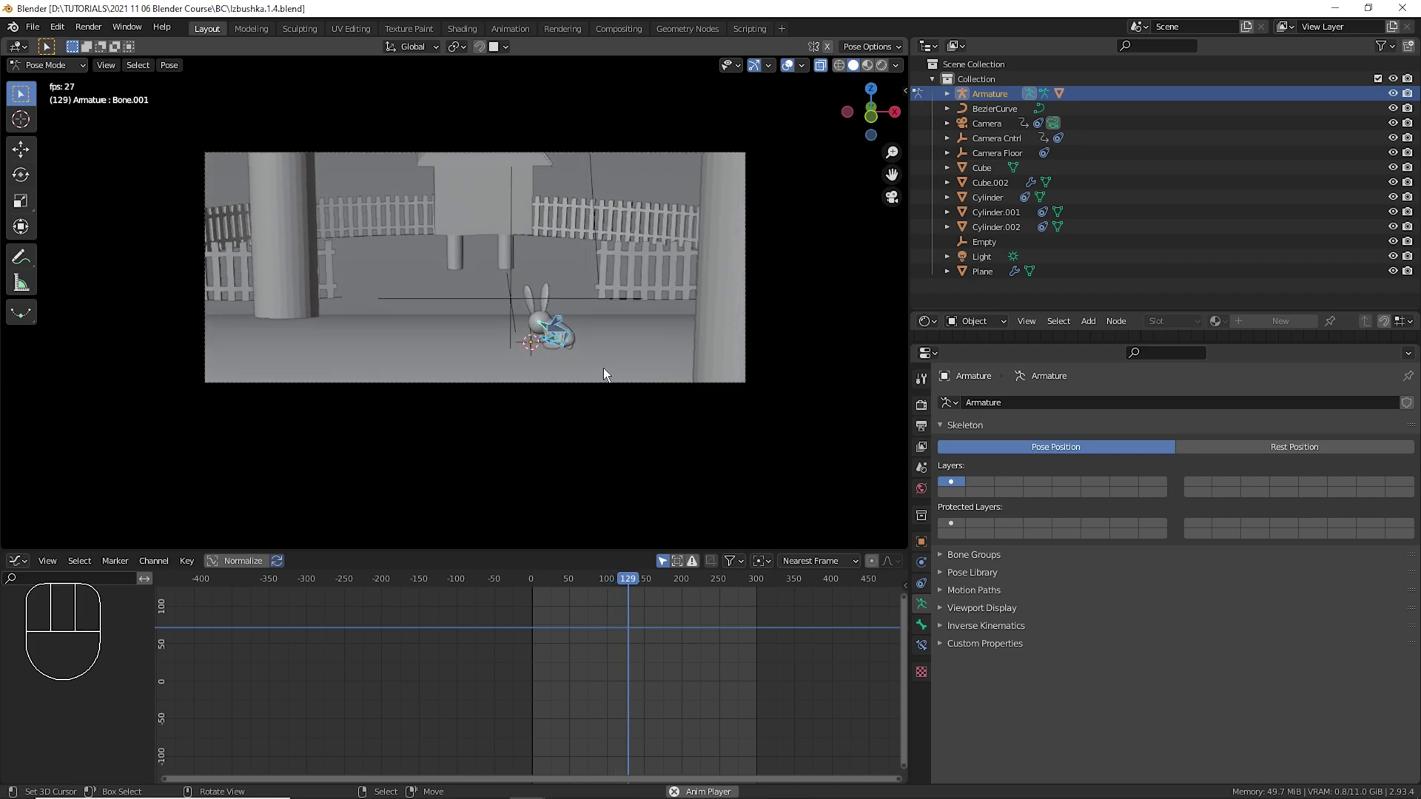
{"action": "key", "text": "space"}
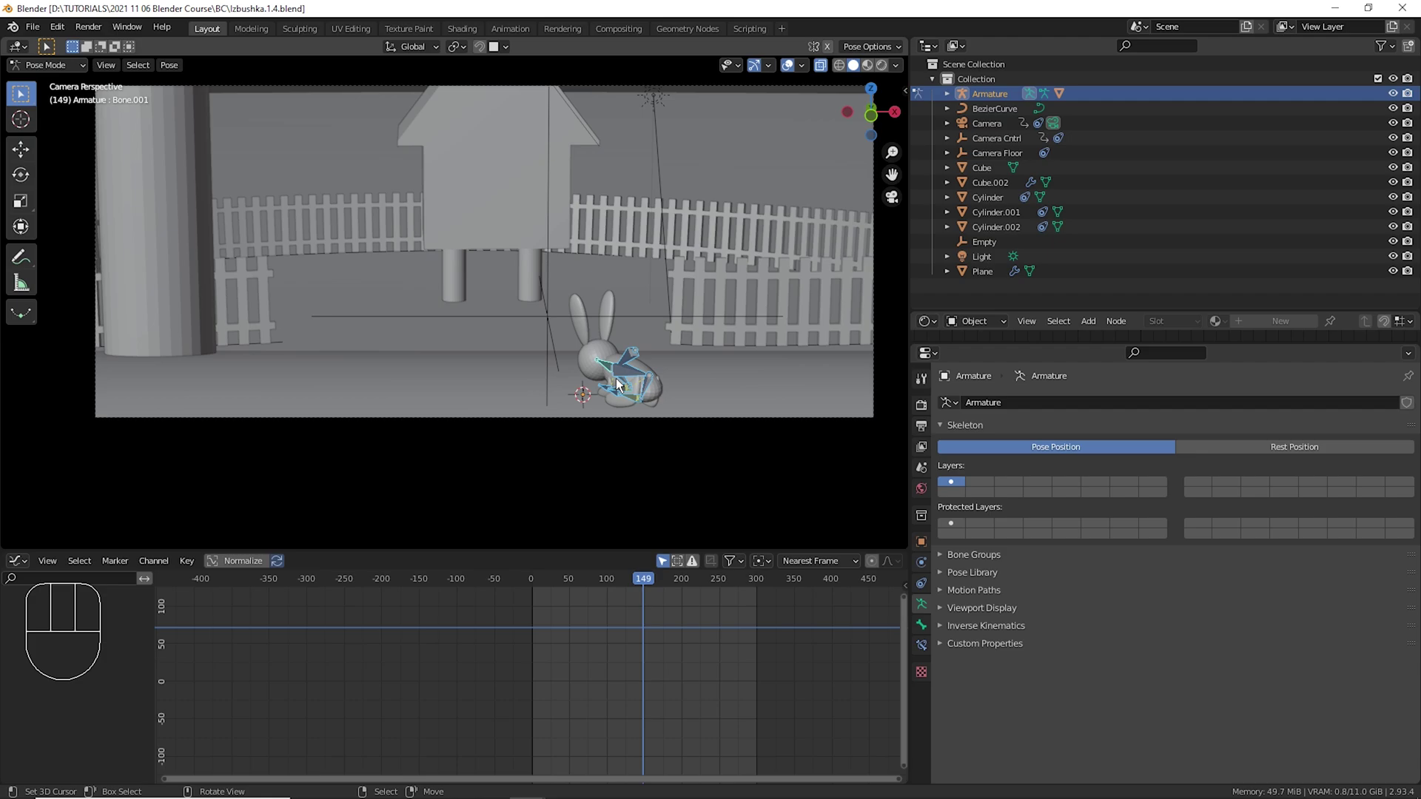
{"action": "right_click", "coordinate": [624, 380]}
{"action": "right_click", "coordinate": [617, 379]}
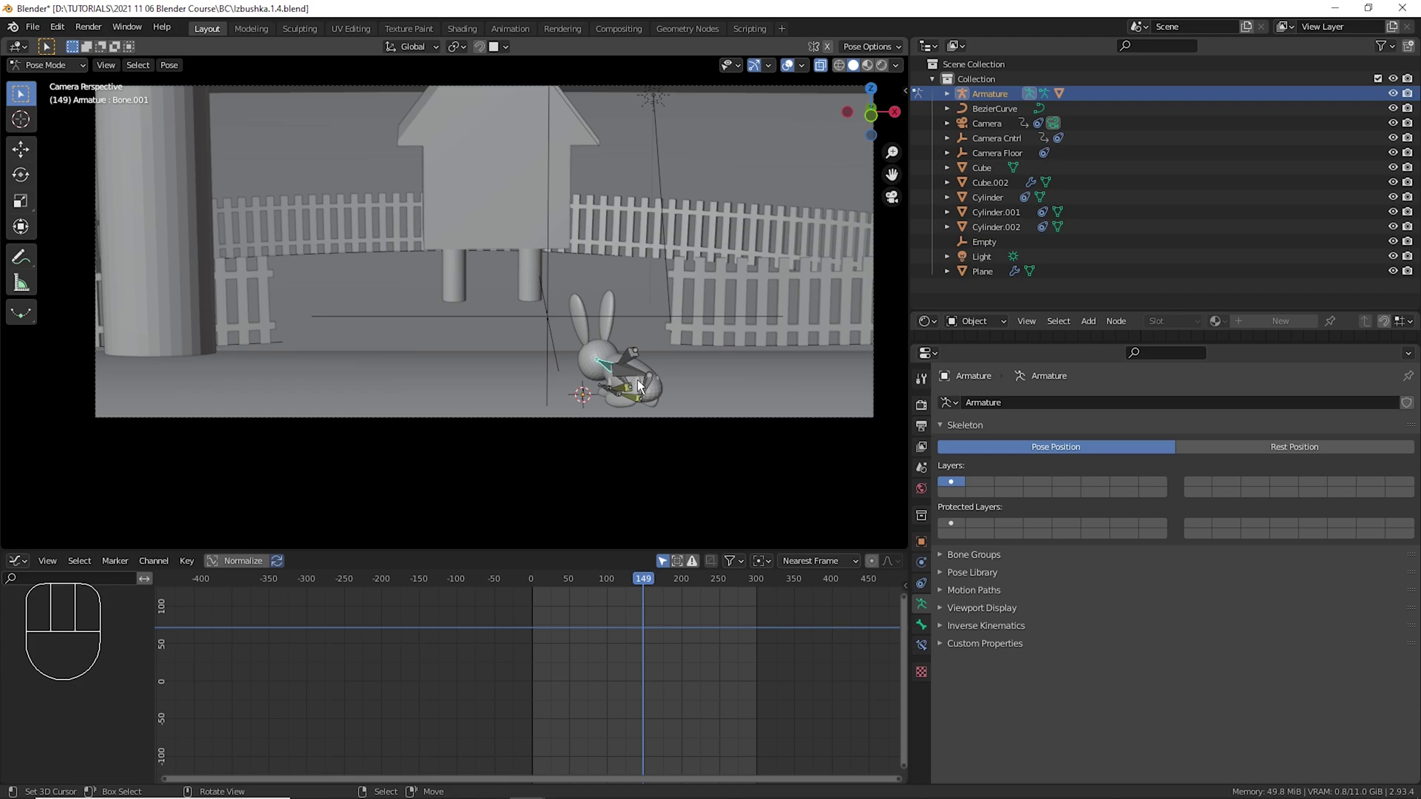
Insert a keyframe for Bone.001's transforms at frame 149 and begin the next rotation.
{"action": "key", "text": "i"}
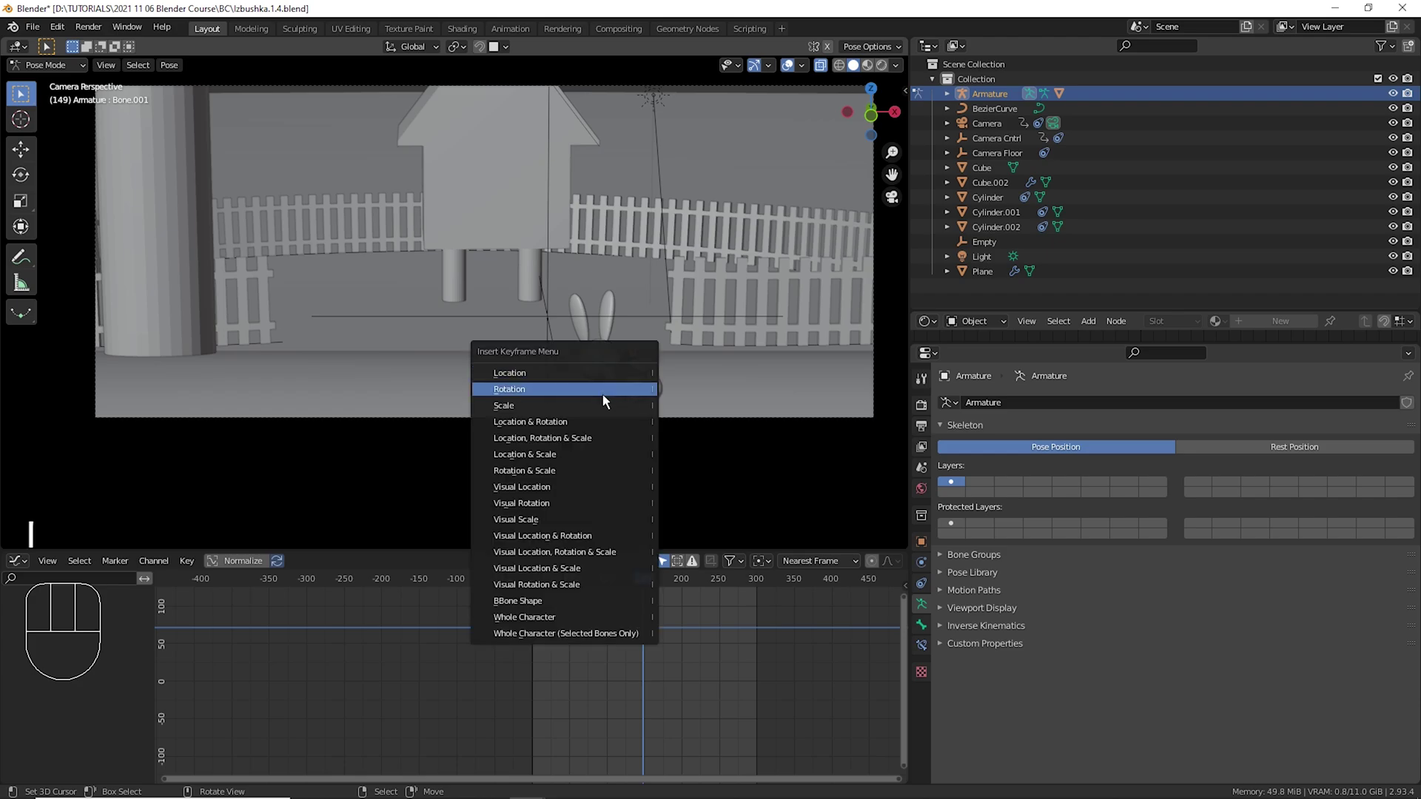
{"action": "left_click", "coordinate": [660, 631]}
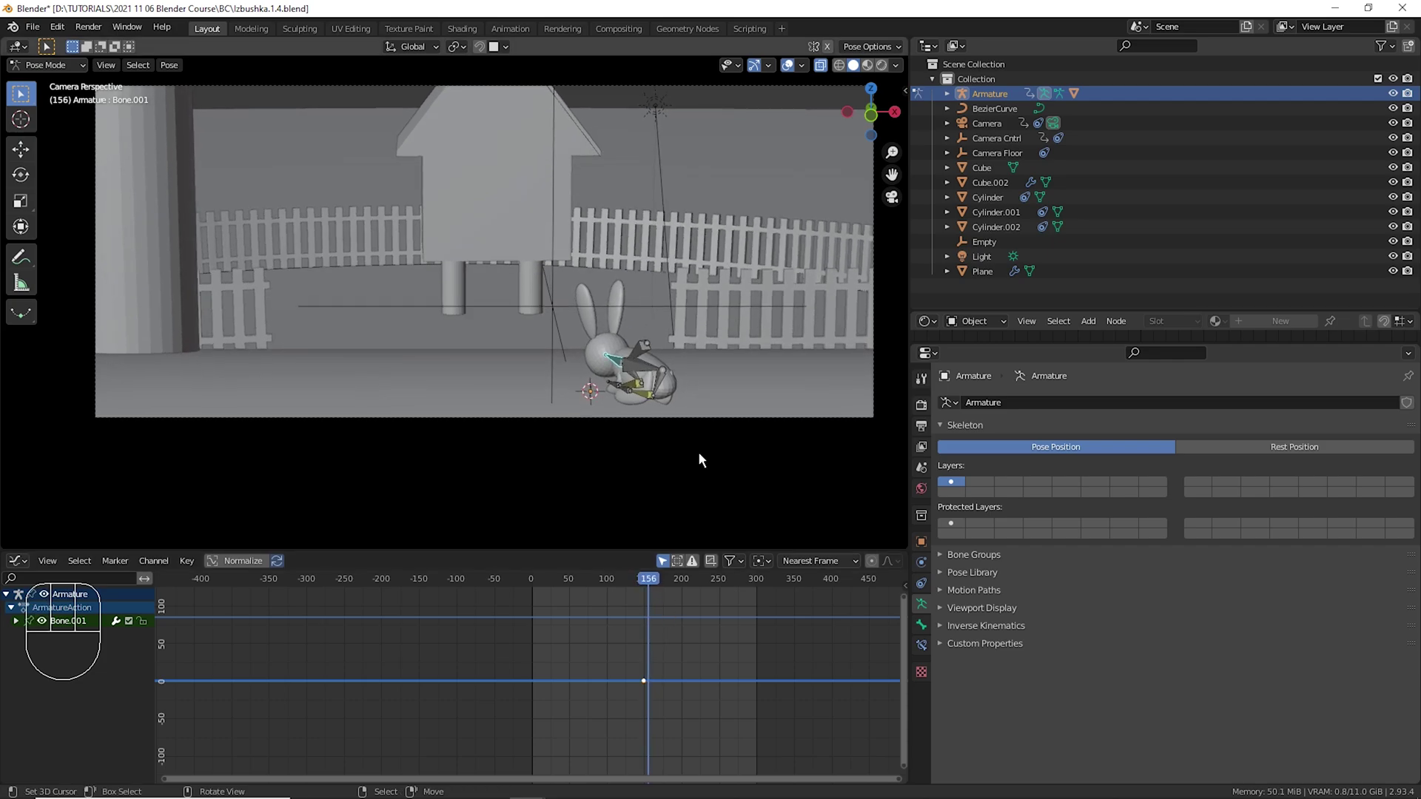
{"action": "key", "text": "r"}
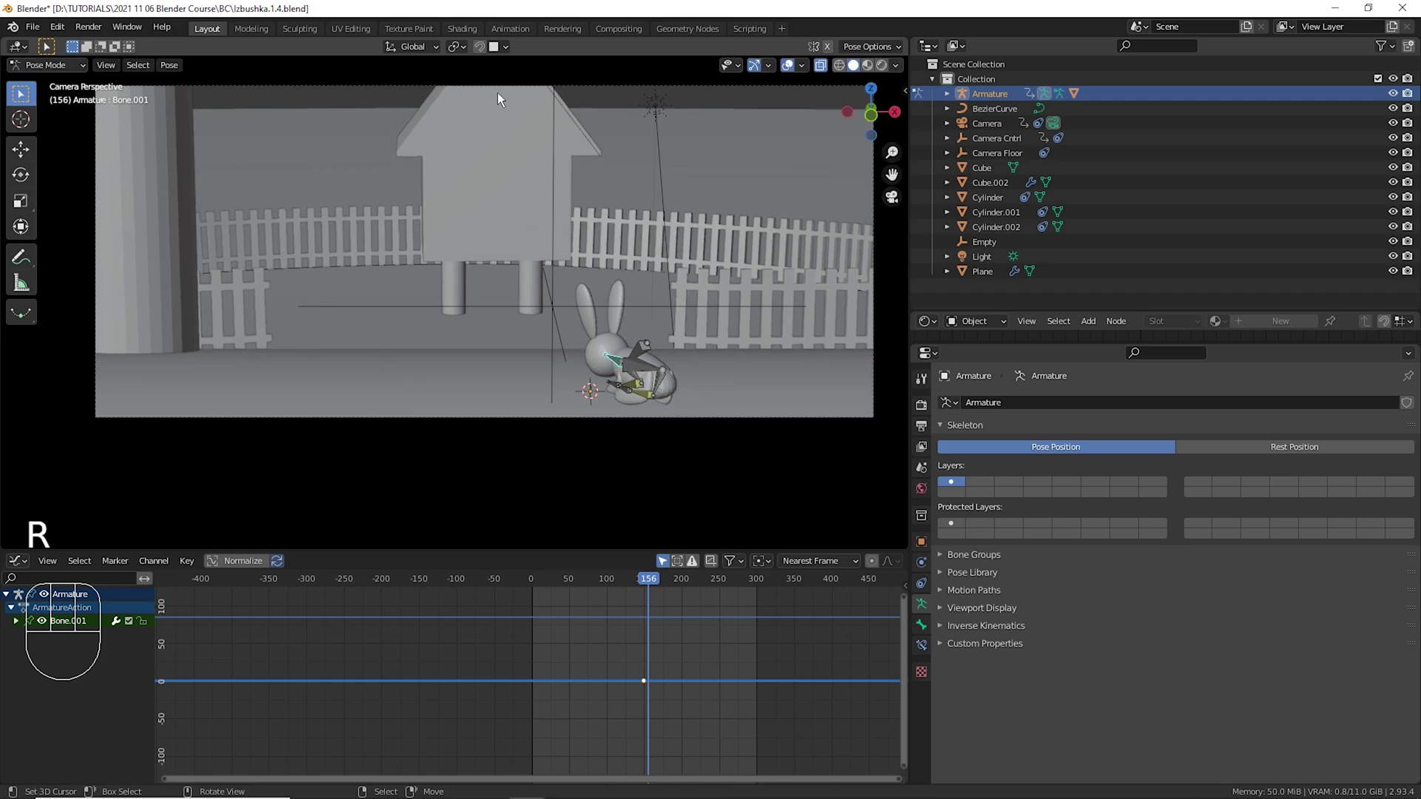
View the bunny from above and switch transform orientation to the bone's local axes.
{"action": "left_click_drag", "start_coordinate": [661, 365], "coordinate": [801, 265]}
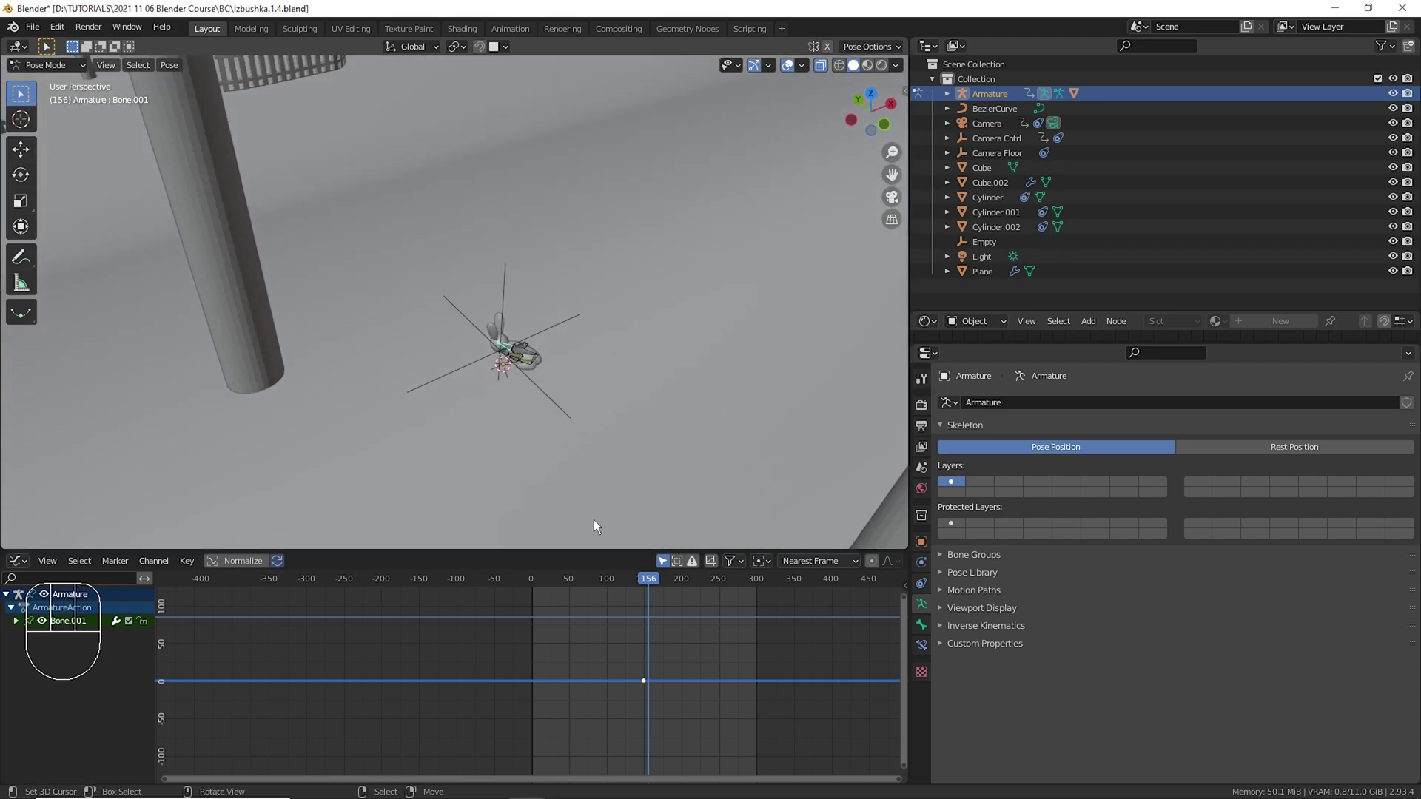
{"action": "middle_click", "coordinate": [550, 395]}
{"action": "left_click_drag", "start_coordinate": [695, 423], "coordinate": [654, 462]}
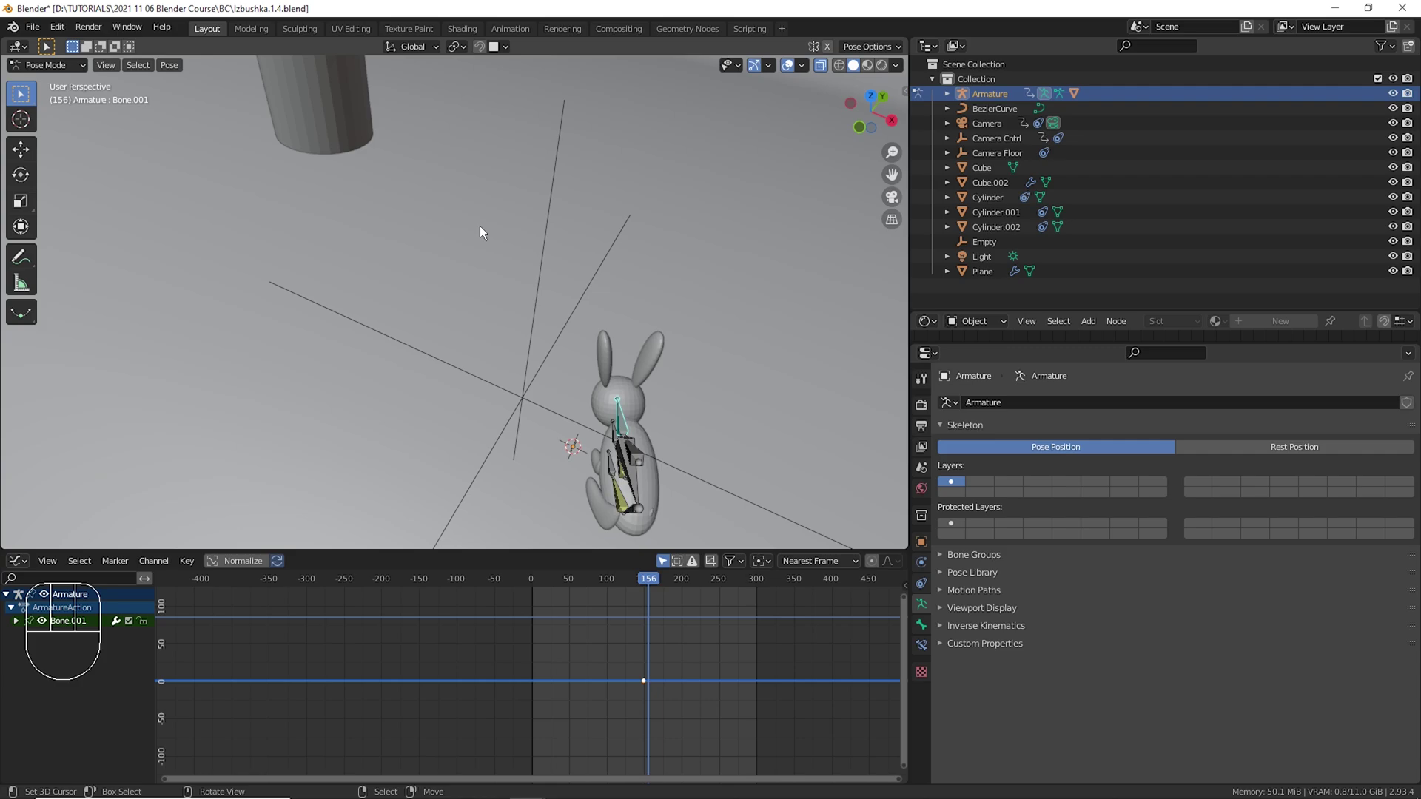
{"action": "left_click_drag", "start_coordinate": [423, 60], "coordinate": [677, 325]}
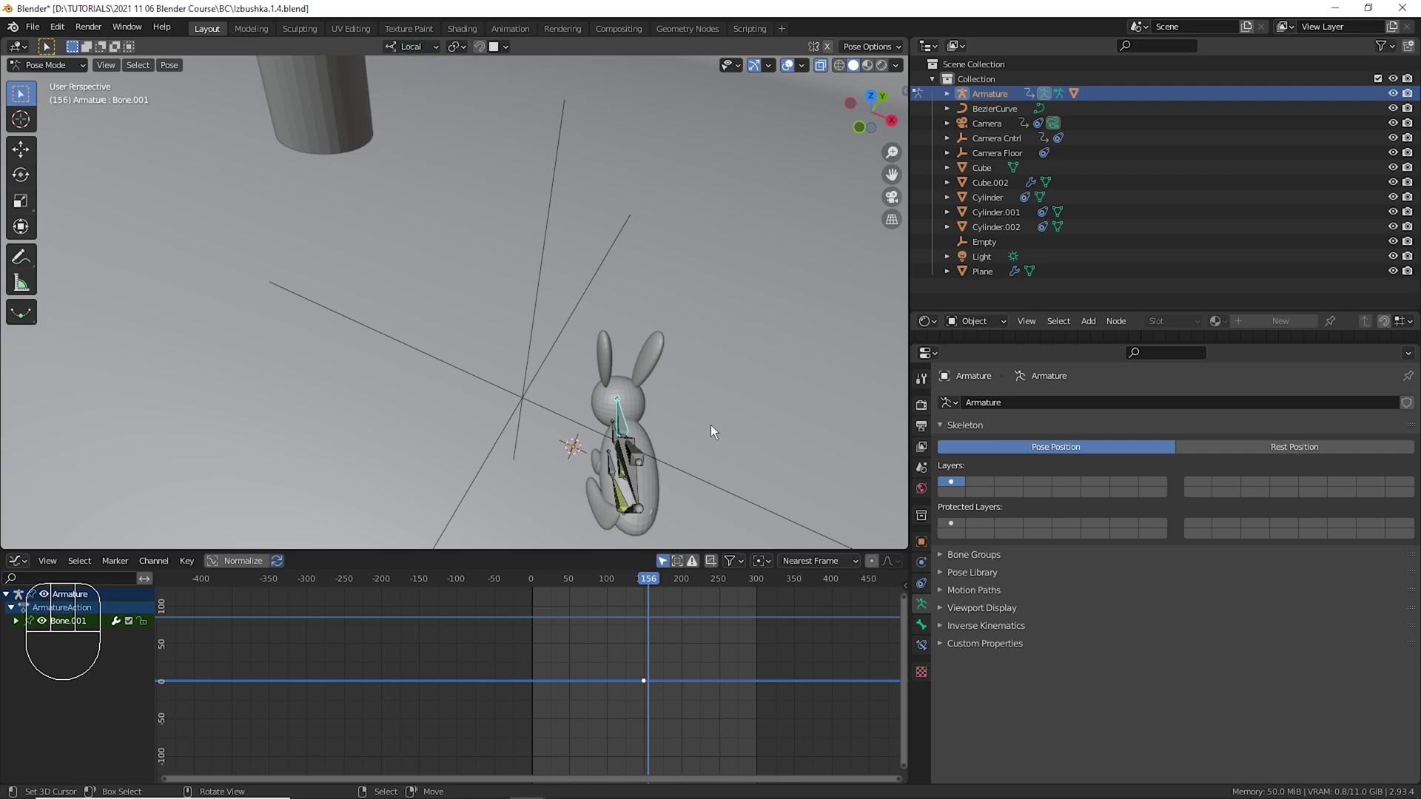
Rotate Bone.001 around its local X and Z axes into a new pose and key it at frame 156.
{"action": "key", "text": "r"}
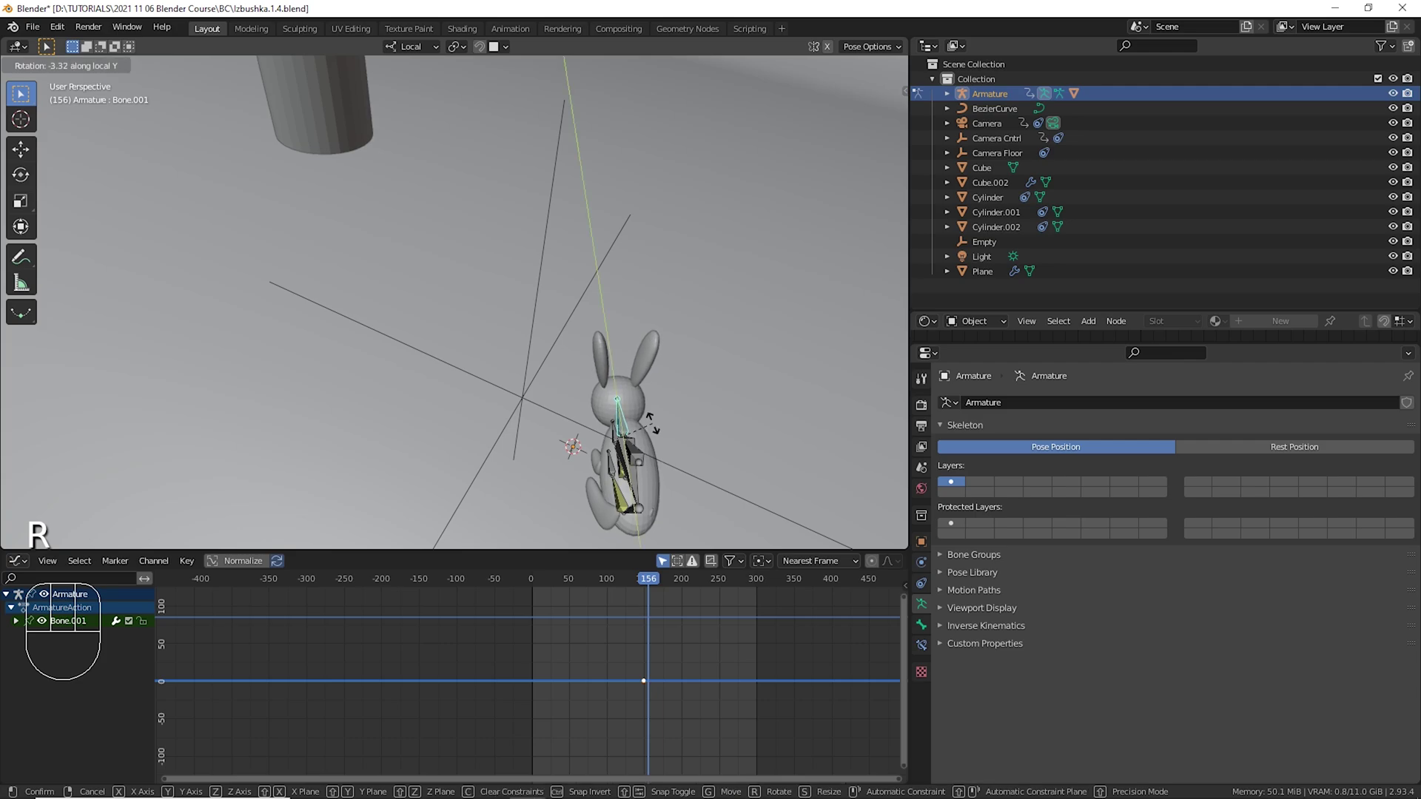
{"action": "key", "text": "t"}
{"action": "key", "text": "r"}
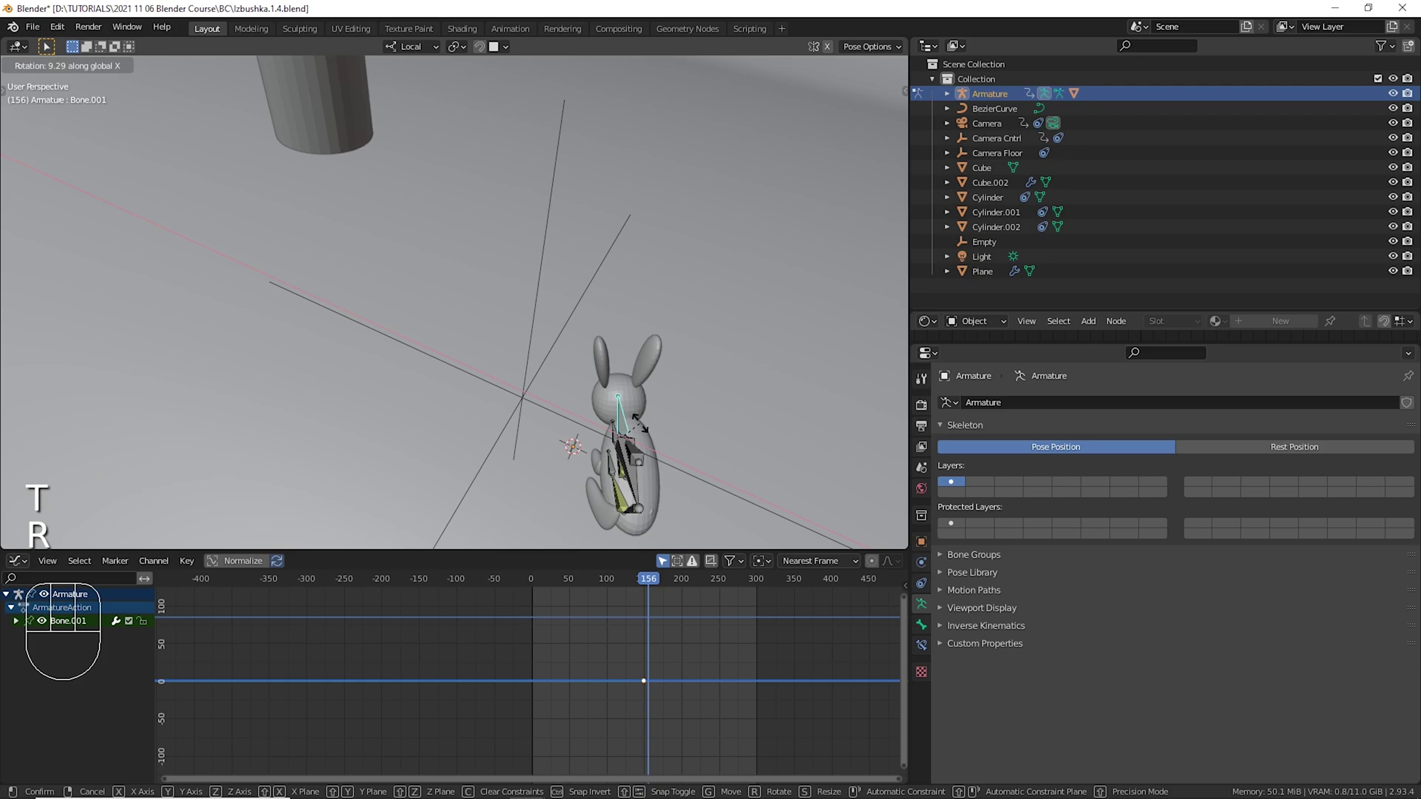
{"action": "key", "text": "r"}
{"action": "left_click_drag", "start_coordinate": [647, 458], "coordinate": [767, 379]}
{"action": "key", "text": "r"}
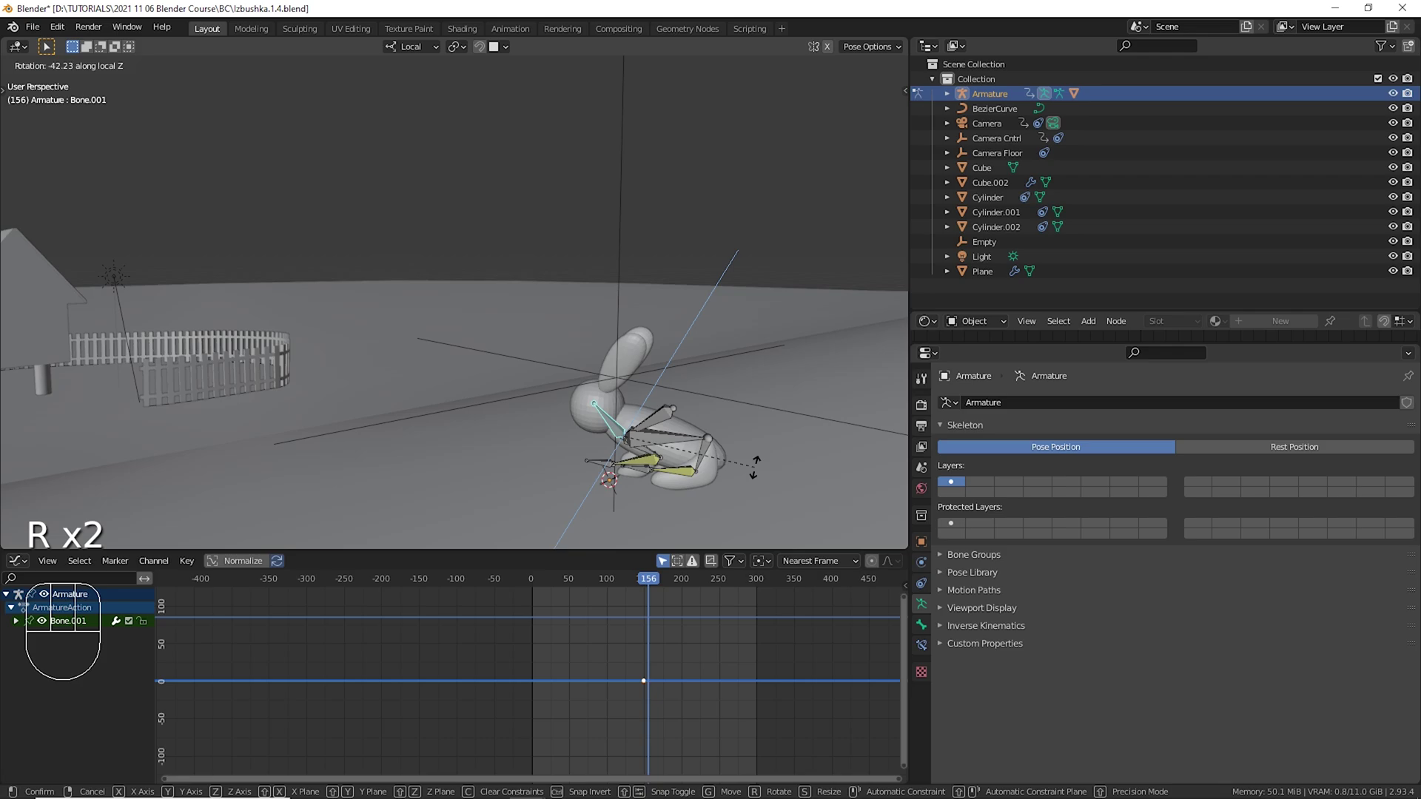
{"action": "type", "text": "|"}
{"action": "left_click_drag", "start_coordinate": [643, 667], "coordinate": [647, 674]}
{"action": "key", "text": "space"}
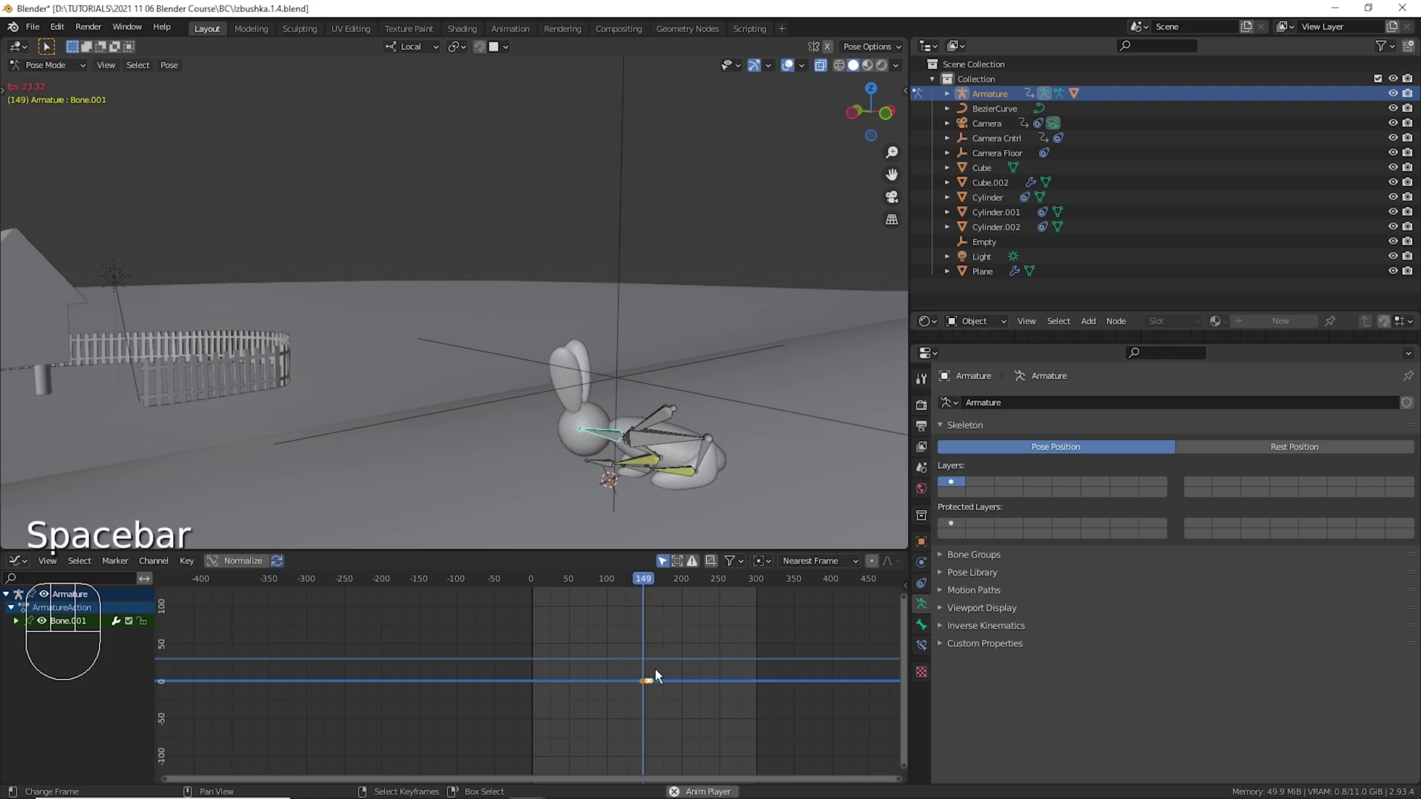
Play the animation through the scene camera, restarting from earlier frames to review the bone motion.
{"action": "key", "text": "space"}
{"action": "left_click", "coordinate": [641, 654]}
{"action": "key", "text": "KP_0"}
{"action": "key", "text": "KP_0"}
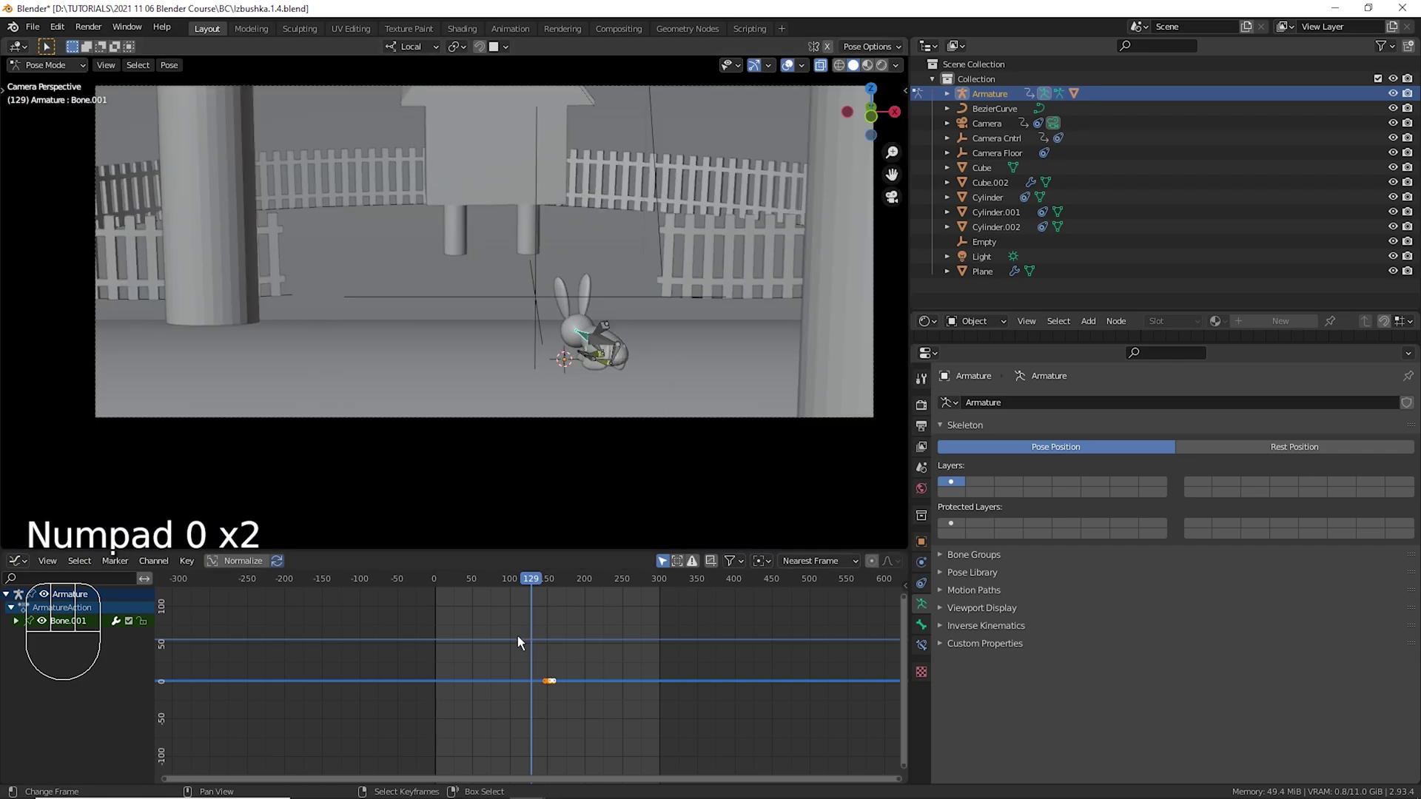
{"action": "key", "text": "space"}
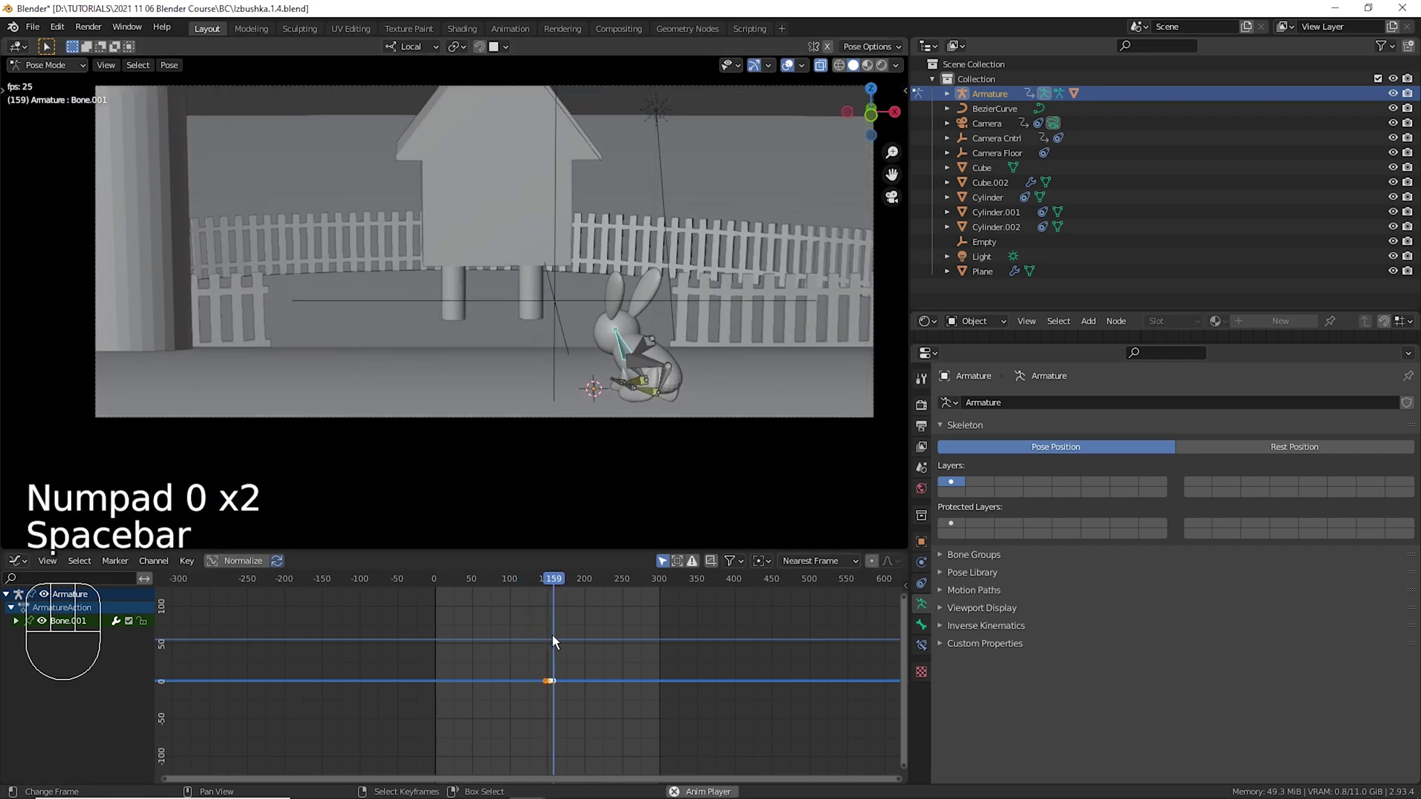
{"action": "key", "text": "space"}
{"action": "left_click", "coordinate": [442, 627]}
{"action": "key", "text": "space"}
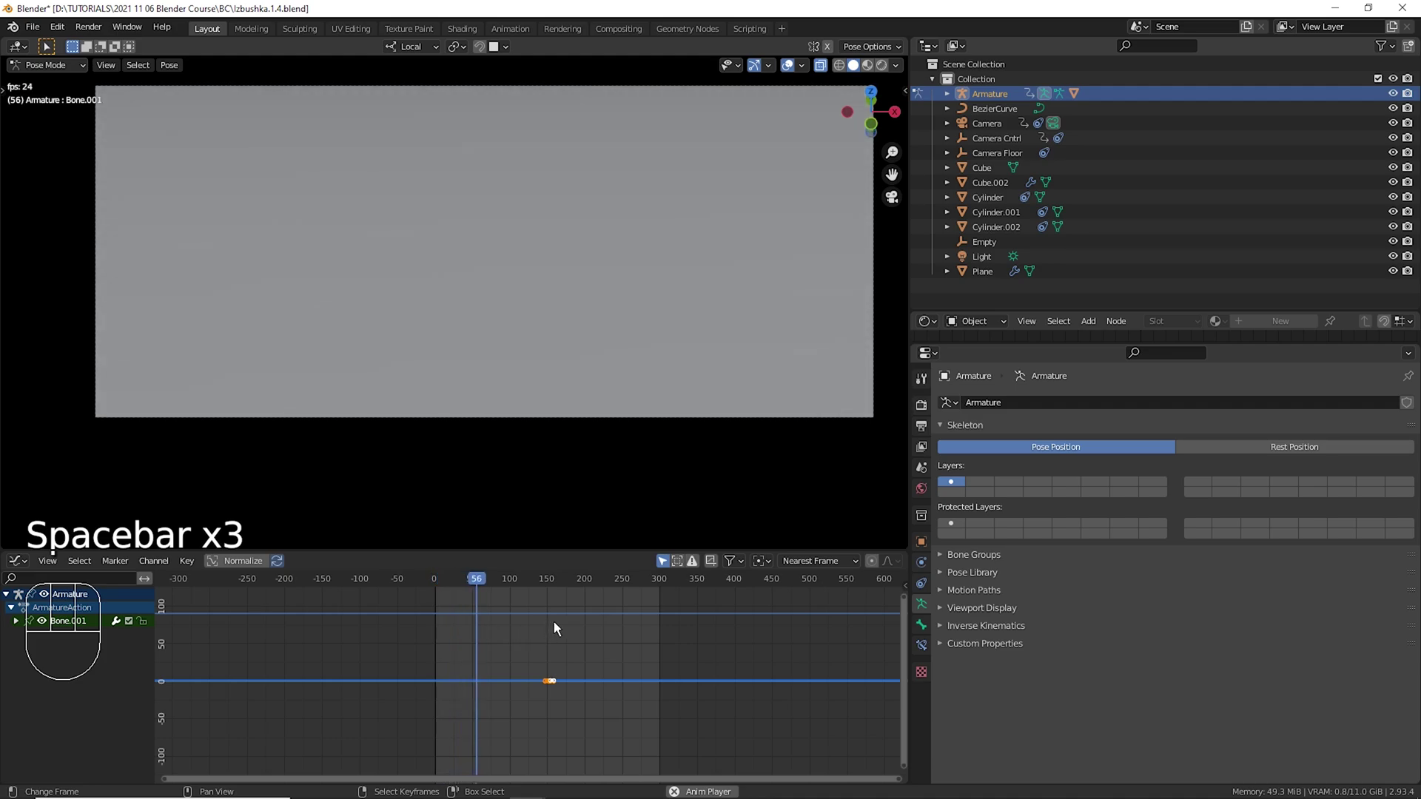
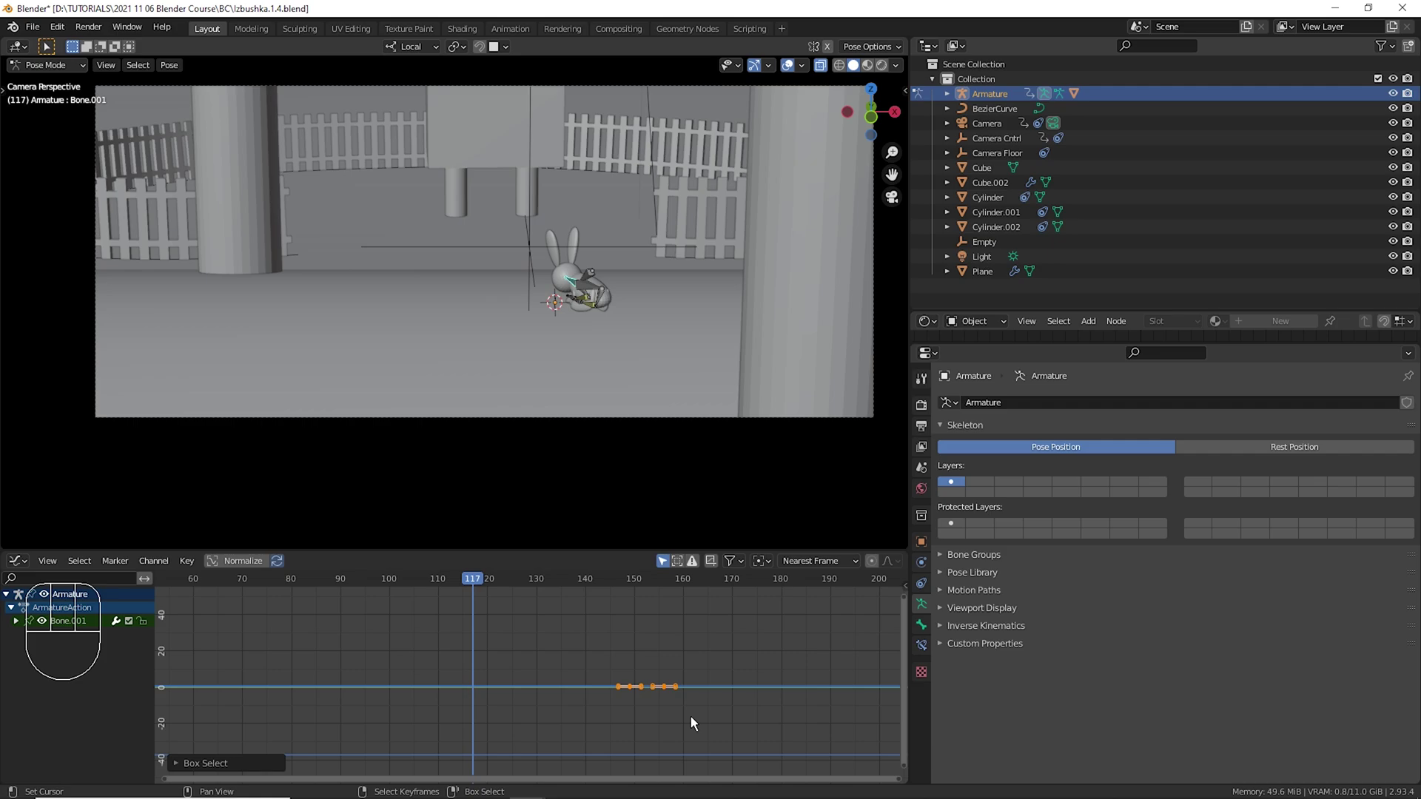
Slide Bone.001's selected keyframes a few frames earlier in the dope sheet.
{"action": "key", "text": "g"}
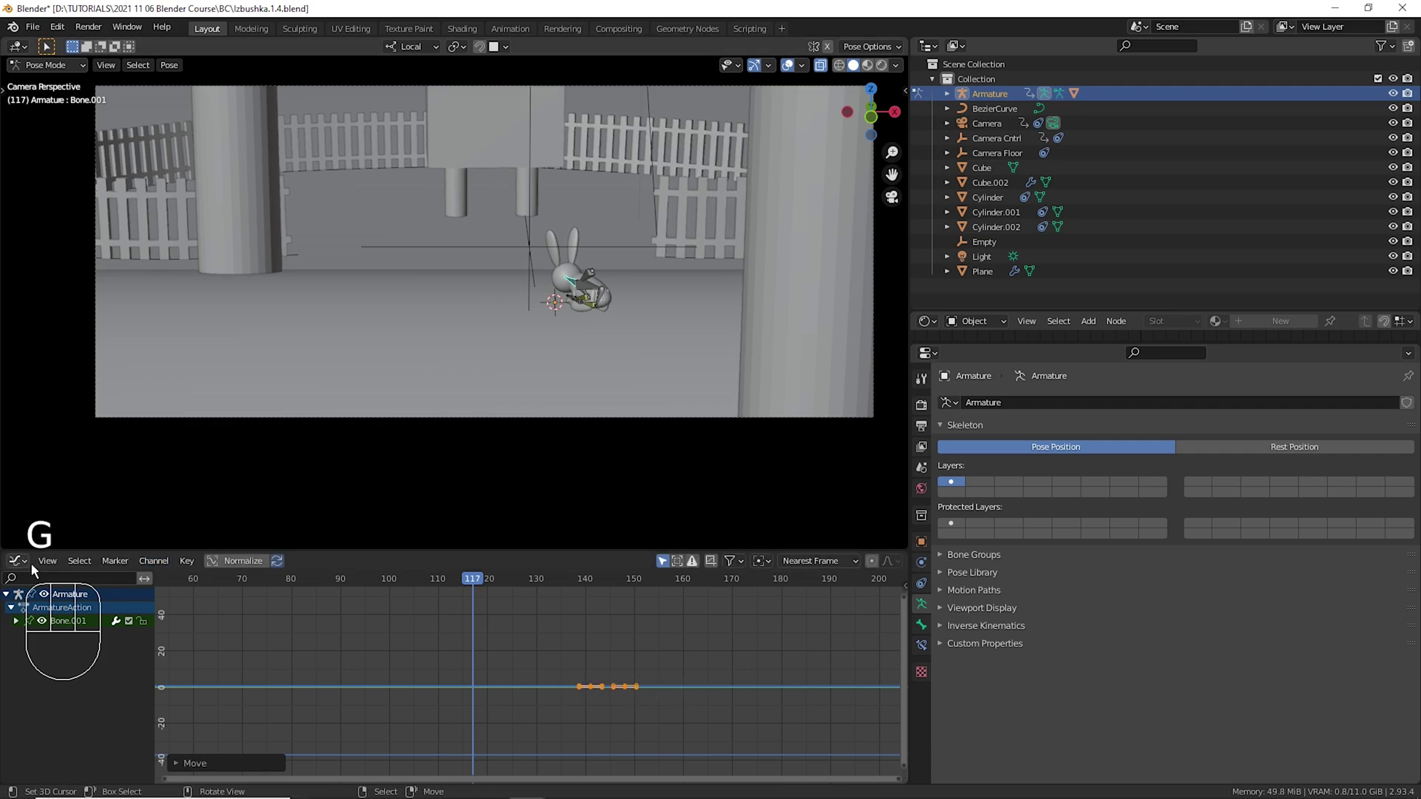
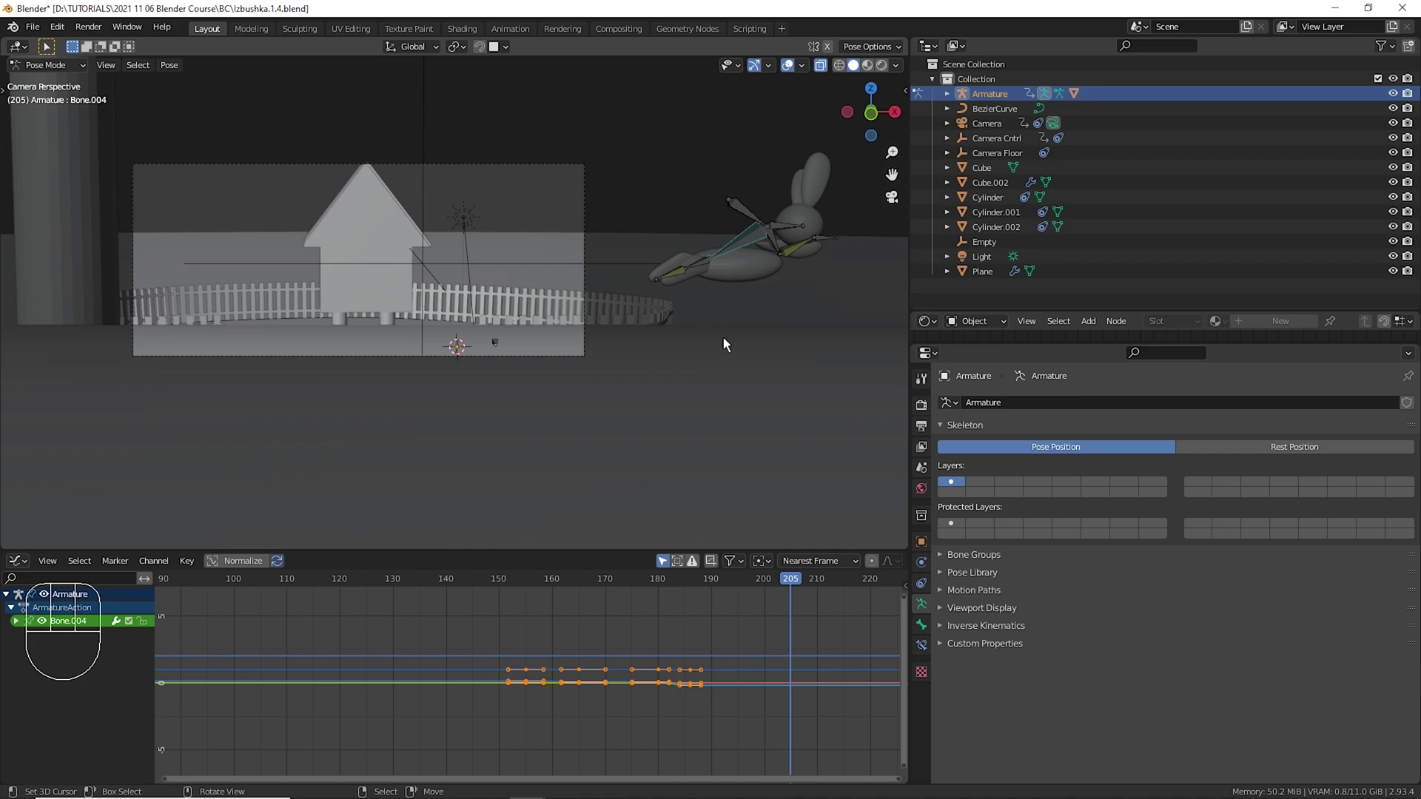
Go to frame 200 and select the bunny's body bone with both leg IK controls.
{"action": "left_click_drag", "start_coordinate": [738, 643], "coordinate": [779, 629]}
{"action": "left_click_drag", "start_coordinate": [689, 352], "coordinate": [666, 339]}
{"action": "key", "text": "g"}
{"action": "key", "text": "g"}
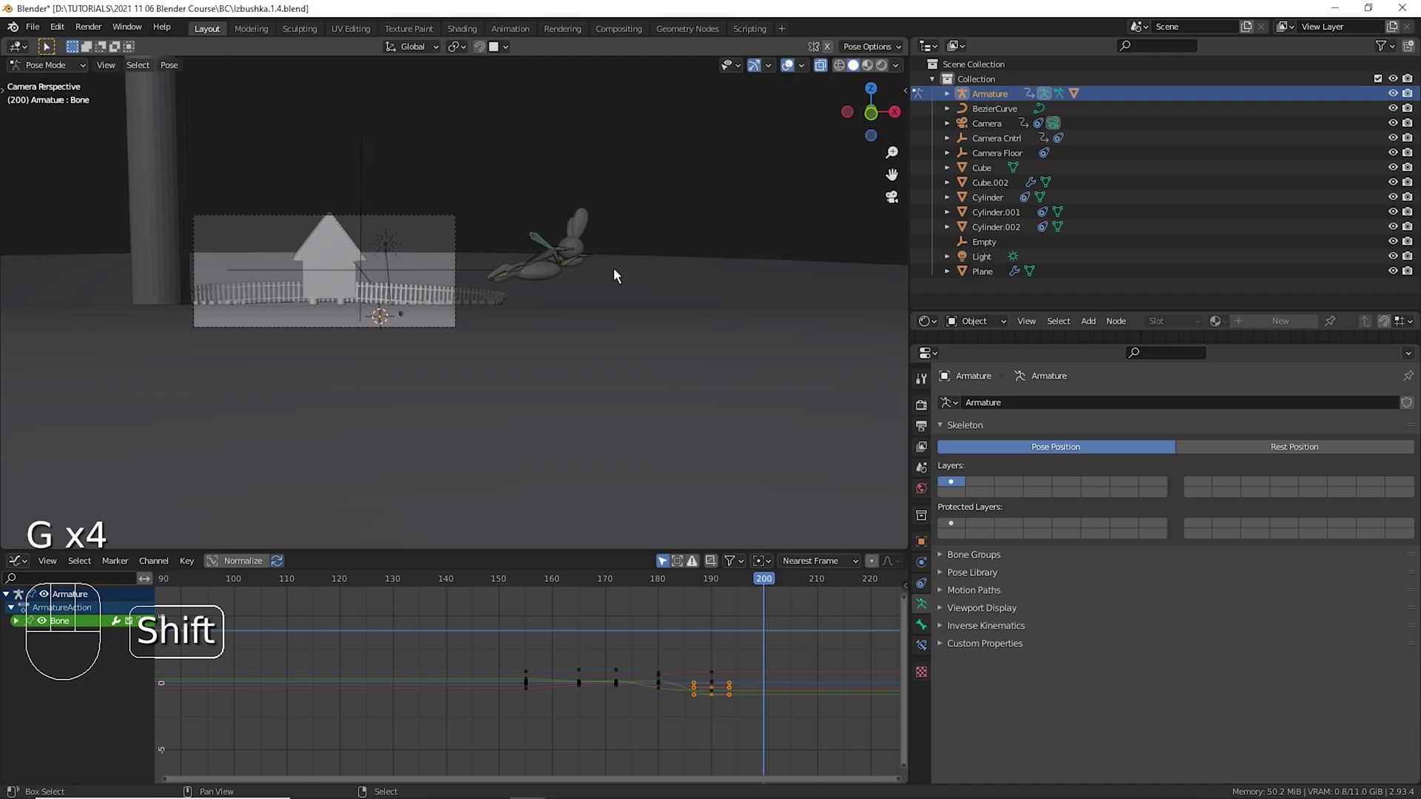
{"action": "right_click", "coordinate": [603, 270]}
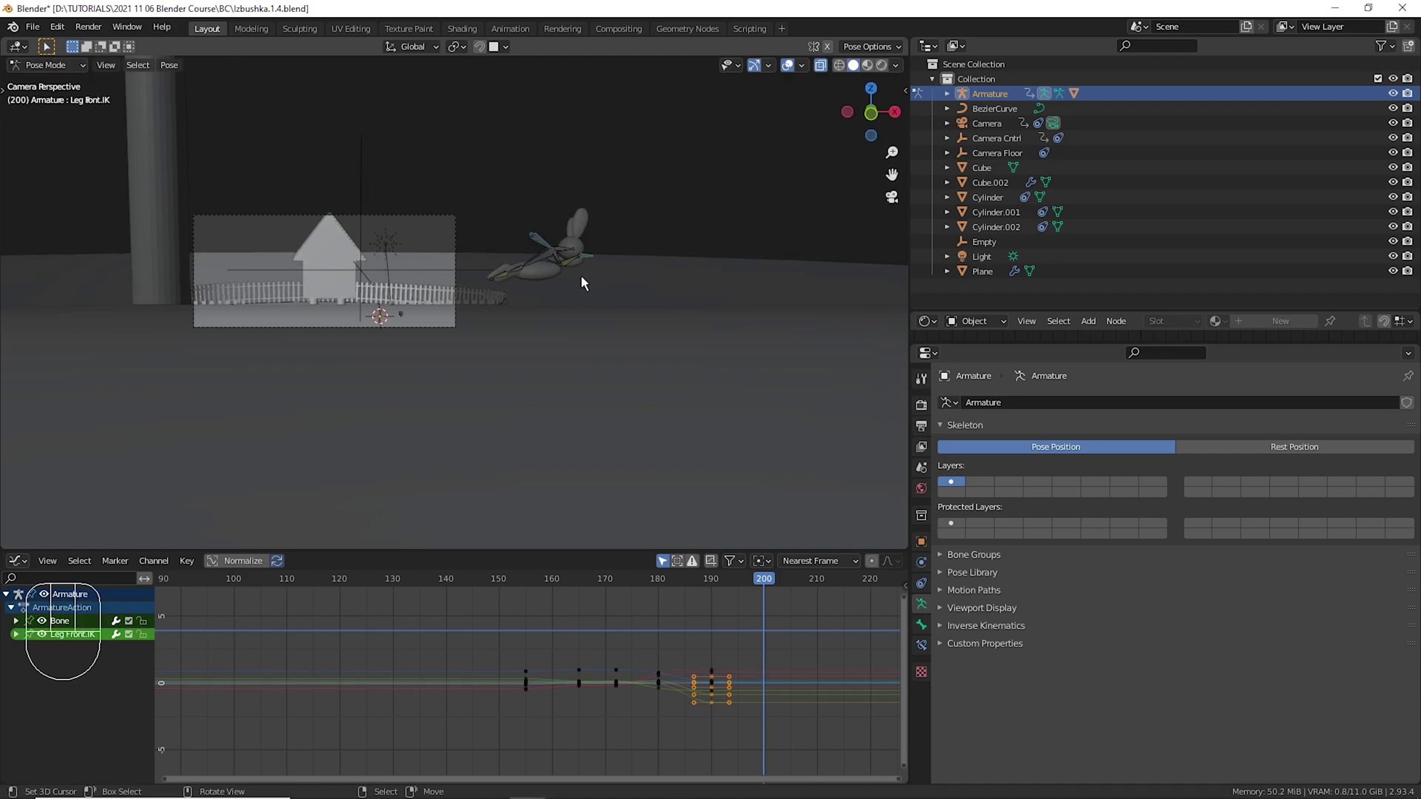
{"action": "right_click", "coordinate": [411, 325]}
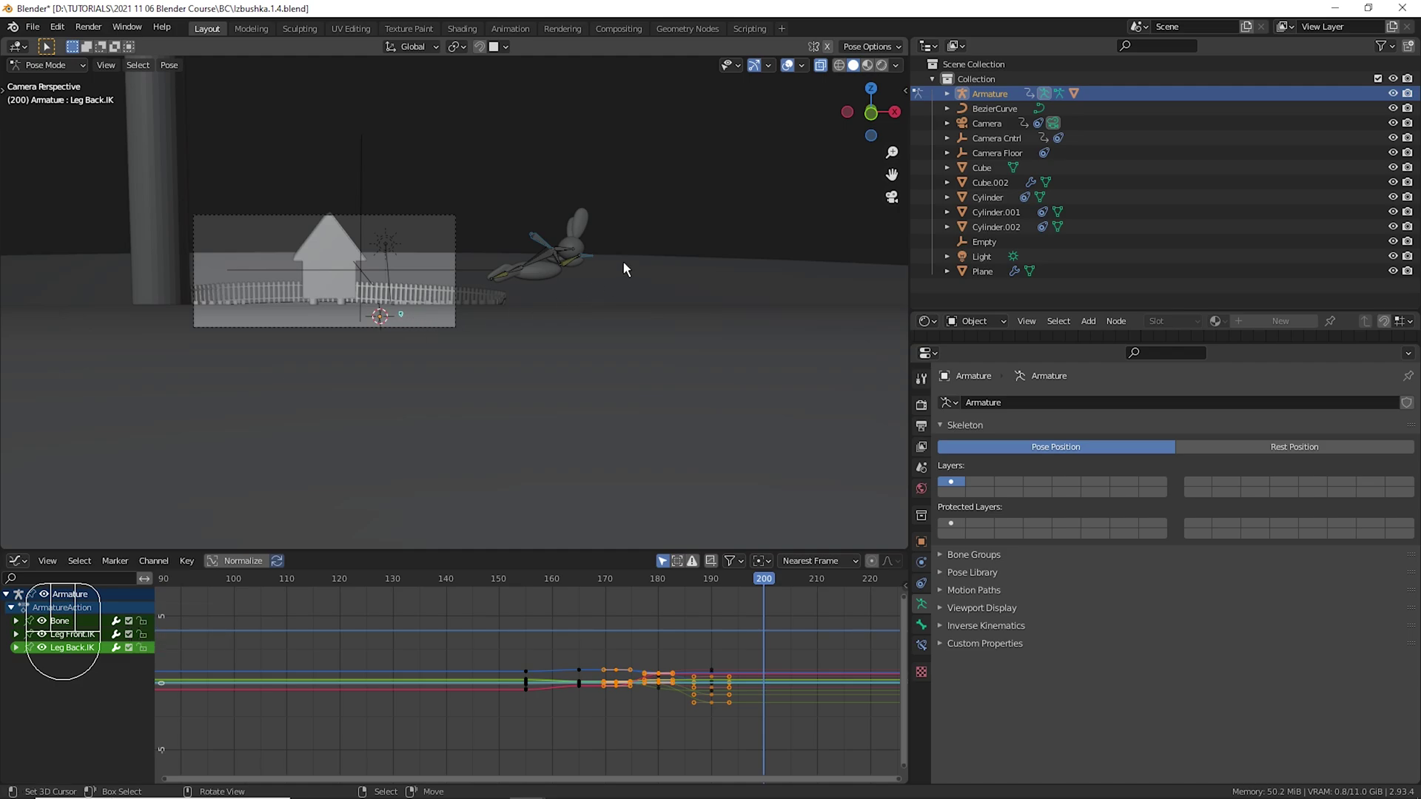
{"action": "right_click", "coordinate": [607, 267]}
{"action": "right_click", "coordinate": [557, 248]}
Move the selected bones further to the right and keyframe the pose at frame 200.
{"action": "key", "text": "g"}
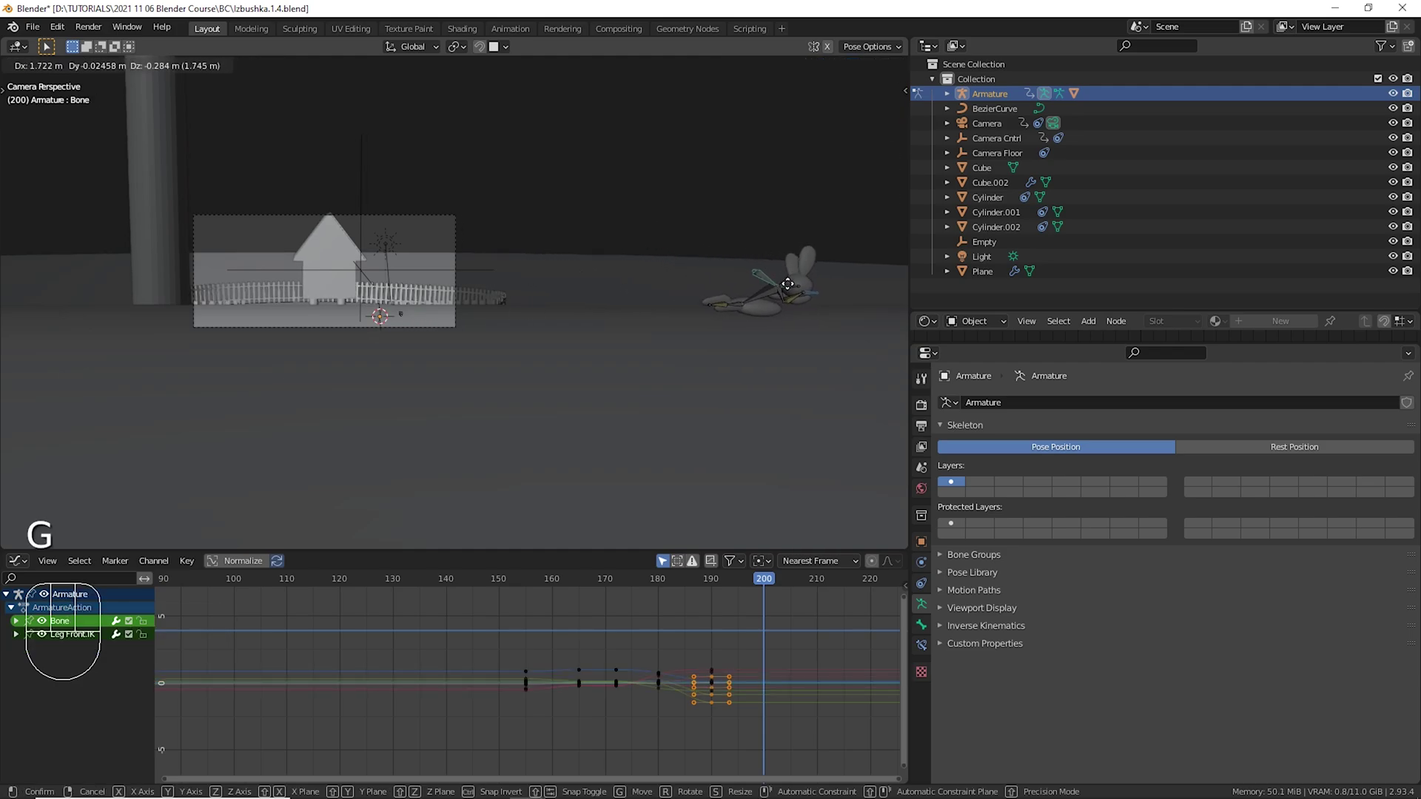
{"action": "key", "text": "i"}
{"action": "left_click_drag", "start_coordinate": [585, 661], "coordinate": [656, 656]}
{"action": "key", "text": "space"}
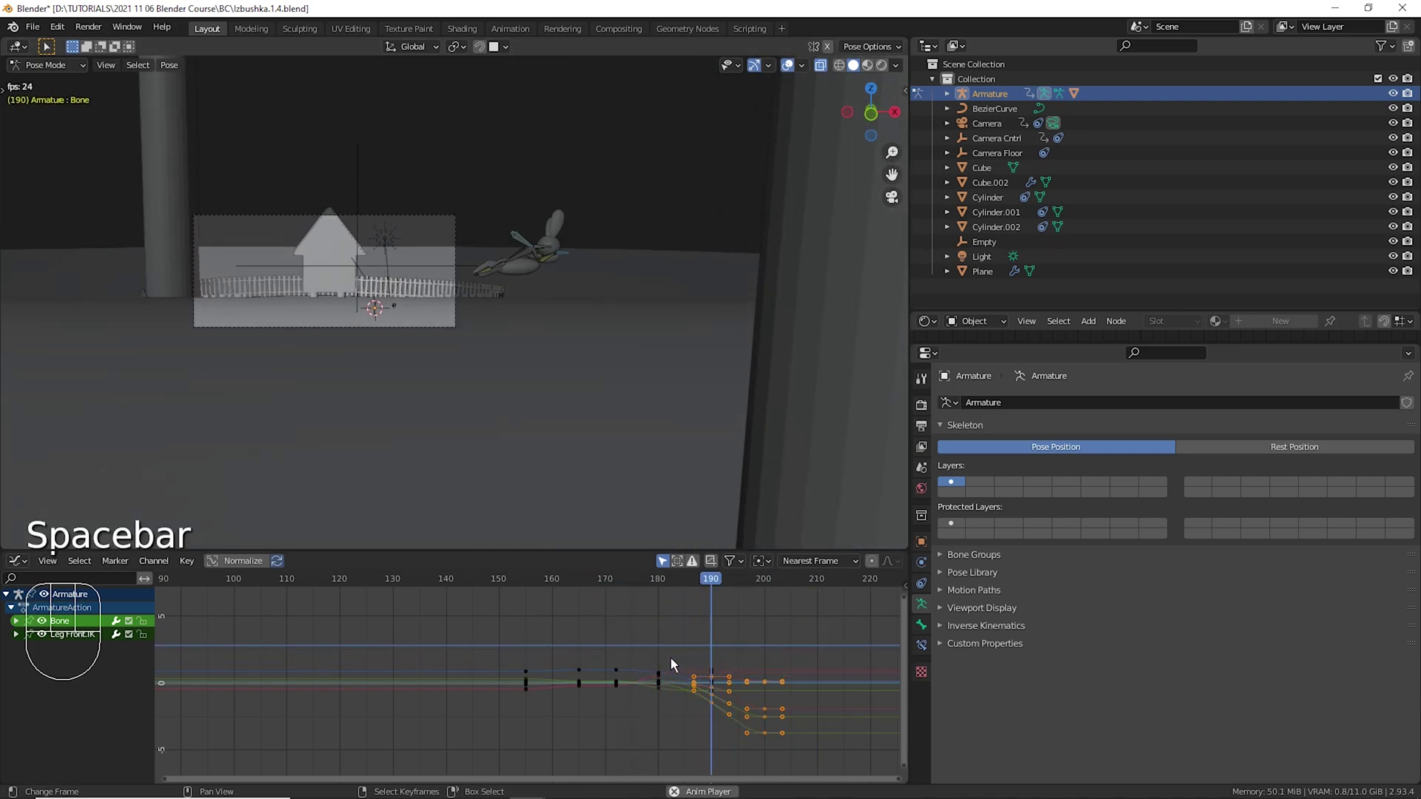
Play back the animation repeatedly from frames before the new keys to review the motion.
{"action": "key", "text": "space"}
{"action": "left_click", "coordinate": [646, 645]}
{"action": "key", "text": "space"}
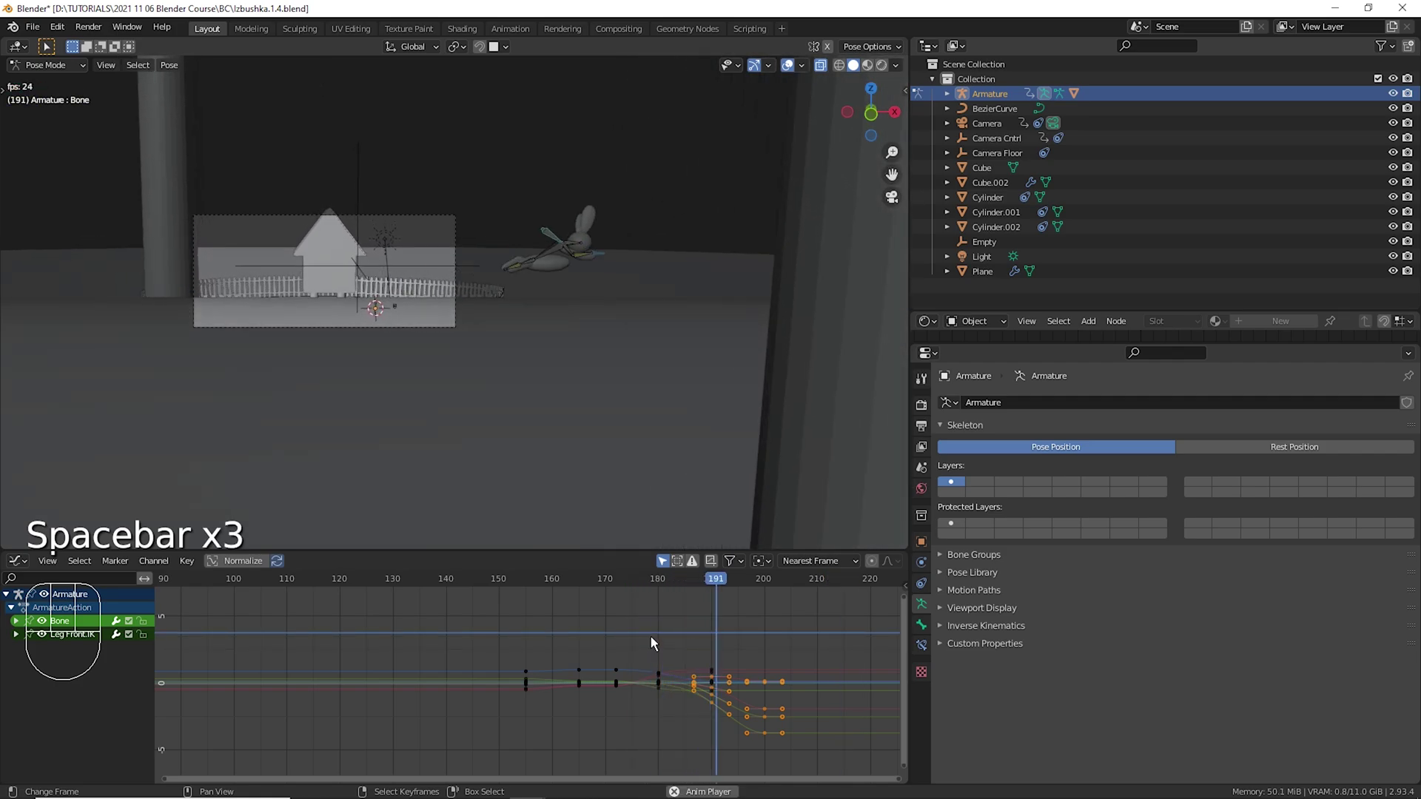
{"action": "key", "text": "space"}
{"action": "left_click", "coordinate": [661, 629]}
{"action": "key", "text": "space"}
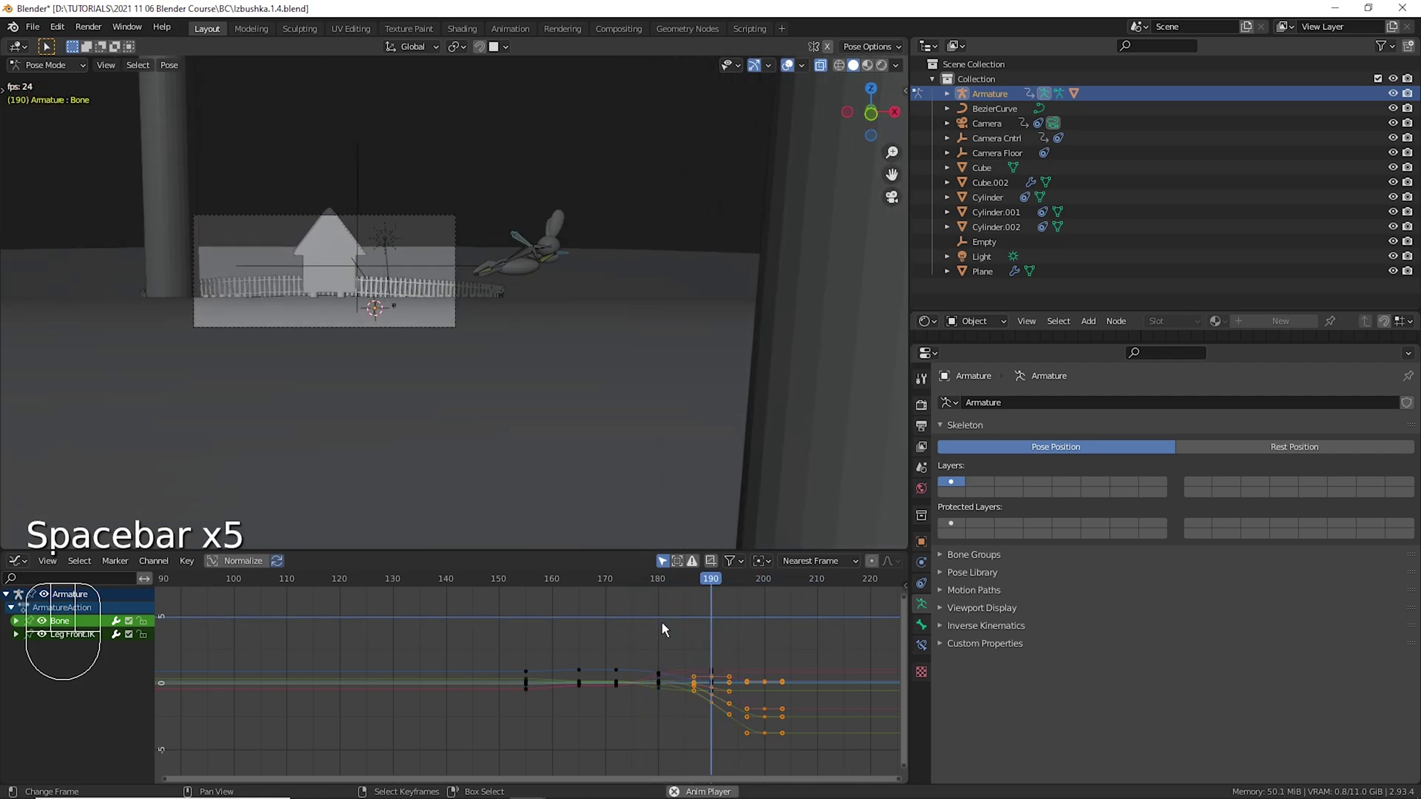
{"action": "key", "text": "space"}
{"action": "left_click", "coordinate": [477, 640]}
{"action": "key", "text": "space"}
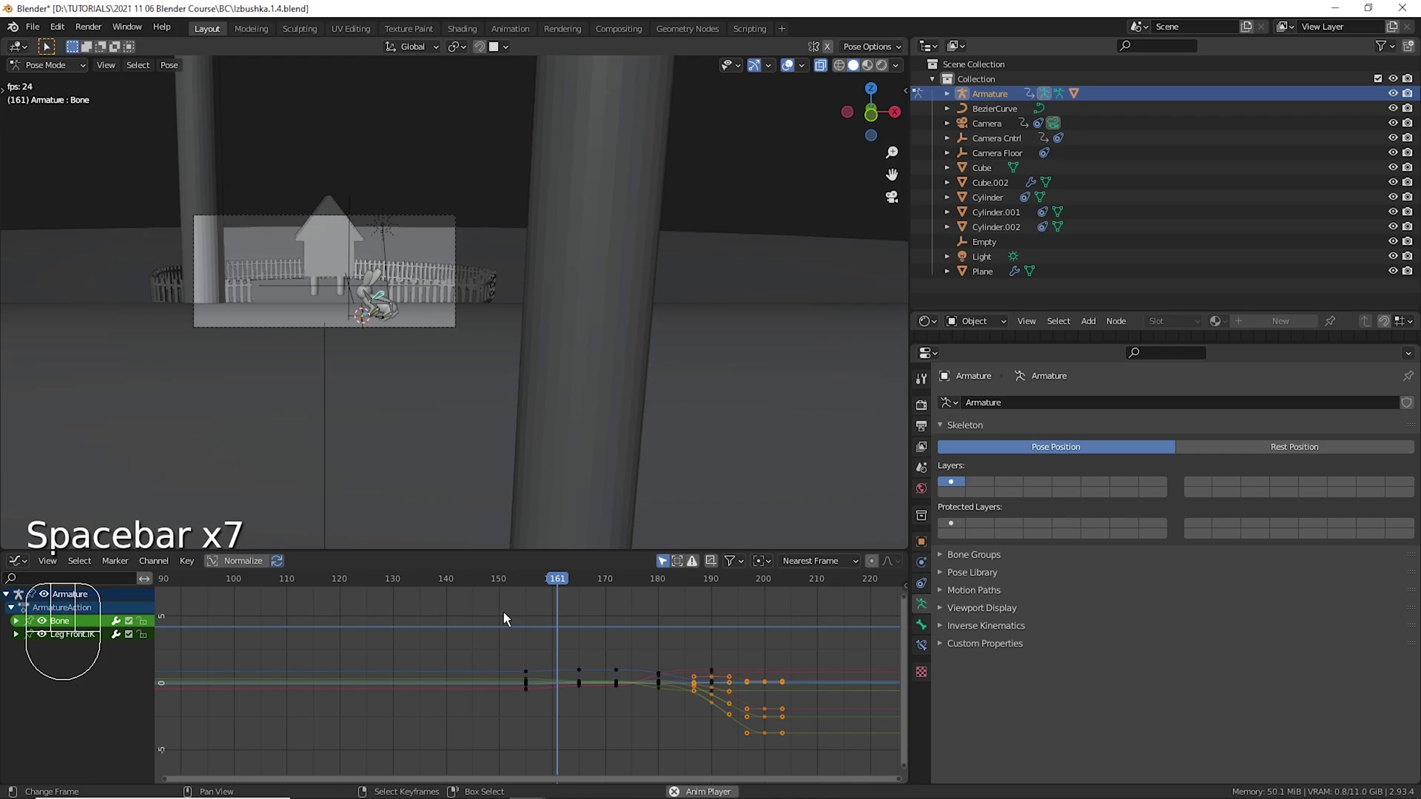
{"action": "key", "text": "space"}
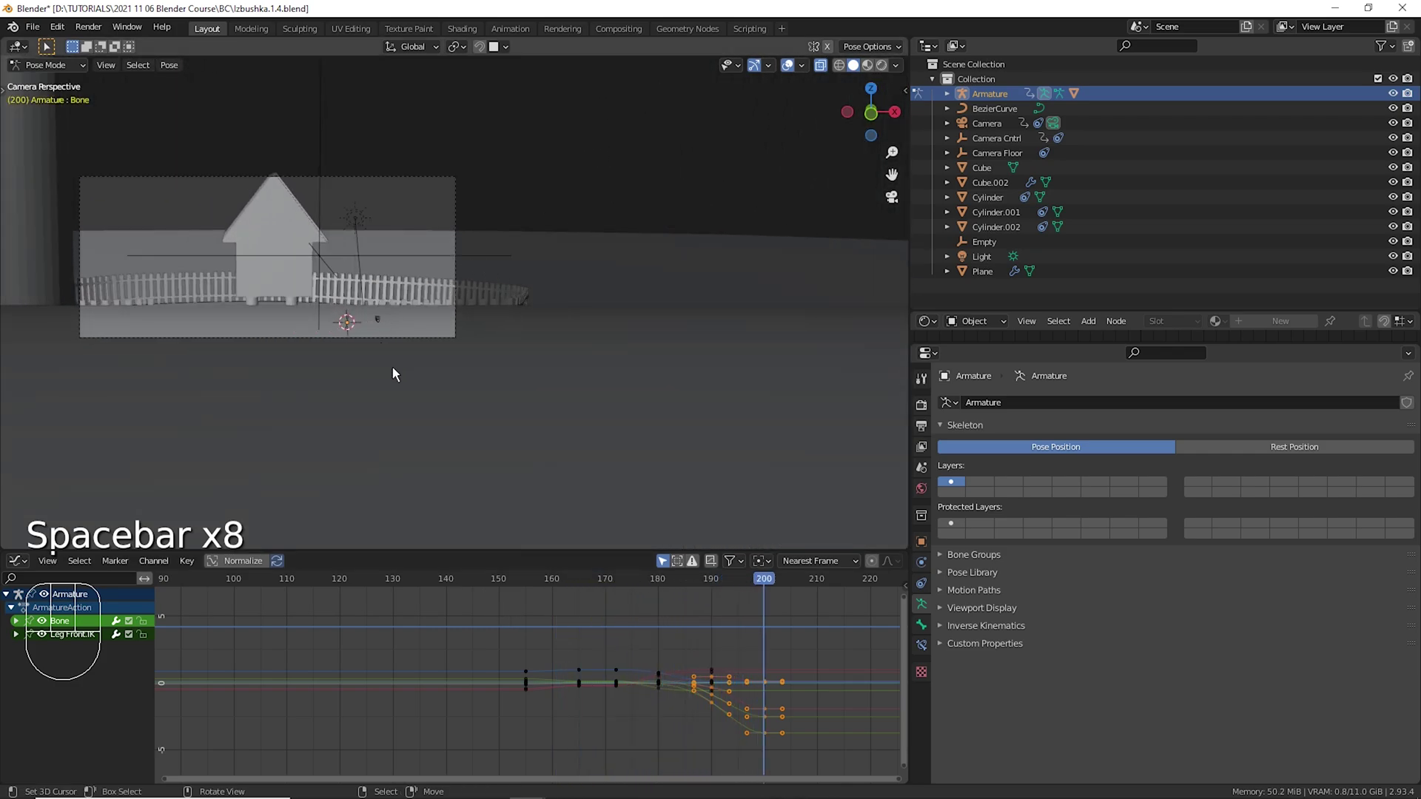
Preview the motion, then select and deselect the keyframes around frame 200, undoing a stray move.
{"action": "left_click", "coordinate": [531, 648]}
{"action": "key", "text": "space"}
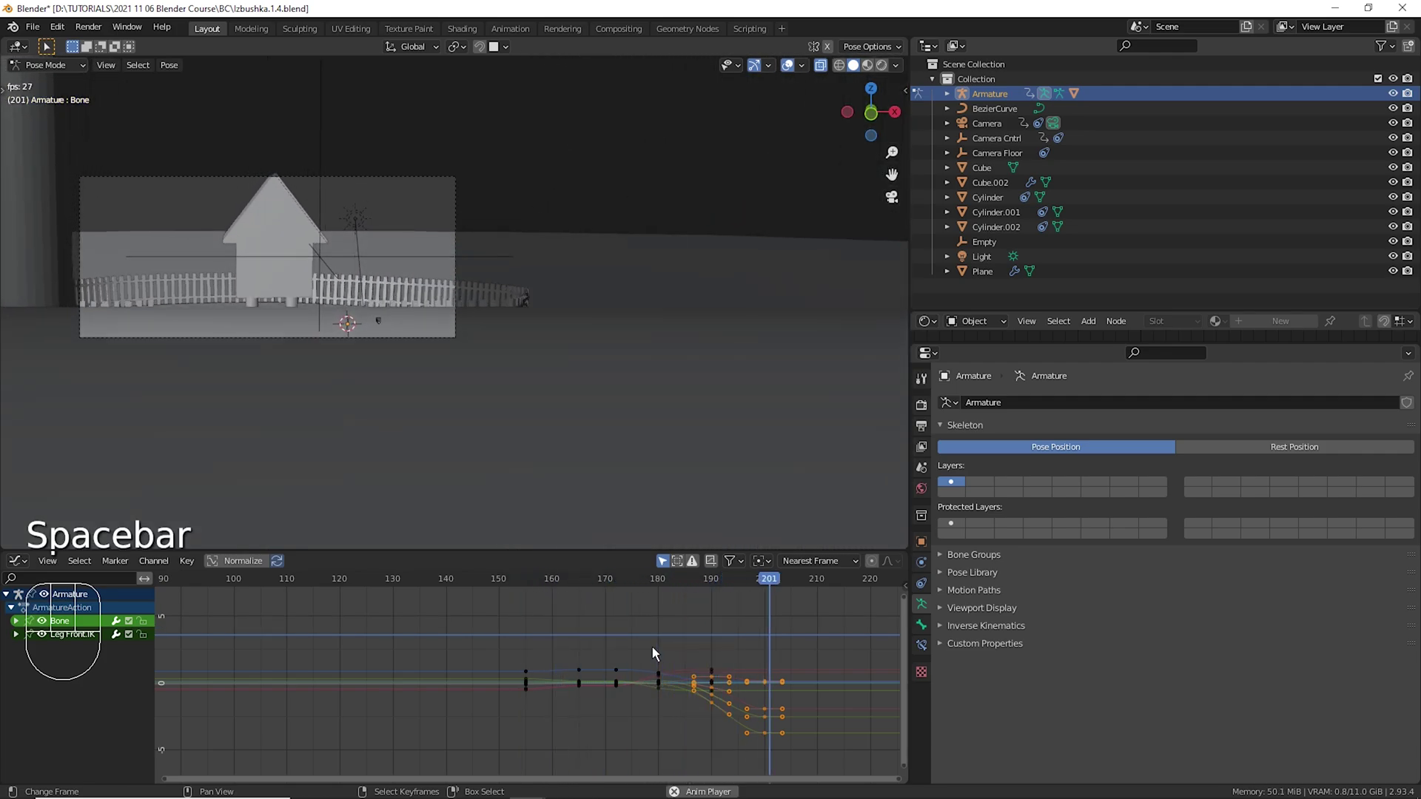
{"action": "key", "text": "space"}
{"action": "left_click_drag", "start_coordinate": [654, 646], "coordinate": [695, 718]}
{"action": "key", "text": "g"}
{"action": "key", "text": "ctrl+z"}
{"action": "left_click_drag", "start_coordinate": [745, 646], "coordinate": [708, 746]}
{"action": "key", "text": "f"}
{"action": "key", "text": "z"}
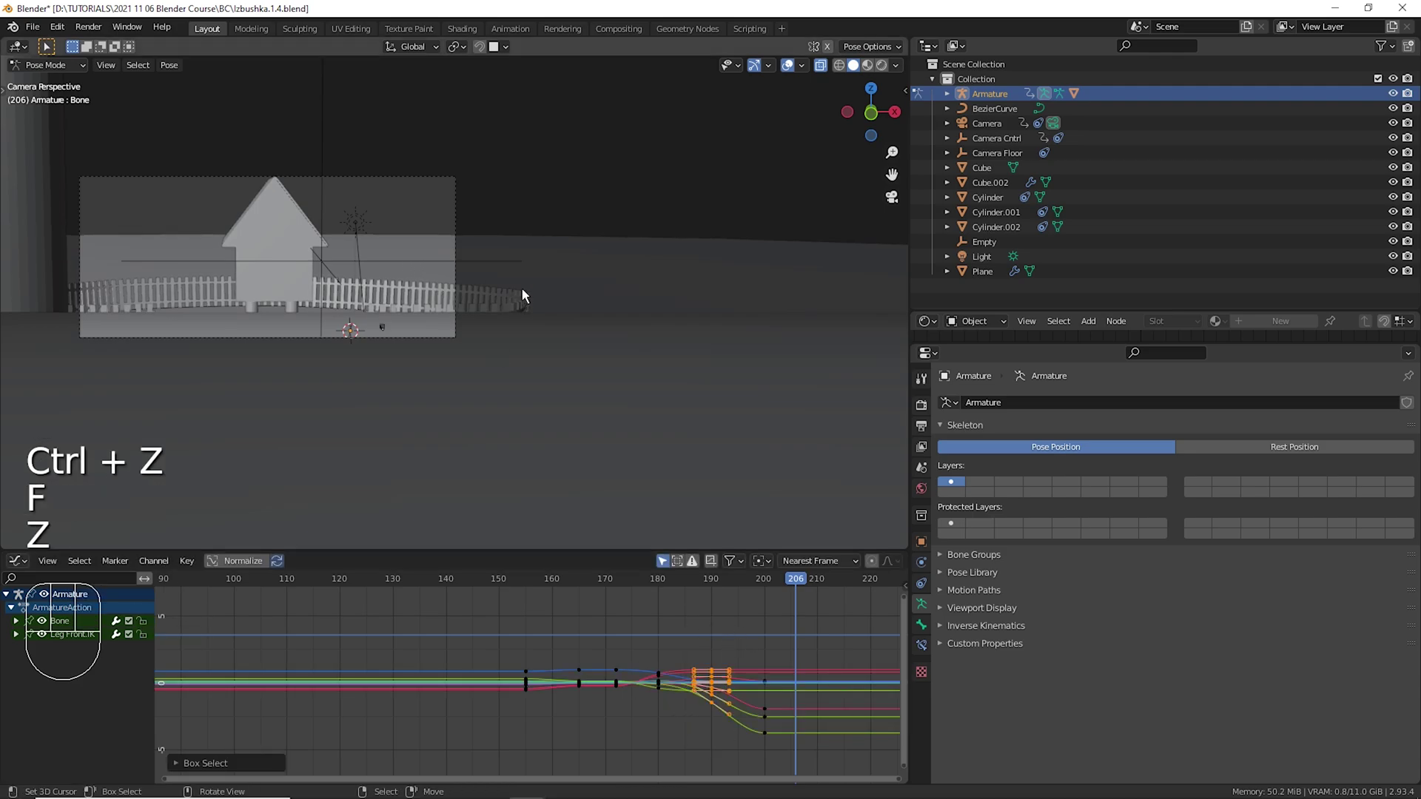
{"action": "key", "text": "a"}
{"action": "key", "text": "alt+a"}
{"action": "key", "text": "a"}
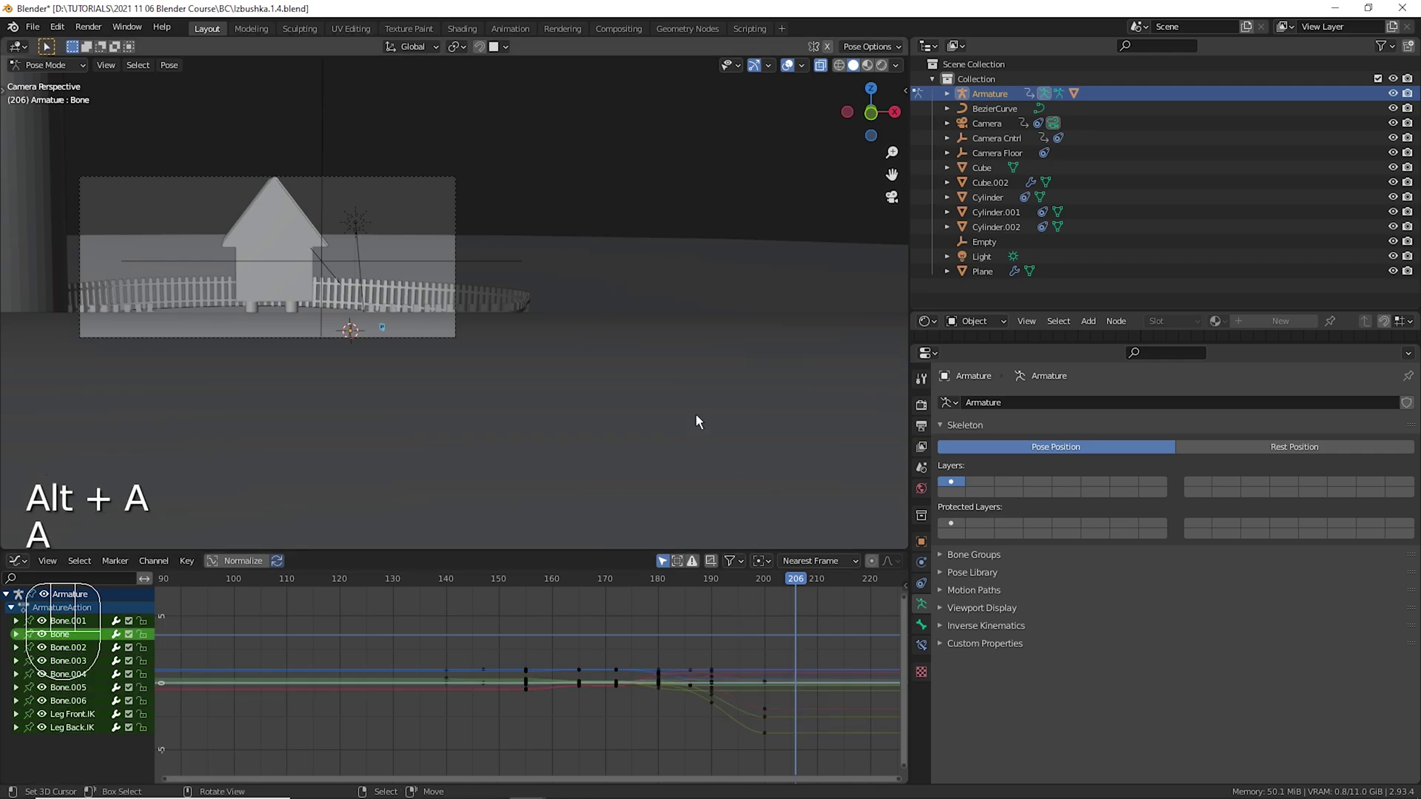
Box-select the keyframe group near frame 200 and shift it in time, checking around frame 199.
{"action": "left_click_drag", "start_coordinate": [670, 650], "coordinate": [711, 661]}
{"action": "left_click_drag", "start_coordinate": [711, 673], "coordinate": [699, 732]}
{"action": "key", "text": "g"}
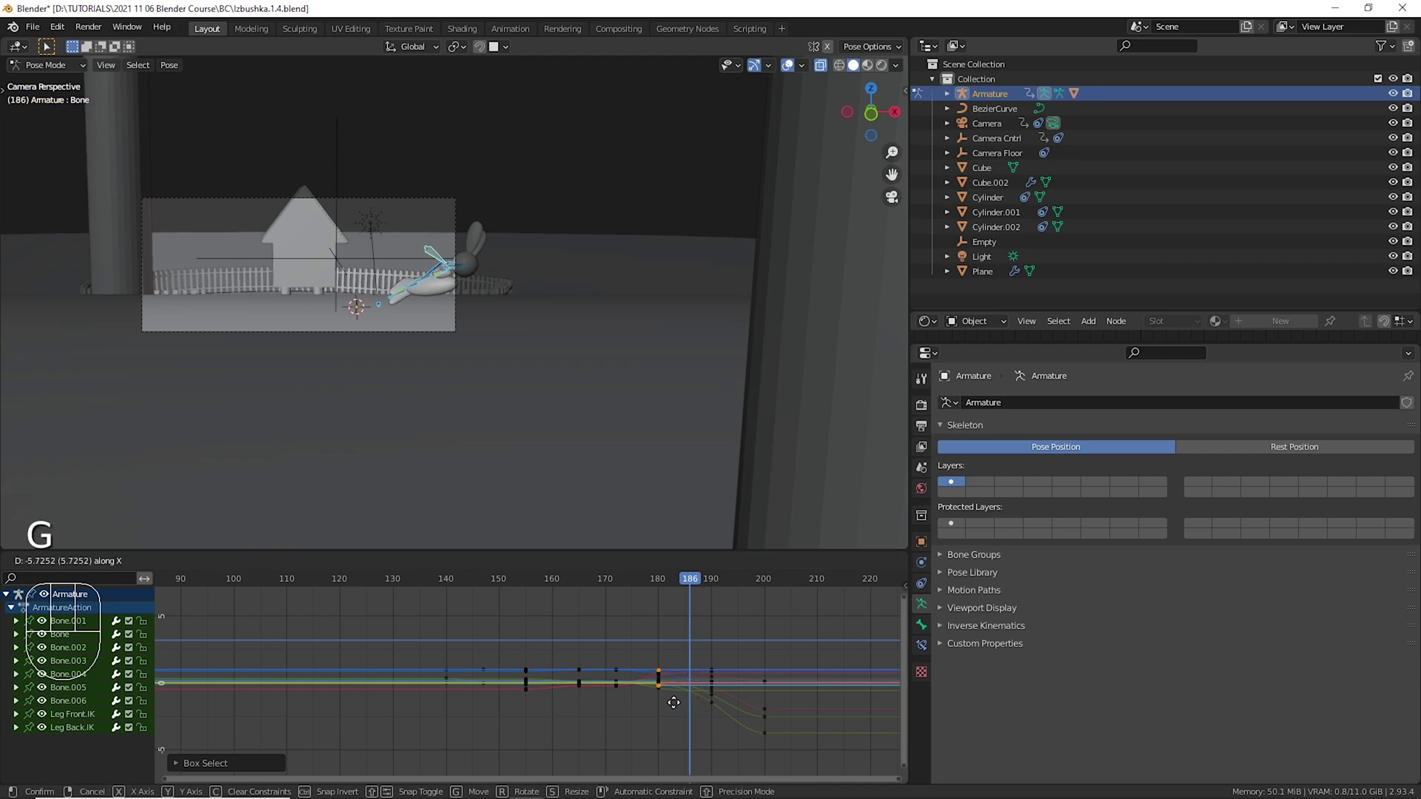
{"action": "left_click_drag", "start_coordinate": [642, 660], "coordinate": [647, 666]}
{"action": "key", "text": "space"}
{"action": "key", "text": "space"}
{"action": "left_click_drag", "start_coordinate": [738, 656], "coordinate": [715, 733]}
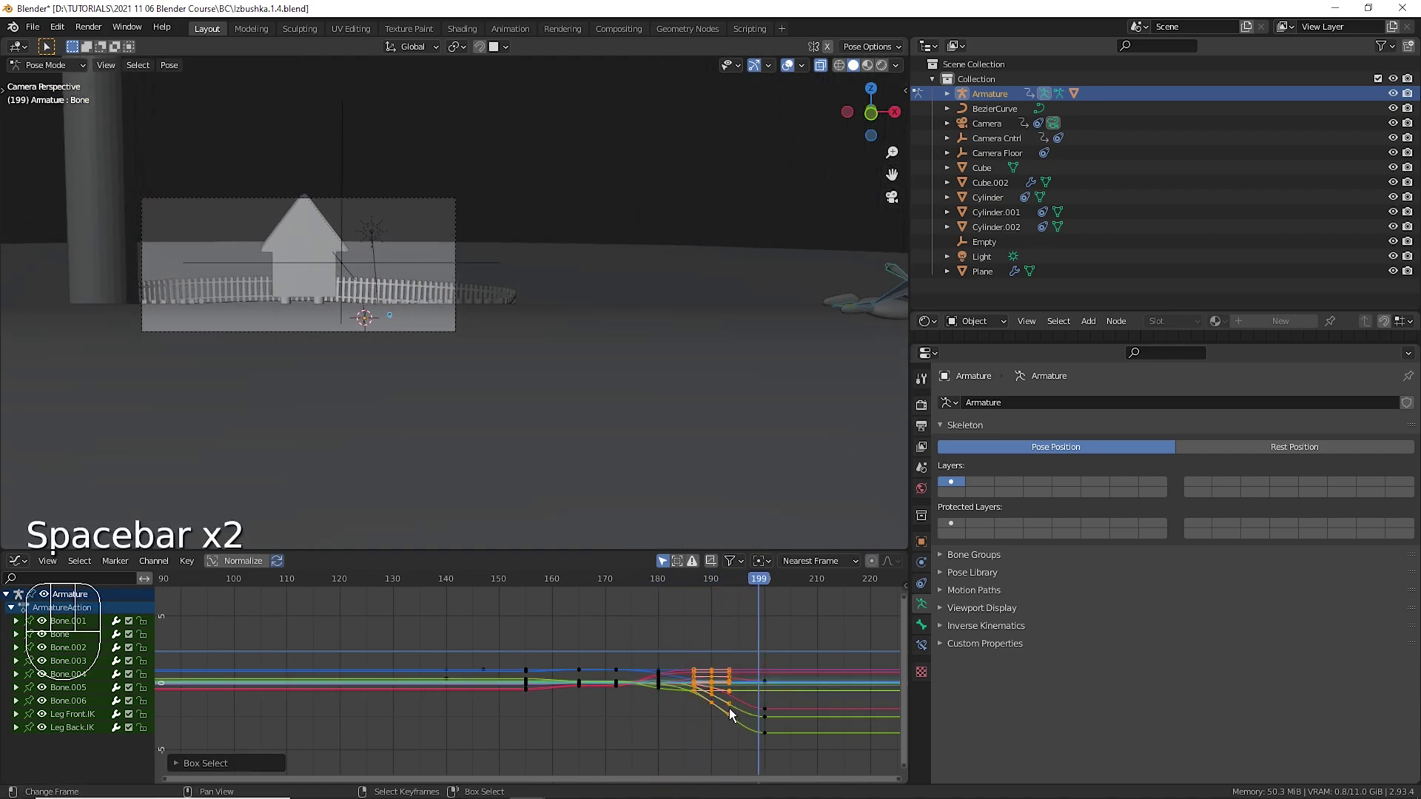
{"action": "key", "text": "g"}
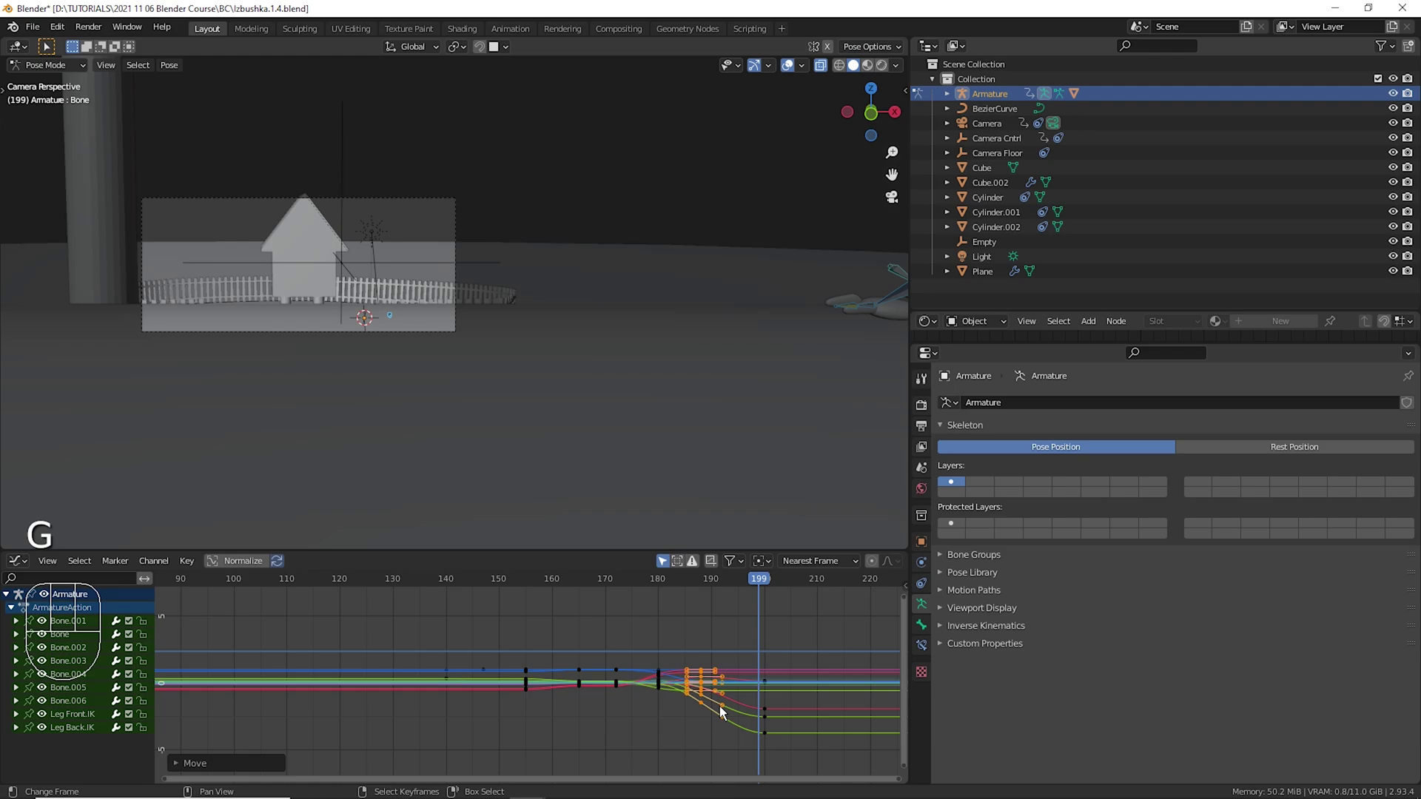
Play back and scrub frames 160–220 several times to review the adjusted keyframe timing.
{"action": "left_click", "coordinate": [560, 645]}
{"action": "key", "text": "space"}
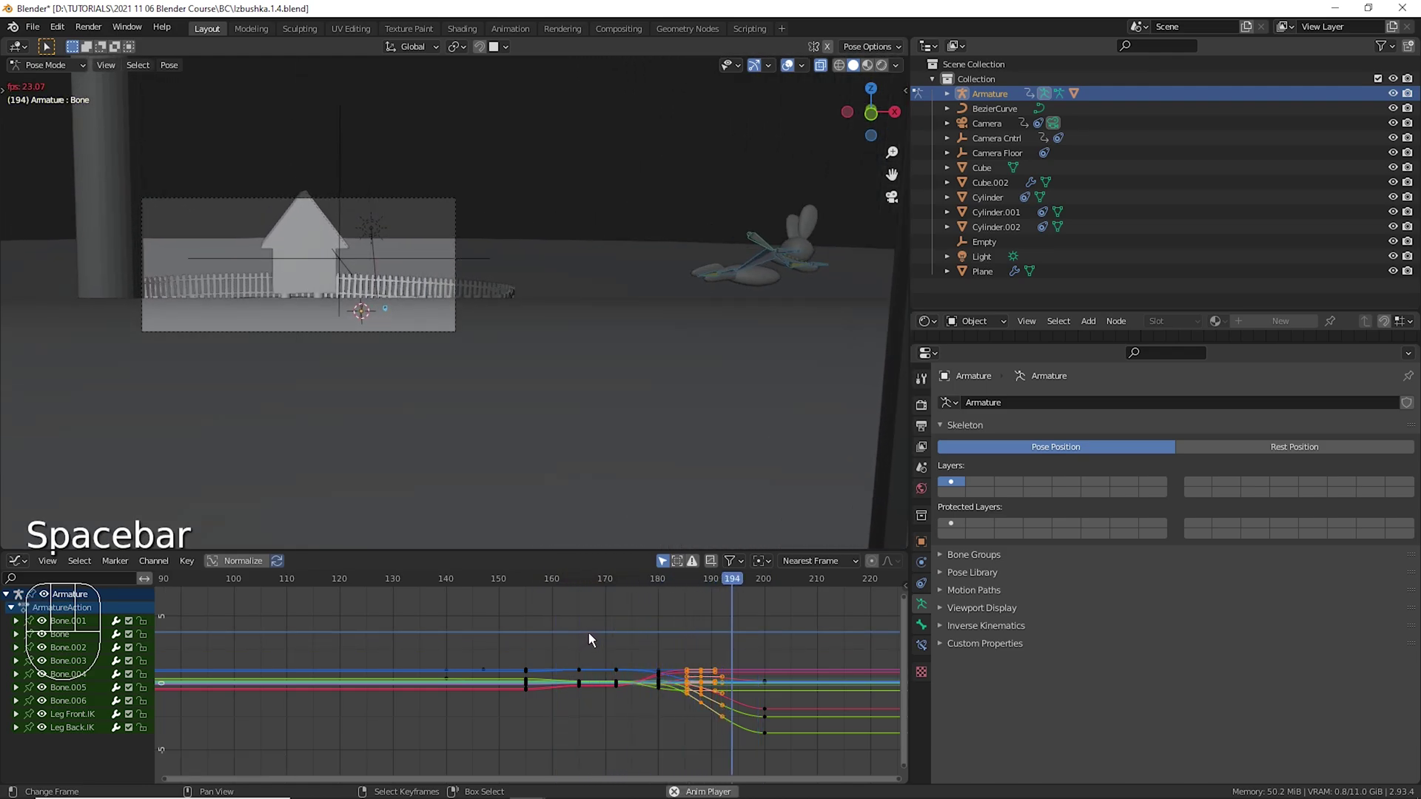
{"action": "key", "text": "space"}
{"action": "left_click", "coordinate": [623, 640]}
{"action": "key", "text": "space"}
{"action": "key", "text": "space"}
{"action": "left_click_drag", "start_coordinate": [708, 638], "coordinate": [629, 638]}
{"action": "key", "text": "space"}
{"action": "key", "text": "space"}
{"action": "key", "text": "space"}
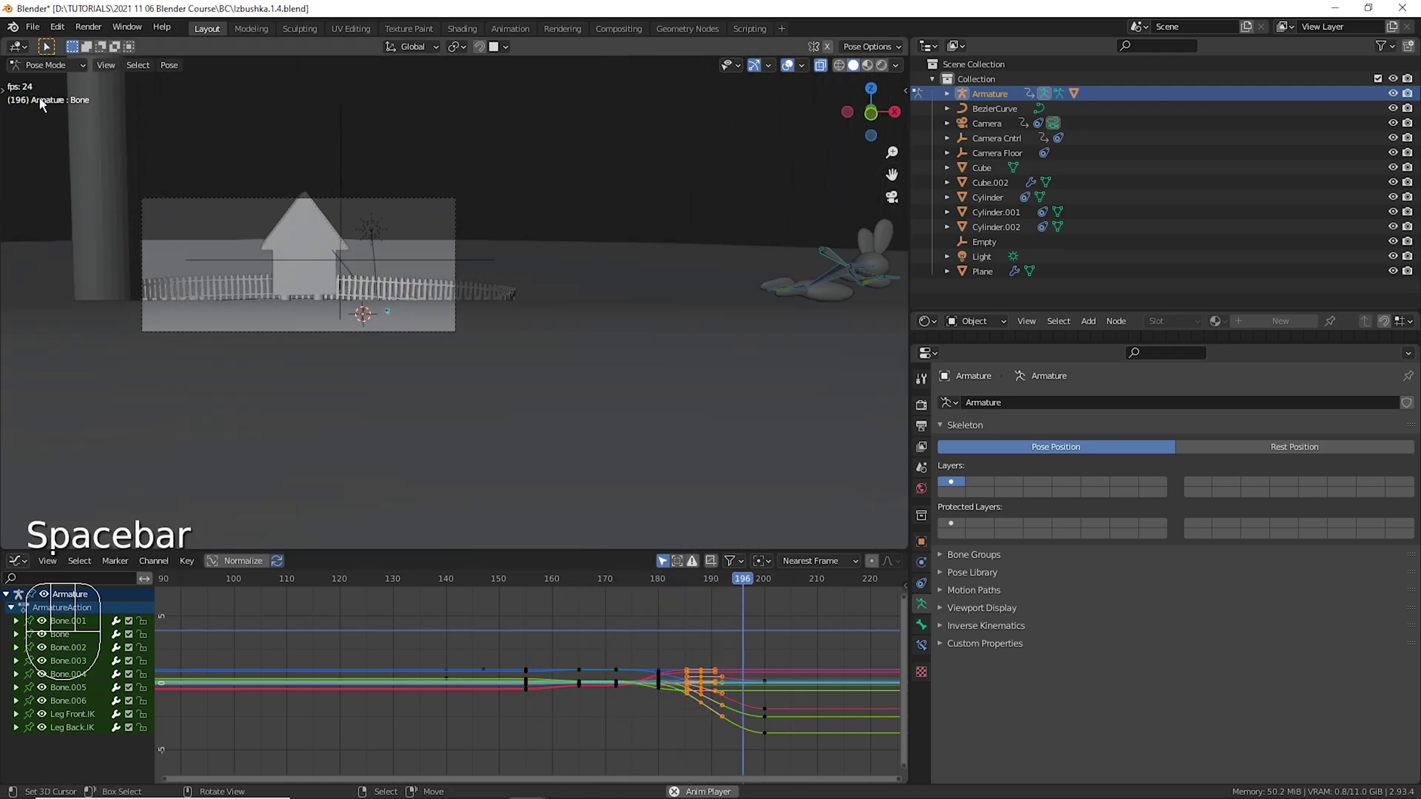
{"action": "key", "text": "space"}
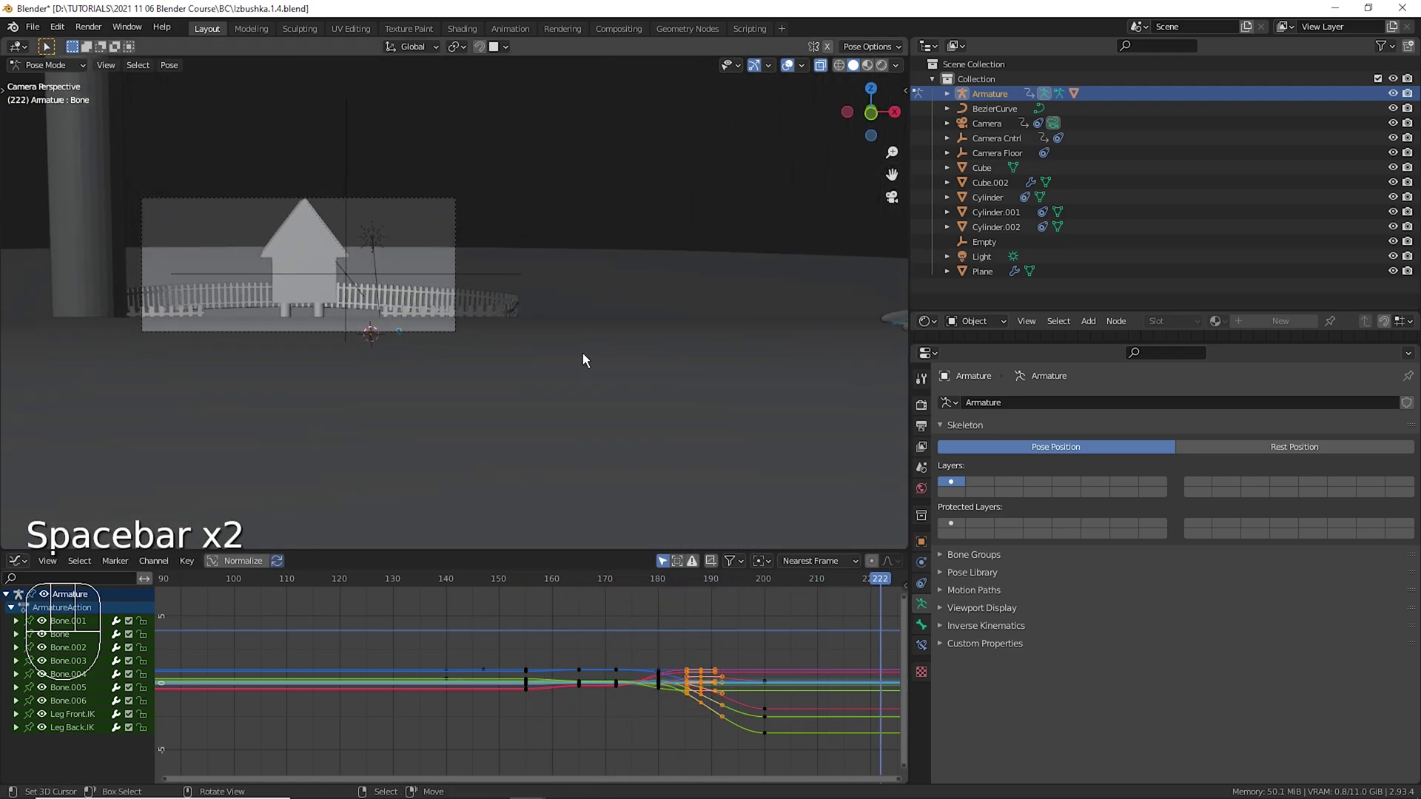
{"action": "left_click_drag", "start_coordinate": [516, 618], "coordinate": [662, 634]}
Set the scene frame rate to 25 fps in the output dimensions settings.
{"action": "left_click", "coordinate": [935, 415]}
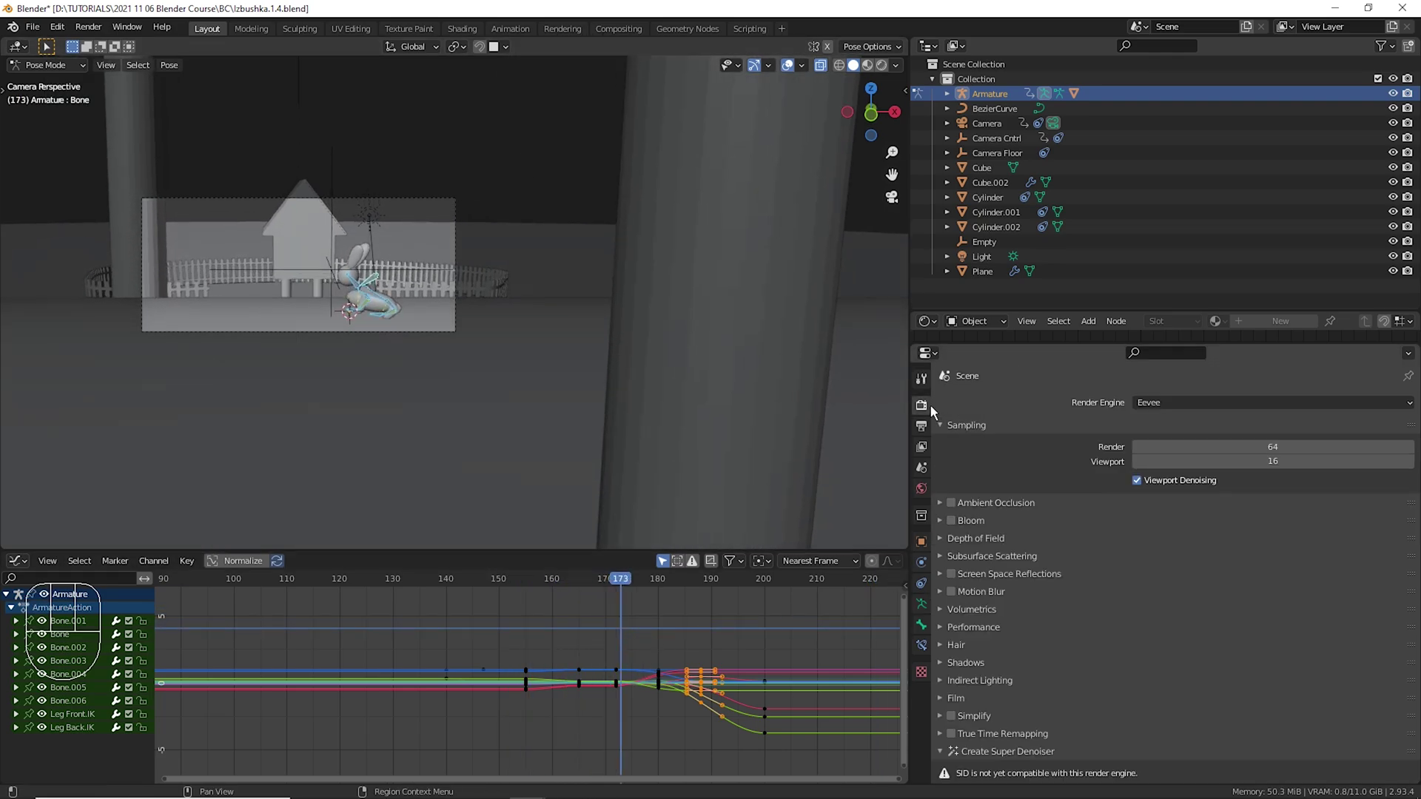
{"action": "left_click", "coordinate": [933, 437]}
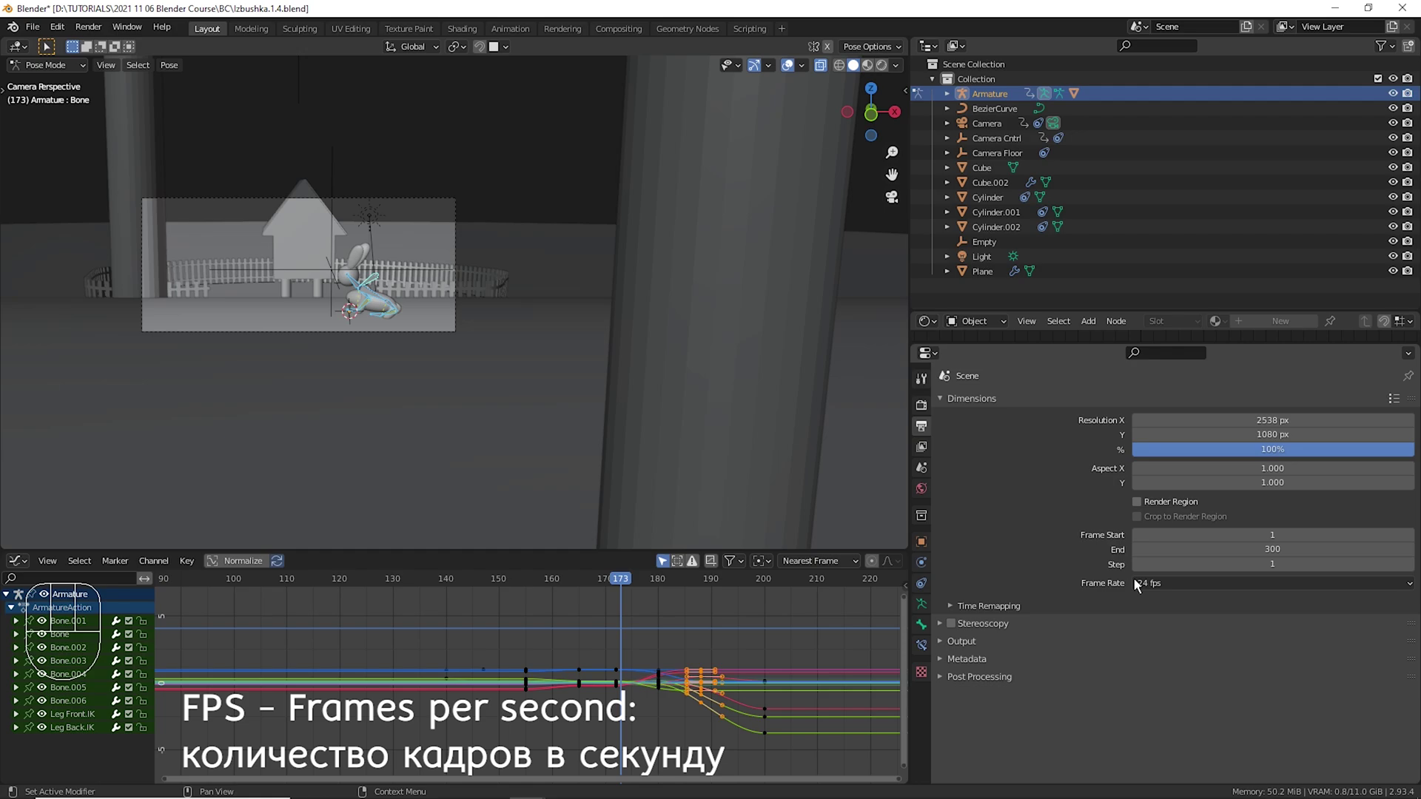
{"action": "left_click_drag", "start_coordinate": [1193, 595], "coordinate": [1195, 638]}
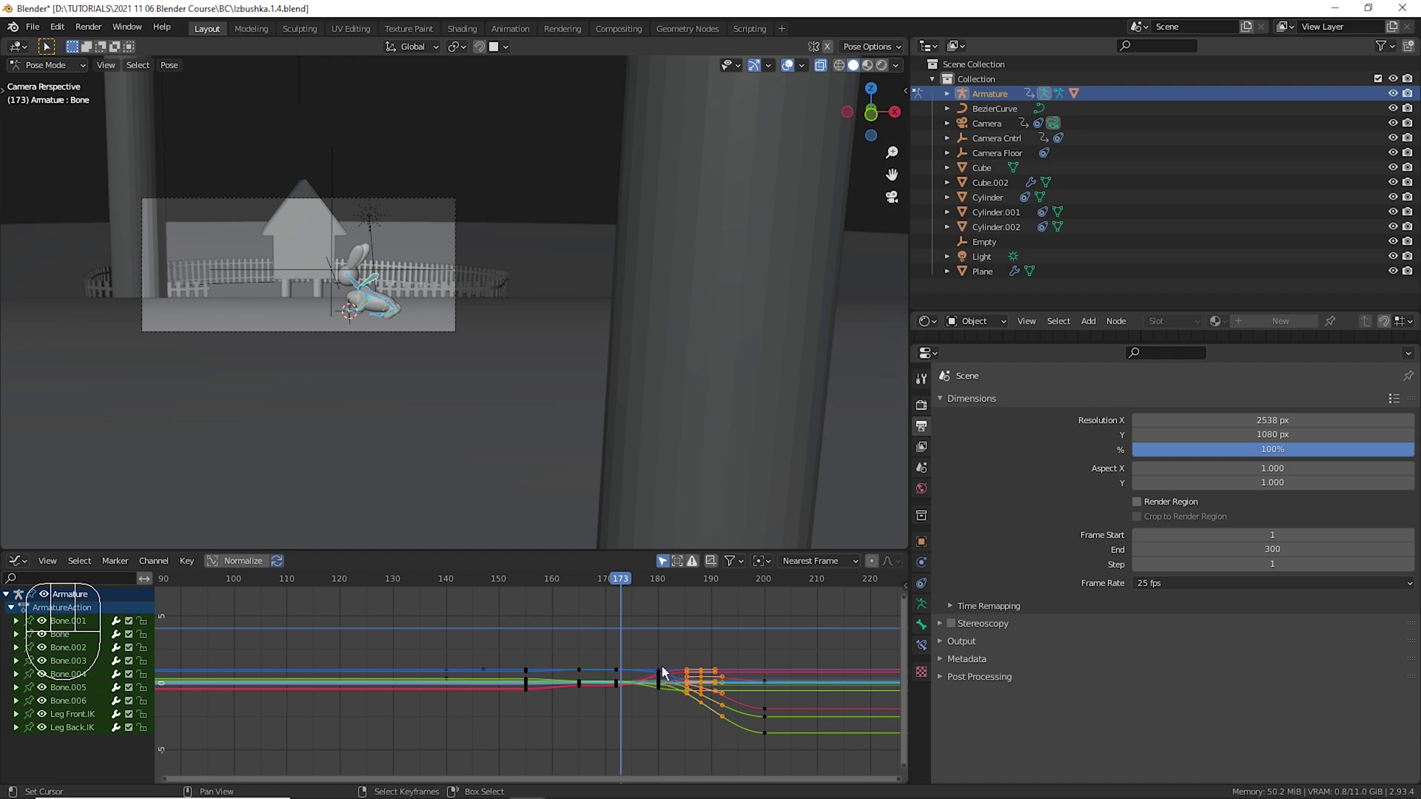
Replay the animation from around frame 180 at the new frame rate.
{"action": "left_click", "coordinate": [515, 647]}
{"action": "key", "text": "space"}
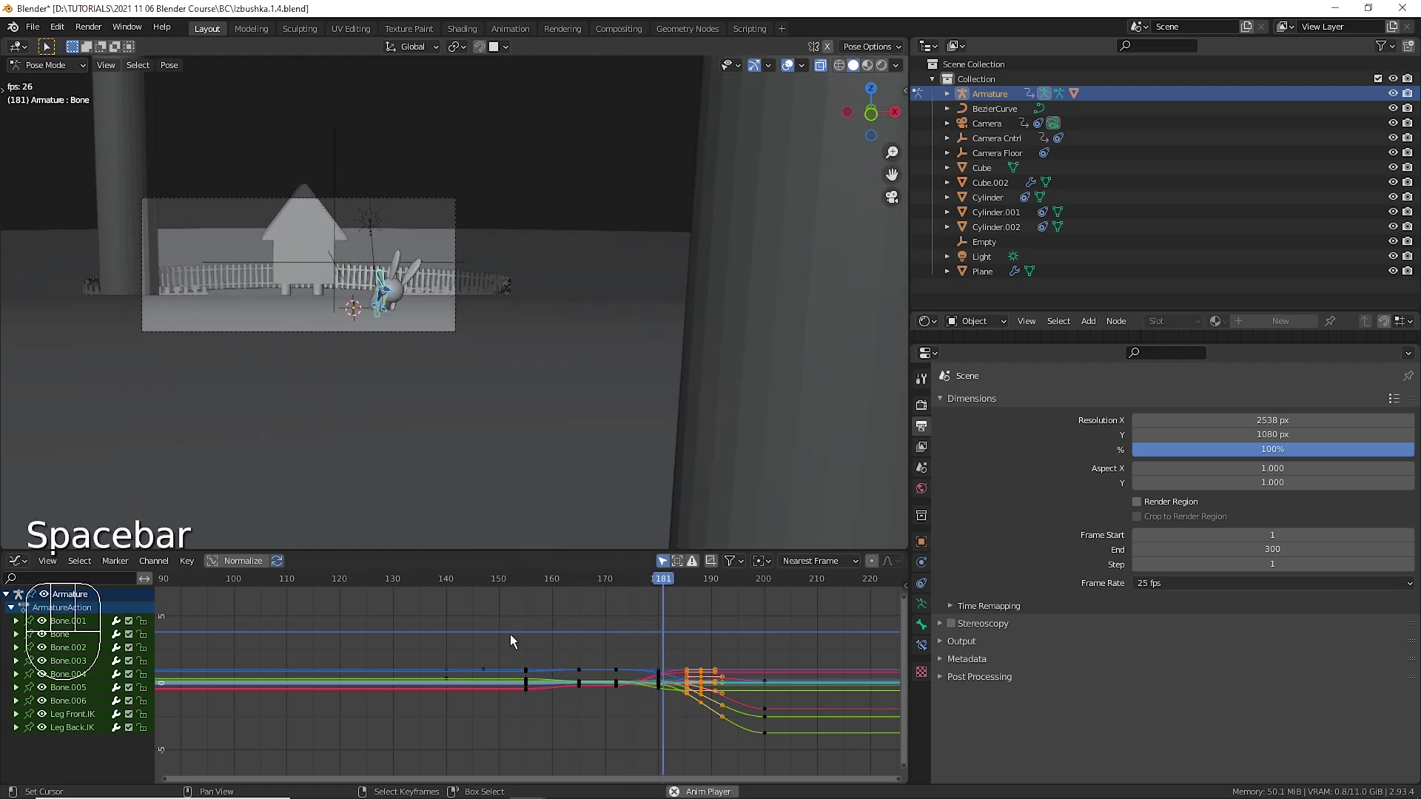
{"action": "key", "text": "space"}
{"action": "left_click", "coordinate": [553, 653]}
{"action": "key", "text": "space"}
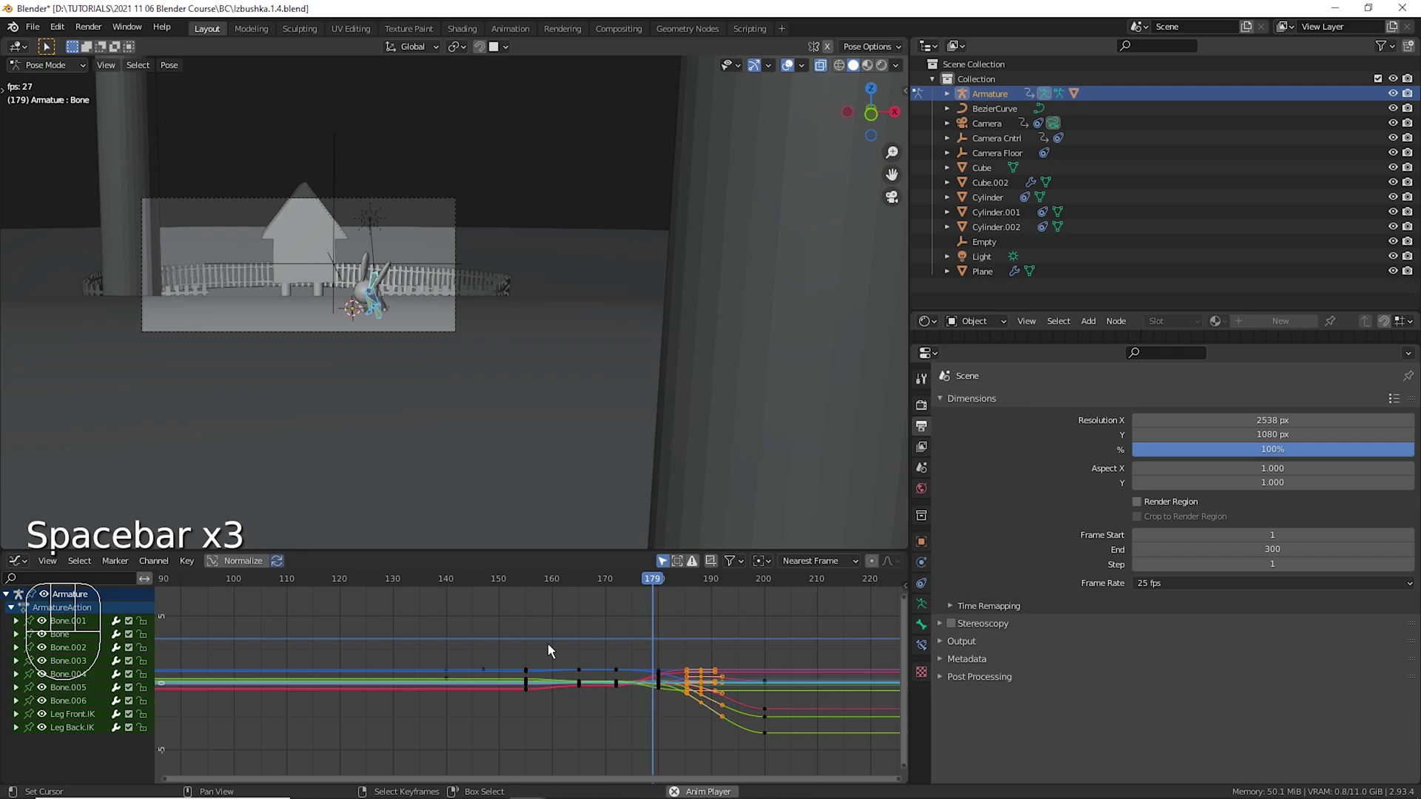
{"action": "key", "text": "space"}
{"action": "left_click_drag", "start_coordinate": [606, 655], "coordinate": [589, 632]}
Adjust selected keyframes in the timeline and replay around frame 180, then select the Camera.
{"action": "right_click", "coordinate": [384, 304]}
{"action": "left_click_drag", "start_coordinate": [583, 669], "coordinate": [620, 730]}
{"action": "key", "text": "shift+d"}
{"action": "left_click_drag", "start_coordinate": [582, 641], "coordinate": [583, 661]}
{"action": "key", "text": "space"}
{"action": "key", "text": "space"}
{"action": "left_click", "coordinate": [537, 642]}
{"action": "key", "text": "space"}
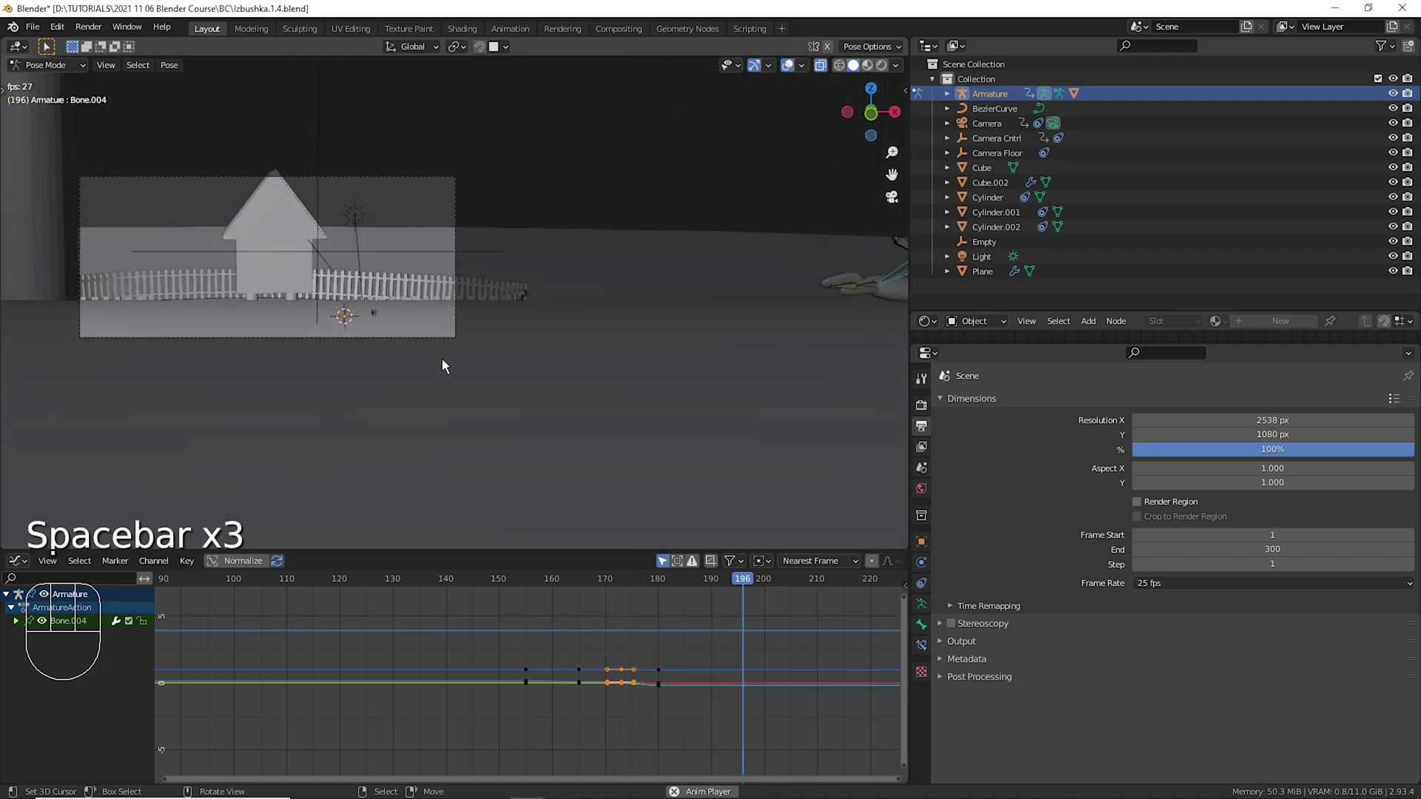
{"action": "key", "text": "space"}
{"action": "left_click", "coordinate": [538, 633]}
{"action": "key", "text": "space"}
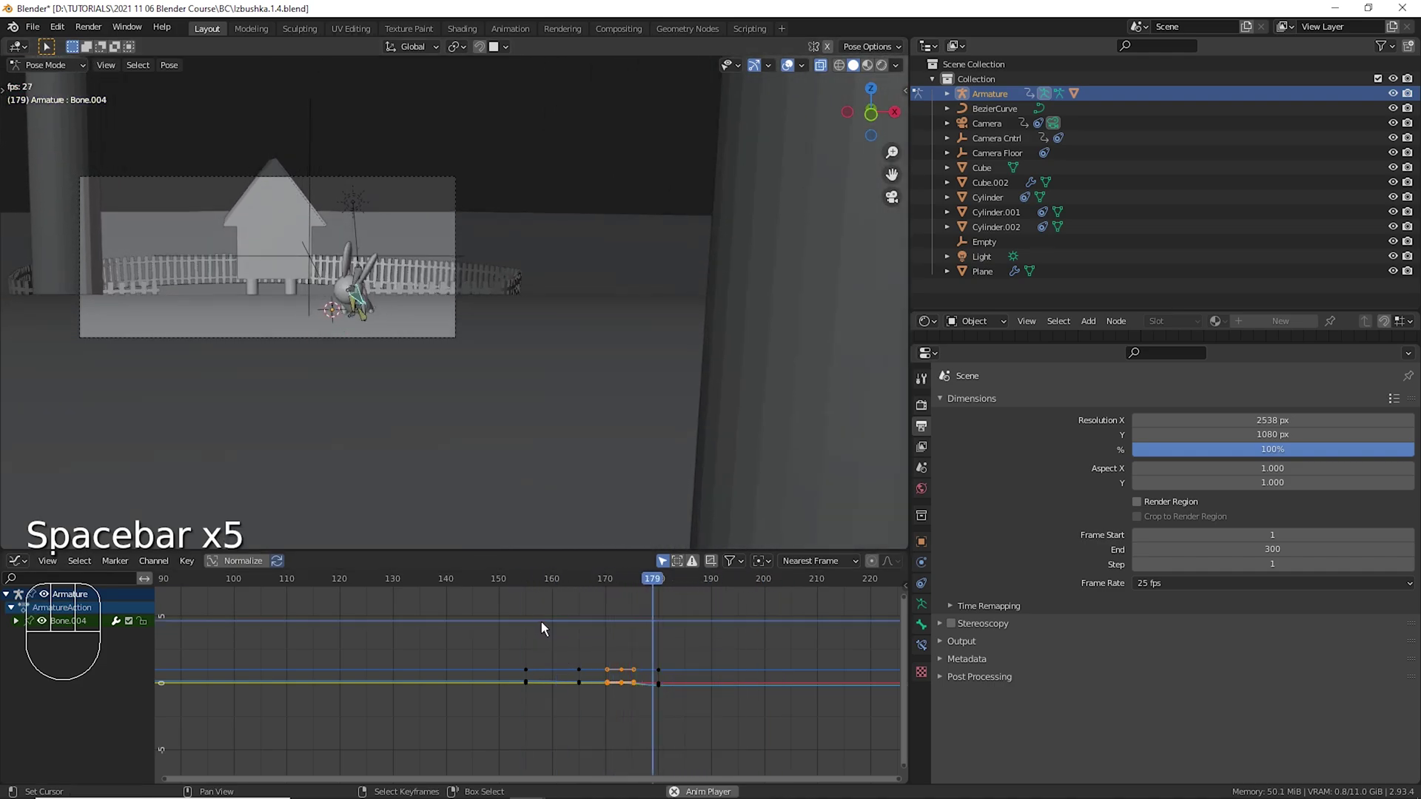
{"action": "key", "text": "space"}
{"action": "left_click", "coordinate": [801, 77]}
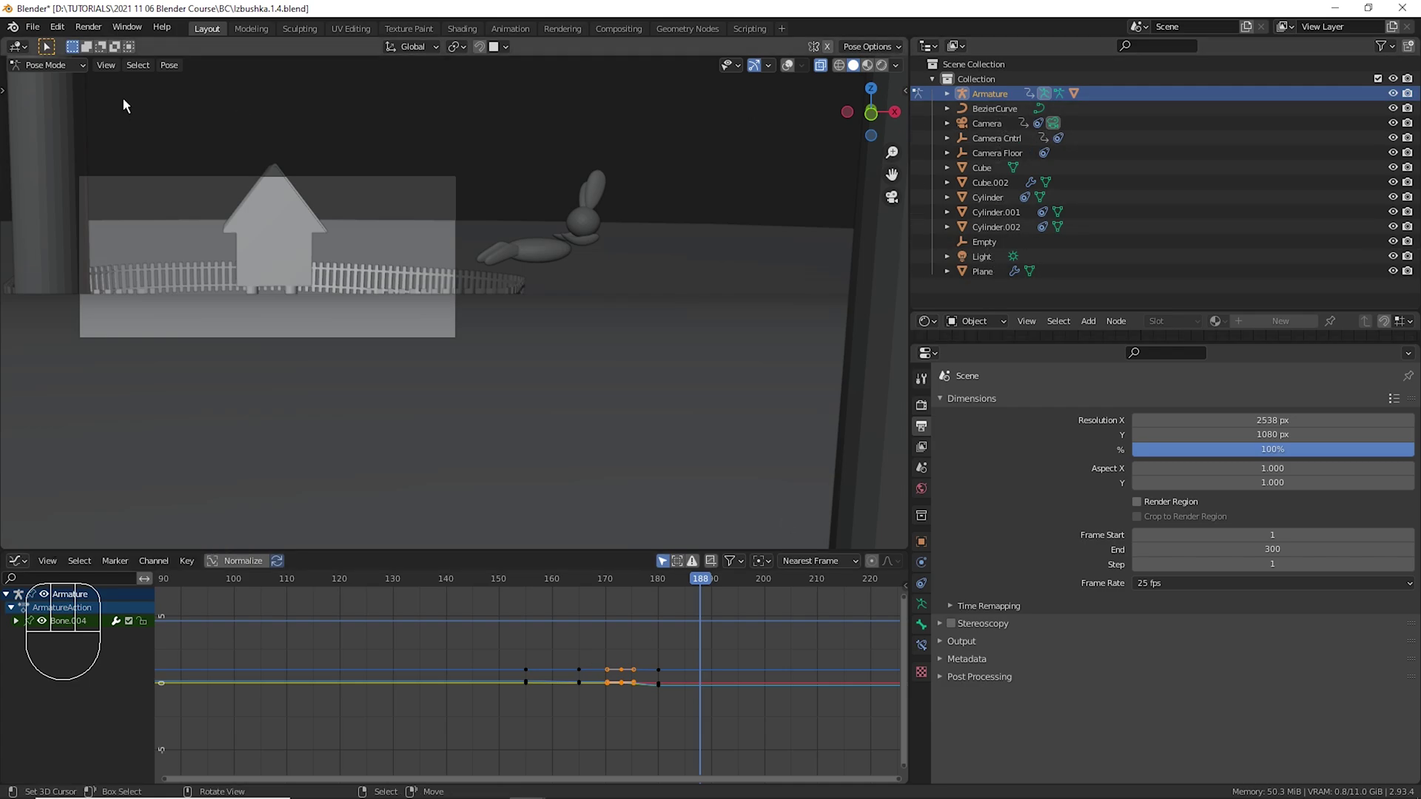
{"action": "left_click", "coordinate": [80, 80]}
Play and scrub the animation through the 200 mm camera to check framing, then select the Cube.
{"action": "left_click", "coordinate": [1002, 141]}
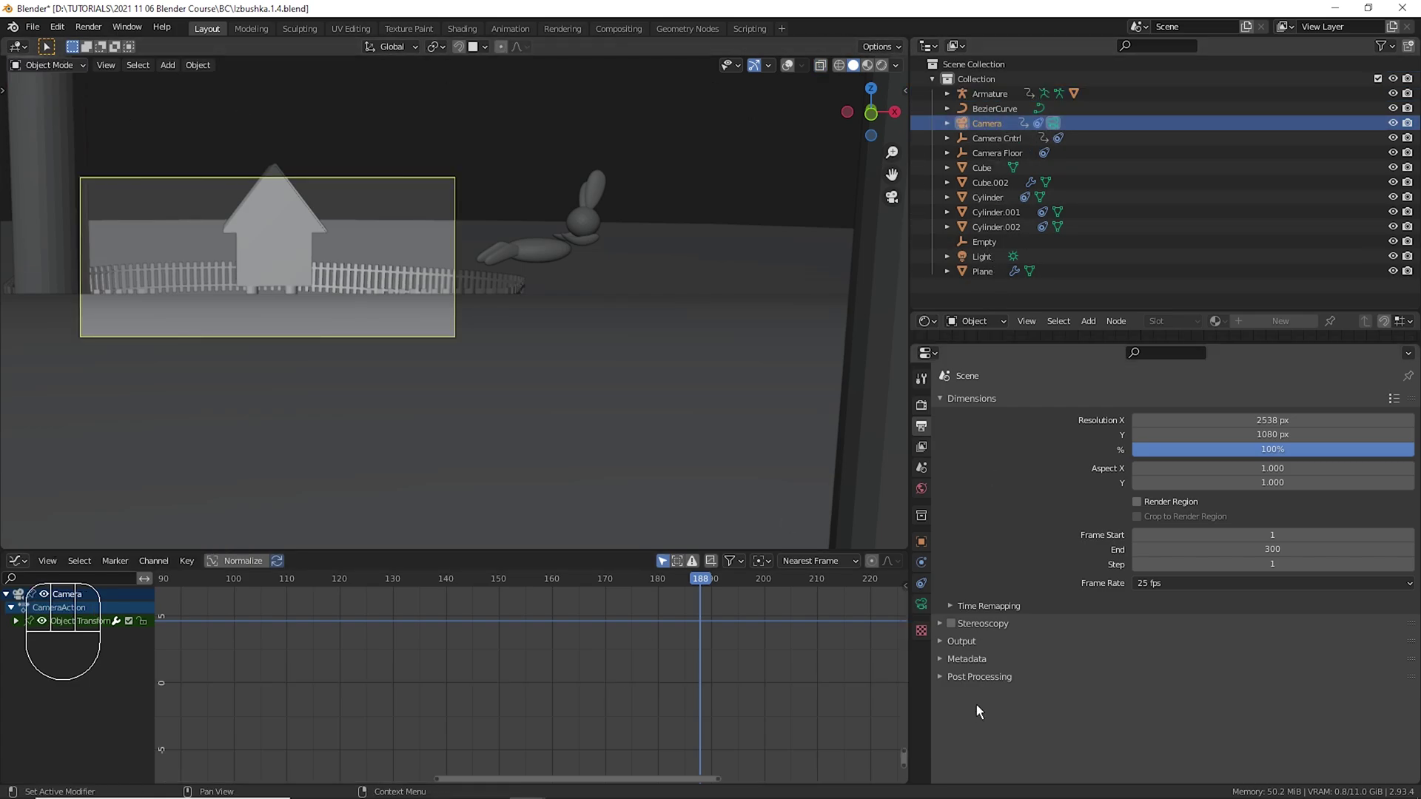
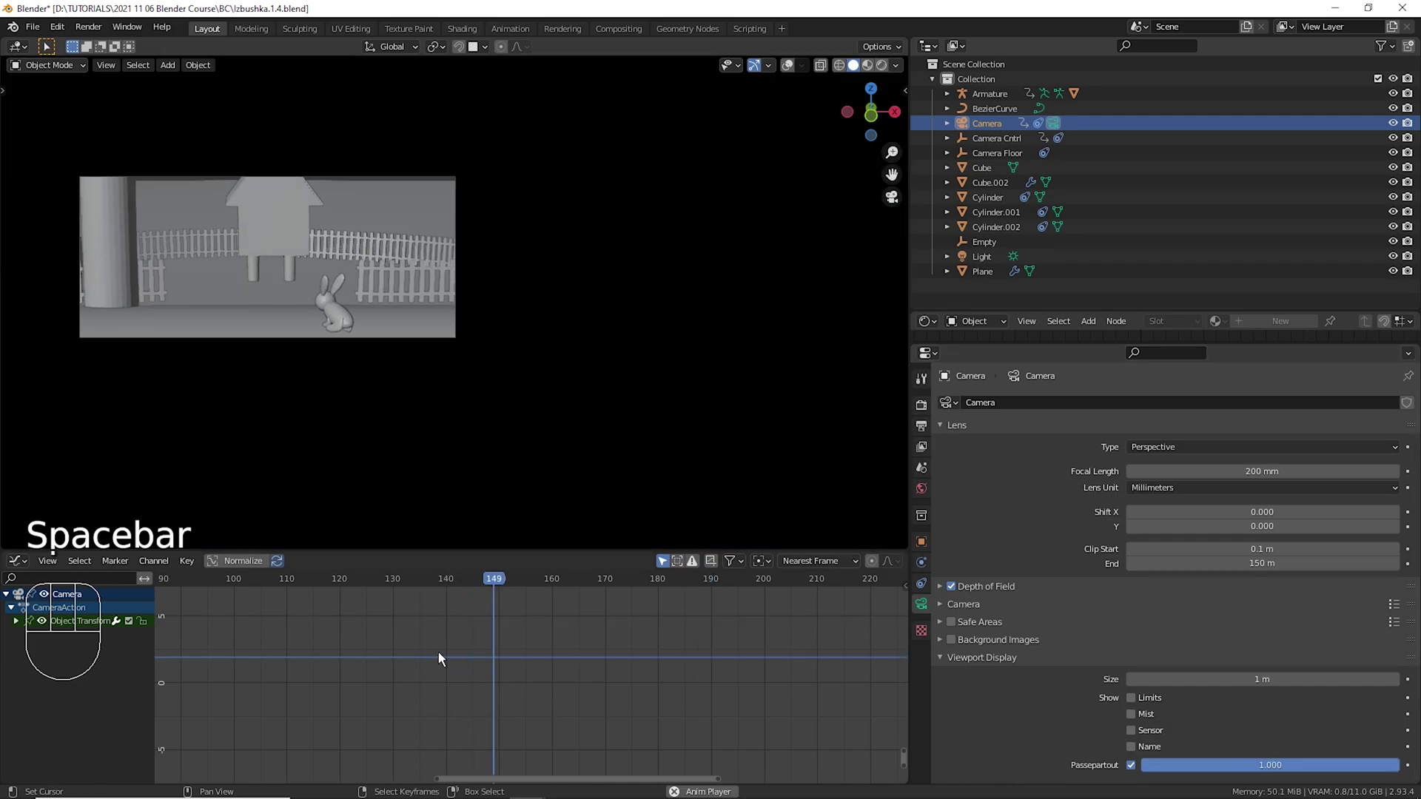
{"action": "key", "text": "space"}
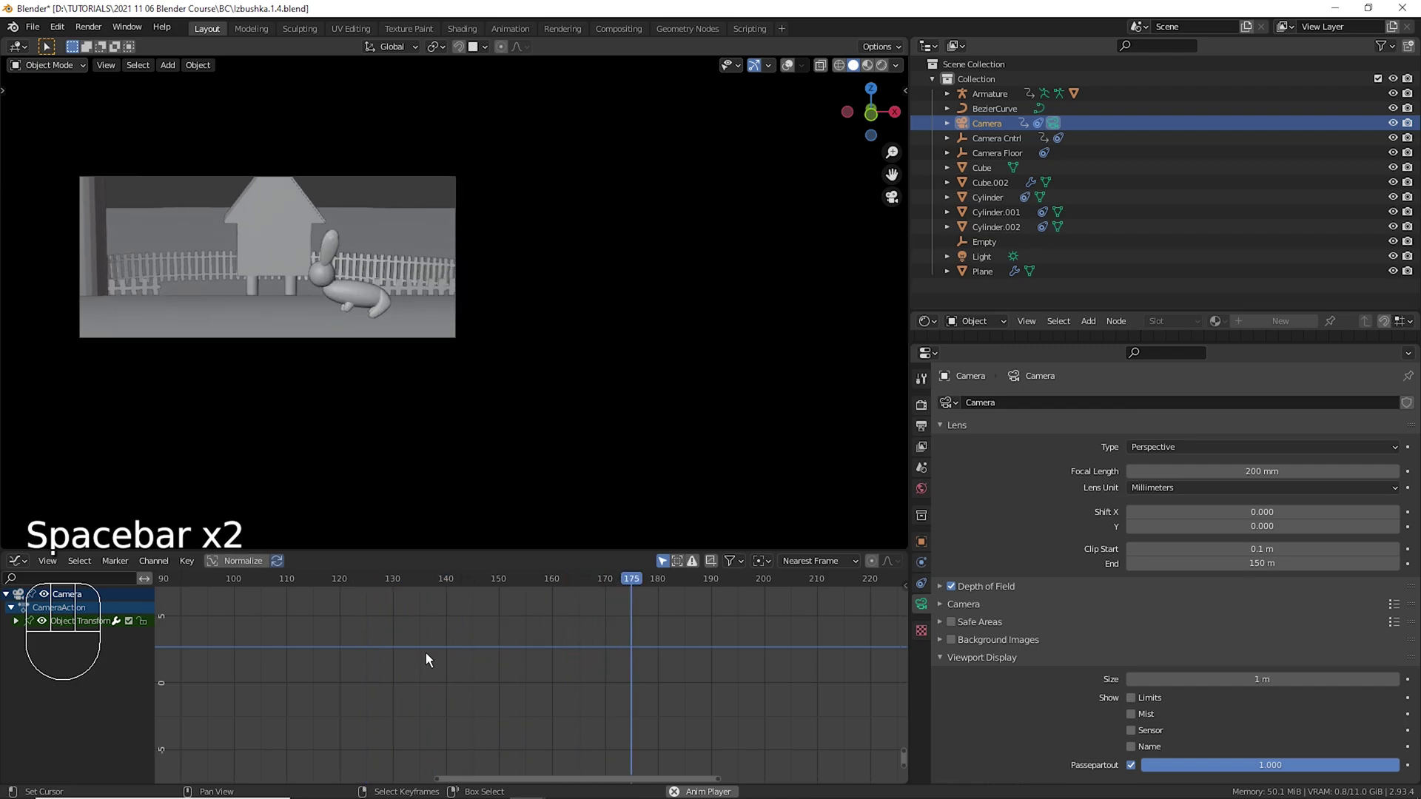
{"action": "key", "text": "space"}
{"action": "left_click_drag", "start_coordinate": [461, 660], "coordinate": [639, 610]}
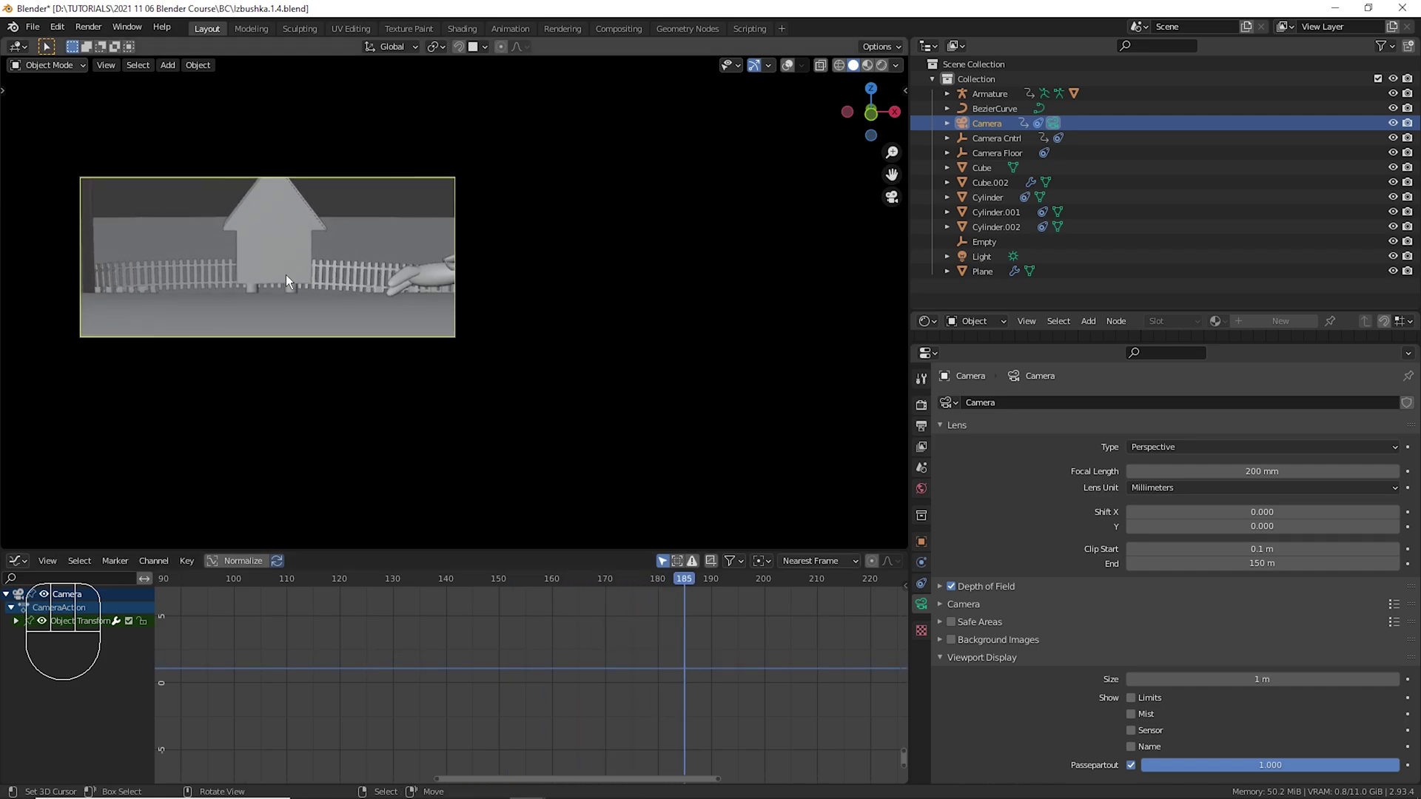
{"action": "left_click_drag", "start_coordinate": [612, 623], "coordinate": [673, 627]}
{"action": "right_click", "coordinate": [278, 239]}
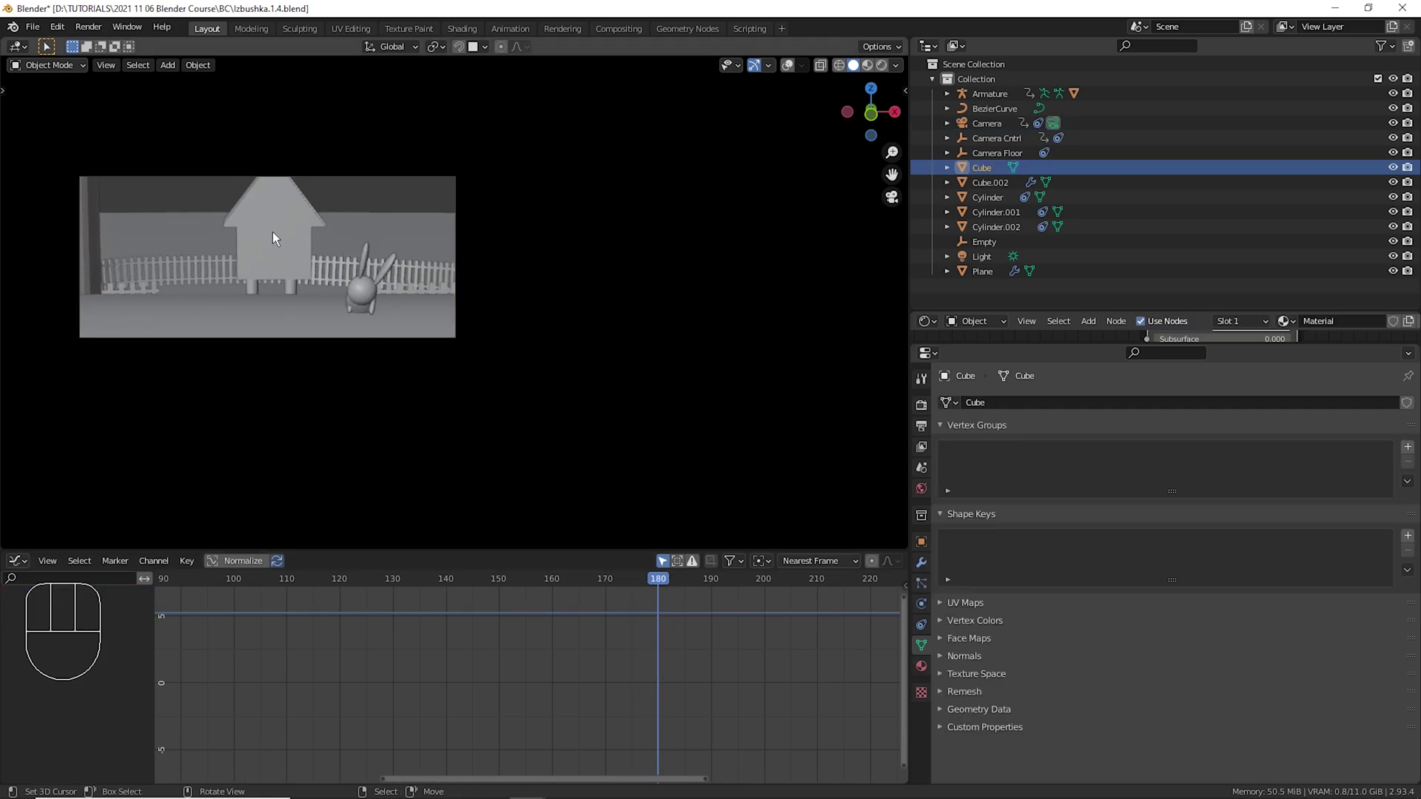
Rotate the house around the vertical axis, checking it through the camera.
{"action": "left_click", "coordinate": [805, 77]}
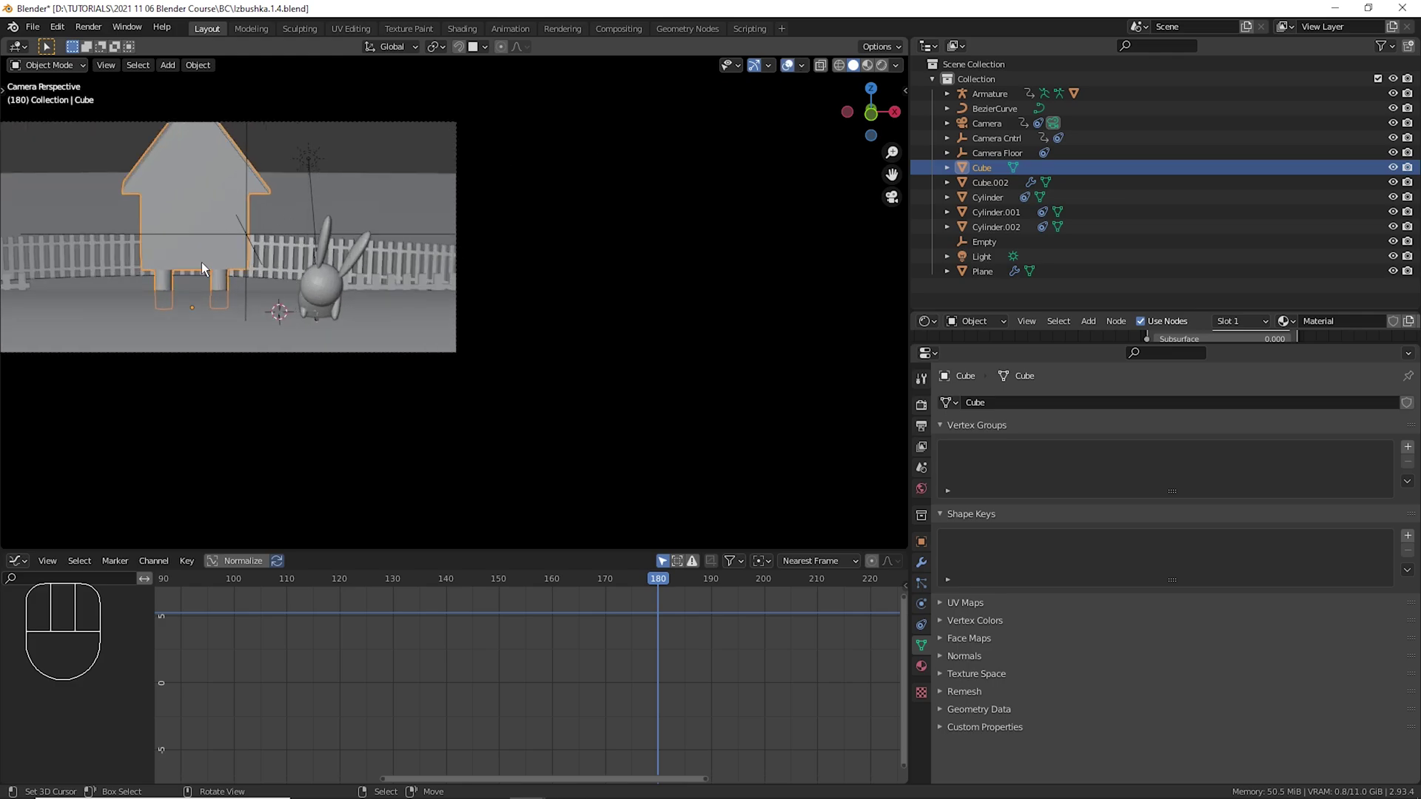
{"action": "left_click_drag", "start_coordinate": [222, 278], "coordinate": [243, 319]}
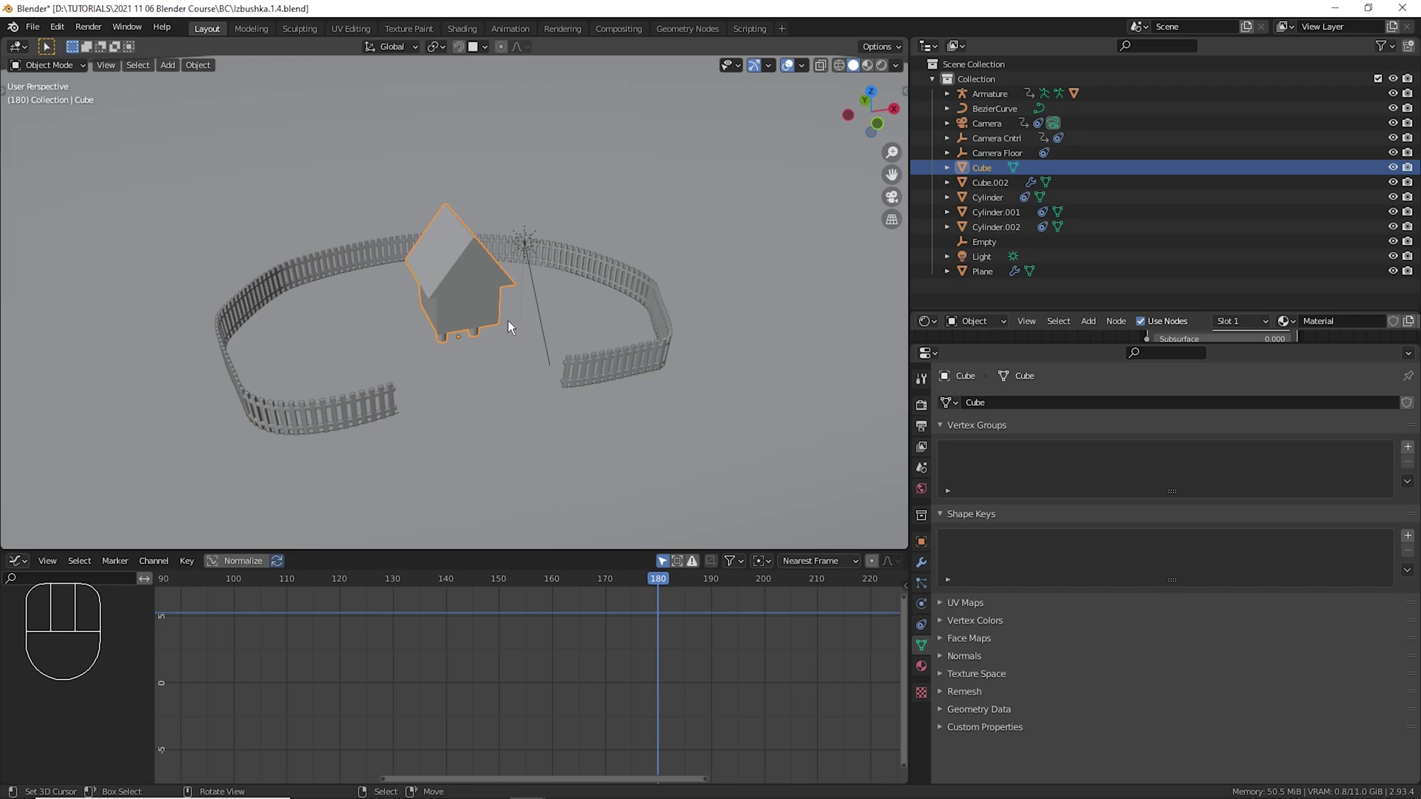
{"action": "key", "text": "r"}
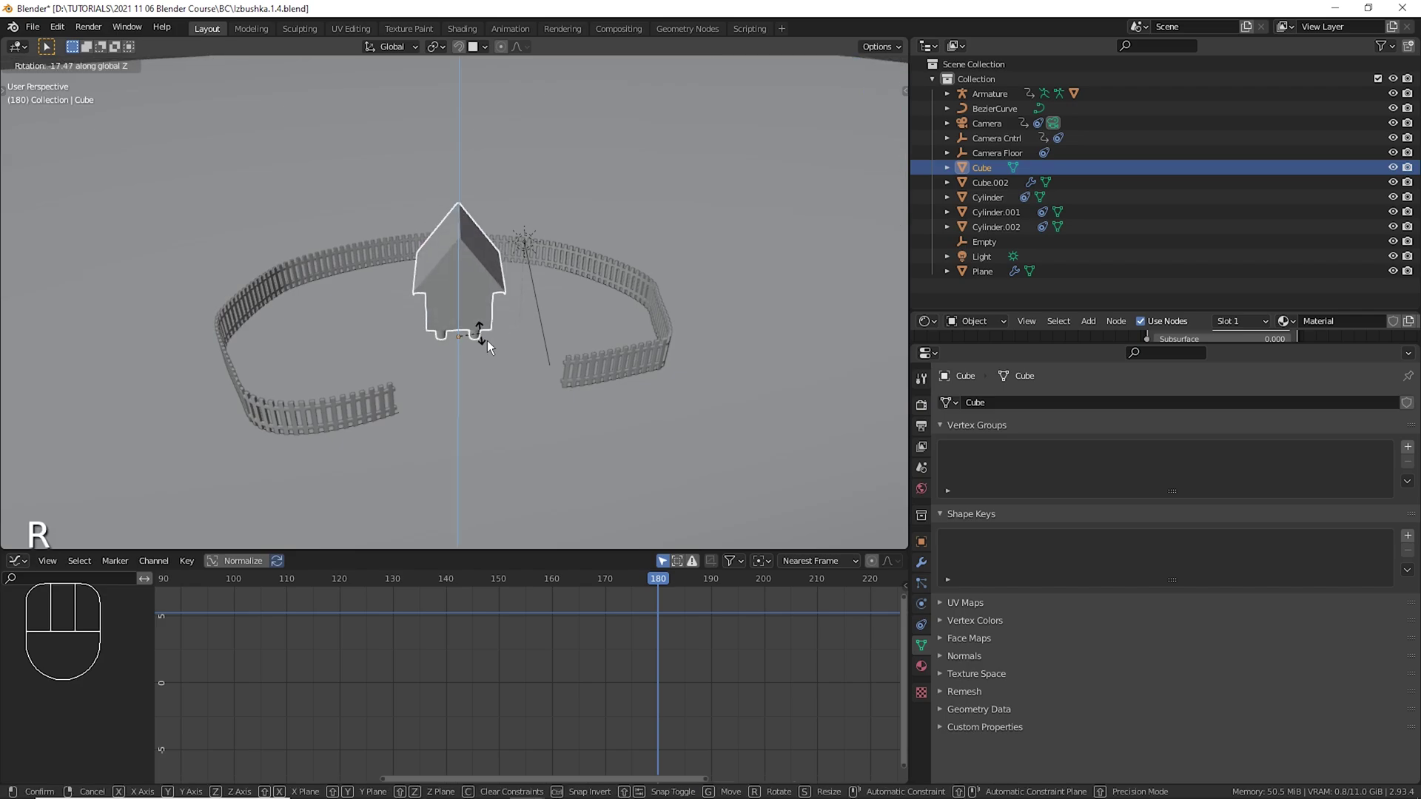
{"action": "key", "text": "KP_0"}
{"action": "key", "text": "r"}
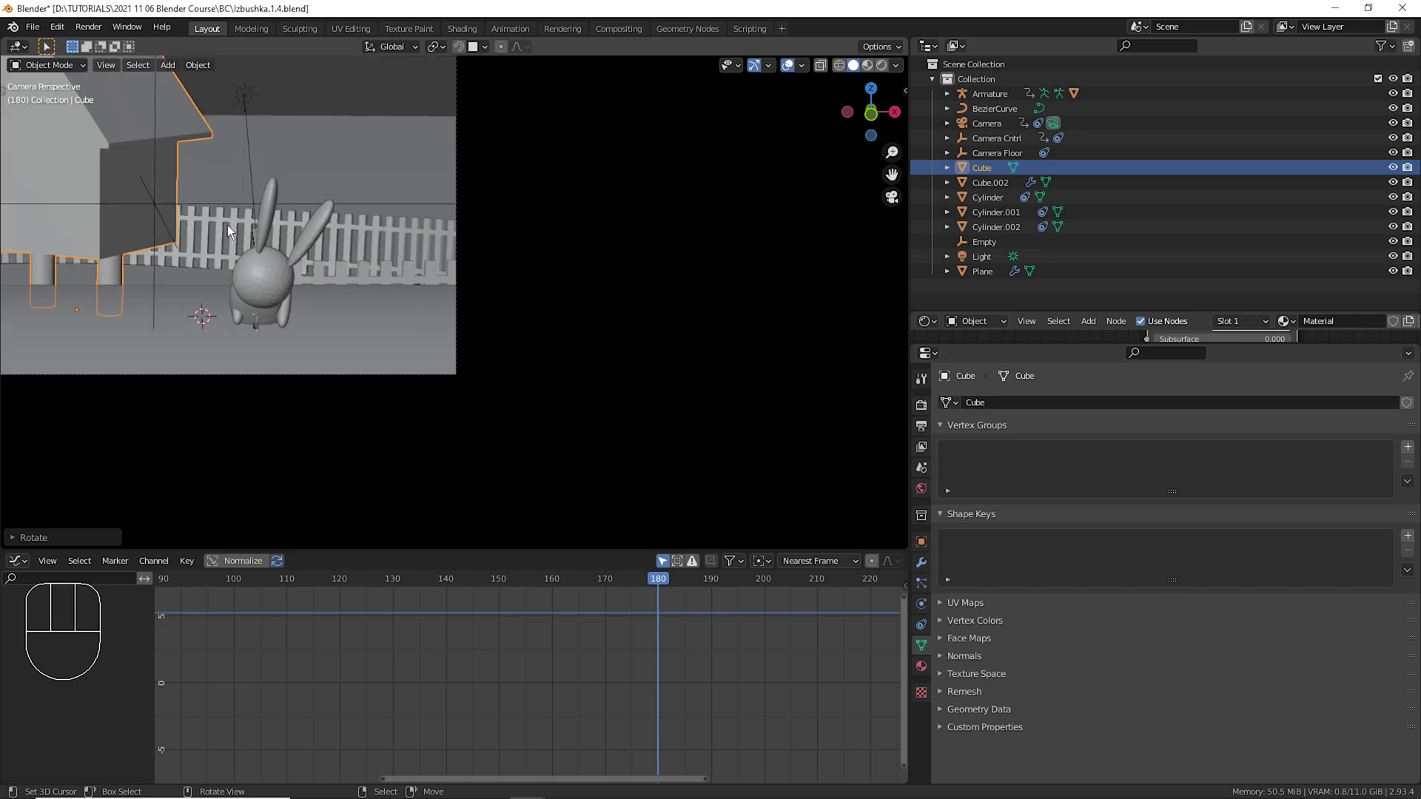
Lower the house about a metre along Z, keyframe it at frame 180, and scrub to frame 200 in camera view.
{"action": "key", "text": "g"}
{"action": "left_click_drag", "start_coordinate": [258, 289], "coordinate": [394, 305]}
{"action": "key", "text": "g"}
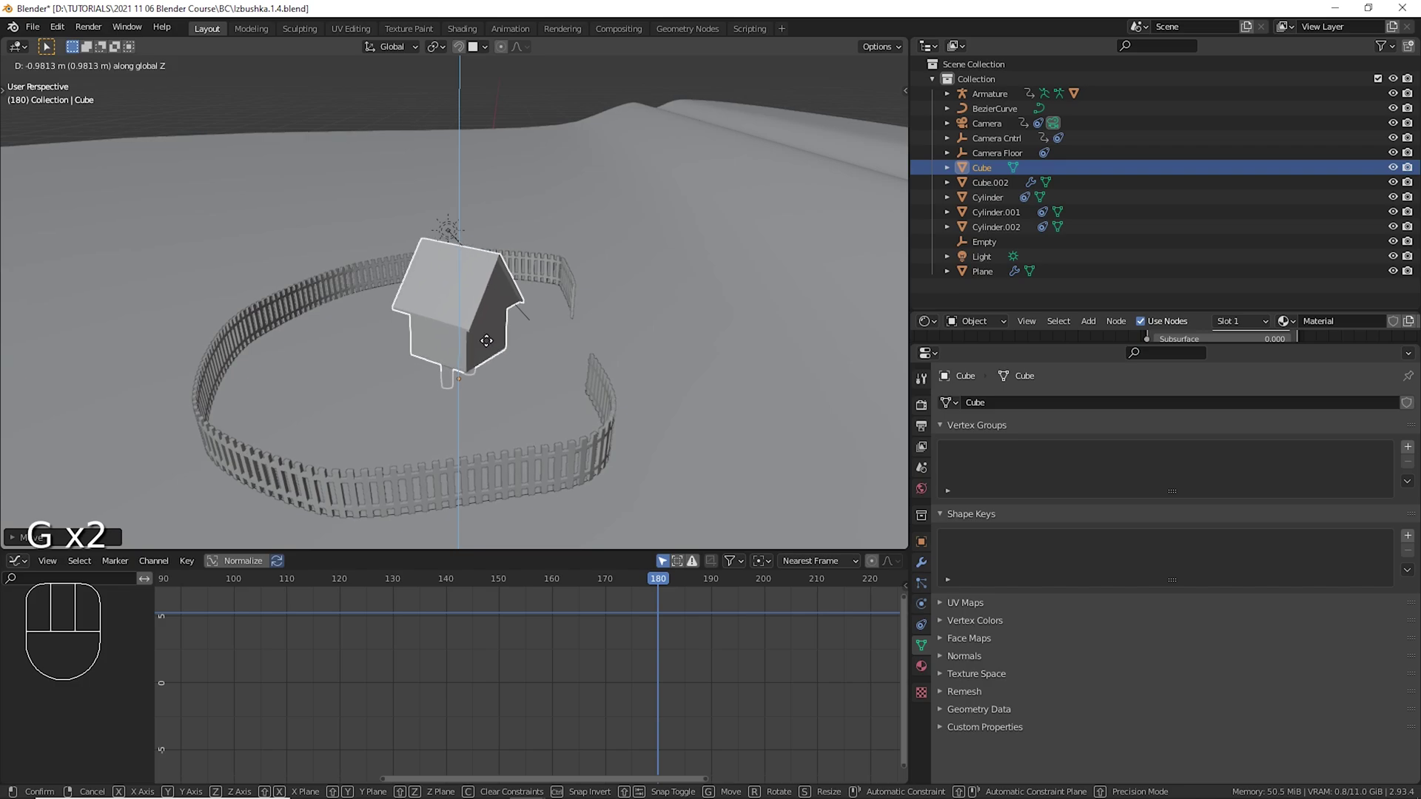
{"action": "left_click_drag", "start_coordinate": [562, 350], "coordinate": [495, 357]}
{"action": "key", "text": "KP_Decimal"}
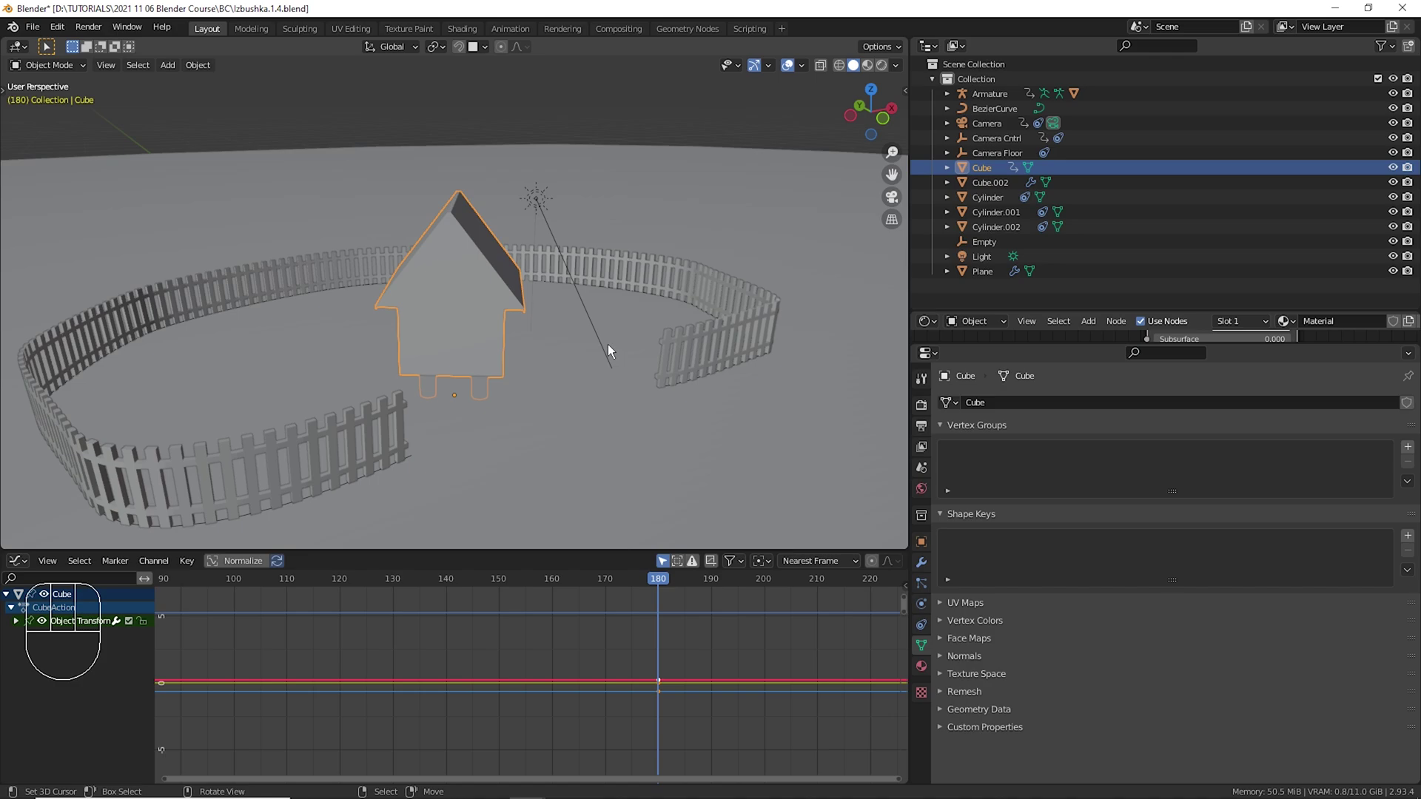
{"action": "key", "text": "KP_0"}
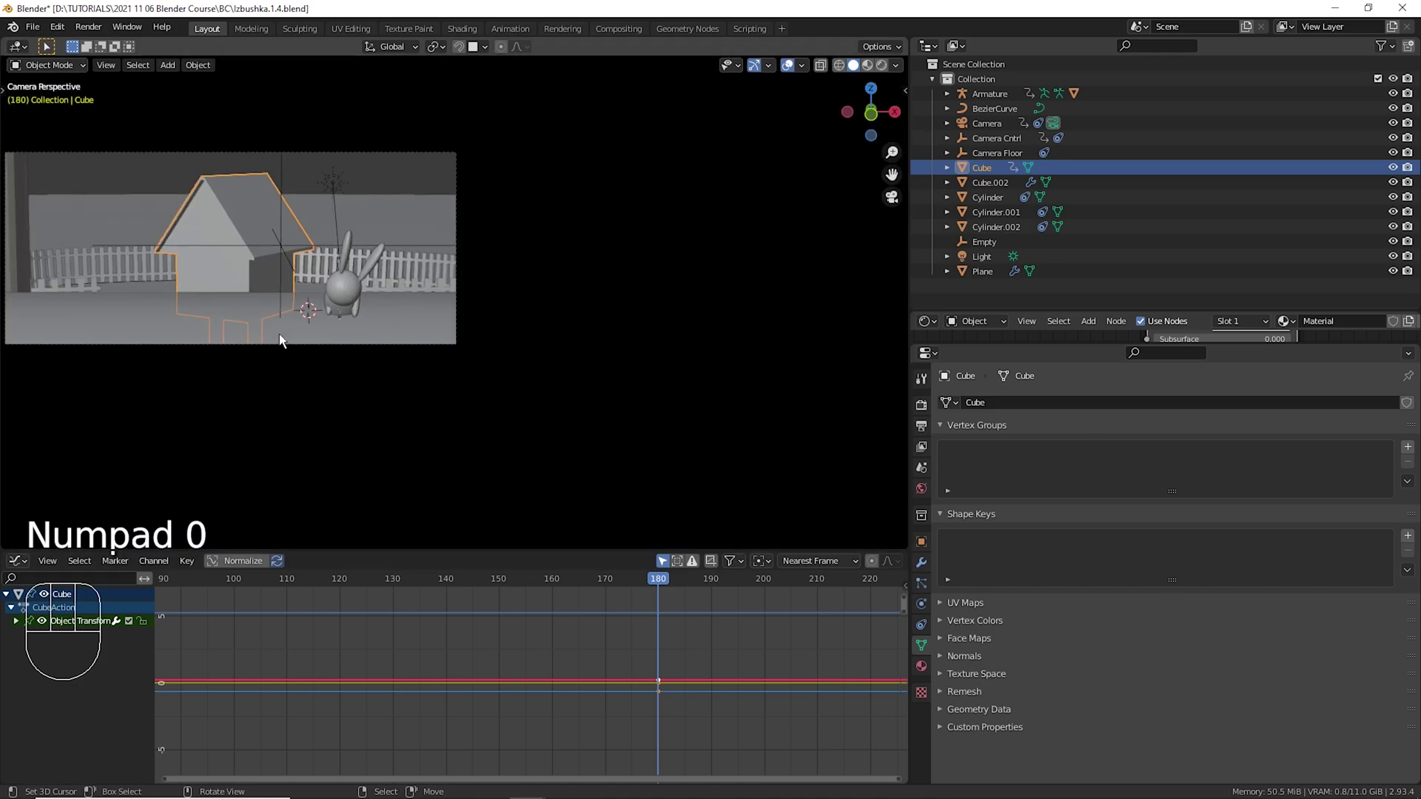
{"action": "left_click_drag", "start_coordinate": [672, 628], "coordinate": [775, 625]}
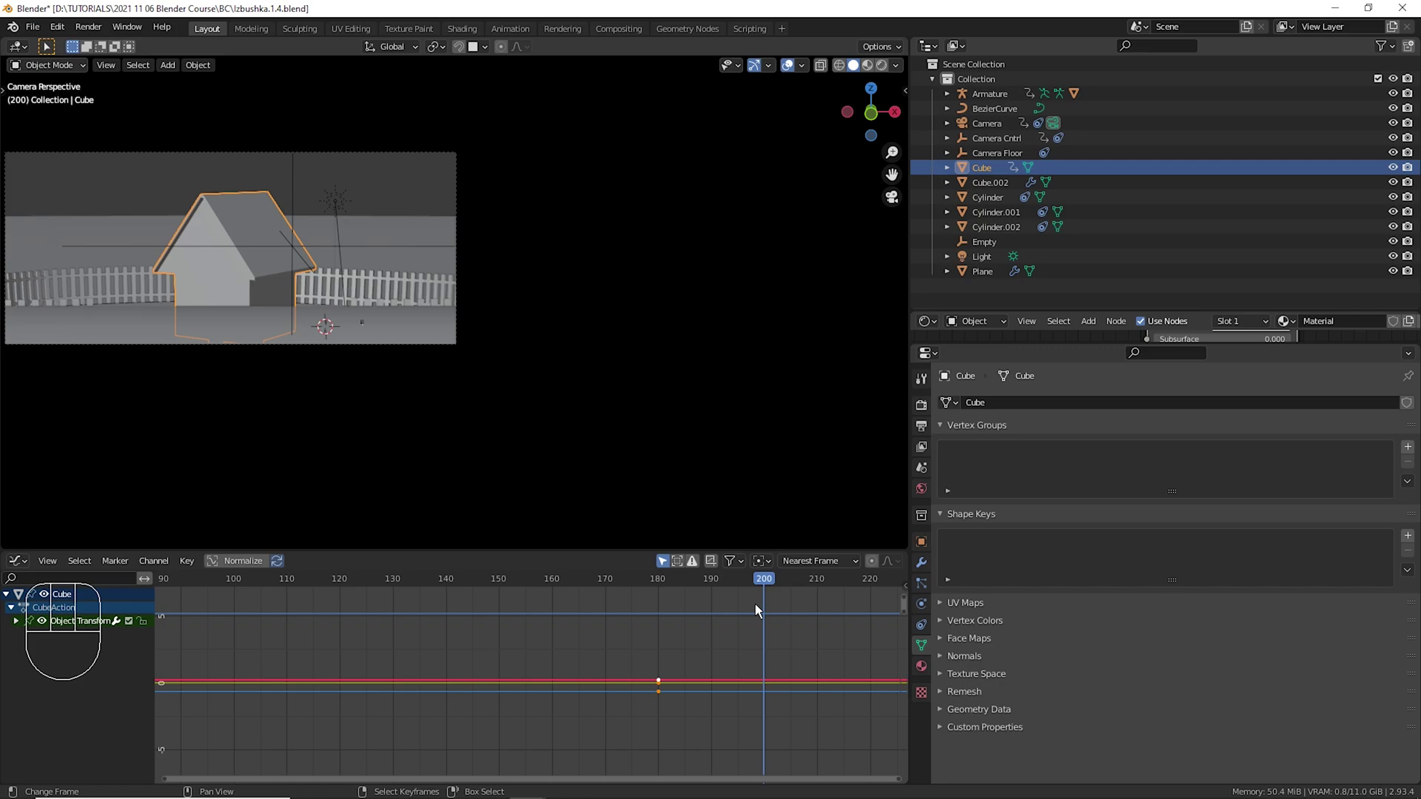
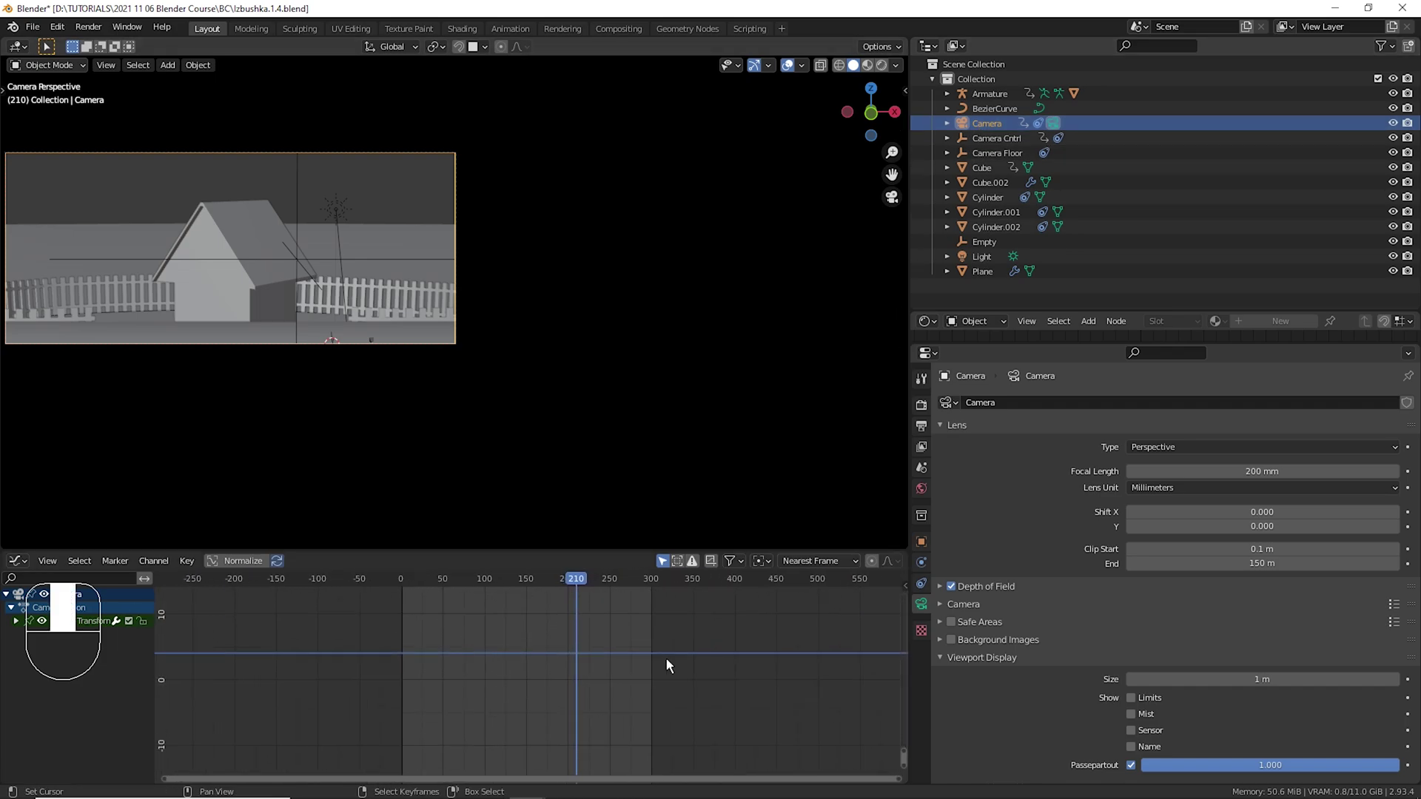
{"action": "key", "text": "a"}
{"action": "key", "text": "KP_Decimal"}
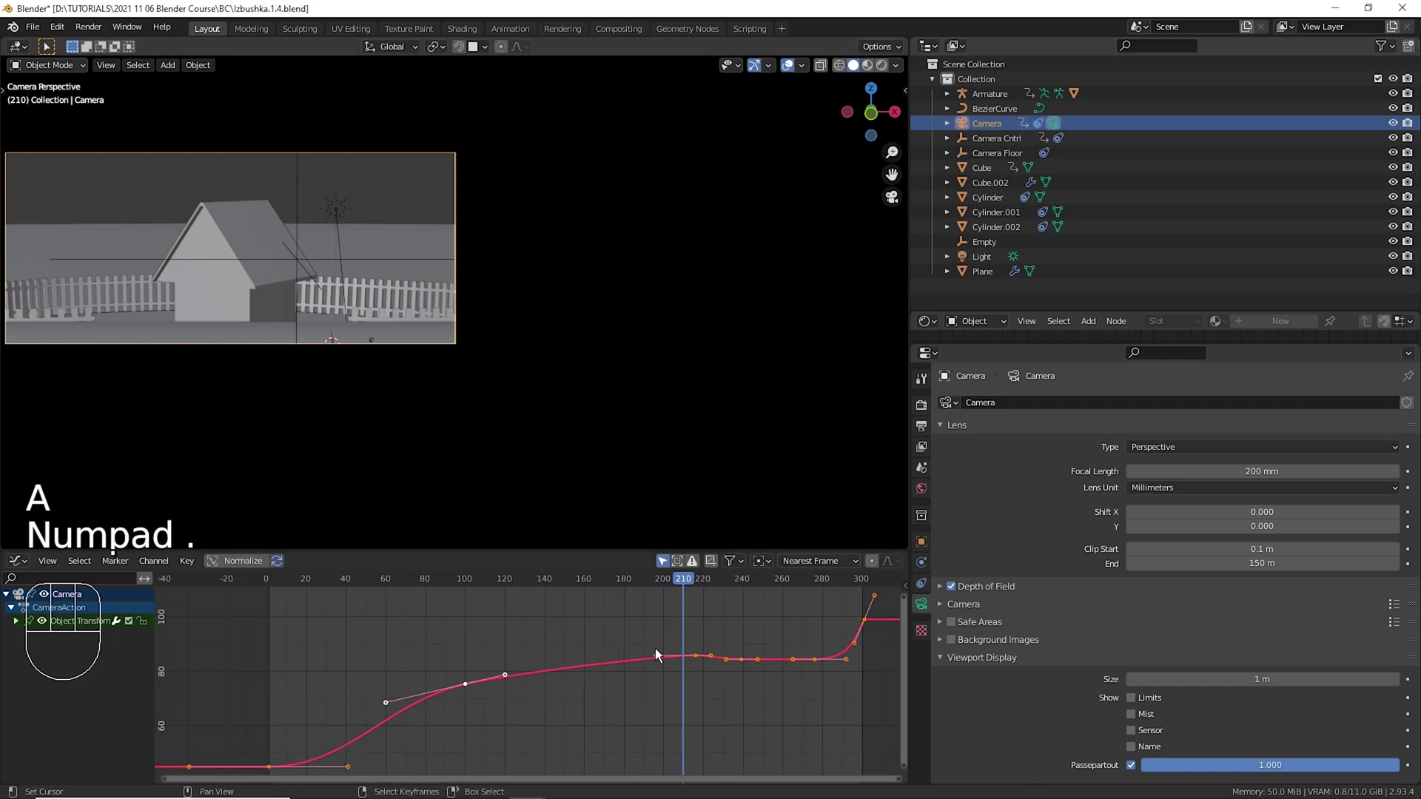
{"action": "left_click", "coordinate": [703, 639]}
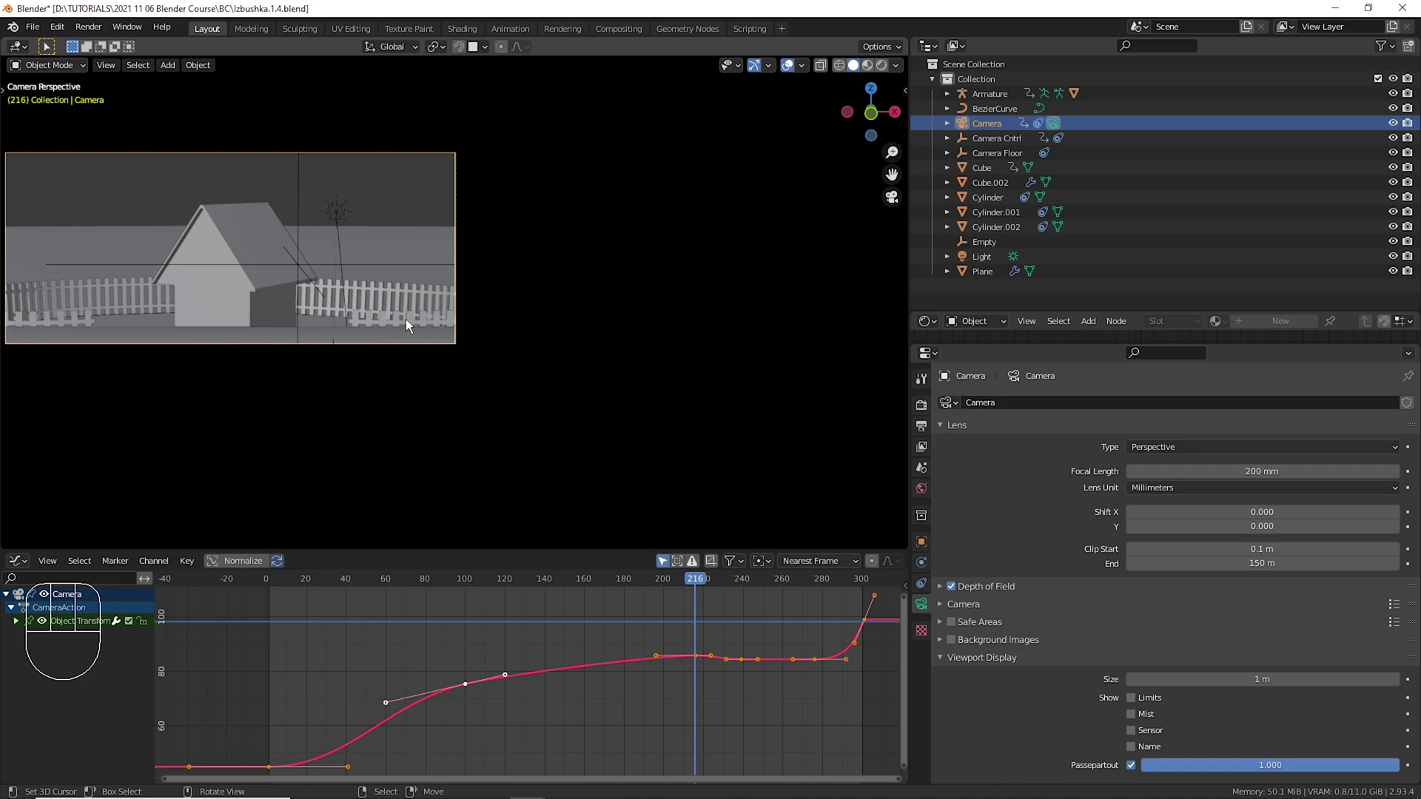
{"action": "right_click", "coordinate": [284, 269]}
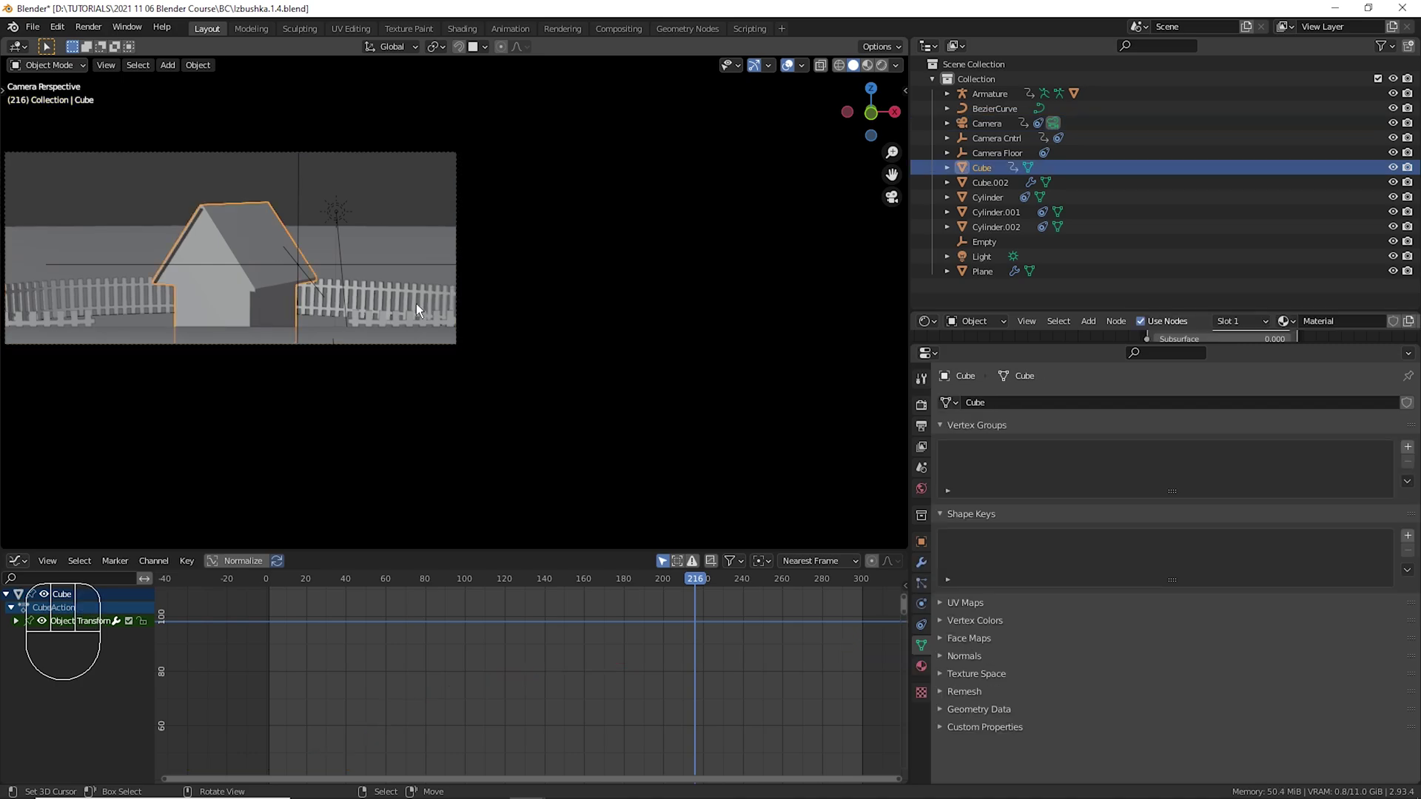
Reposition and tilt the house, then insert a Location & Rotation keyframe for the Cube.
{"action": "key", "text": "g"}
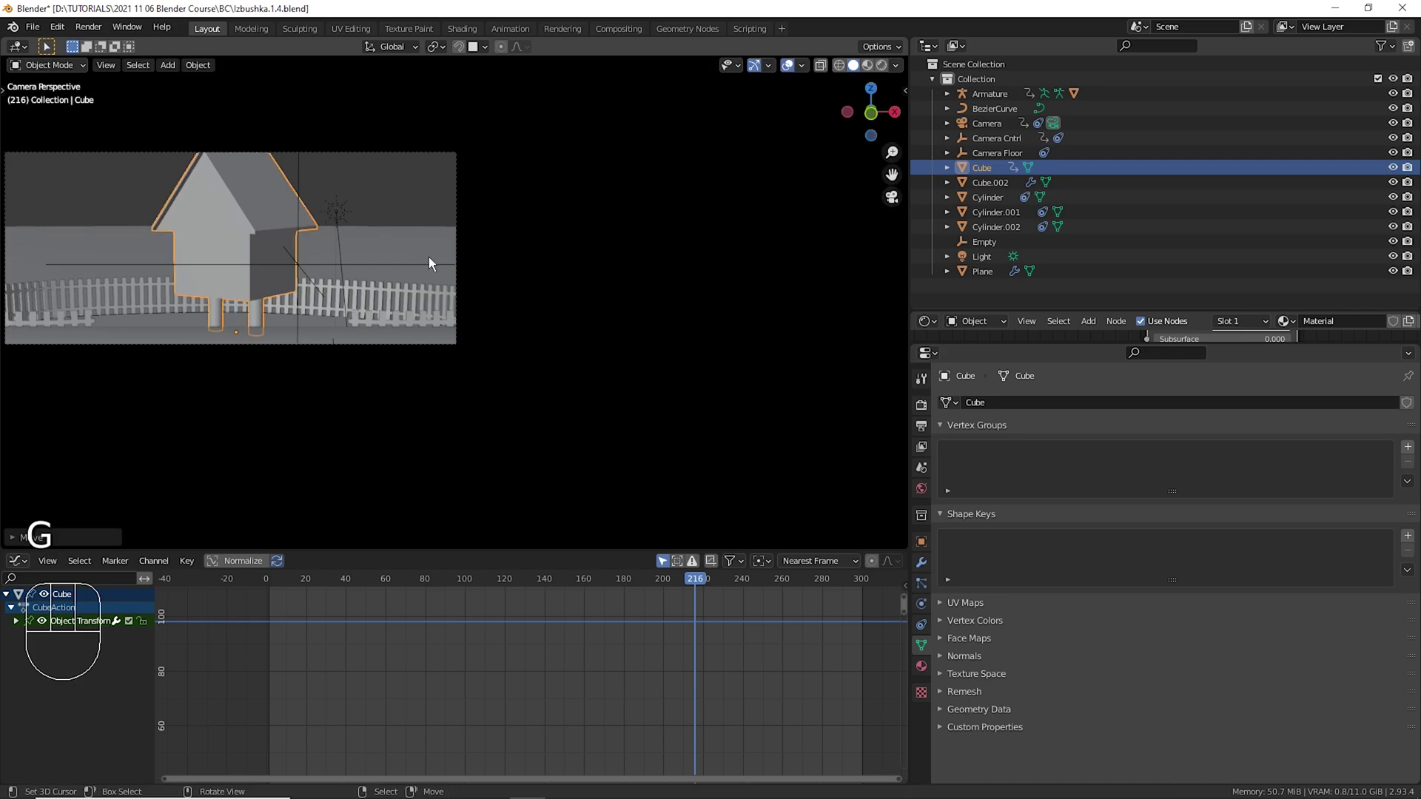
{"action": "left_click_drag", "start_coordinate": [480, 267], "coordinate": [577, 264]}
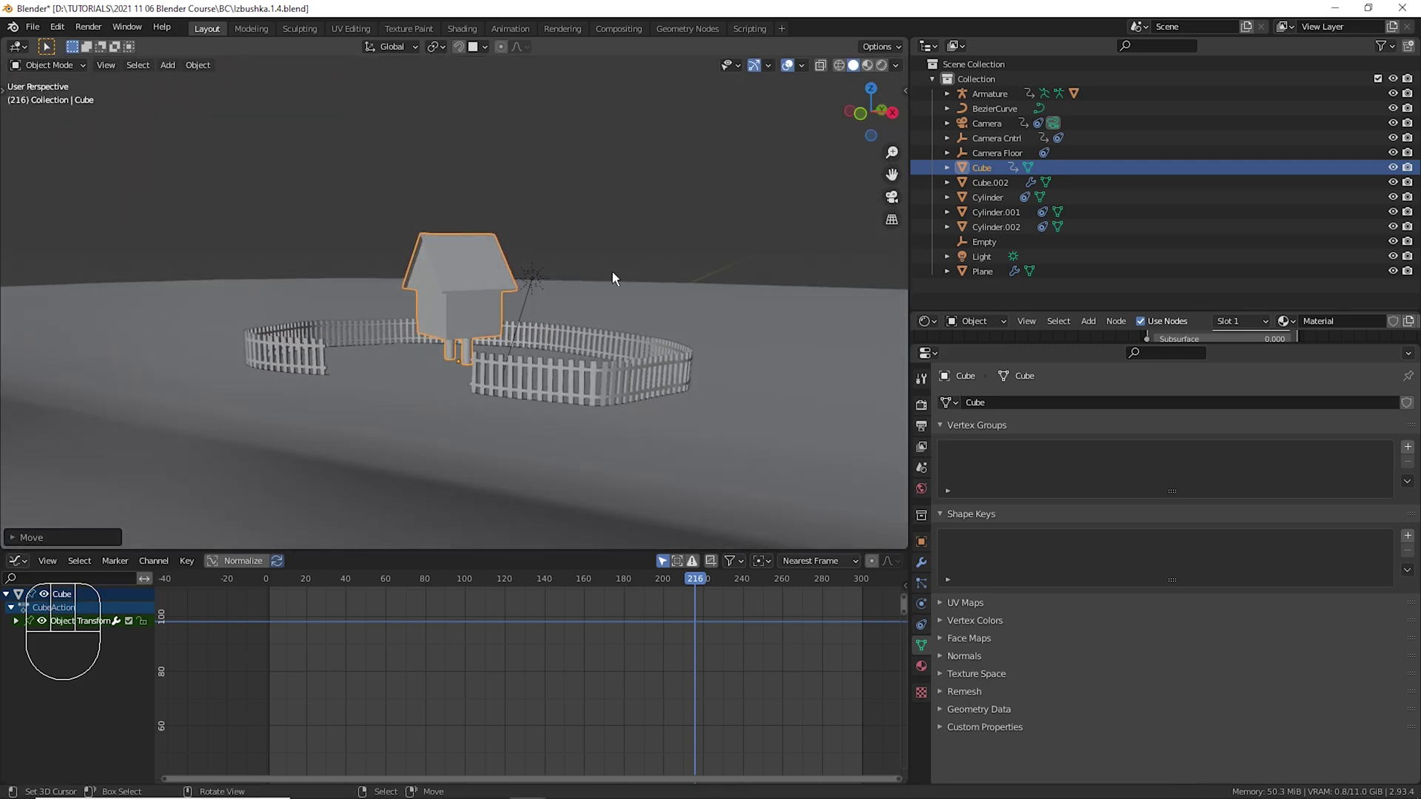
{"action": "left_click_drag", "start_coordinate": [566, 334], "coordinate": [604, 333]}
{"action": "key", "text": "r"}
{"action": "key", "text": "g"}
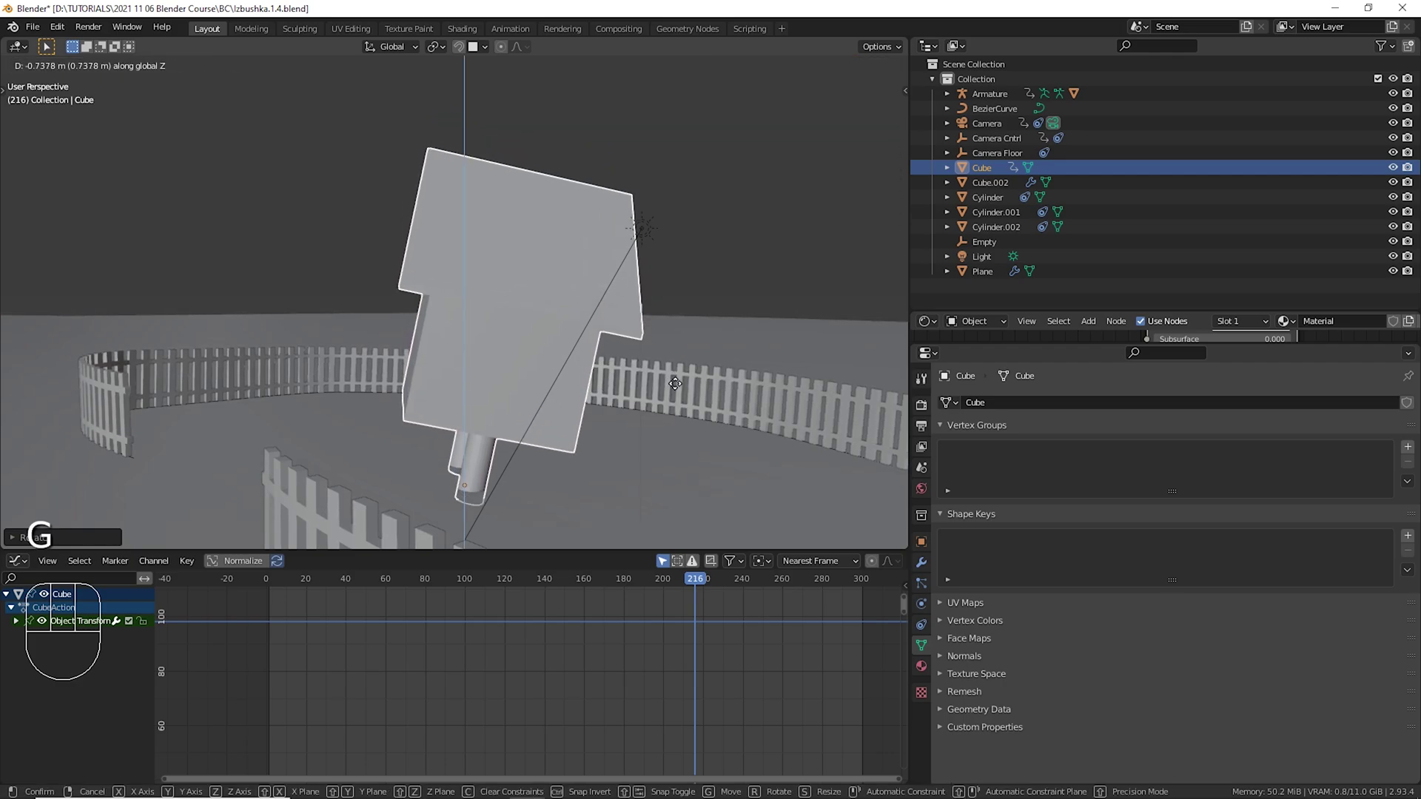
{"action": "key", "text": "i"}
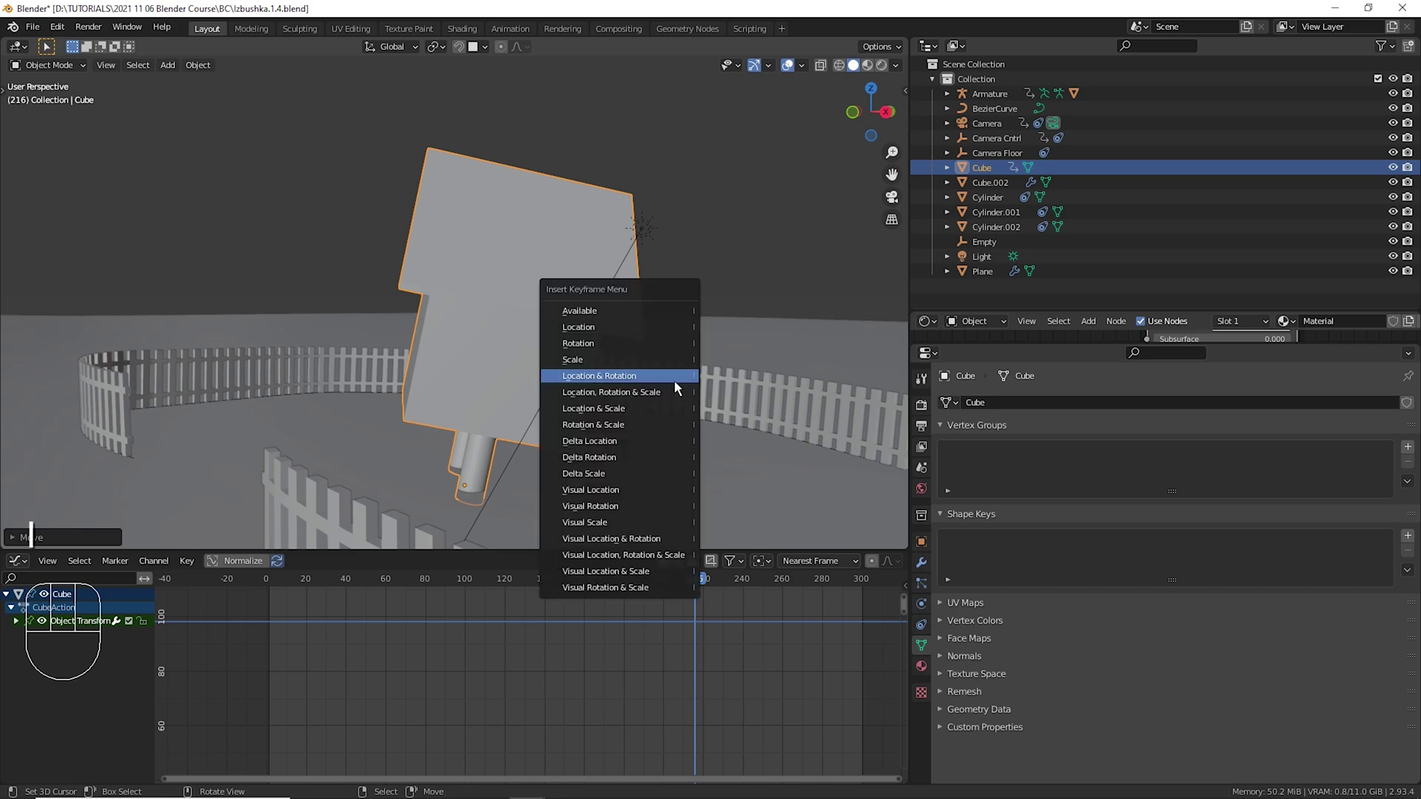
{"action": "left_click_drag", "start_coordinate": [694, 692], "coordinate": [555, 707]}
Play the animation back through the scene camera from several frames to review the house's motion.
{"action": "key", "text": "space"}
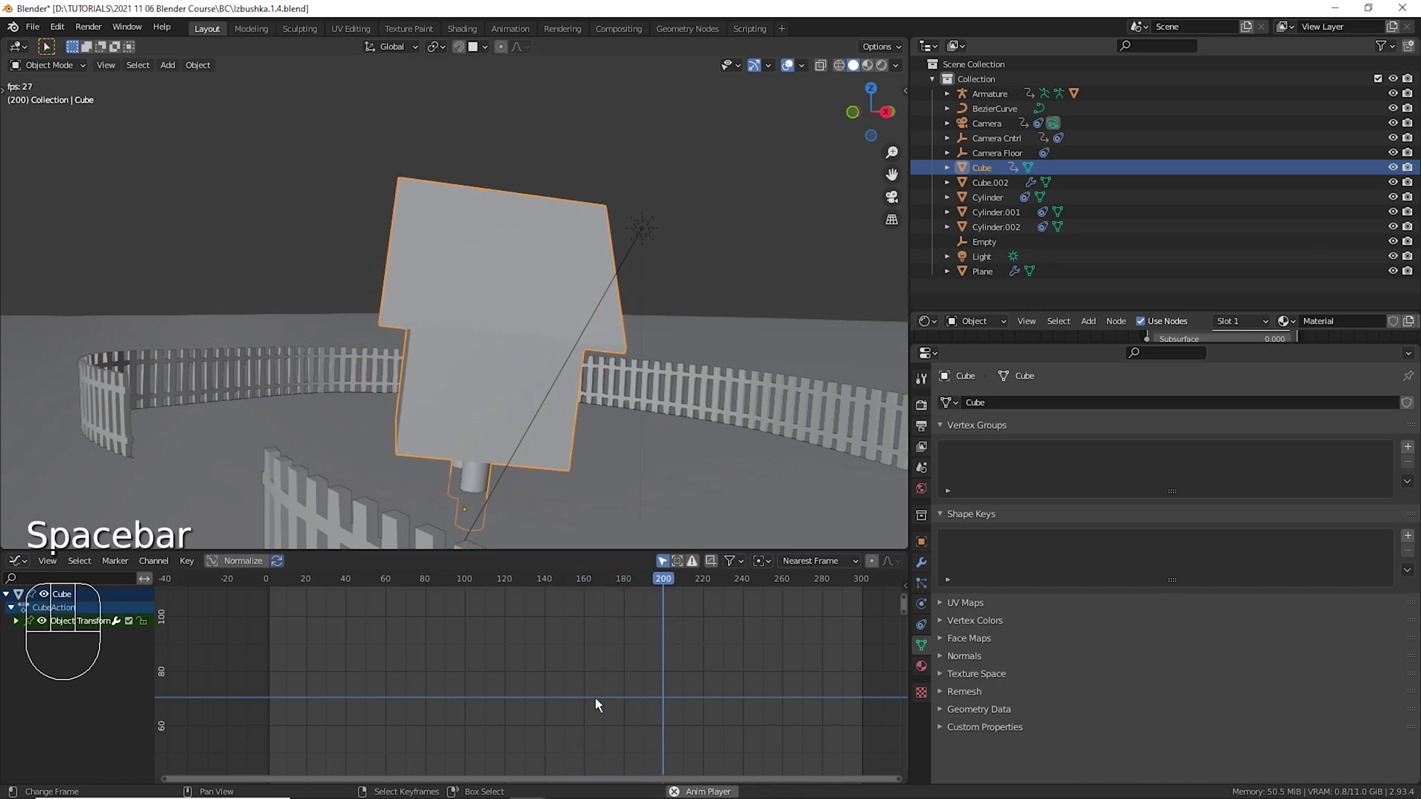
{"action": "key", "text": "space"}
{"action": "left_click", "coordinate": [596, 681]}
{"action": "key", "text": "space"}
{"action": "key", "text": "space"}
{"action": "key", "text": "KP_0"}
{"action": "left_click", "coordinate": [625, 650]}
{"action": "key", "text": "space"}
{"action": "key", "text": "space"}
{"action": "left_click", "coordinate": [558, 640]}
{"action": "key", "text": "space"}
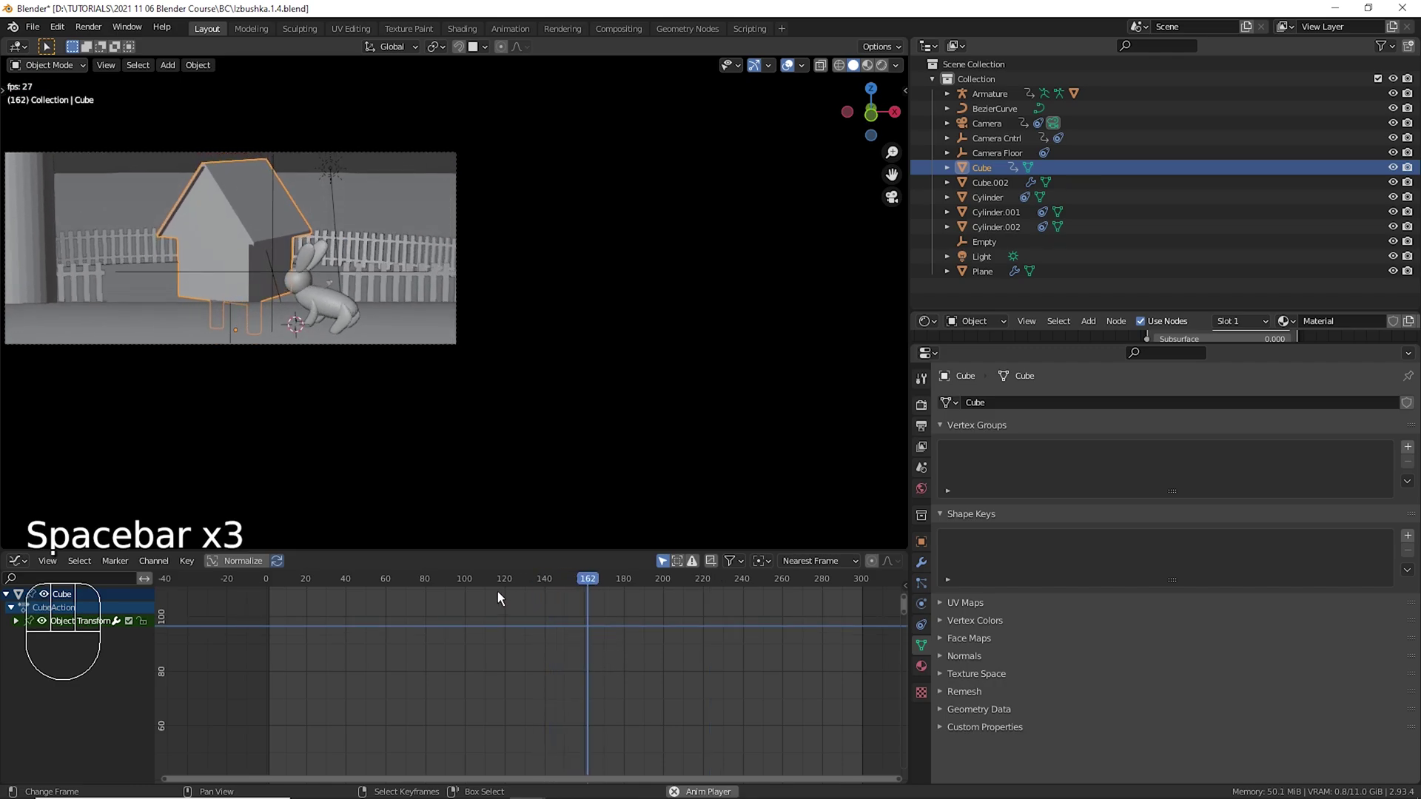
Stop the camera-view playback and scrub the timeline to about frame 221.
{"action": "key", "text": "space"}
{"action": "left_click_drag", "start_coordinate": [628, 661], "coordinate": [249, 347]}
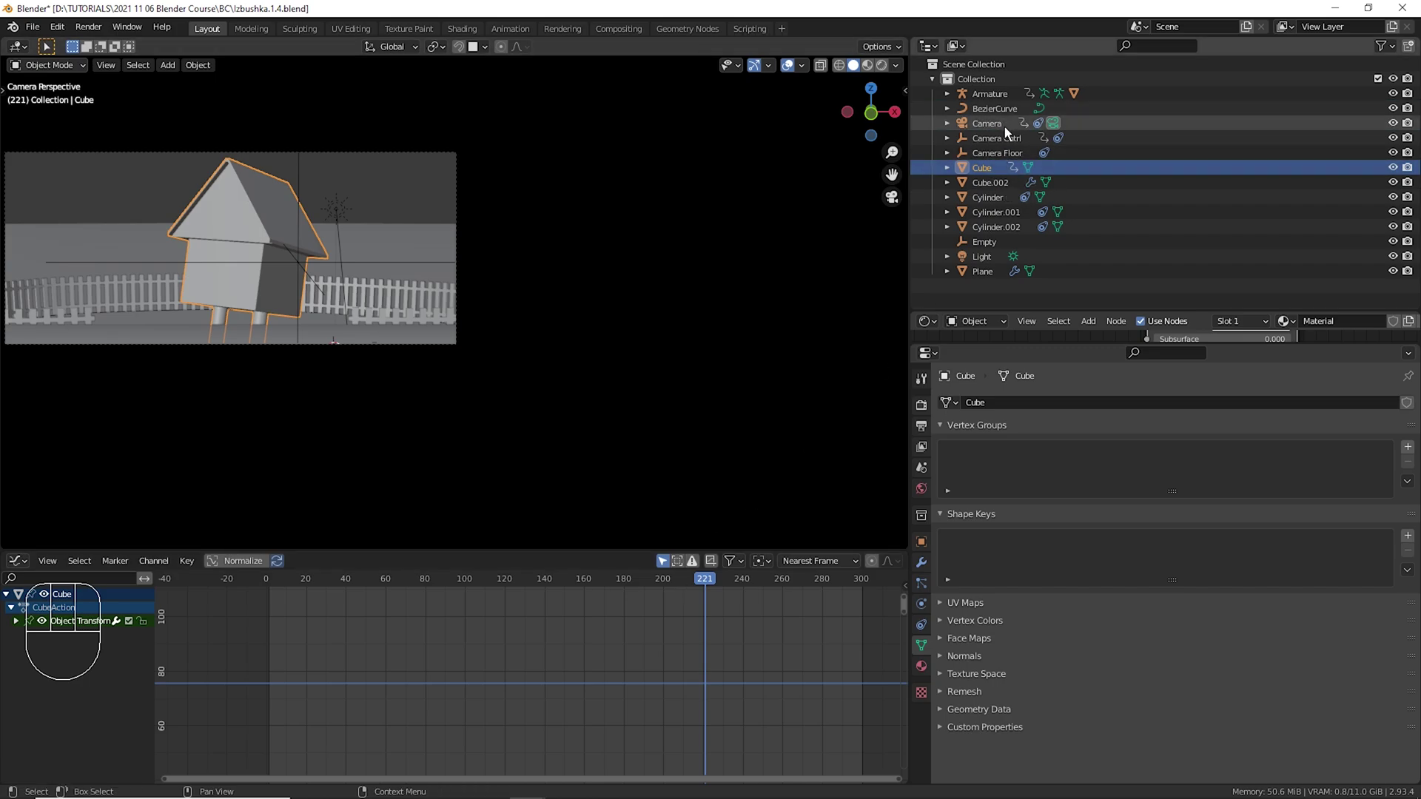
Select Camera Cntrl and move its keyframe near frame 290 along the timeline.
{"action": "left_click", "coordinate": [1005, 137]}
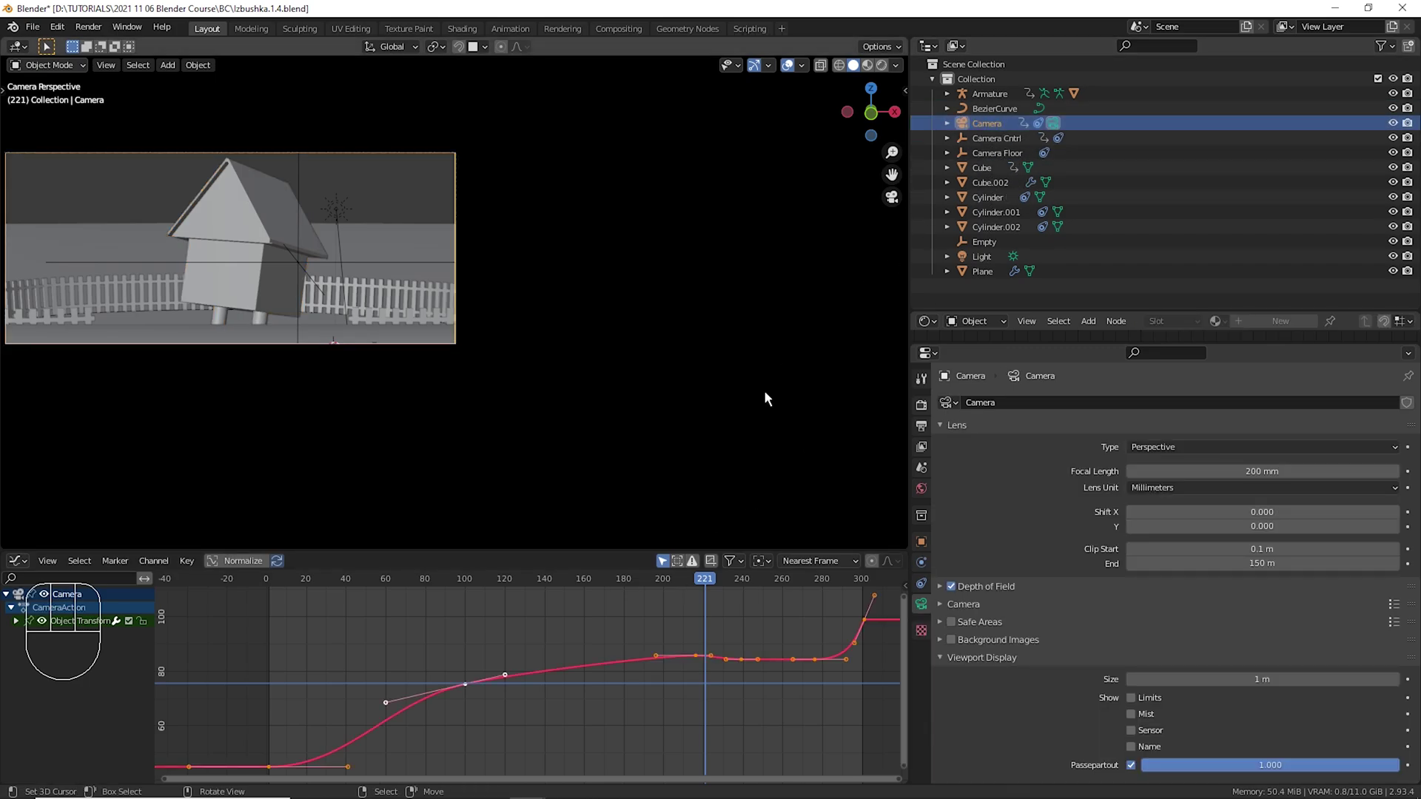
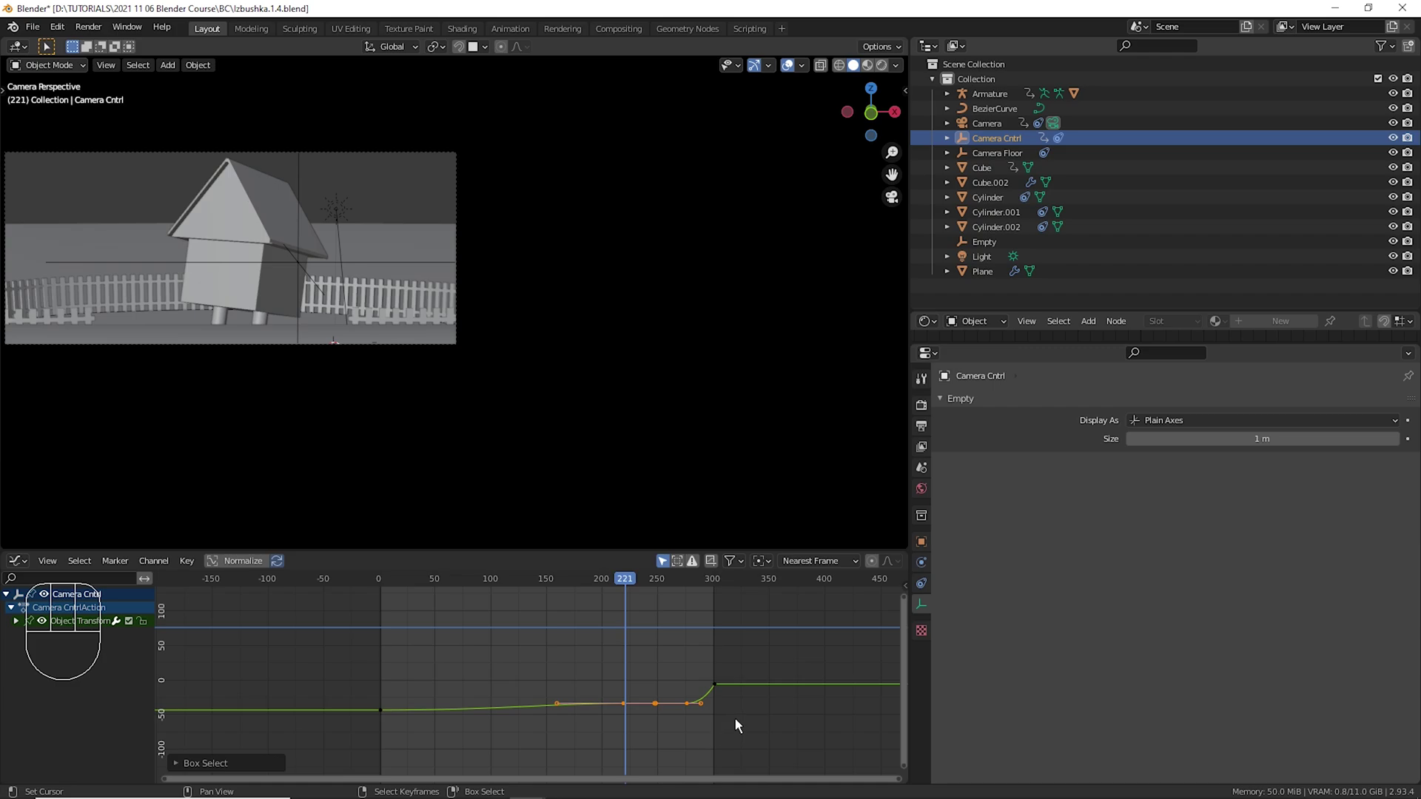
{"action": "key", "text": "g"}
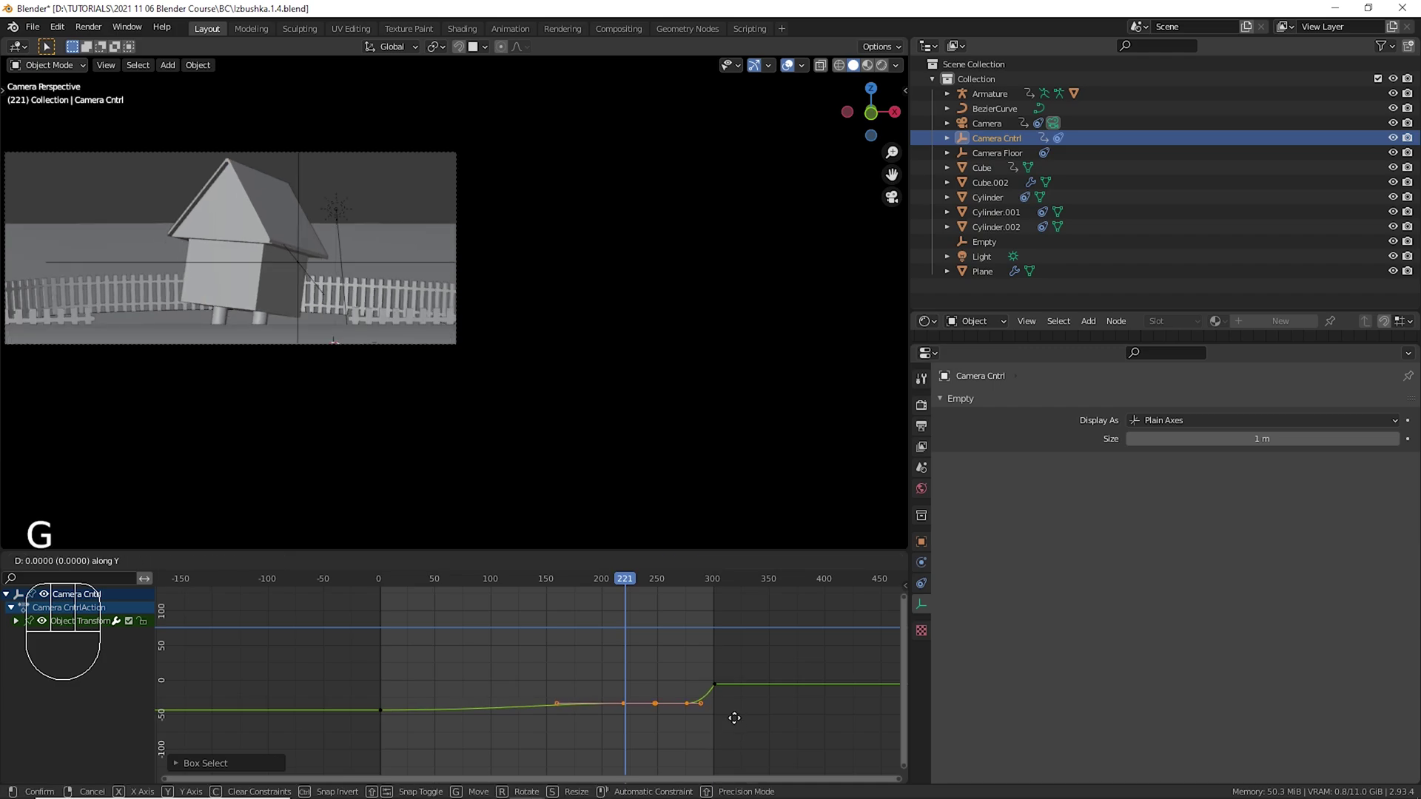
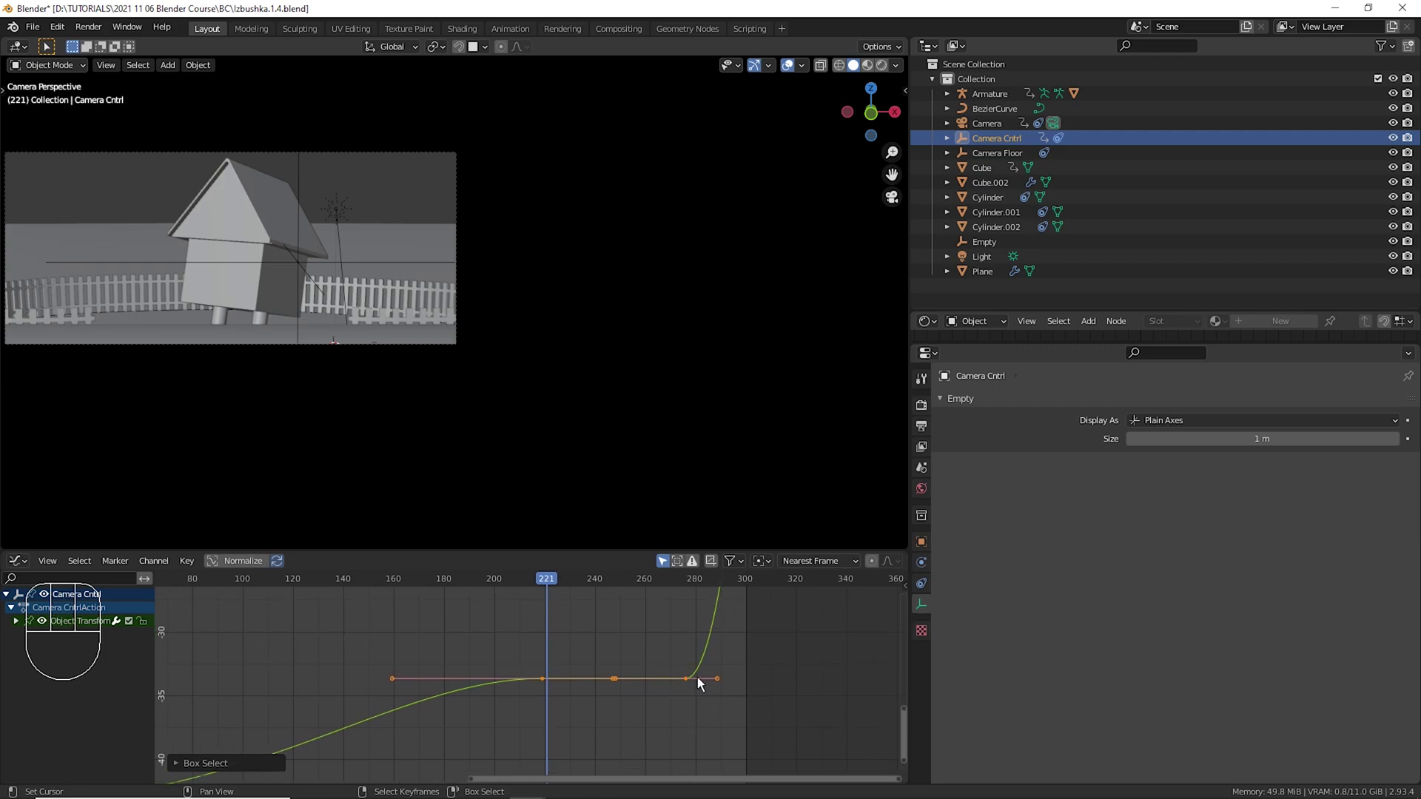
{"action": "key", "text": "g"}
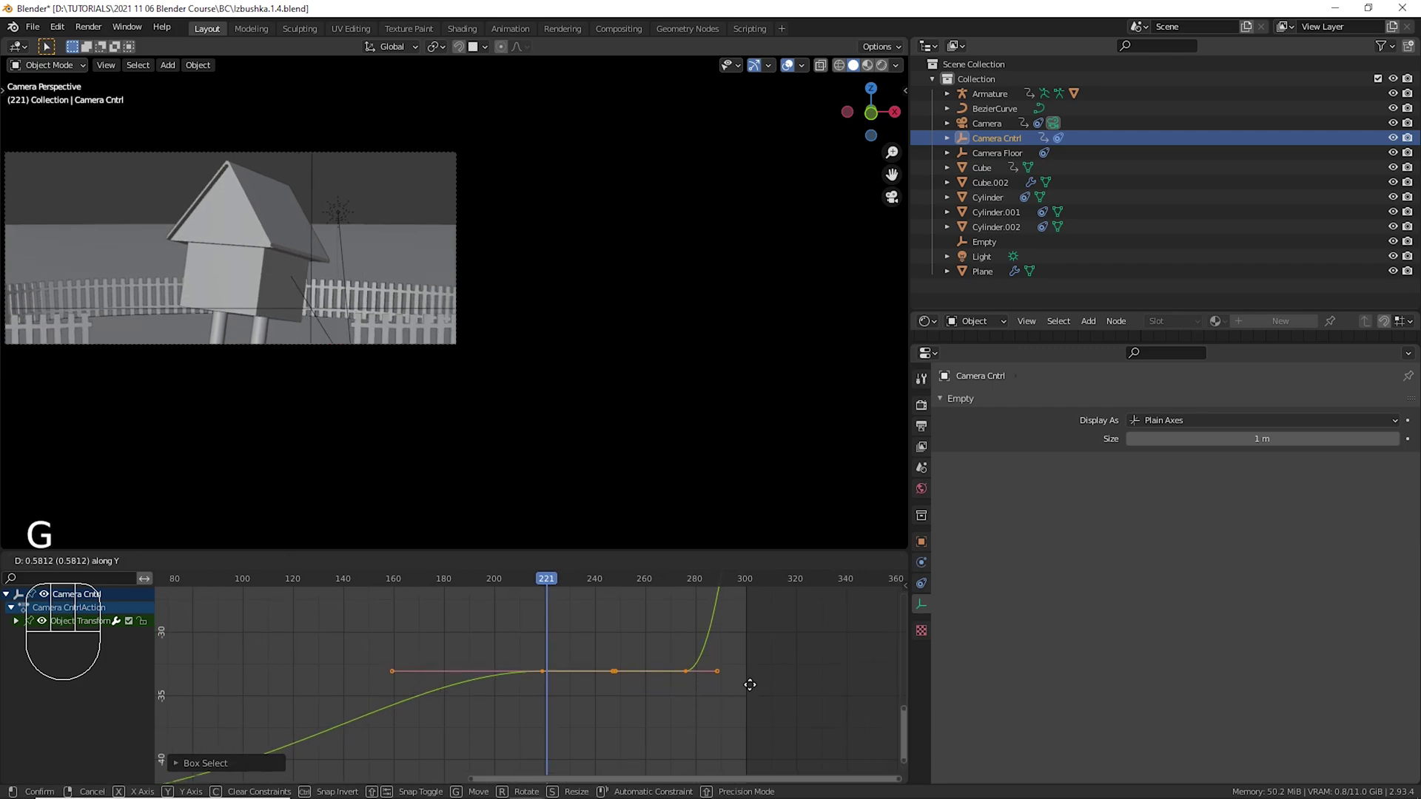
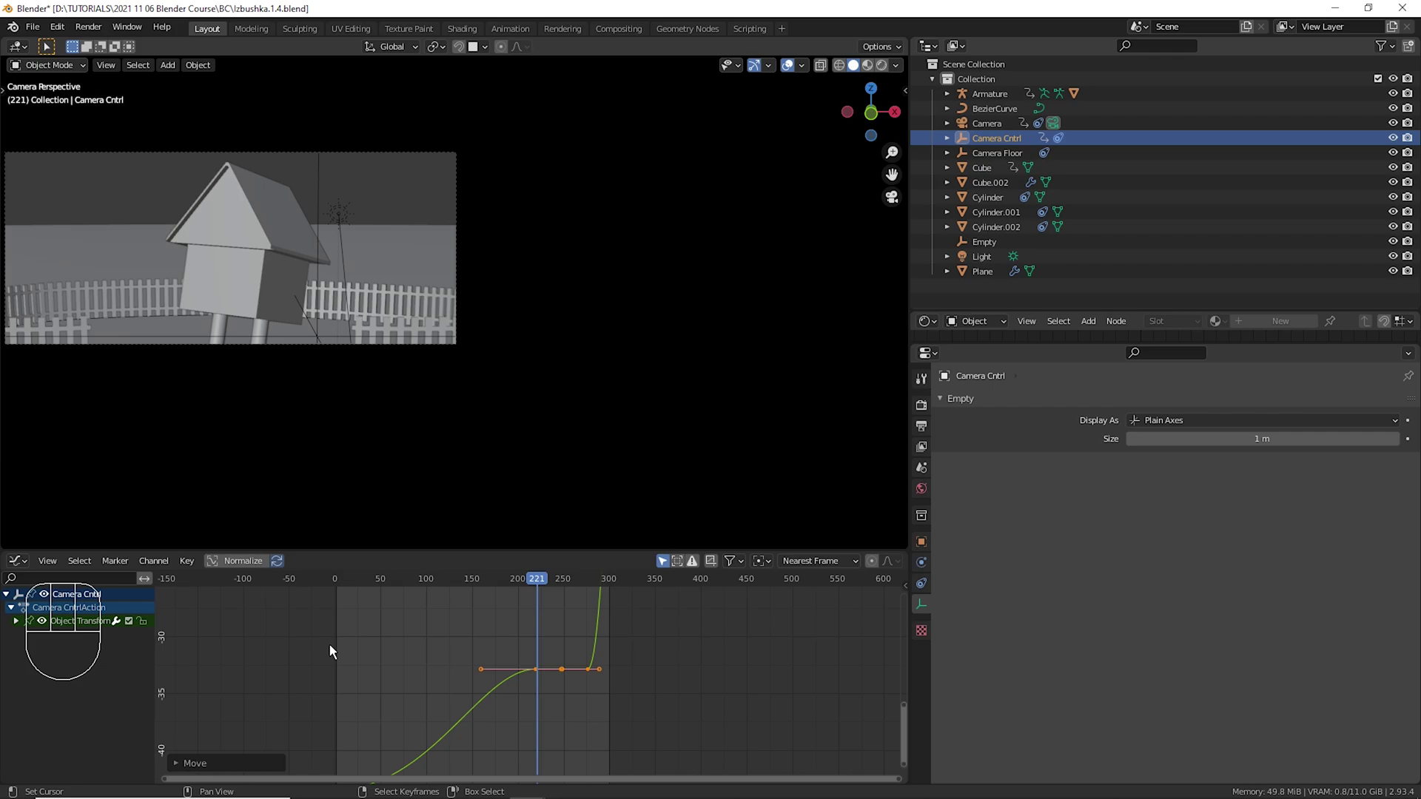
{"action": "left_click_drag", "start_coordinate": [346, 651], "coordinate": [534, 699]}
Play back briefly to check the retimed move and scrub back to frame 220.
{"action": "key", "text": "space"}
{"action": "key", "text": "space"}
{"action": "left_click_drag", "start_coordinate": [534, 677], "coordinate": [646, 543]}
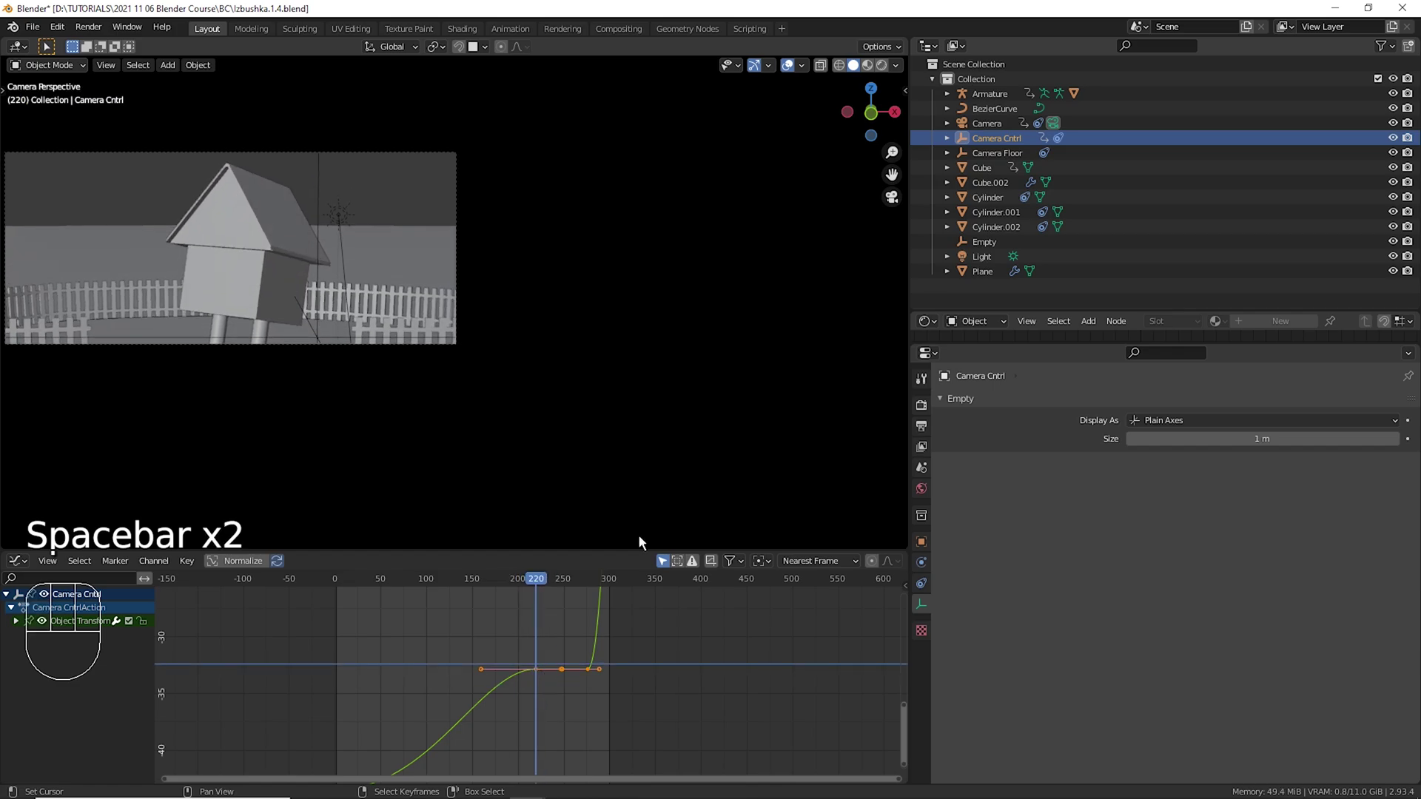
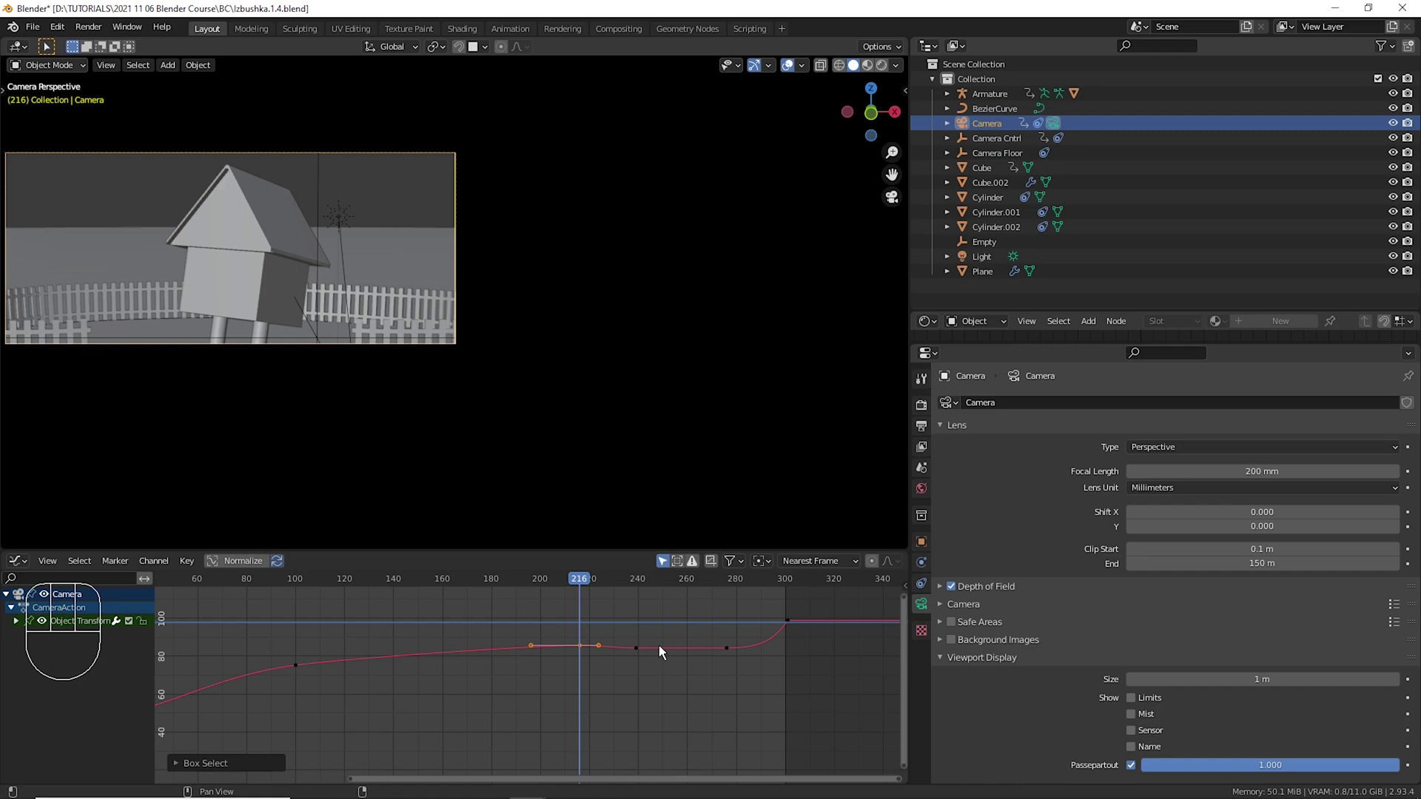
Slide the Camera keyframes near frames 225–245 to new frames, ending at frame 239.
{"action": "key", "text": "g"}
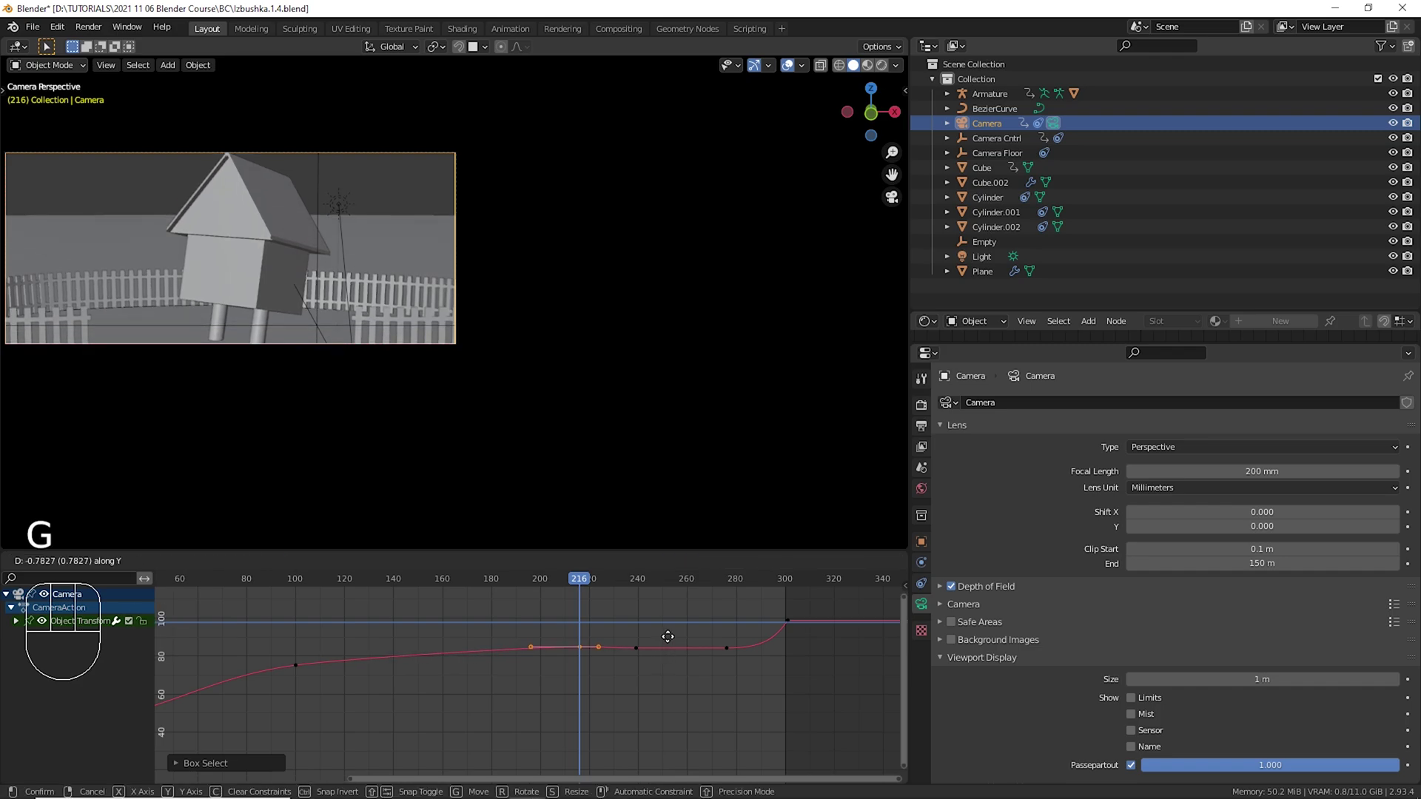
{"action": "left_click_drag", "start_coordinate": [302, 645], "coordinate": [651, 665]}
{"action": "key", "text": "g"}
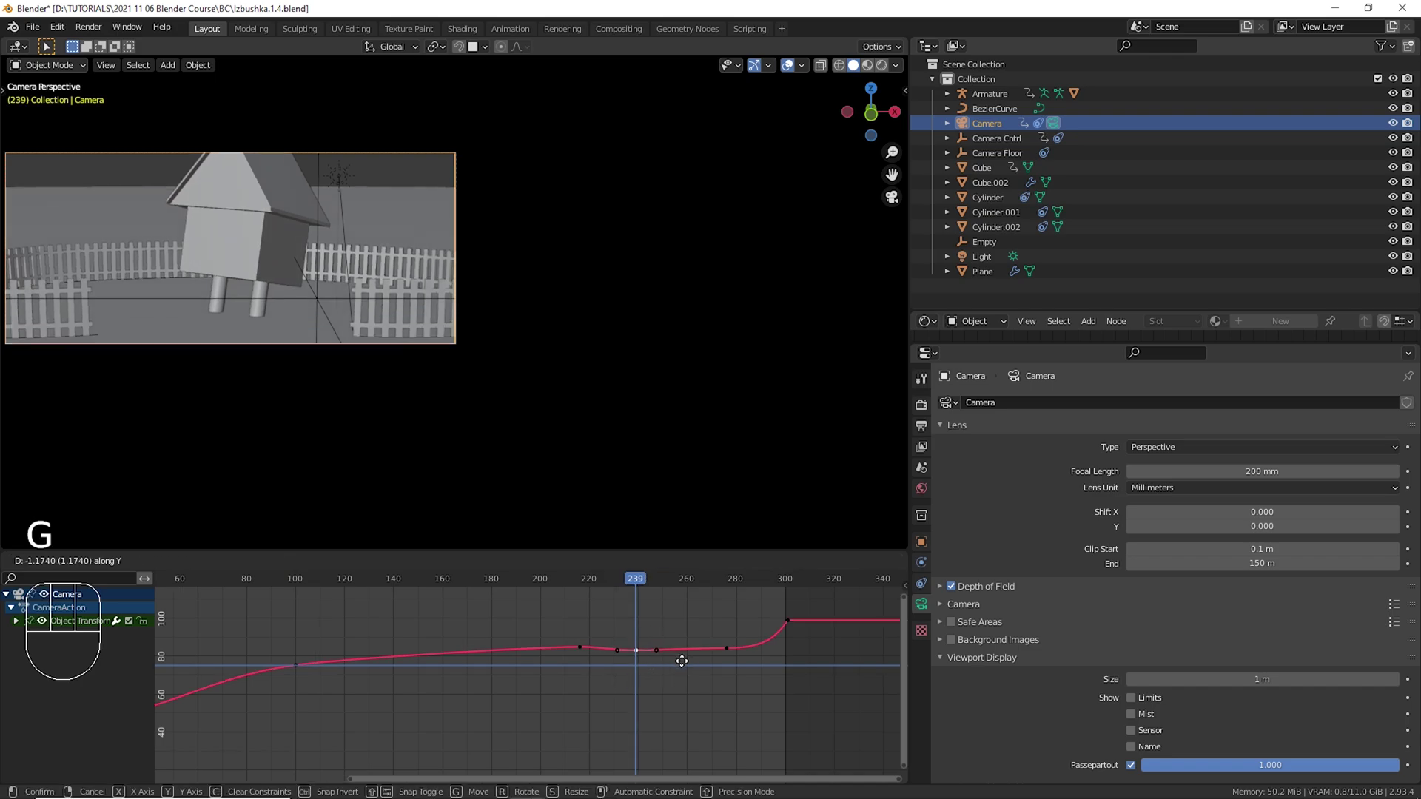
{"action": "left_click_drag", "start_coordinate": [542, 634], "coordinate": [636, 624]}
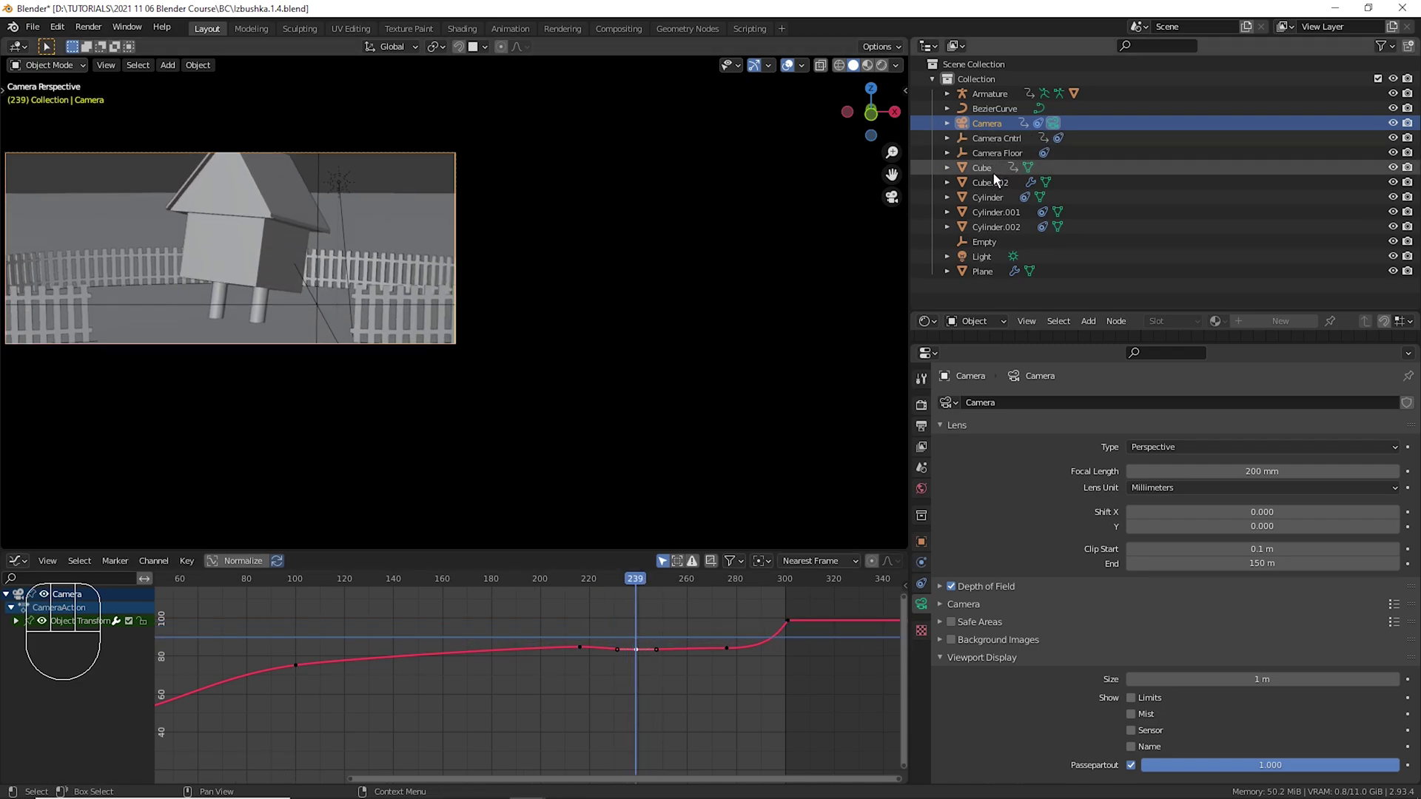
Give the Cube a pose tilted around local Y and raised along local Z, keyed at frame 239.
{"action": "left_click", "coordinate": [997, 180]}
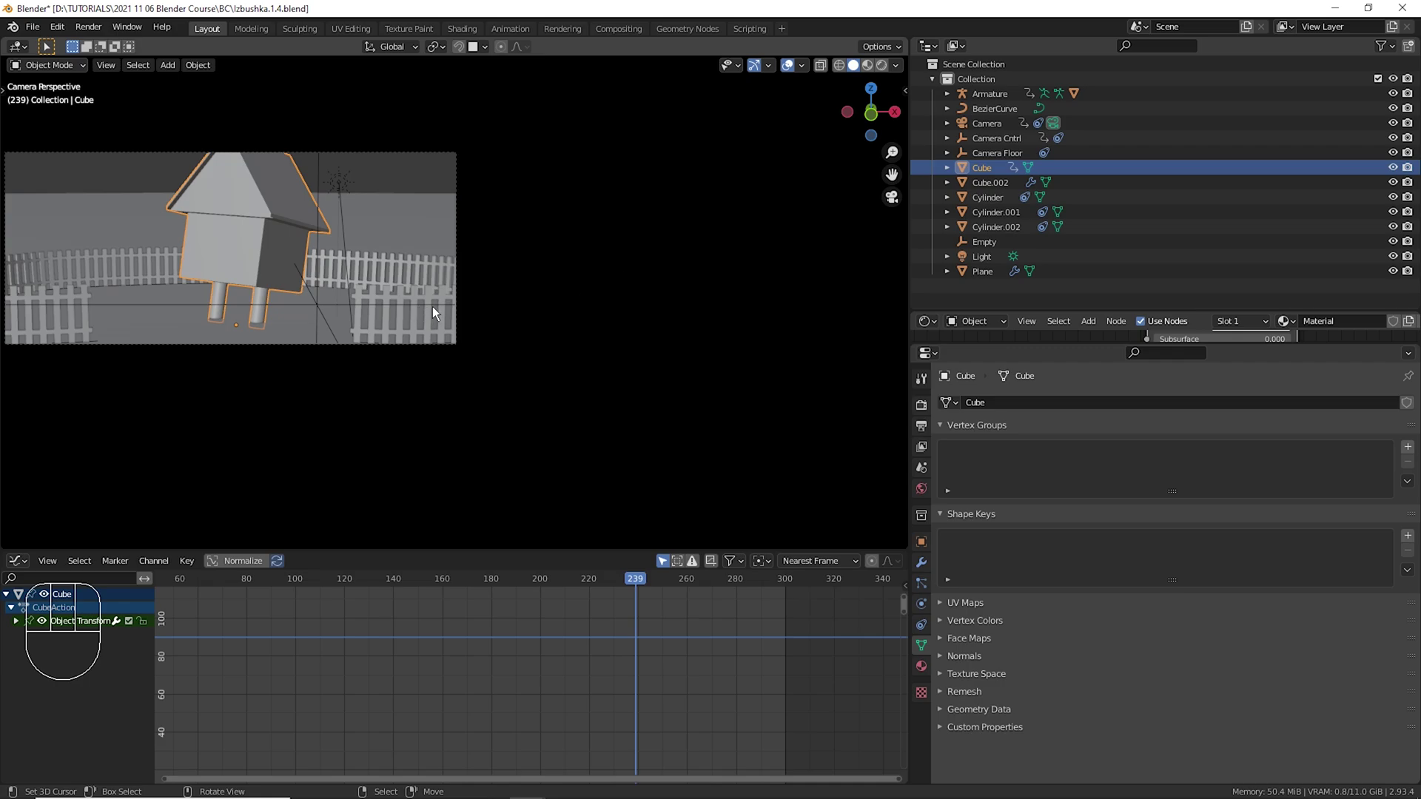
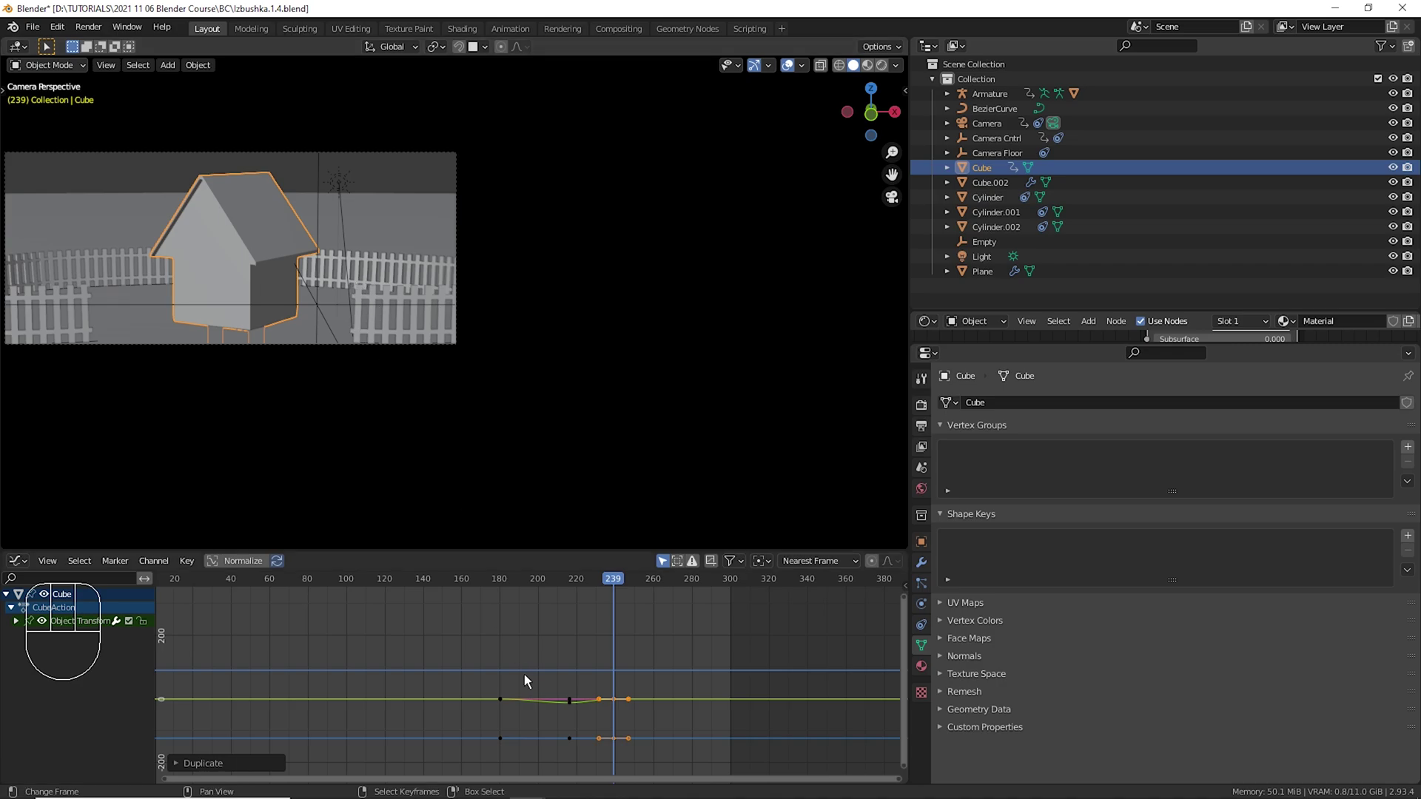
{"action": "left_click_drag", "start_coordinate": [513, 683], "coordinate": [625, 706]}
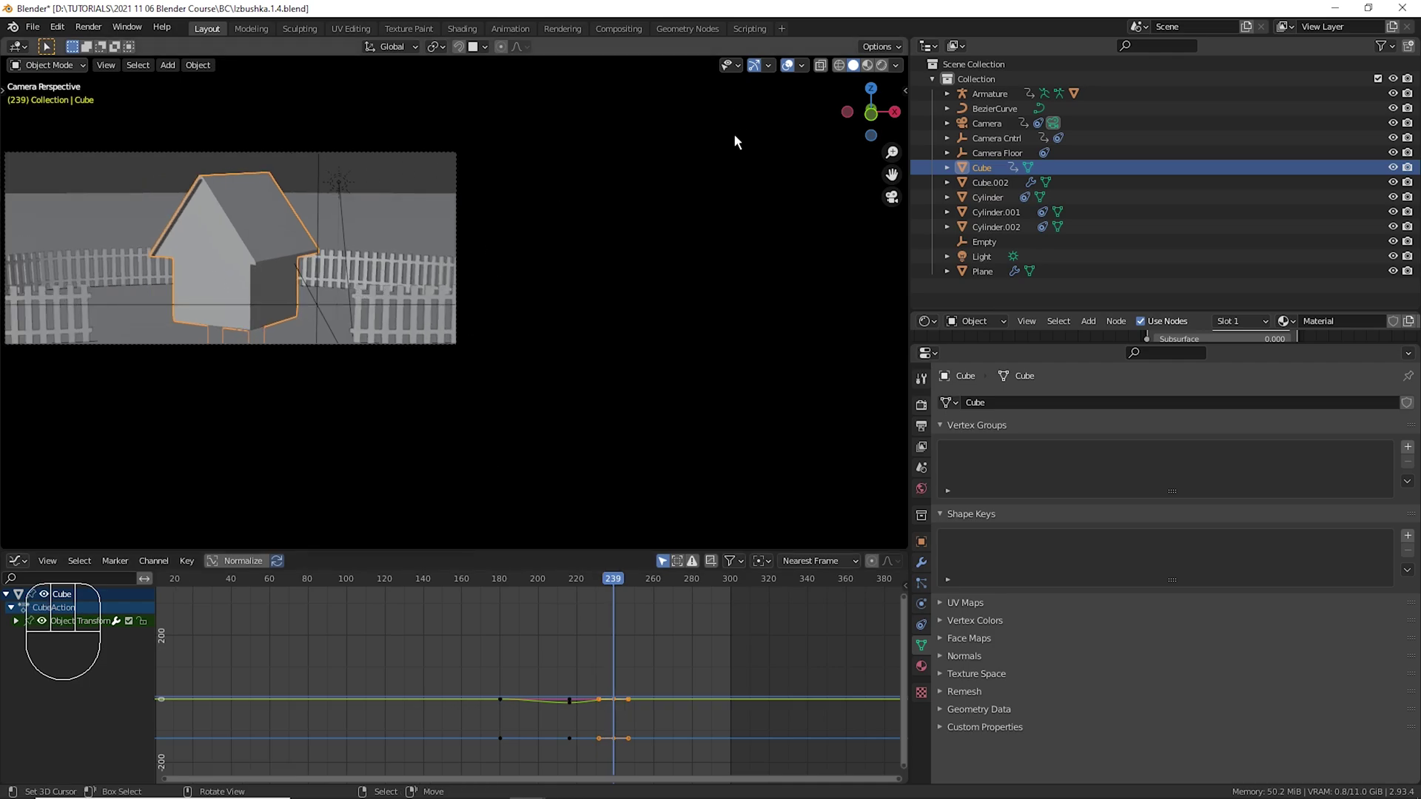
{"action": "left_click_drag", "start_coordinate": [415, 56], "coordinate": [513, 304]}
{"action": "key", "text": "r"}
{"action": "key", "text": "r"}
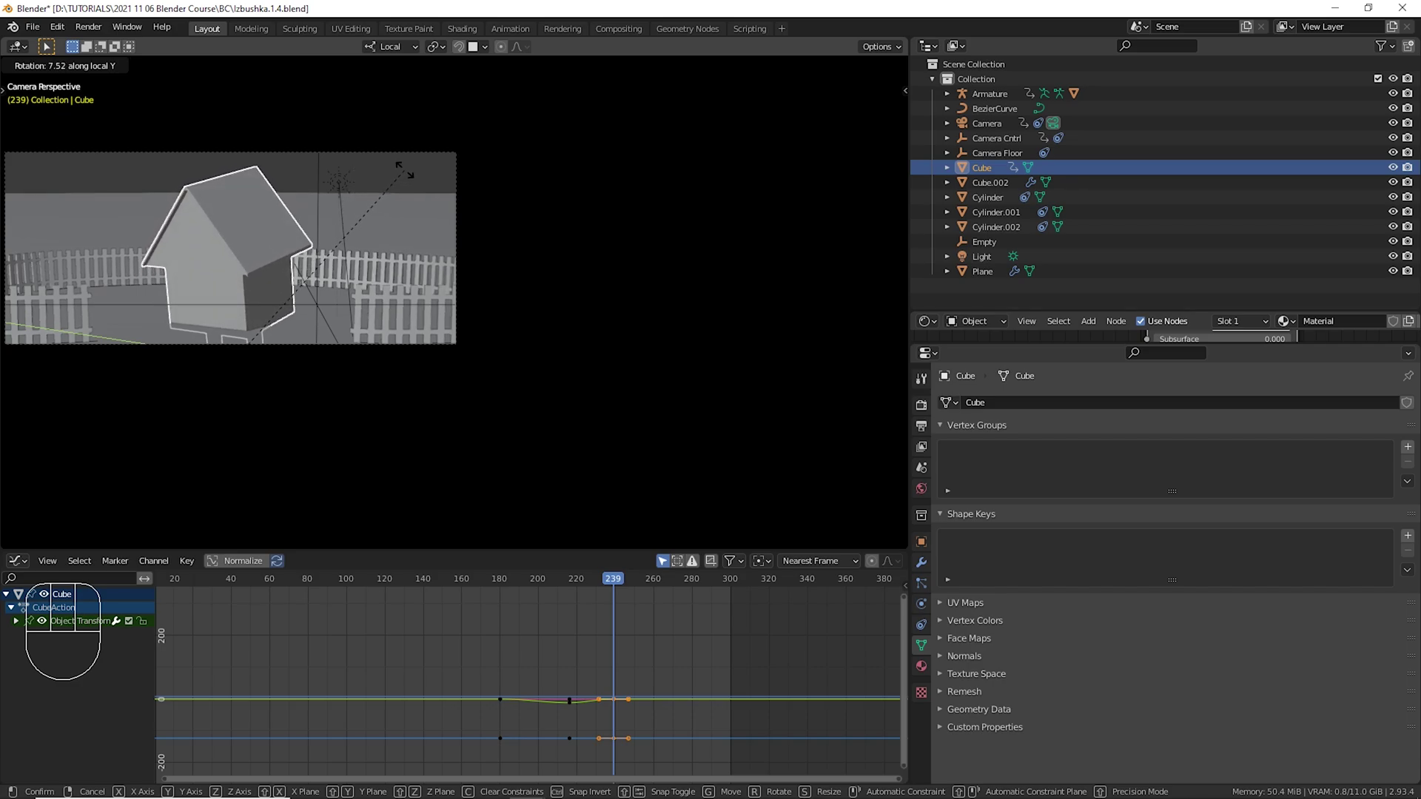
{"action": "key", "text": "g"}
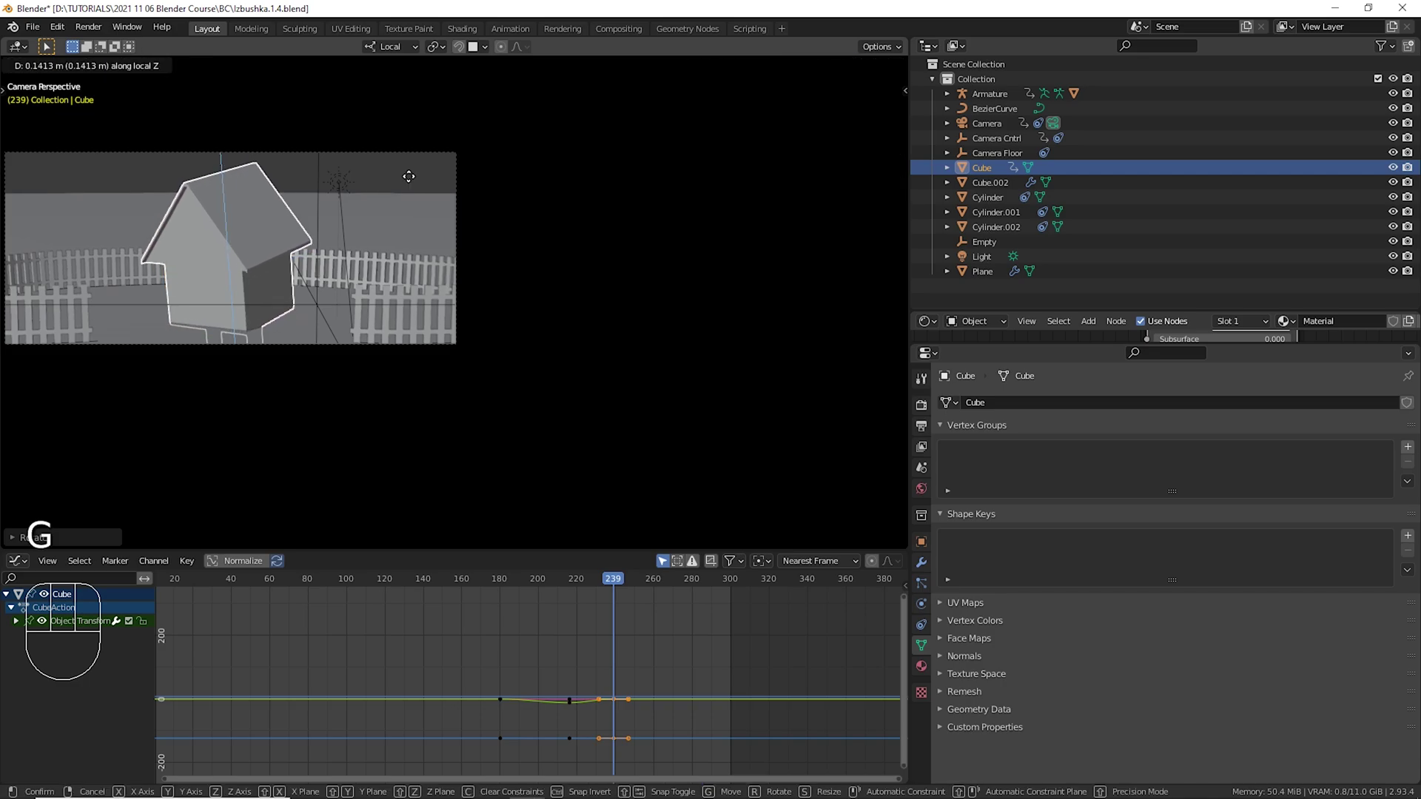
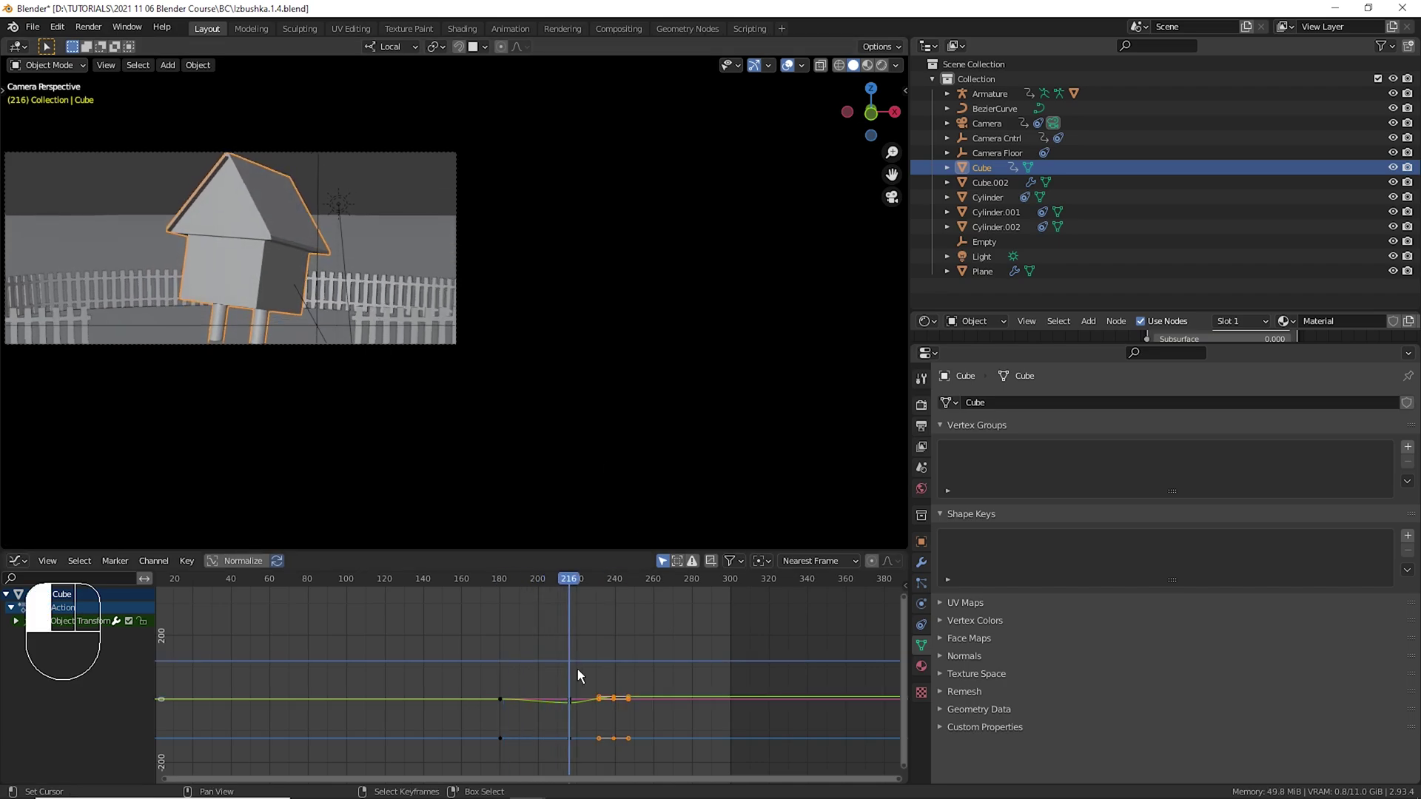
{"action": "key", "text": "space"}
{"action": "key", "text": "space"}
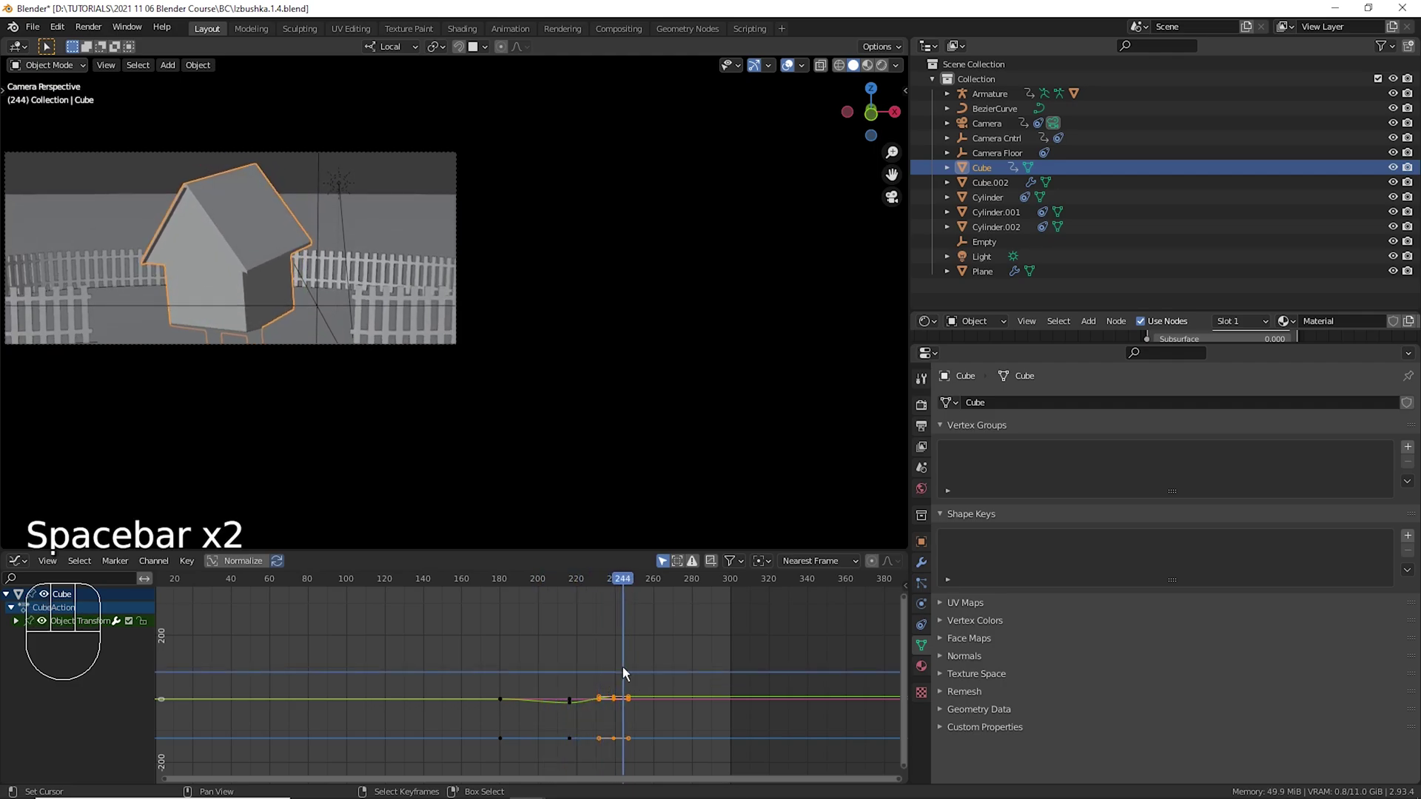
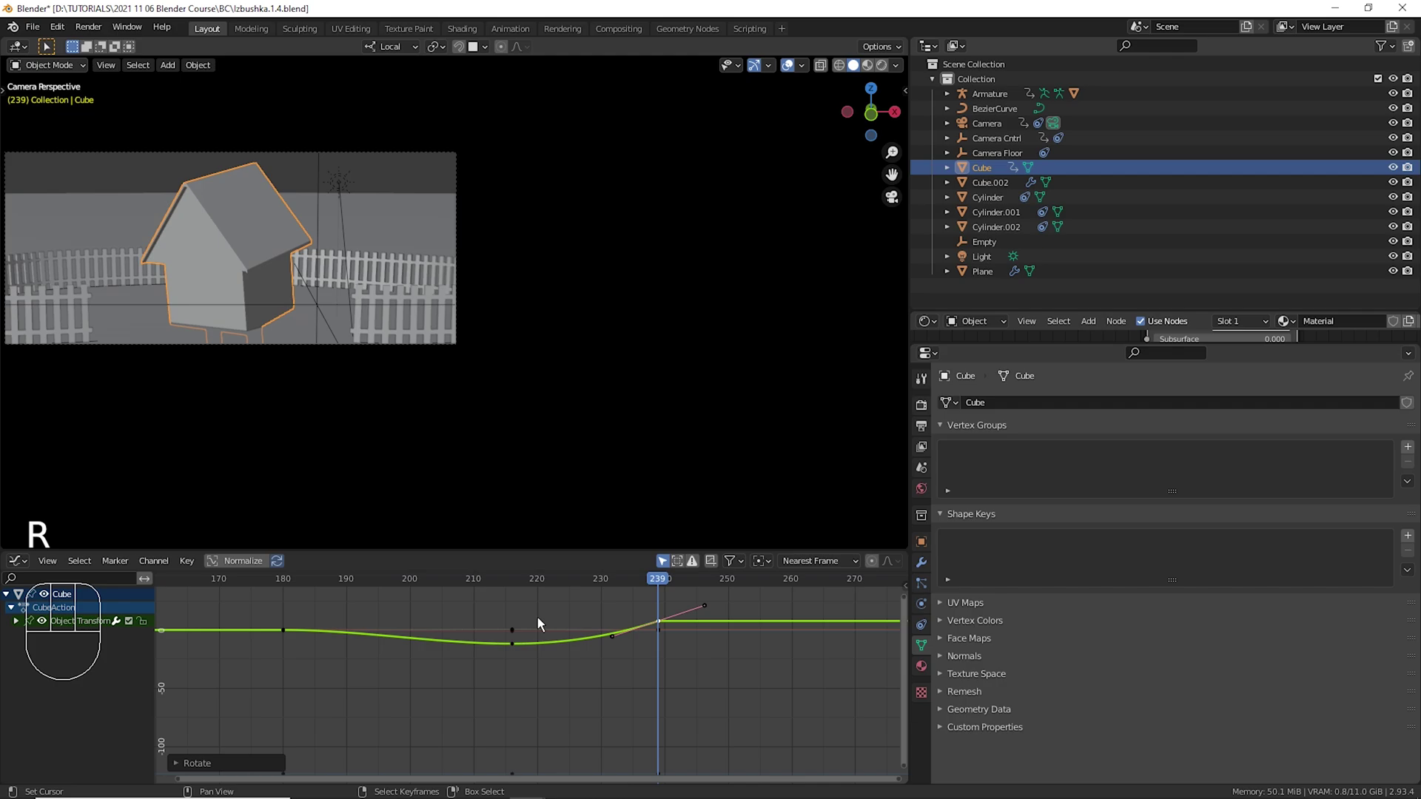
Bend a handle on the Cube's curve and replay the ramp several times to check it.
{"action": "left_click_drag", "start_coordinate": [516, 622], "coordinate": [672, 649]}
{"action": "right_click", "coordinate": [675, 638]}
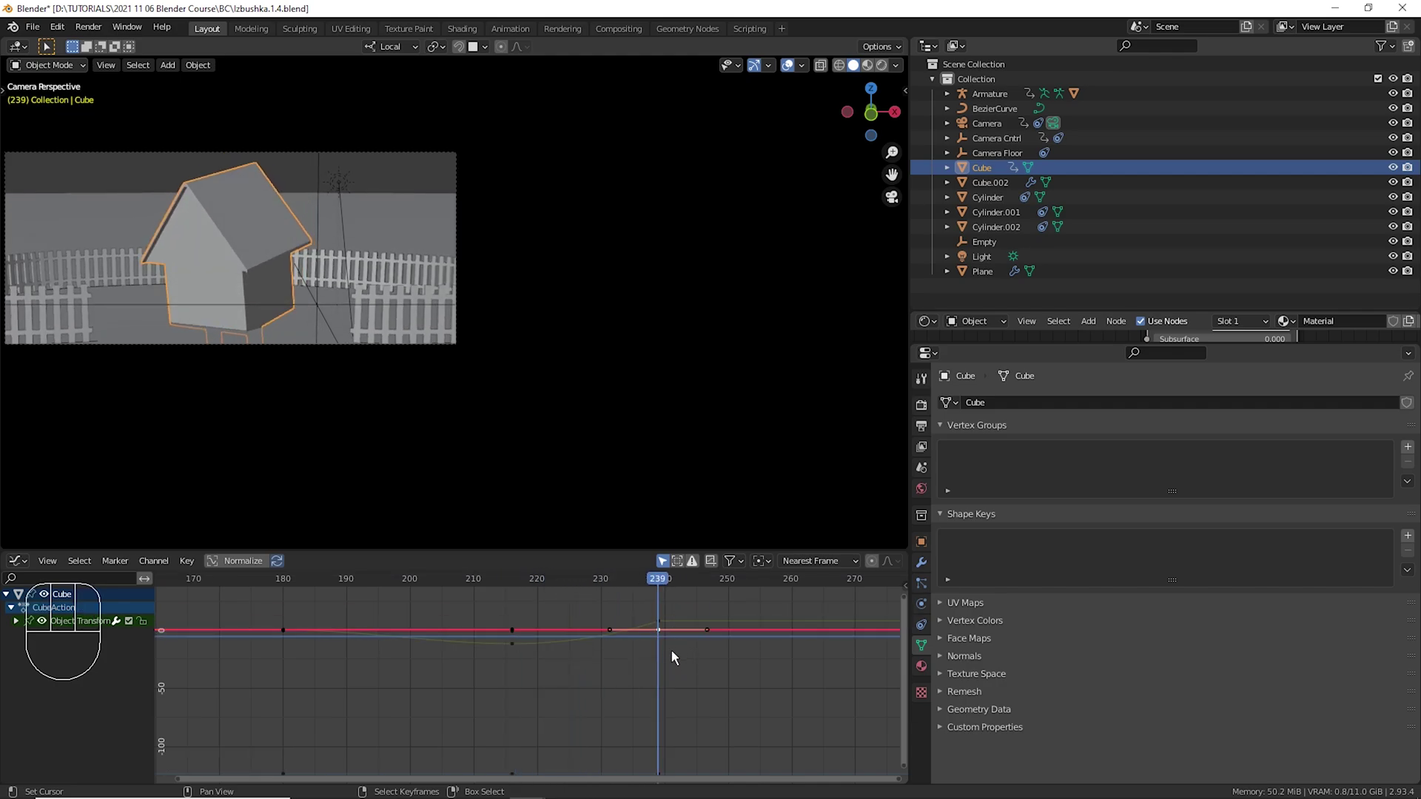
{"action": "key", "text": "KP_Decimal"}
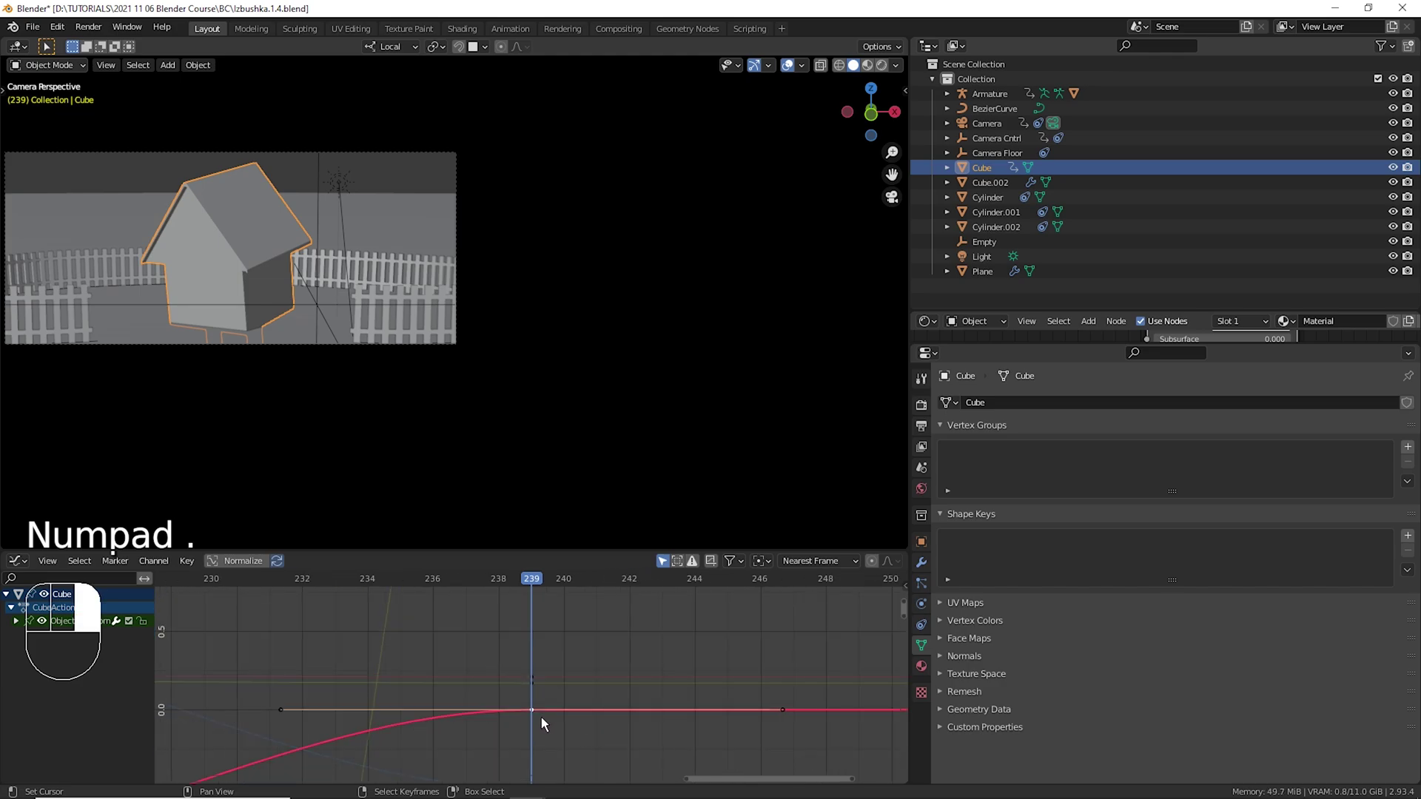
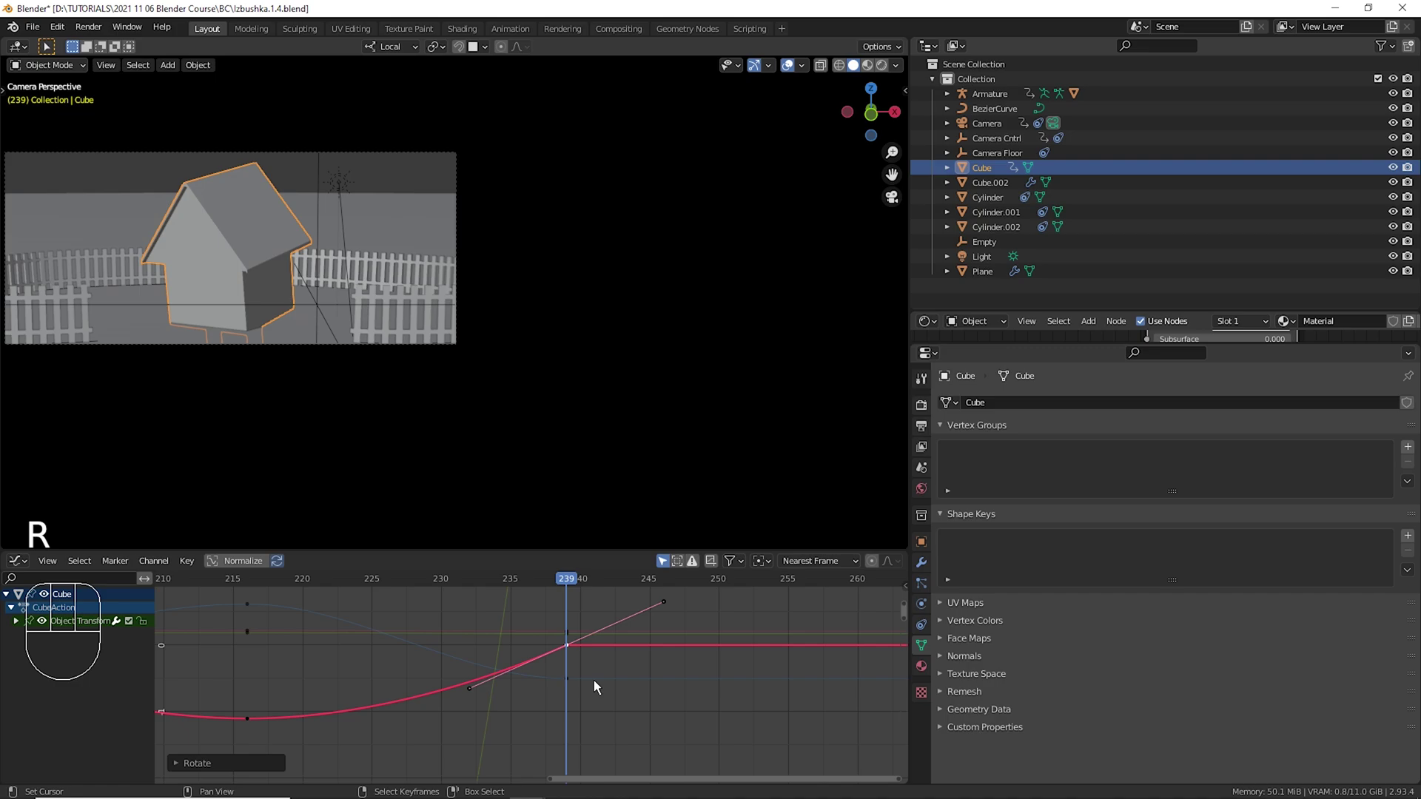
{"action": "right_click", "coordinate": [582, 687]}
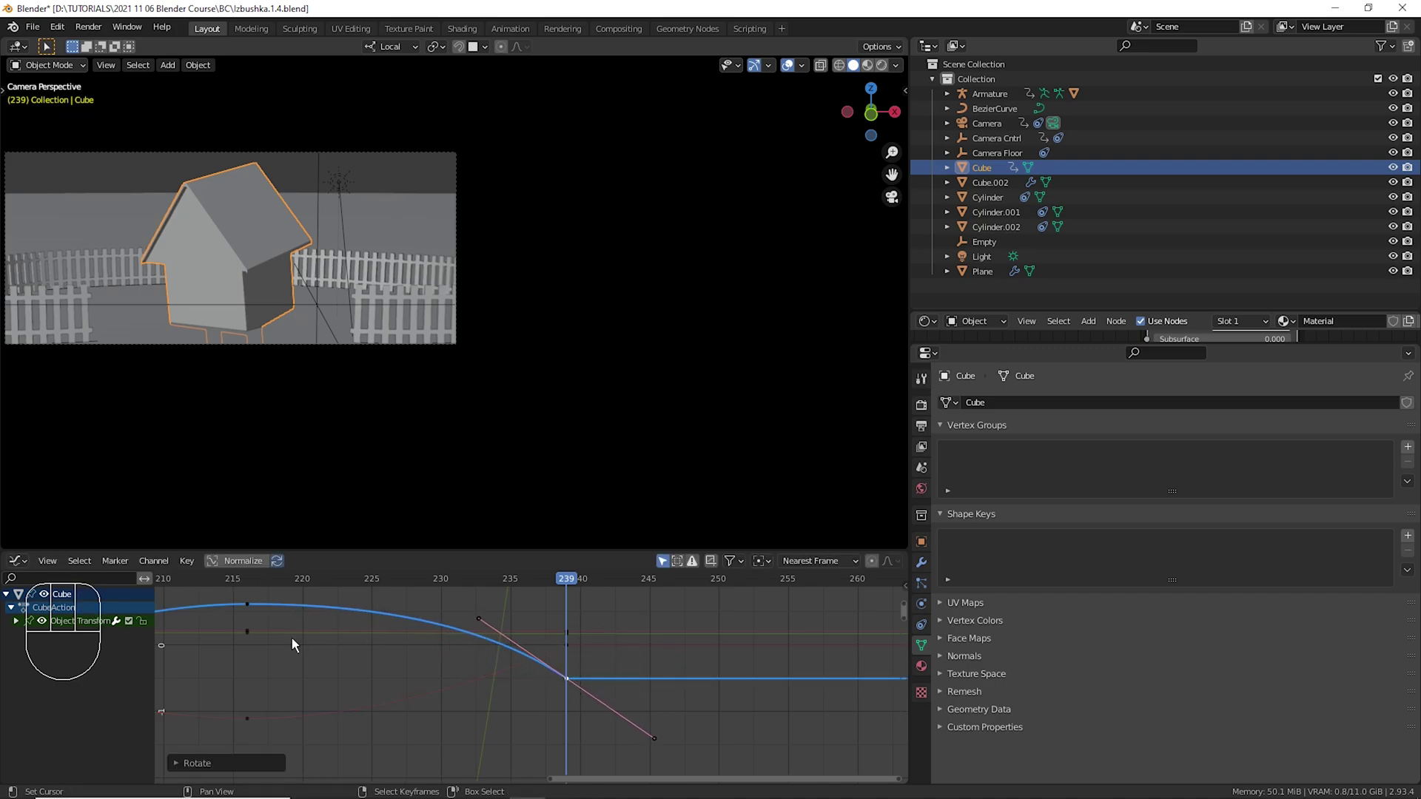
{"action": "left_click", "coordinate": [257, 632]}
{"action": "key", "text": "space"}
{"action": "key", "text": "space"}
{"action": "left_click", "coordinate": [270, 640]}
{"action": "key", "text": "space"}
{"action": "key", "text": "space"}
{"action": "left_click", "coordinate": [274, 634]}
{"action": "key", "text": "space"}
{"action": "key", "text": "space"}
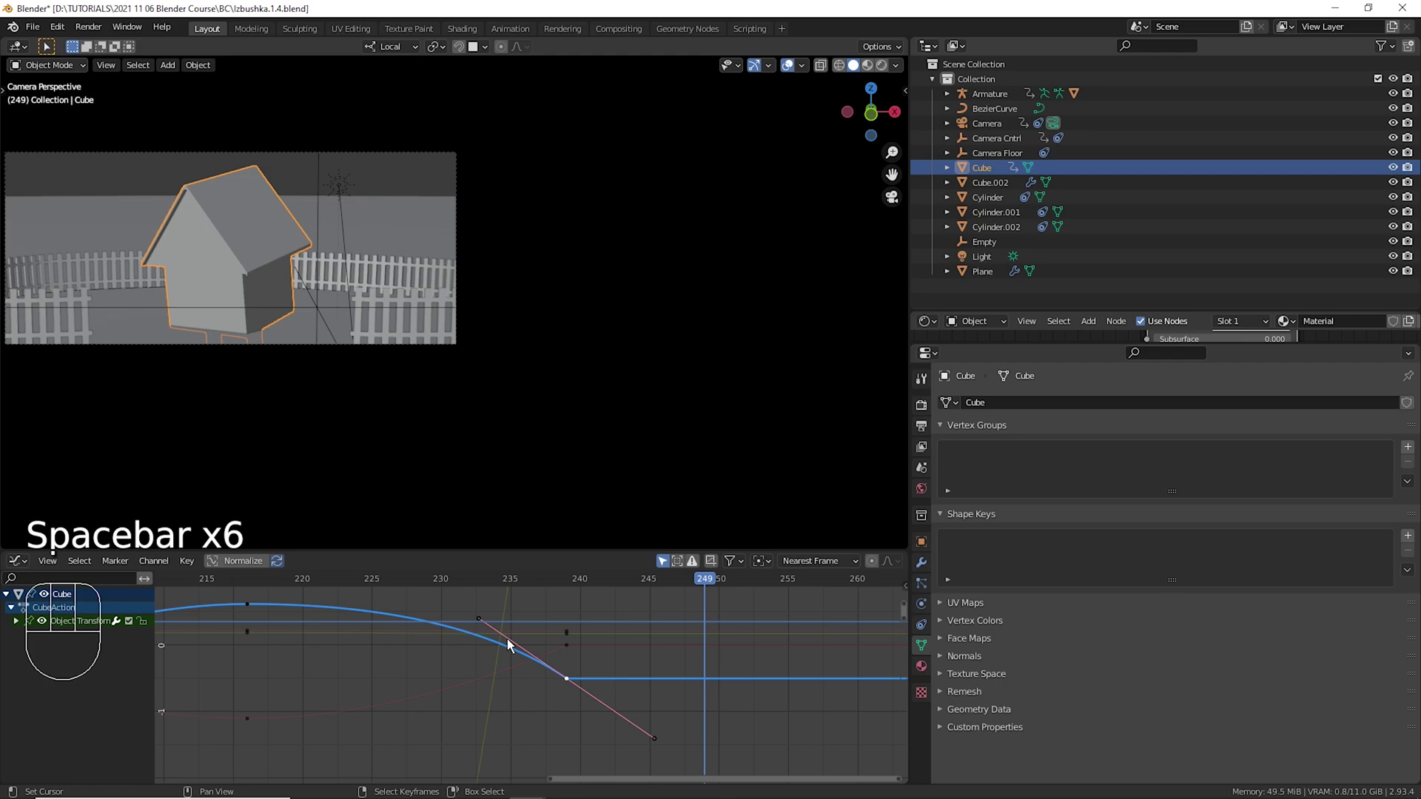
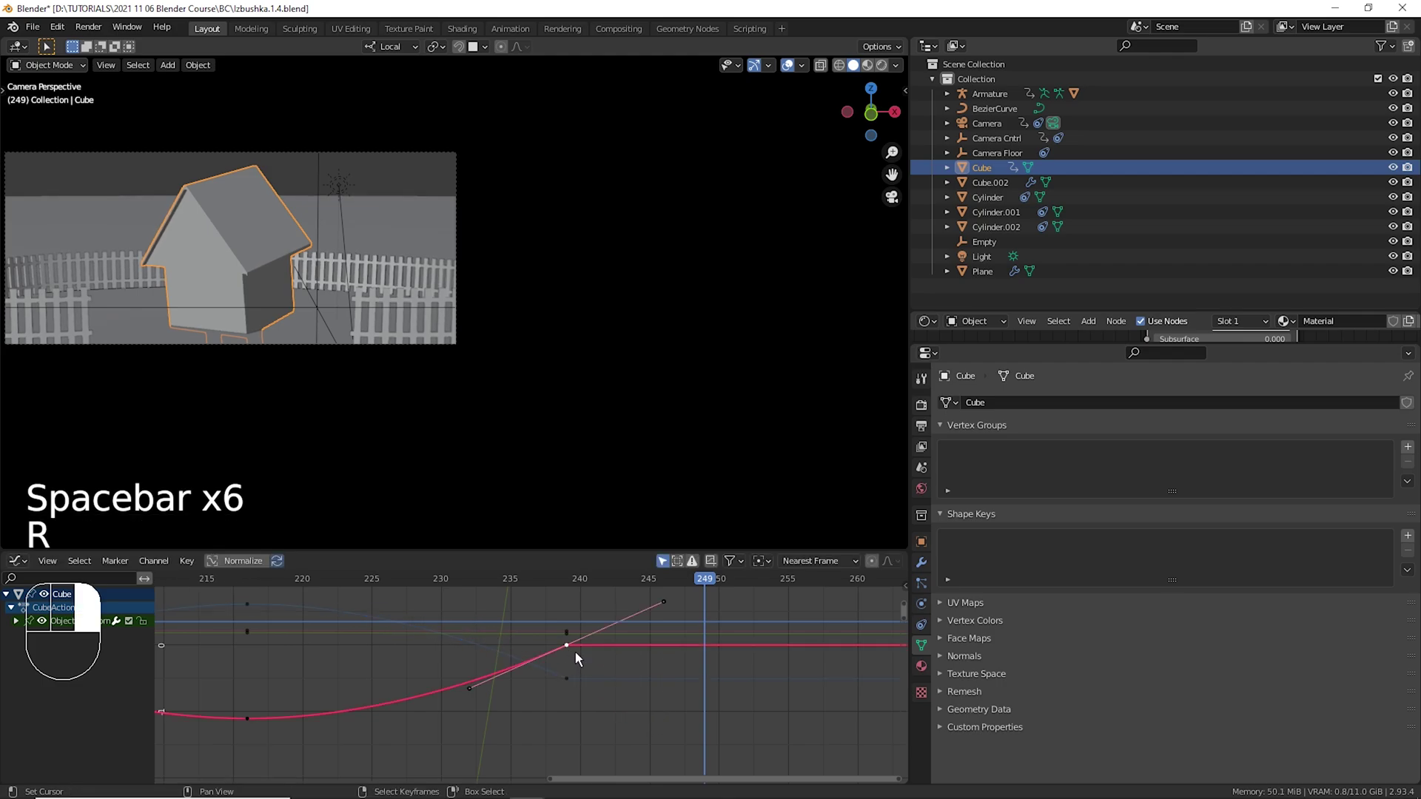
Rotate the keyframe handle near frame 240 to smooth the curve's easing.
{"action": "key", "text": "r"}
{"action": "key", "text": "r"}
{"action": "right_click", "coordinate": [578, 690]}
{"action": "key", "text": "r"}
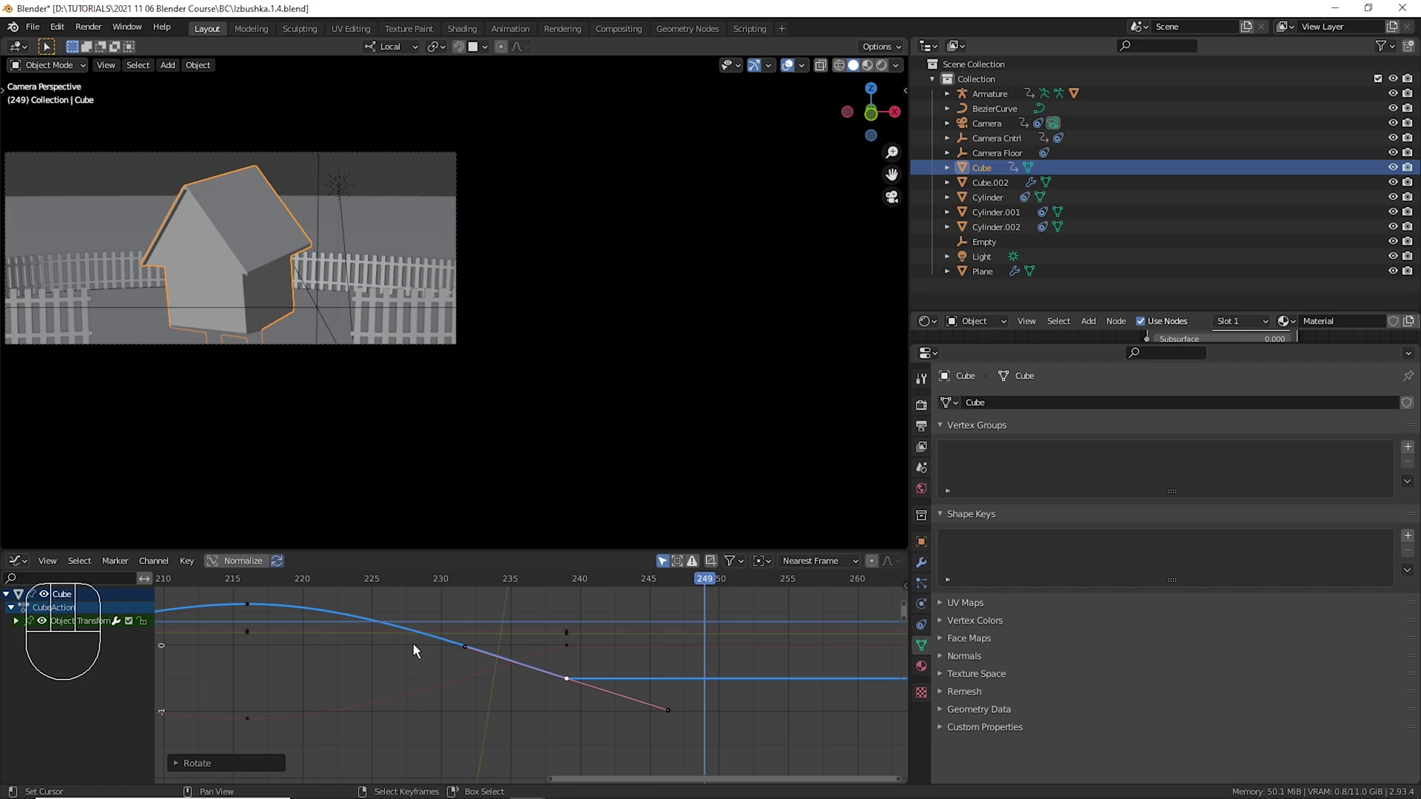
{"action": "key", "text": "r"}
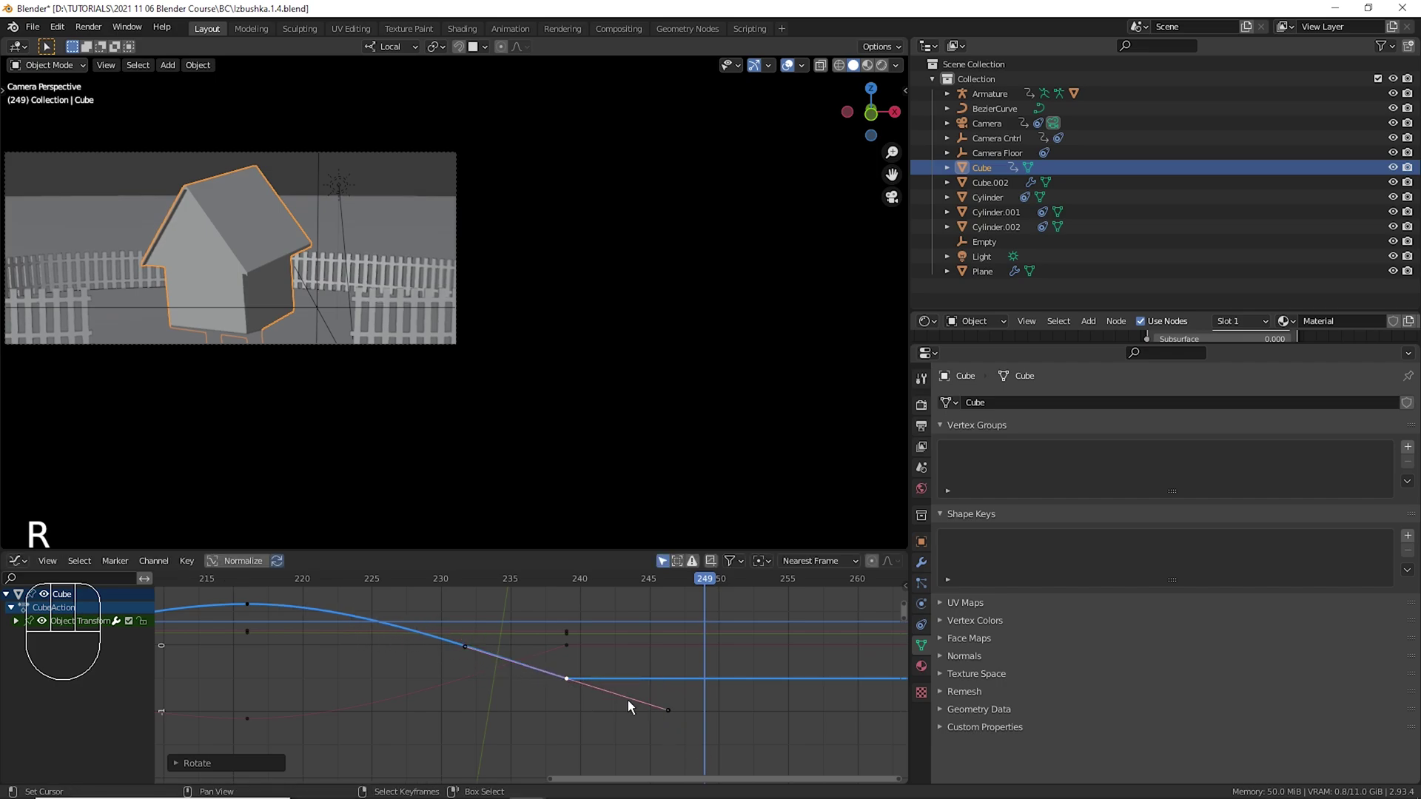
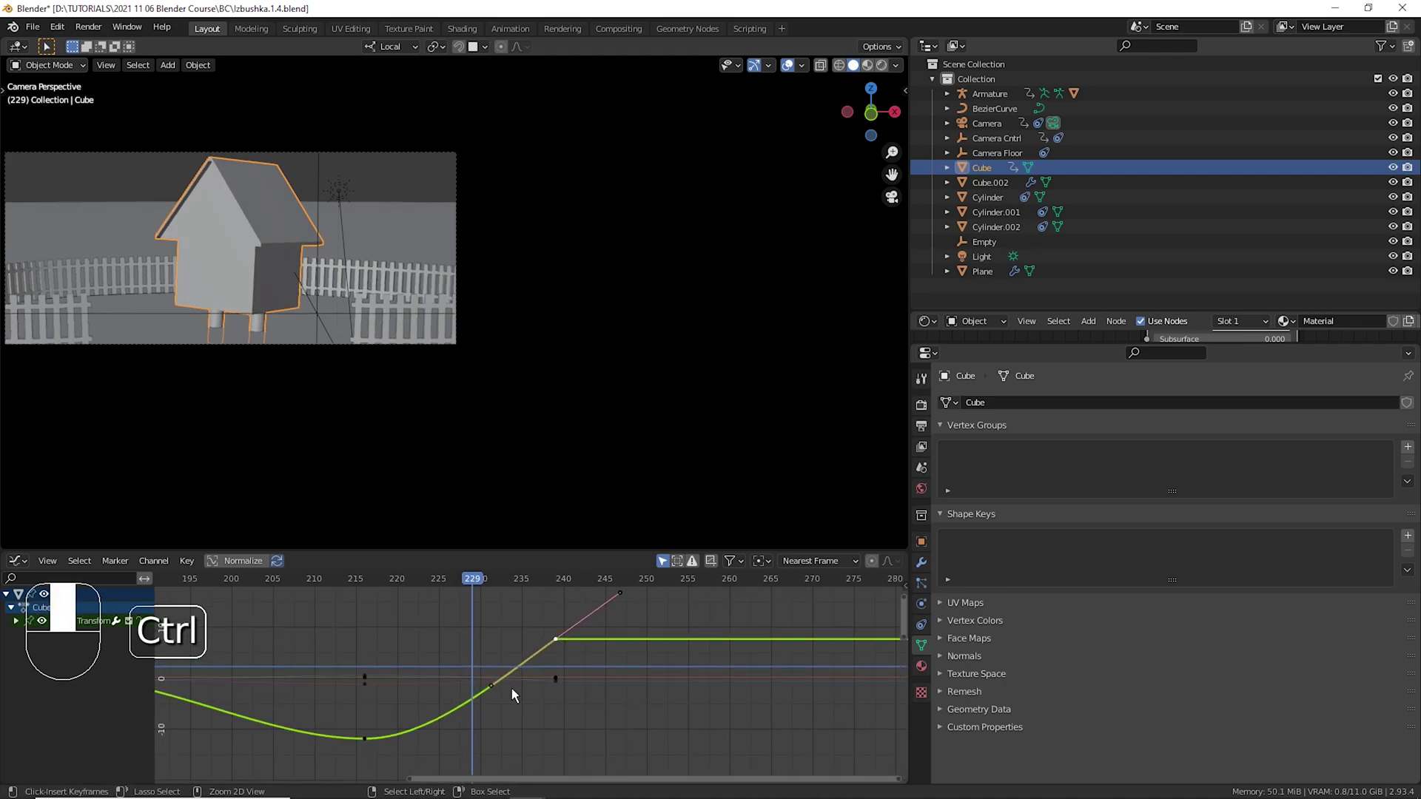
Play back the shake, then undo the last handle changes.
{"action": "left_click", "coordinate": [376, 655]}
{"action": "key", "text": "space"}
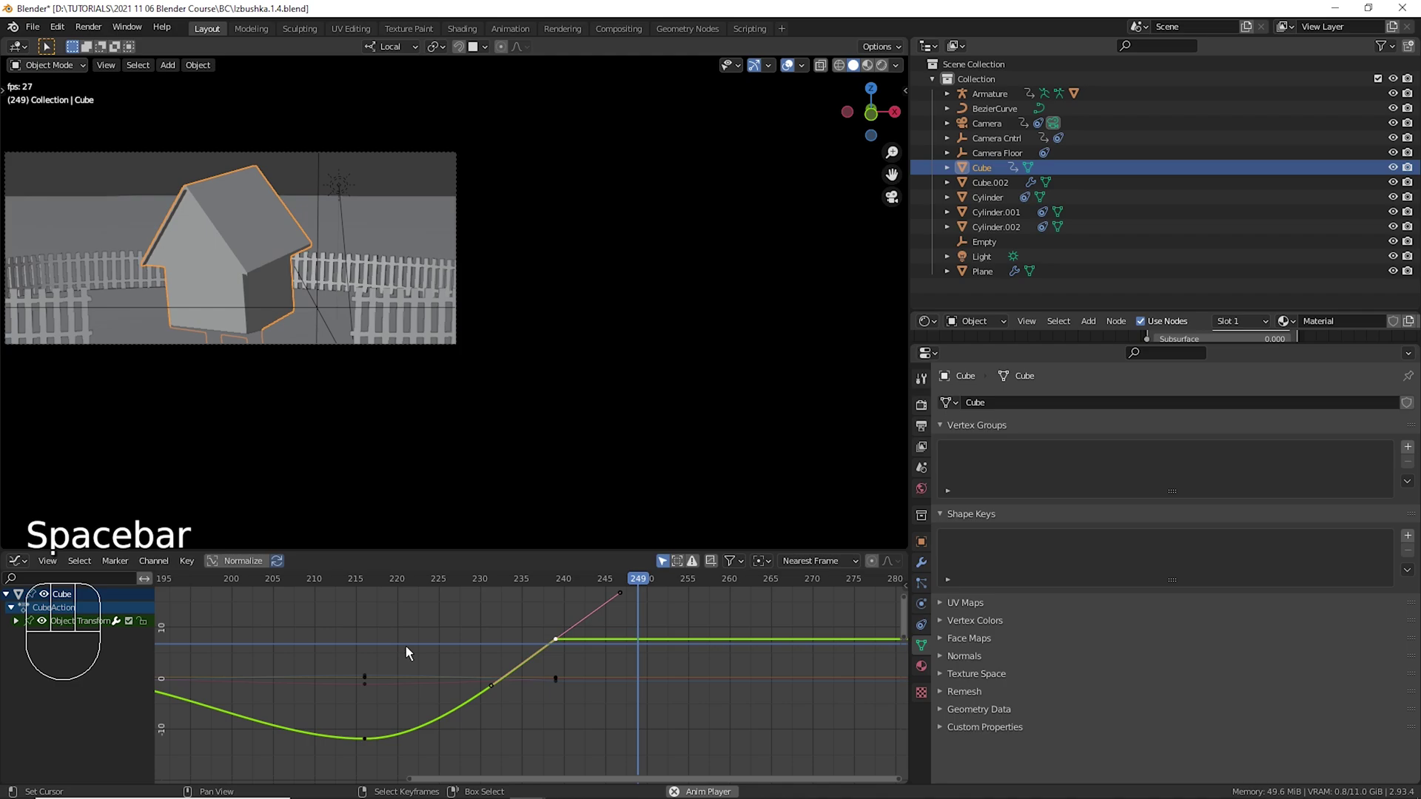
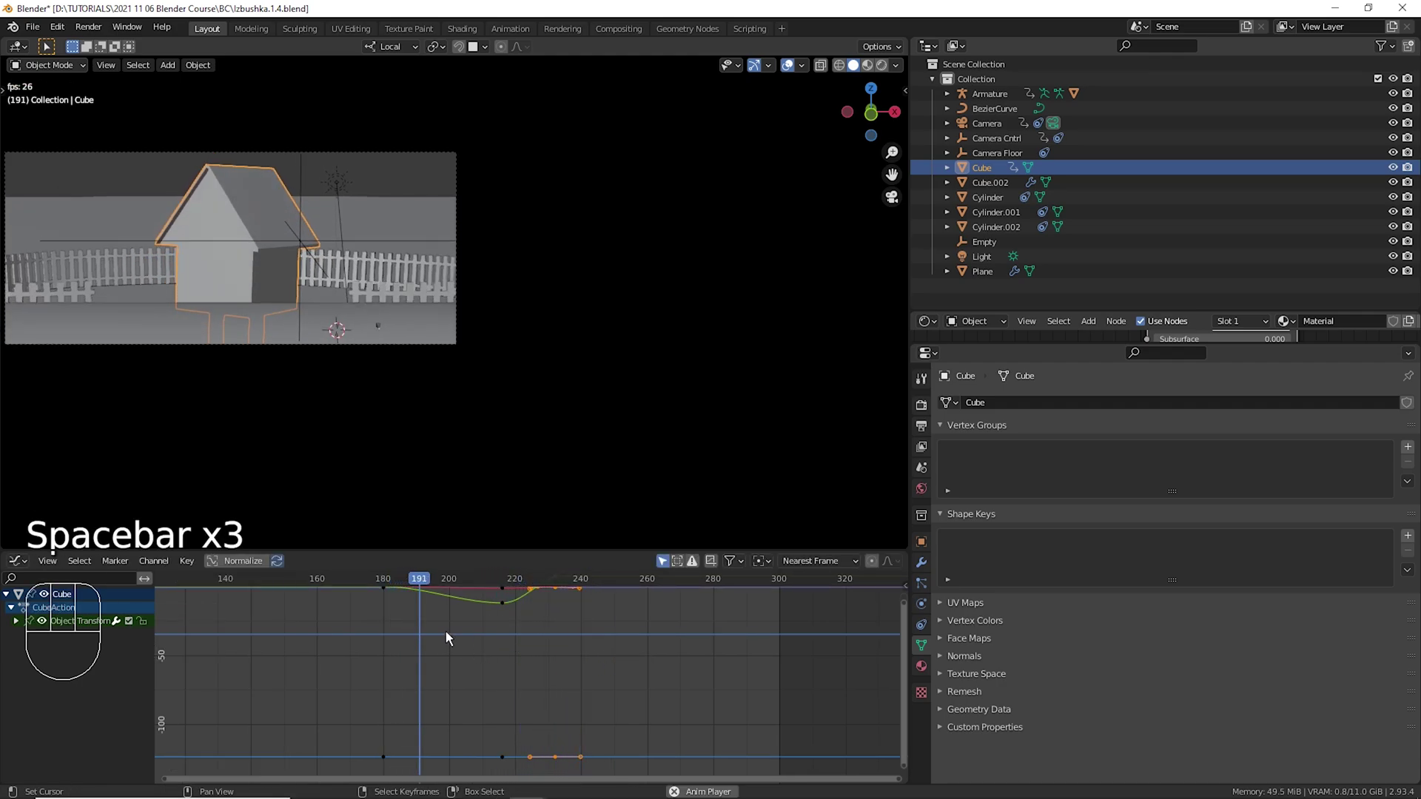
{"action": "key", "text": "space"}
{"action": "key", "text": "ctrl+z"}
{"action": "key", "text": "ctrl+z"}
{"action": "key", "text": "ctrl+z"}
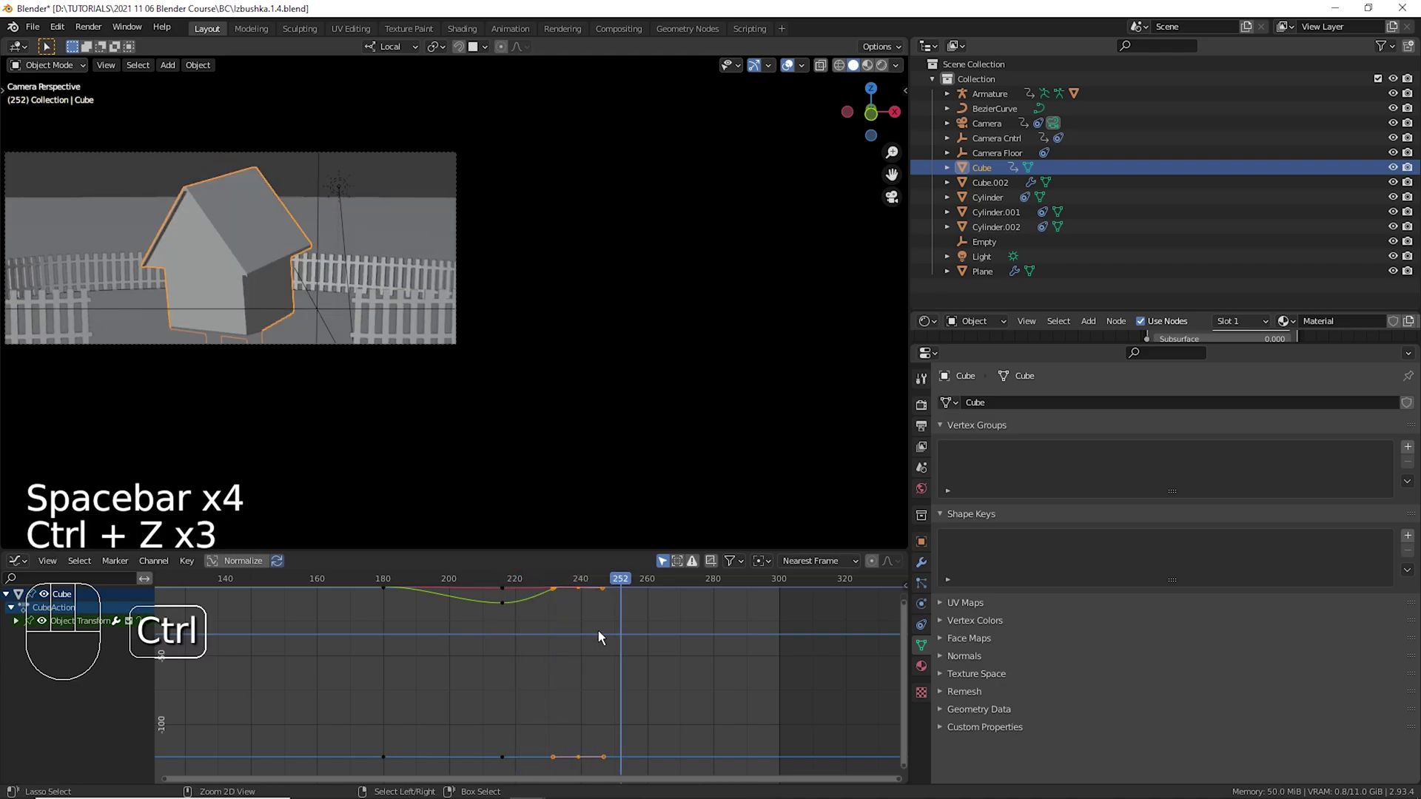
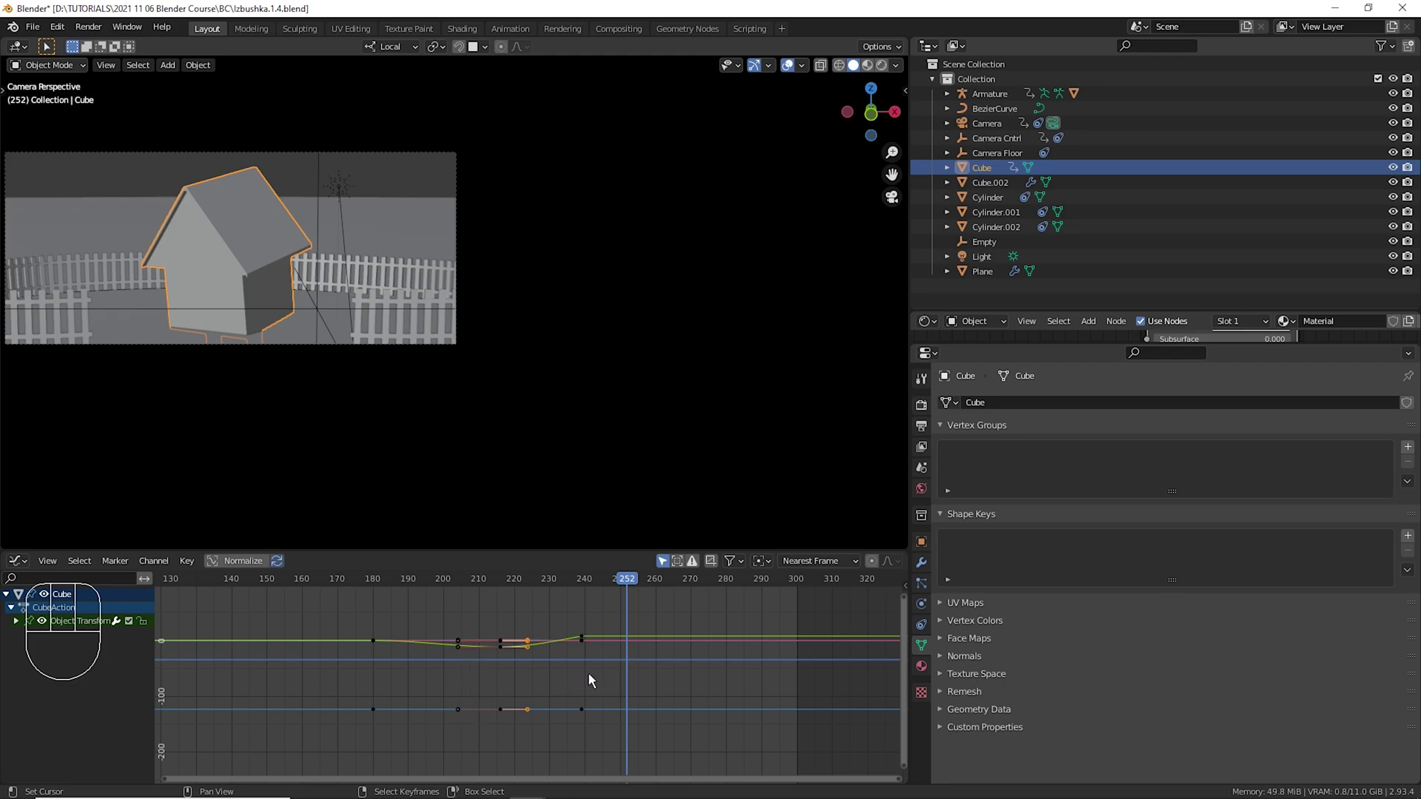
Move the keyframe near frame 240 to a new time, replay, and return to frame 216.
{"action": "key", "text": "g"}
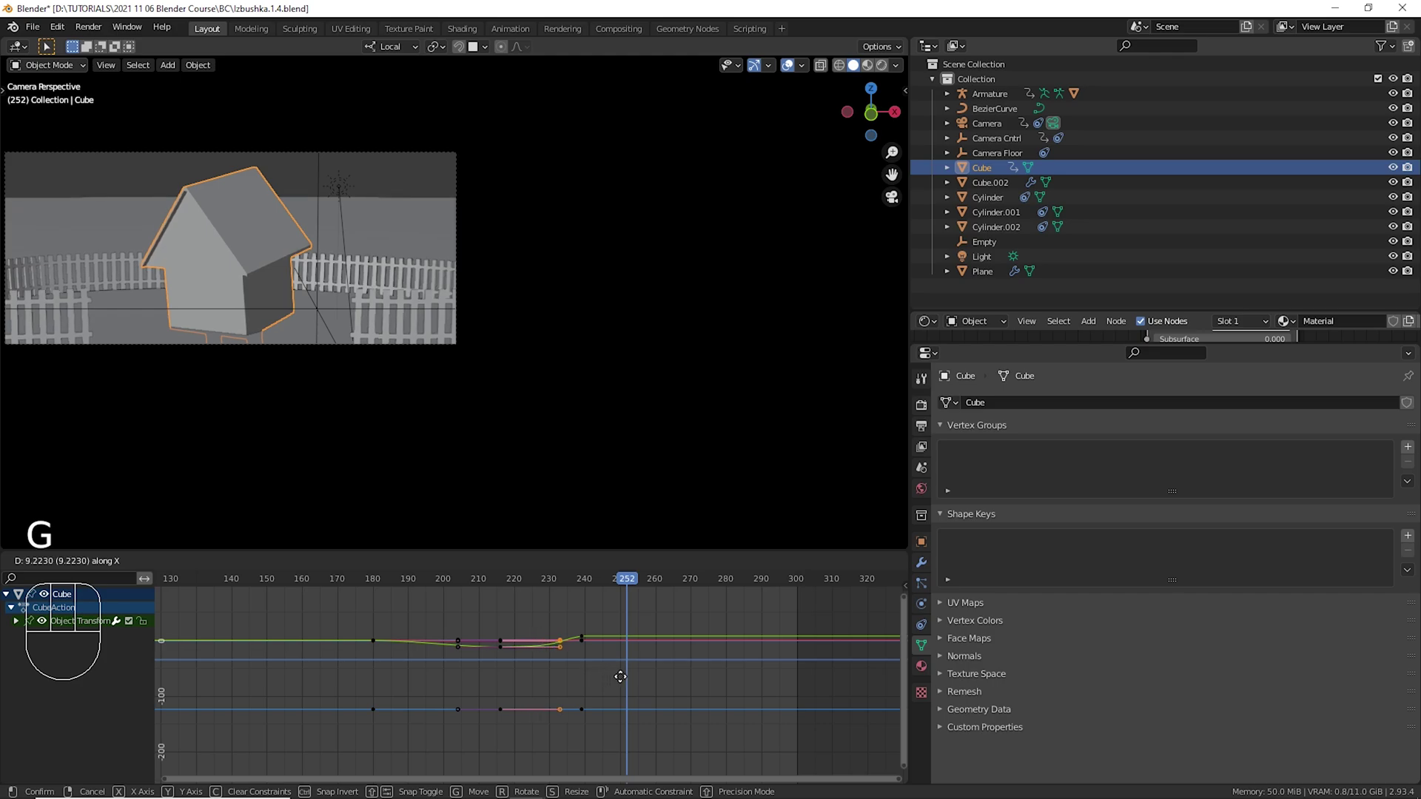
{"action": "left_click", "coordinate": [491, 639]}
{"action": "key", "text": "space"}
{"action": "key", "text": "space"}
{"action": "key", "text": "space"}
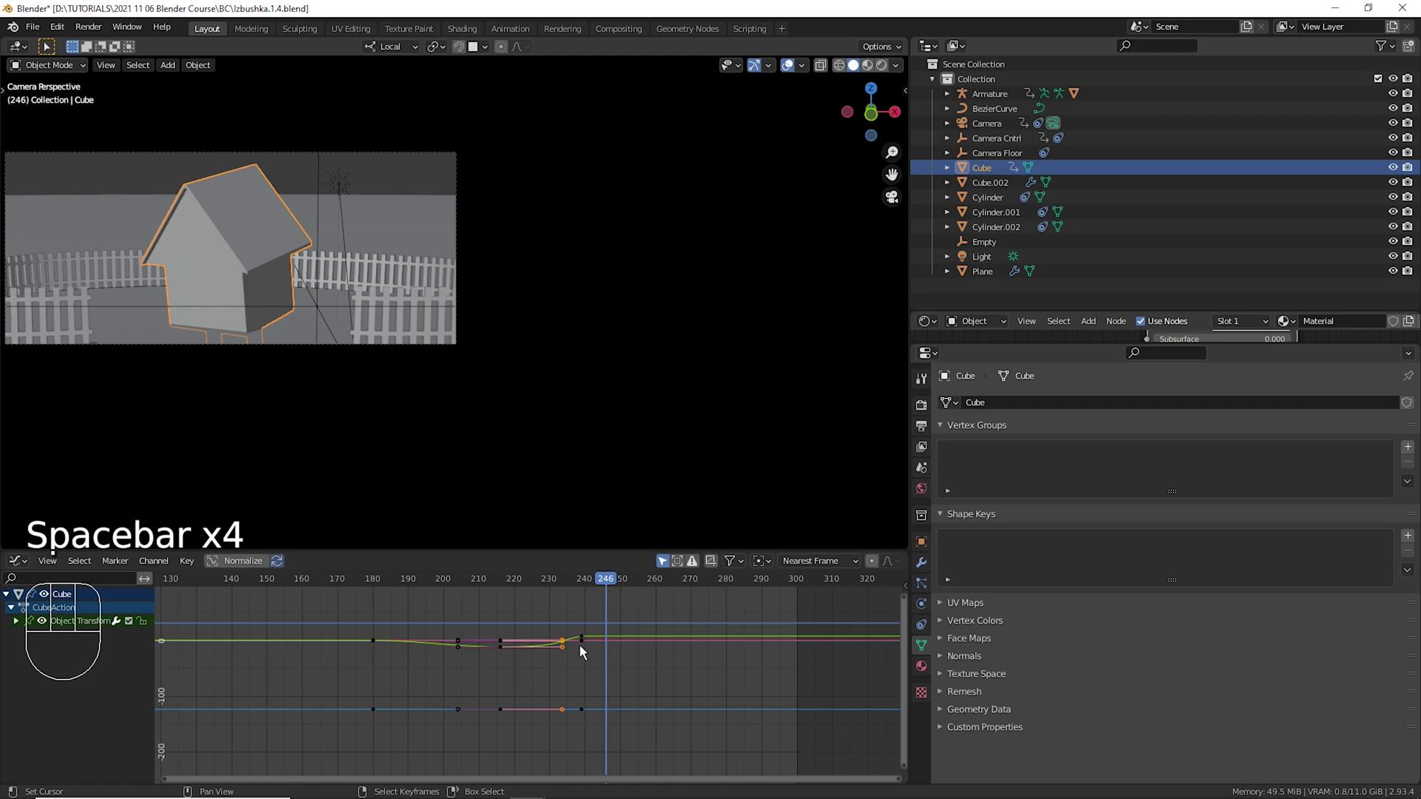
{"action": "left_click", "coordinate": [514, 634]}
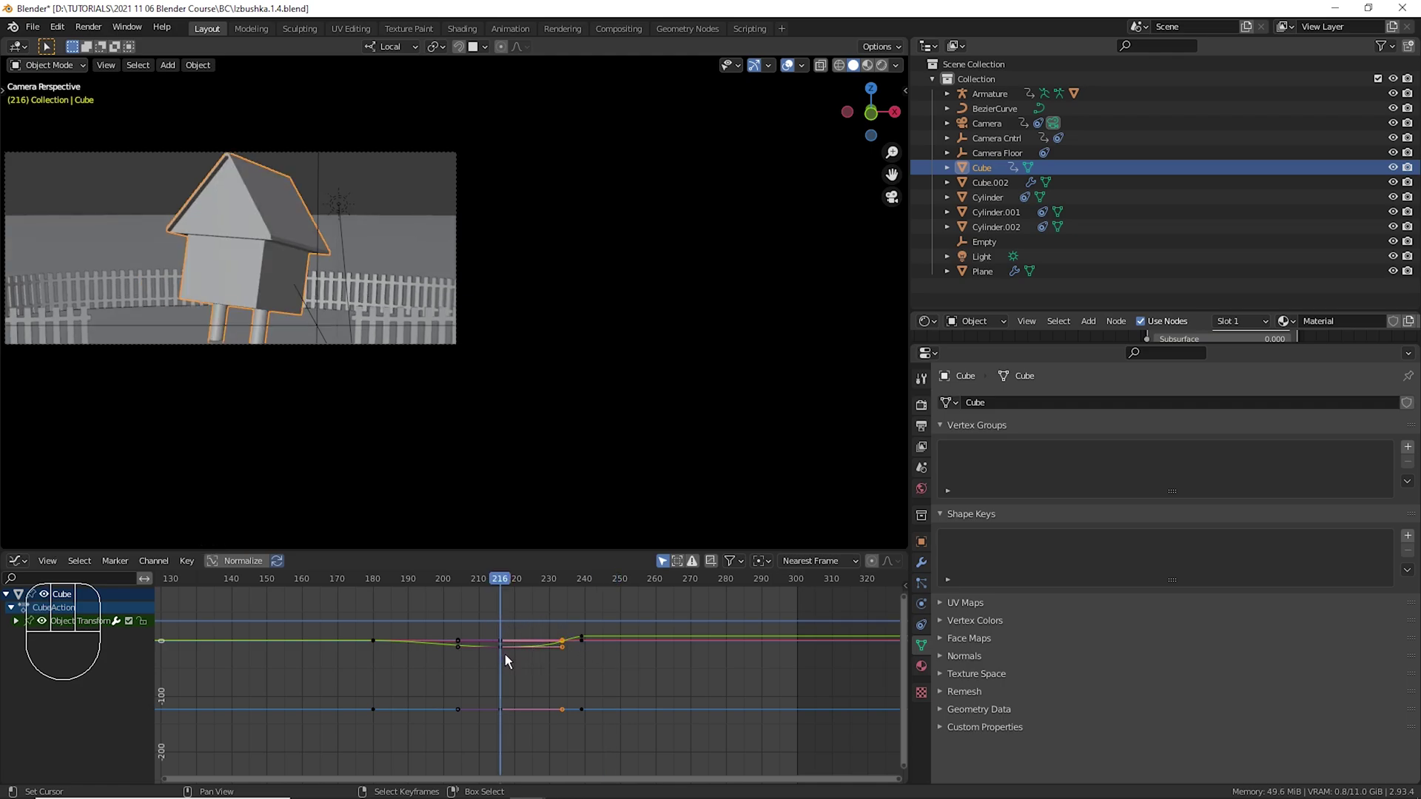
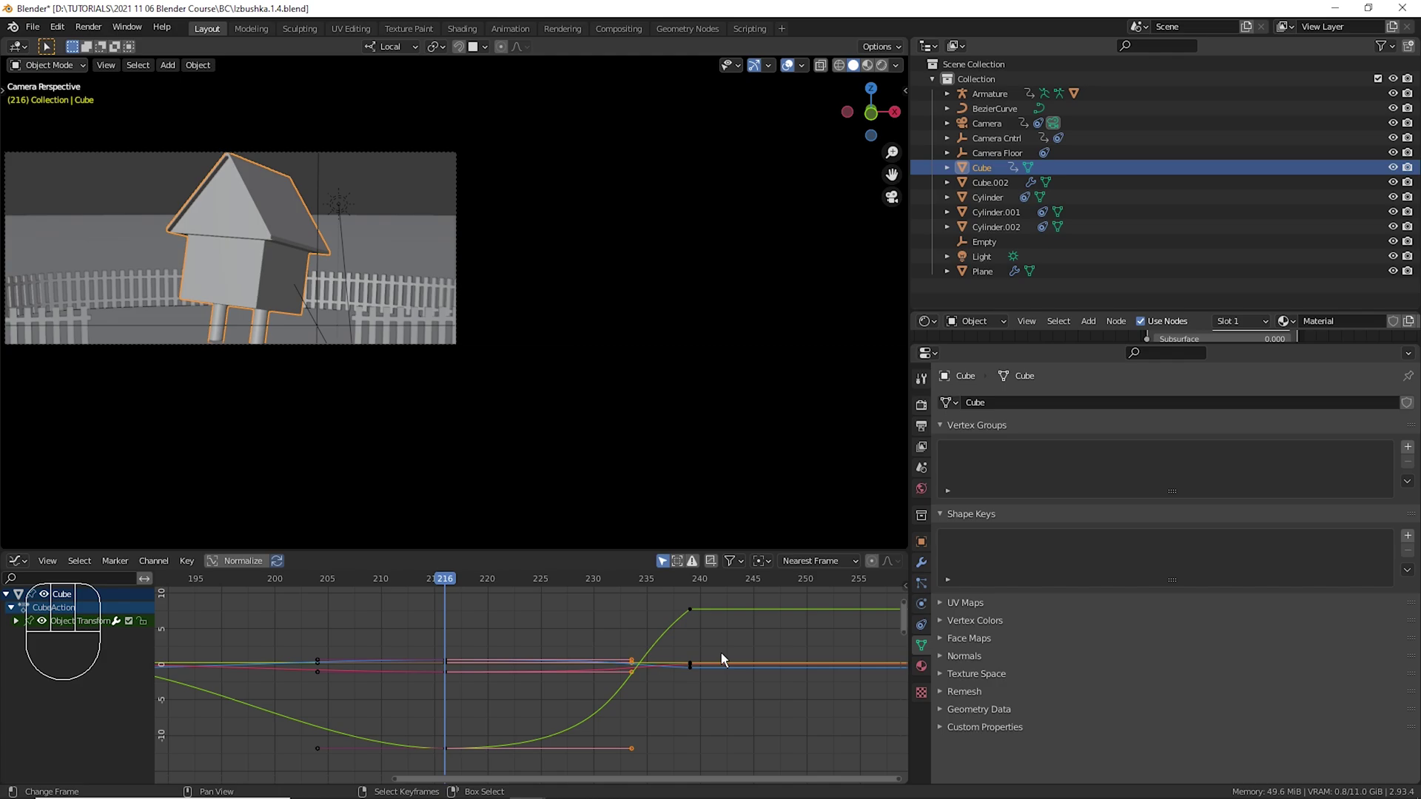
Move the selected keys of the ramp ending near frame 240 and play back to check timing.
{"action": "key", "text": "space"}
{"action": "key", "text": "space"}
{"action": "key", "text": "s"}
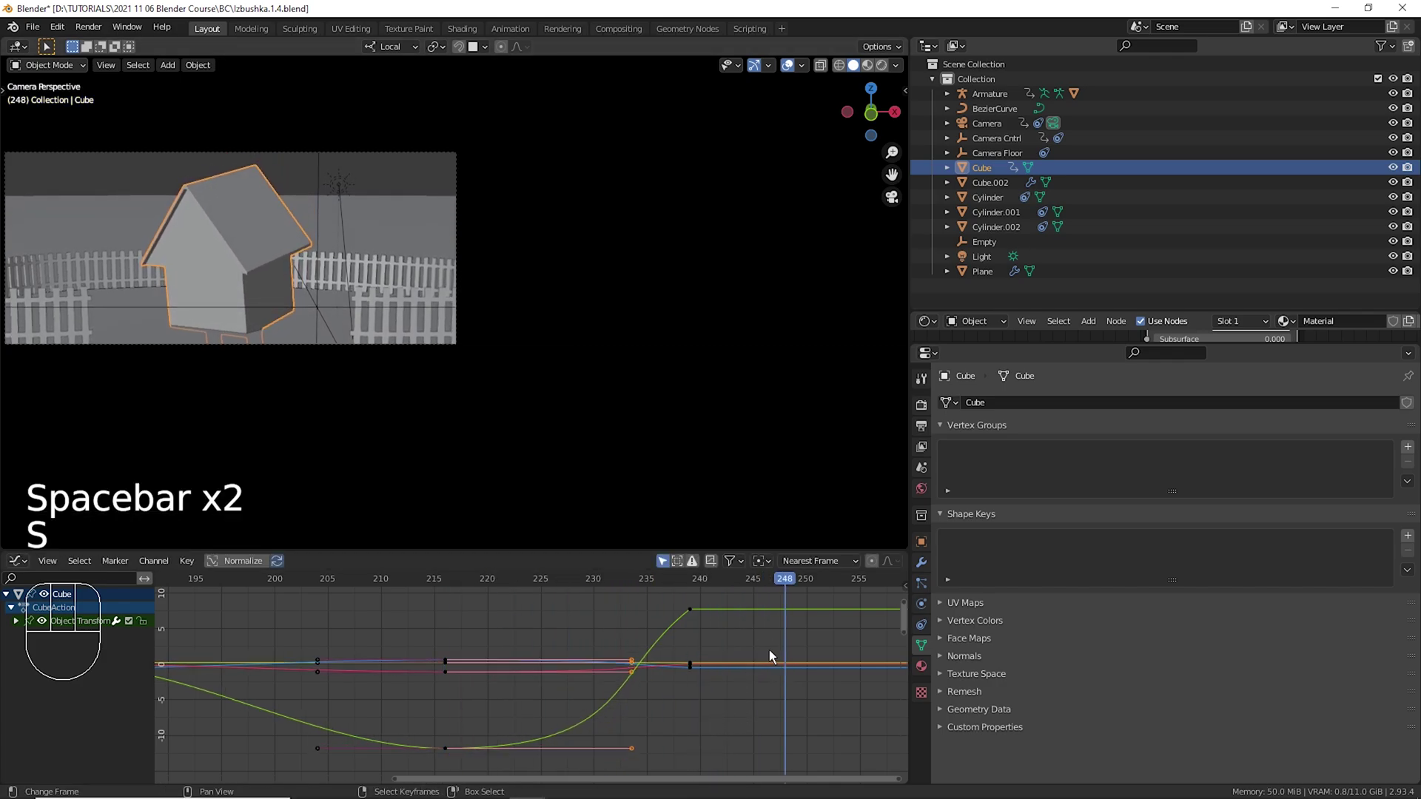
{"action": "key", "text": "g"}
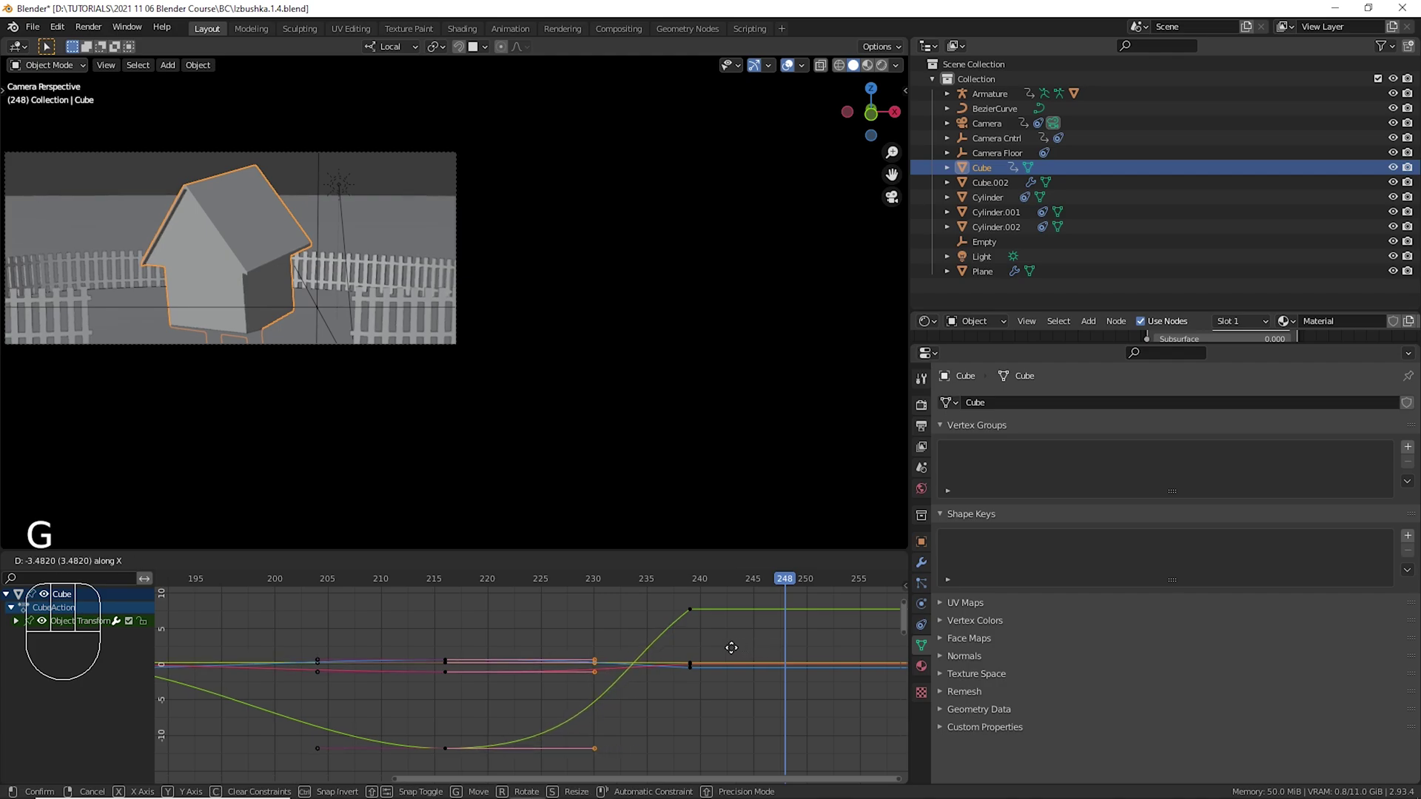
{"action": "left_click", "coordinate": [427, 630]}
{"action": "key", "text": "space"}
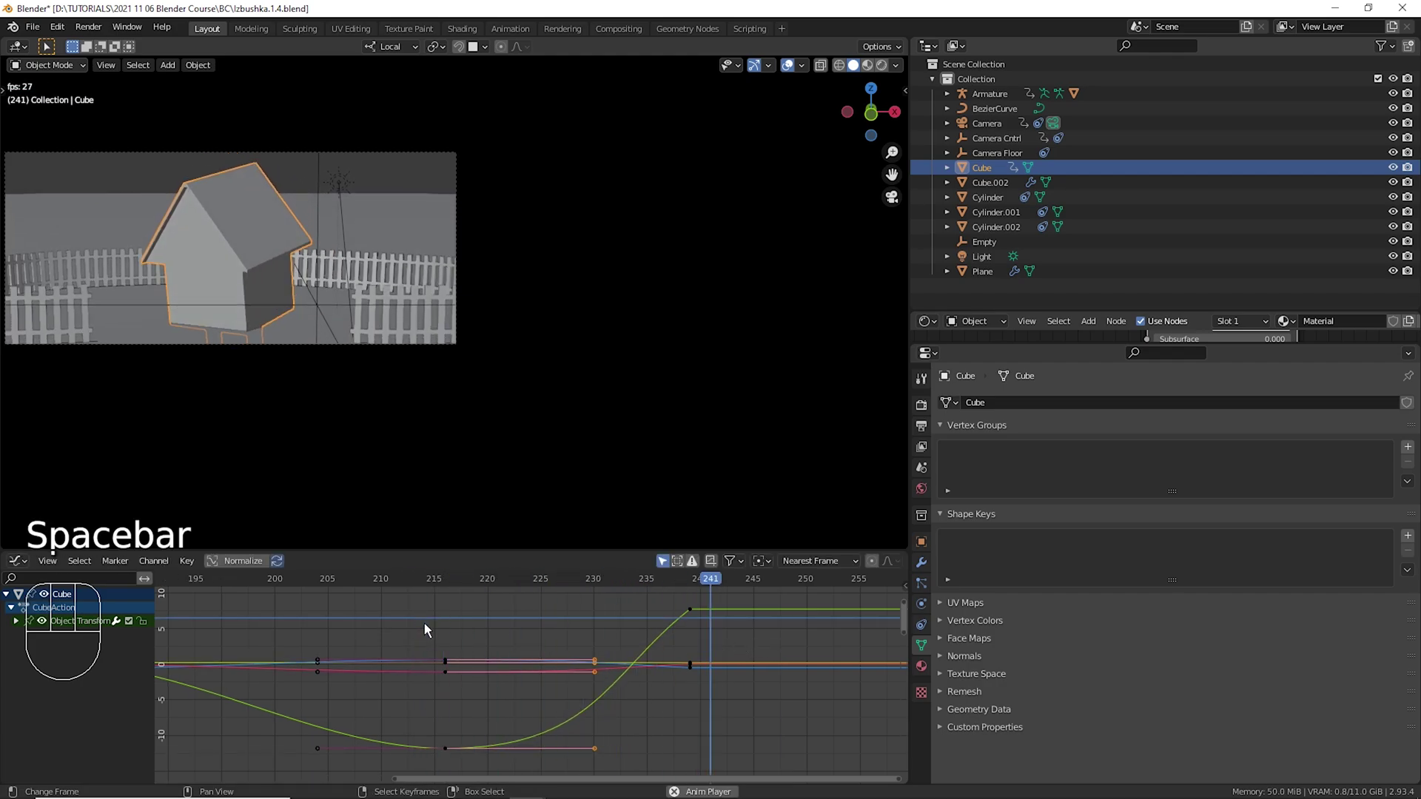
{"action": "key", "text": "space"}
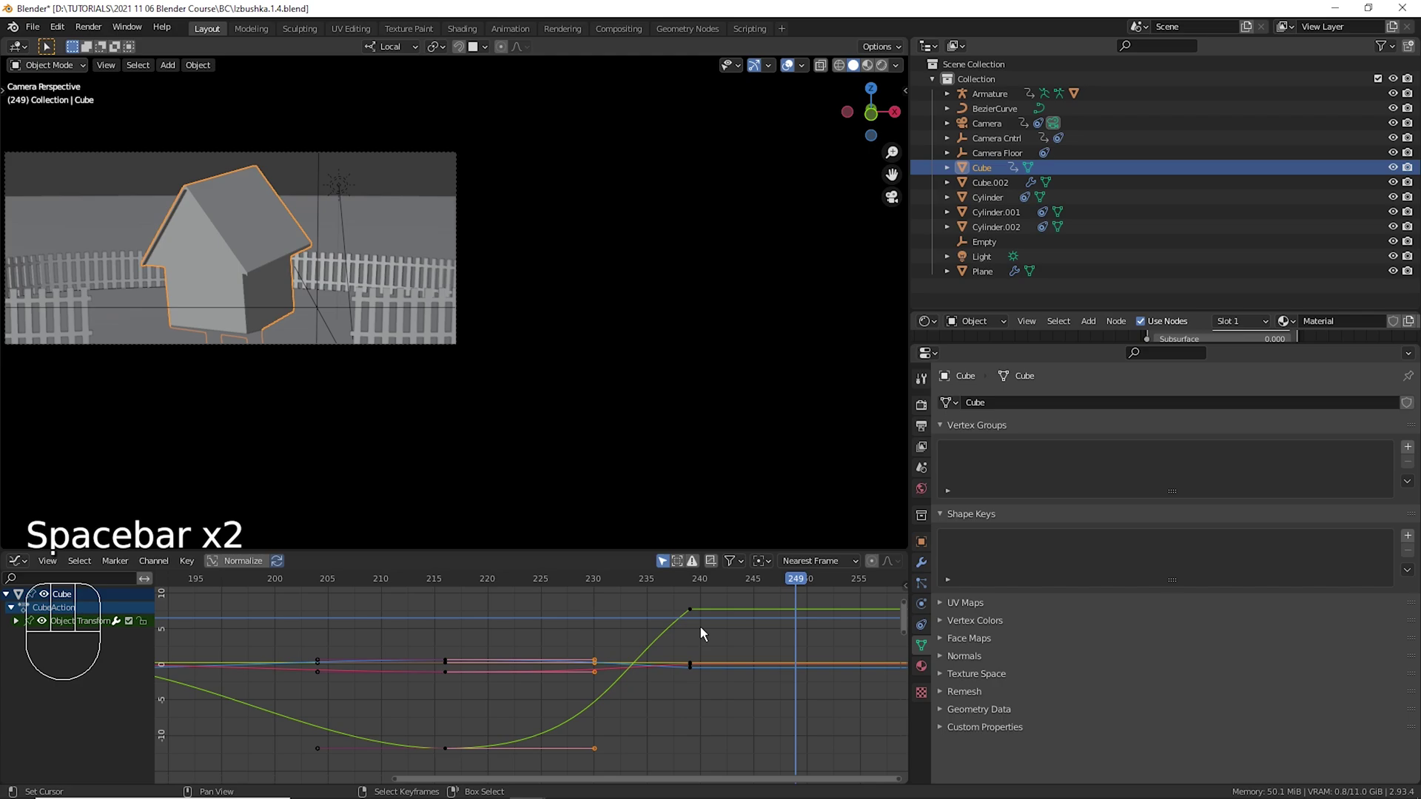
Rotate the handles of the keyframe at frame 240 to reshape its easing.
{"action": "right_click", "coordinate": [704, 621]}
{"action": "key", "text": "r"}
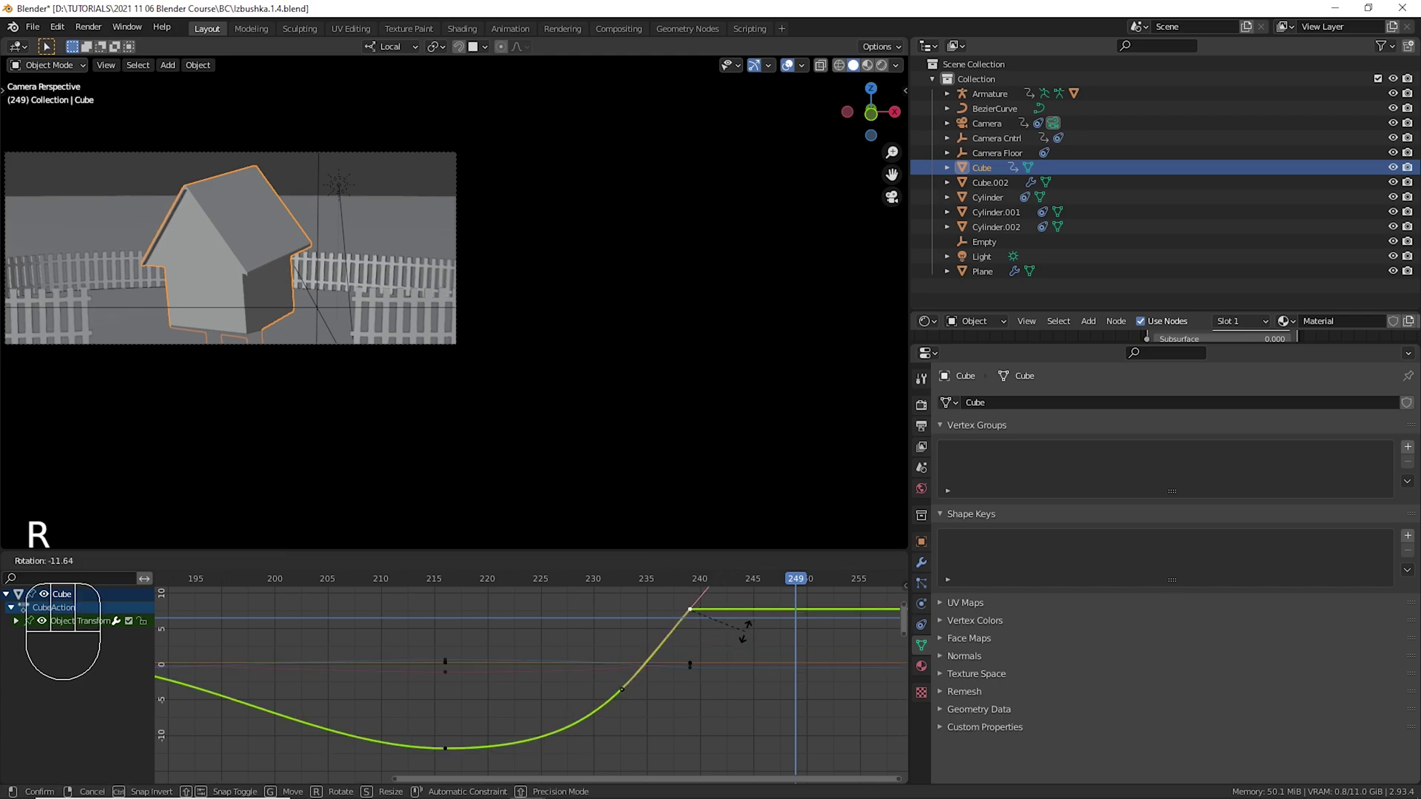
{"action": "right_click", "coordinate": [697, 673]}
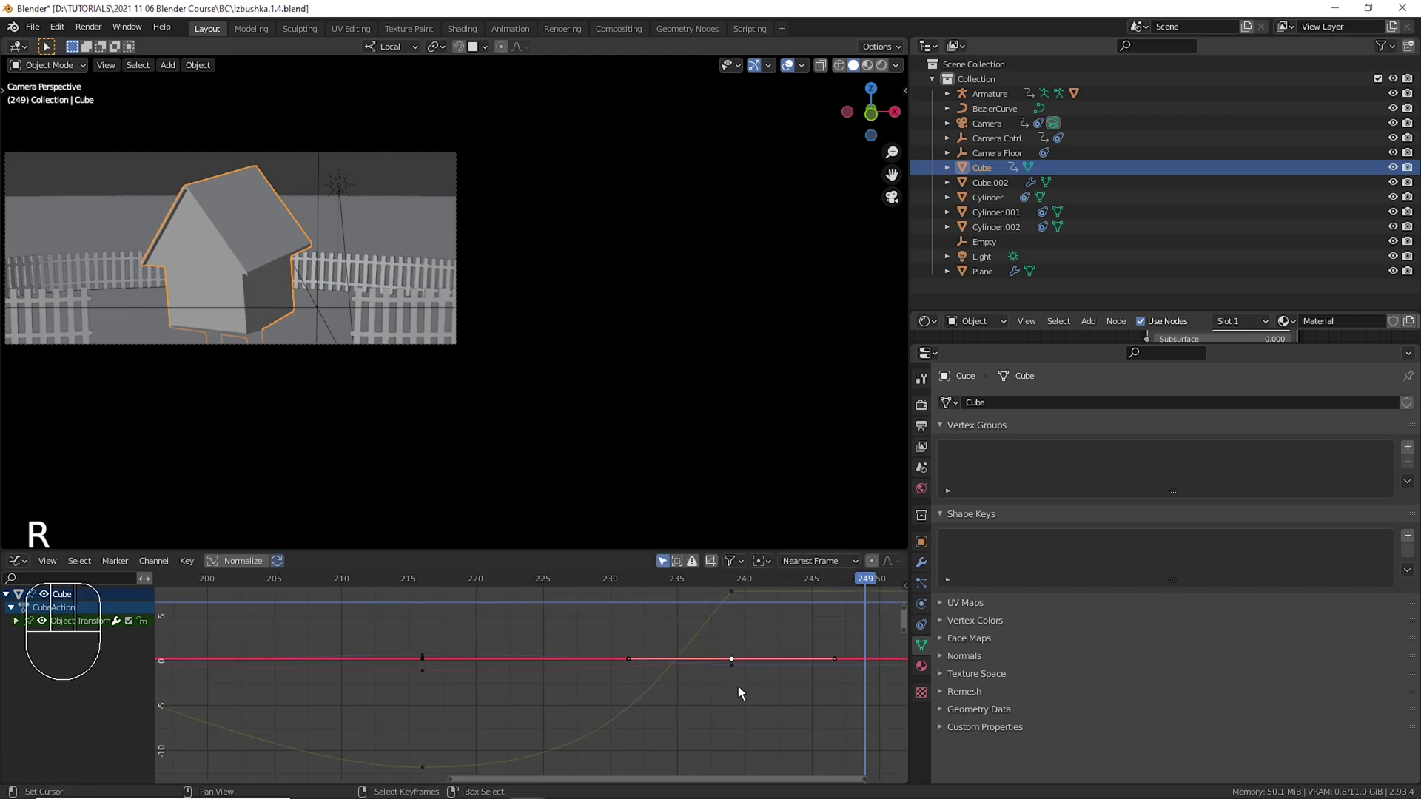
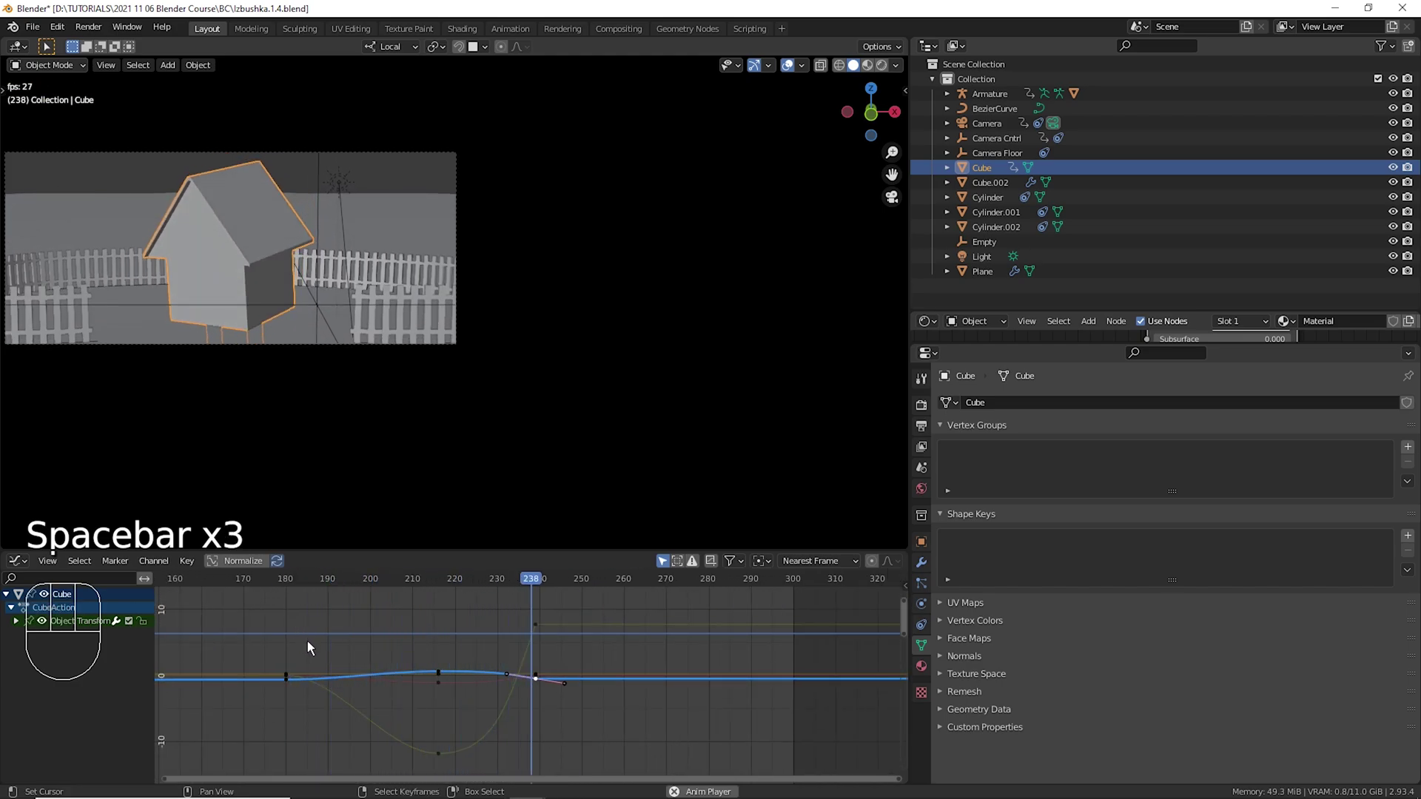
Replay the shot and stop the playback at frame 250.
{"action": "key", "text": "space"}
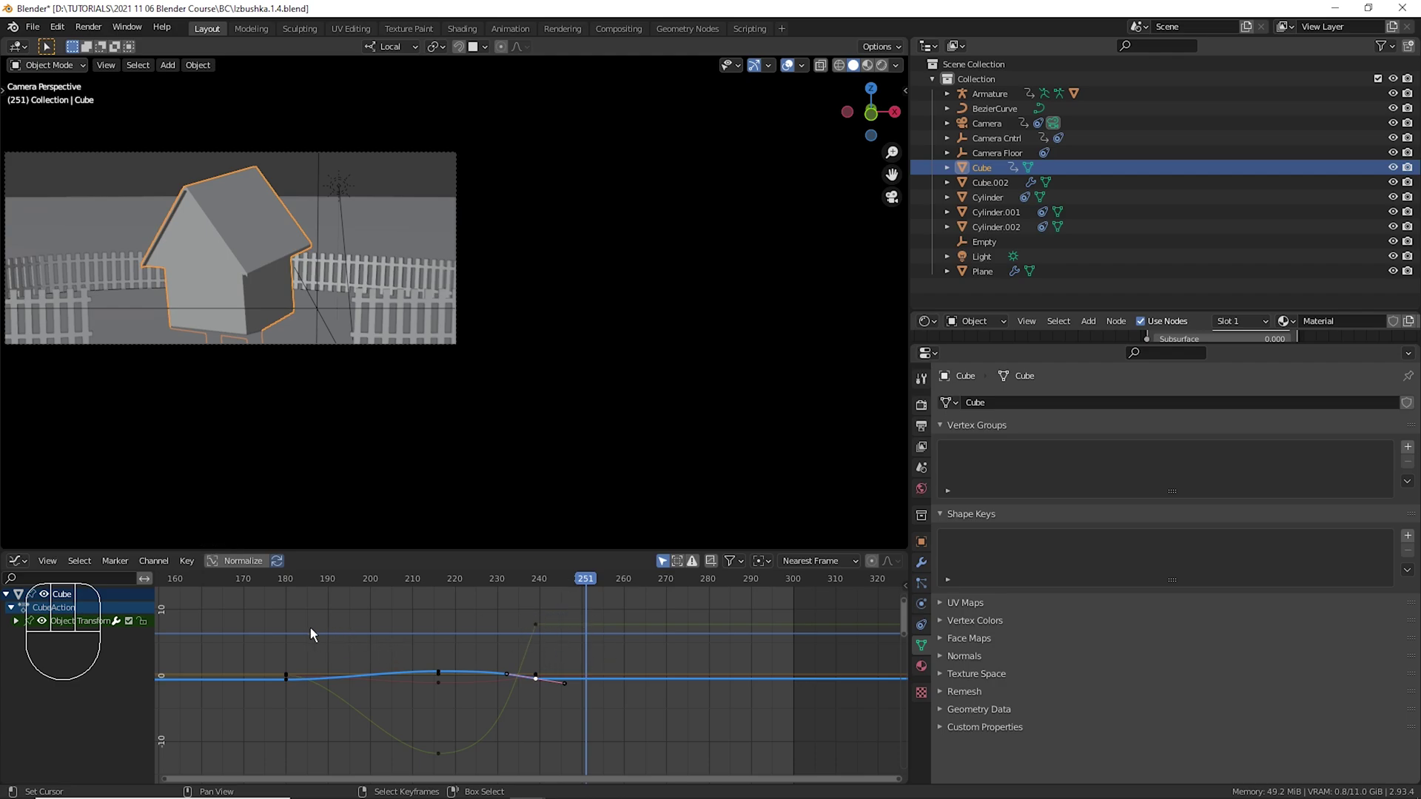
{"action": "left_click", "coordinate": [305, 629]}
{"action": "key", "text": "space"}
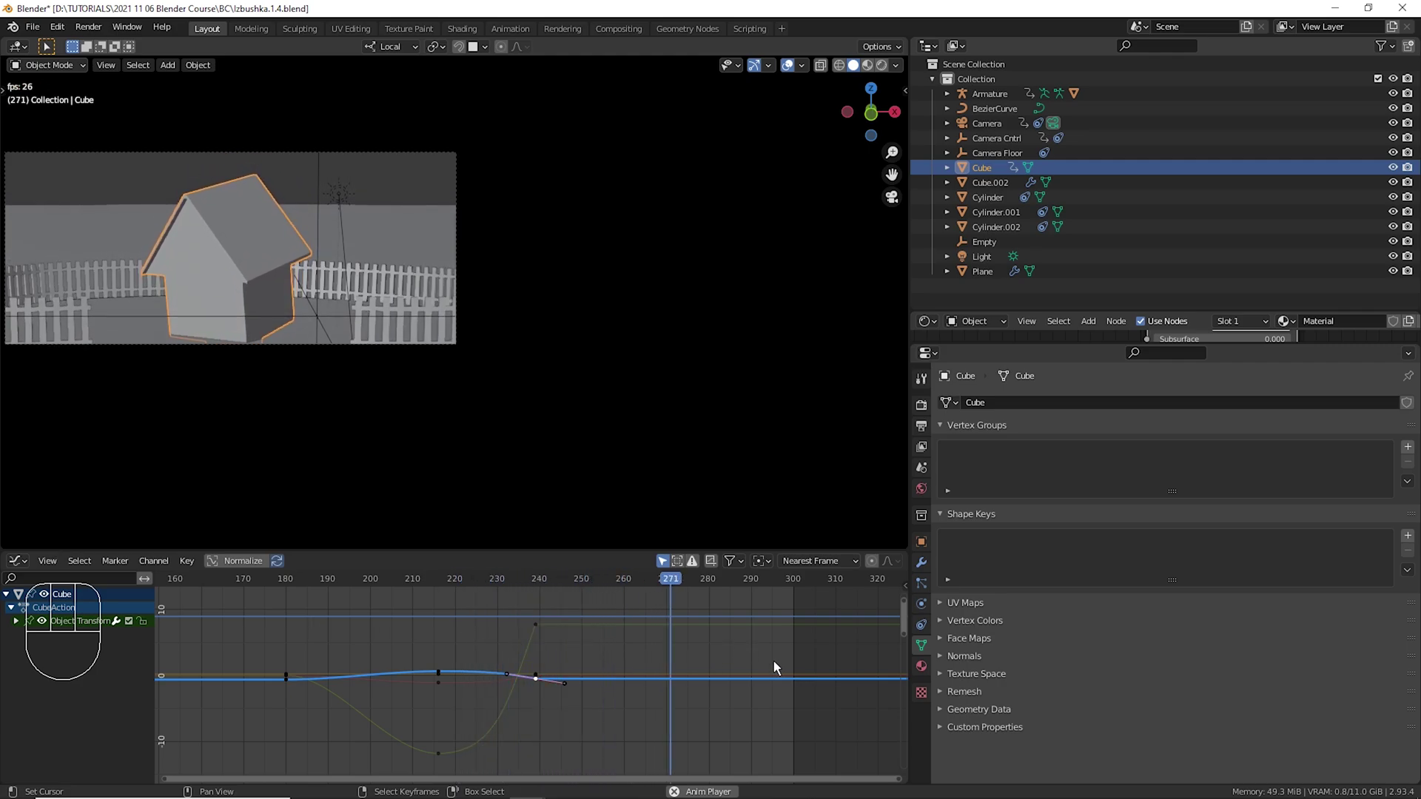
{"action": "key", "text": "space"}
{"action": "left_click_drag", "start_coordinate": [544, 606], "coordinate": [362, 629]}
{"action": "key", "text": "space"}
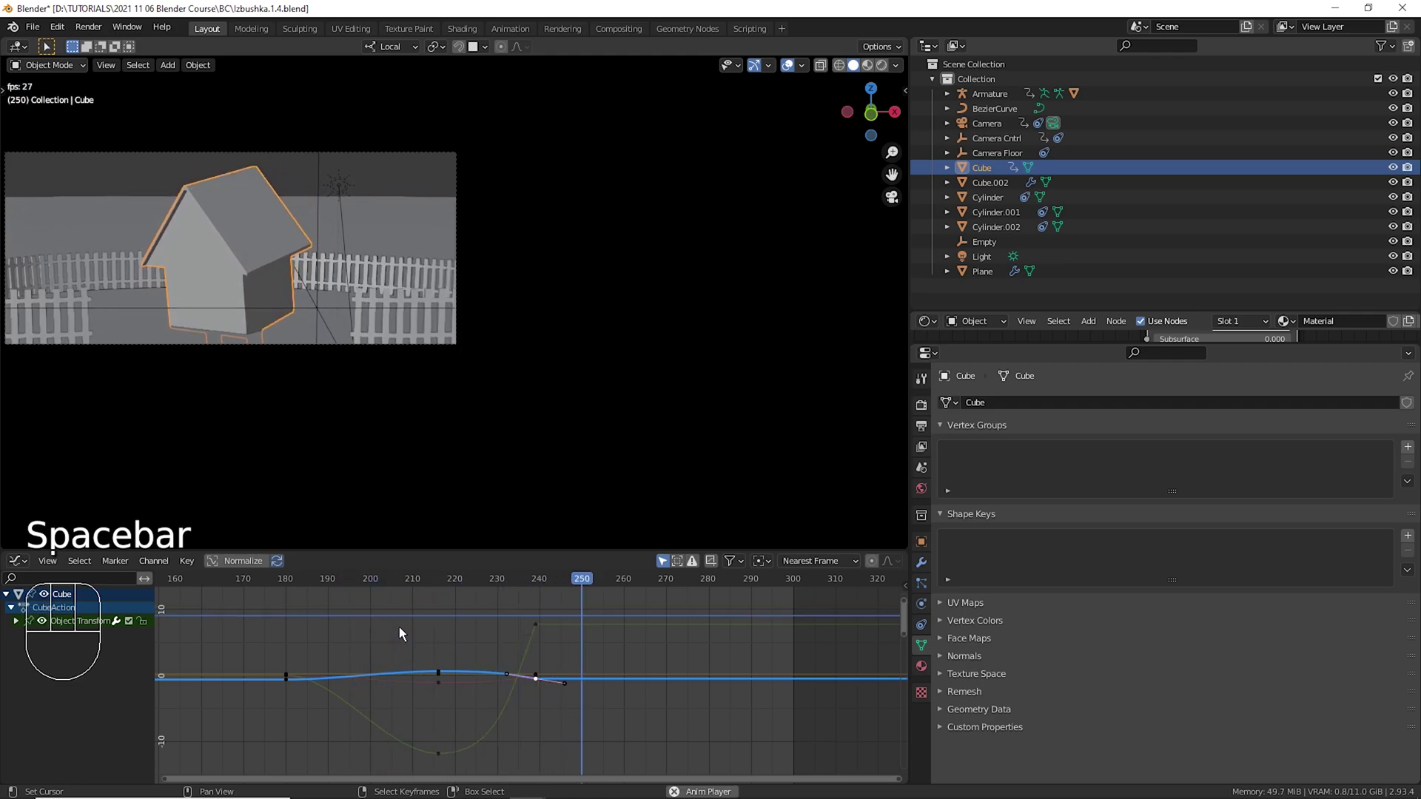
{"action": "key", "text": "space"}
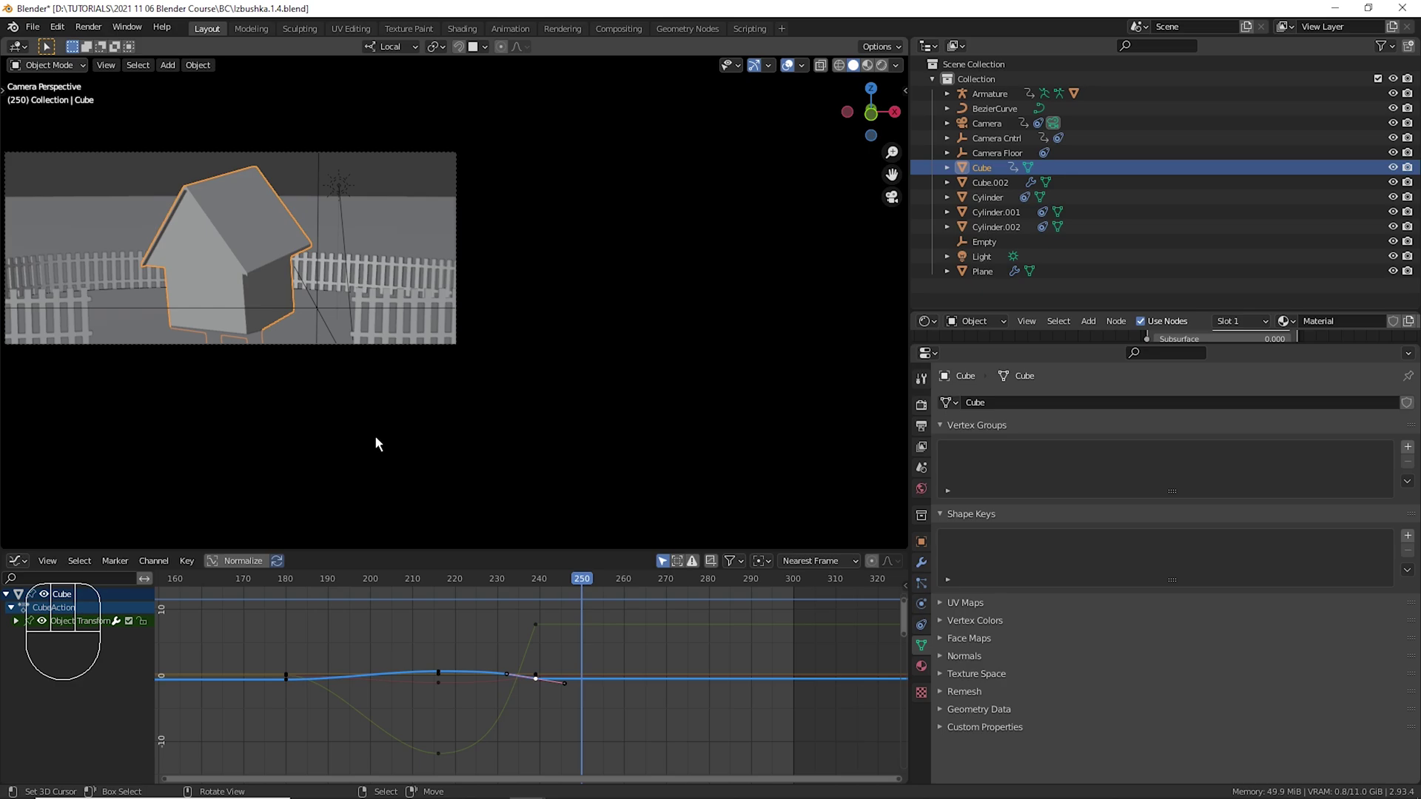
Tilt the house cube around local X and raise it along local Z at frame 250.
{"action": "key", "text": "r"}
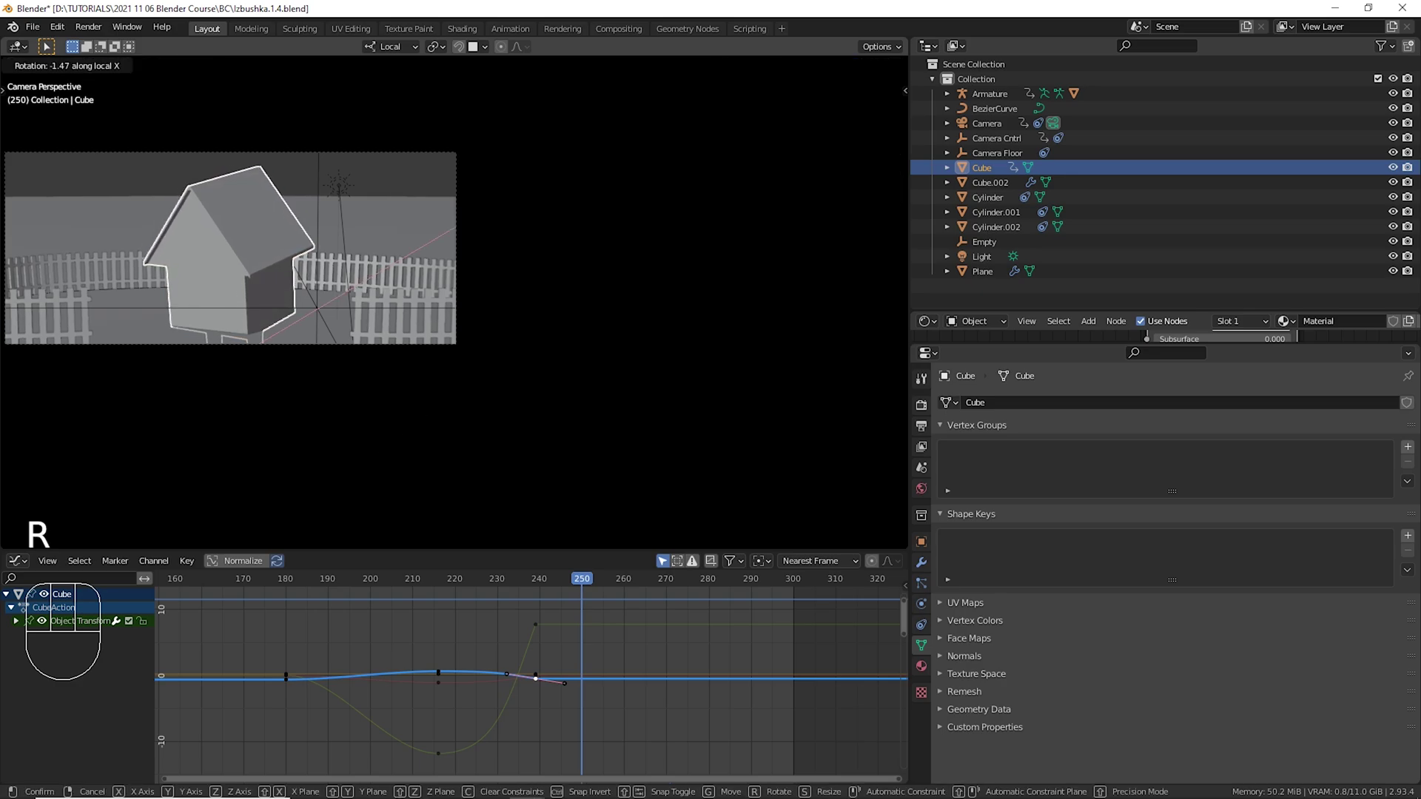
{"action": "key", "text": "r"}
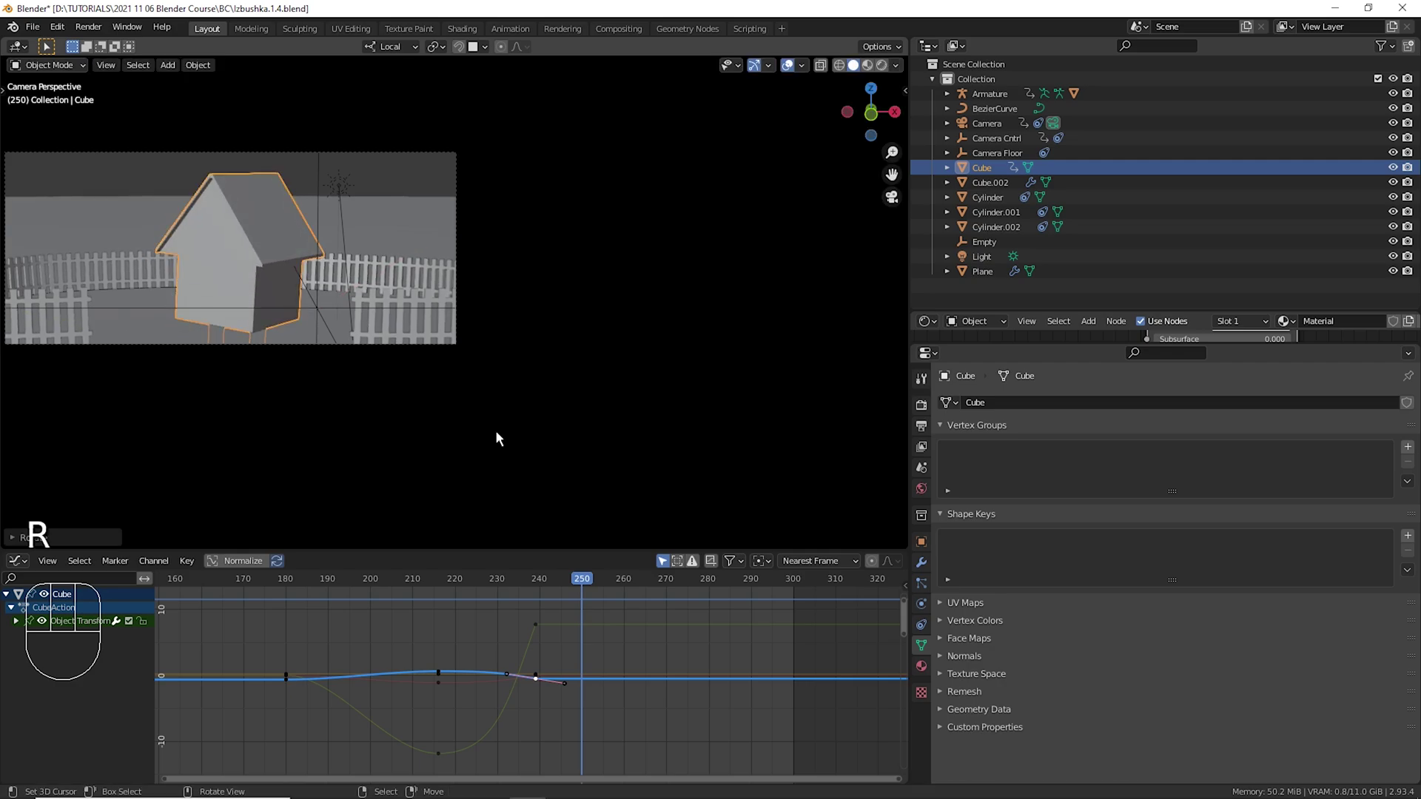
{"action": "key", "text": "r"}
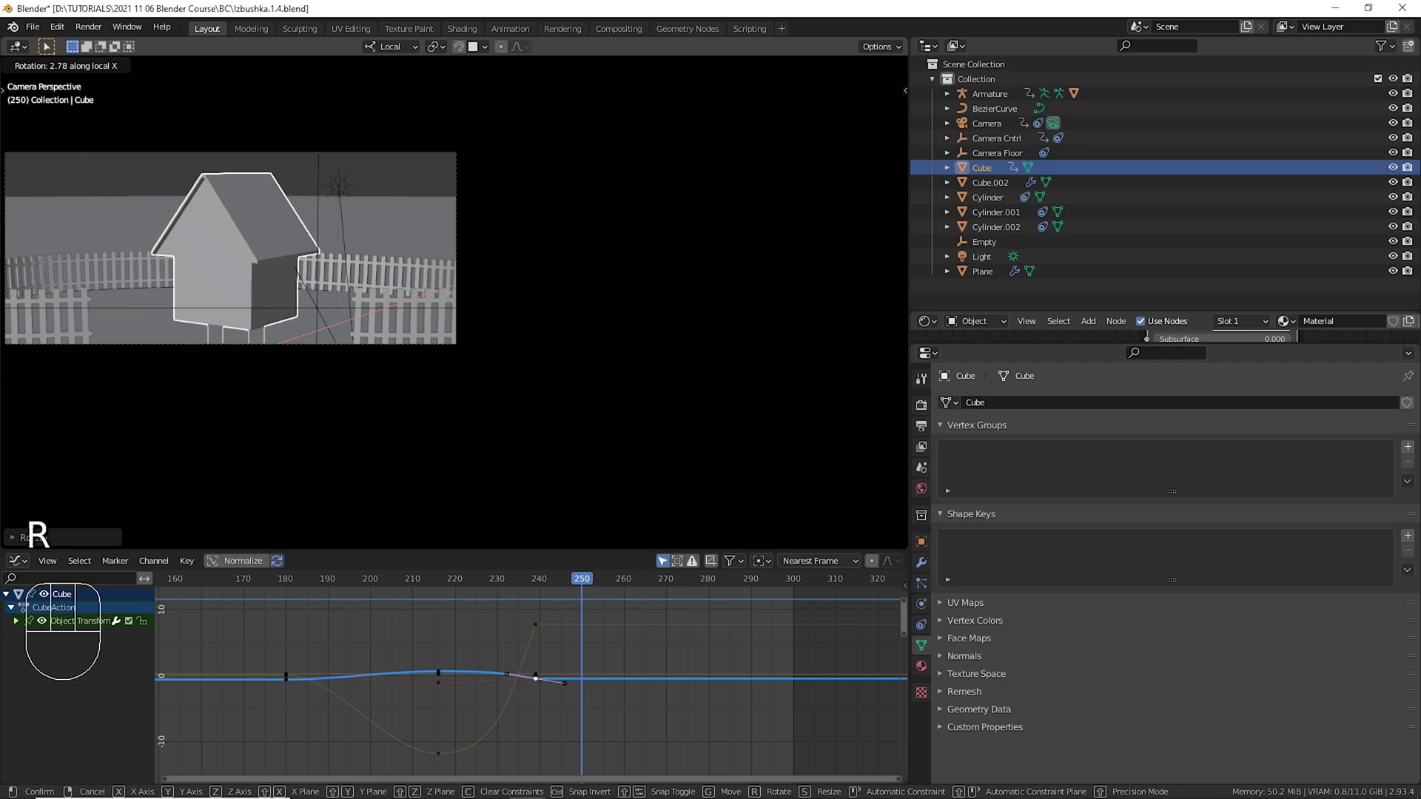
{"action": "key", "text": "g"}
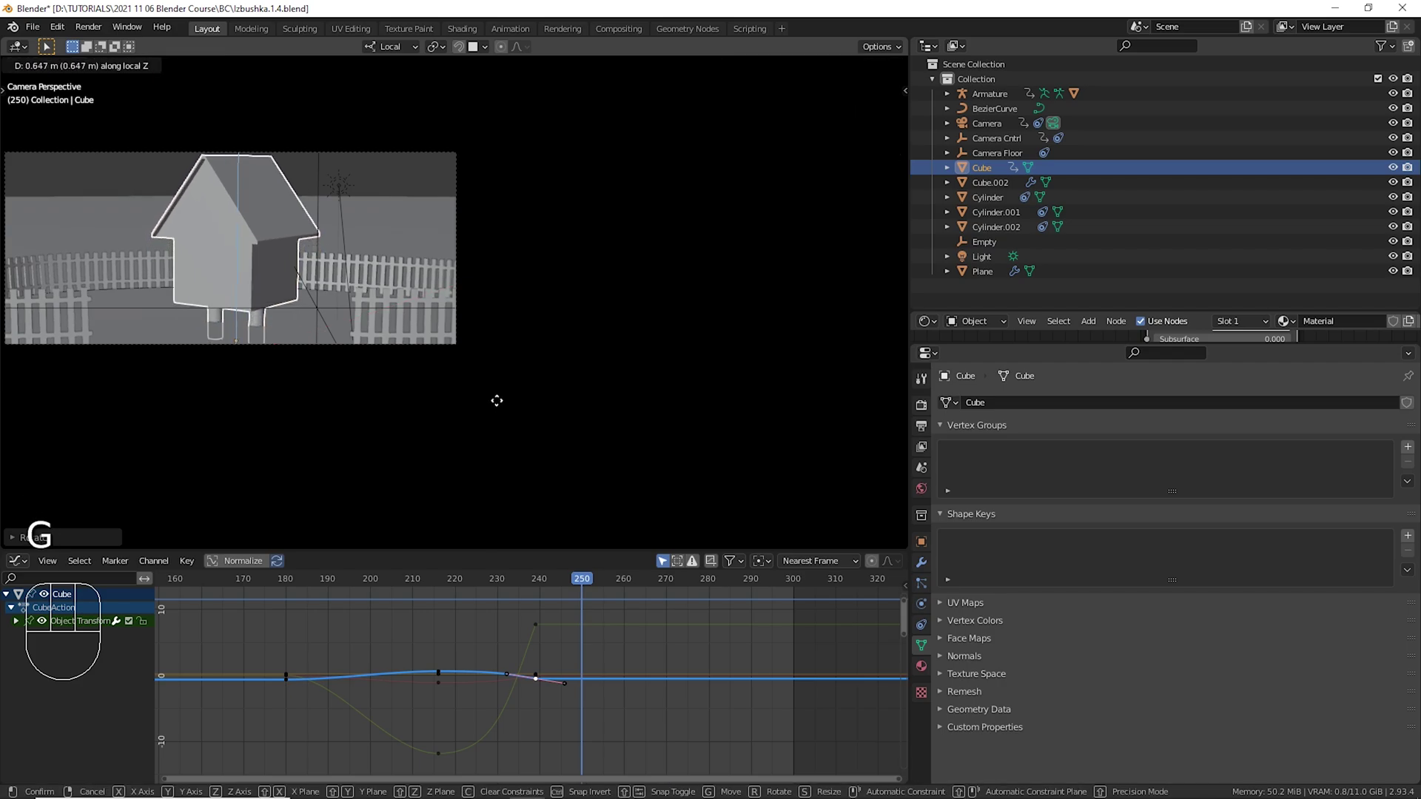
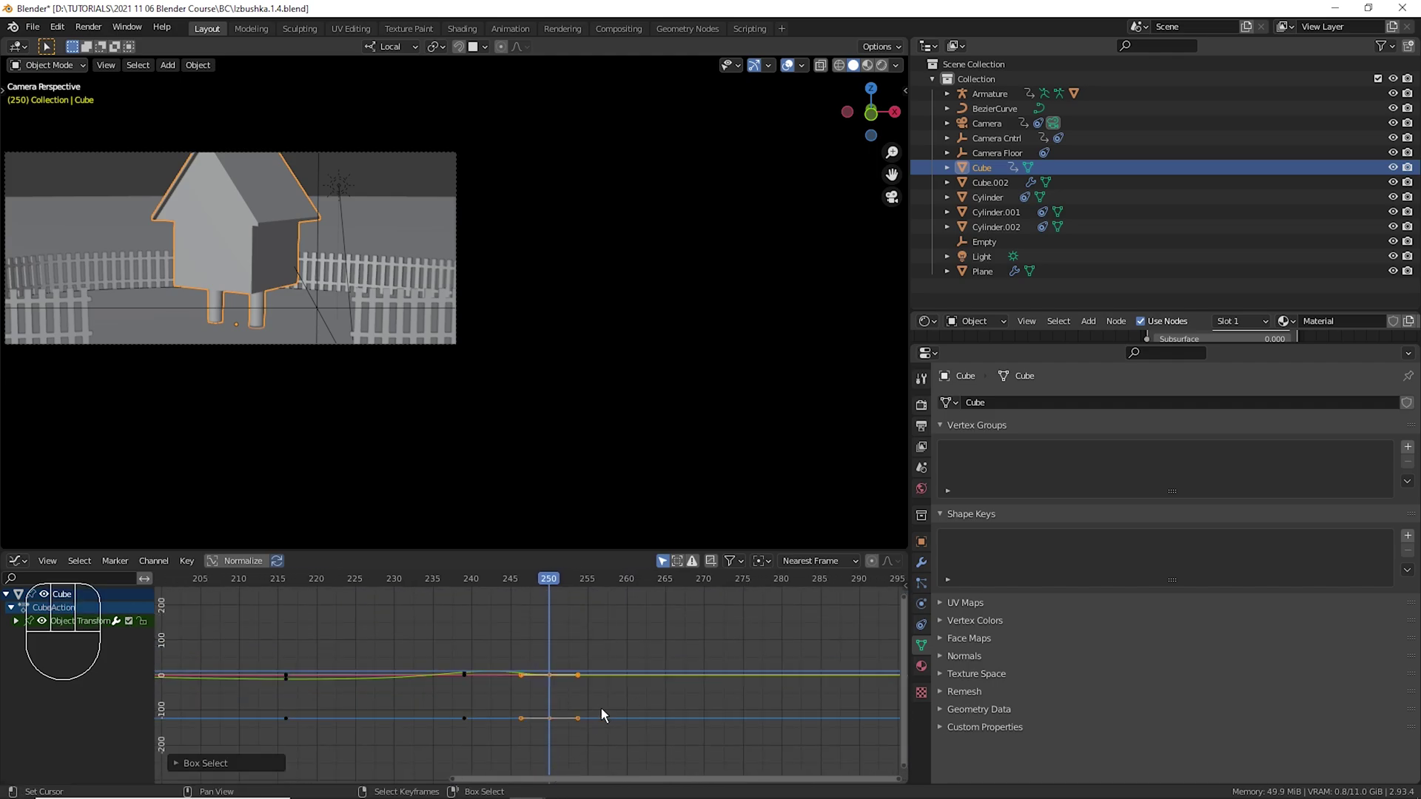
Duplicate the house's pose keyframes to later frames and slide them further along.
{"action": "key", "text": "g"}
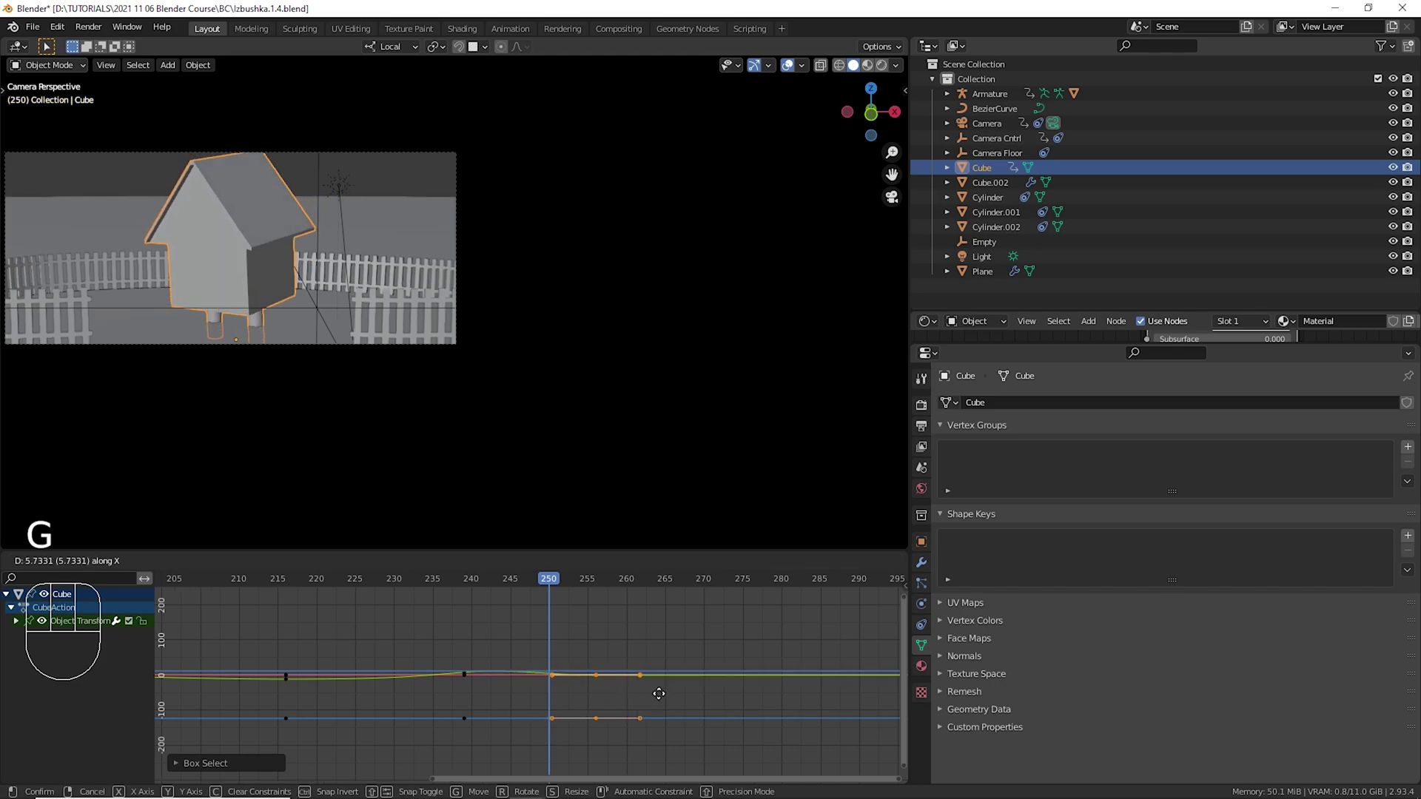
{"action": "left_click", "coordinate": [318, 641]}
{"action": "key", "text": "space"}
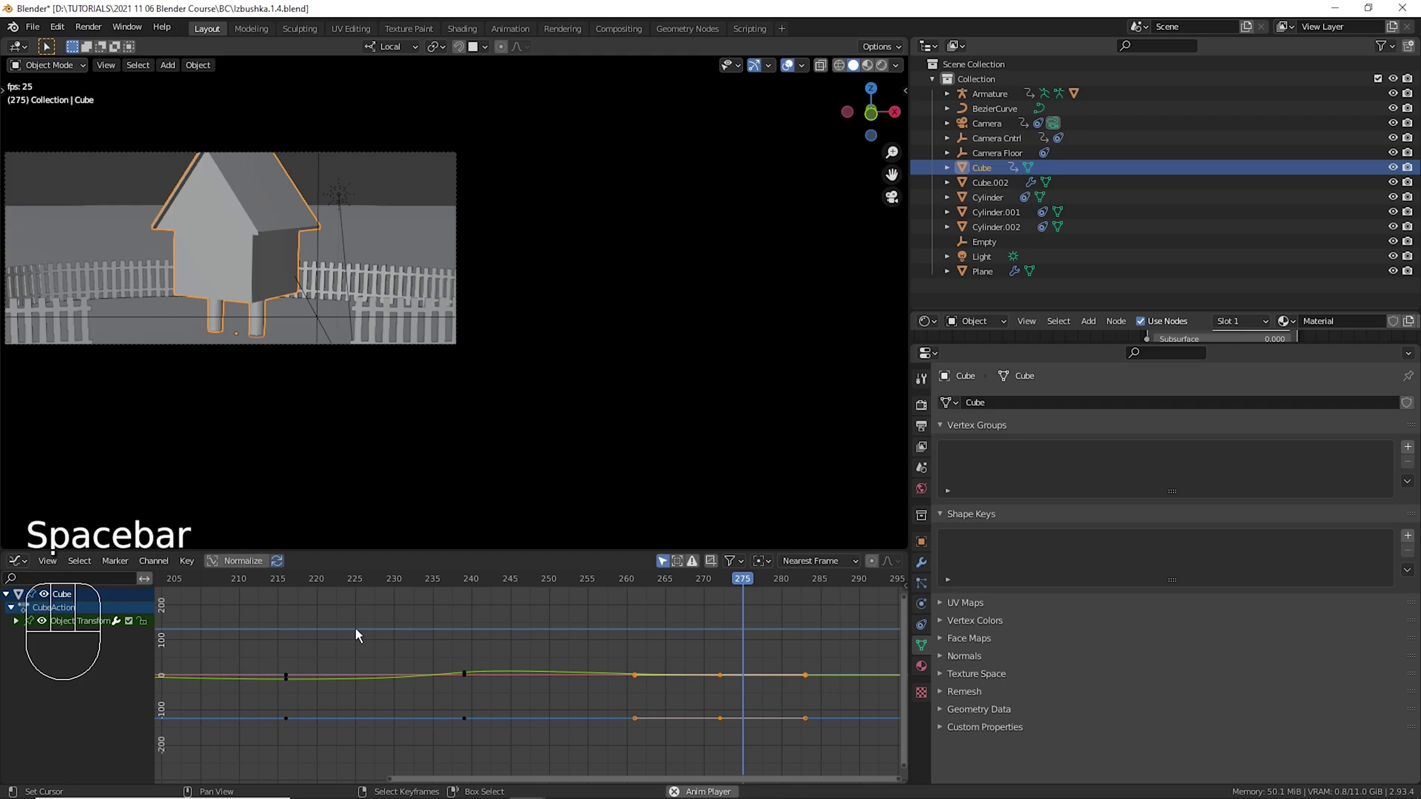
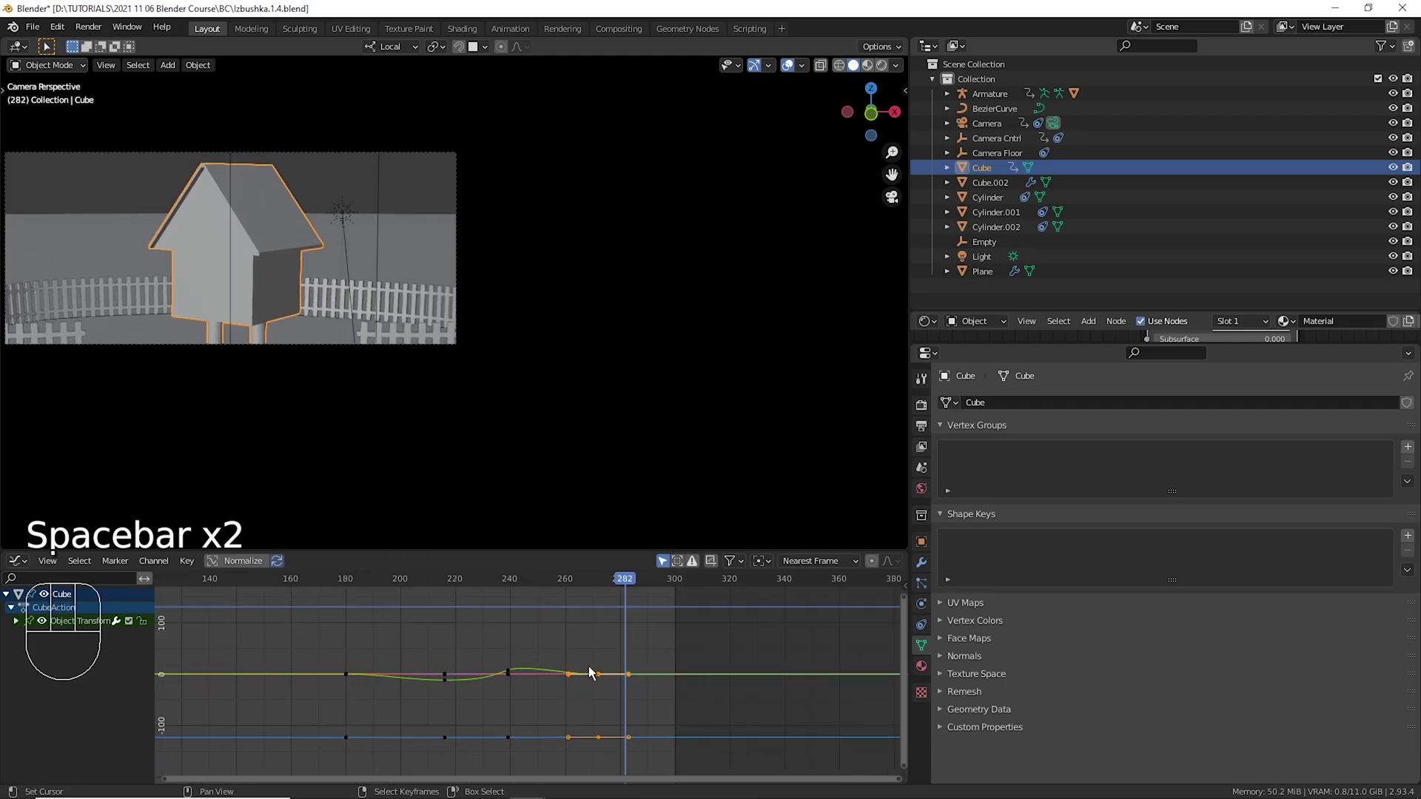
{"action": "key", "text": "g"}
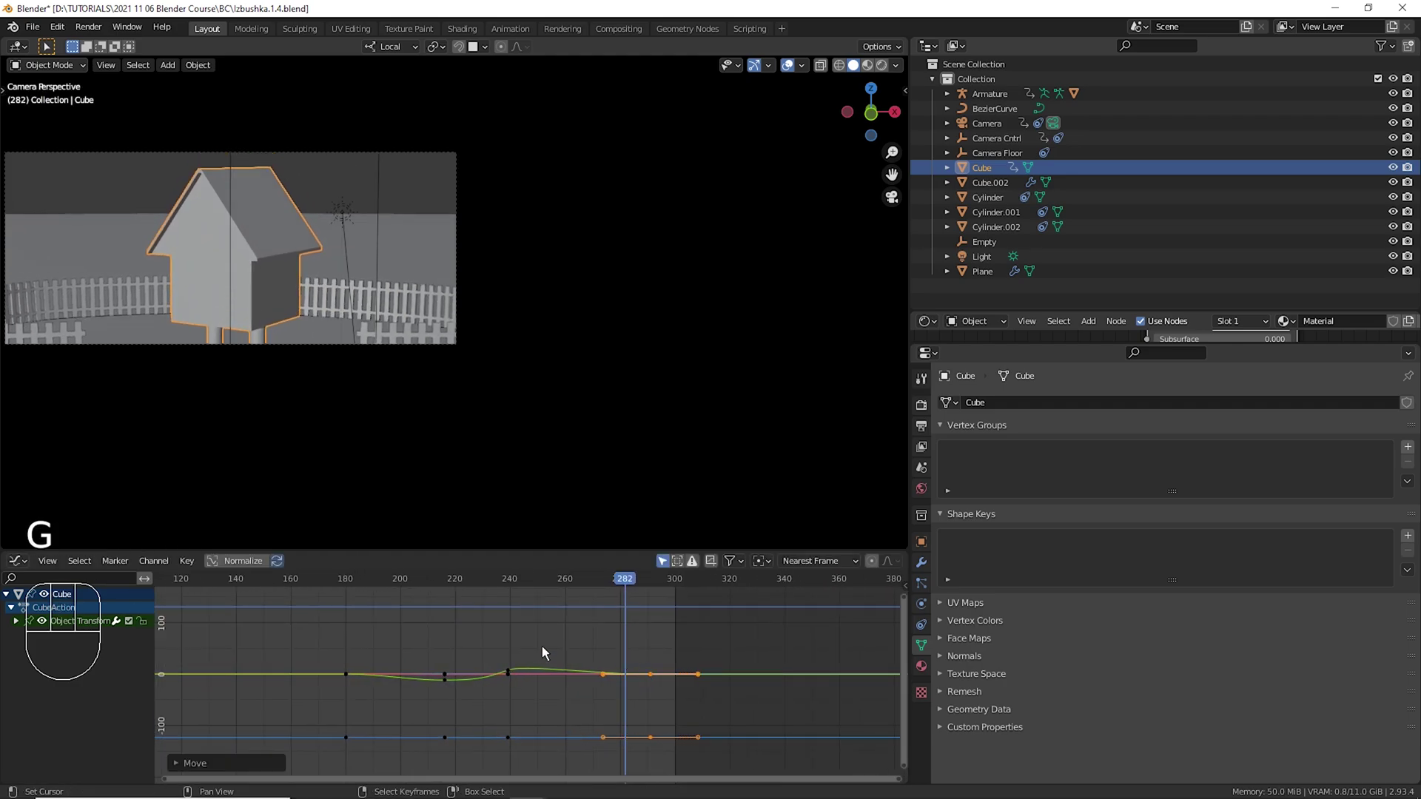
{"action": "left_click_drag", "start_coordinate": [463, 636], "coordinate": [482, 637]}
Play back the spread keyframes, stopping at frame 300 through the camera.
{"action": "key", "text": "space"}
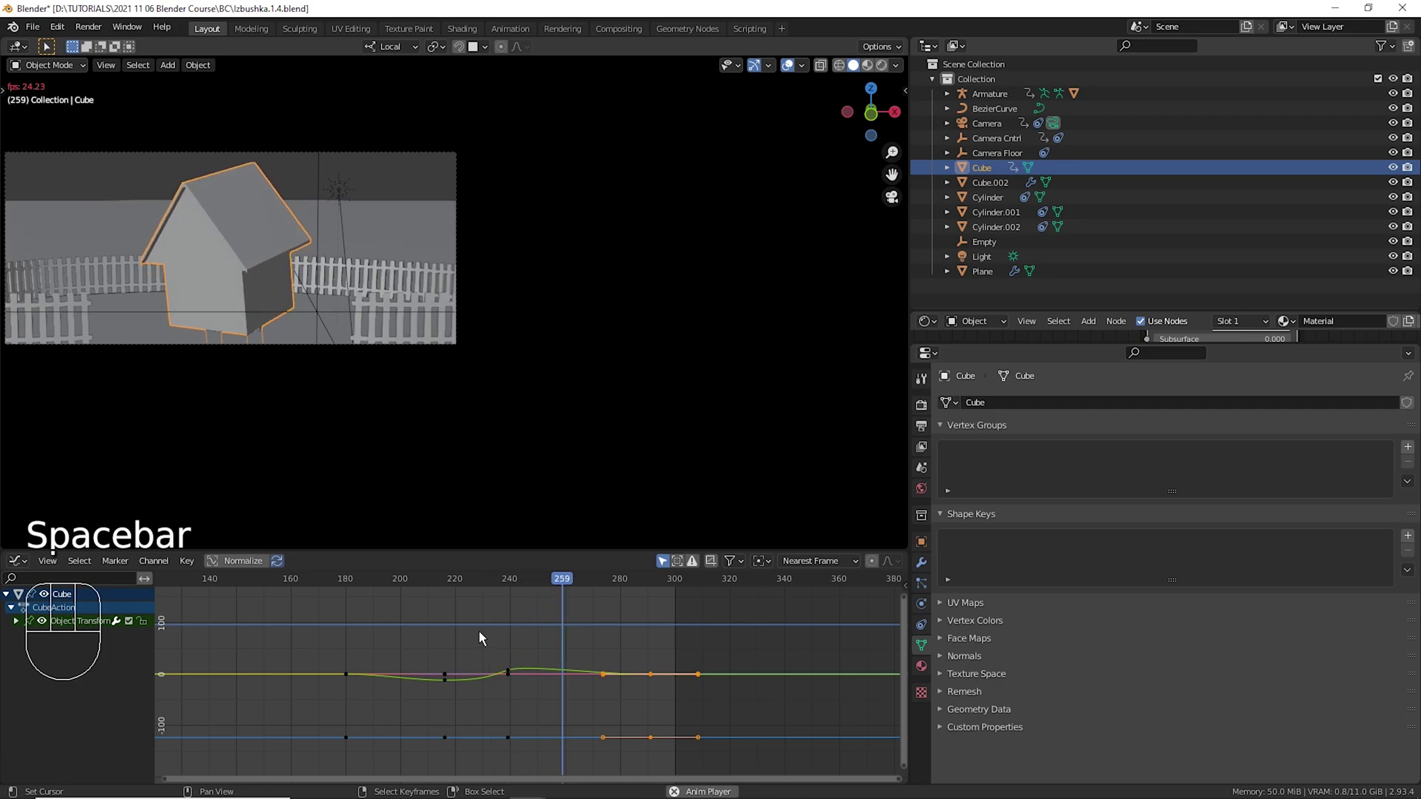
{"action": "key", "text": "space"}
{"action": "left_click_drag", "start_coordinate": [508, 658], "coordinate": [532, 672]}
{"action": "key", "text": "space"}
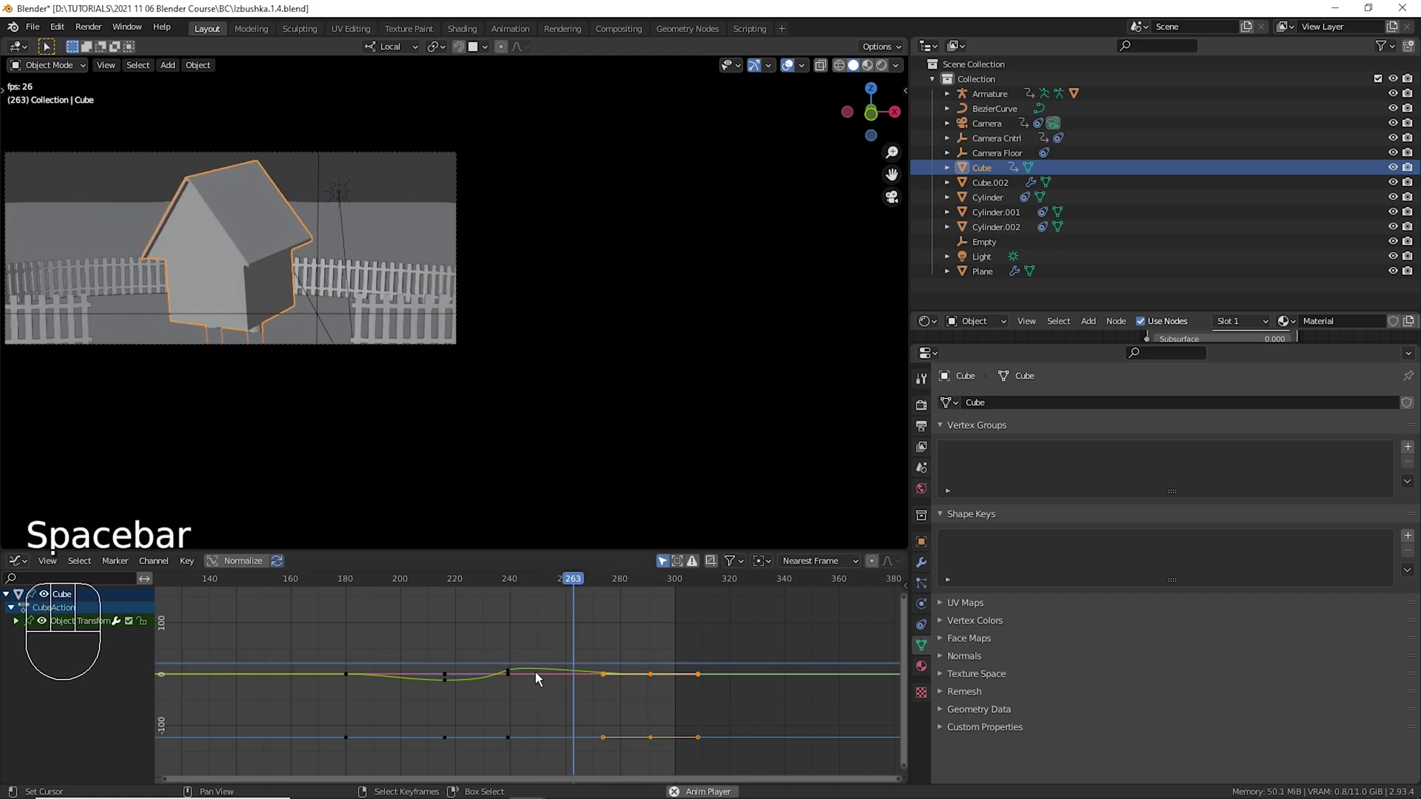
{"action": "key", "text": "space"}
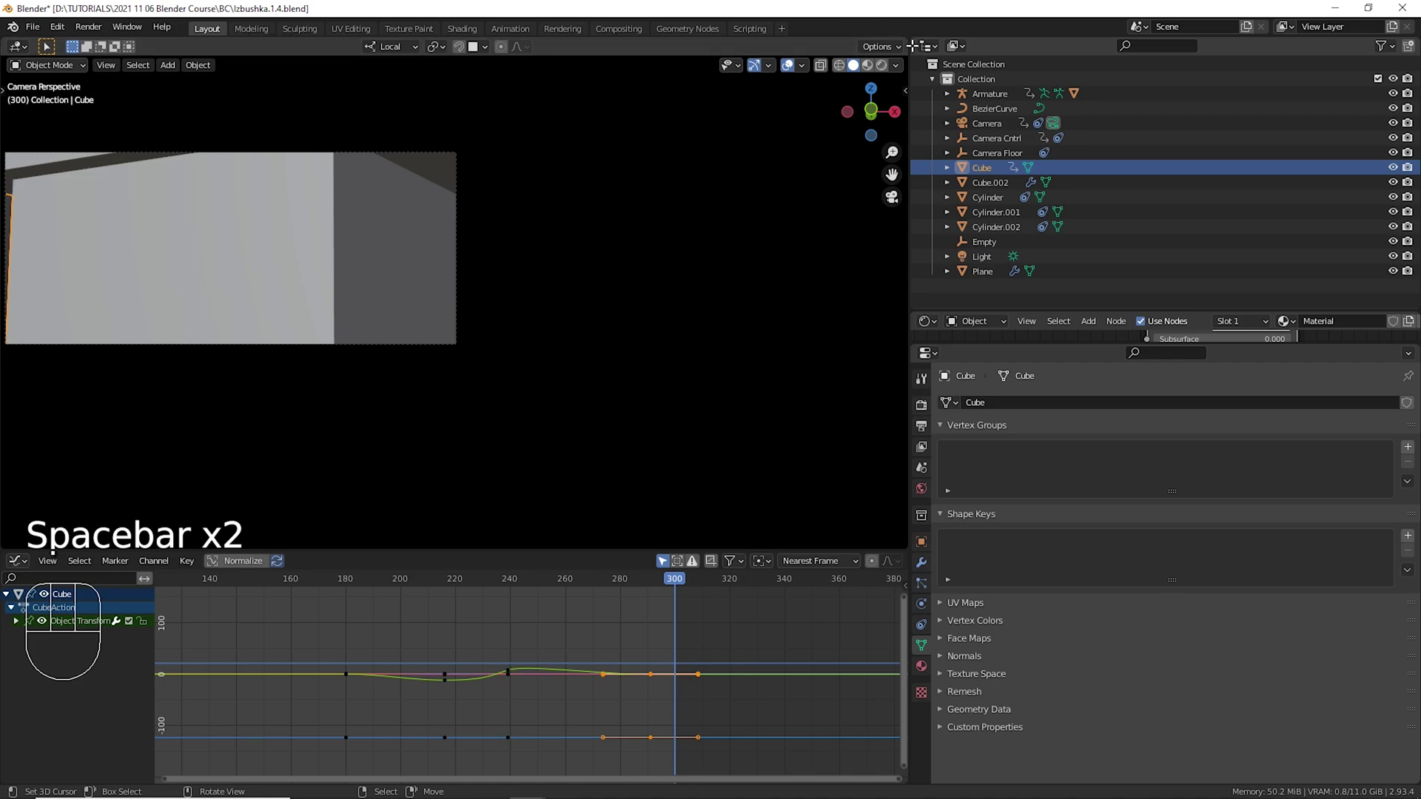
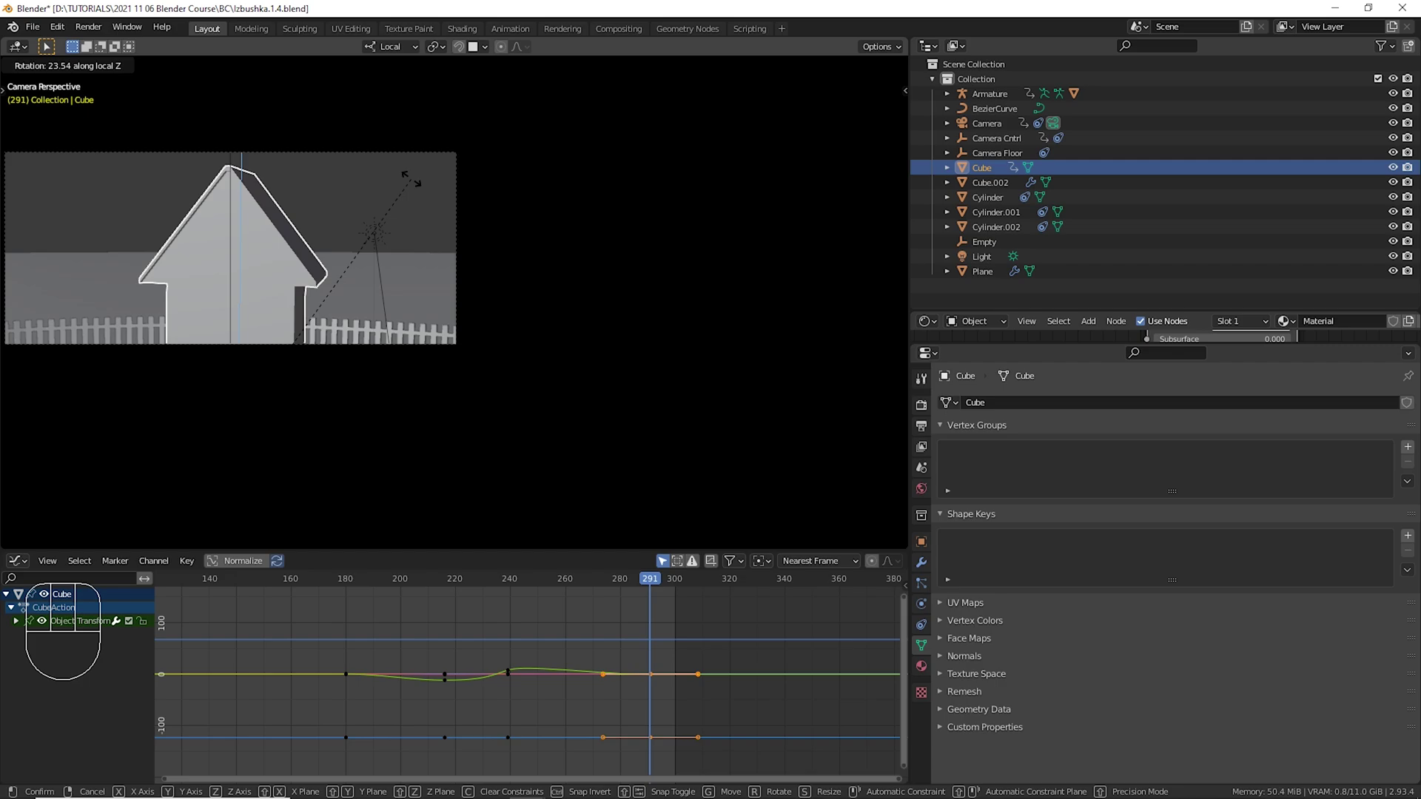
Key the house's rotation and shift its final keyframes so it settles near frame 300.
{"action": "key", "text": "i"}
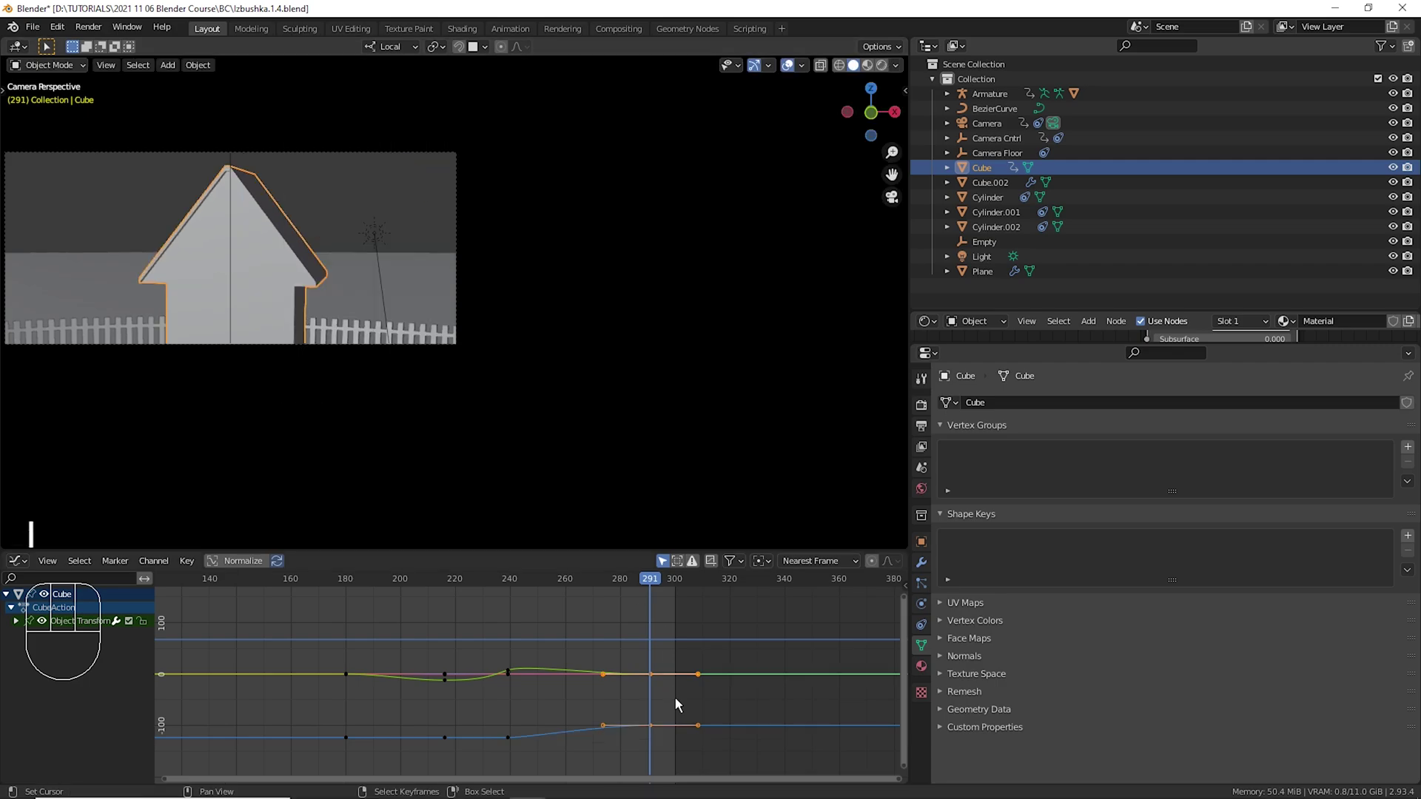
{"action": "left_click_drag", "start_coordinate": [695, 722], "coordinate": [645, 754]}
{"action": "key", "text": "g"}
{"action": "left_click_drag", "start_coordinate": [506, 734], "coordinate": [556, 770]}
{"action": "key", "text": "s"}
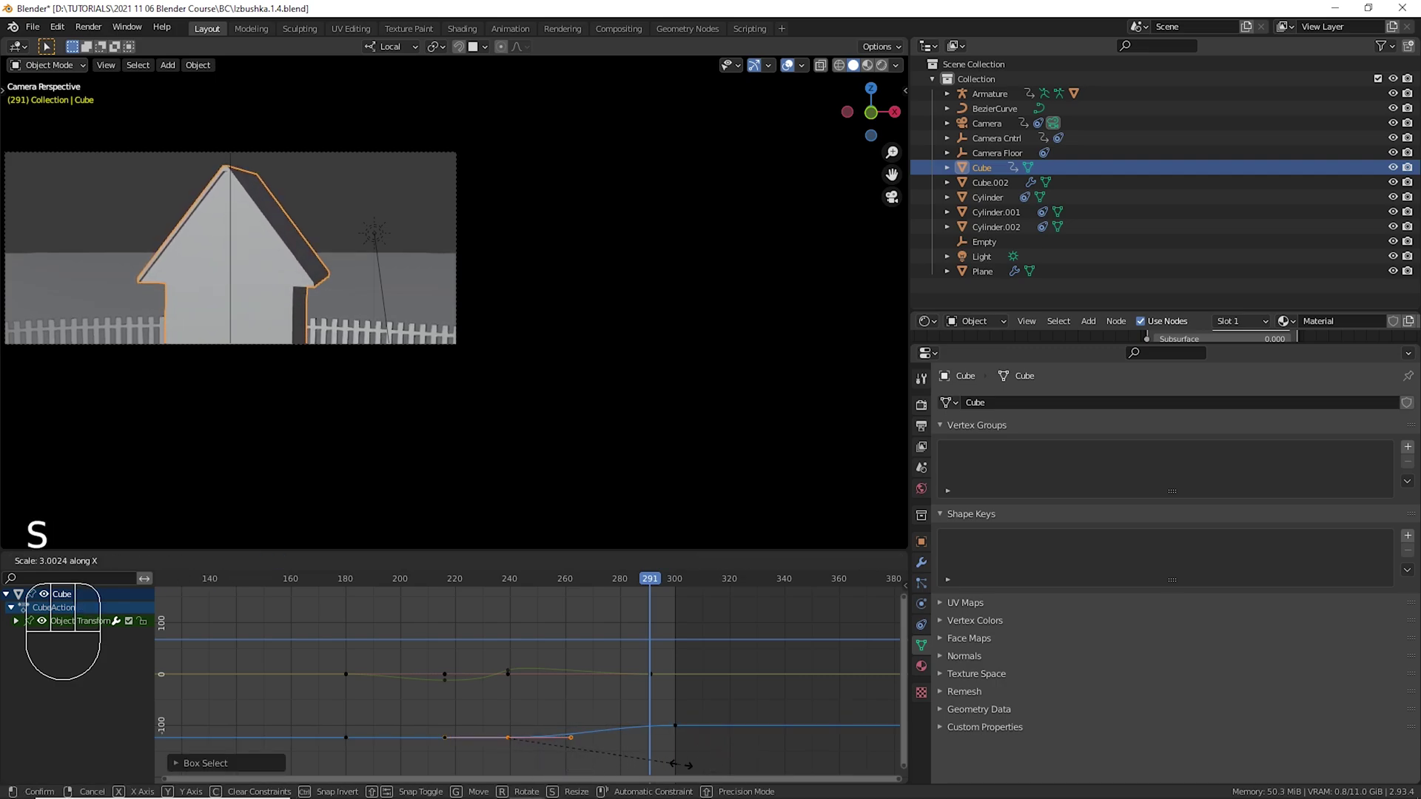
{"action": "left_click_drag", "start_coordinate": [440, 658], "coordinate": [463, 715]}
Play back the settling house and select the camera object.
{"action": "key", "text": "space"}
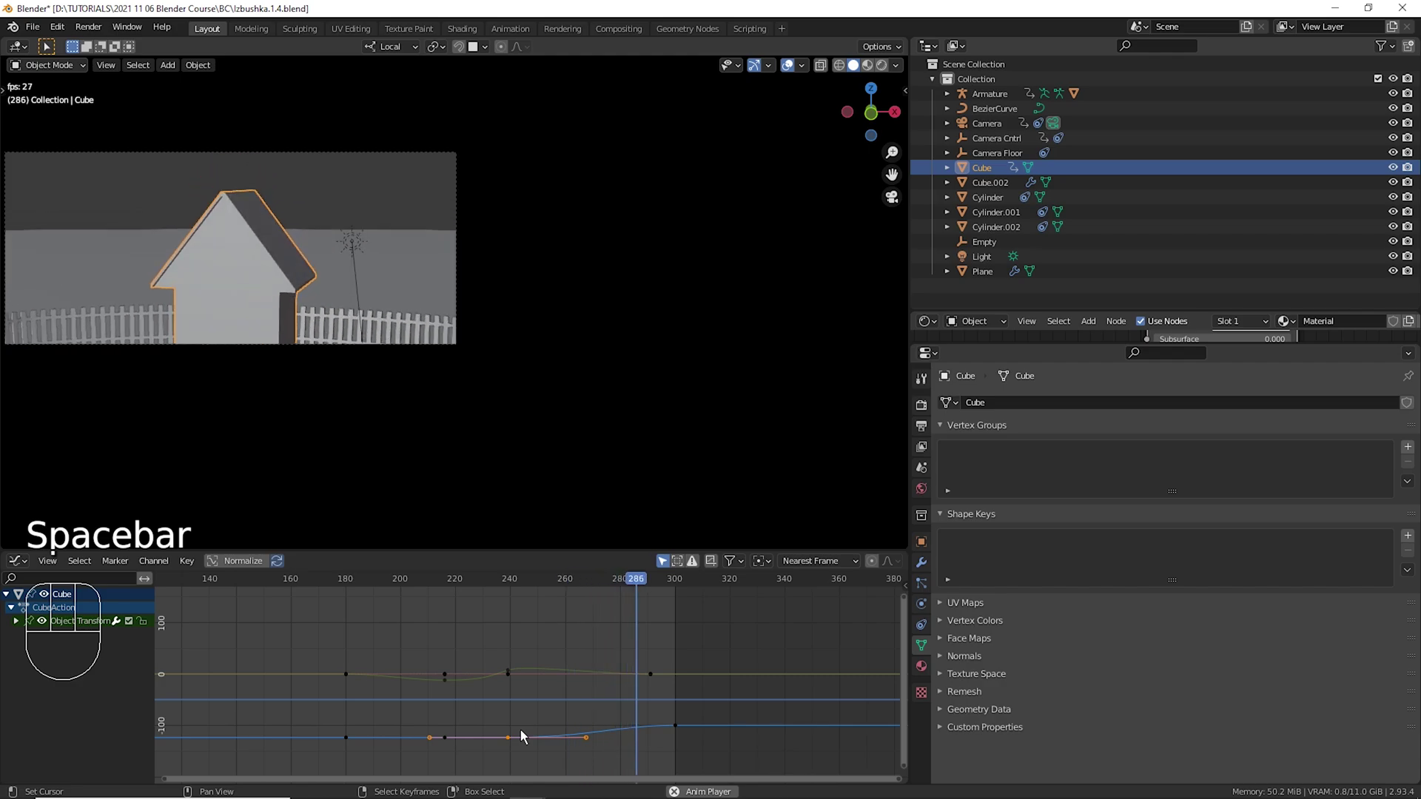
{"action": "left_click", "coordinate": [457, 683]}
Save the file, then move the camera's end keyframes and play back the shot.
{"action": "key", "text": "ctrl+s"}
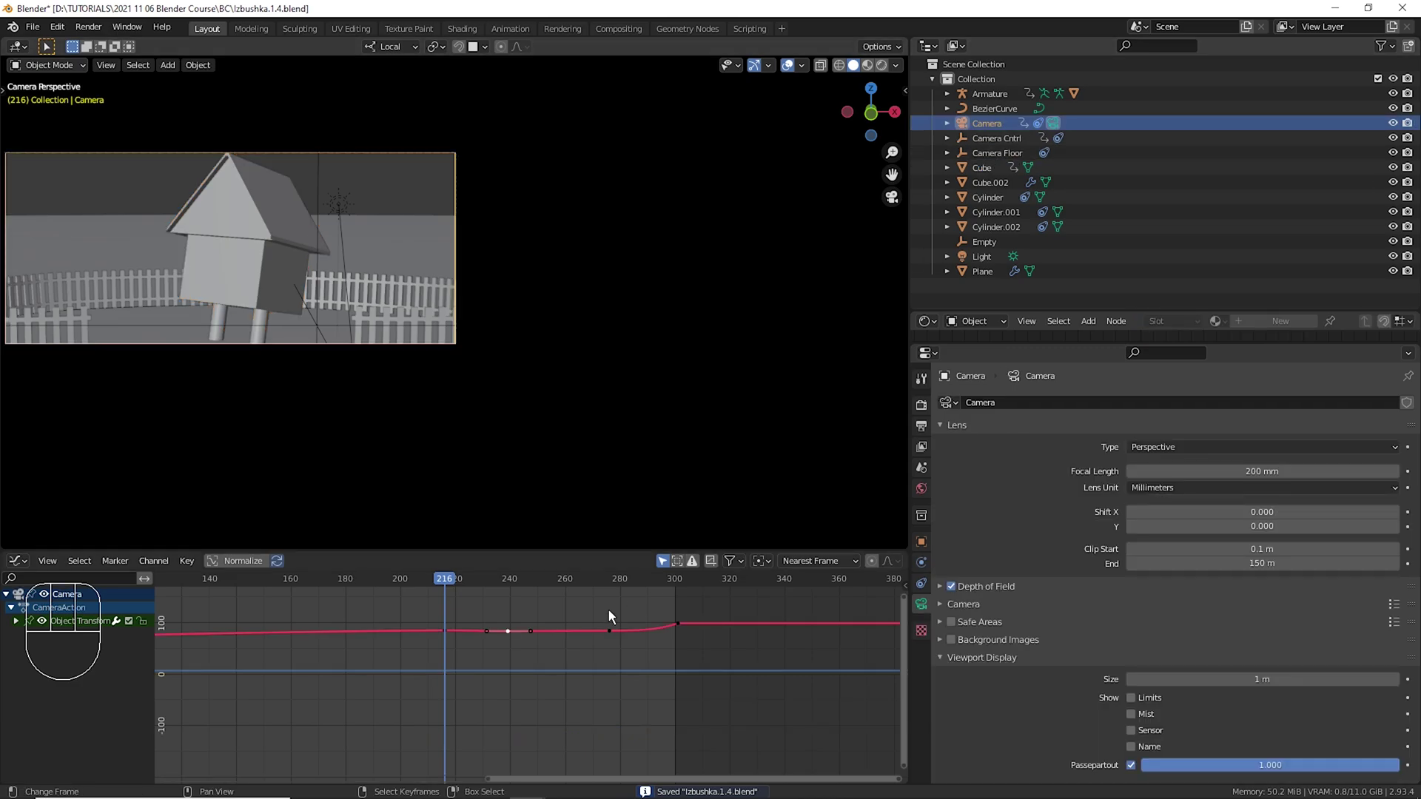
{"action": "left_click_drag", "start_coordinate": [357, 654], "coordinate": [457, 646]}
{"action": "right_click", "coordinate": [458, 644]}
{"action": "key", "text": "g"}
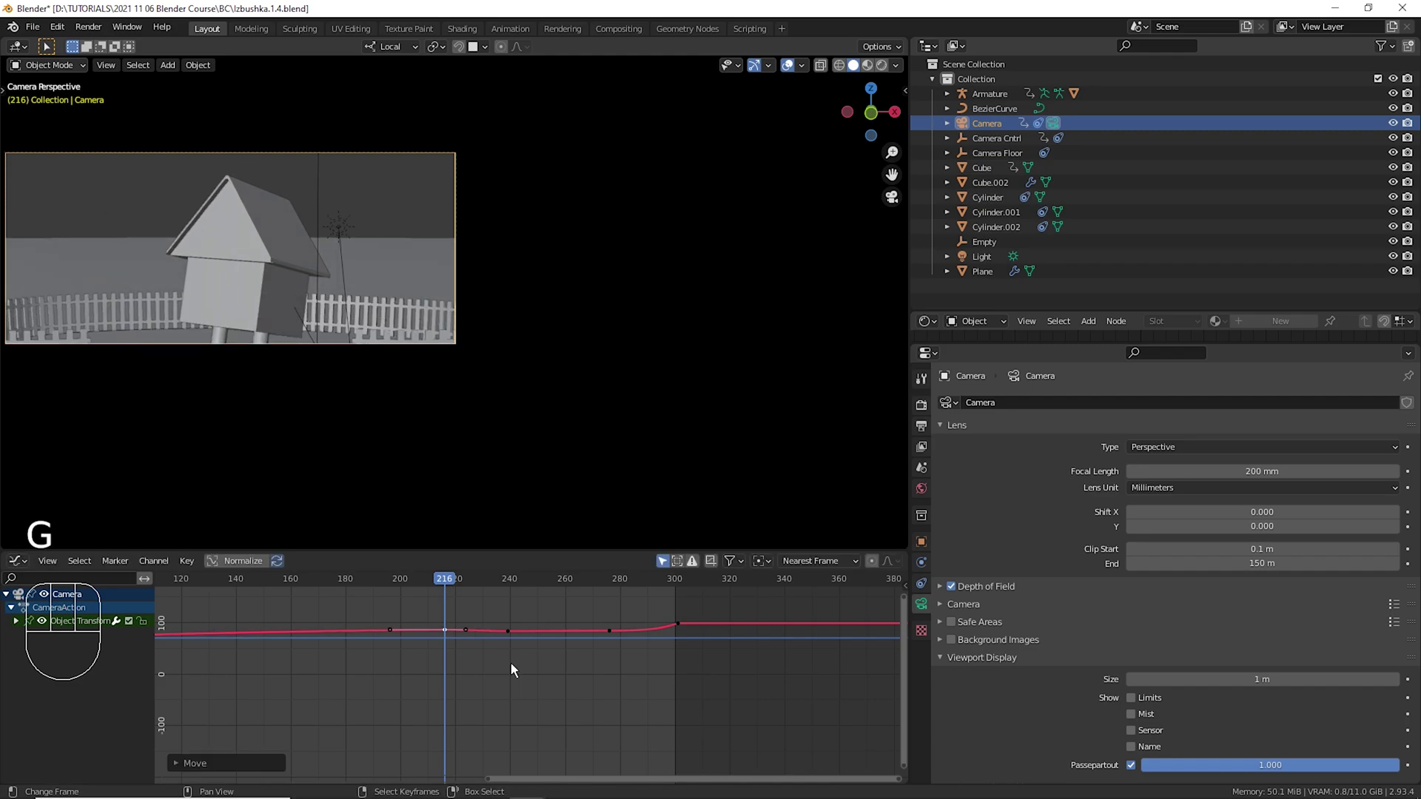
{"action": "left_click", "coordinate": [329, 615]}
{"action": "key", "text": "space"}
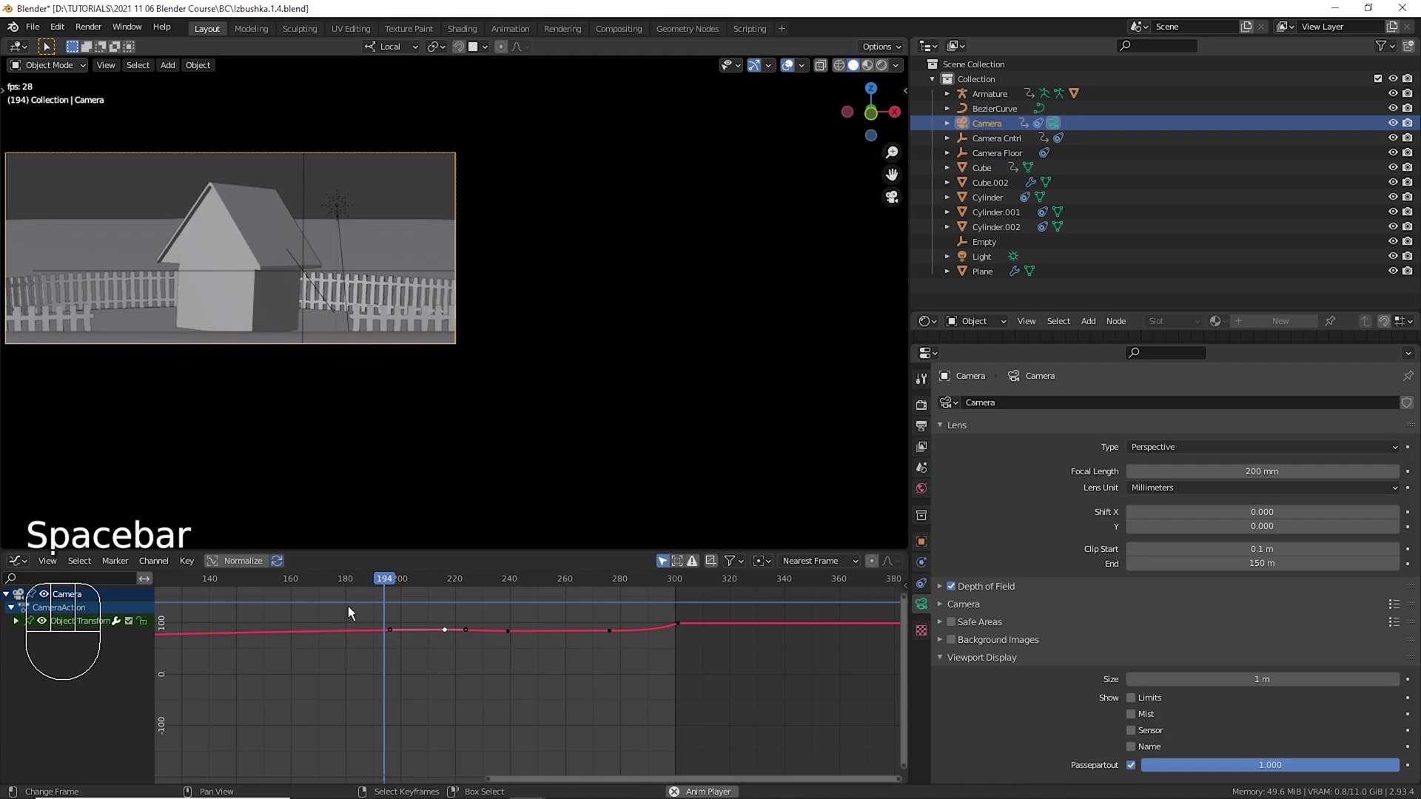
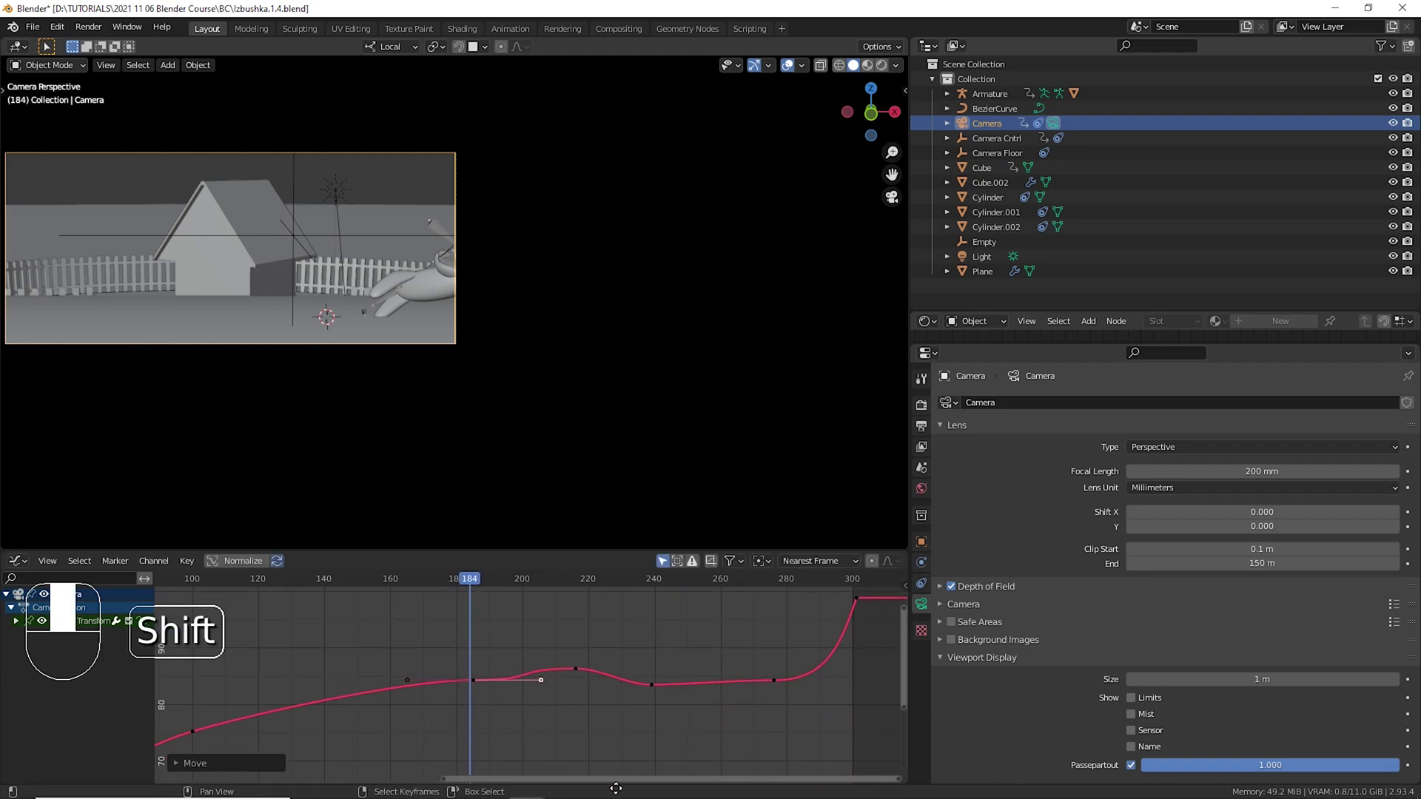
Move the camera curve keyframe near frame 215 and preview the result in playback.
{"action": "left_click_drag", "start_coordinate": [487, 648], "coordinate": [598, 681]}
{"action": "right_click", "coordinate": [596, 686]}
{"action": "key", "text": "s"}
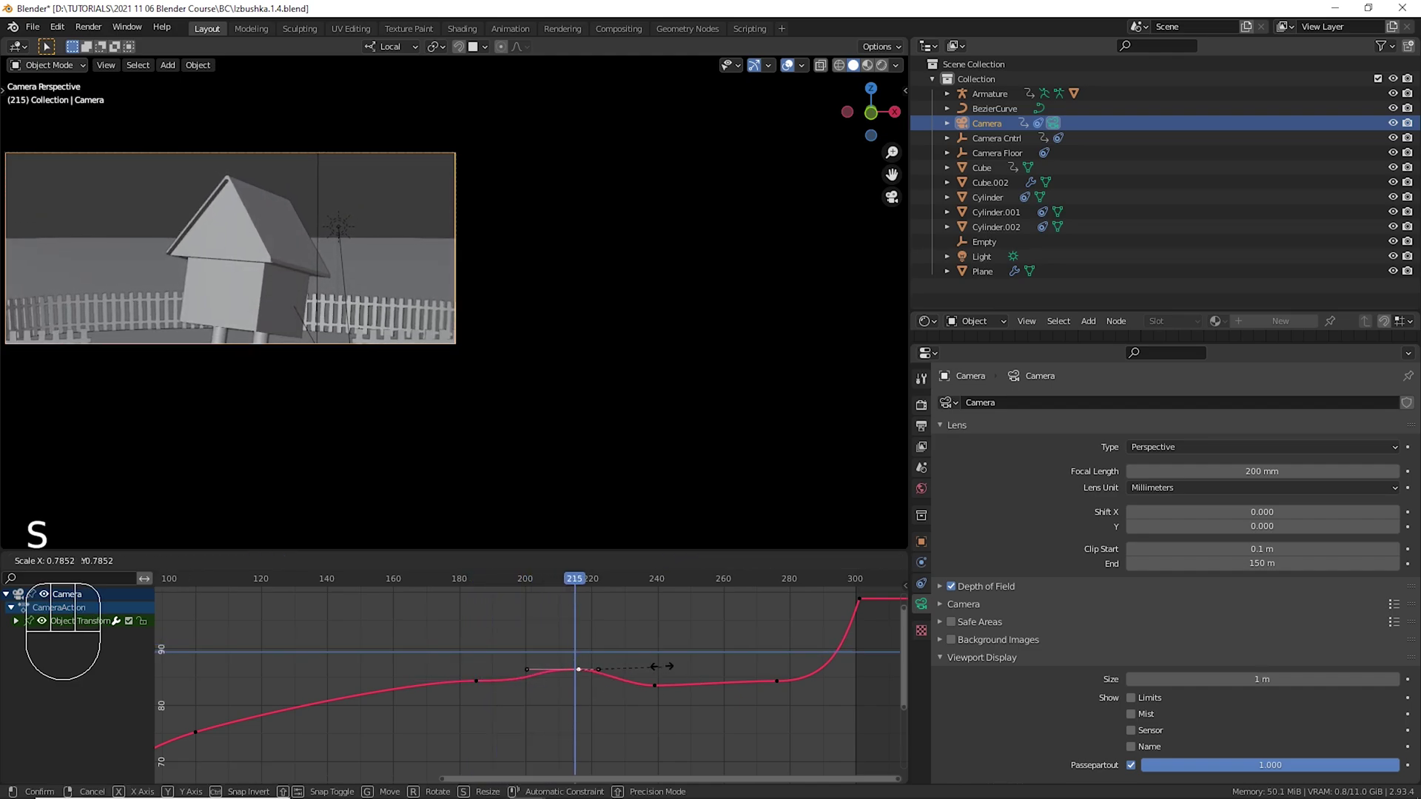
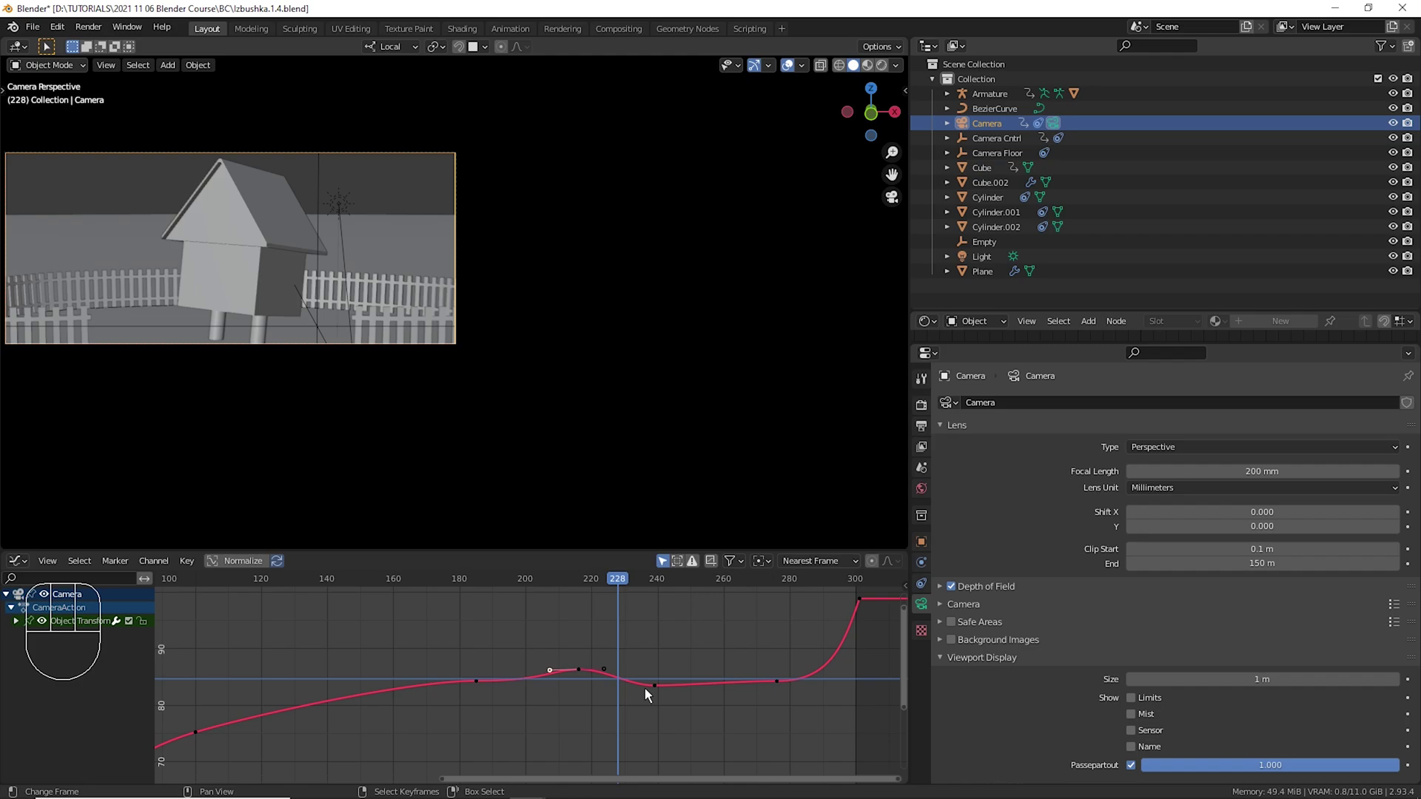
{"action": "right_click", "coordinate": [667, 694]}
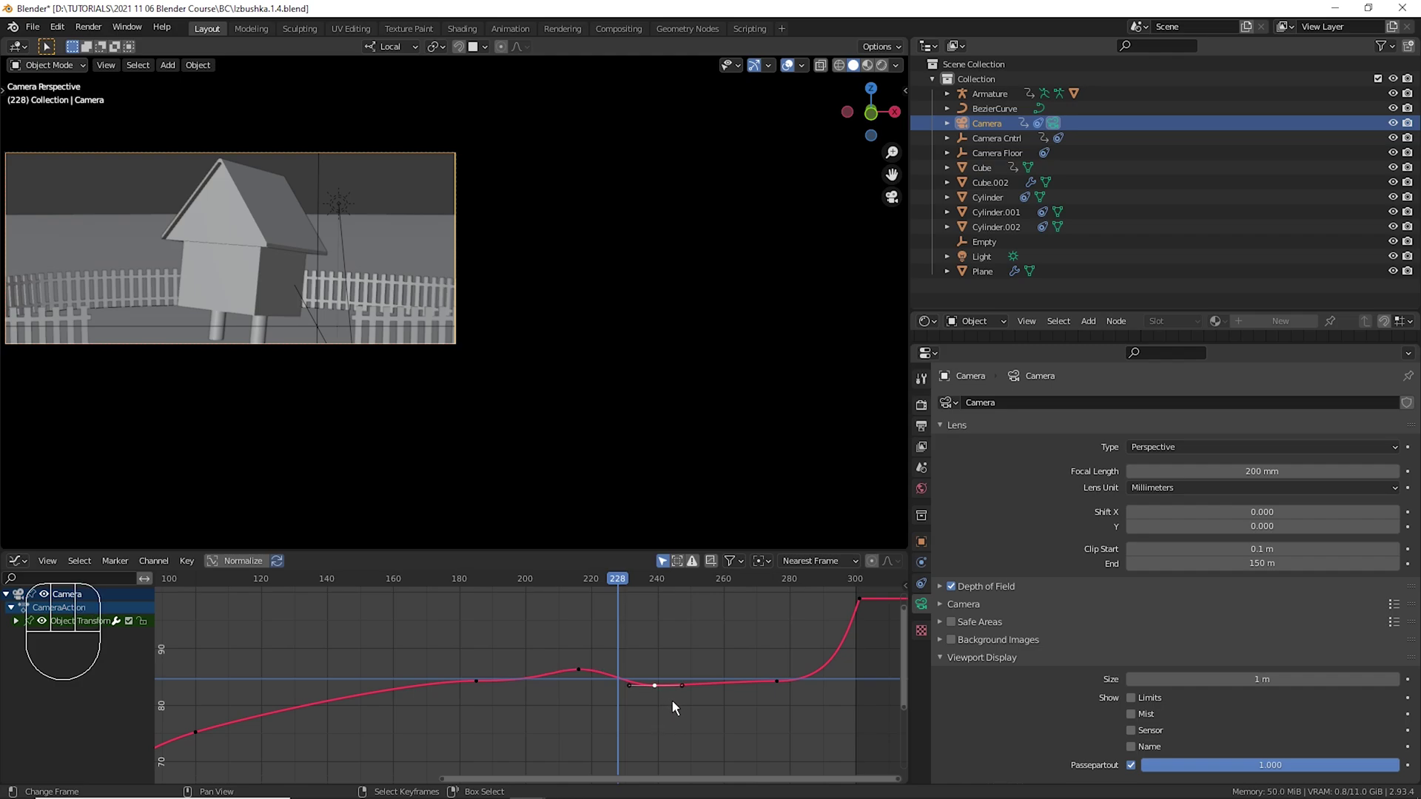
{"action": "key", "text": "g"}
{"action": "left_click_drag", "start_coordinate": [575, 658], "coordinate": [573, 662]}
{"action": "key", "text": "space"}
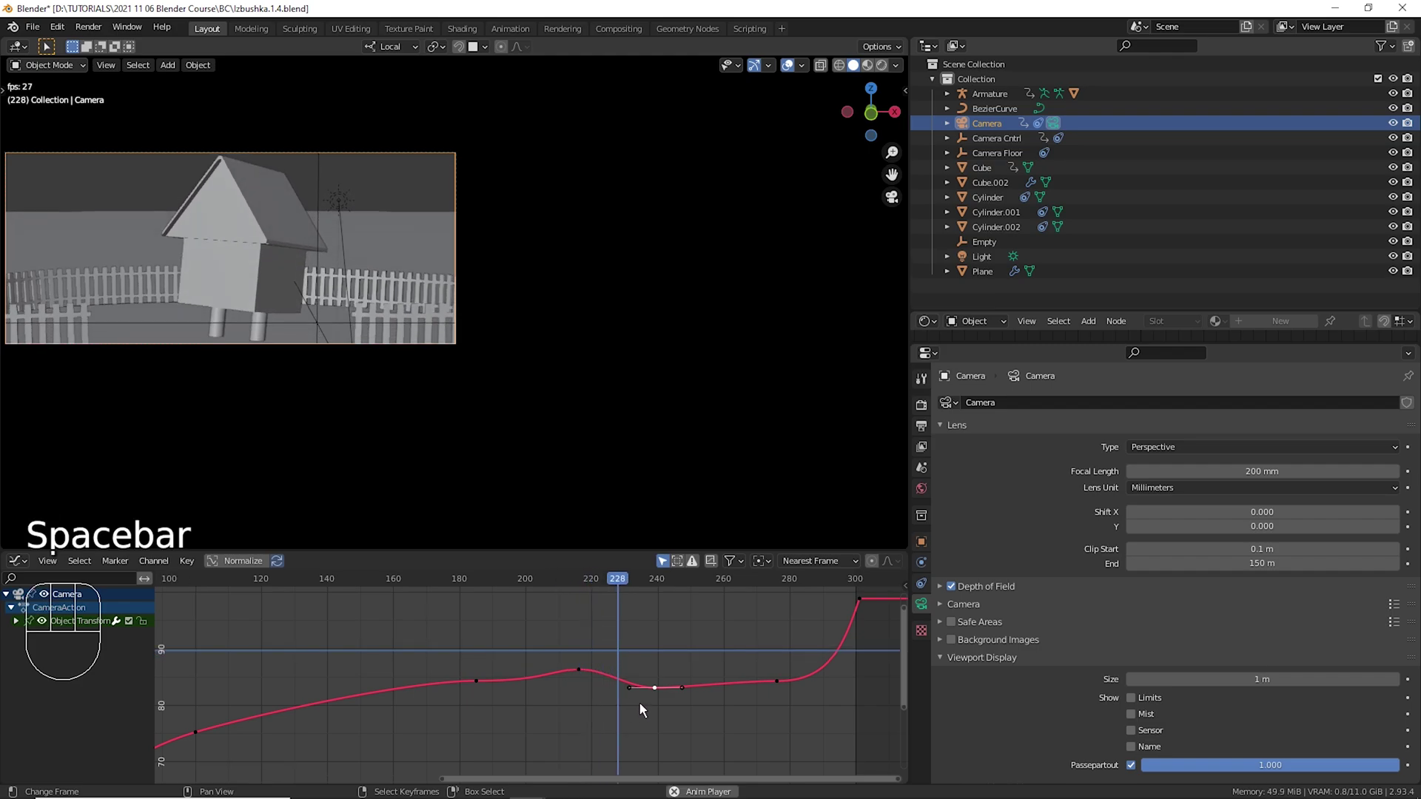
{"action": "key", "text": "space"}
{"action": "key", "text": "g"}
Shape a small dip in the camera curve around frame 276, just before frame 300.
{"action": "left_click_drag", "start_coordinate": [573, 644], "coordinate": [588, 655]}
{"action": "key", "text": "space"}
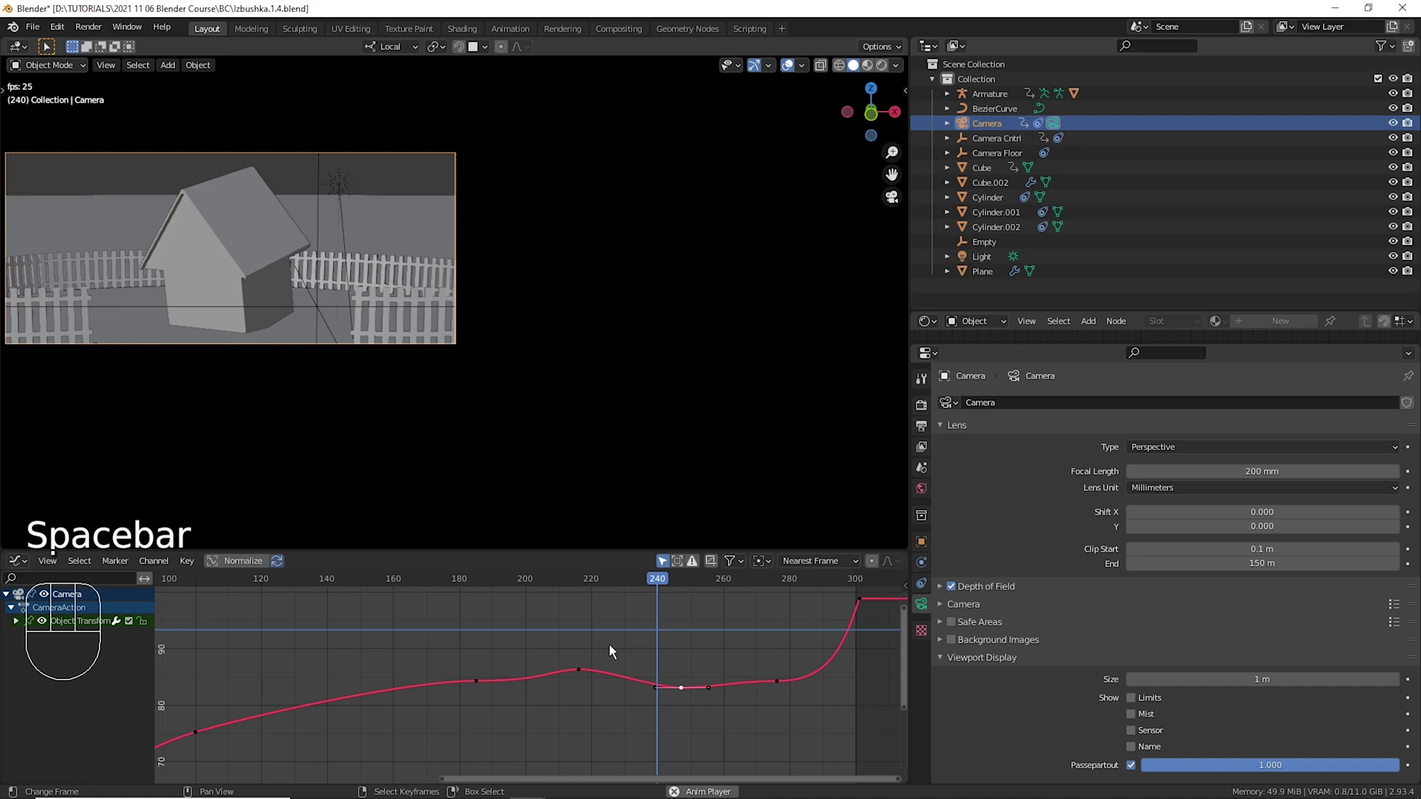
{"action": "key", "text": "space"}
{"action": "left_click_drag", "start_coordinate": [680, 665], "coordinate": [811, 688]}
{"action": "left_click_drag", "start_coordinate": [775, 658], "coordinate": [788, 695]}
{"action": "right_click", "coordinate": [790, 693]}
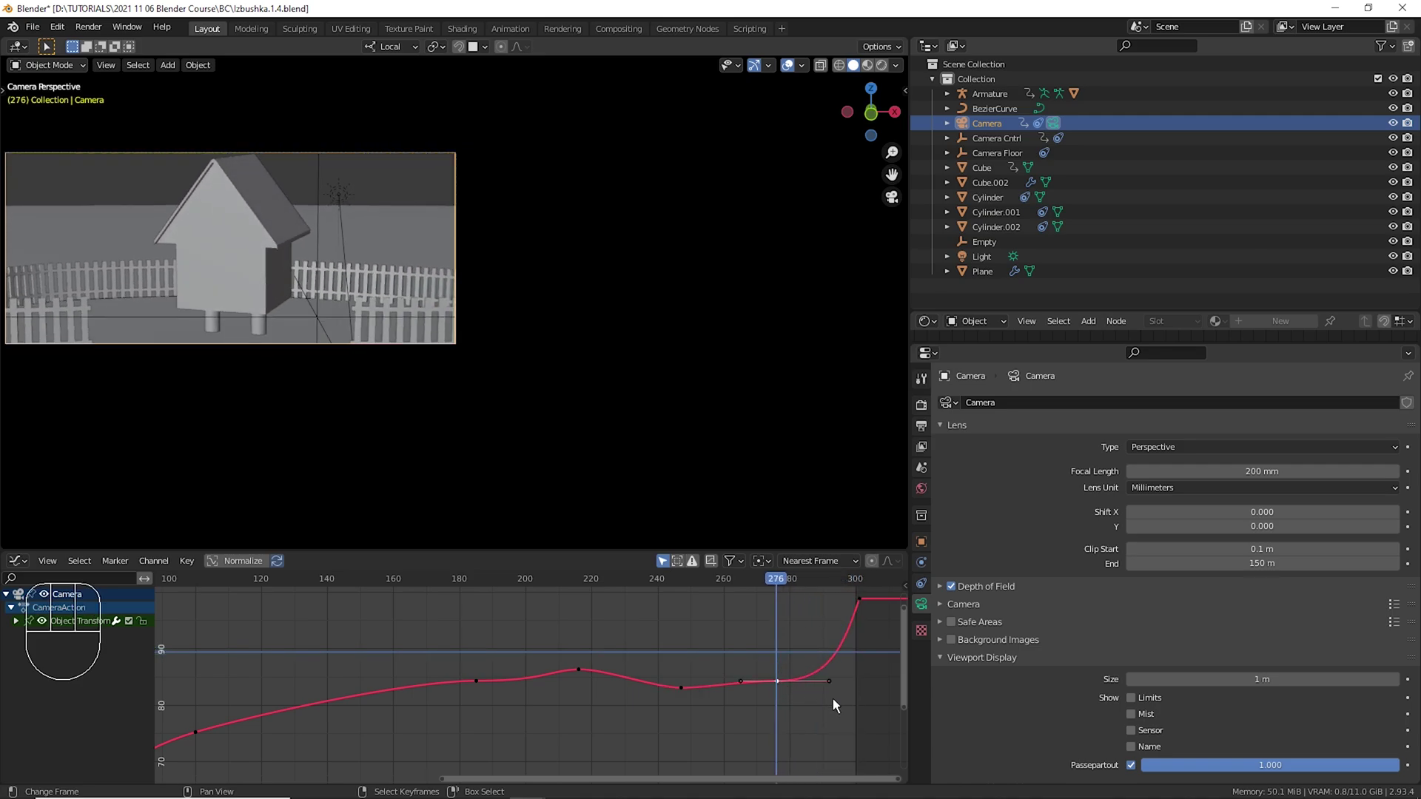
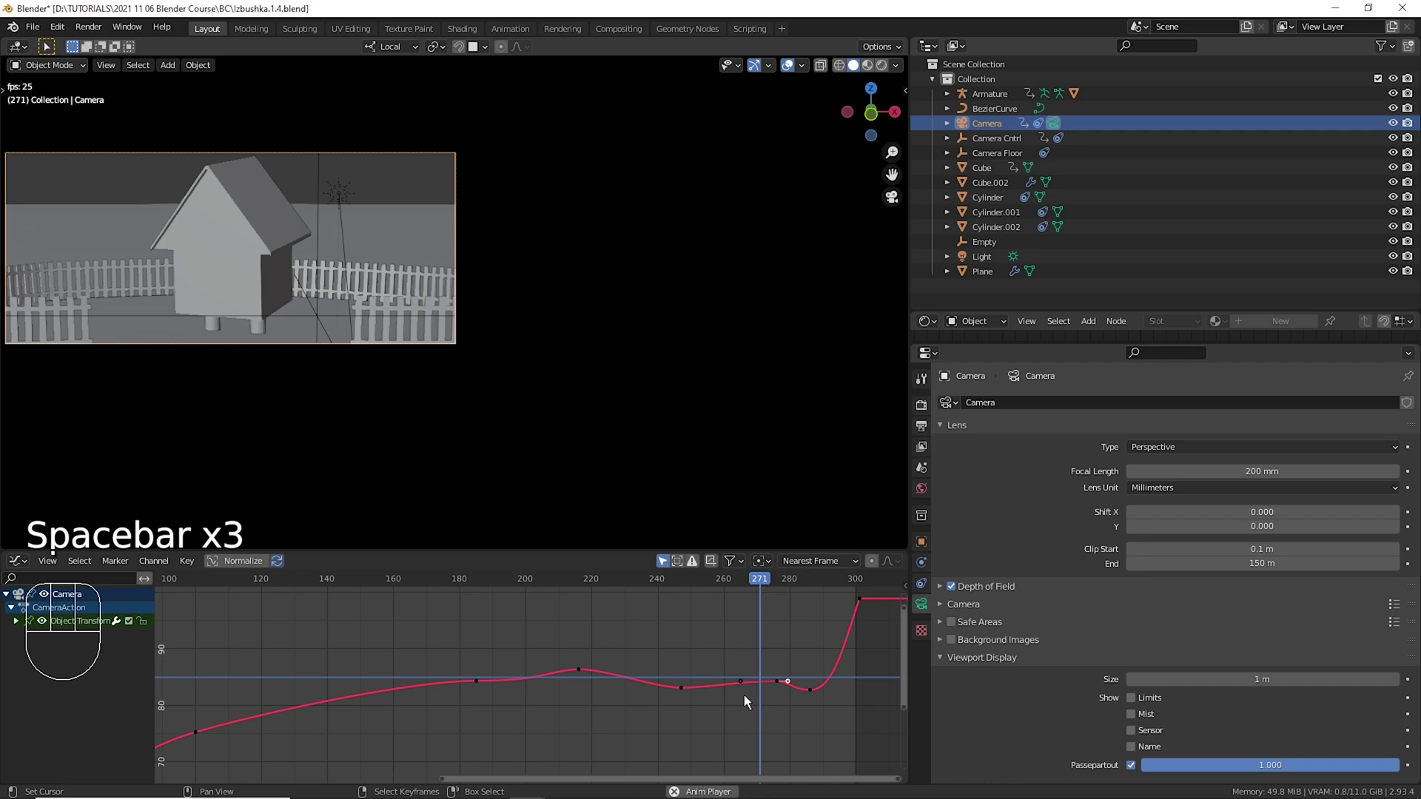
Preview the dip in playback, then split the 3D Viewport into two viewports.
{"action": "key", "text": "space"}
{"action": "left_click", "coordinate": [746, 680]}
{"action": "key", "text": "space"}
{"action": "key", "text": "space"}
{"action": "left_click_drag", "start_coordinate": [737, 670], "coordinate": [690, 609]}
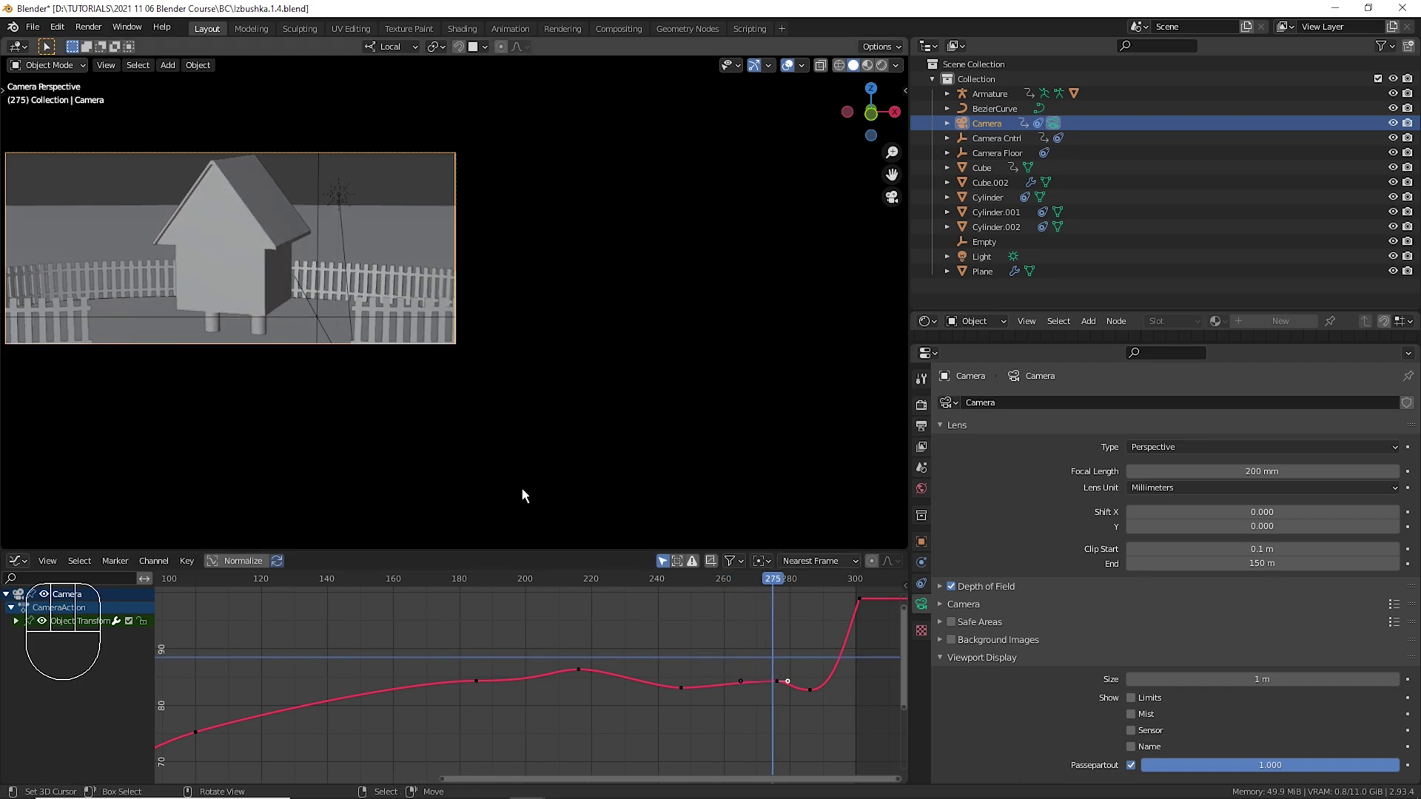
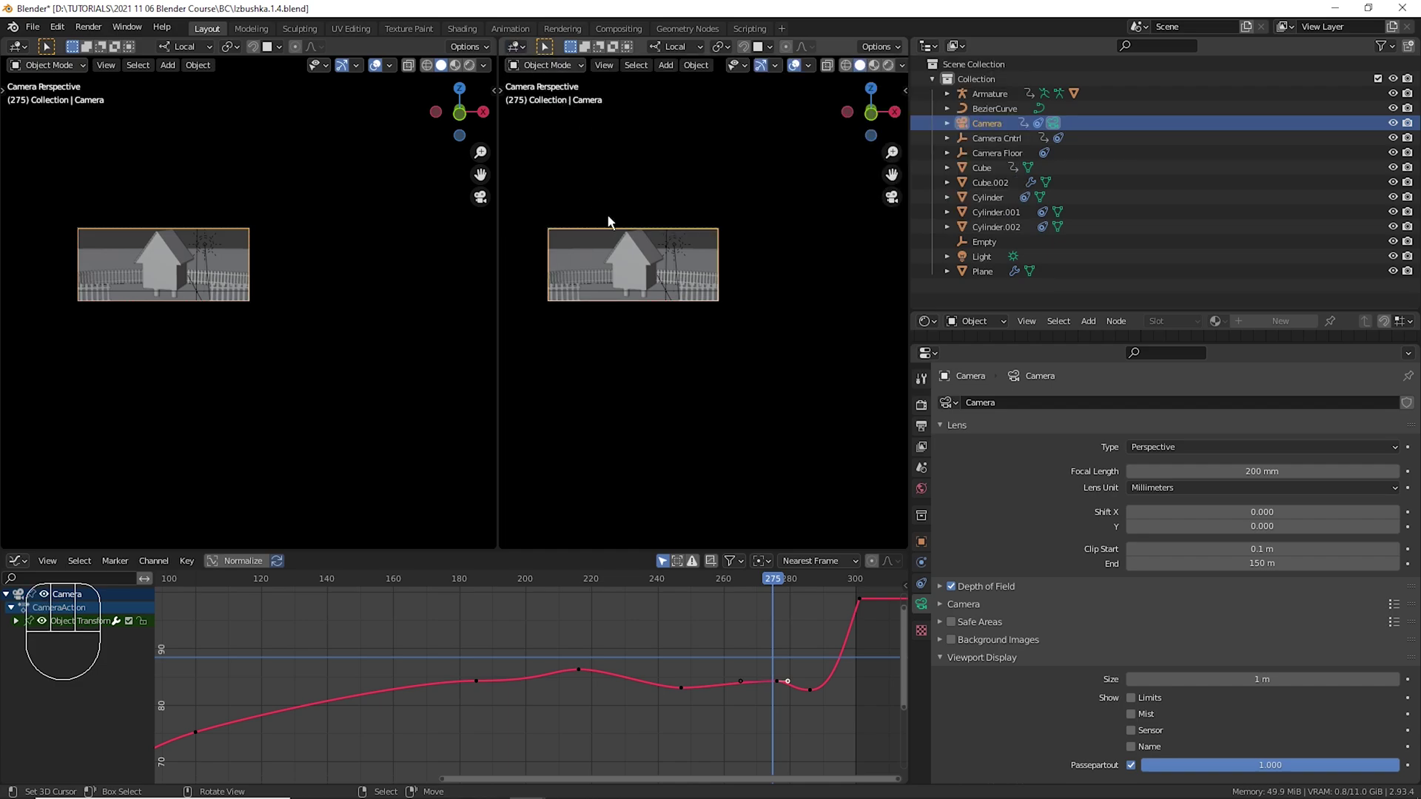
Orbit the second viewport onto the Camera Floor rig and show its constraints.
{"action": "left_click_drag", "start_coordinate": [686, 238], "coordinate": [775, 284]}
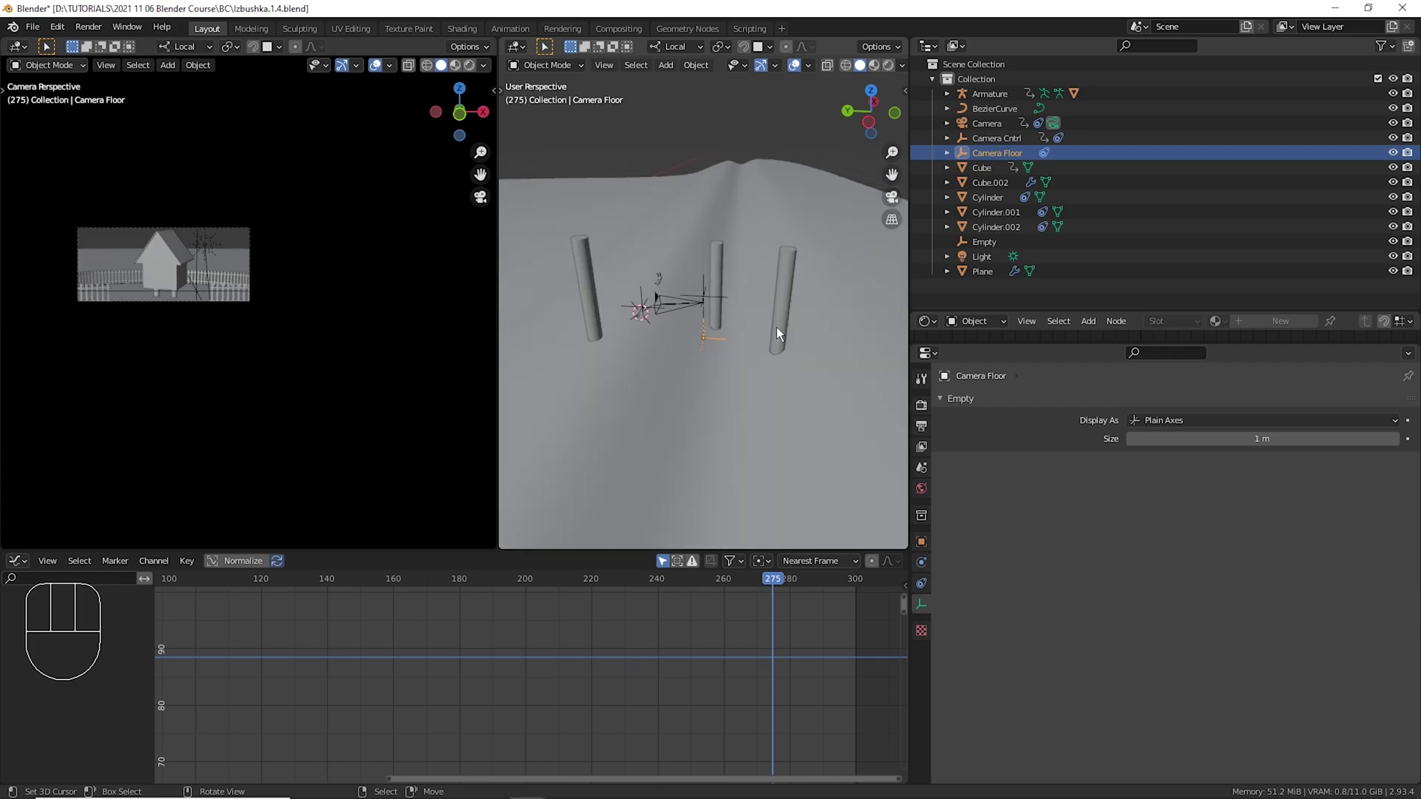
{"action": "left_click_drag", "start_coordinate": [578, 645], "coordinate": [789, 649]}
{"action": "left_click", "coordinate": [933, 596]}
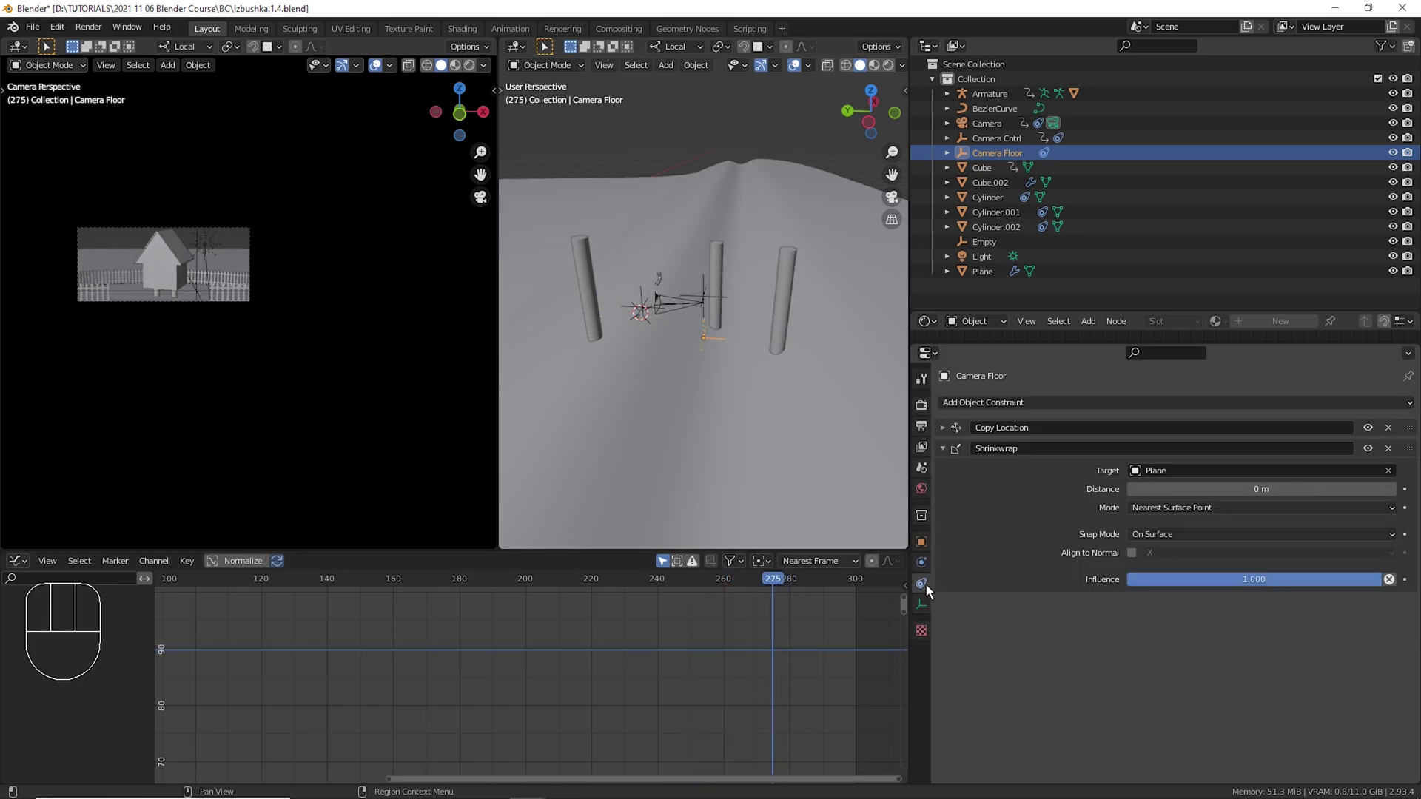
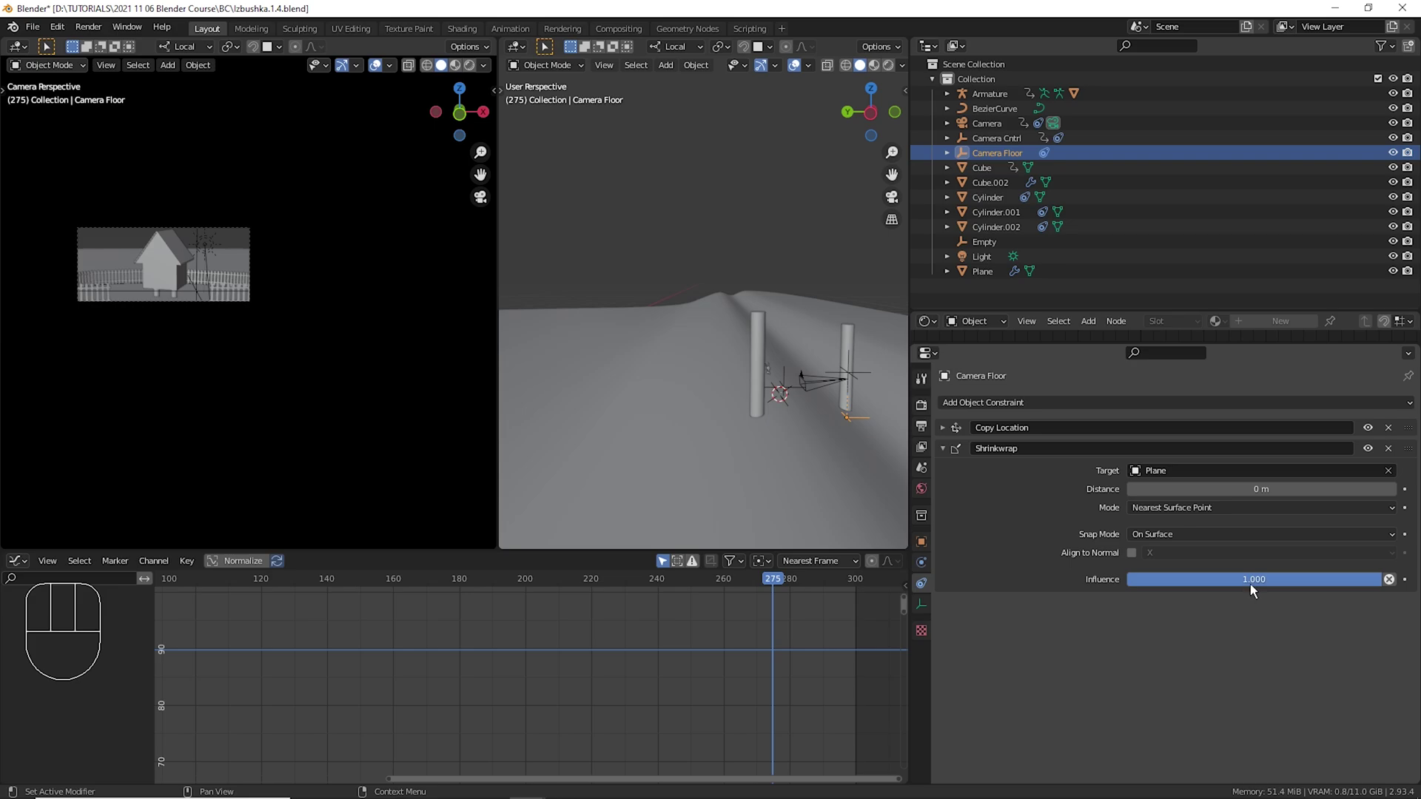
Key the Camera Floor's Shrinkwrap influence at 1.000 around frame 260.
{"action": "left_click_drag", "start_coordinate": [691, 624], "coordinate": [670, 654]}
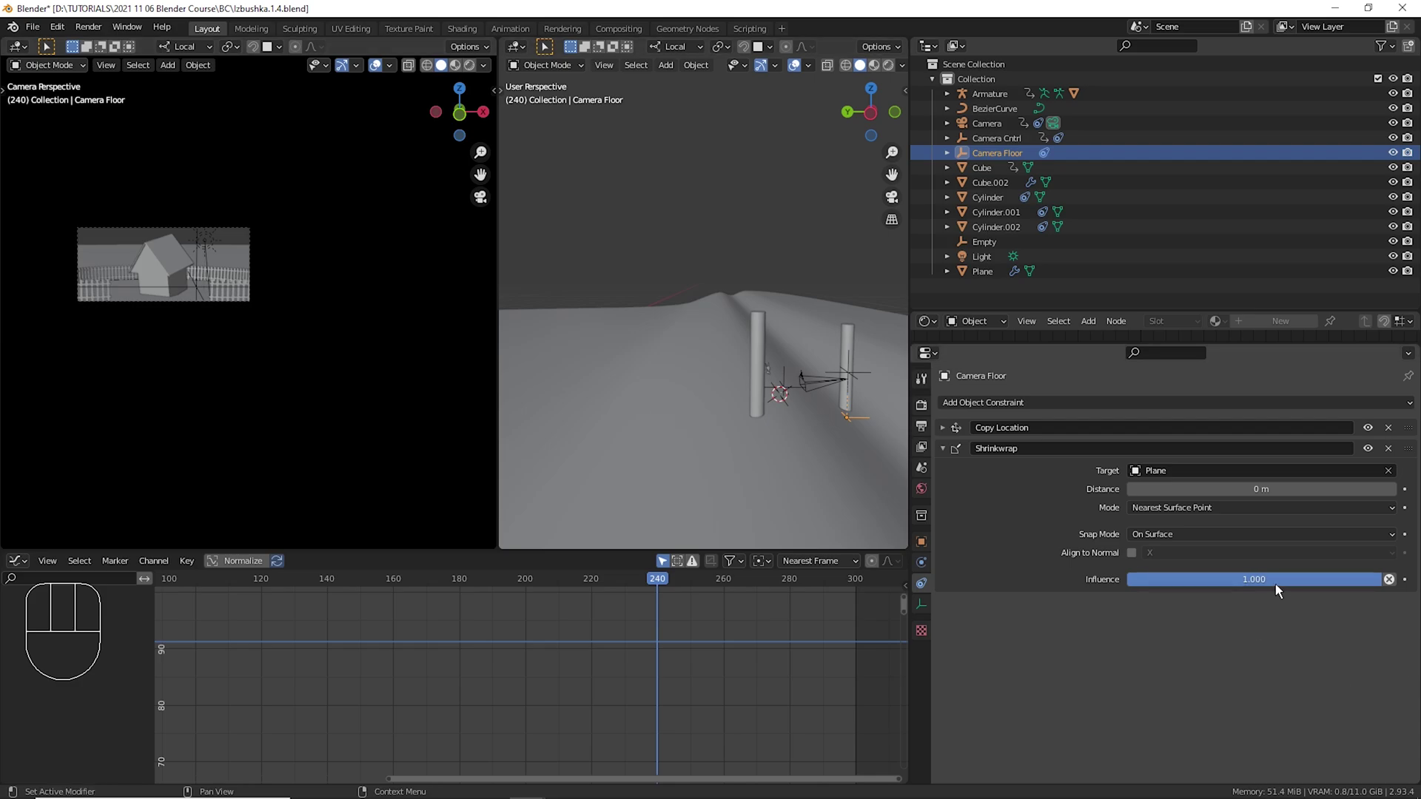
{"action": "left_click_drag", "start_coordinate": [671, 614], "coordinate": [797, 611]}
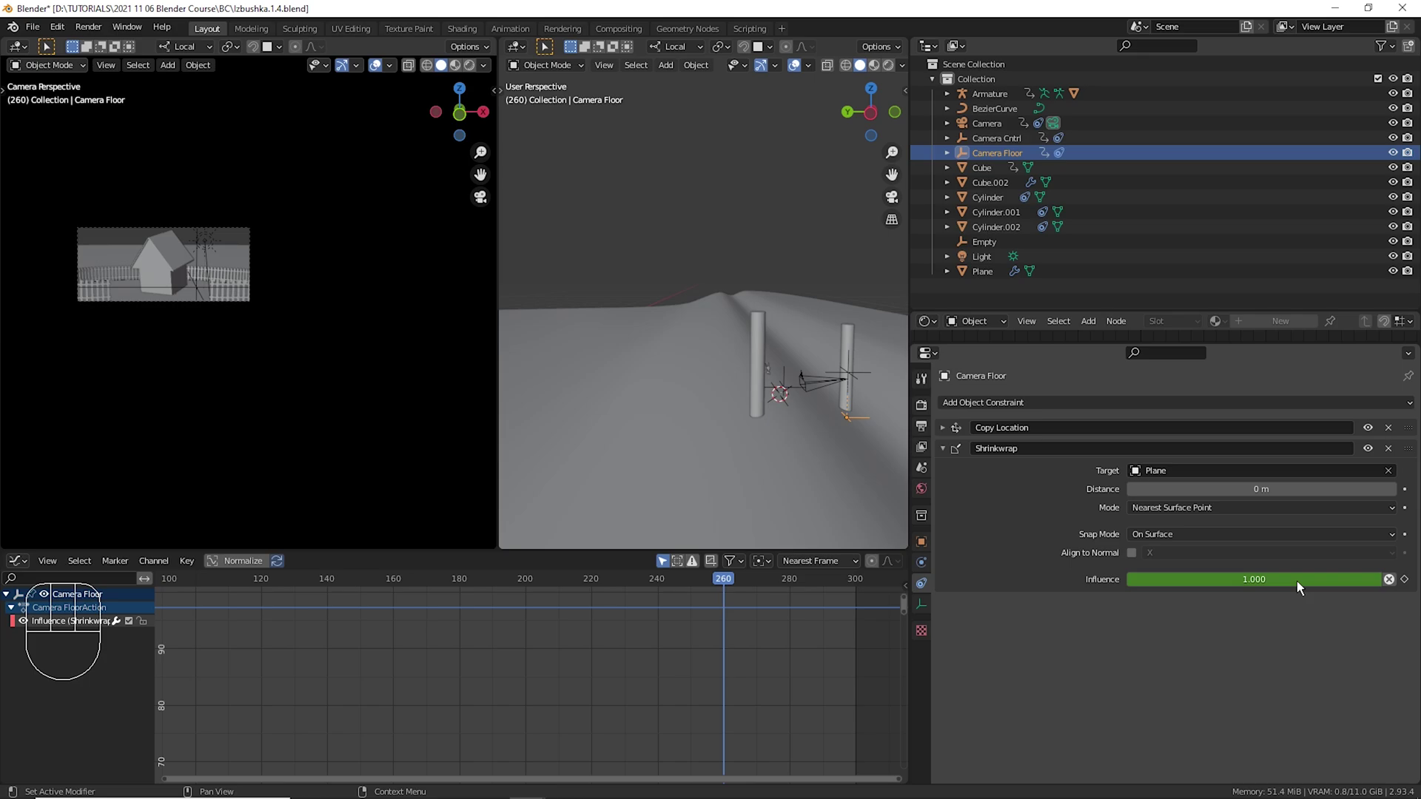
{"action": "left_click_drag", "start_coordinate": [1304, 586], "coordinate": [1143, 591]}
{"action": "left_click_drag", "start_coordinate": [649, 645], "coordinate": [869, 657]}
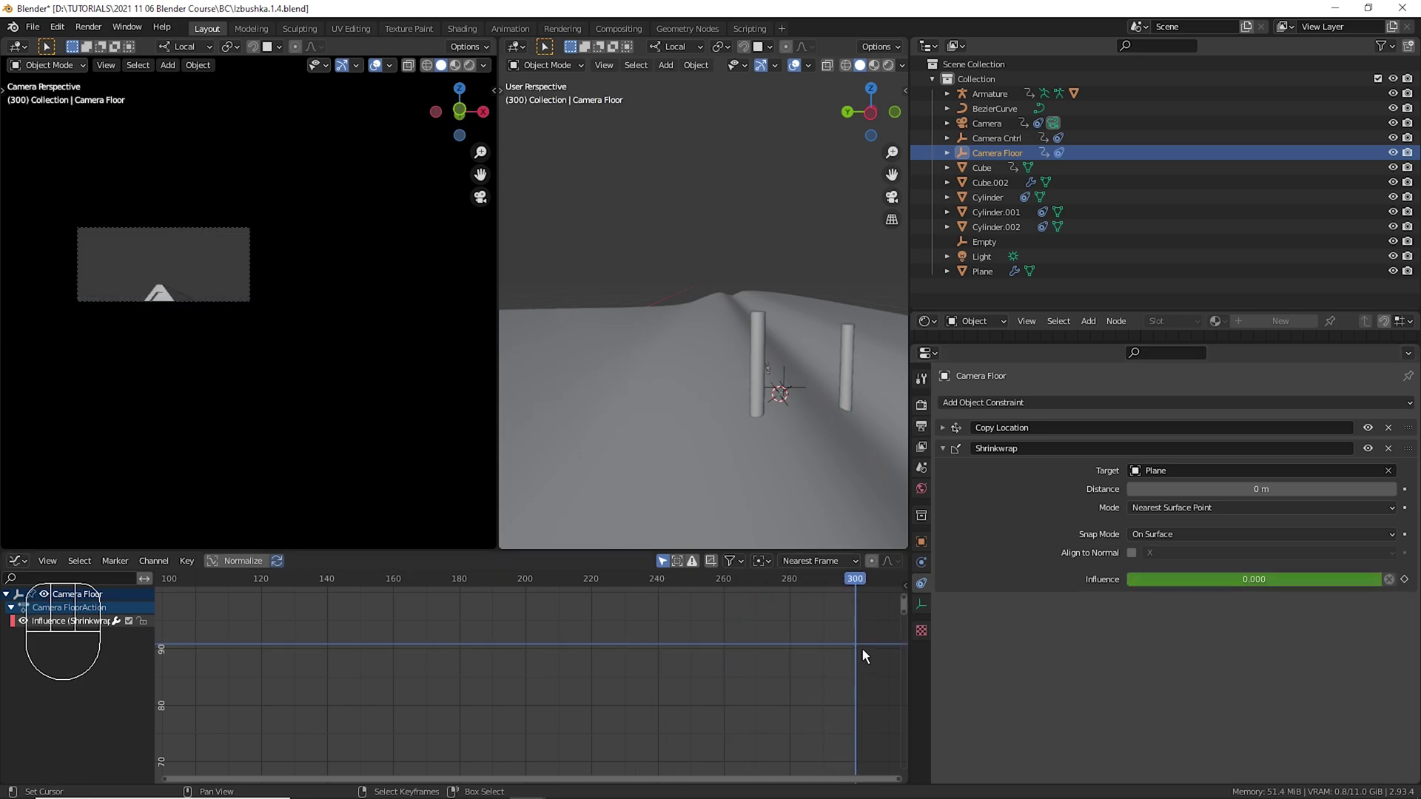
Key the Shrinkwrap influence at 0.000 at frame 300.
{"action": "left_click_drag", "start_coordinate": [718, 406], "coordinate": [738, 412]}
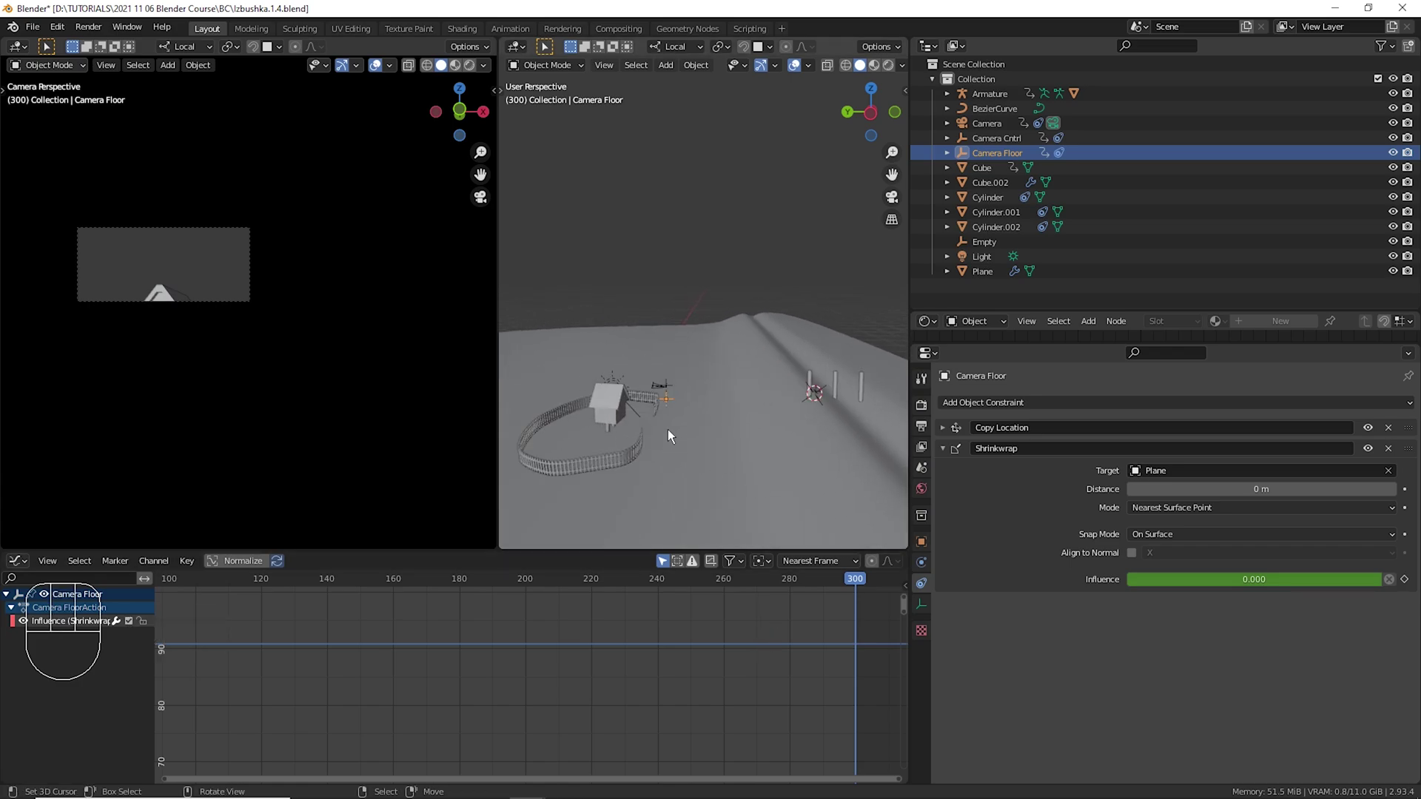
{"action": "left_click", "coordinate": [956, 440]}
{"action": "left_click", "coordinate": [957, 440]}
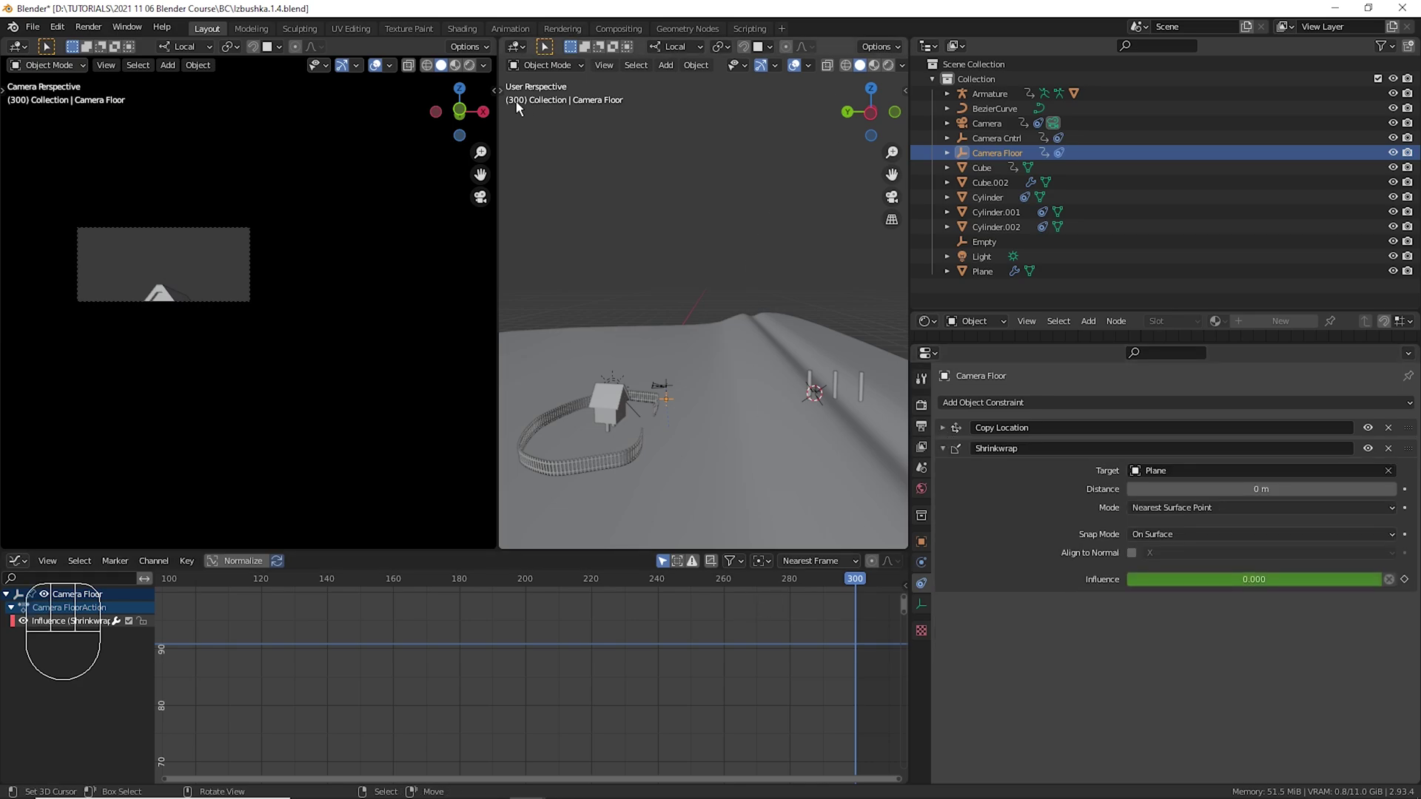
Review Camera Cntrl's curves fitted in view, then reselect Camera Floor near frame 279.
{"action": "left_click_drag", "start_coordinate": [757, 629], "coordinate": [799, 622]}
{"action": "left_click", "coordinate": [1005, 150]}
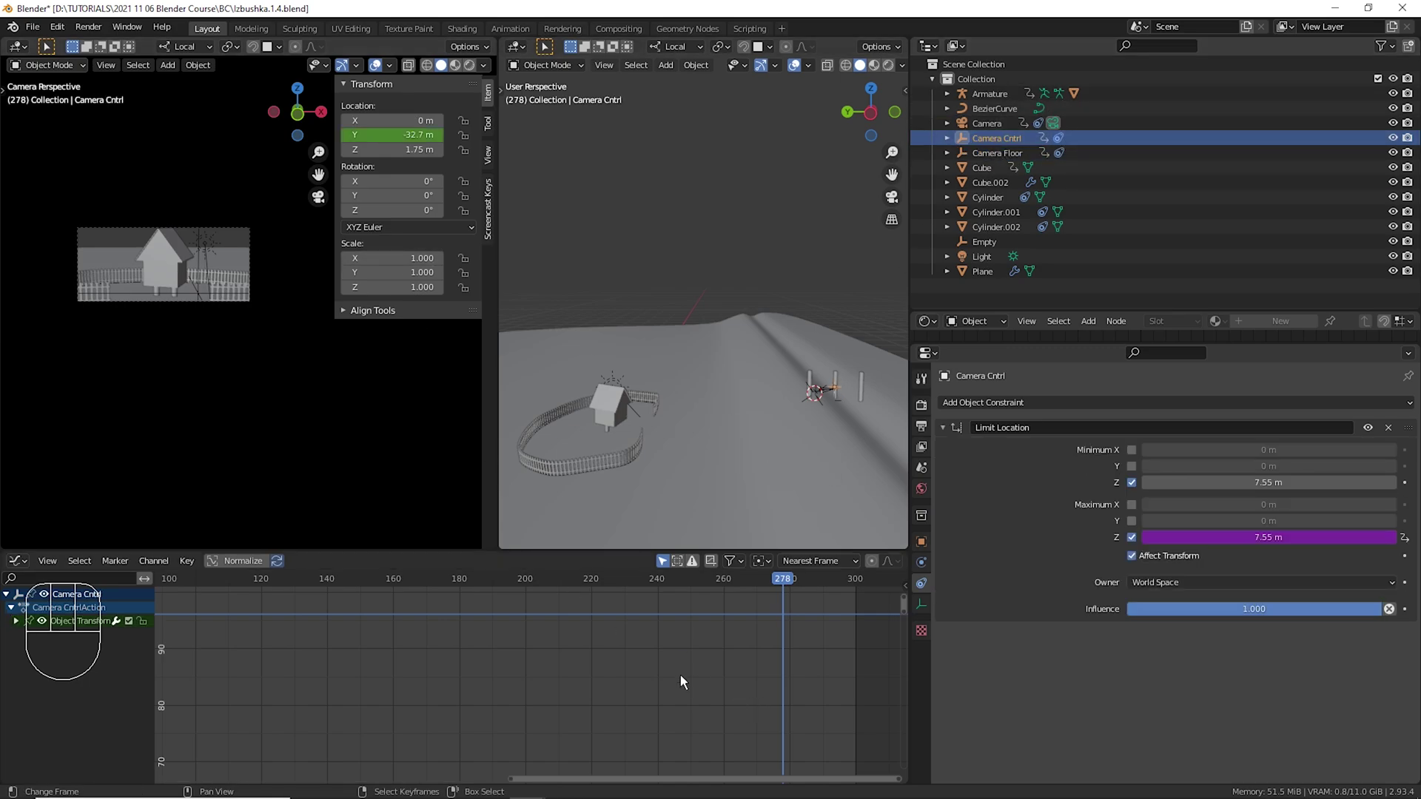
{"action": "key", "text": "a"}
{"action": "key", "text": "KP_Decimal"}
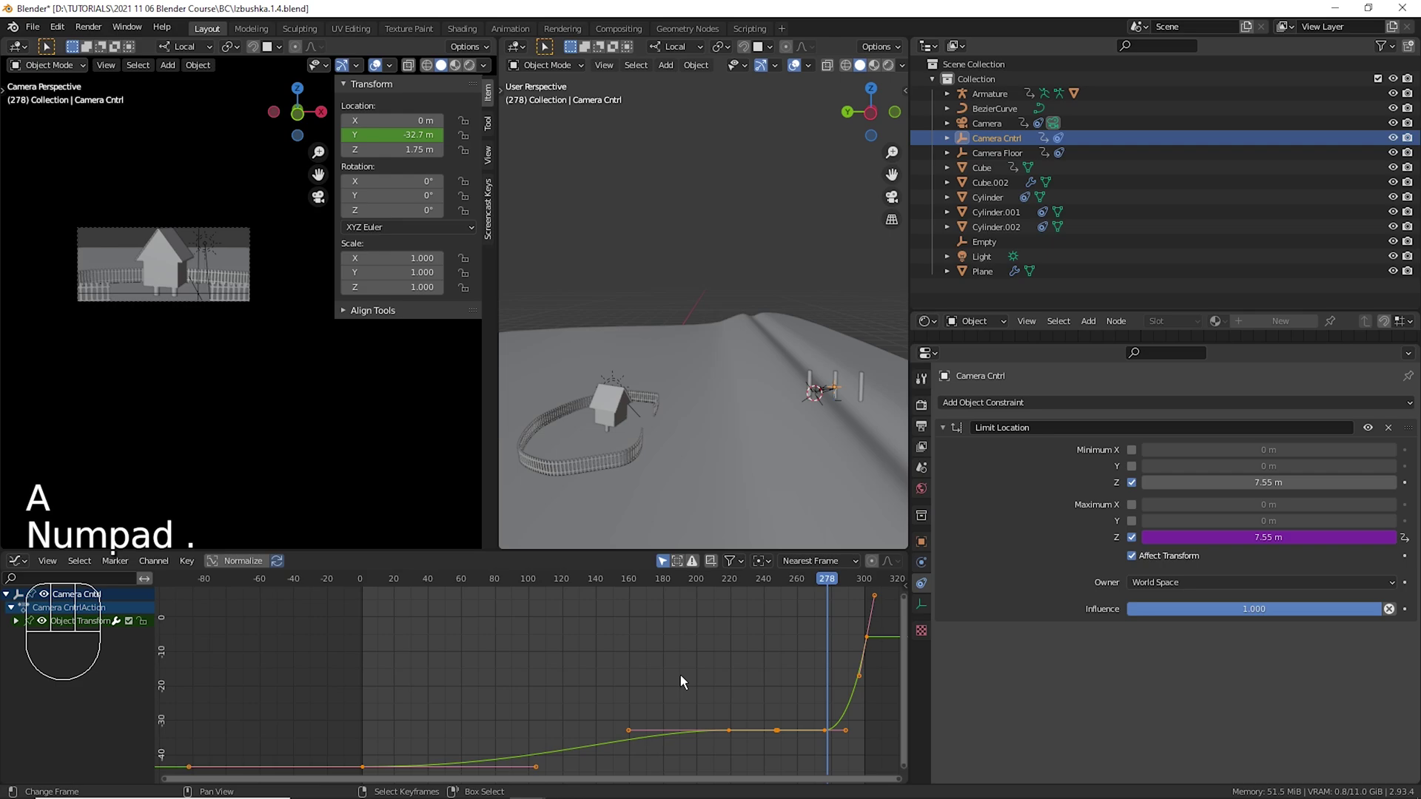
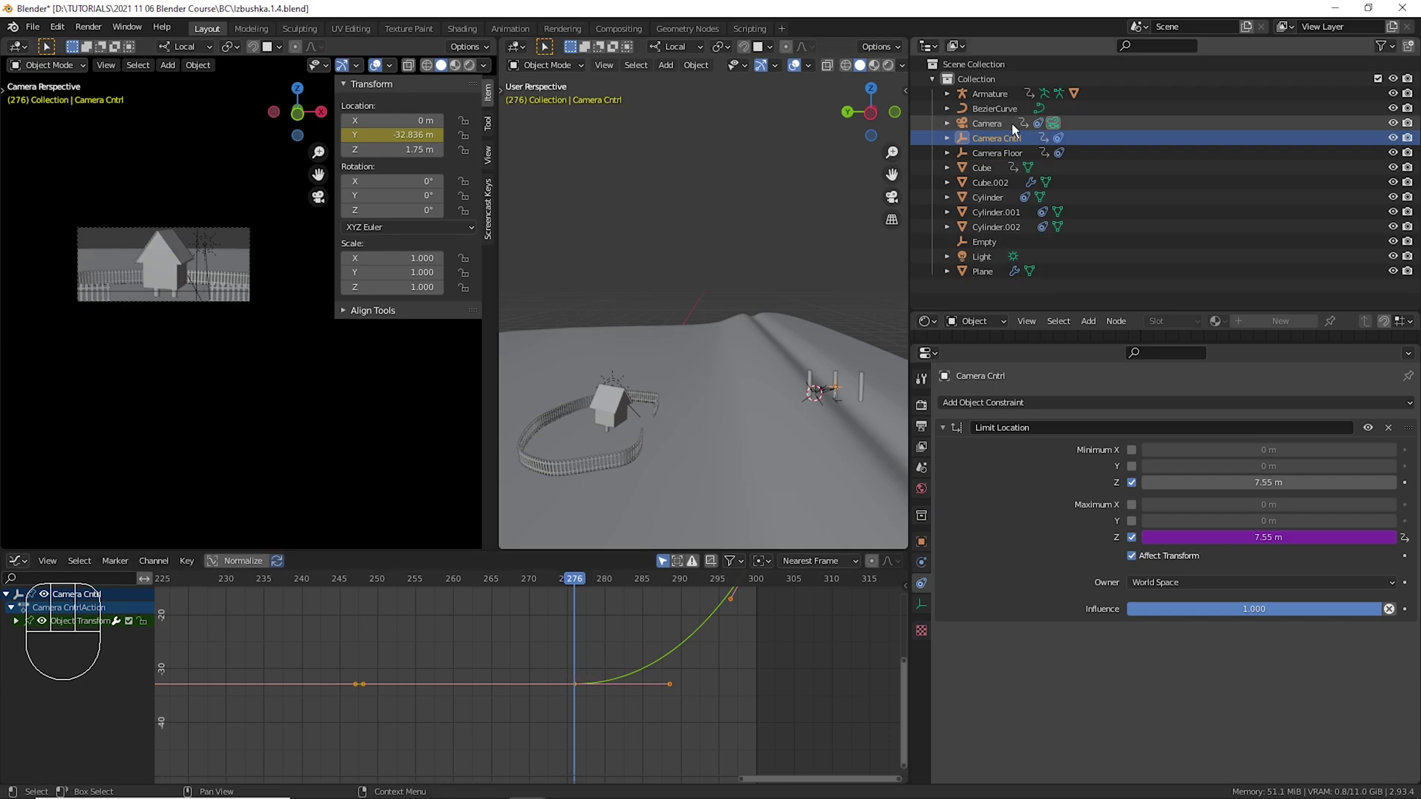
{"action": "left_click", "coordinate": [1005, 138]}
{"action": "left_click", "coordinate": [1023, 170]}
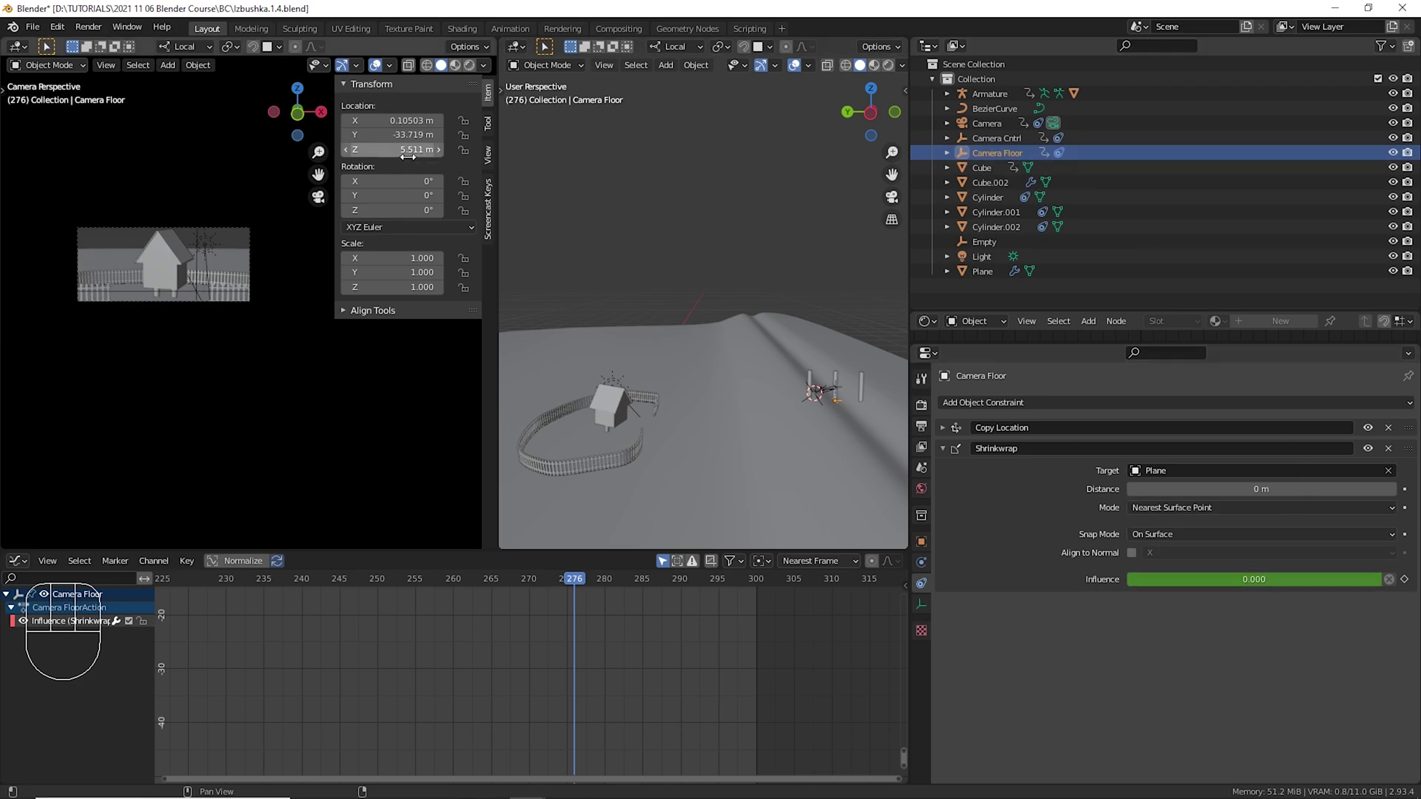
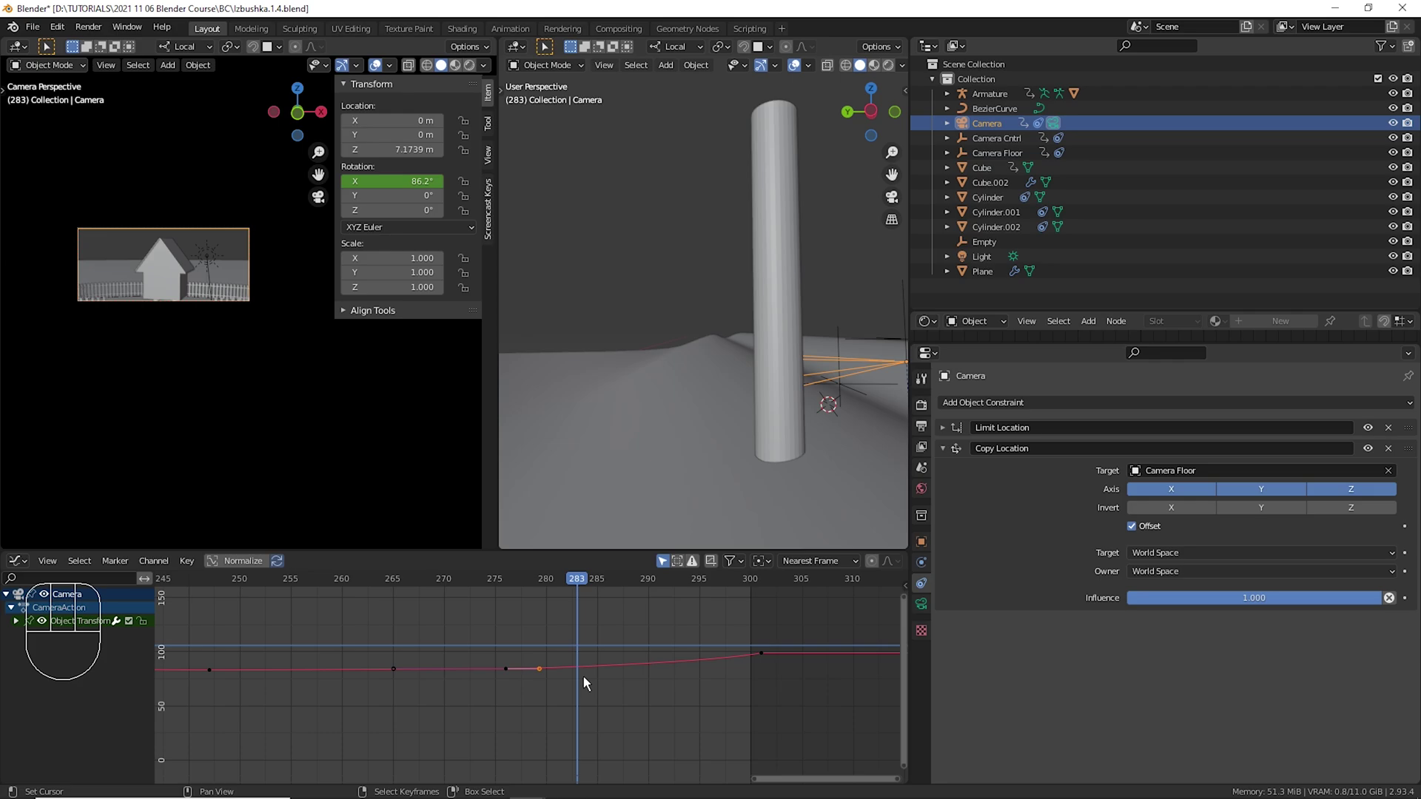
Slide the camera keyframe to a new time and preview the motion in playback.
{"action": "key", "text": "g"}
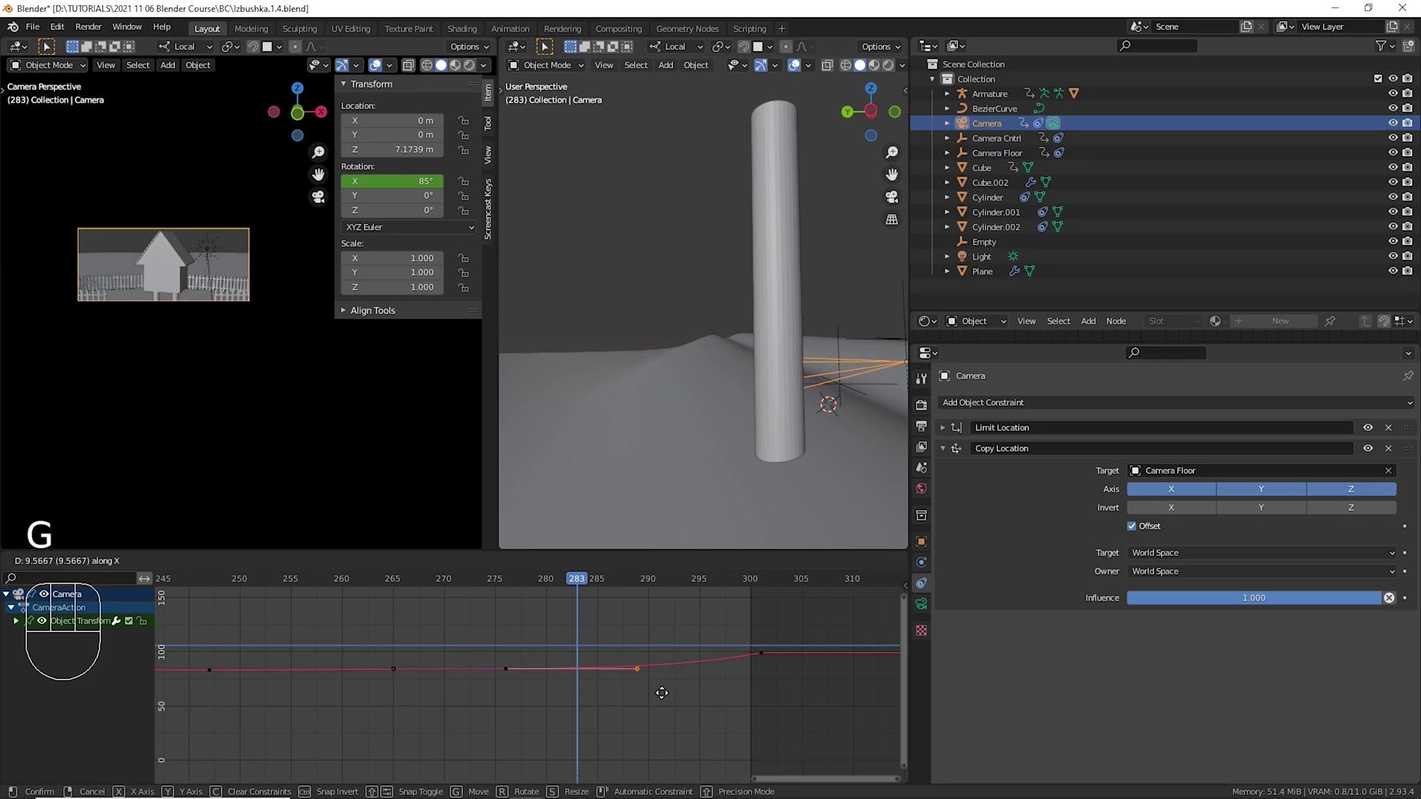
{"action": "left_click_drag", "start_coordinate": [514, 641], "coordinate": [715, 680]}
{"action": "left_click_drag", "start_coordinate": [711, 681], "coordinate": [603, 686]}
{"action": "left_click_drag", "start_coordinate": [490, 664], "coordinate": [231, 682]}
{"action": "key", "text": "space"}
{"action": "key", "text": "space"}
{"action": "left_click_drag", "start_coordinate": [235, 649], "coordinate": [562, 676]}
{"action": "left_click_drag", "start_coordinate": [521, 682], "coordinate": [502, 681]}
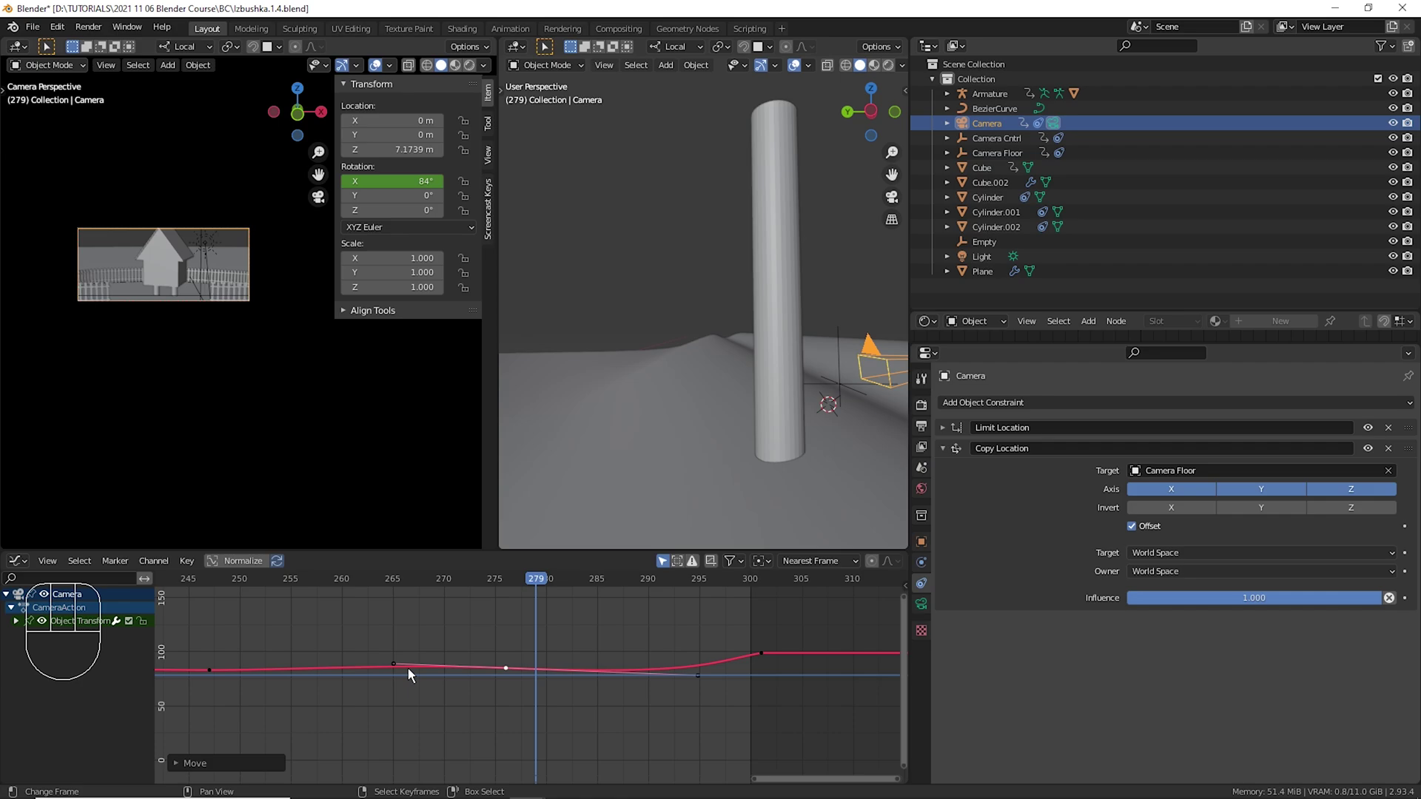
{"action": "left_click", "coordinate": [271, 643]}
{"action": "key", "text": "space"}
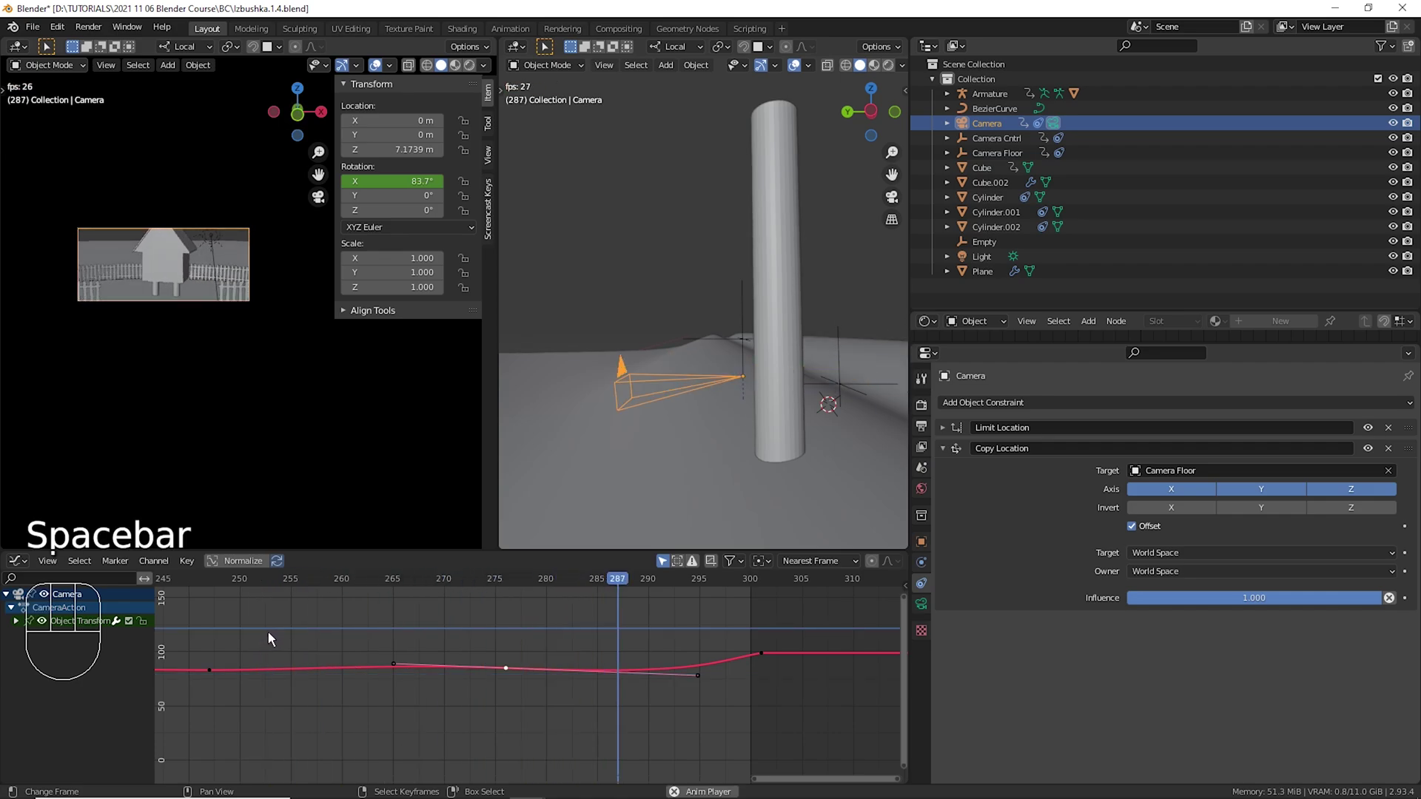
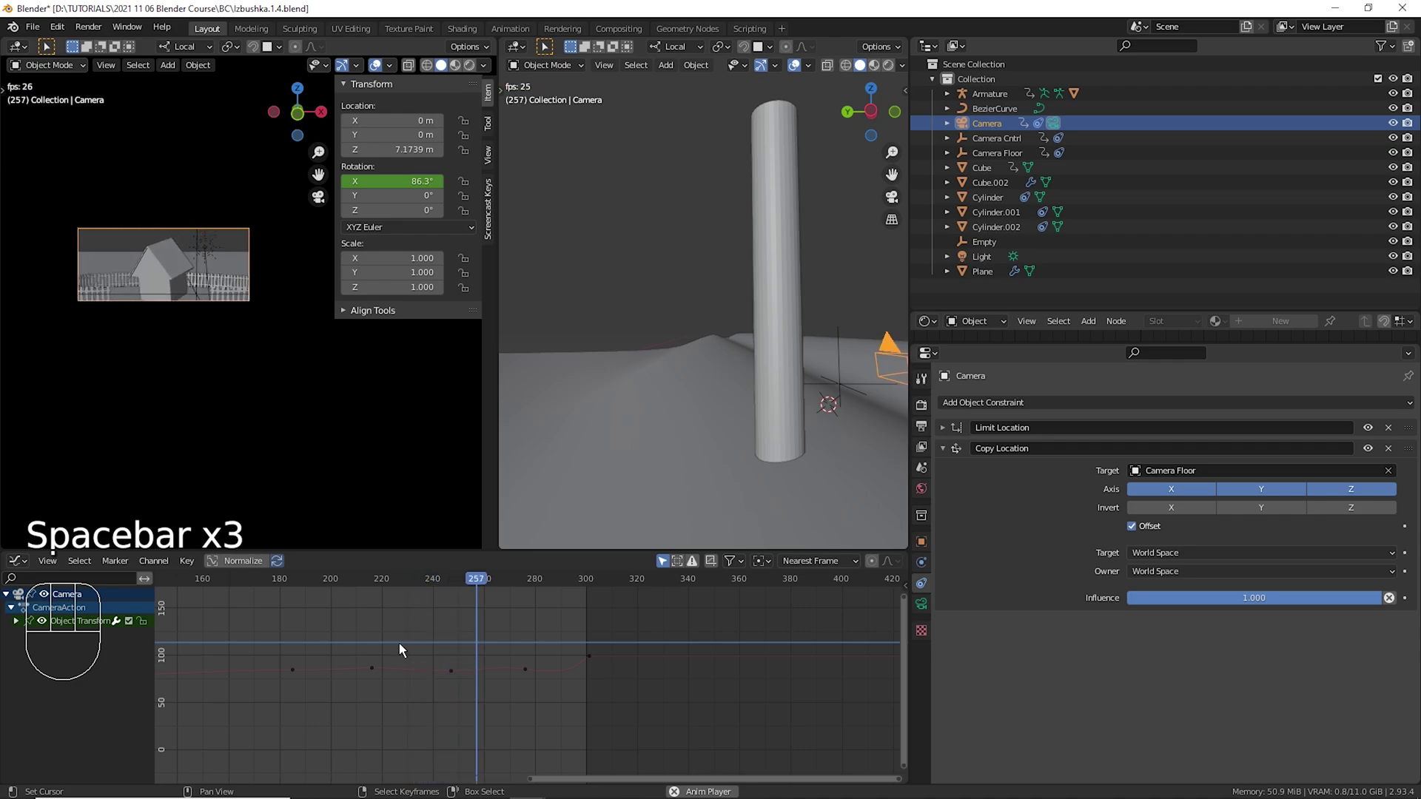
{"action": "key", "text": "space"}
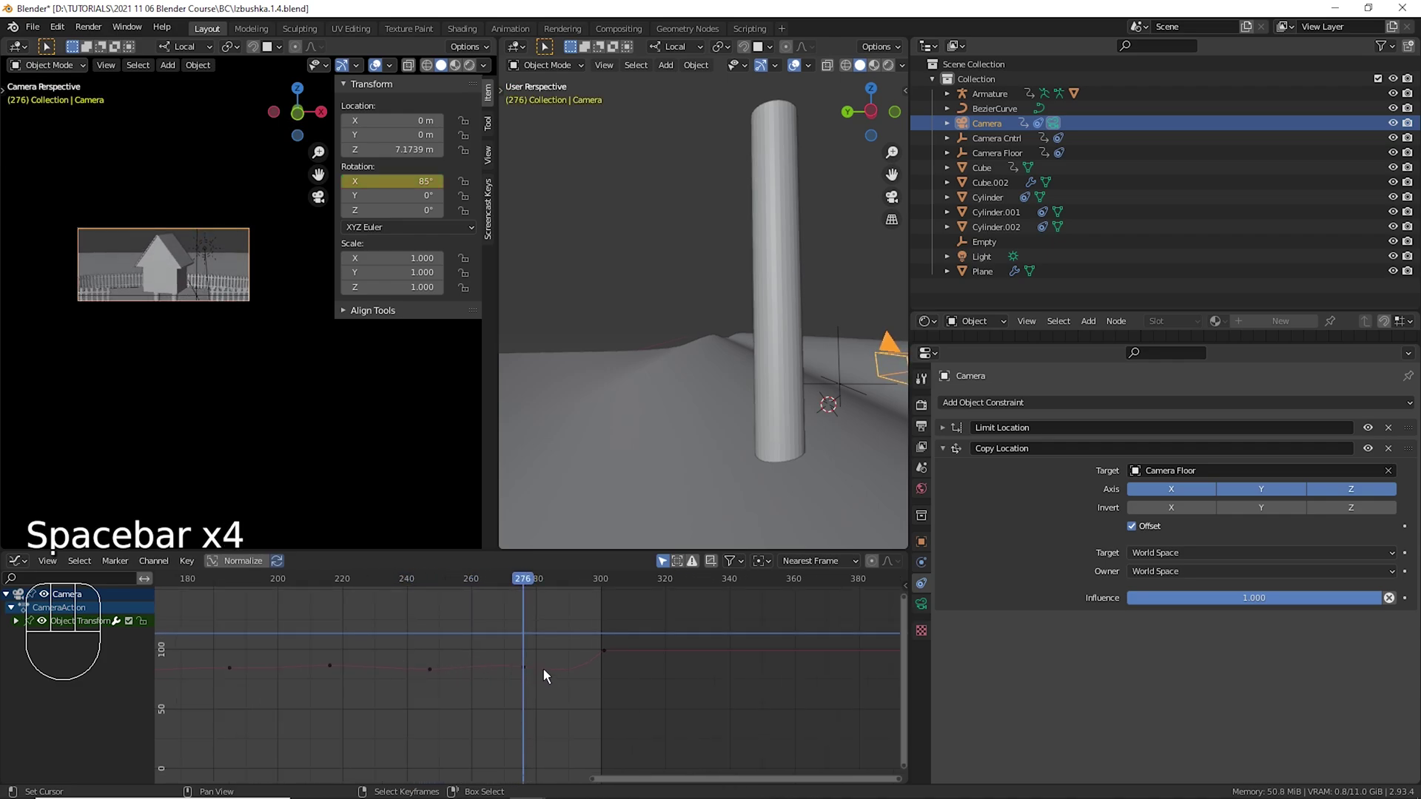
Rotate the keyframe handle and check the camera tilt in playback.
{"action": "right_click", "coordinate": [542, 678]}
{"action": "key", "text": "r"}
{"action": "left_click", "coordinate": [422, 647]}
{"action": "key", "text": "space"}
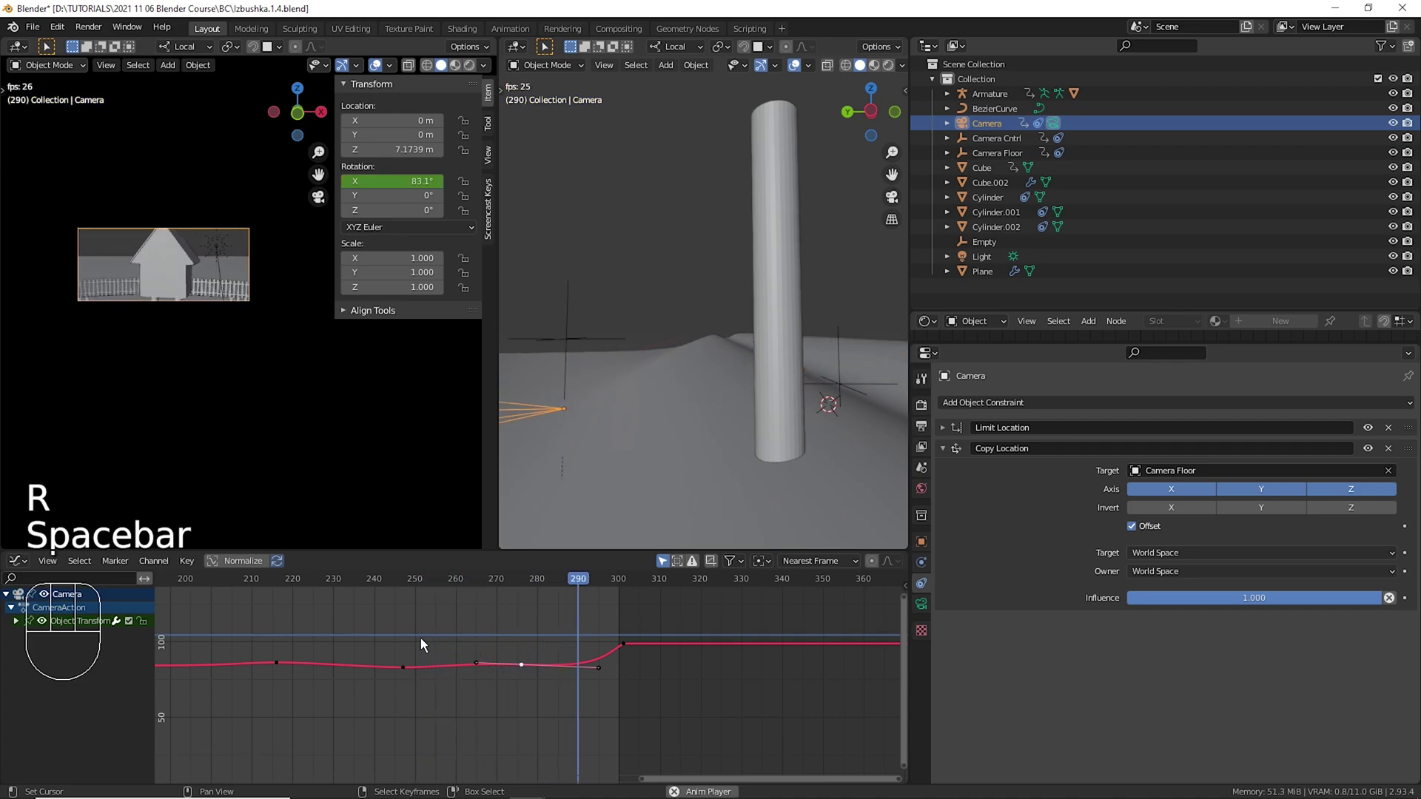
{"action": "key", "text": "space"}
Reshape the X-rotation curve near frame 300 so the tilt eases in, and preview it.
{"action": "key", "text": "x"}
{"action": "left_click_drag", "start_coordinate": [402, 652], "coordinate": [498, 687]}
{"action": "right_click", "coordinate": [429, 679]}
{"action": "right_click", "coordinate": [410, 678]}
{"action": "right_click", "coordinate": [454, 683]}
{"action": "key", "text": "g"}
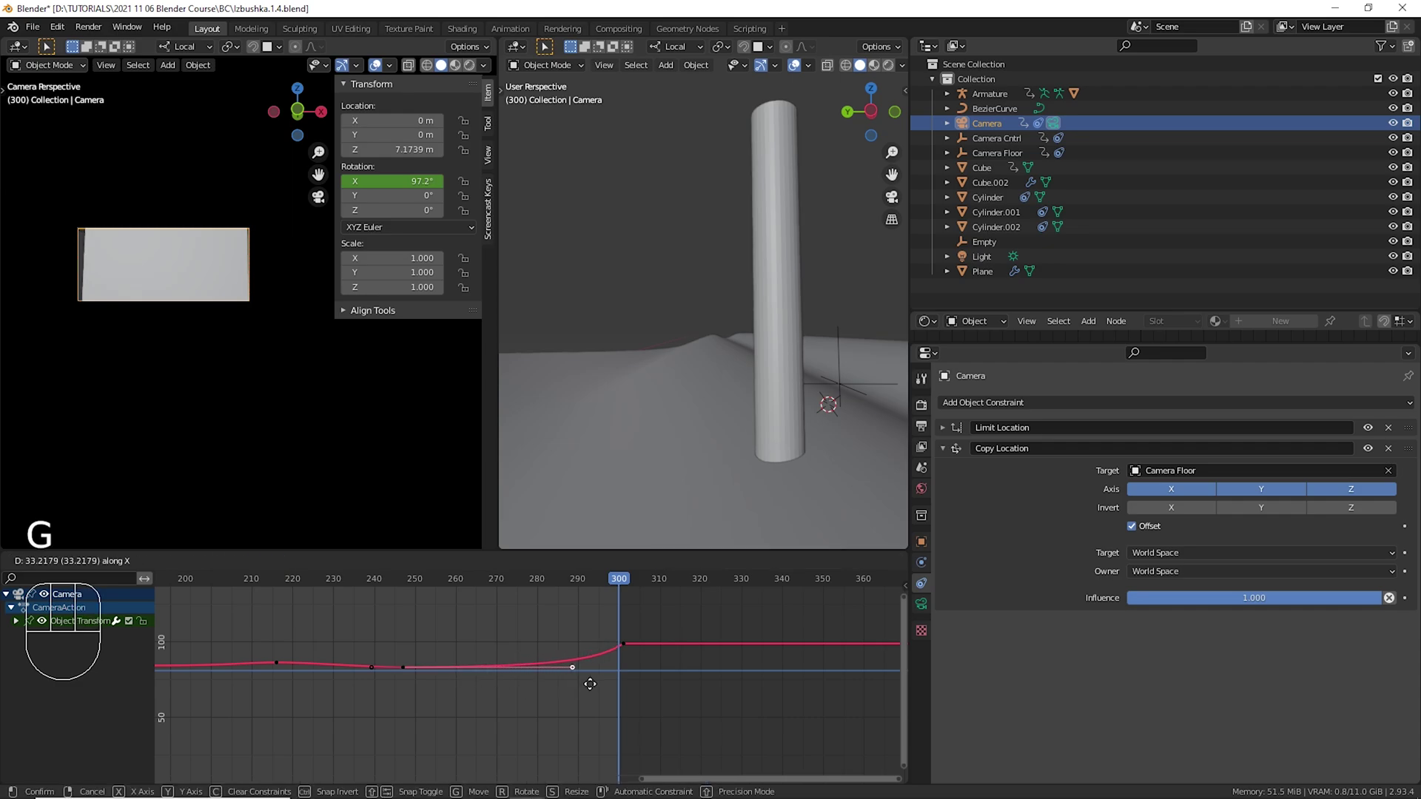
{"action": "left_click_drag", "start_coordinate": [408, 663], "coordinate": [430, 684]}
{"action": "key", "text": "space"}
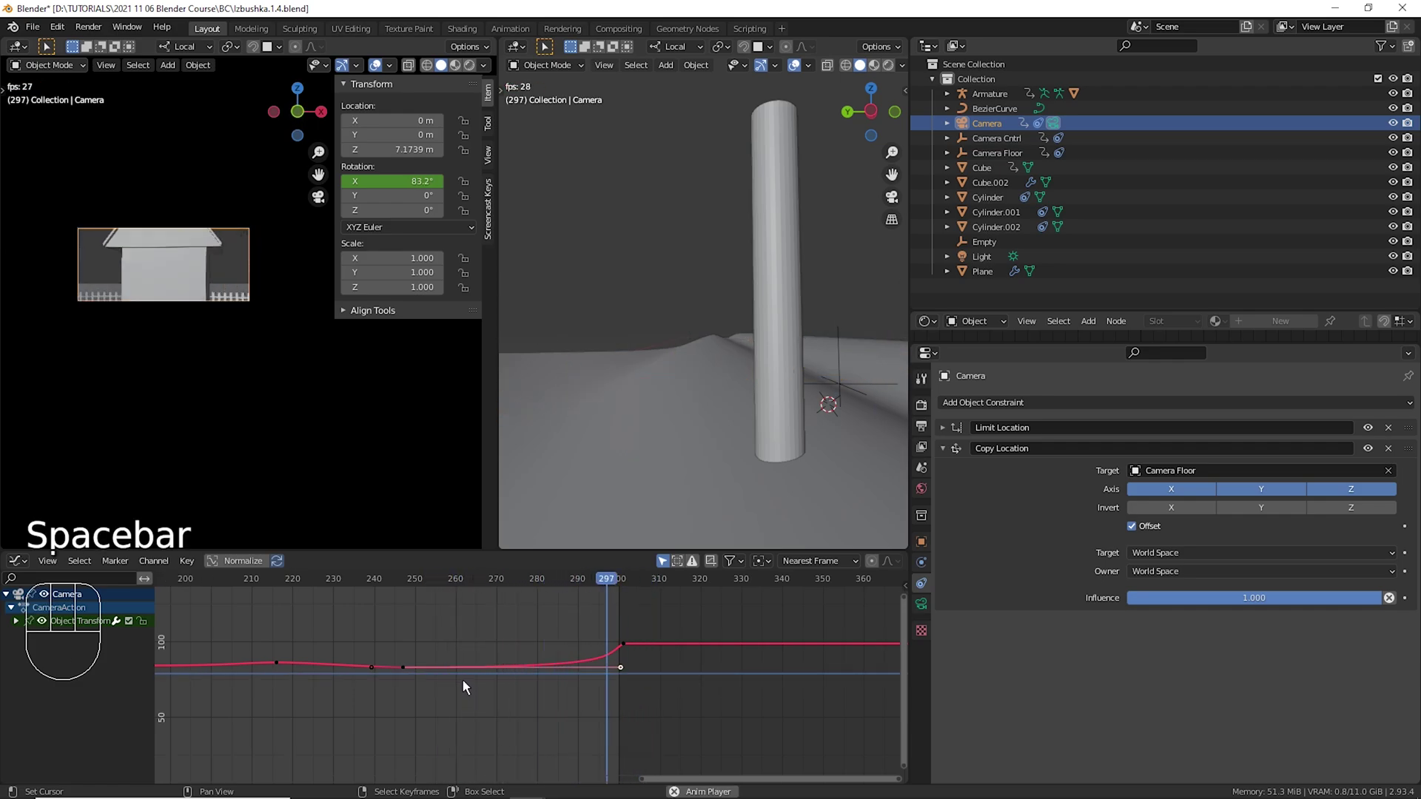
{"action": "key", "text": "space"}
Insert keys on the X-rotation curve and adjust the new handle positions.
{"action": "left_click_drag", "start_coordinate": [410, 664], "coordinate": [524, 678]}
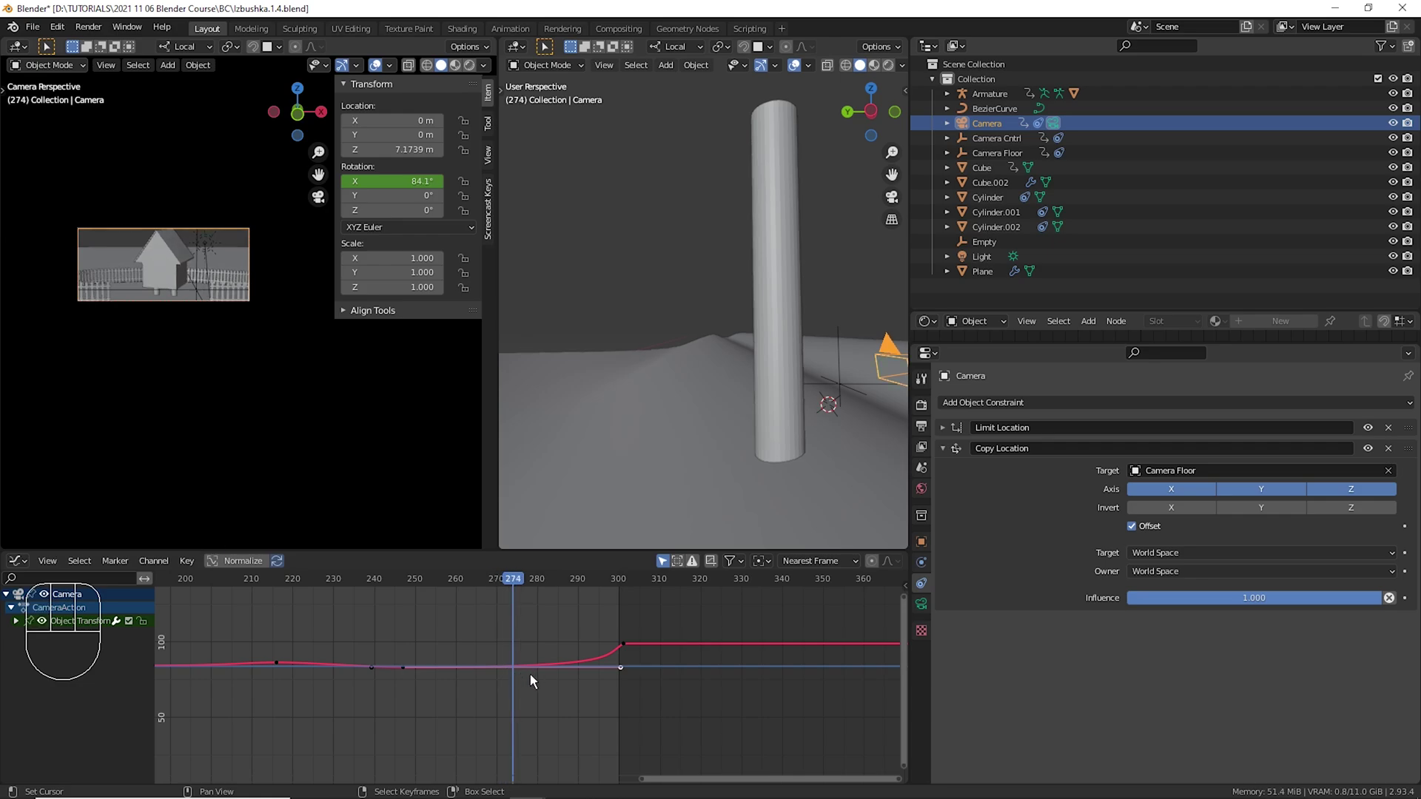
{"action": "key", "text": "i"}
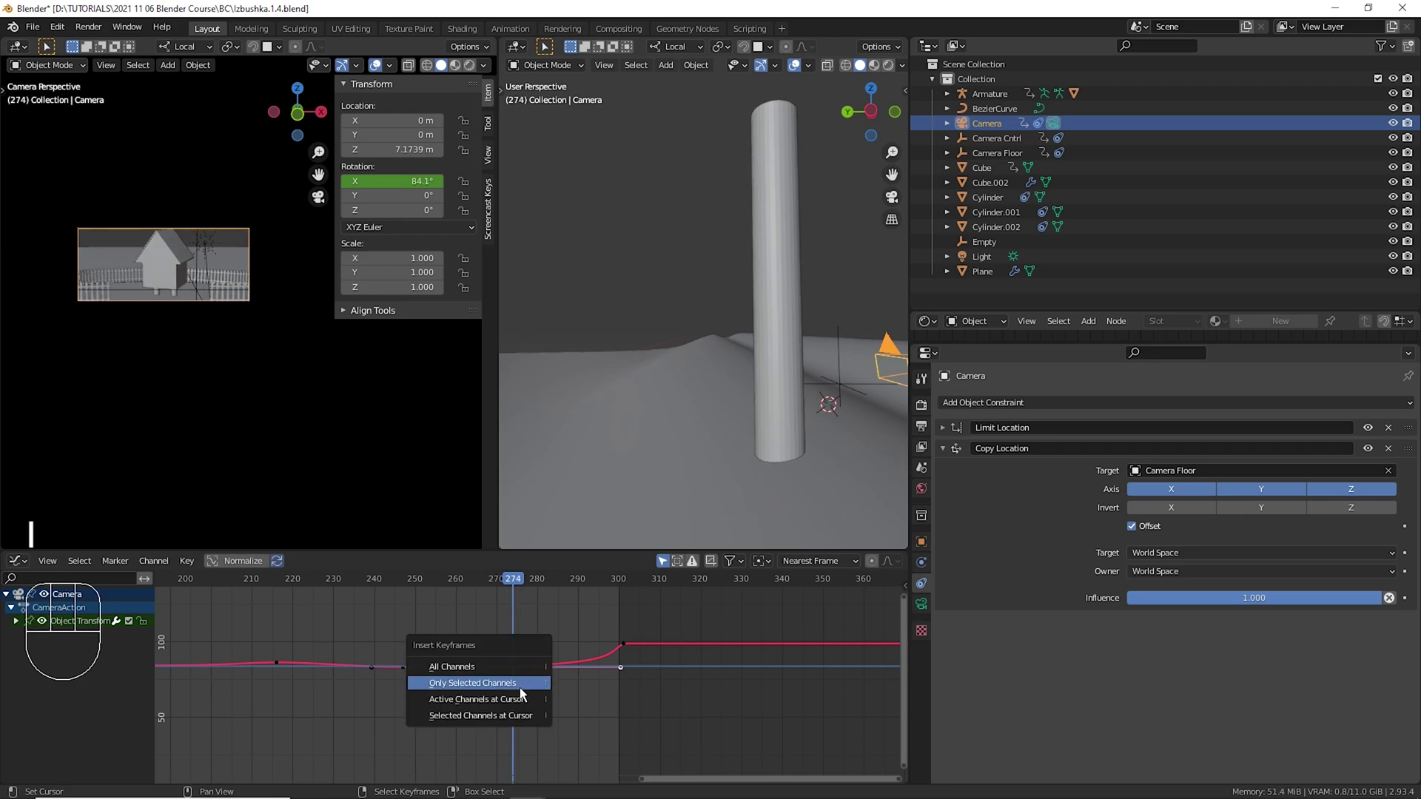
{"action": "right_click", "coordinate": [528, 679]}
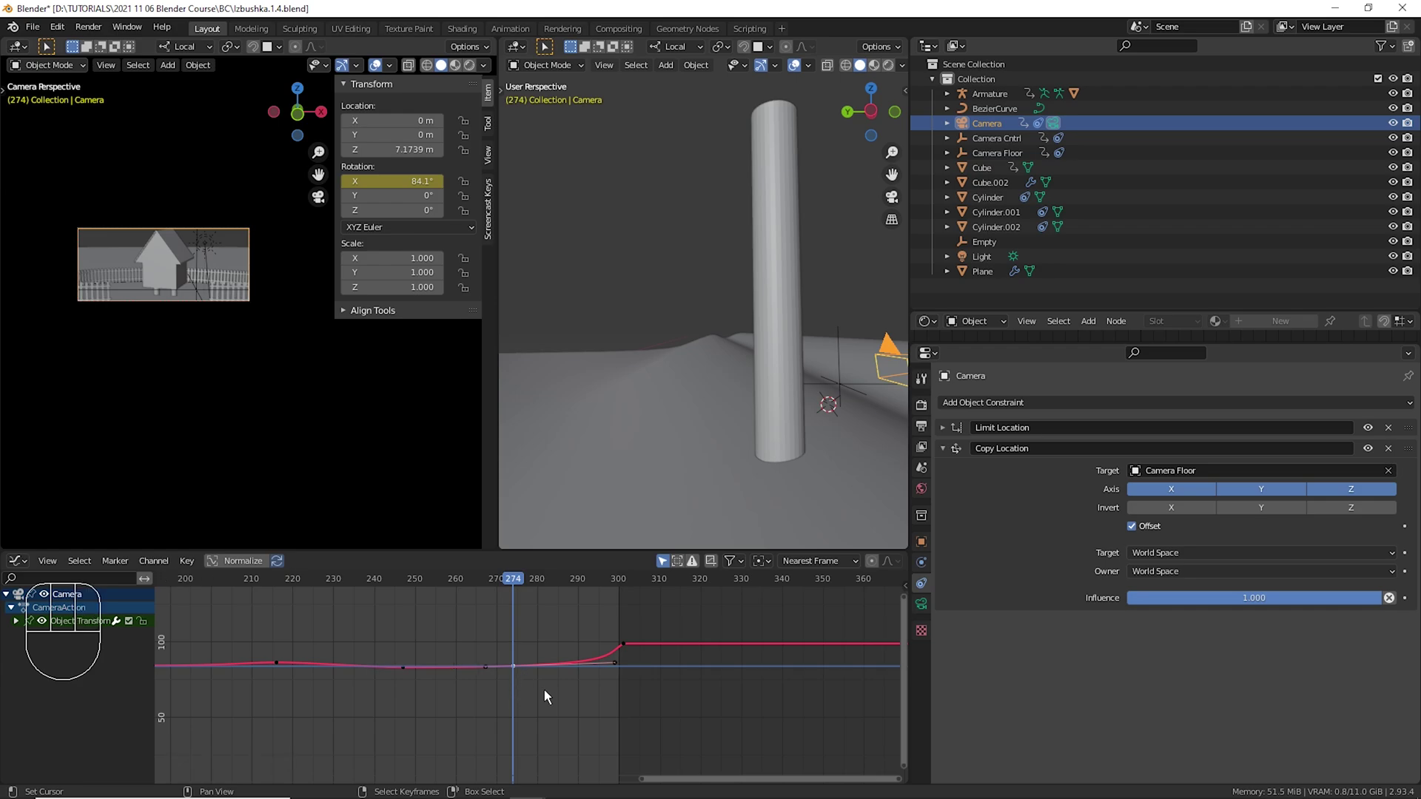
{"action": "left_click_drag", "start_coordinate": [417, 653], "coordinate": [581, 678]}
{"action": "key", "text": "i"}
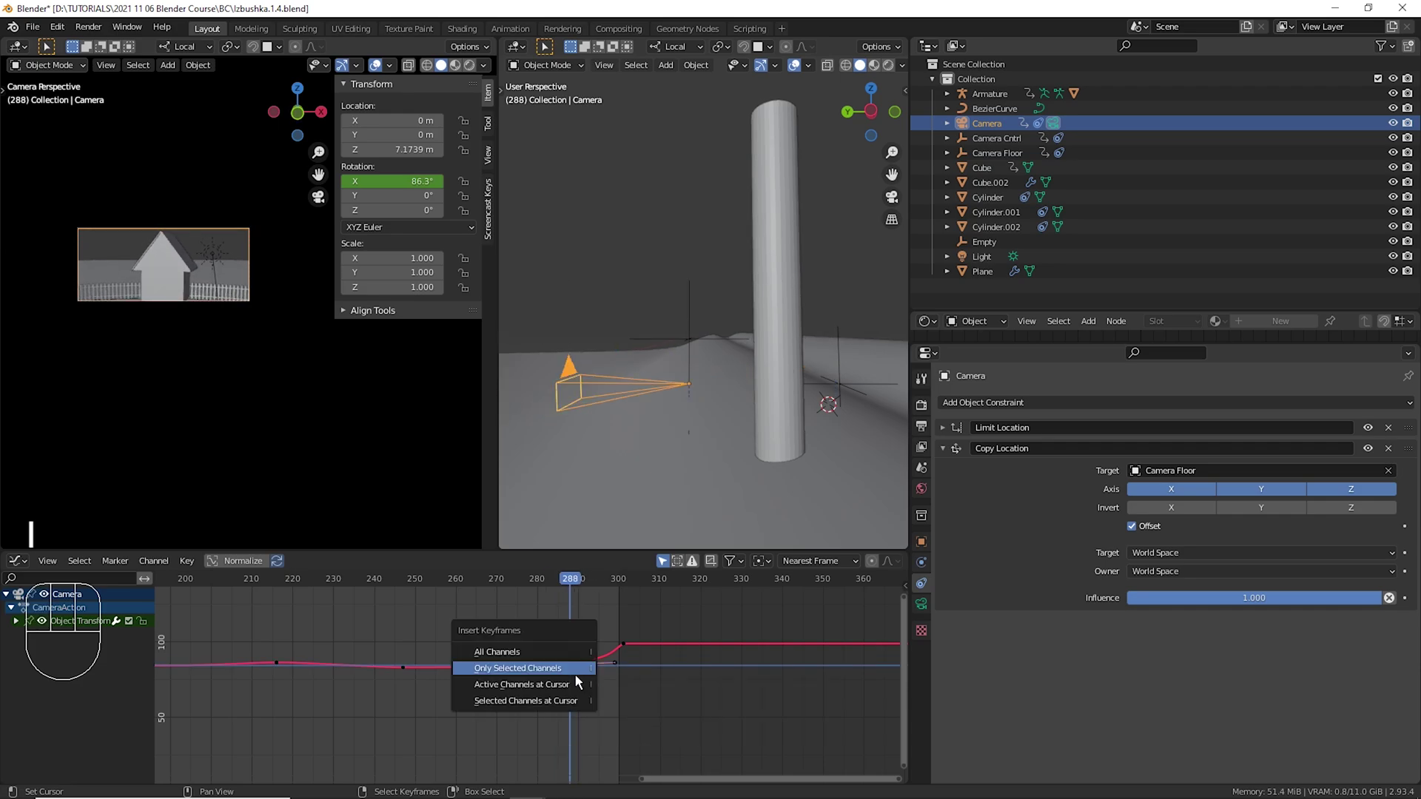
{"action": "right_click", "coordinate": [586, 676]}
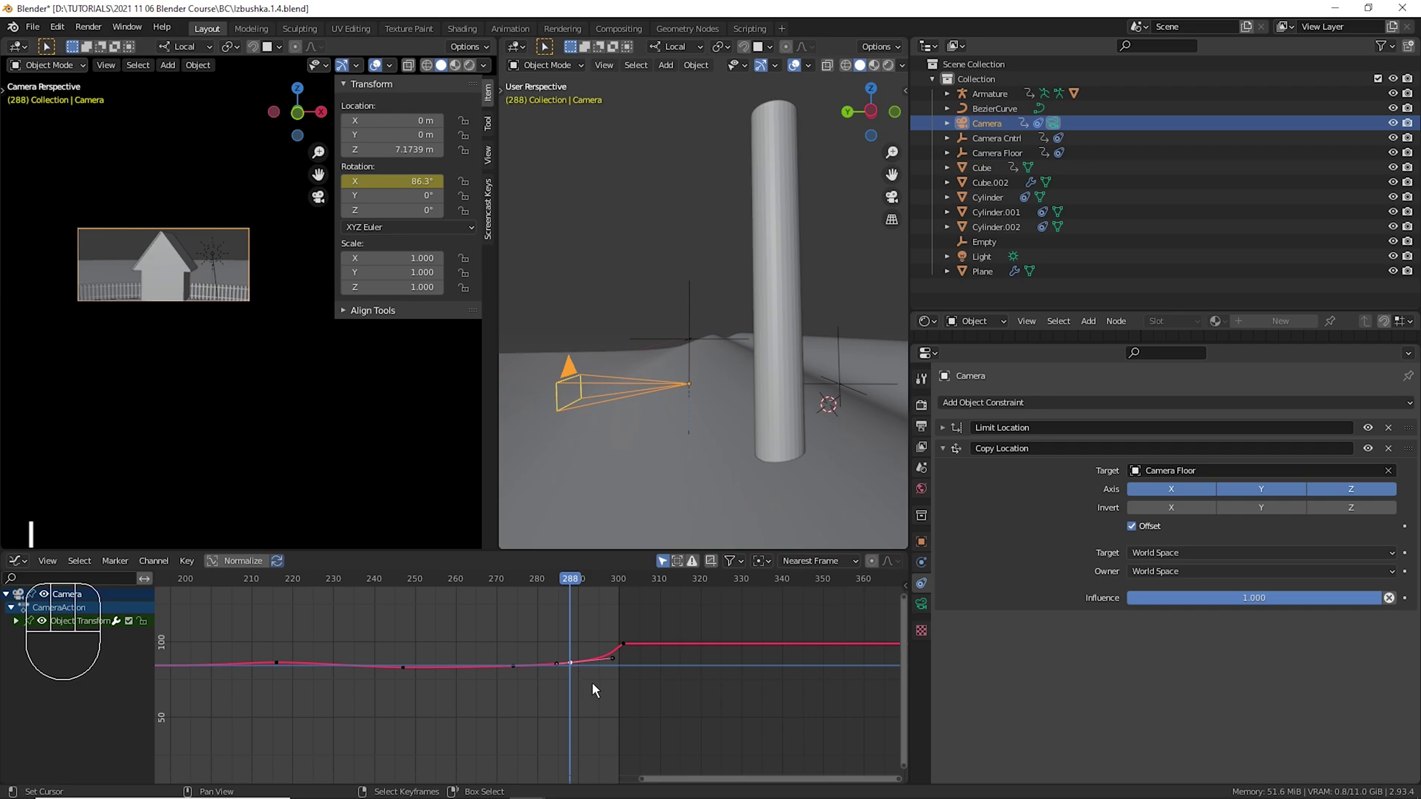
{"action": "key", "text": "g"}
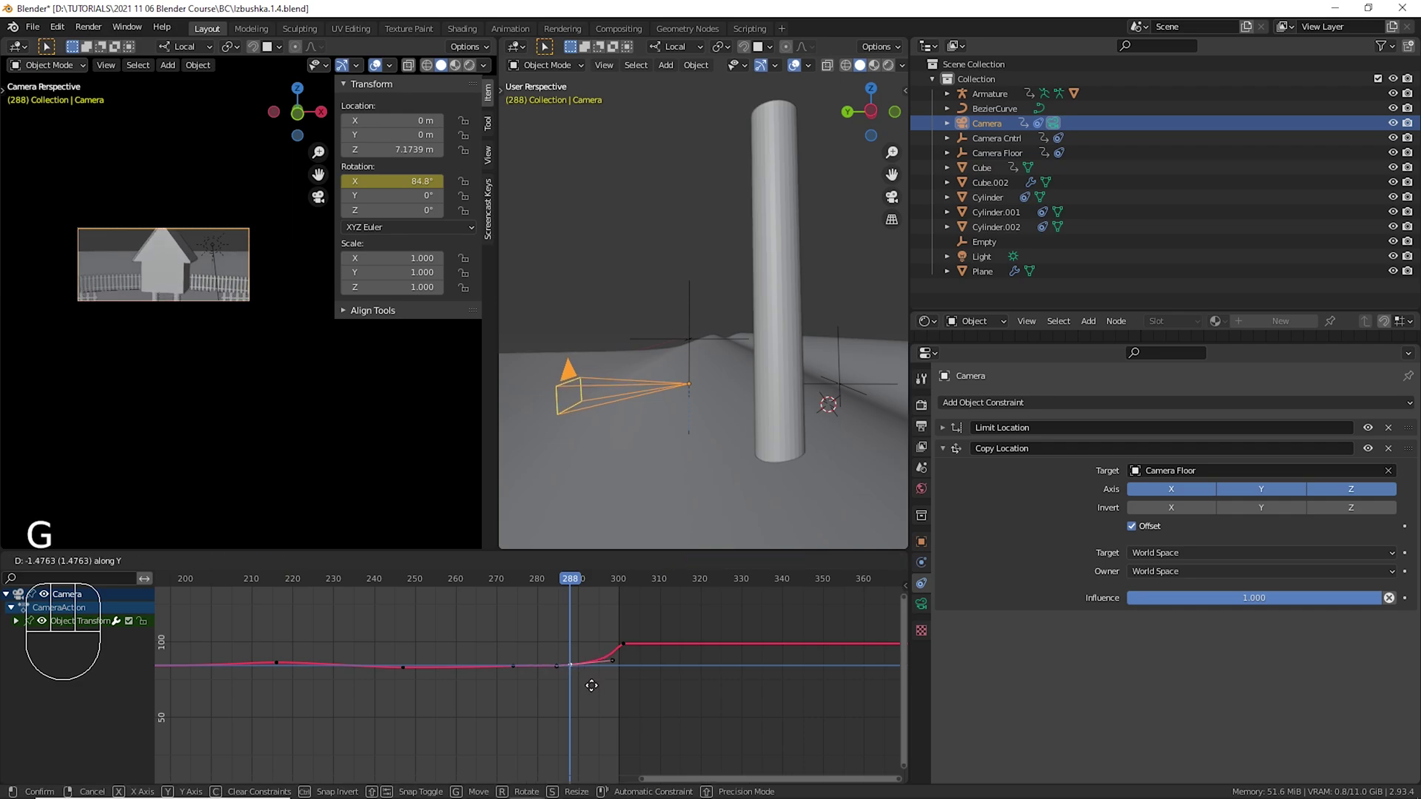
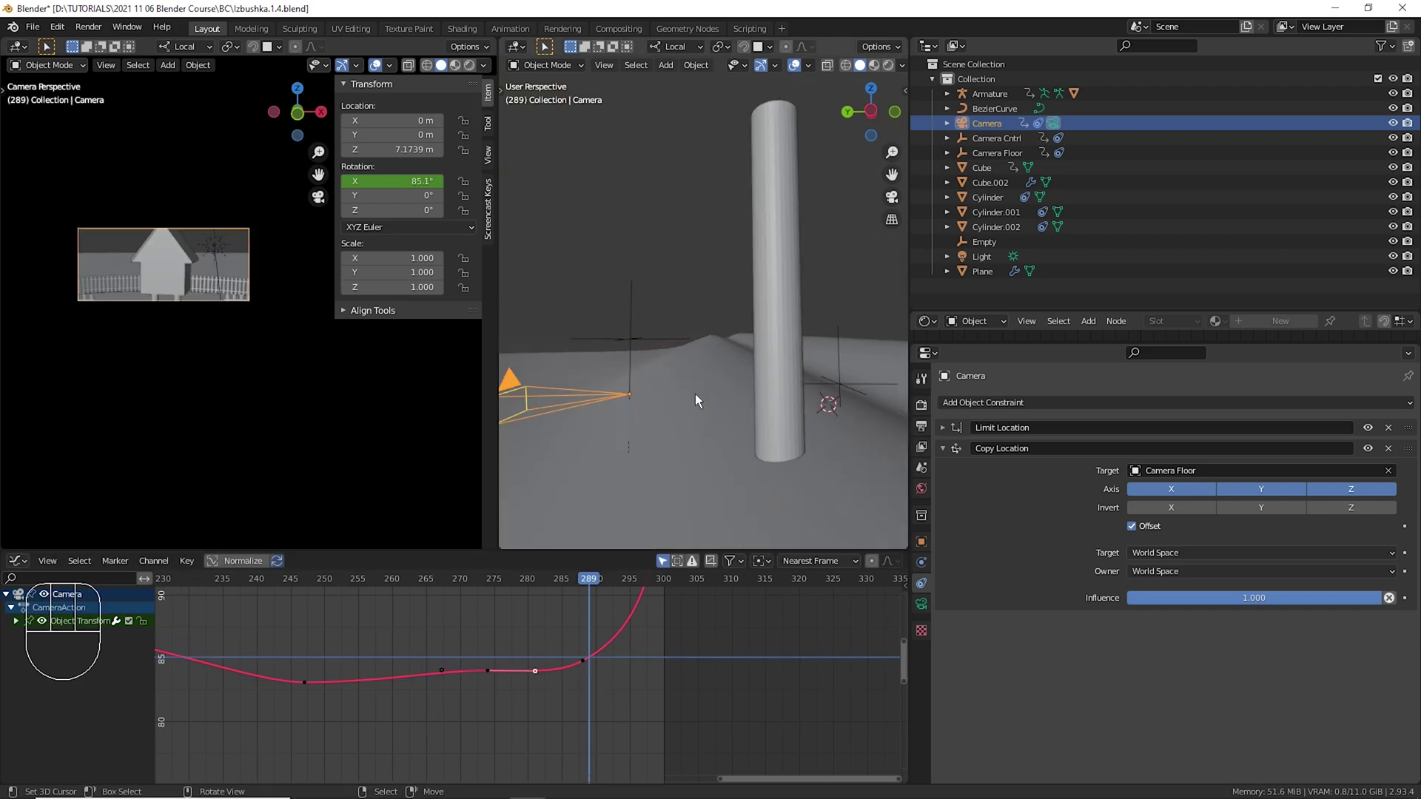
Widen the 3D view and orbit to see the camera on the hill.
{"action": "left_click_drag", "start_coordinate": [747, 398], "coordinate": [675, 384]}
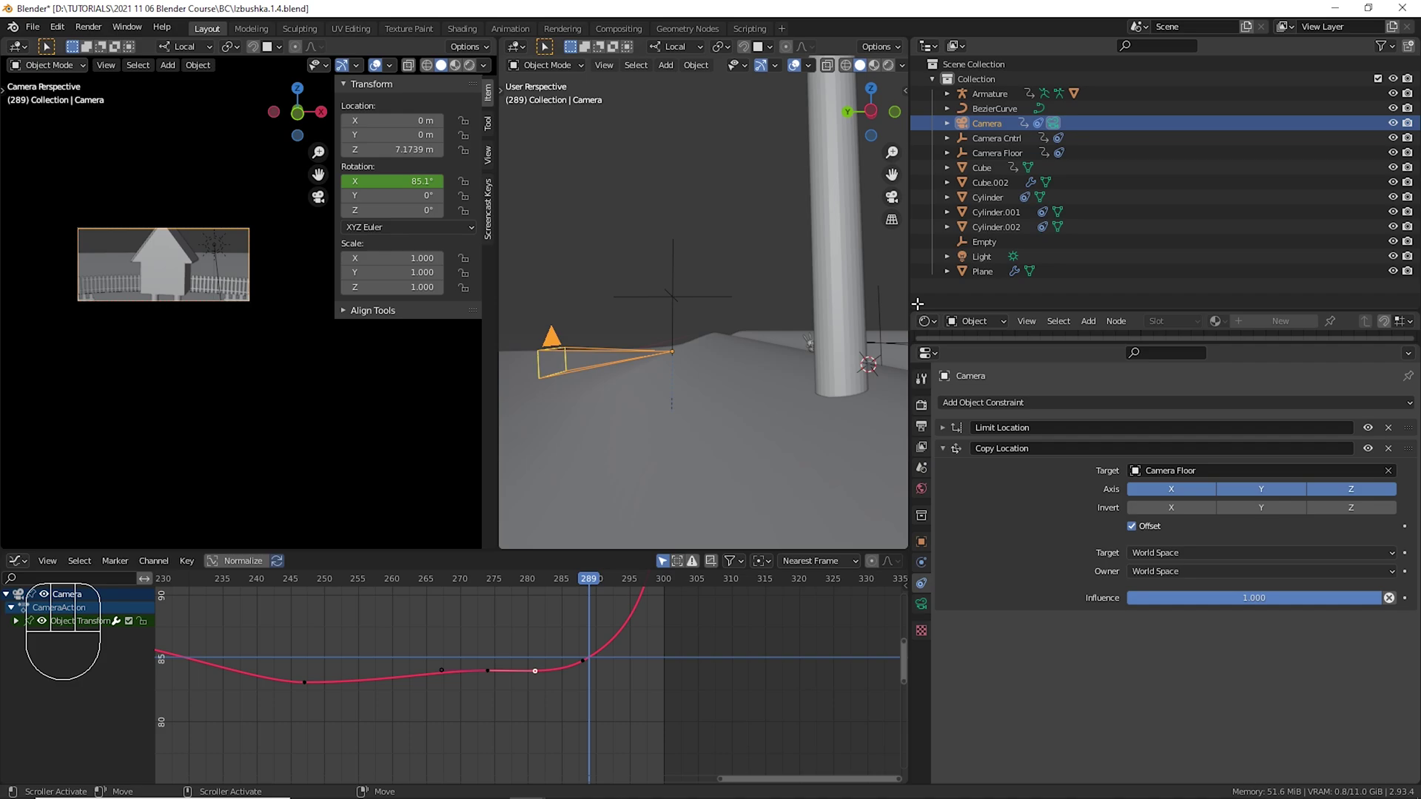
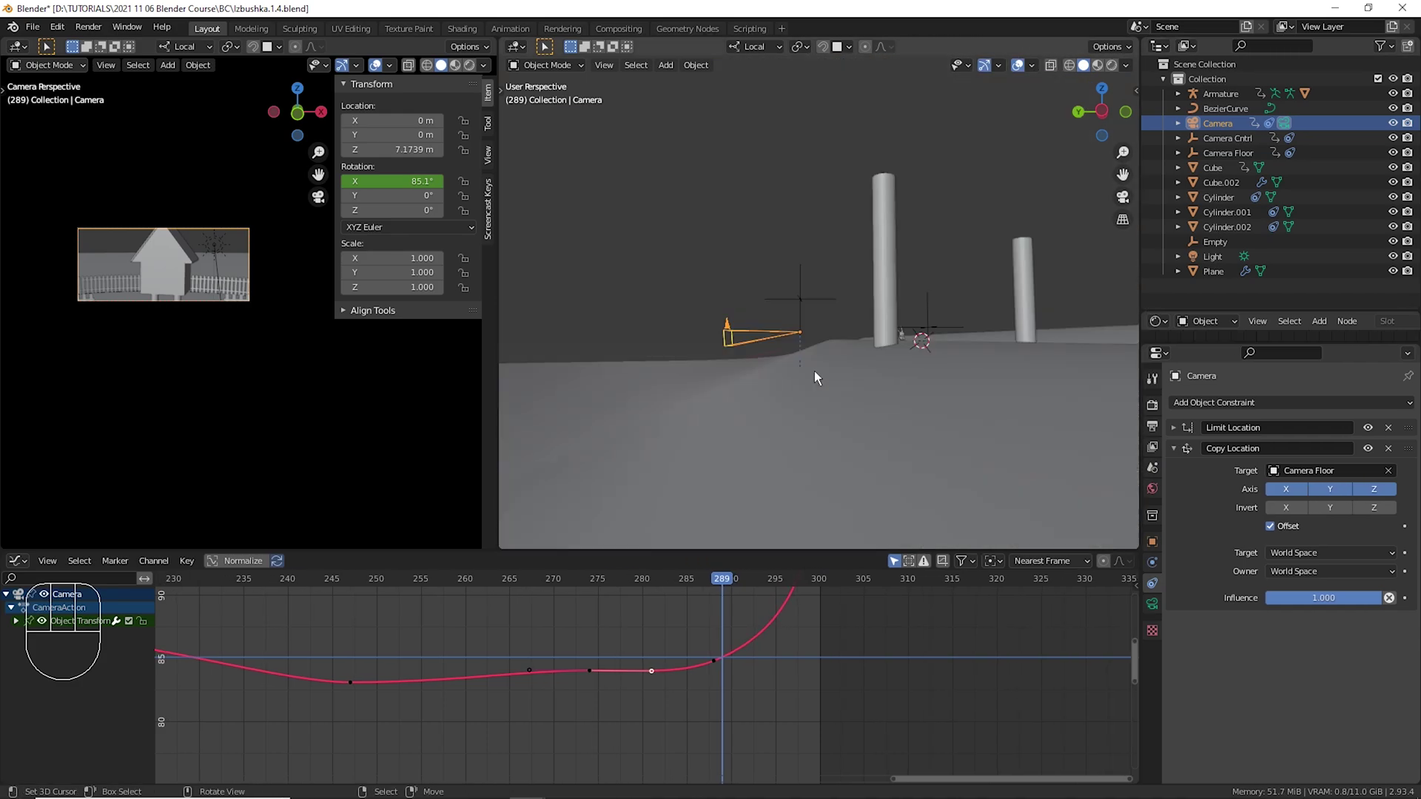
{"action": "left_click_drag", "start_coordinate": [820, 384], "coordinate": [814, 396]}
{"action": "left_click_drag", "start_coordinate": [814, 397], "coordinate": [879, 390]}
{"action": "left_click_drag", "start_coordinate": [868, 402], "coordinate": [849, 451]}
{"action": "left_click_drag", "start_coordinate": [597, 673], "coordinate": [793, 692]}
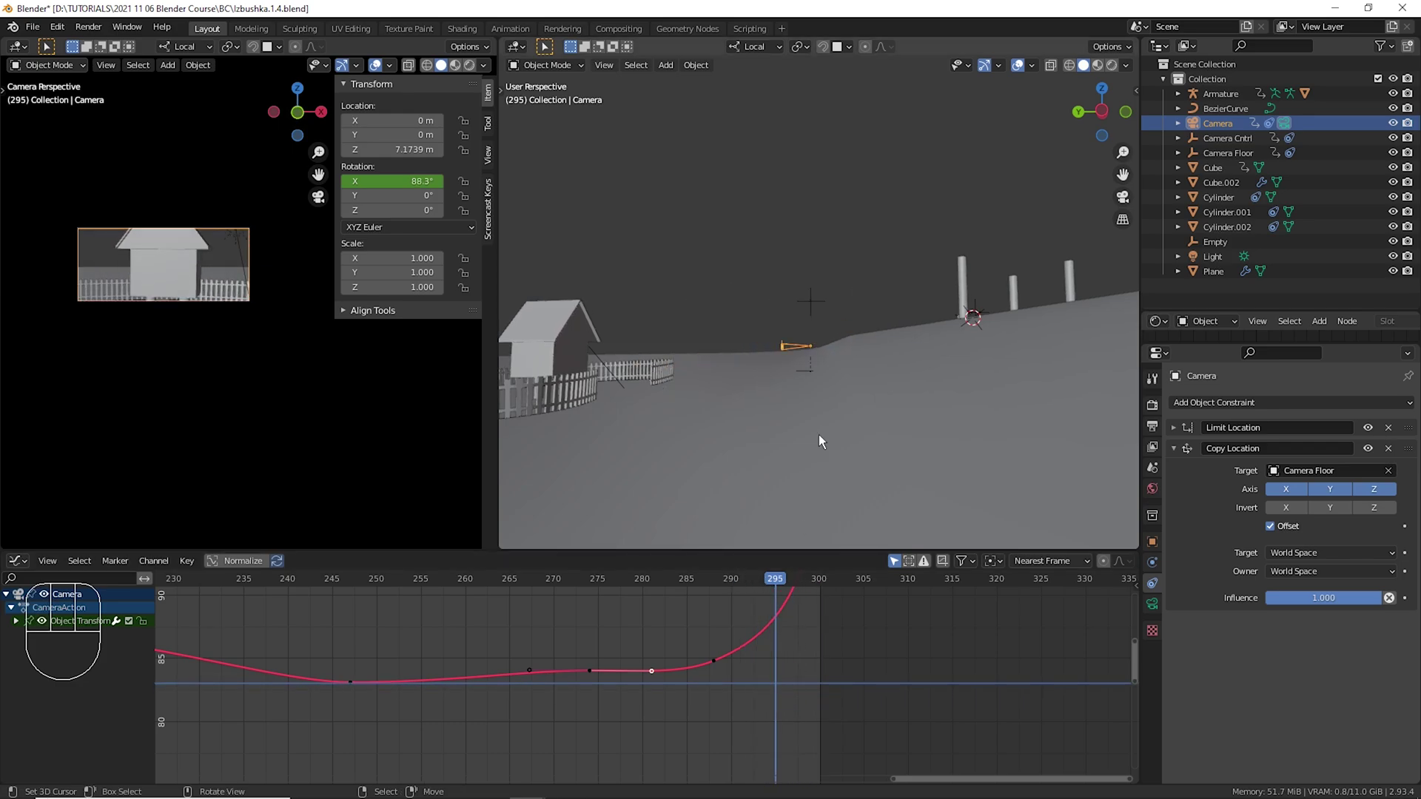
{"action": "right_click", "coordinate": [815, 388]}
Ease the Camera Floor's Z-location drop so it settles gently before frame 300.
{"action": "right_click", "coordinate": [814, 385]}
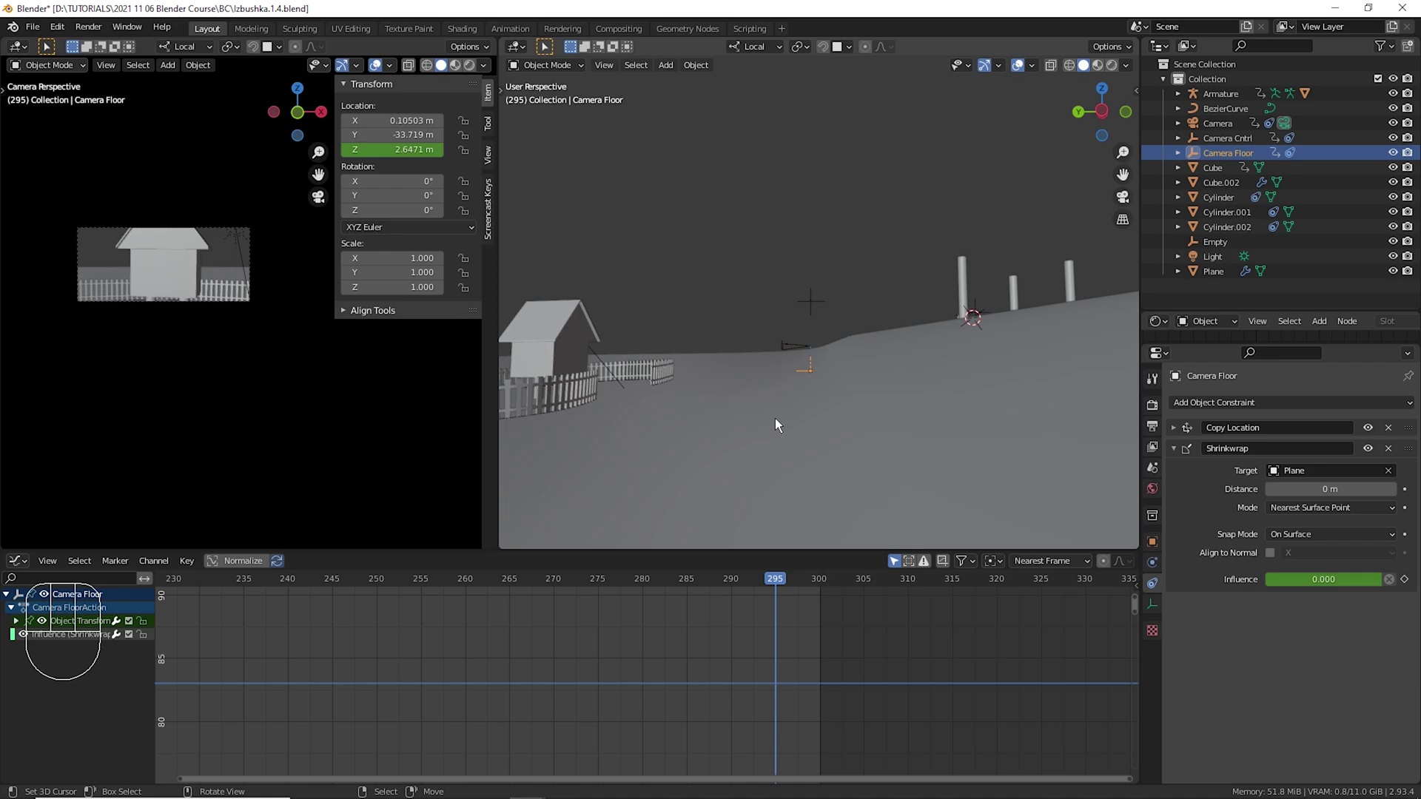
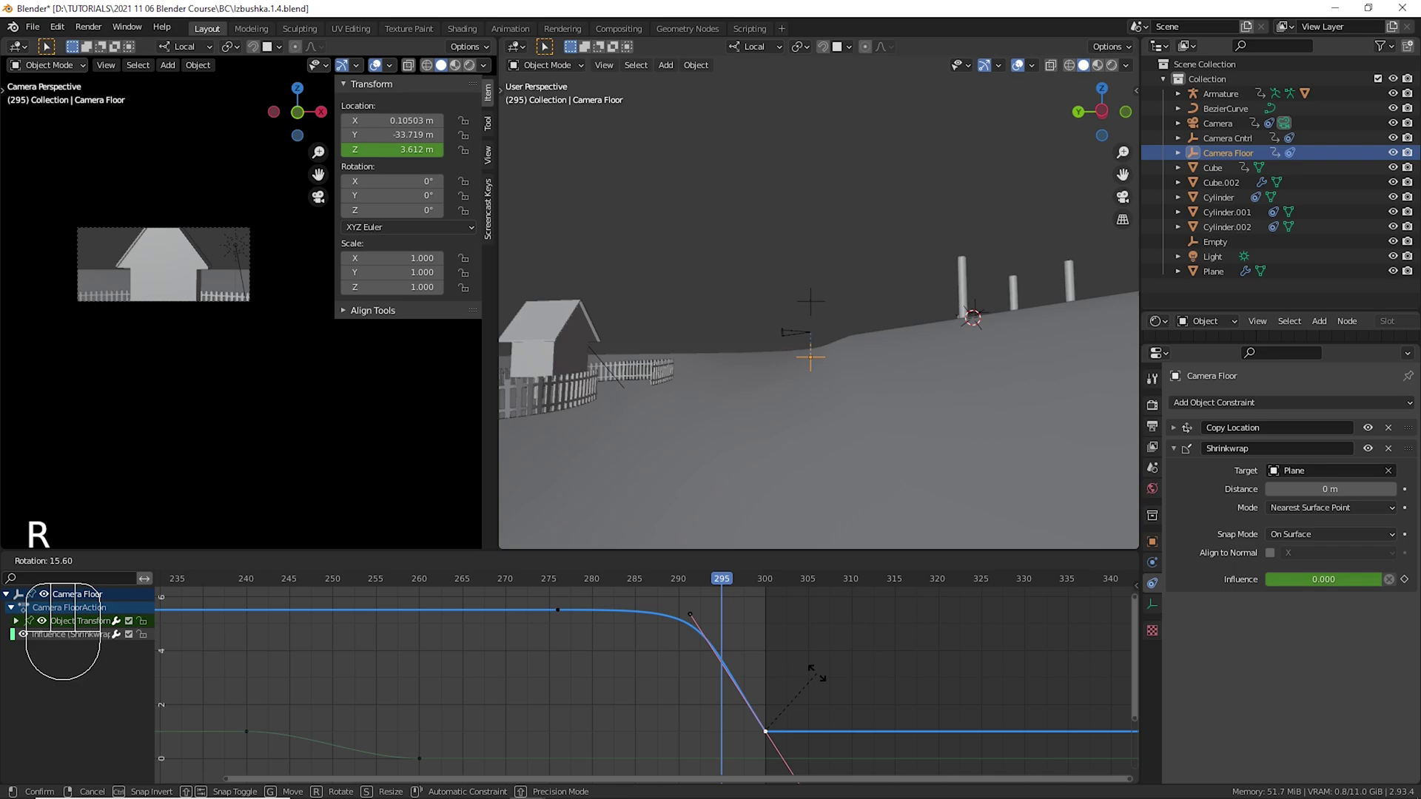
{"action": "key", "text": "r"}
{"action": "key", "text": "s"}
{"action": "key", "text": "r"}
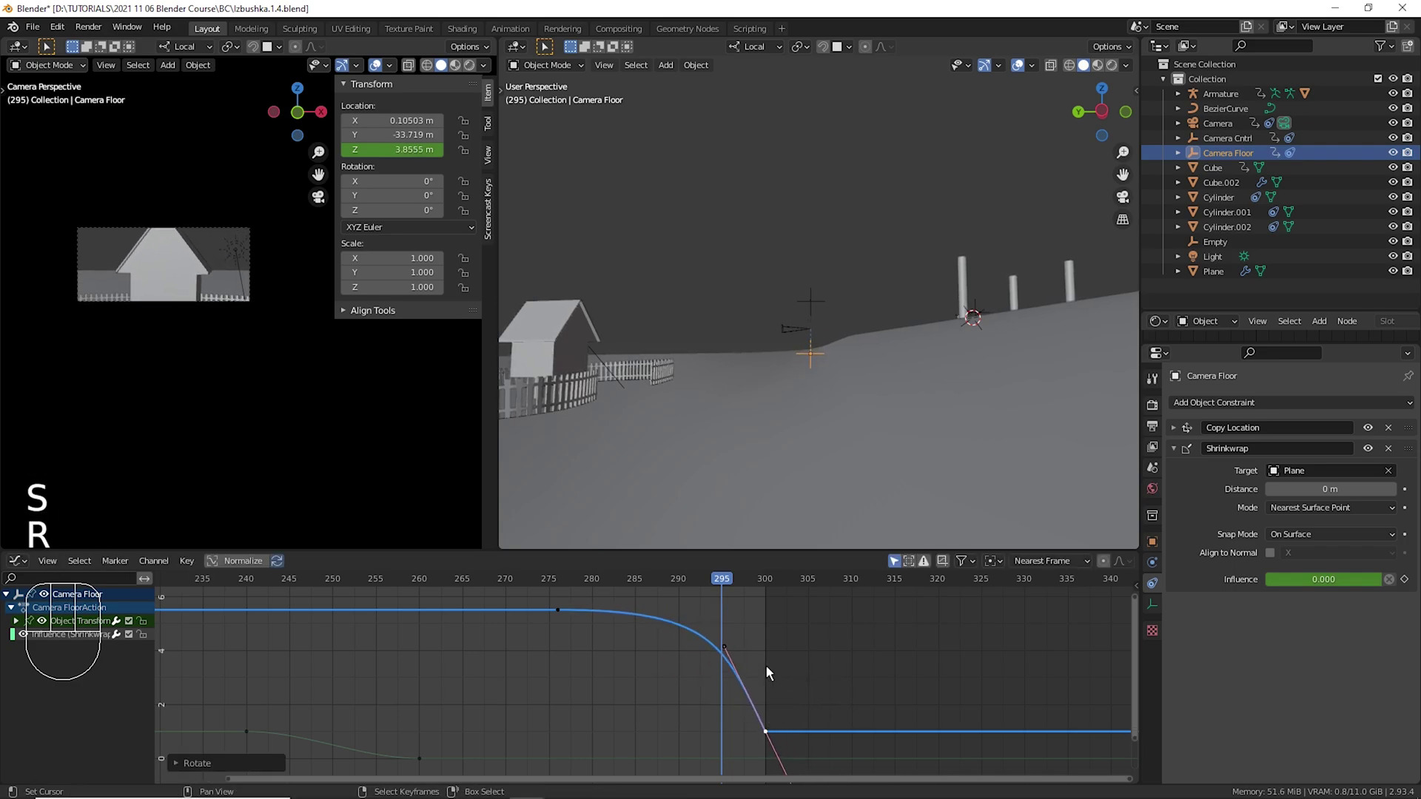
{"action": "left_click_drag", "start_coordinate": [560, 610], "coordinate": [668, 647]}
Scrub and play around the drop to check the eased height curve.
{"action": "key", "text": "space"}
{"action": "key", "text": "space"}
{"action": "left_click", "coordinate": [578, 637]}
{"action": "key", "text": "space"}
{"action": "key", "text": "space"}
{"action": "left_click_drag", "start_coordinate": [547, 620], "coordinate": [767, 683]}
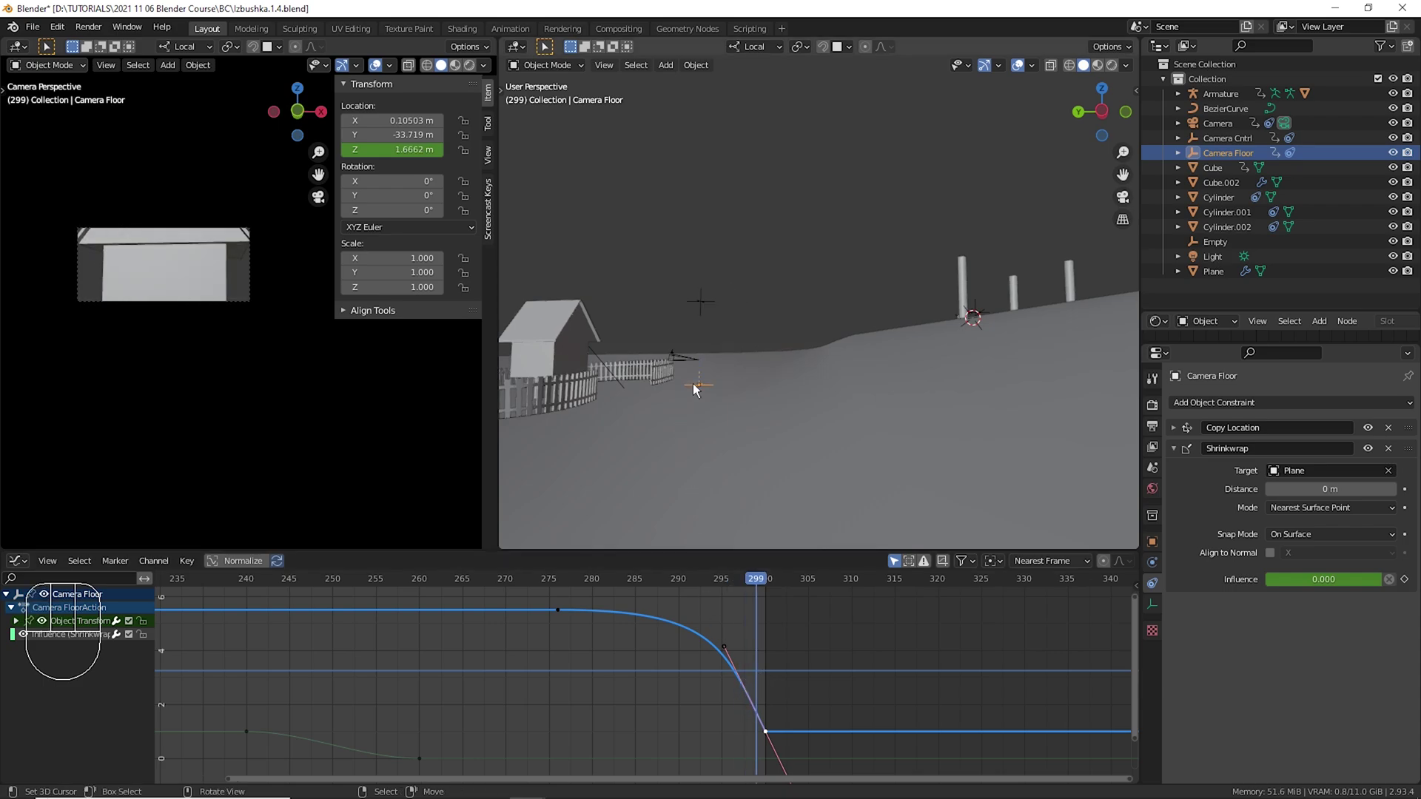
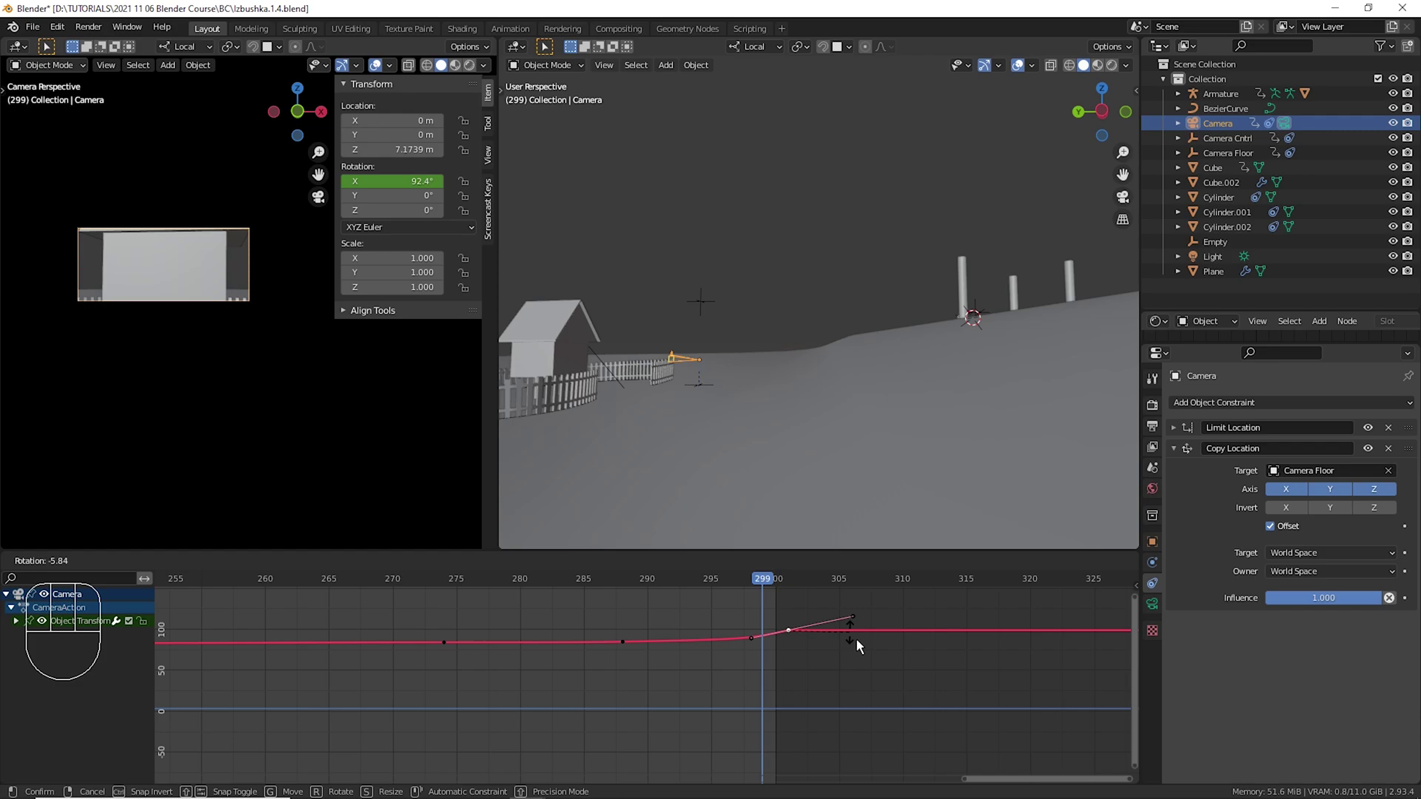
Flatten the camera's X-rotation handles so the tilt levels off just after frame 300.
{"action": "left_click_drag", "start_coordinate": [651, 629], "coordinate": [710, 658]}
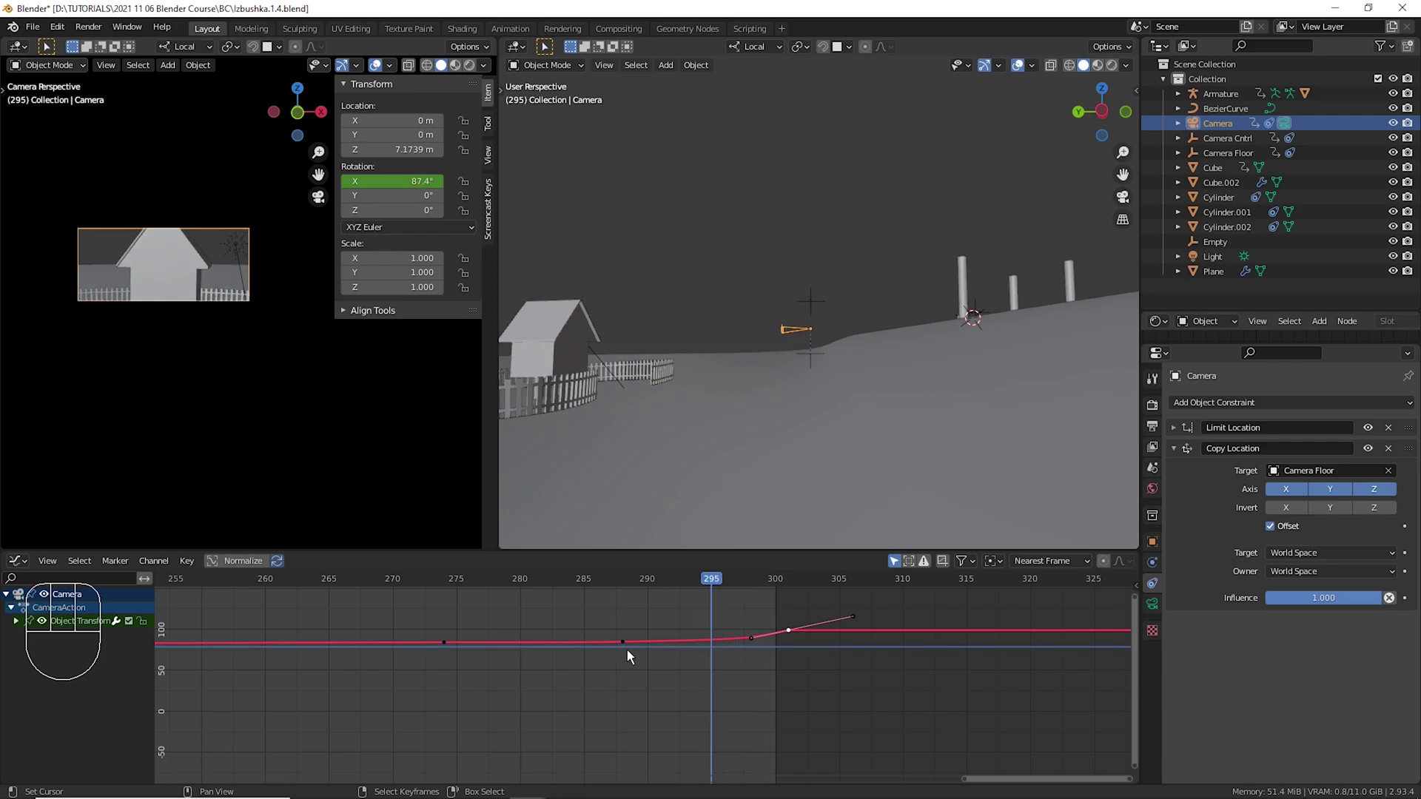
{"action": "right_click", "coordinate": [647, 654]}
{"action": "right_click", "coordinate": [636, 655]}
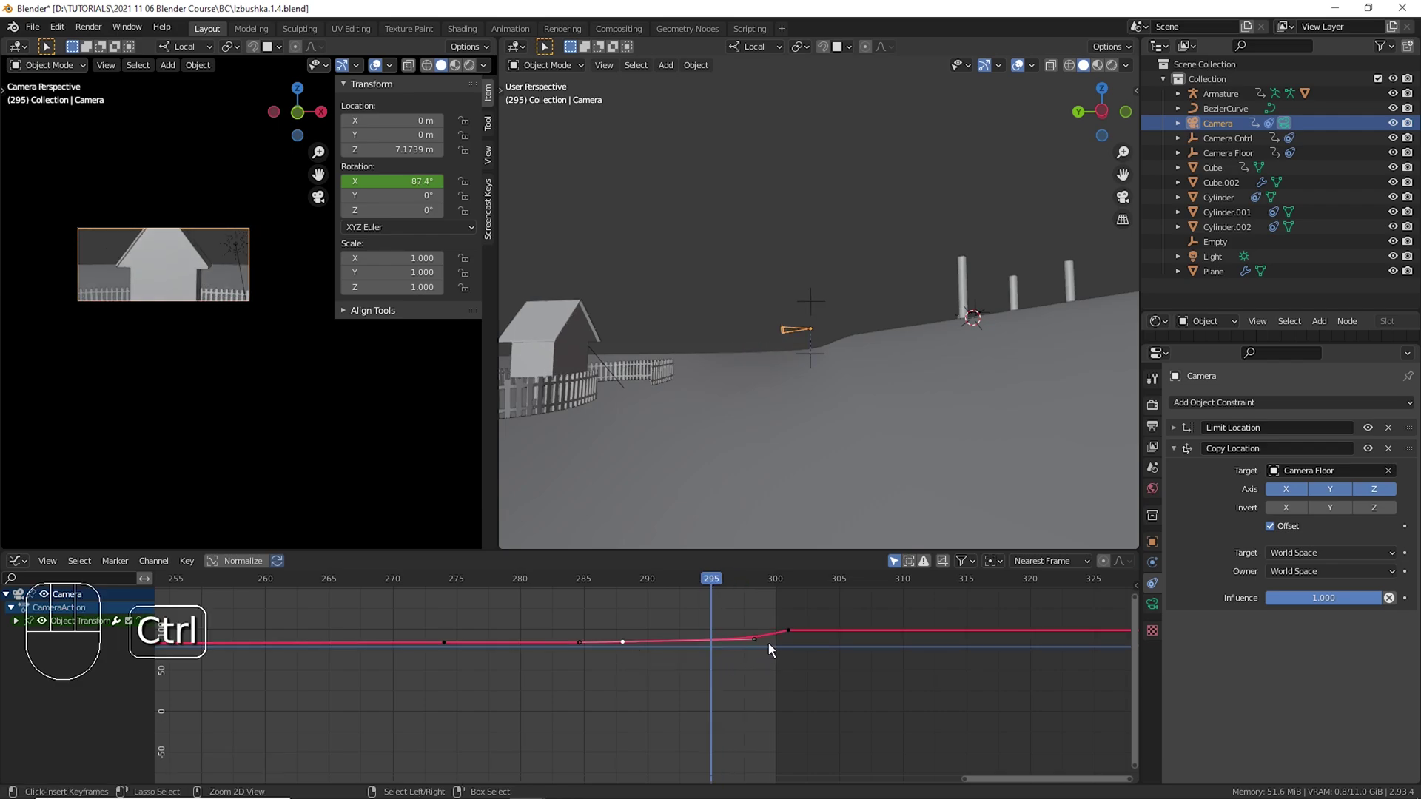
{"action": "left_click_drag", "start_coordinate": [770, 649], "coordinate": [769, 654]}
{"action": "left_click_drag", "start_coordinate": [422, 639], "coordinate": [637, 656]}
Play the animation around frame 290 to check the softened tilt.
{"action": "key", "text": "space"}
{"action": "key", "text": "space"}
{"action": "left_click", "coordinate": [469, 644]}
{"action": "key", "text": "space"}
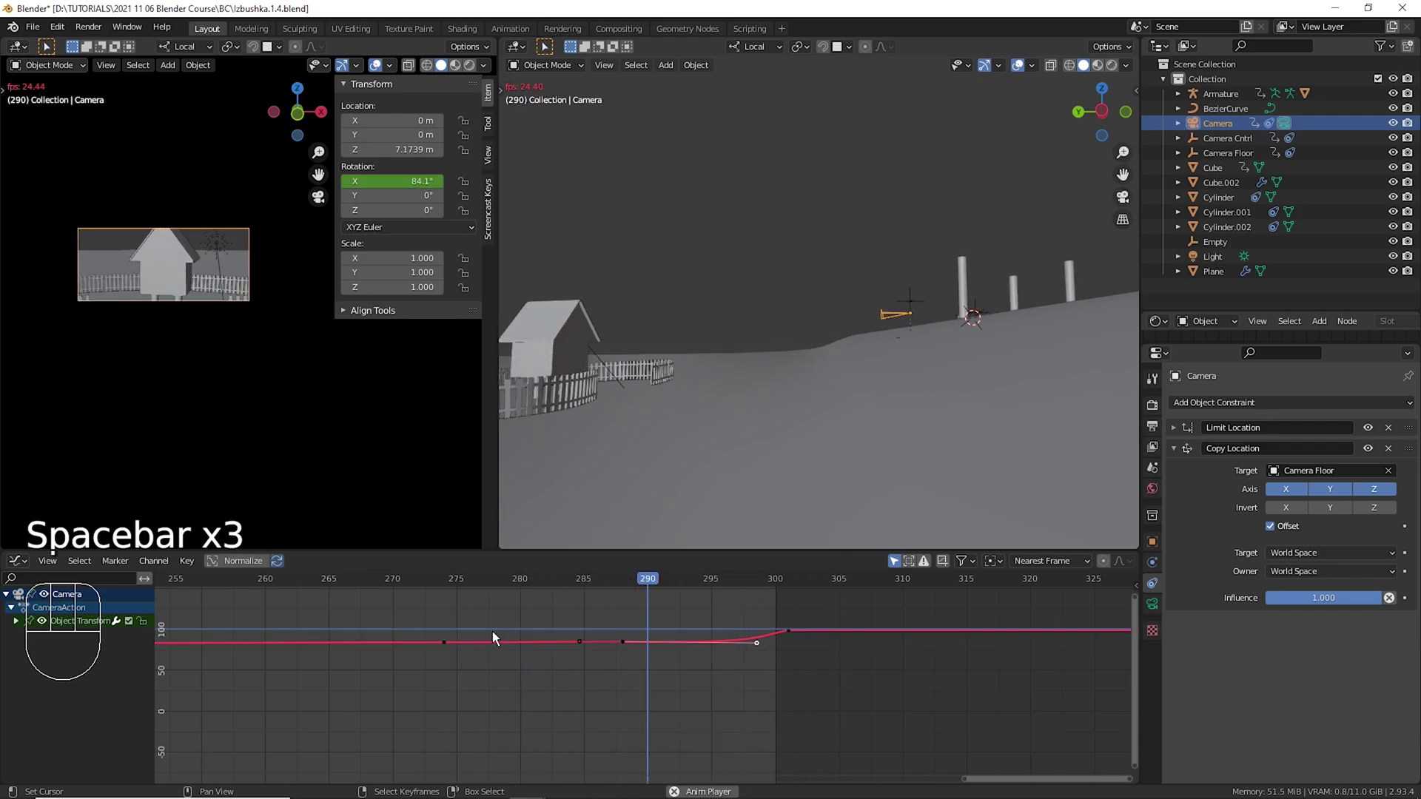
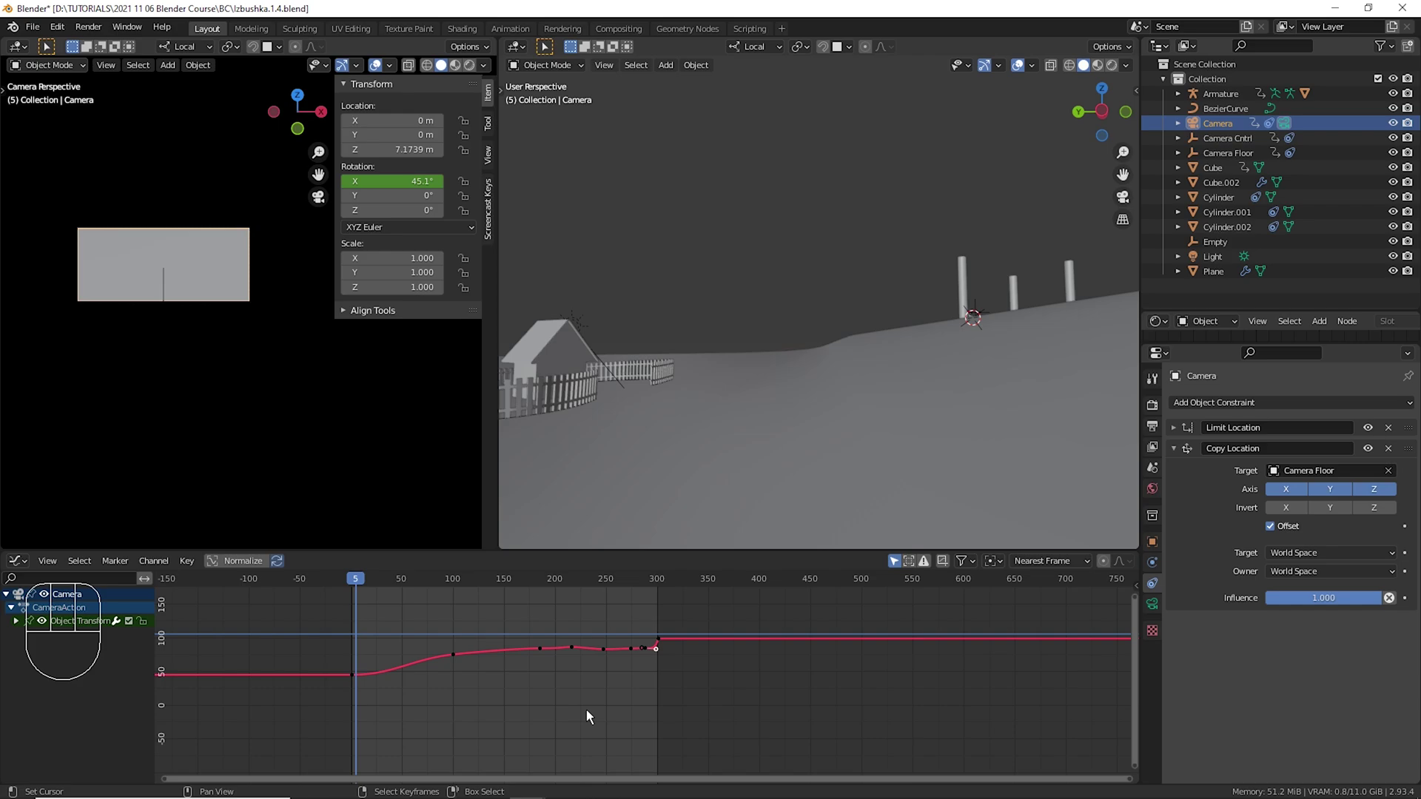
{"action": "key", "text": "space"}
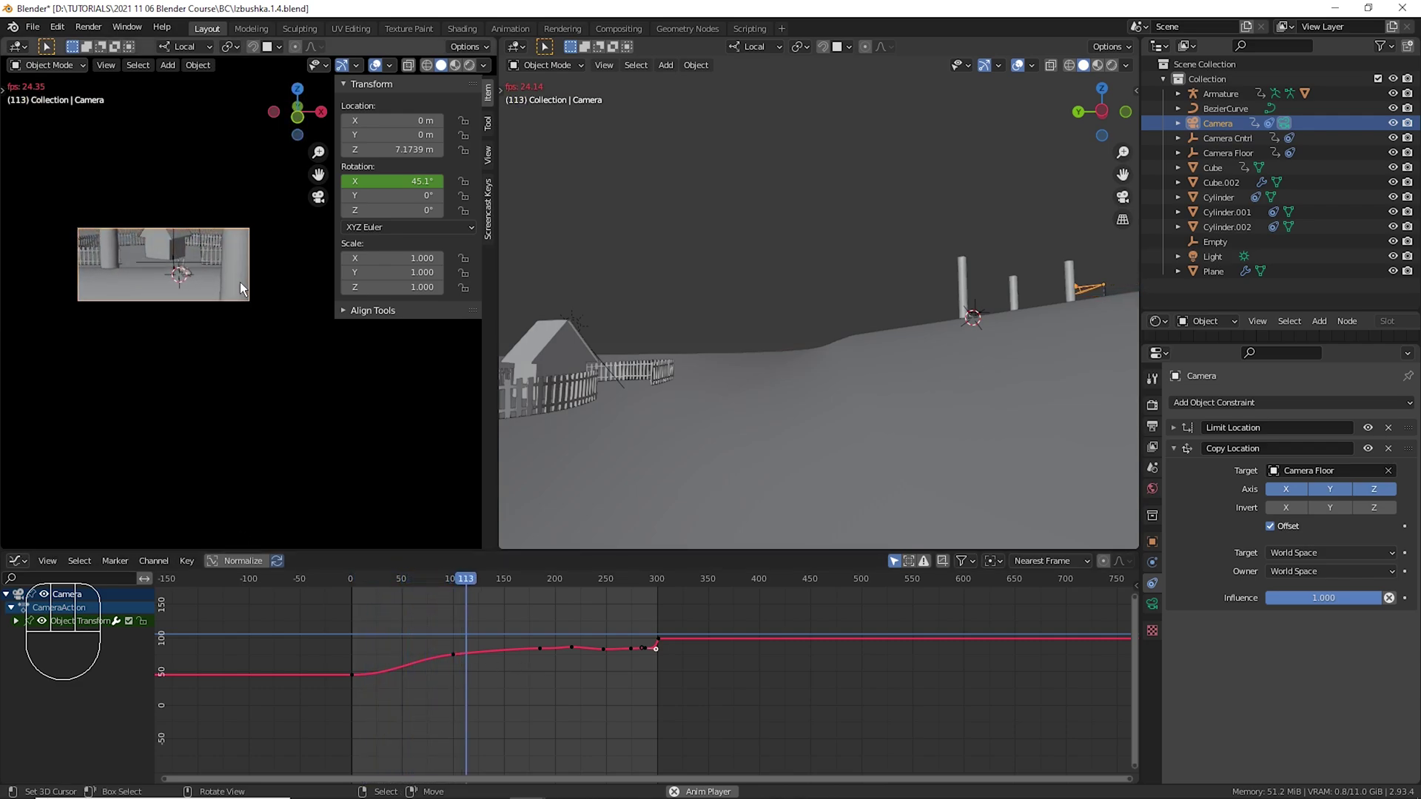
{"action": "left_click_drag", "start_coordinate": [254, 308], "coordinate": [358, 390]}
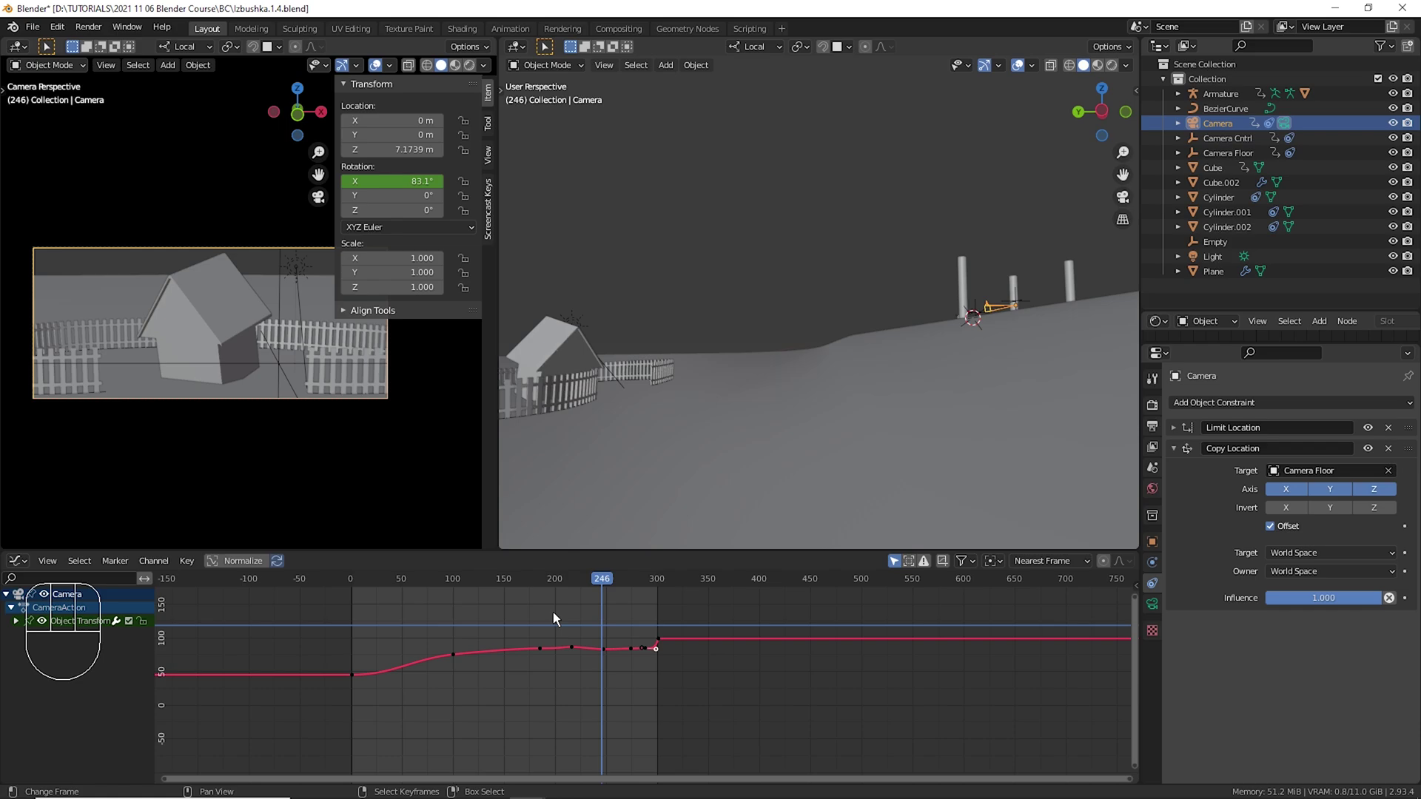
{"action": "double_click", "coordinate": [371, 635]}
{"action": "key", "text": "space"}
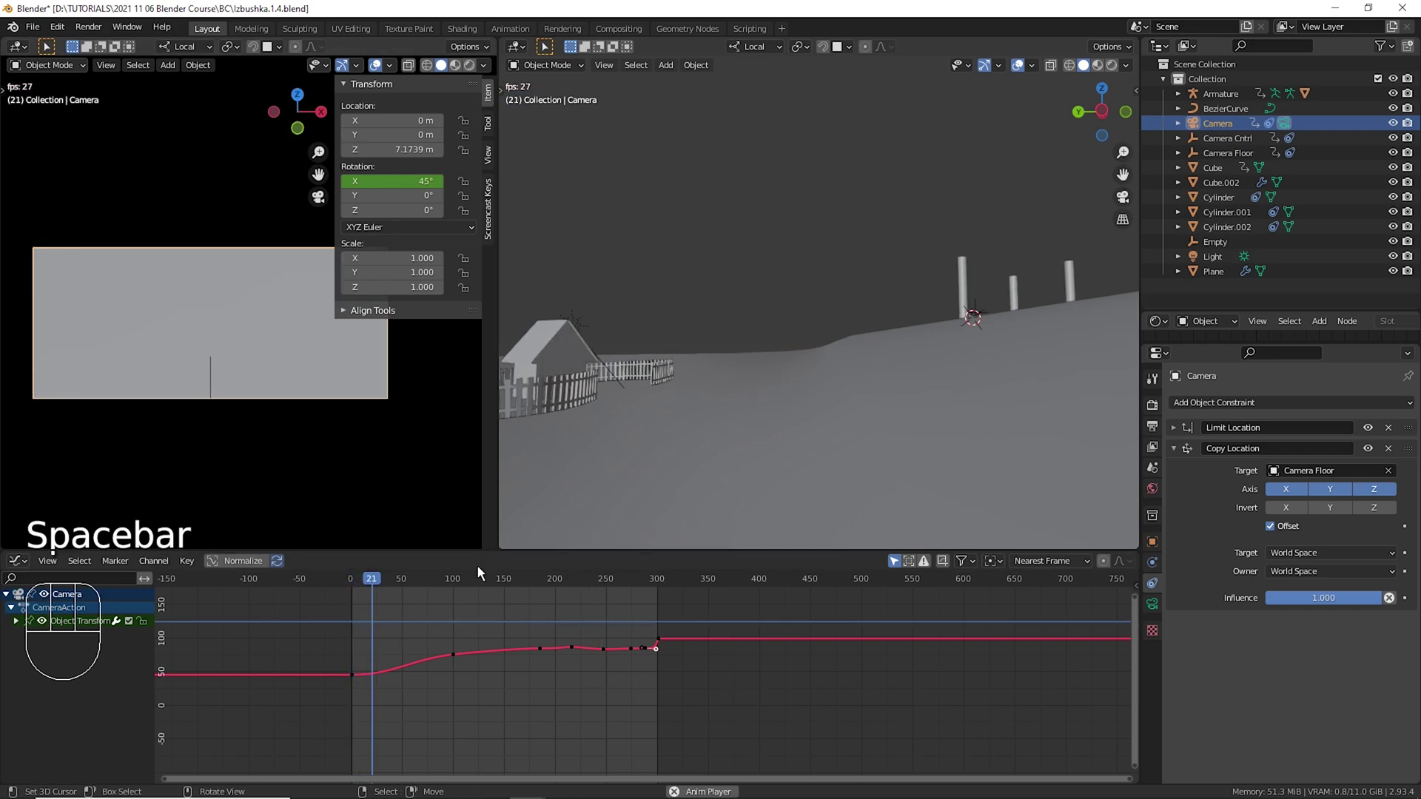
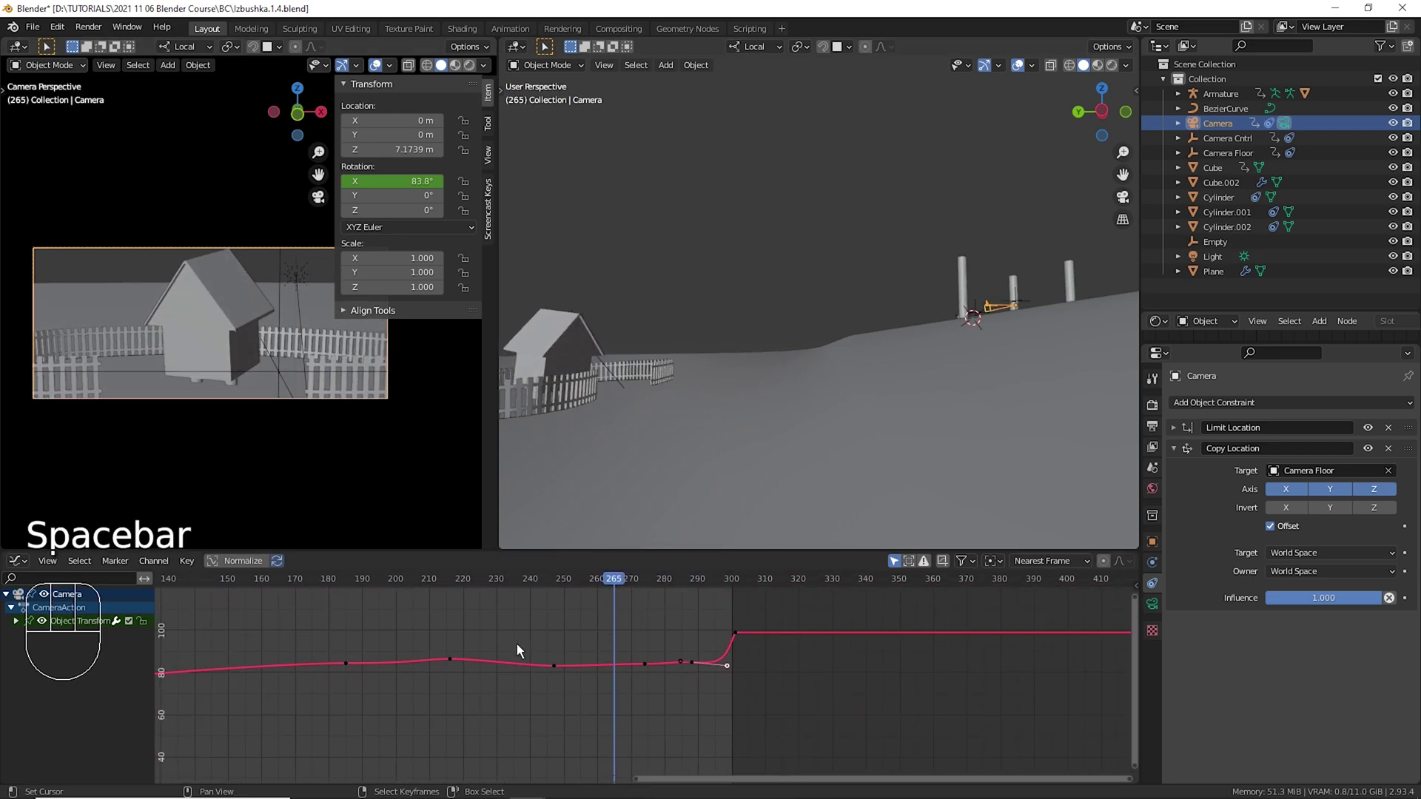
Lower Camera Cntrl slightly, then select the camera to show its Limit and Copy Location constraints.
{"action": "left_click_drag", "start_coordinate": [495, 648], "coordinate": [561, 633]}
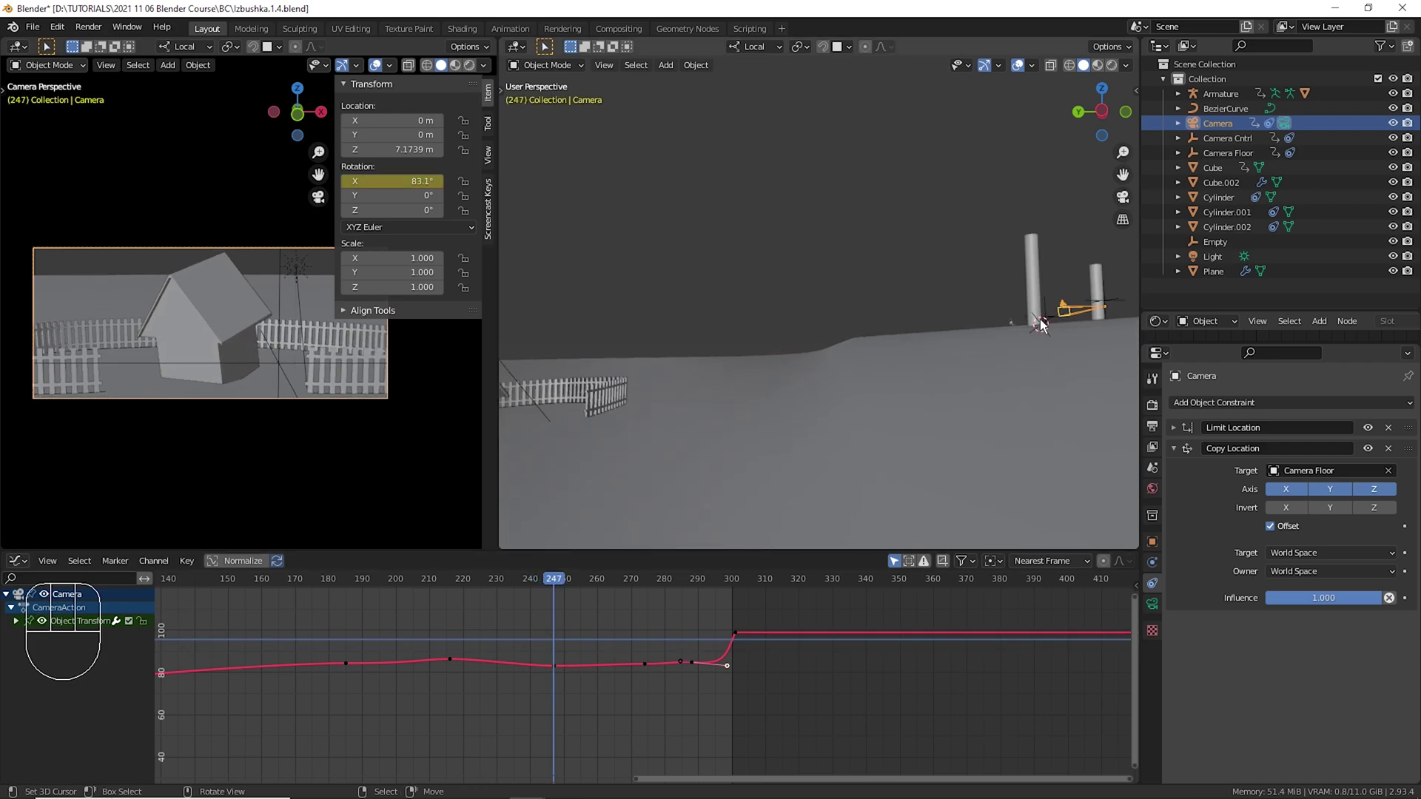
{"action": "left_click_drag", "start_coordinate": [1044, 327], "coordinate": [940, 352]}
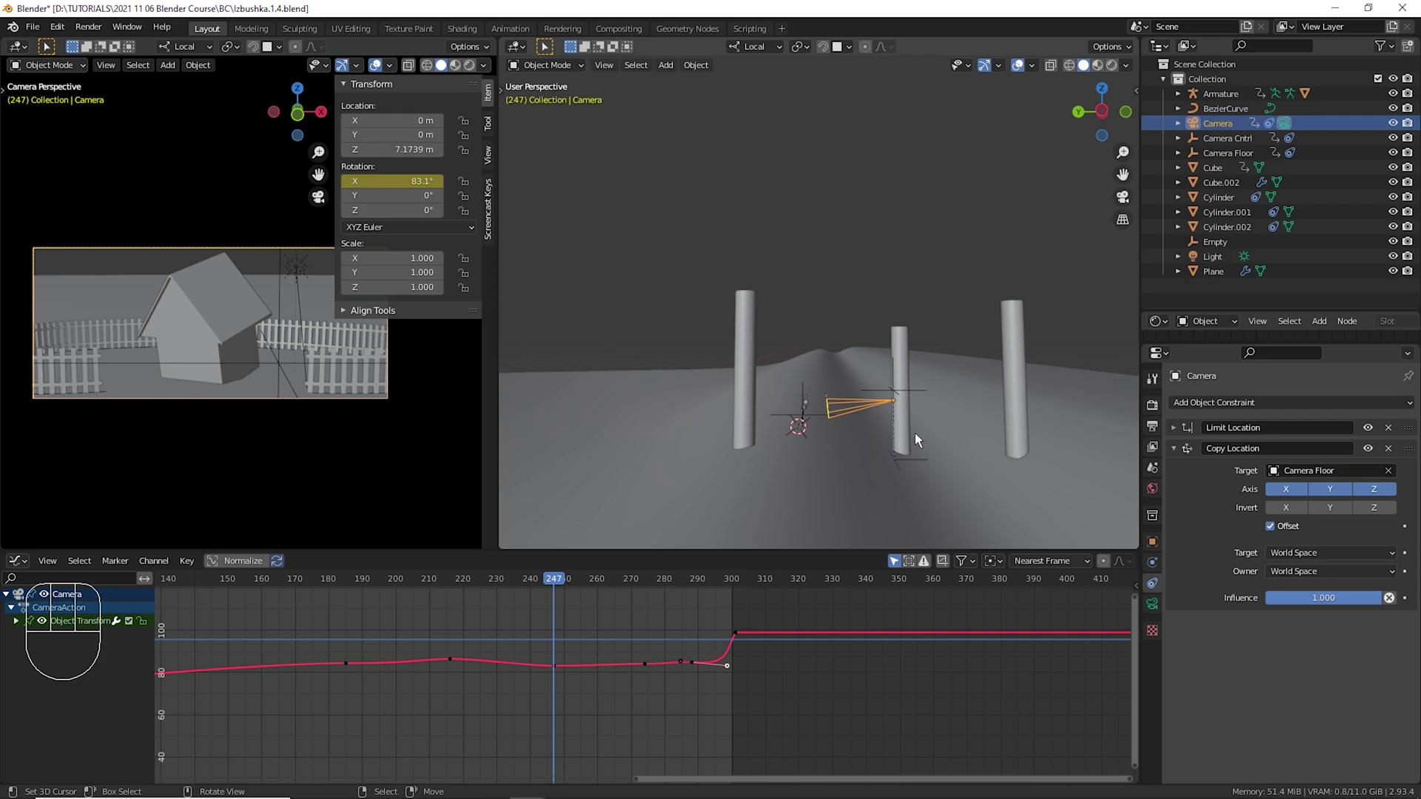
{"action": "right_click", "coordinate": [906, 390]}
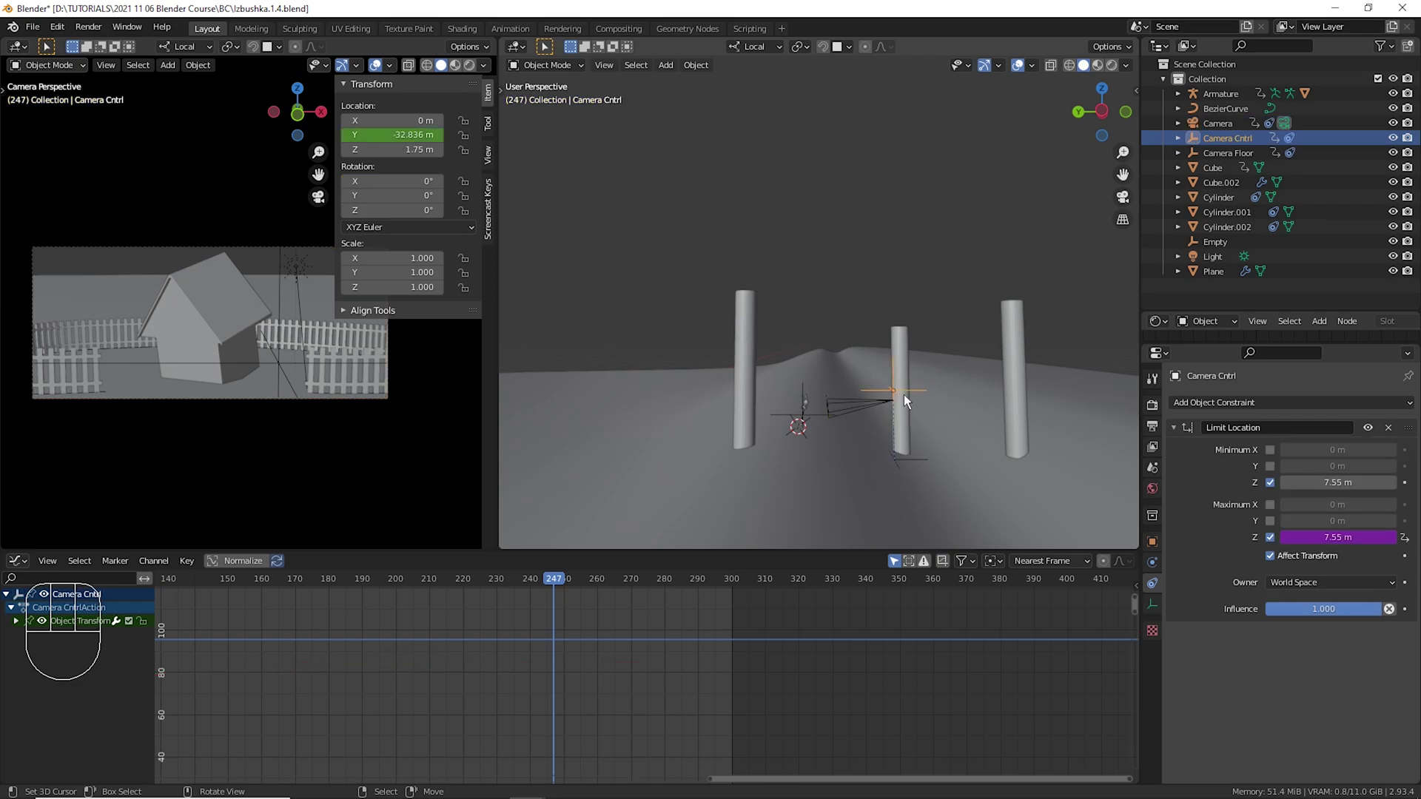
{"action": "left_click_drag", "start_coordinate": [959, 404], "coordinate": [960, 418]}
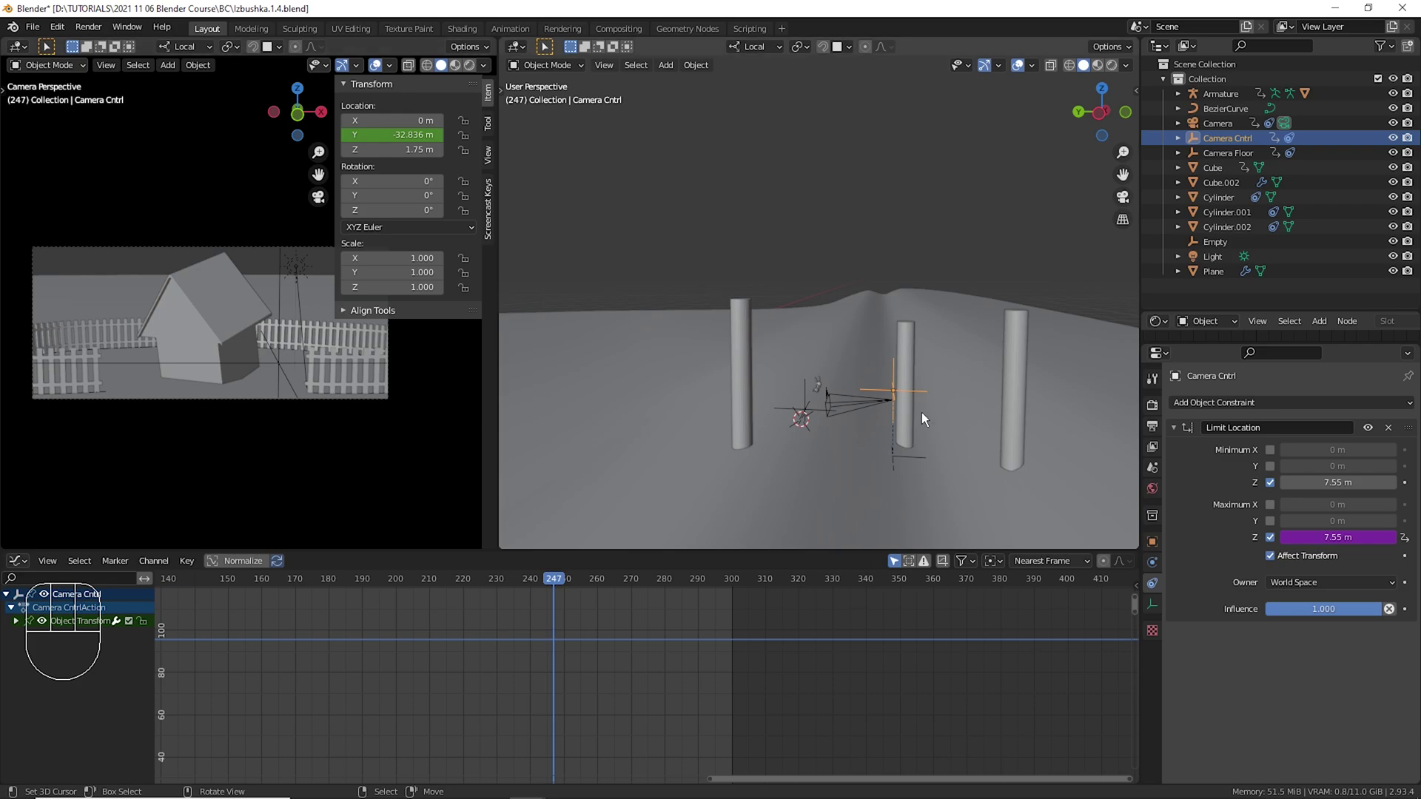
{"action": "right_click", "coordinate": [923, 469]}
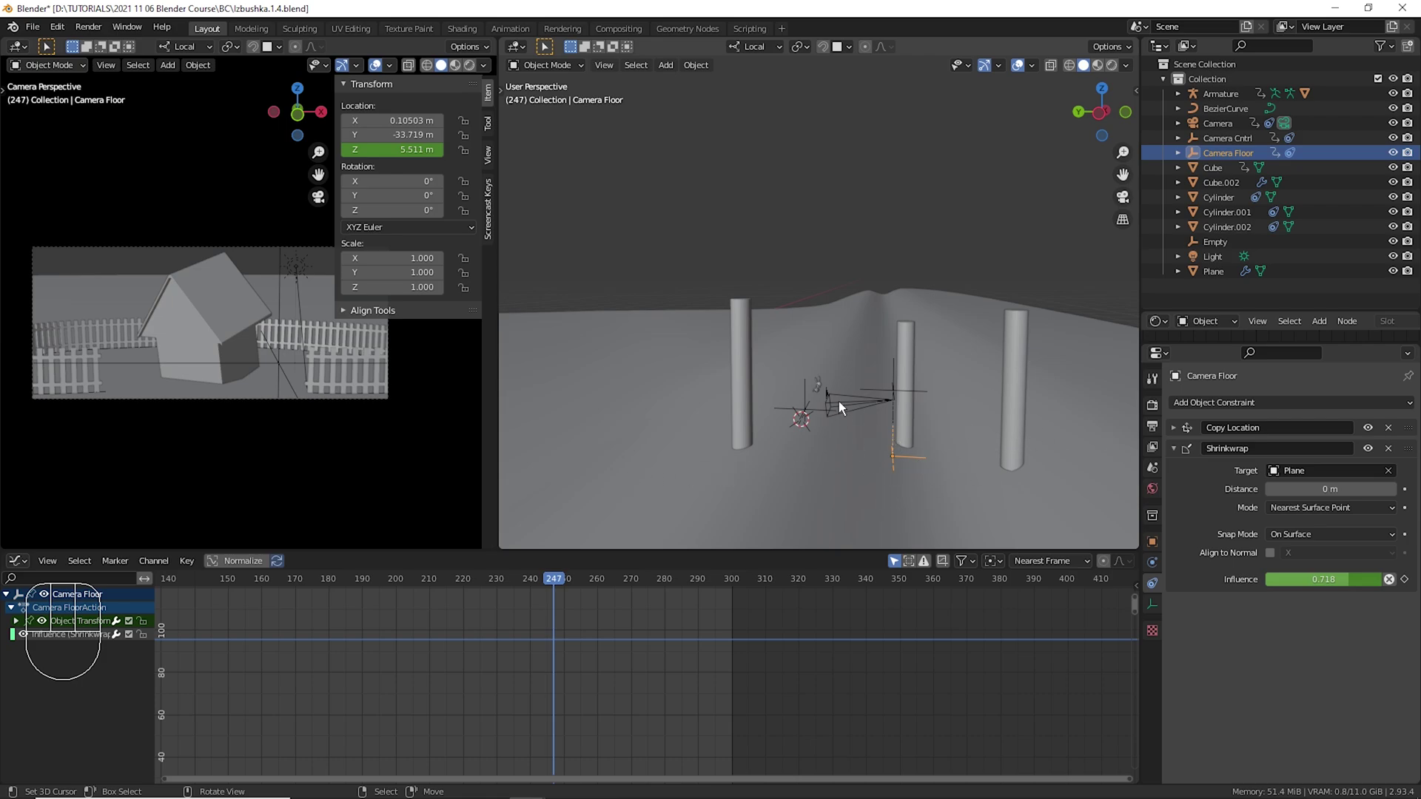
{"action": "right_click", "coordinate": [842, 406]}
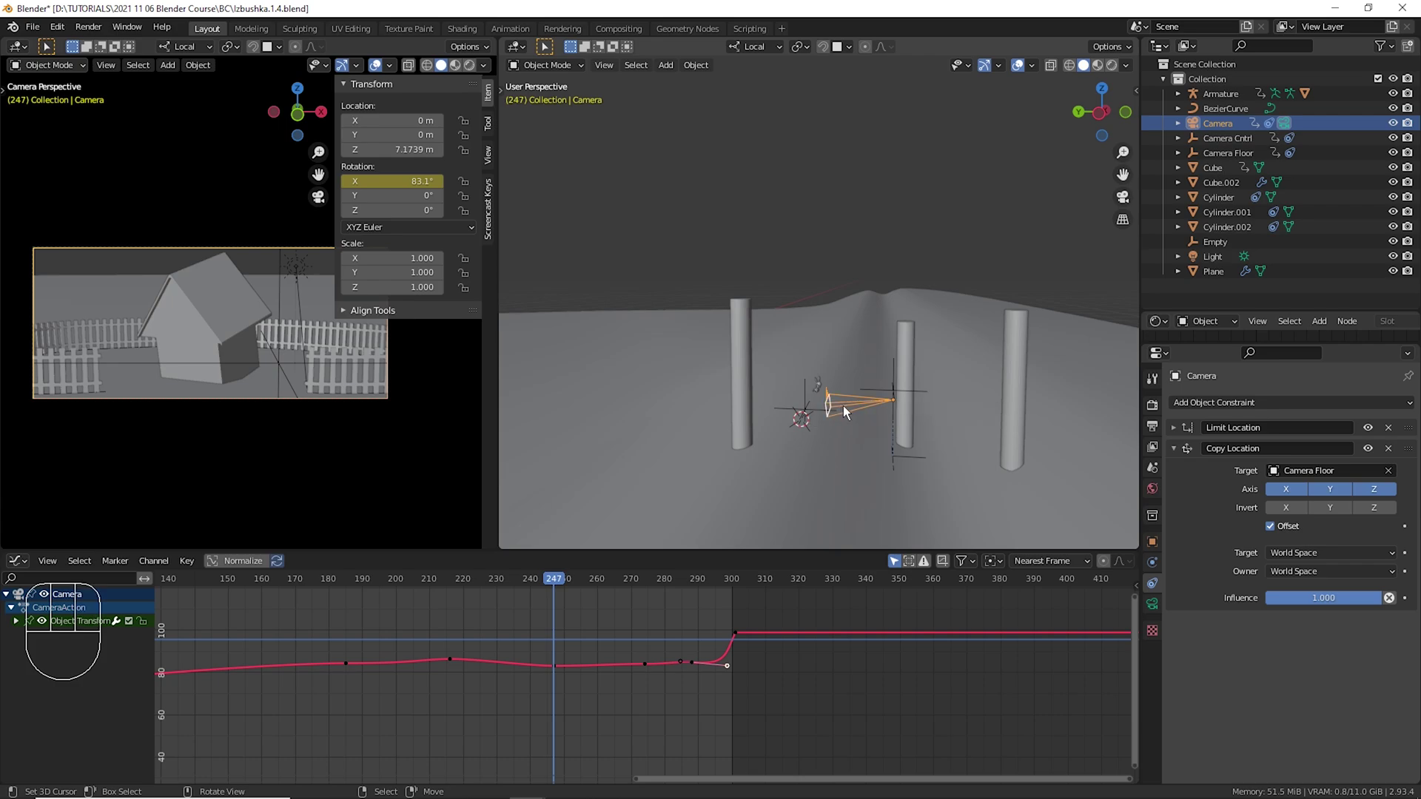
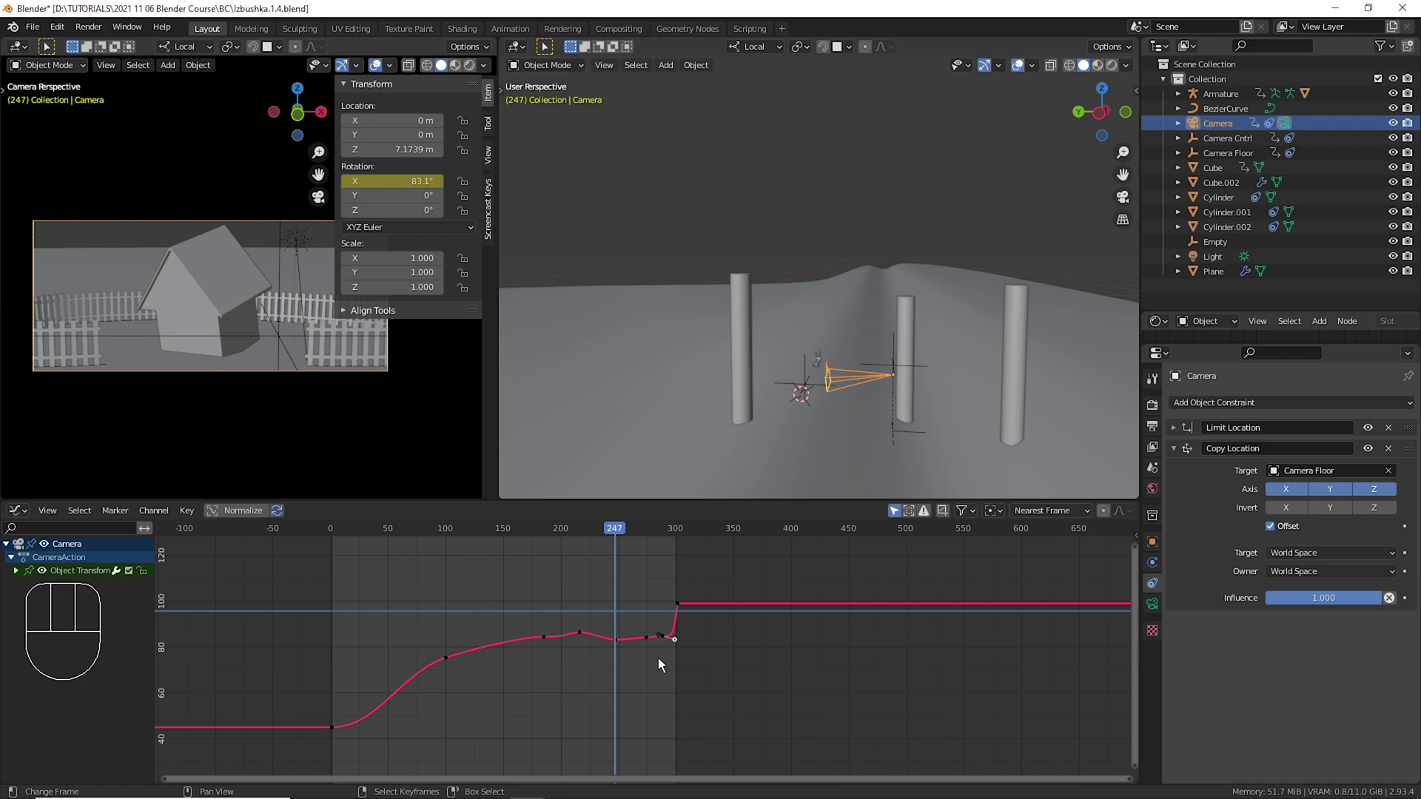
{"action": "key", "text": "shift+Left"}
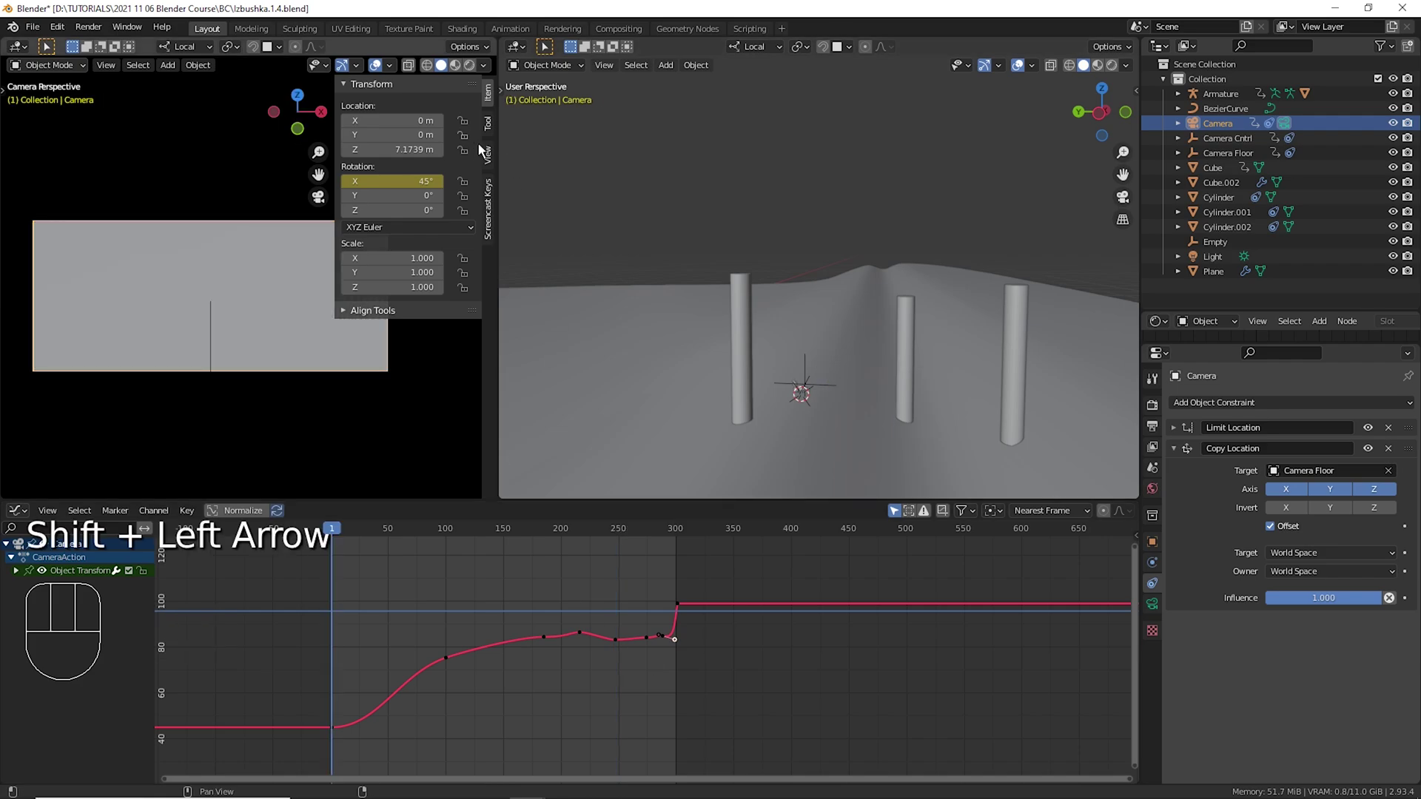
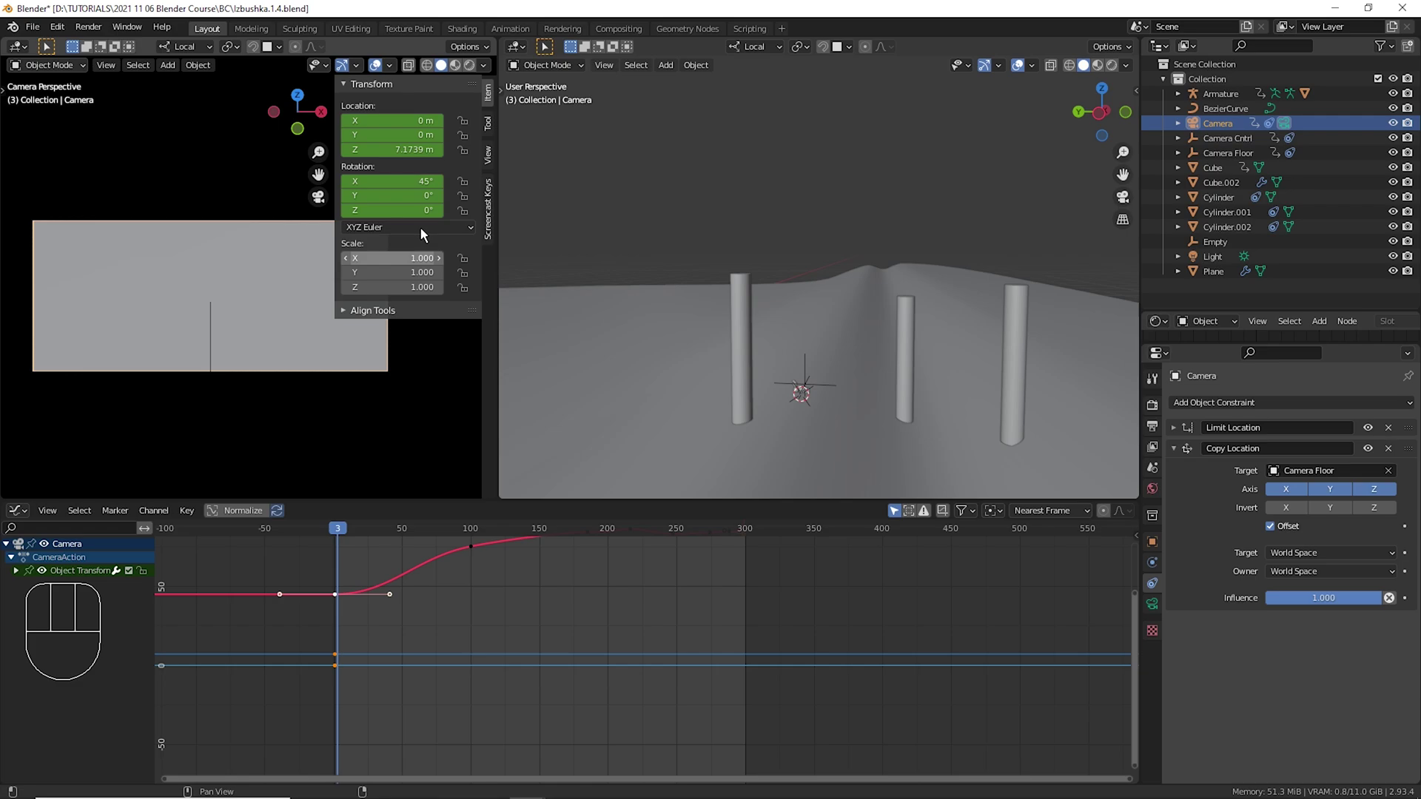
{"action": "left_click_drag", "start_coordinate": [353, 573], "coordinate": [683, 586]}
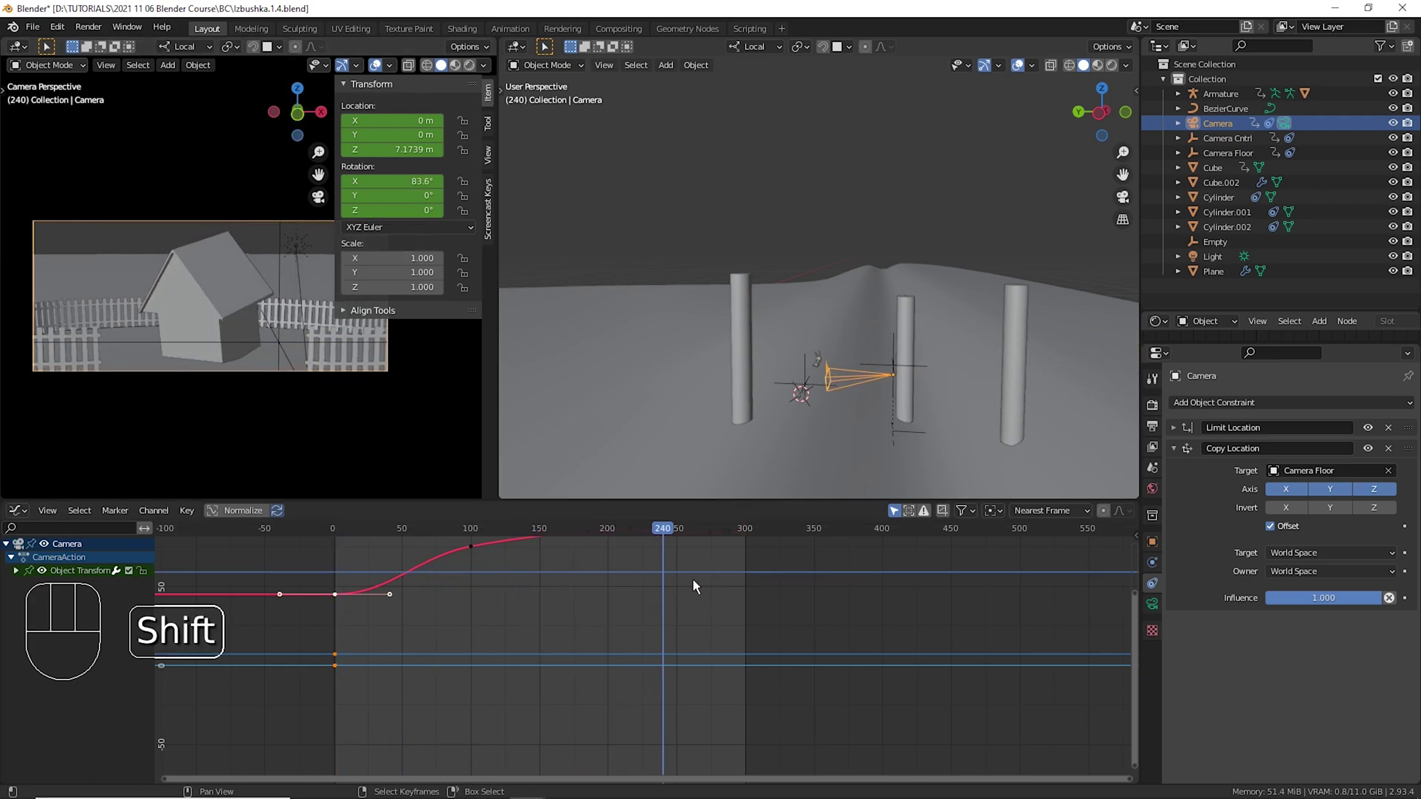
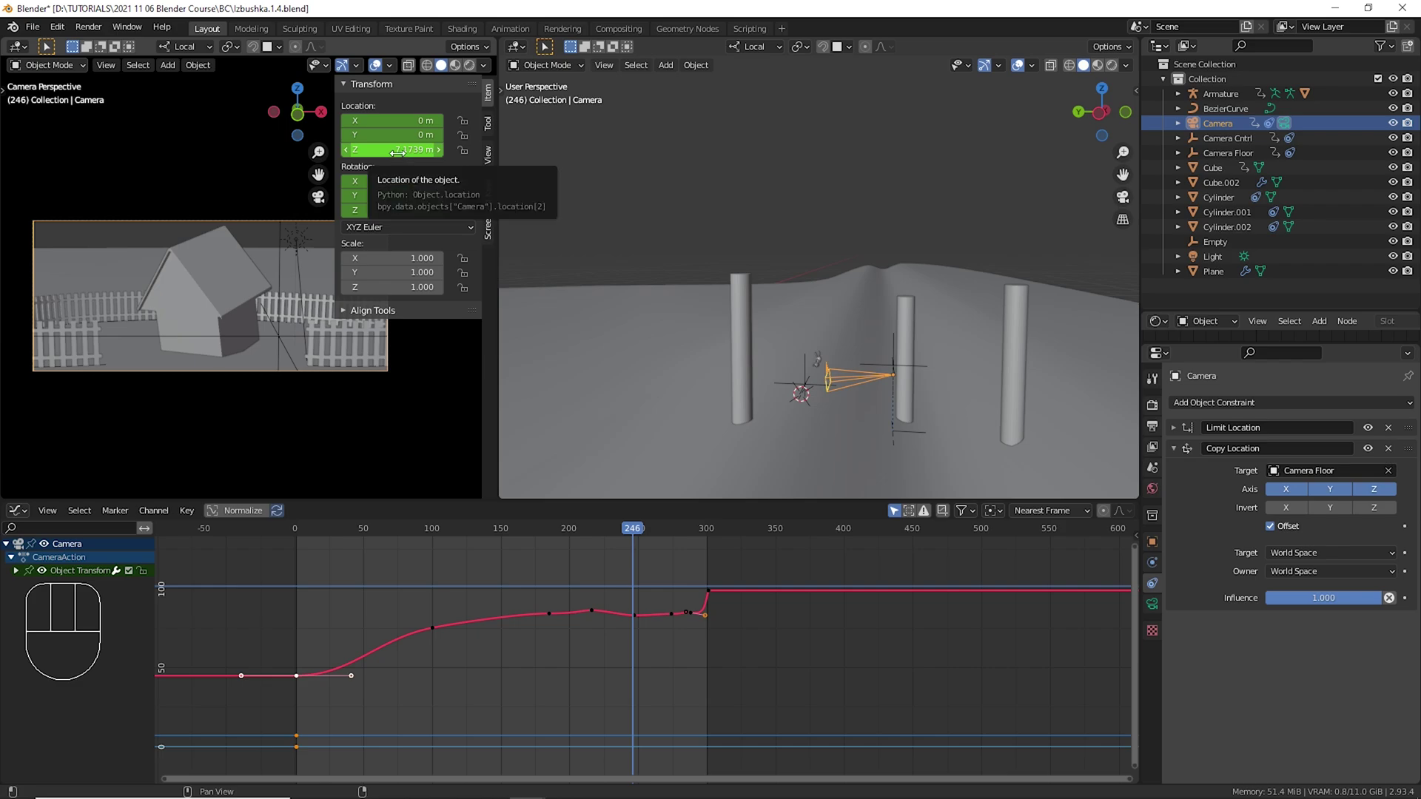
{"action": "left_click_drag", "start_coordinate": [620, 597], "coordinate": [648, 596]}
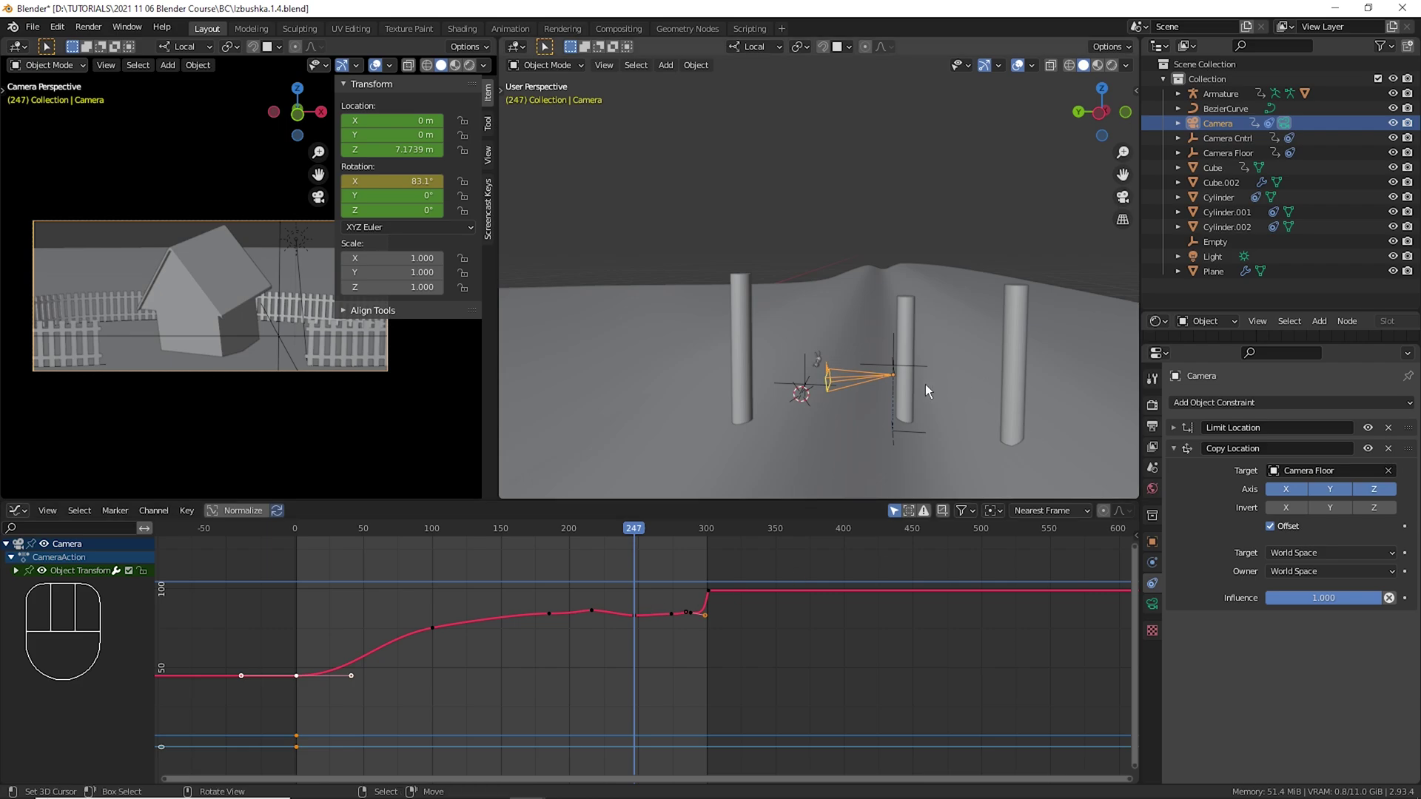
Snap the 3D cursor to the camera's aim point and bring up the Add menu for an empty.
{"action": "key", "text": "shift+s"}
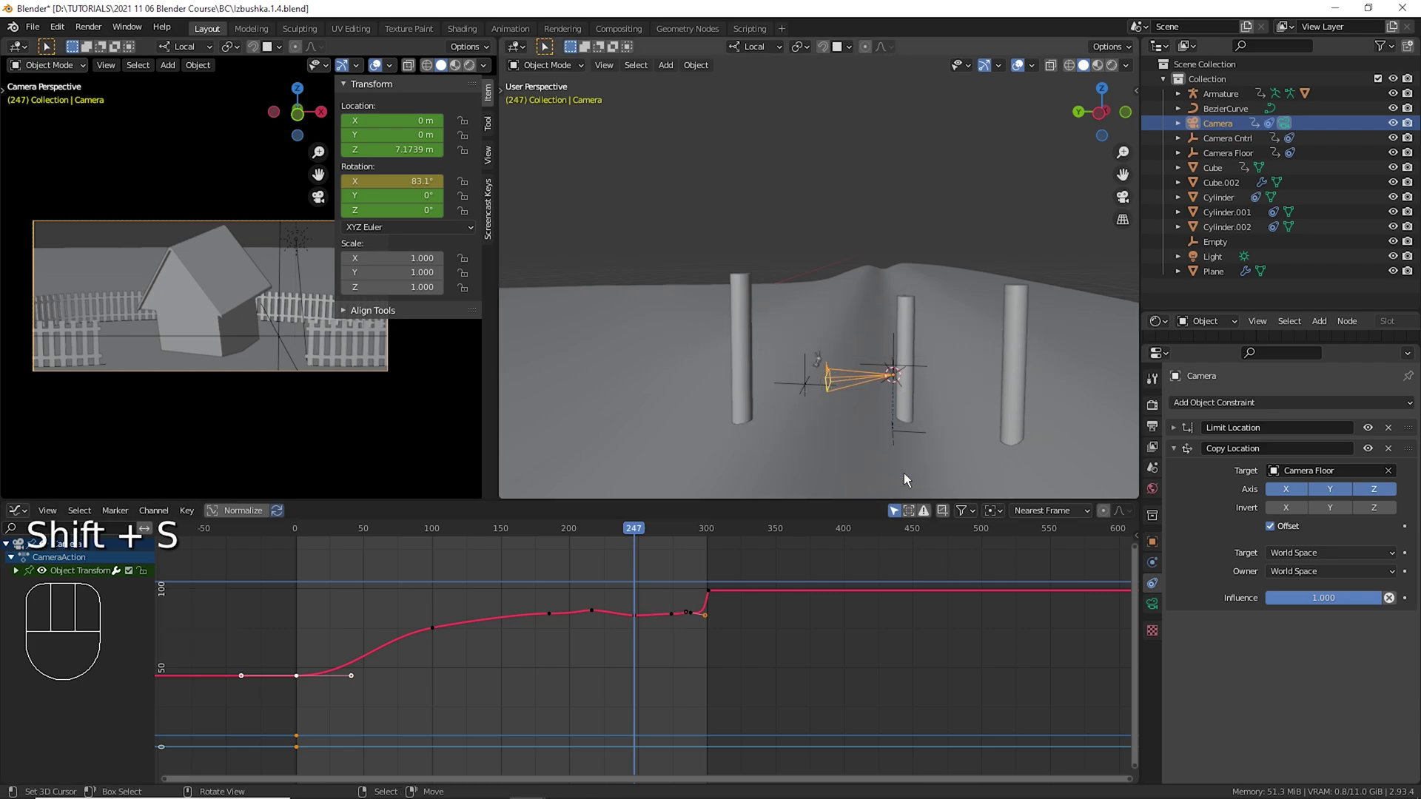
{"action": "key", "text": "shift+a"}
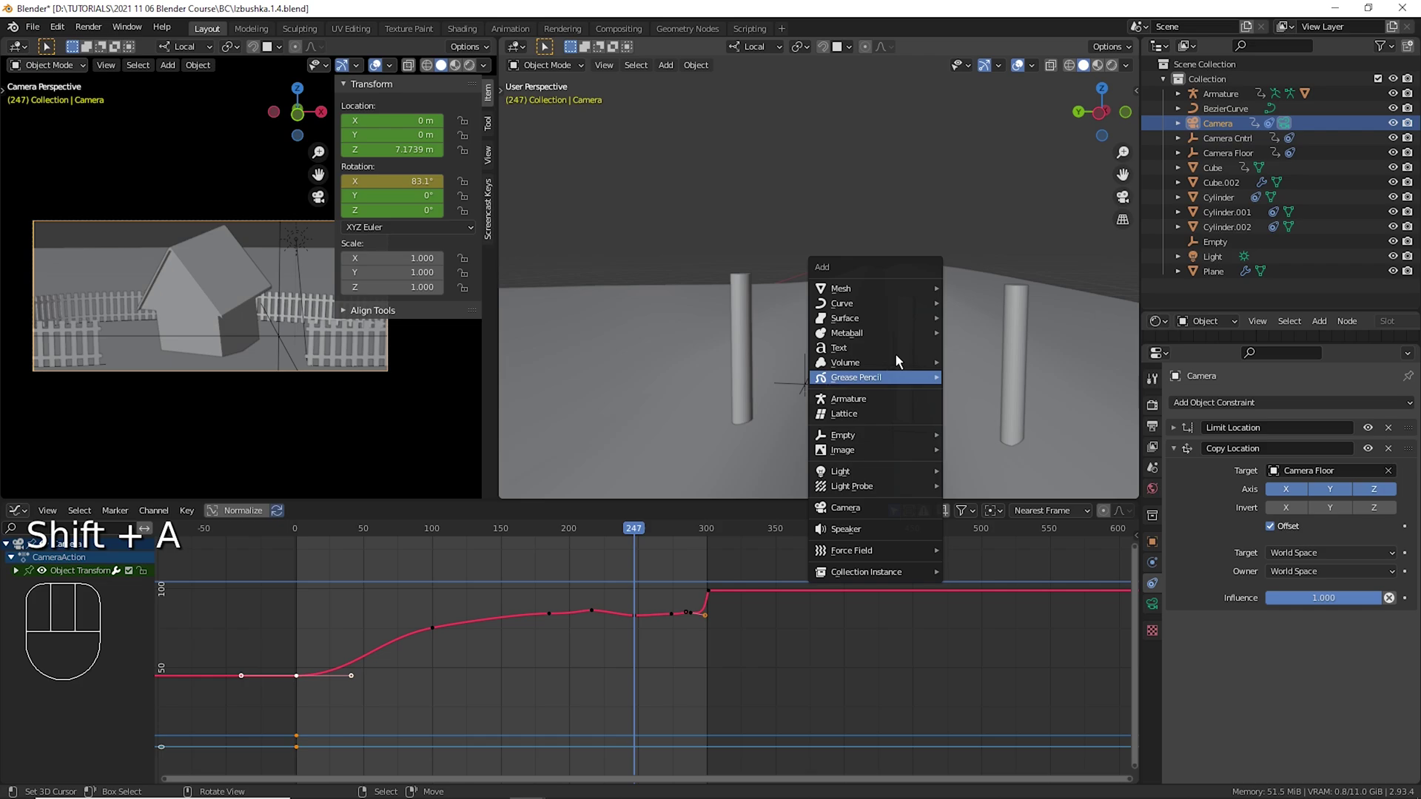
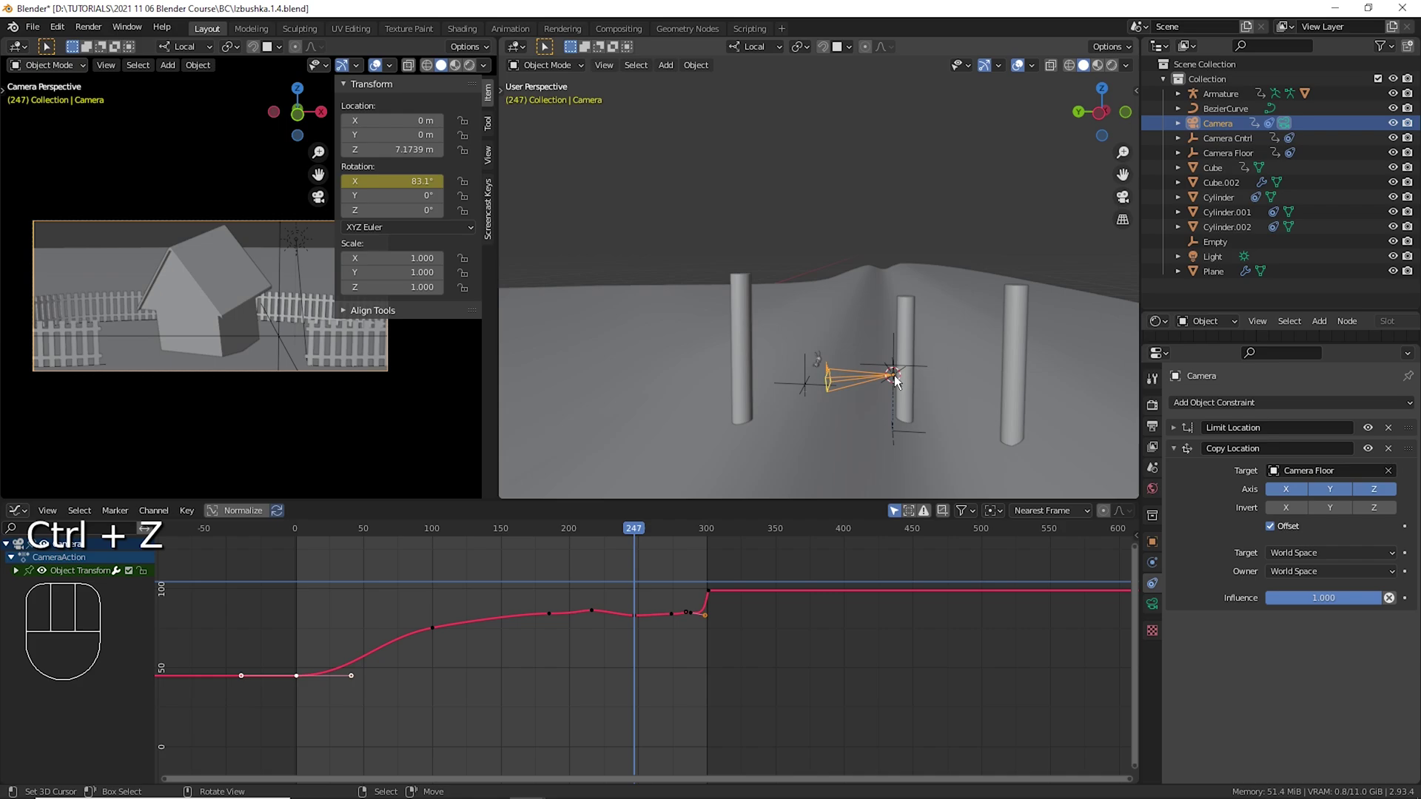
{"action": "left_click_drag", "start_coordinate": [978, 357], "coordinate": [1107, 332]}
{"action": "key", "text": "shift+s"}
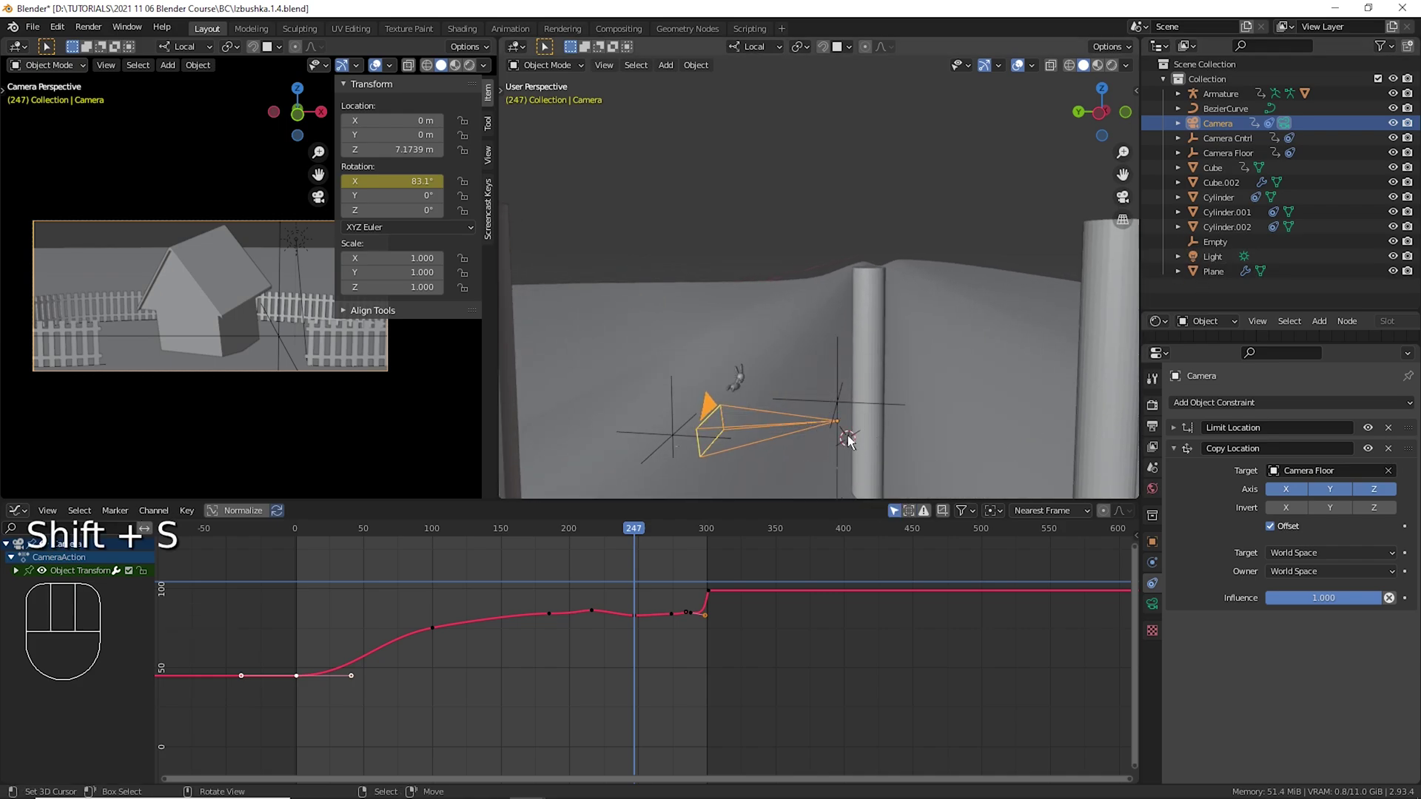
{"action": "key", "text": "shift+s"}
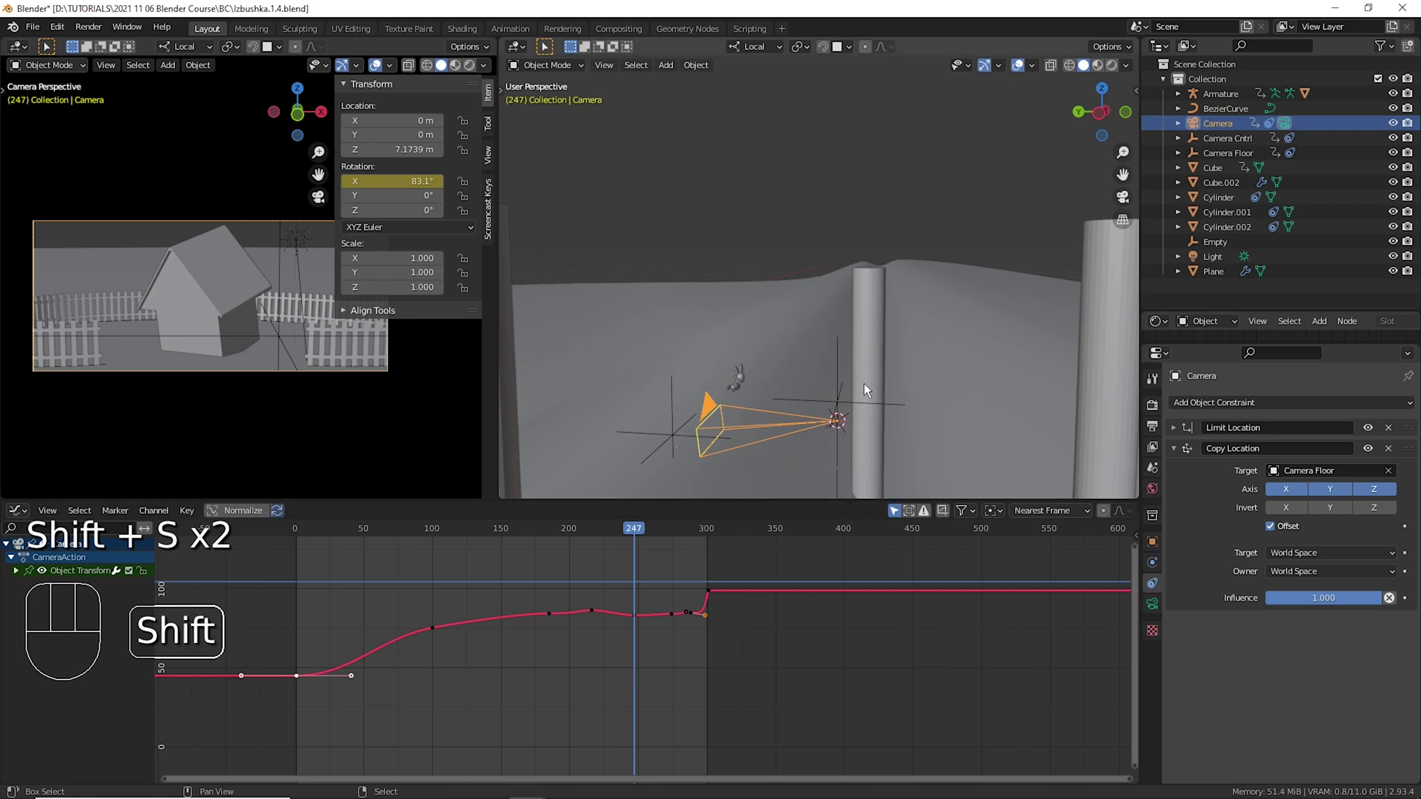
{"action": "key", "text": "shift+a"}
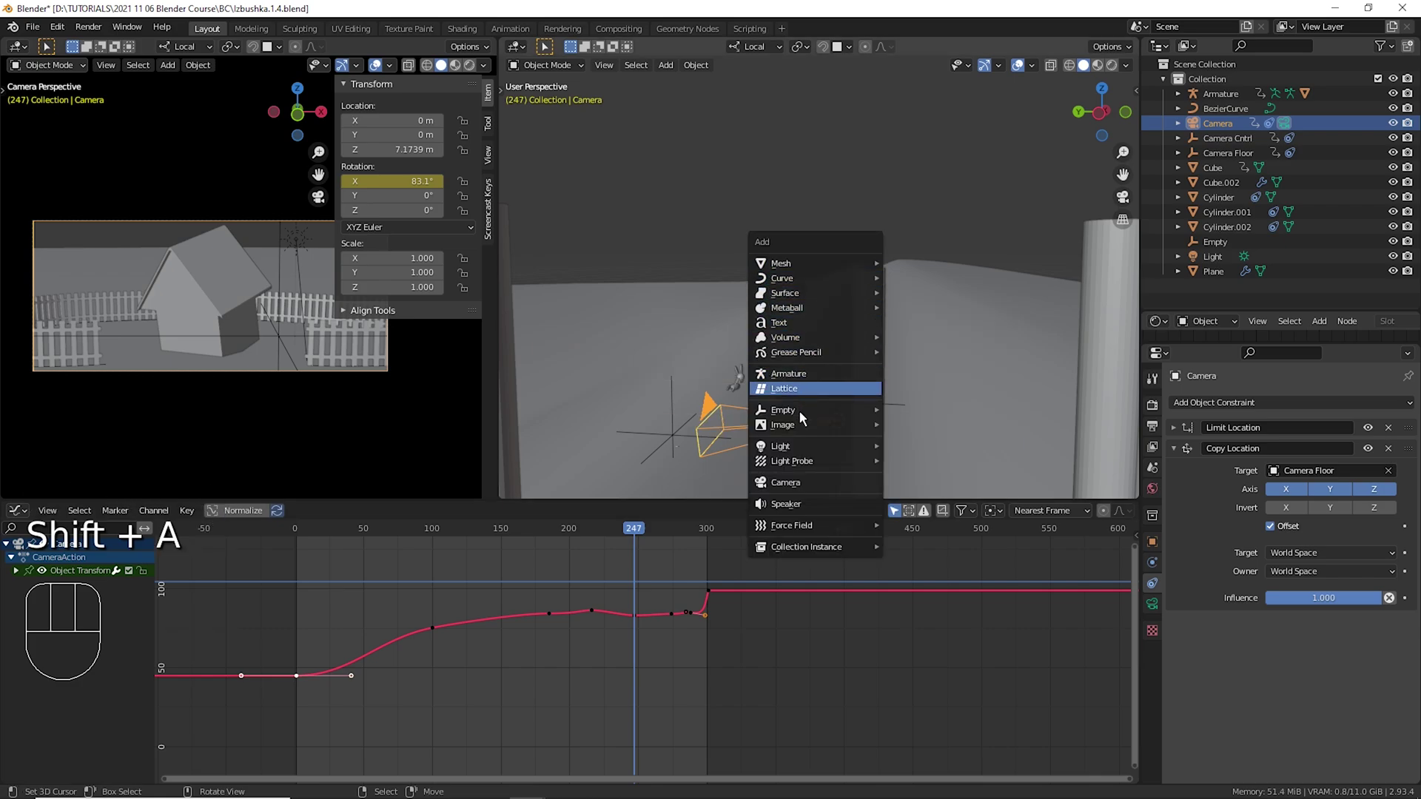
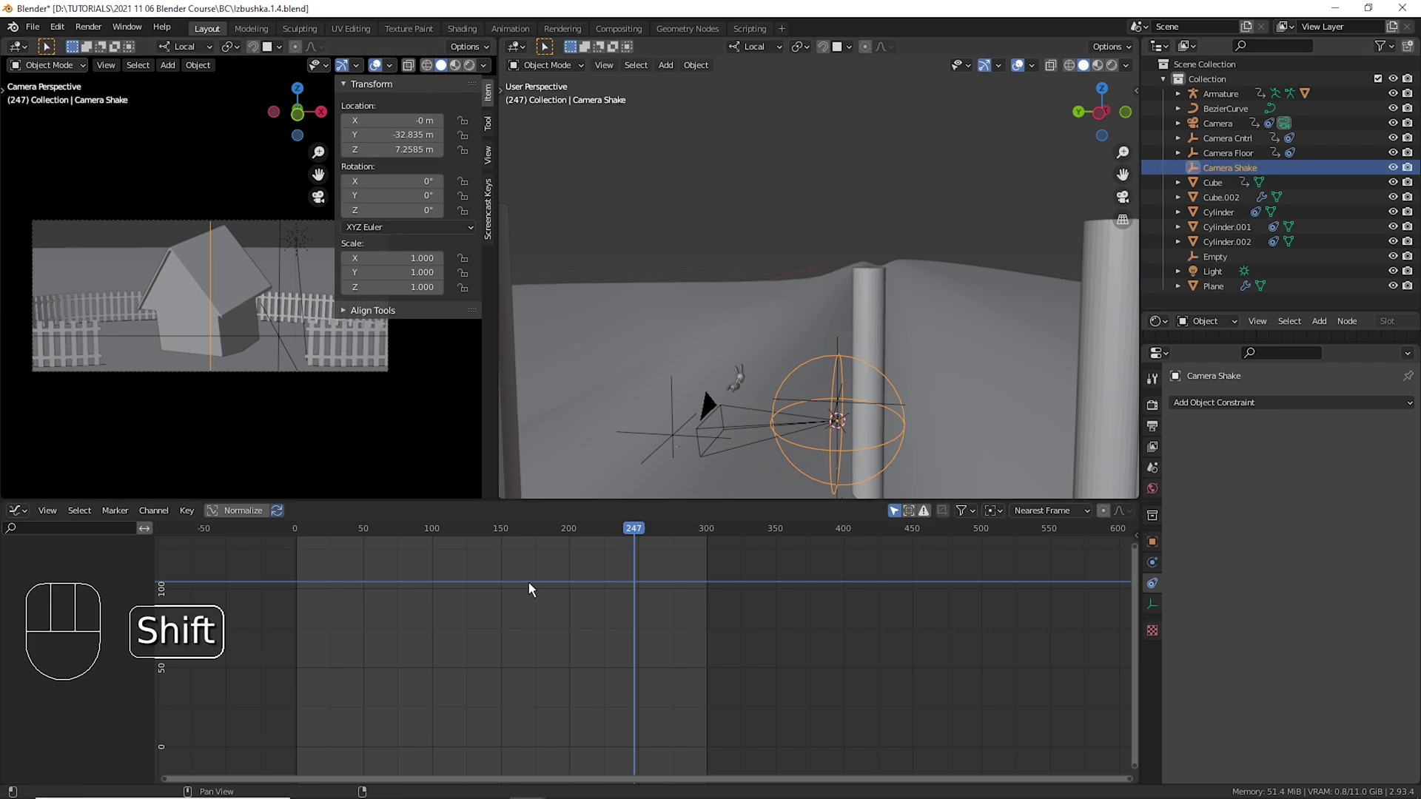
Key Camera Shake's location and rotation at the first frame, then select the camera.
{"action": "key", "text": "shift+Left"}
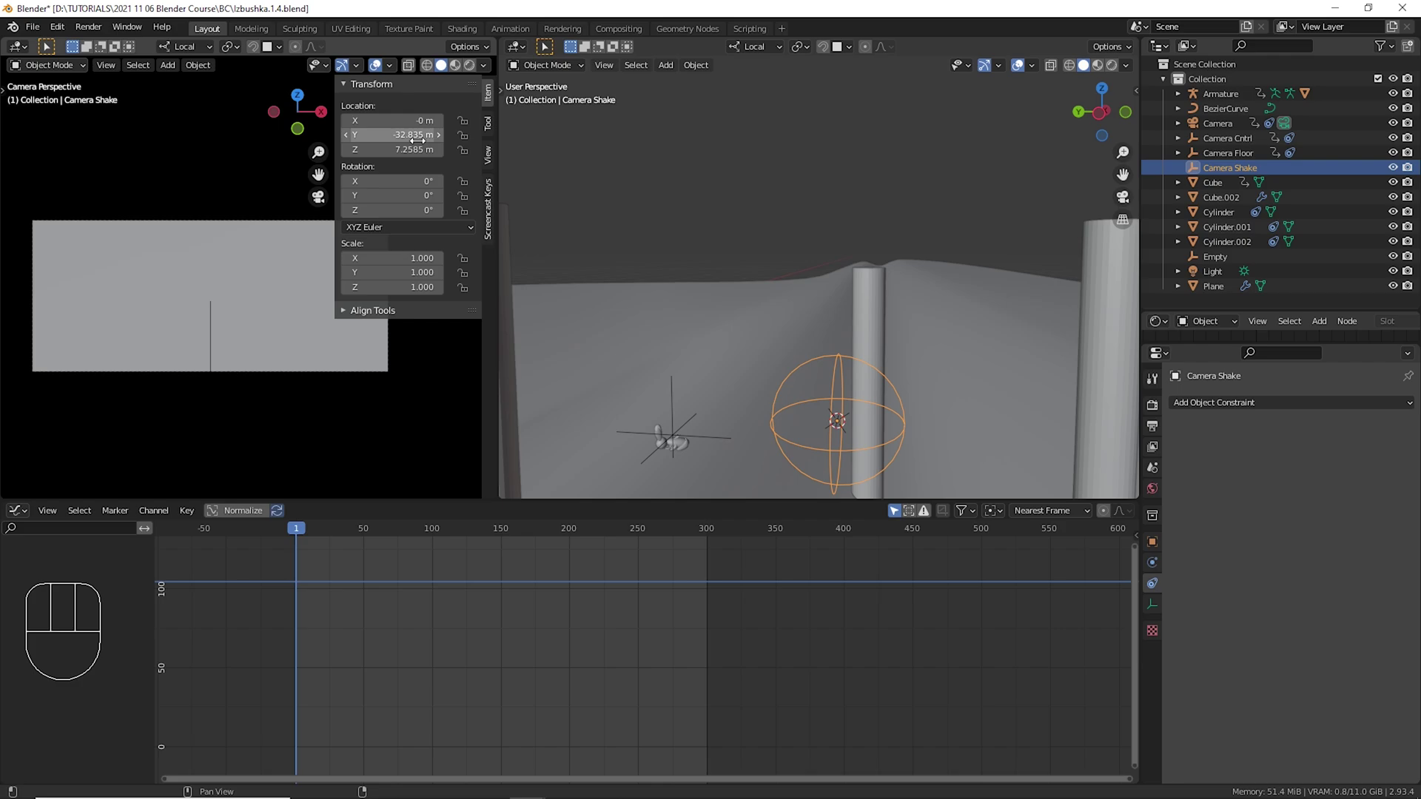
{"action": "key", "text": "i"}
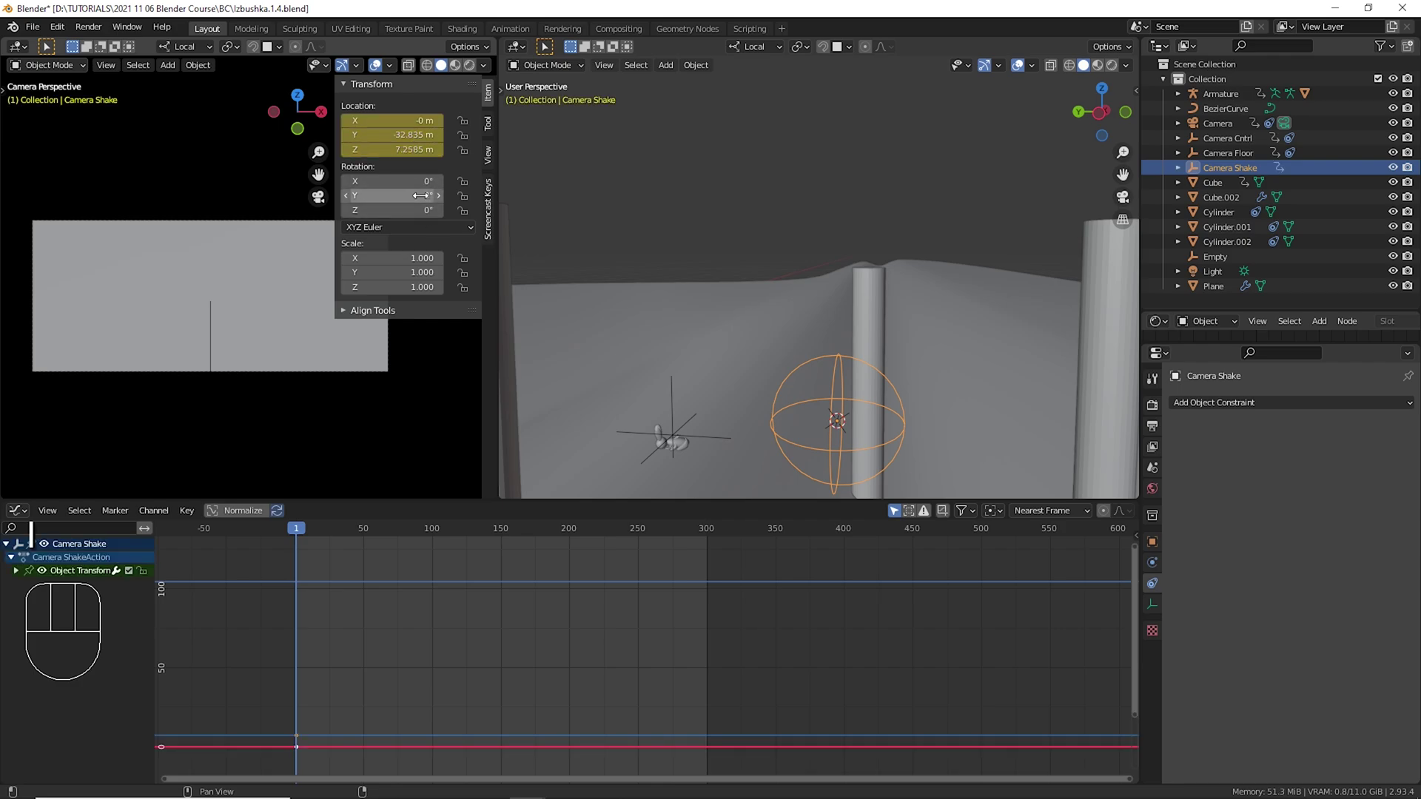
{"action": "key", "text": "i"}
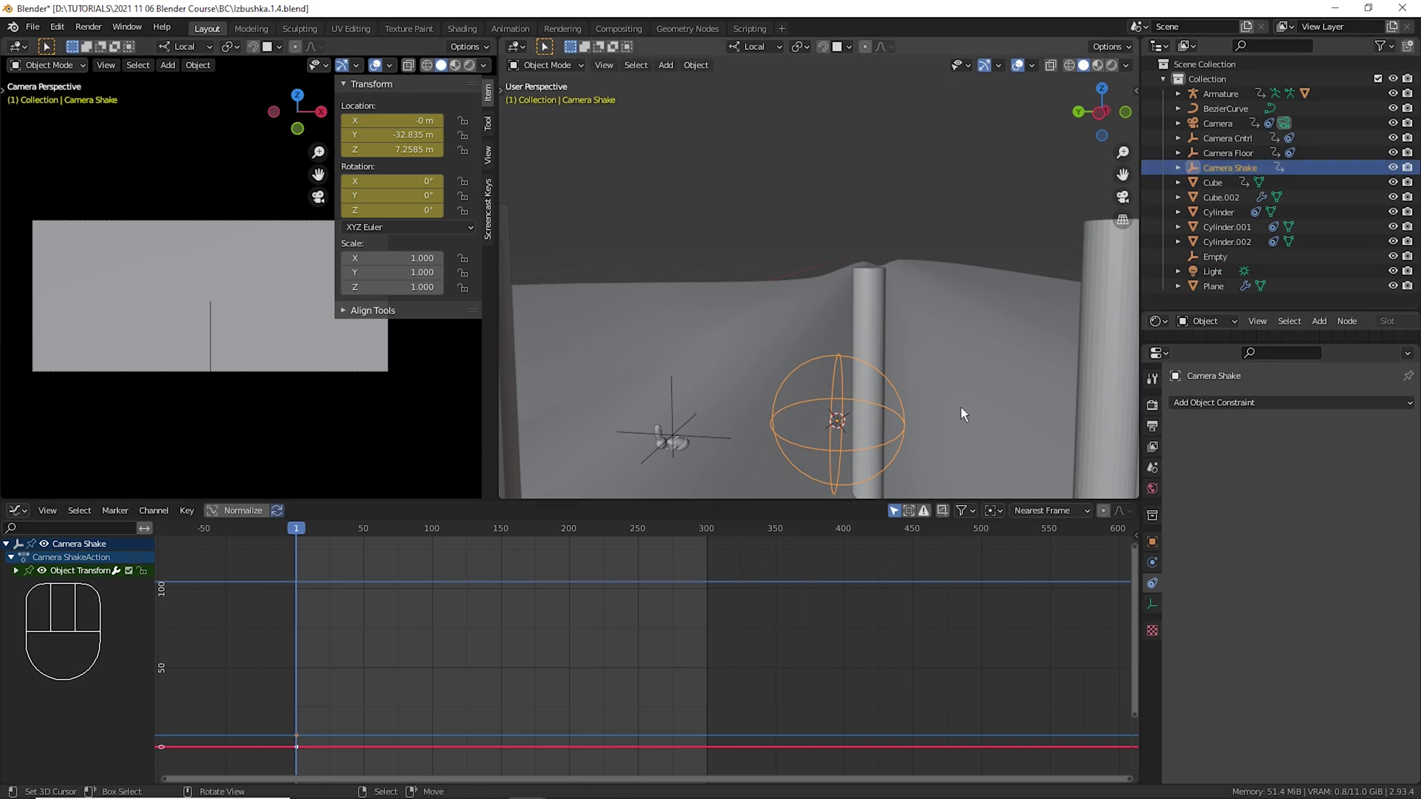
{"action": "left_click", "coordinate": [1229, 135]}
Add a Copy Location constraint targeting Camera Shake and collapse the original one.
{"action": "left_click_drag", "start_coordinate": [1223, 416], "coordinate": [1197, 460]}
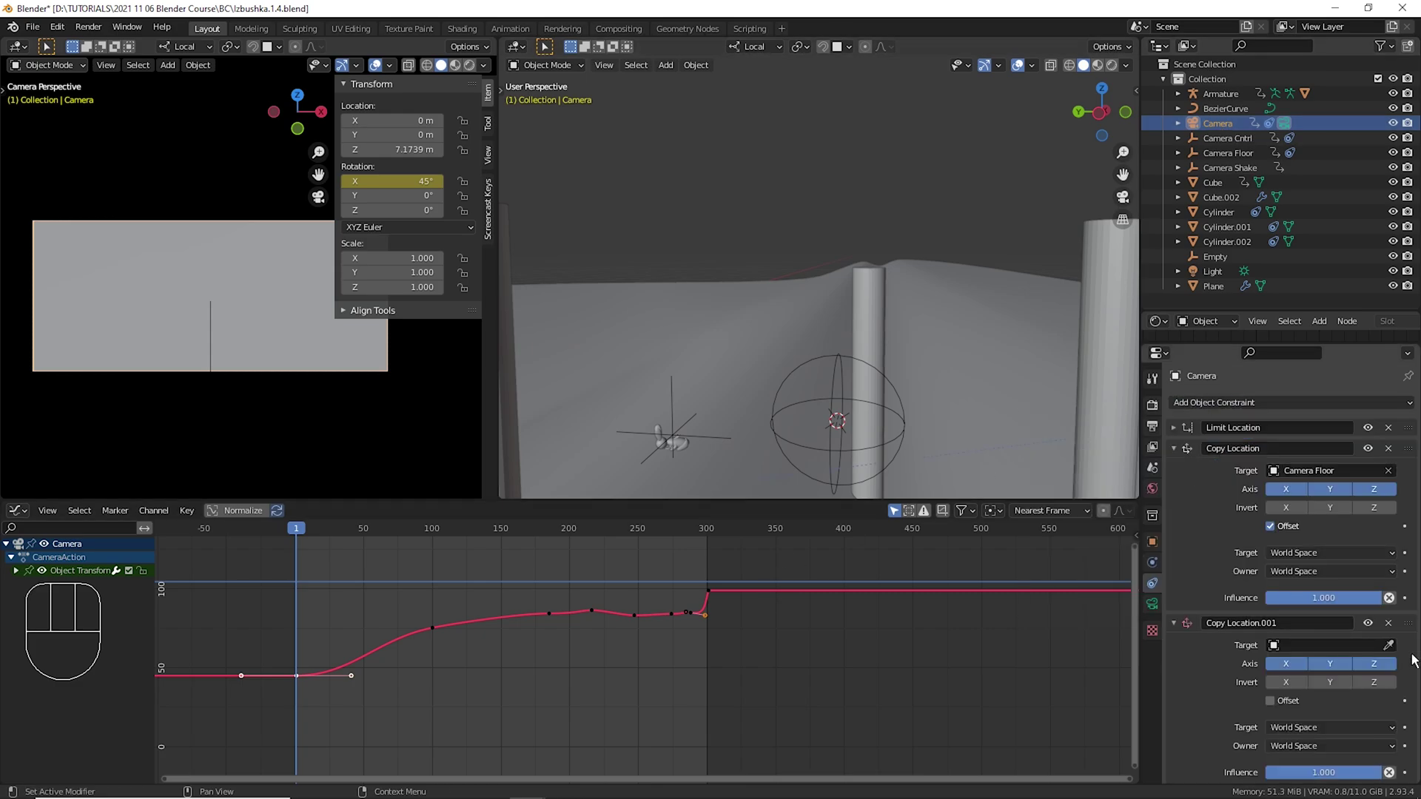
{"action": "left_click", "coordinate": [1399, 656]}
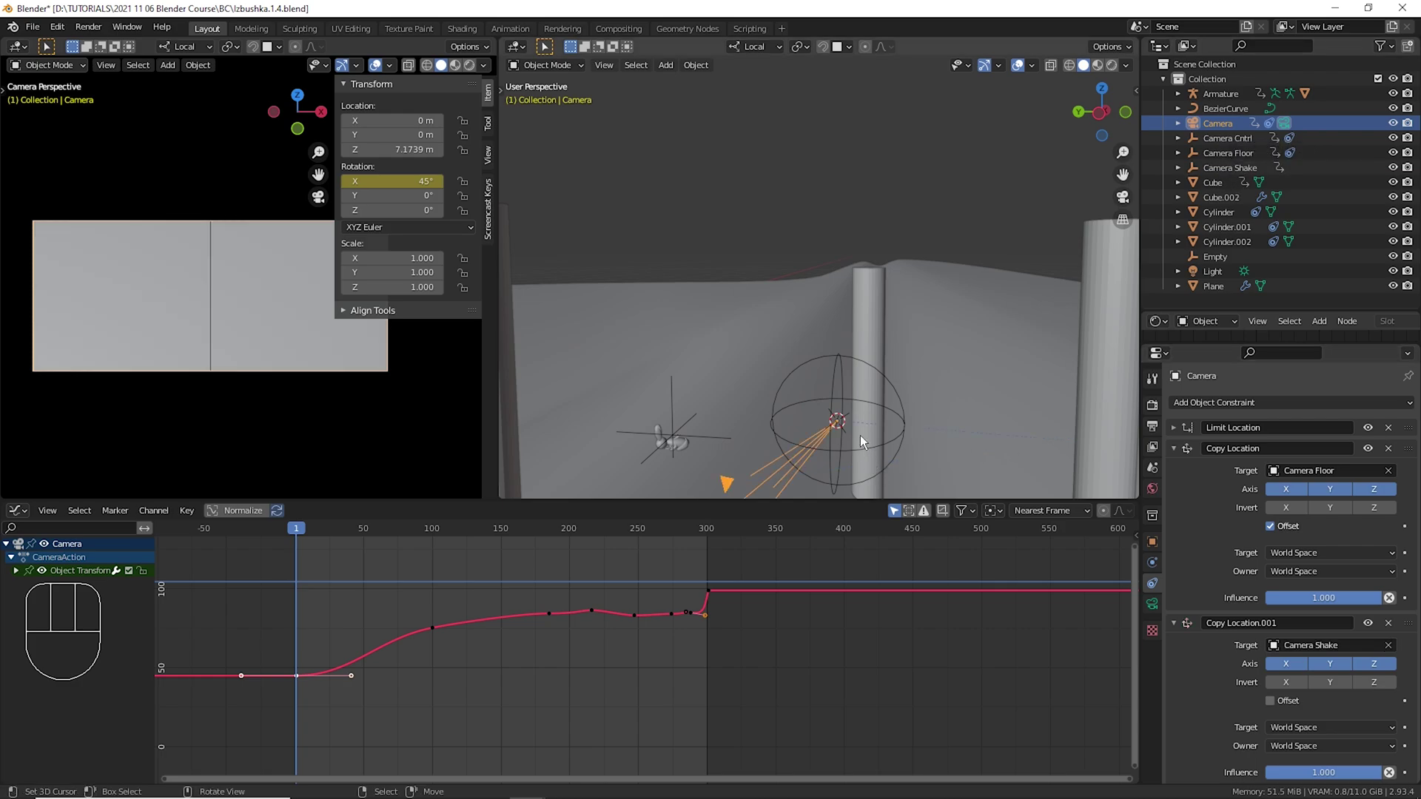
{"action": "left_click_drag", "start_coordinate": [961, 362], "coordinate": [942, 386]}
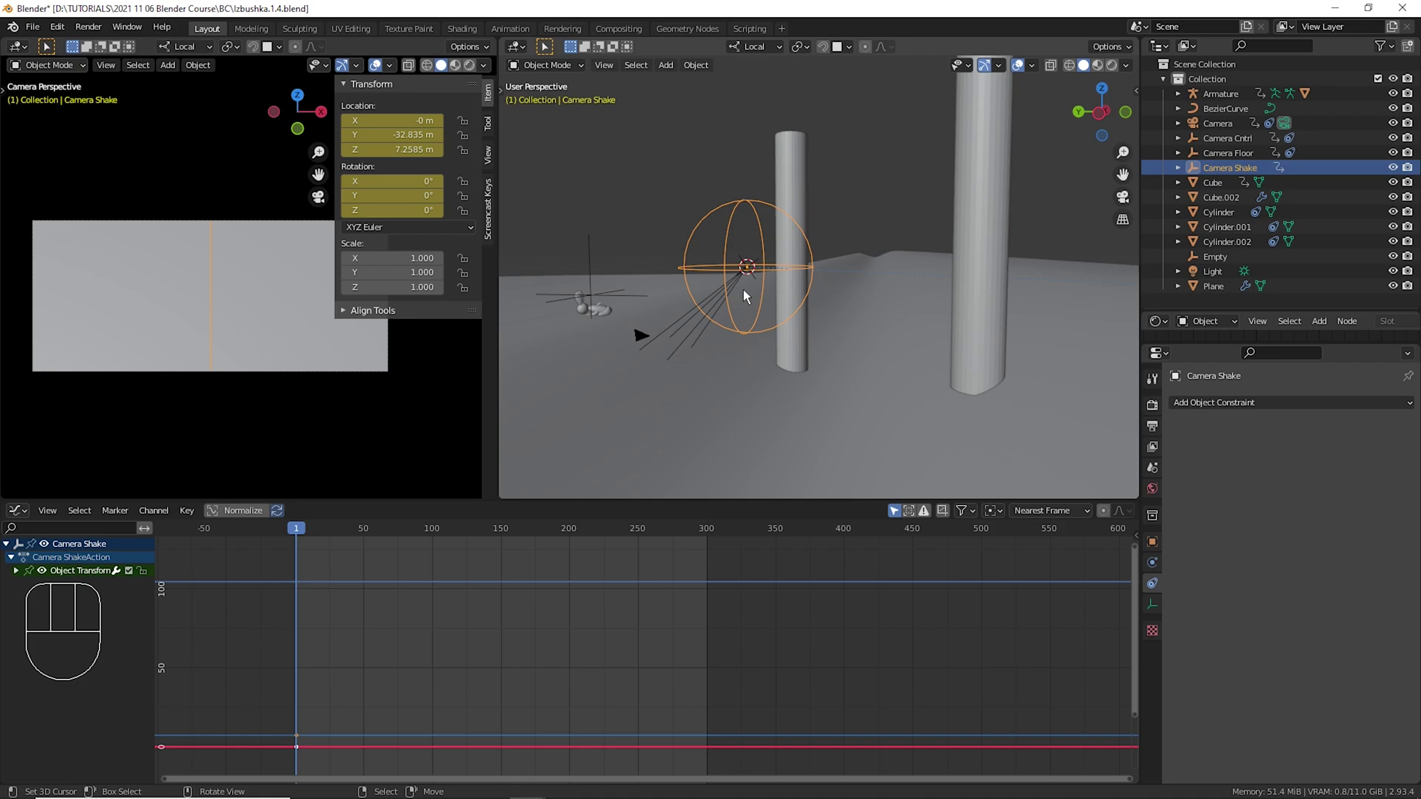
{"action": "right_click", "coordinate": [723, 311]}
{"action": "left_click", "coordinate": [1185, 461]}
Key the shake constraint's influence at 0 around frame 247.
{"action": "left_click_drag", "start_coordinate": [628, 593], "coordinate": [649, 595]}
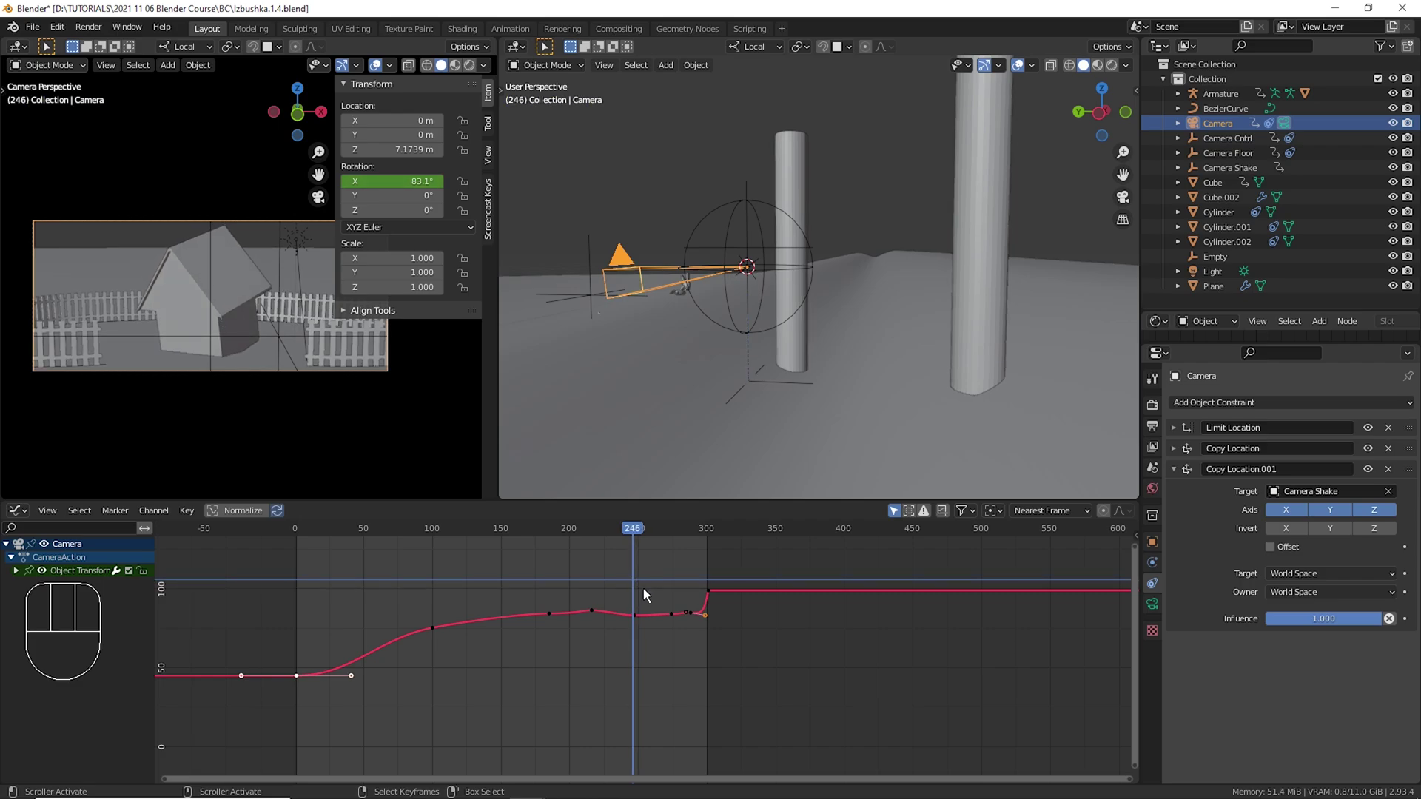
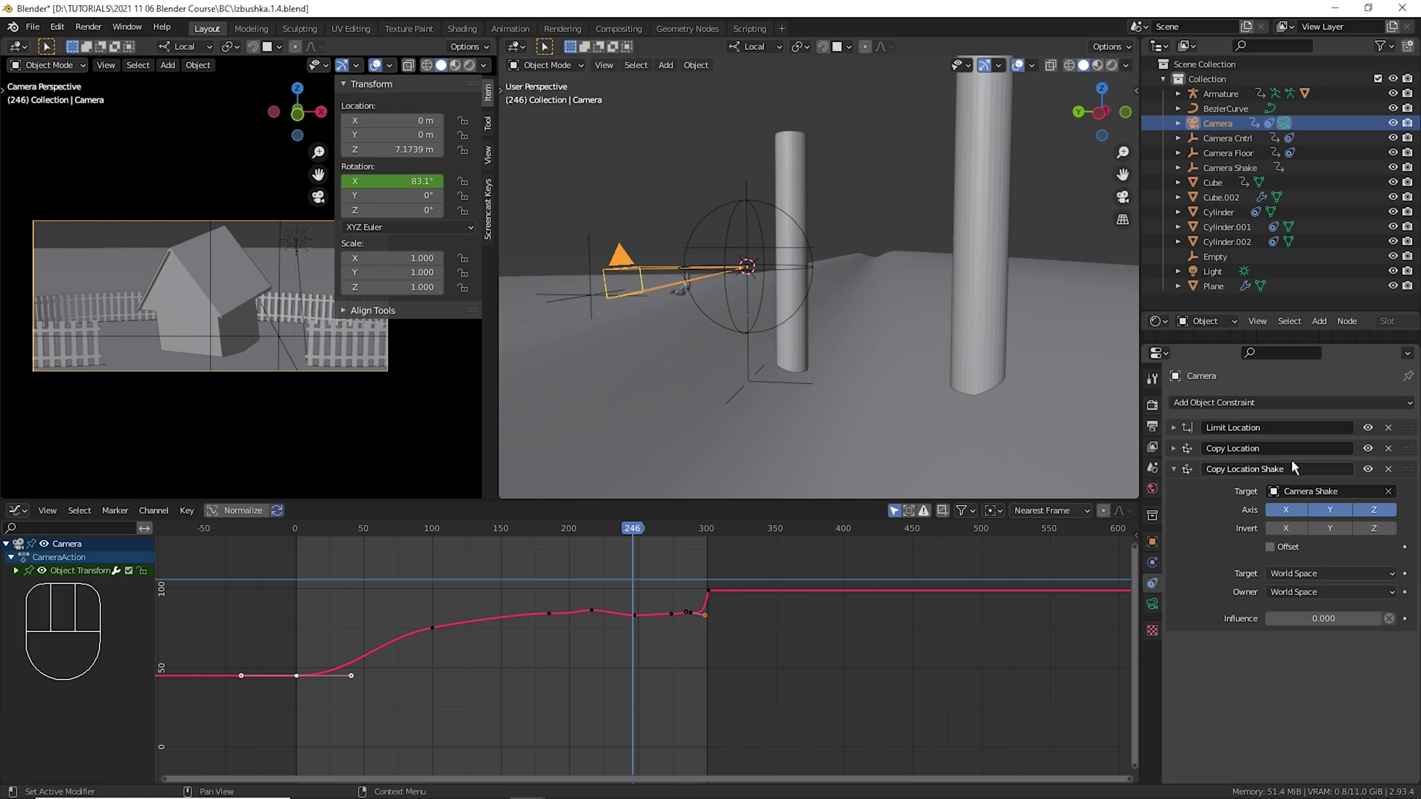
{"action": "left_click_drag", "start_coordinate": [1352, 632], "coordinate": [1341, 605]}
{"action": "key", "text": "Right"}
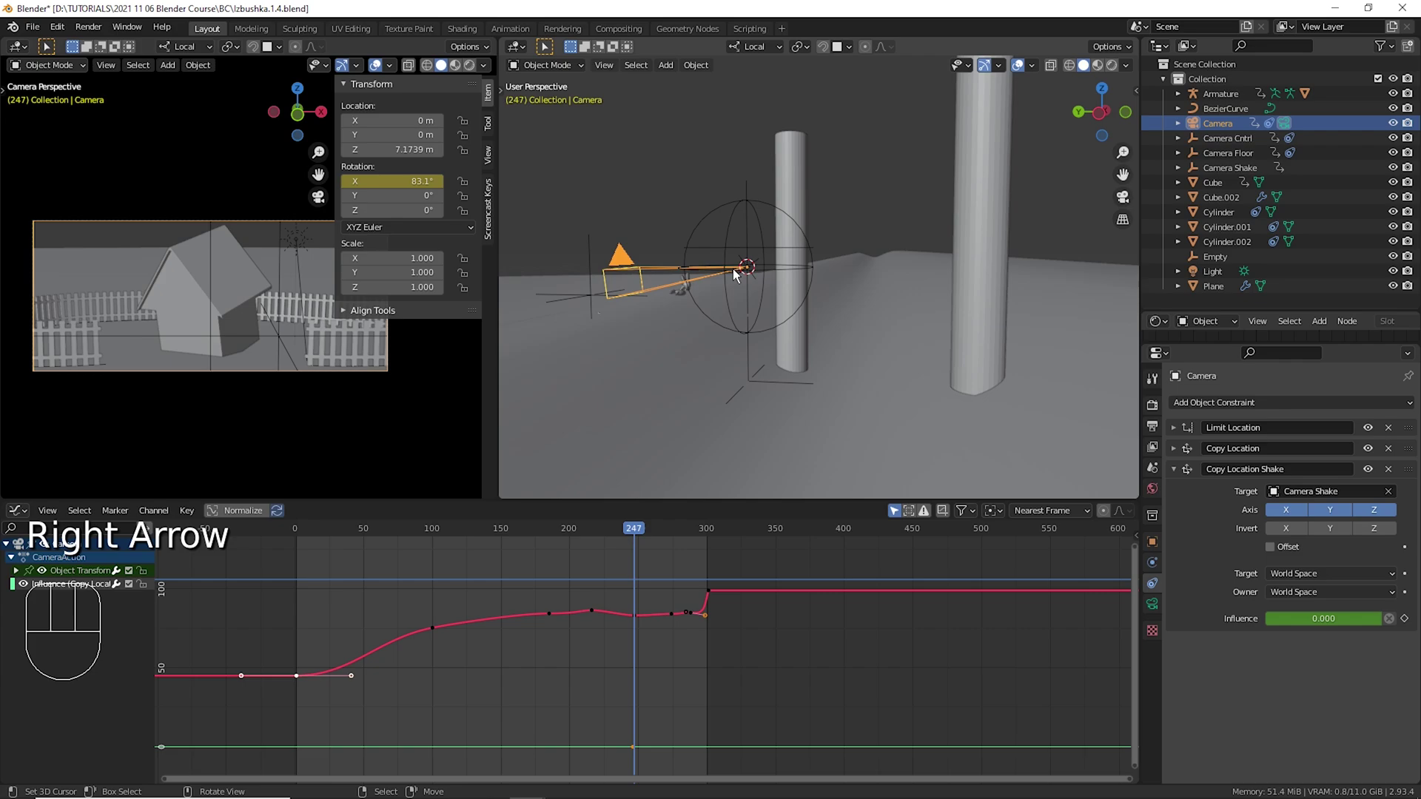
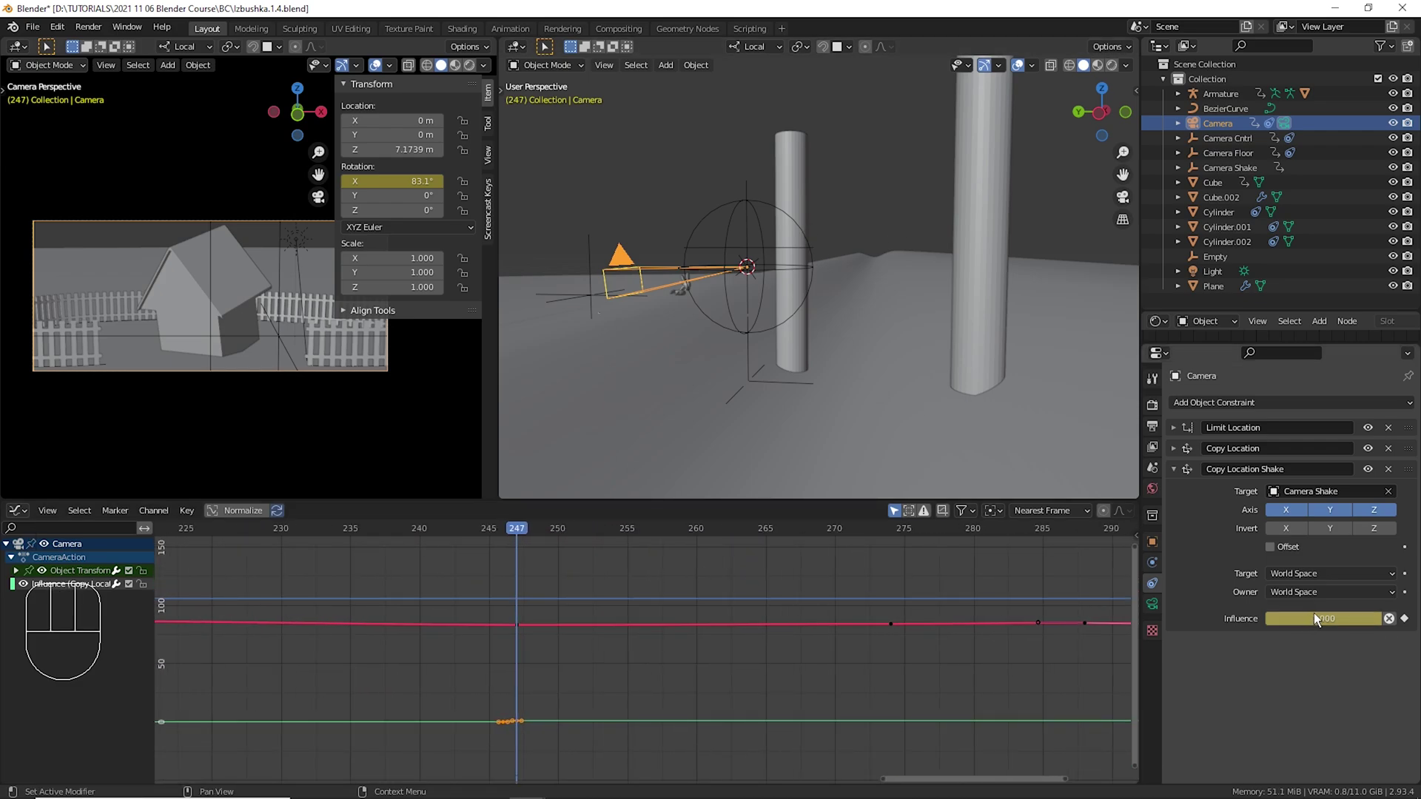
At a later frame, raise the shake influence to 1.000 and key it.
{"action": "right_click", "coordinate": [514, 734]}
{"action": "left_click_drag", "start_coordinate": [500, 728], "coordinate": [532, 745]}
{"action": "key", "text": "g"}
{"action": "left_click_drag", "start_coordinate": [427, 599], "coordinate": [473, 637]}
{"action": "key", "text": "g"}
Reposition the influence keyframes between frames 245 and 255 and preview the shake.
{"action": "left_click_drag", "start_coordinate": [452, 666], "coordinate": [508, 696]}
{"action": "left_click_drag", "start_coordinate": [551, 730], "coordinate": [544, 775]}
{"action": "key", "text": "g"}
{"action": "left_click_drag", "start_coordinate": [388, 689], "coordinate": [310, 692]}
{"action": "key", "text": "space"}
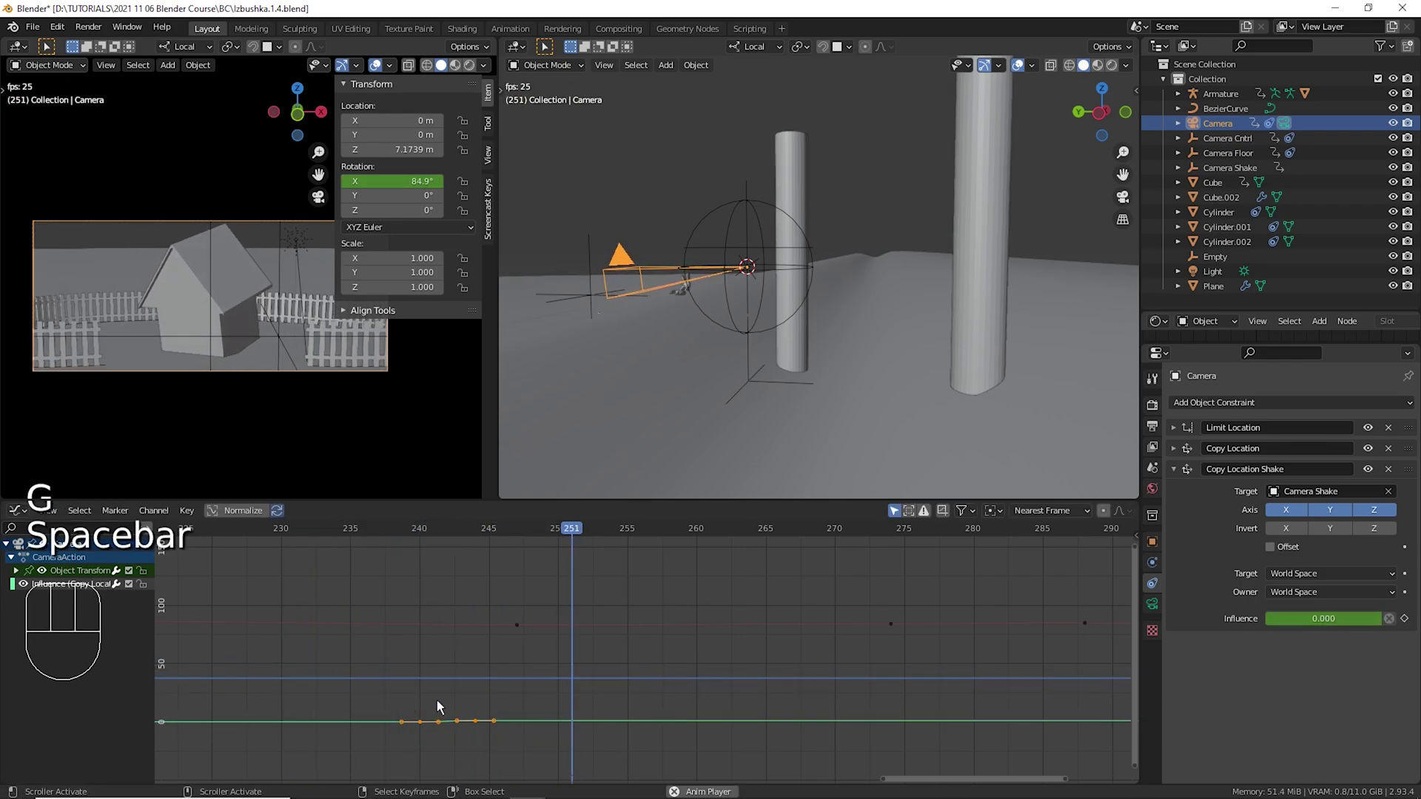
{"action": "key", "text": "space"}
{"action": "left_click_drag", "start_coordinate": [421, 667], "coordinate": [497, 683]}
{"action": "key", "text": "g"}
{"action": "key", "text": "g"}
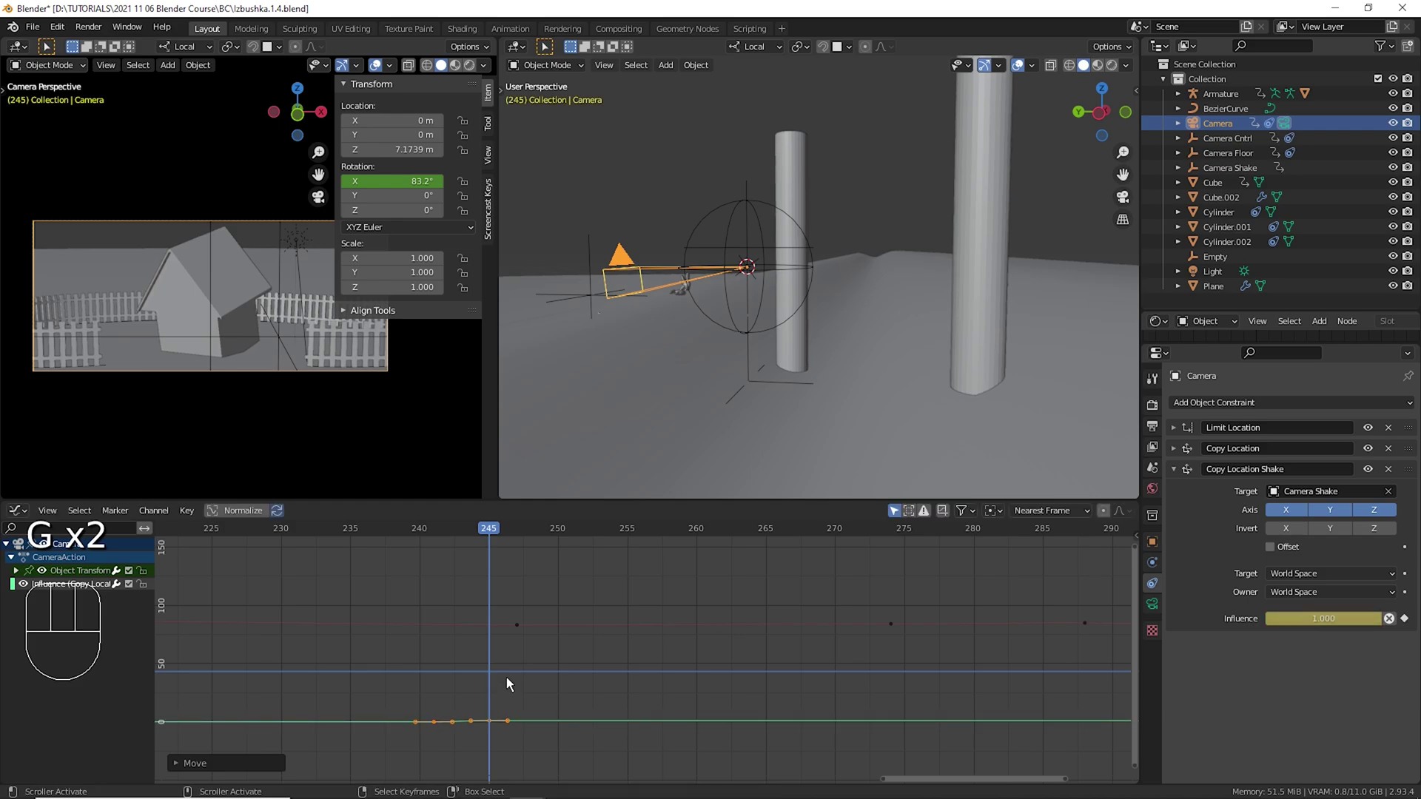
{"action": "left_click_drag", "start_coordinate": [534, 655], "coordinate": [578, 702]}
{"action": "left_click_drag", "start_coordinate": [548, 698], "coordinate": [493, 754]}
Duplicate the Copy Location Shake influence keyframes and place the copies later in time.
{"action": "key", "text": "shift+d"}
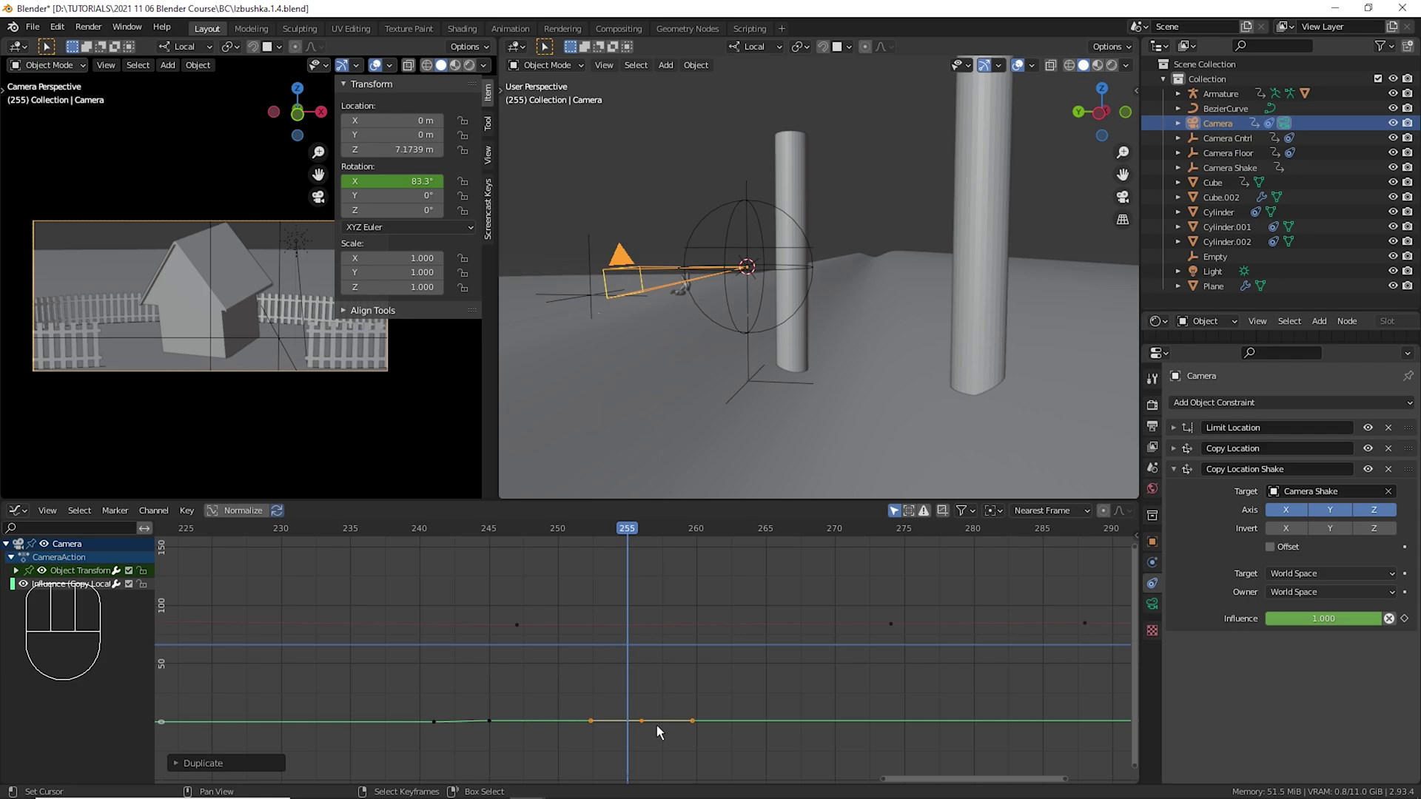
{"action": "key", "text": "g"}
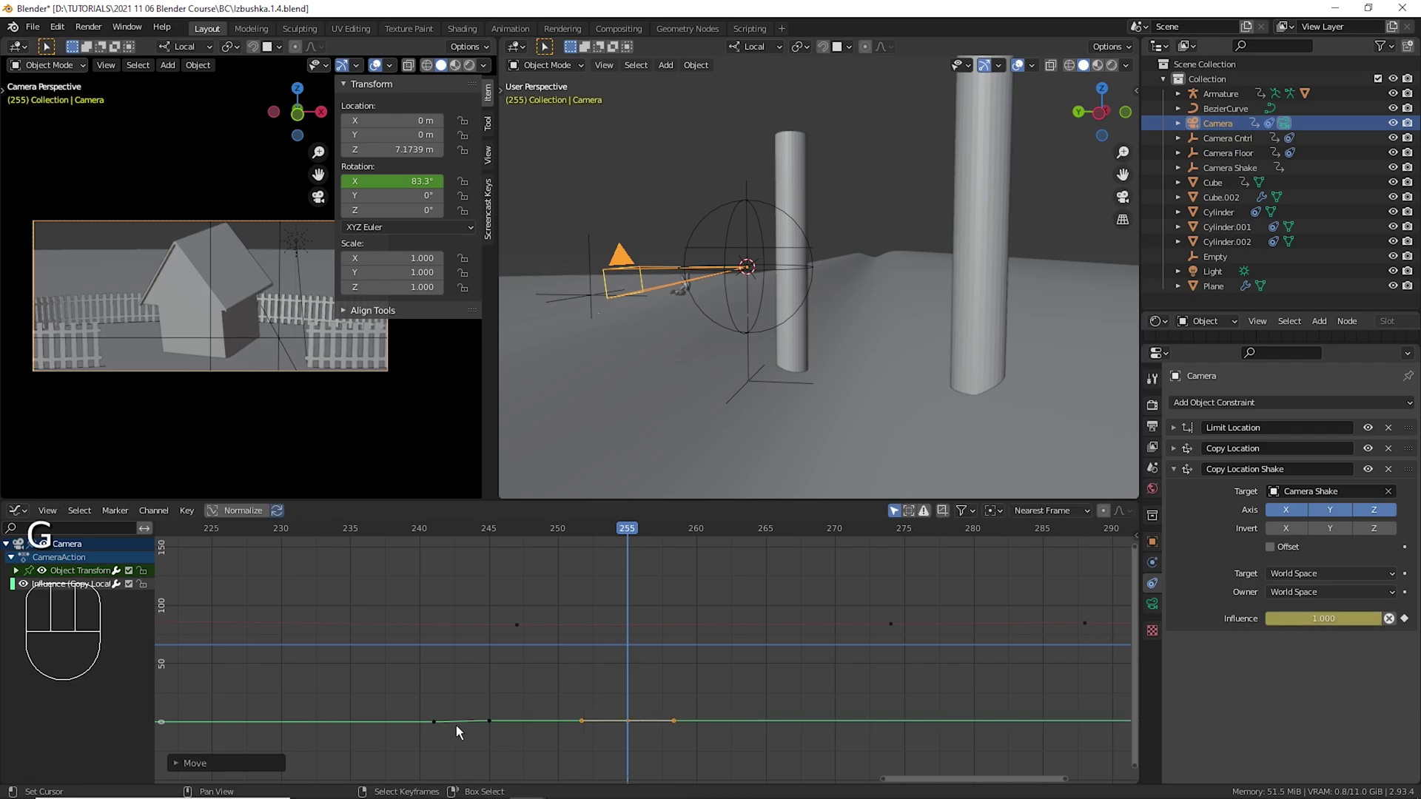
{"action": "left_click_drag", "start_coordinate": [418, 717], "coordinate": [489, 765]}
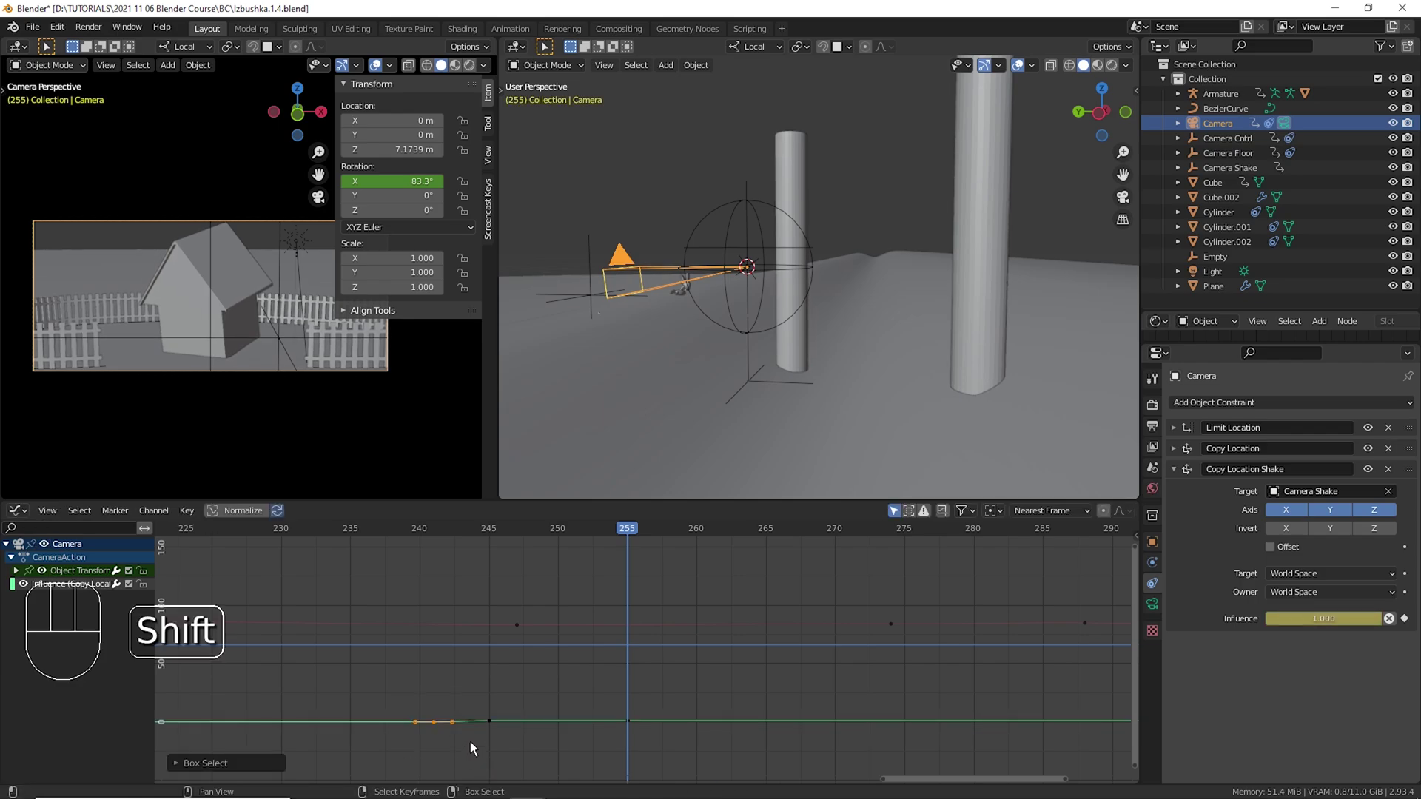
{"action": "key", "text": "shift+d"}
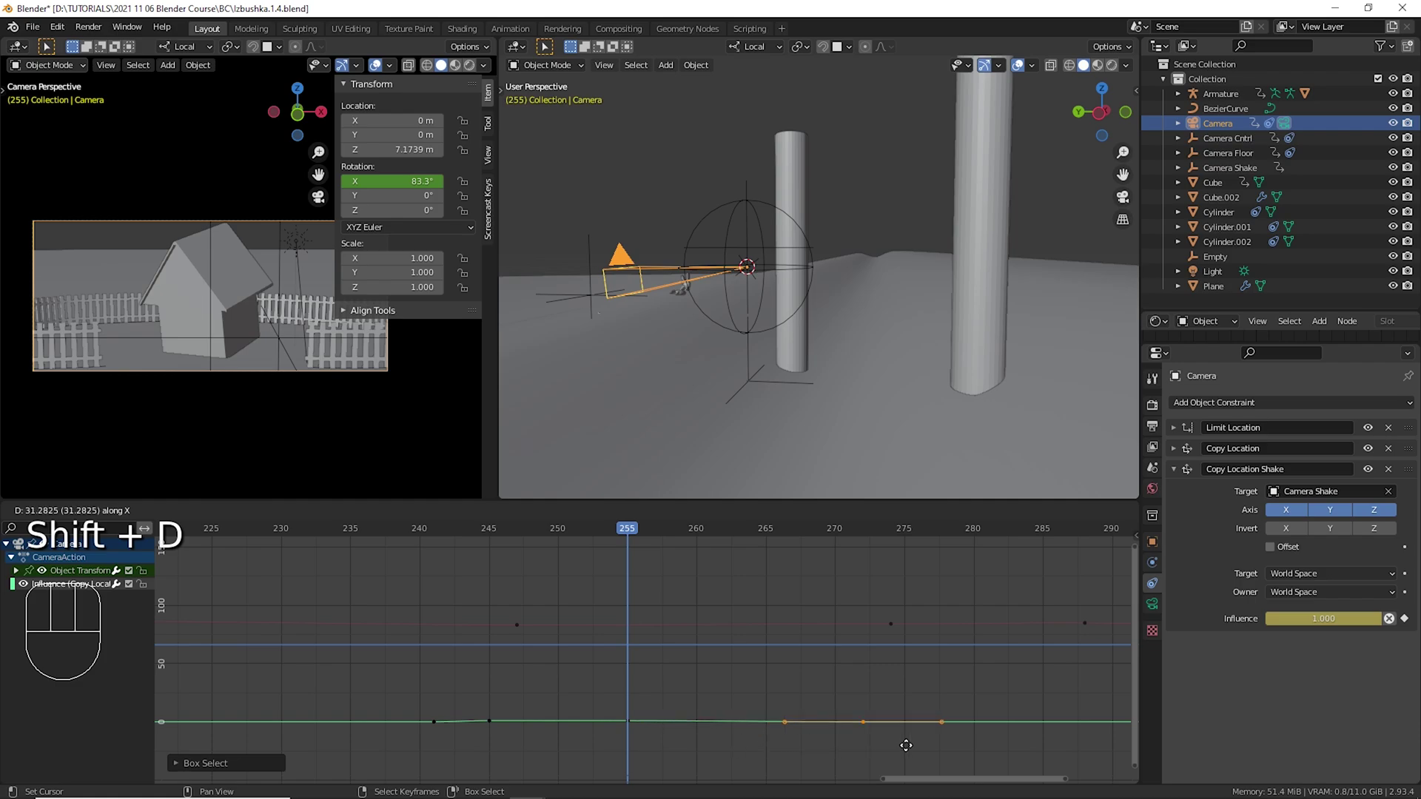
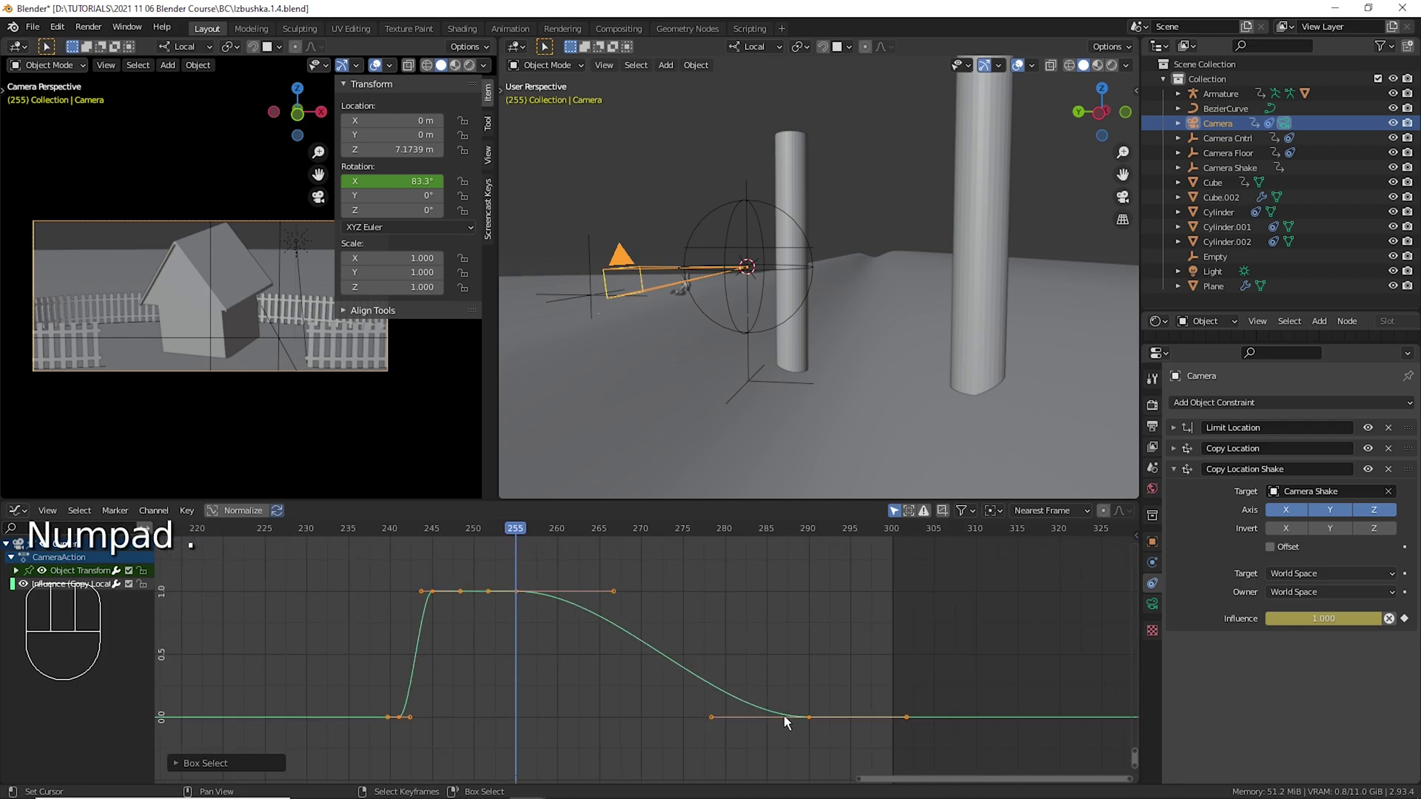
Scrub through the frames to check how the shake influence fades.
{"action": "left_click_drag", "start_coordinate": [324, 654], "coordinate": [1393, 518]}
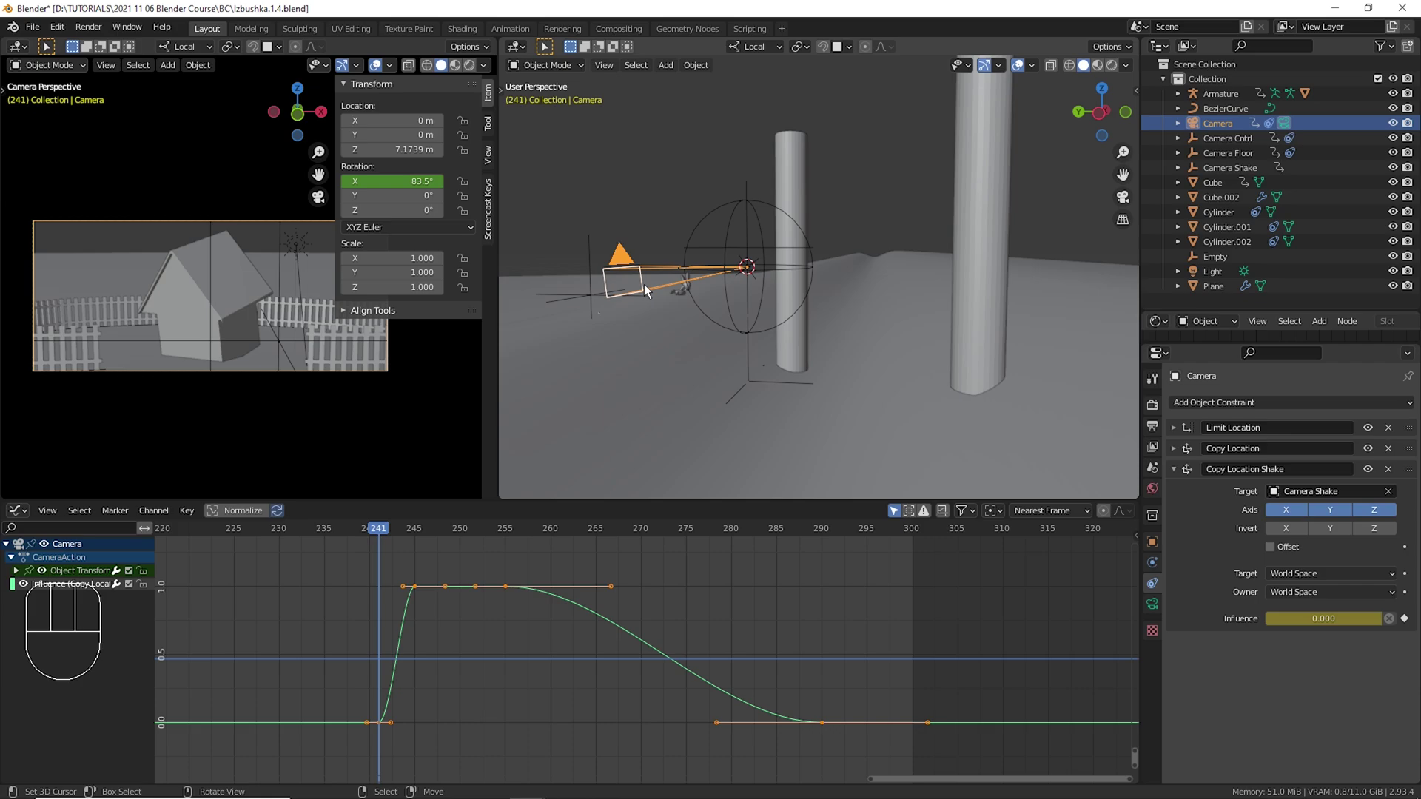
{"action": "right_click", "coordinate": [783, 221]}
{"action": "right_click", "coordinate": [639, 268]}
{"action": "left_click_drag", "start_coordinate": [388, 597], "coordinate": [930, 630]}
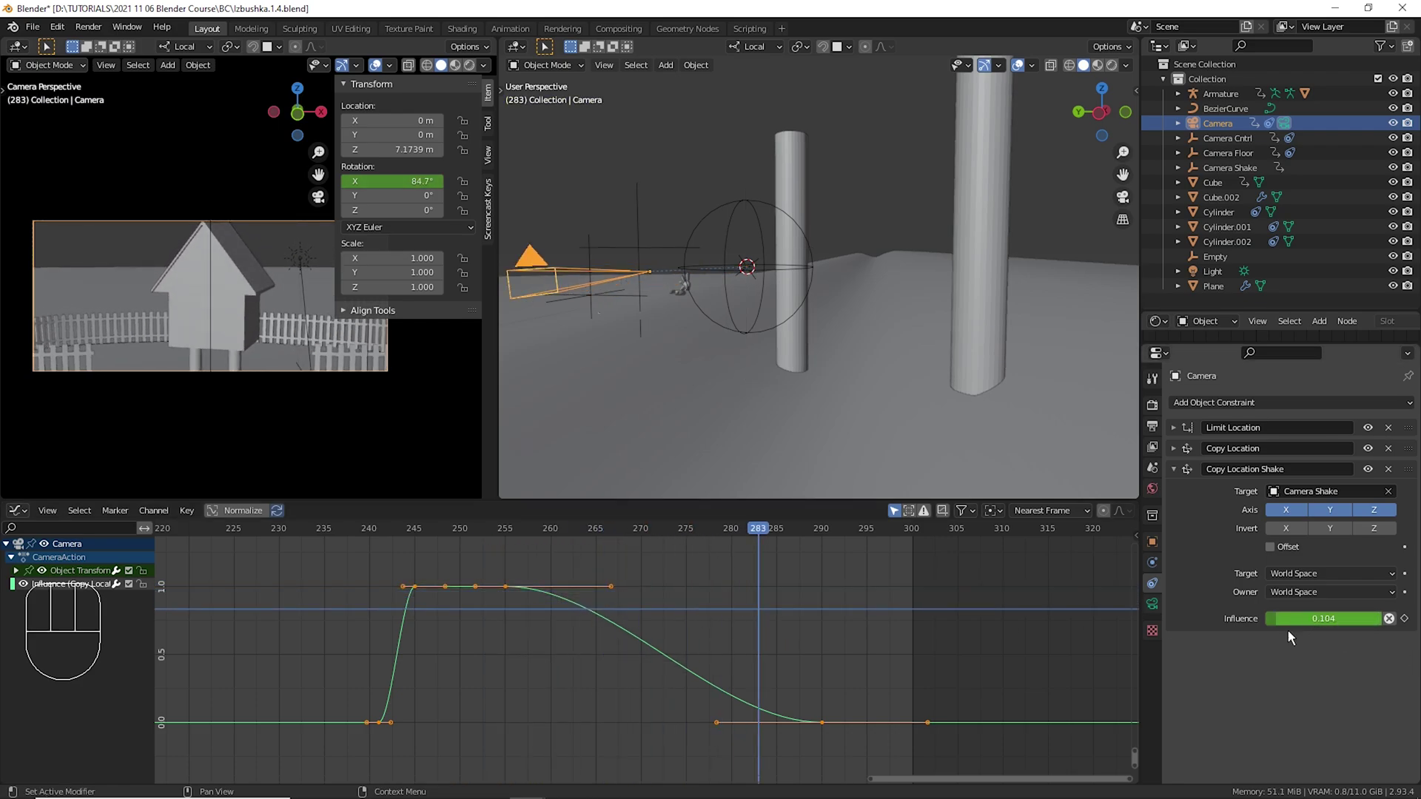
{"action": "left_click_drag", "start_coordinate": [489, 585], "coordinate": [743, 597]}
{"action": "right_click", "coordinate": [834, 737]}
Slide the fade's last keyframes earlier, then play from around frame 270 to preview.
{"action": "left_click_drag", "start_coordinate": [870, 721], "coordinate": [839, 763]}
{"action": "key", "text": "g"}
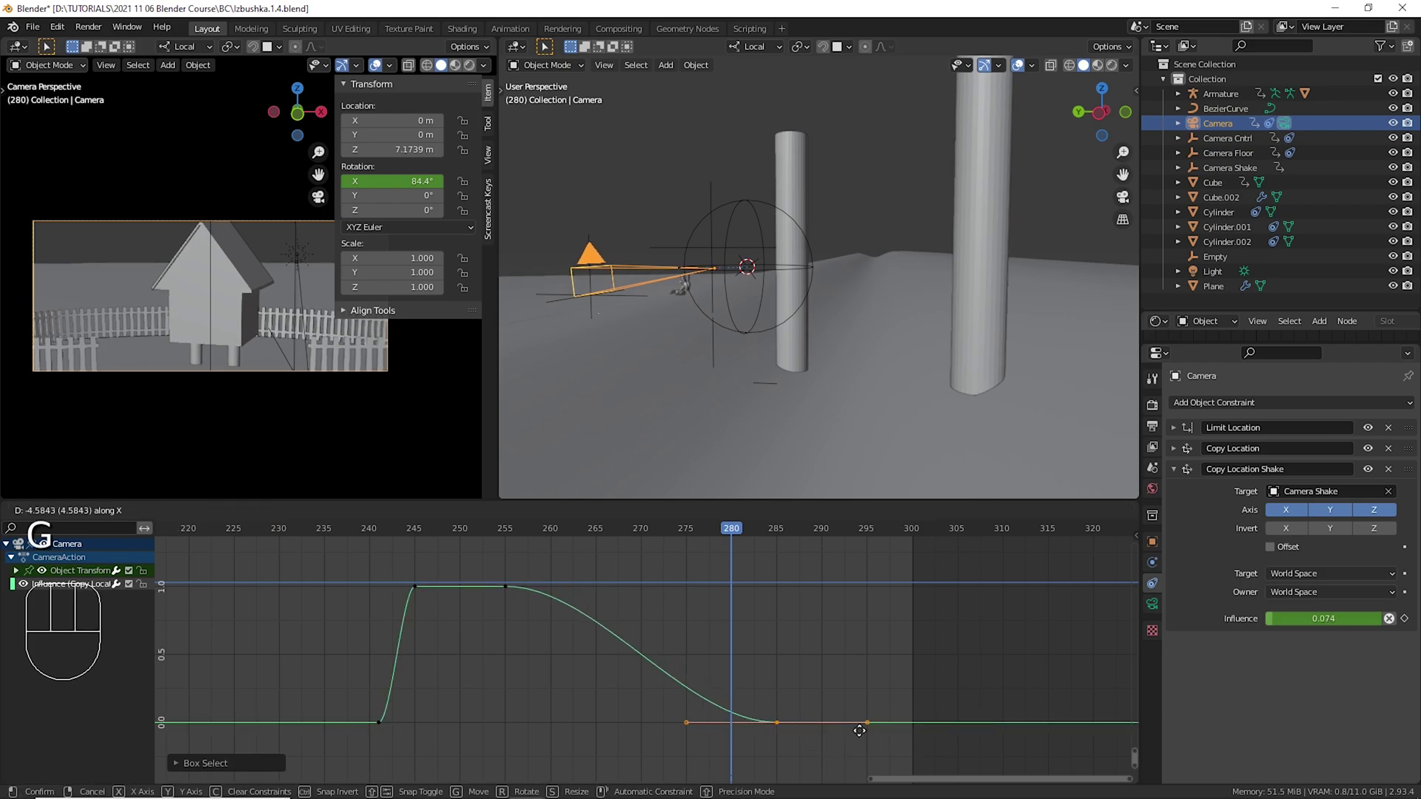
{"action": "left_click_drag", "start_coordinate": [726, 667], "coordinate": [871, 714]}
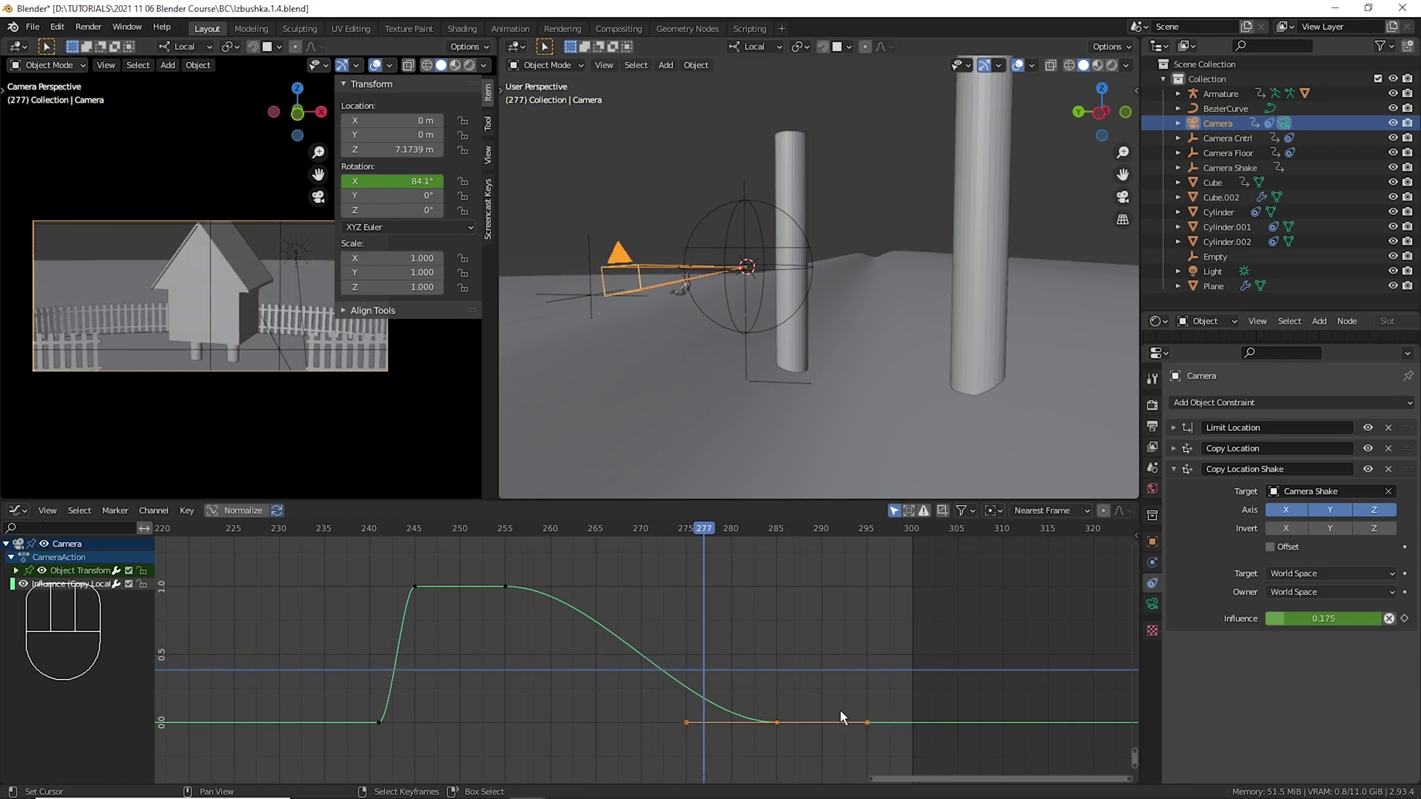
{"action": "key", "text": "g"}
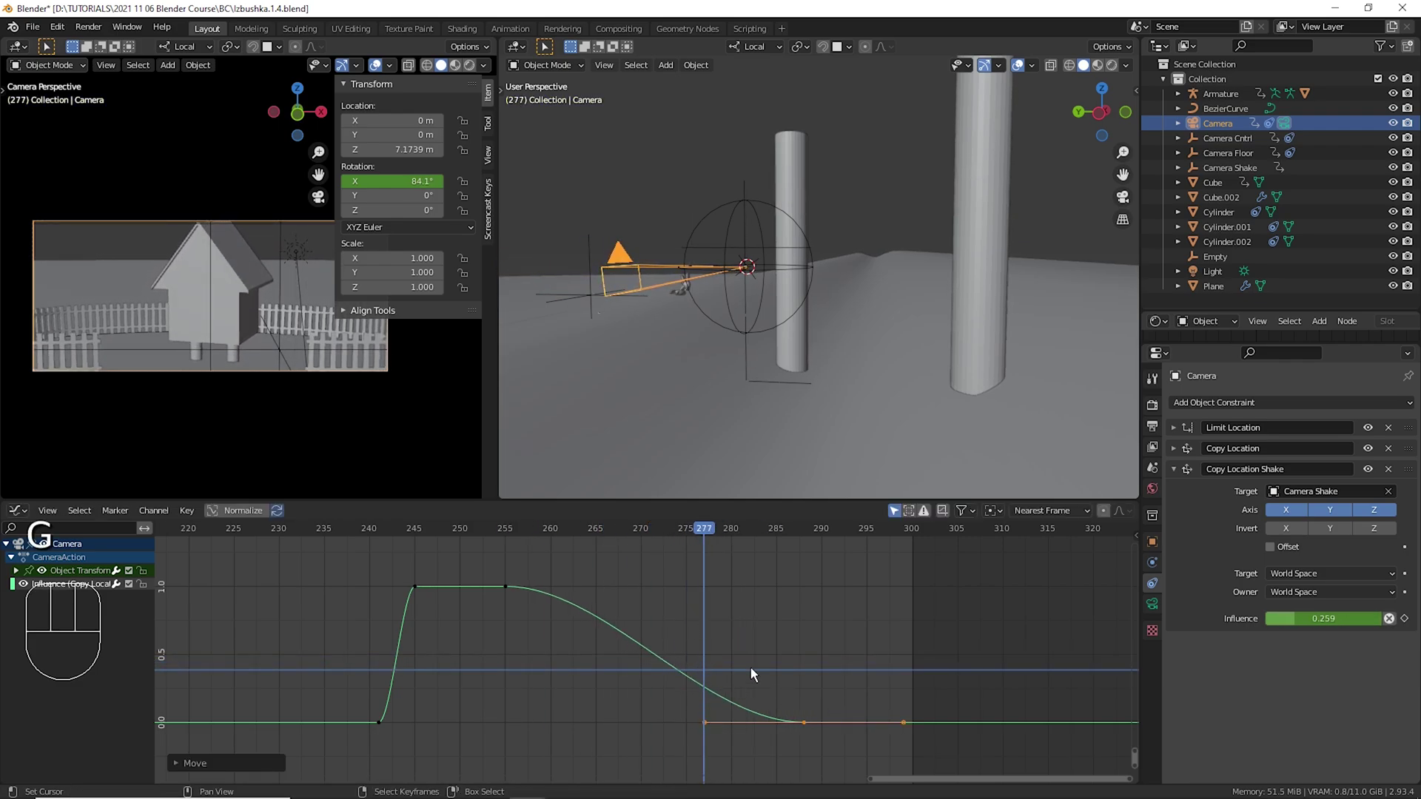
{"action": "left_click_drag", "start_coordinate": [716, 597], "coordinate": [667, 577]}
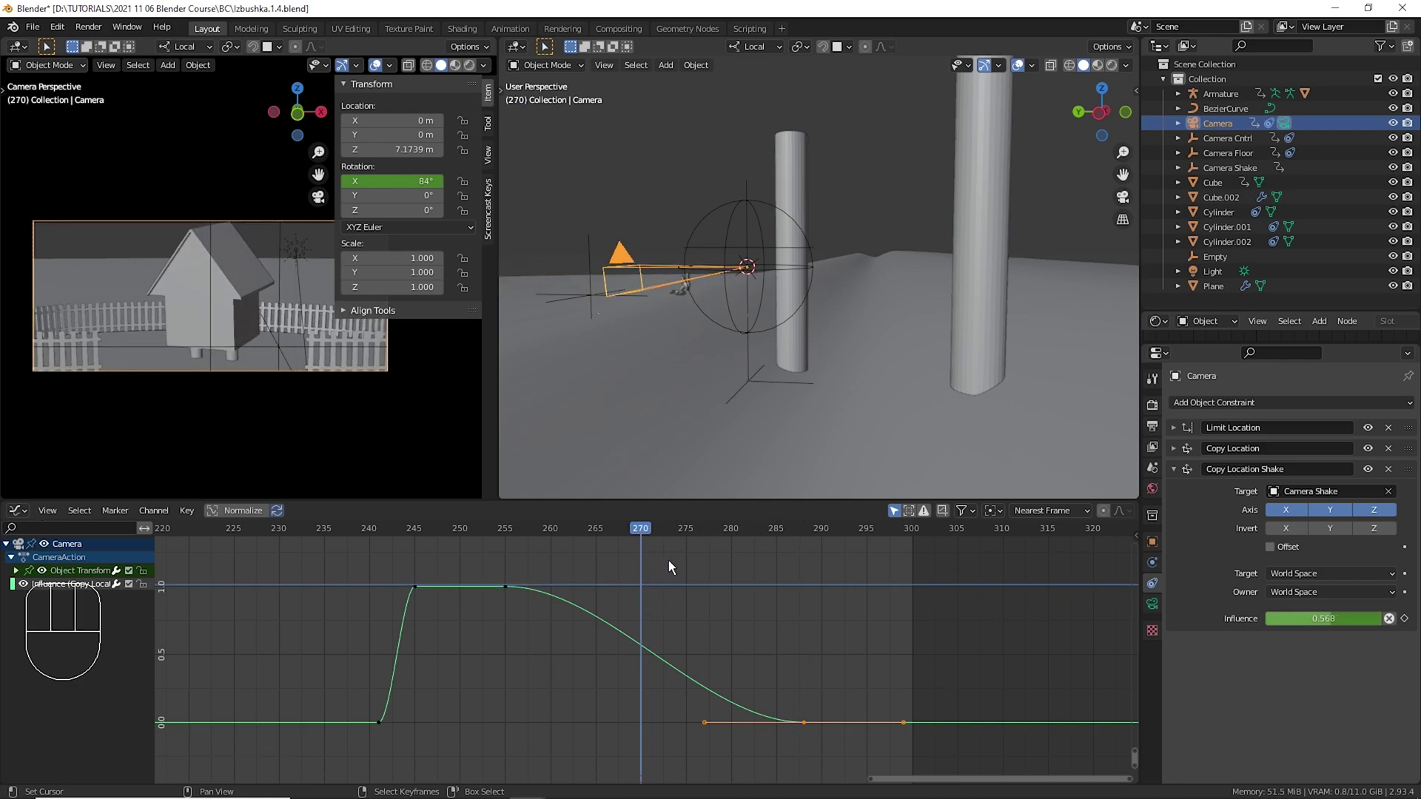
{"action": "left_click", "coordinate": [322, 586]}
{"action": "key", "text": "space"}
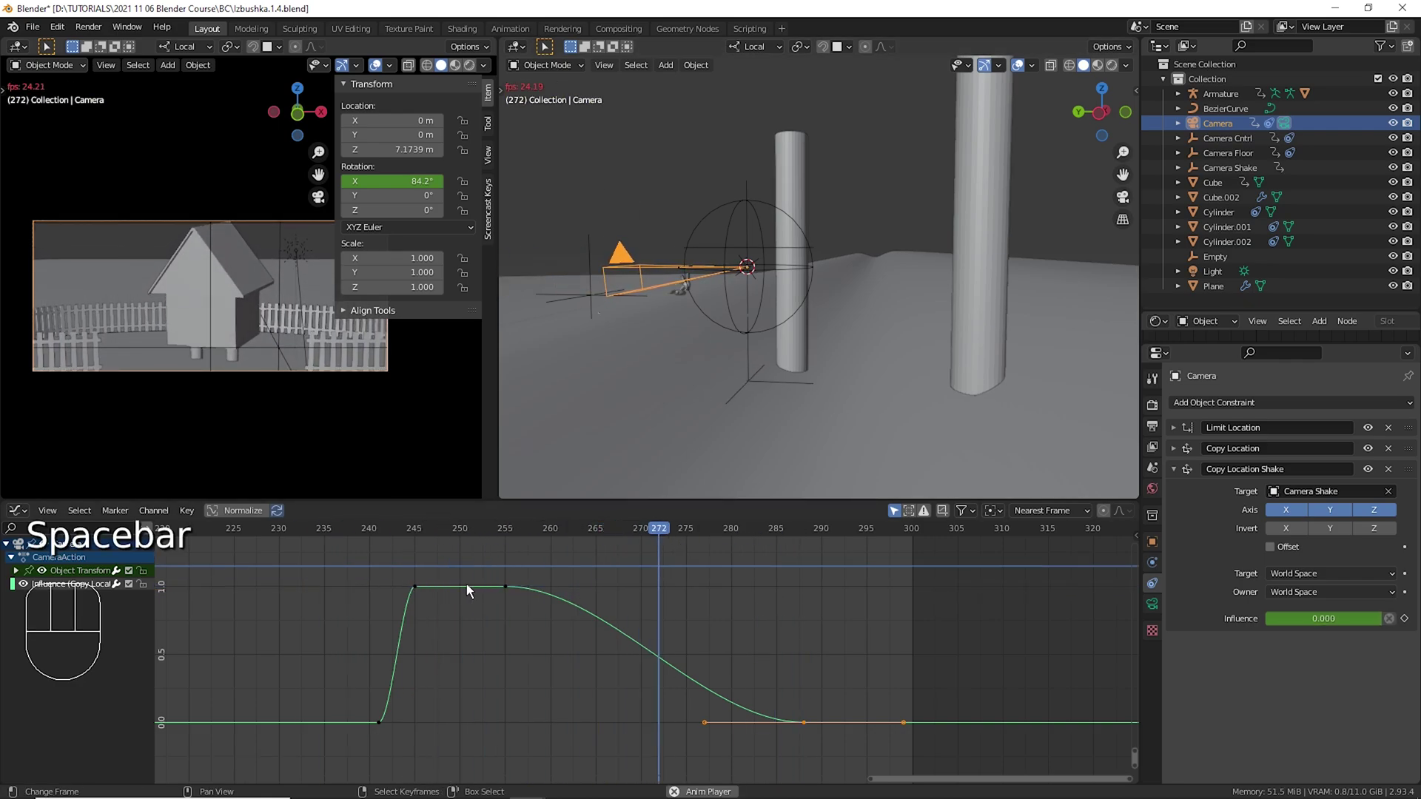
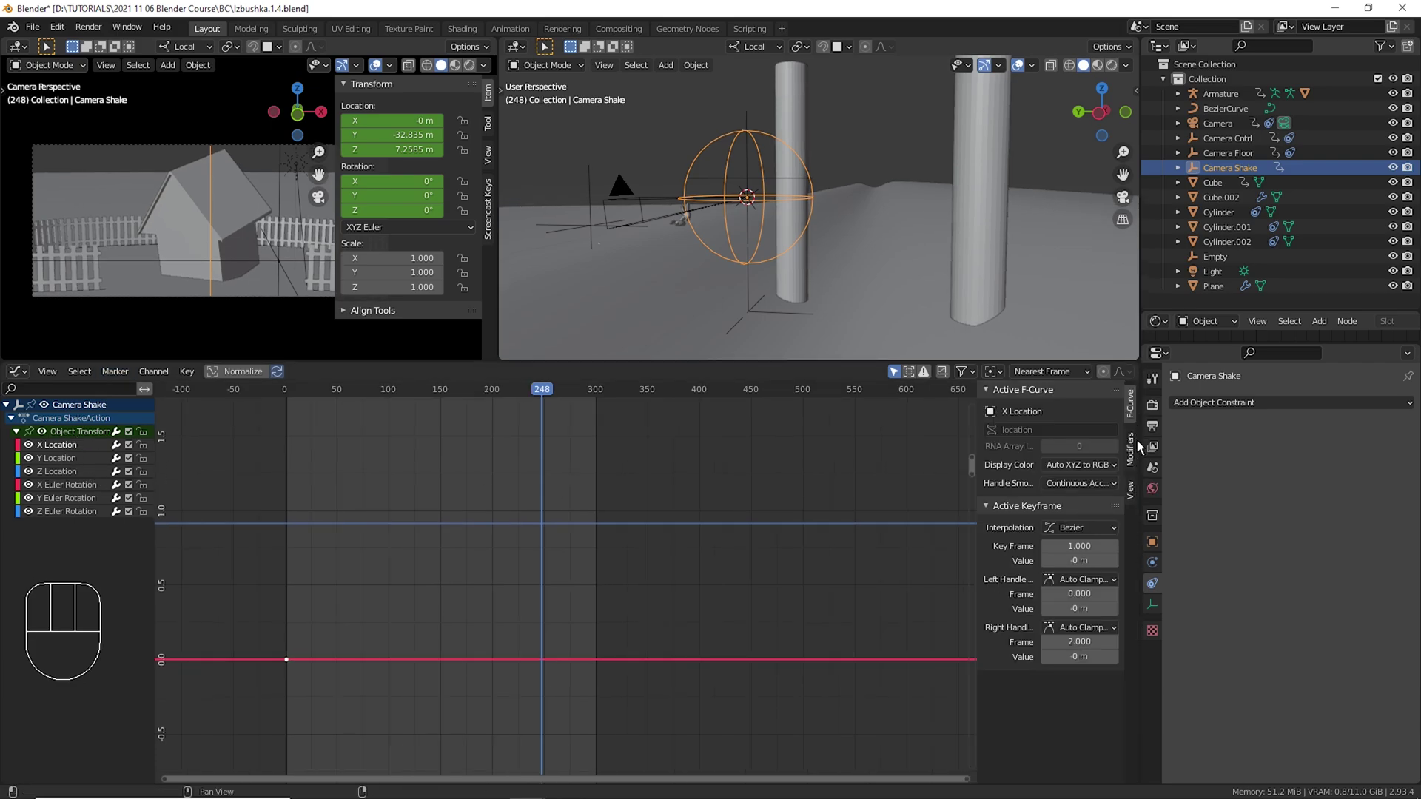
Add a Noise modifier to the Camera Shake empty's location curve.
{"action": "left_click", "coordinate": [1147, 465]}
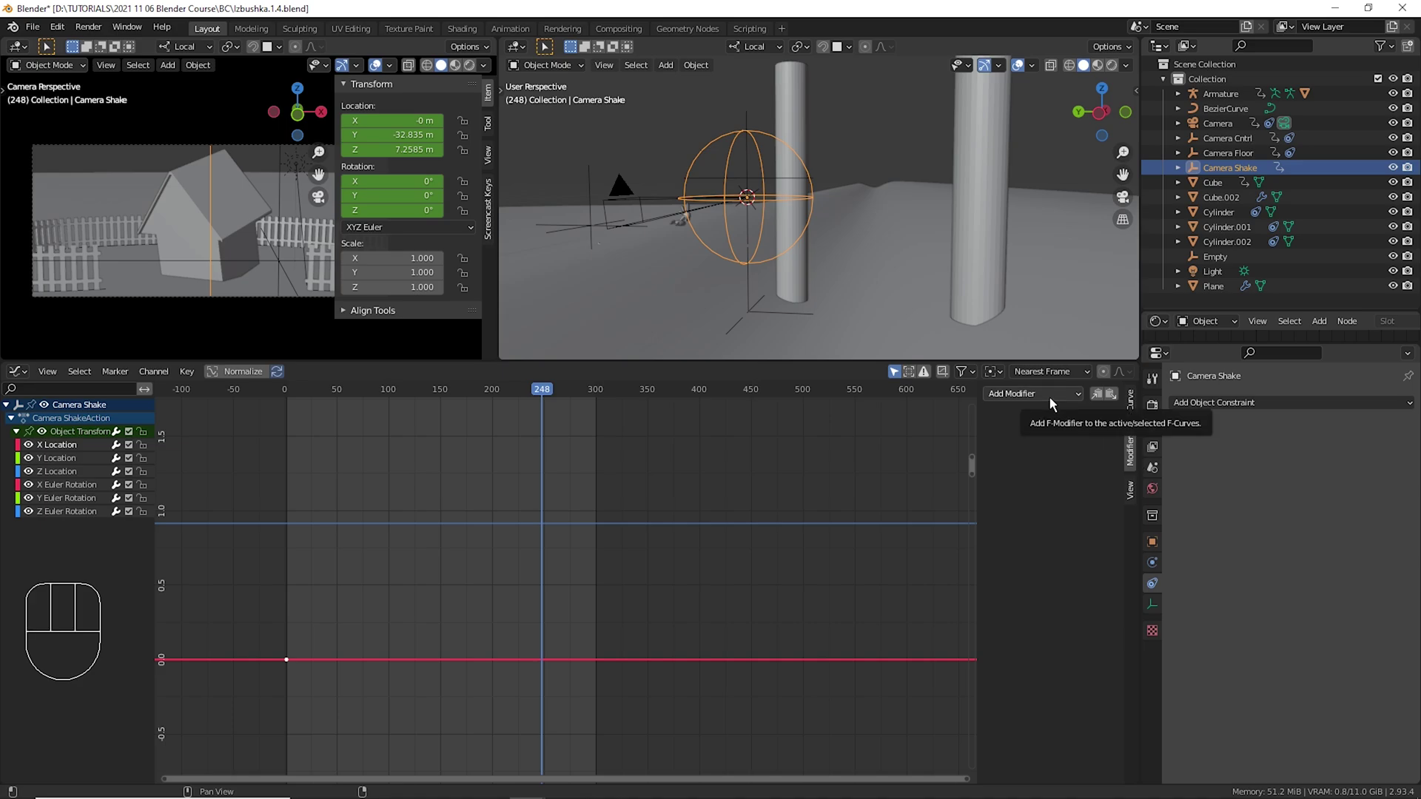
{"action": "left_click", "coordinate": [1090, 570]}
{"action": "left_click", "coordinate": [71, 484]}
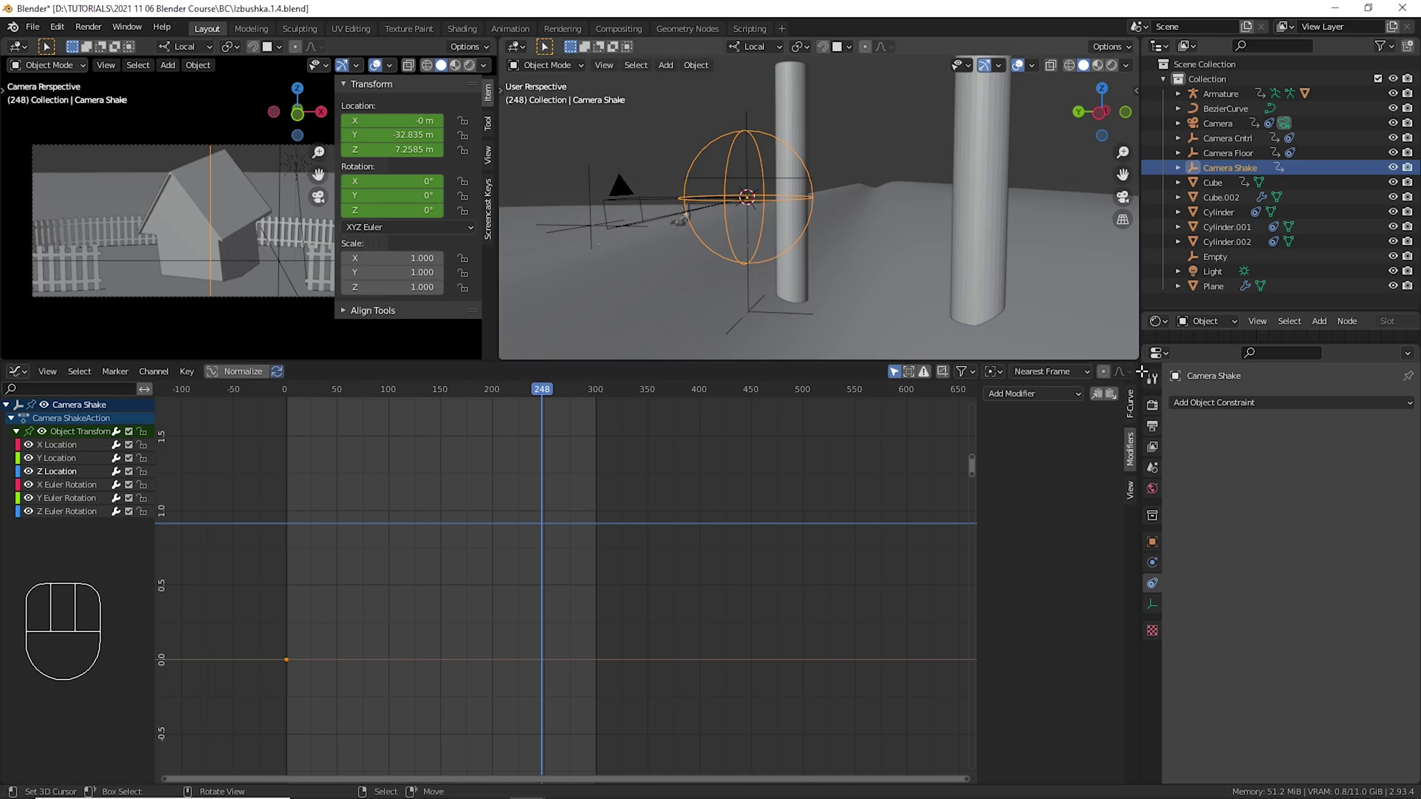
{"action": "left_click_drag", "start_coordinate": [1079, 411], "coordinate": [1063, 488]}
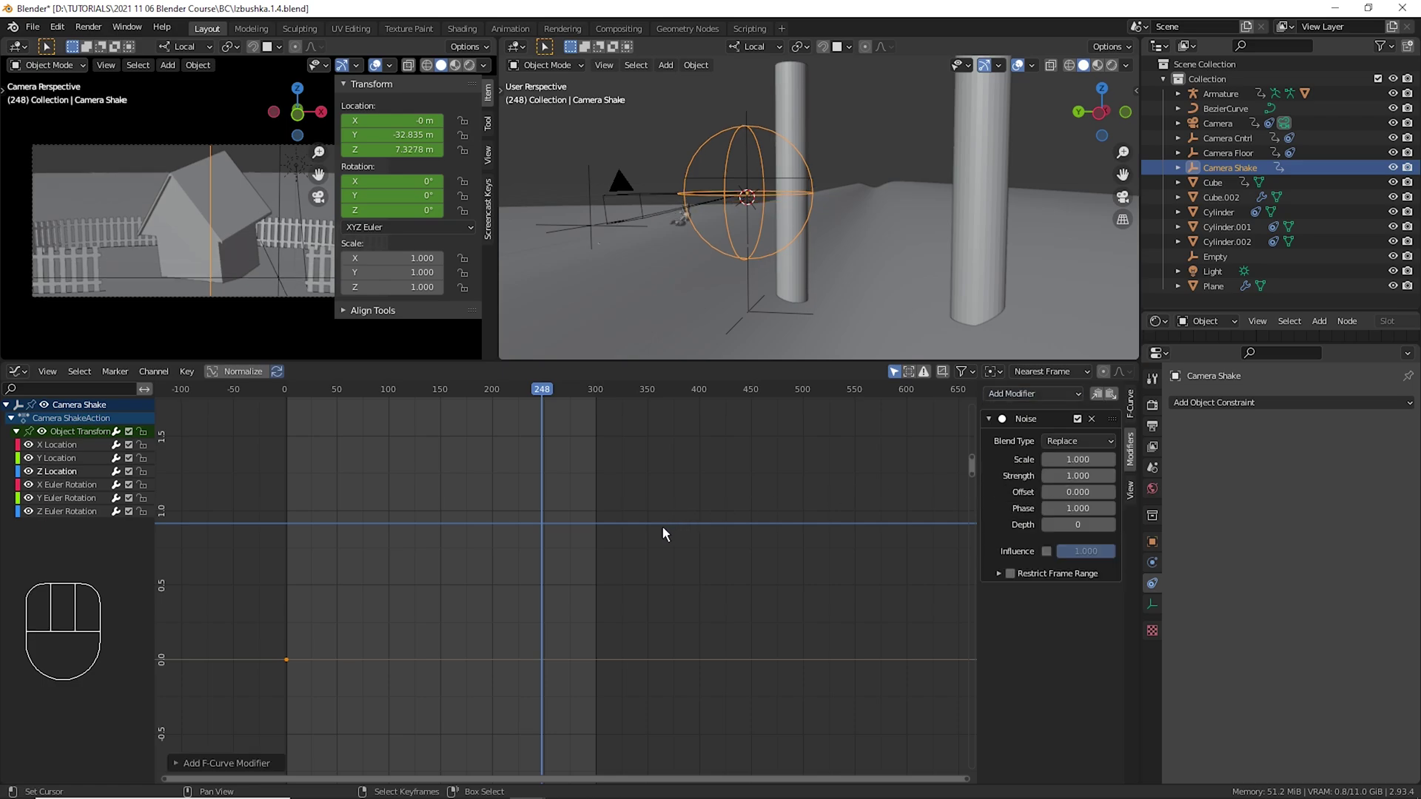
Play the animation to watch the jitter and zoom the graph to reveal the noisy curve.
{"action": "key", "text": "space"}
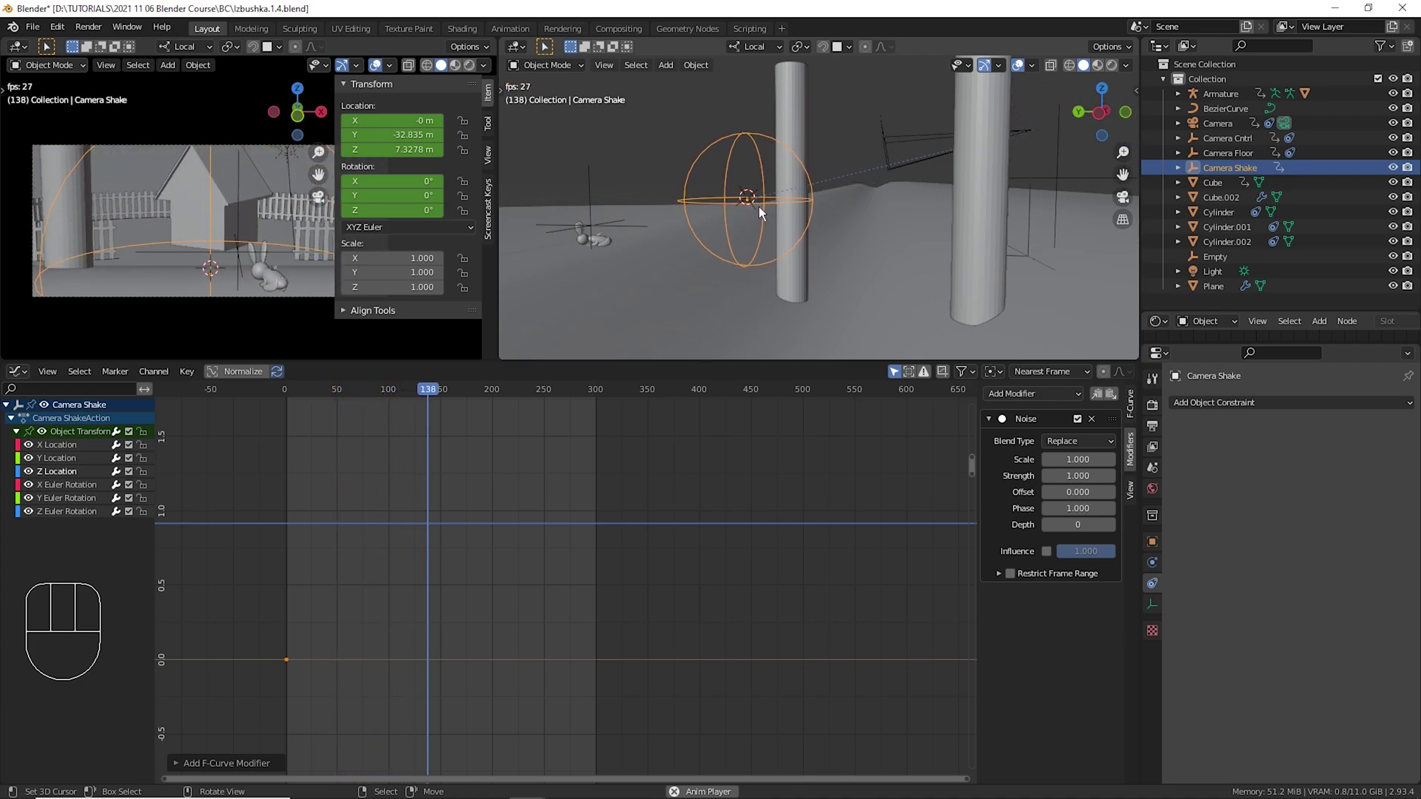
{"action": "key", "text": "space"}
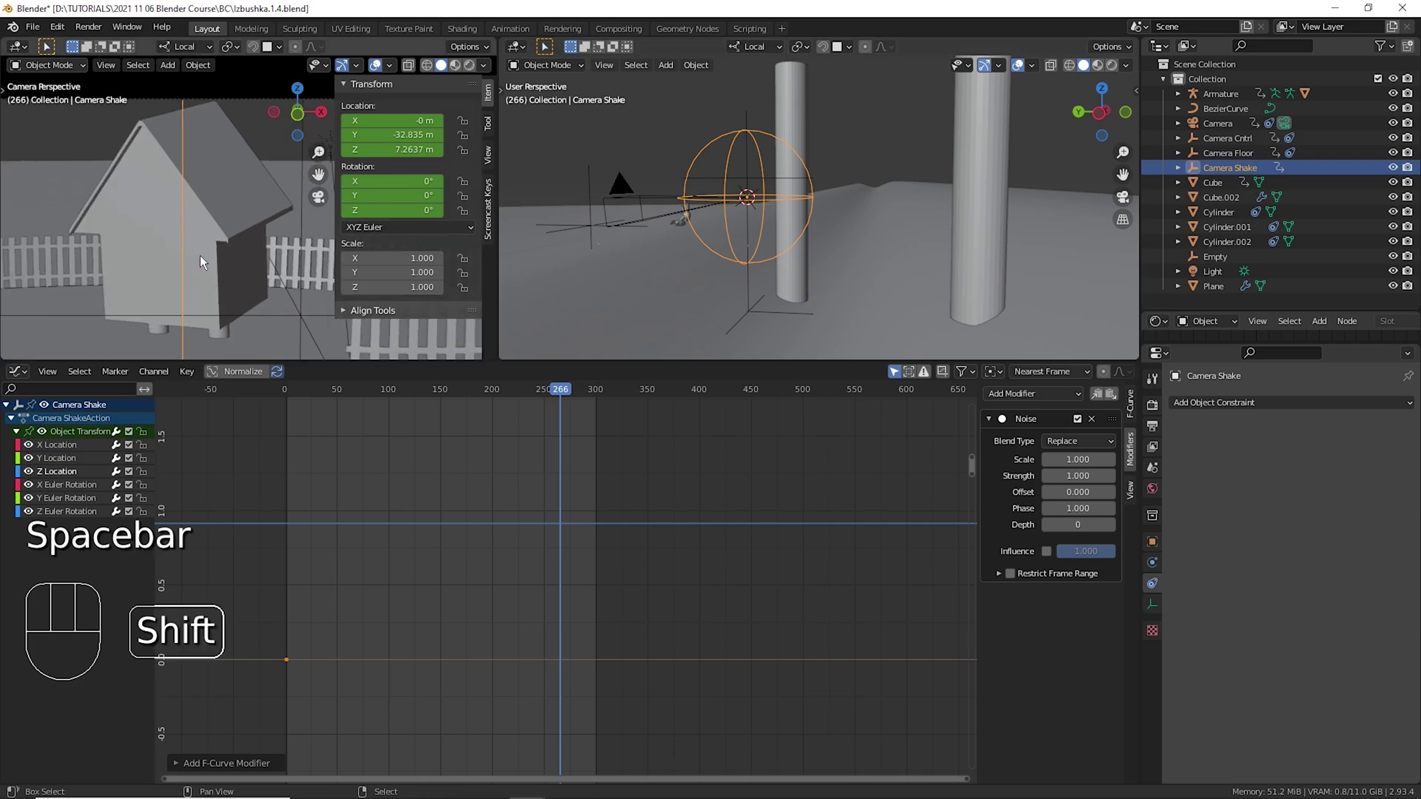
{"action": "middle_click", "coordinate": [307, 287]}
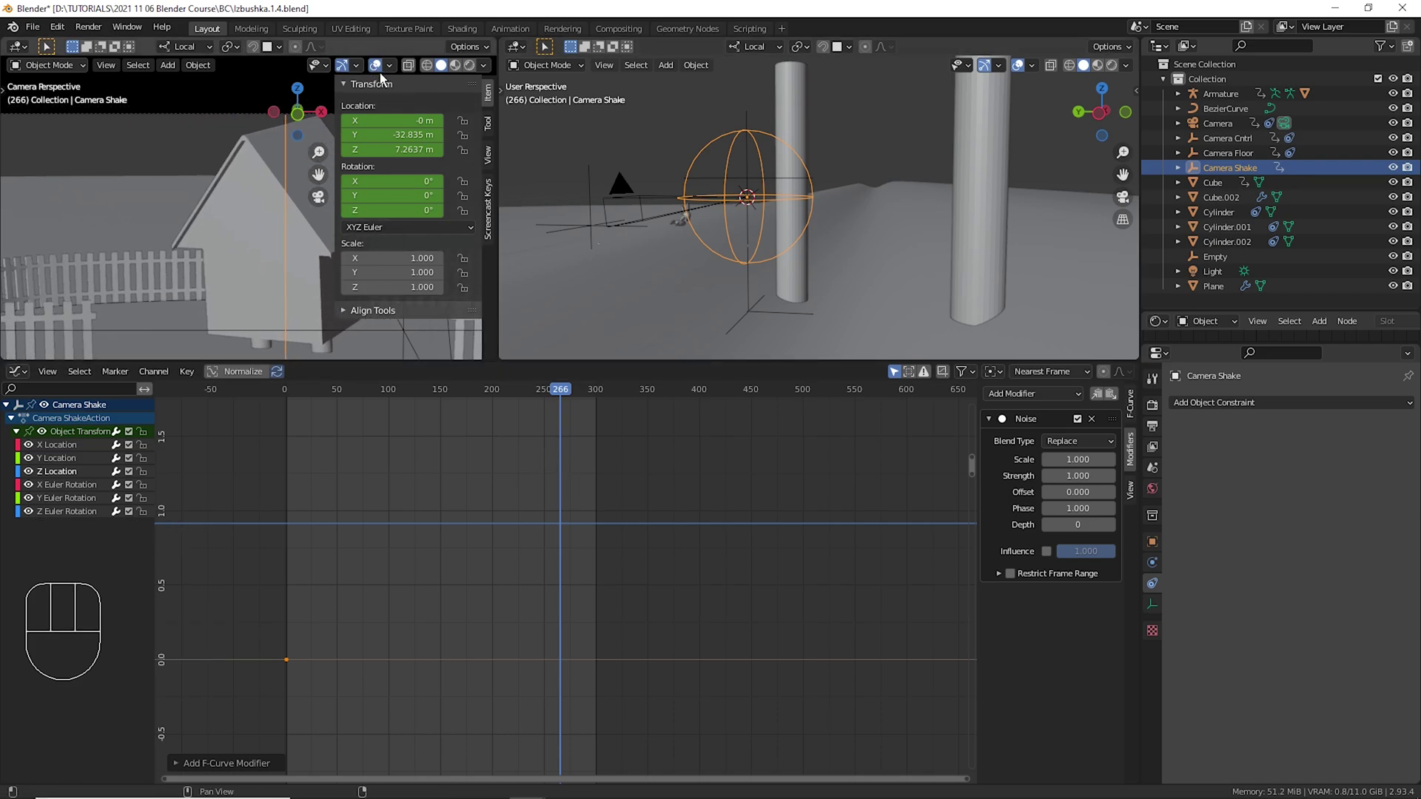
{"action": "left_click", "coordinate": [389, 80]}
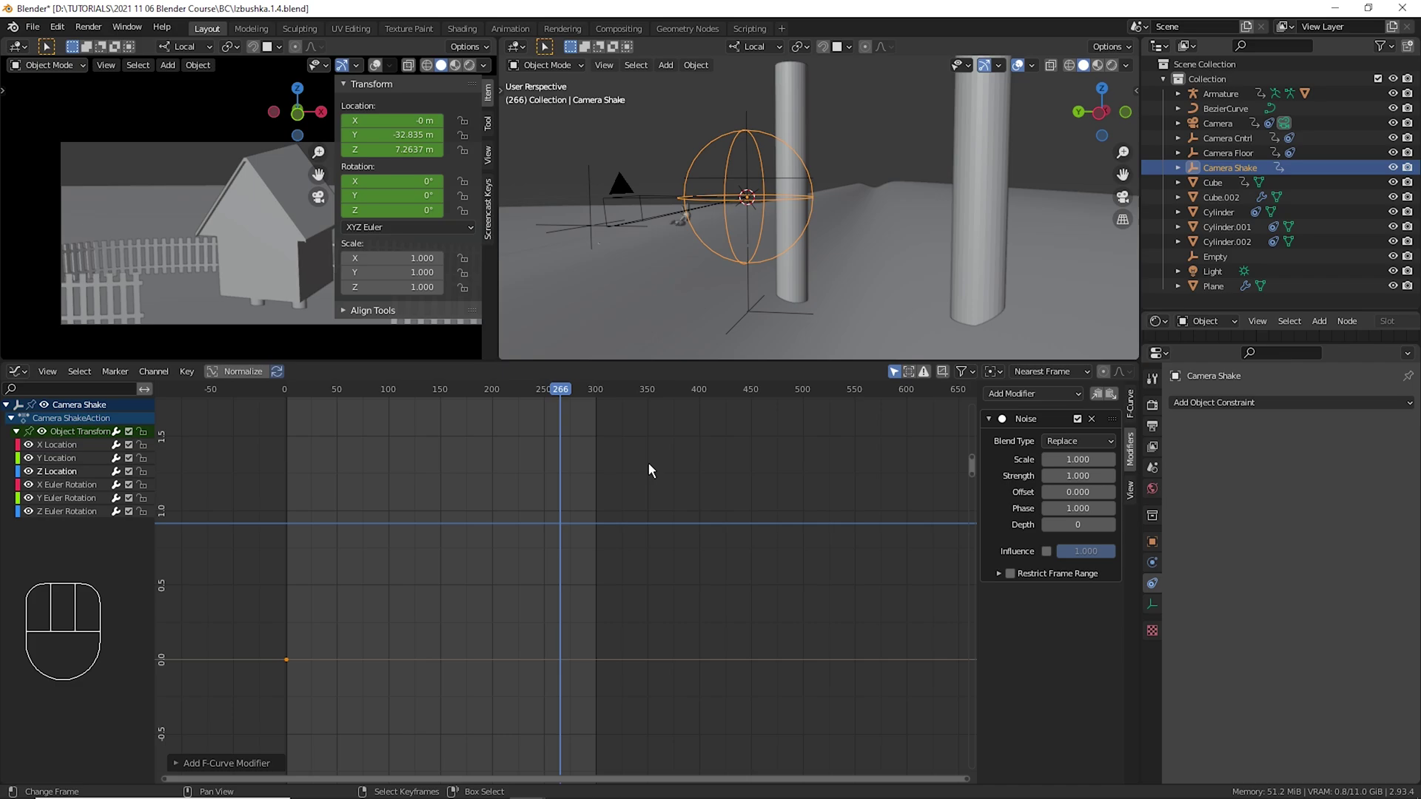
{"action": "left_click", "coordinate": [515, 484]}
{"action": "key", "text": "space"}
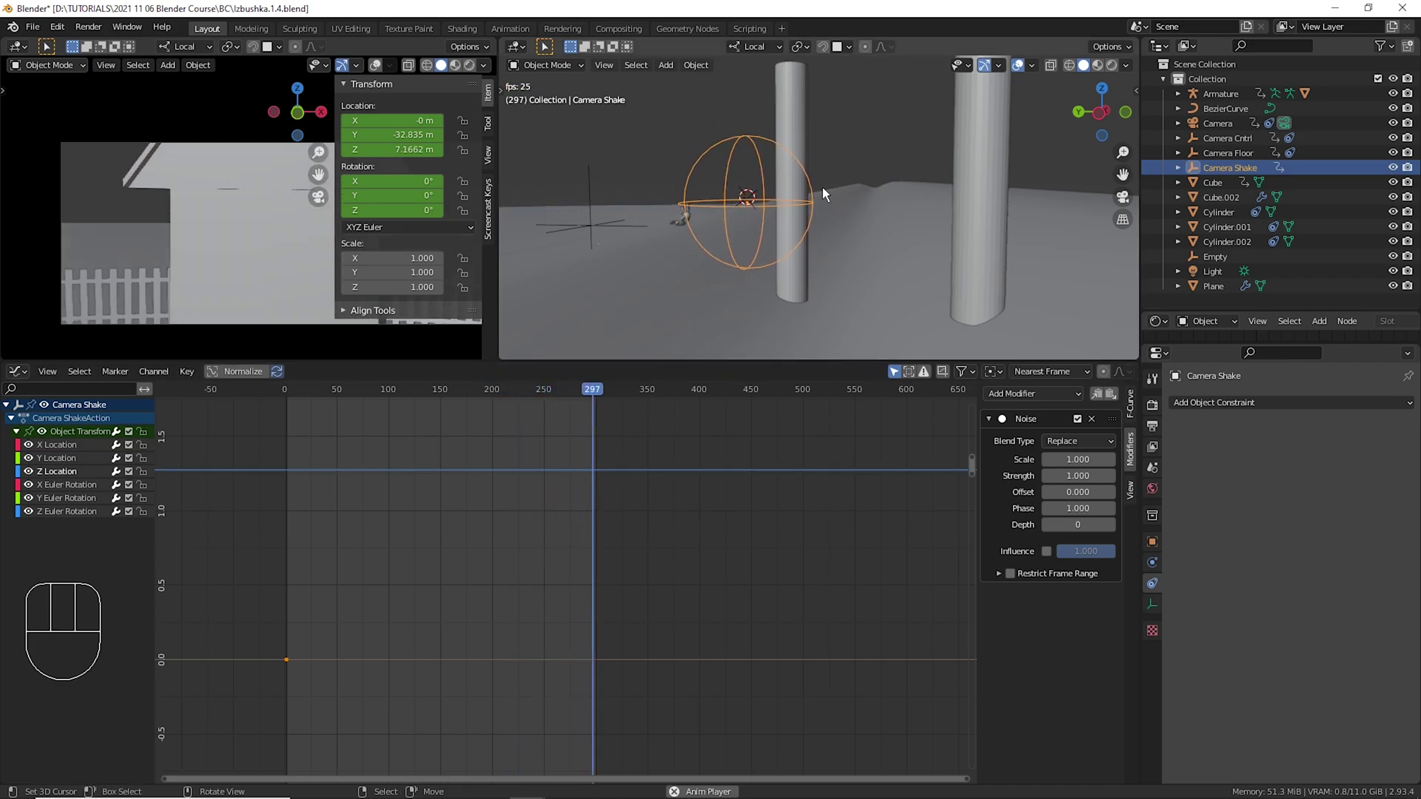
{"action": "key", "text": "space"}
{"action": "left_click_drag", "start_coordinate": [462, 464], "coordinate": [655, 470]}
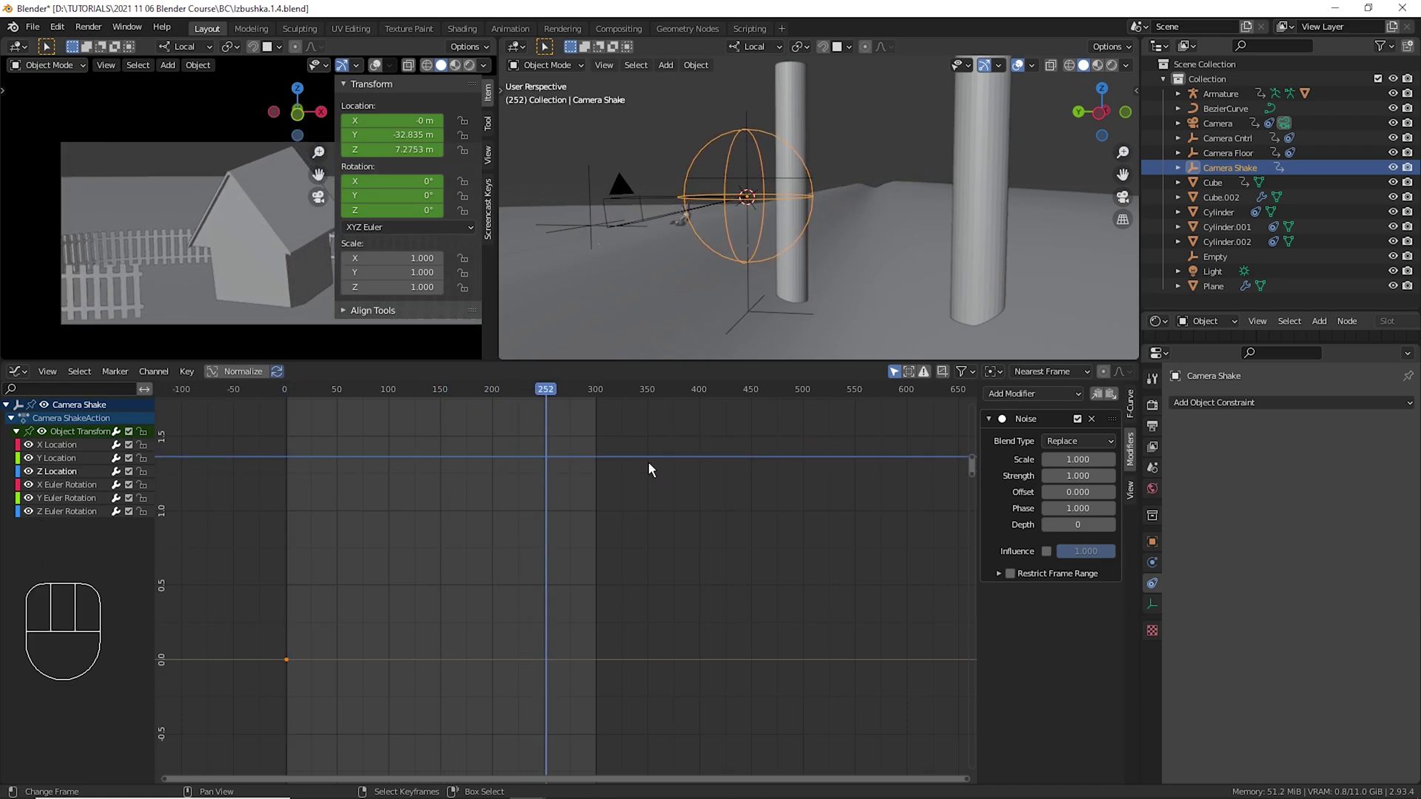
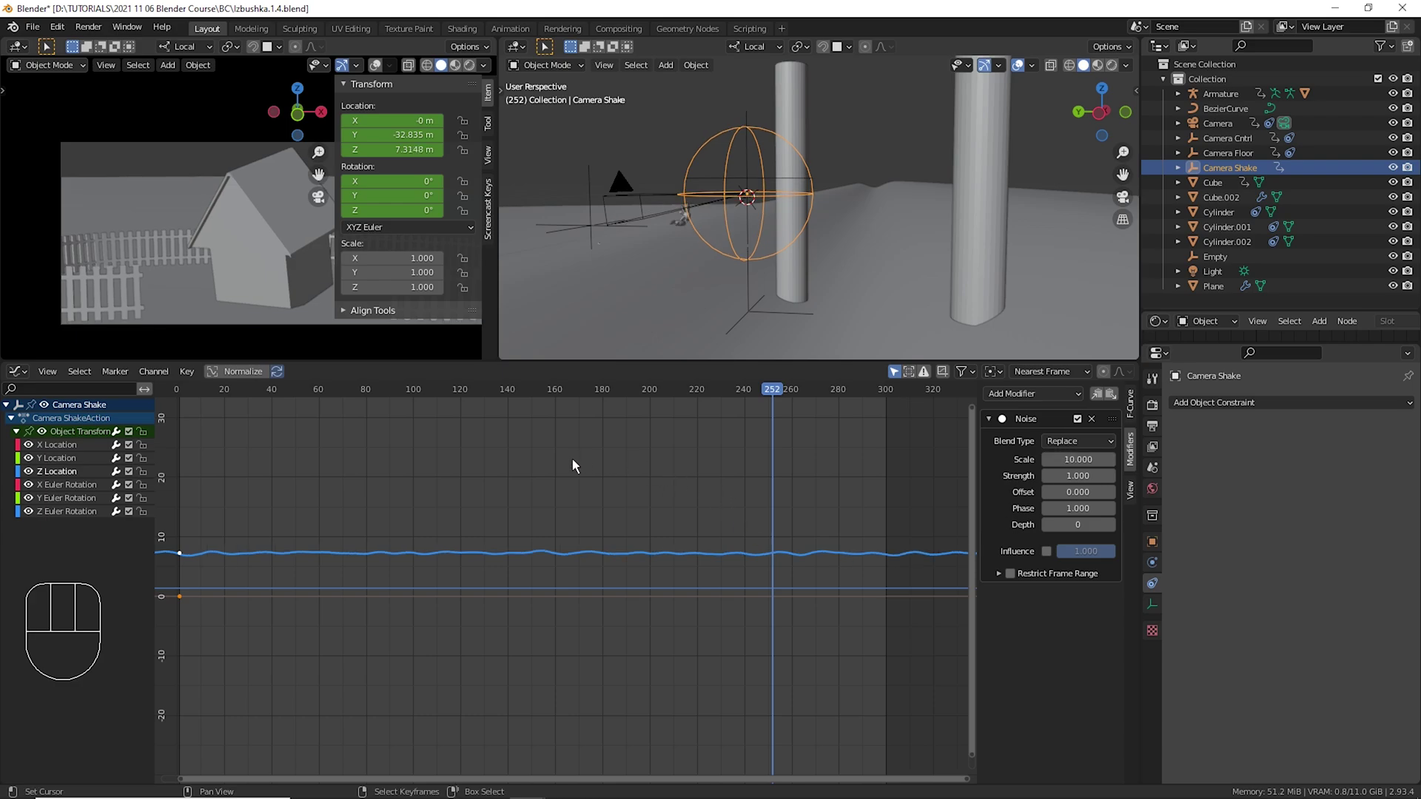
Set the Noise modifier to scale 7, strength 3, offset 16.3, preview it, then pick another location curve.
{"action": "left_click", "coordinate": [635, 472]}
{"action": "key", "text": "space"}
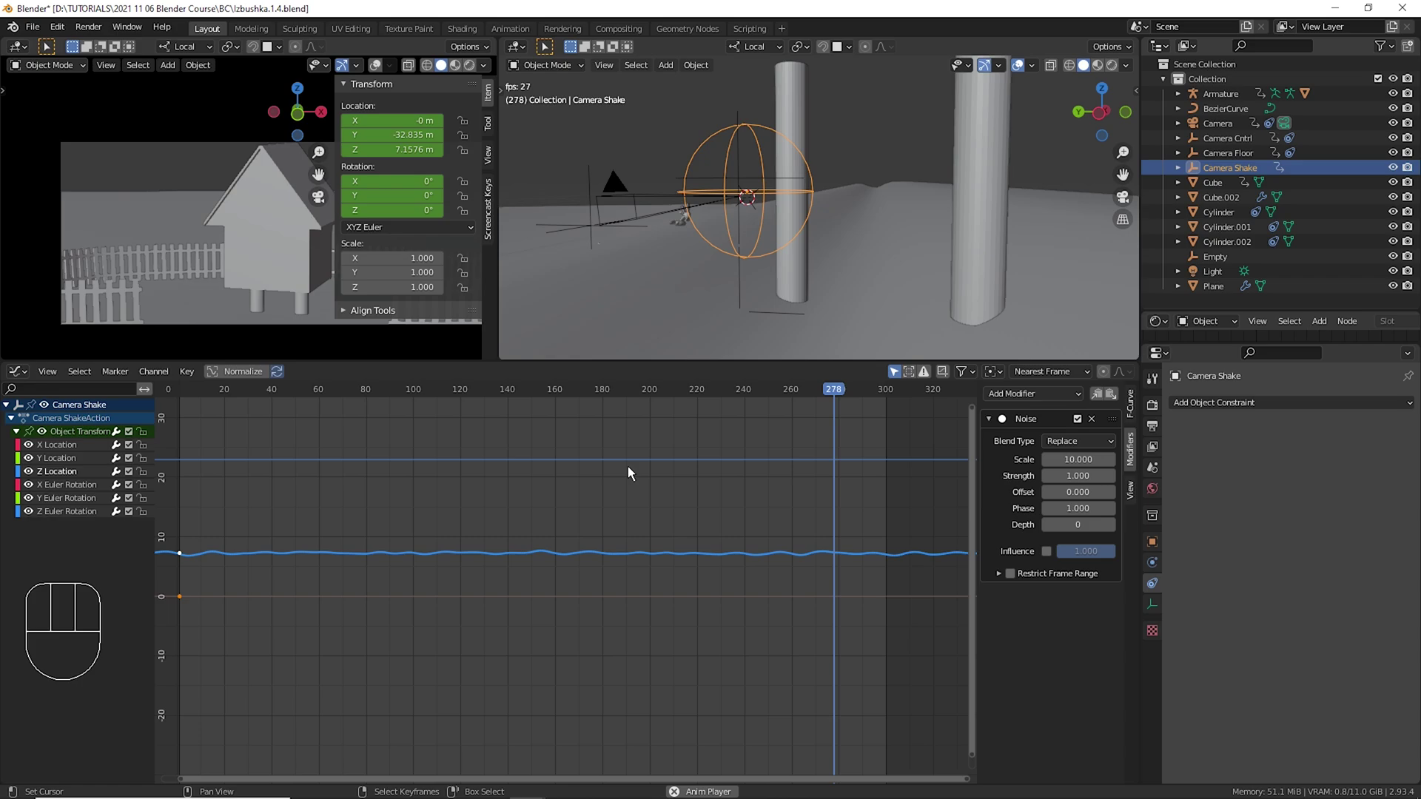
{"action": "key", "text": "space"}
{"action": "left_click", "coordinate": [593, 471]}
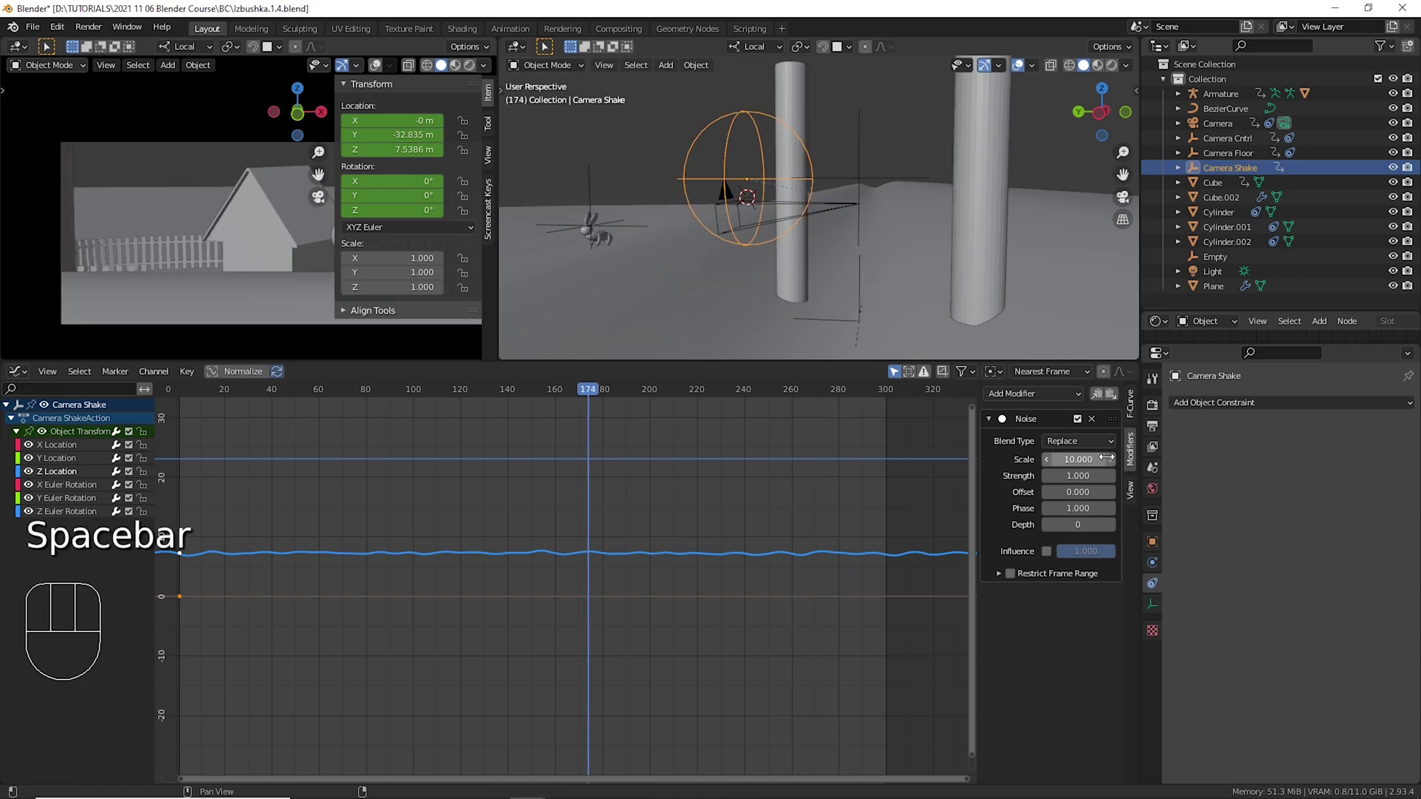
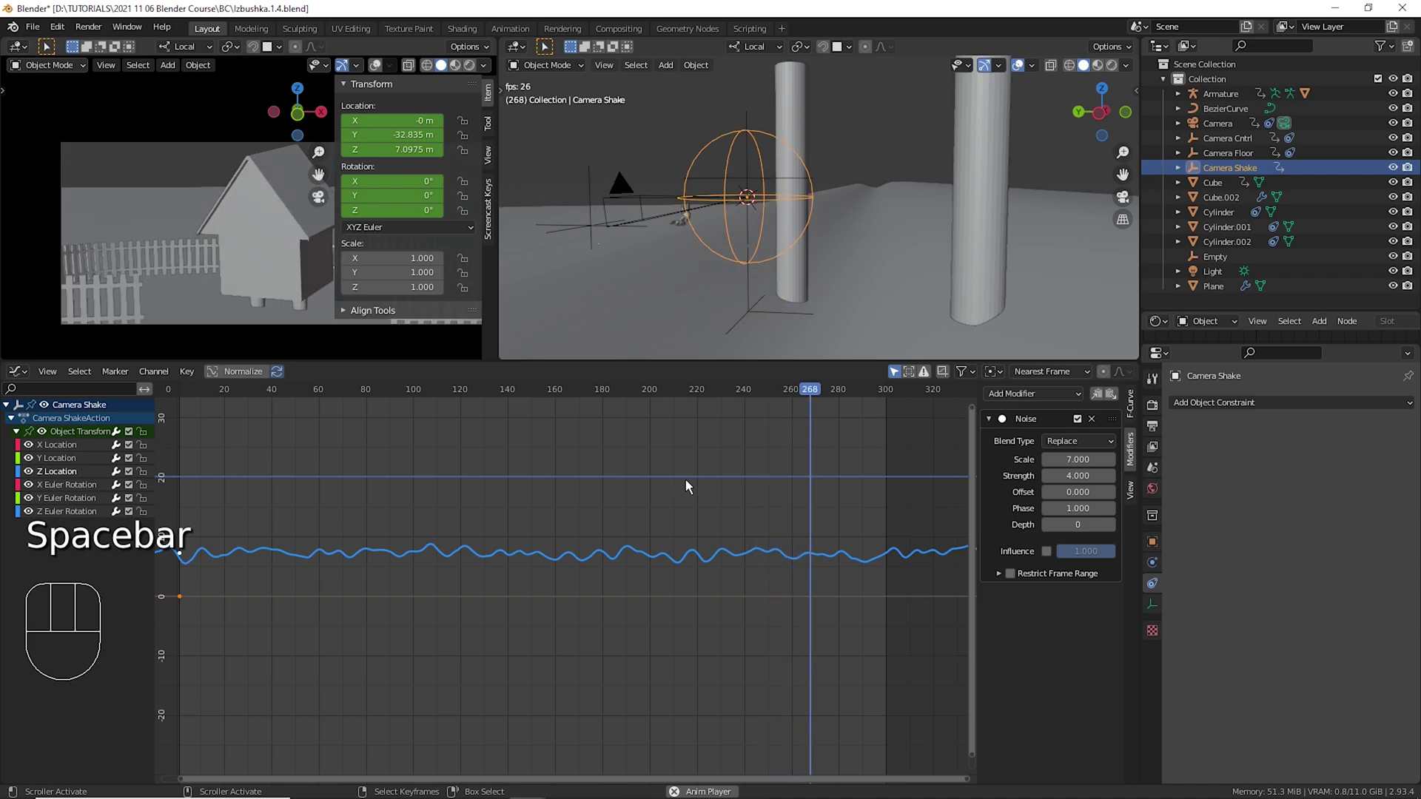
{"action": "key", "text": "space"}
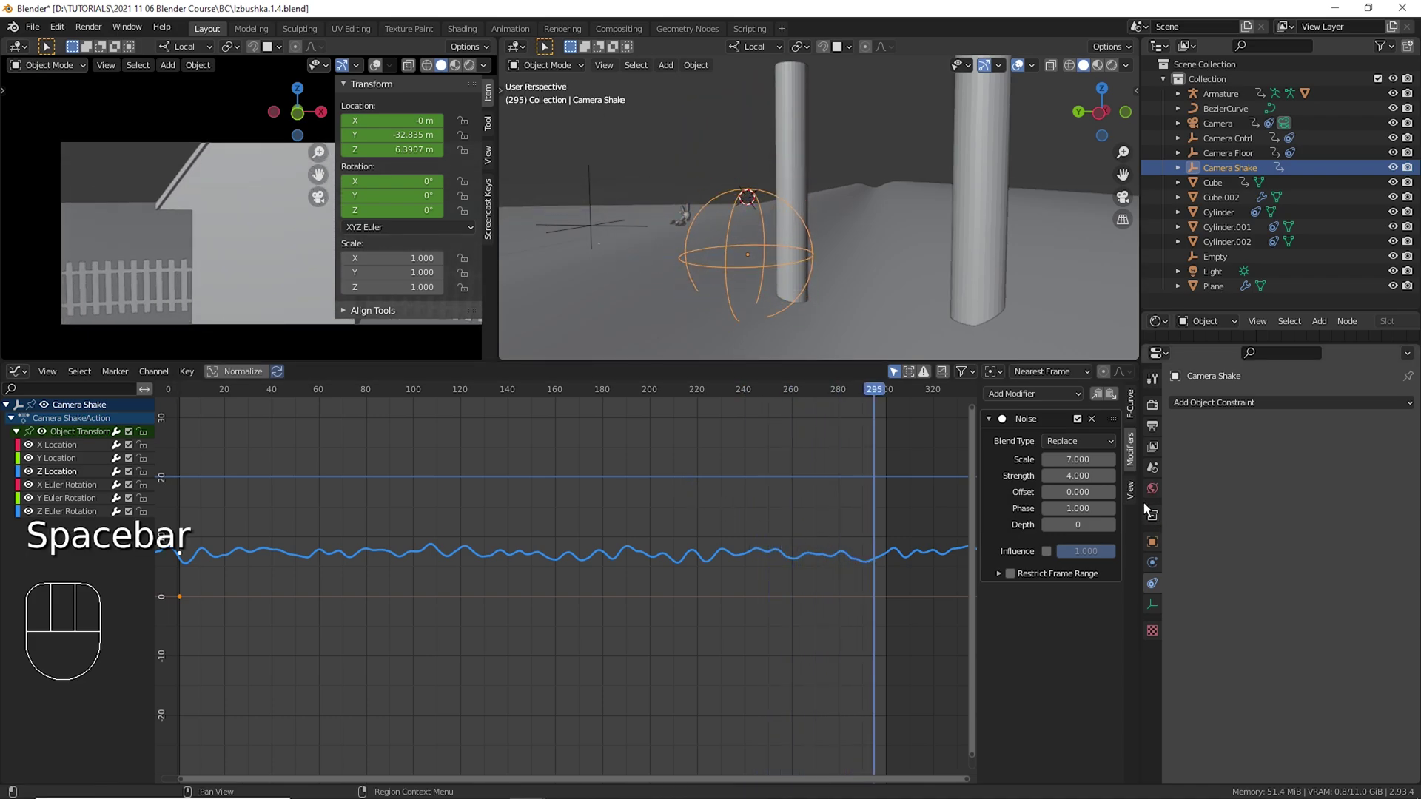
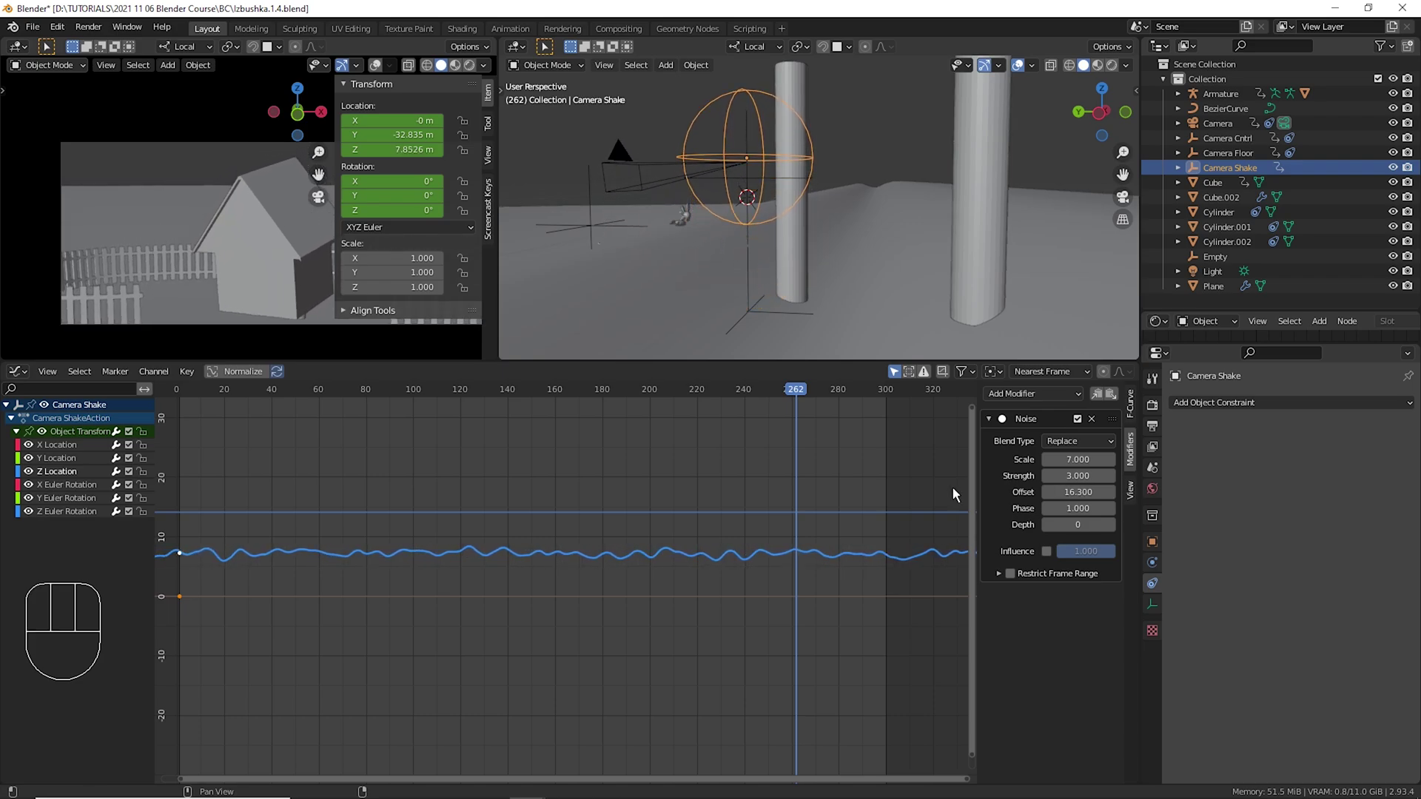
{"action": "left_click_drag", "start_coordinate": [718, 492], "coordinate": [787, 533]}
{"action": "left_click", "coordinate": [75, 472]}
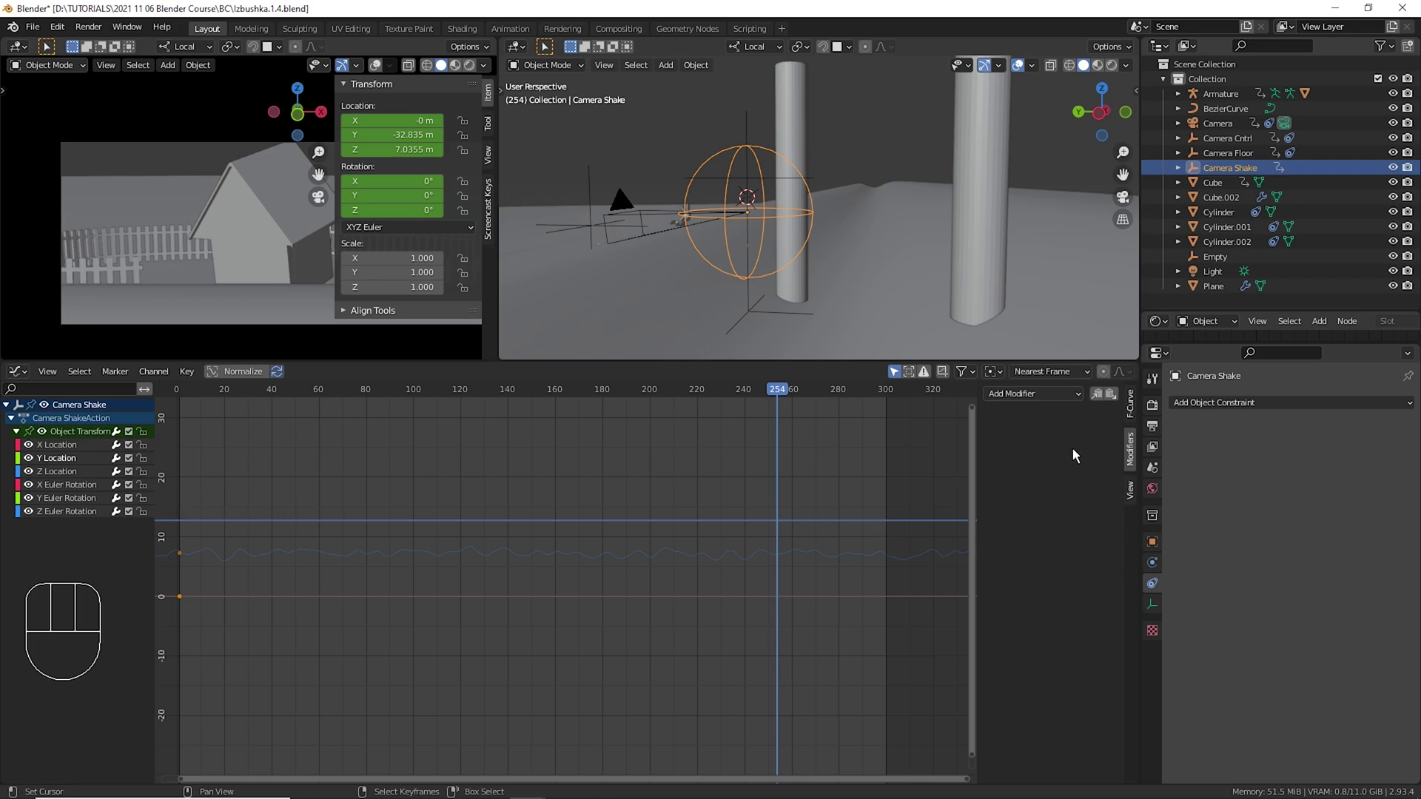
{"action": "left_click_drag", "start_coordinate": [1058, 406], "coordinate": [102, 424]}
{"action": "left_click", "coordinate": [75, 478]}
{"action": "left_click", "coordinate": [1111, 406]}
{"action": "left_click", "coordinate": [69, 468]}
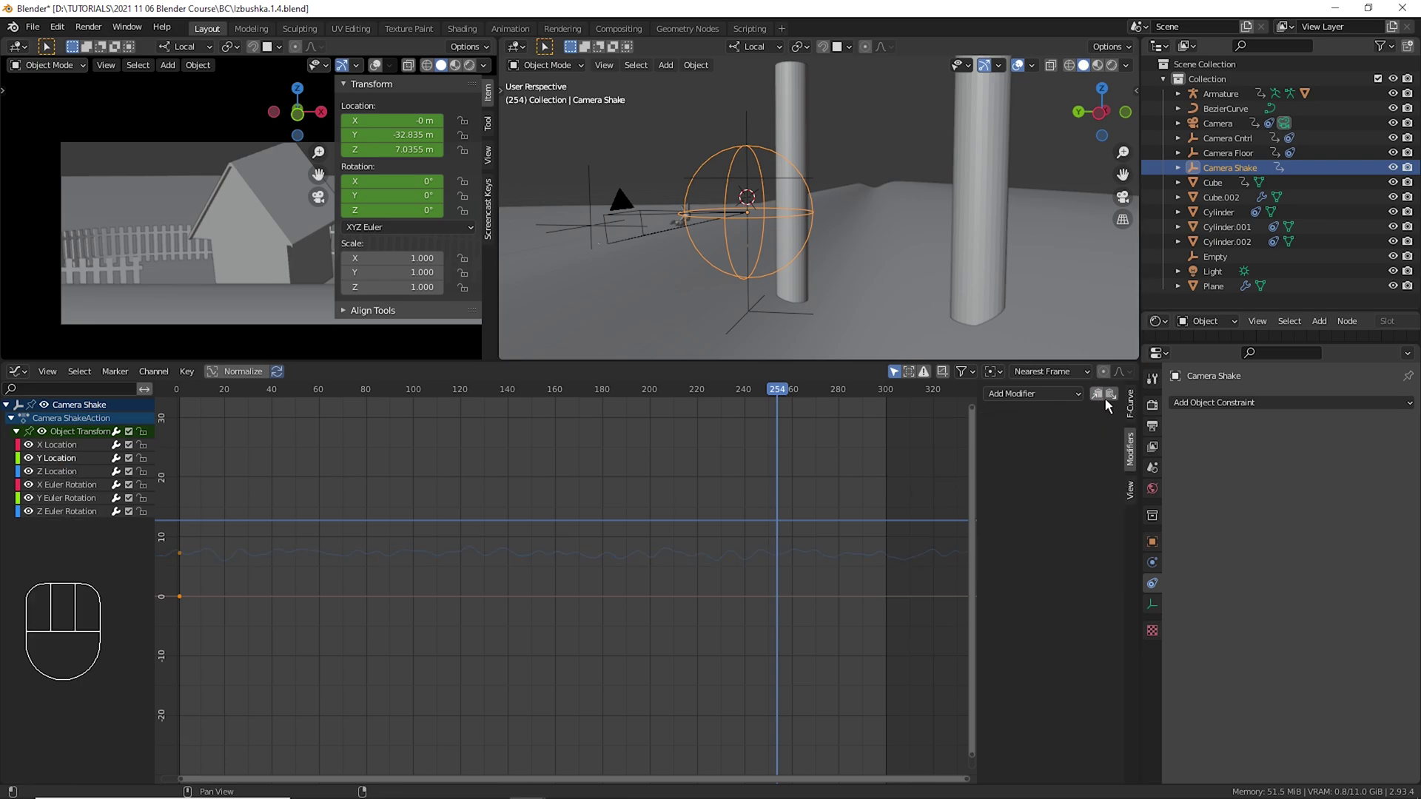
{"action": "left_click", "coordinate": [87, 483]}
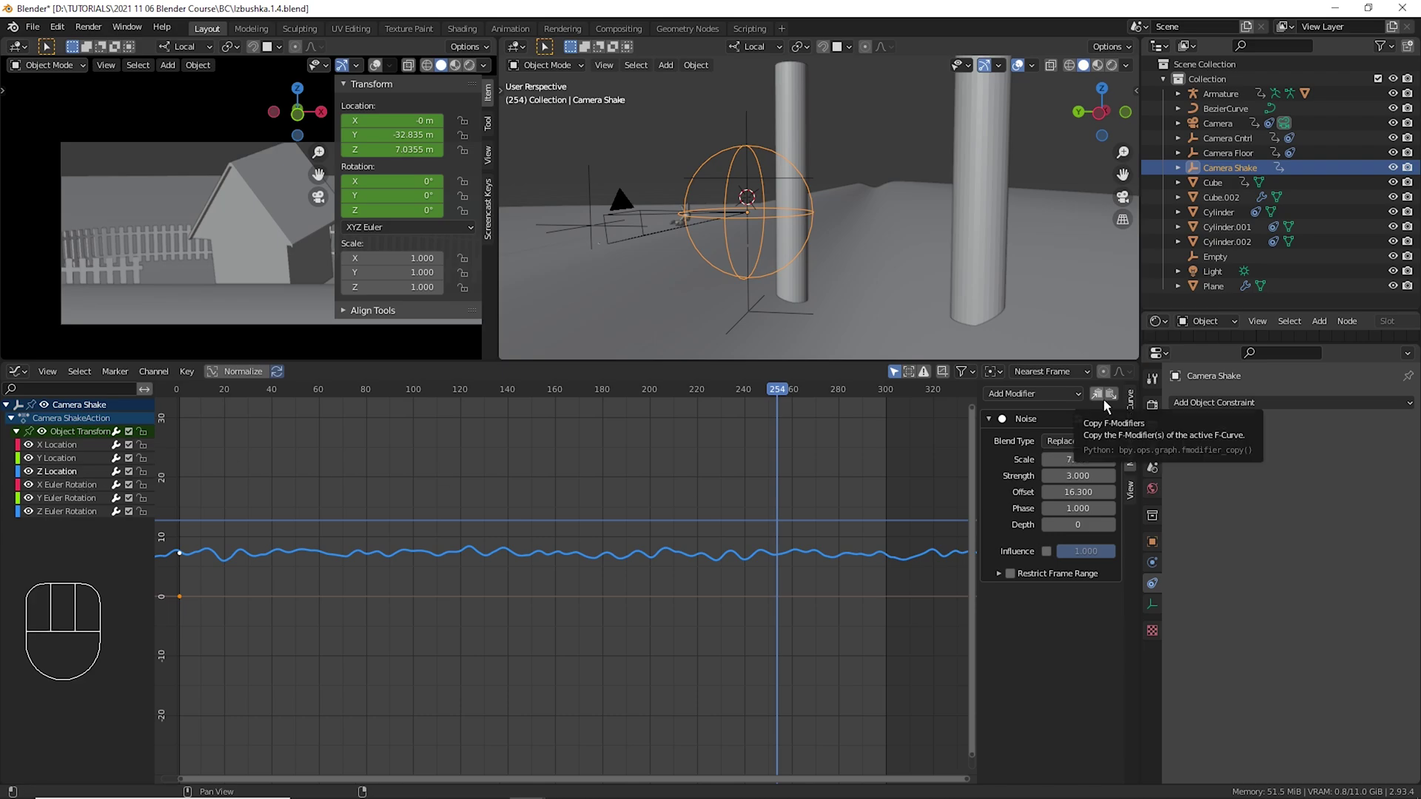
{"action": "left_click", "coordinate": [1109, 404]}
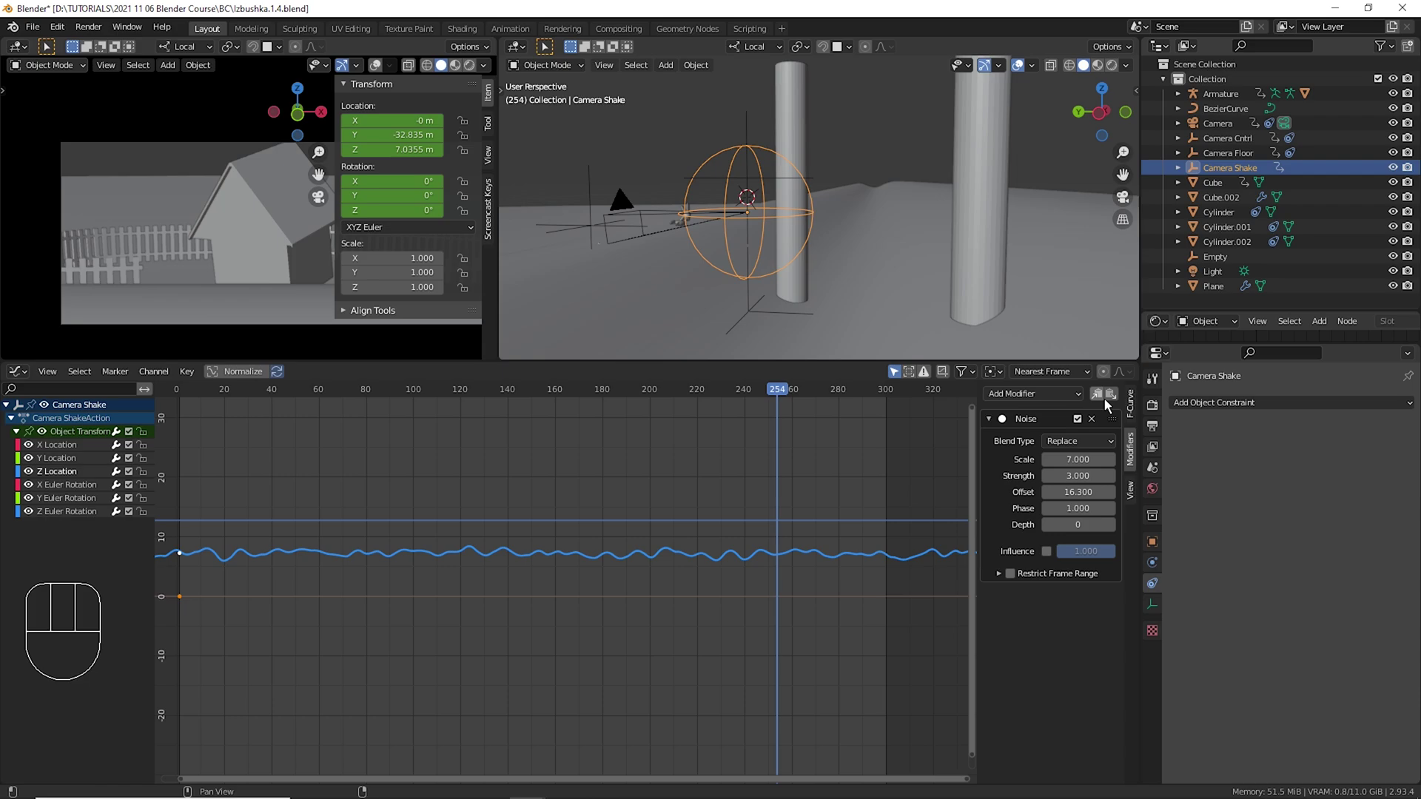
{"action": "left_click", "coordinate": [98, 468]}
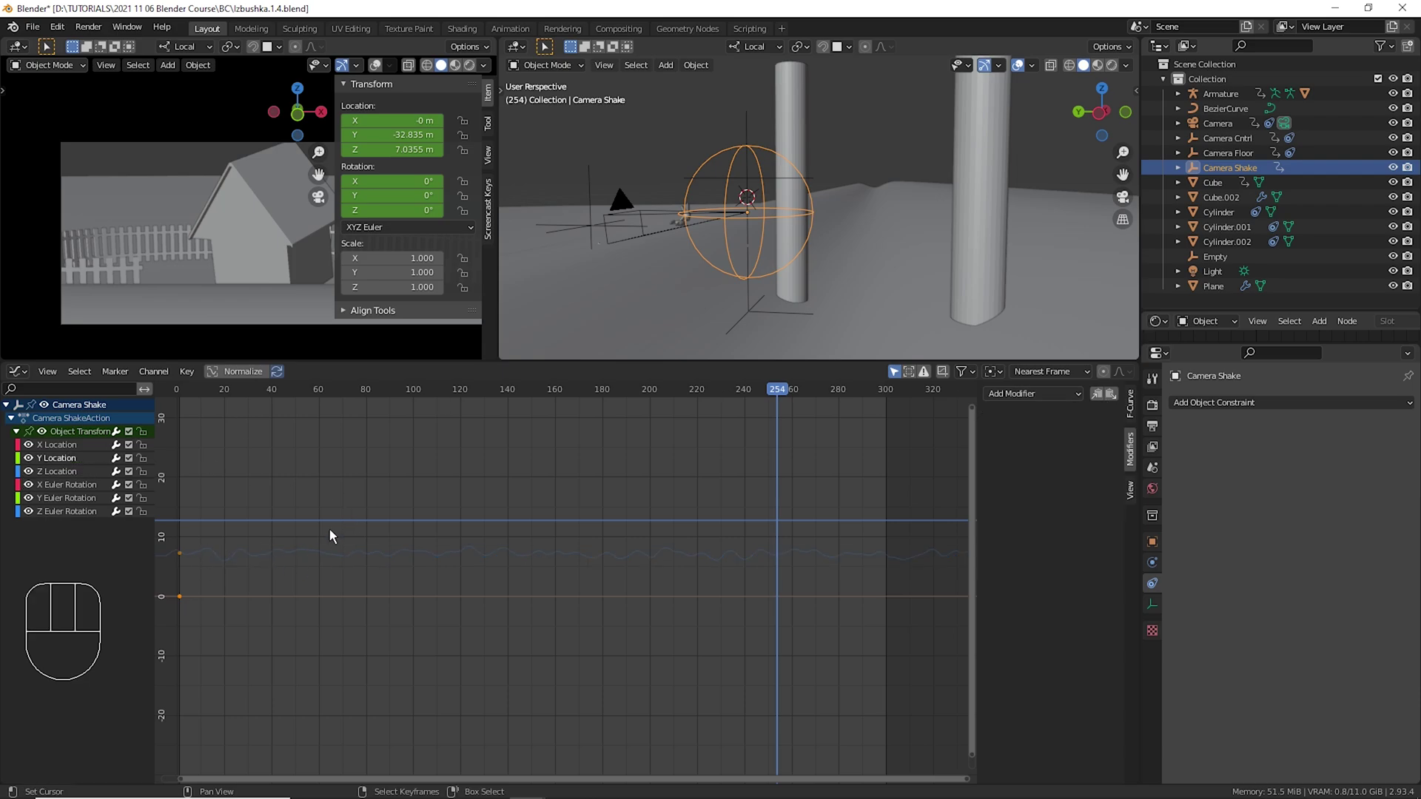
{"action": "left_click", "coordinate": [1124, 407]}
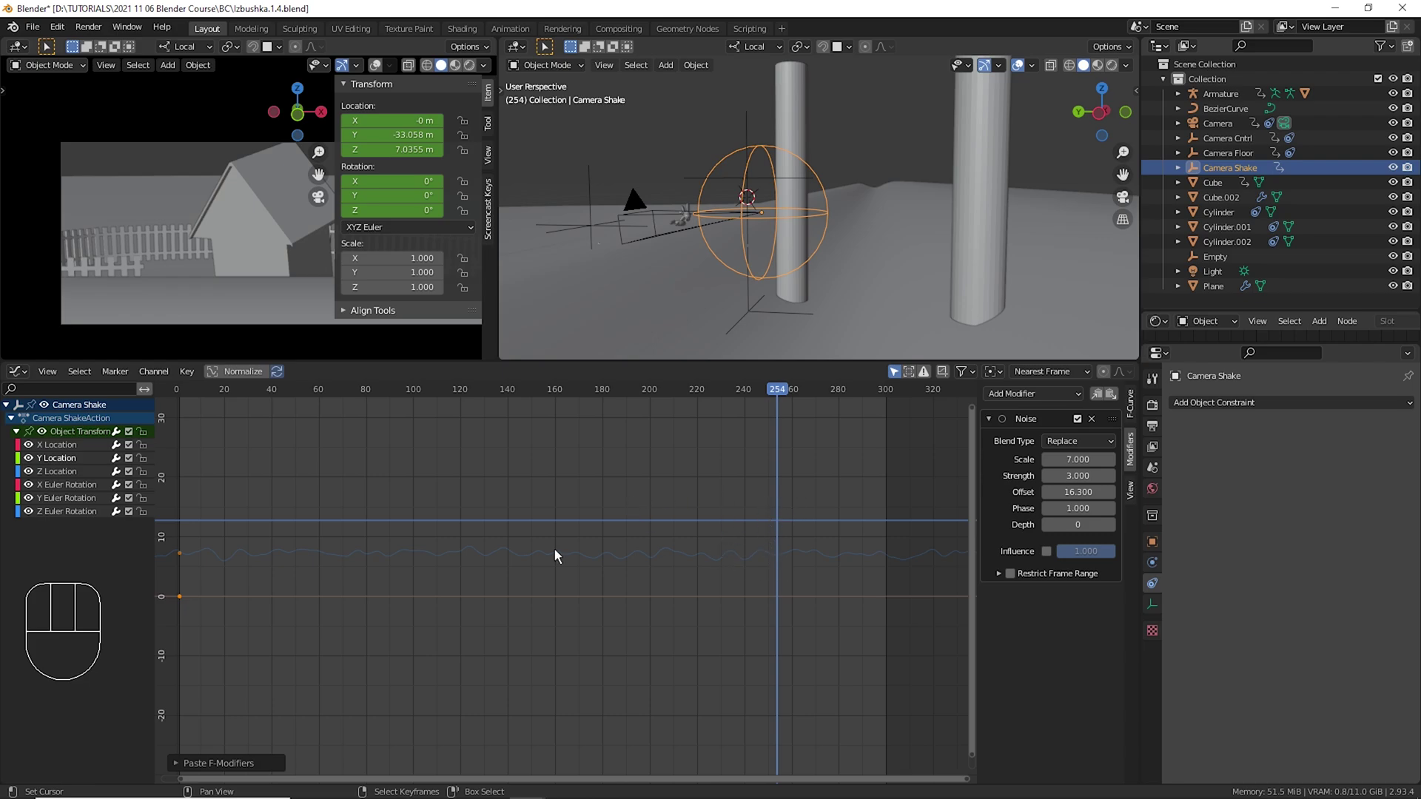
{"action": "left_click", "coordinate": [67, 467]}
{"action": "left_click_drag", "start_coordinate": [683, 481], "coordinate": [780, 488]}
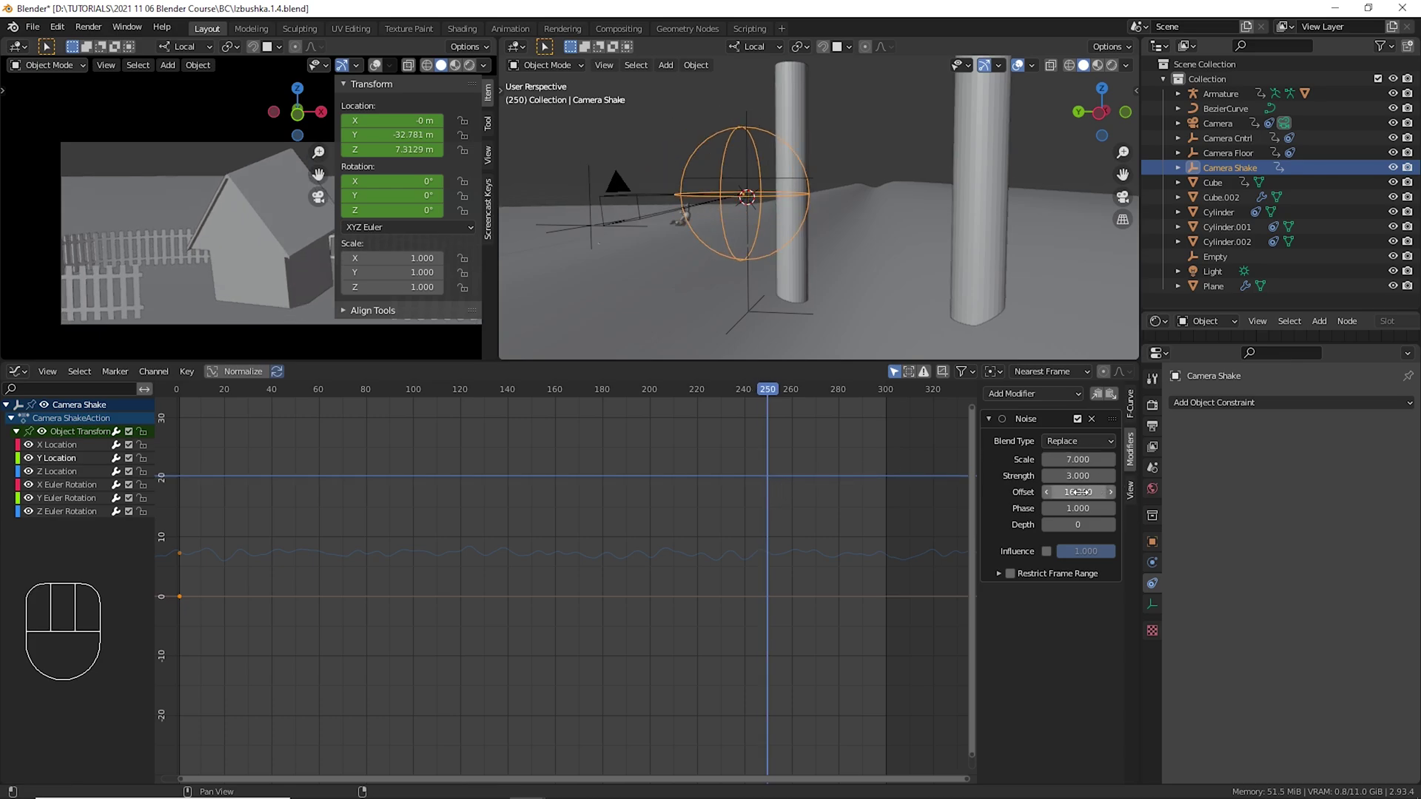
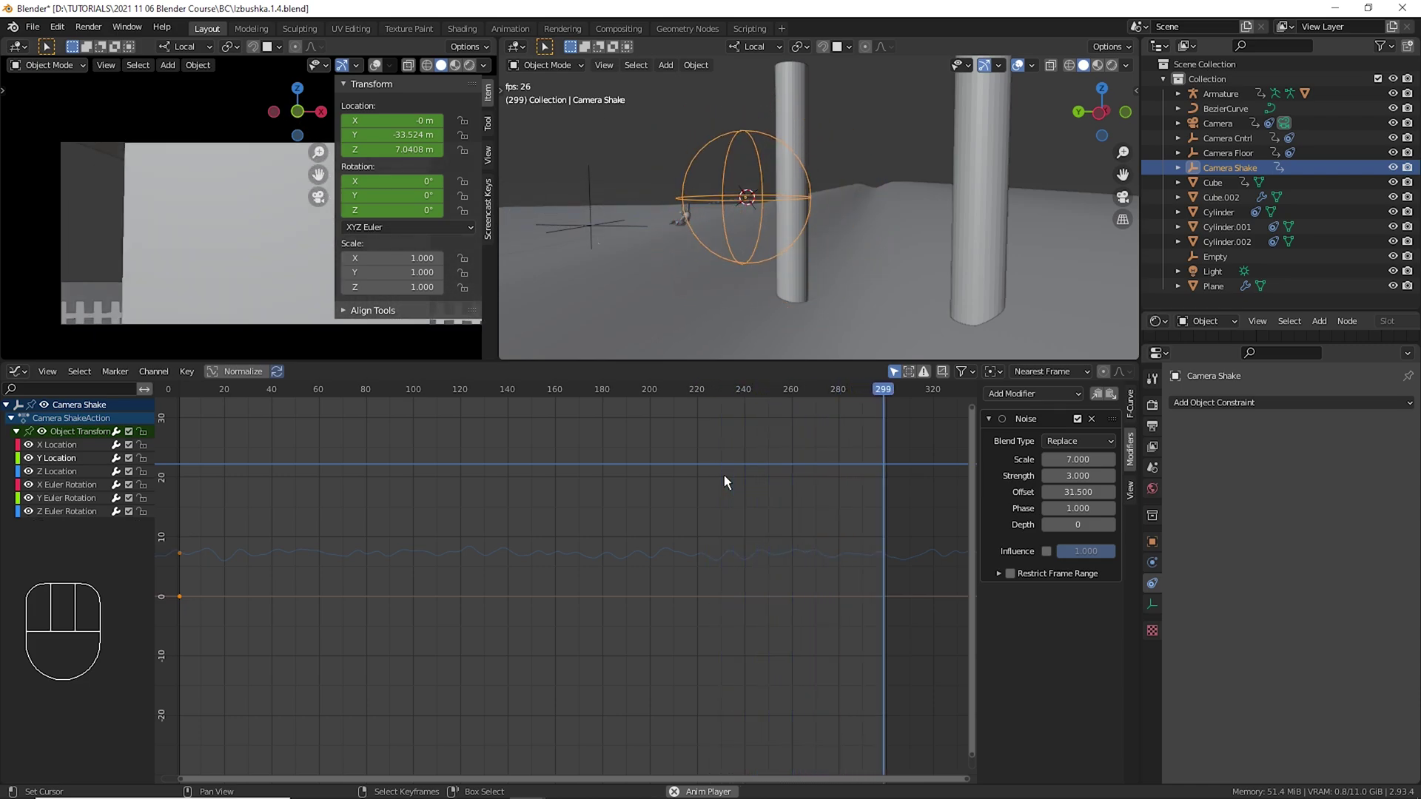
{"action": "key", "text": "space"}
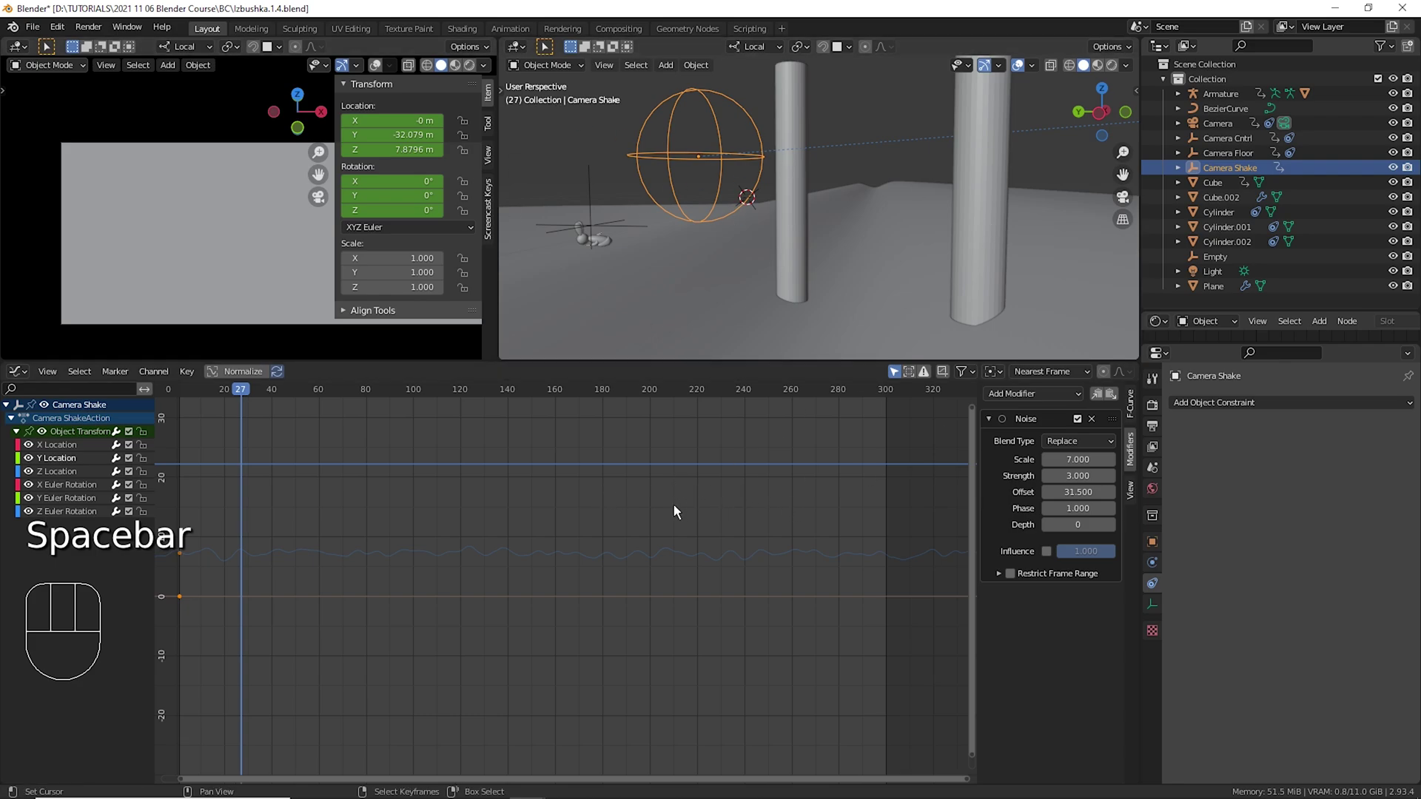
{"action": "left_click", "coordinate": [758, 494]}
{"action": "key", "text": "space"}
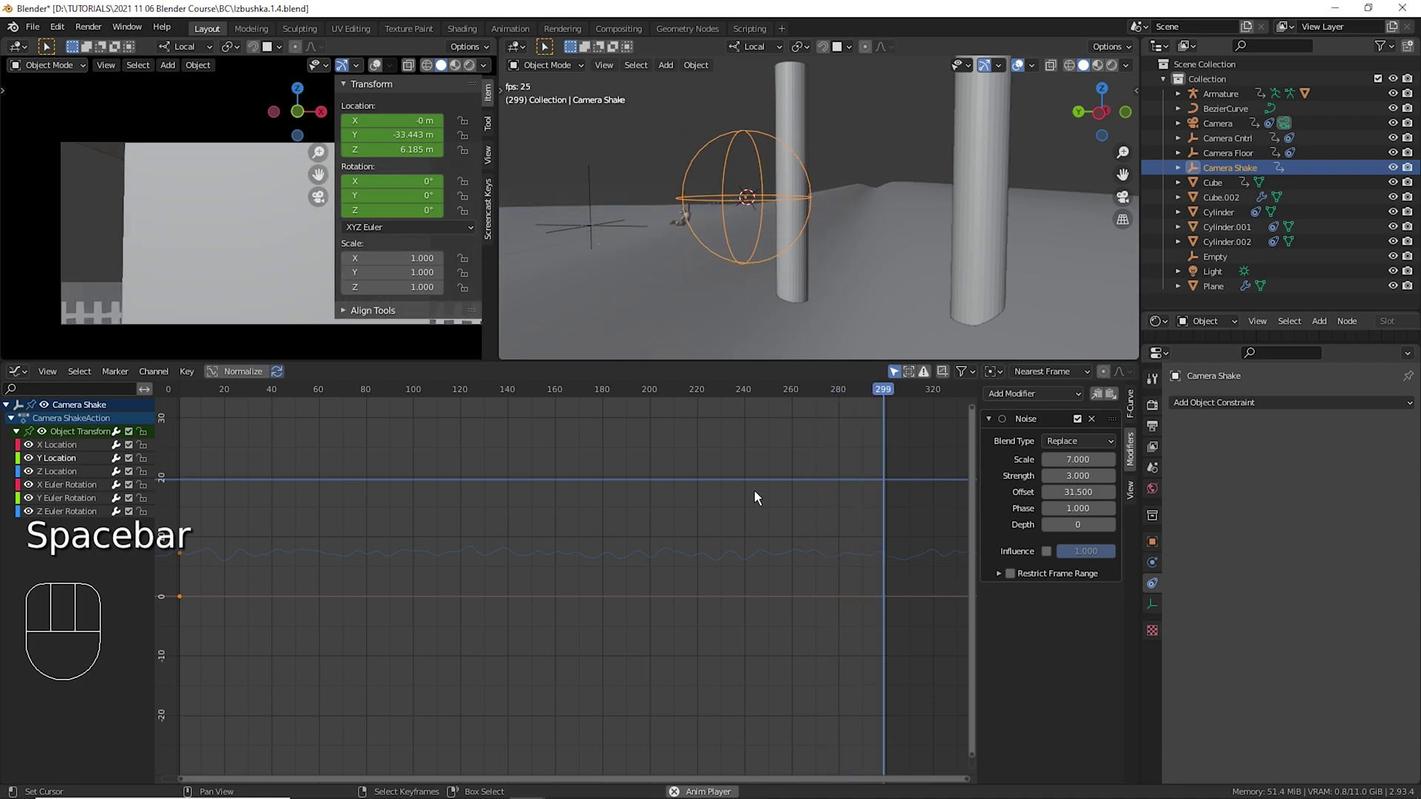
{"action": "key", "text": "space"}
{"action": "left_click", "coordinate": [749, 503]}
{"action": "key", "text": "space"}
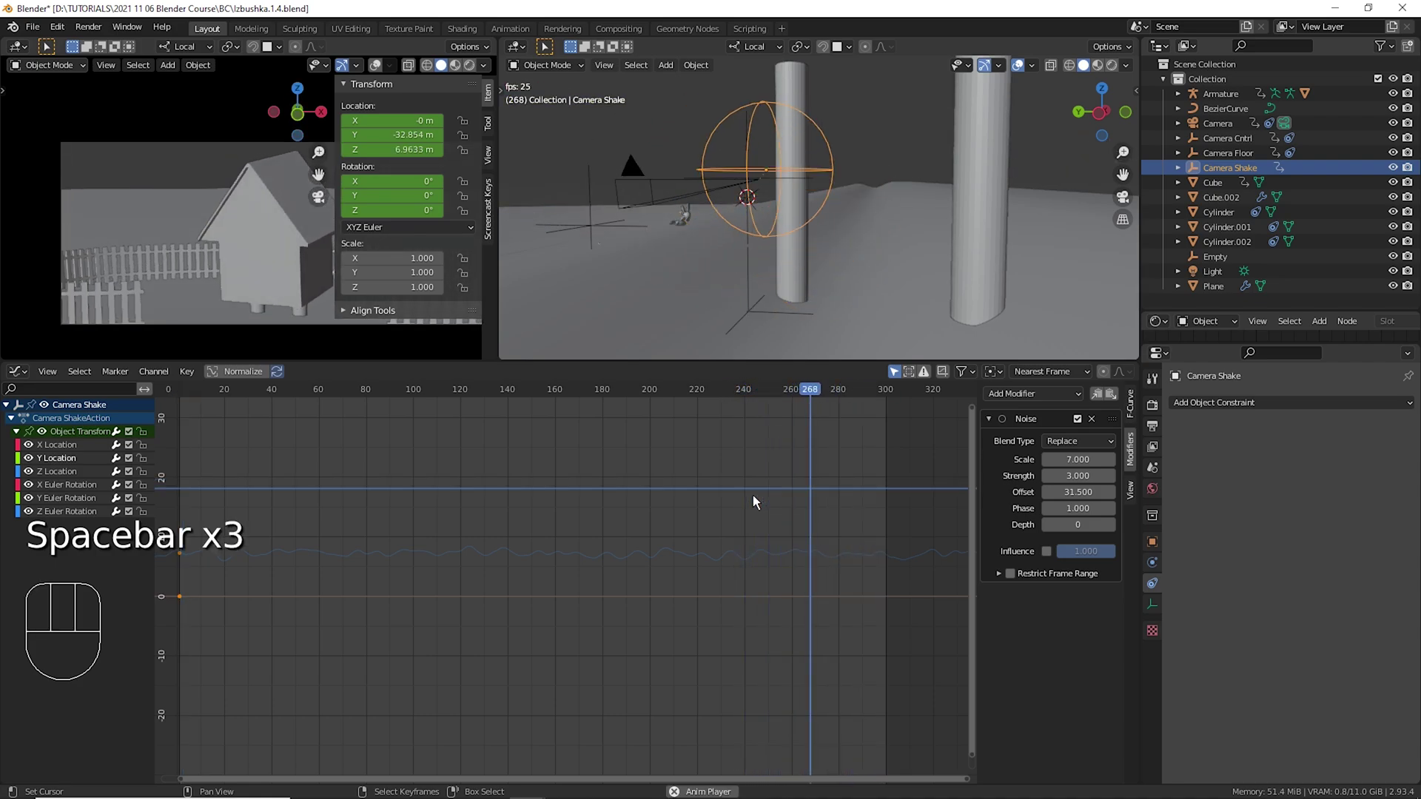
{"action": "key", "text": "space"}
{"action": "left_click_drag", "start_coordinate": [753, 504], "coordinate": [755, 482]}
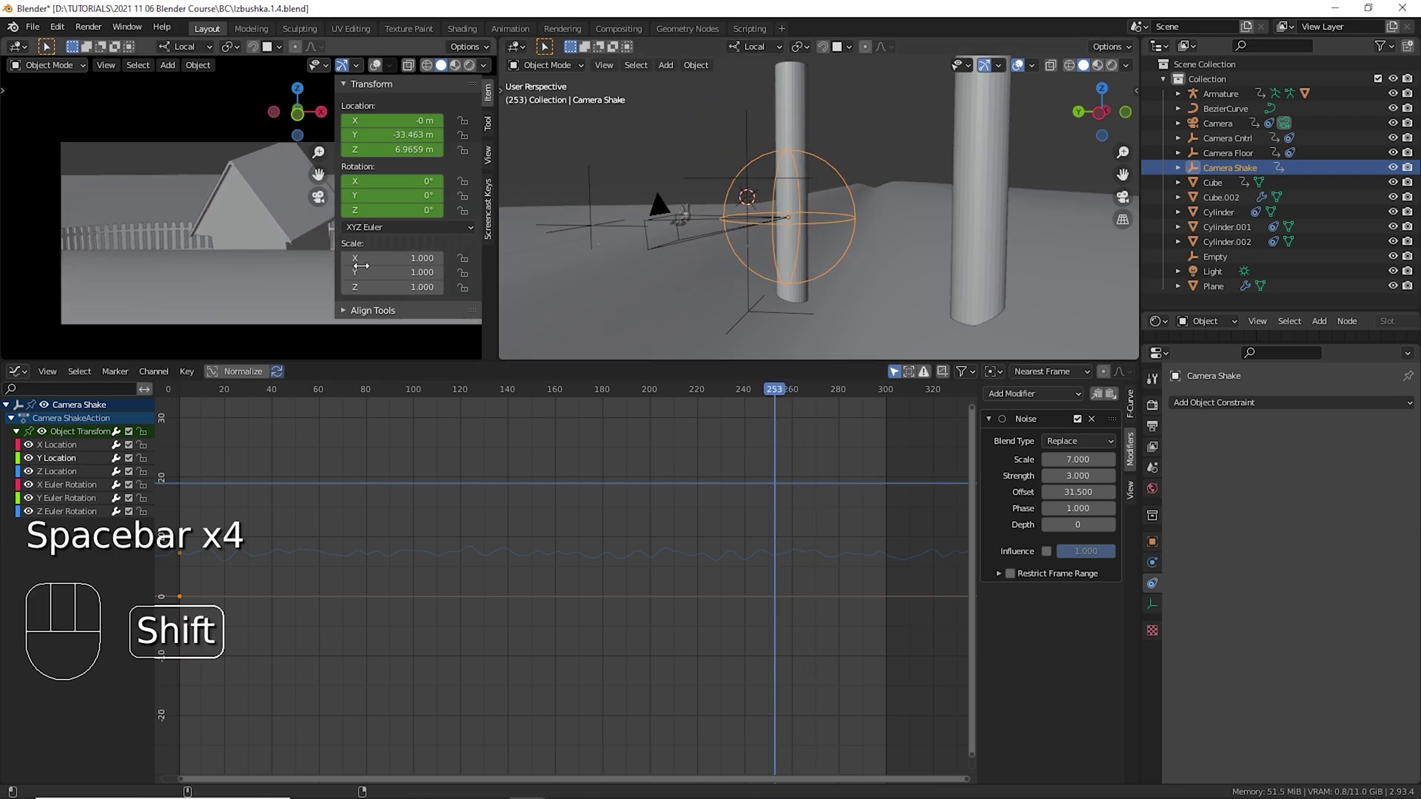
{"action": "middle_click", "coordinate": [283, 224]}
{"action": "key", "text": "n"}
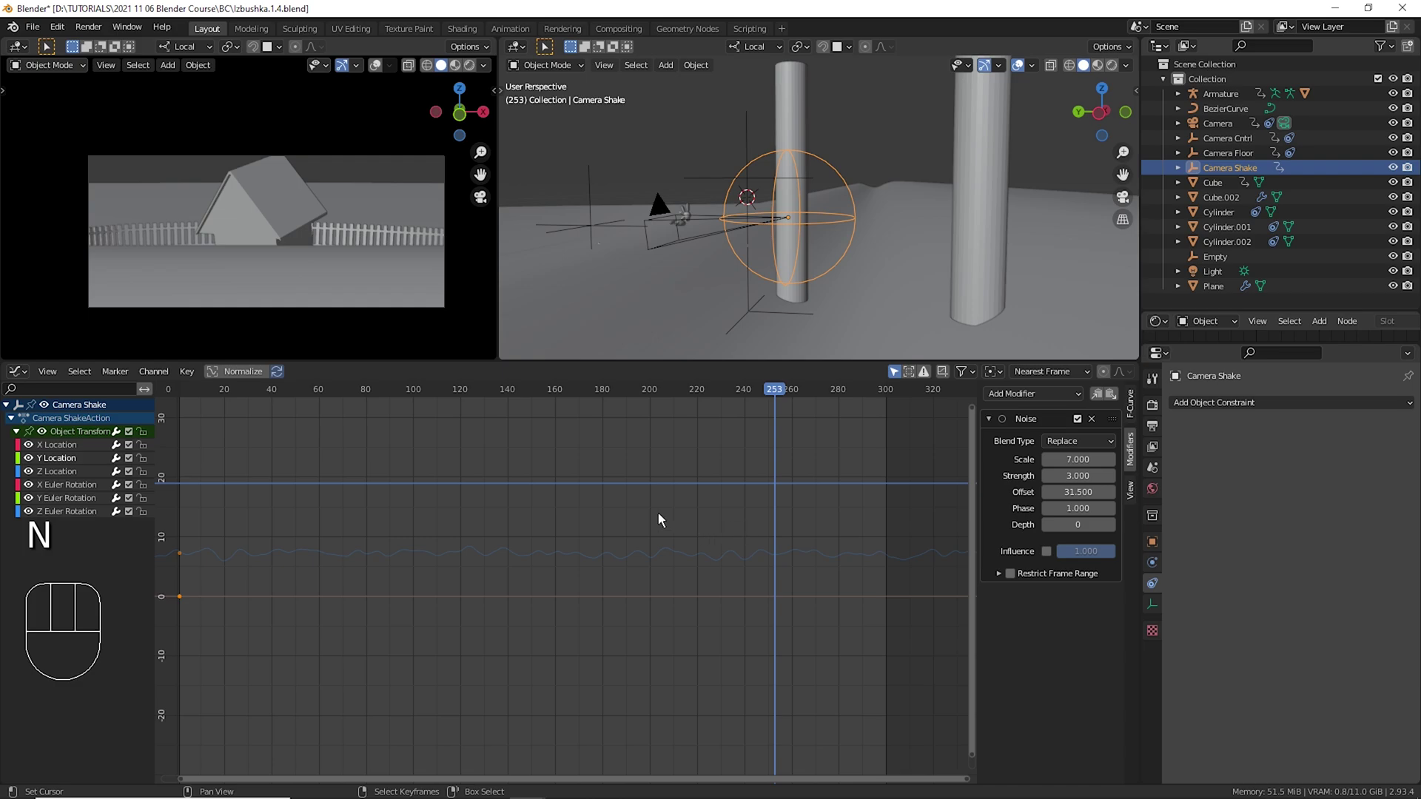
Lower the Camera Shake noise strength to 1 and play to check the calmer shake.
{"action": "left_click", "coordinate": [617, 511]}
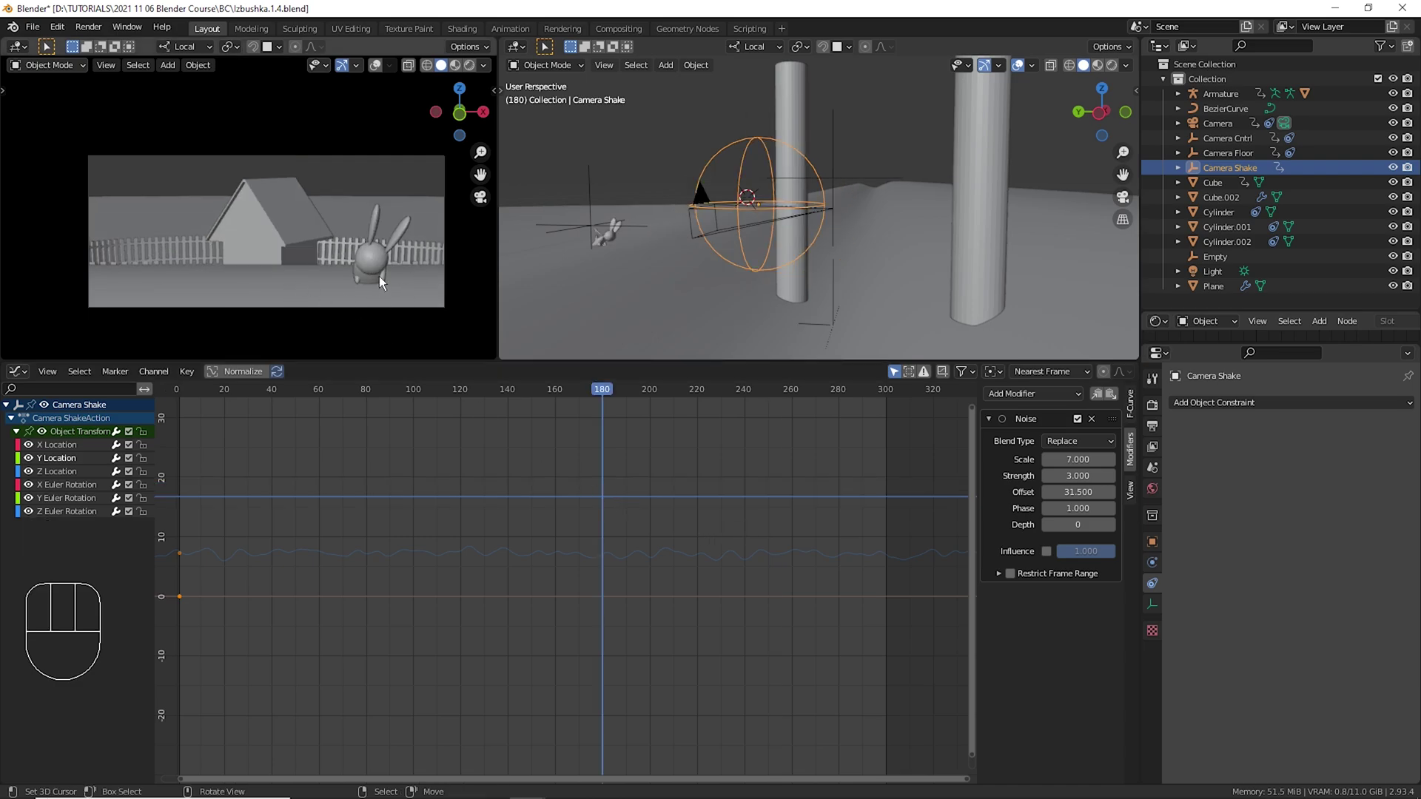
{"action": "key", "text": "space"}
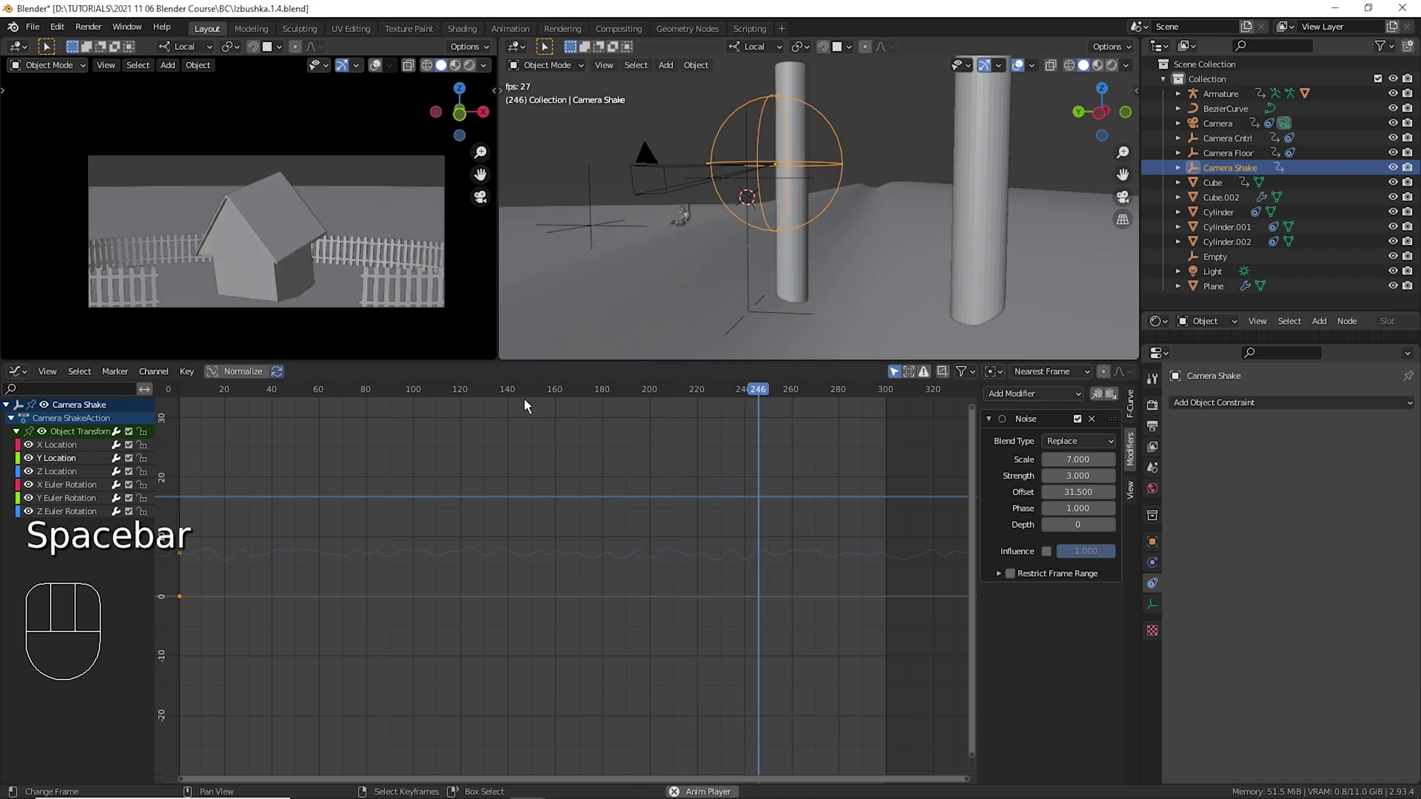
{"action": "key", "text": "space"}
{"action": "left_click_drag", "start_coordinate": [666, 469], "coordinate": [811, 473]}
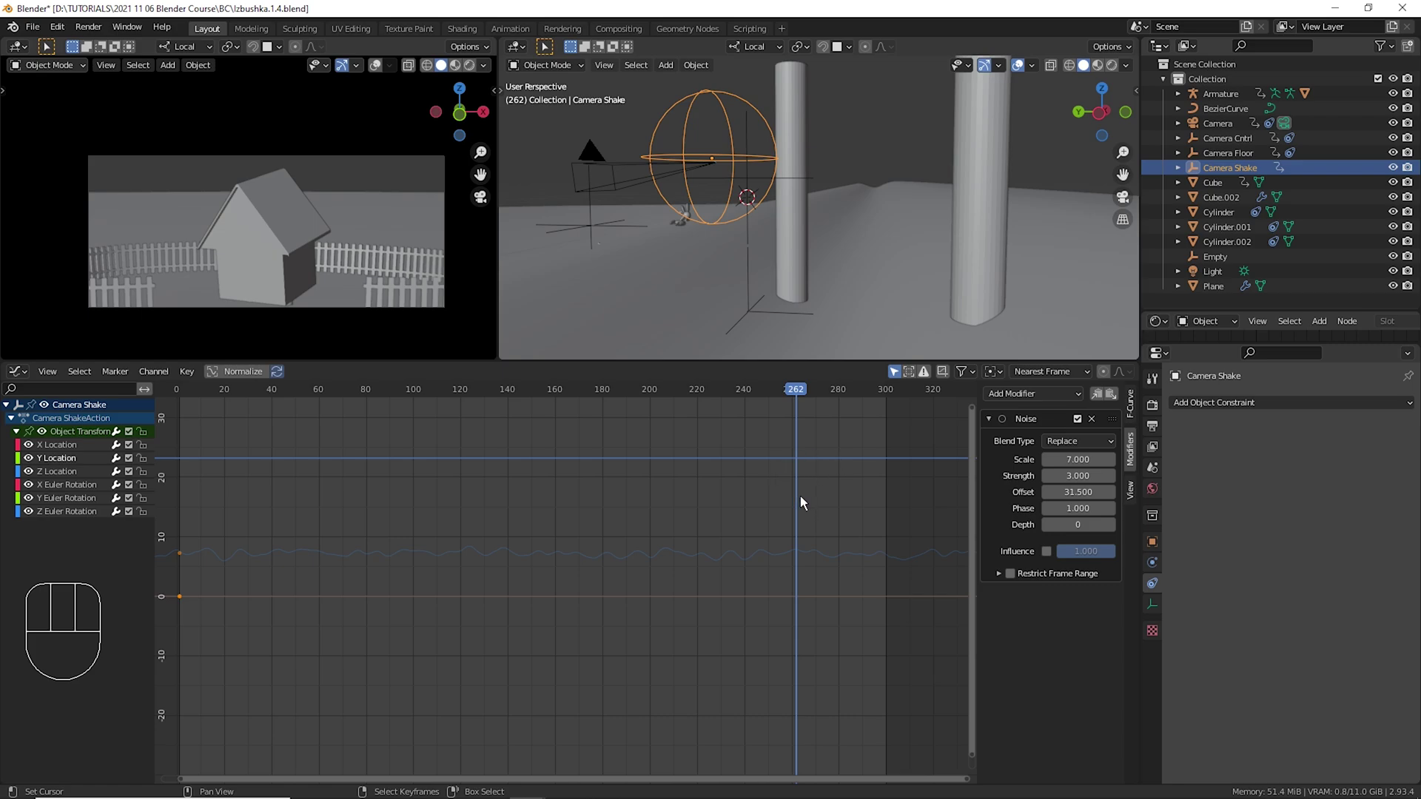
{"action": "left_click", "coordinate": [721, 494]}
{"action": "key", "text": "space"}
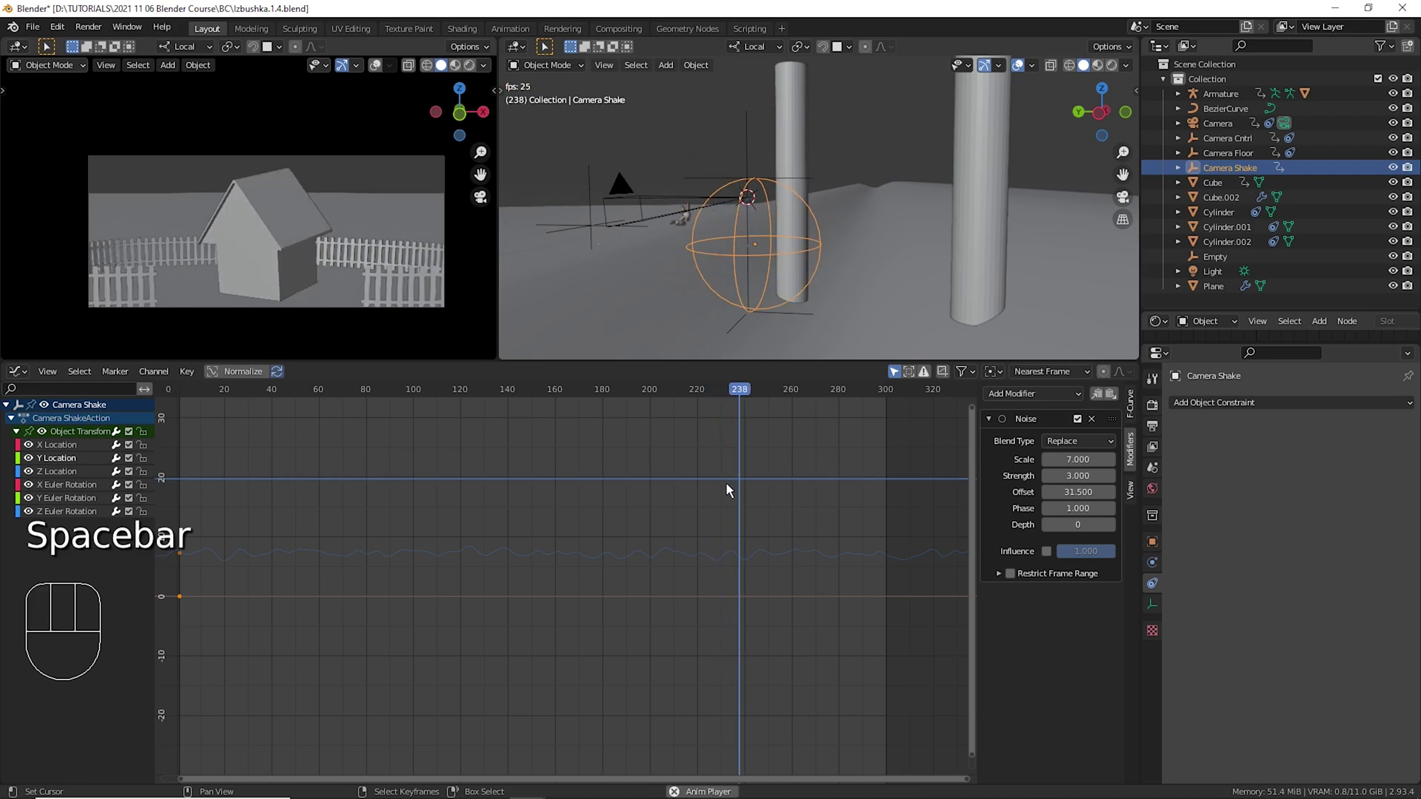
{"action": "key", "text": "space"}
After undoing a stray edit, set the curve's noise offset to 11, then pick the curve with no noise yet.
{"action": "left_click_drag", "start_coordinate": [775, 483], "coordinate": [759, 491]}
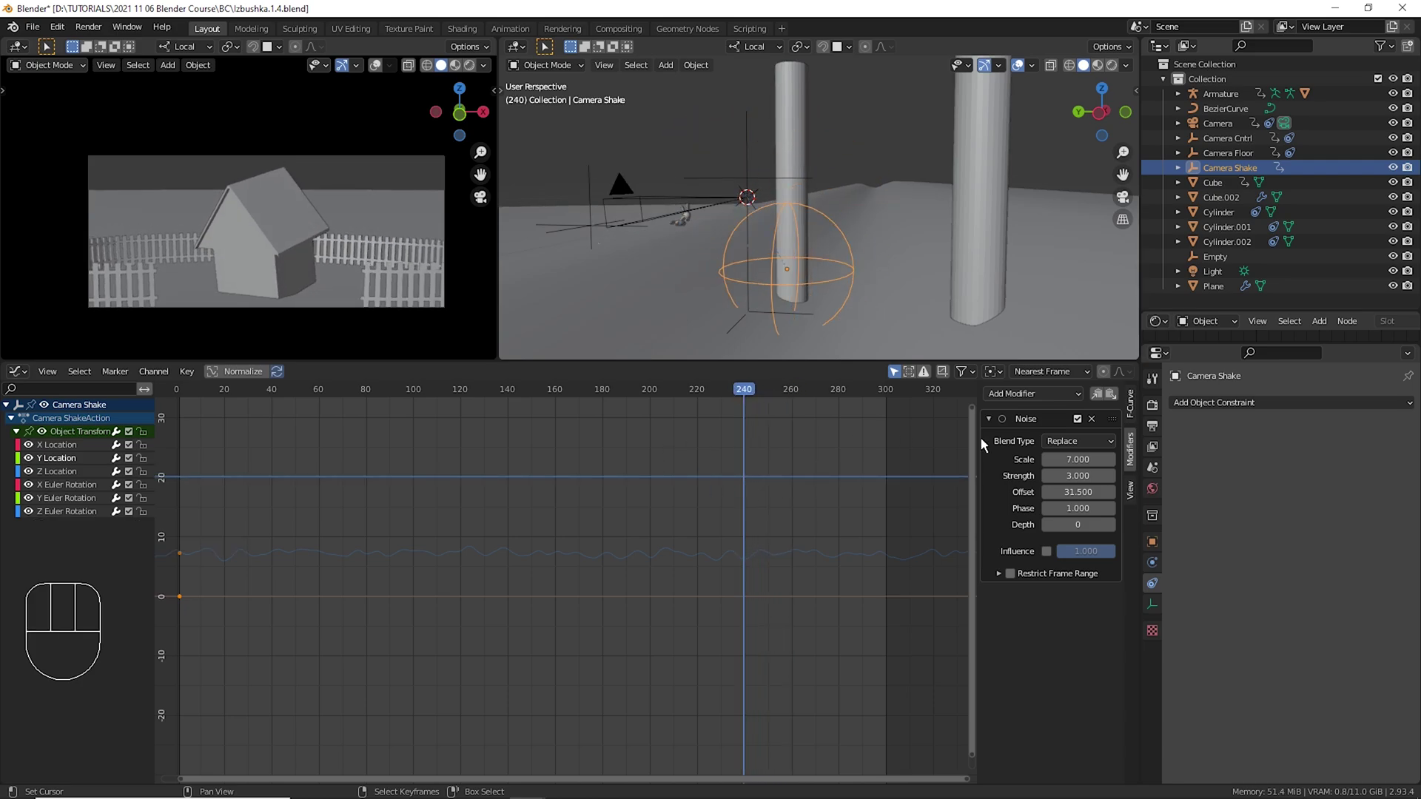
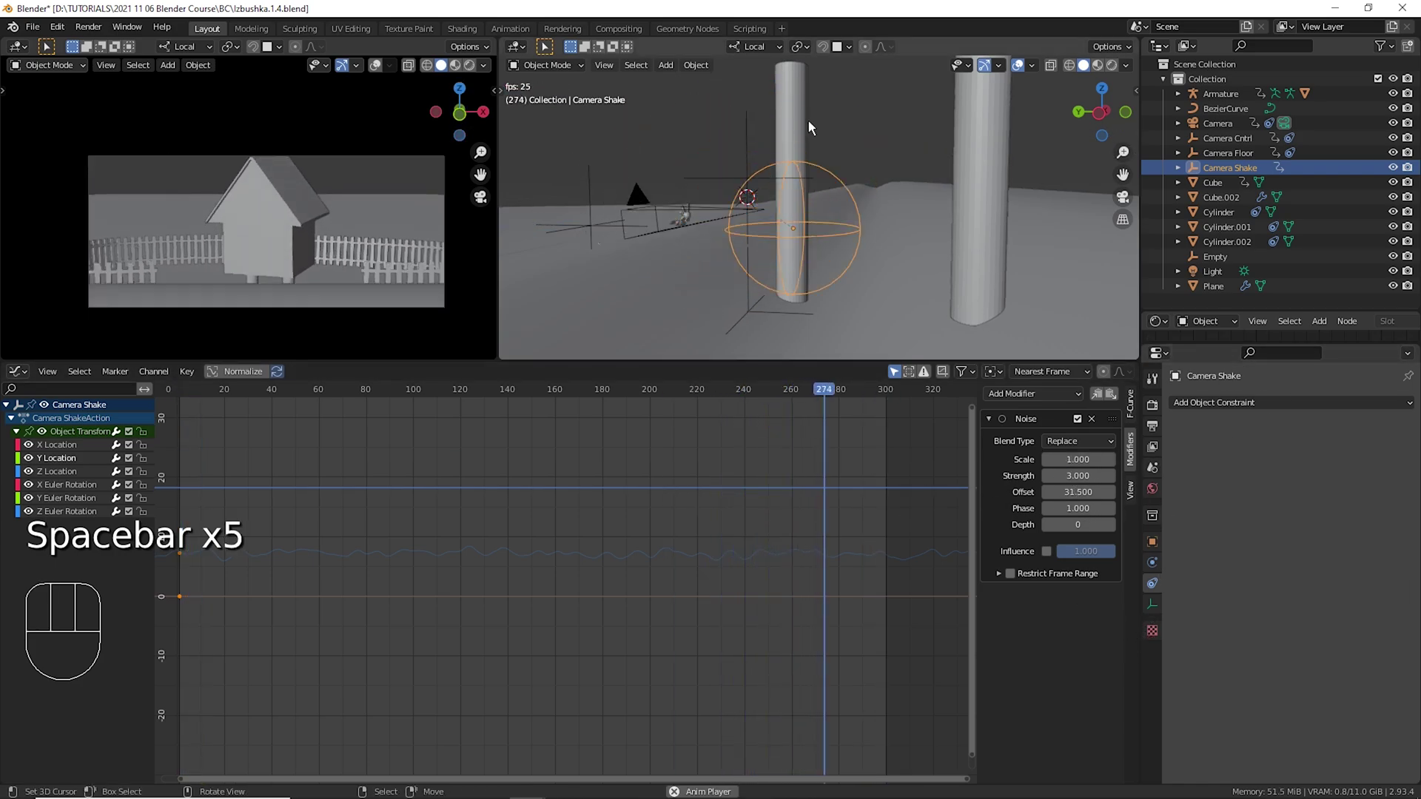
{"action": "key", "text": "space"}
{"action": "key", "text": "ctrl+z"}
{"action": "key", "text": "ctrl+z"}
{"action": "key", "text": "ctrl+z"}
{"action": "left_click", "coordinate": [721, 489]}
{"action": "key", "text": "space"}
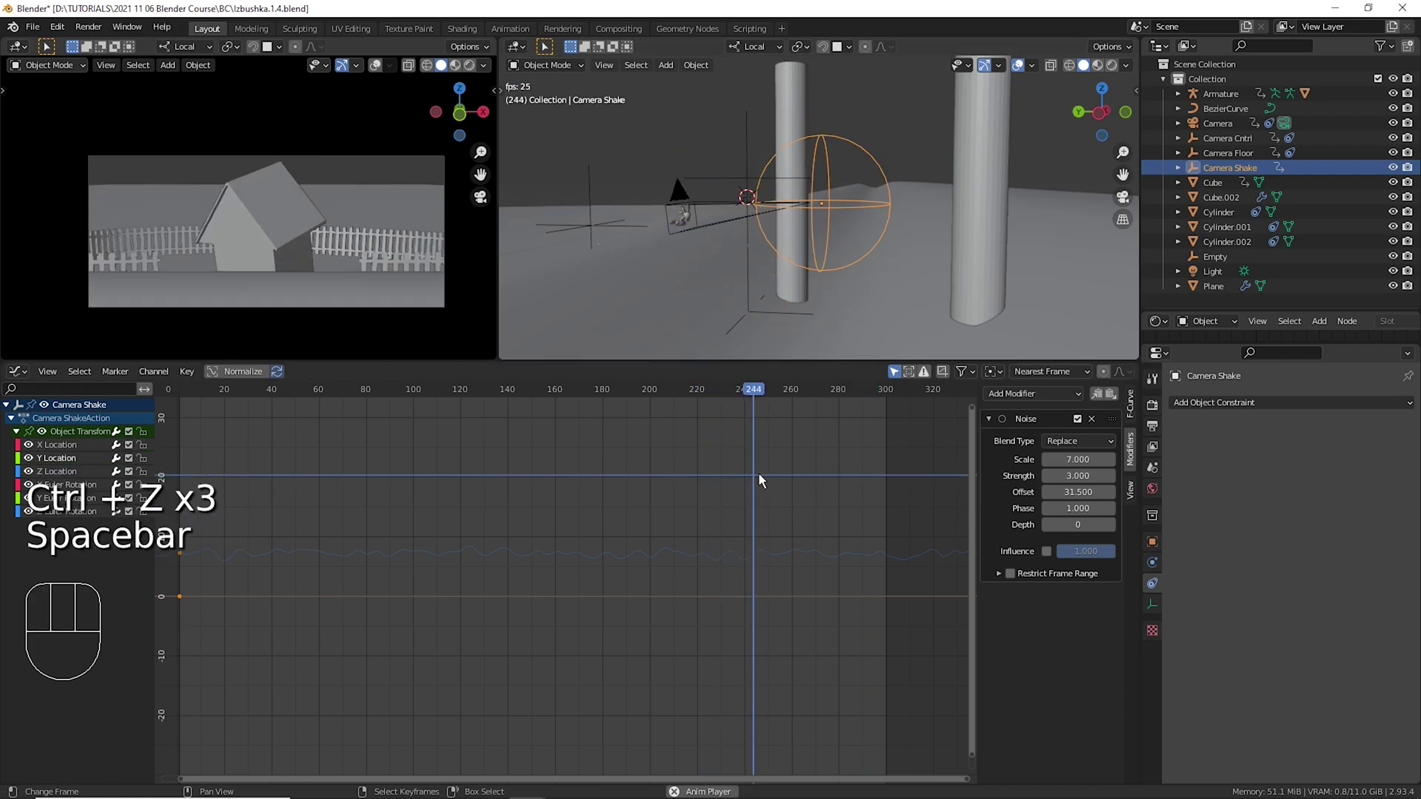
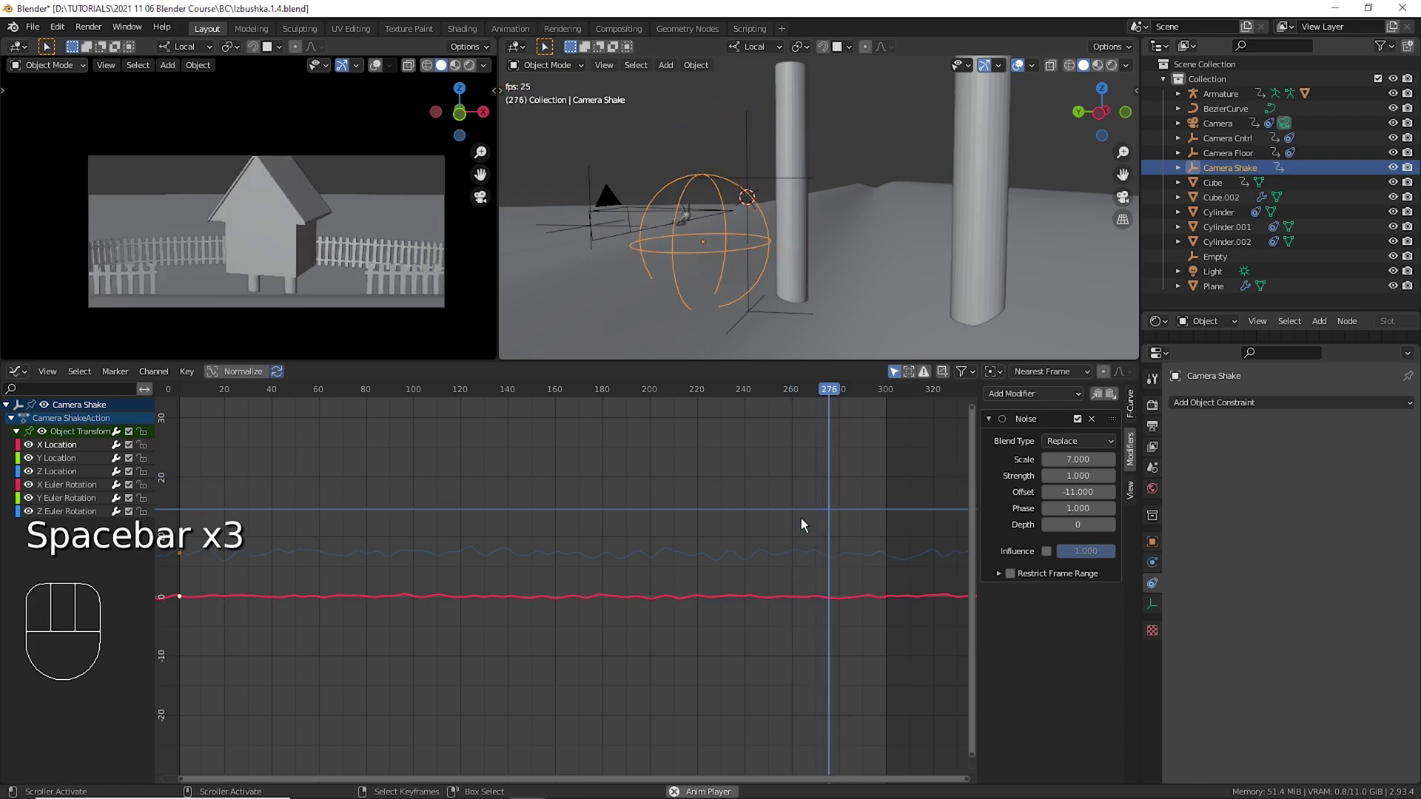
{"action": "key", "text": "space"}
{"action": "left_click_drag", "start_coordinate": [751, 513], "coordinate": [736, 510]}
{"action": "left_click", "coordinate": [91, 496]}
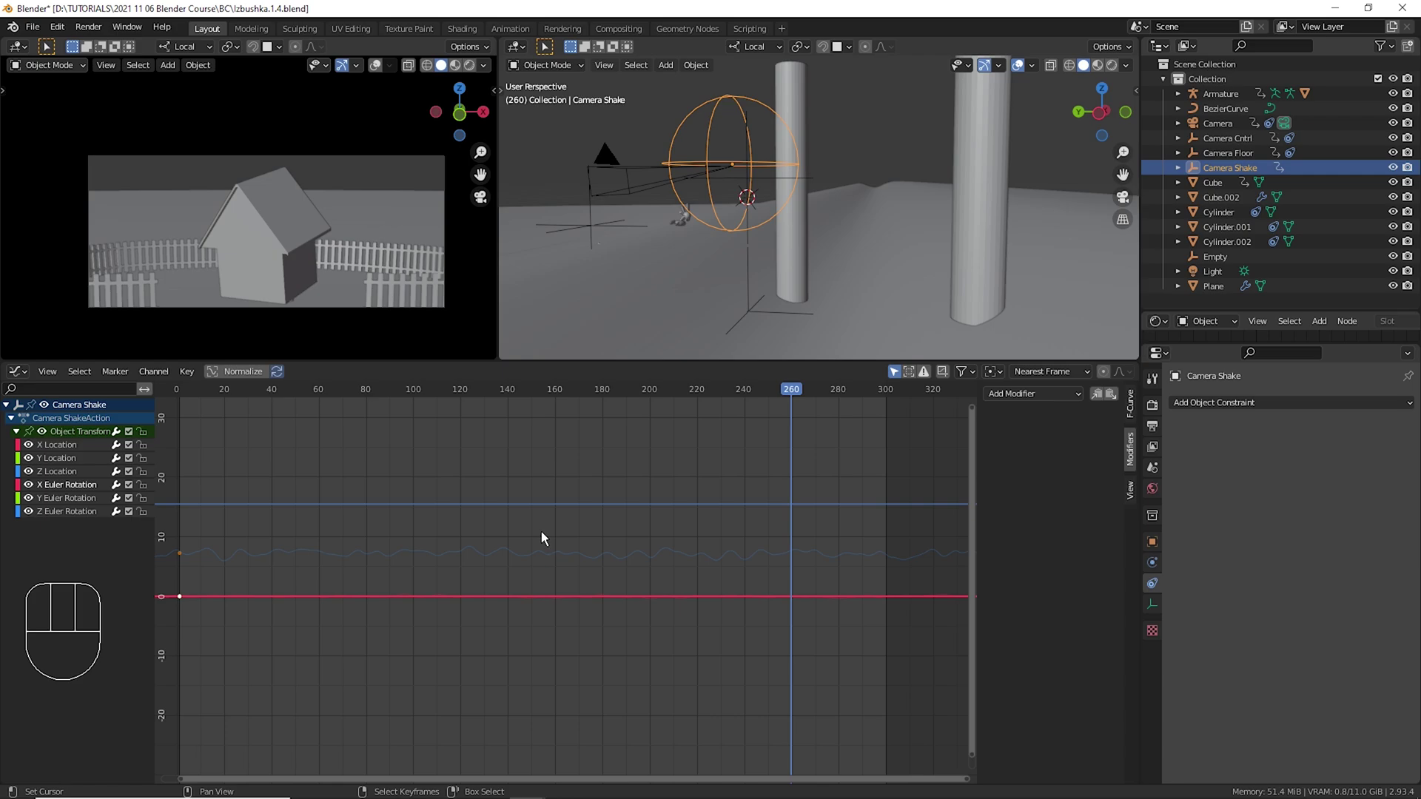
Paste the copied Noise modifier onto the red Camera Shake curve and play to preview it.
{"action": "left_click", "coordinate": [1125, 405]}
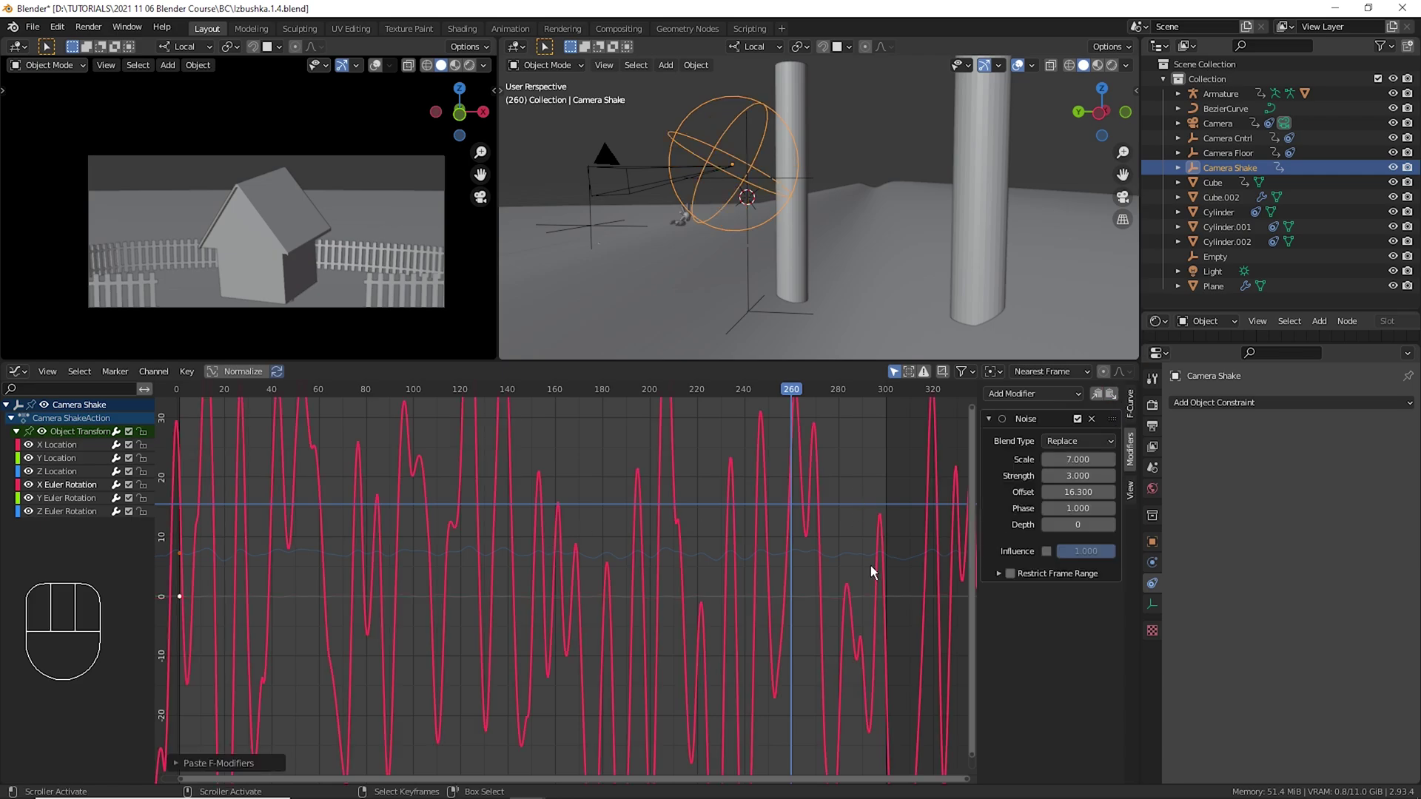
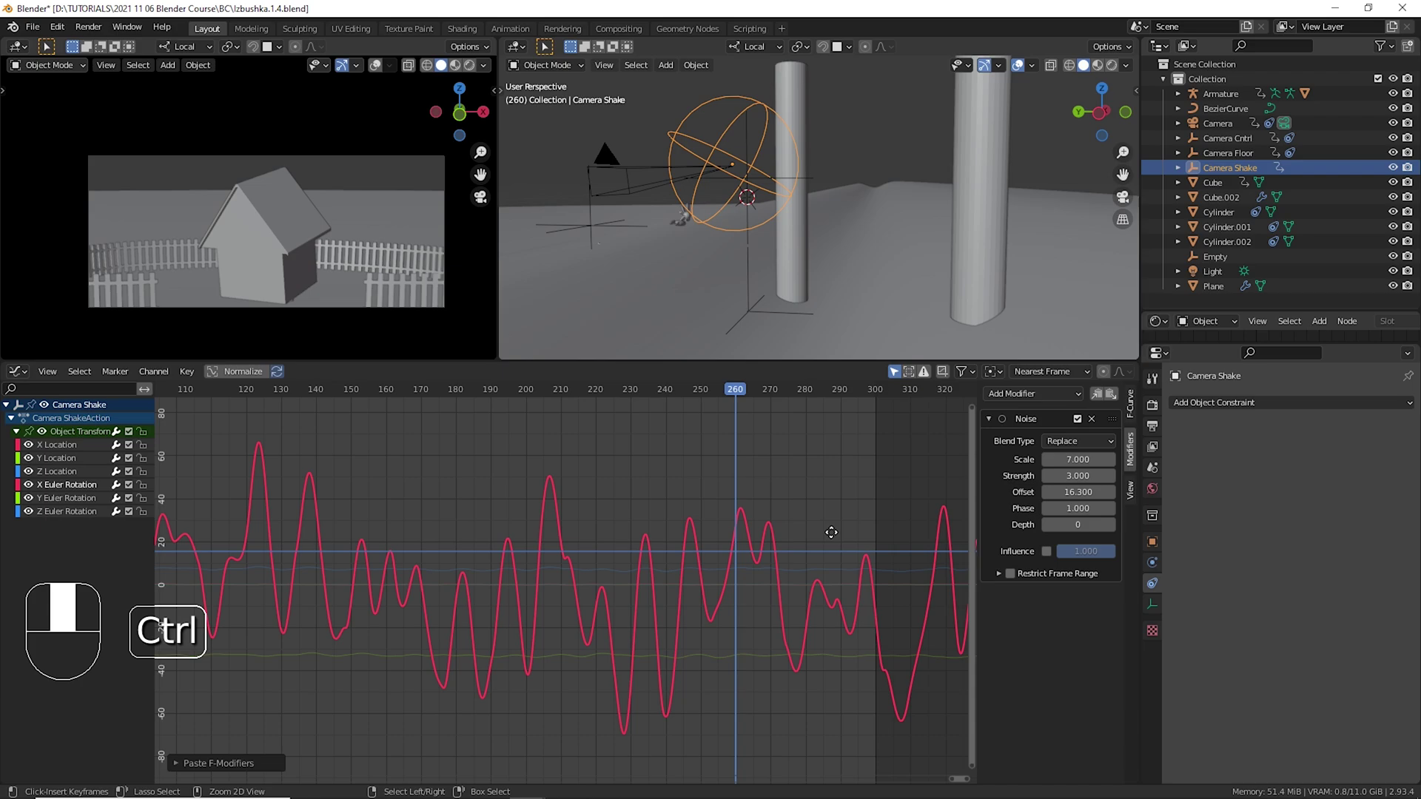
{"action": "left_click", "coordinate": [694, 513]}
{"action": "key", "text": "space"}
{"action": "key", "text": "space"}
{"action": "left_click", "coordinate": [534, 488]}
{"action": "key", "text": "space"}
{"action": "key", "text": "space"}
Select the Camera in the viewport to give it a Copy Rotation Shake constraint on Camera Shake.
{"action": "right_click", "coordinate": [606, 178]}
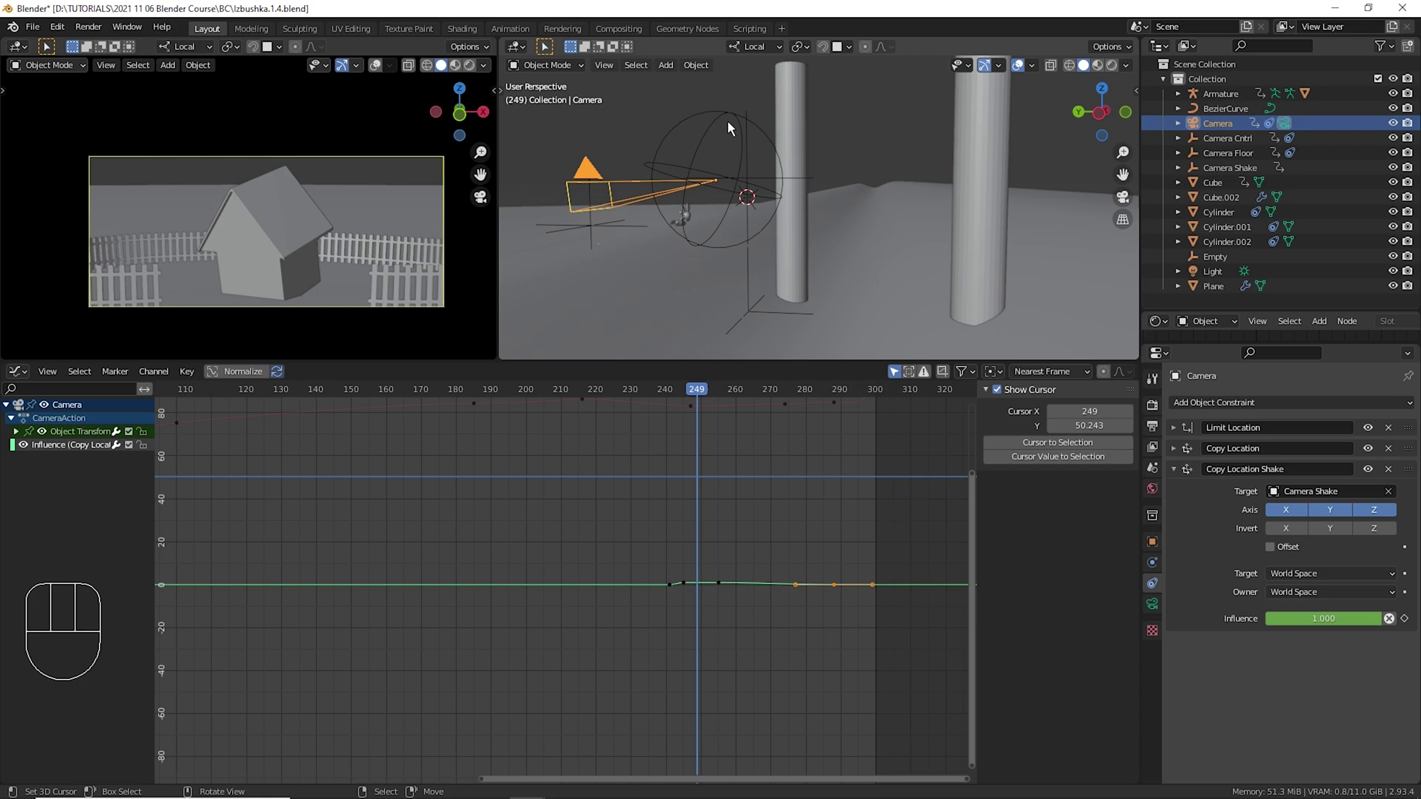
{"action": "right_click", "coordinate": [735, 129]}
{"action": "right_click", "coordinate": [590, 177]}
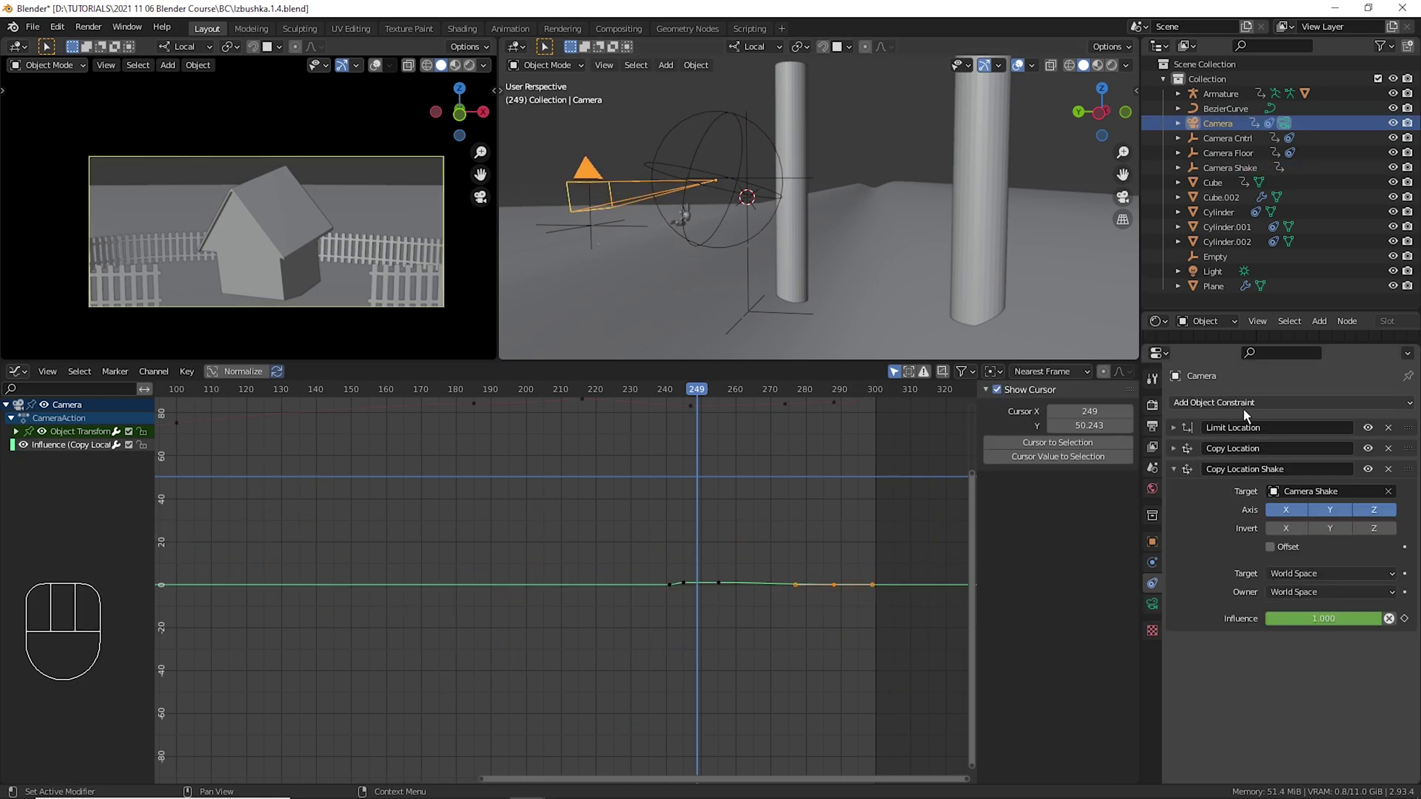
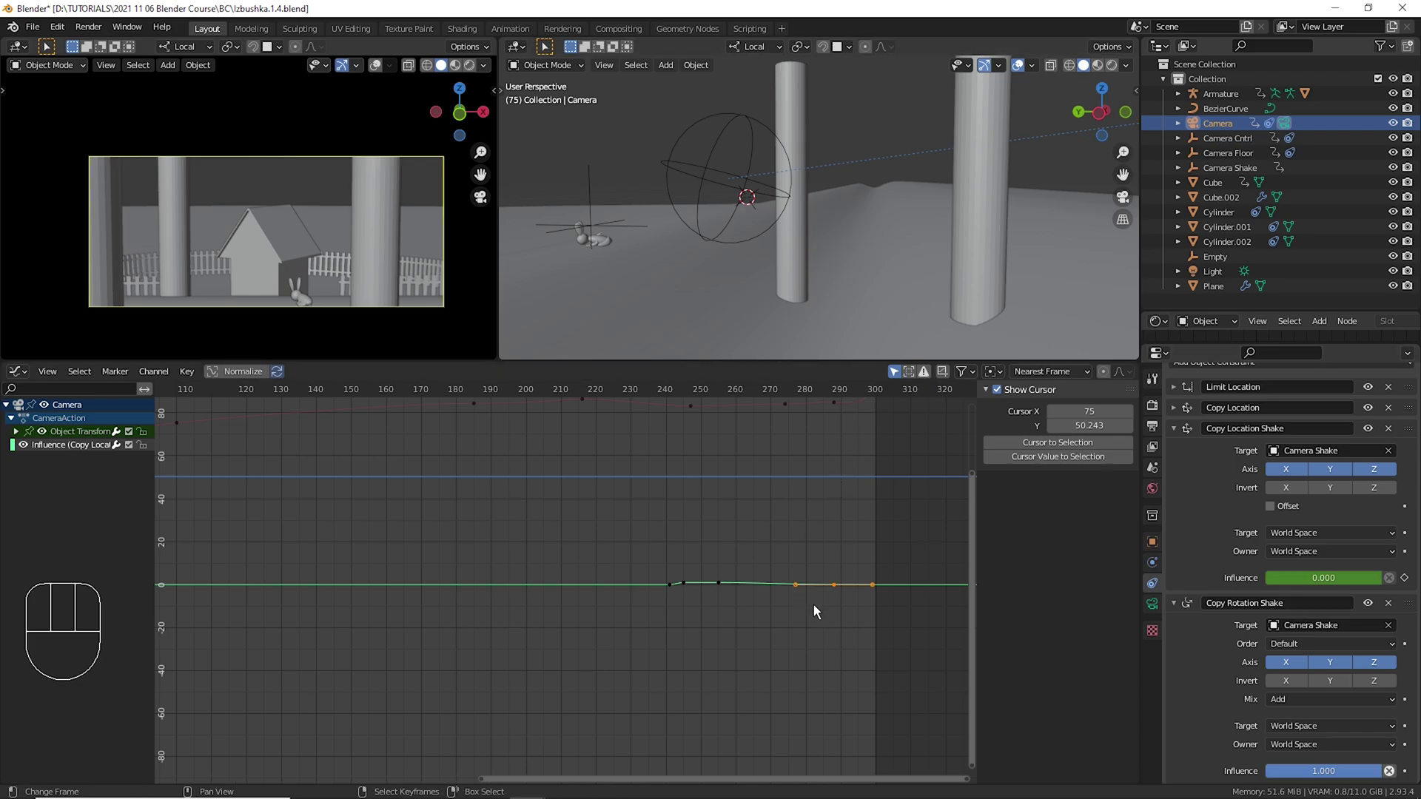
Copy the Copy Location Shake influence keyframes and paste them onto the keyed Copy Rotation Shake influence.
{"action": "left_click", "coordinate": [684, 561]}
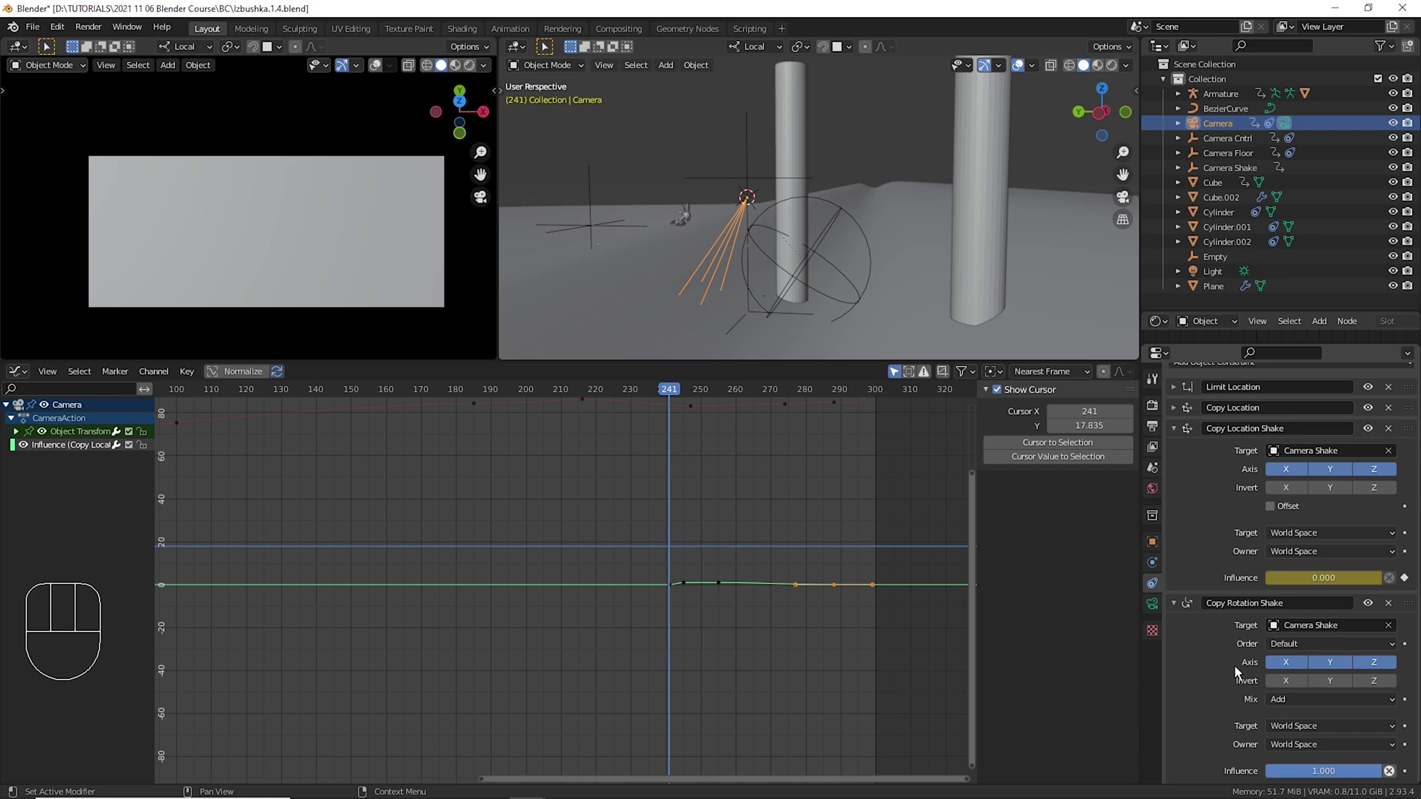
{"action": "left_click_drag", "start_coordinate": [1332, 784], "coordinate": [1268, 586]}
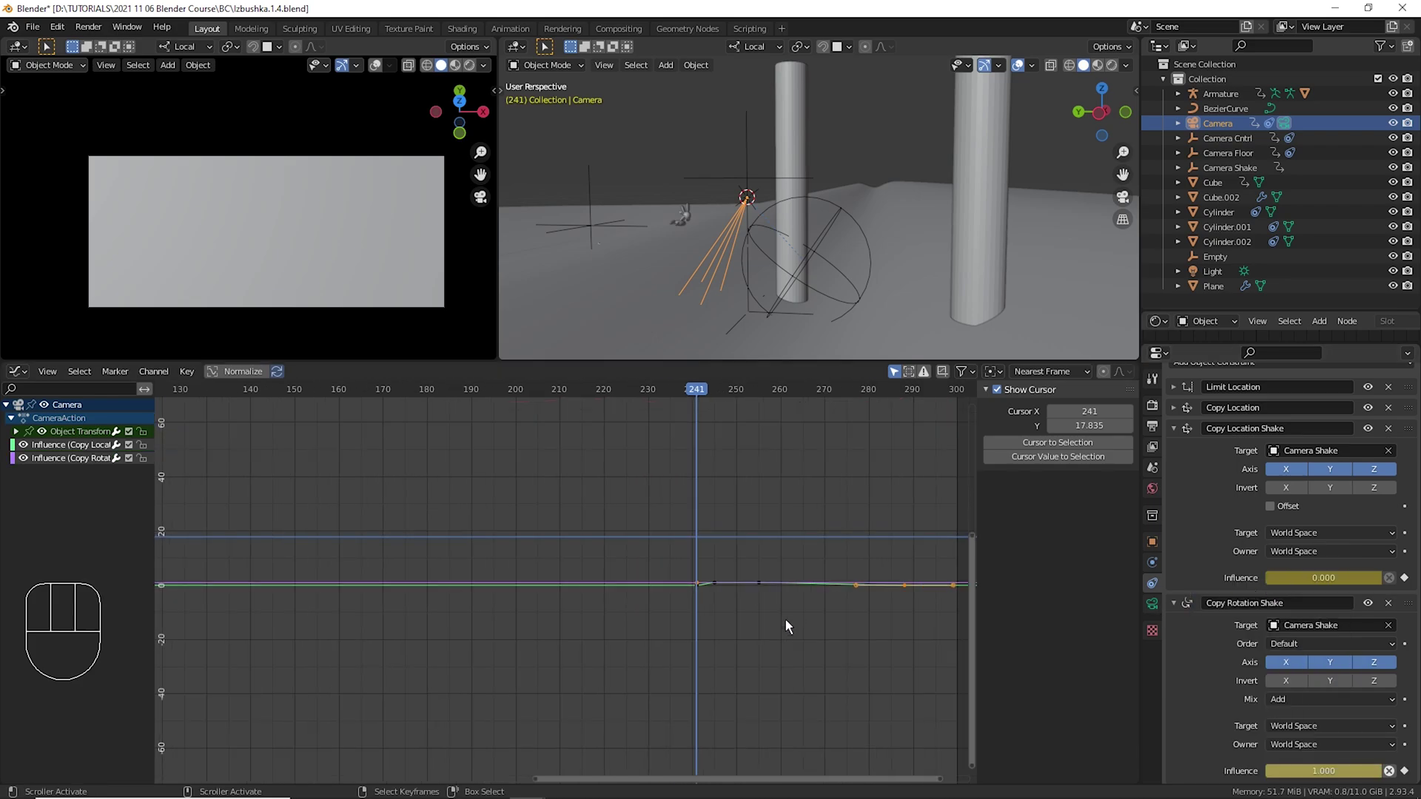
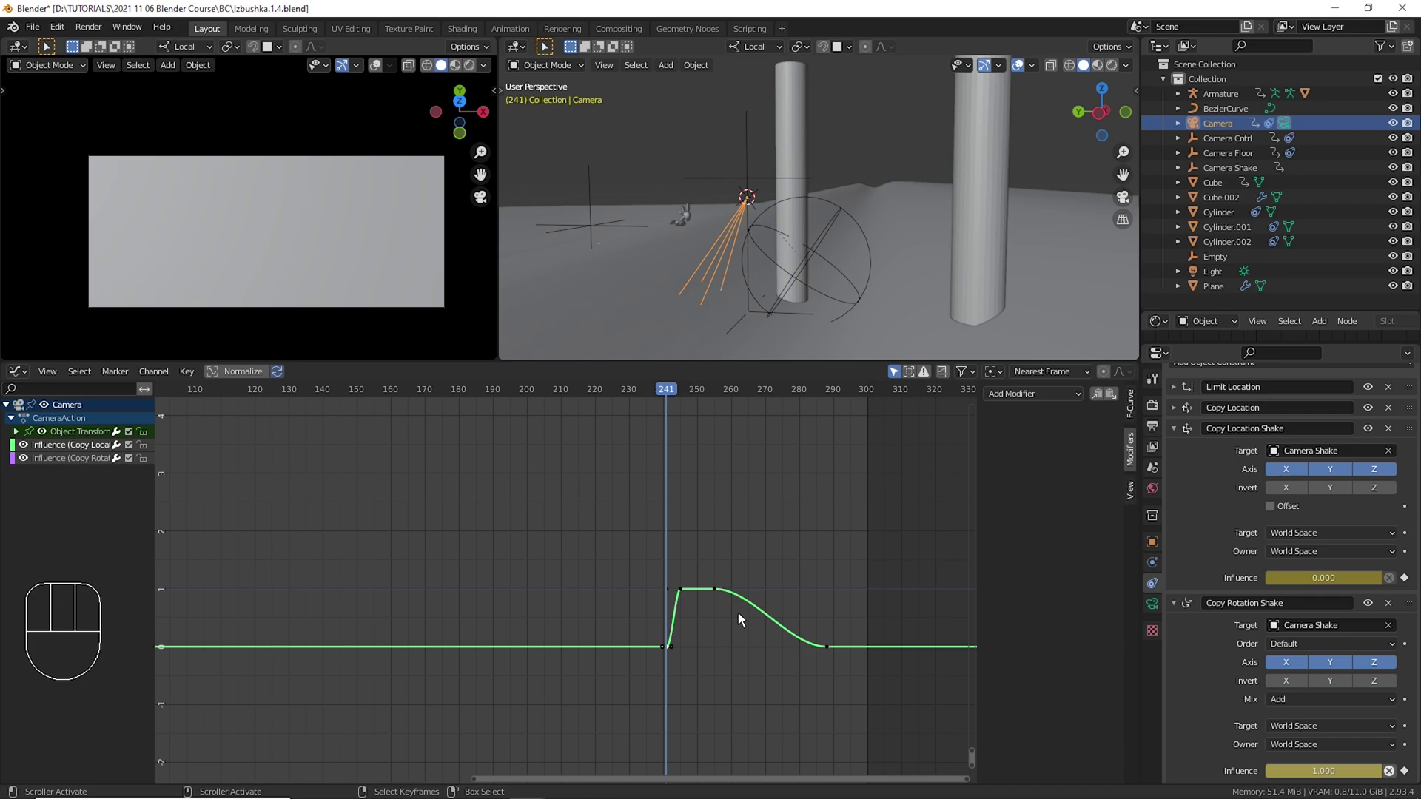
{"action": "key", "text": "l"}
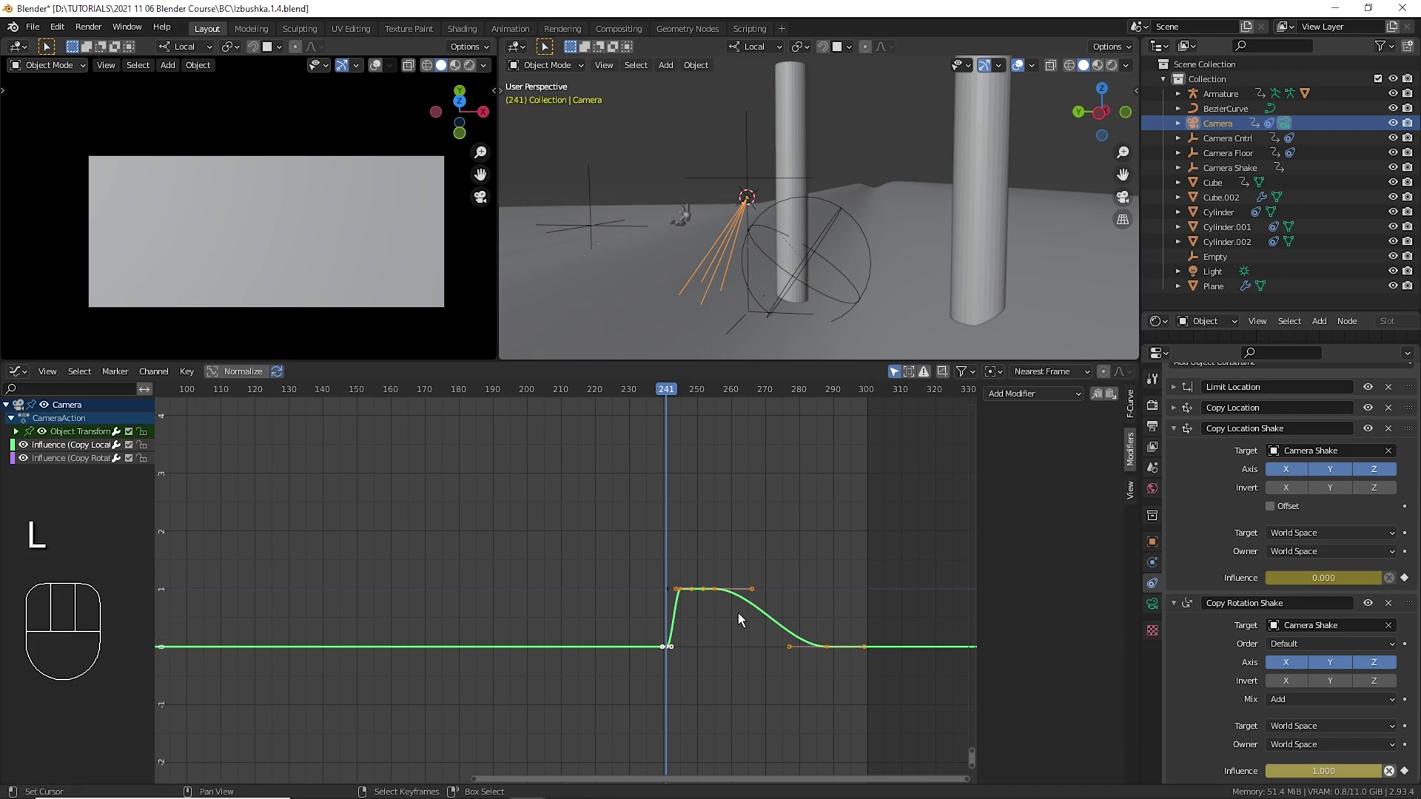
{"action": "key", "text": "ctrl+c"}
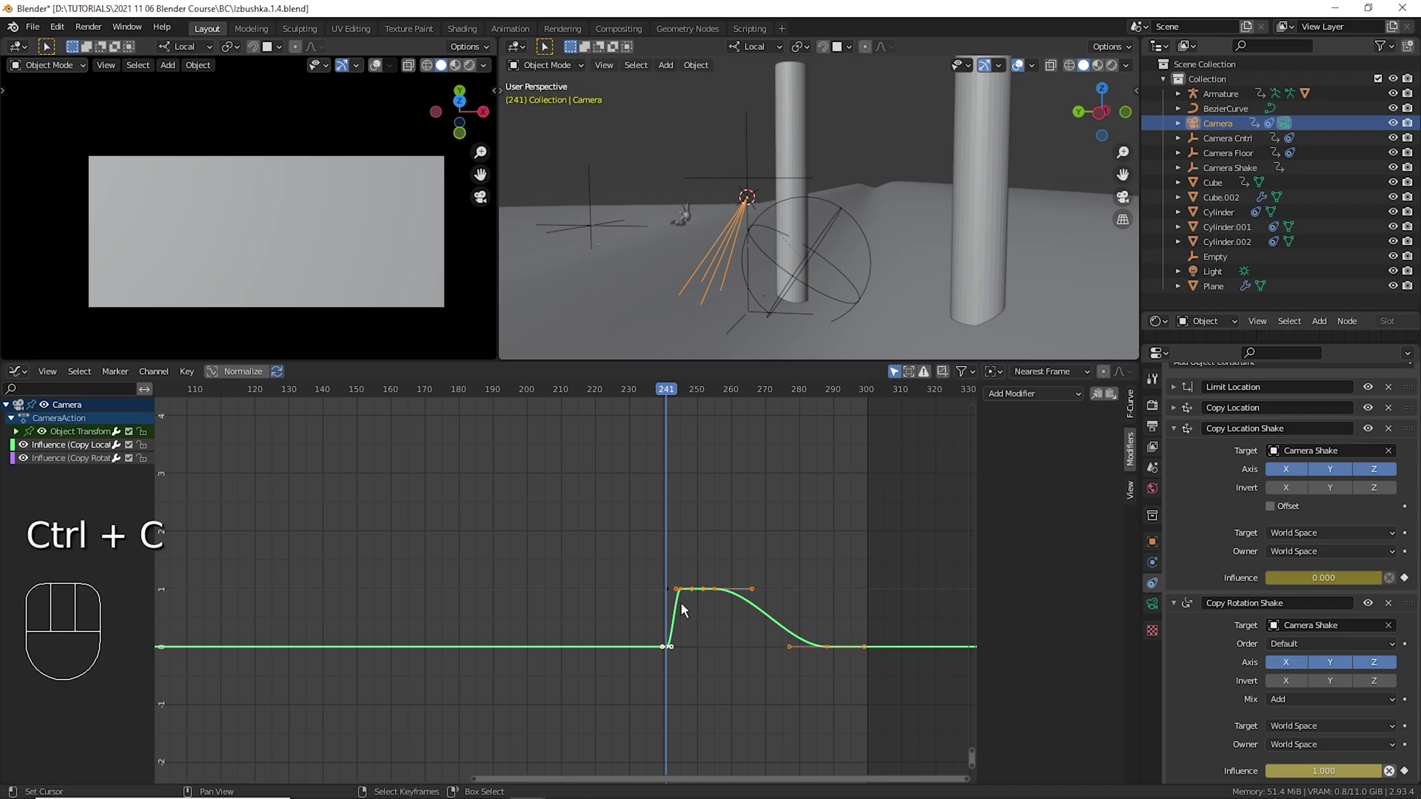
{"action": "right_click", "coordinate": [678, 602]}
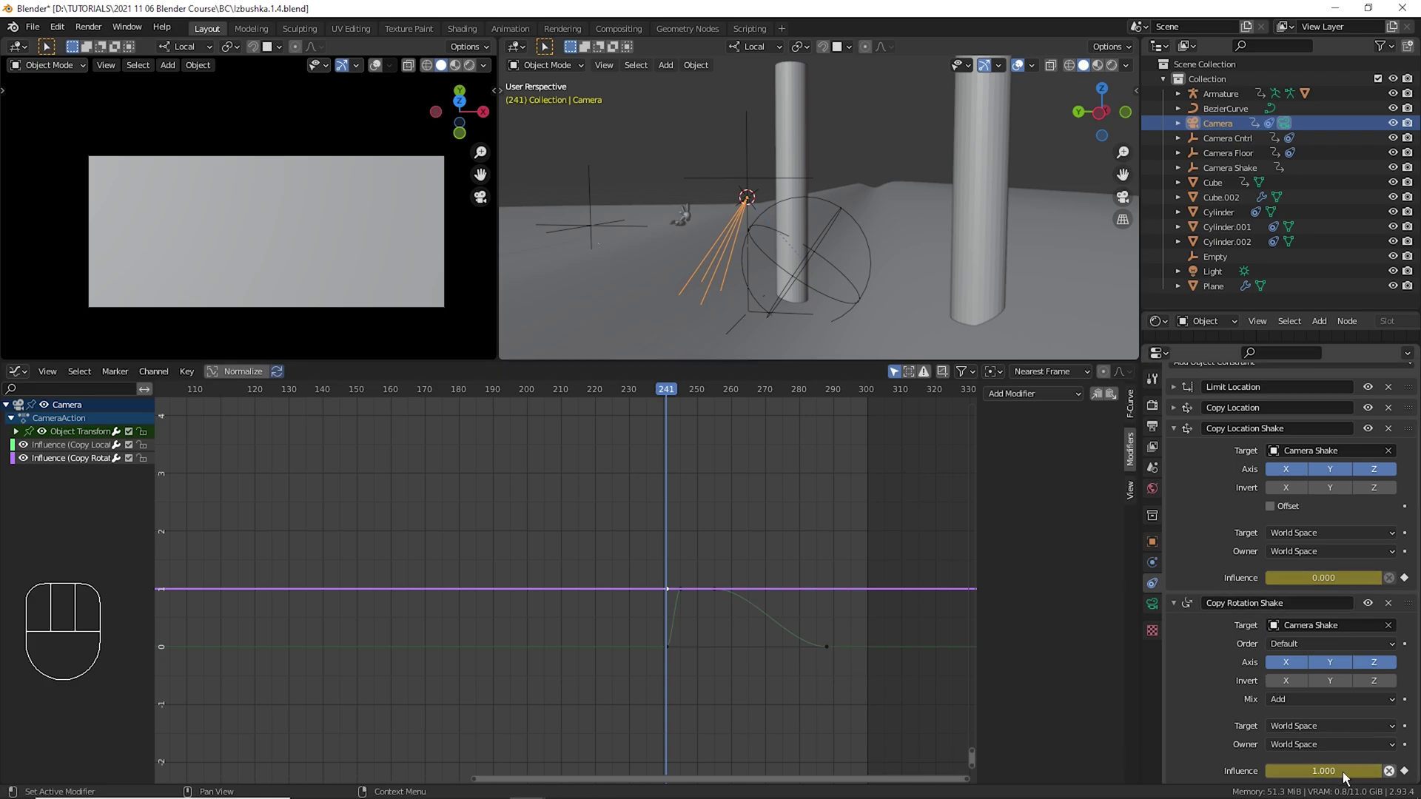
{"action": "key", "text": "ctrl+v"}
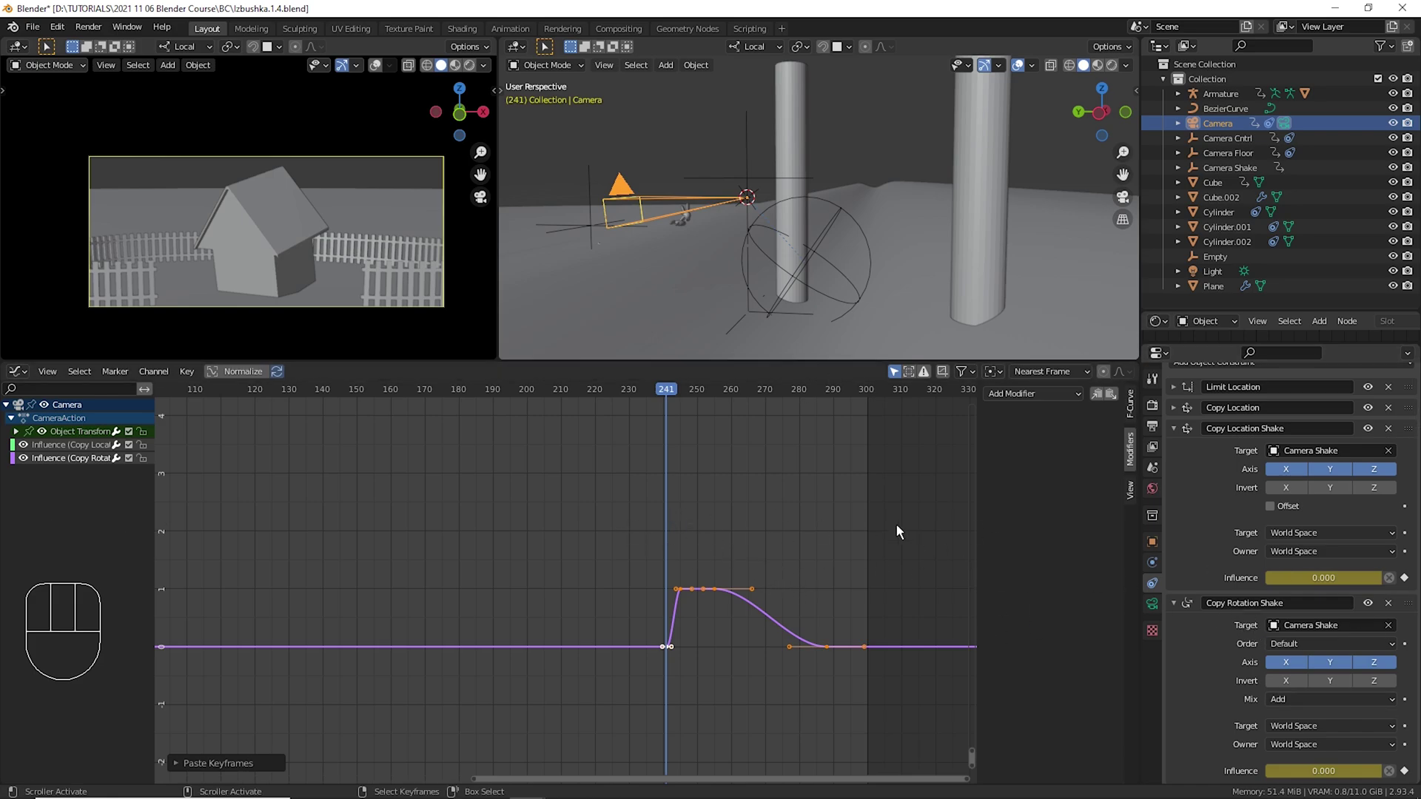
{"action": "left_click_drag", "start_coordinate": [679, 482], "coordinate": [712, 519]}
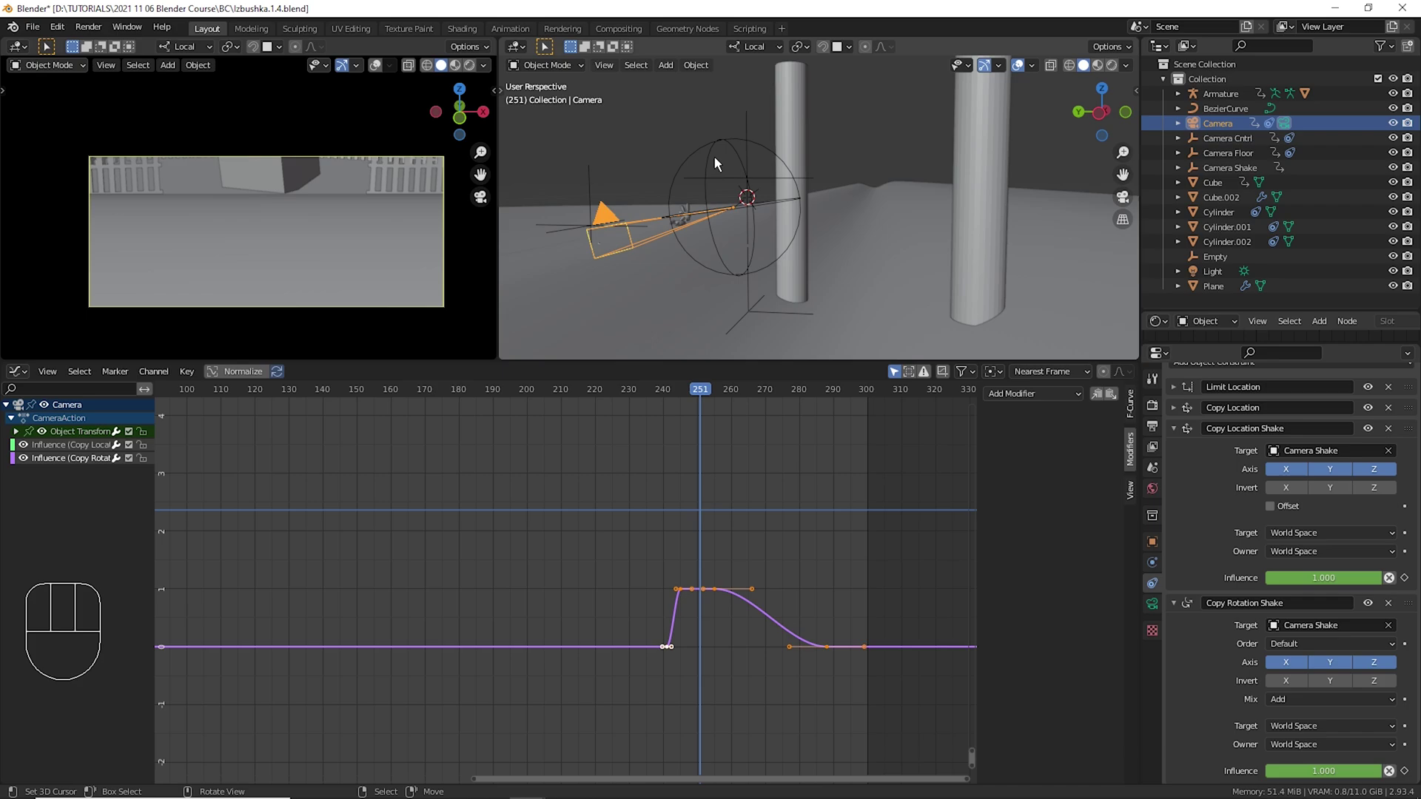
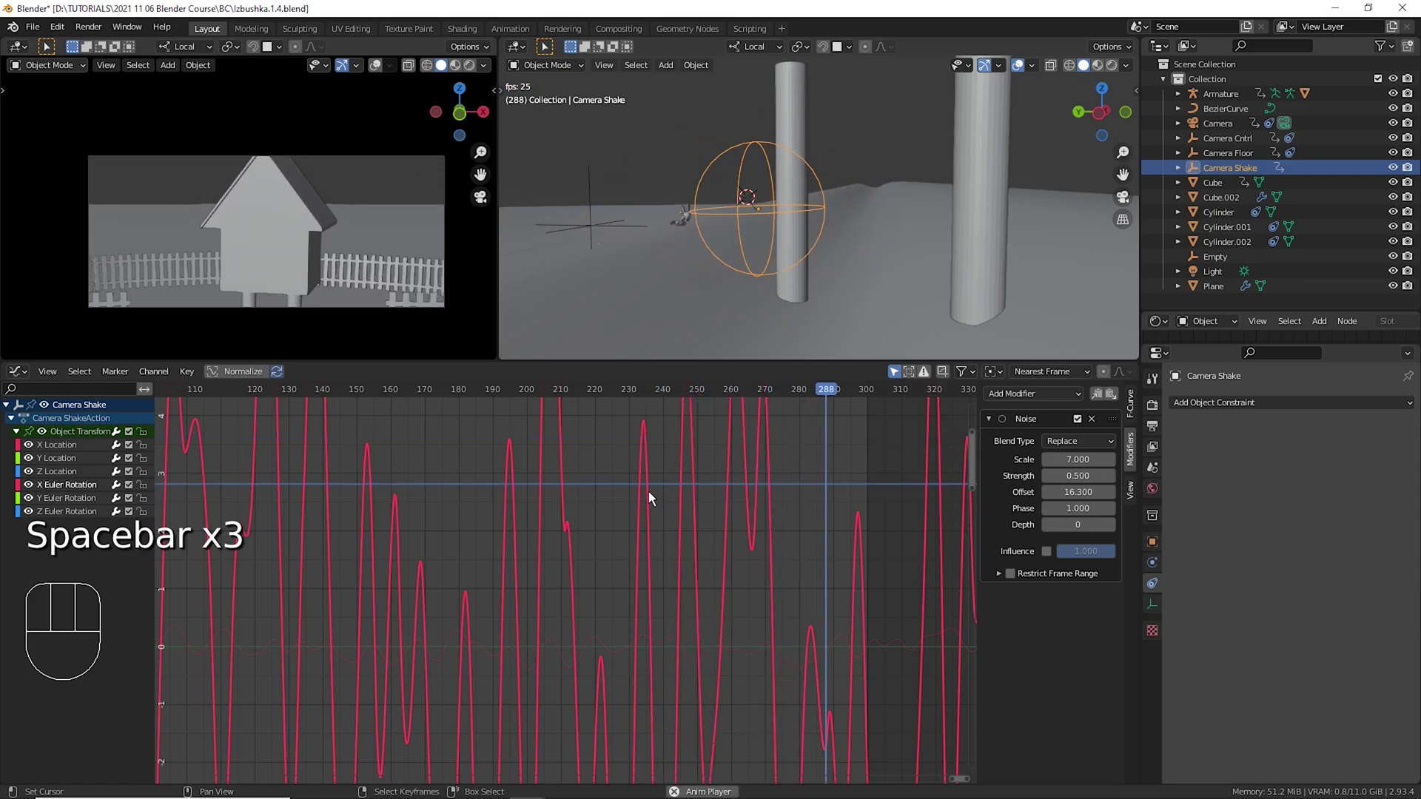
{"action": "key", "text": "space"}
{"action": "left_click", "coordinate": [532, 496]}
{"action": "key", "text": "space"}
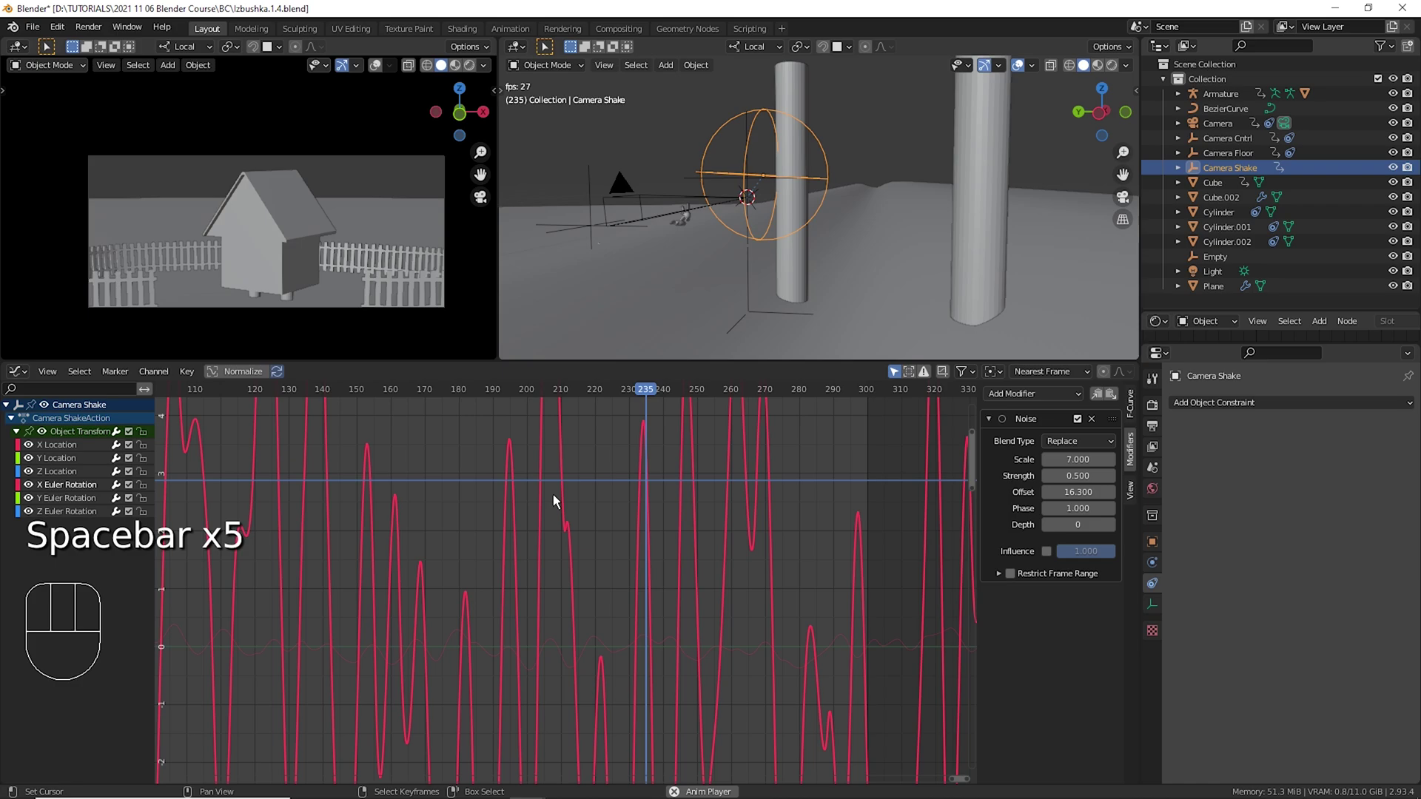
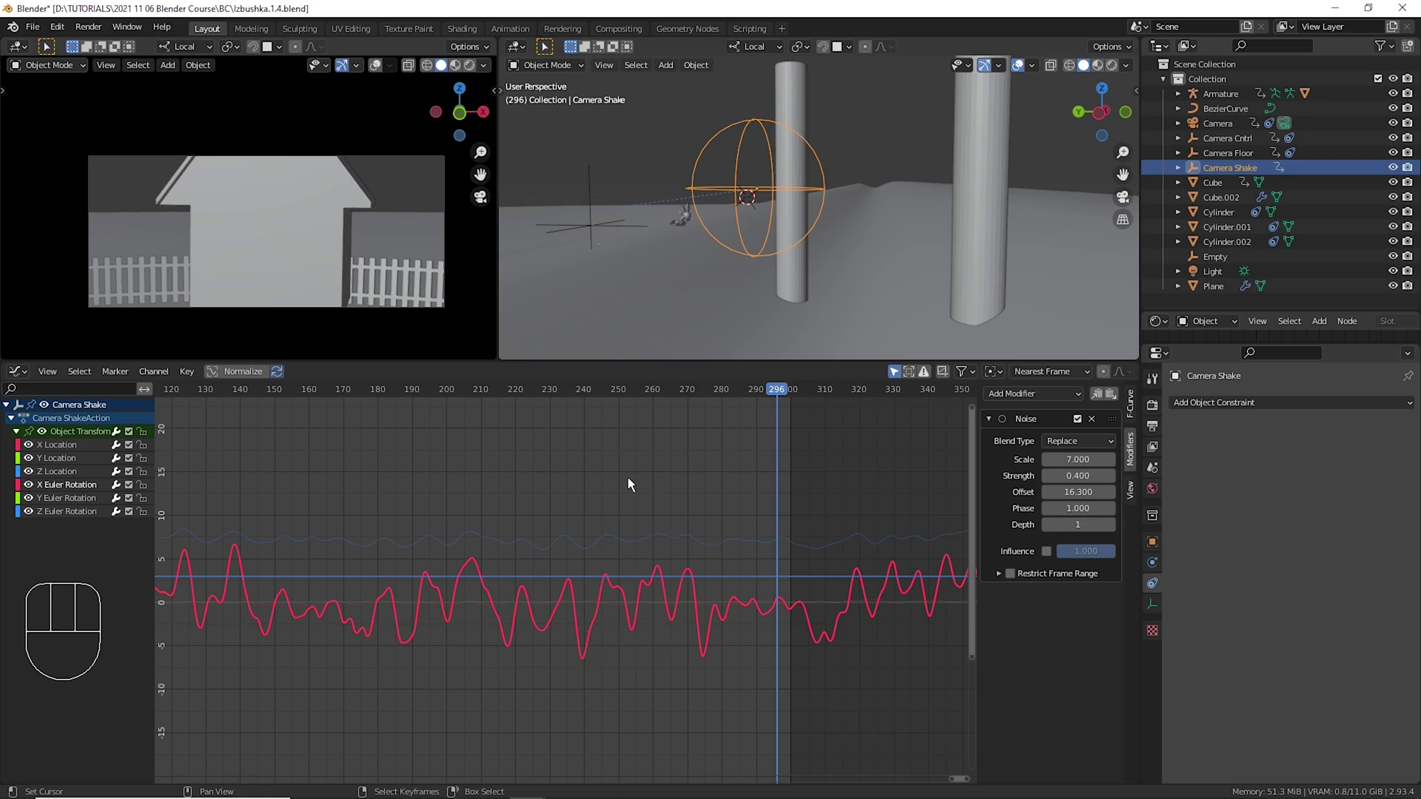
{"action": "left_click", "coordinate": [582, 491]}
{"action": "key", "text": "space"}
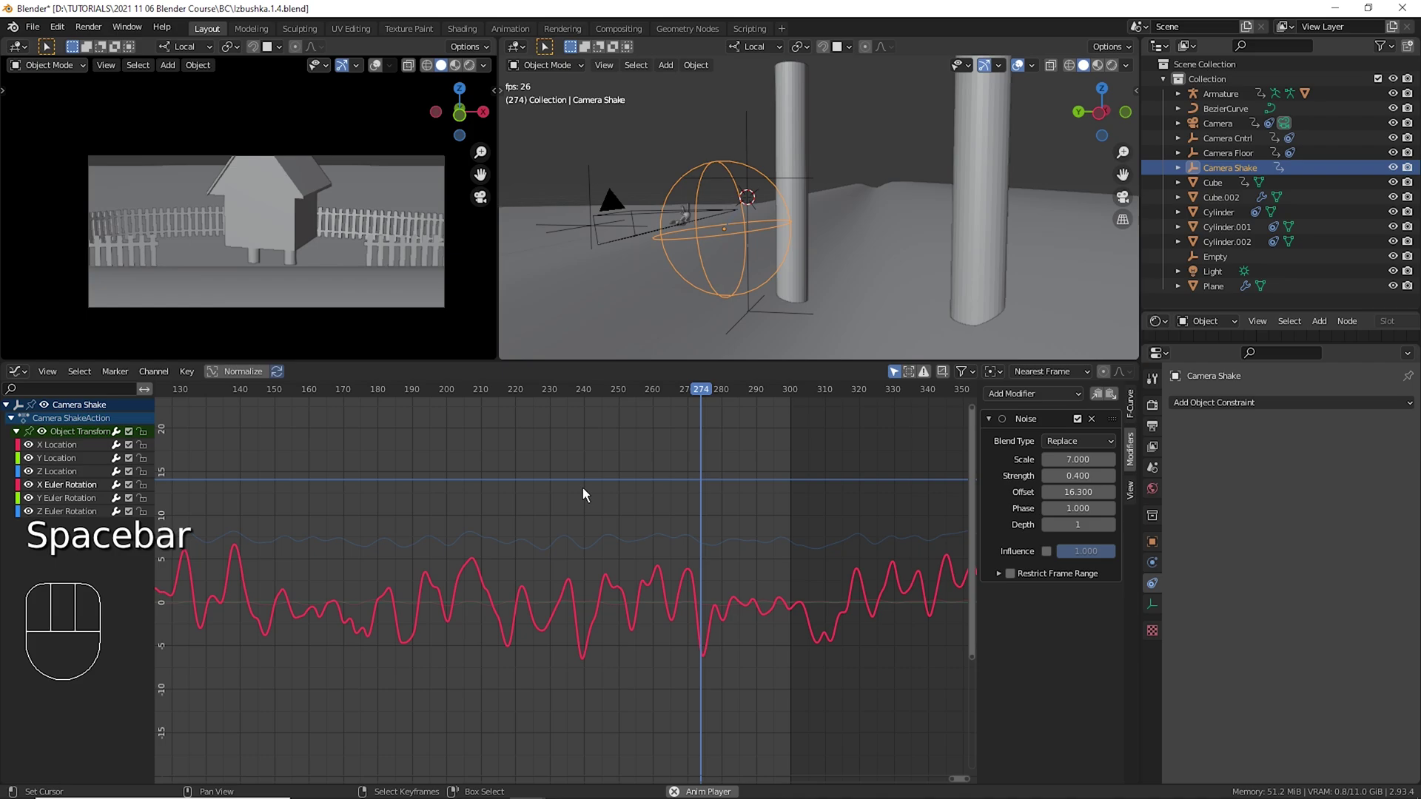
{"action": "key", "text": "space"}
{"action": "left_click", "coordinate": [589, 501]}
{"action": "key", "text": "space"}
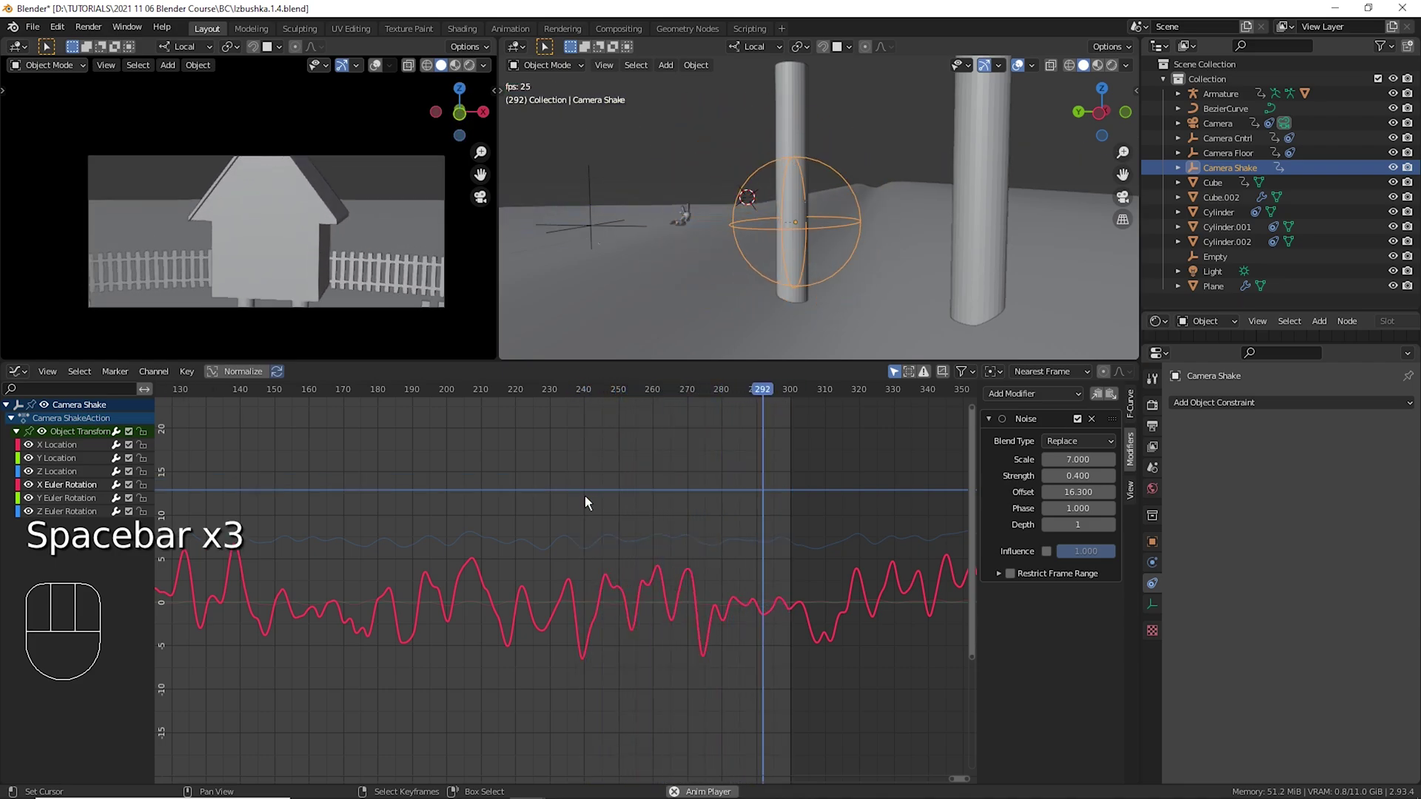
{"action": "key", "text": "space"}
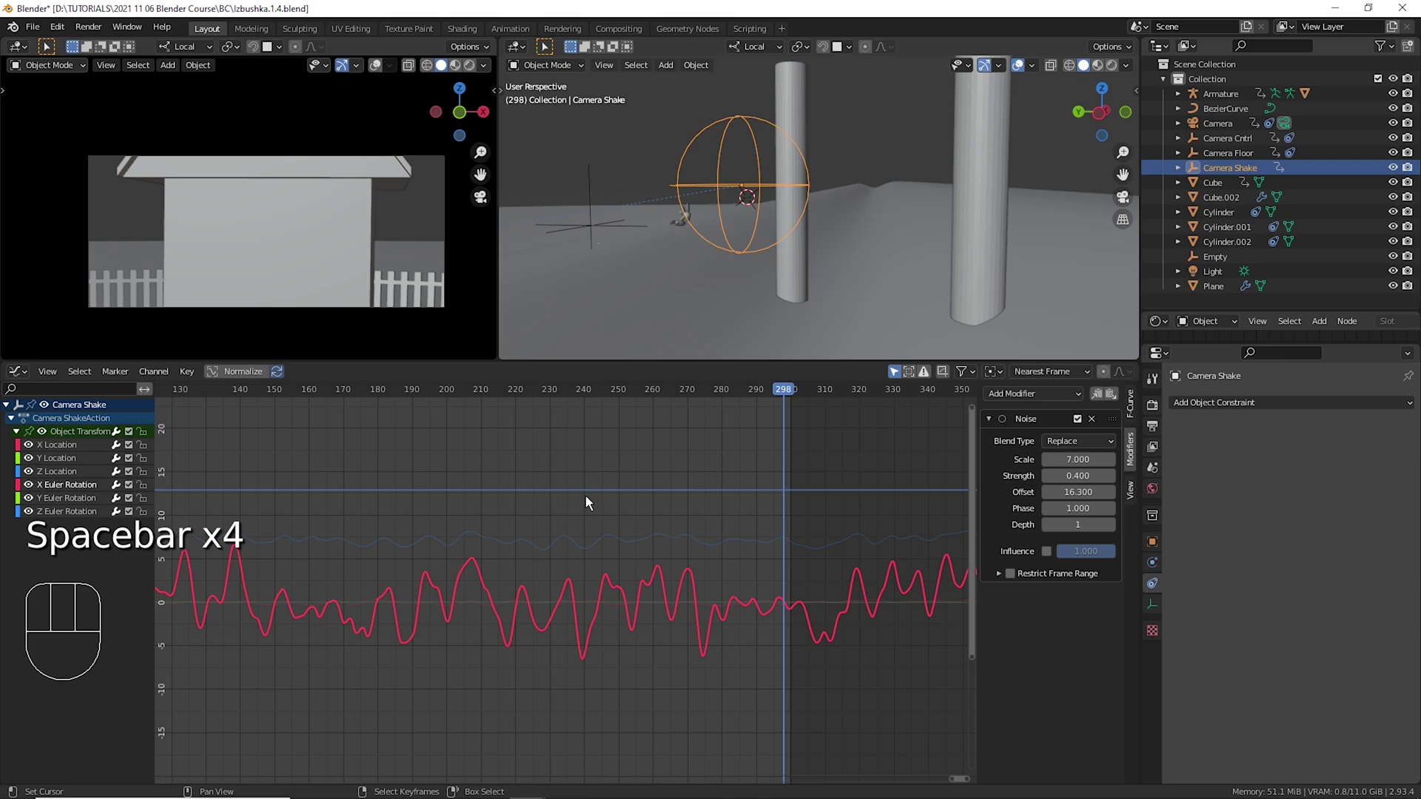
{"action": "left_click", "coordinate": [548, 518]}
{"action": "key", "text": "space"}
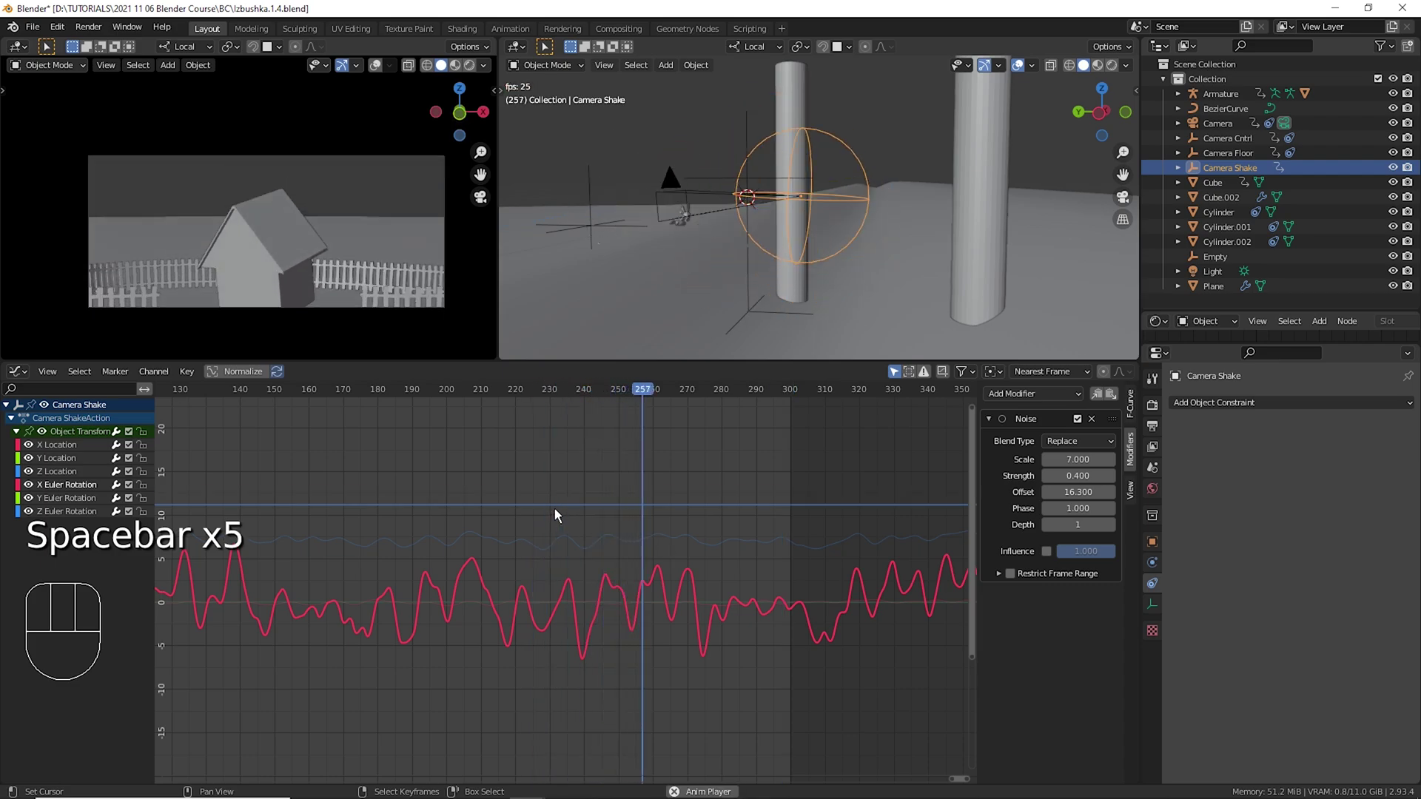
{"action": "key", "text": "space"}
{"action": "left_click_drag", "start_coordinate": [690, 532], "coordinate": [617, 536]}
{"action": "key", "text": "space"}
{"action": "key", "text": "space"}
{"action": "left_click_drag", "start_coordinate": [623, 534], "coordinate": [495, 552]}
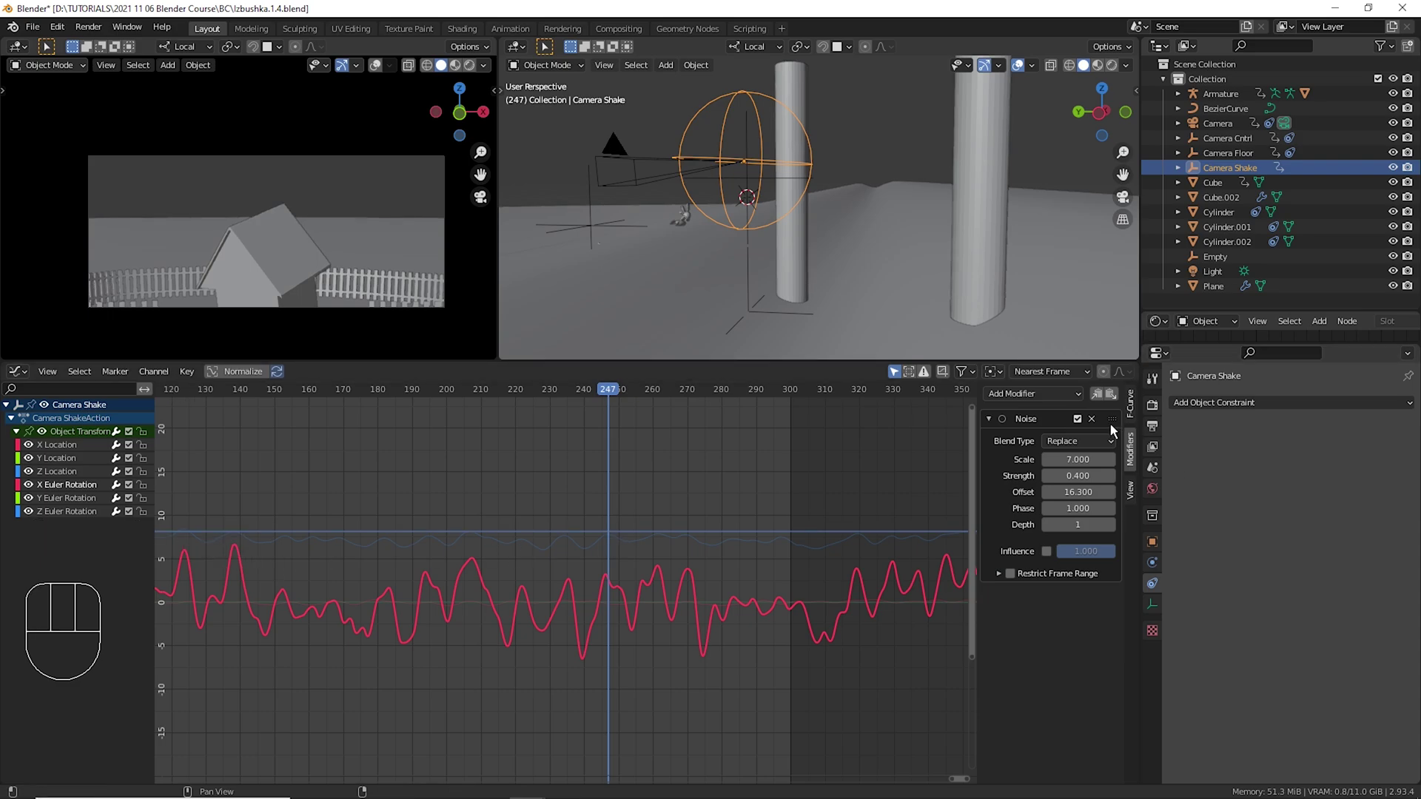
Paste noise onto the green curve with offset 29.1, strength 0.38, depth 0, scale 20.7, previewing as you go.
{"action": "left_click", "coordinate": [1107, 409]}
{"action": "left_click", "coordinate": [88, 505]}
{"action": "left_click", "coordinate": [1125, 406]}
{"action": "left_click", "coordinate": [532, 474]}
{"action": "key", "text": "space"}
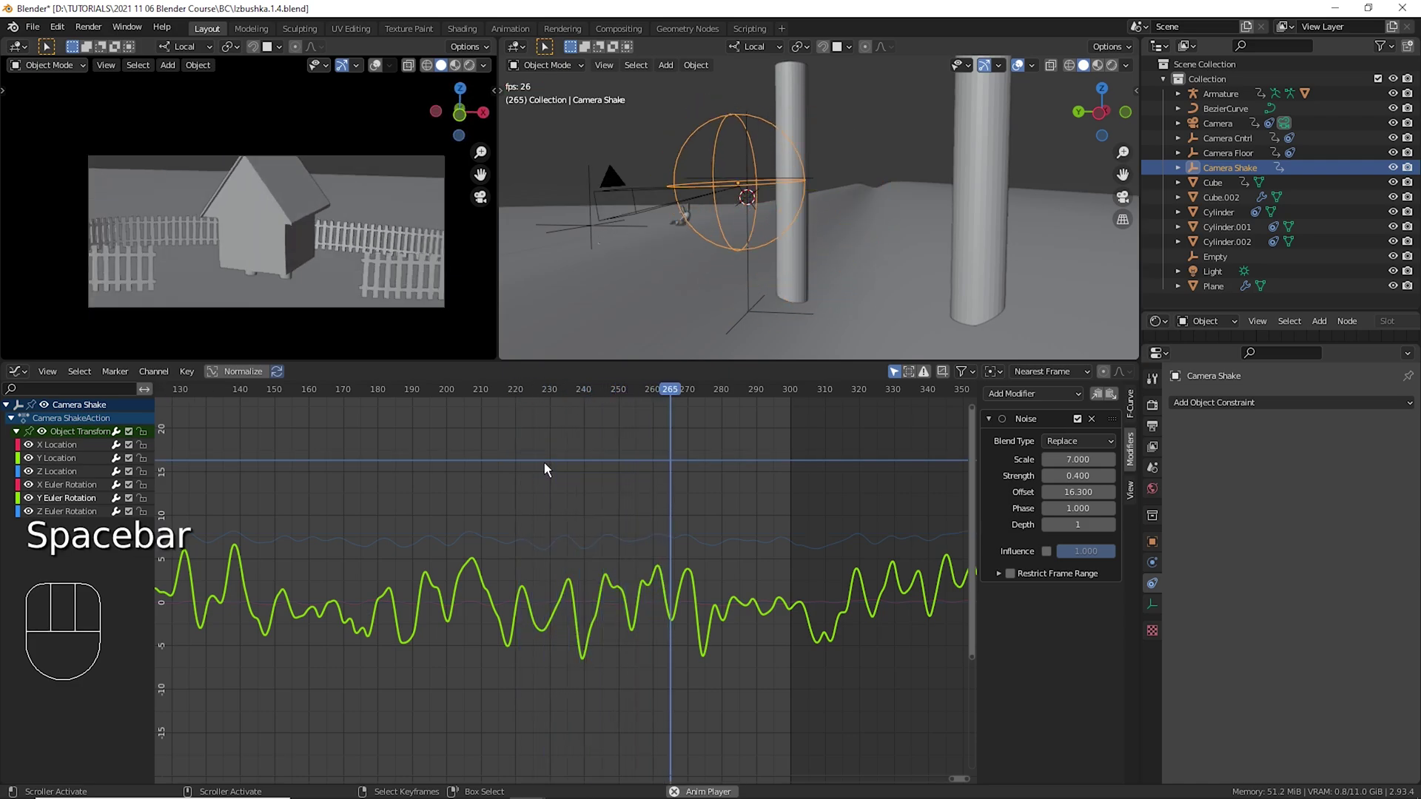
{"action": "left_click", "coordinate": [686, 503]}
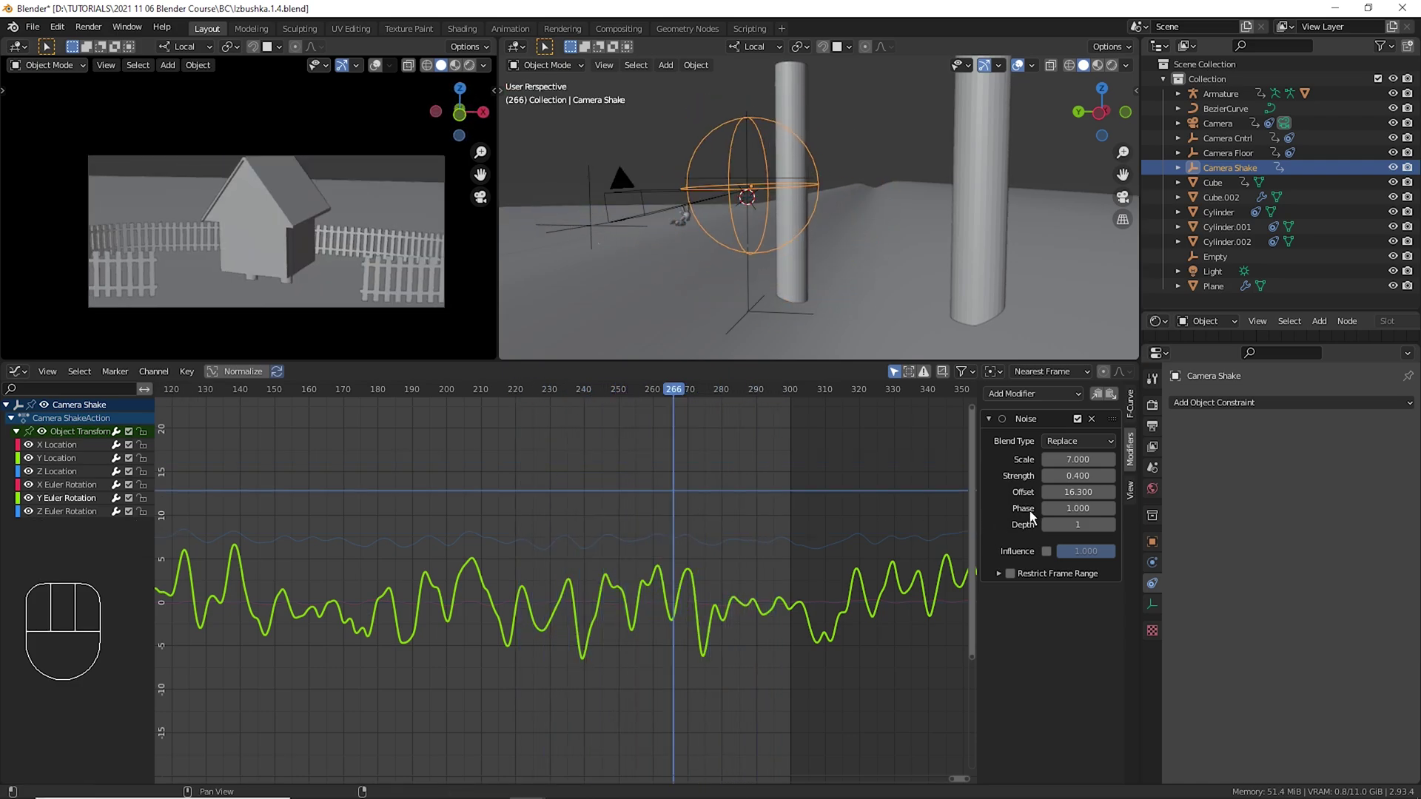
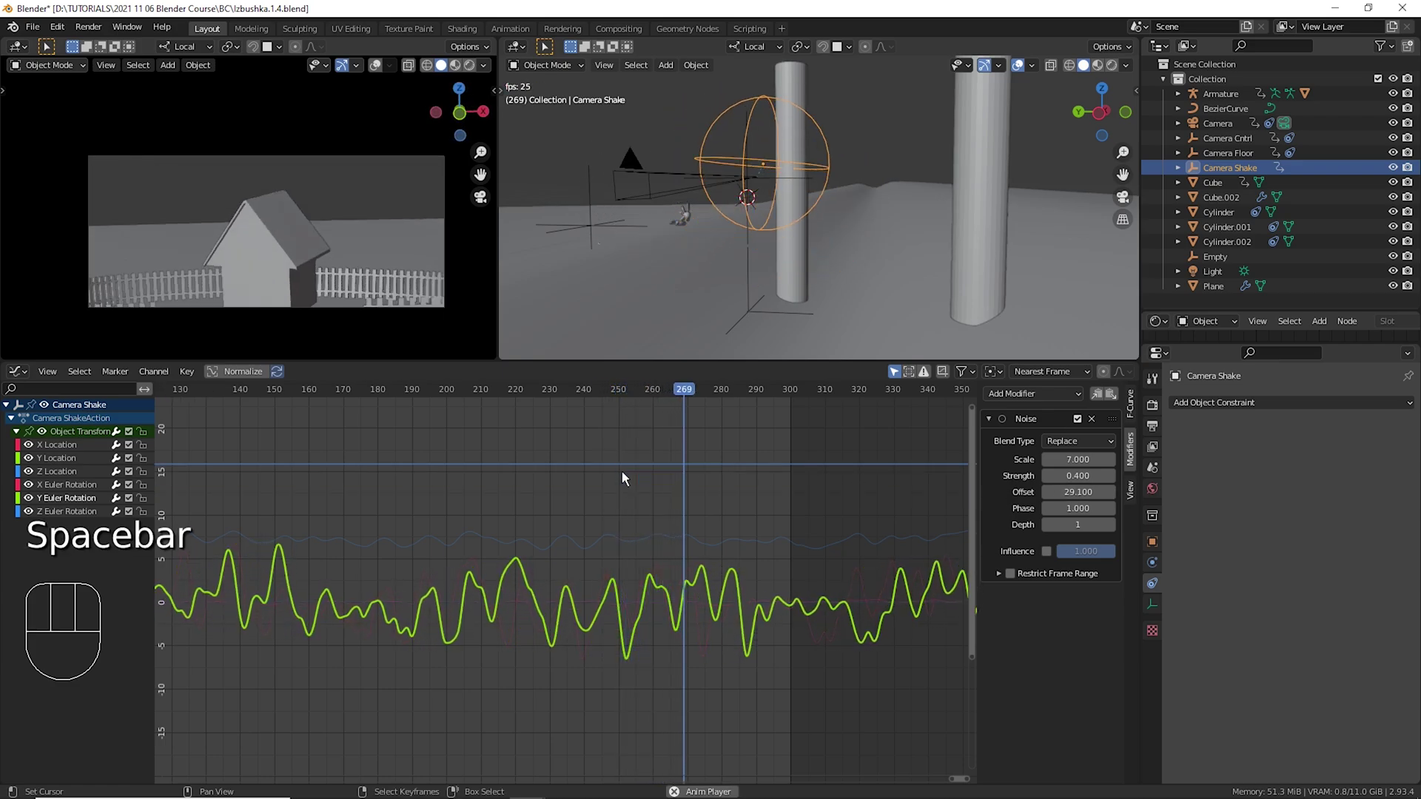
{"action": "key", "text": "space"}
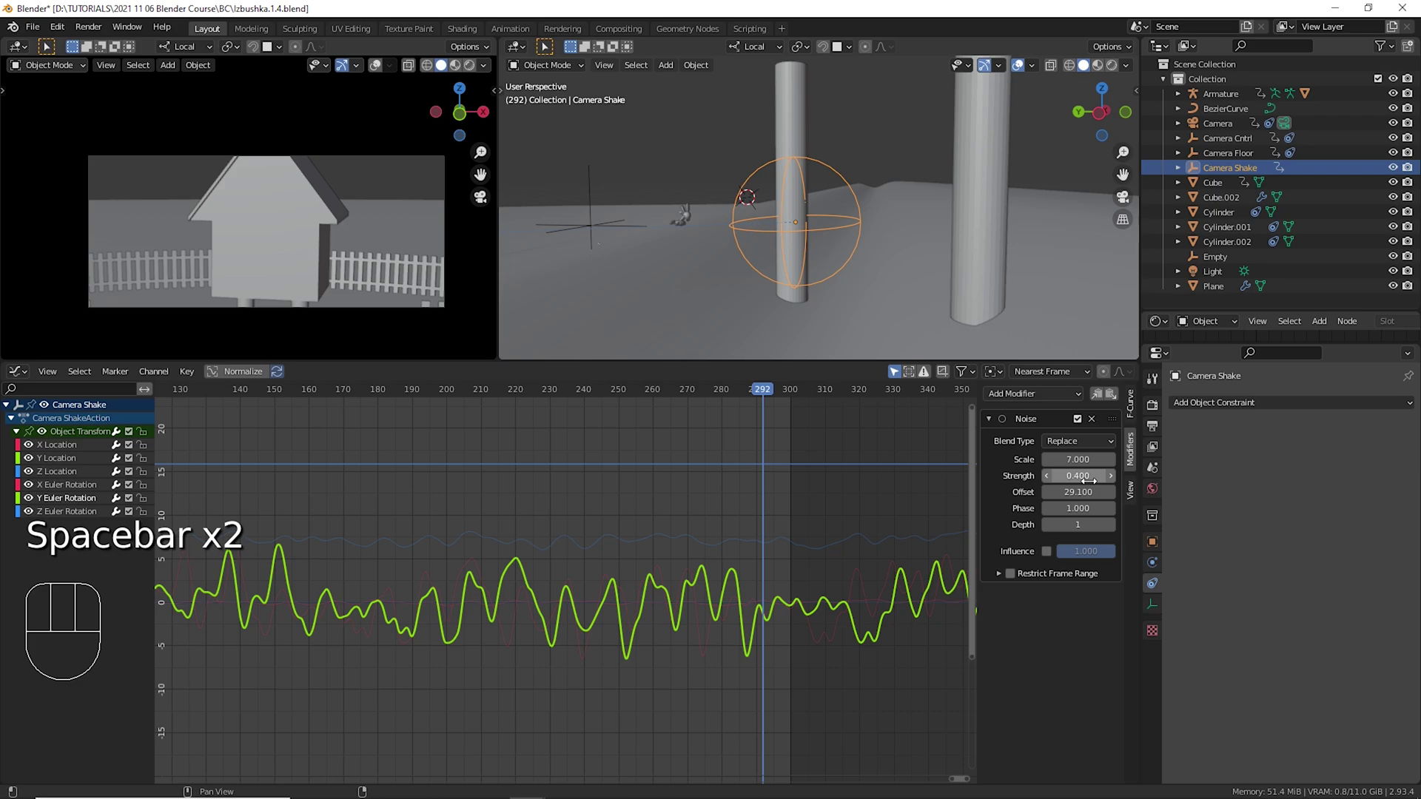
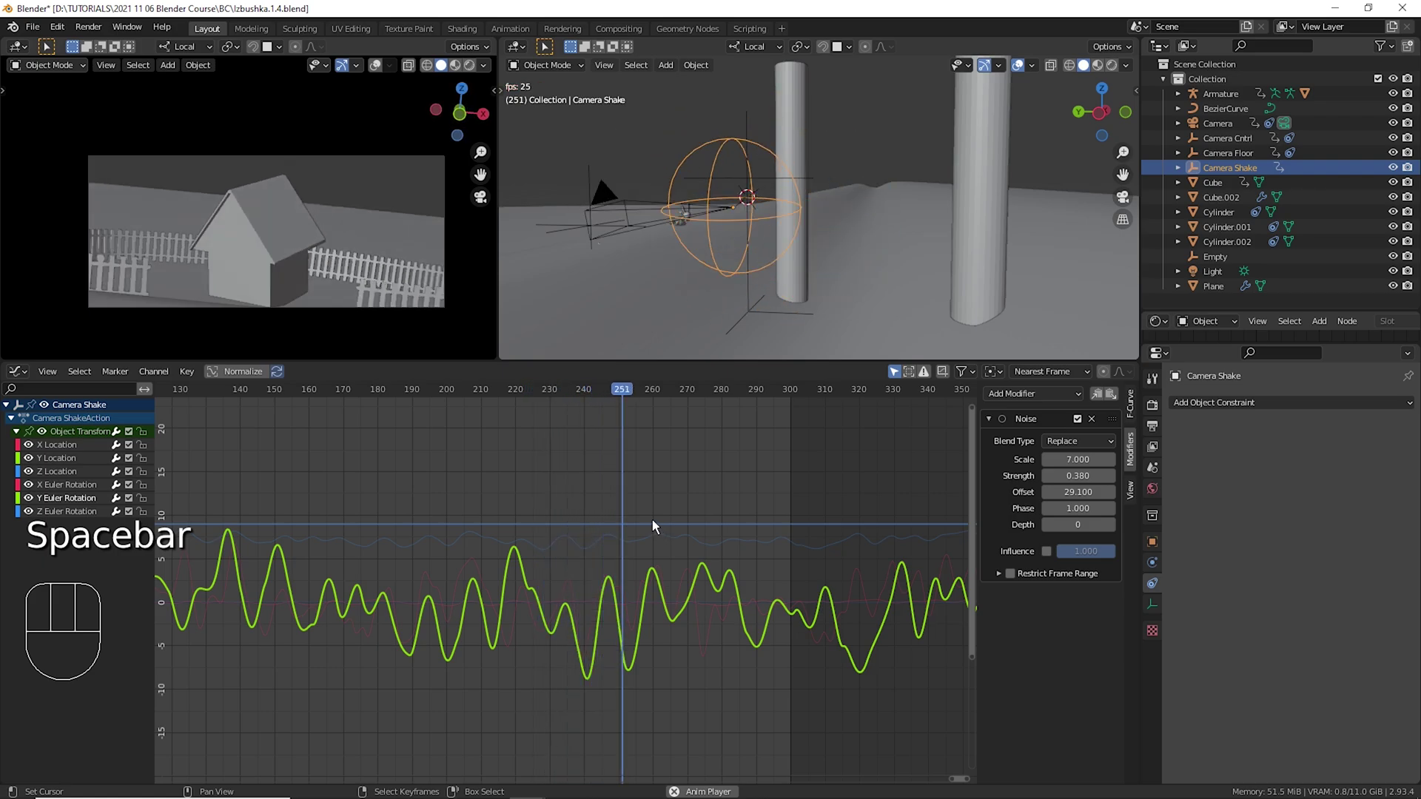
{"action": "key", "text": "space"}
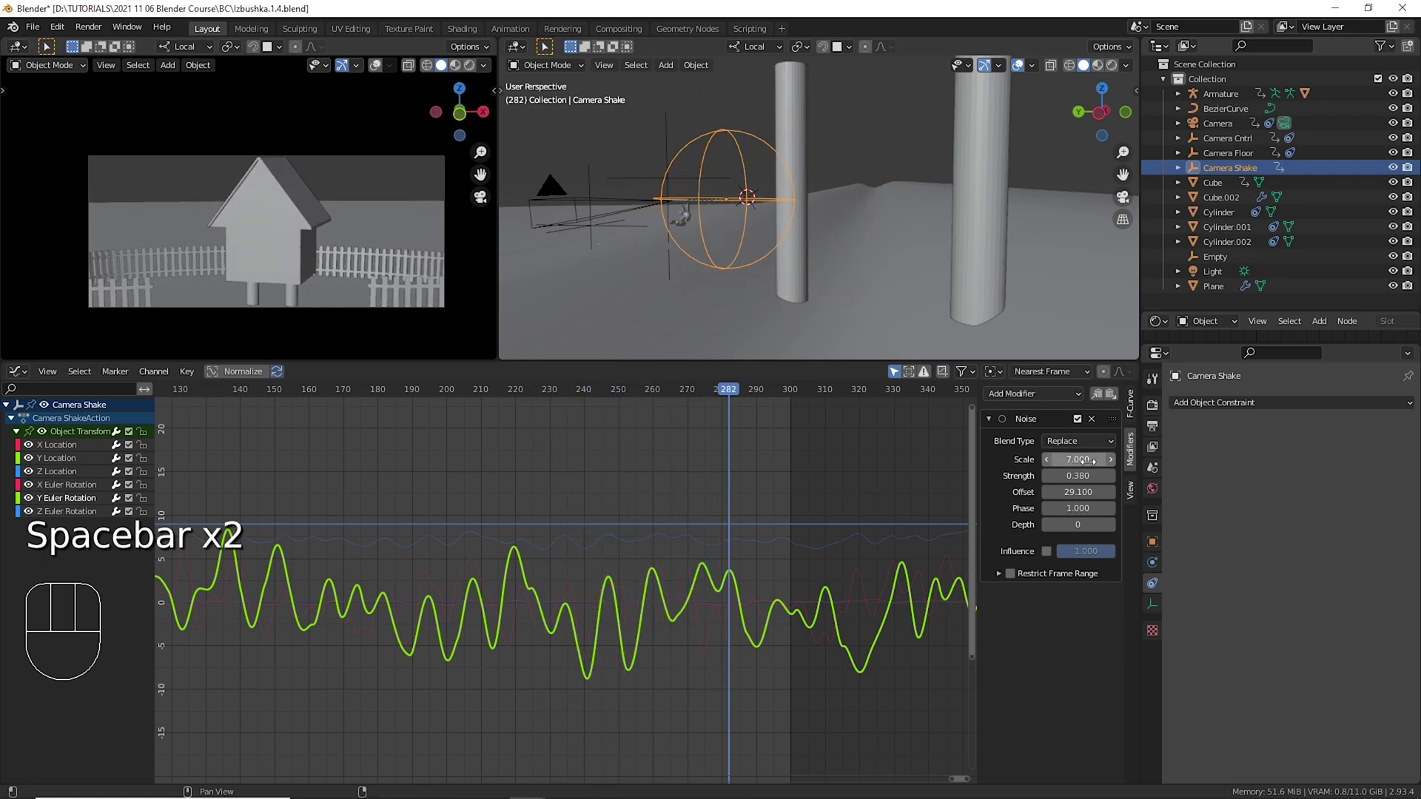
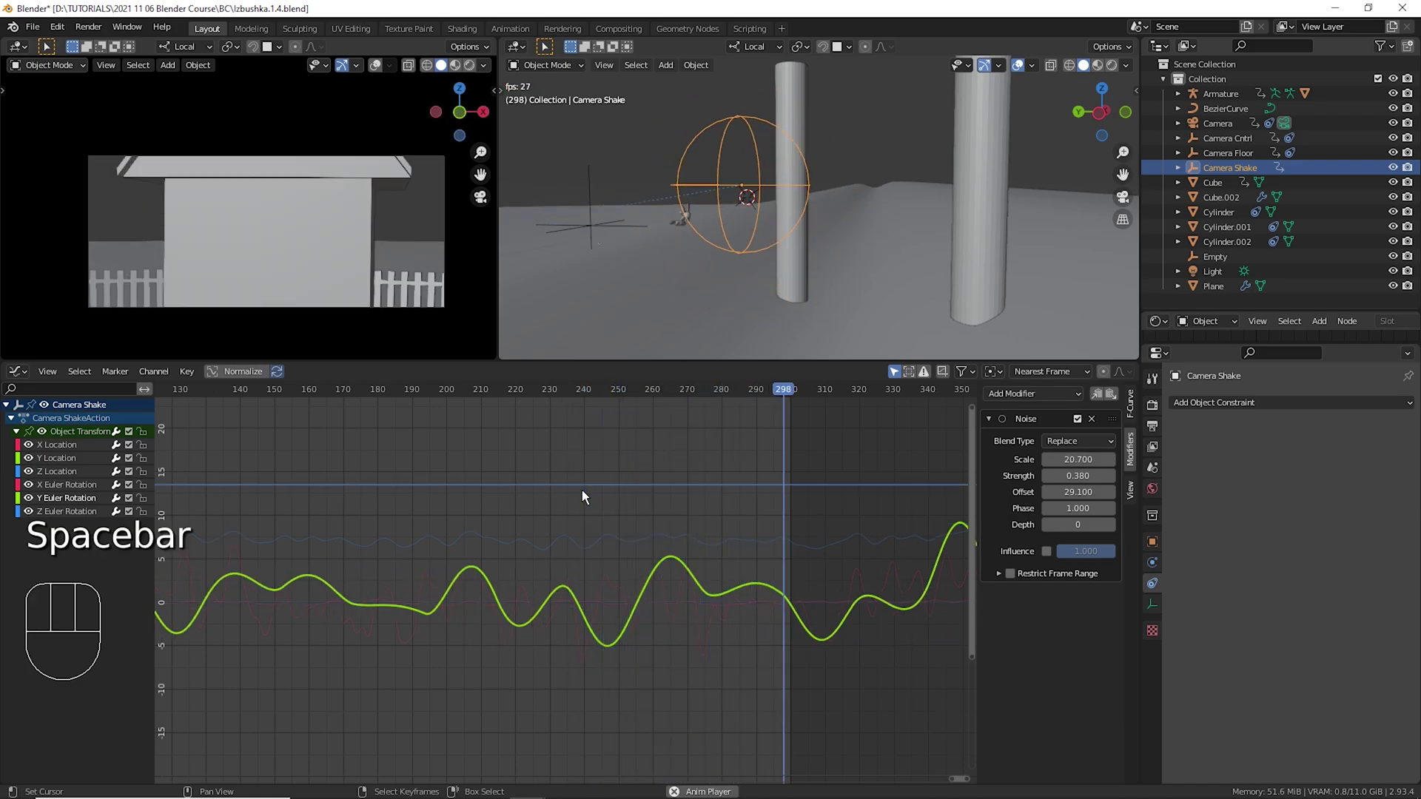
{"action": "key", "text": "space"}
{"action": "left_click", "coordinate": [533, 529]}
{"action": "key", "text": "space"}
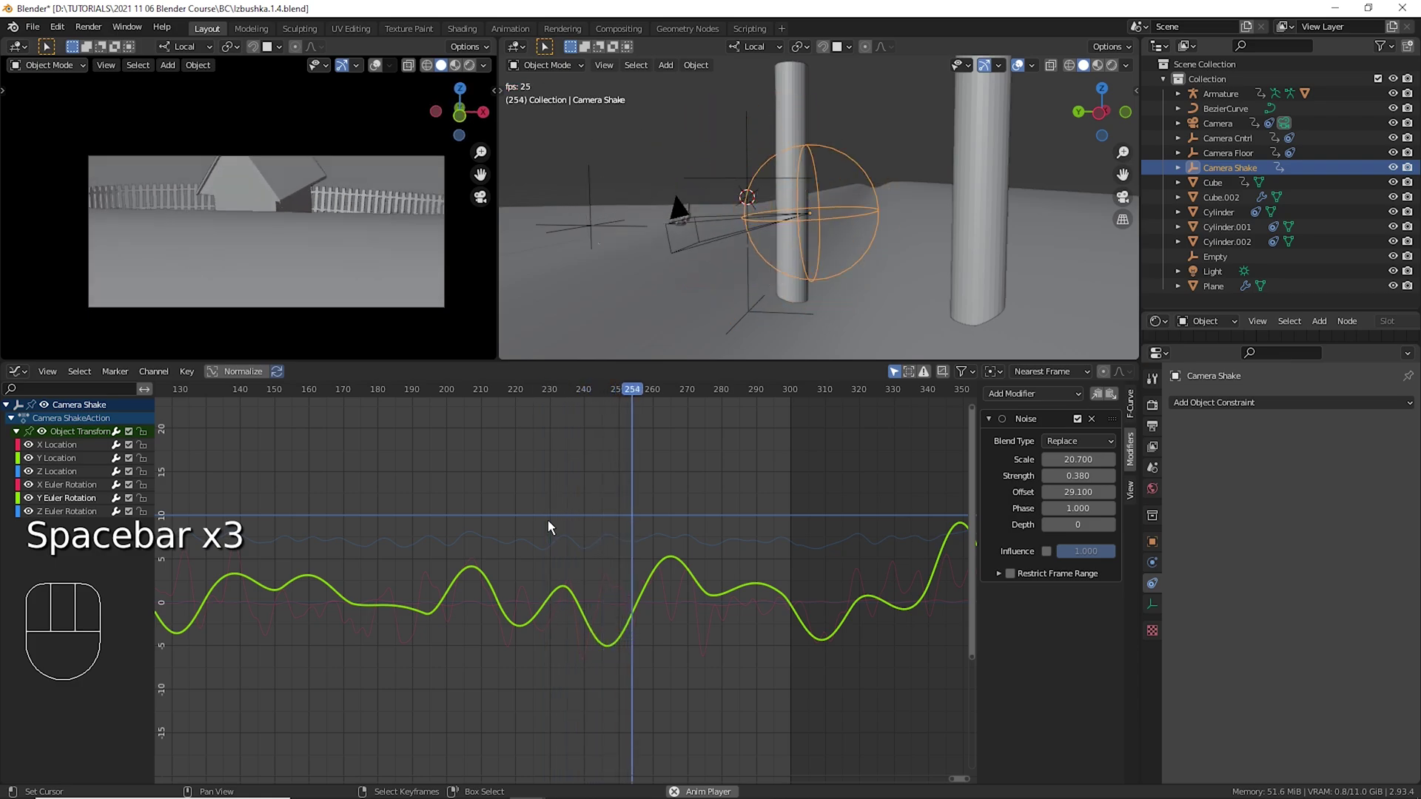
{"action": "key", "text": "space"}
Set the red curve's noise scale to 10 and play to compare.
{"action": "left_click", "coordinate": [75, 503]}
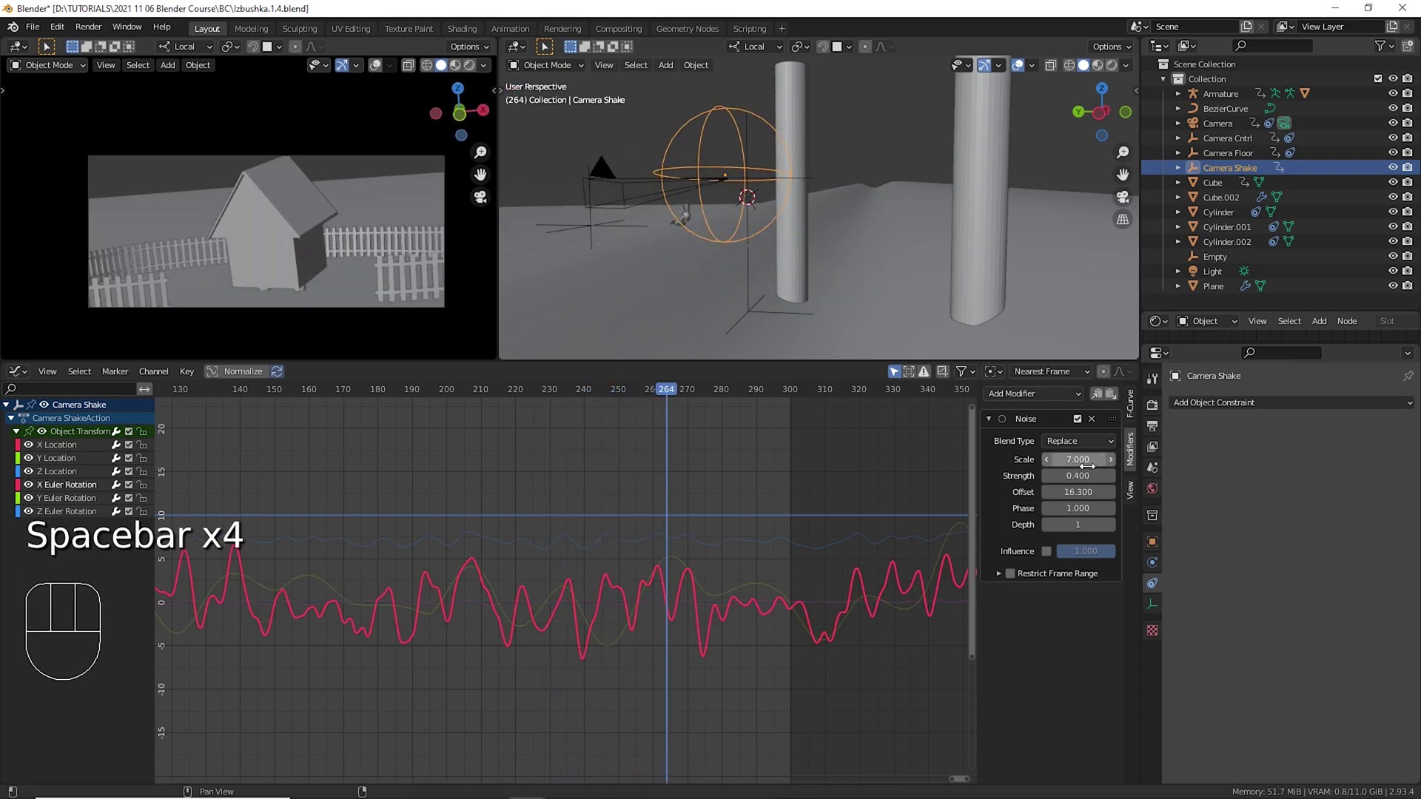
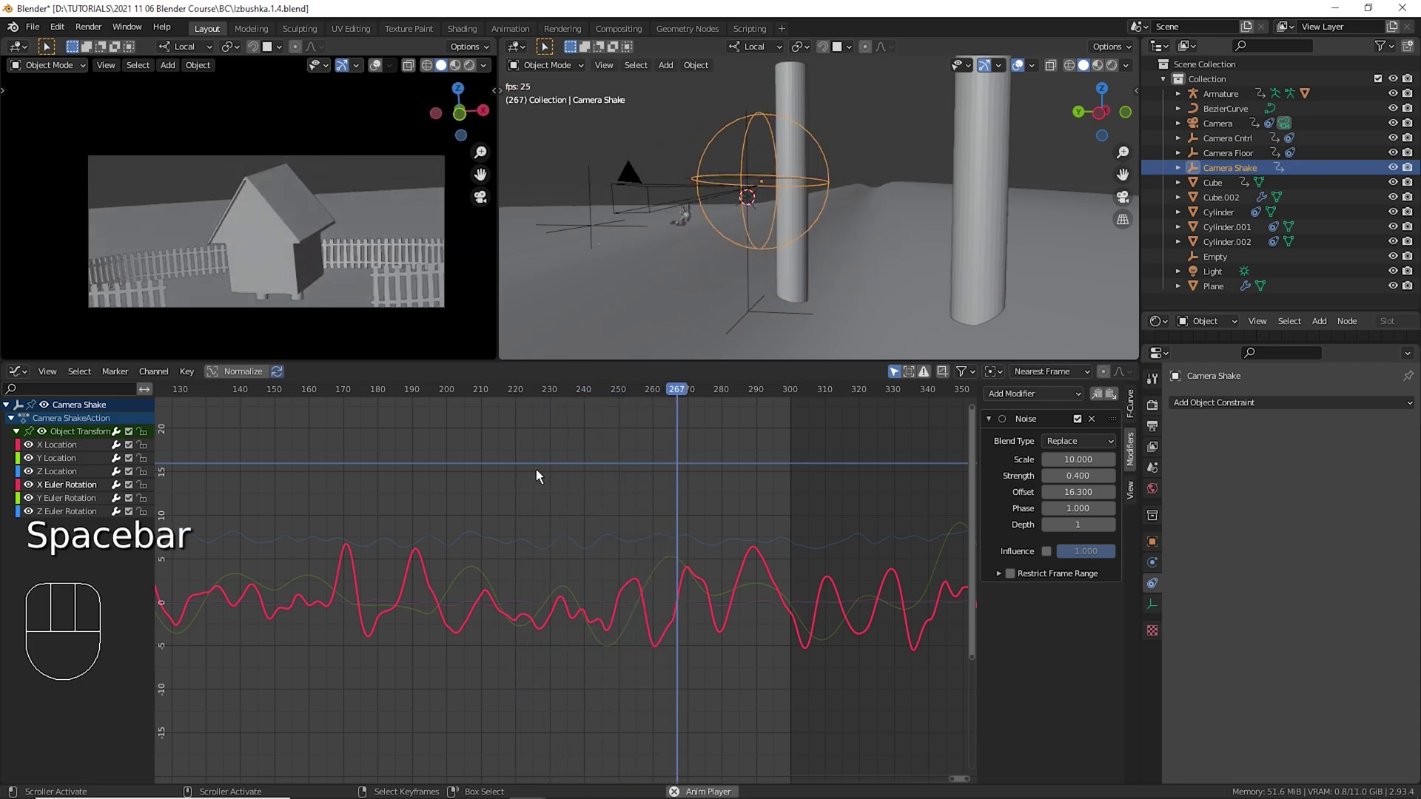
{"action": "key", "text": "space"}
{"action": "left_click", "coordinate": [609, 499]}
{"action": "key", "text": "space"}
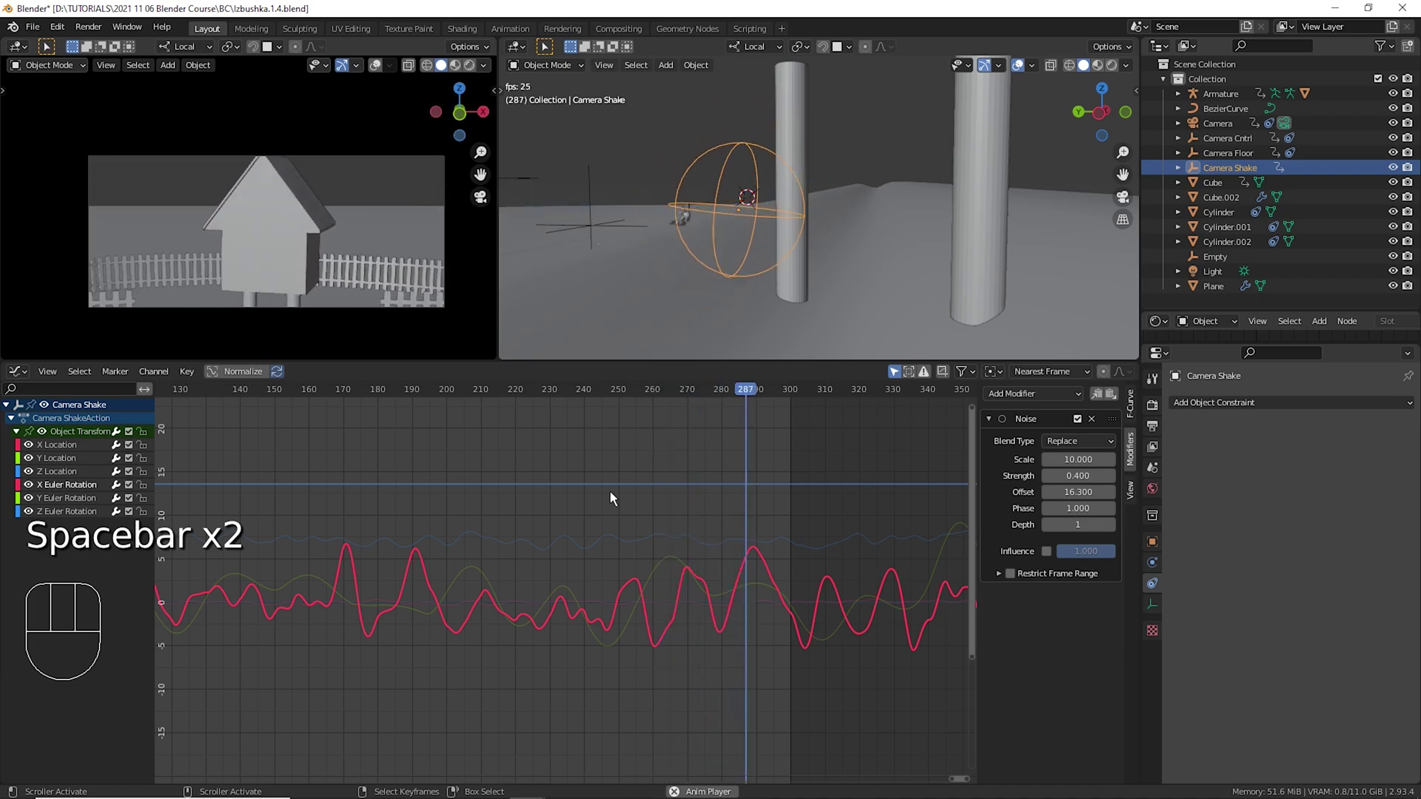
{"action": "key", "text": "space"}
{"action": "left_click_drag", "start_coordinate": [547, 495], "coordinate": [326, 522]}
Paste the noise onto the blue curve and lower its strength to 0.23, playing to check the gentler shake.
{"action": "left_click", "coordinate": [75, 522]}
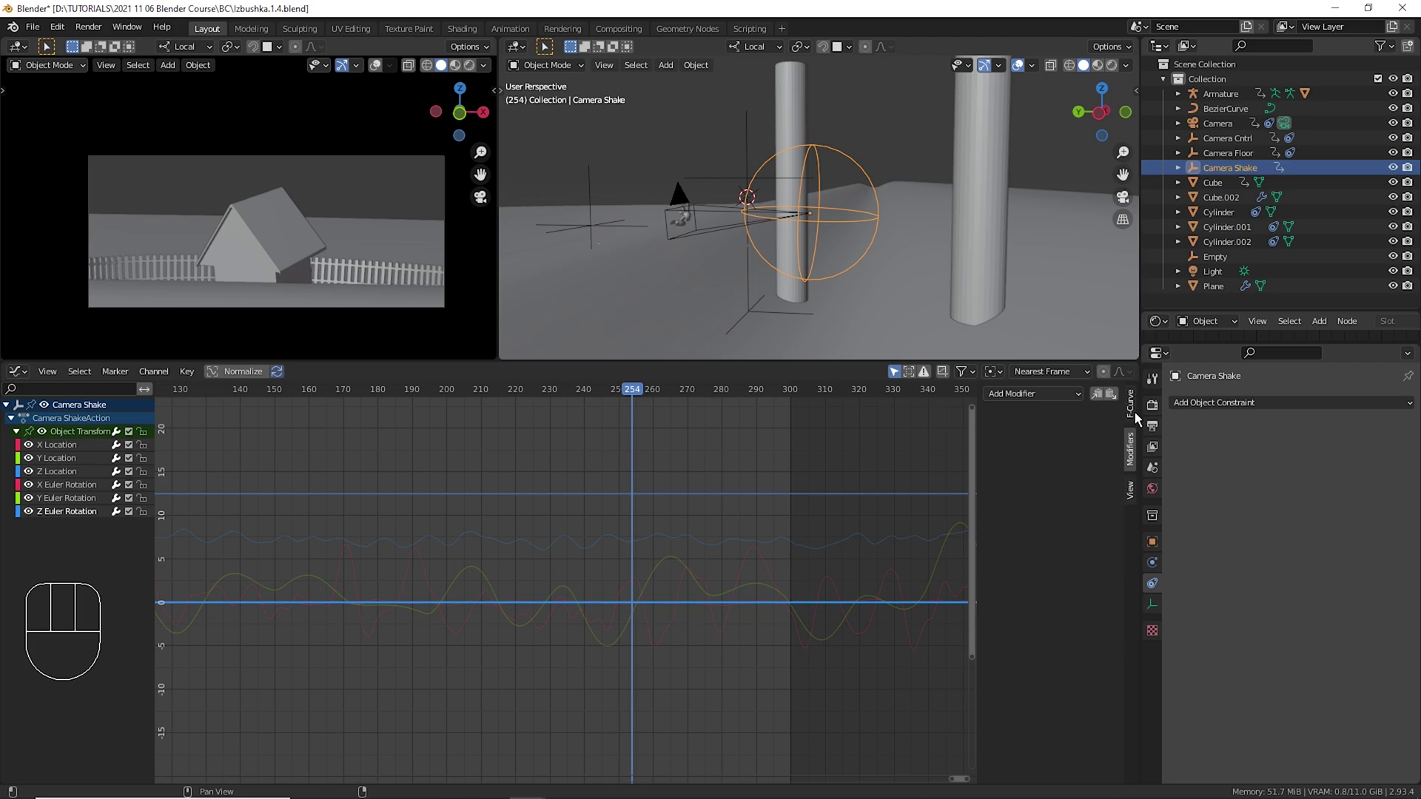
{"action": "left_click", "coordinate": [1125, 406]}
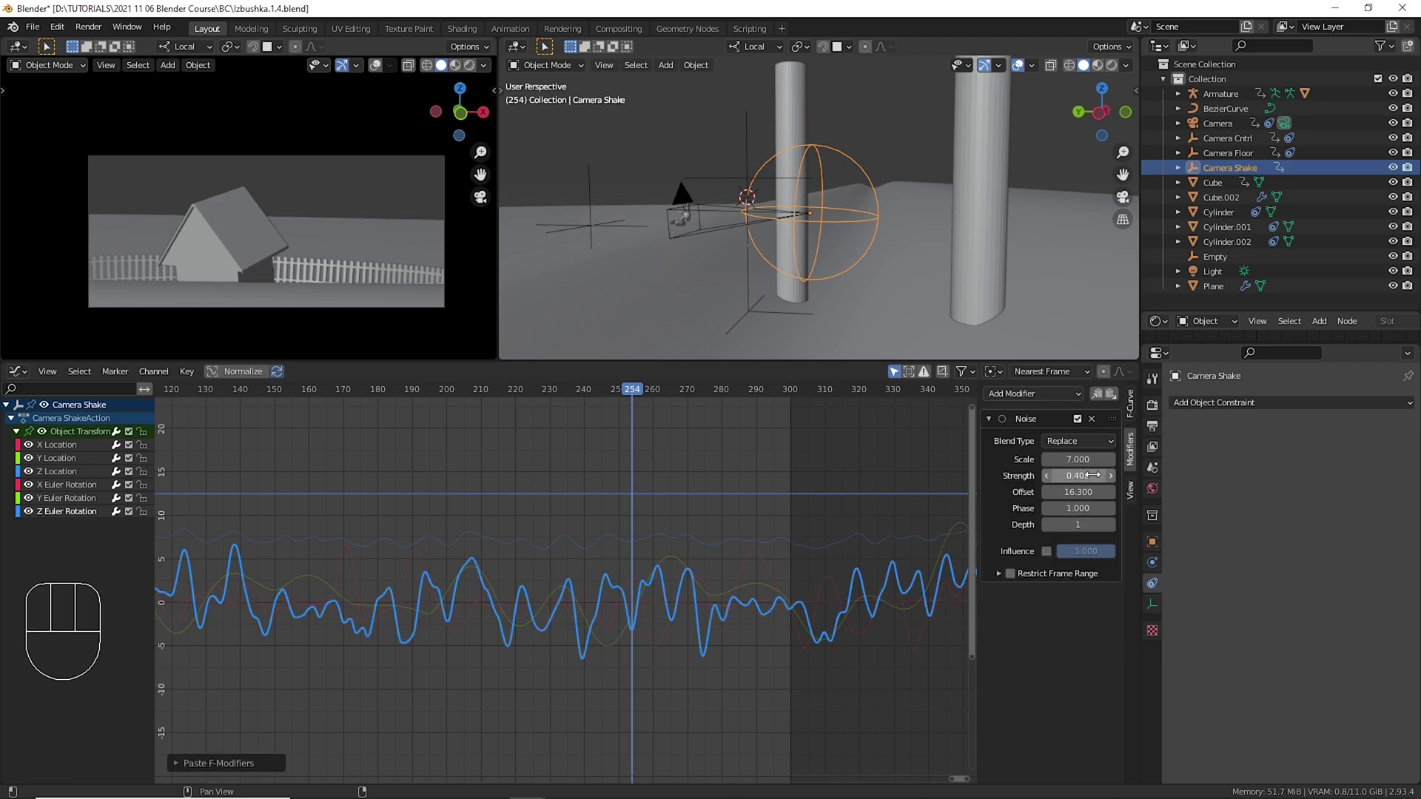
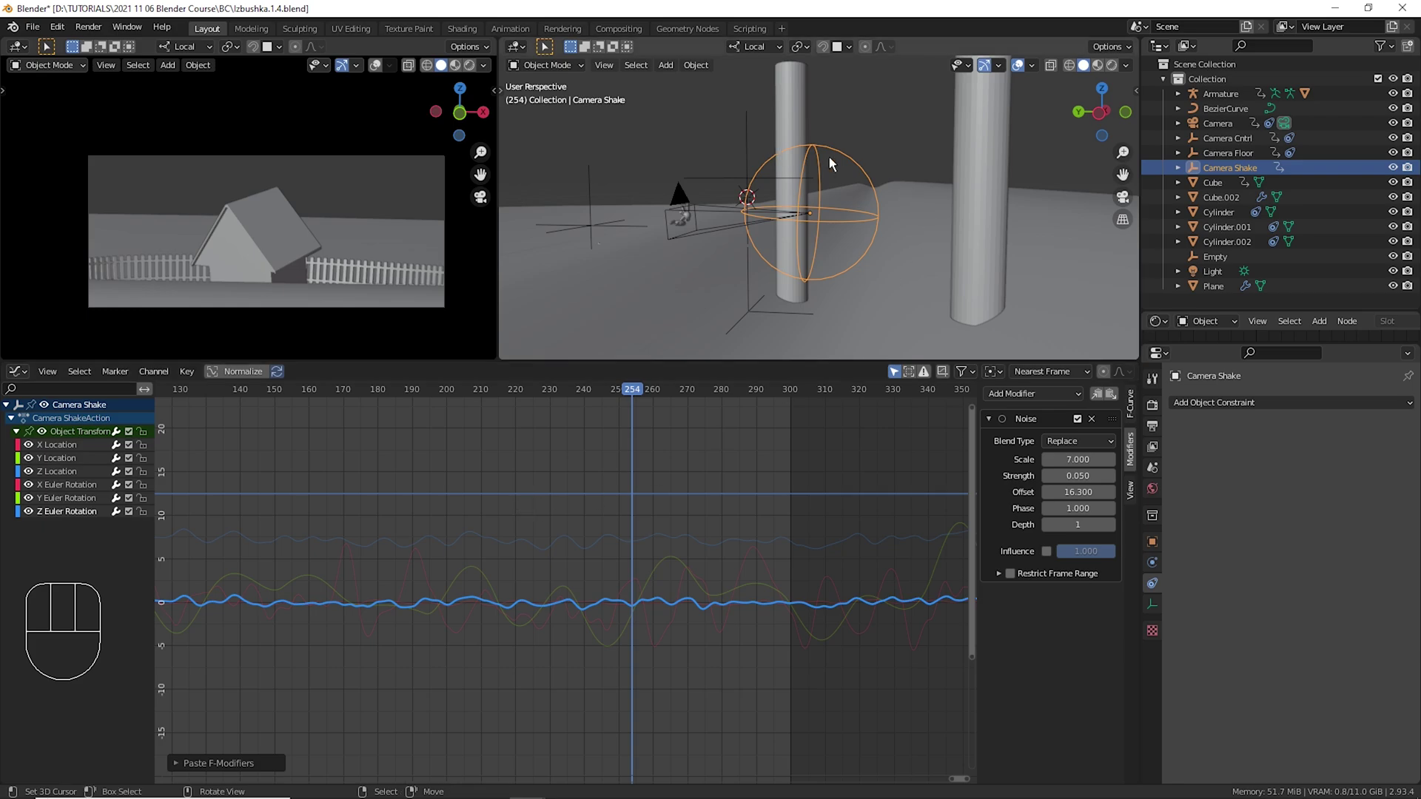
{"action": "left_click_drag", "start_coordinate": [857, 185], "coordinate": [767, 192]}
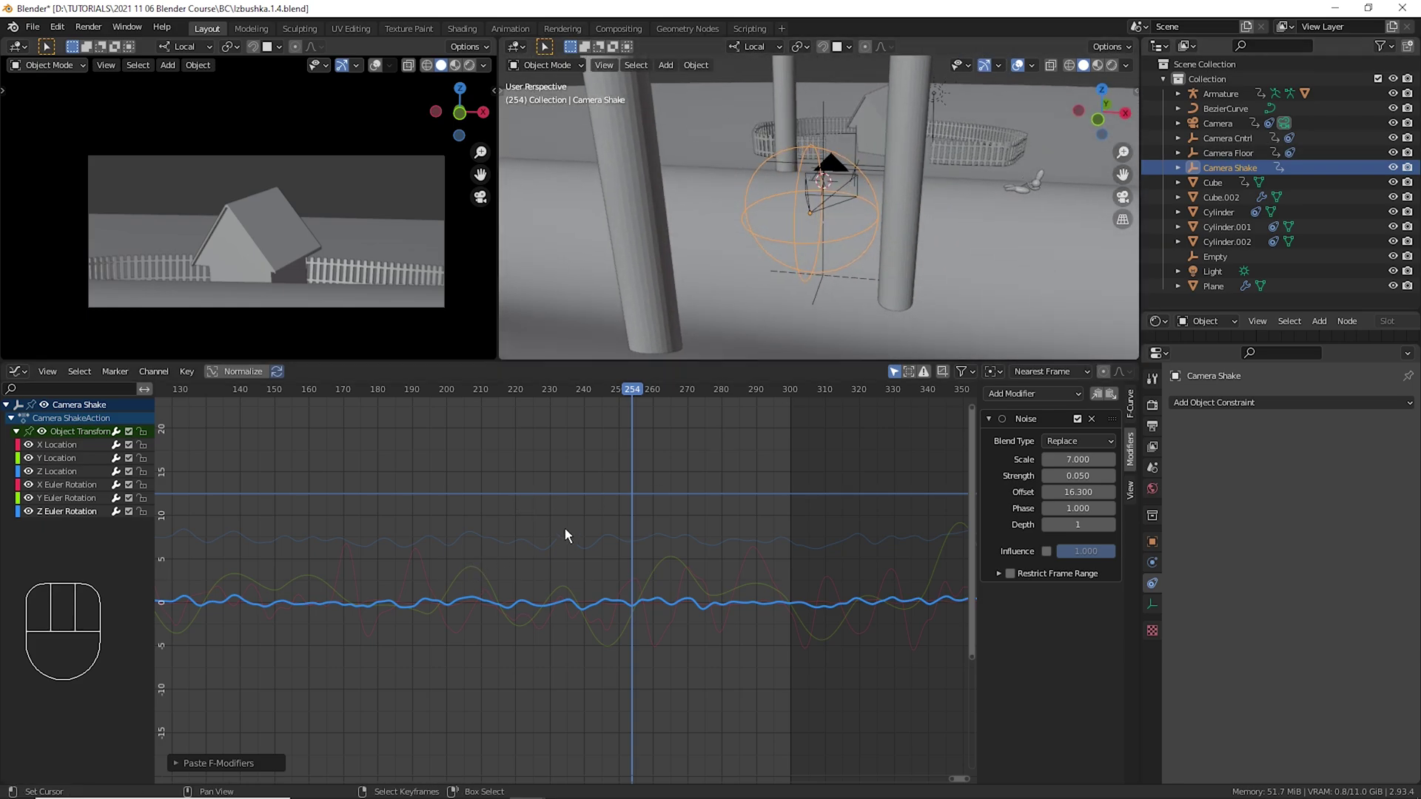
{"action": "left_click", "coordinate": [586, 528]}
{"action": "key", "text": "space"}
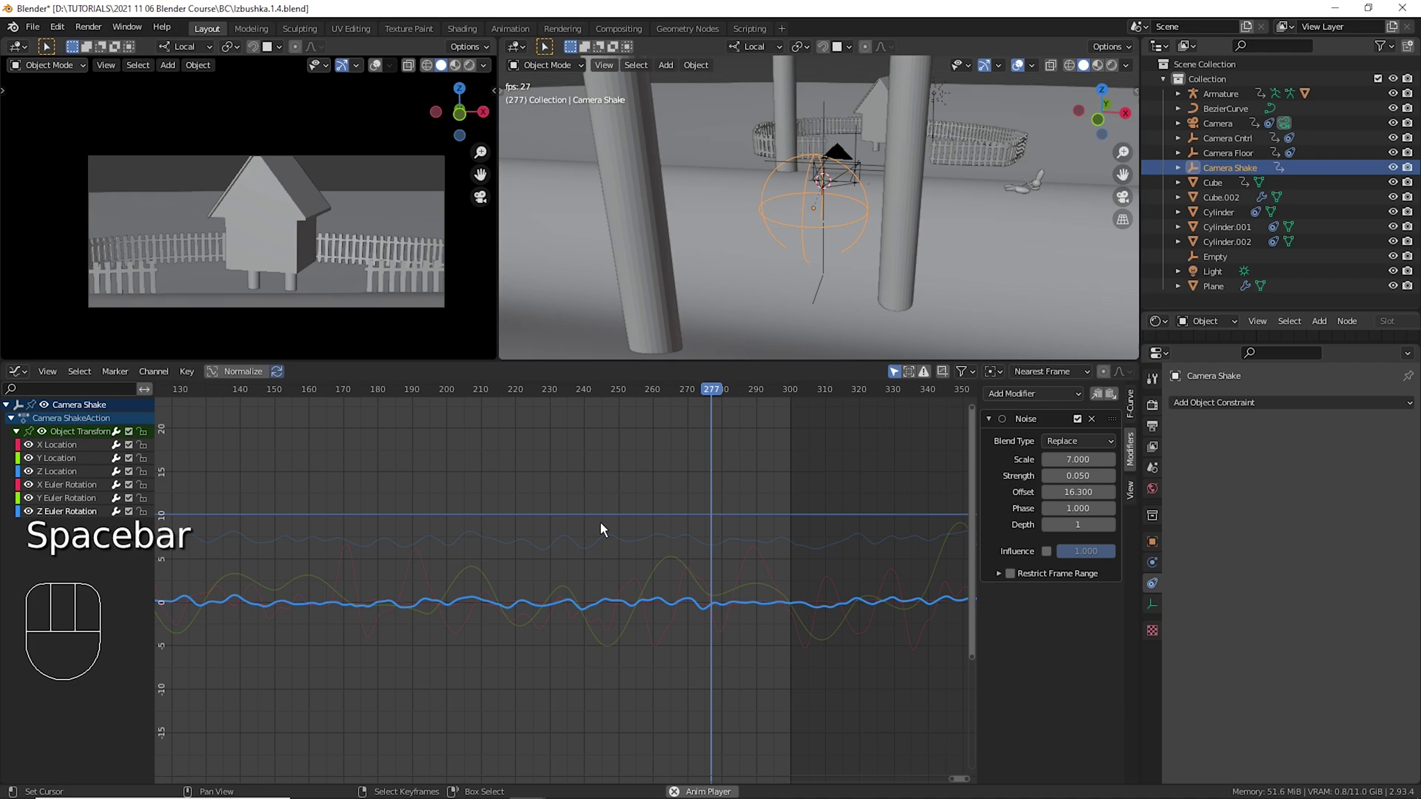
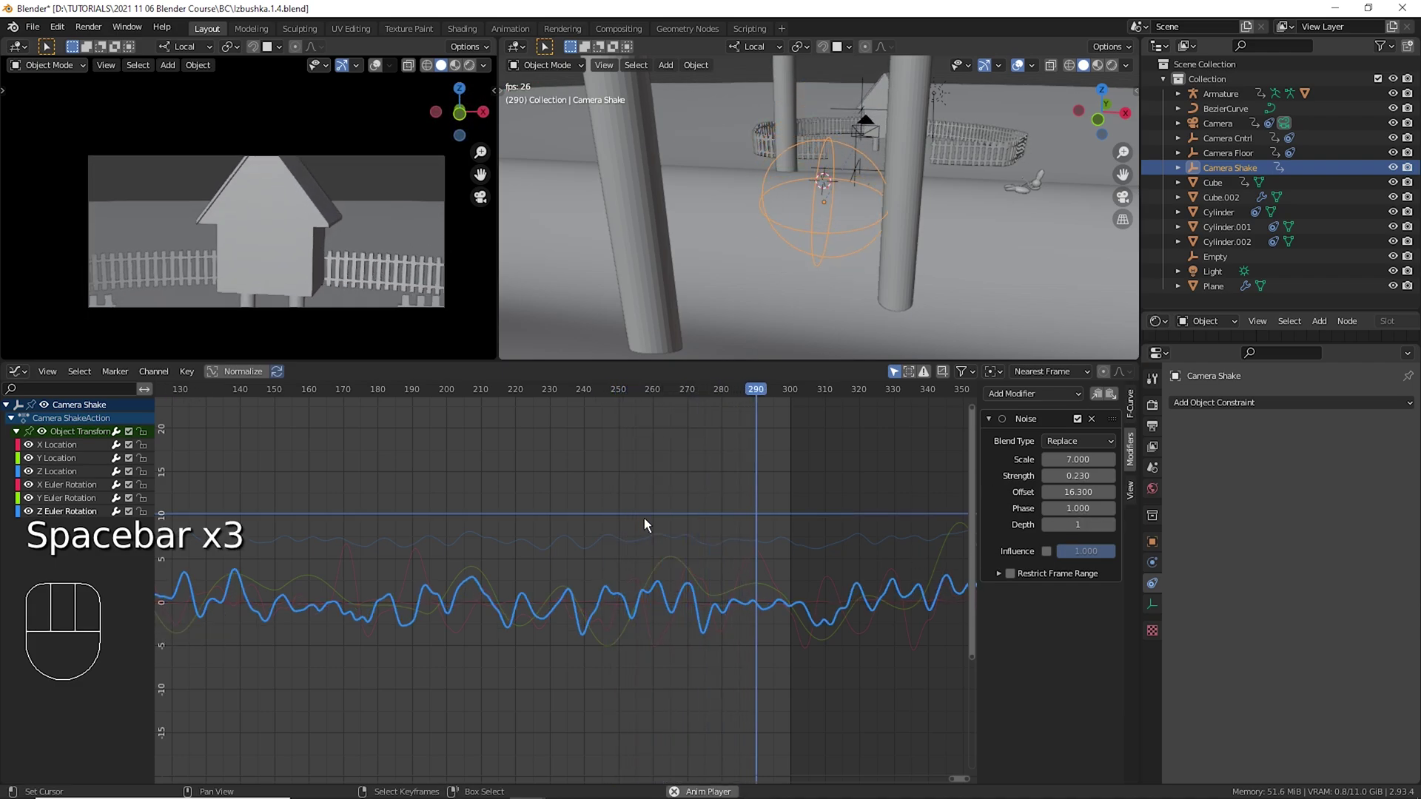
{"action": "key", "text": "space"}
{"action": "left_click", "coordinate": [634, 524]}
{"action": "key", "text": "space"}
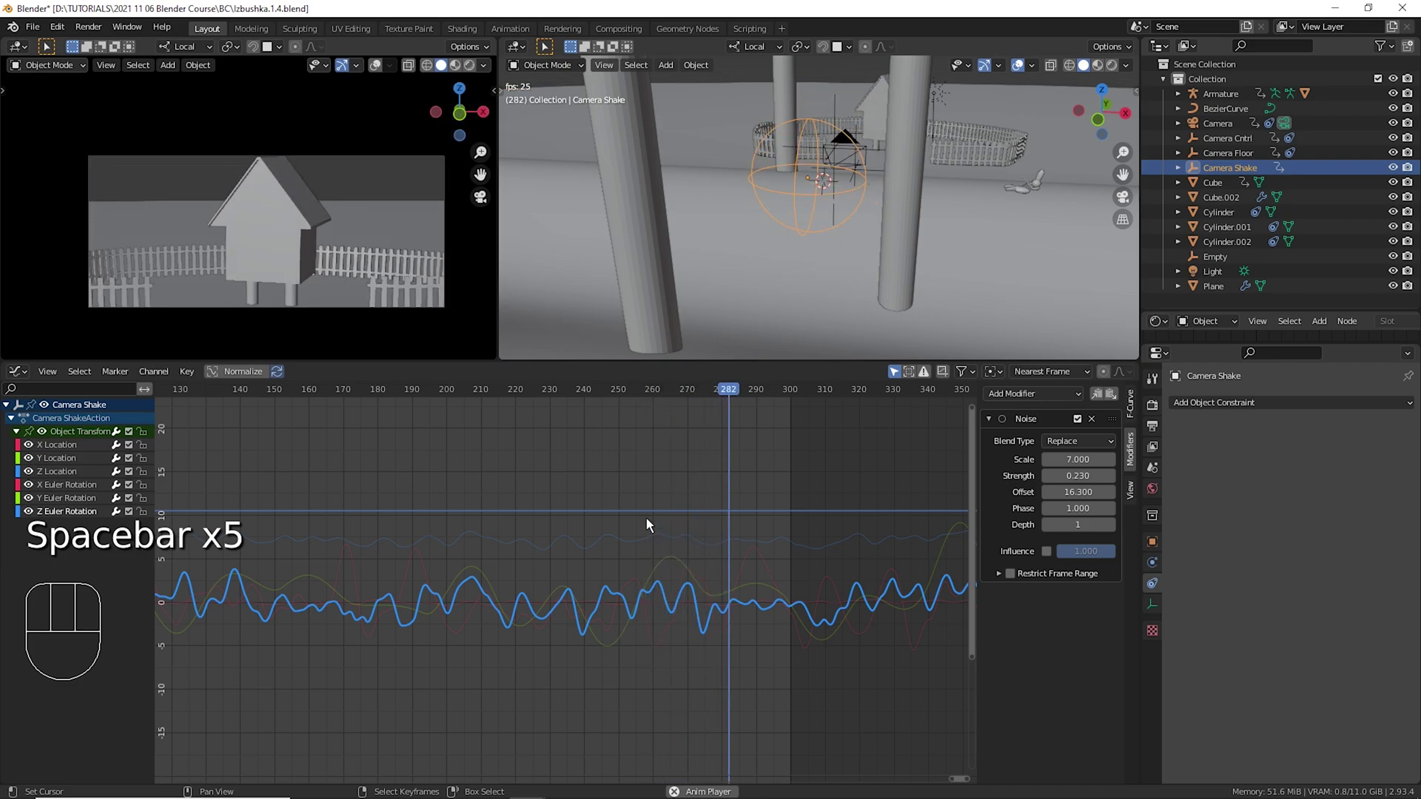
{"action": "left_click", "coordinate": [496, 506]}
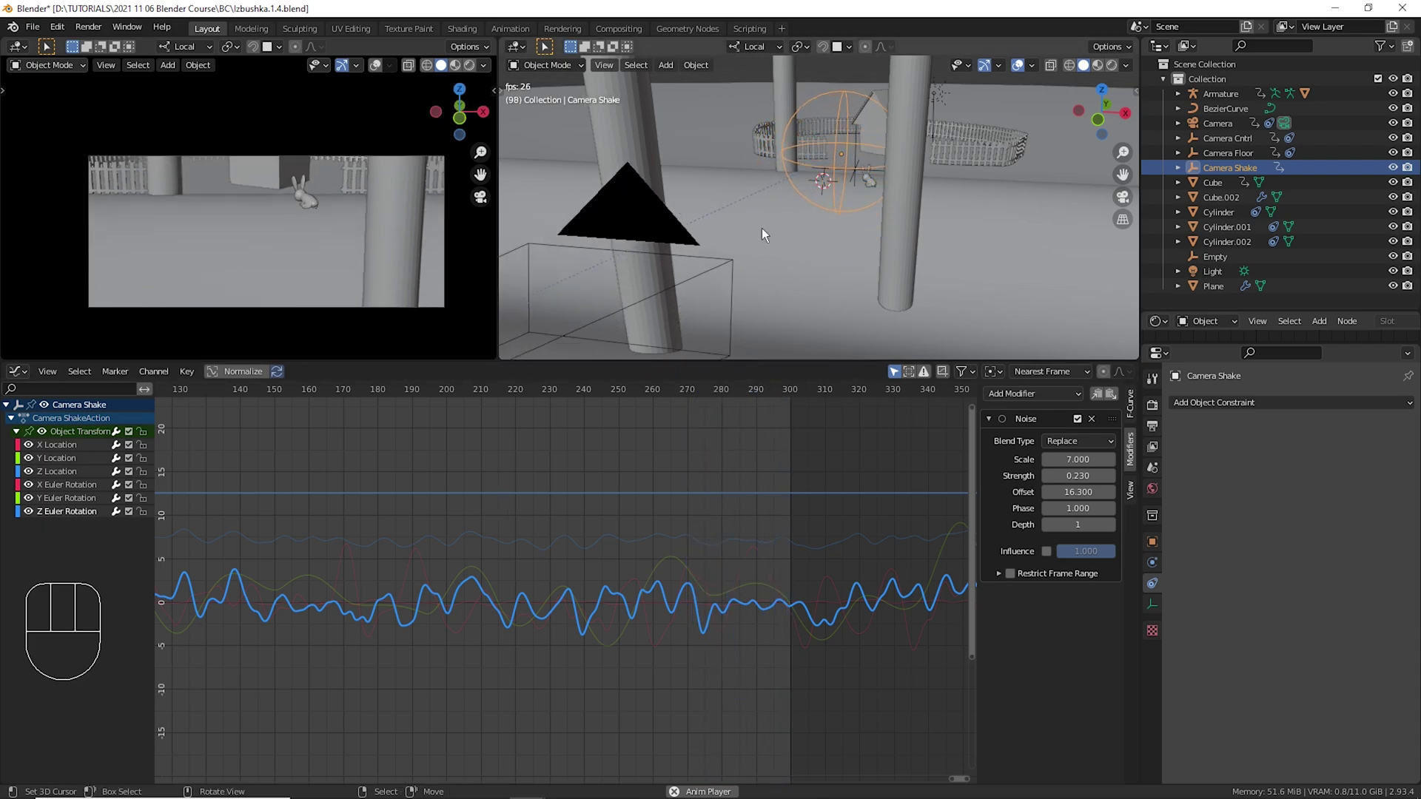
Box-select the later constraint-influence keyframes in the Graph Editor.
{"action": "right_click", "coordinate": [735, 163]}
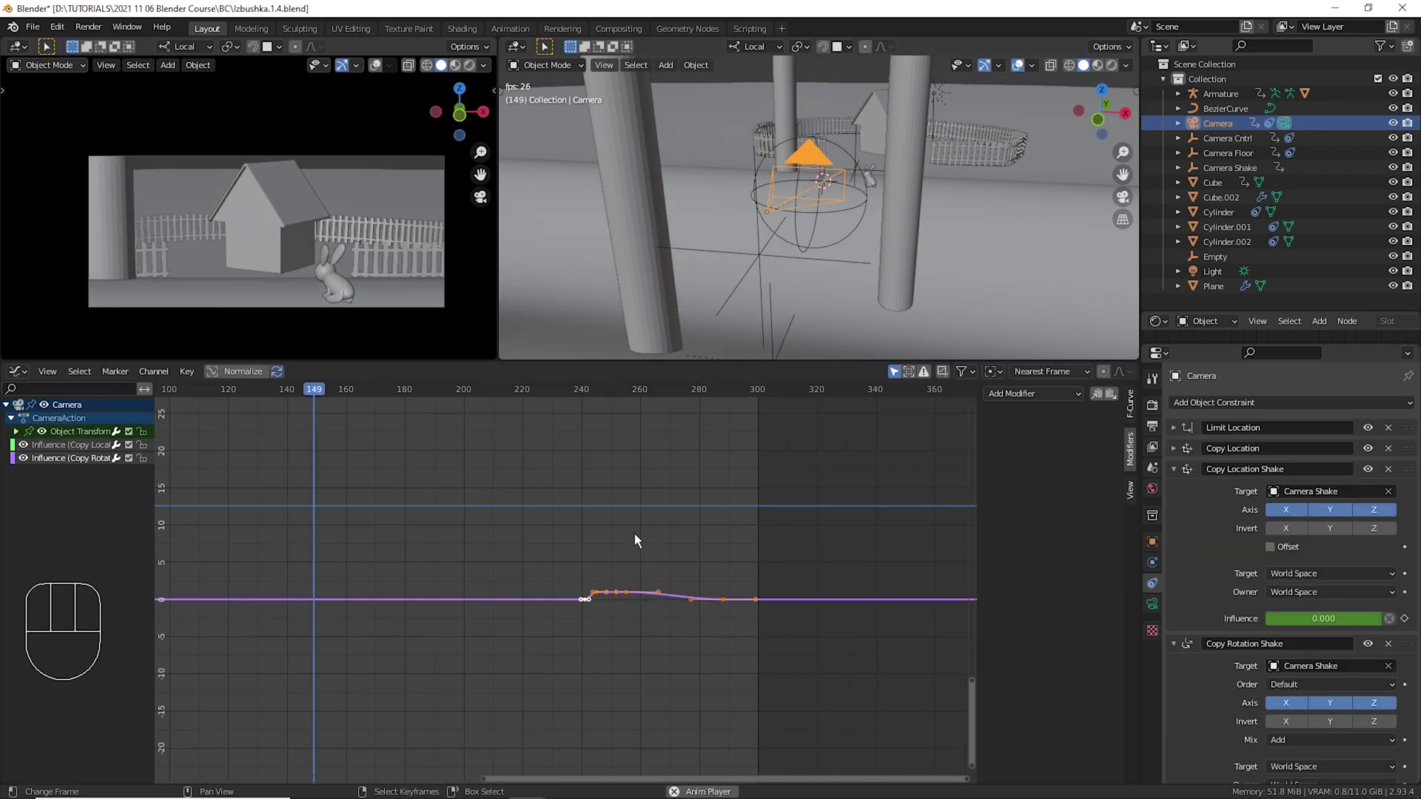
{"action": "key", "text": "space"}
{"action": "left_click_drag", "start_coordinate": [755, 567], "coordinate": [729, 634]}
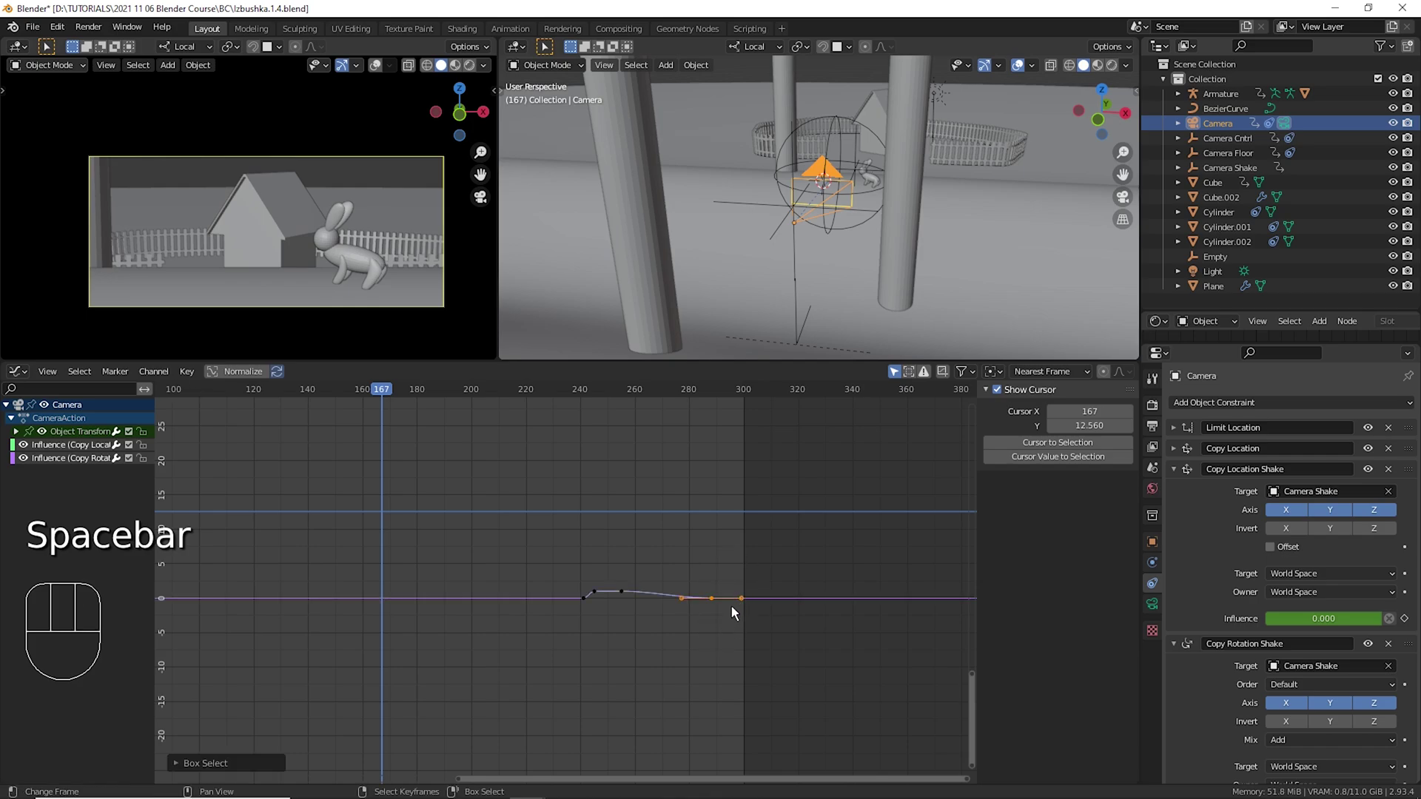
{"action": "left_click", "coordinate": [586, 572]}
{"action": "middle_click", "coordinate": [805, 591]}
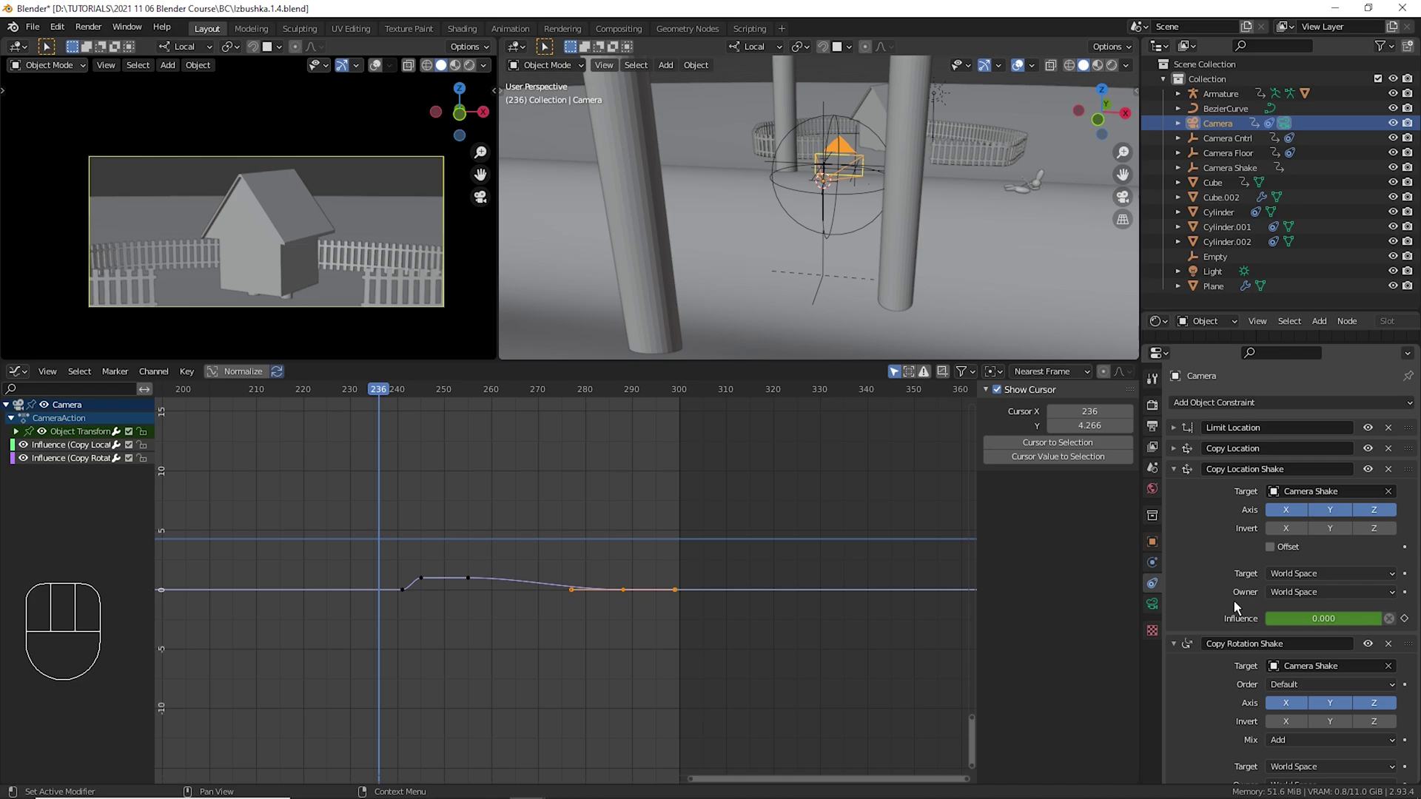
{"action": "left_click", "coordinate": [1186, 482]}
{"action": "left_click", "coordinate": [1187, 498]}
{"action": "left_click_drag", "start_coordinate": [520, 571], "coordinate": [502, 612]}
Move and stretch the selected influence keyframes in time to respace the shake ramp.
{"action": "key", "text": "g"}
{"action": "left_click_drag", "start_coordinate": [391, 562], "coordinate": [699, 595]}
{"action": "left_click_drag", "start_coordinate": [681, 580], "coordinate": [725, 635]}
{"action": "key", "text": "s"}
{"action": "key", "text": "g"}
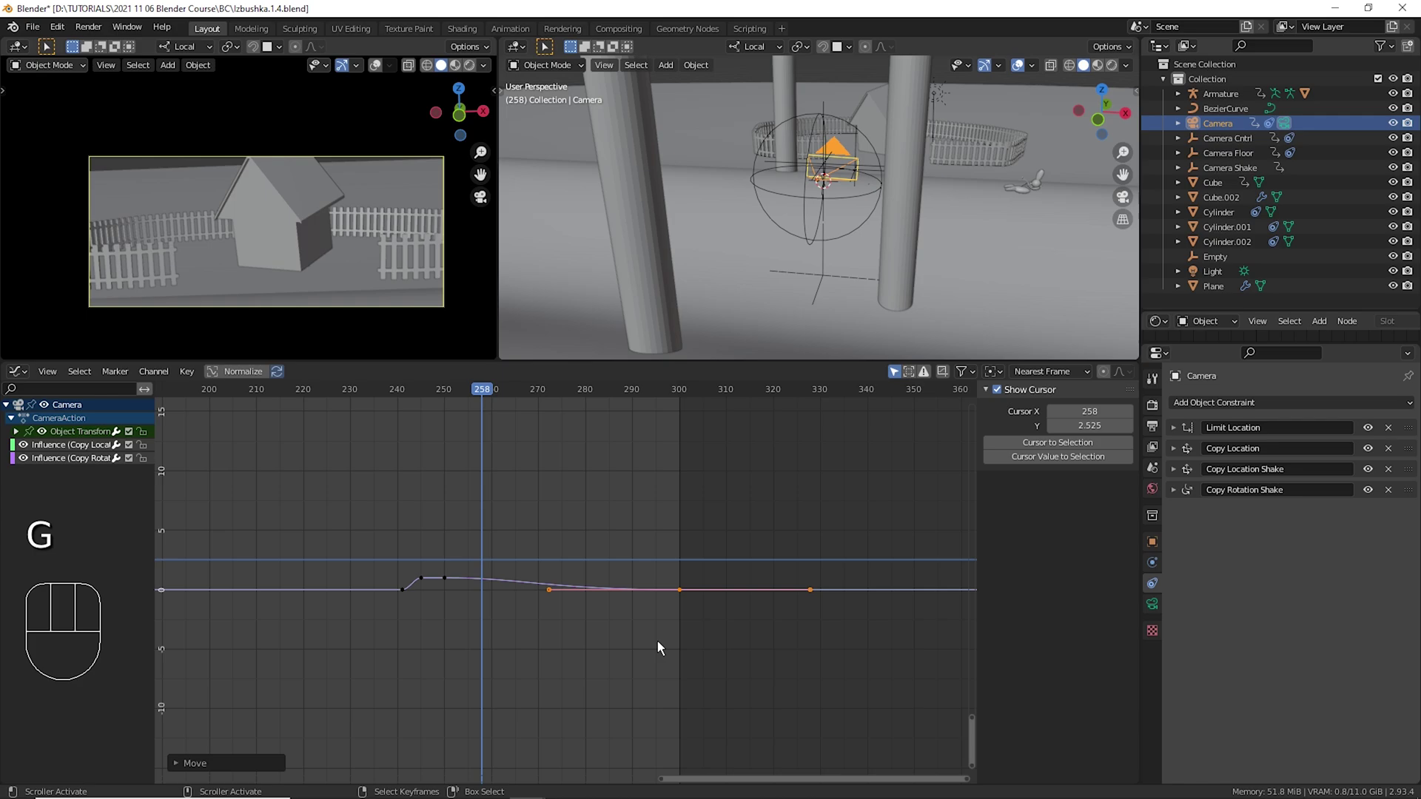
{"action": "key", "text": "g"}
{"action": "key", "text": "s"}
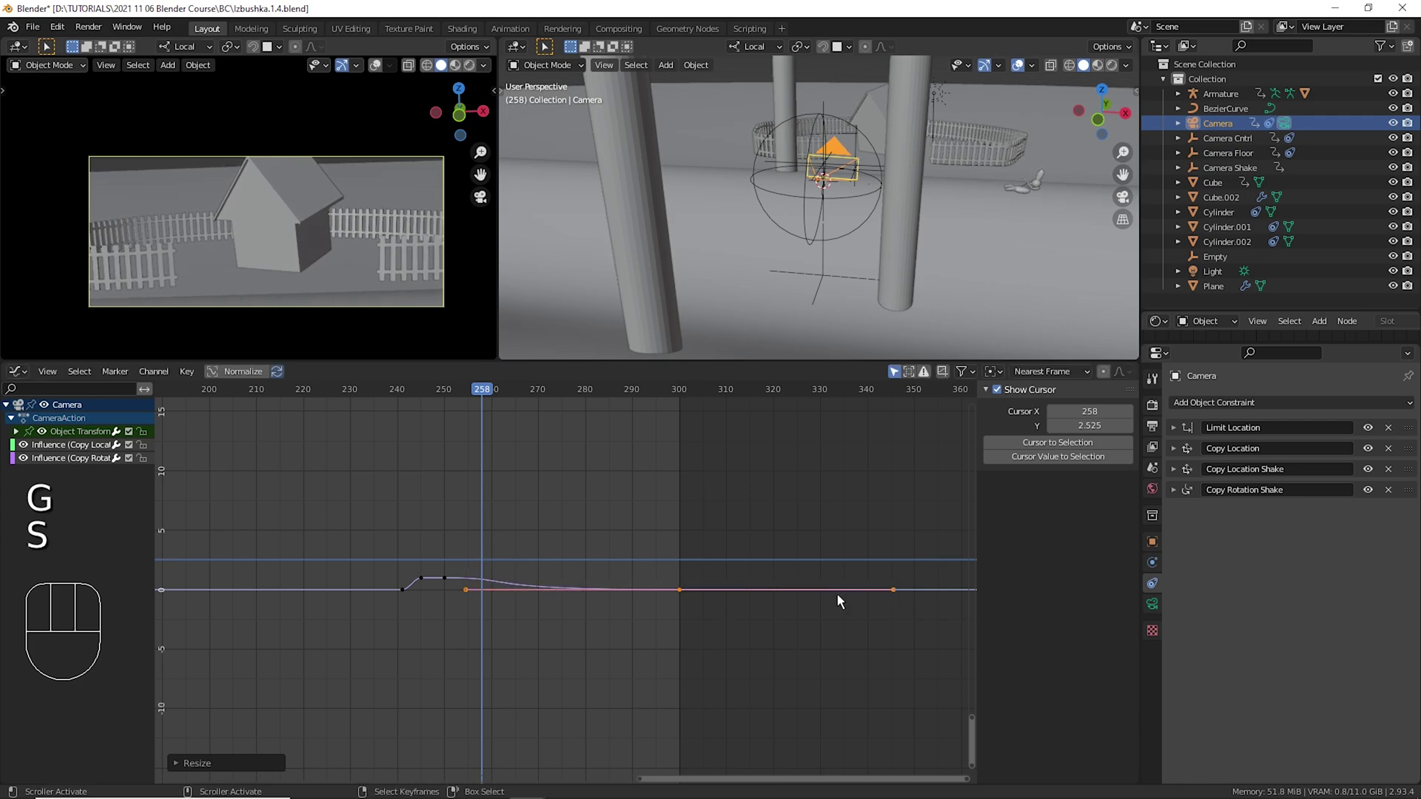
{"action": "left_click", "coordinate": [456, 552]}
Play back several times from different frames to check the new influence timing.
{"action": "key", "text": "space"}
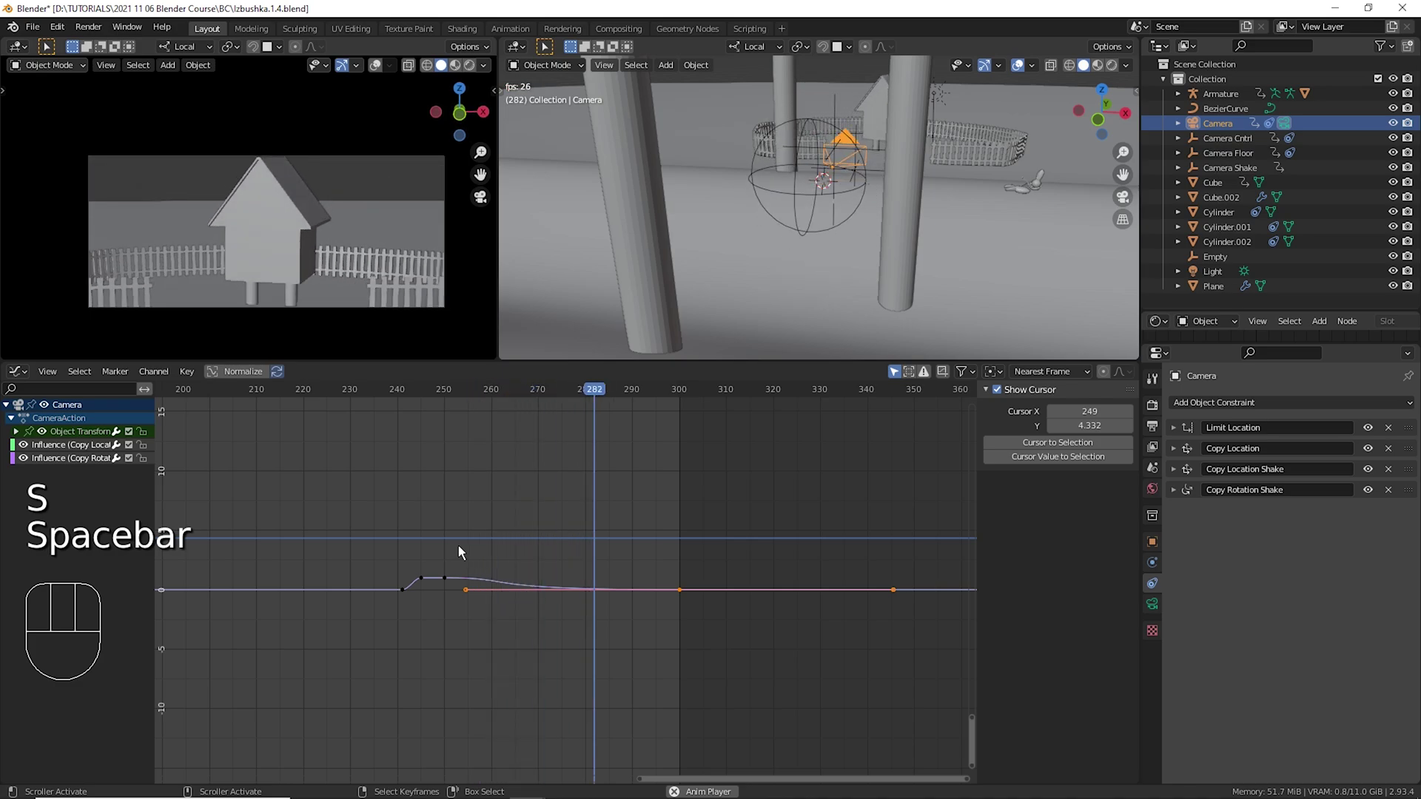
{"action": "key", "text": "space"}
{"action": "left_click", "coordinate": [411, 547]}
{"action": "key", "text": "space"}
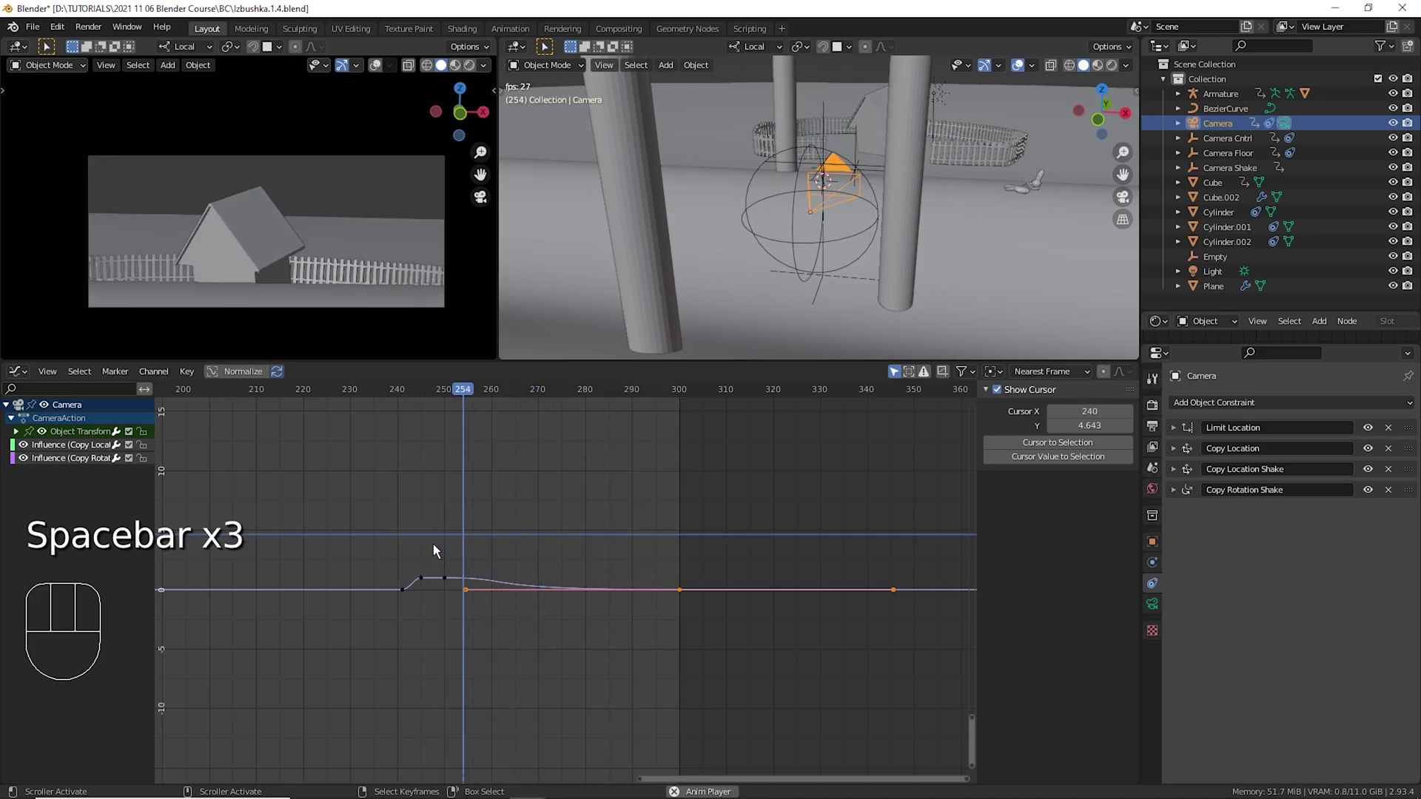
{"action": "key", "text": "space"}
{"action": "left_click_drag", "start_coordinate": [476, 568], "coordinate": [449, 608]}
{"action": "key", "text": "c"}
{"action": "key", "text": "x"}
{"action": "left_click", "coordinate": [400, 545]}
{"action": "key", "text": "space"}
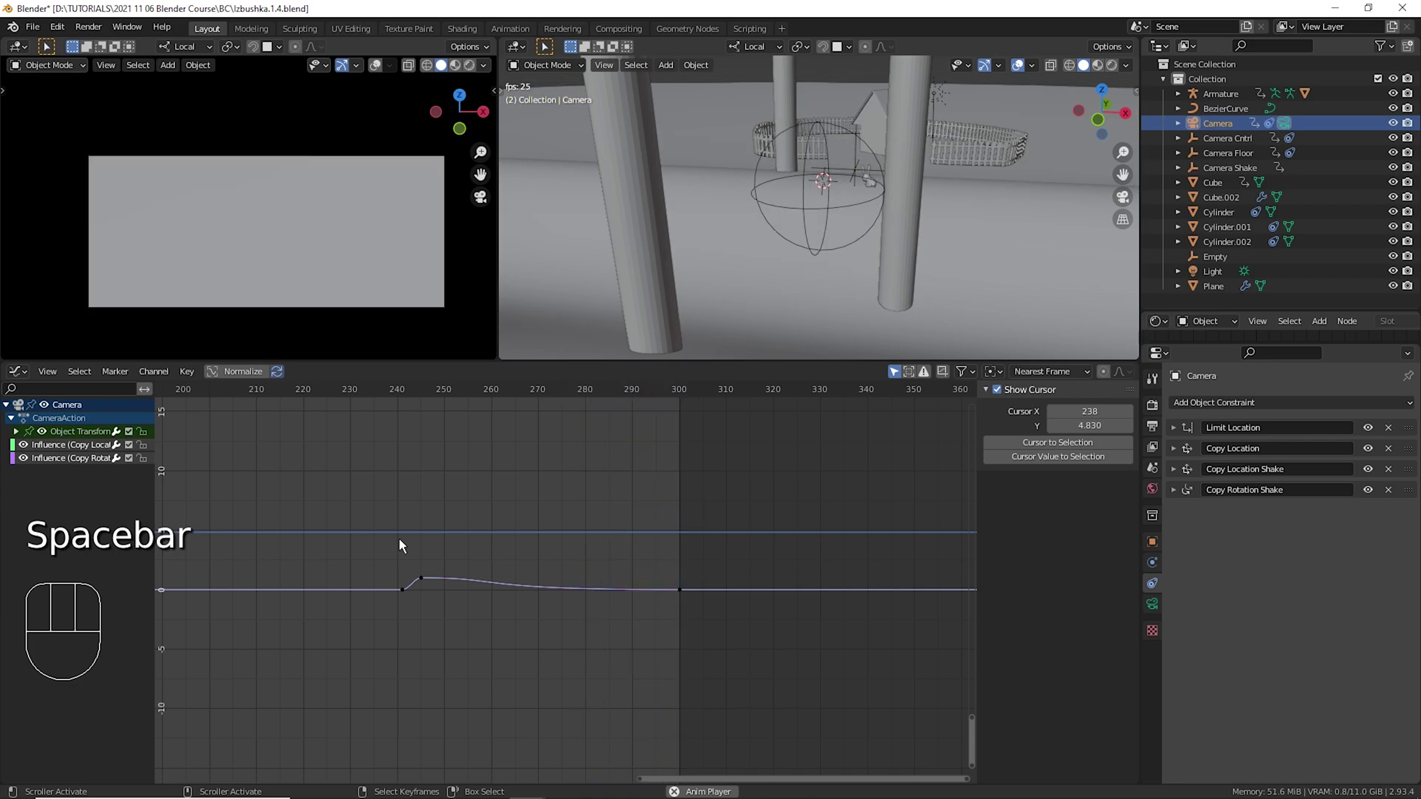
{"action": "key", "text": "space"}
Attempt another stretch of the keyframes and undo it to keep the previous spacing.
{"action": "right_click", "coordinate": [435, 588]}
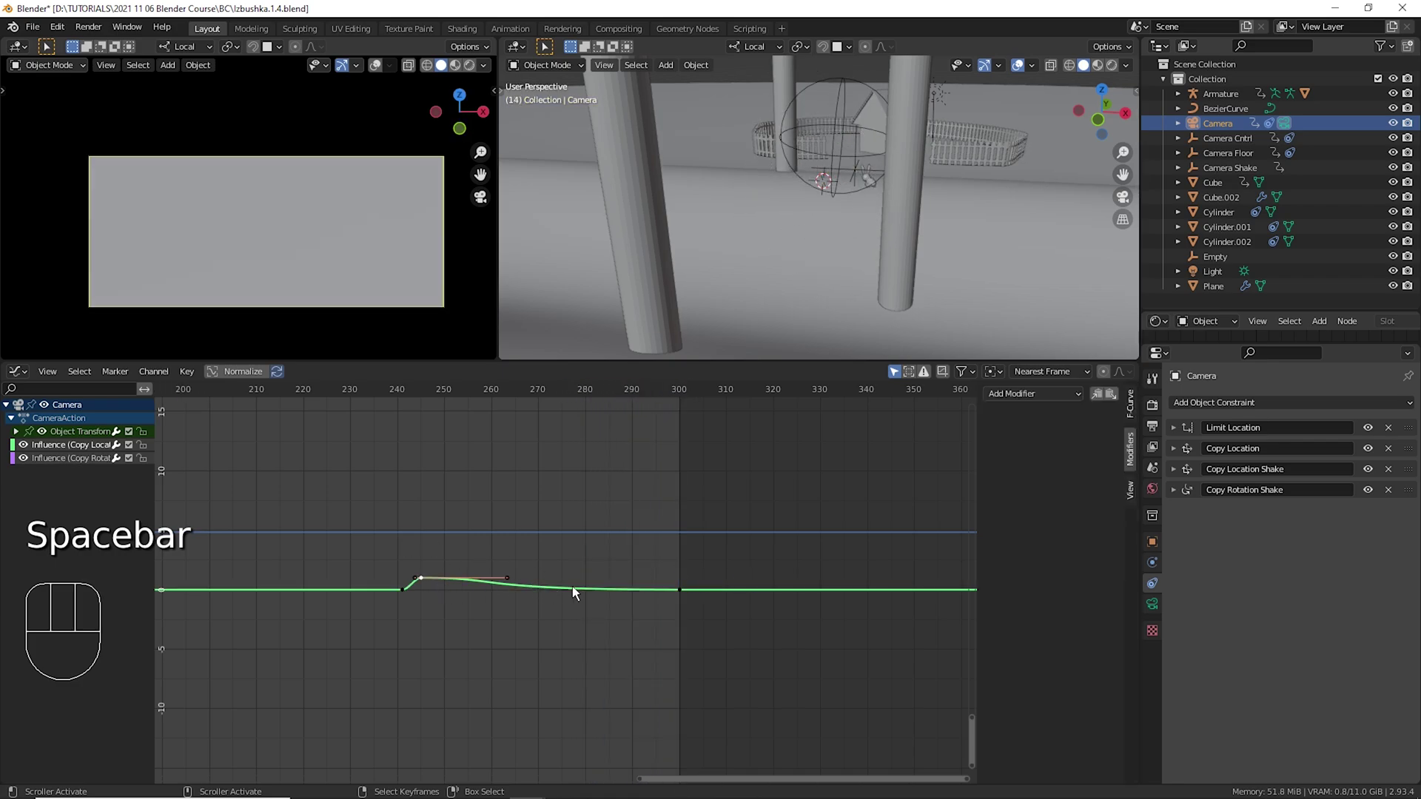
{"action": "key", "text": "s"}
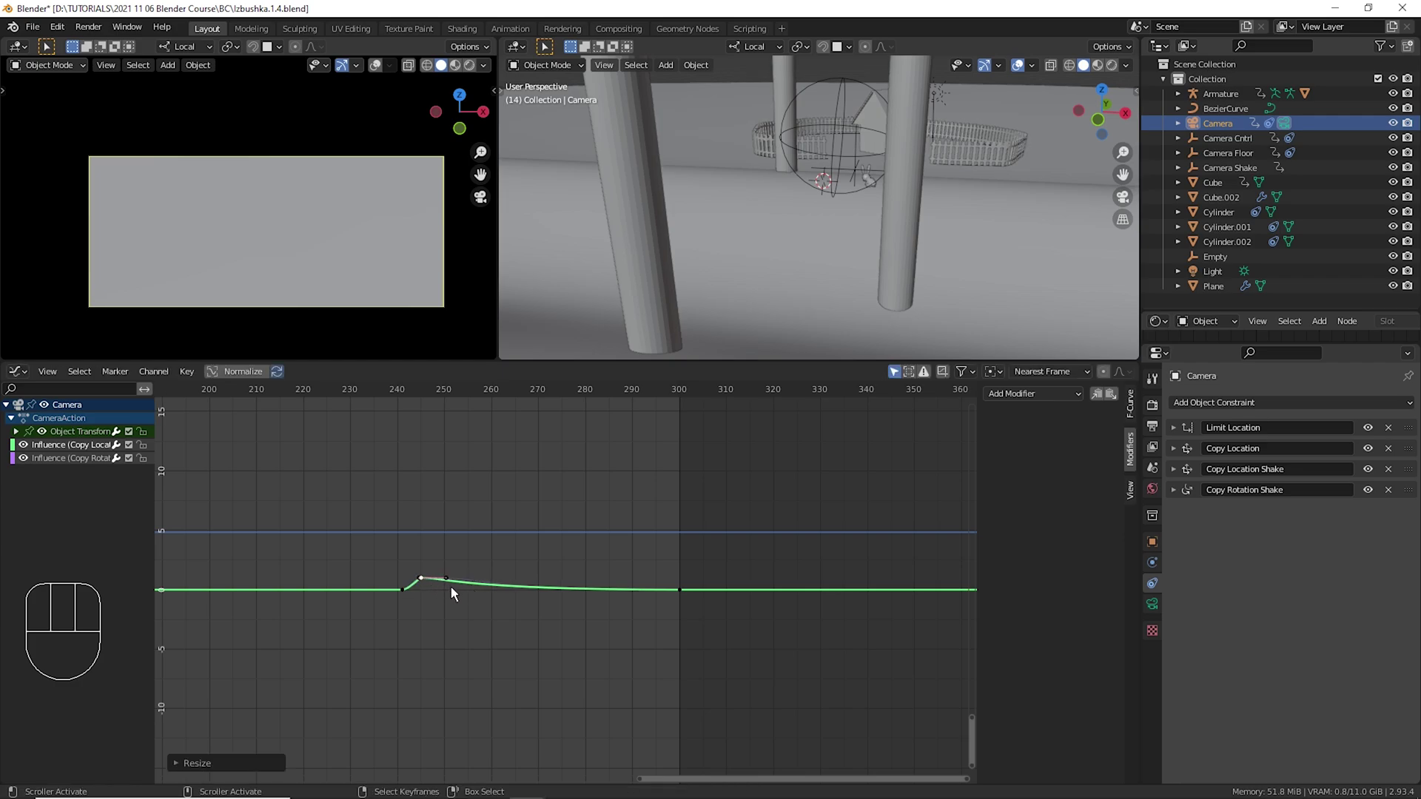
{"action": "key", "text": "ctrl+z"}
{"action": "key", "text": "c"}
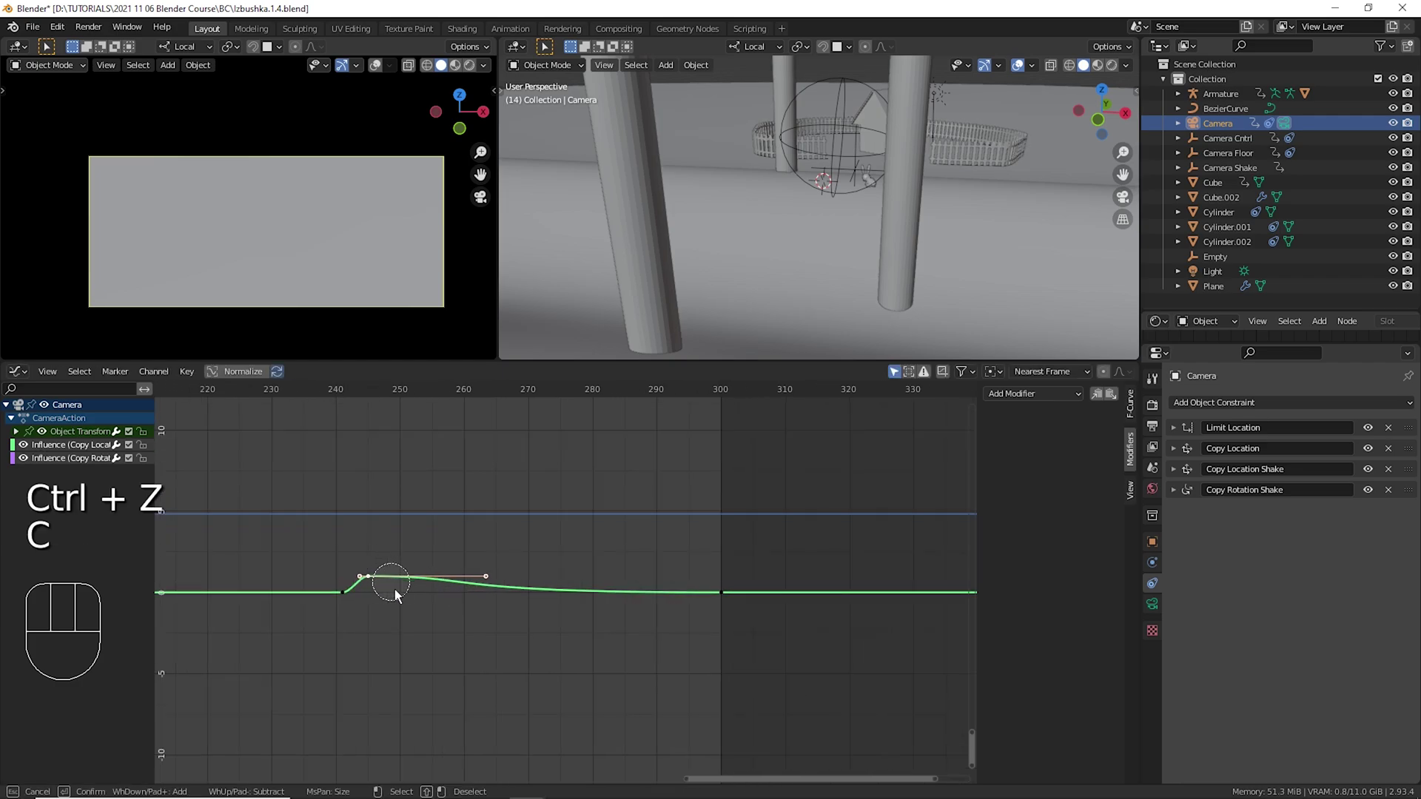
{"action": "left_click_drag", "start_coordinate": [383, 592], "coordinate": [397, 564]}
{"action": "key", "text": "ctrl+z"}
Work through the graph context menu repeatedly, then deselect all curves in the graph.
{"action": "right_click", "coordinate": [382, 585]}
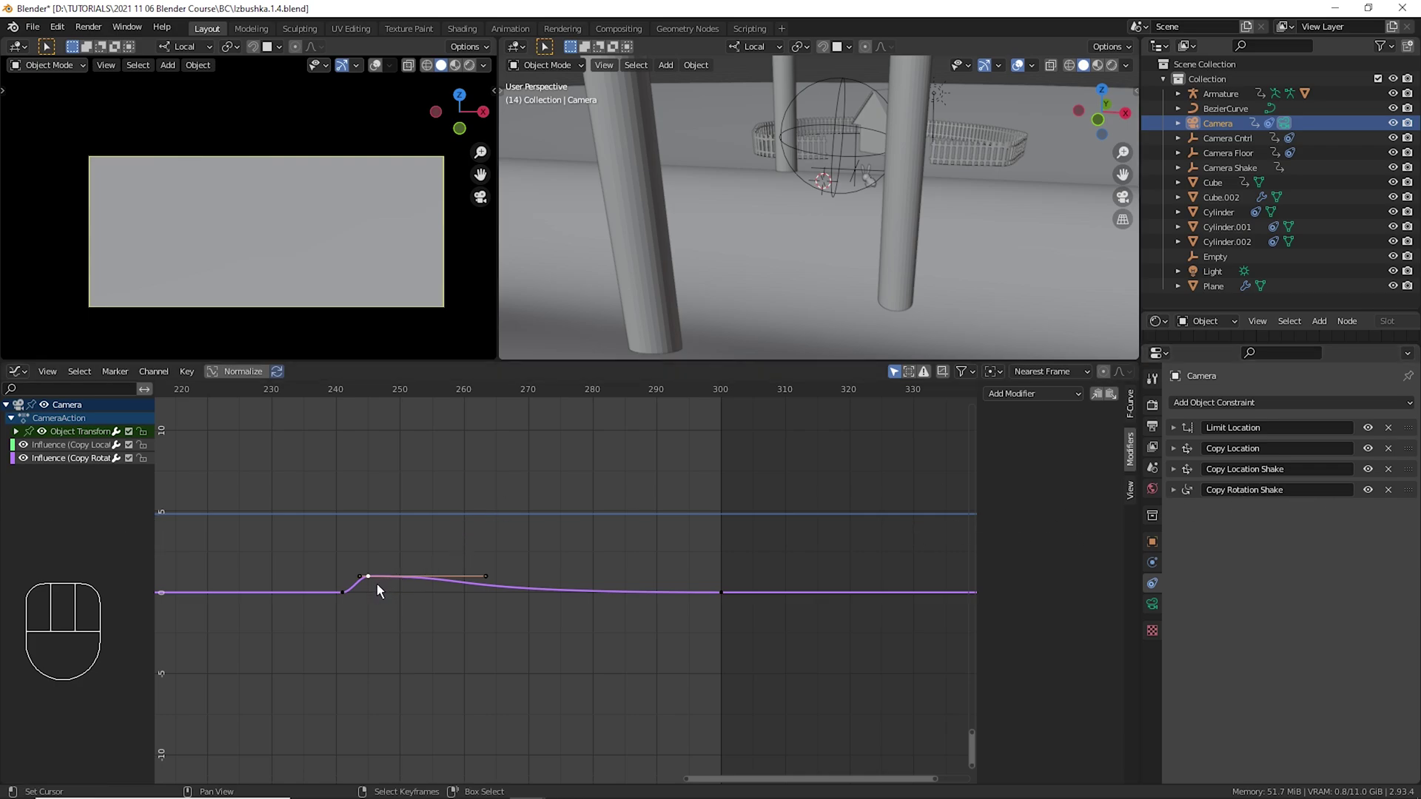
{"action": "right_click", "coordinate": [382, 592]}
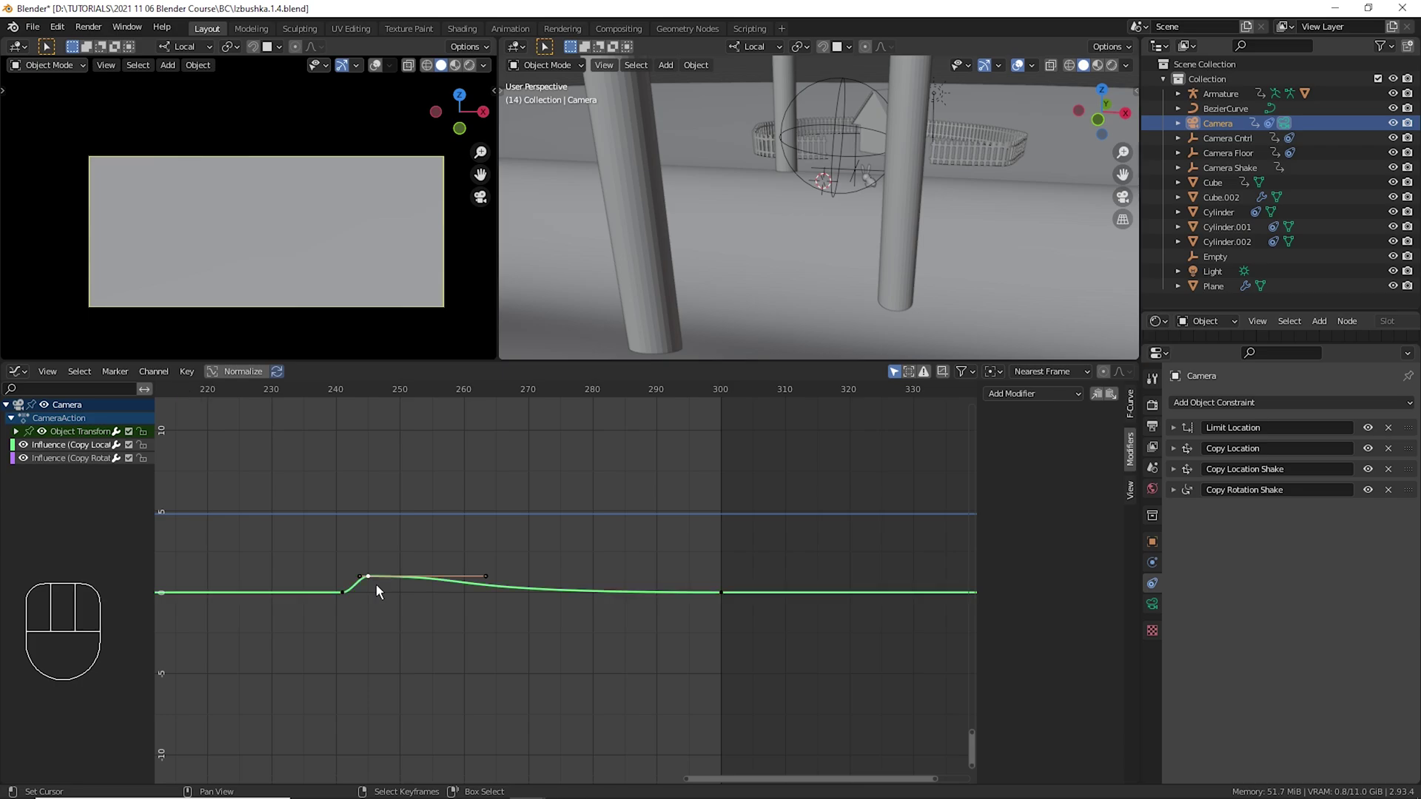
{"action": "right_click", "coordinate": [382, 592]}
{"action": "right_click", "coordinate": [383, 591]}
{"action": "right_click", "coordinate": [383, 591]}
{"action": "right_click", "coordinate": [382, 590]}
{"action": "right_click", "coordinate": [382, 591]}
{"action": "right_click", "coordinate": [384, 591]}
{"action": "right_click", "coordinate": [384, 591]}
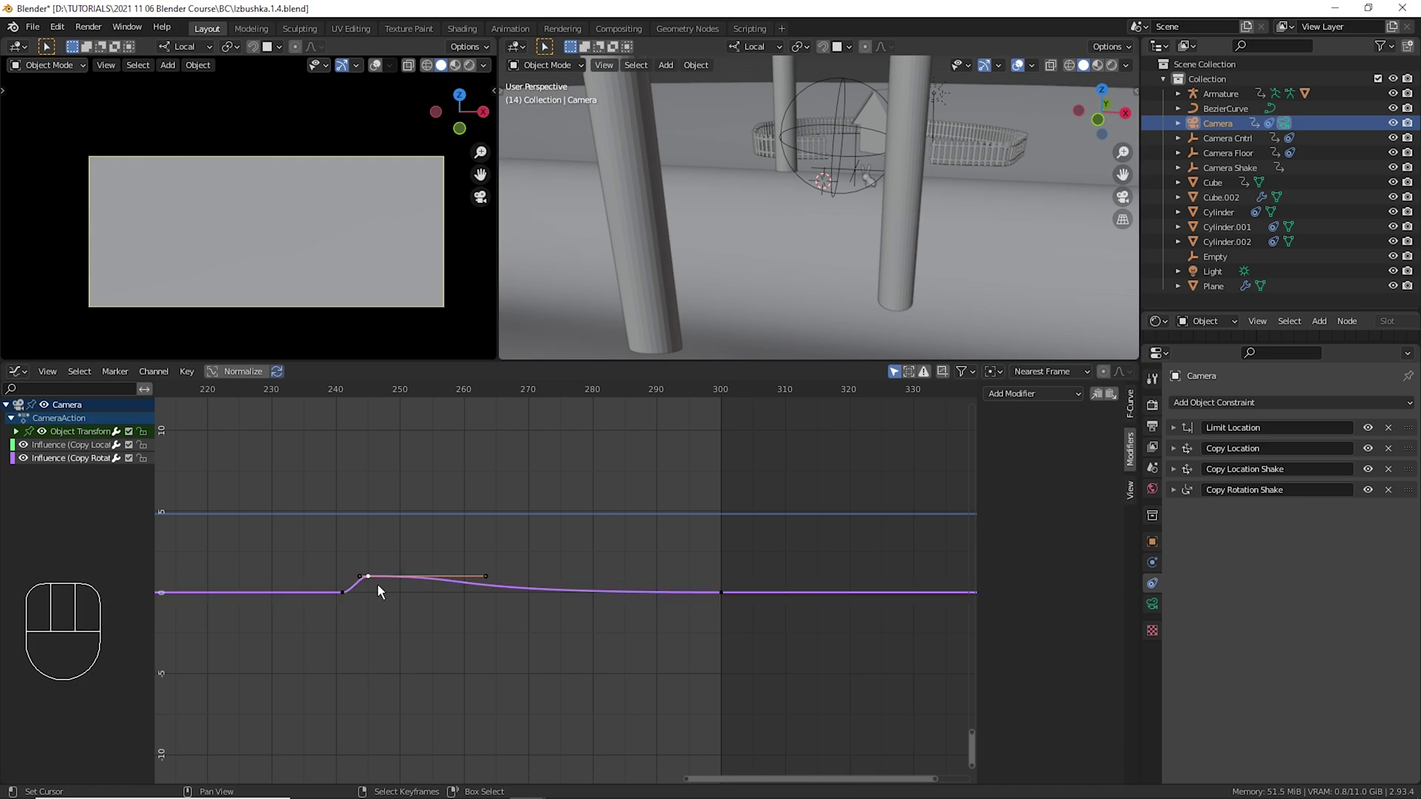
{"action": "right_click", "coordinate": [382, 590]}
{"action": "right_click", "coordinate": [381, 590]}
{"action": "right_click", "coordinate": [382, 589]}
{"action": "right_click", "coordinate": [382, 589]}
{"action": "right_click", "coordinate": [382, 590]}
{"action": "right_click", "coordinate": [382, 590]}
{"action": "right_click", "coordinate": [382, 591]}
{"action": "right_click", "coordinate": [383, 591]}
{"action": "left_click_drag", "start_coordinate": [433, 552], "coordinate": [373, 613]}
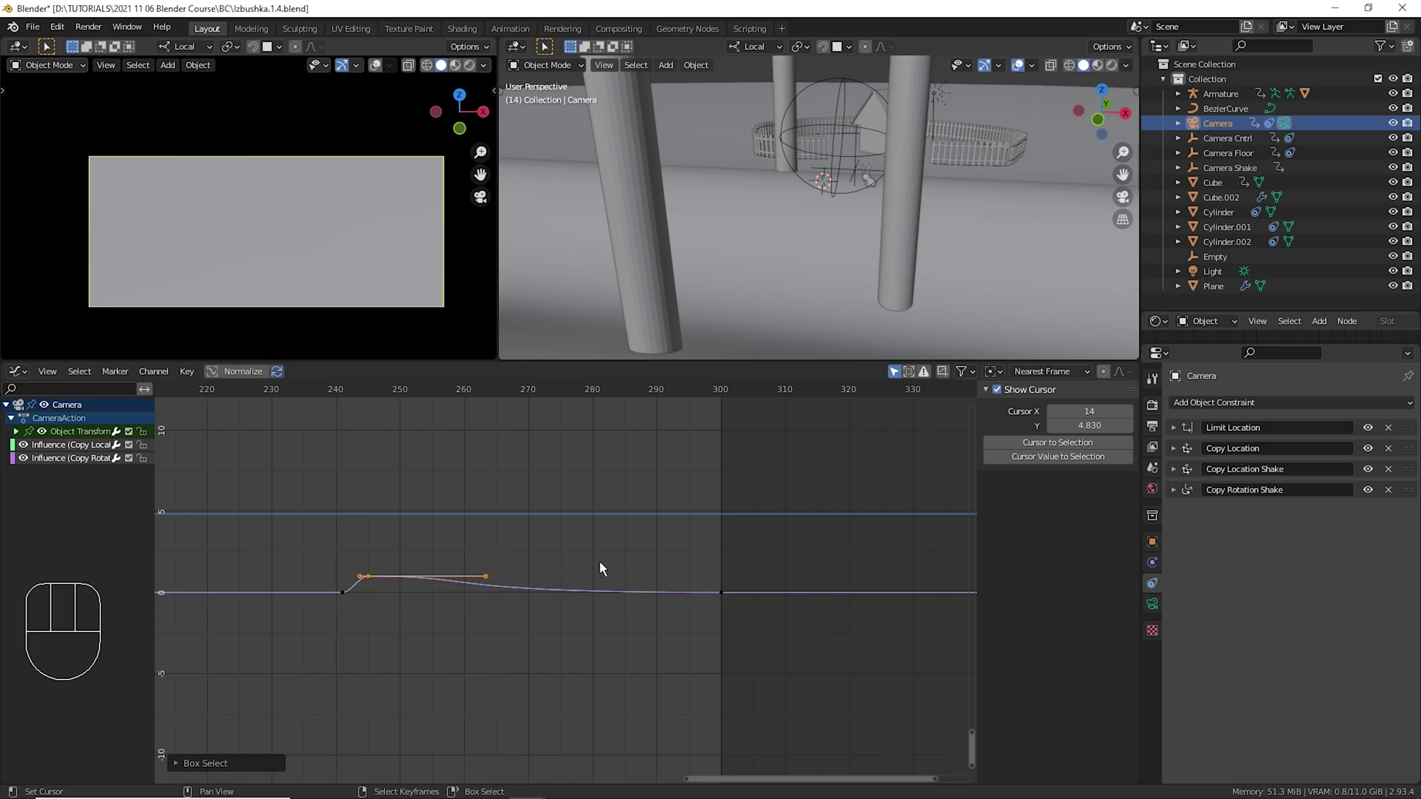
Preview the camera shake by playing the animation through the camera view, then stop.
{"action": "key", "text": "s"}
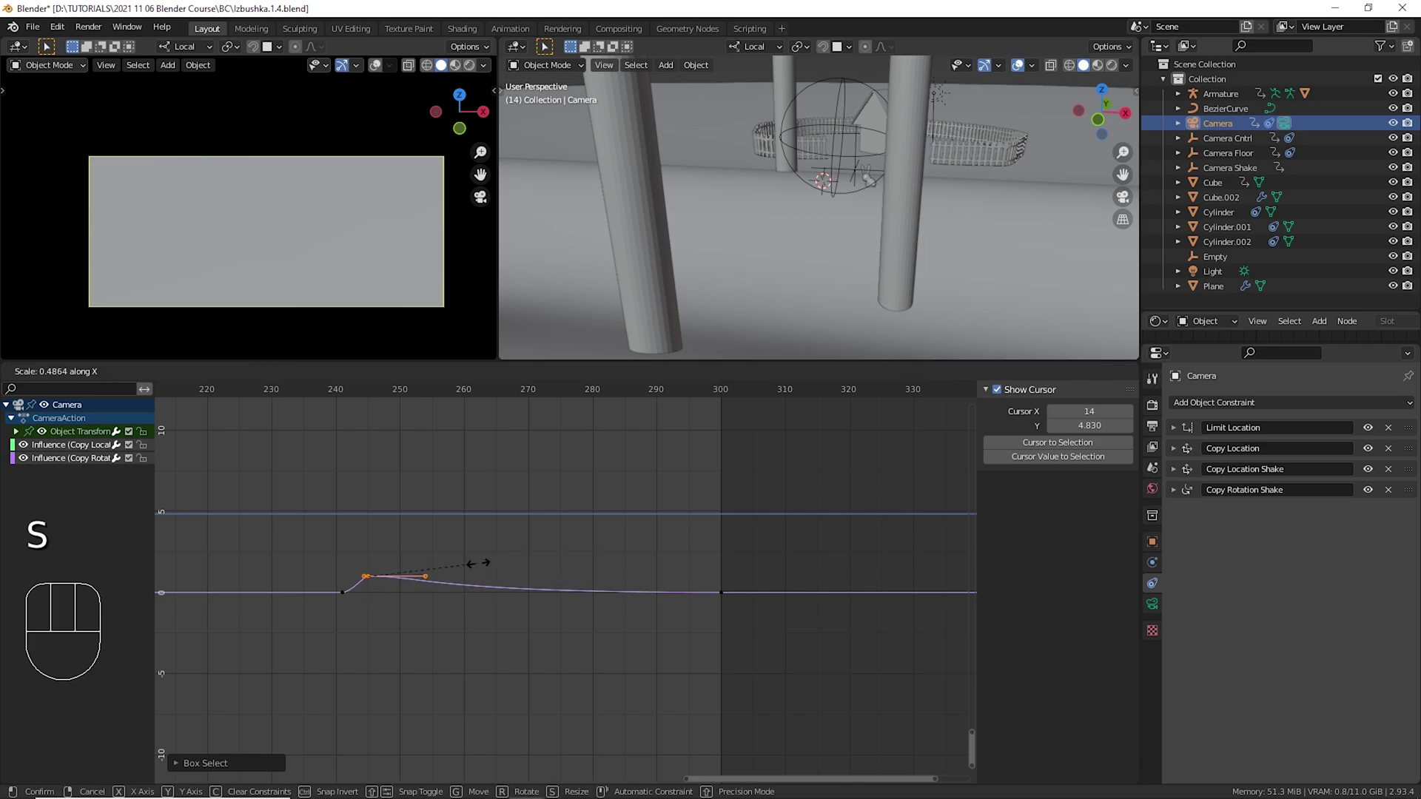
{"action": "left_click", "coordinate": [342, 566]}
{"action": "key", "text": "space"}
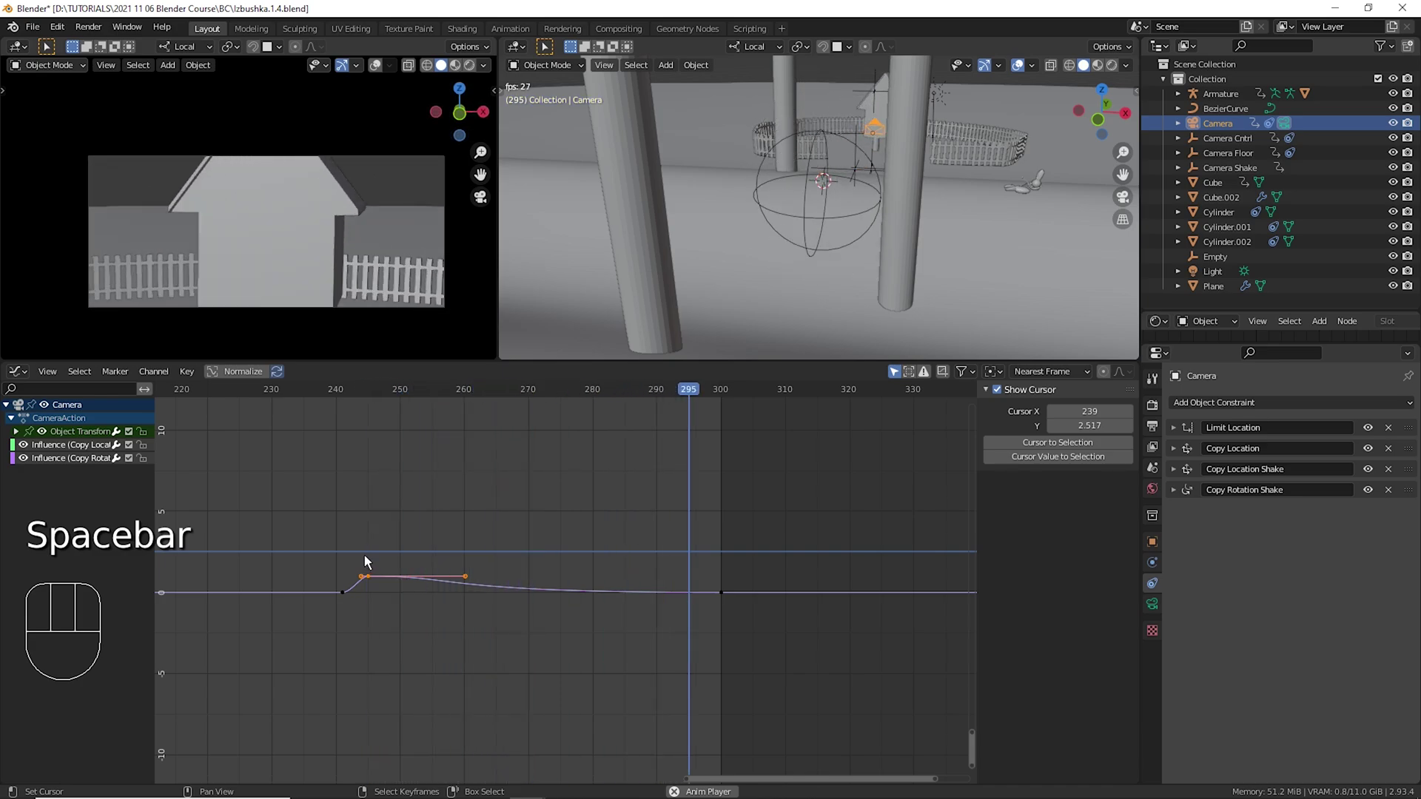
{"action": "left_click", "coordinate": [290, 520]}
{"action": "key", "text": "space"}
{"action": "key", "text": "space"}
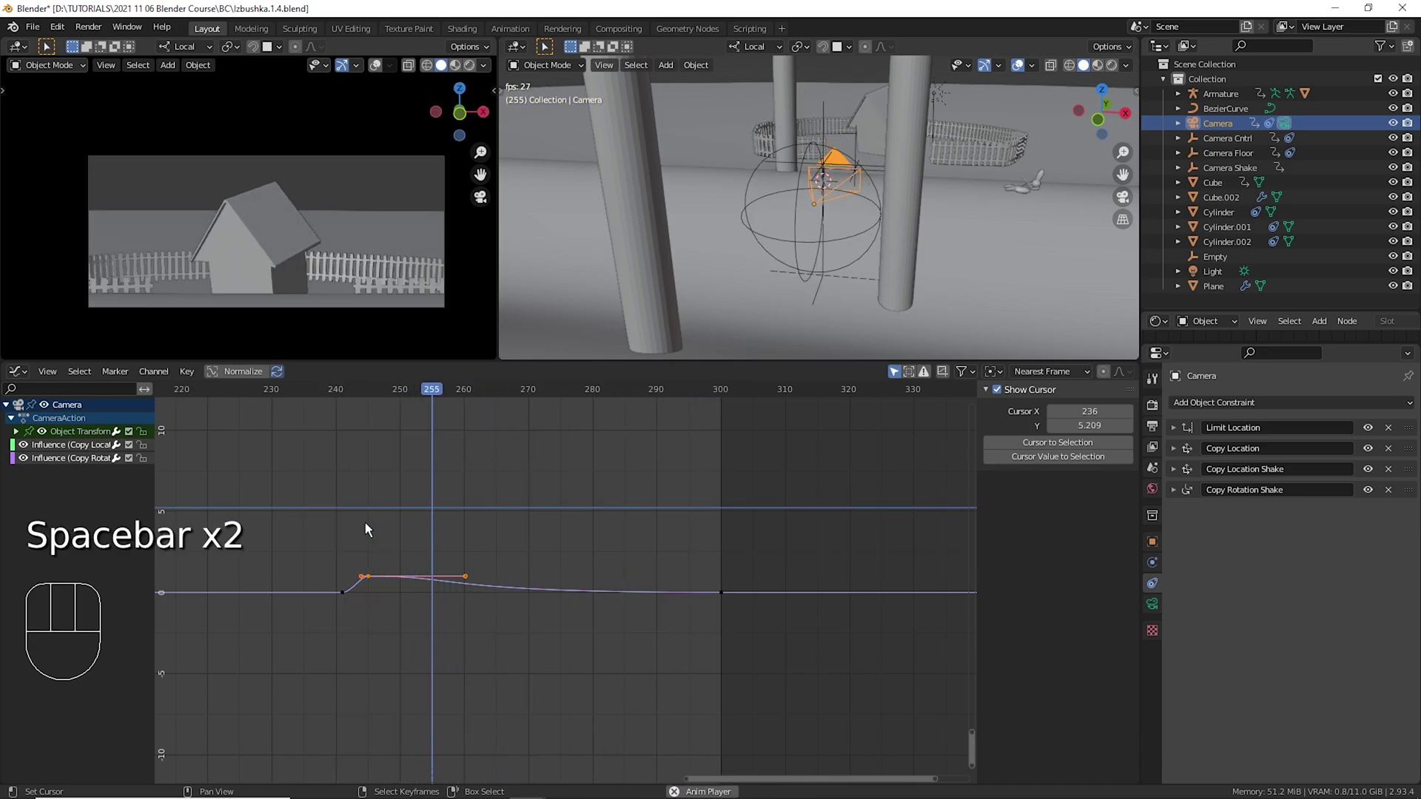
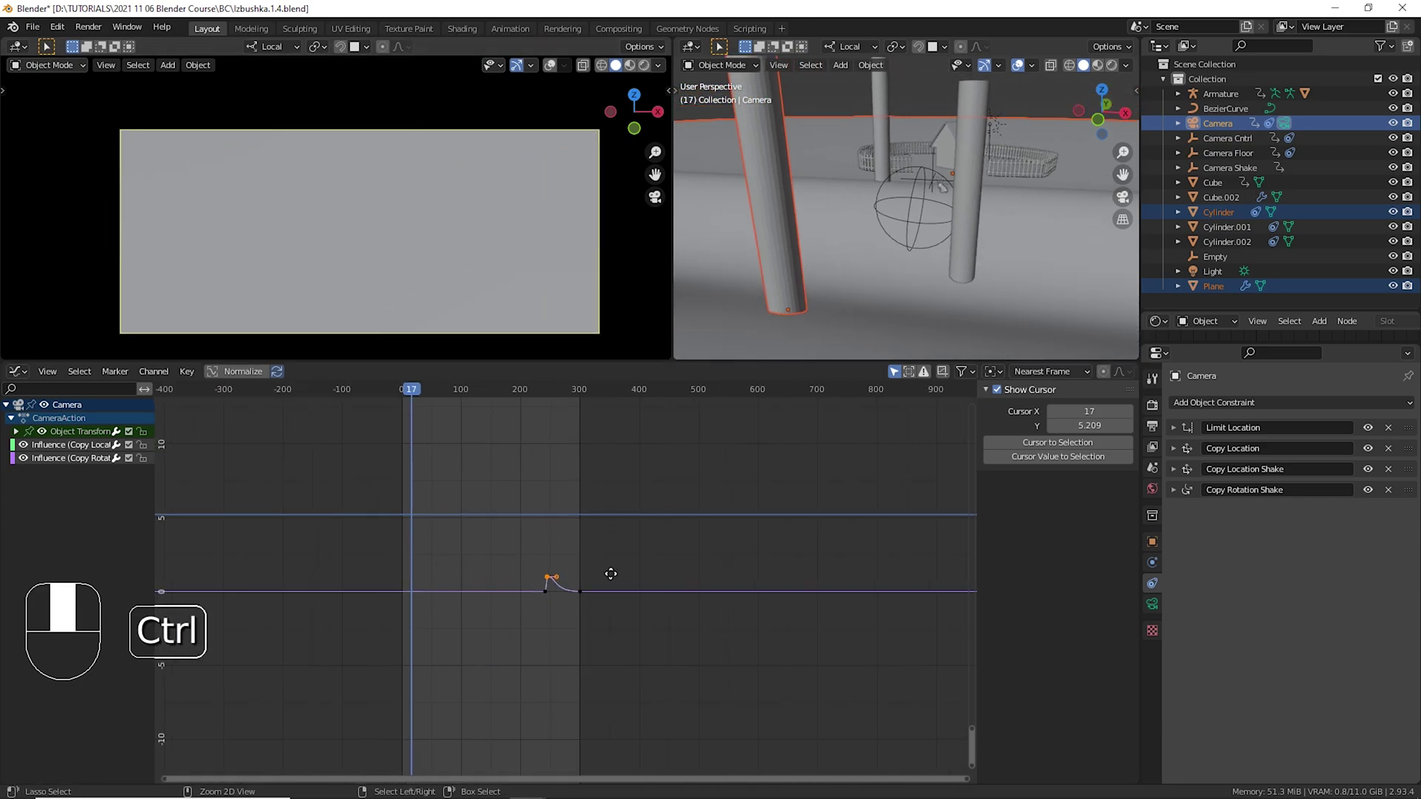
Replay the shaky animation and select the Camera Shake empty in the Outliner.
{"action": "left_click", "coordinate": [299, 520]}
{"action": "key", "text": "space"}
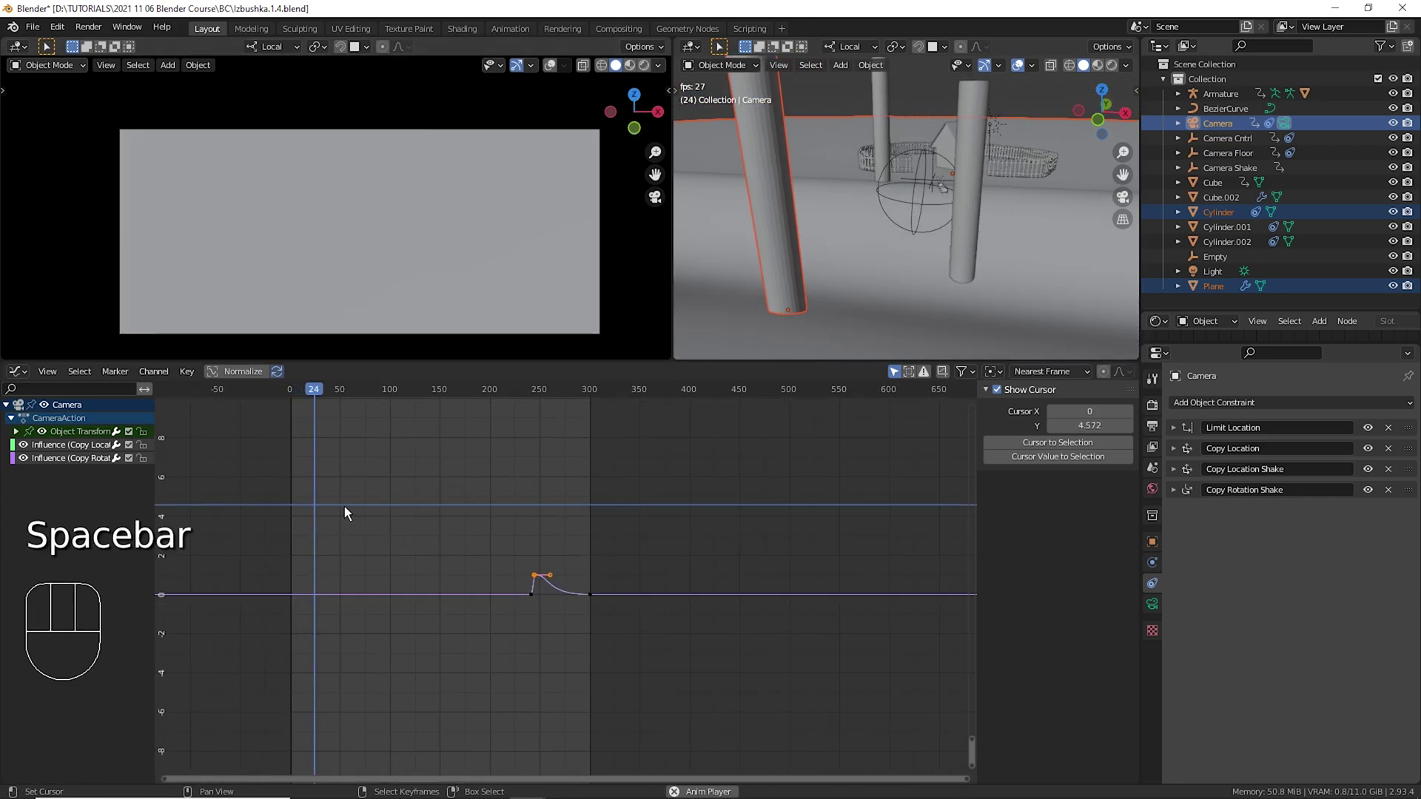
{"action": "key", "text": "space"}
{"action": "right_click", "coordinate": [911, 144]}
{"action": "left_click", "coordinate": [1406, 179]}
{"action": "left_click", "coordinate": [309, 515]}
{"action": "key", "text": "space"}
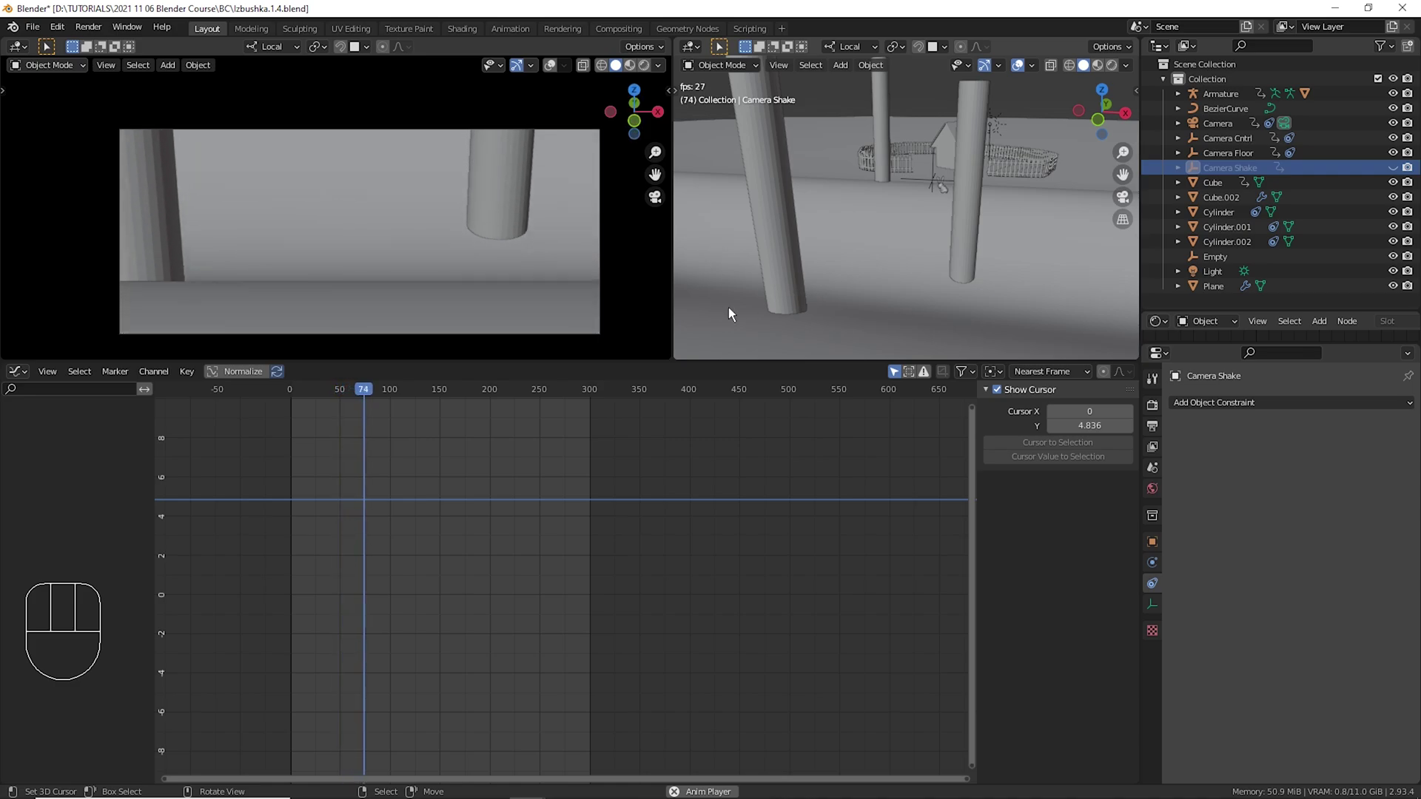
Stop playback and orbit the viewport to find the camera rig near the pillars.
{"action": "key", "text": "space"}
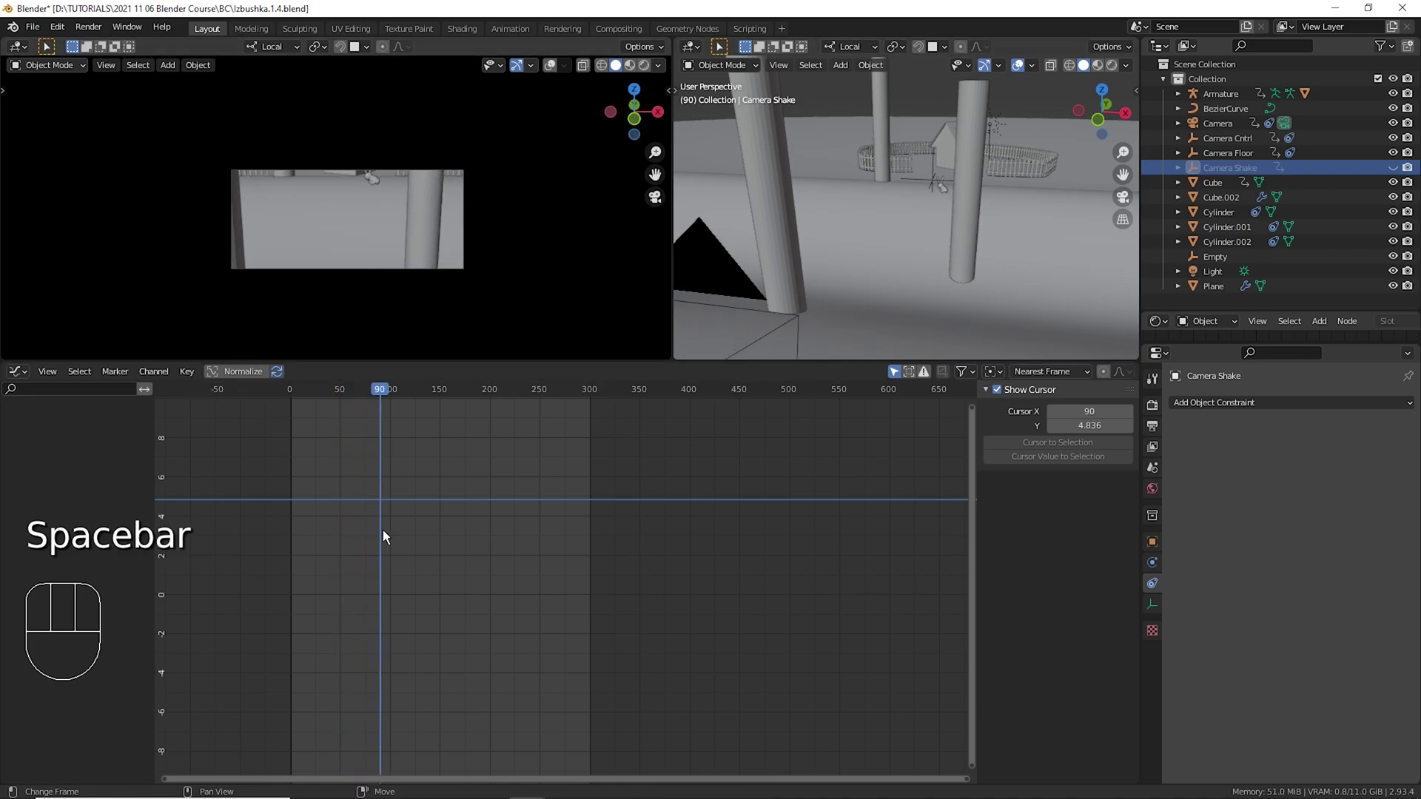
{"action": "left_click", "coordinate": [351, 531]}
{"action": "left_click_drag", "start_coordinate": [898, 257], "coordinate": [864, 226]}
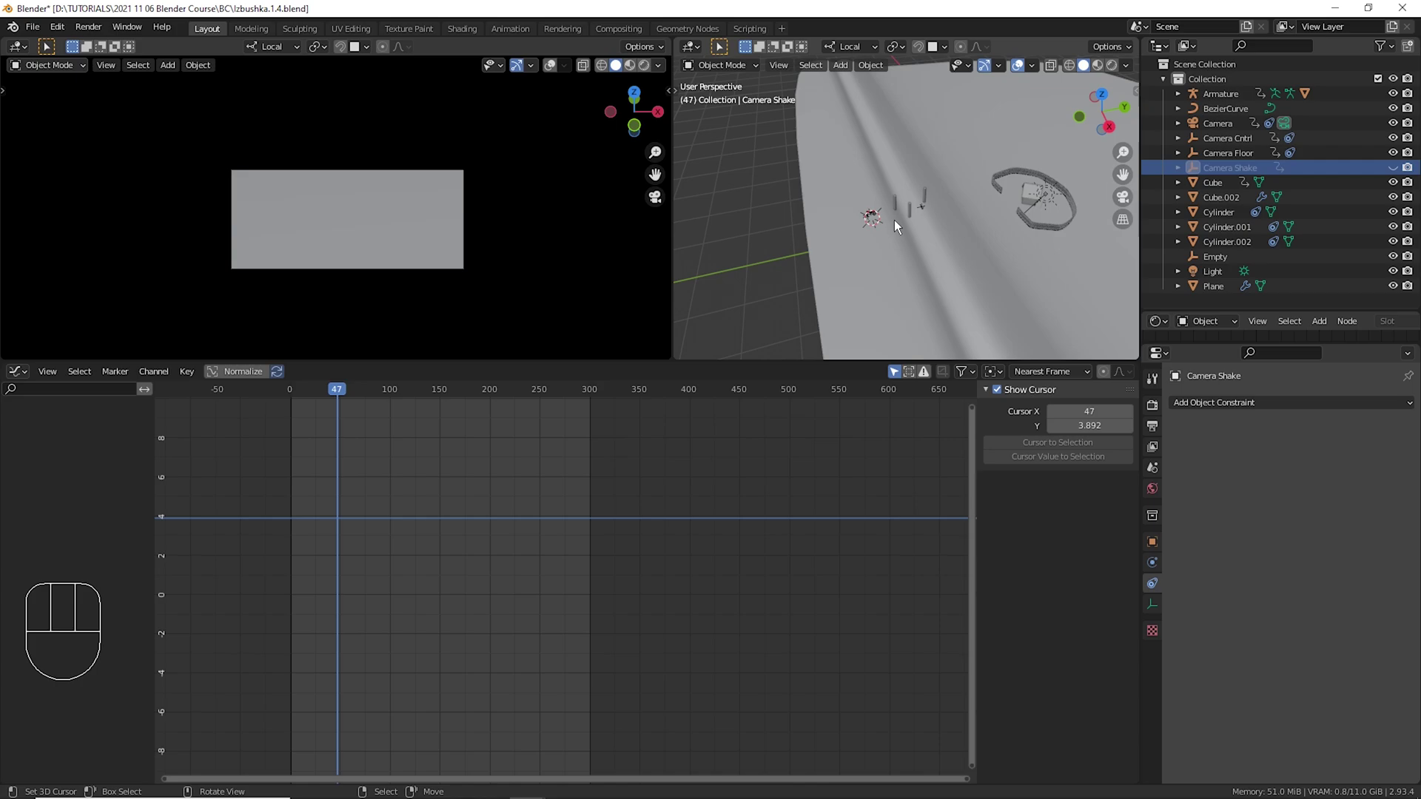
{"action": "left_click_drag", "start_coordinate": [802, 252], "coordinate": [808, 222]}
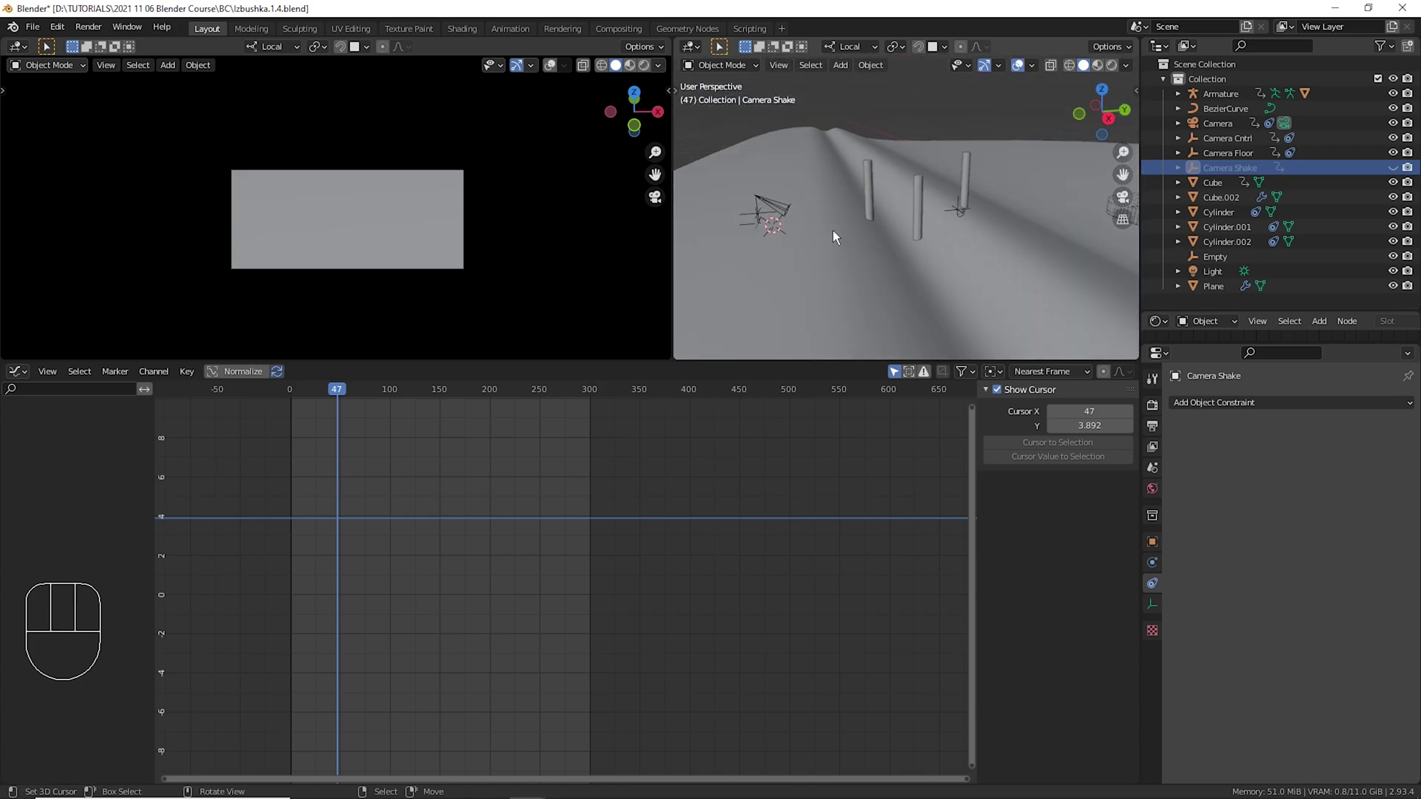
{"action": "left_click_drag", "start_coordinate": [927, 299], "coordinate": [929, 300]}
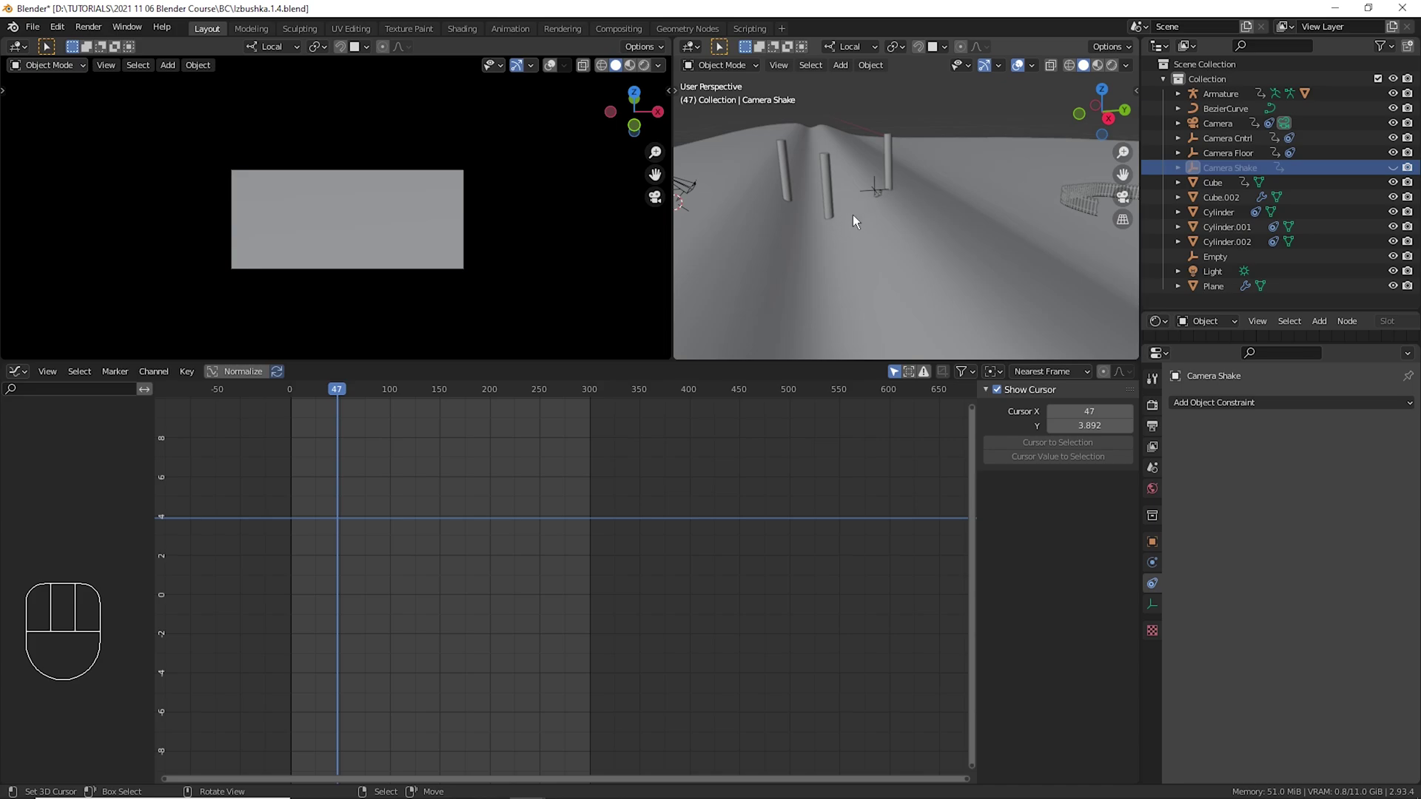
{"action": "left_click_drag", "start_coordinate": [933, 229], "coordinate": [904, 200]}
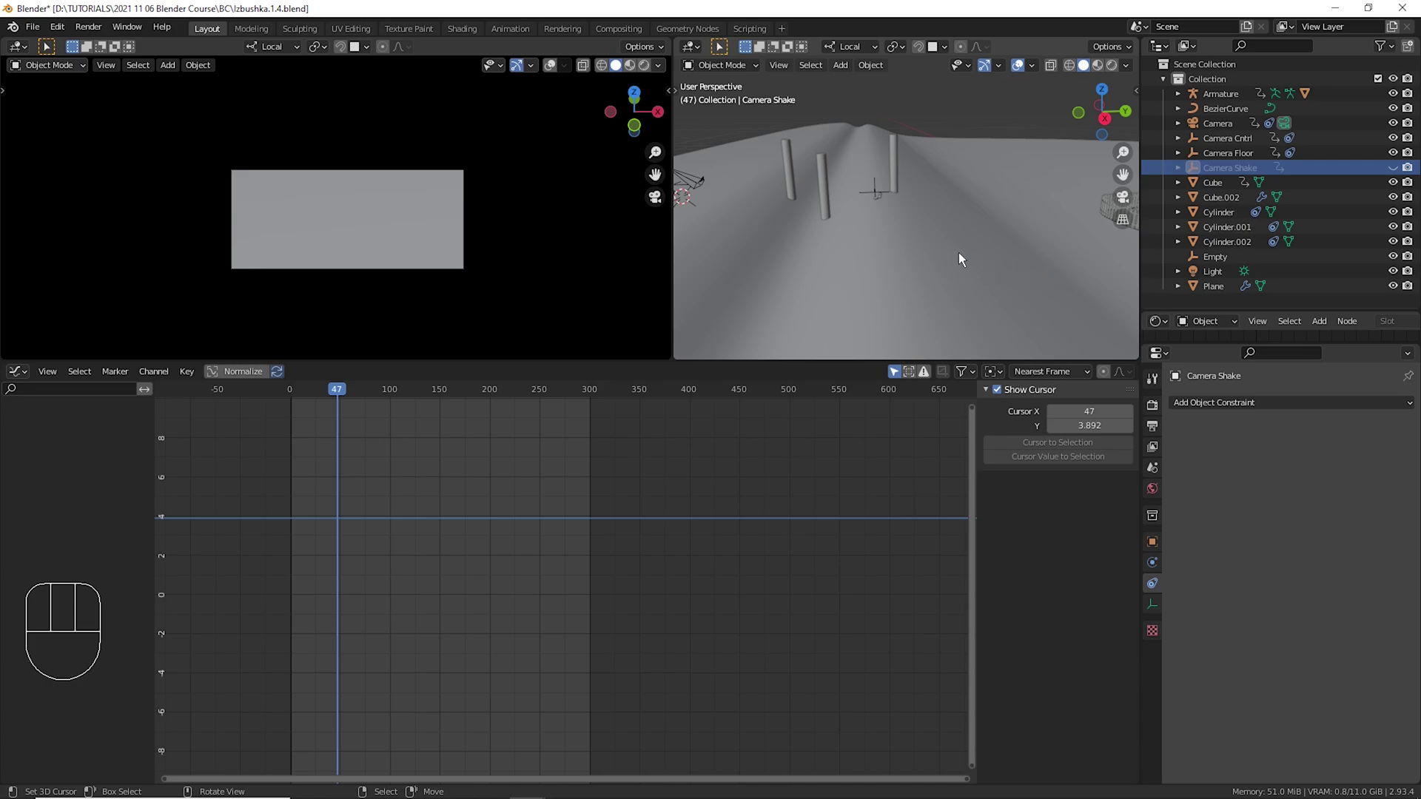
{"action": "left_click_drag", "start_coordinate": [365, 469], "coordinate": [678, 476]}
Place the 3D cursor on the ground and scrub the timeline to frame 282.
{"action": "left_click", "coordinate": [945, 224]}
{"action": "left_click", "coordinate": [1013, 238]}
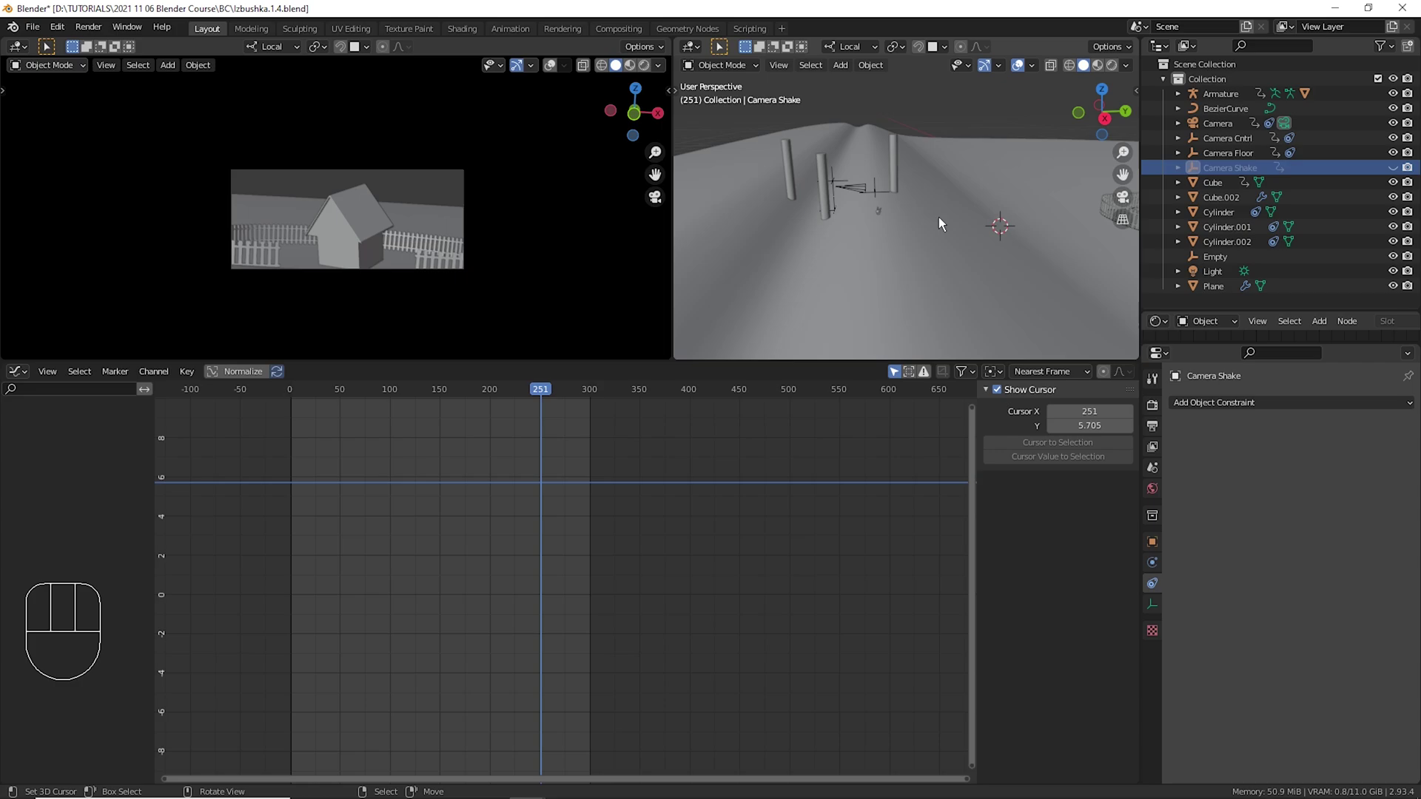
{"action": "left_click_drag", "start_coordinate": [563, 495], "coordinate": [1067, 575]}
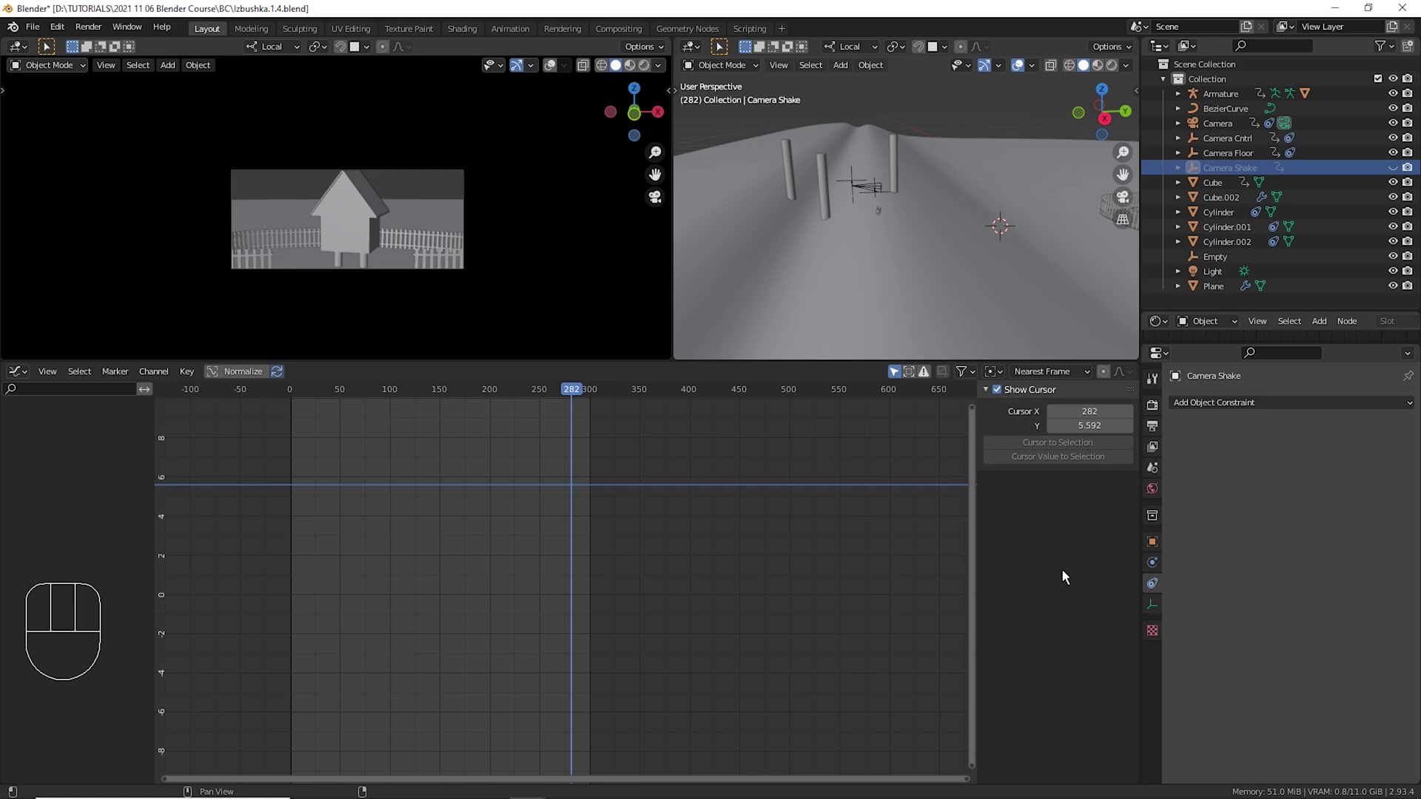